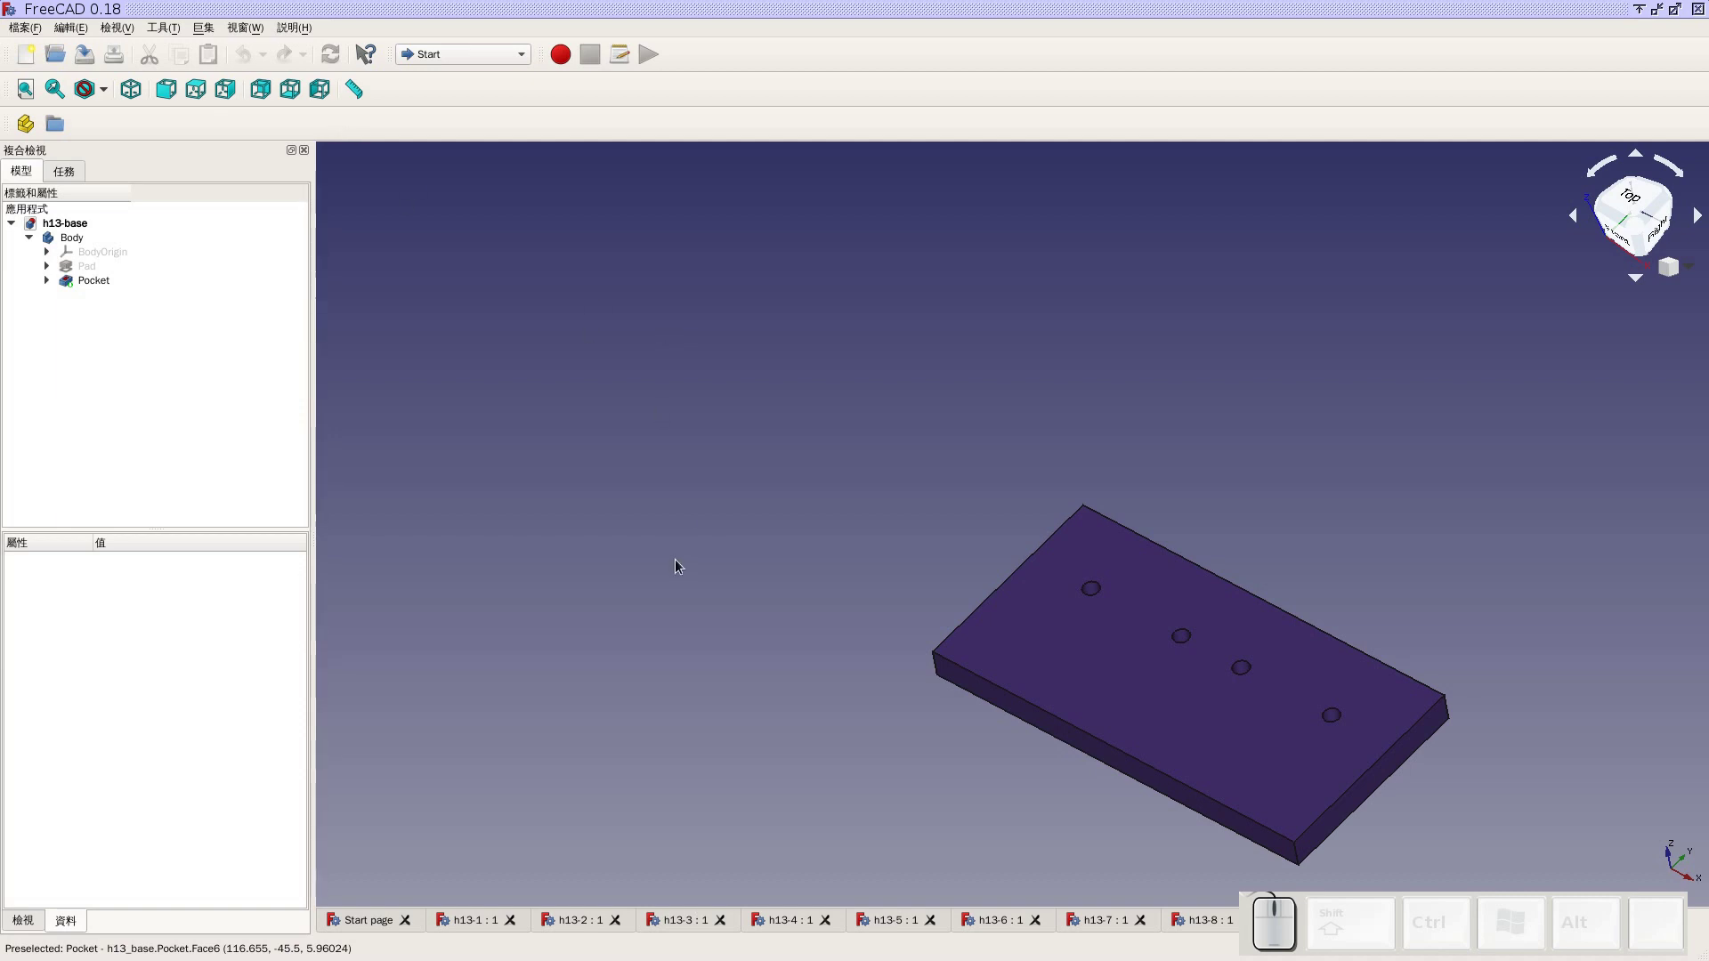
# Show the open documents as separate sub-windows and tile all the h13 part windows
pyautogui.click(264, 36)
pyautogui.click(289, 105)
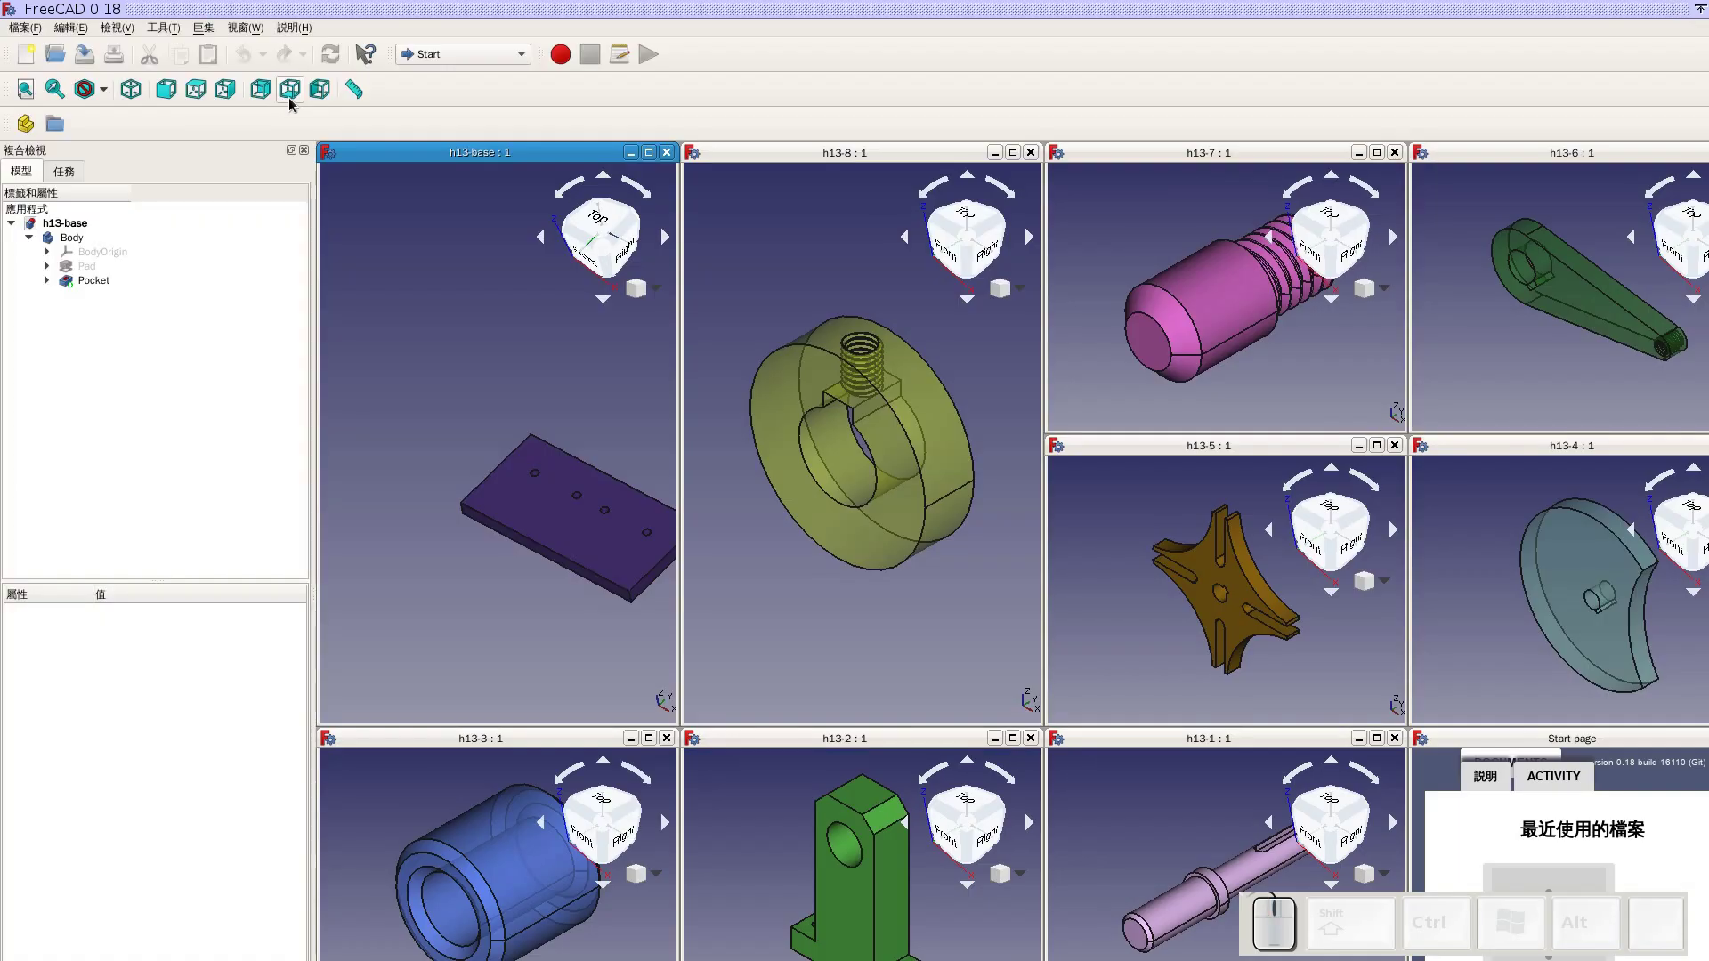
pyautogui.scroll(-3)
pyautogui.scroll(3)
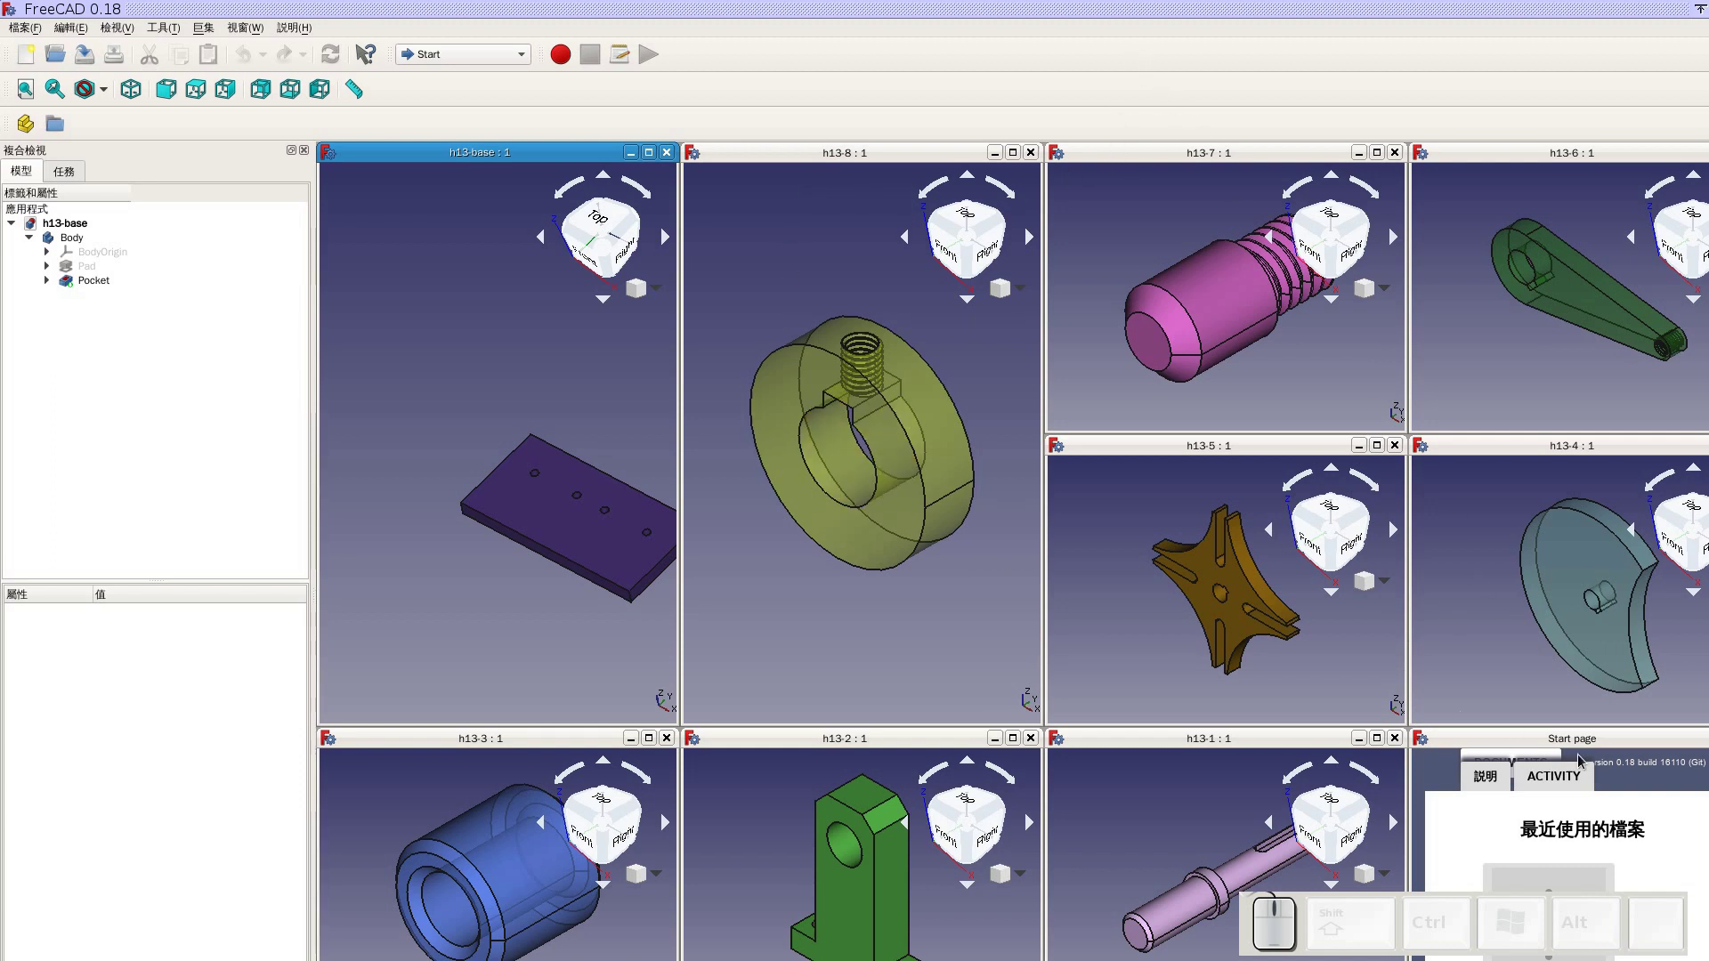
# Close the Start page window and re-tile the nine part windows into an even grid
pyautogui.click(1626, 747)
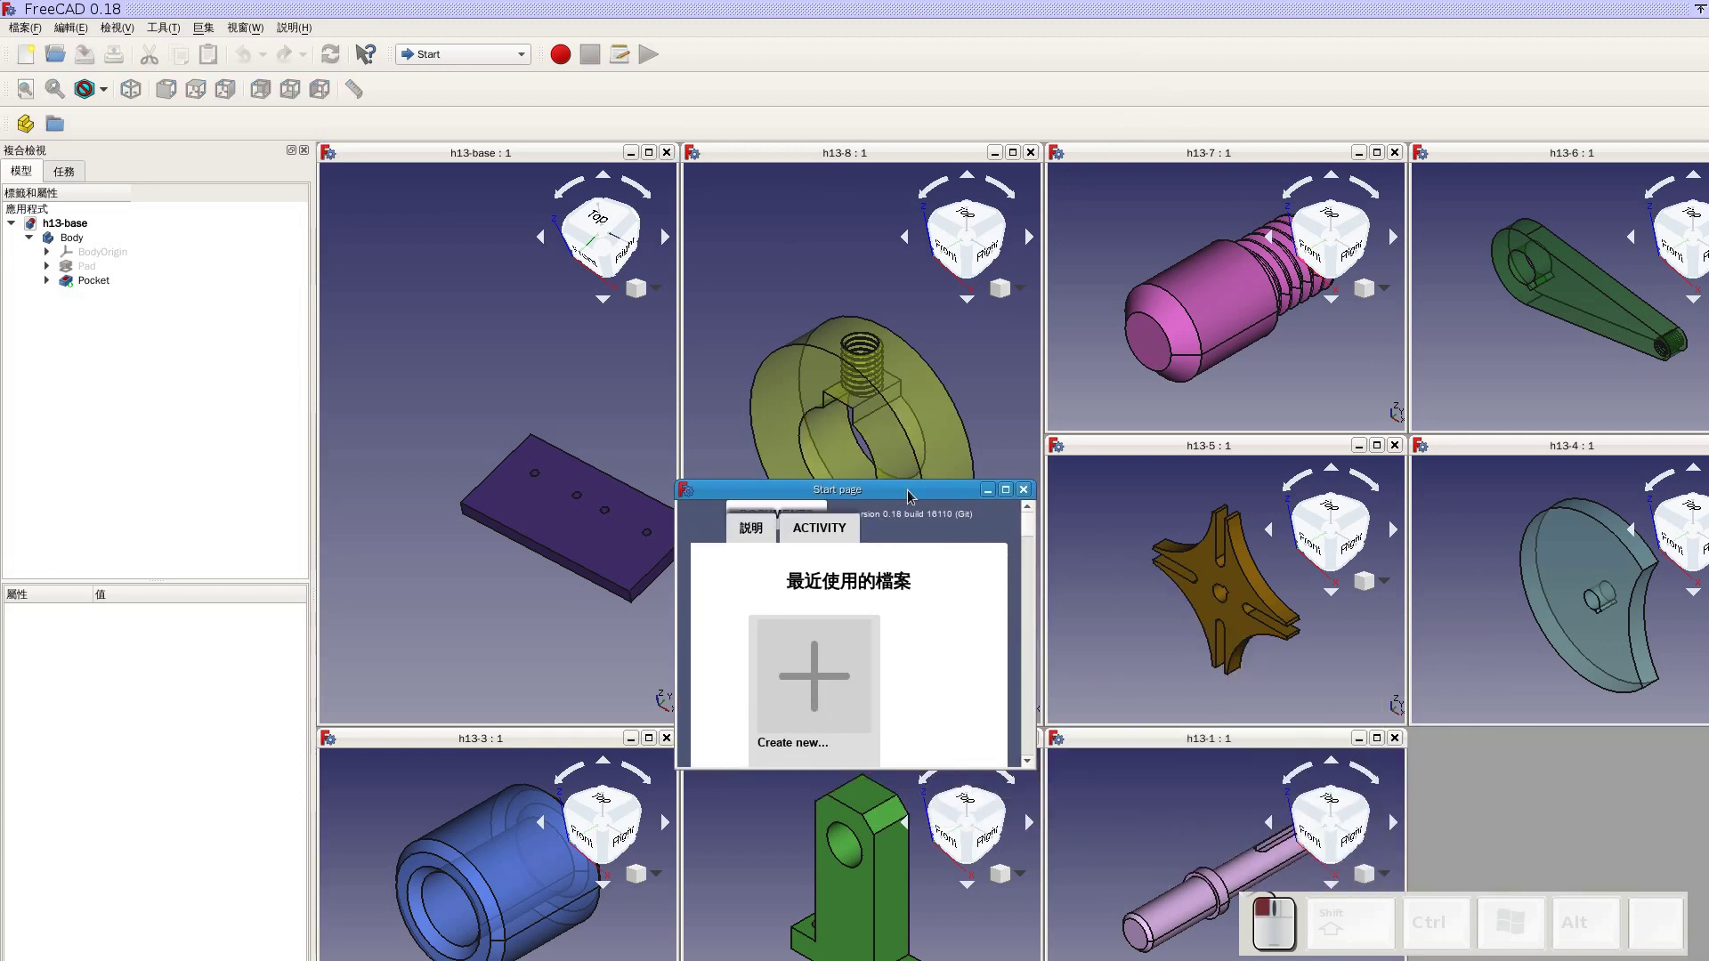
pyautogui.click(1025, 497)
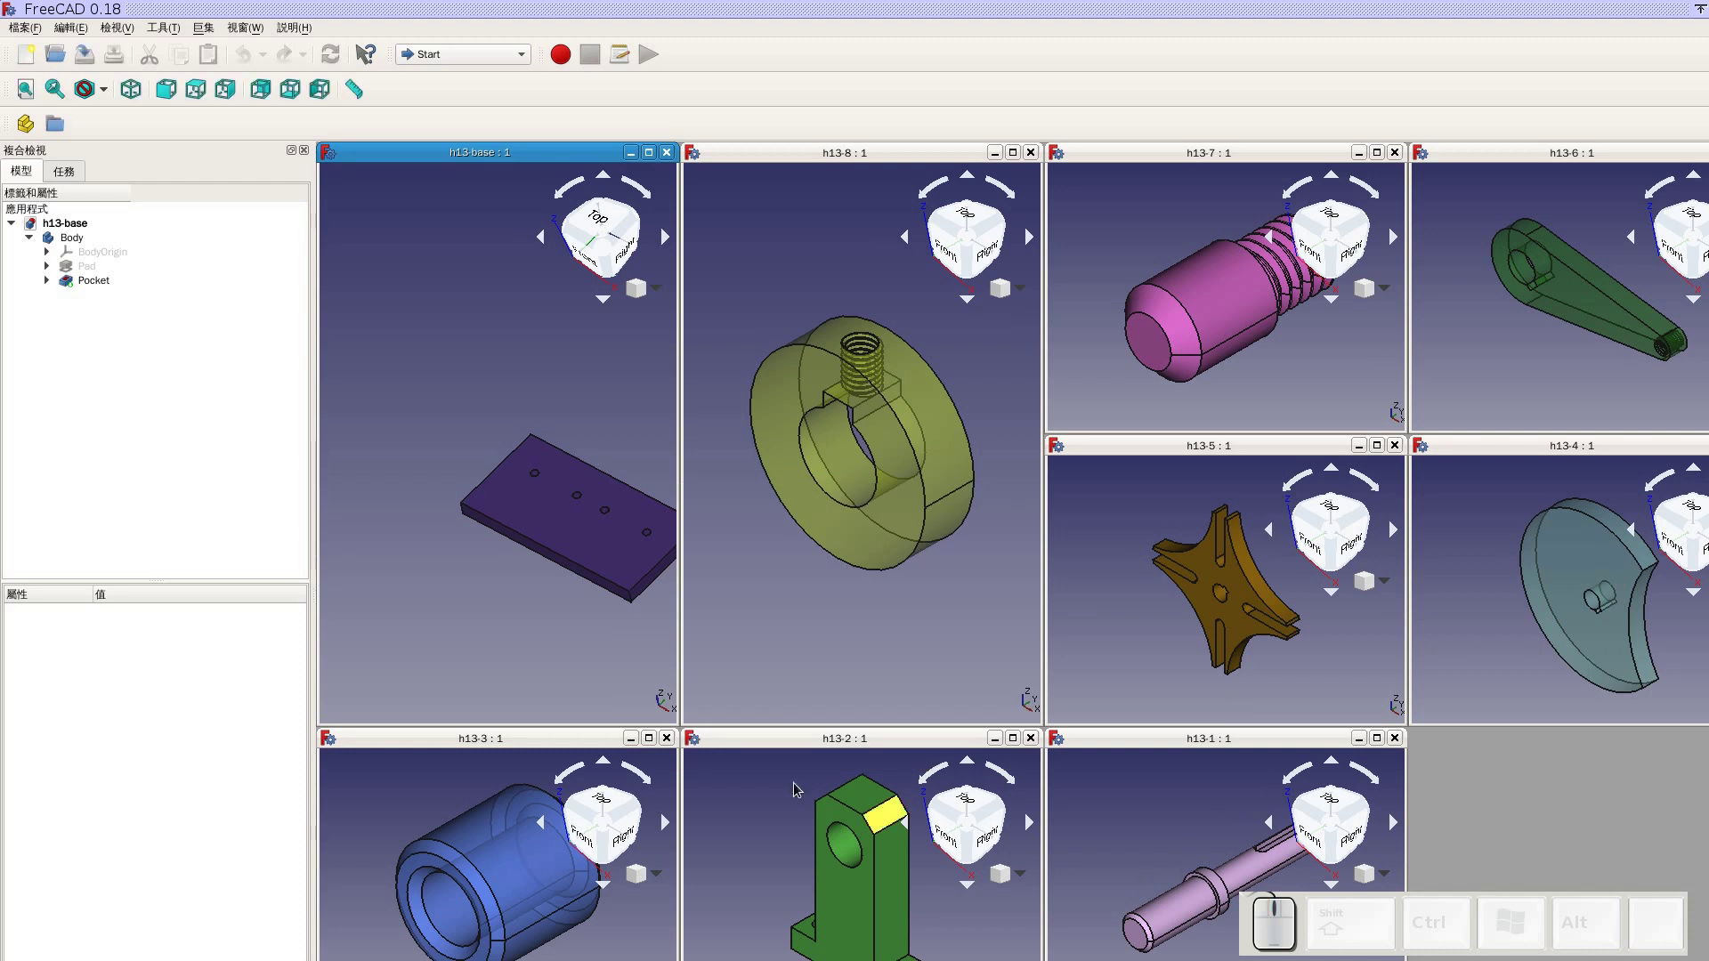
pyautogui.click(260, 35)
pyautogui.click(277, 104)
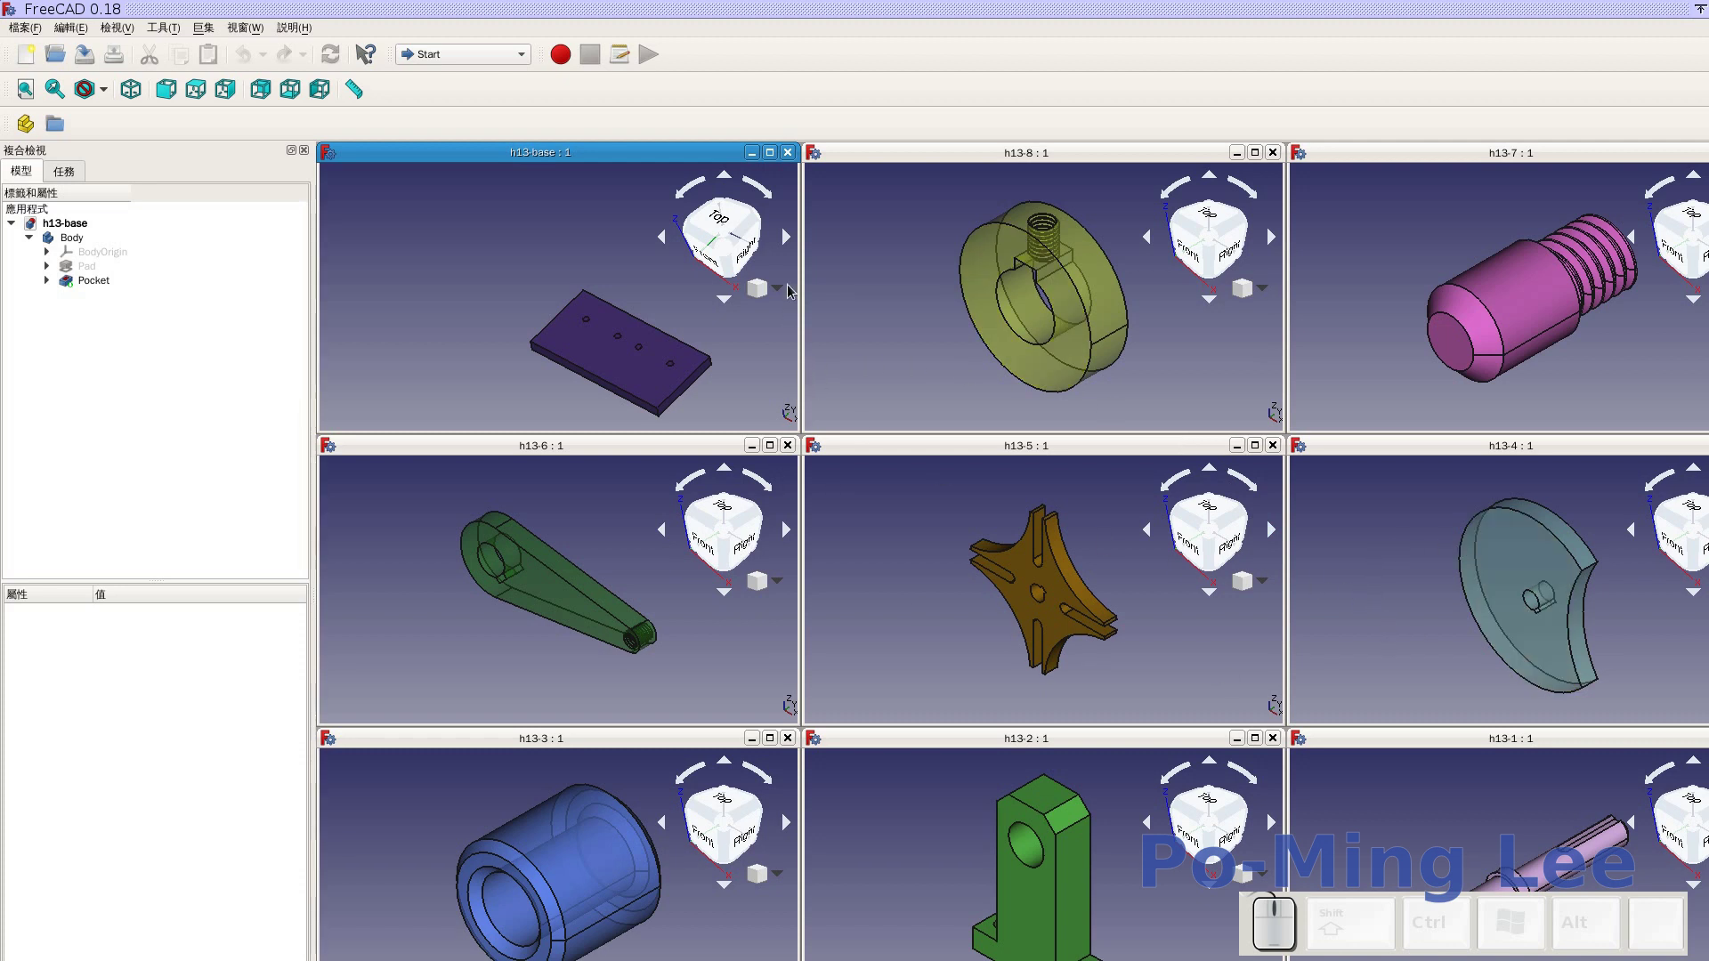
# Close the h13-base, h13-6, h13-3 and following part documents one by one
pyautogui.click(792, 154)
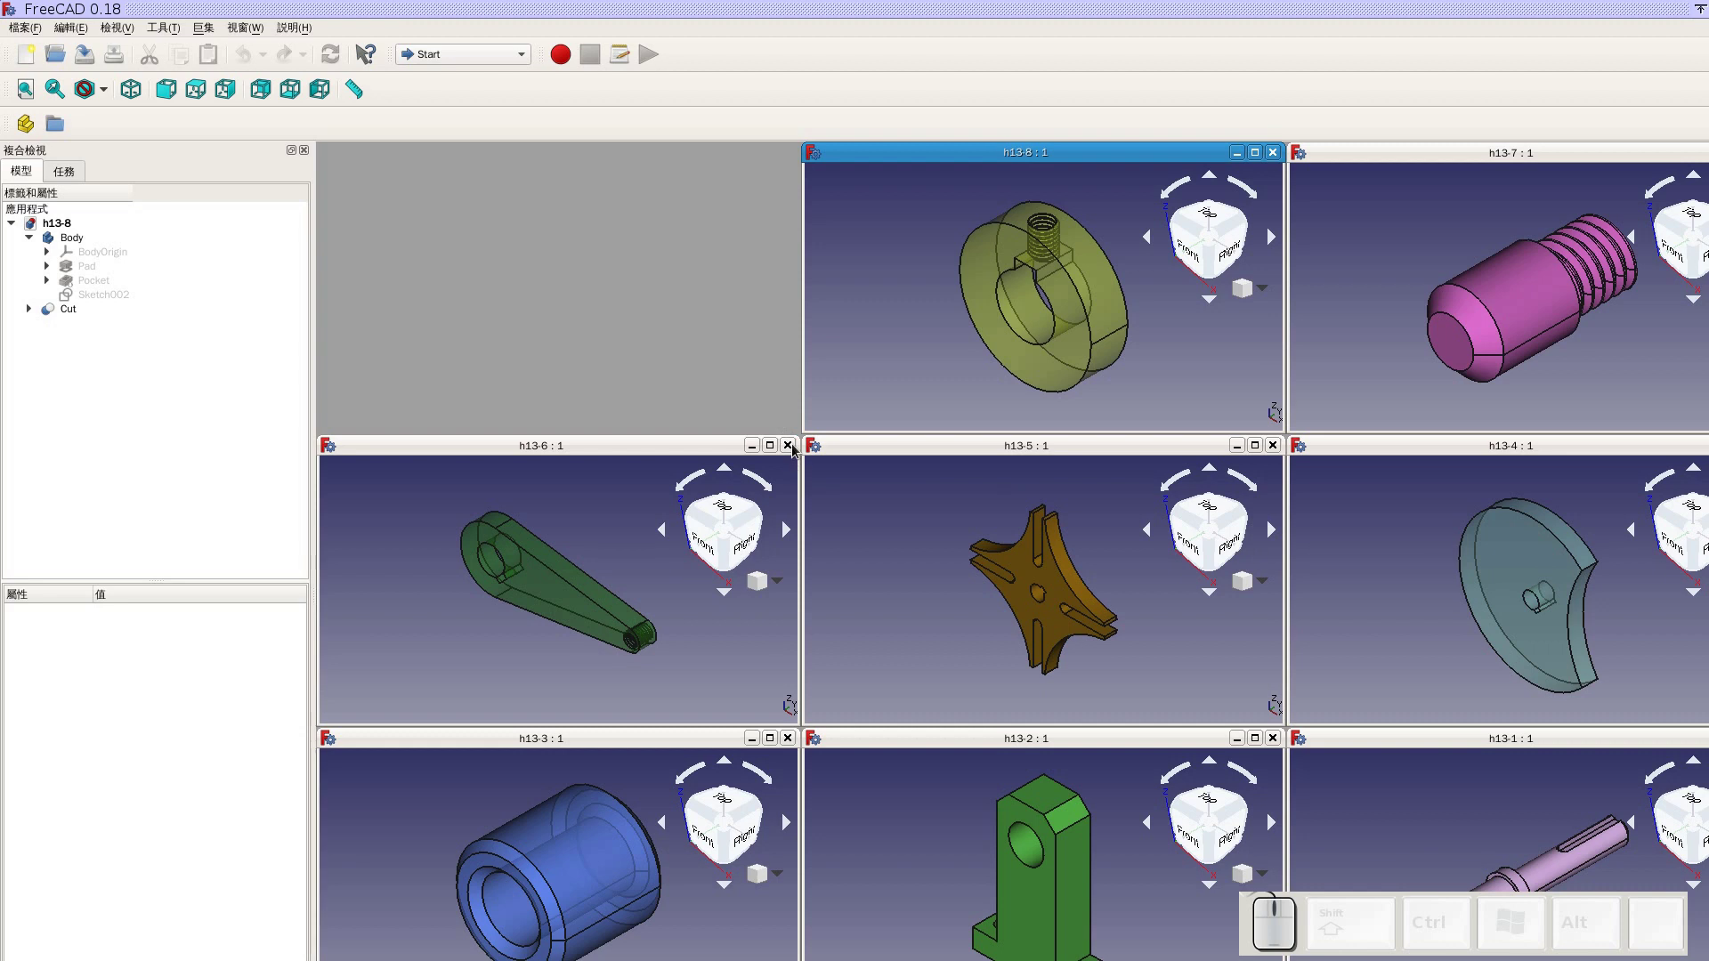
pyautogui.click(797, 447)
pyautogui.click(796, 746)
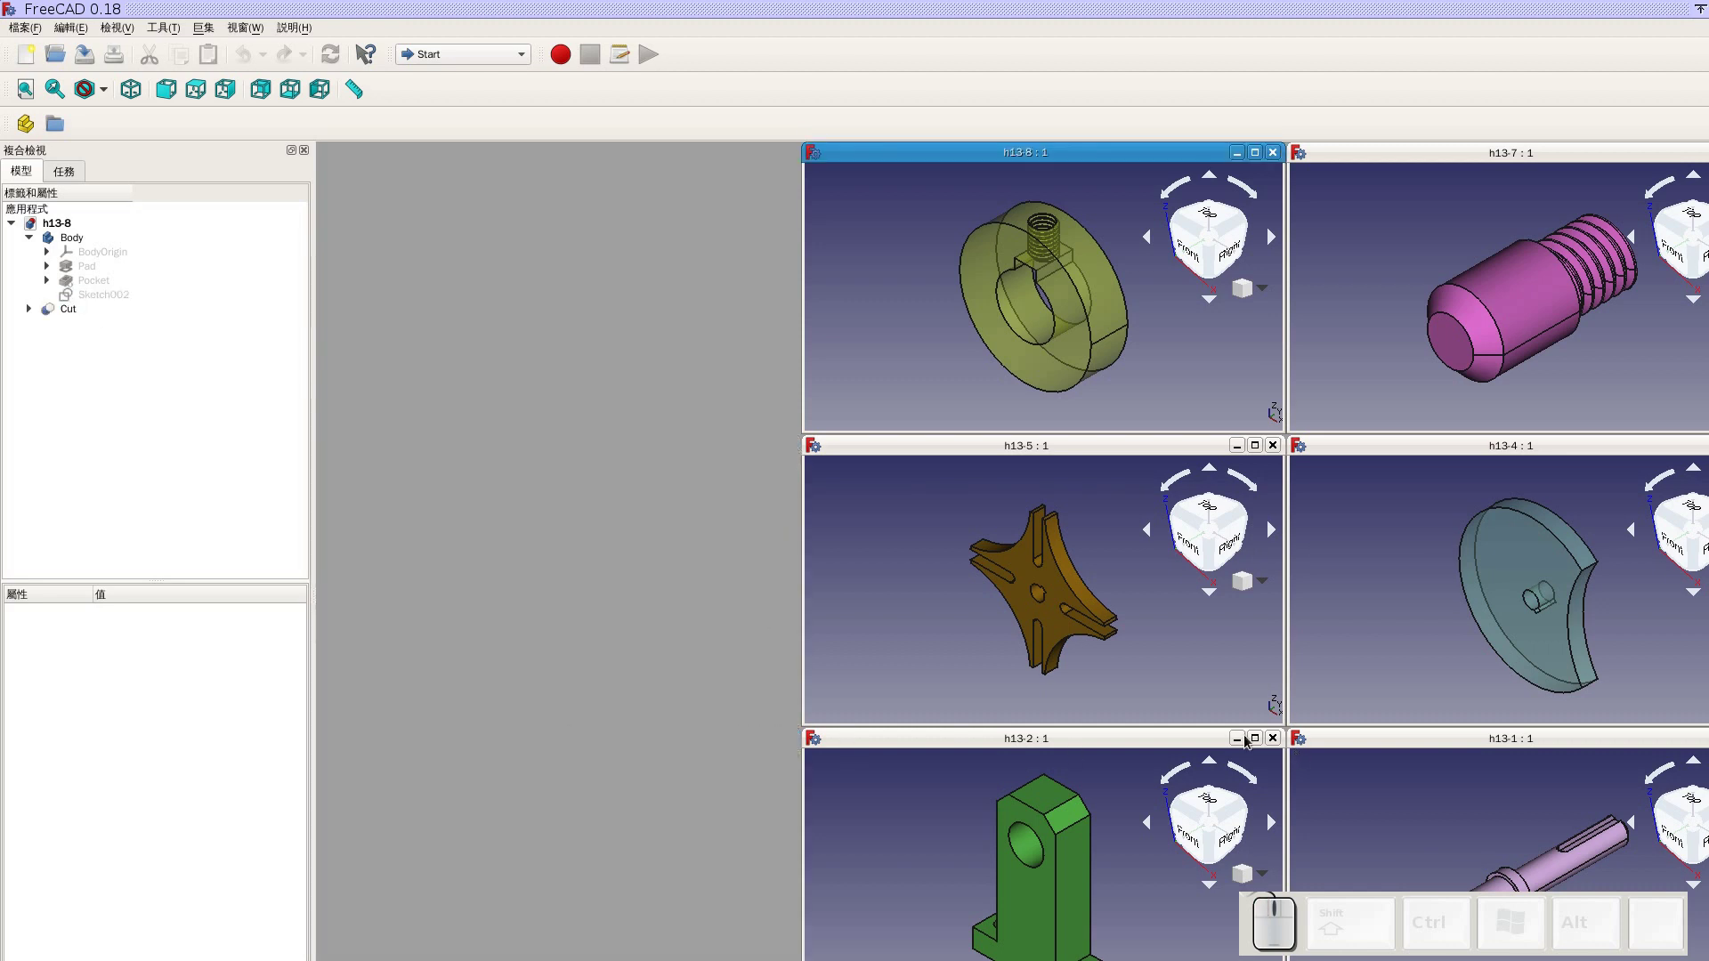
pyautogui.click(1276, 741)
pyautogui.click(1424, 745)
pyautogui.press('ctrl+w')
pyautogui.click(1406, 608)
# Close the remaining h13 part documents, leaving an empty workspace
pyautogui.click(1399, 337)
pyautogui.press('ctrl+w')
pyautogui.click(1036, 282)
pyautogui.press('ctrl+w')
pyautogui.click(927, 562)
pyautogui.press('ctrl+w')
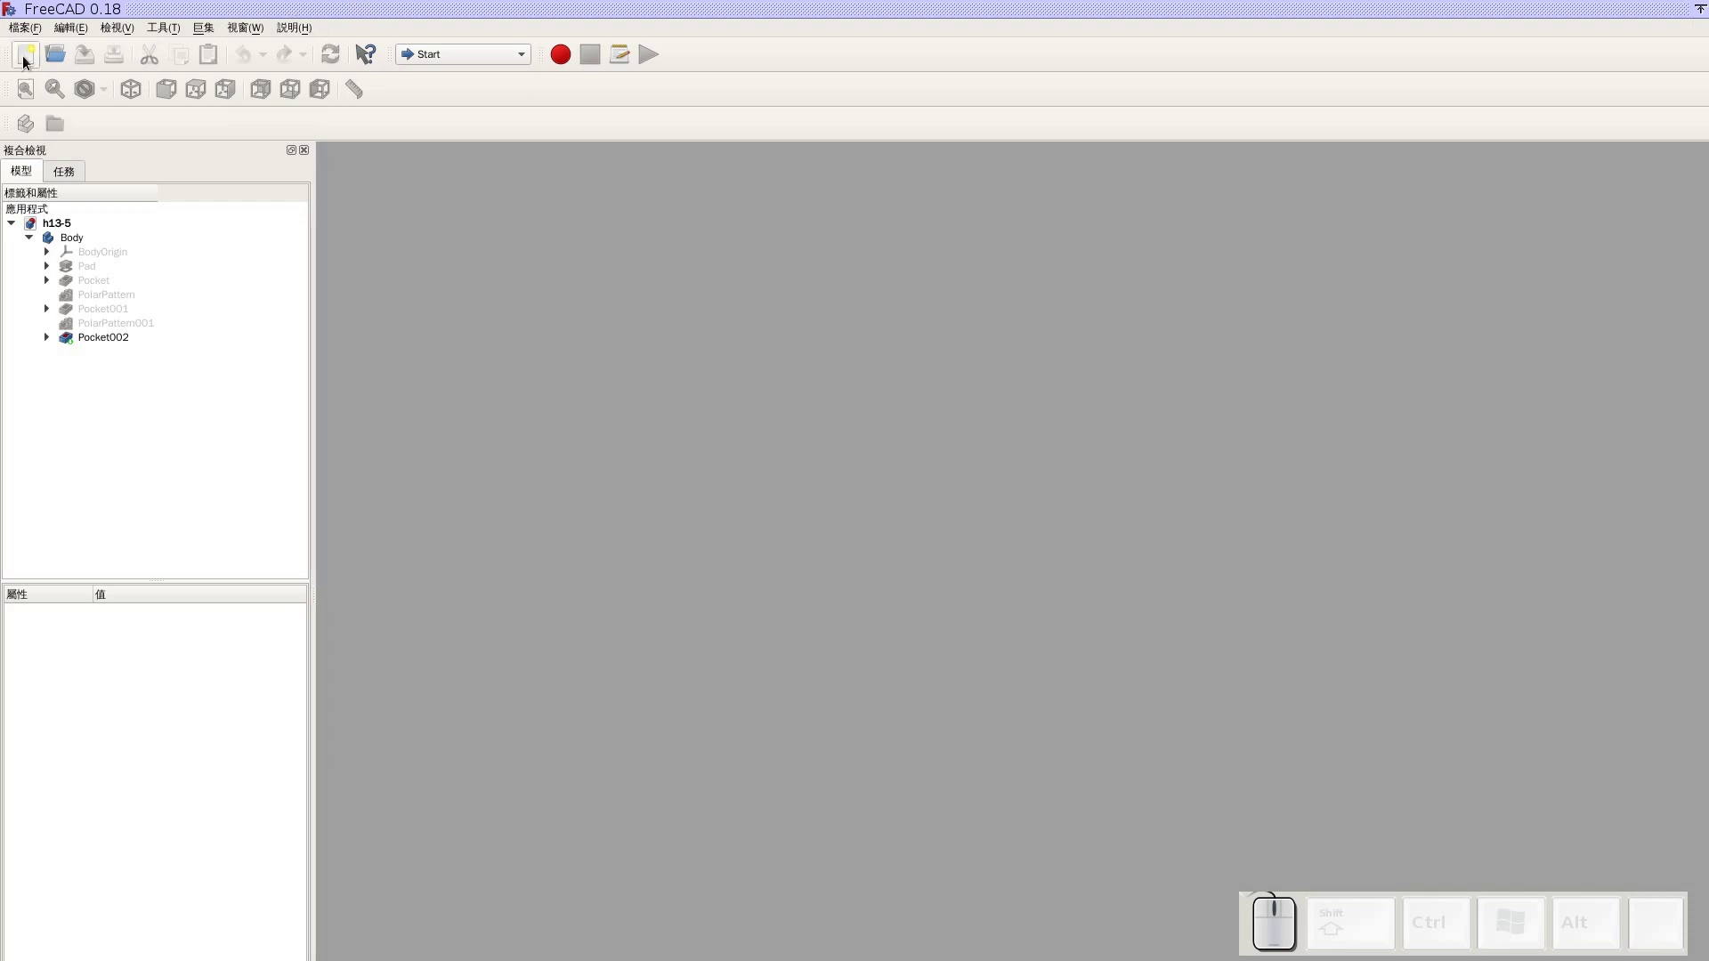
# Check the workbench dropdown for A2plus without switching, then bring up the Tools menu
pyautogui.click(28, 62)
pyautogui.click(444, 61)
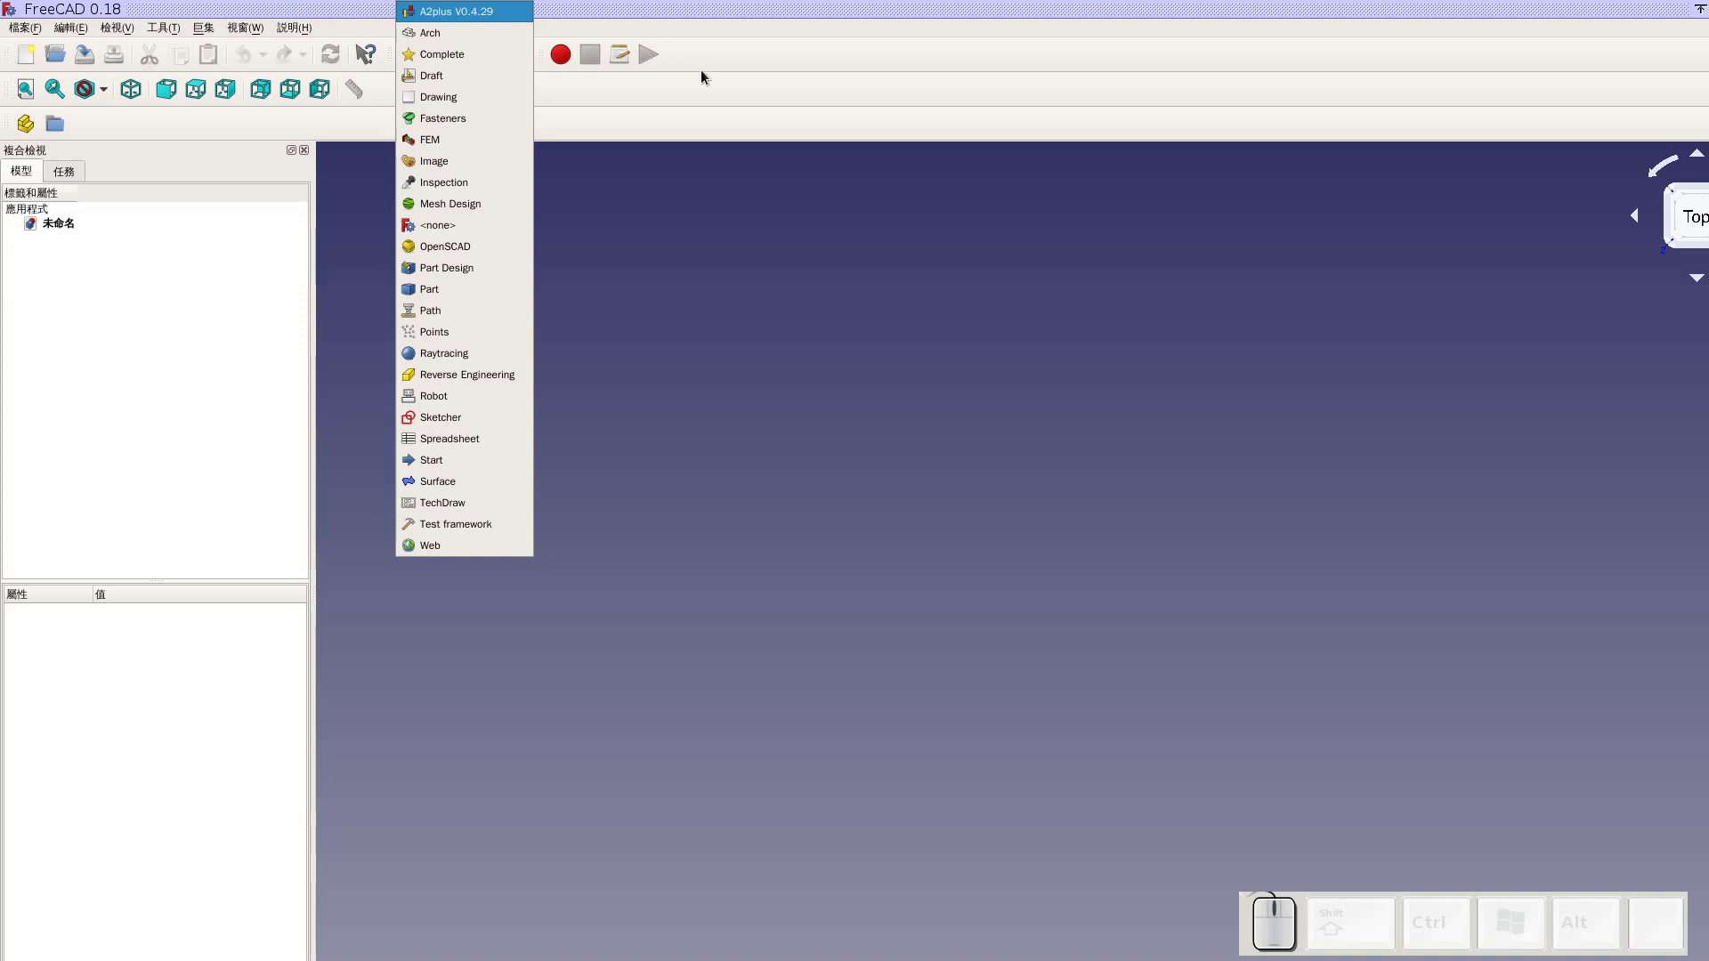
pyautogui.click(706, 75)
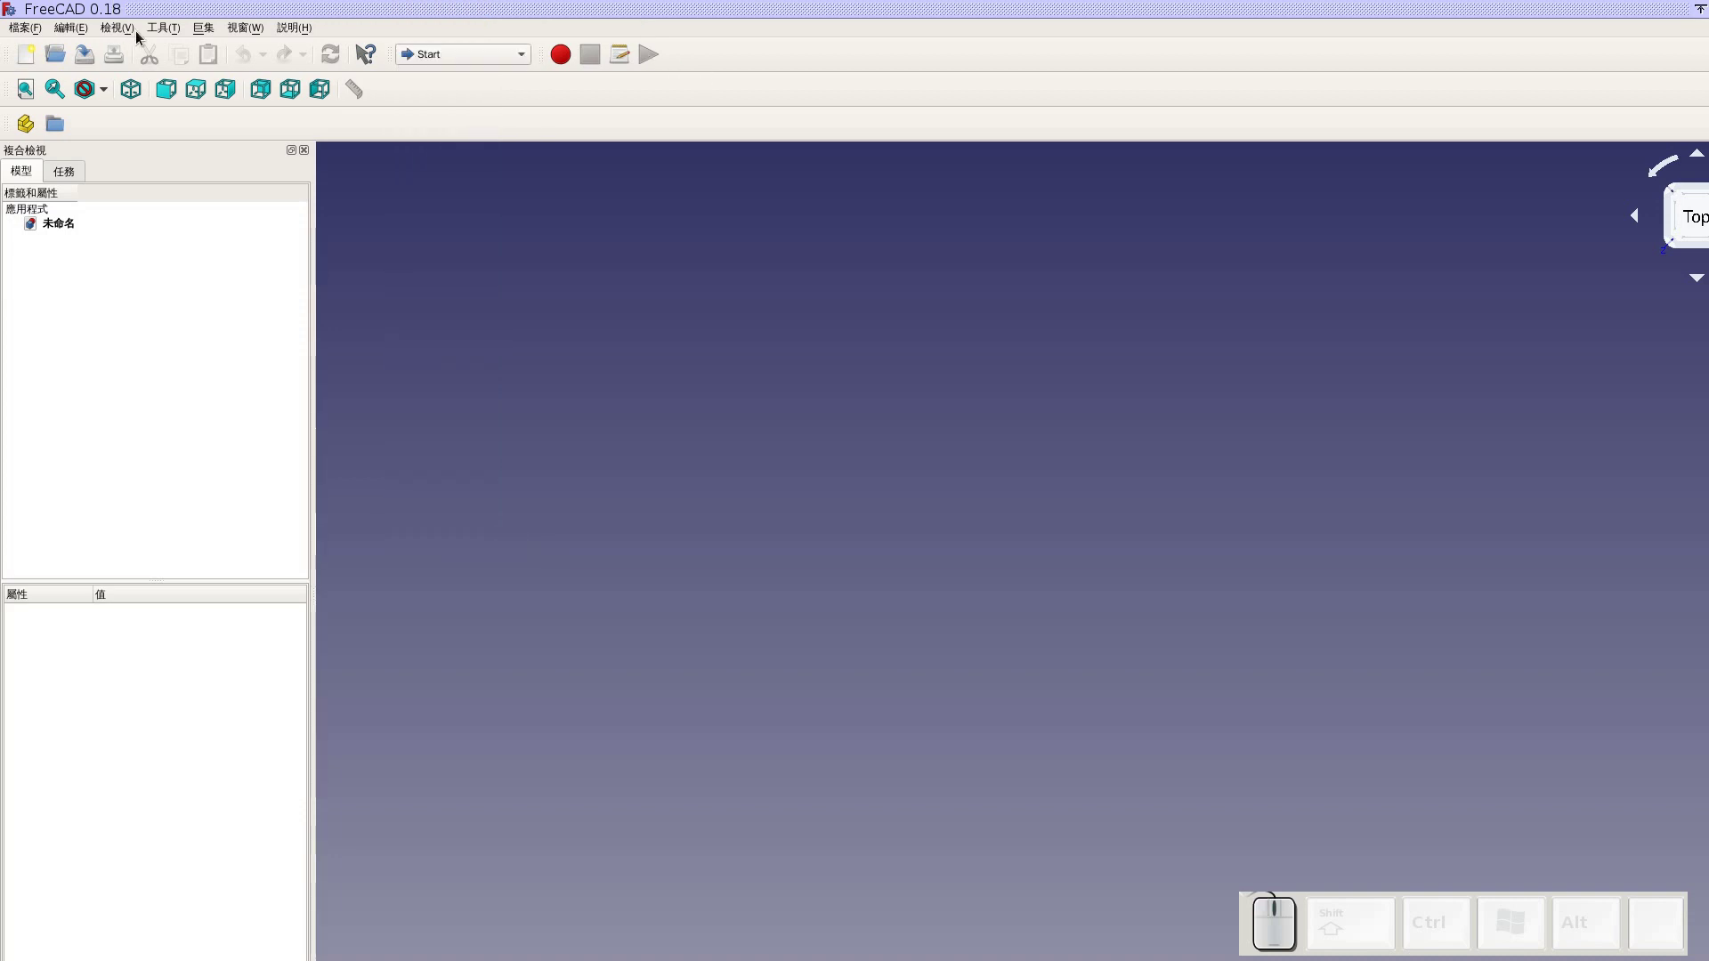
pyautogui.click(168, 34)
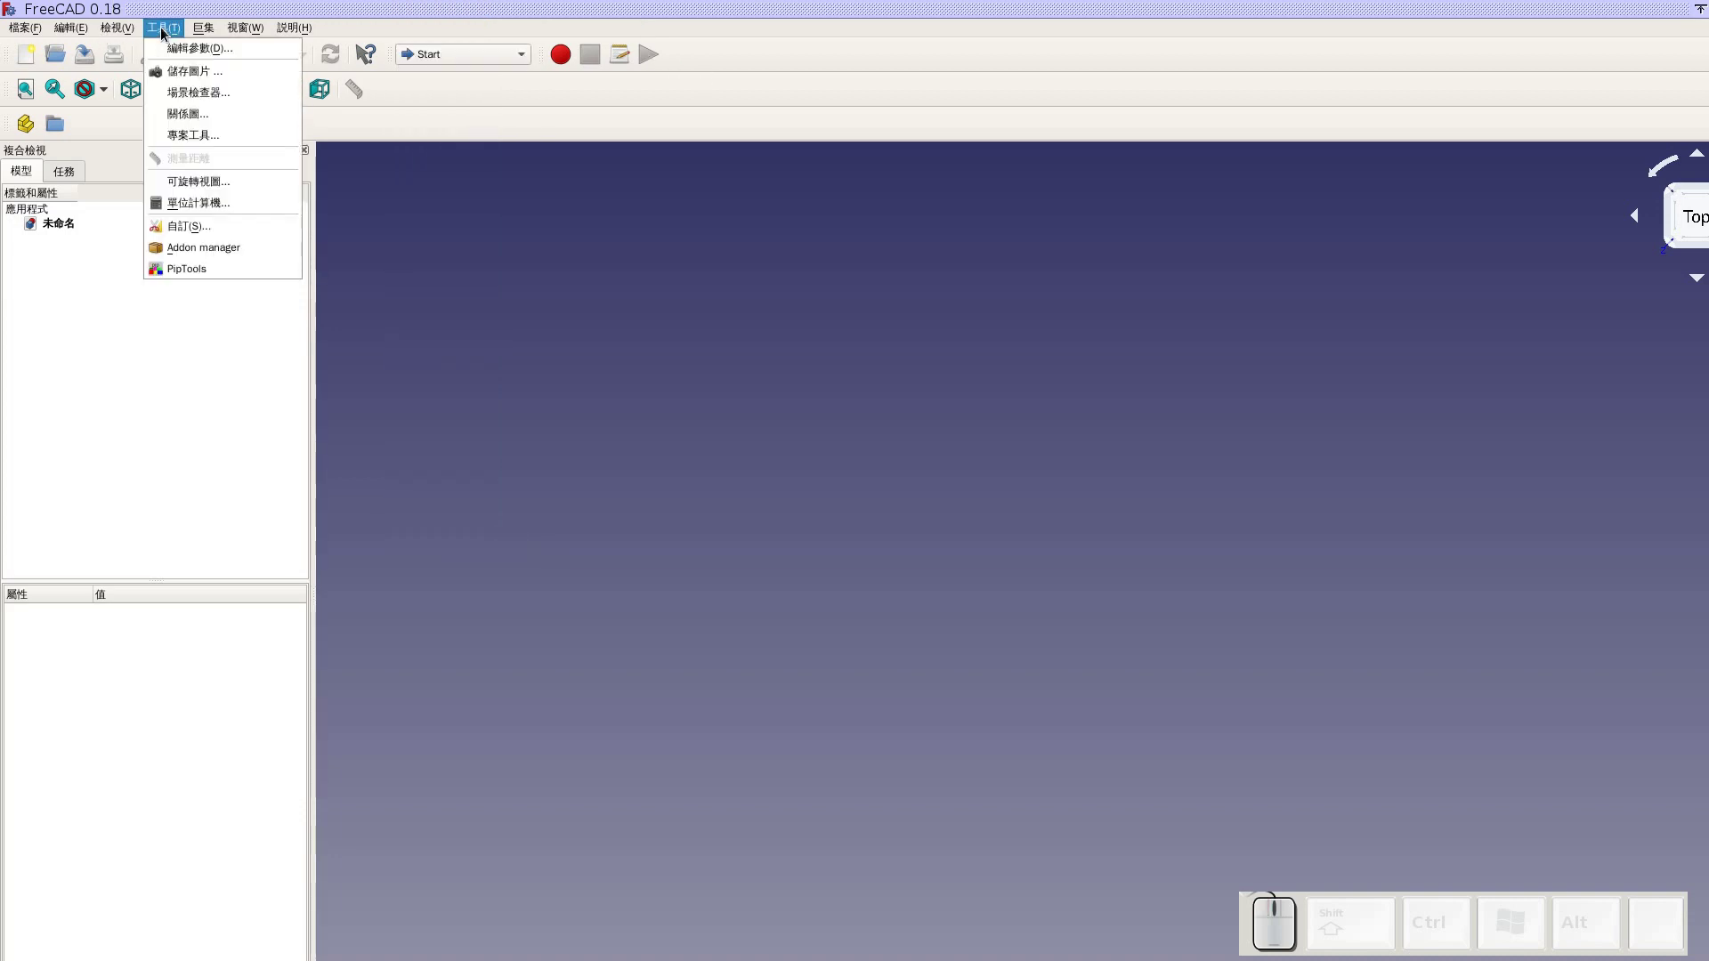
# In the Addon manager, select the A2plus workbench and install its latest update
pyautogui.click(219, 260)
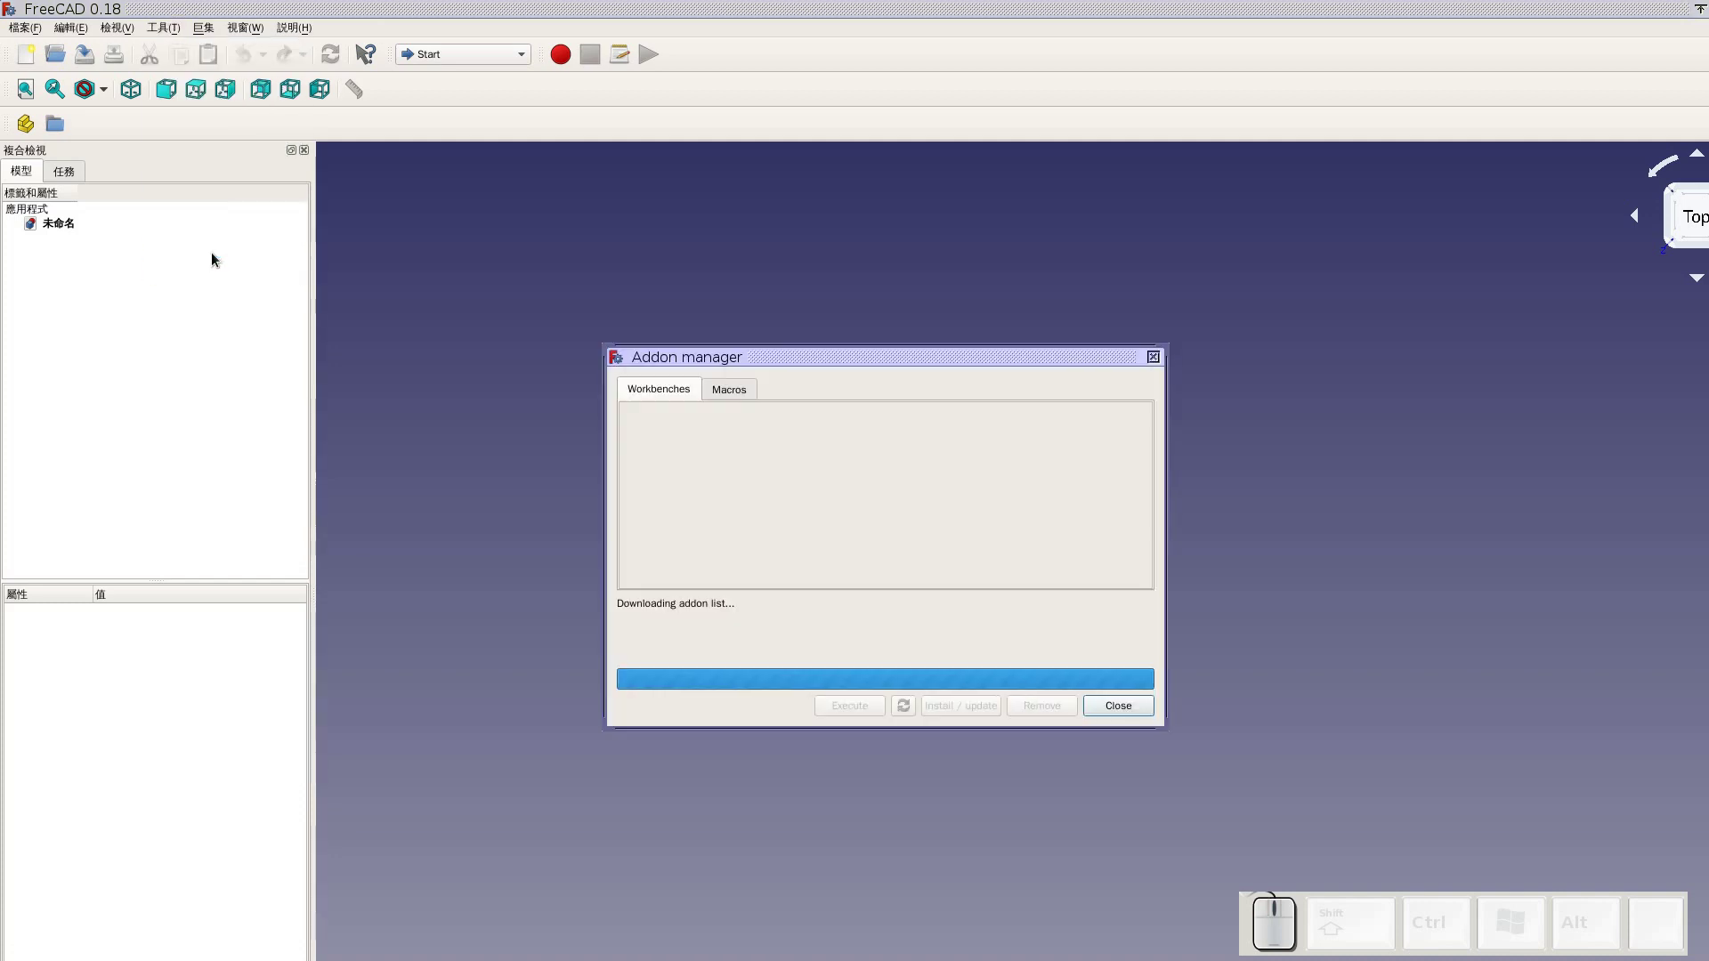
pyautogui.click(768, 363)
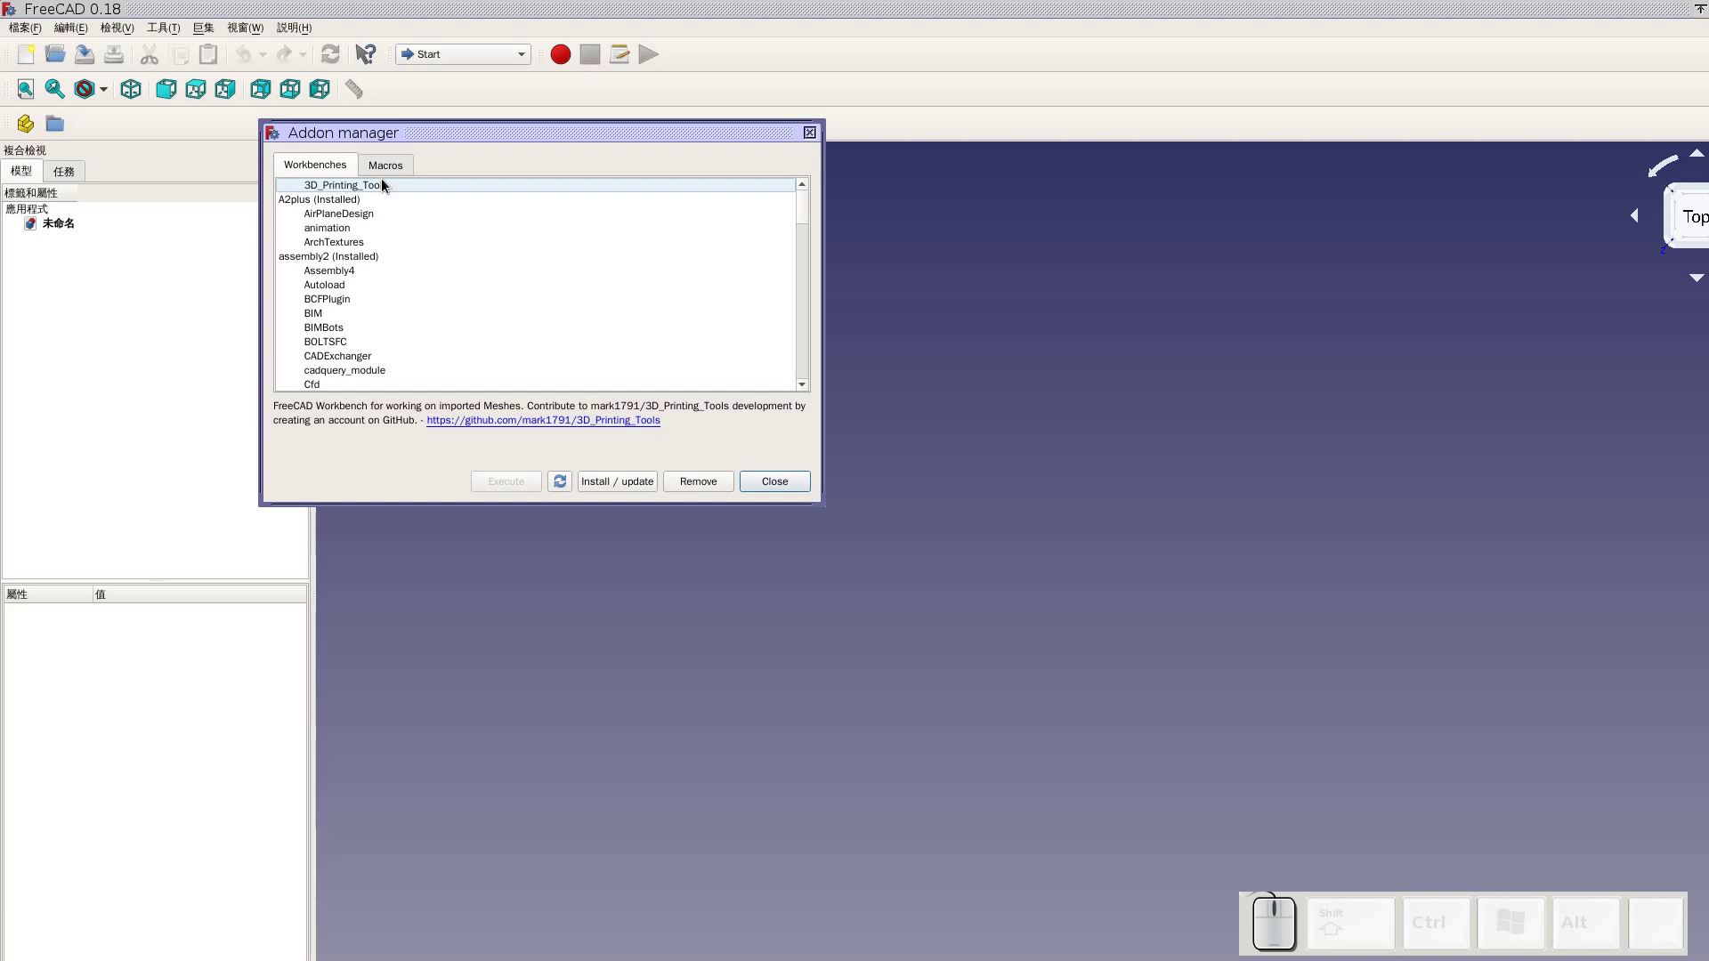
pyautogui.click(355, 211)
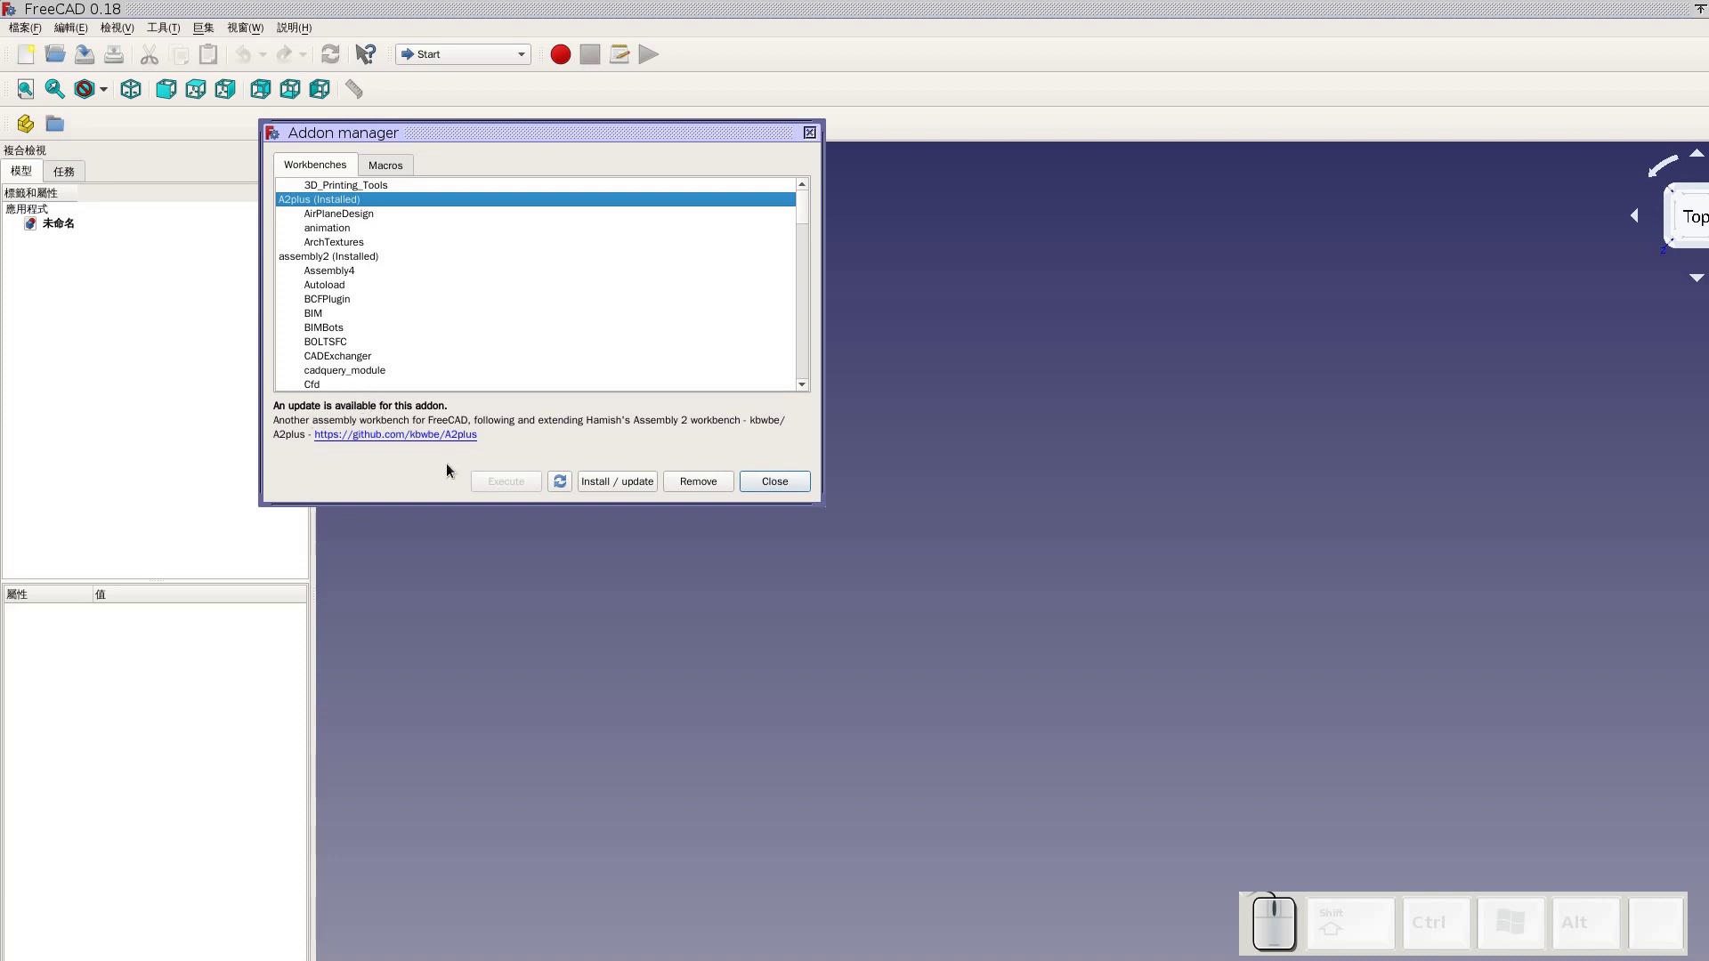
pyautogui.click(620, 486)
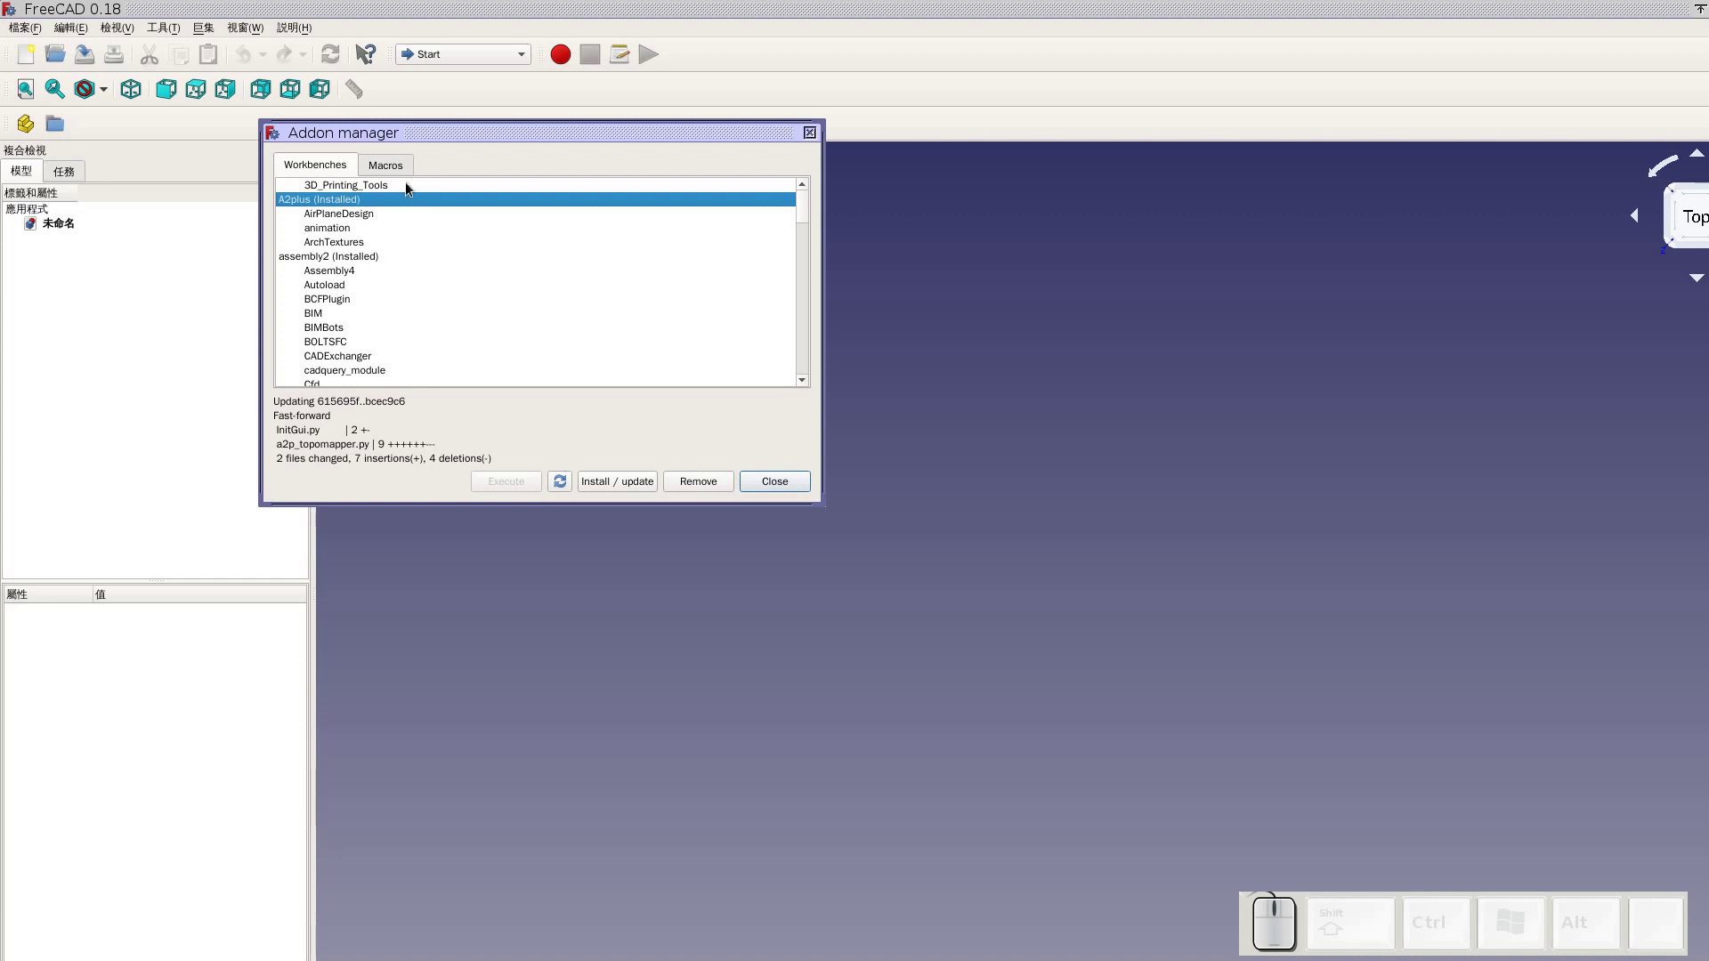
# Select the assembly2 workbench and install its latest update
pyautogui.click(379, 261)
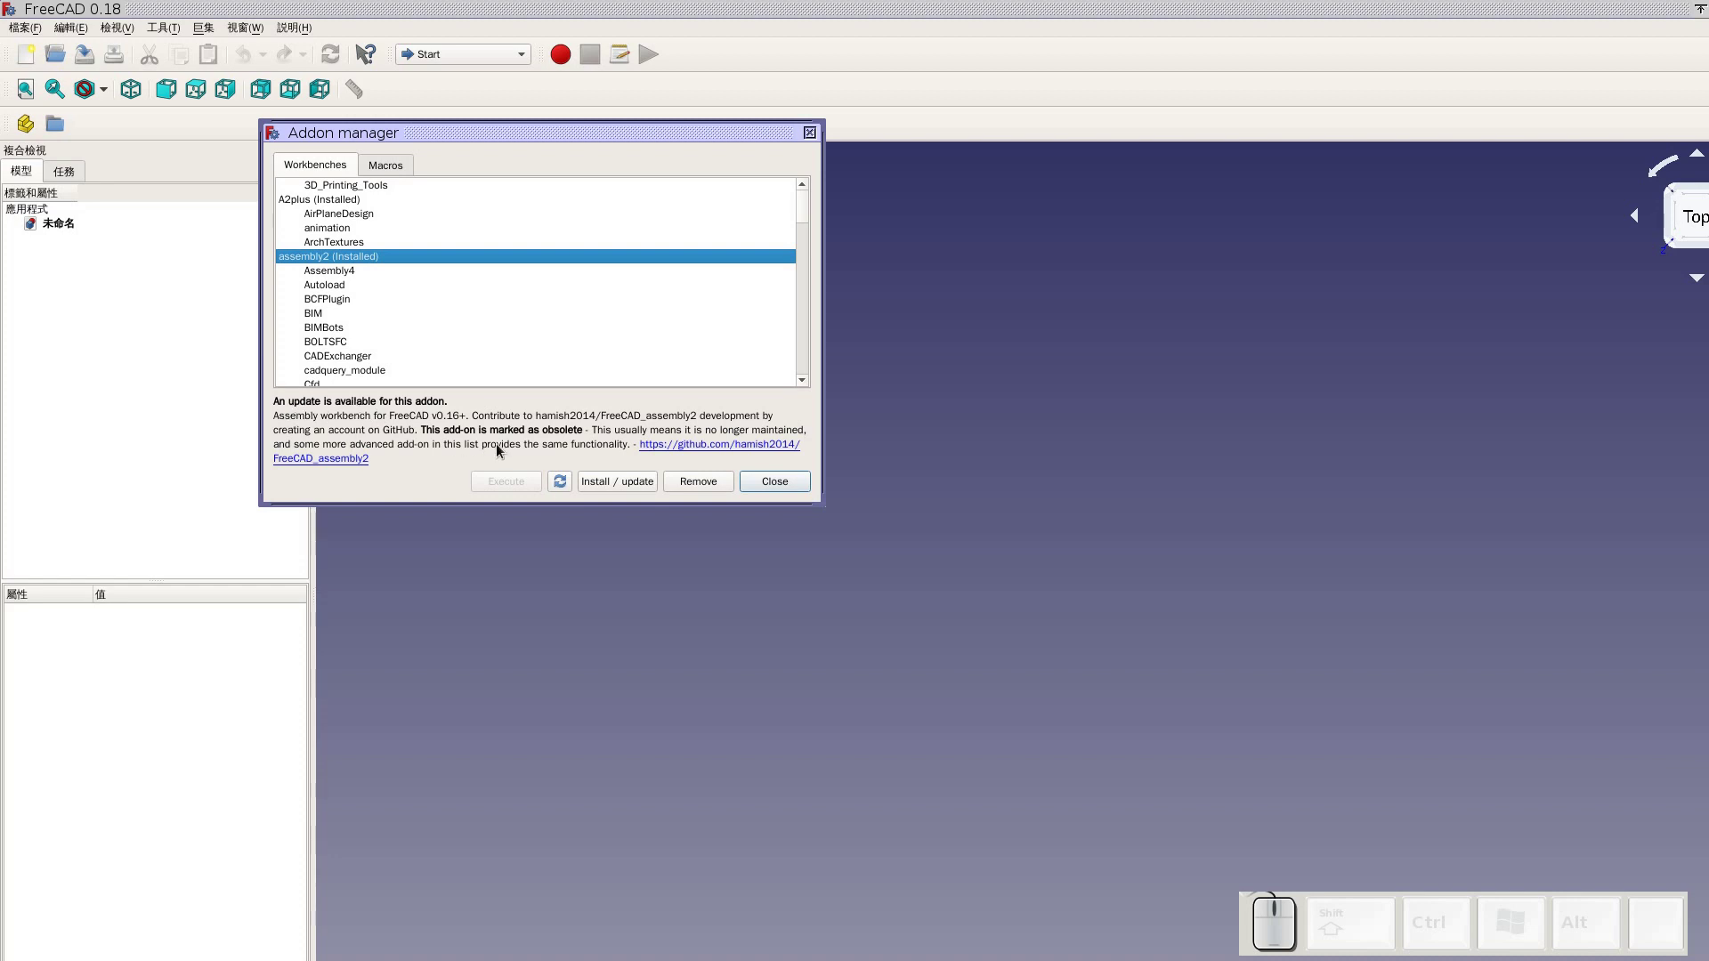
pyautogui.click(633, 481)
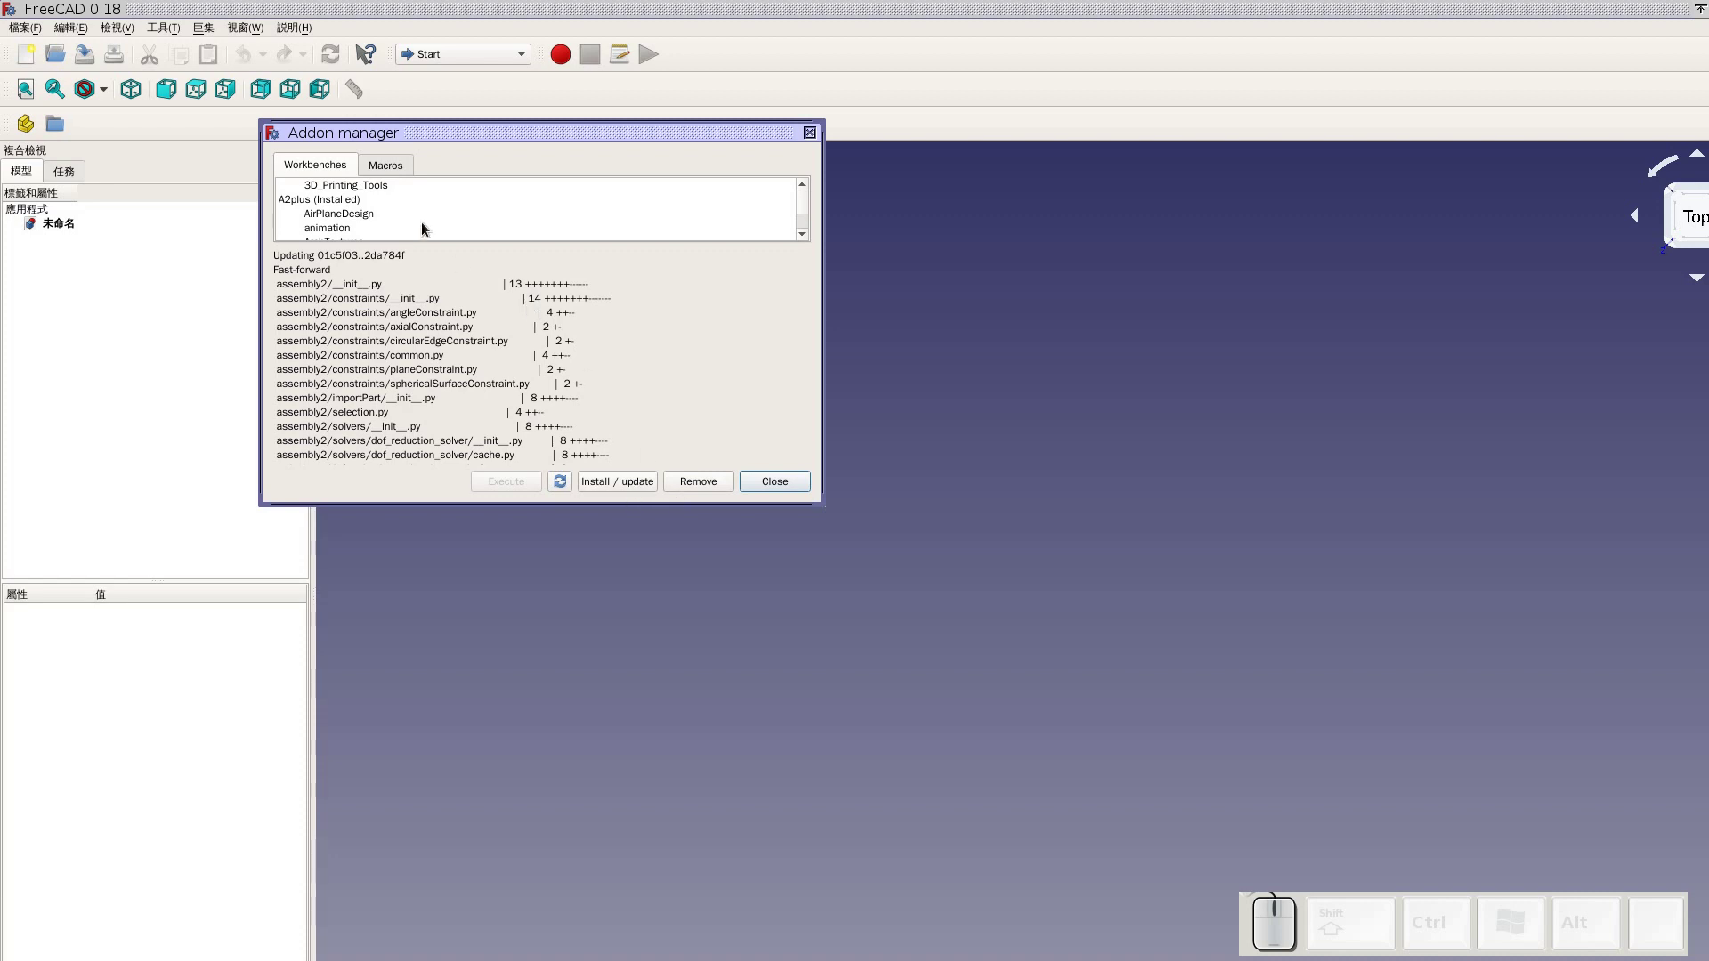
pyautogui.scroll(-3)
pyautogui.scroll(-3)
pyautogui.scroll(-3)
# Check that the Fasteners add-on is already installed while browsing the add-on list
pyautogui.click(373, 204)
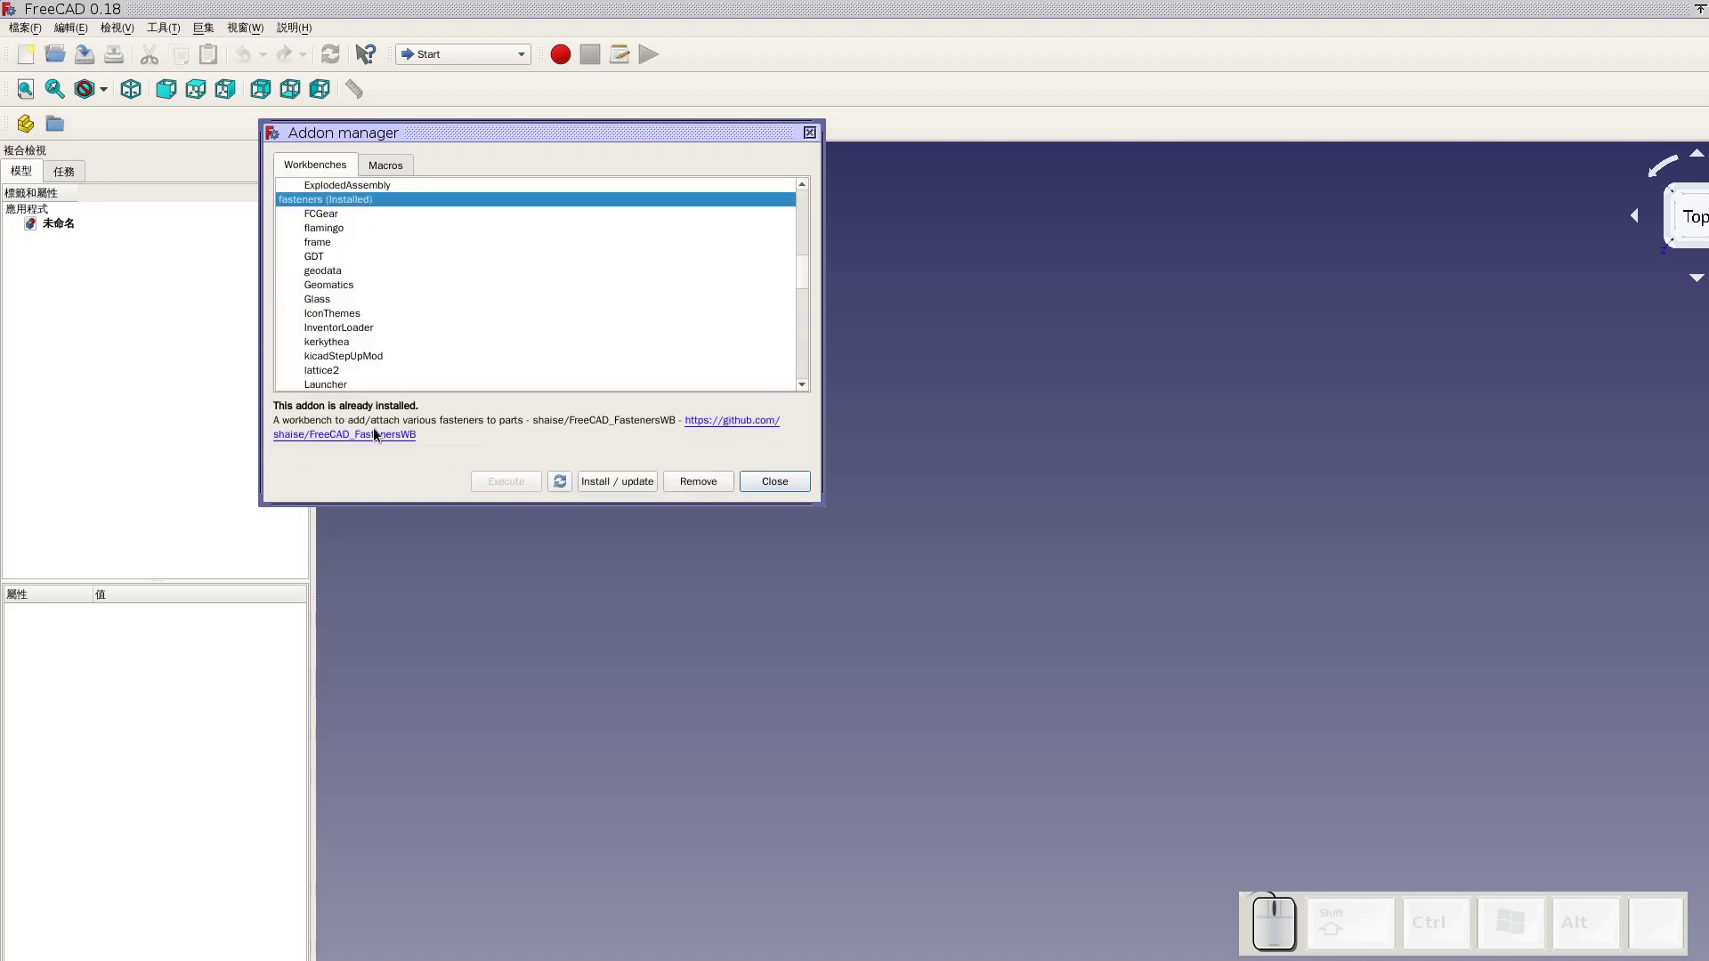
pyautogui.scroll(-3)
pyautogui.scroll(-3)
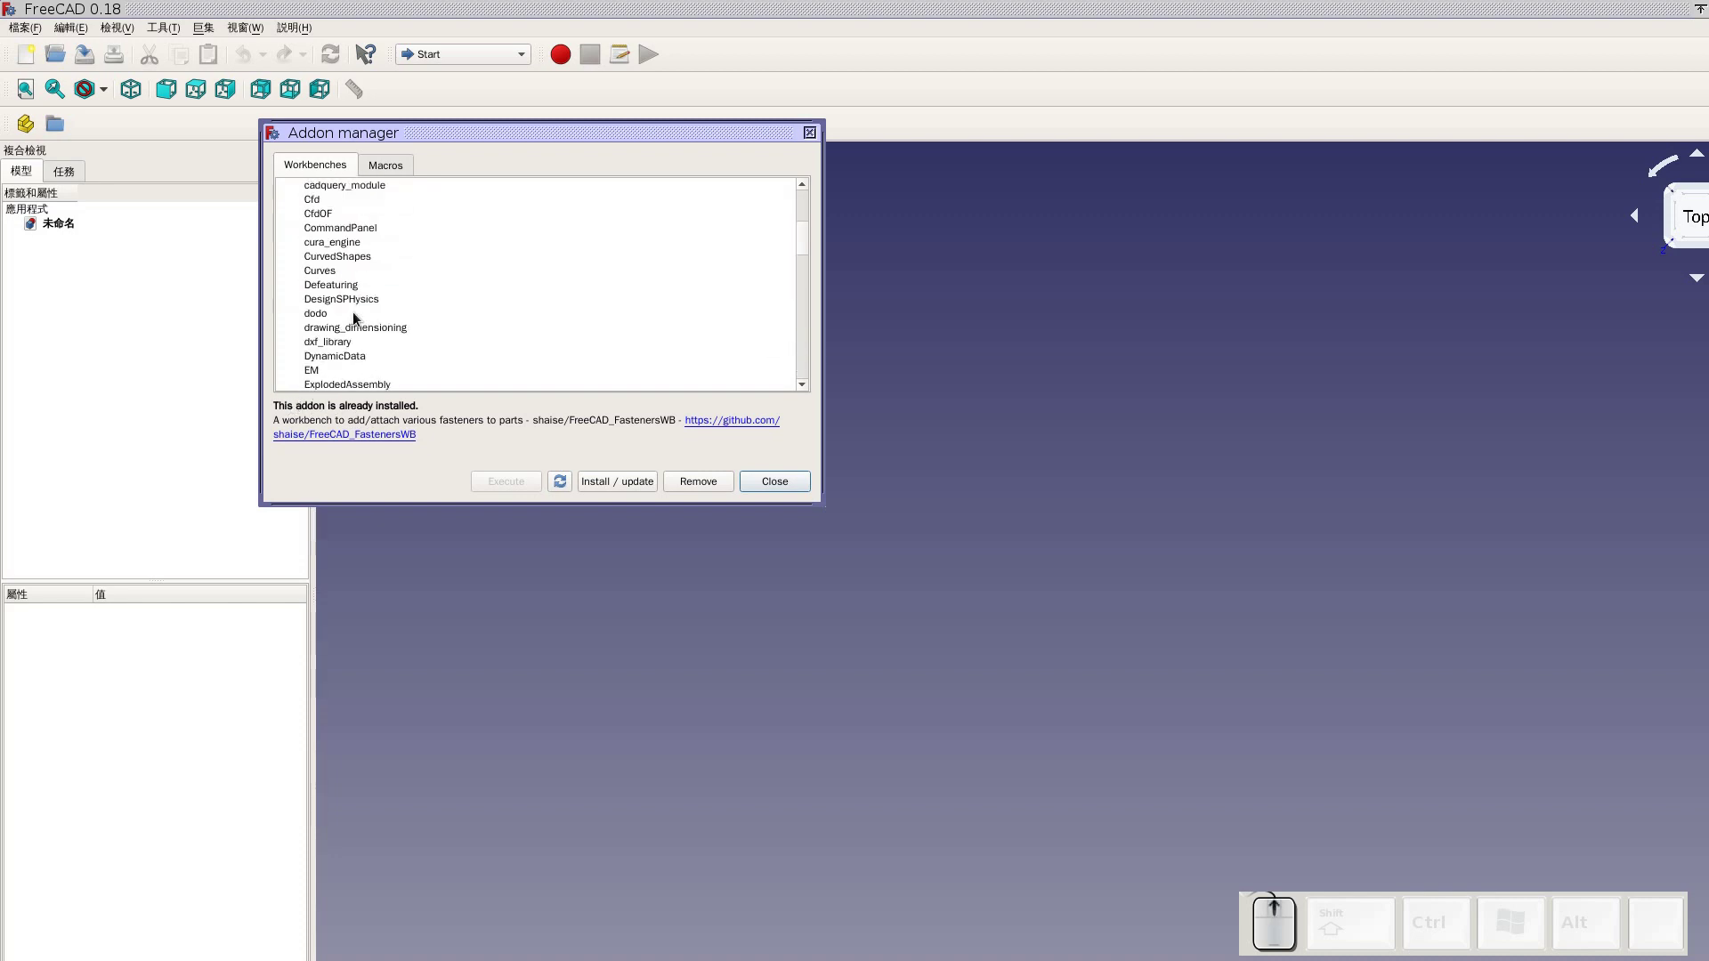
pyautogui.scroll(3)
pyautogui.scroll(3)
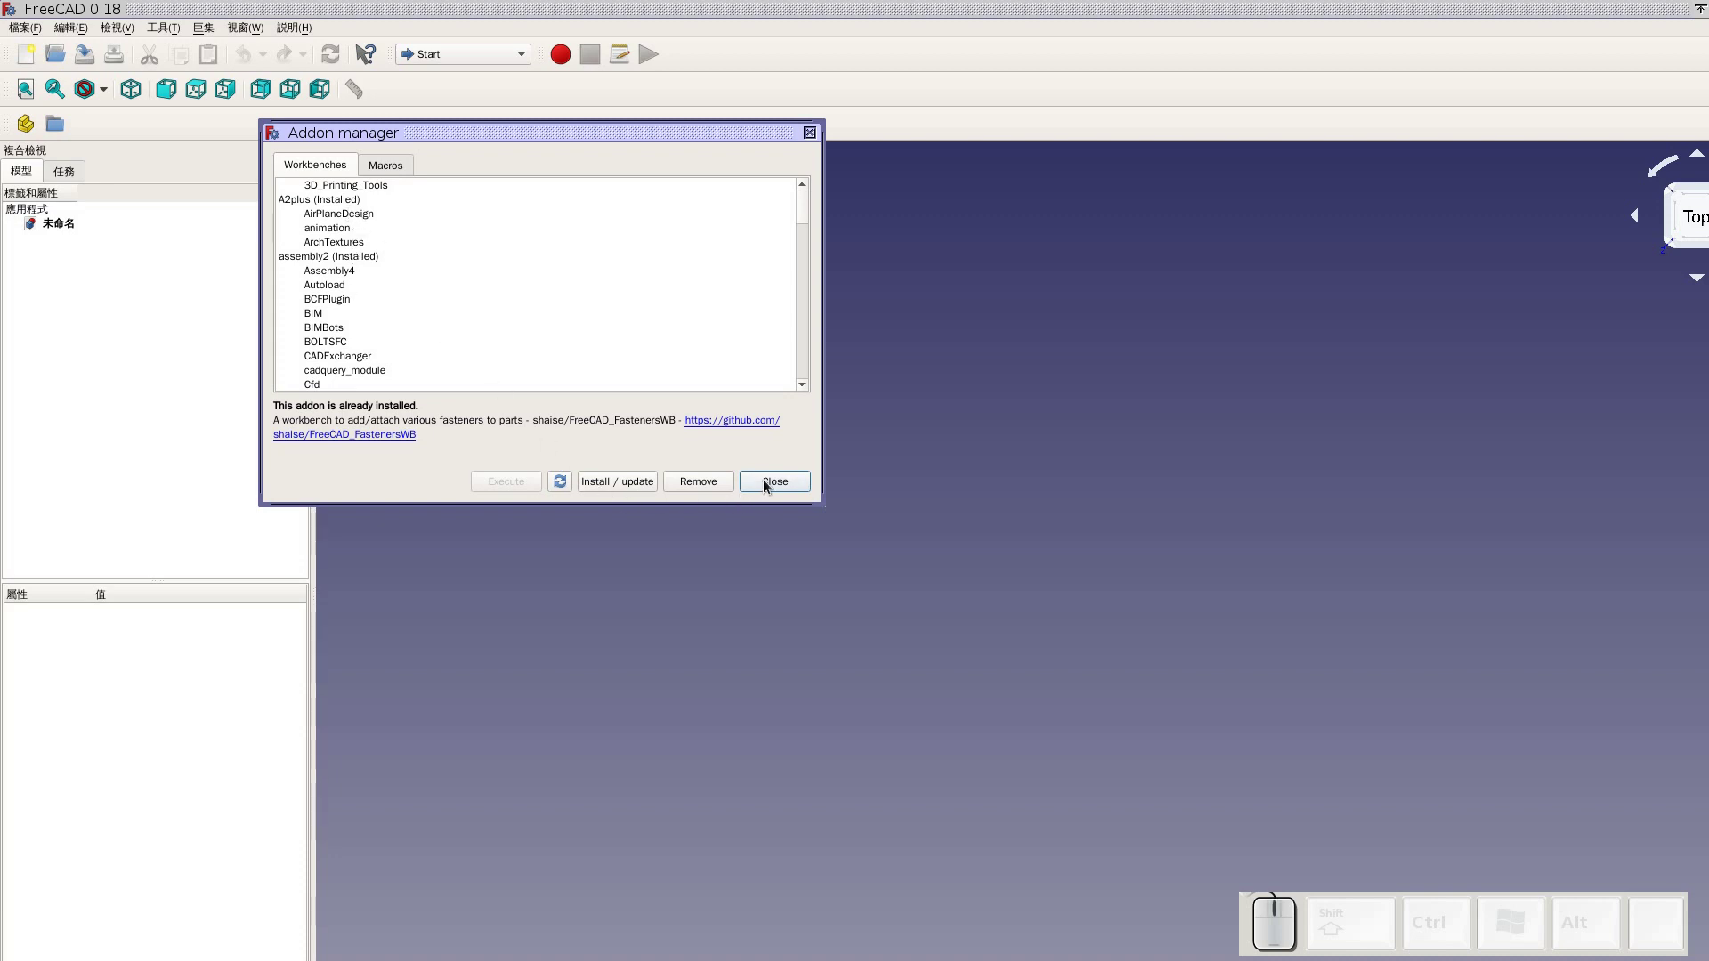
# Close the Addon manager and switch the empty document to the A2plus workbench
pyautogui.click(769, 485)
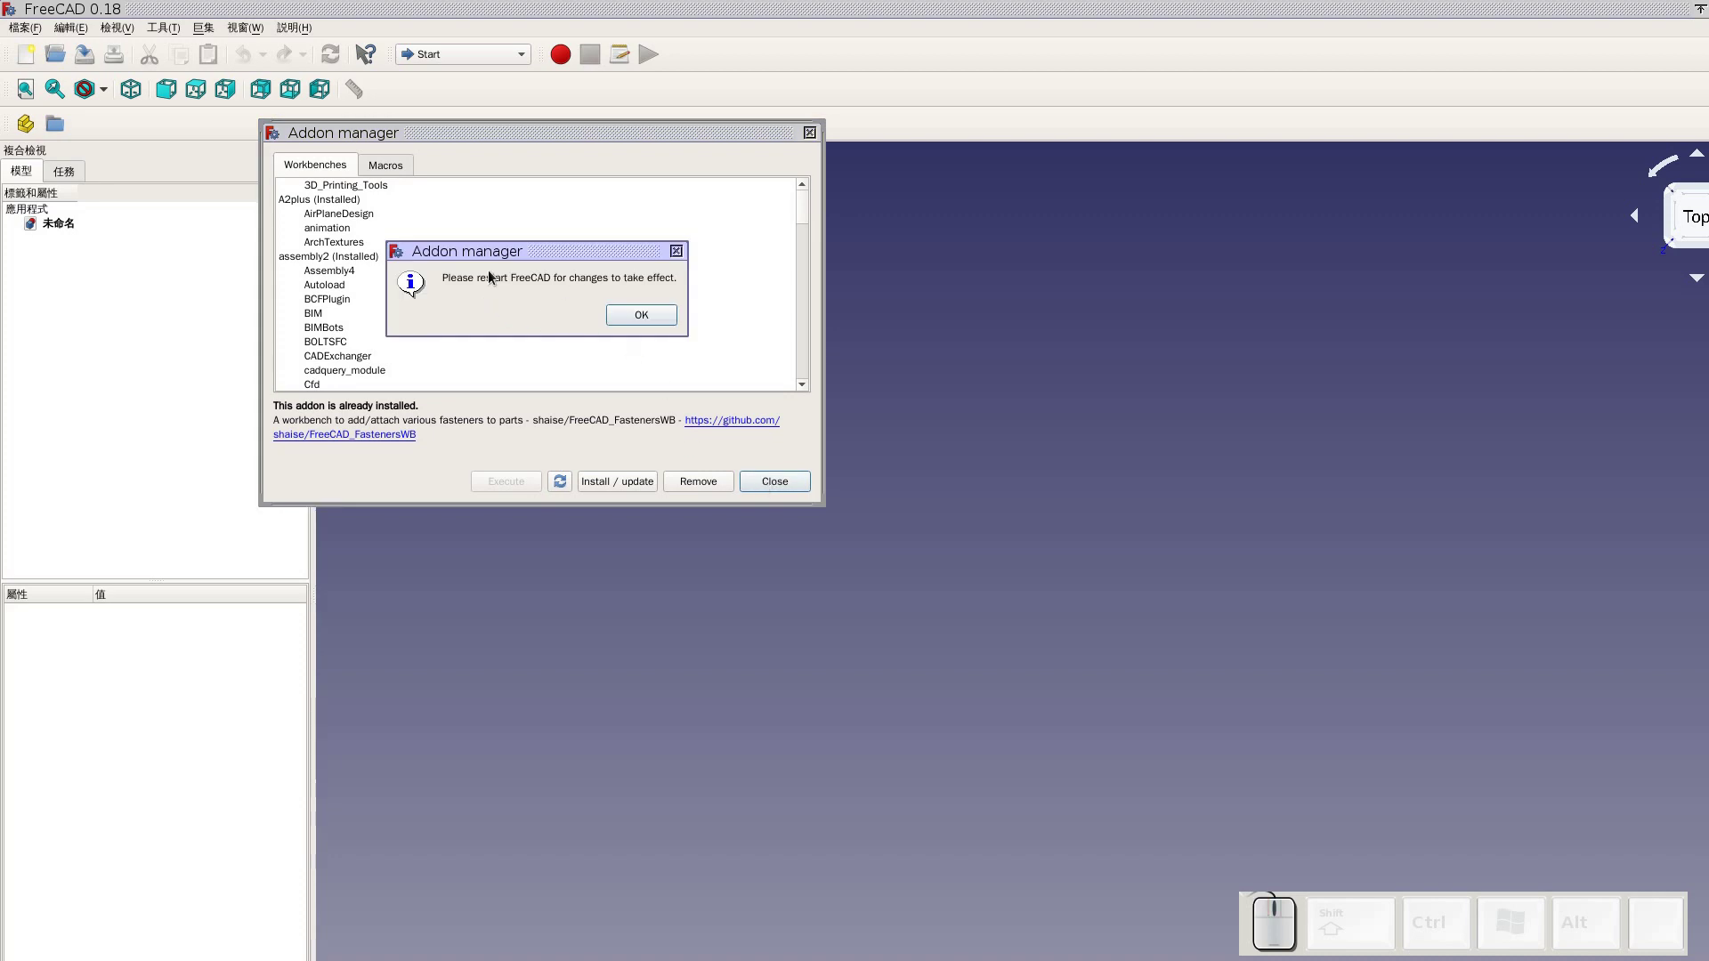
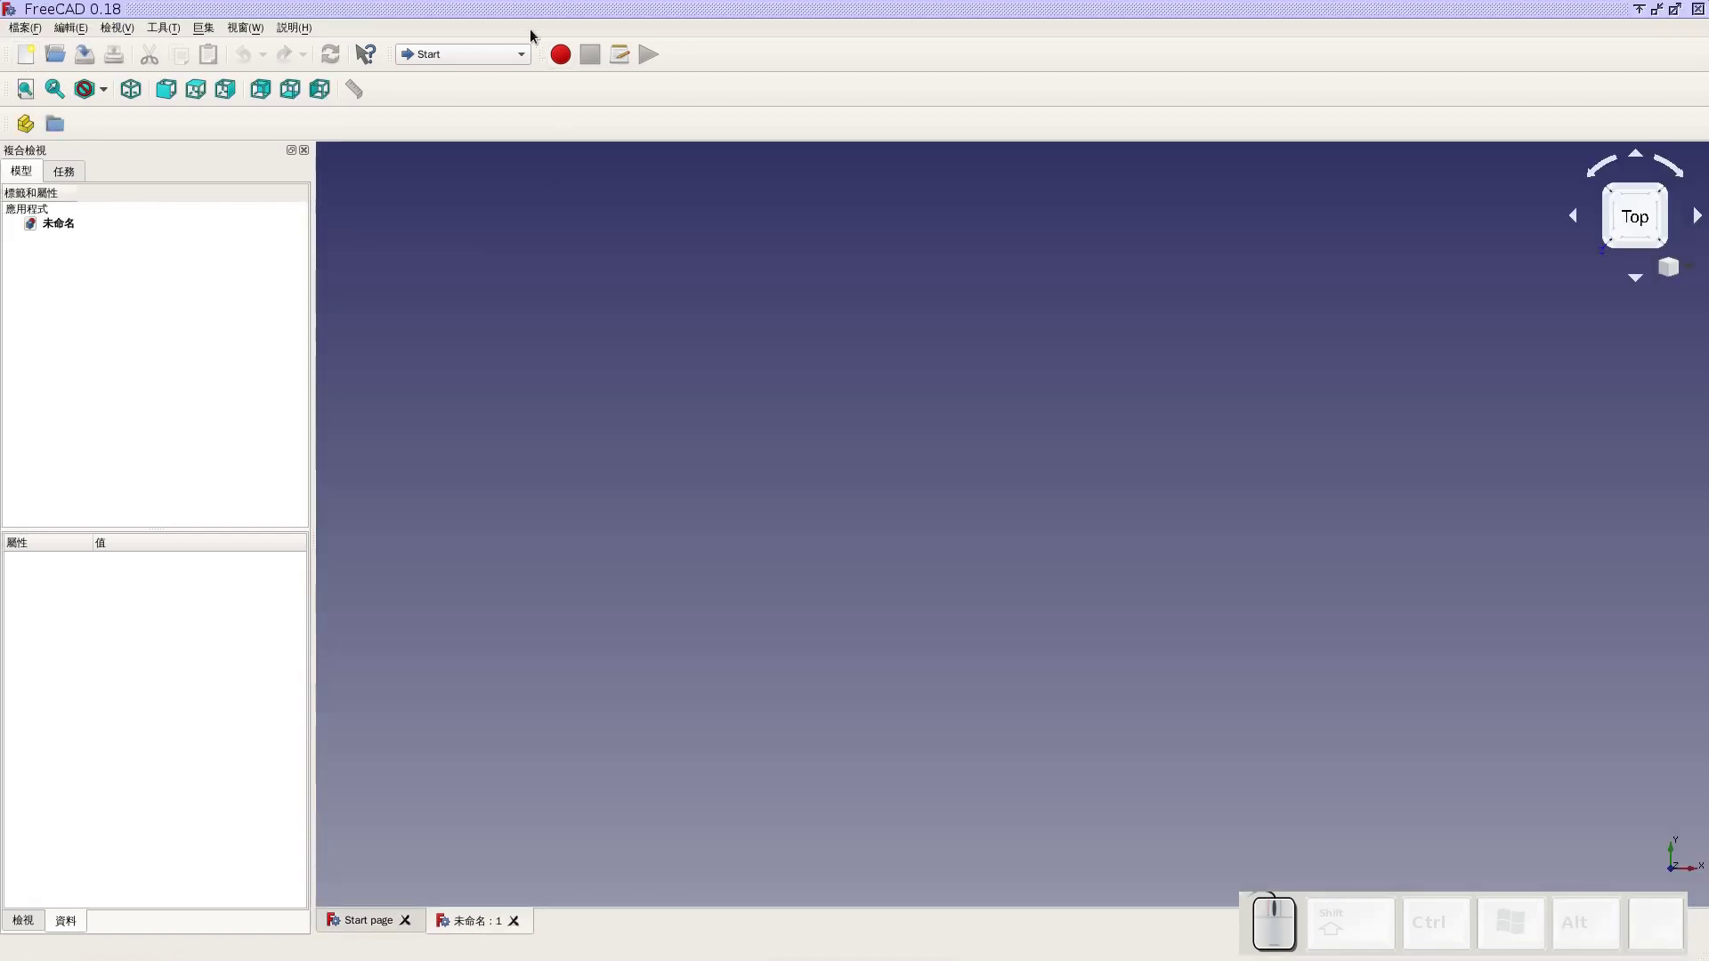
pyautogui.click(510, 60)
pyautogui.click(506, 19)
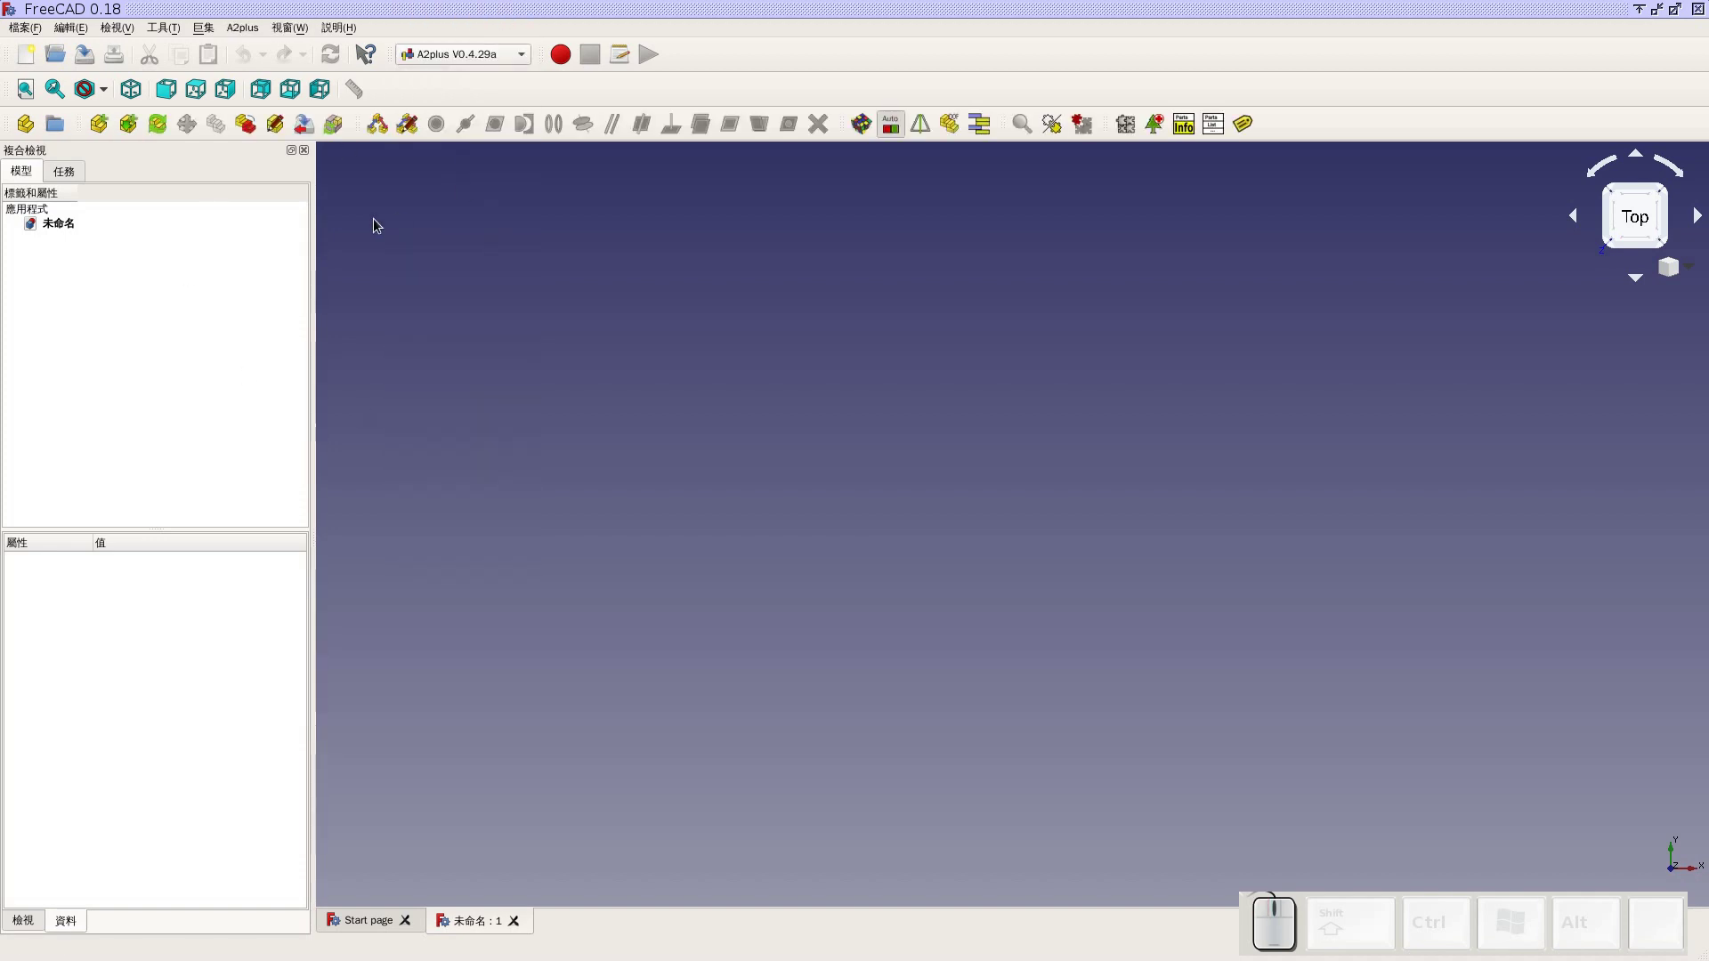
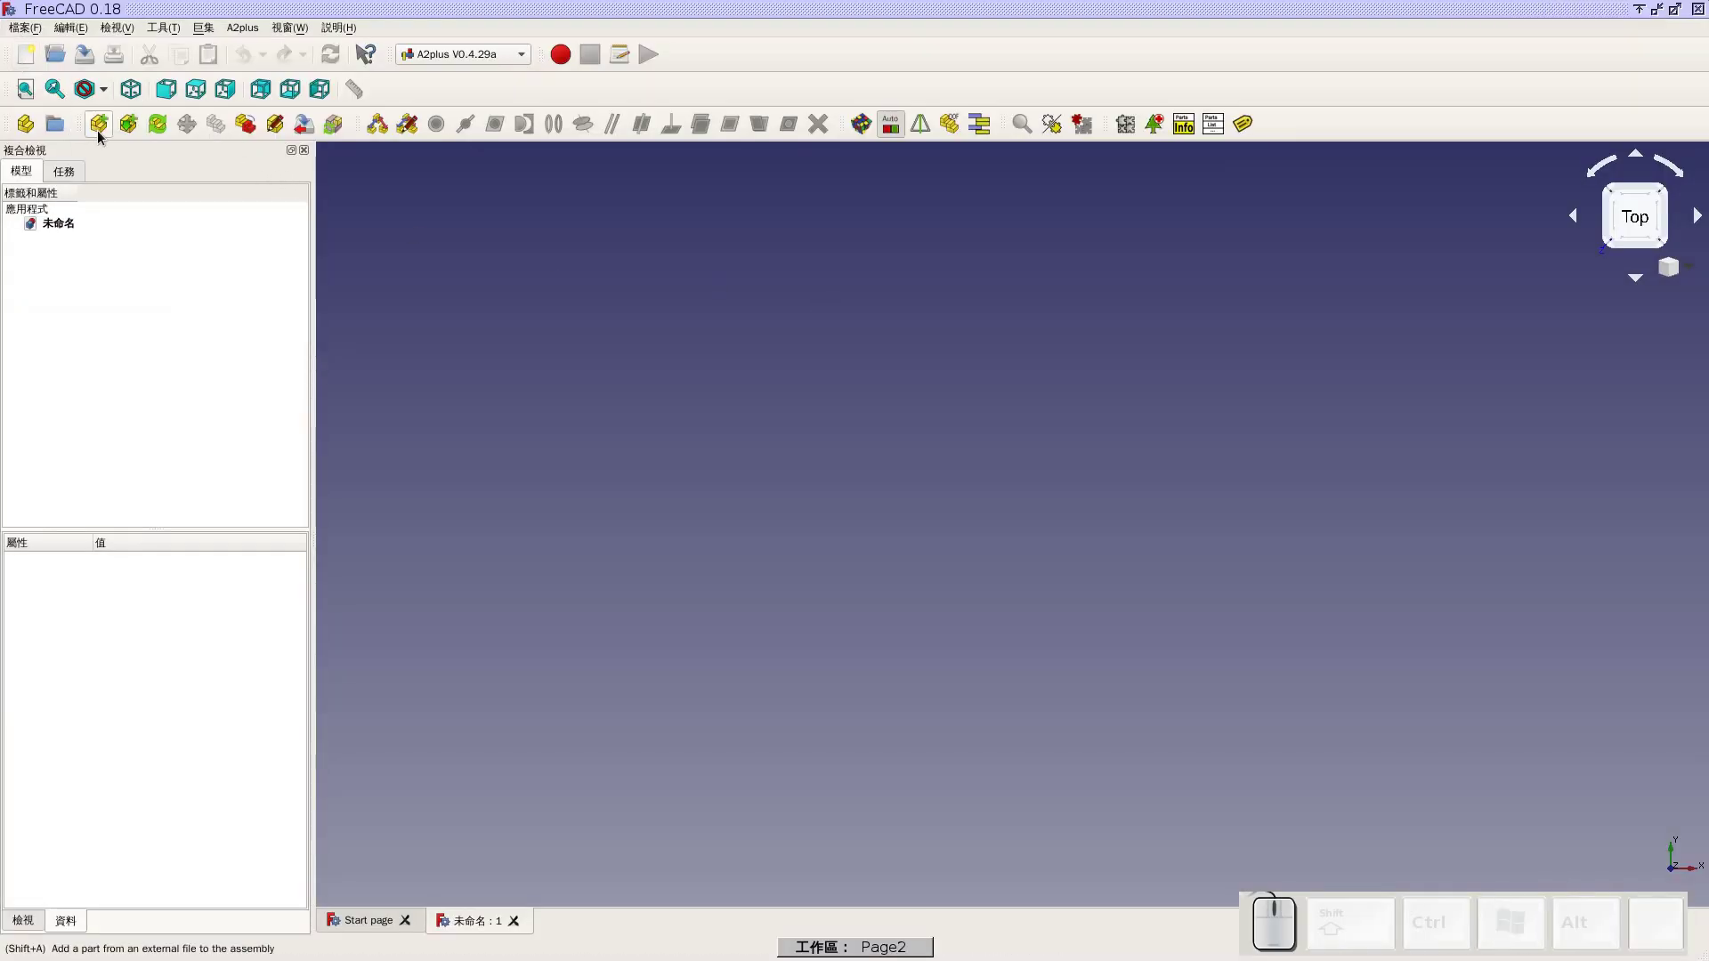
# Acknowledge the save-first notice and save the assembly as h13-assembly in the 3d_2019b folder
pyautogui.click(103, 136)
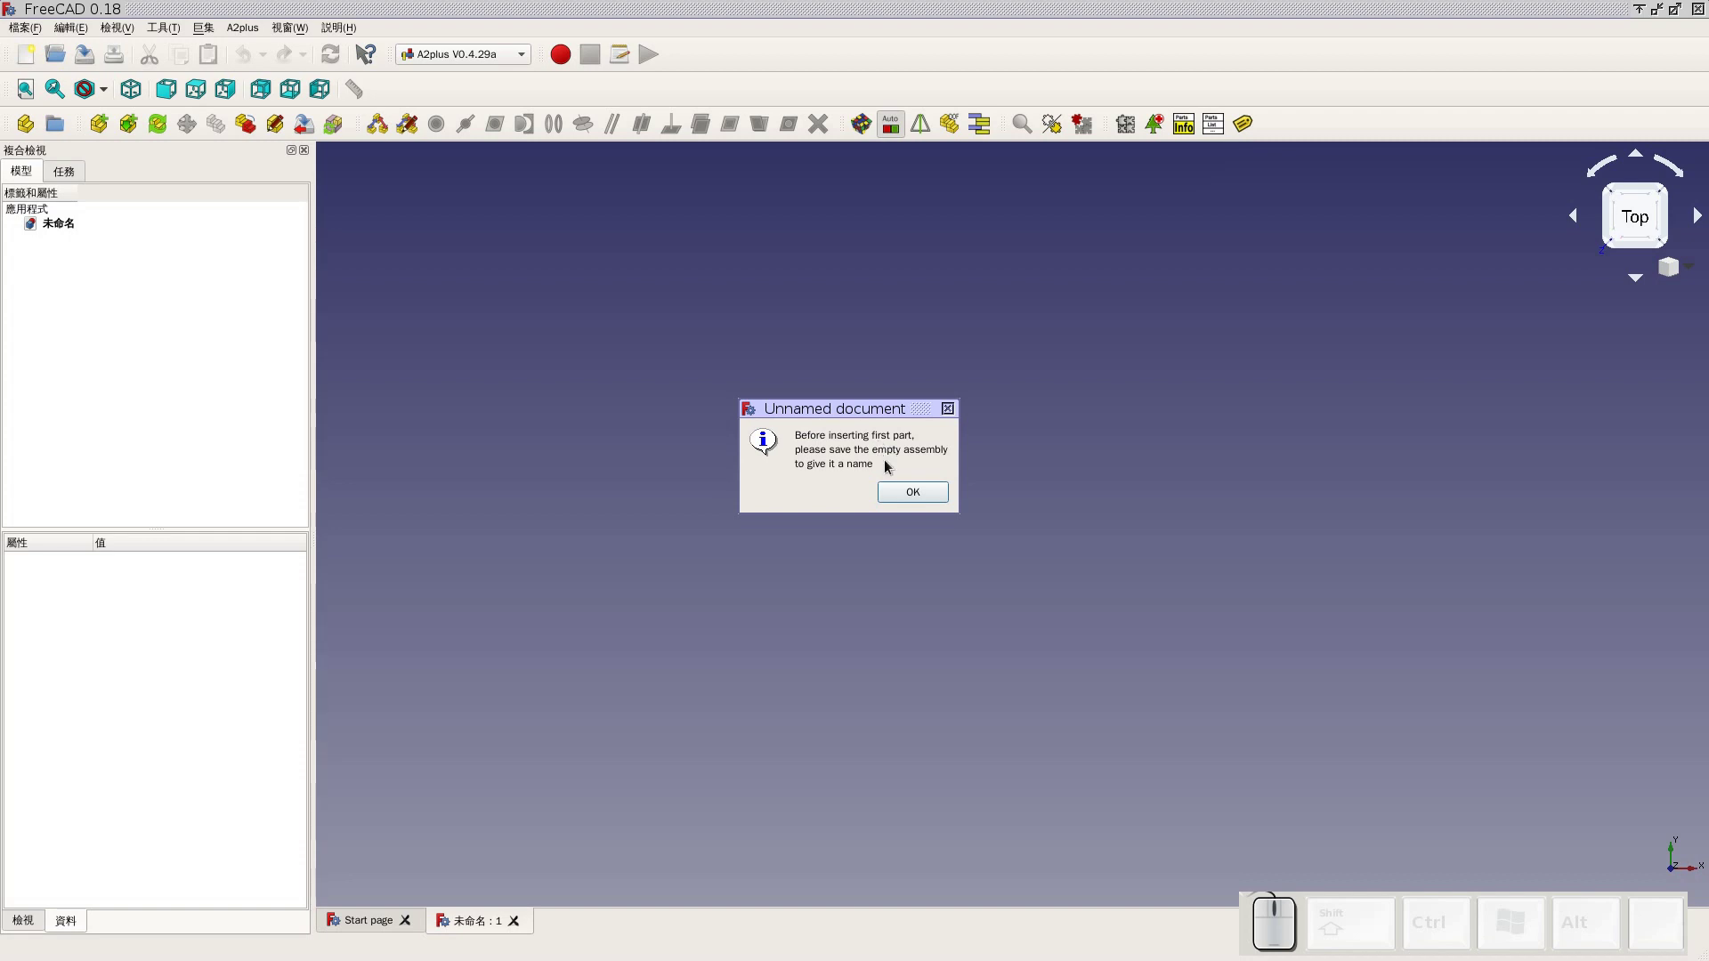
pyautogui.click(906, 489)
pyautogui.click(738, 449)
pyautogui.click(775, 593)
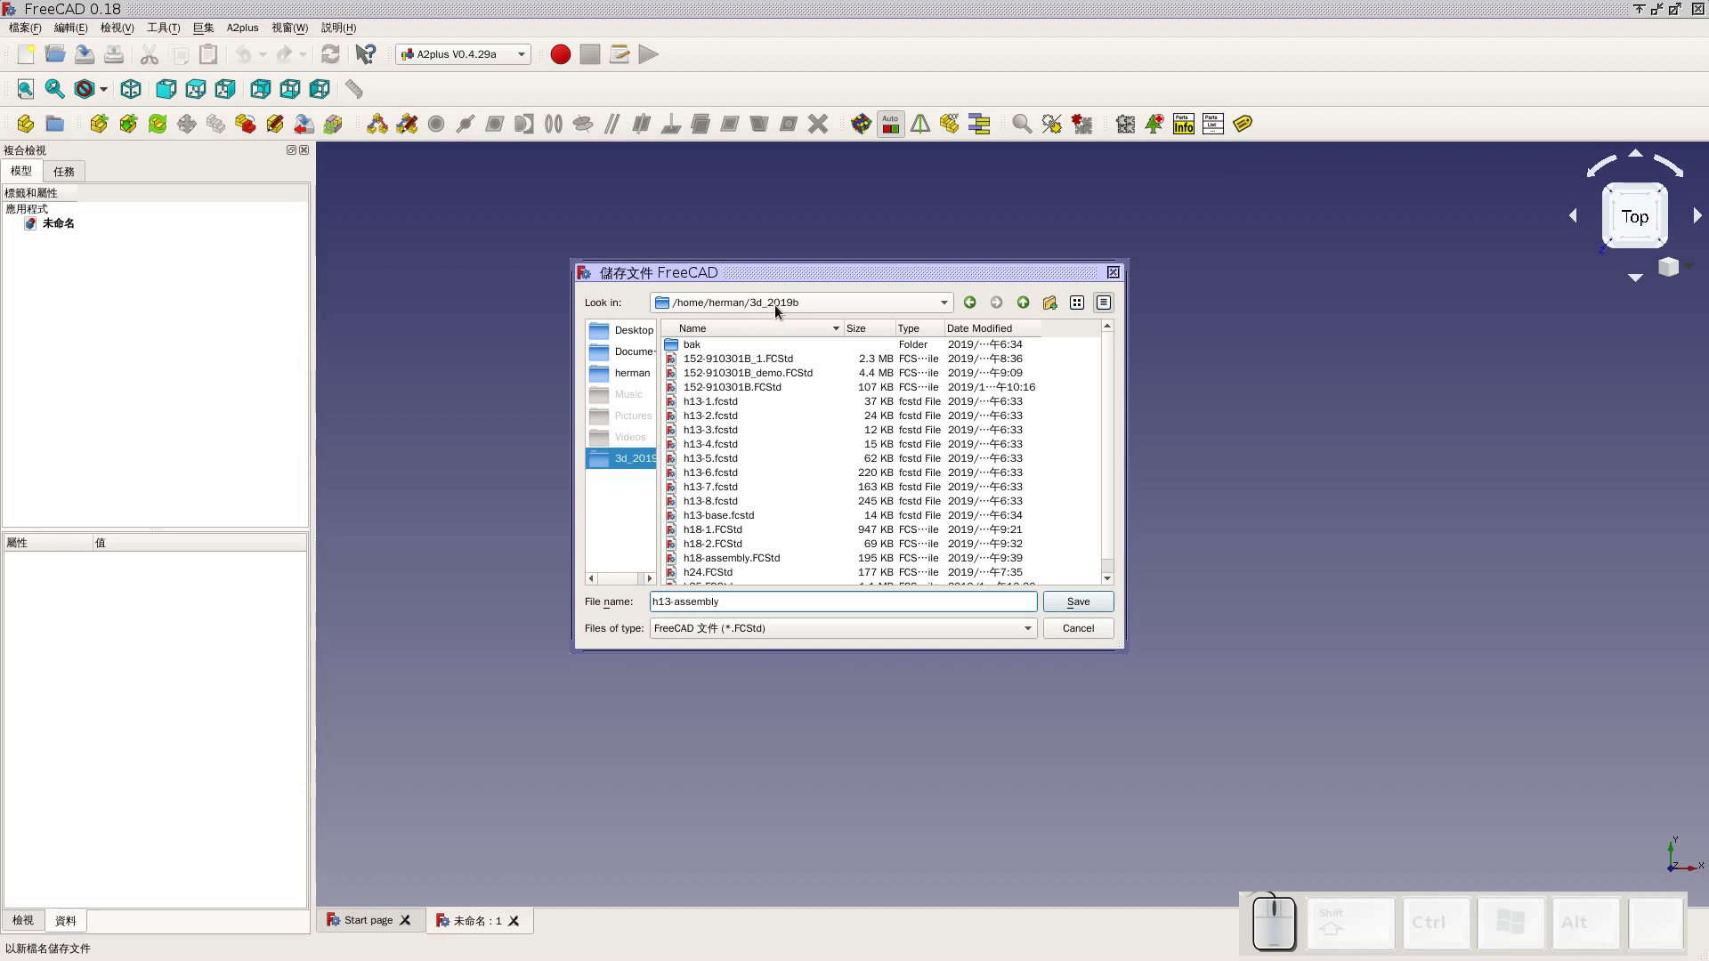
pyautogui.click(1065, 600)
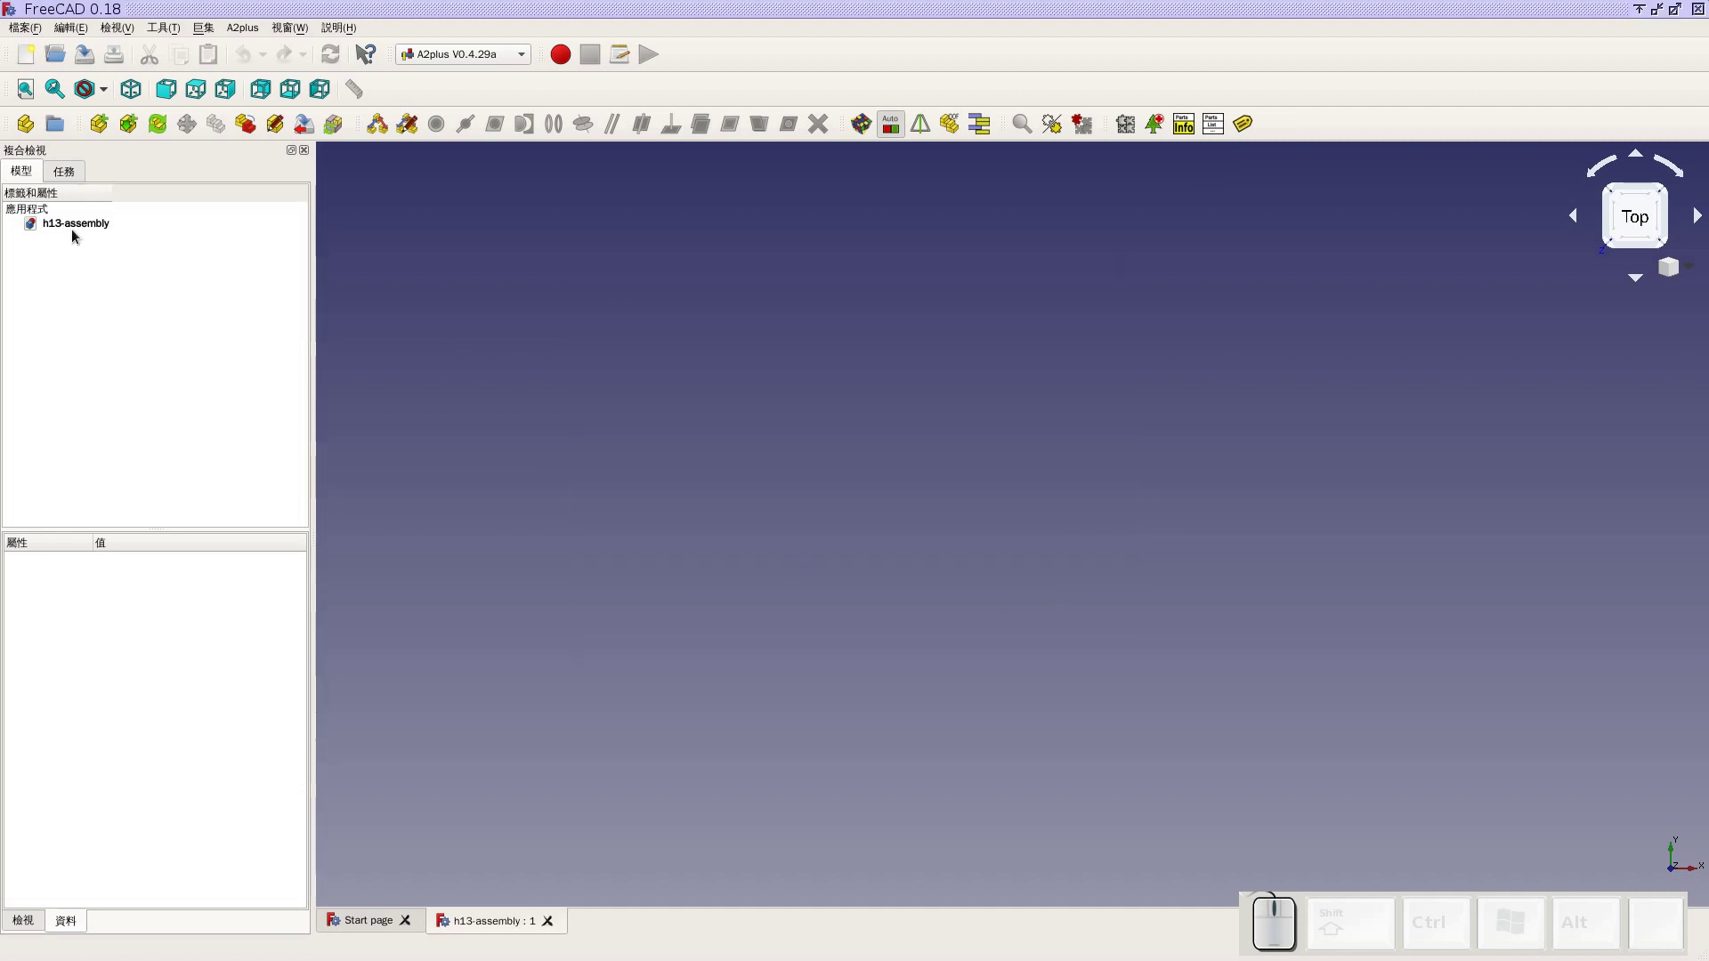
# Import the h13-1 shaft twice from file and place the second shaft beside the first
pyautogui.click(111, 140)
pyautogui.click(743, 405)
pyautogui.click(1082, 608)
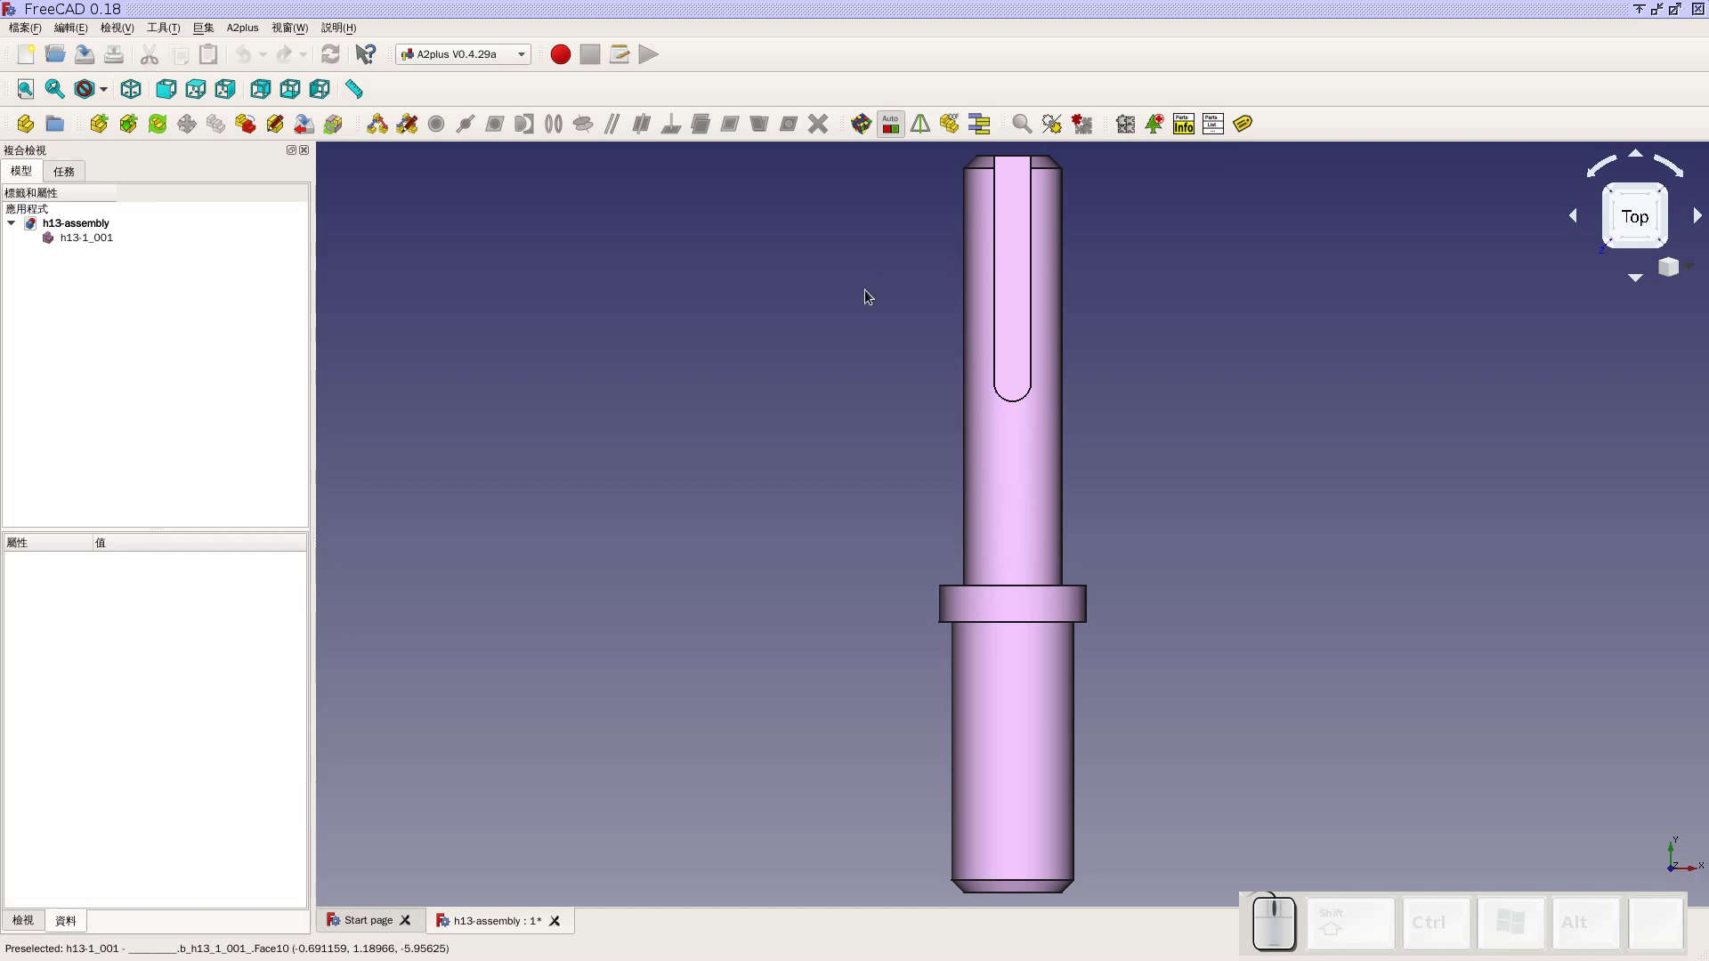
pyautogui.scroll(-3)
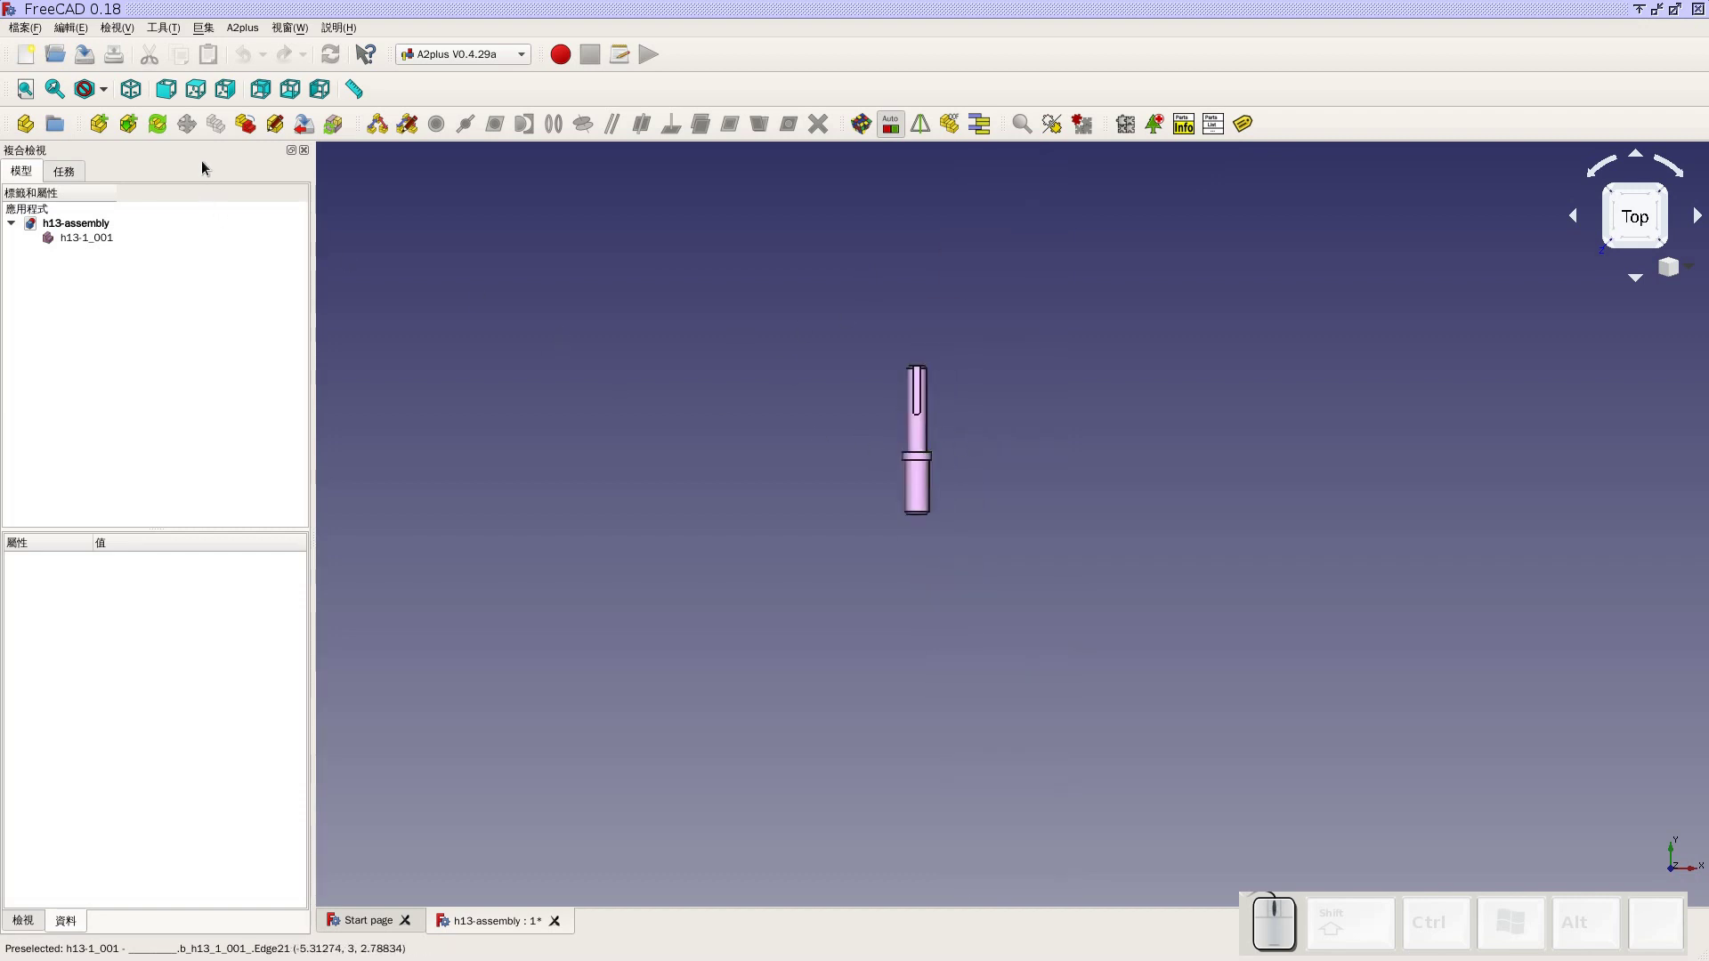
pyautogui.click(101, 129)
pyautogui.click(737, 408)
pyautogui.click(1115, 608)
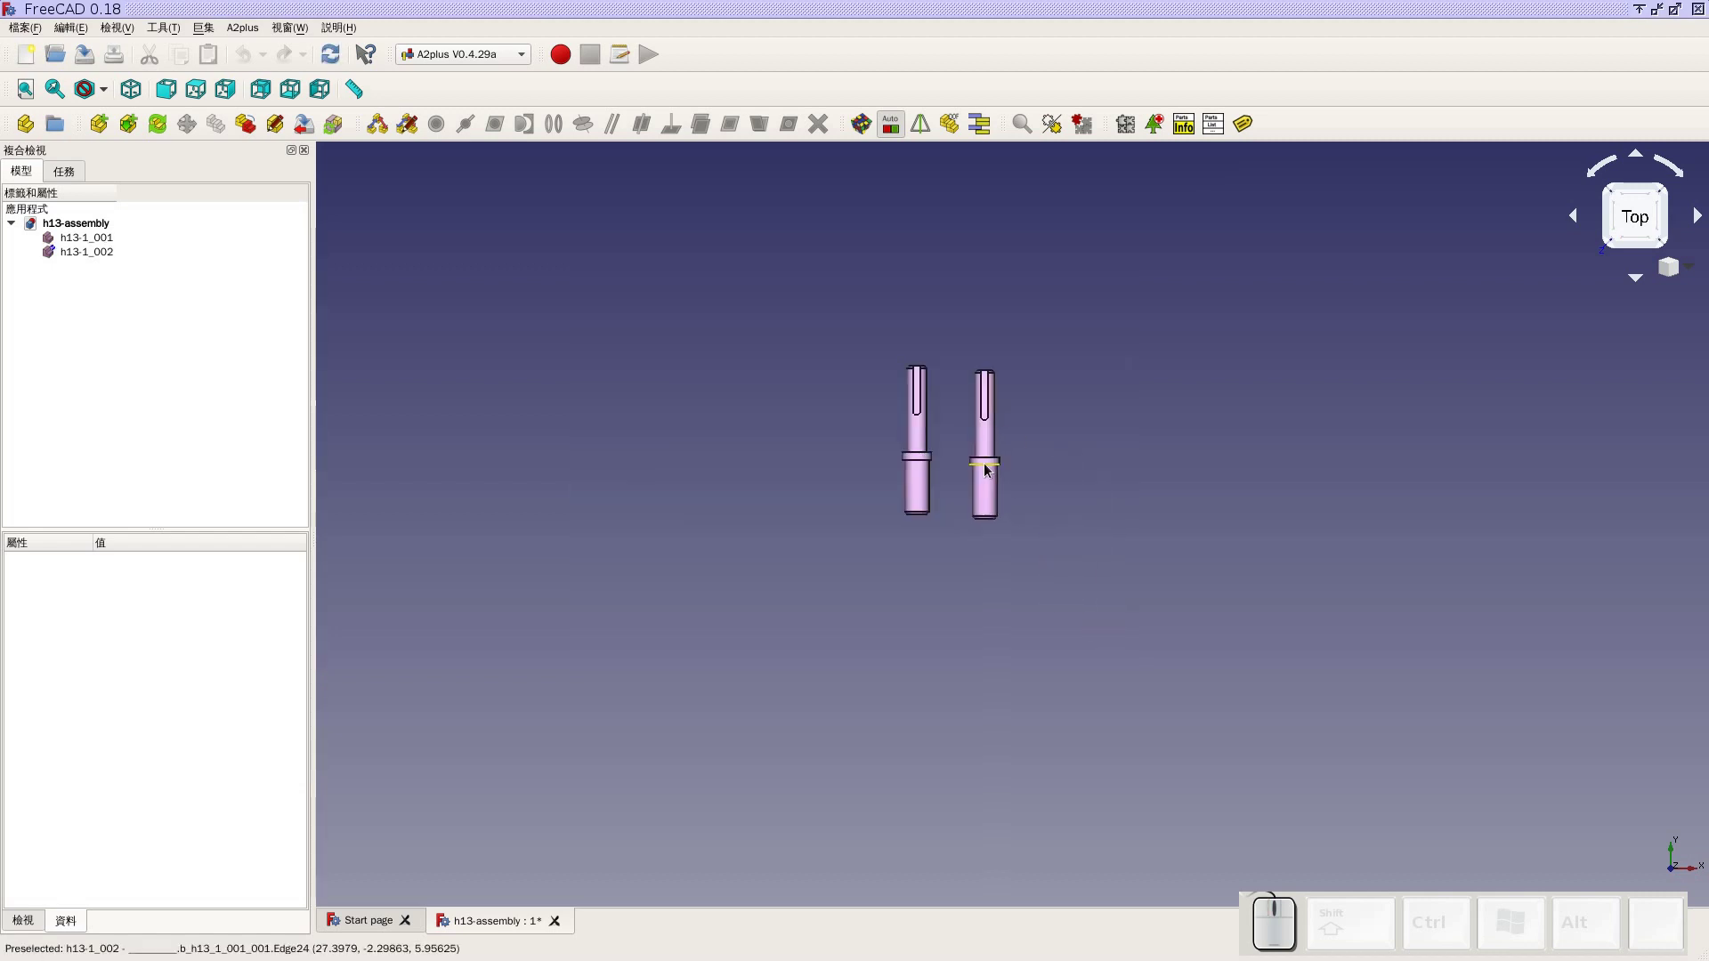
pyautogui.click(968, 465)
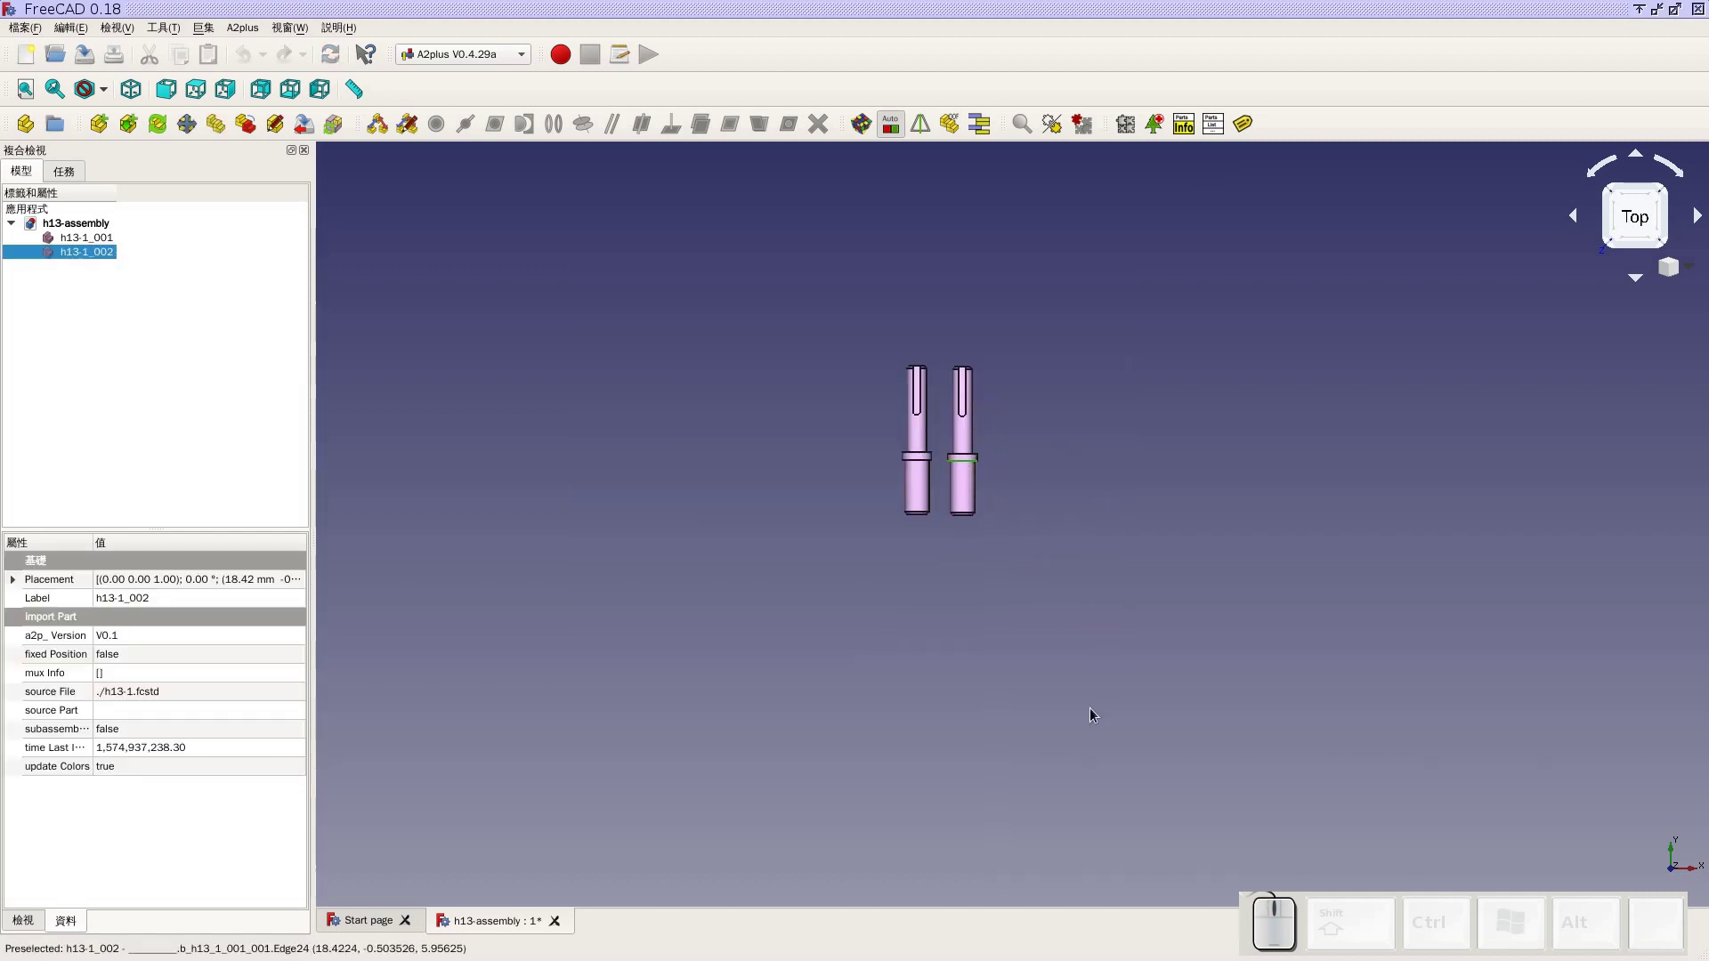
# Import the h13-2 bracket twice and place both brackets next to the shafts
pyautogui.click(103, 133)
pyautogui.click(716, 423)
pyautogui.click(1089, 610)
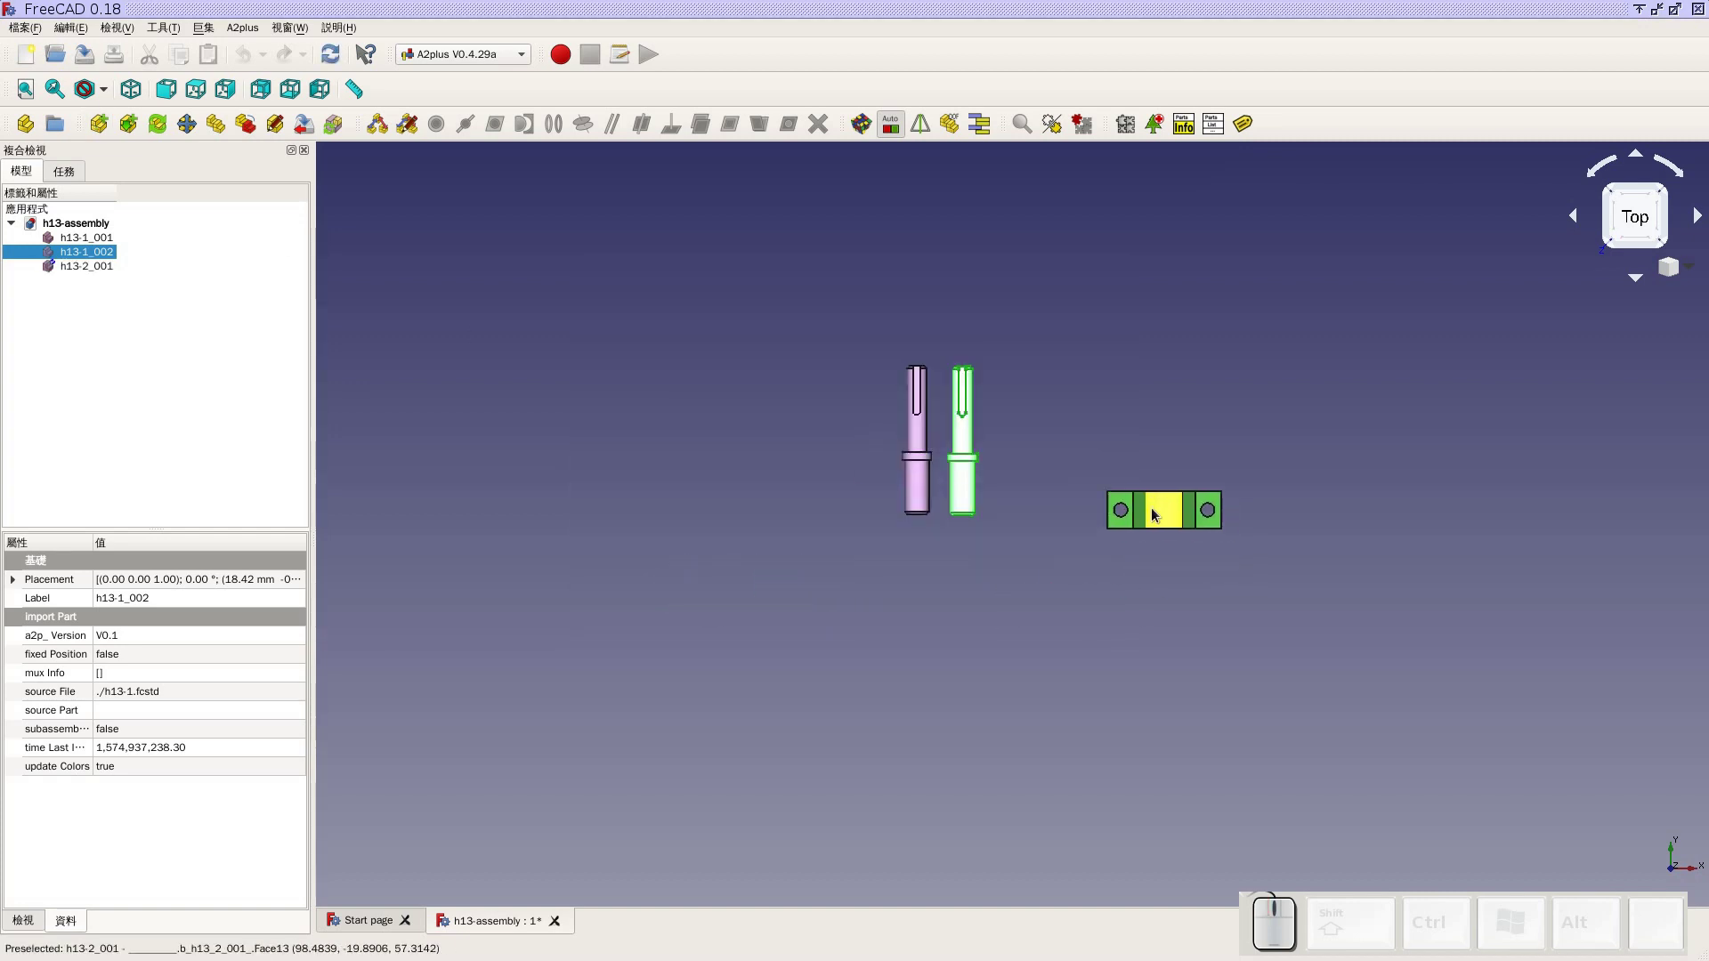
pyautogui.click(1147, 519)
pyautogui.click(116, 137)
pyautogui.click(744, 421)
pyautogui.click(1083, 607)
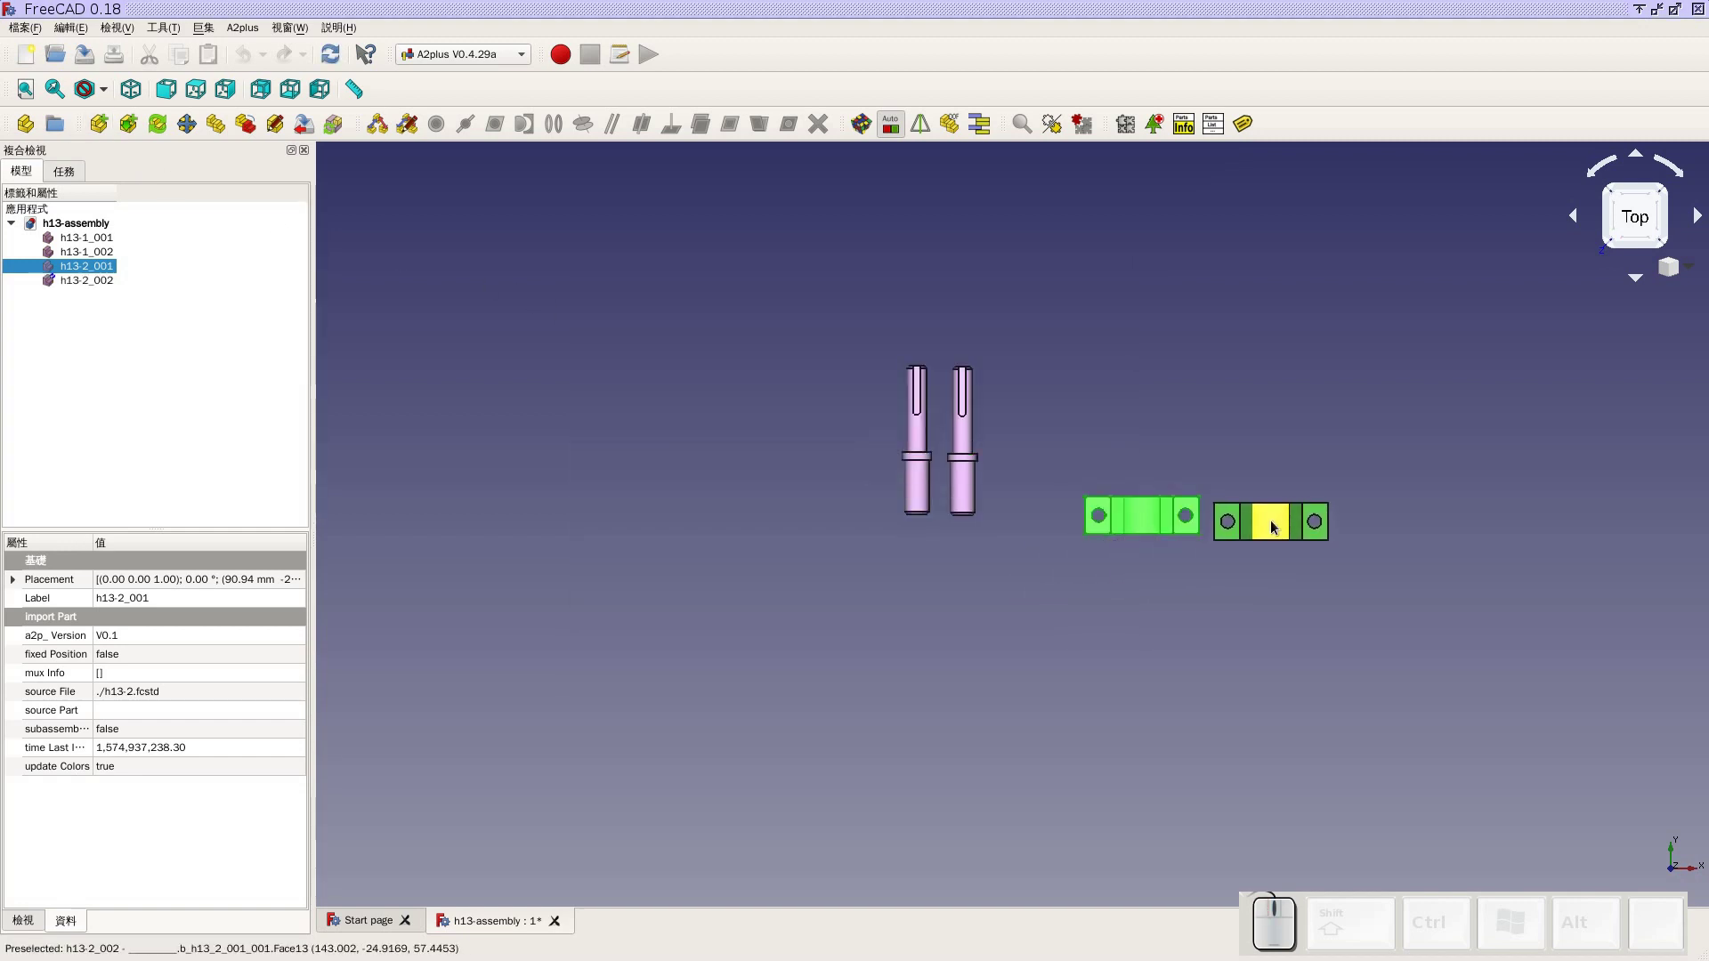
pyautogui.click(1273, 523)
pyautogui.click(1217, 602)
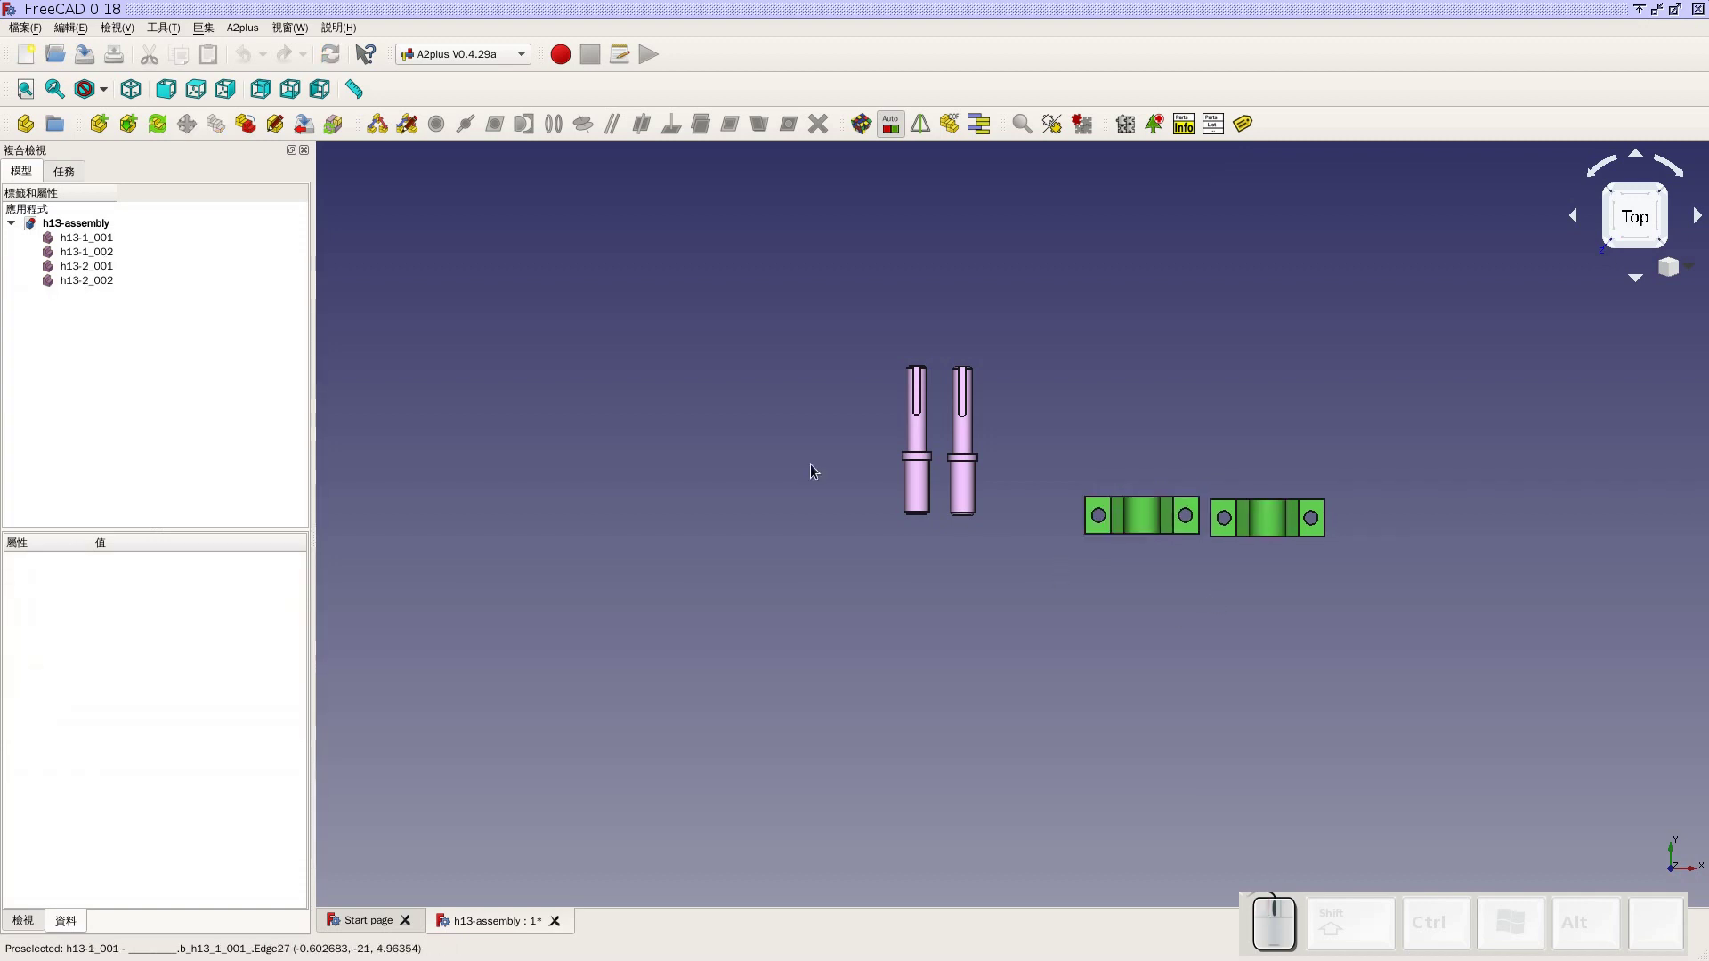
# Return to FreeCAD and import the first h13-3 bushing, placing it in the scene
pyautogui.click(138, 98)
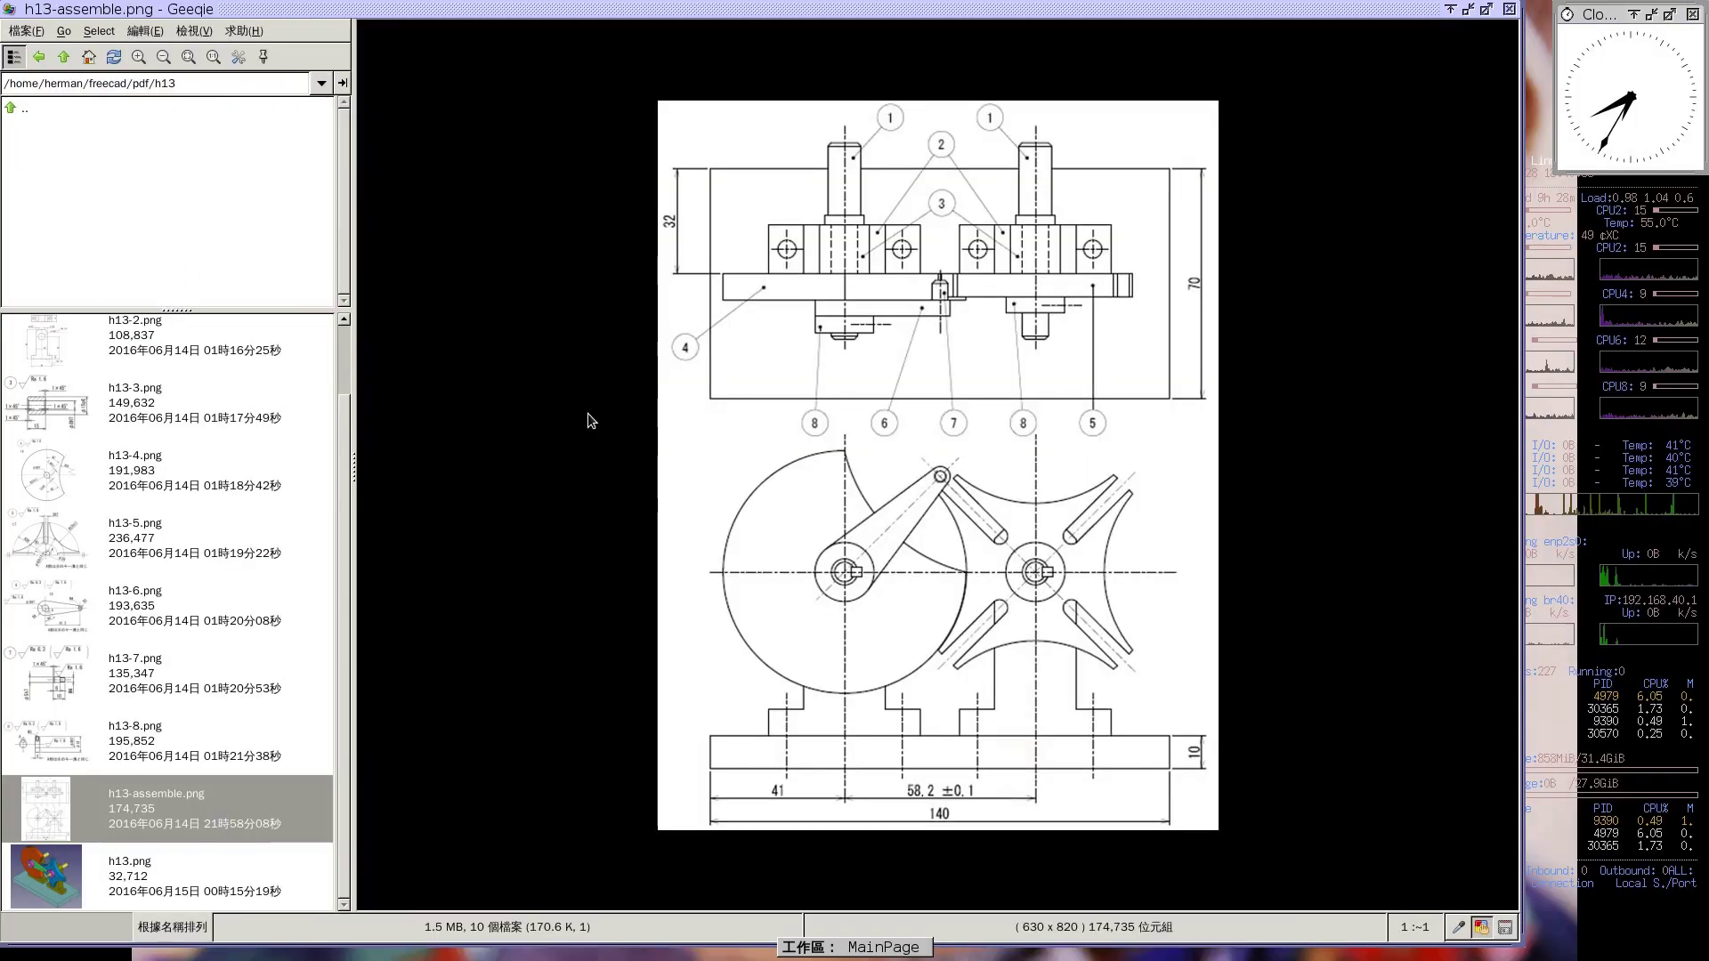
pyautogui.press('super+2')
pyautogui.click(103, 123)
pyautogui.click(726, 436)
pyautogui.click(1079, 606)
pyautogui.click(786, 452)
# Import a second h13-3 bushing and place it beside the first
pyautogui.click(93, 135)
pyautogui.click(750, 433)
pyautogui.click(1096, 602)
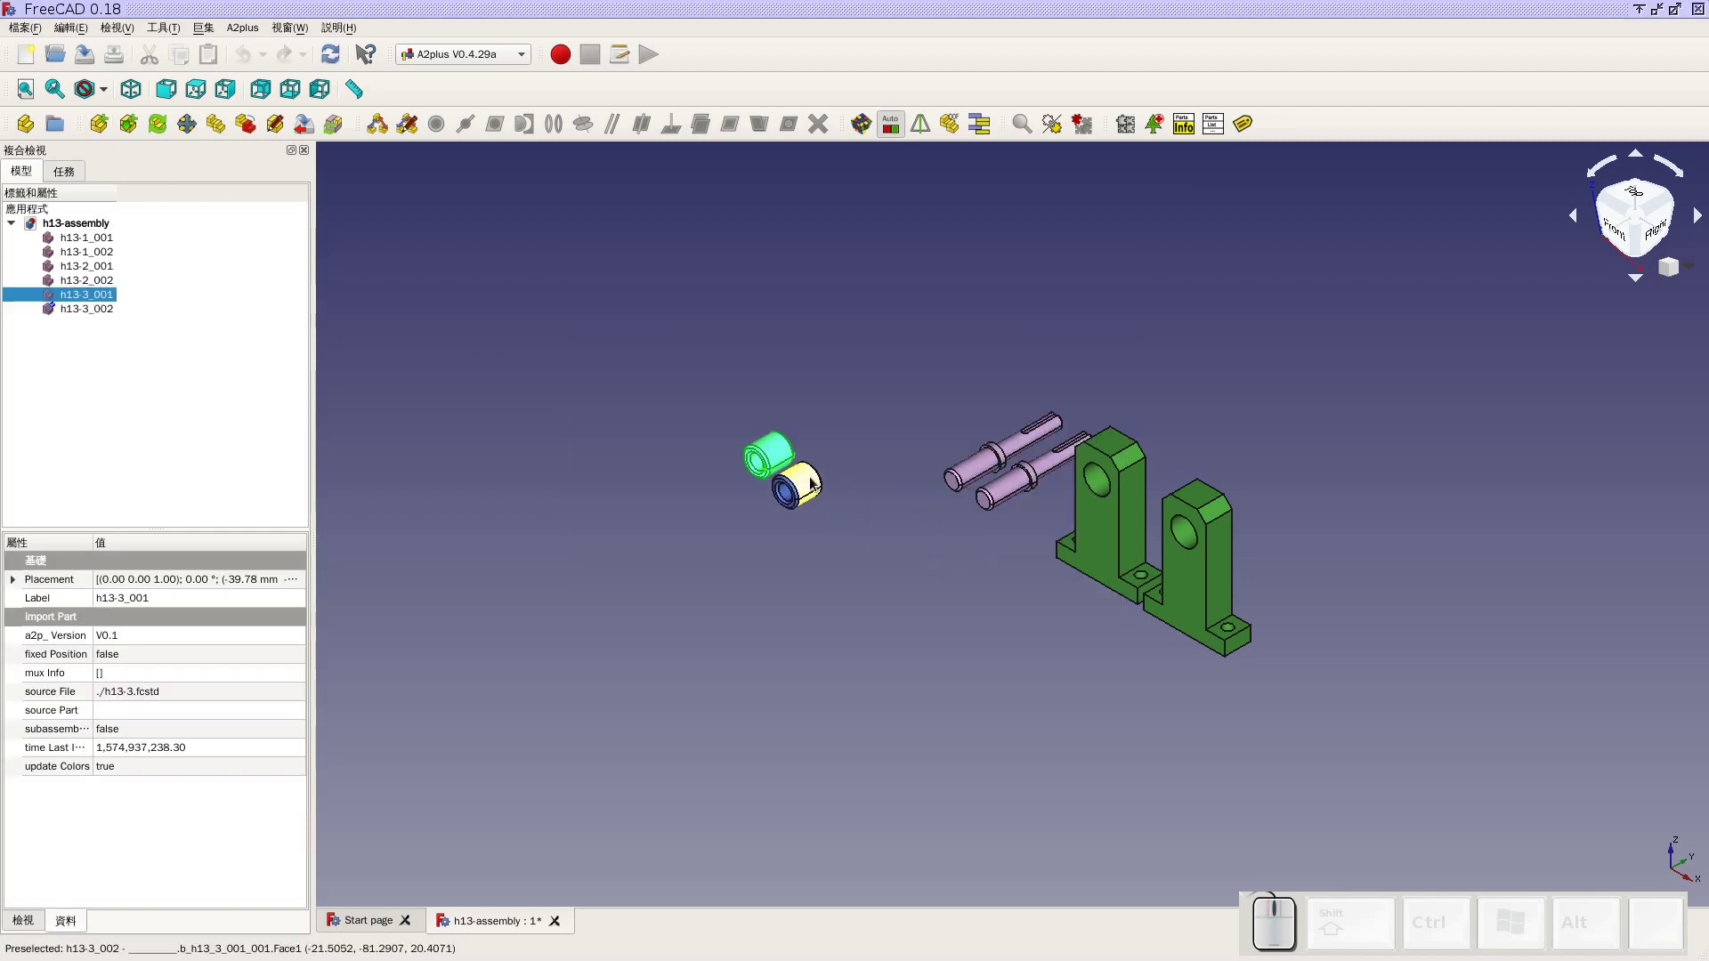
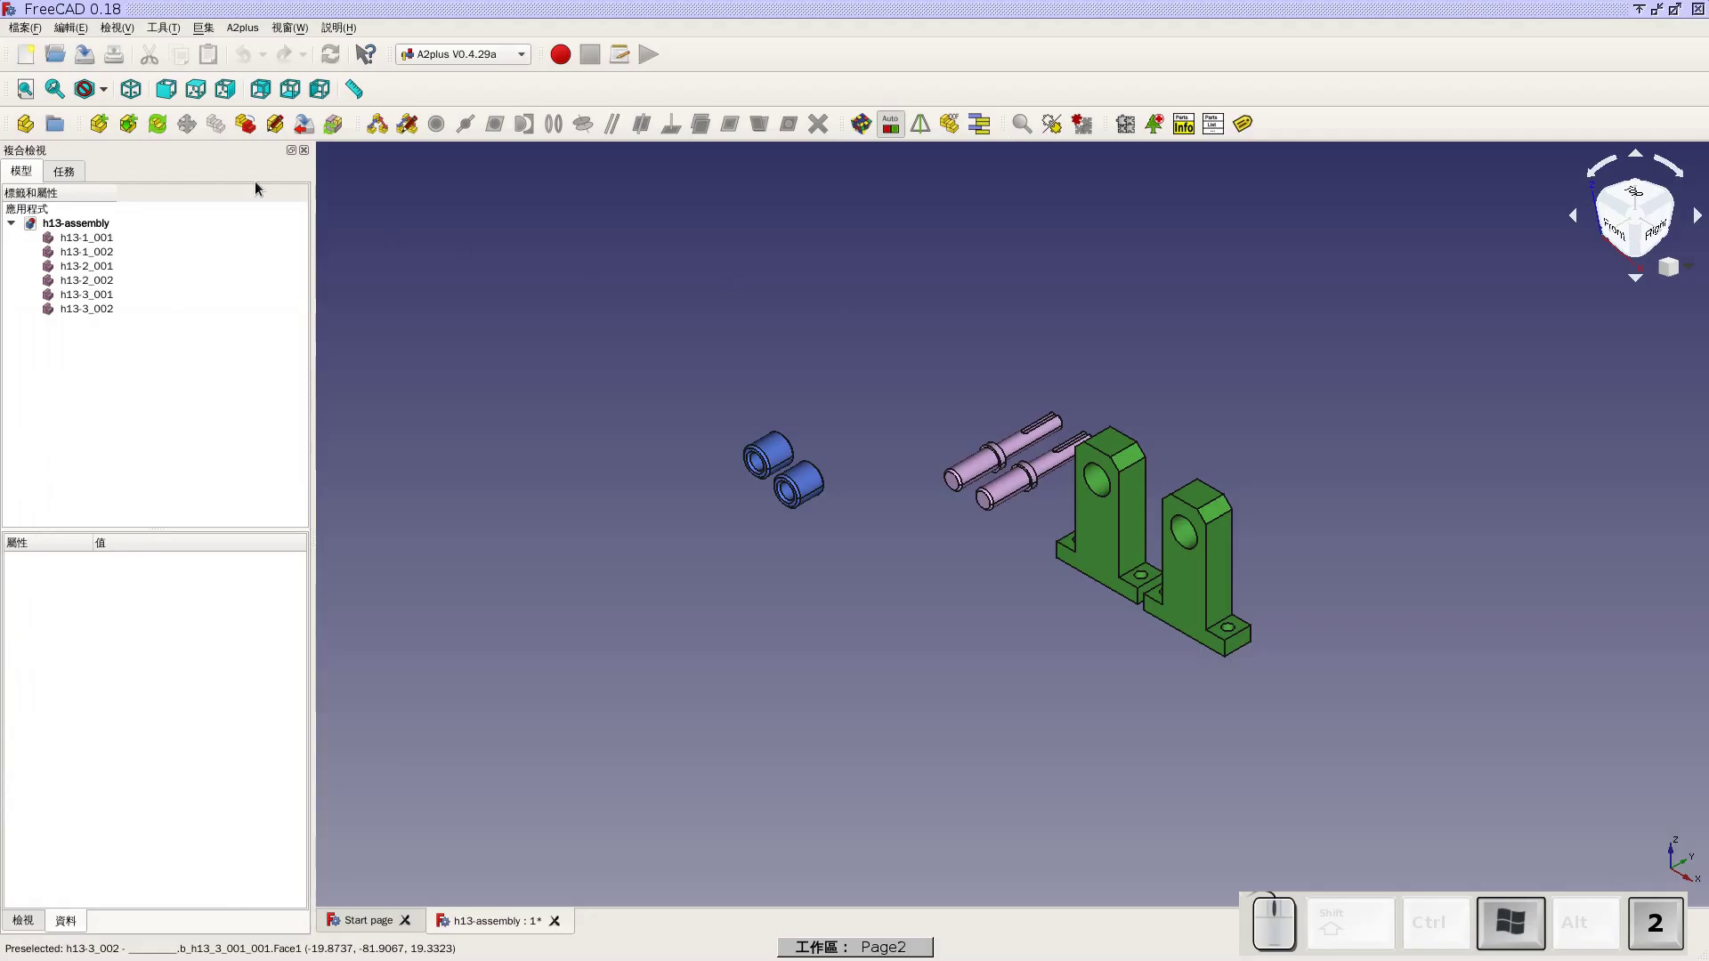
# Import the h13-4 cam disk and place it in the scene near the bushings
pyautogui.click(104, 134)
pyautogui.click(735, 451)
pyautogui.click(1059, 611)
pyautogui.click(673, 327)
pyautogui.click(483, 387)
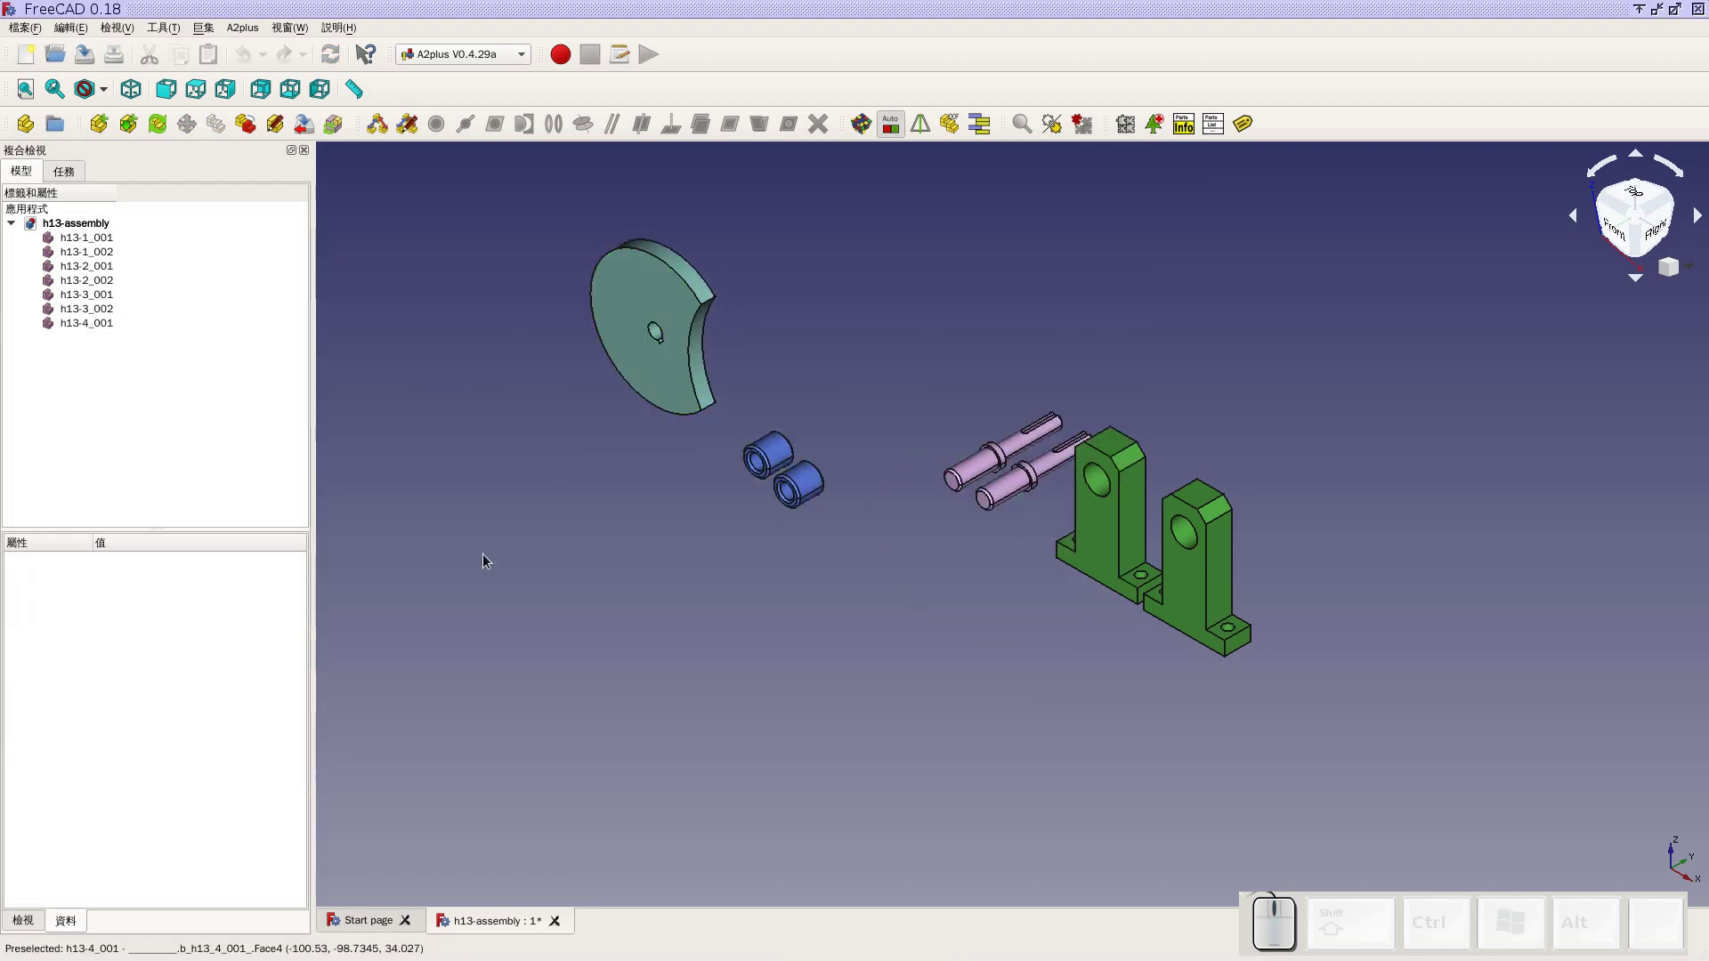
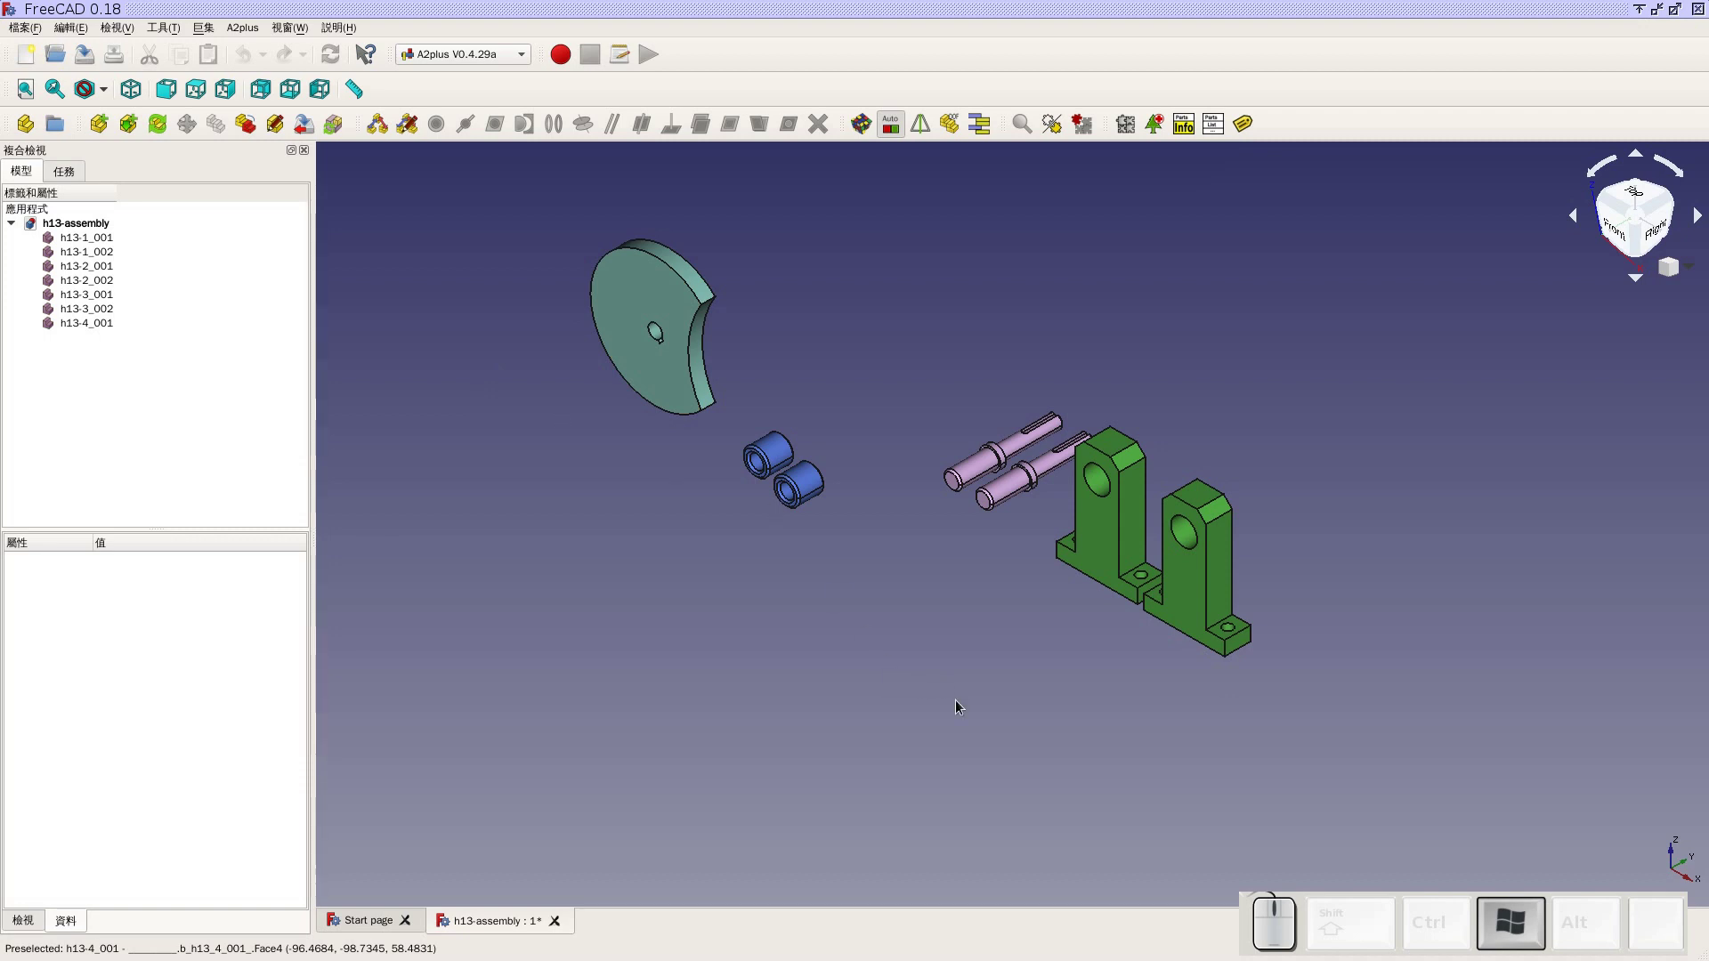
pyautogui.click(961, 706)
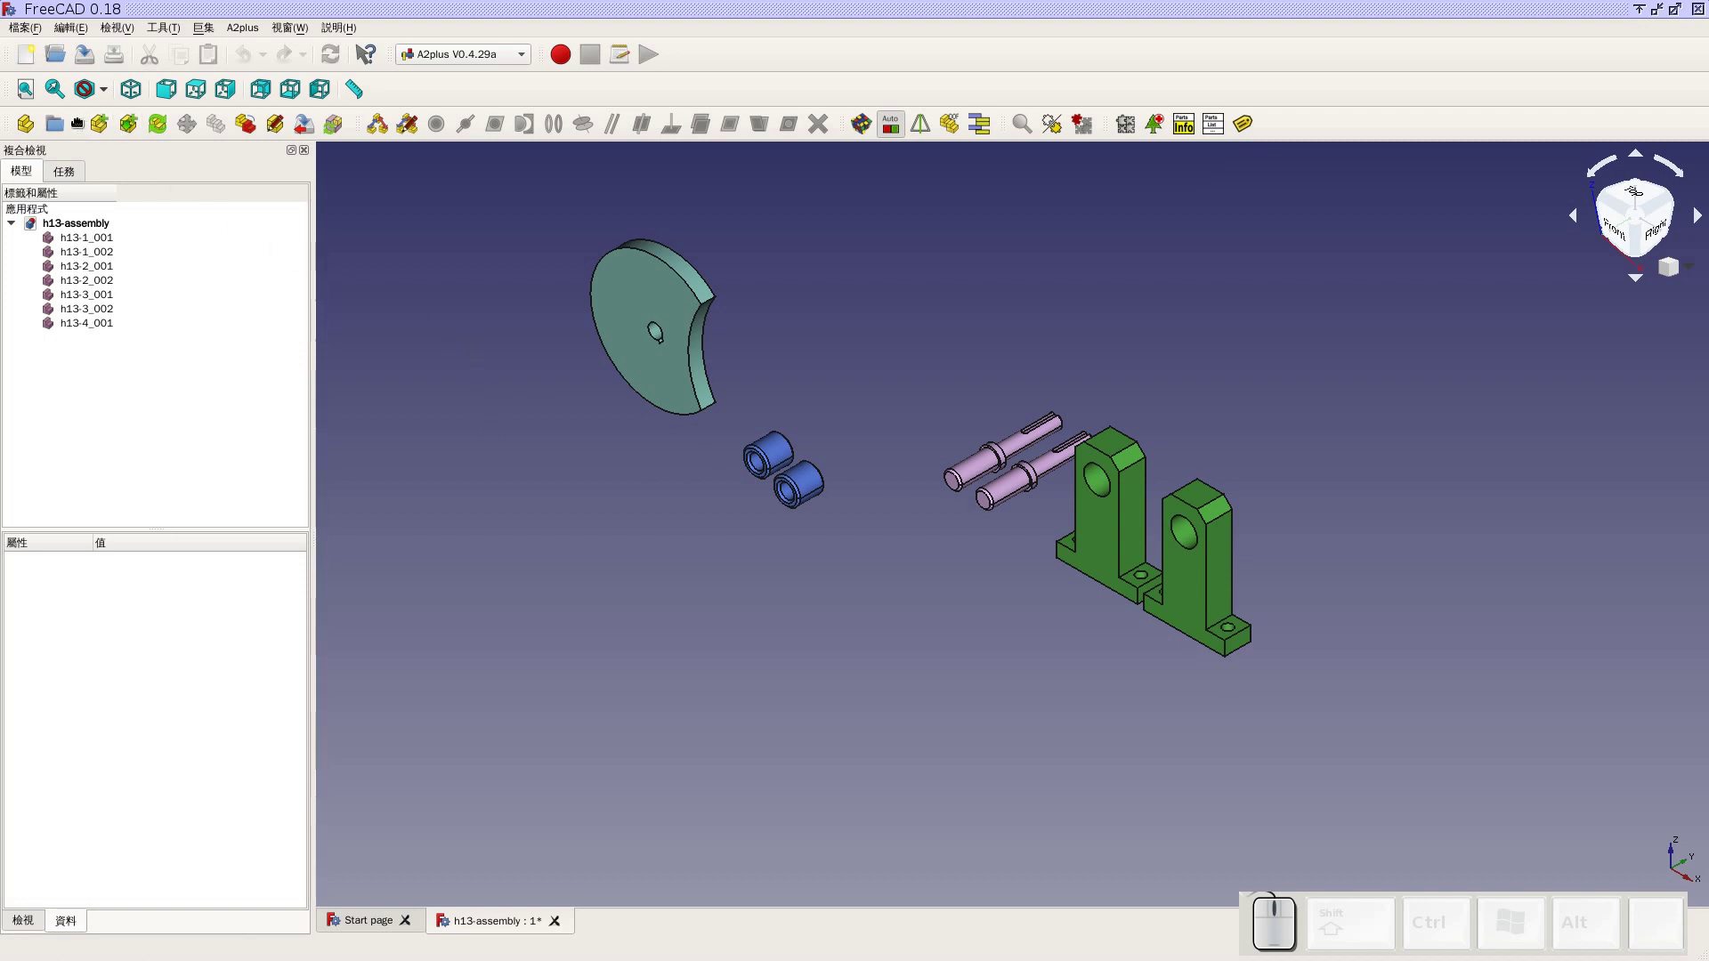
# Import the h13-5 star wheel and place it beside the cam disk
pyautogui.click(96, 134)
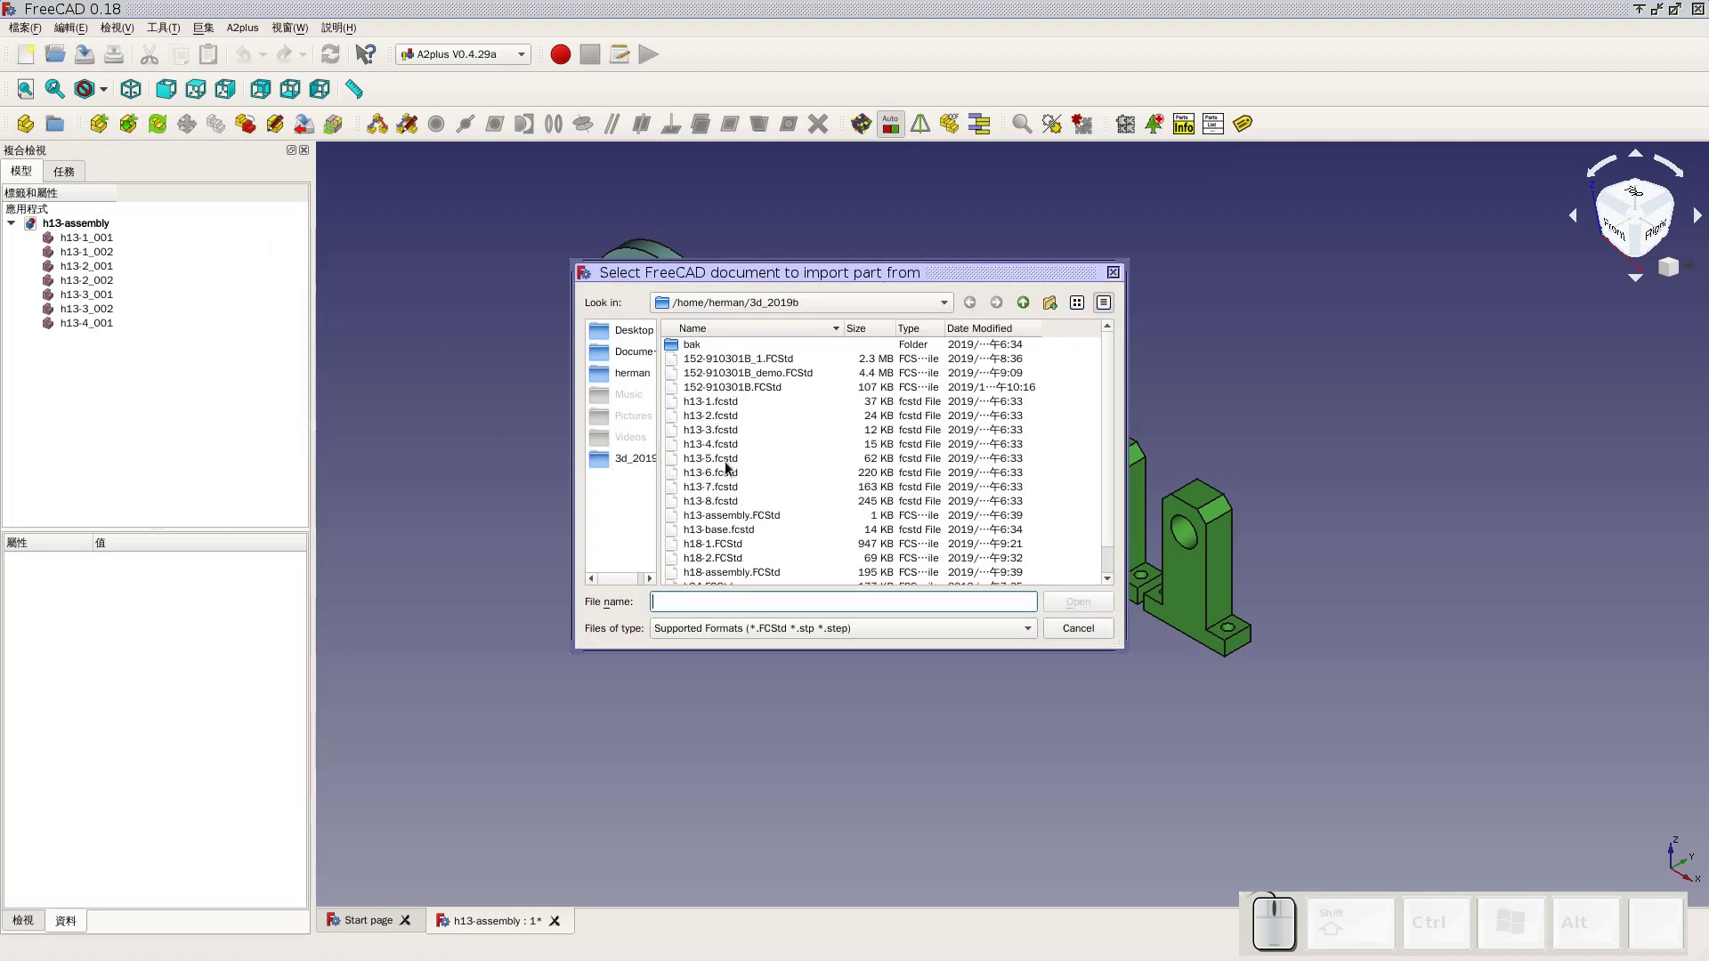
pyautogui.click(732, 469)
pyautogui.click(1104, 610)
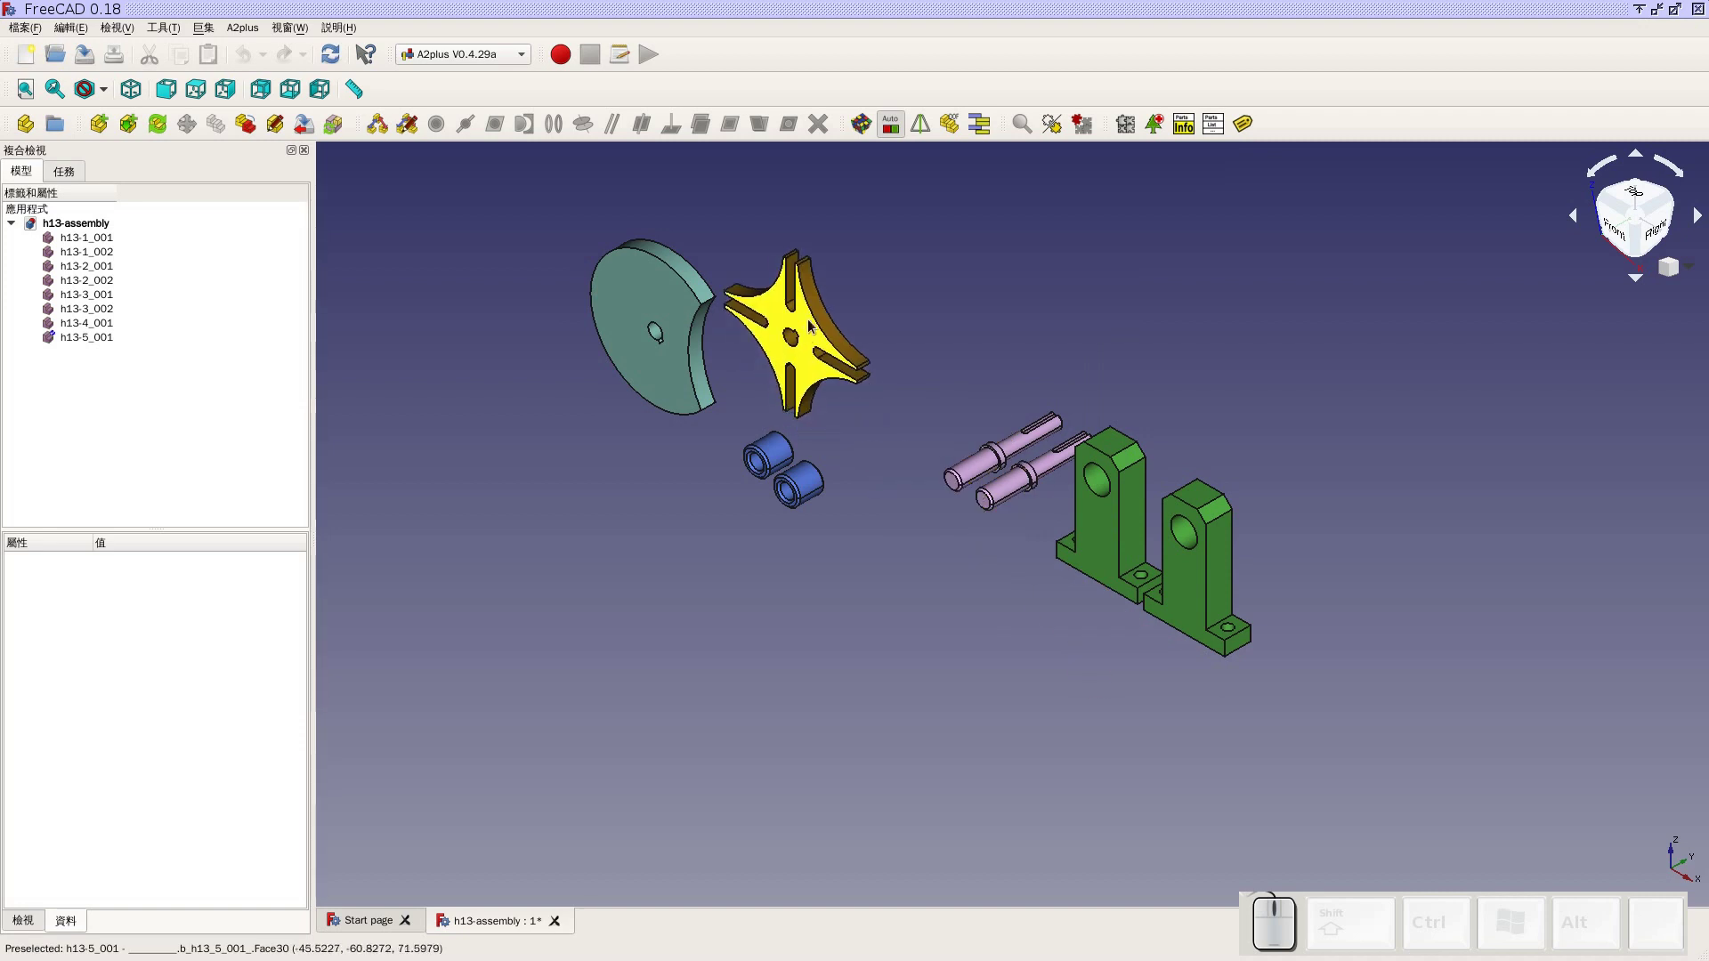
pyautogui.click(859, 338)
pyautogui.click(1655, 230)
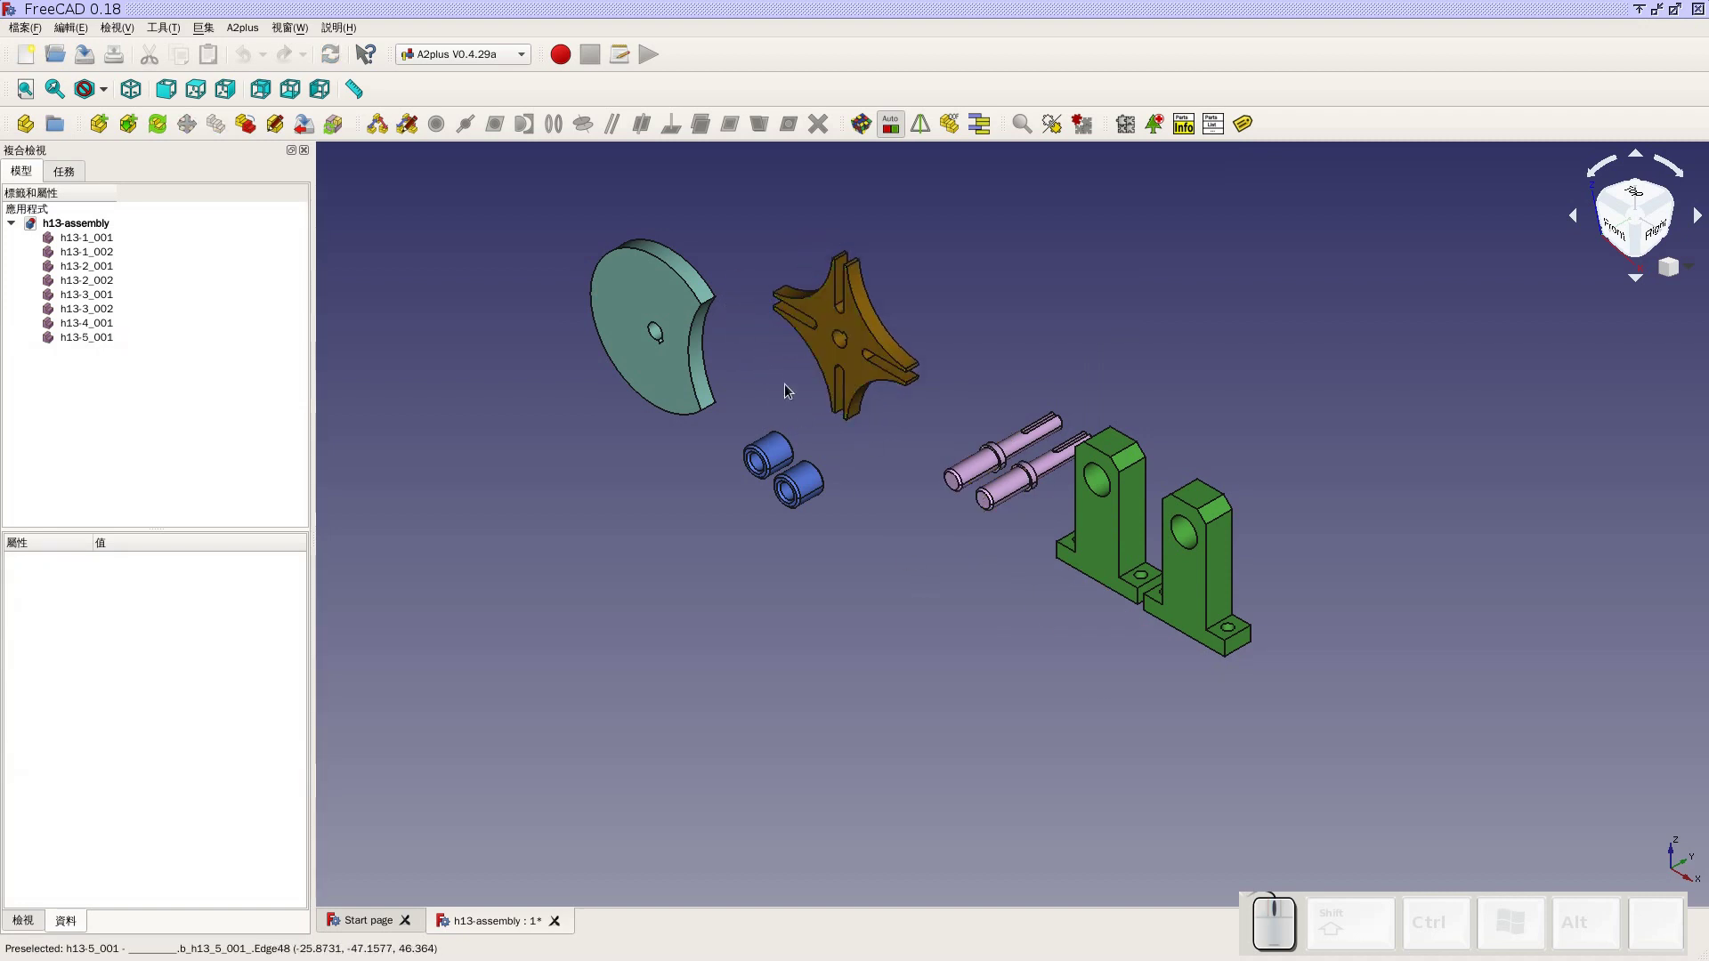
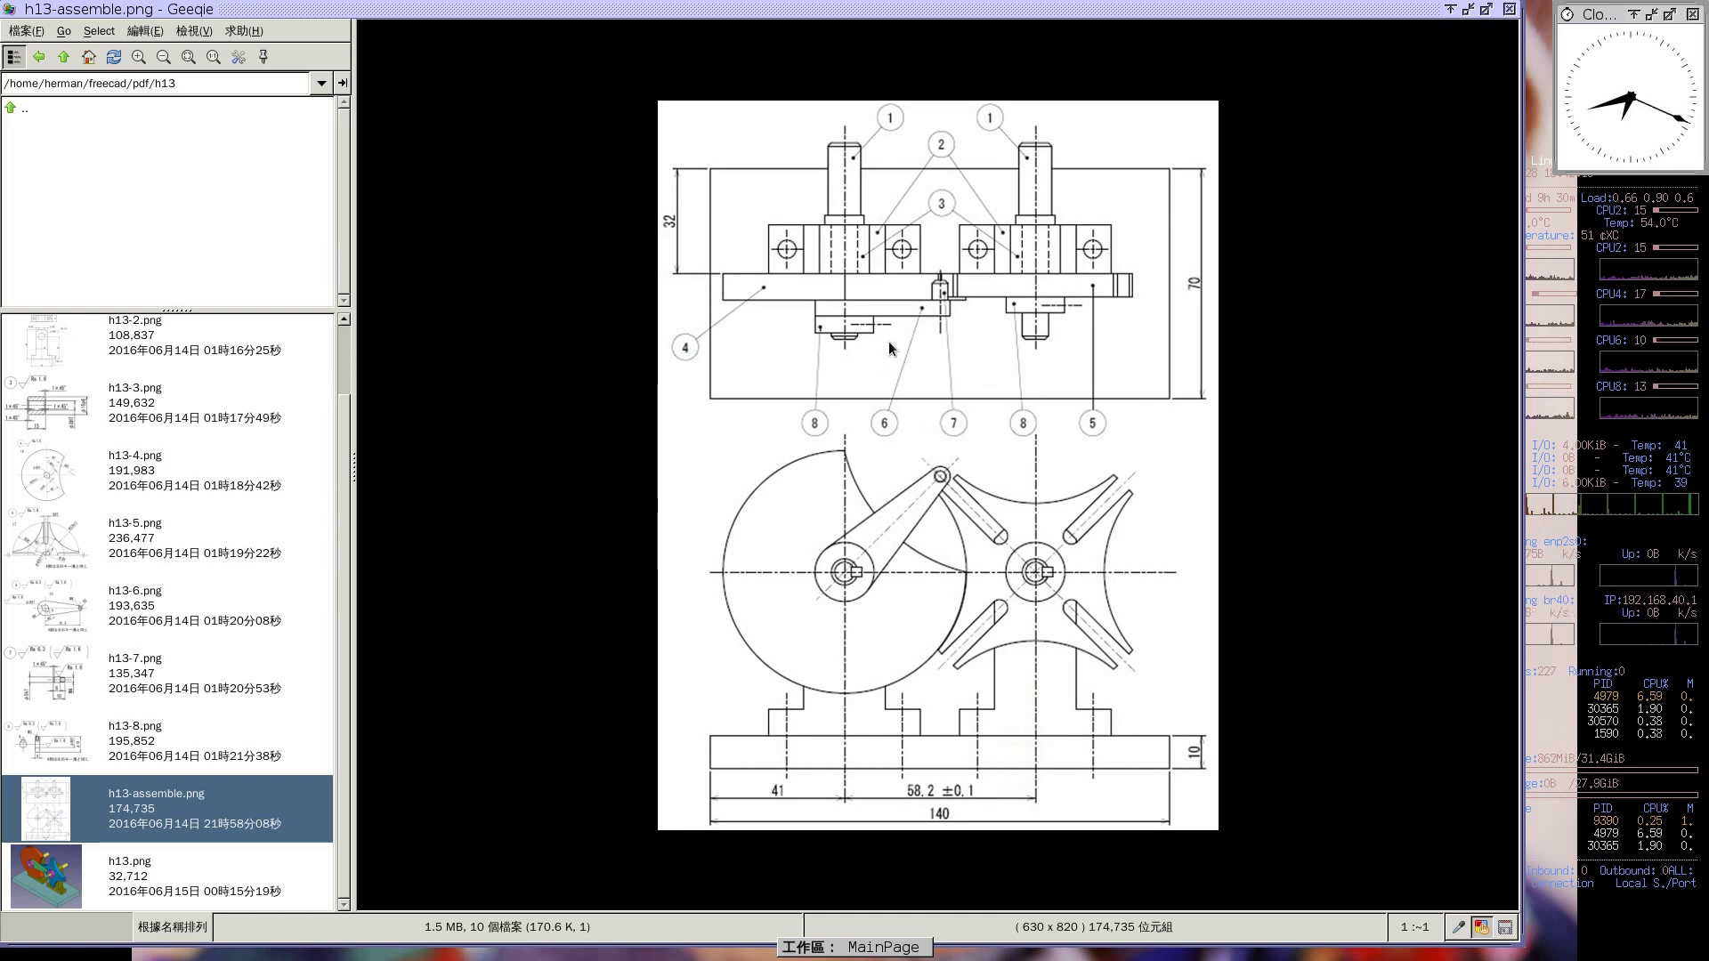
# Return to FreeCAD, import the h13-6 crank arm and place it beside the cam disk
pyautogui.press('super+2')
pyautogui.click(112, 135)
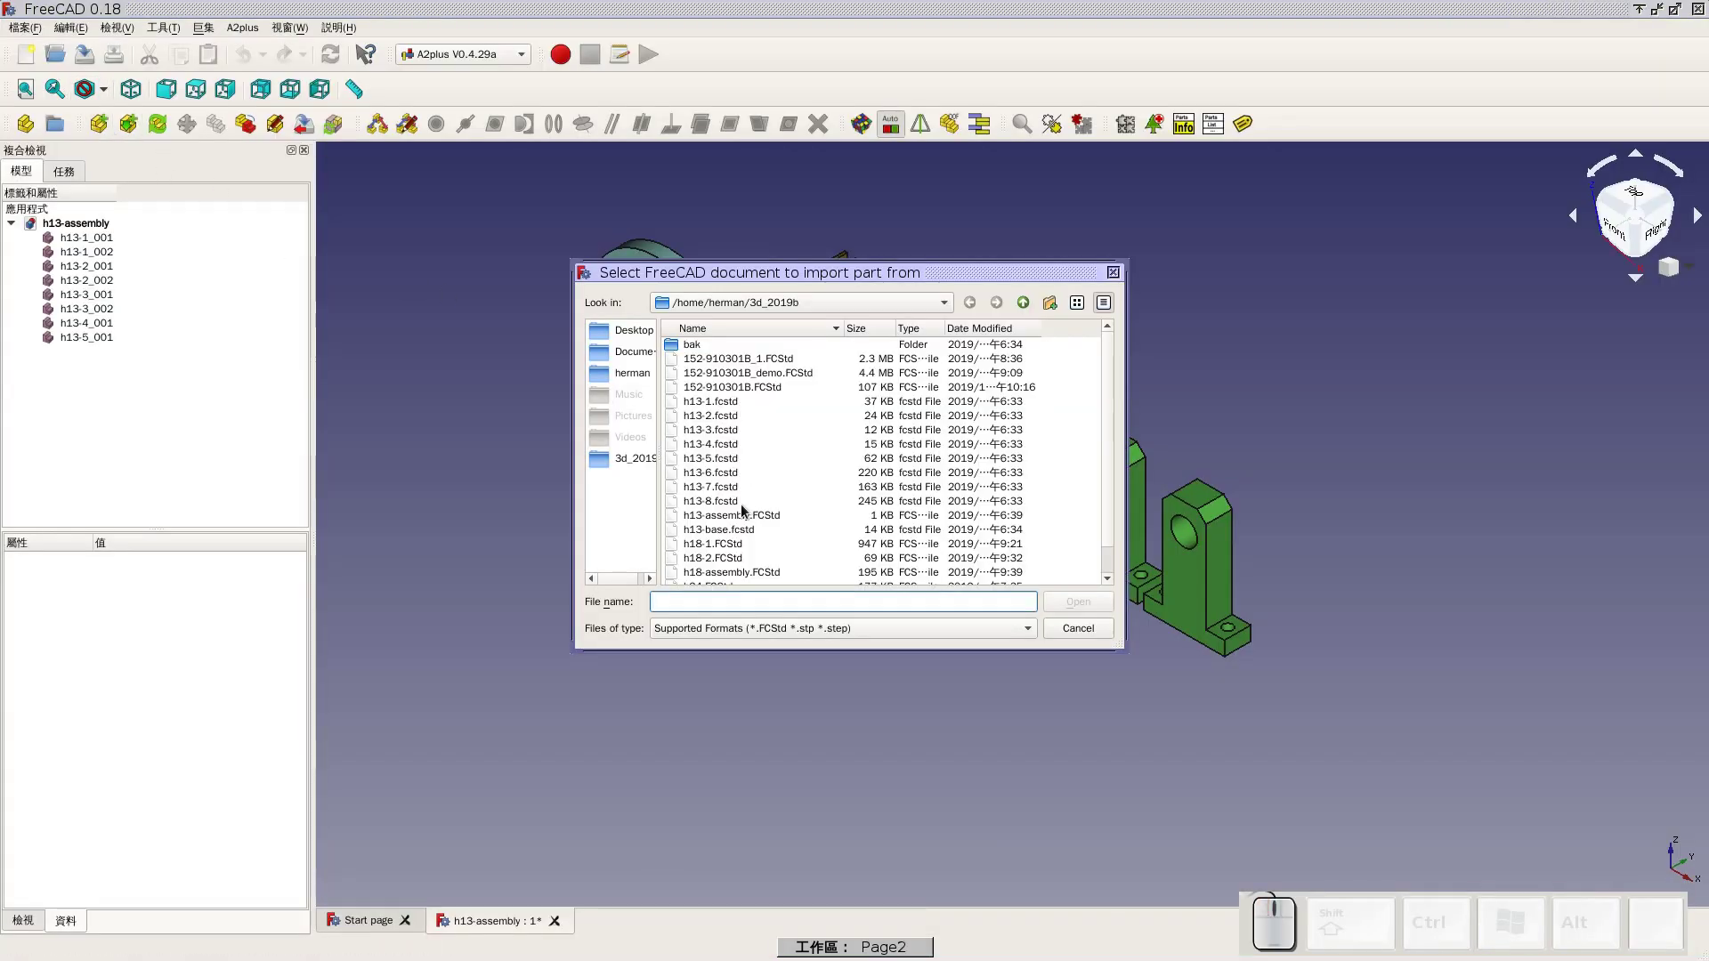
pyautogui.click(735, 474)
pyautogui.click(1082, 606)
pyautogui.click(568, 478)
pyautogui.click(596, 584)
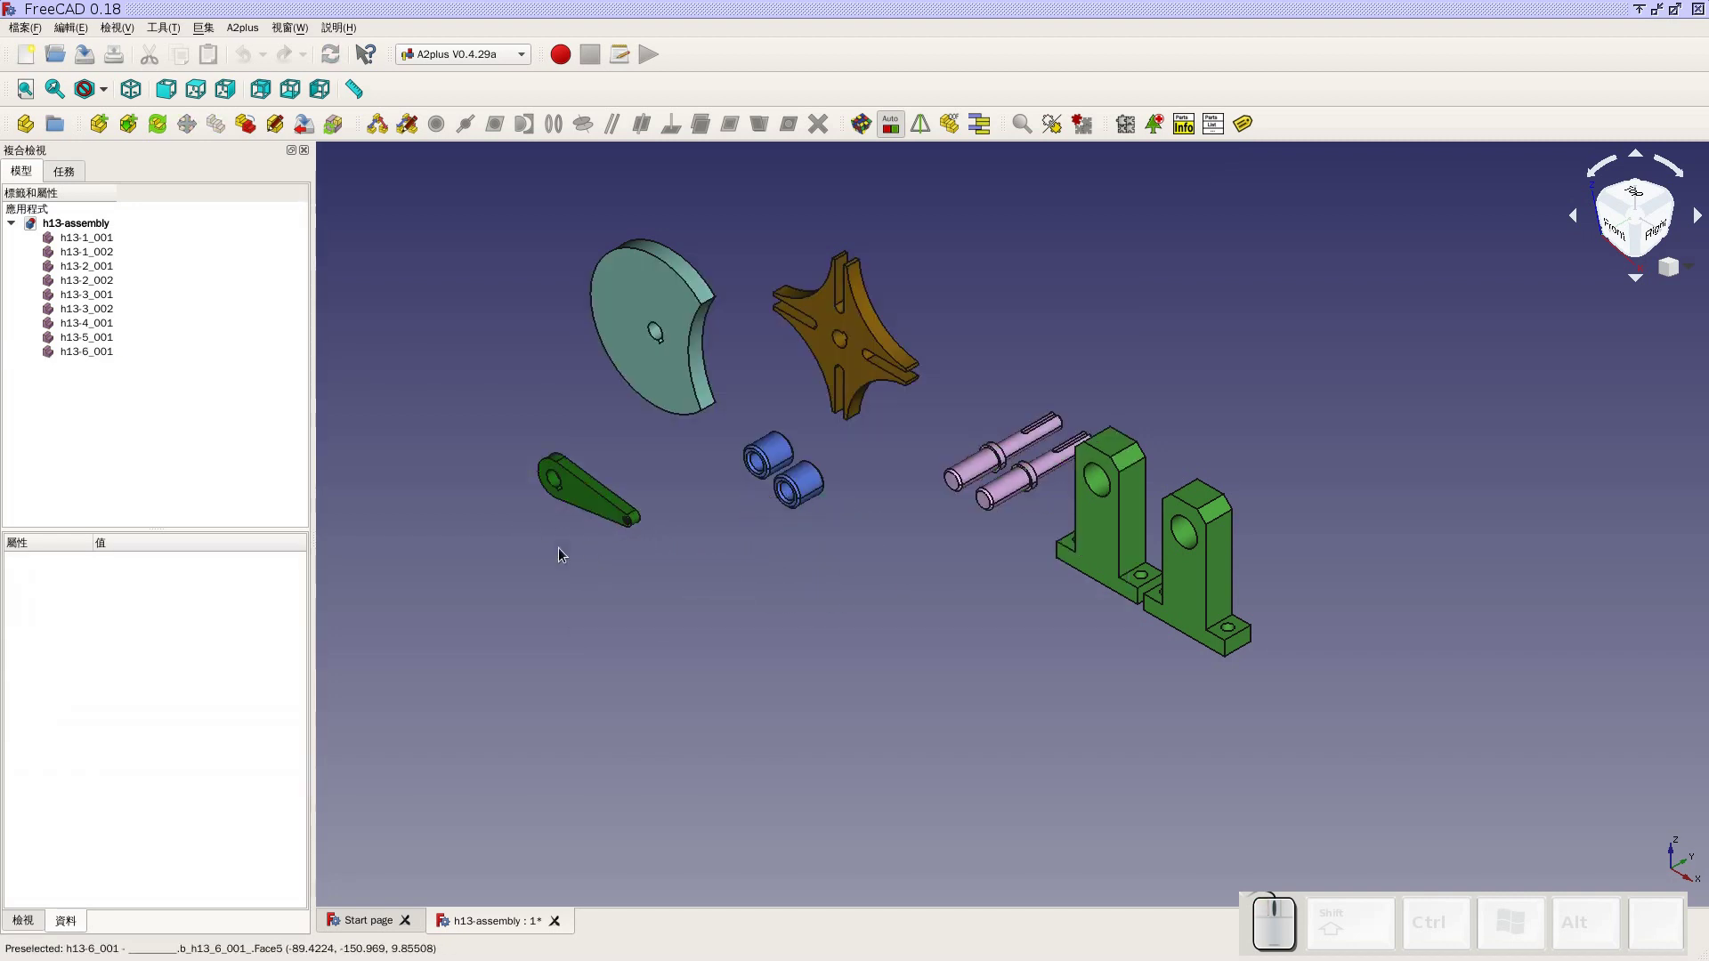
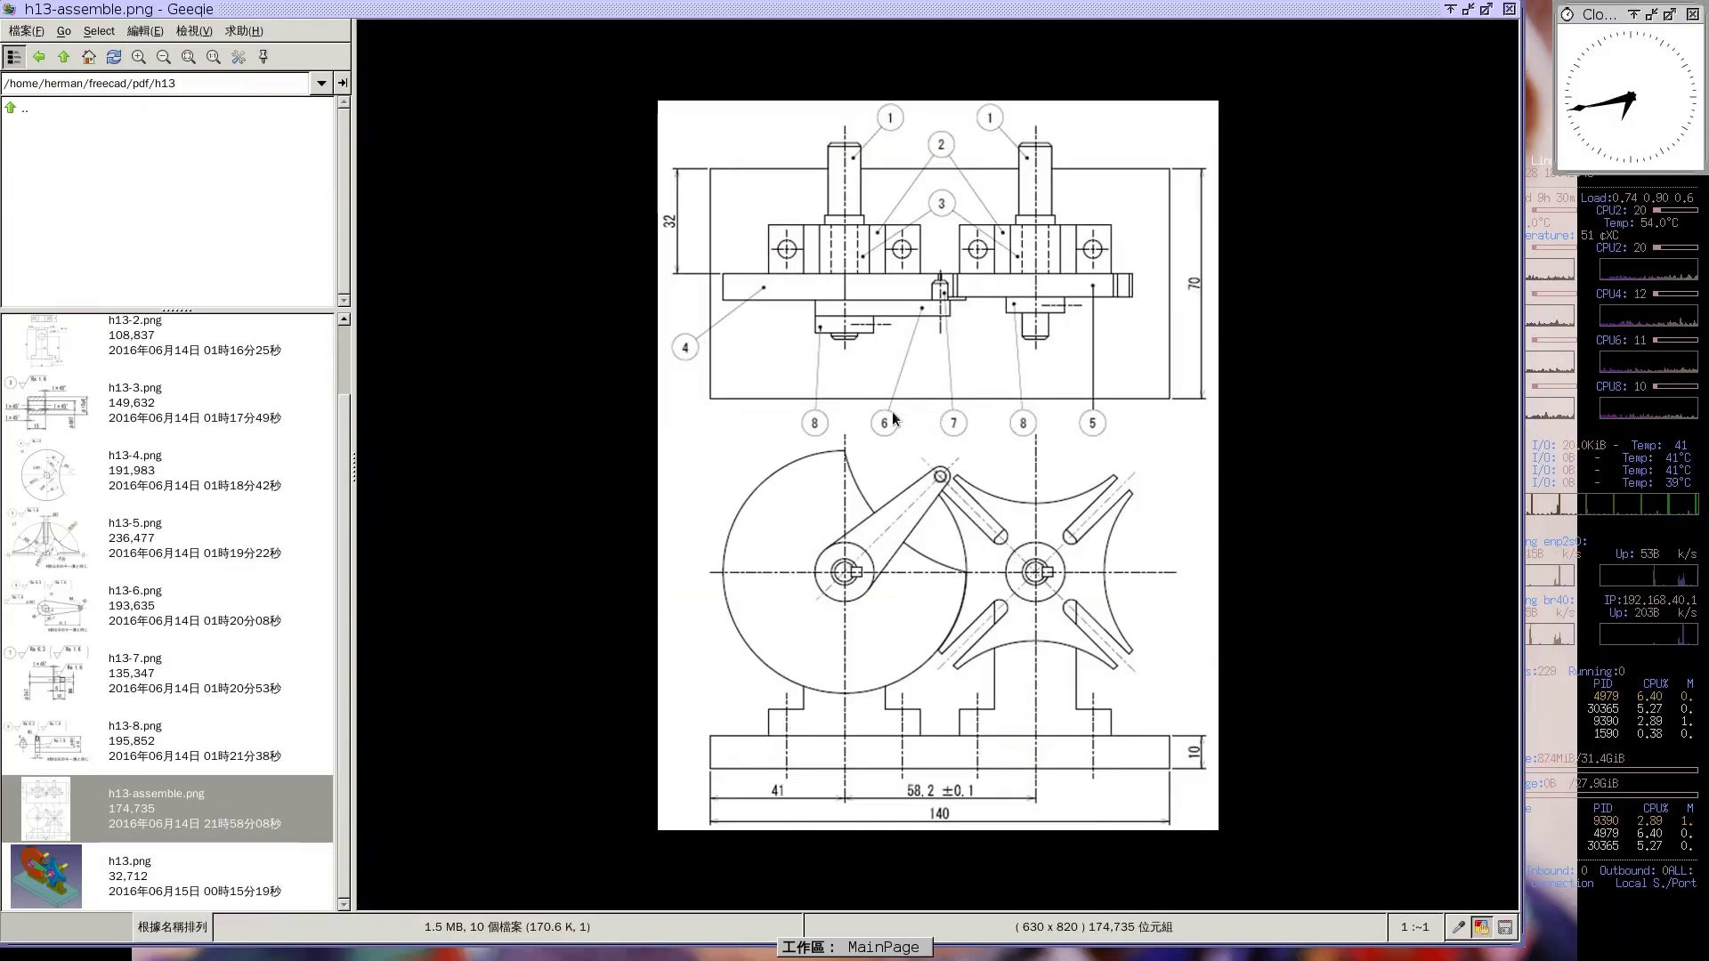
# Import the pin h13-7.fcstd with A2plus Add Part and place it in the scene
pyautogui.press('super+2')
pyautogui.click(109, 126)
pyautogui.click(726, 499)
pyautogui.click(1058, 604)
pyautogui.click(1040, 339)
pyautogui.click(1058, 363)
pyautogui.click(1078, 365)
pyautogui.scroll(3)
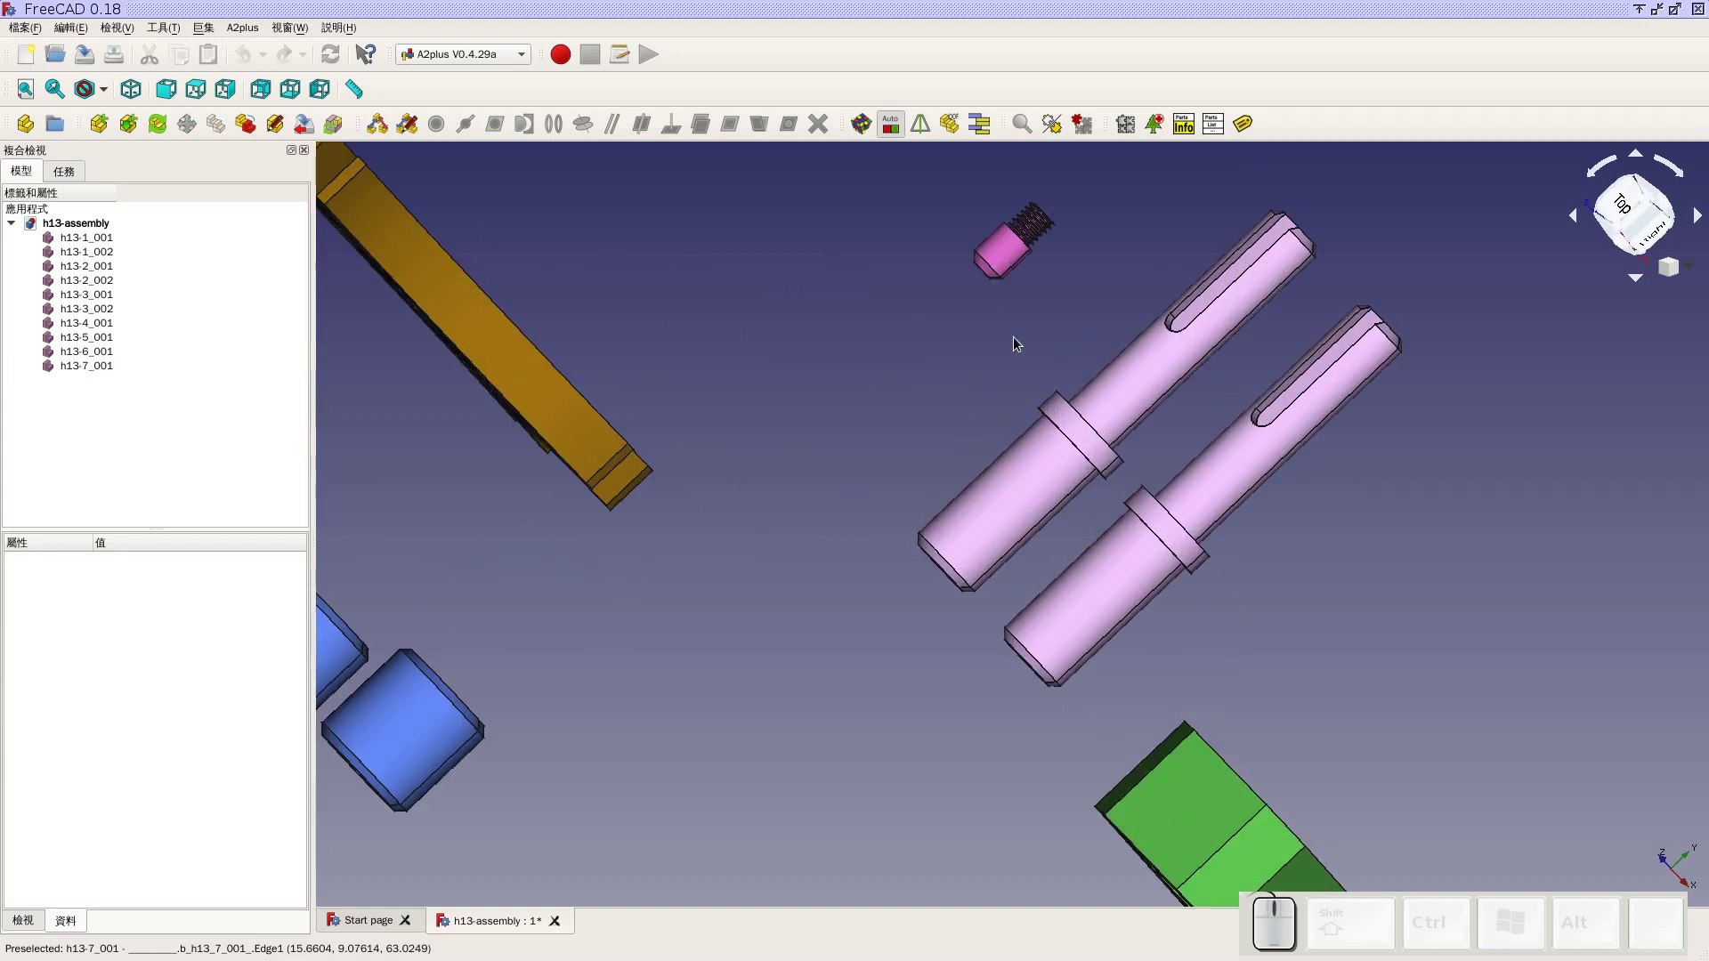
pyautogui.scroll(-3)
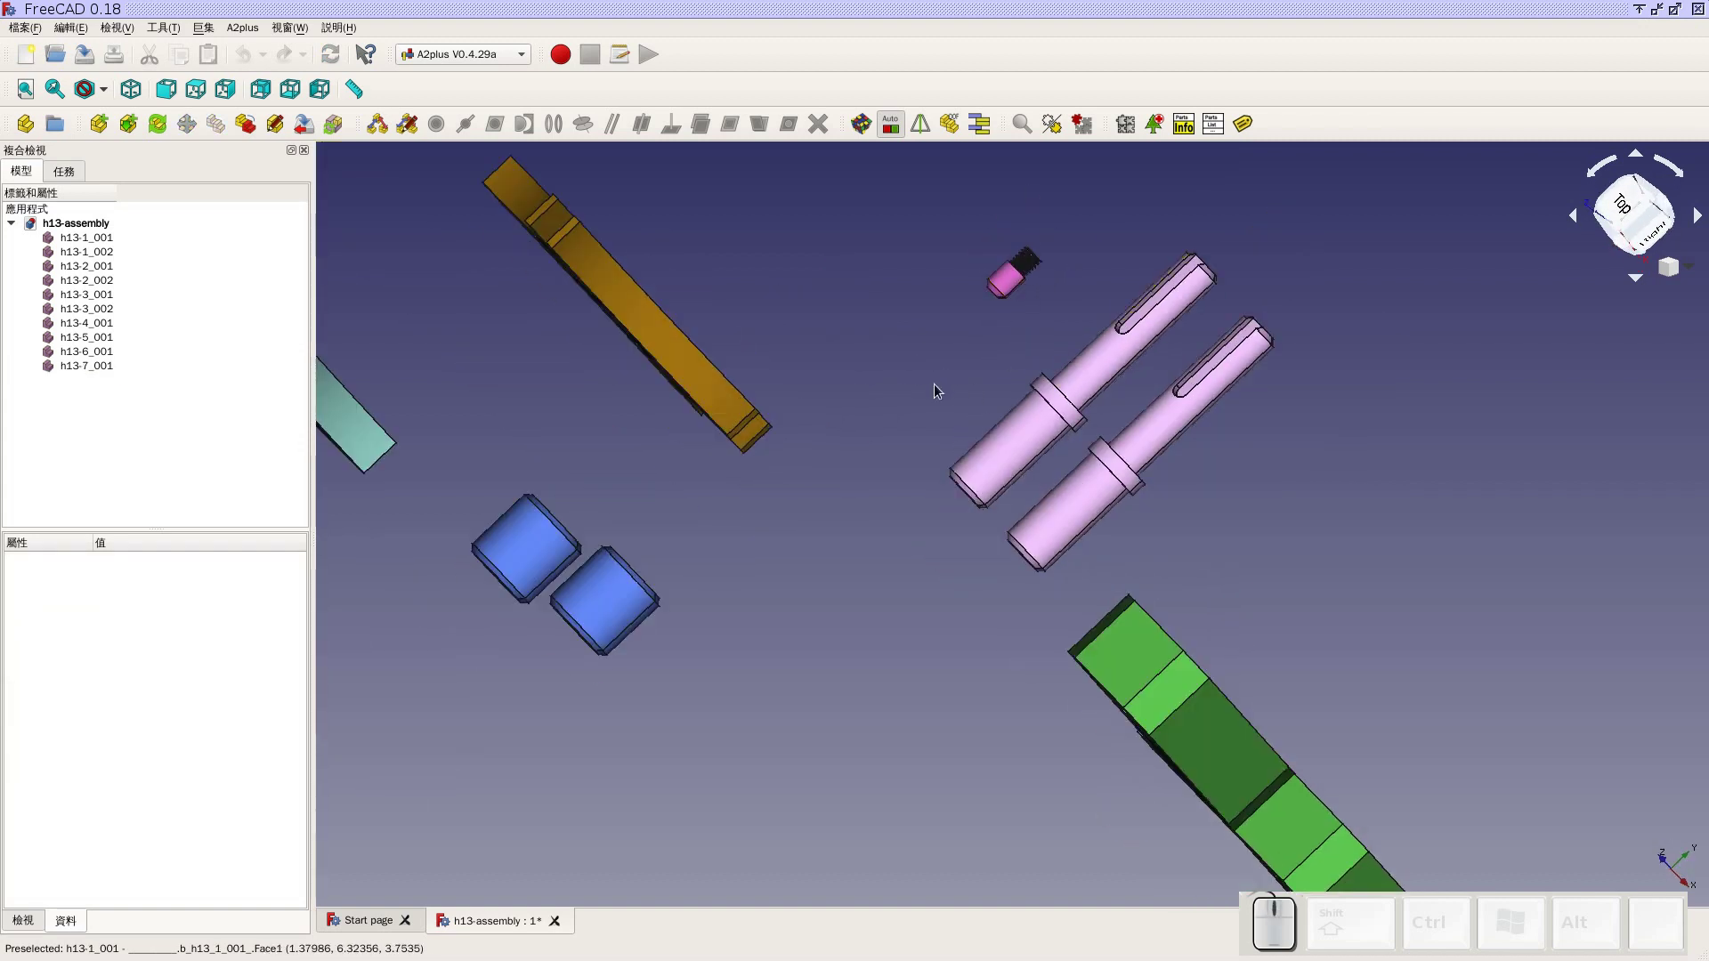
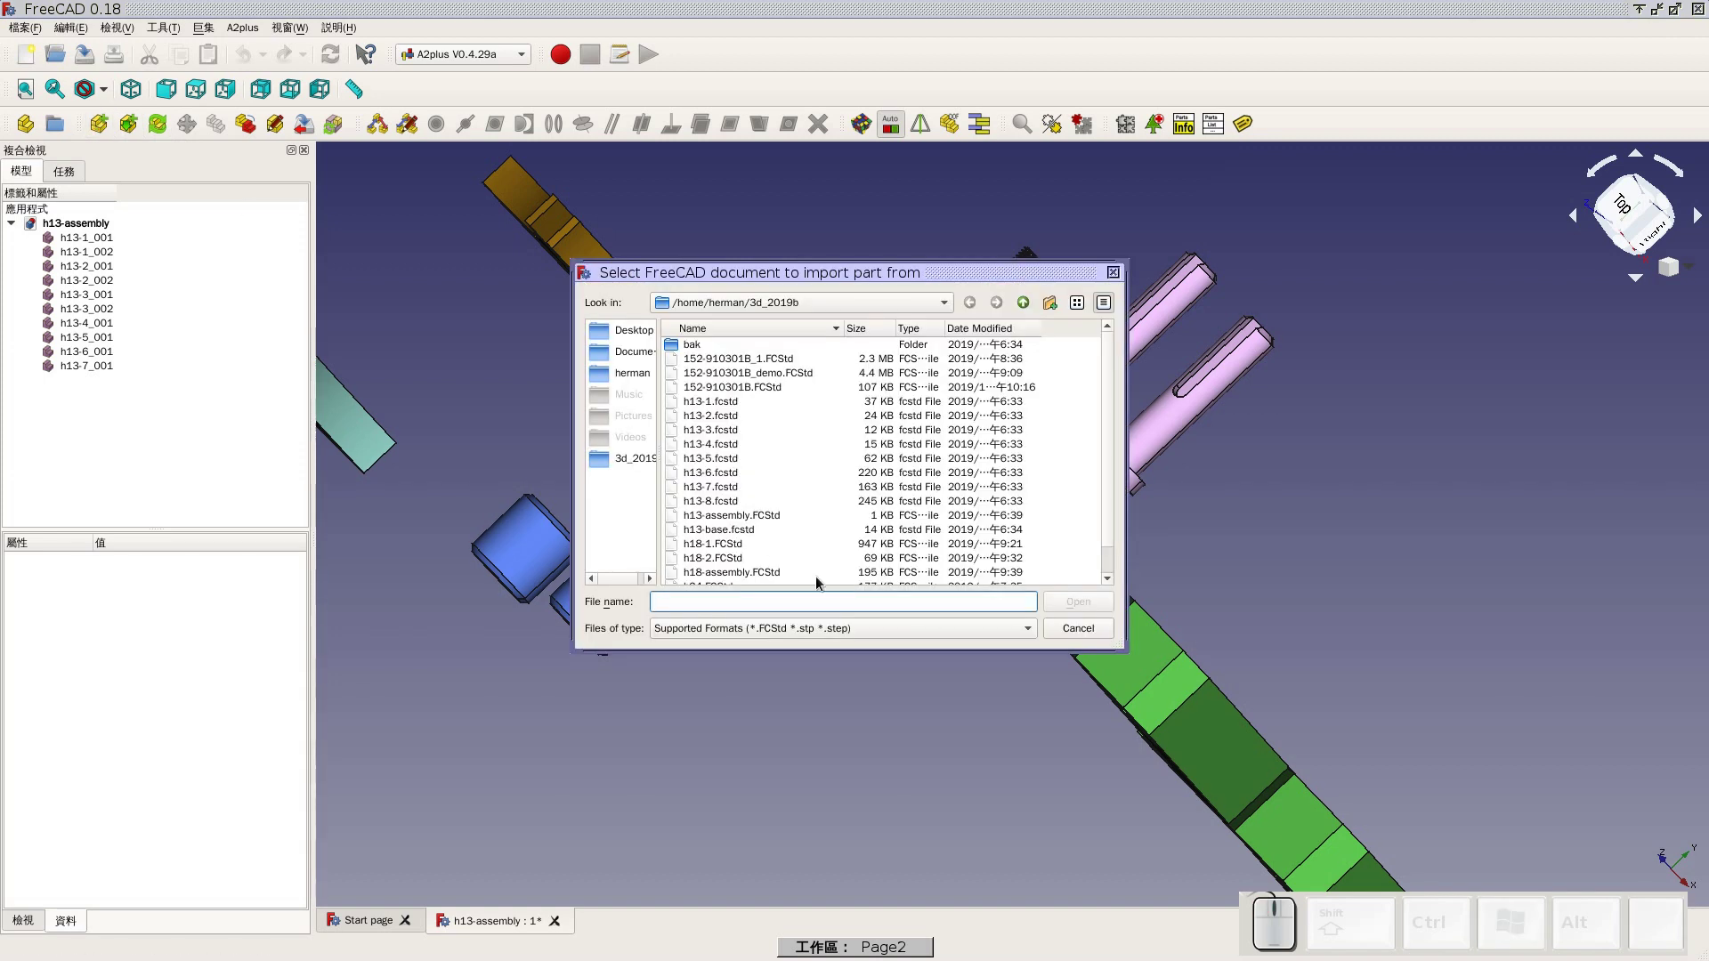
# Import the shaft collar h13-8.fcstd twice, placing each copy in the scene
pyautogui.click(739, 507)
pyautogui.click(1084, 602)
pyautogui.scroll(-3)
pyautogui.click(887, 684)
pyautogui.click(113, 135)
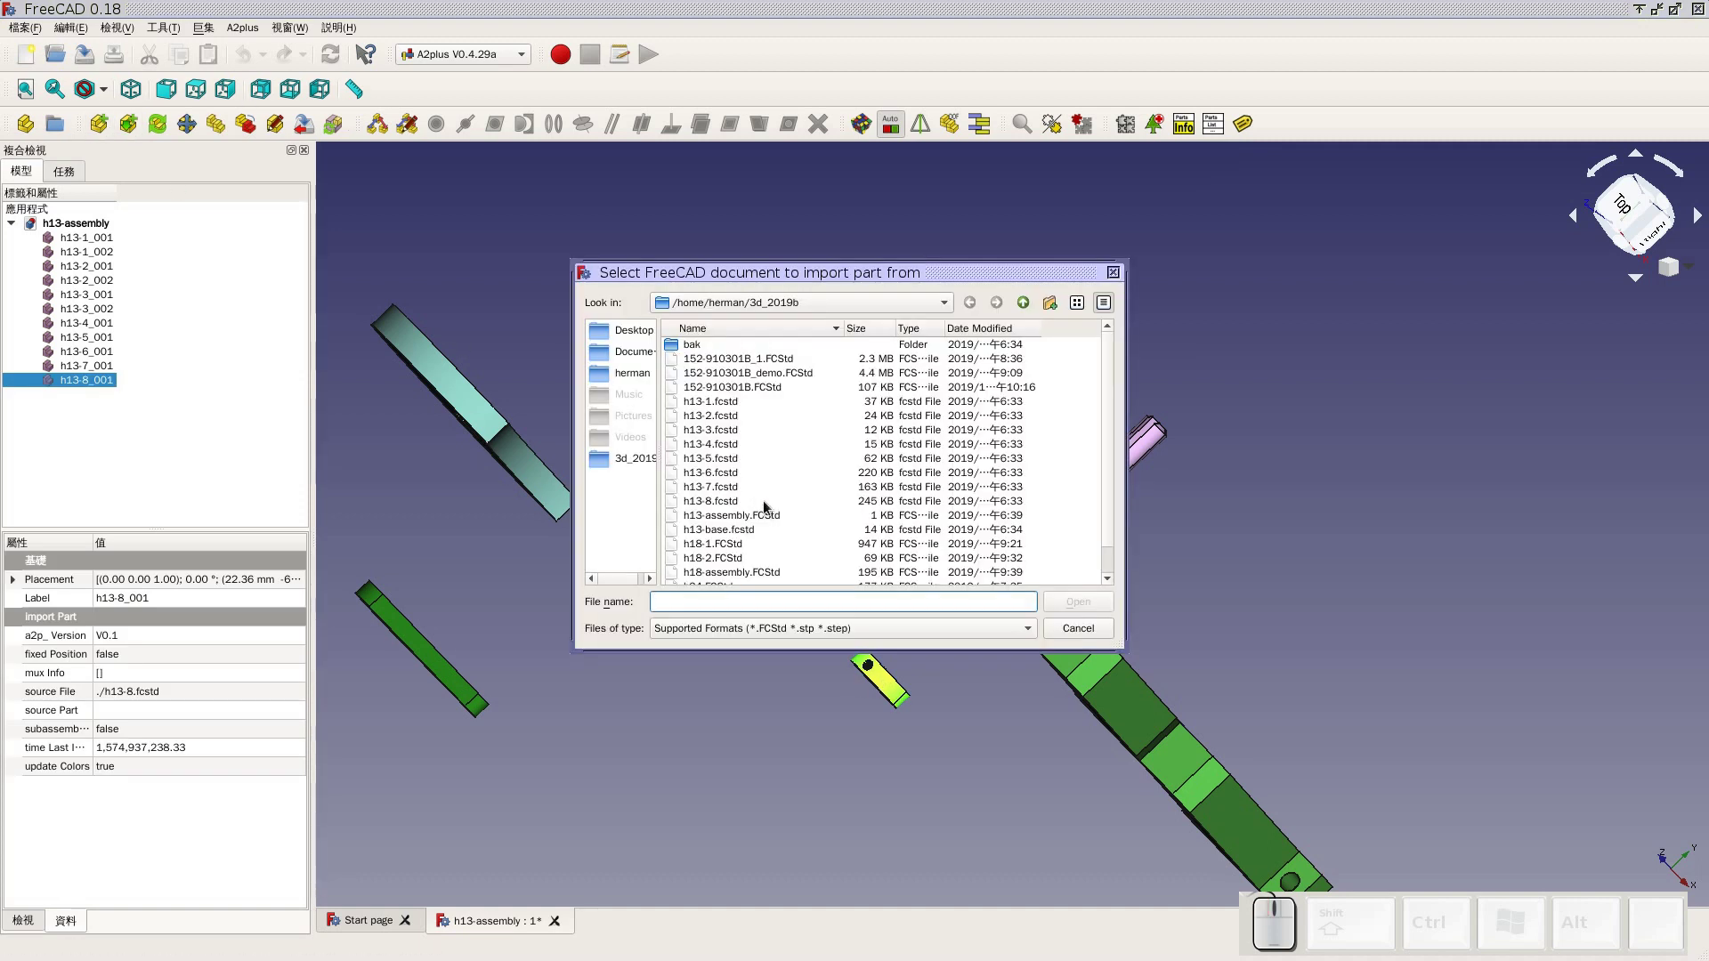
pyautogui.click(739, 501)
pyautogui.click(1074, 614)
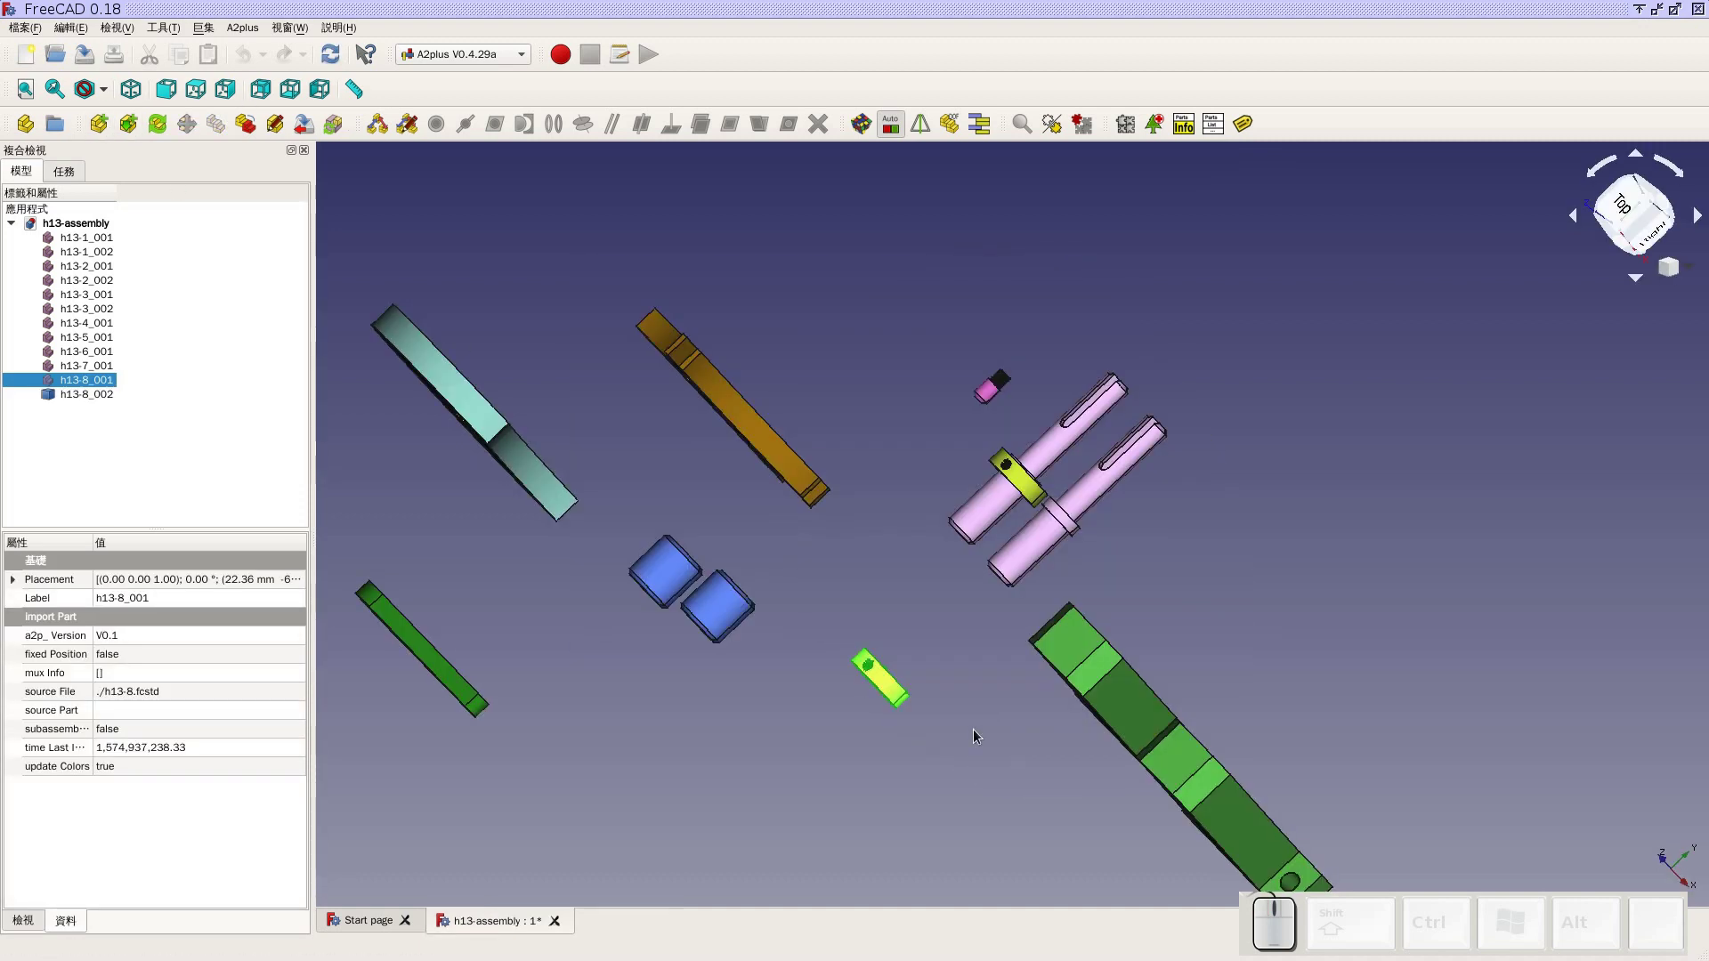
pyautogui.click(943, 739)
# Orbit to check all parts and return to the isometric view
pyautogui.scroll(-3)
pyautogui.moveTo(1232, 727); pyautogui.dragTo(1211, 632)
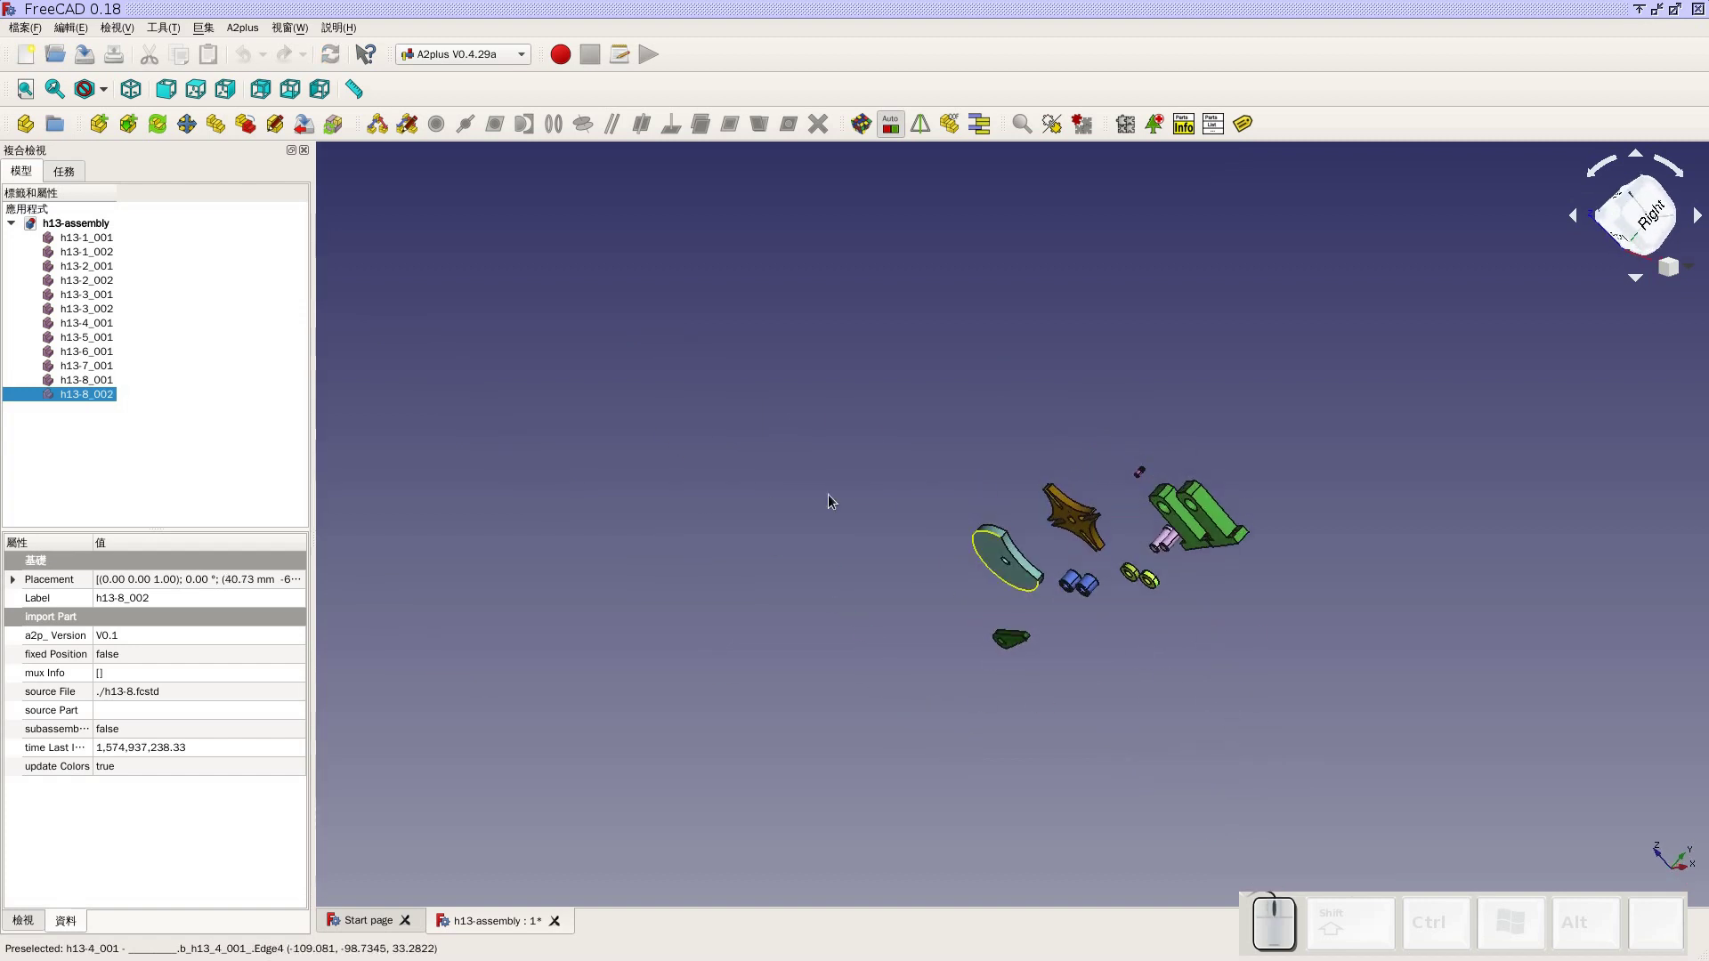
pyautogui.click(132, 100)
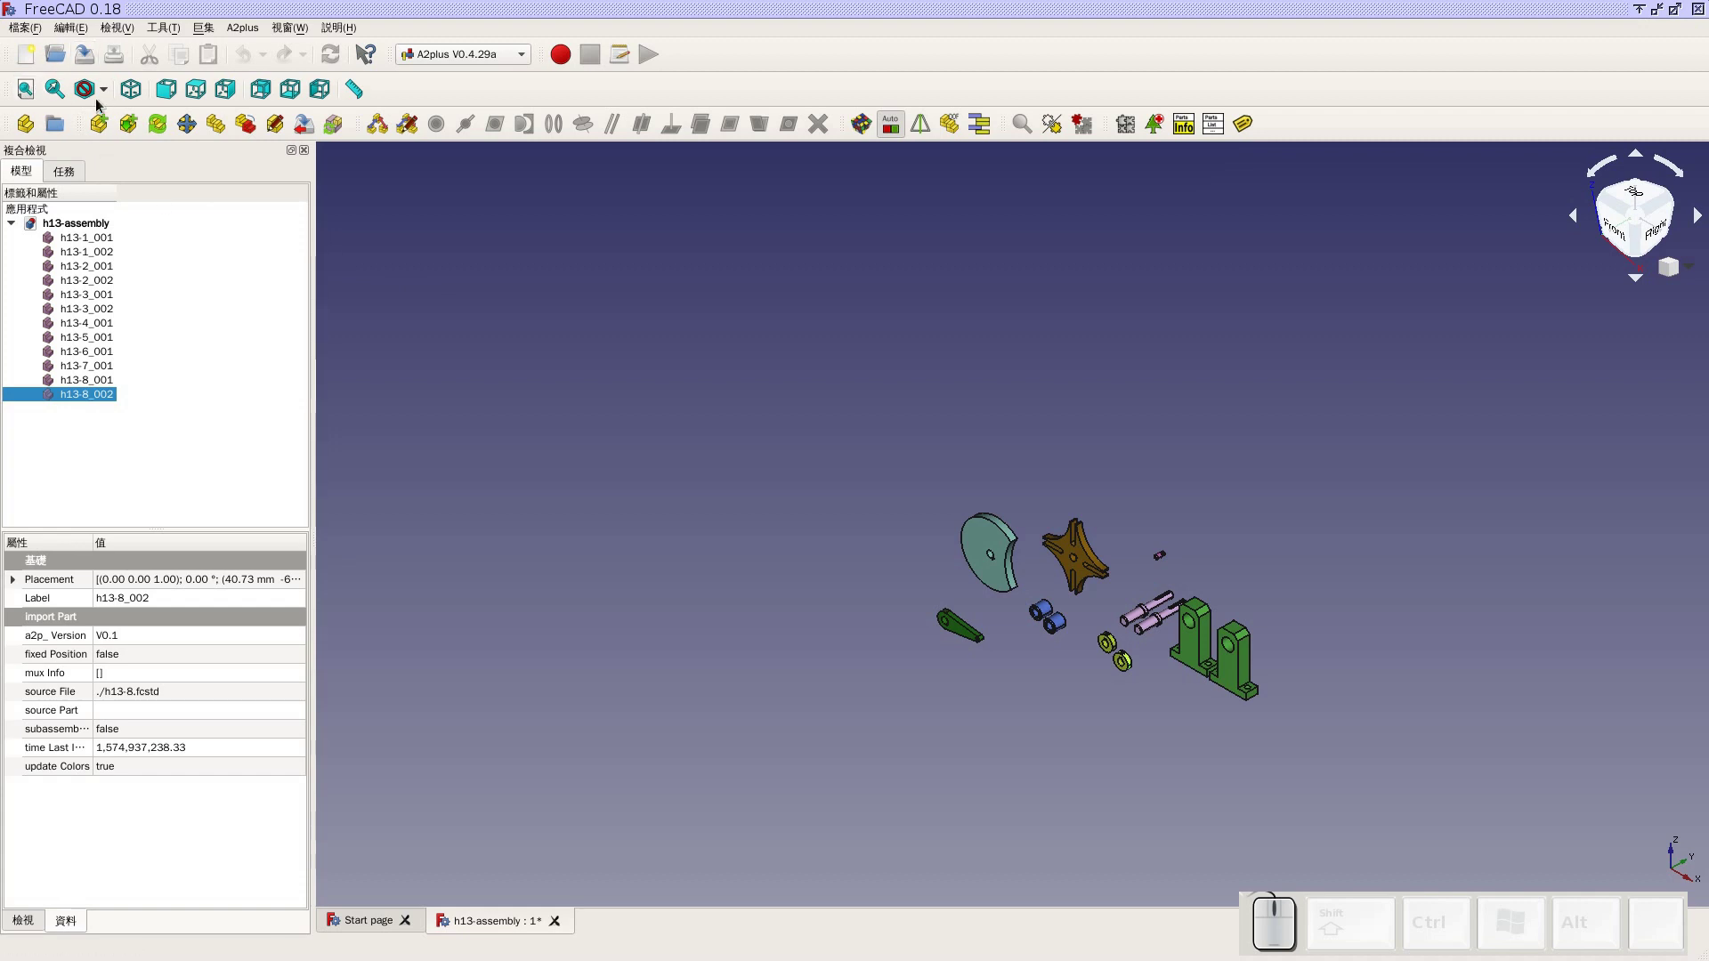
pyautogui.click(109, 122)
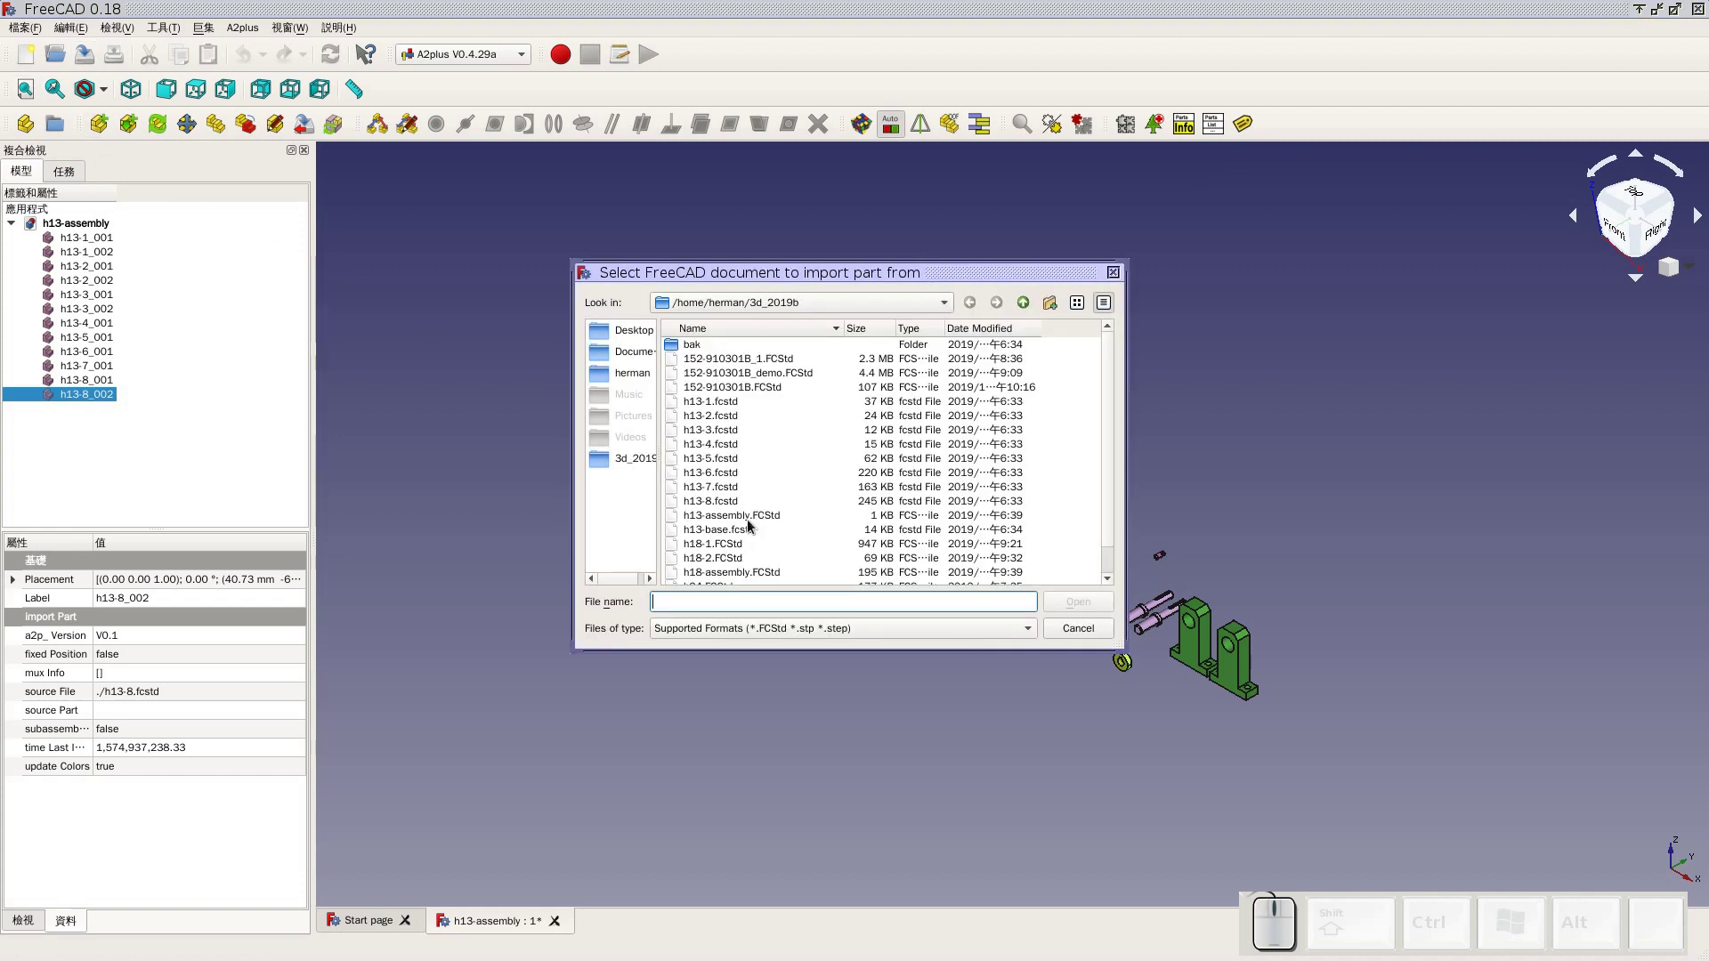
# Import the base plate h13-base.fcstd and place it below the other parts
pyautogui.click(749, 539)
pyautogui.click(1081, 607)
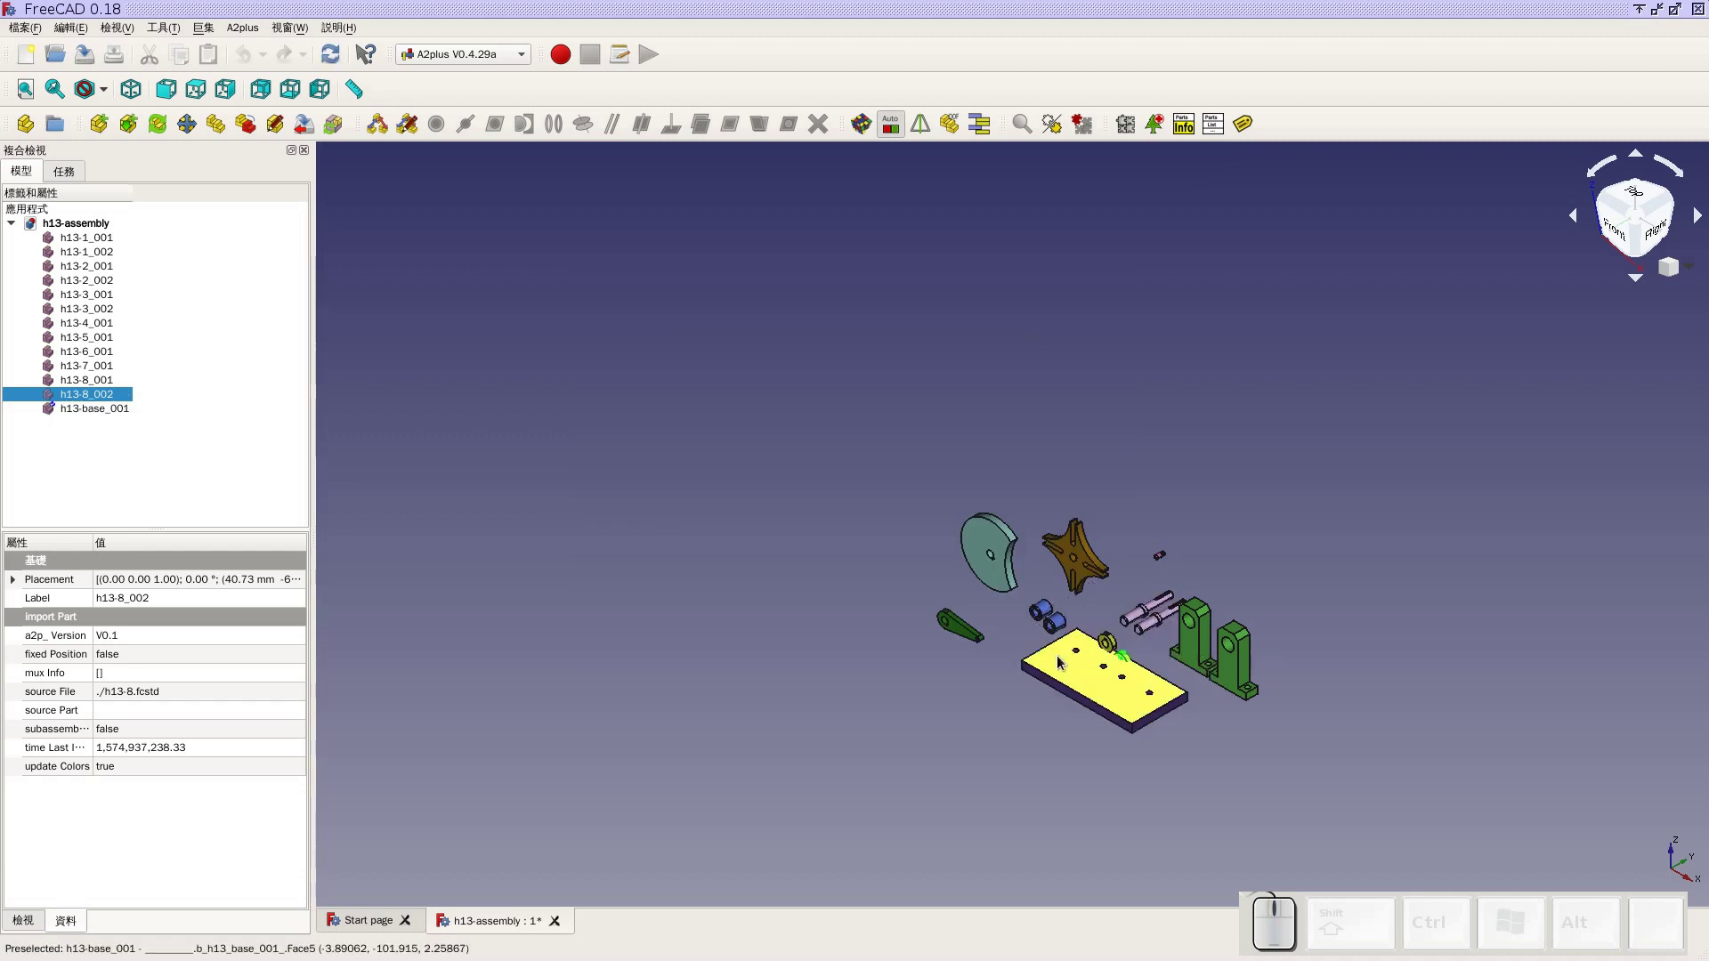
pyautogui.click(867, 748)
pyautogui.click(1034, 736)
pyautogui.click(138, 103)
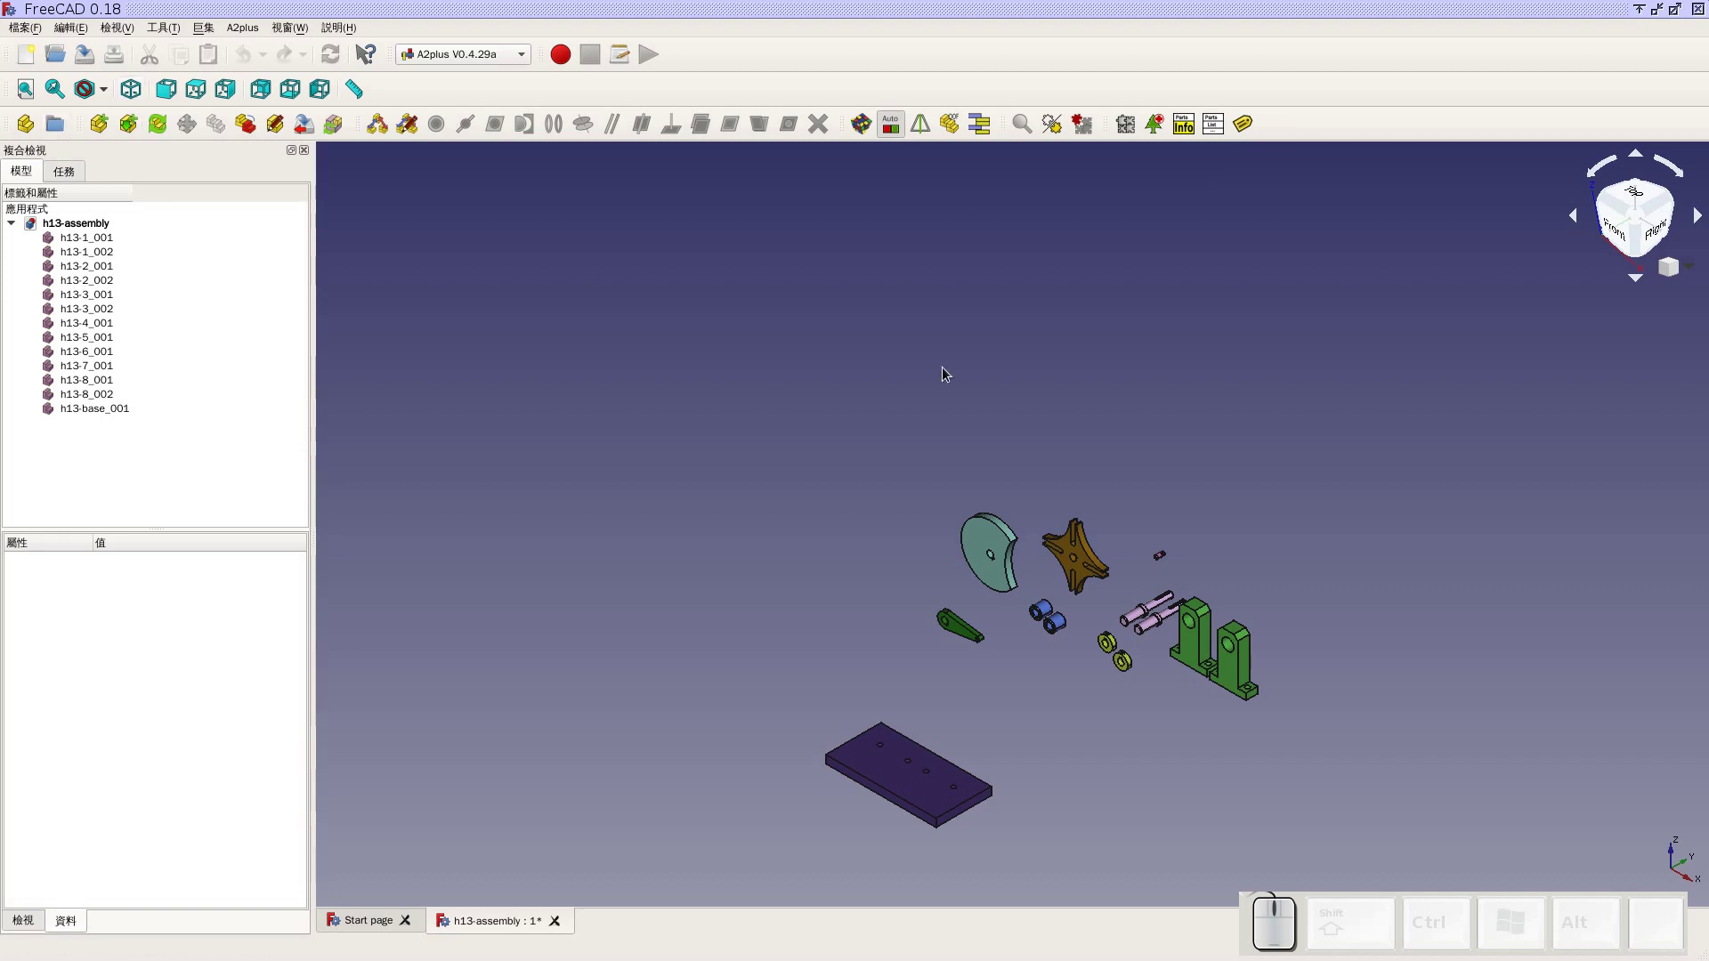
# Centre the parts in the view and save the assembly with Ctrl+S
pyautogui.moveTo(1262, 591); pyautogui.dragTo(1200, 408)
pyautogui.moveTo(1087, 416); pyautogui.dragTo(779, 387)
pyautogui.click(740, 356)
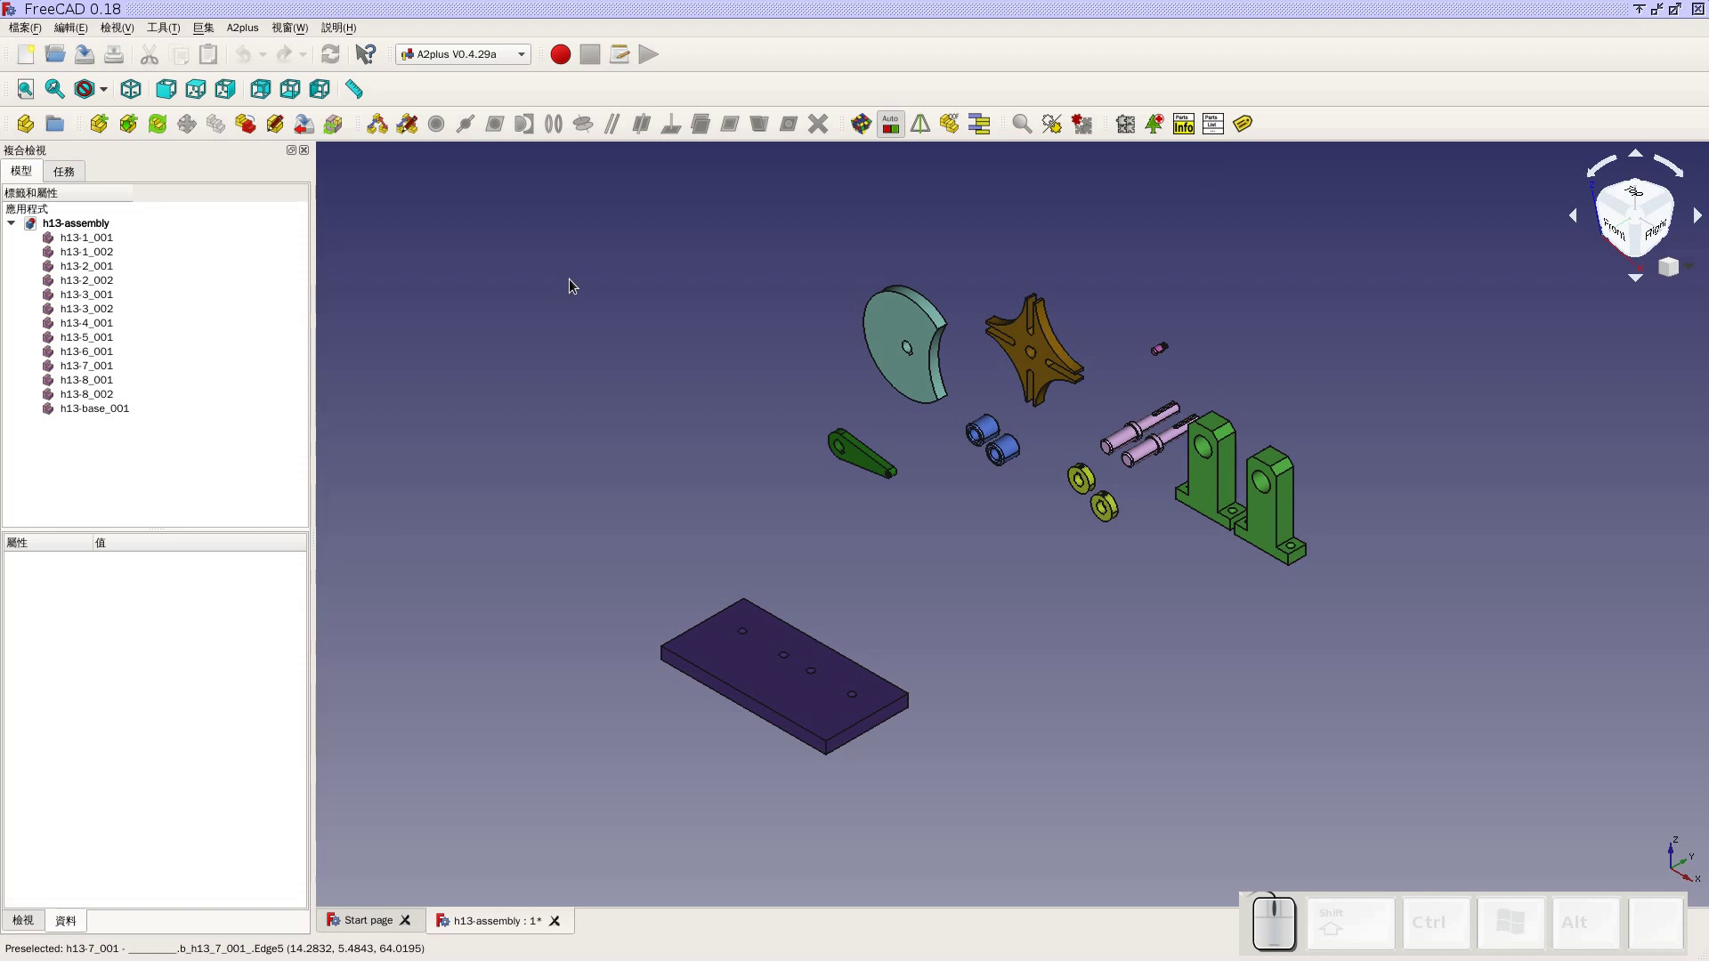
pyautogui.click(84, 52)
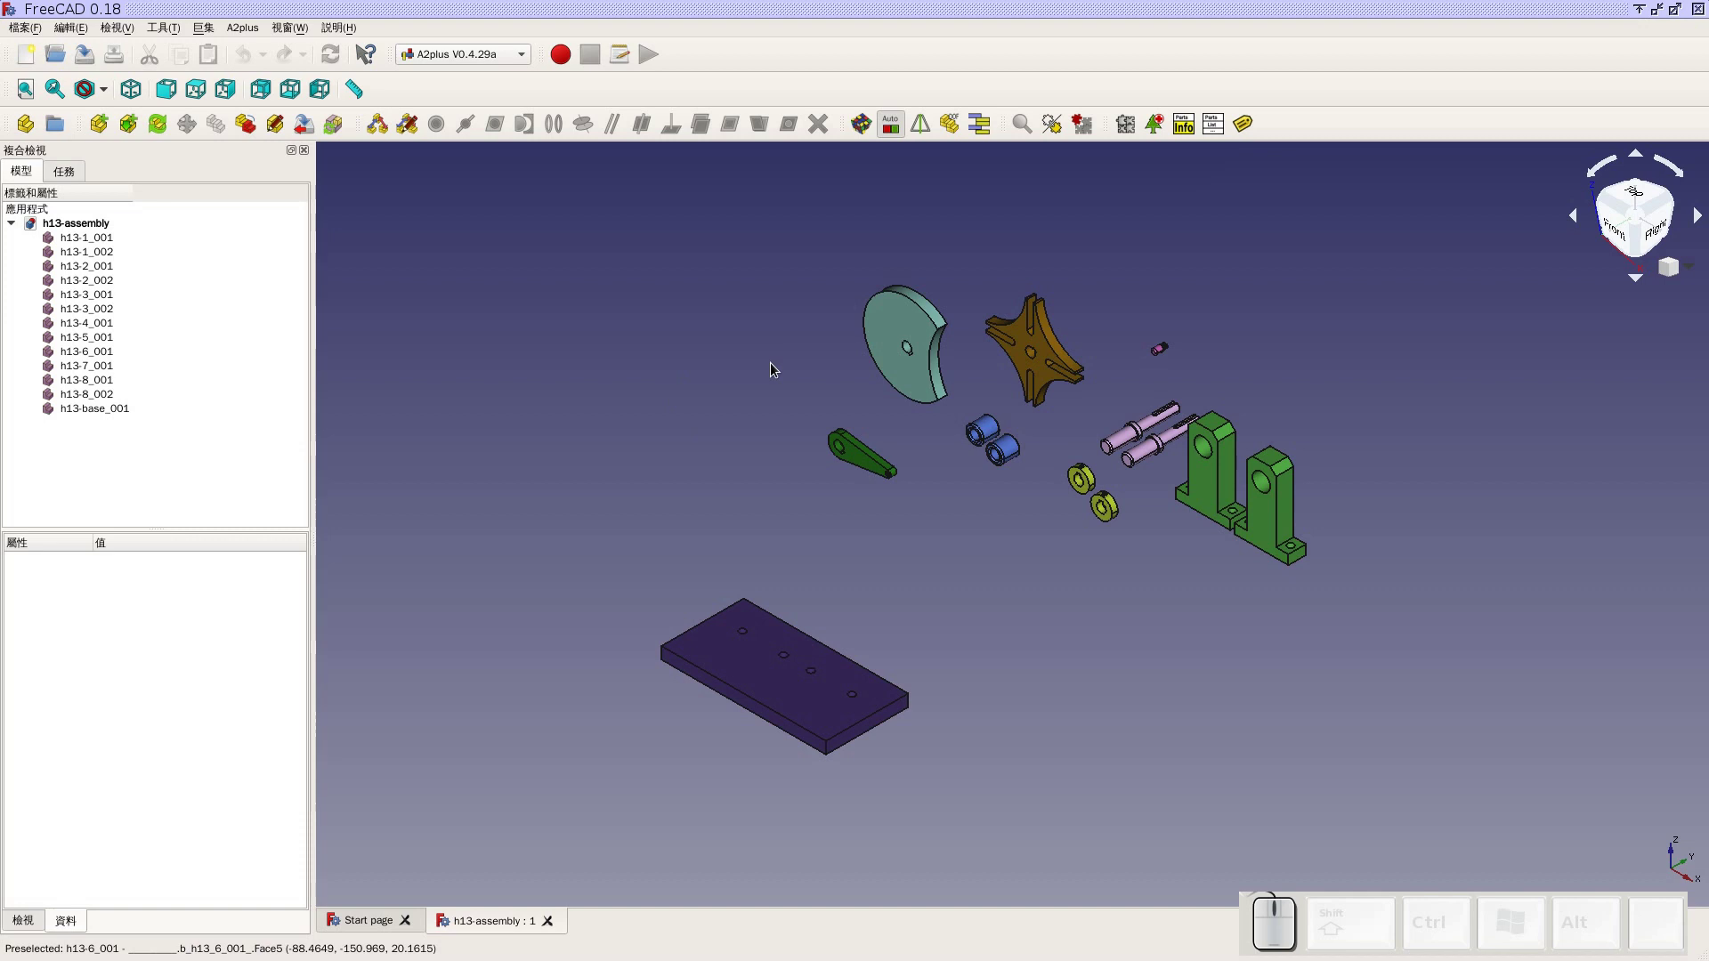
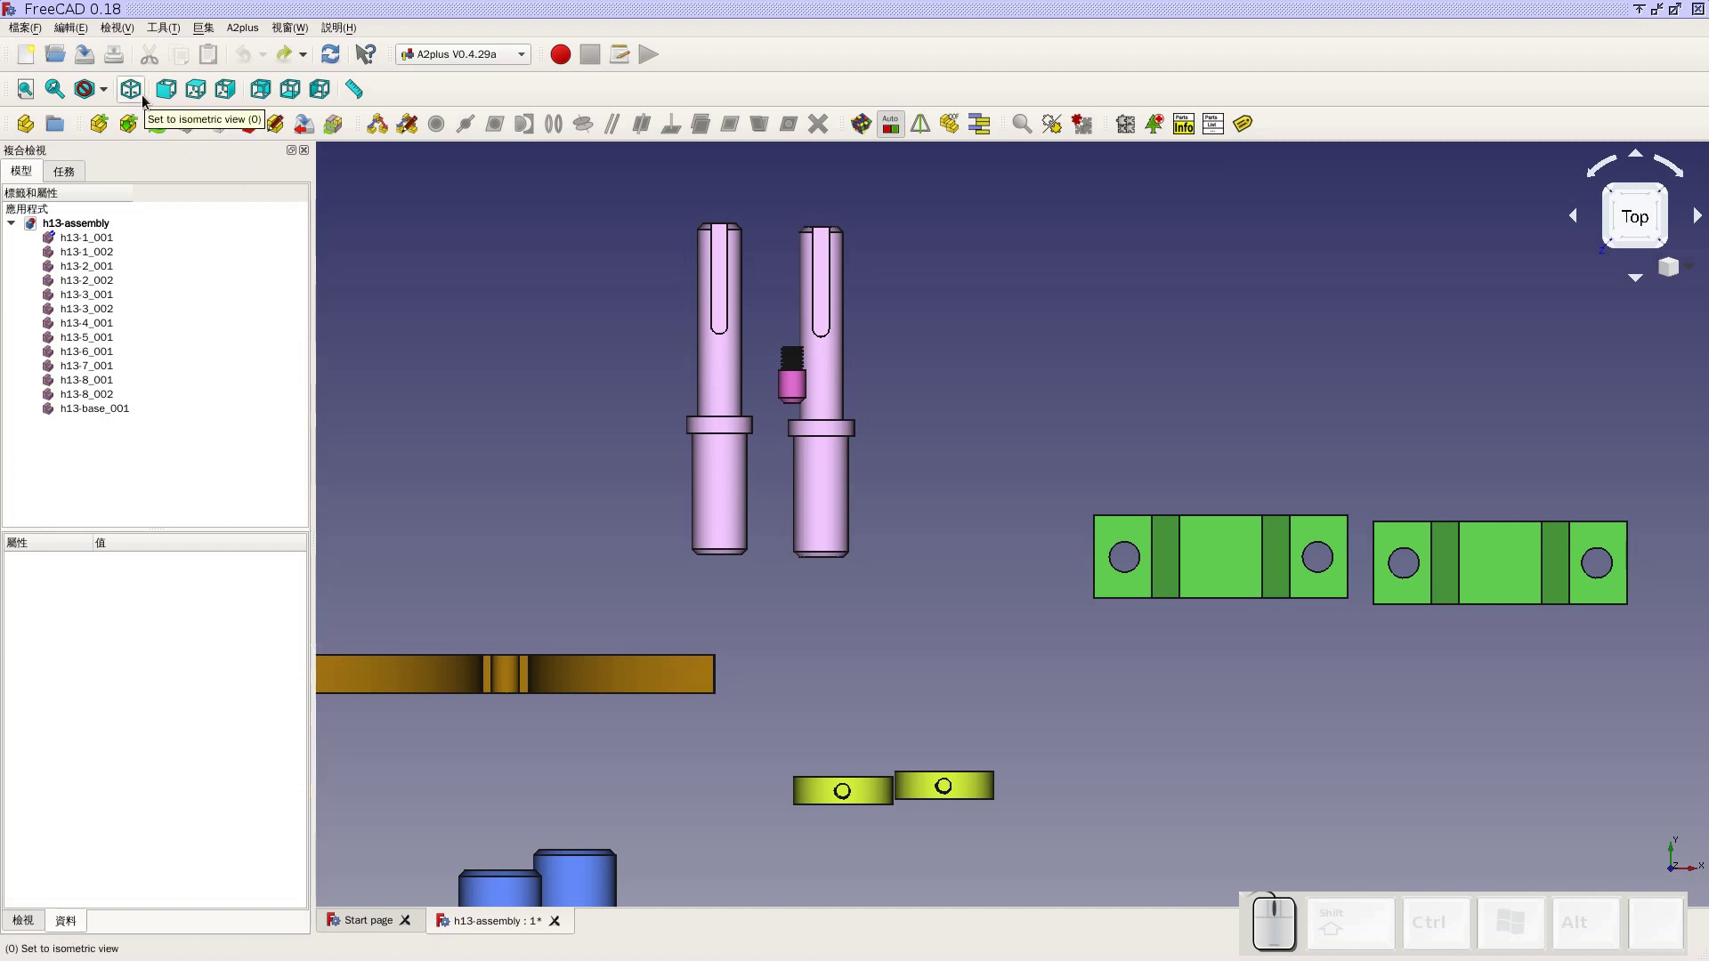
pyautogui.click(148, 101)
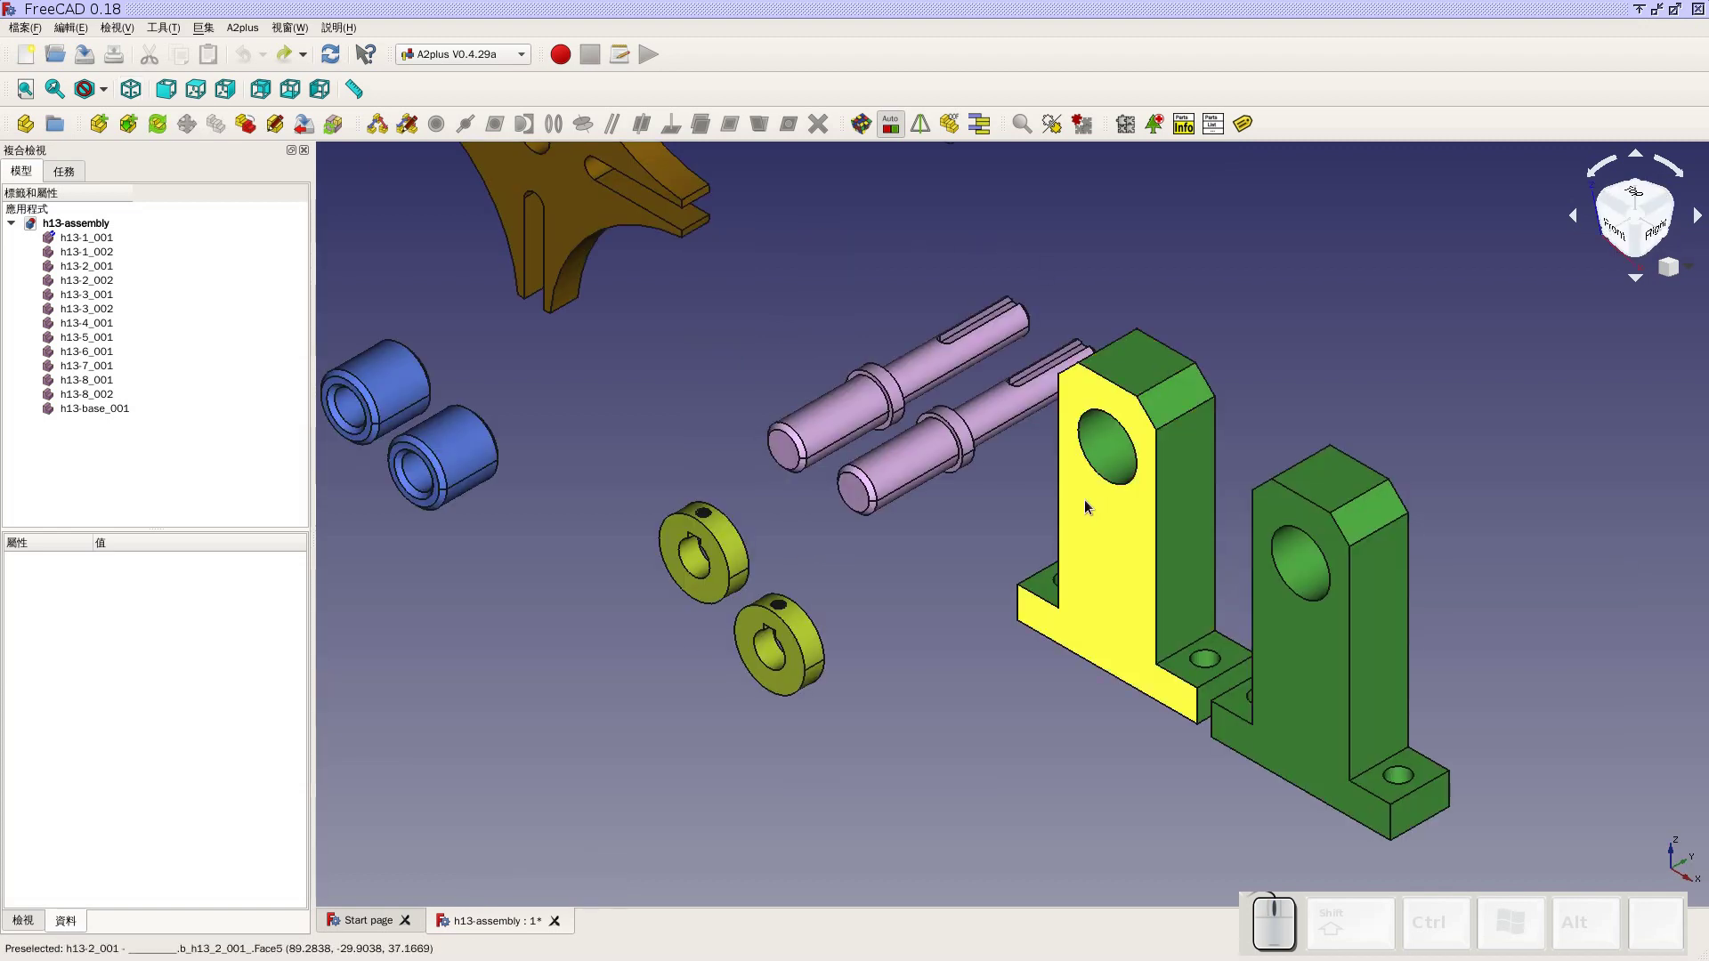
pyautogui.moveTo(1037, 502); pyautogui.dragTo(893, 502)
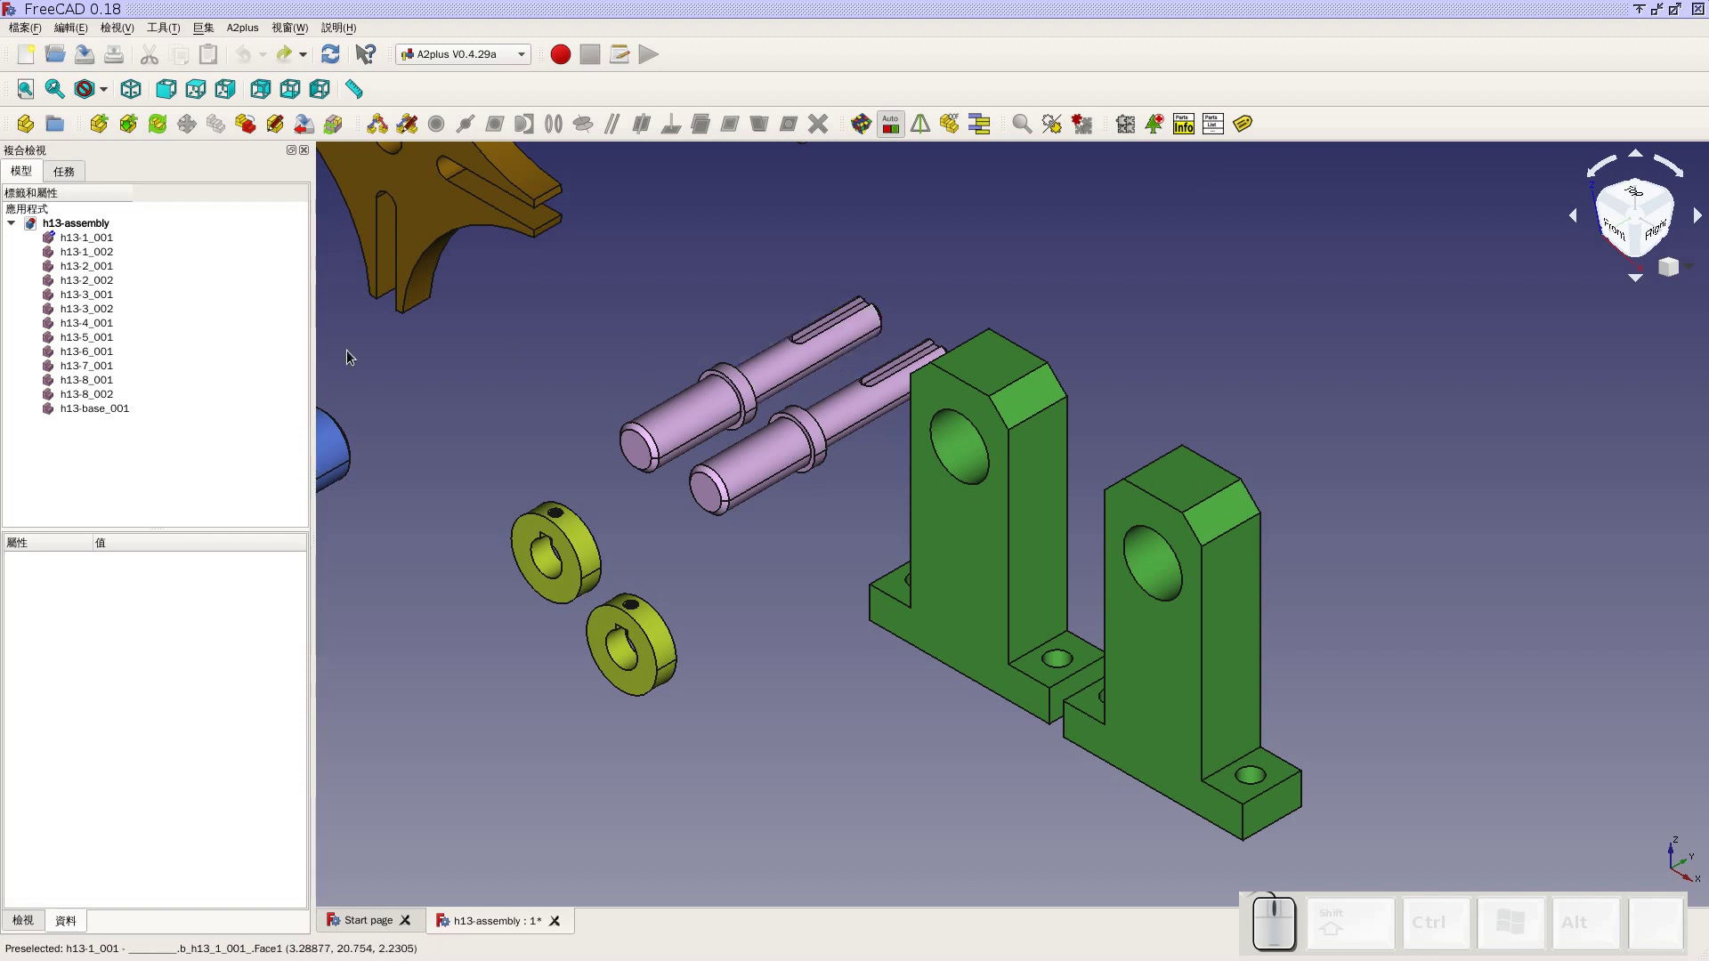
pyautogui.click(100, 241)
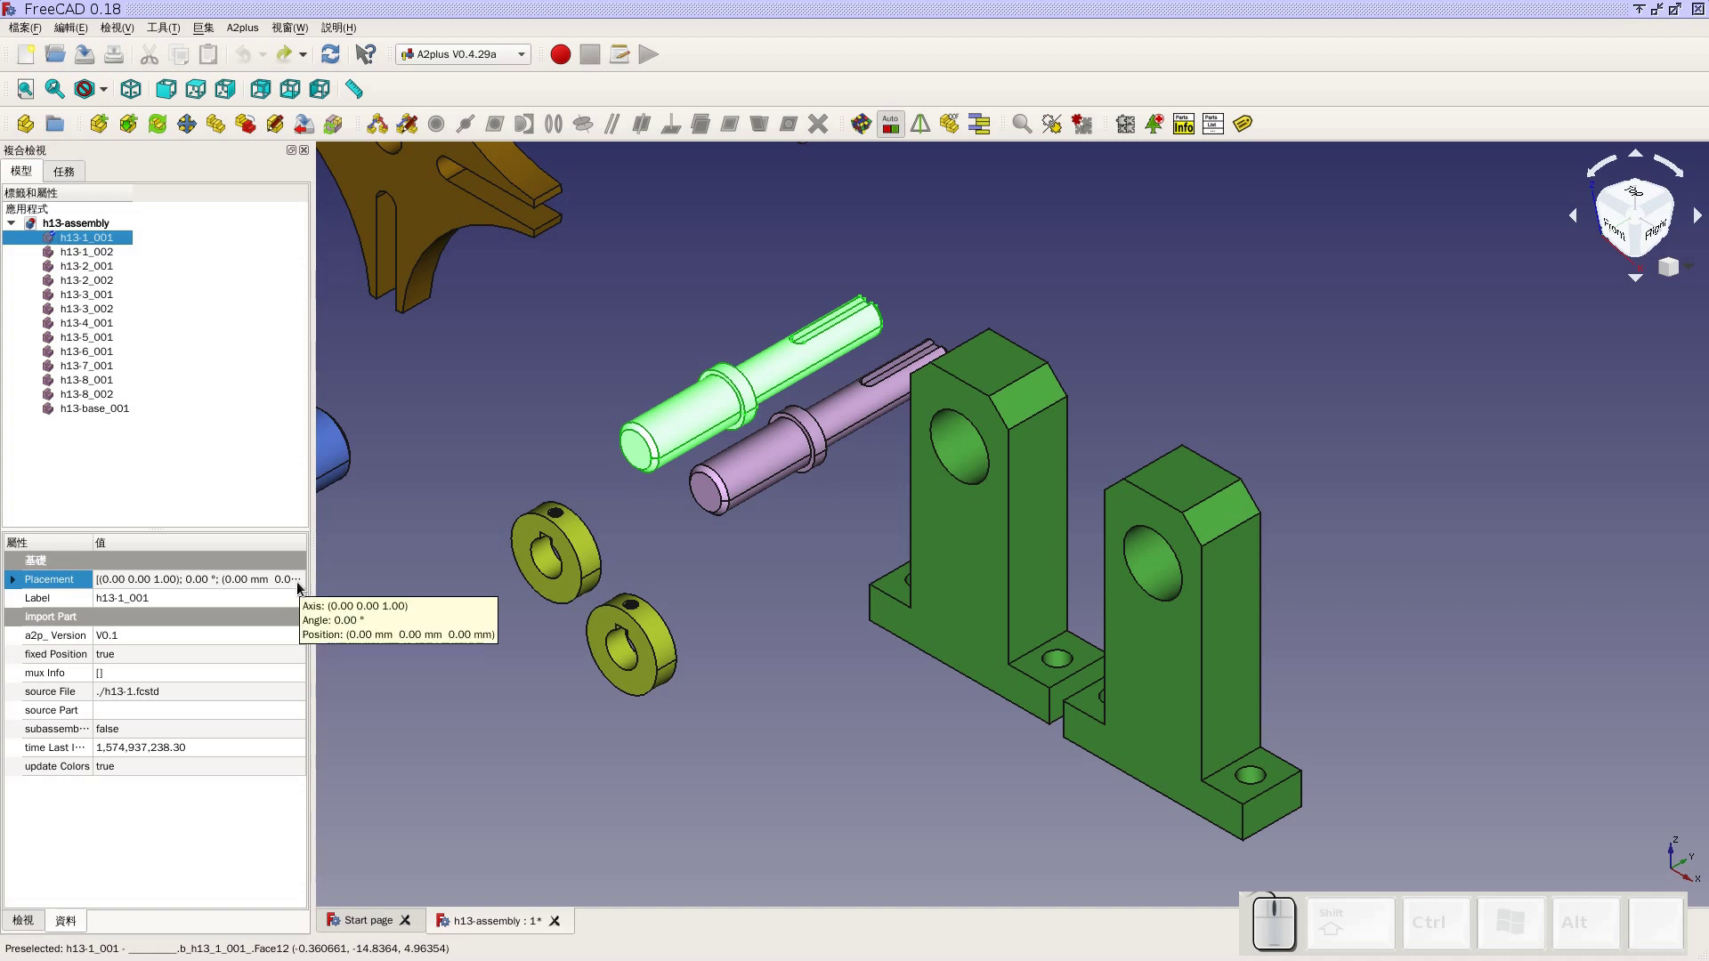
# Rotate shaft h13-1_001 by 180° about the Z axis via Edit > Placement
pyautogui.click(302, 587)
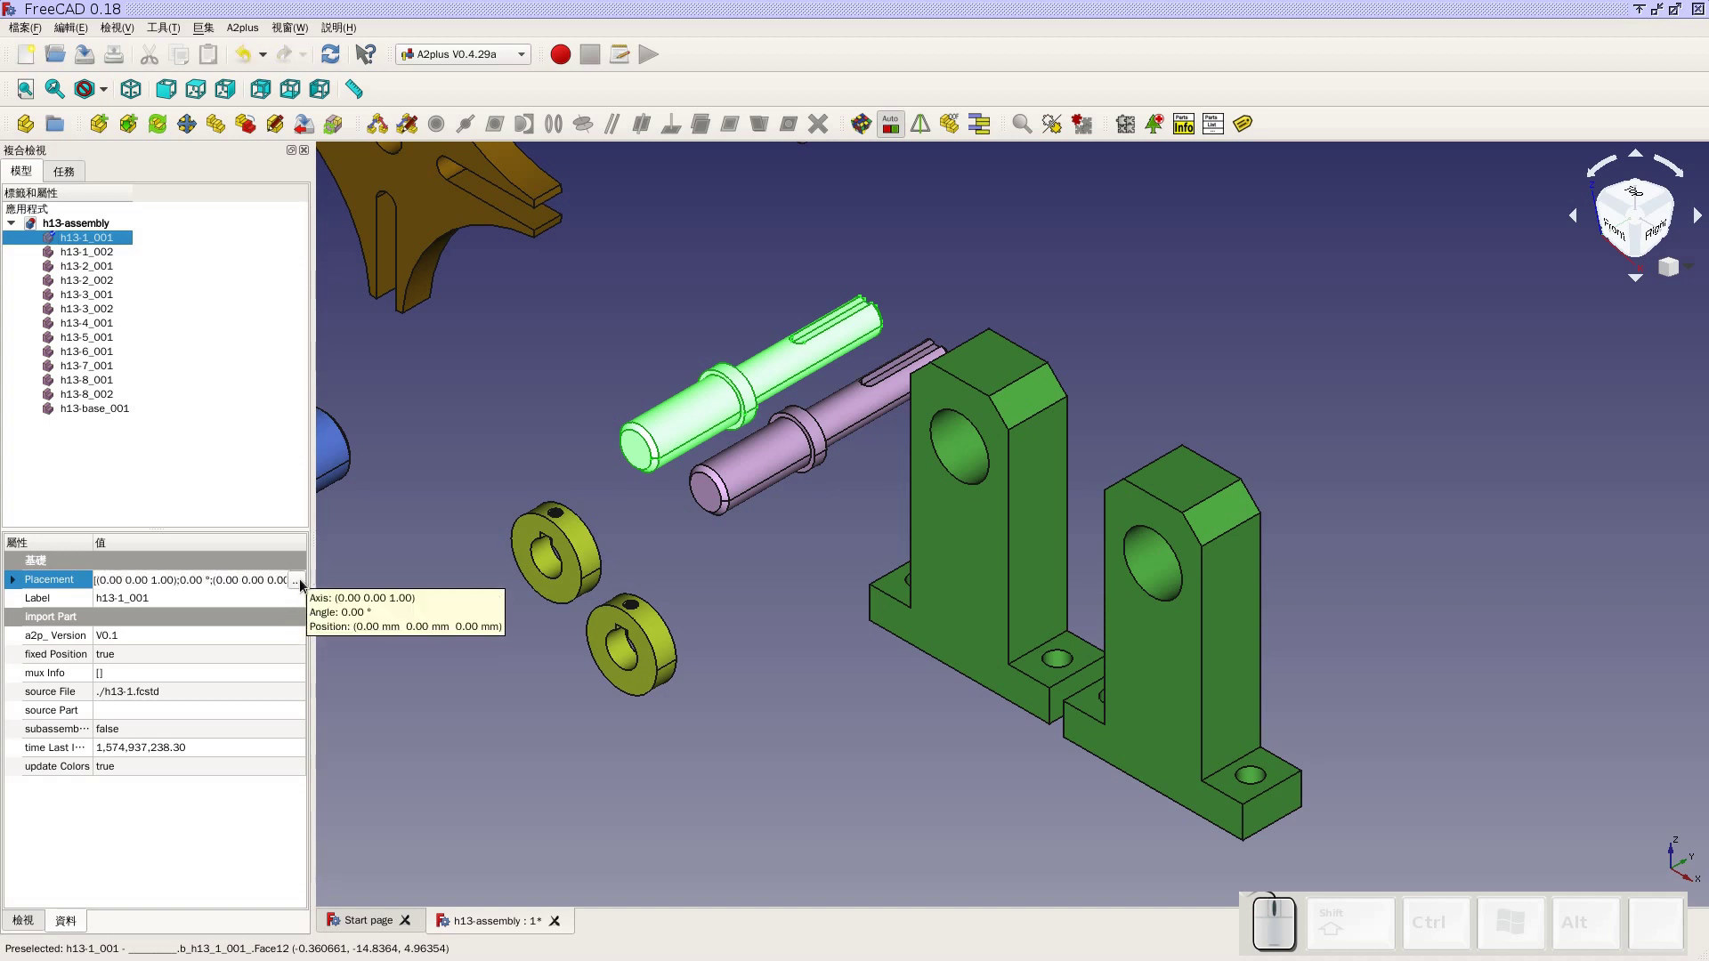
pyautogui.click(304, 589)
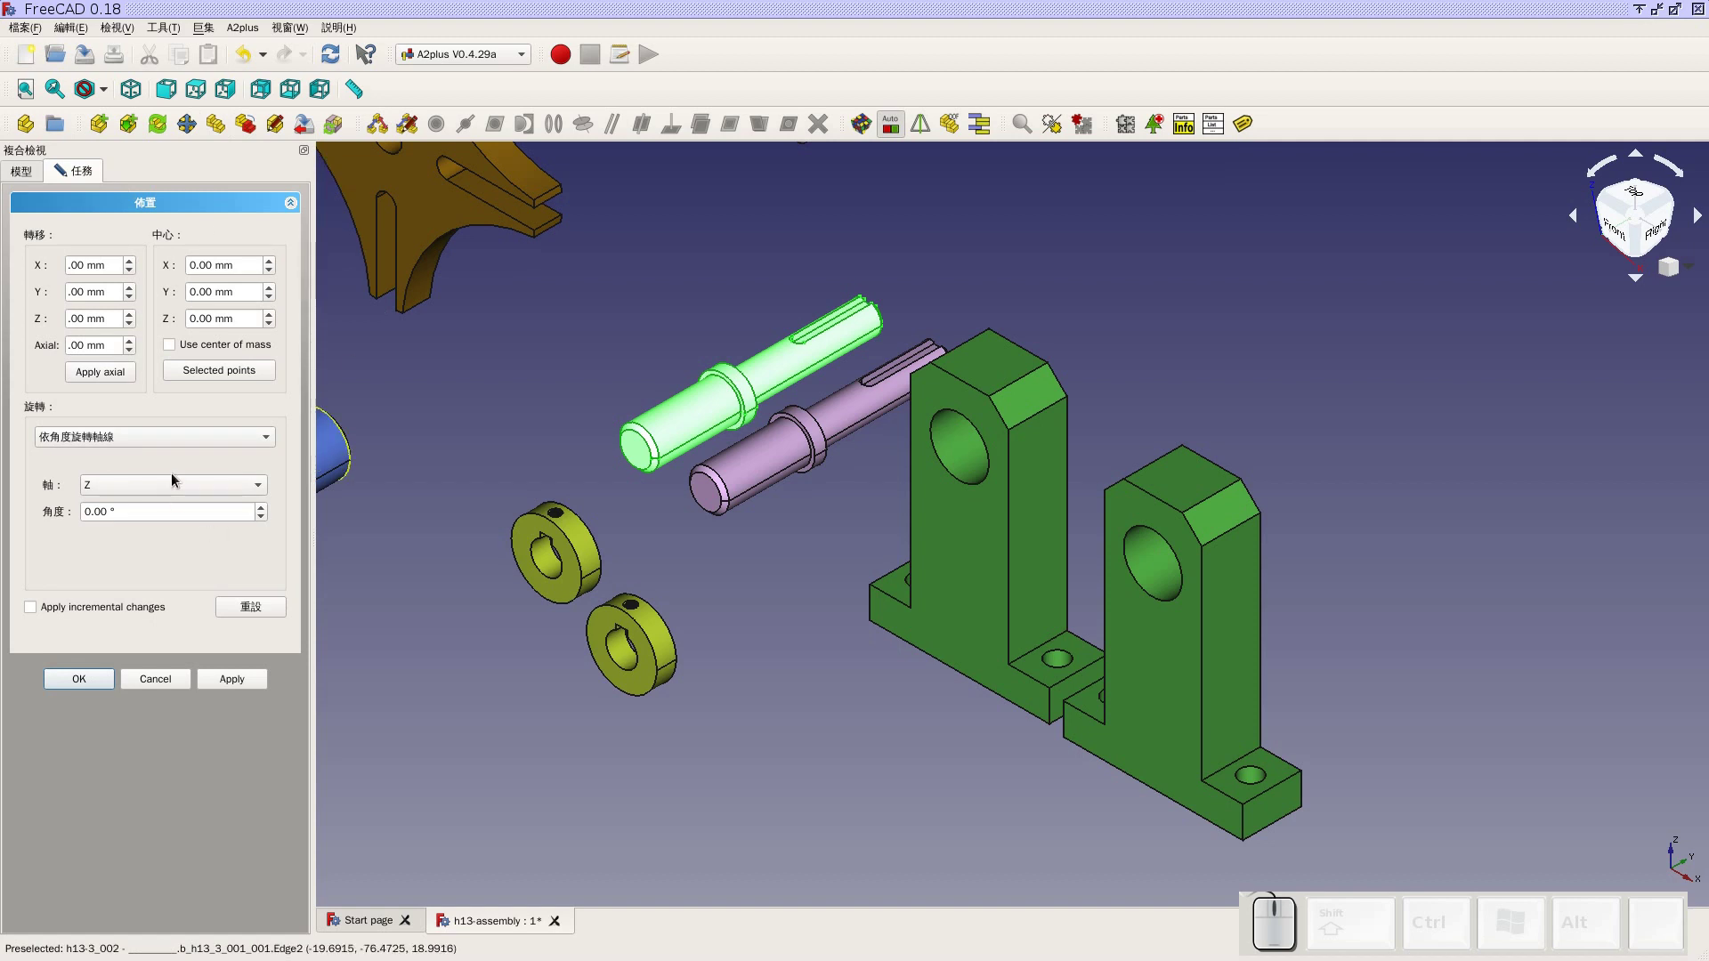
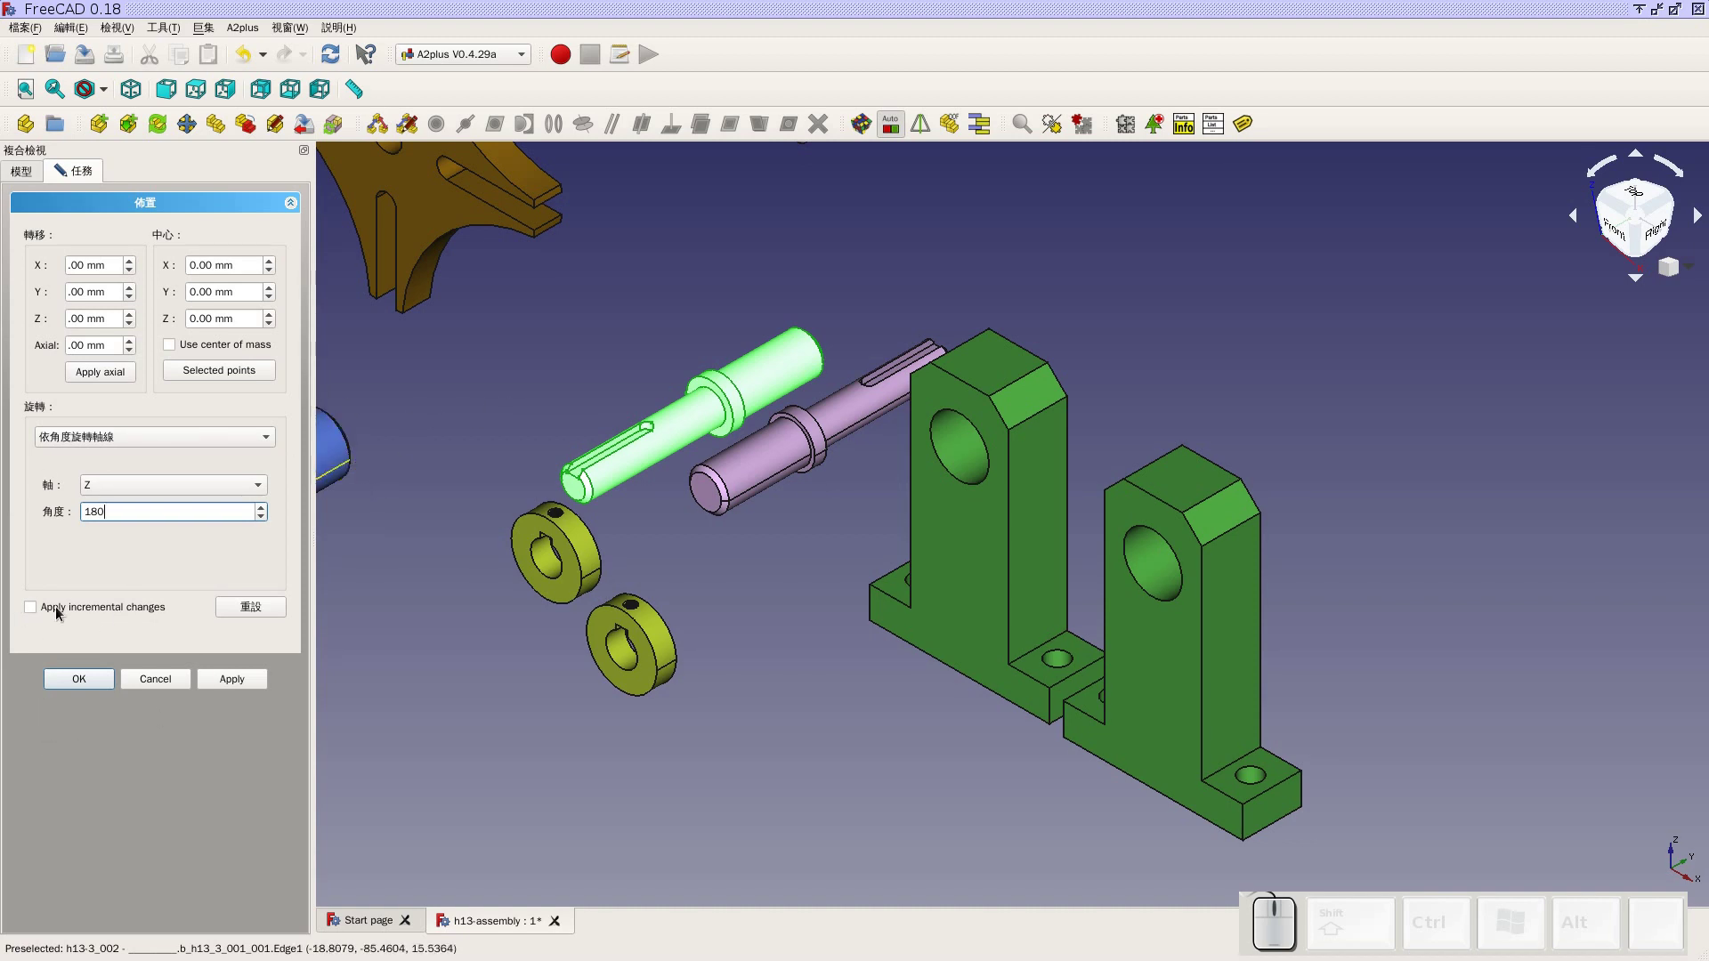
pyautogui.click(38, 617)
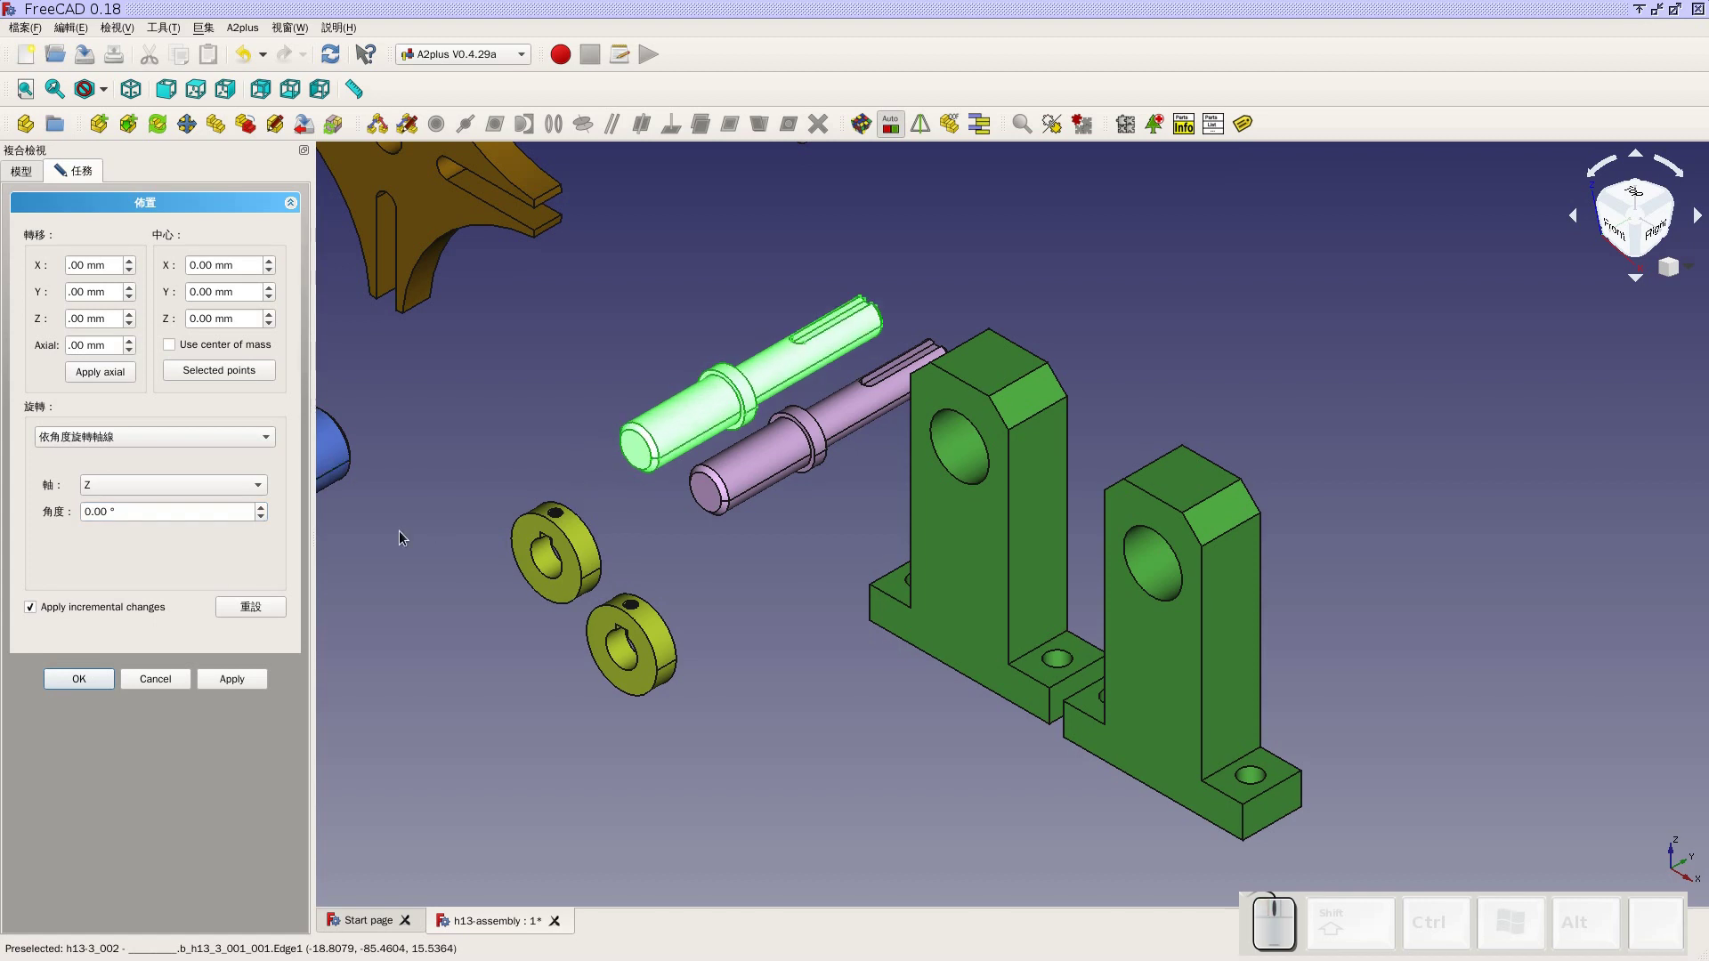
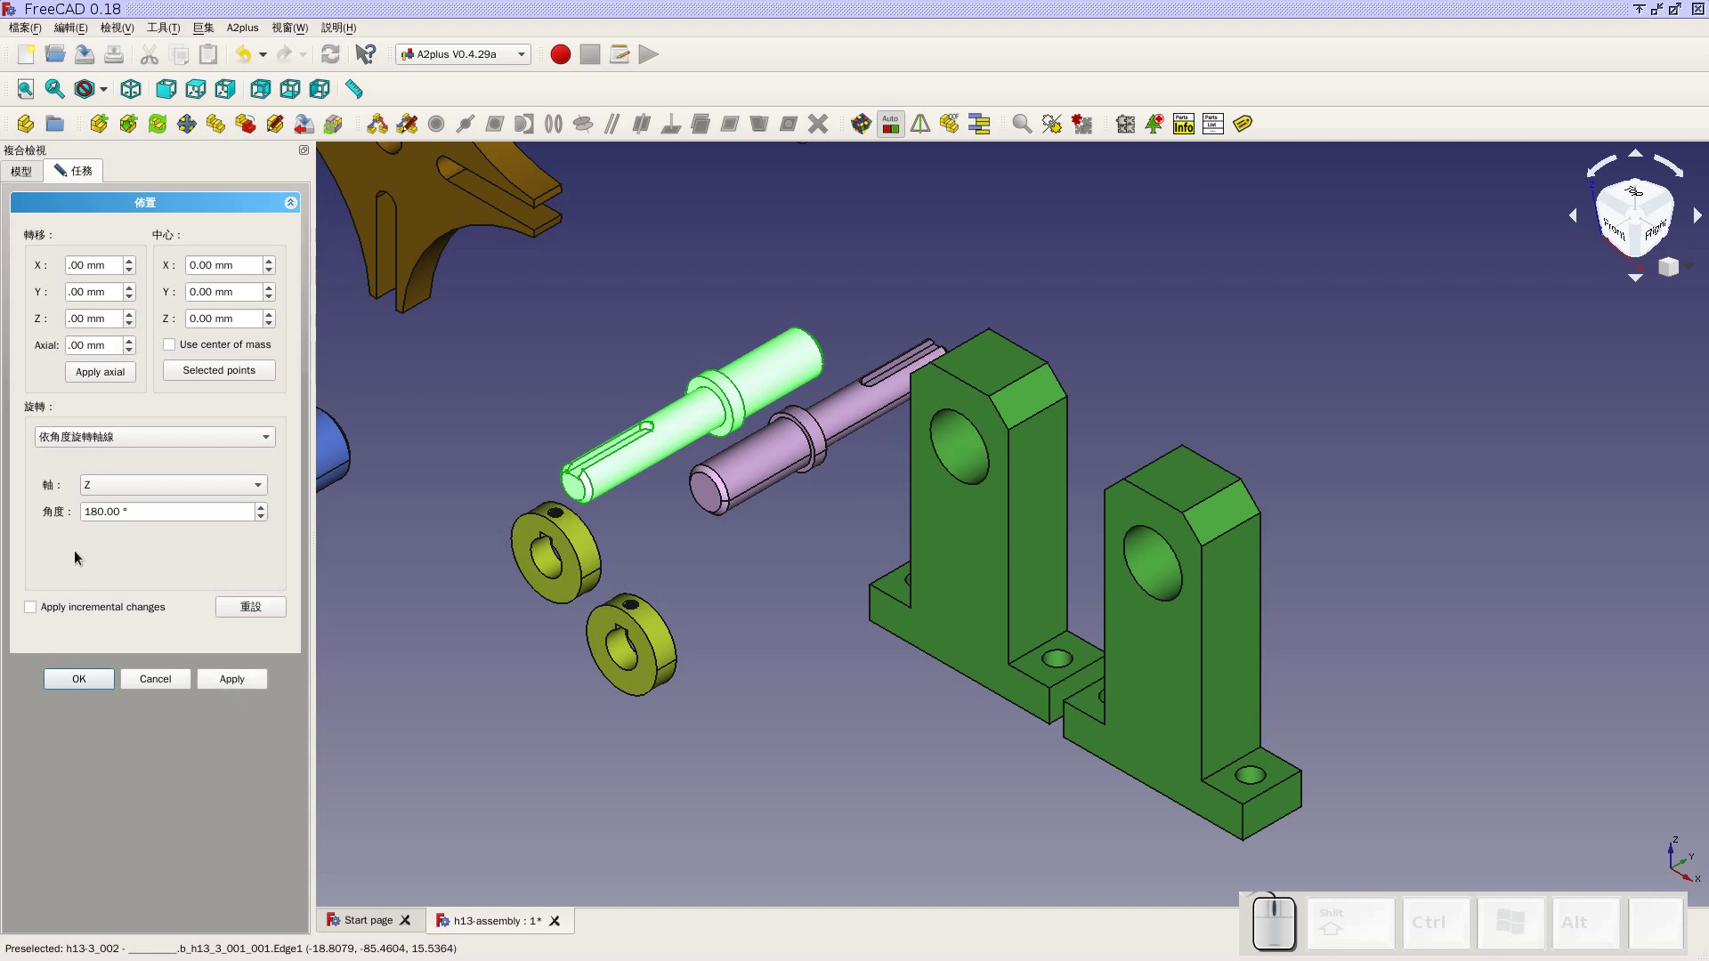
pyautogui.click(37, 615)
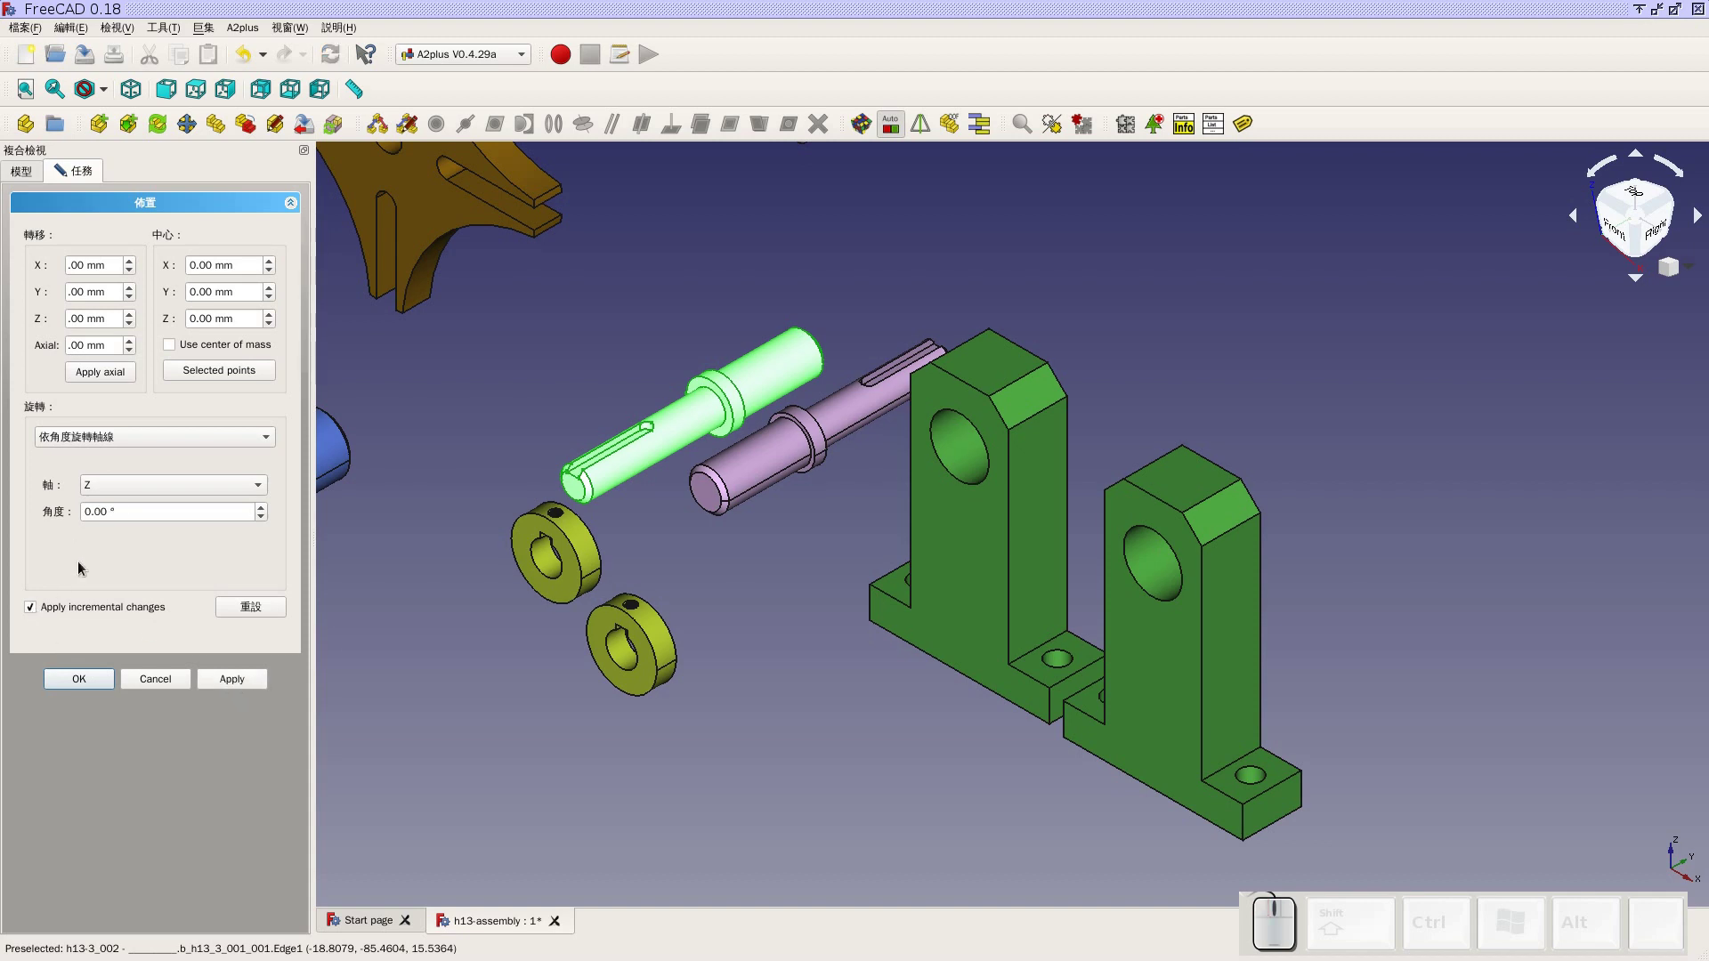
pyautogui.click(153, 549)
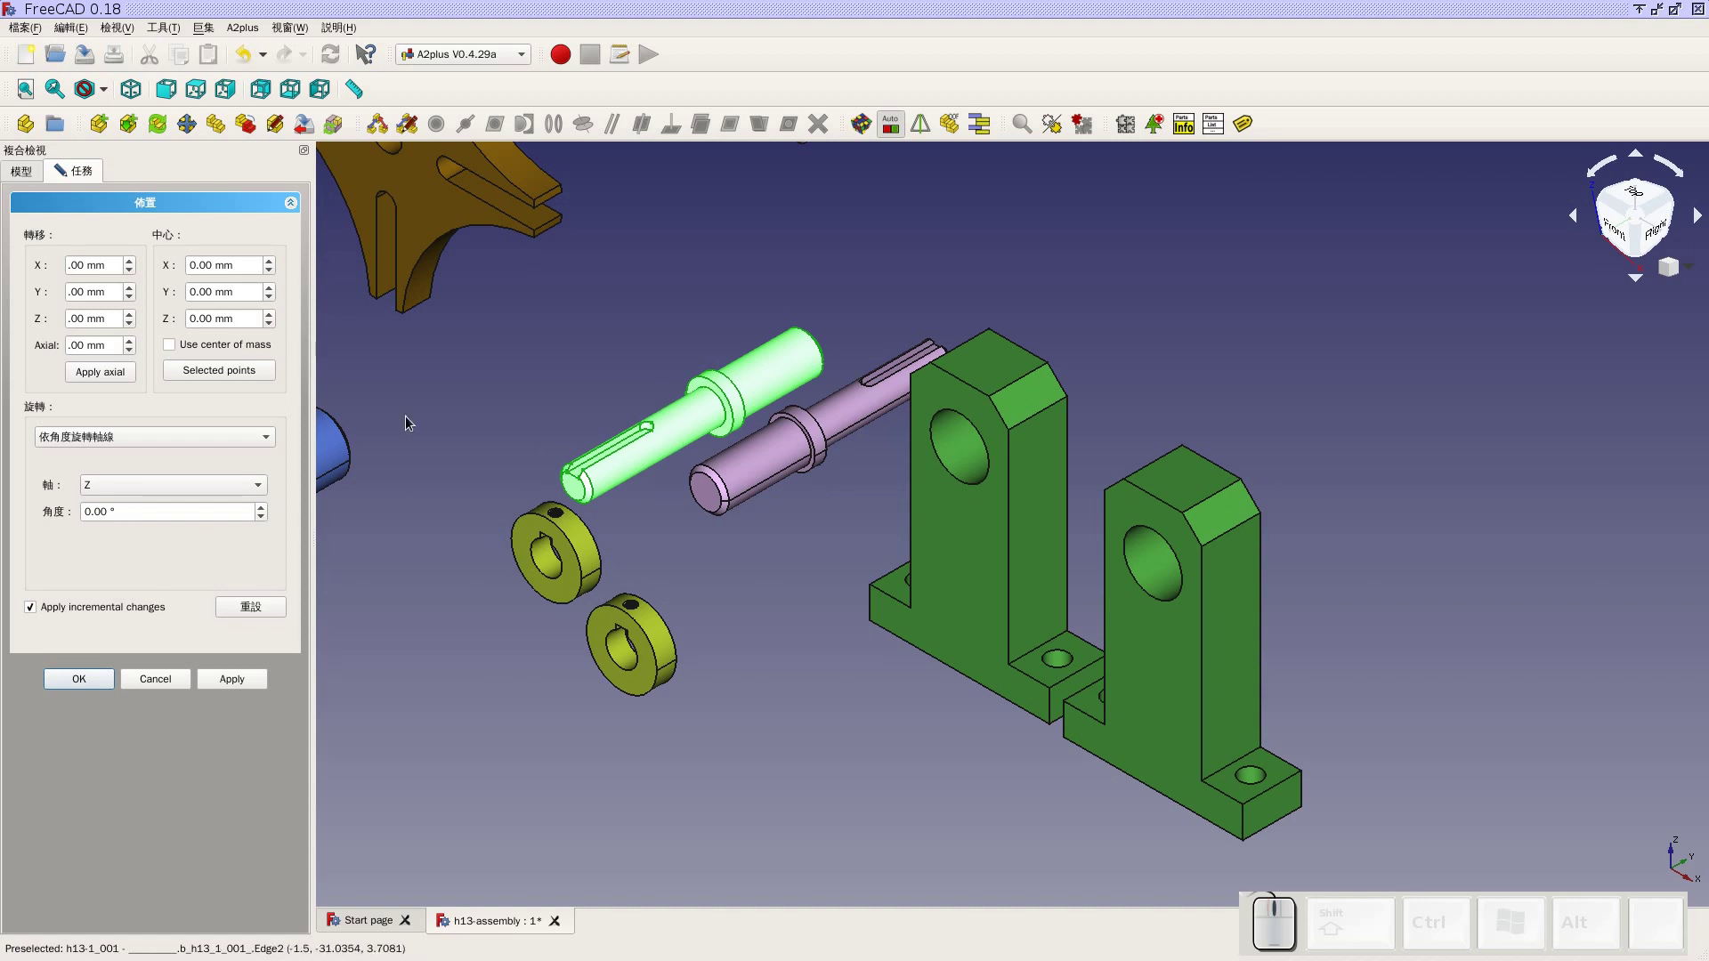
pyautogui.click(101, 680)
pyautogui.click(809, 690)
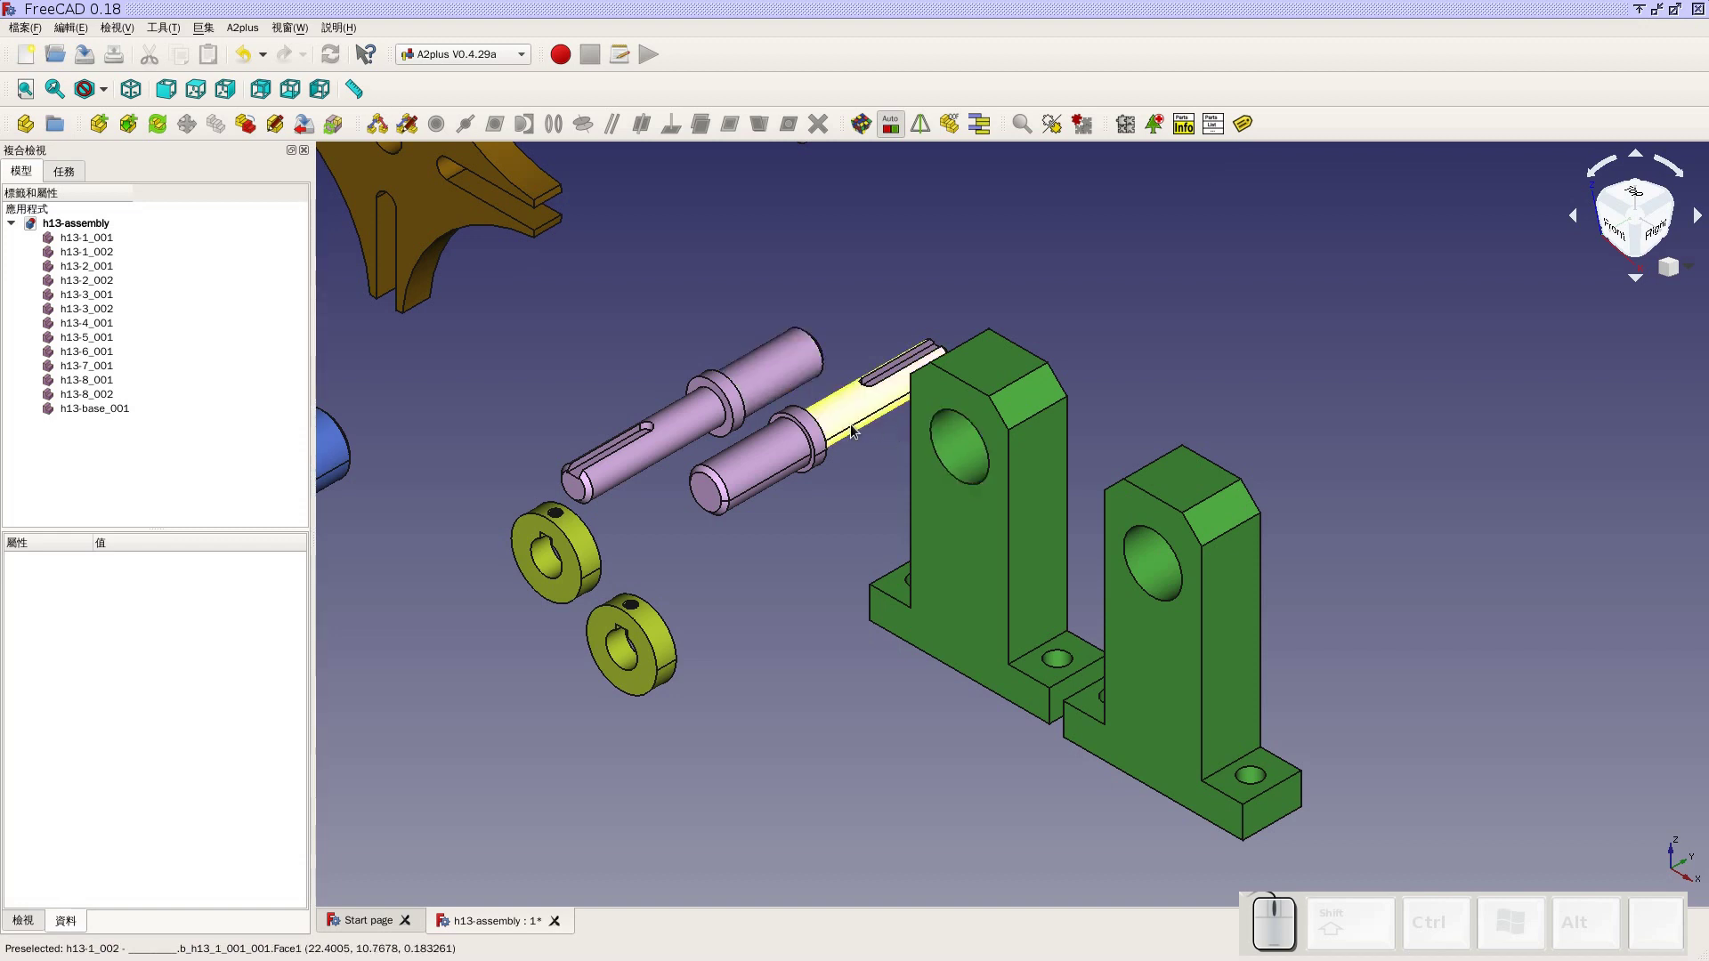
# Rotate shaft h13-1_002 by 180° about the Z axis the same way
pyautogui.click(114, 260)
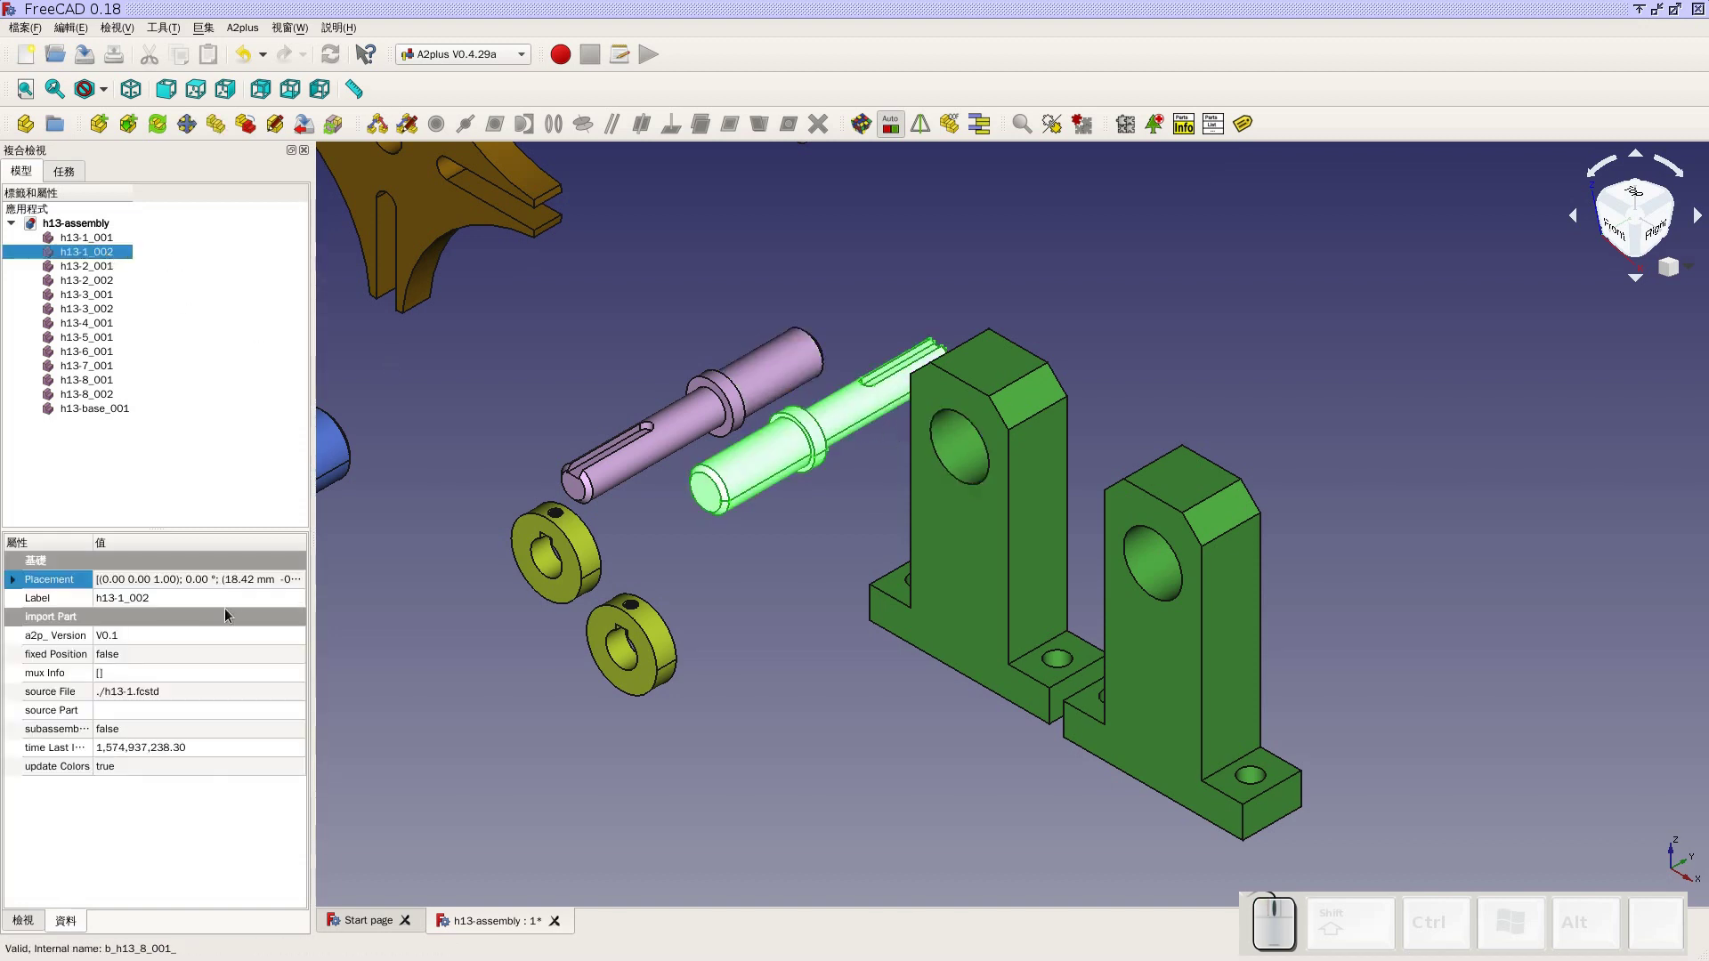
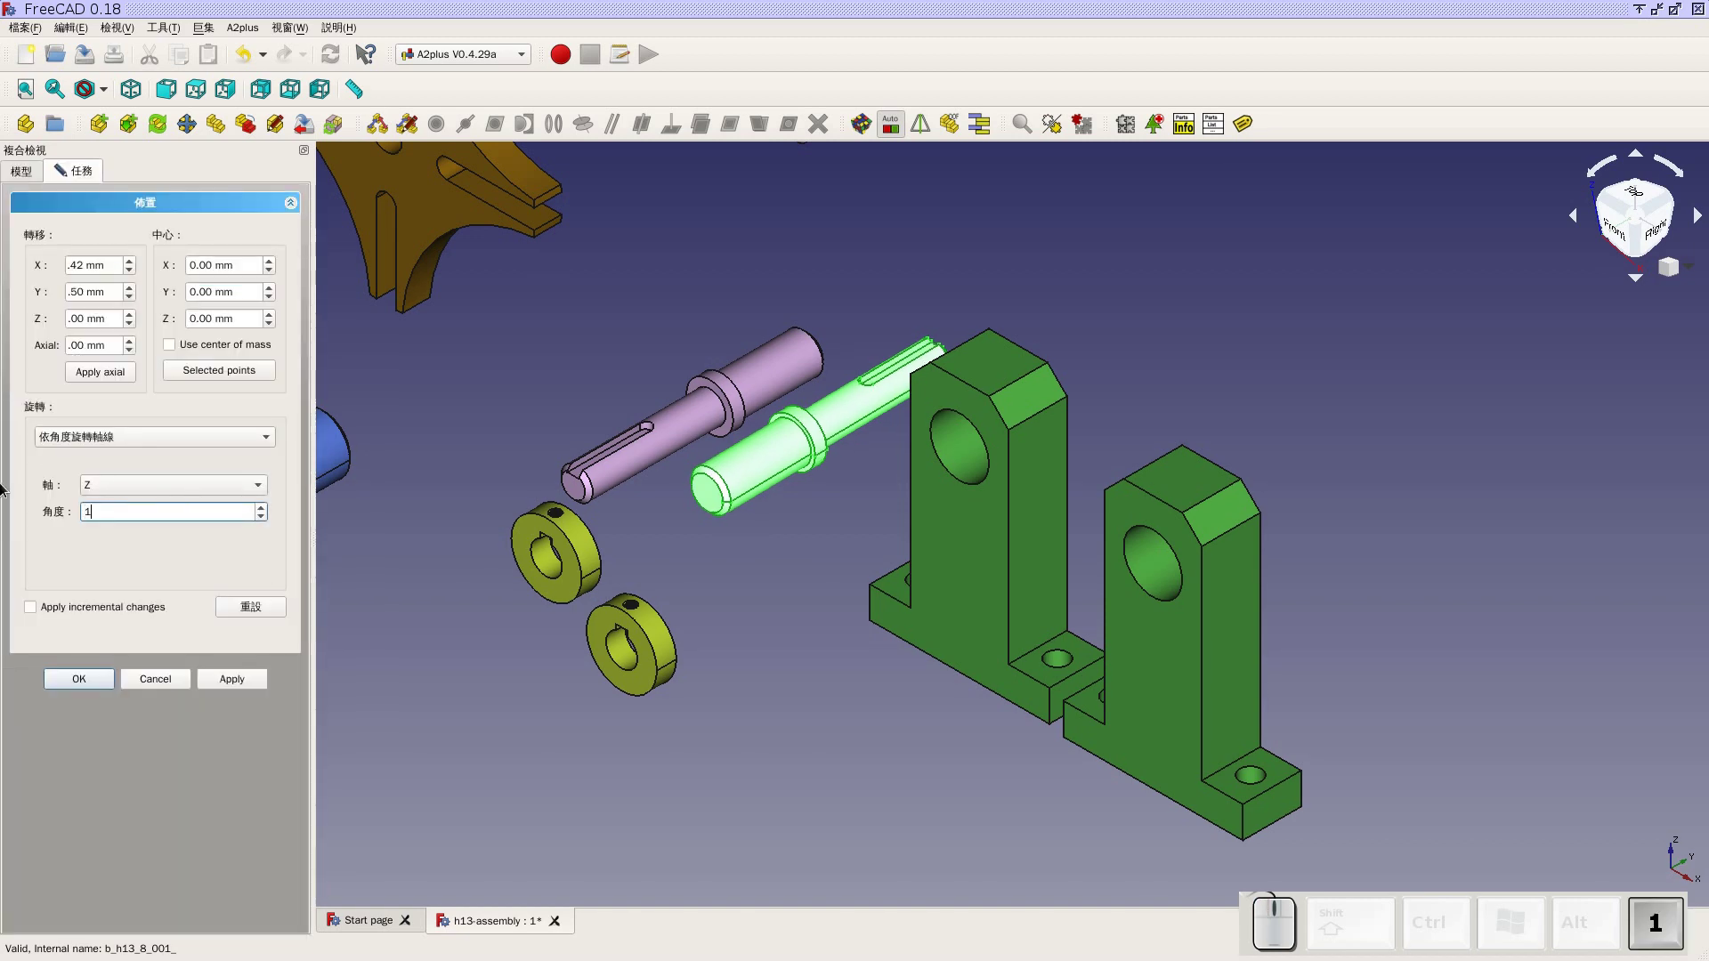
pyautogui.press('8')
pyautogui.press('0')
pyautogui.click(232, 694)
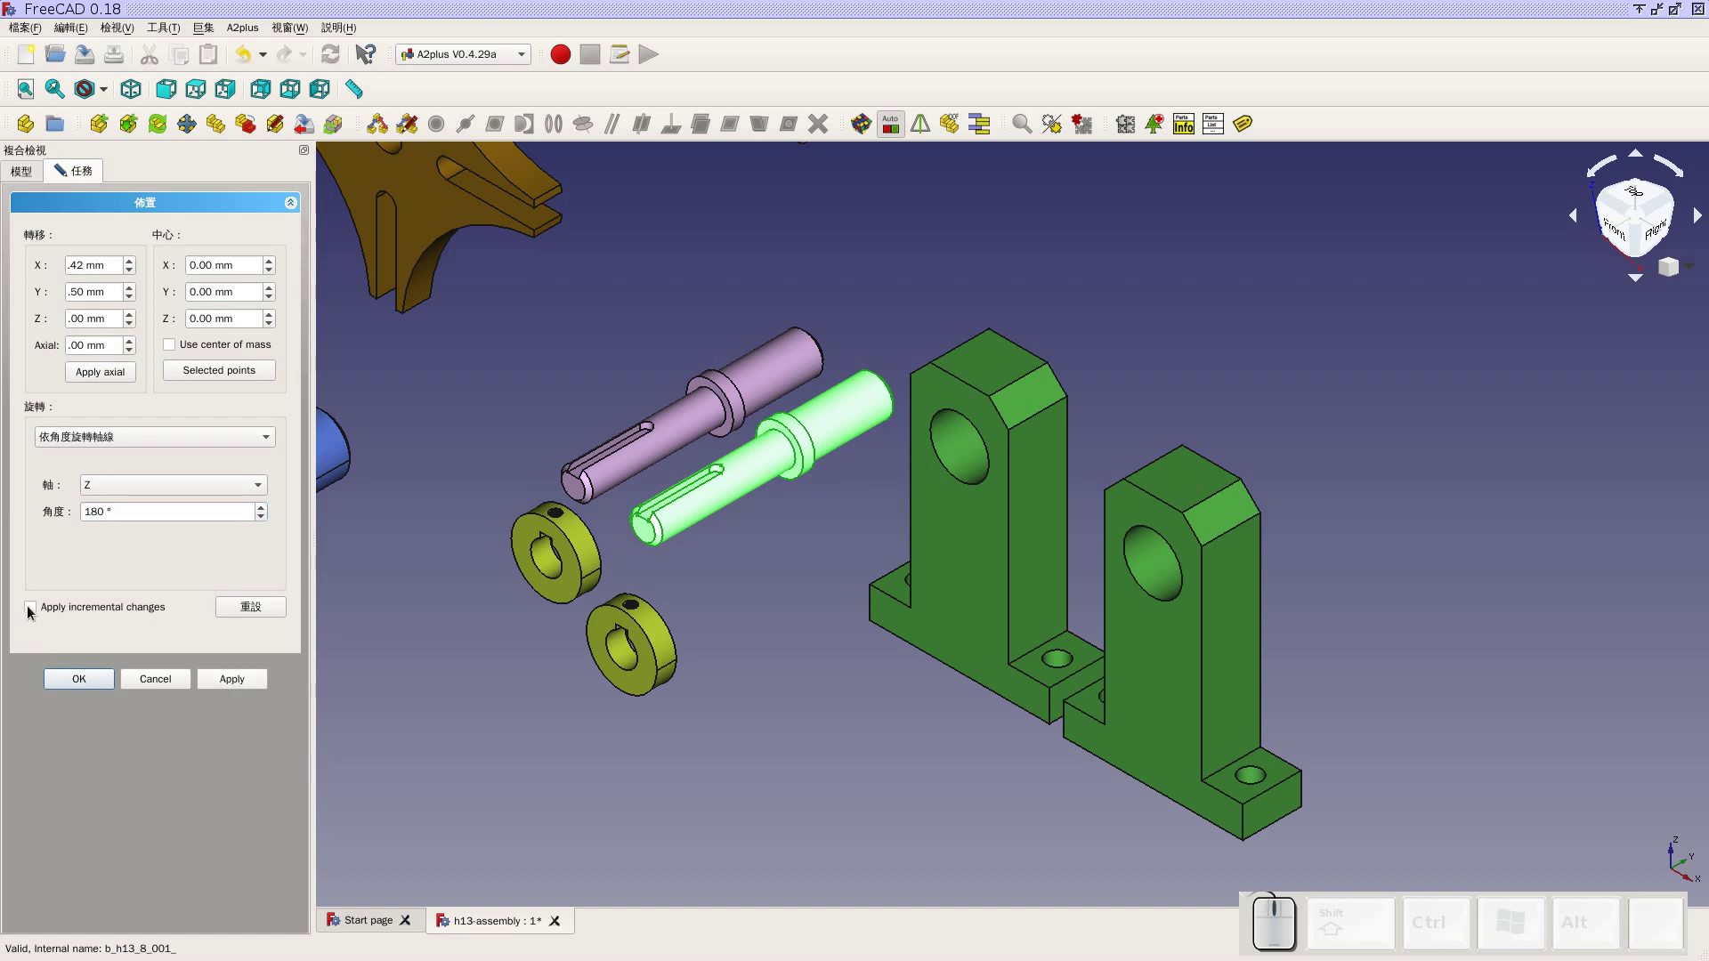
pyautogui.click(33, 611)
pyautogui.click(92, 688)
pyautogui.click(869, 669)
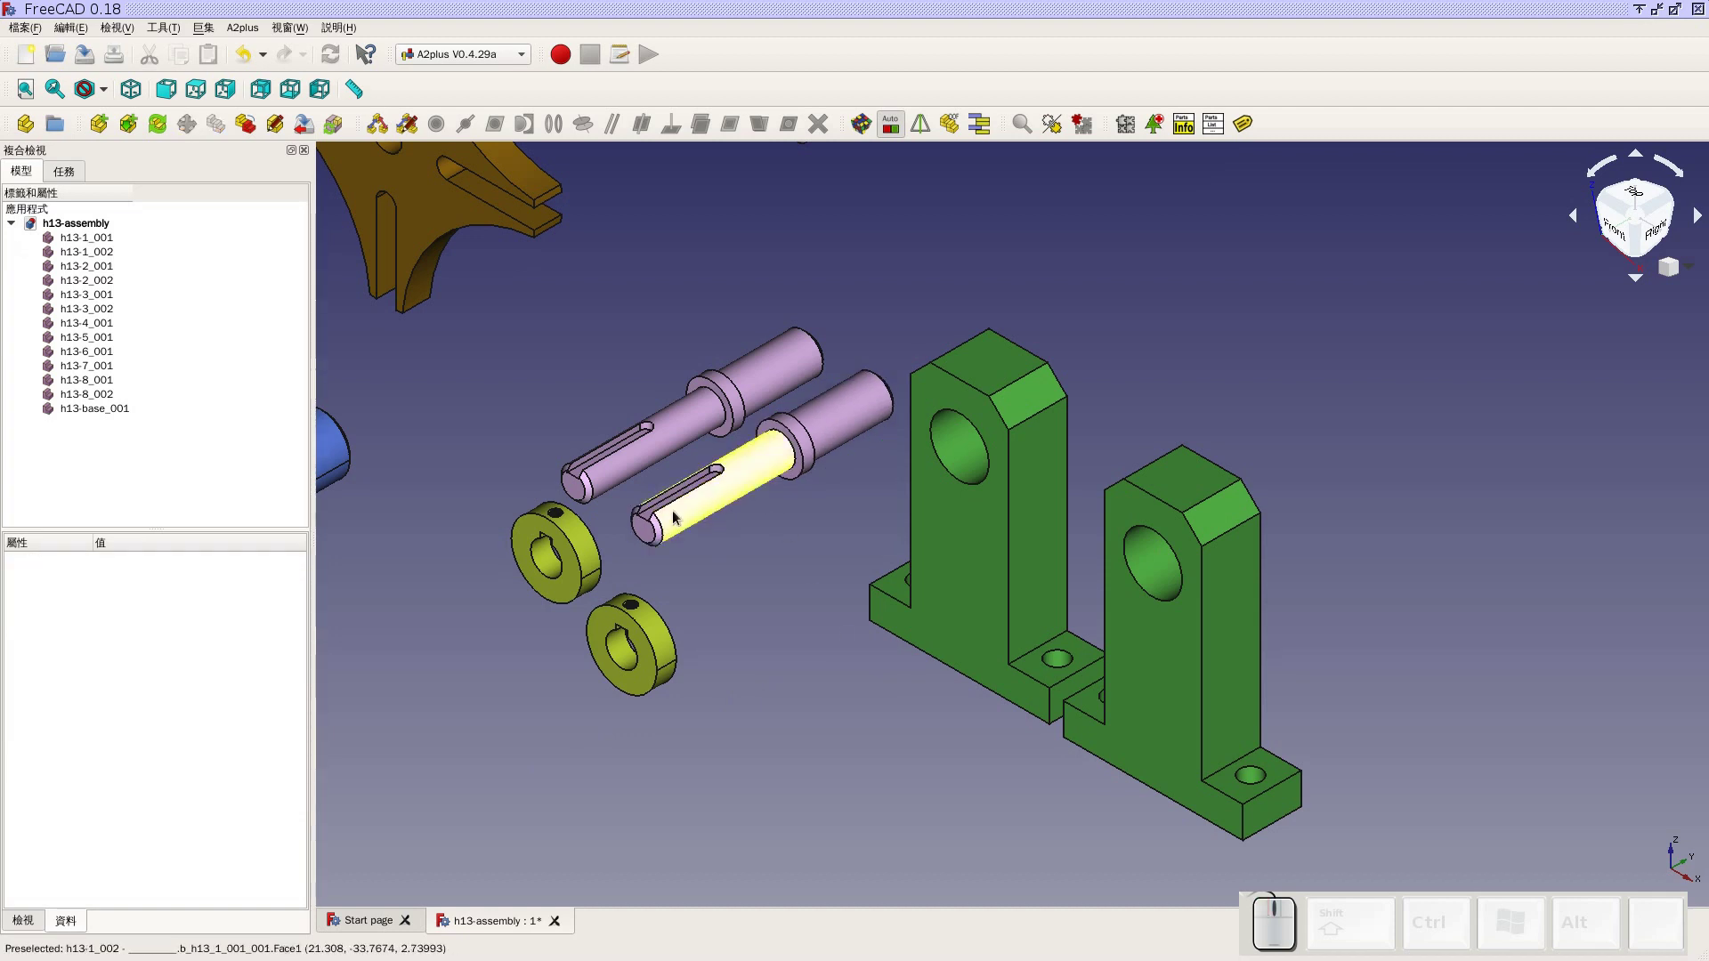
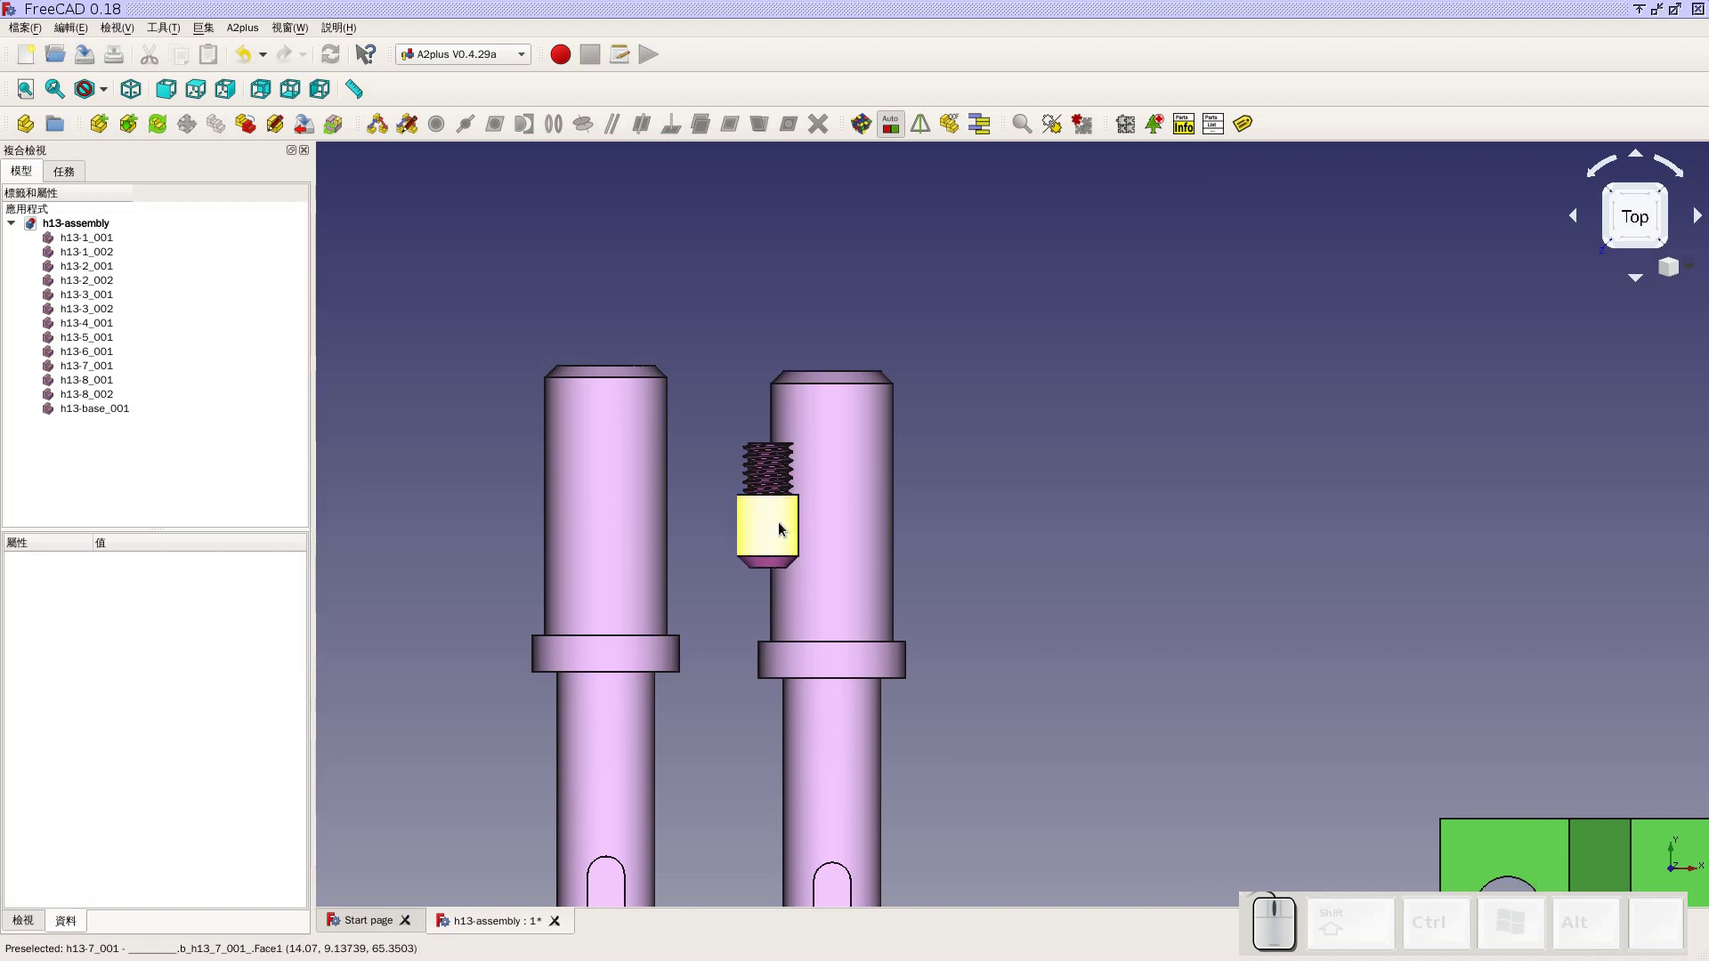
# Reorient the view around the pin, then select shaft h13-1_002 and cam disk h13-4_001 to check placements
pyautogui.moveTo(765, 723); pyautogui.dragTo(789, 495)
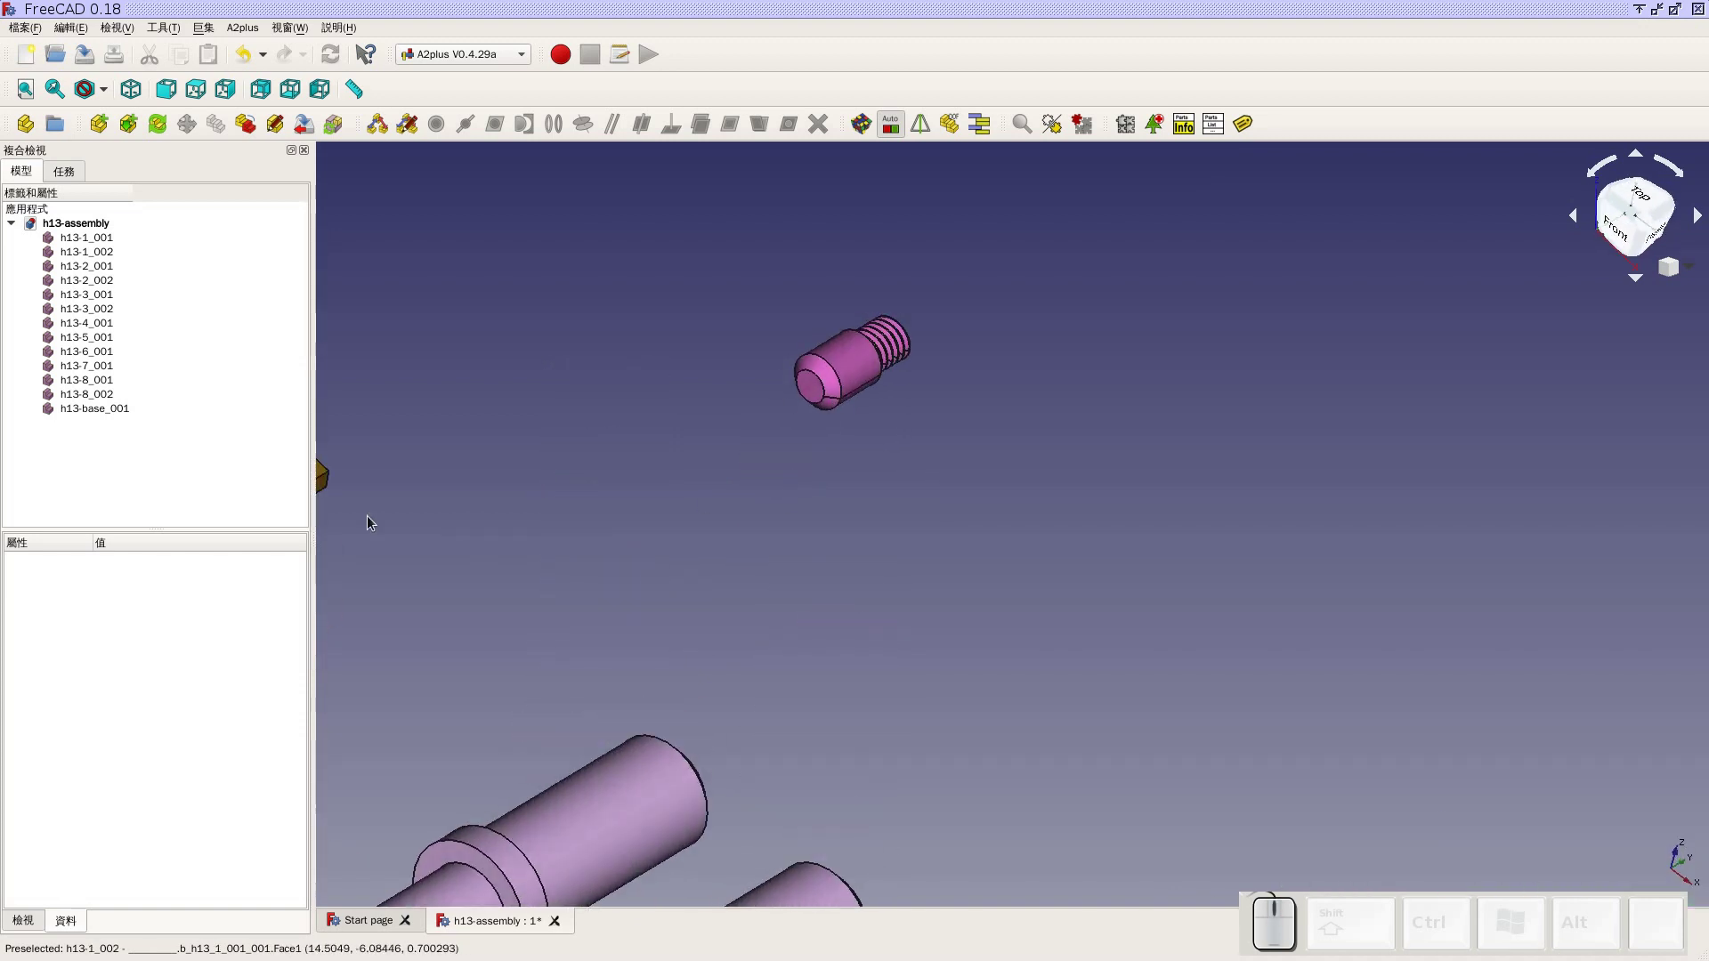
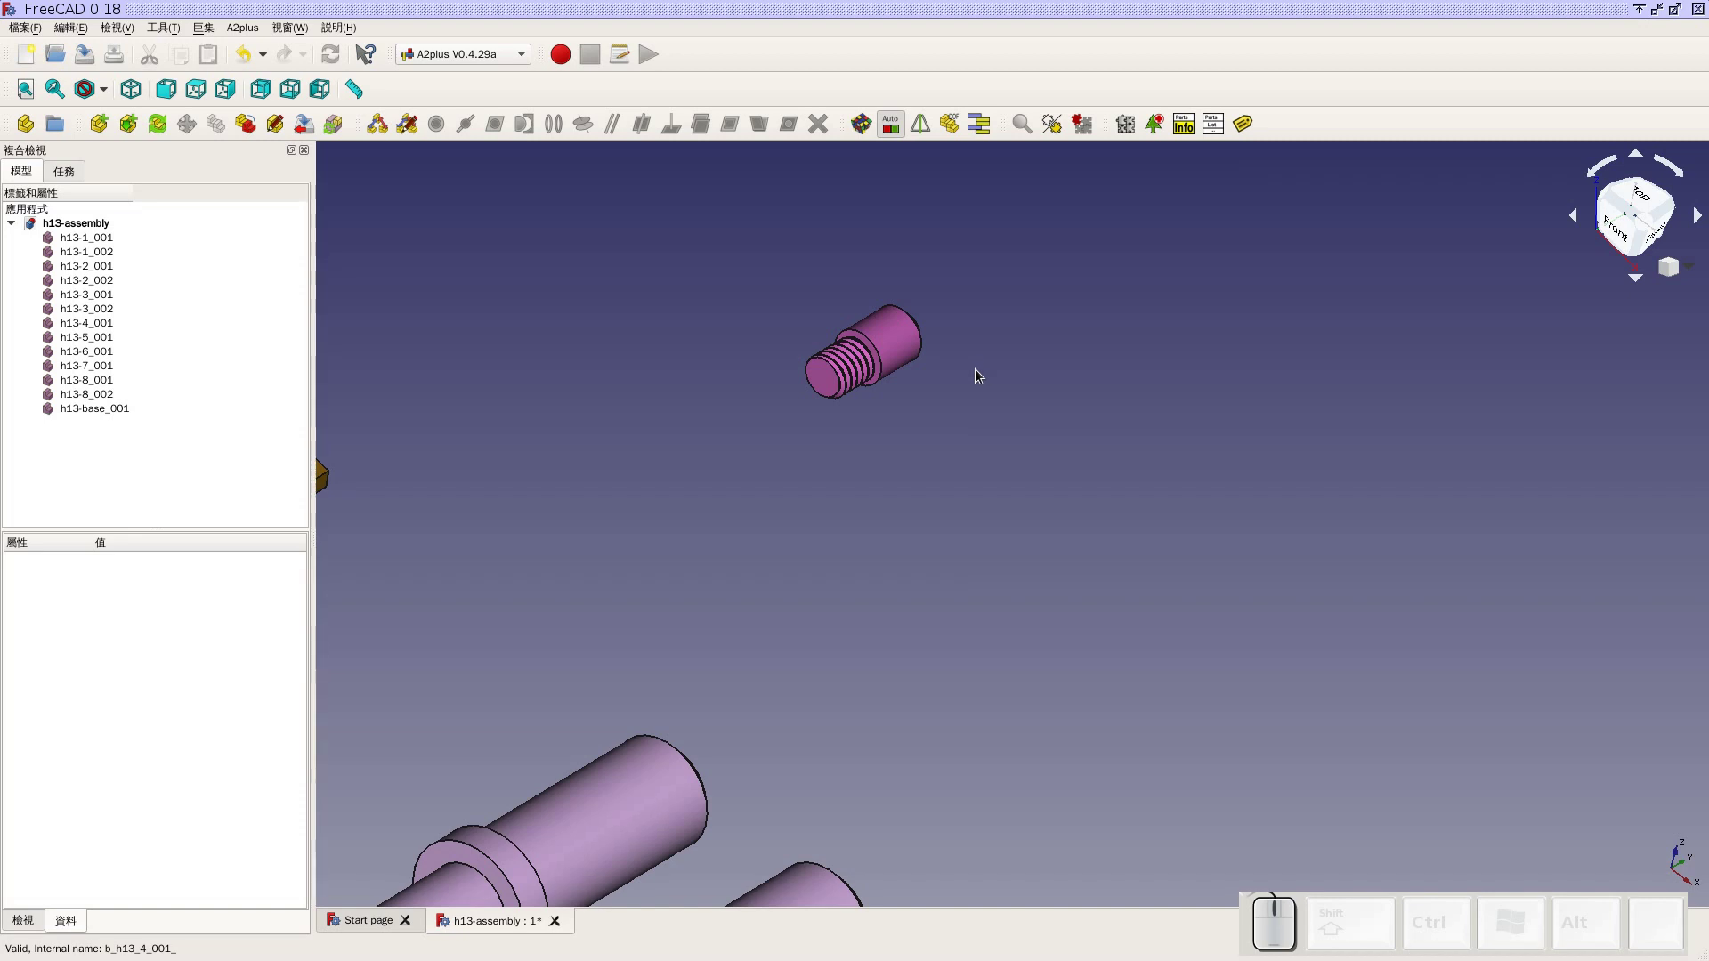
pyautogui.scroll(-3)
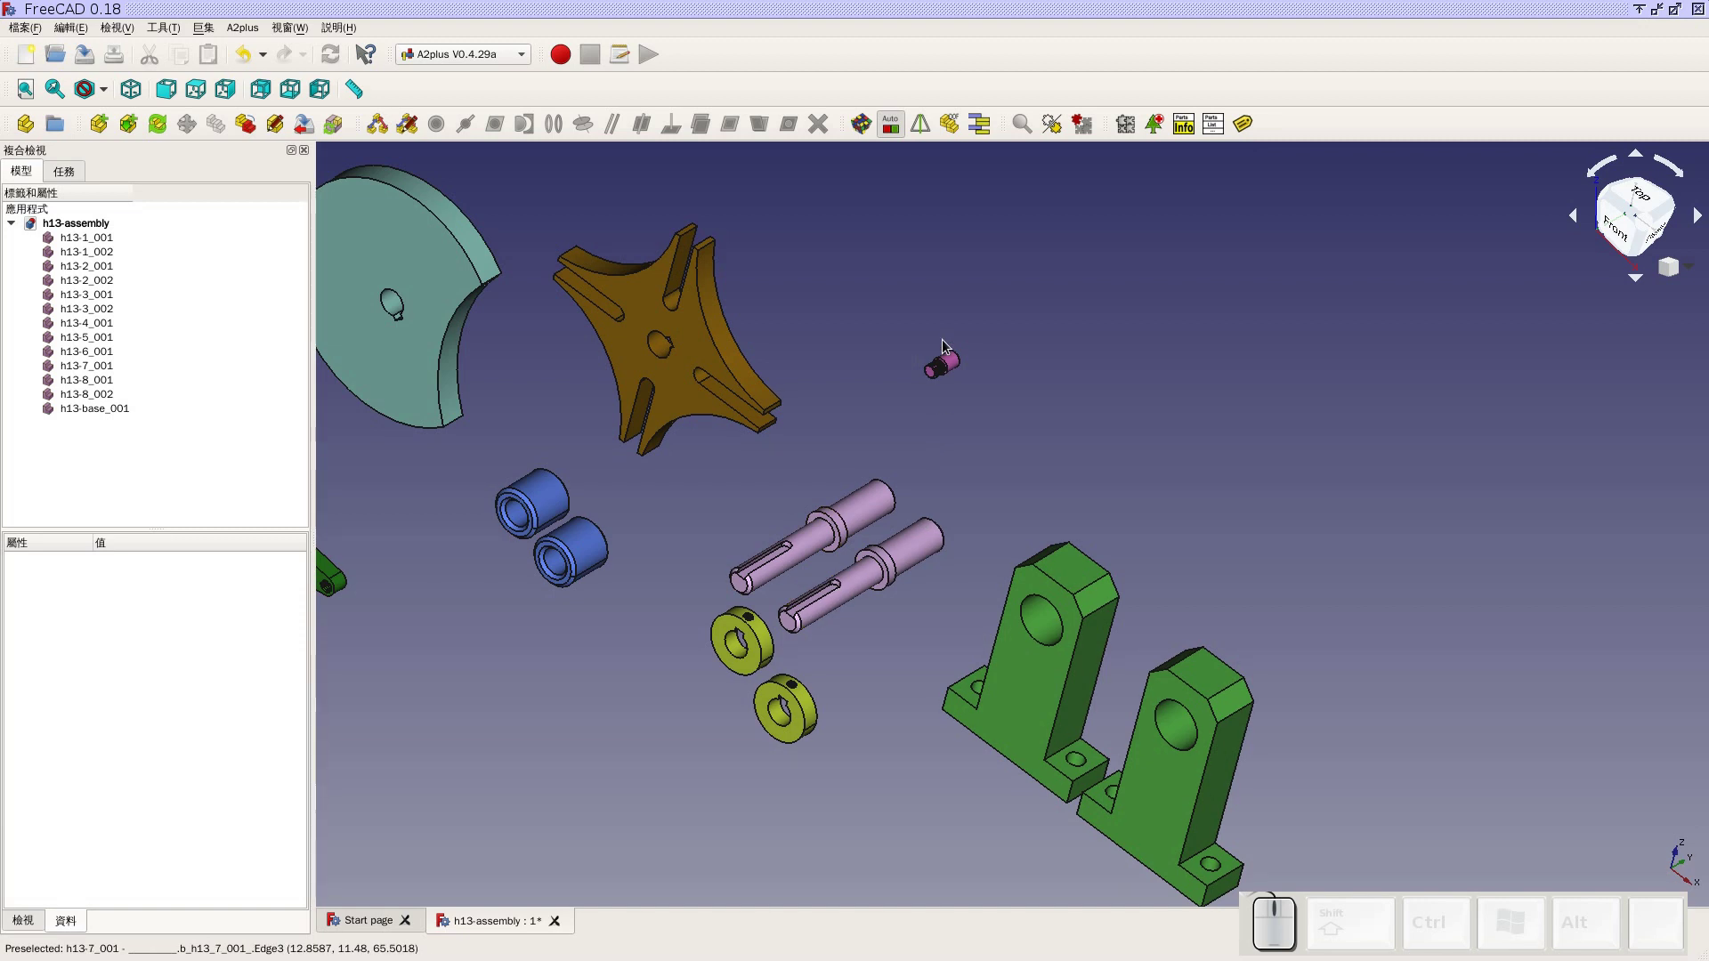
pyautogui.scroll(-3)
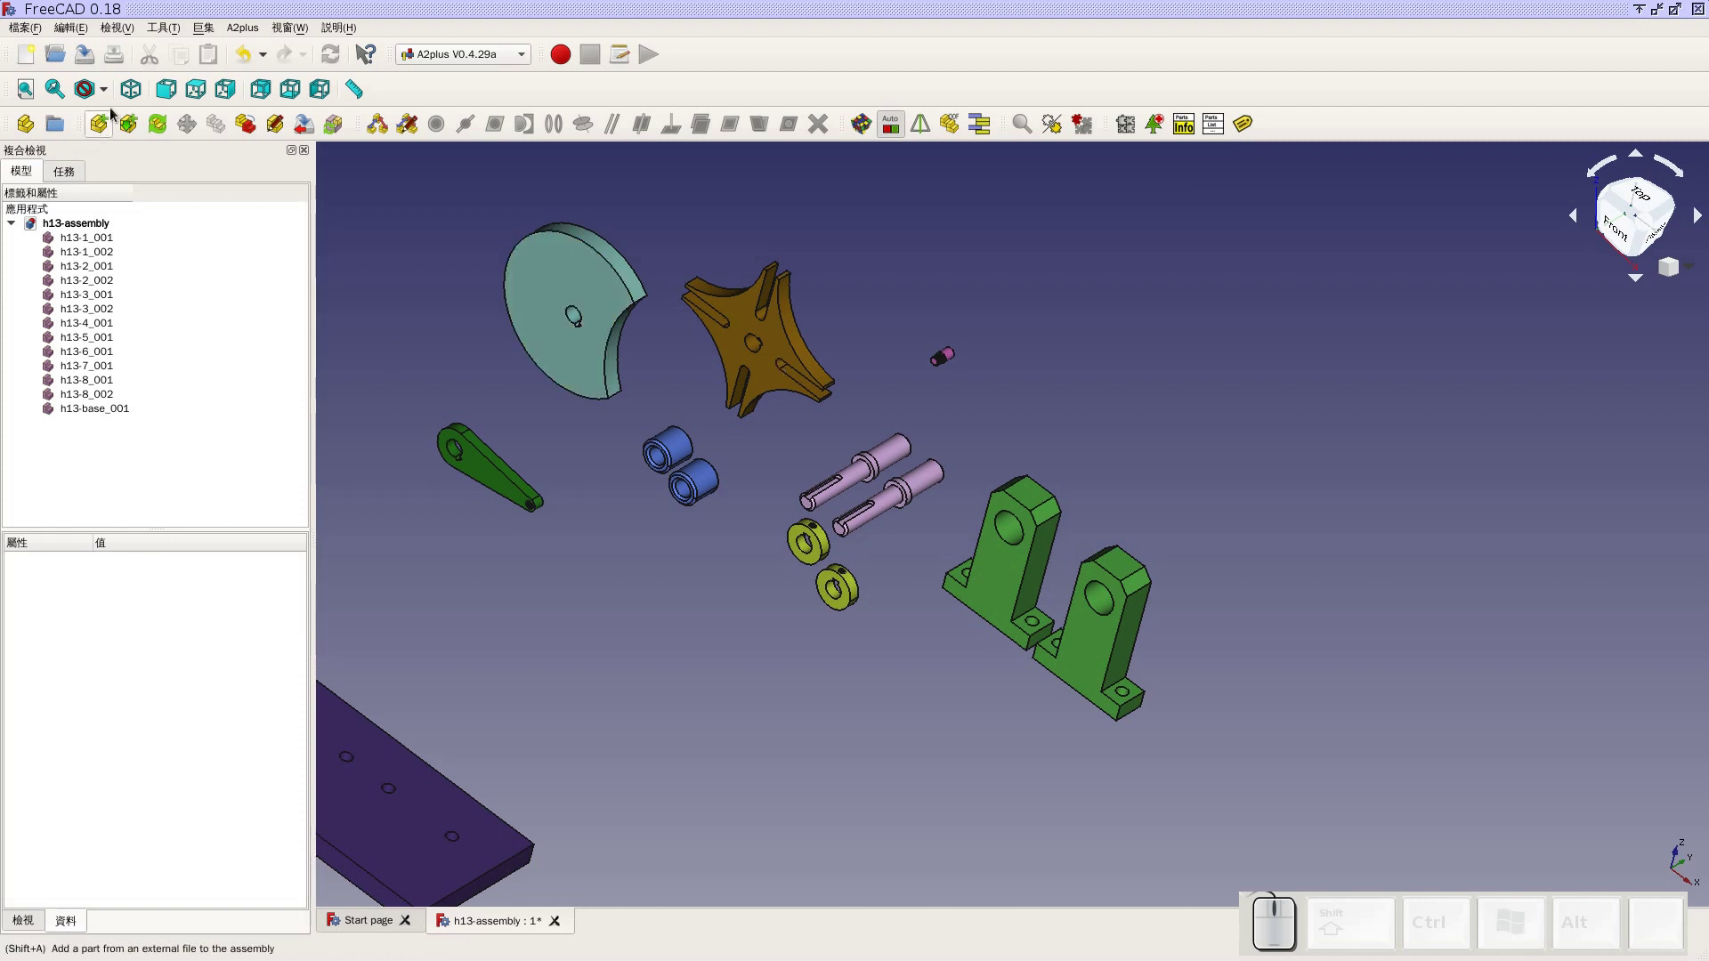
pyautogui.click(137, 98)
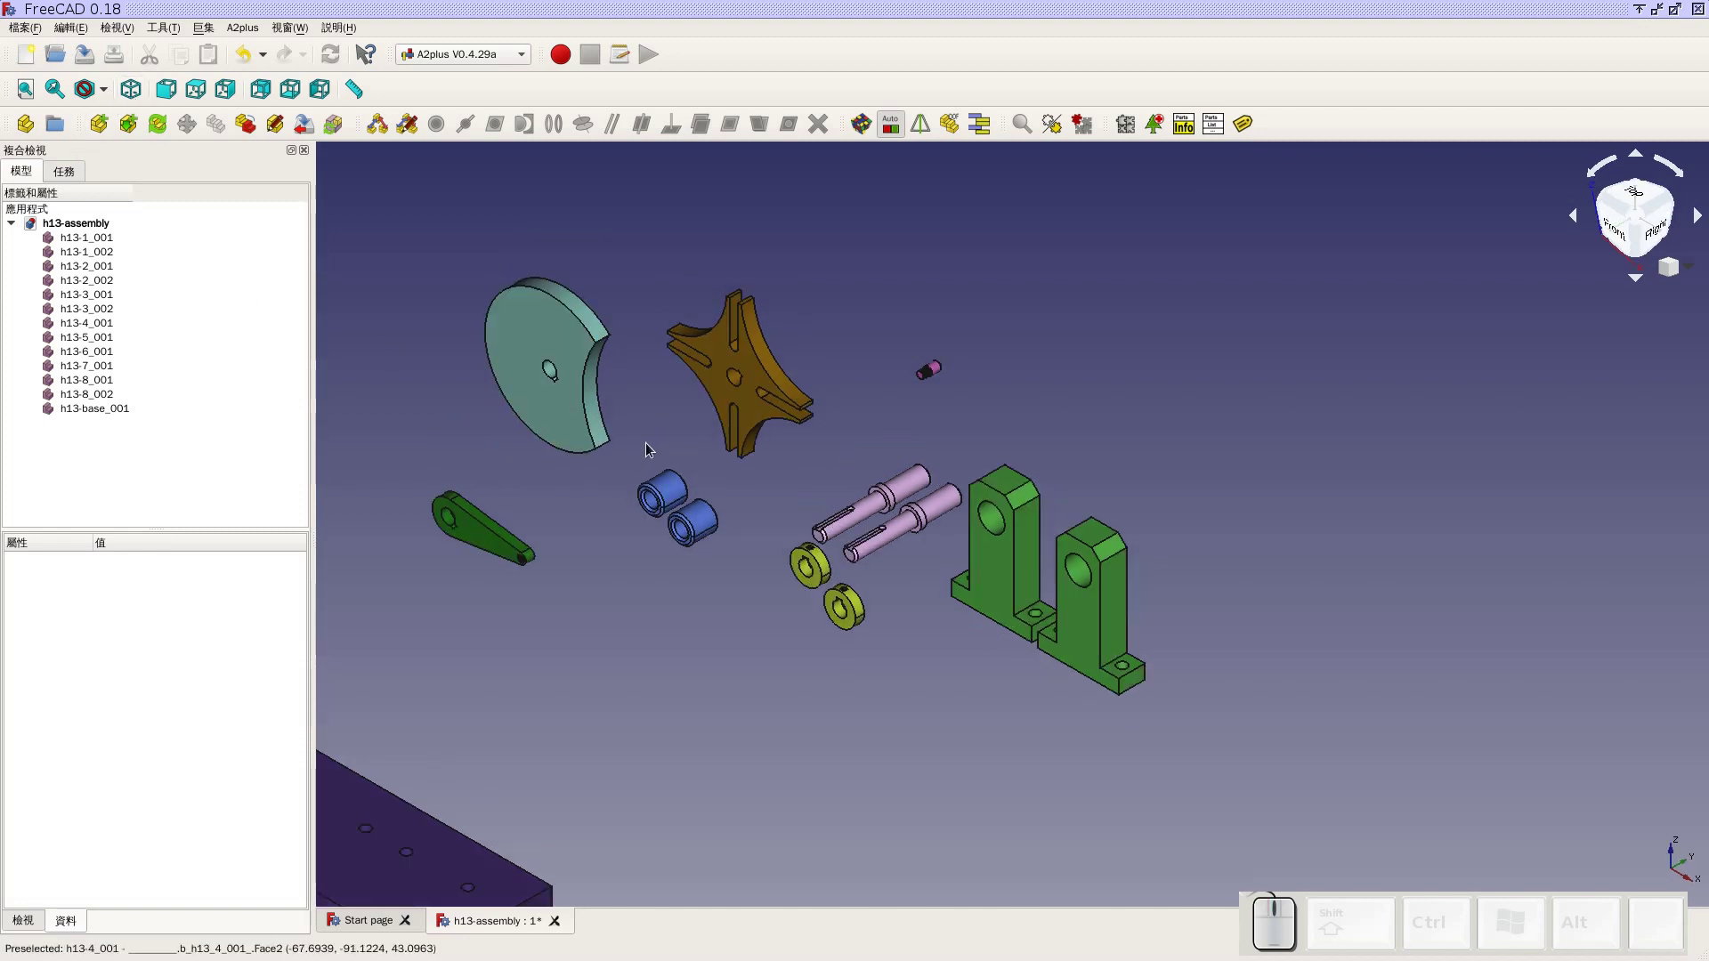
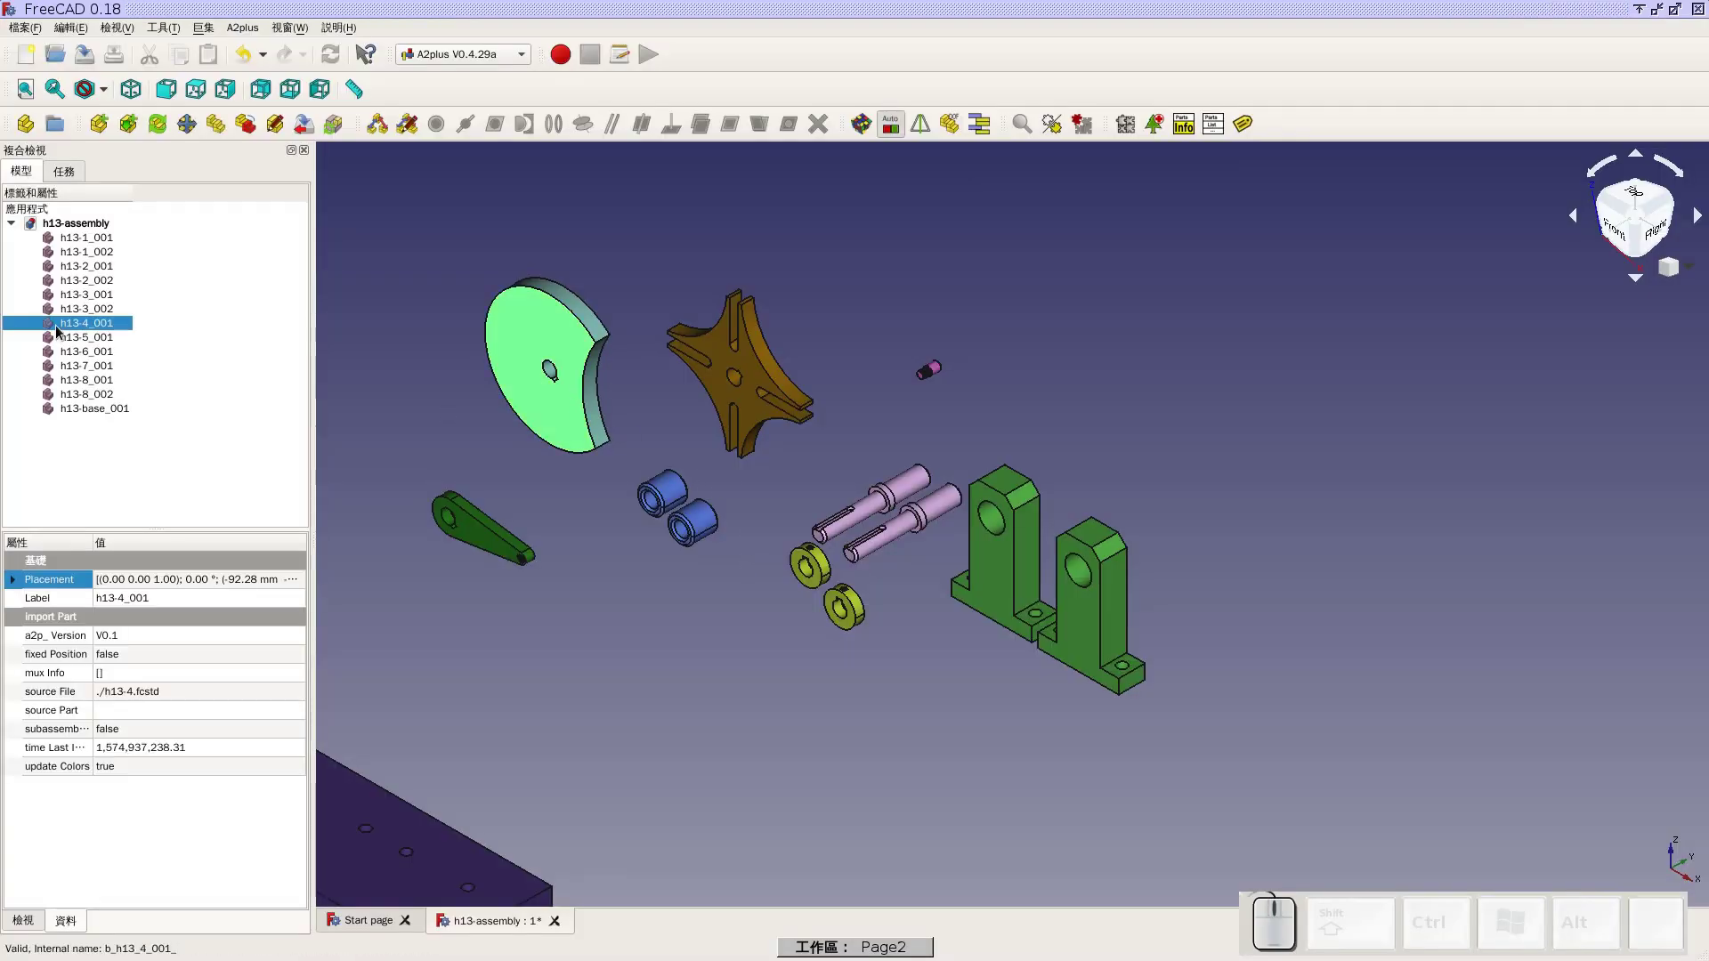
pyautogui.click(498, 216)
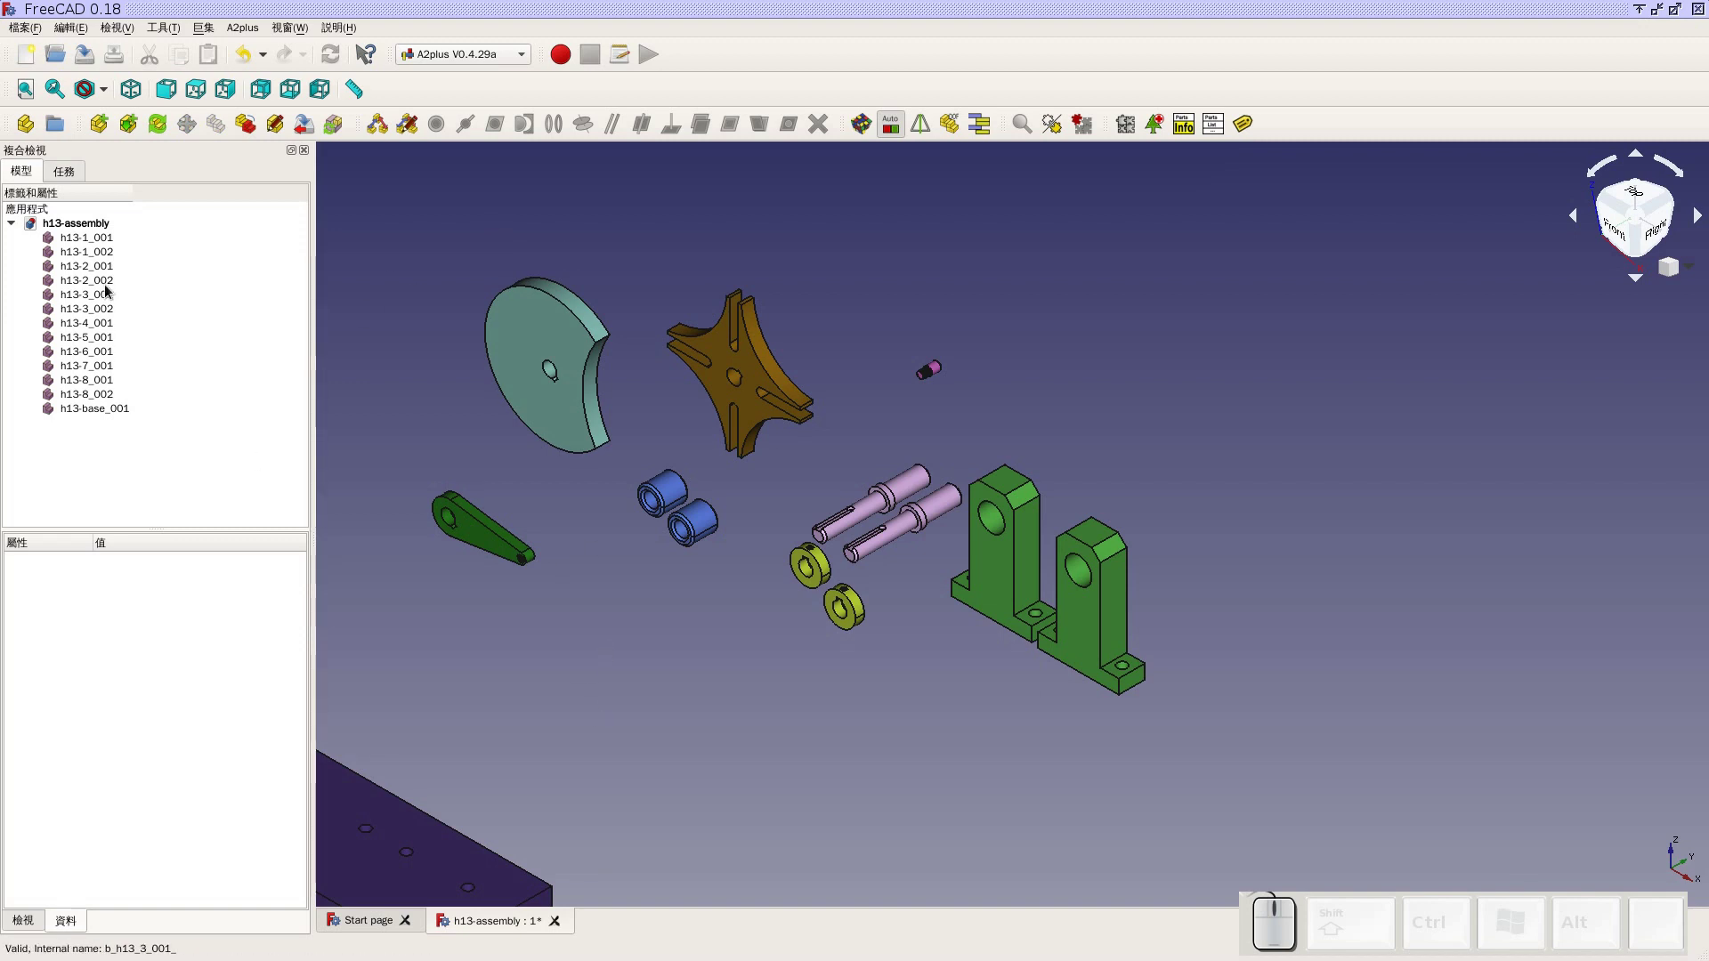
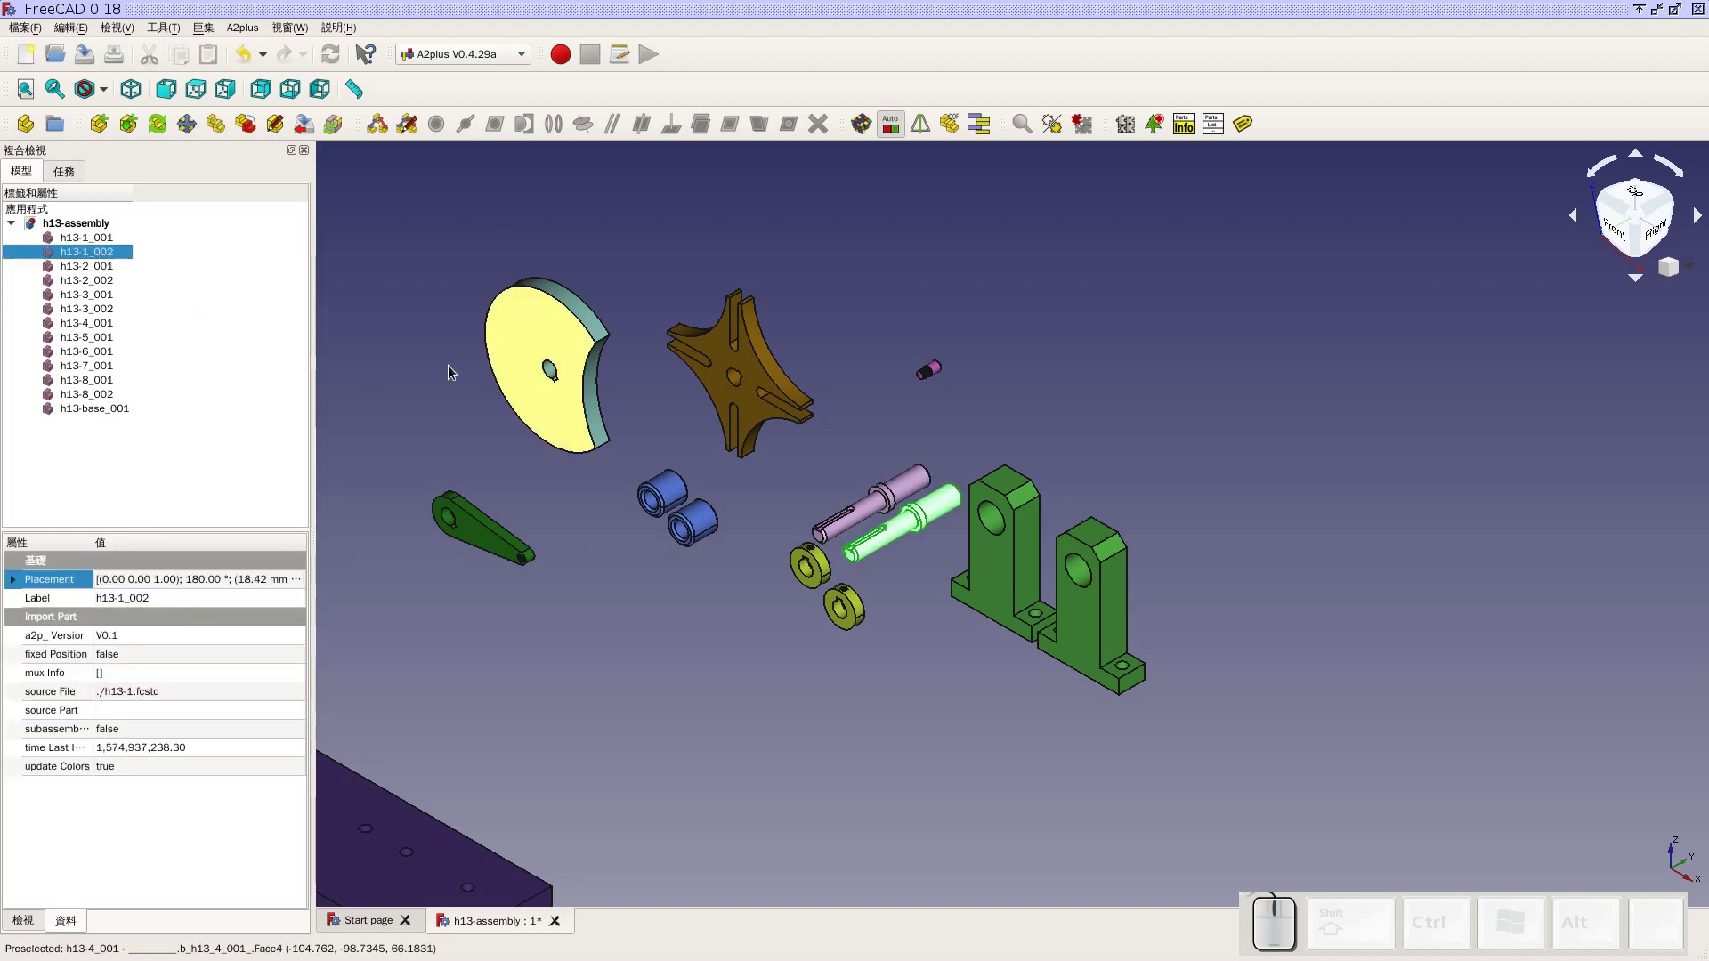
pyautogui.click(431, 374)
pyautogui.click(569, 336)
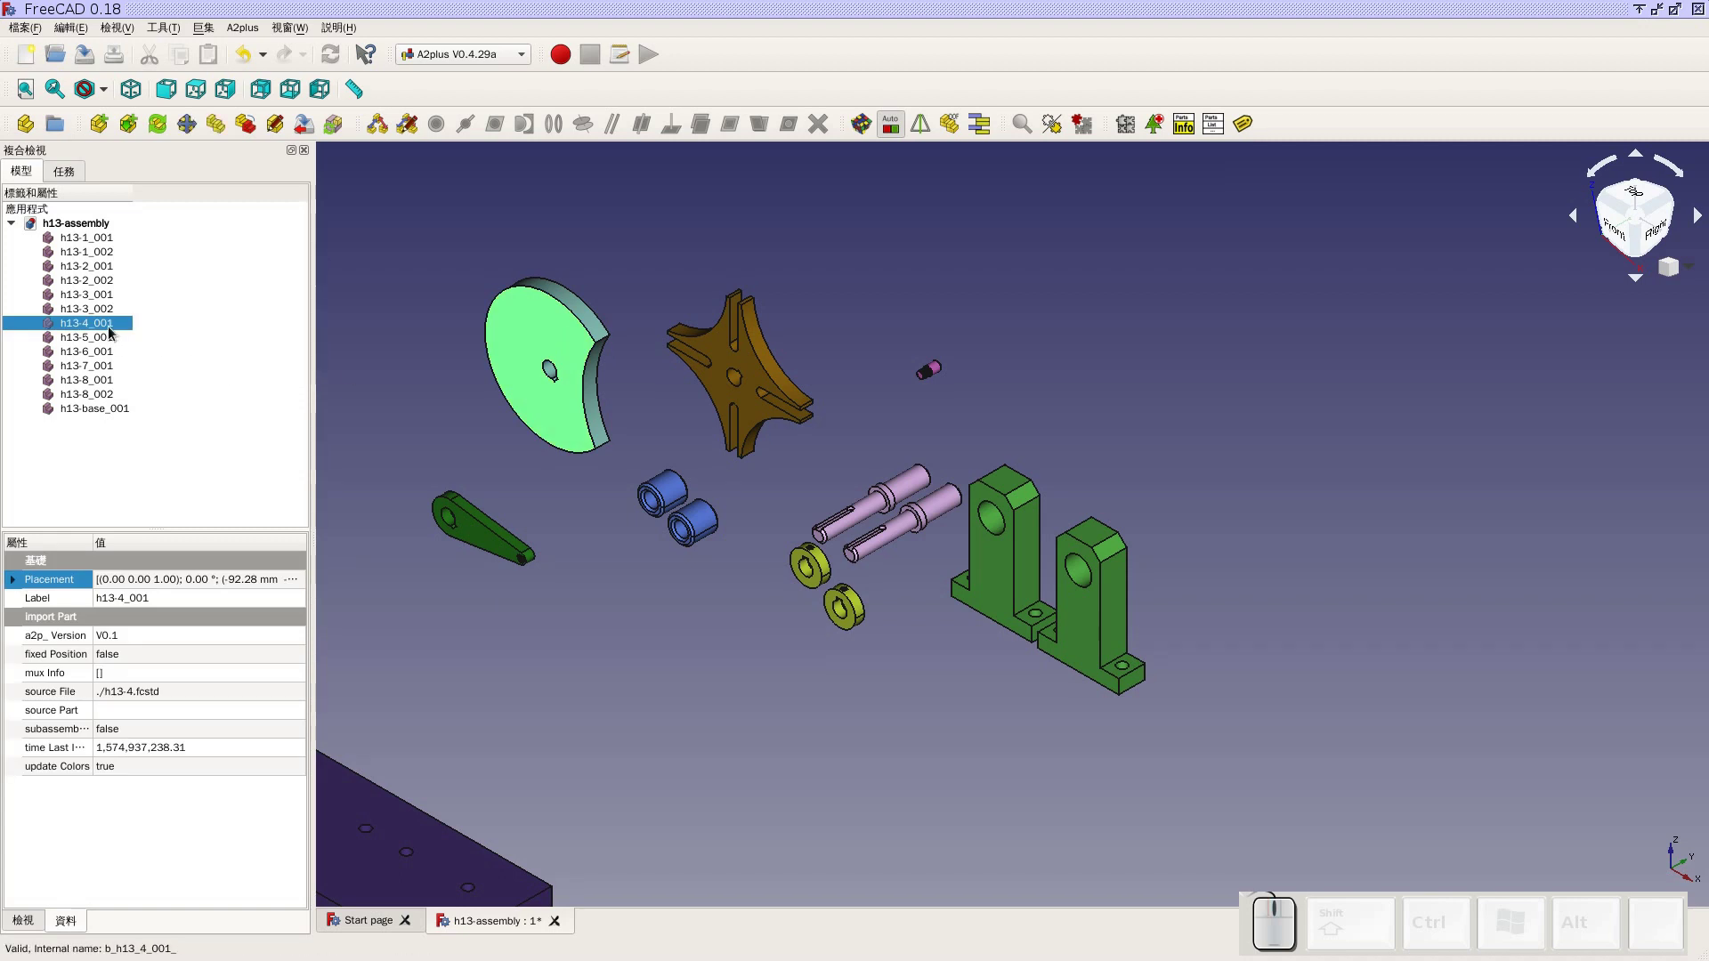
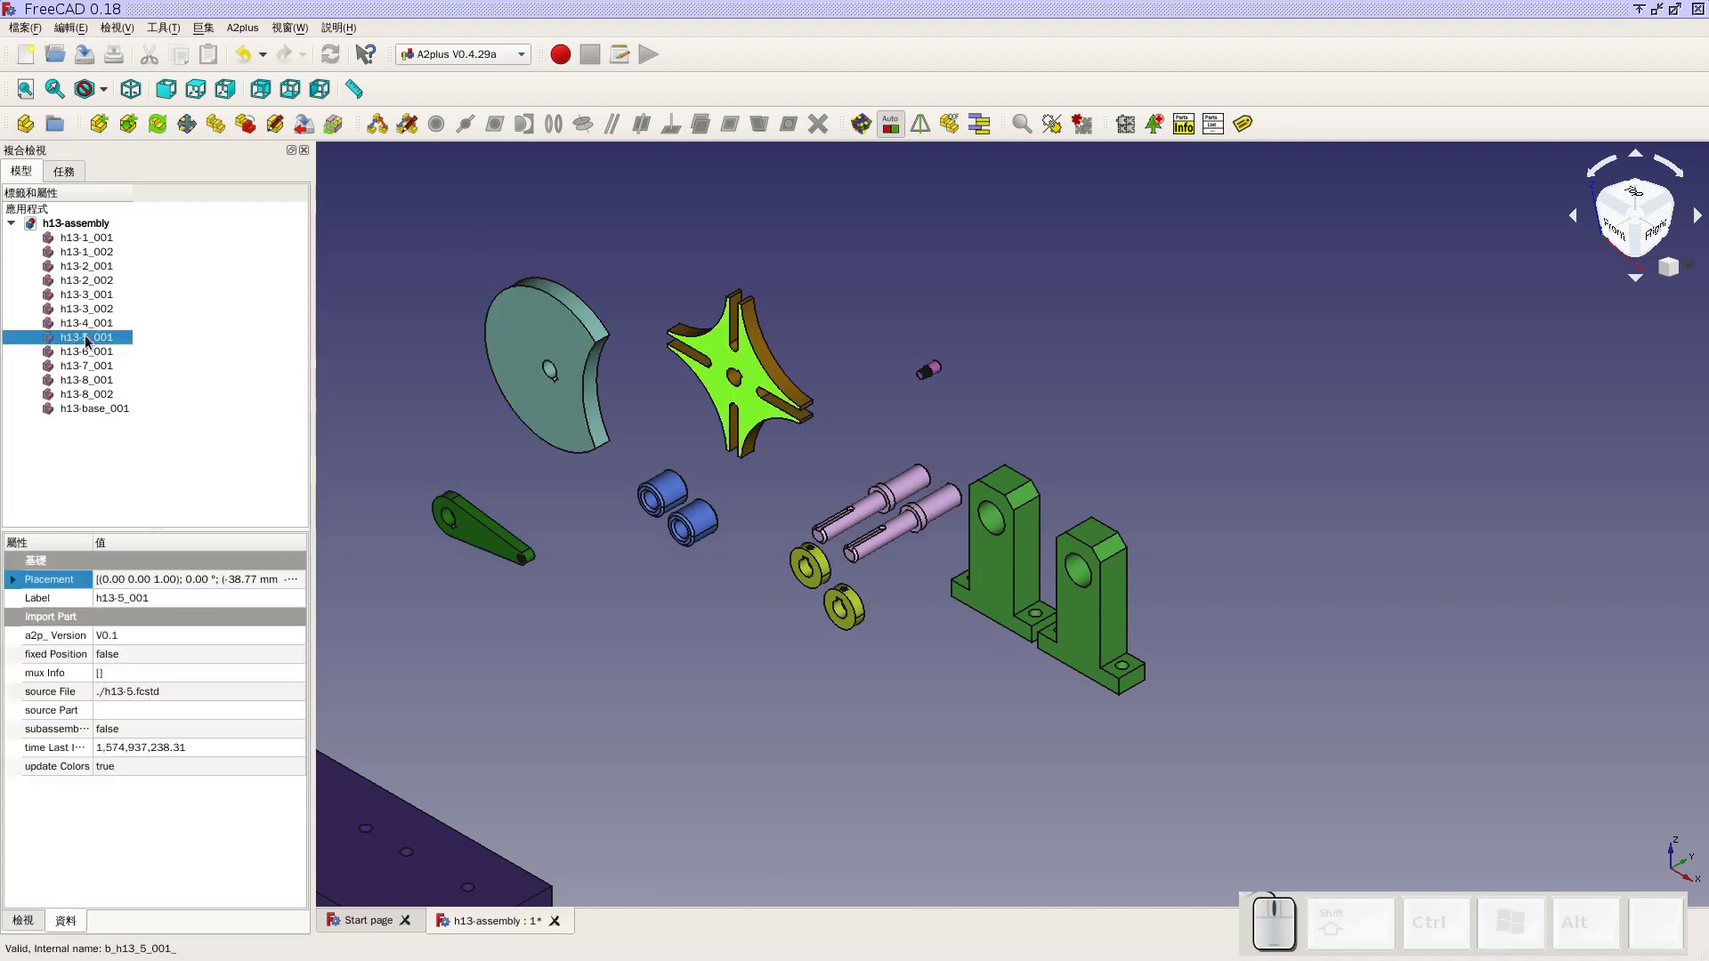
# Select the crank arm h13-6_001 and cam disk h13-4_001, then start Edit > Placement for the cam disk
pyautogui.click(603, 757)
pyautogui.click(486, 533)
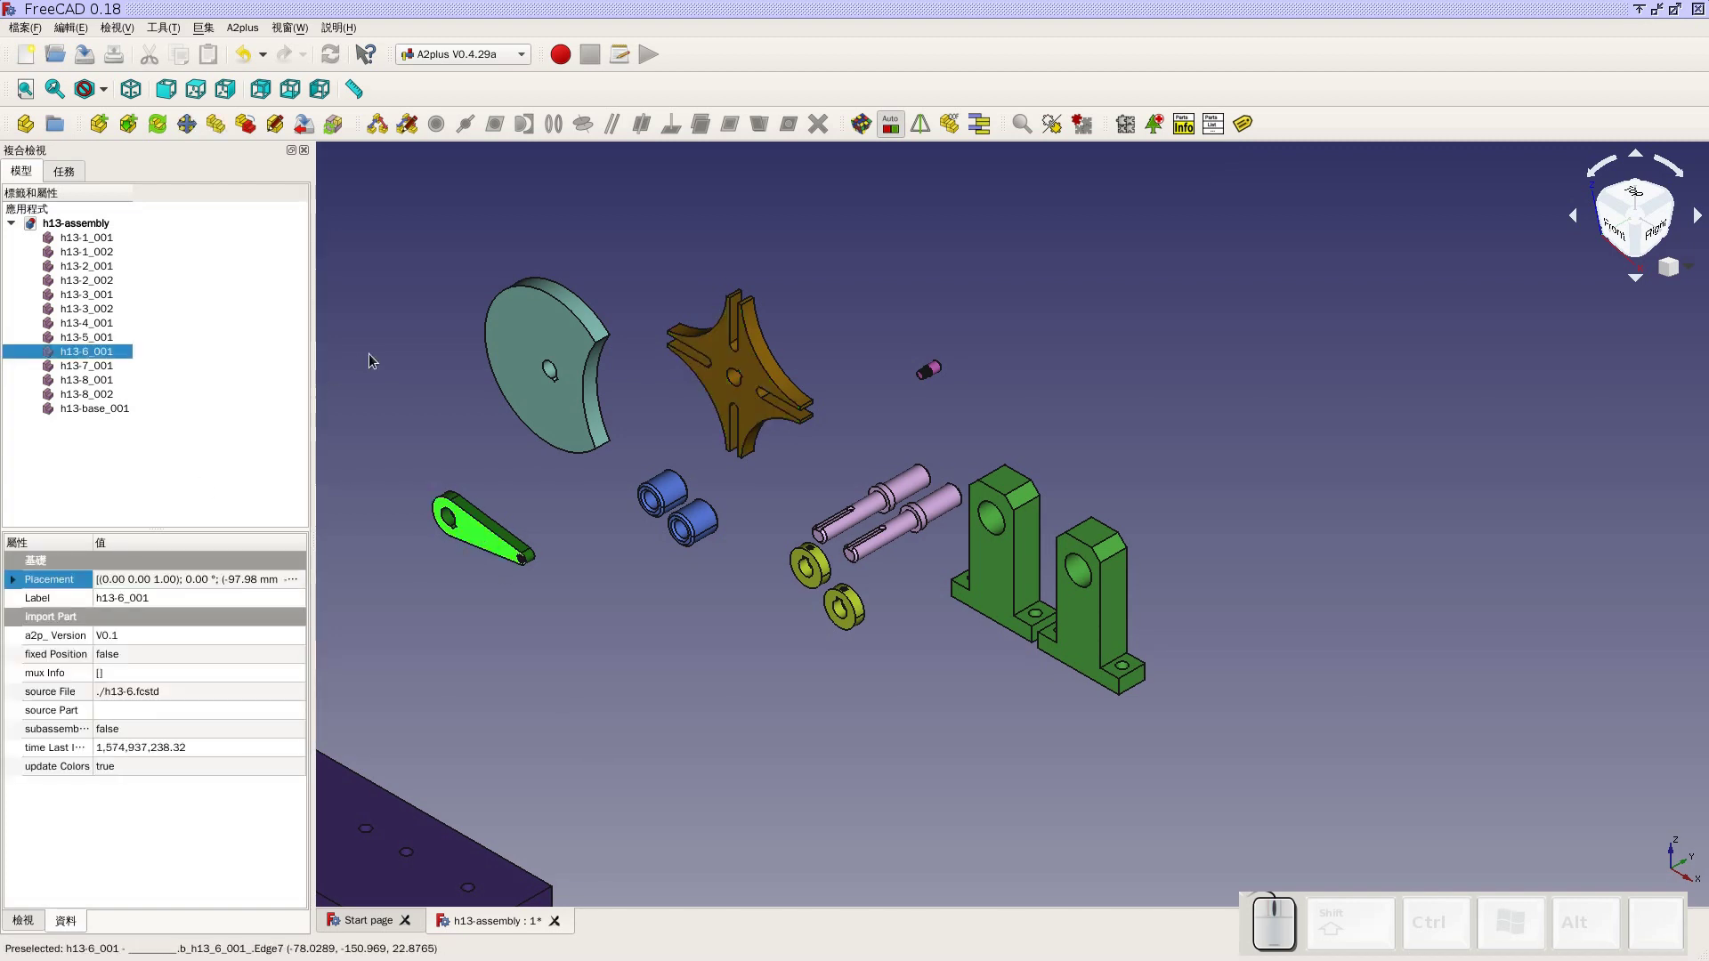
pyautogui.click(379, 353)
pyautogui.click(526, 355)
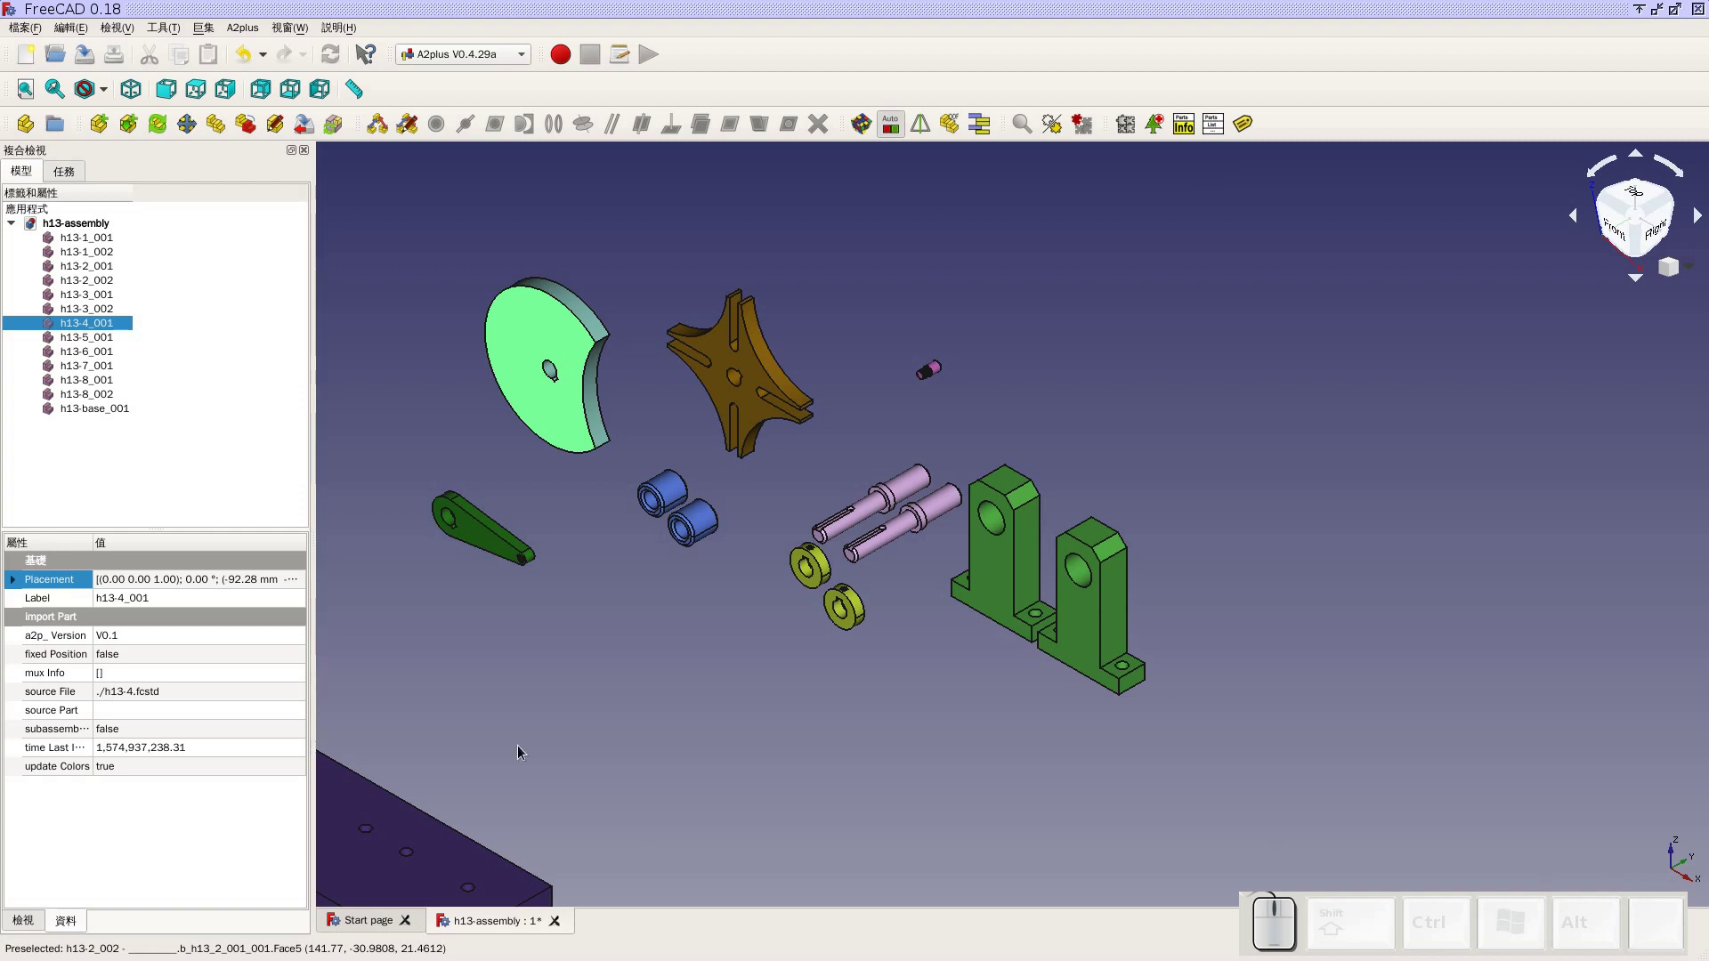
pyautogui.click(297, 583)
pyautogui.click(298, 583)
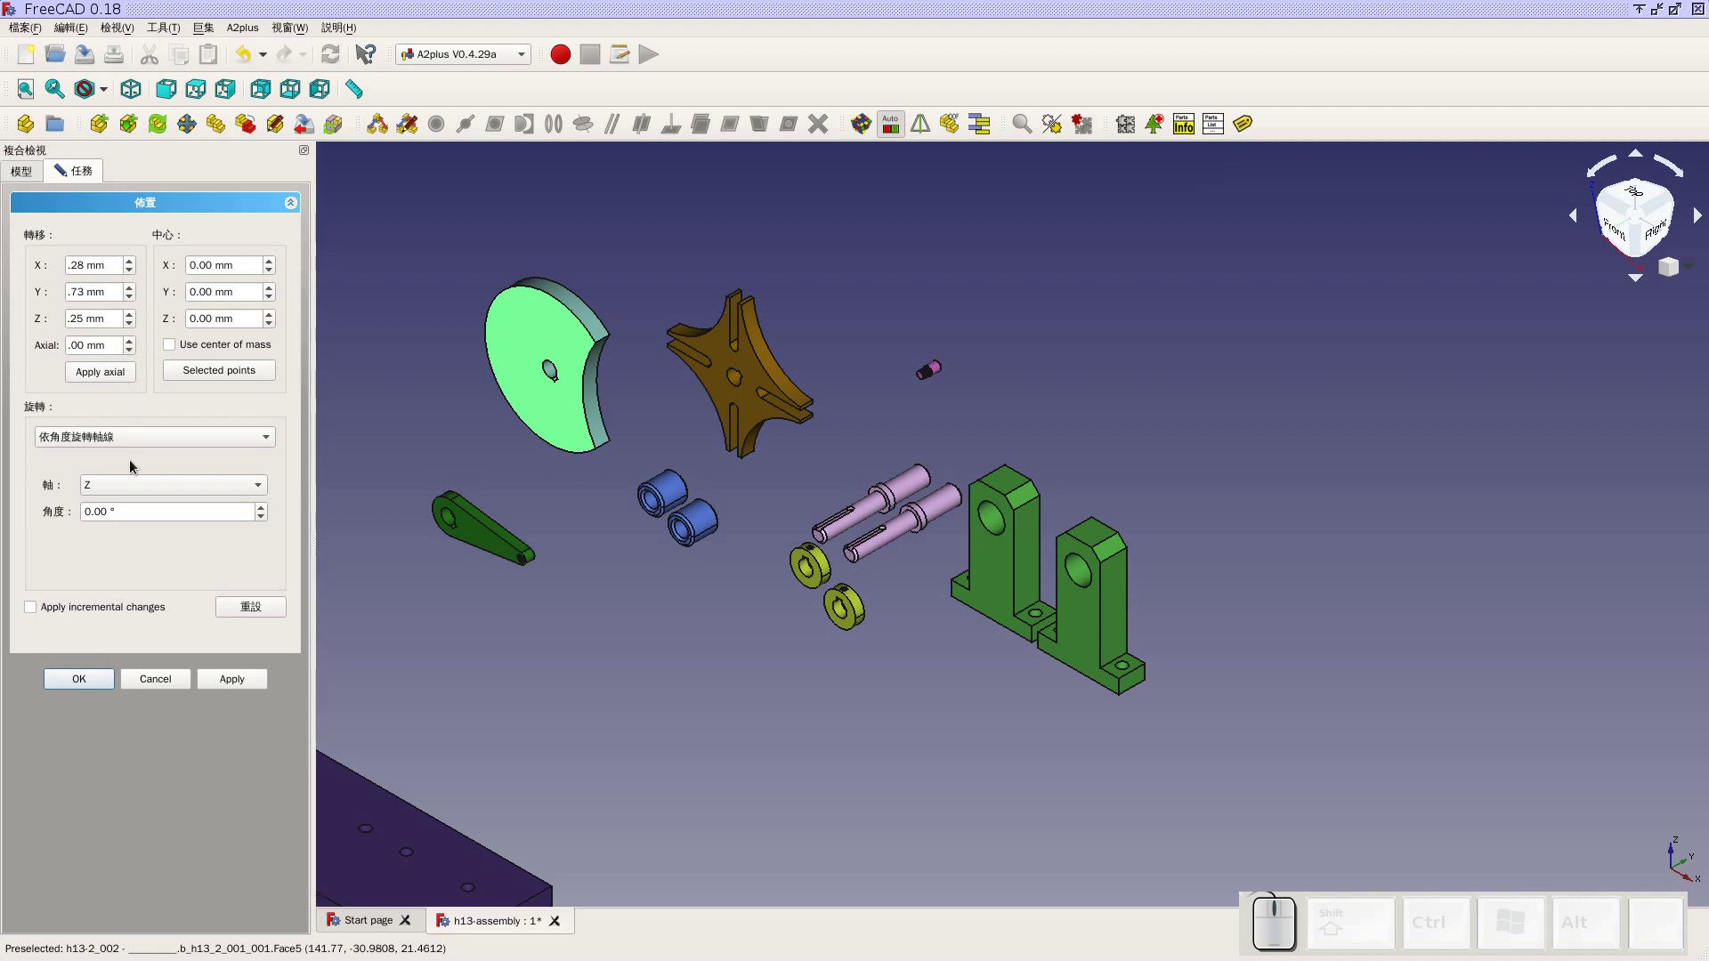
# Set the cam disk rotation to −45° about the Y axis and switch to Front view
pyautogui.click(144, 486)
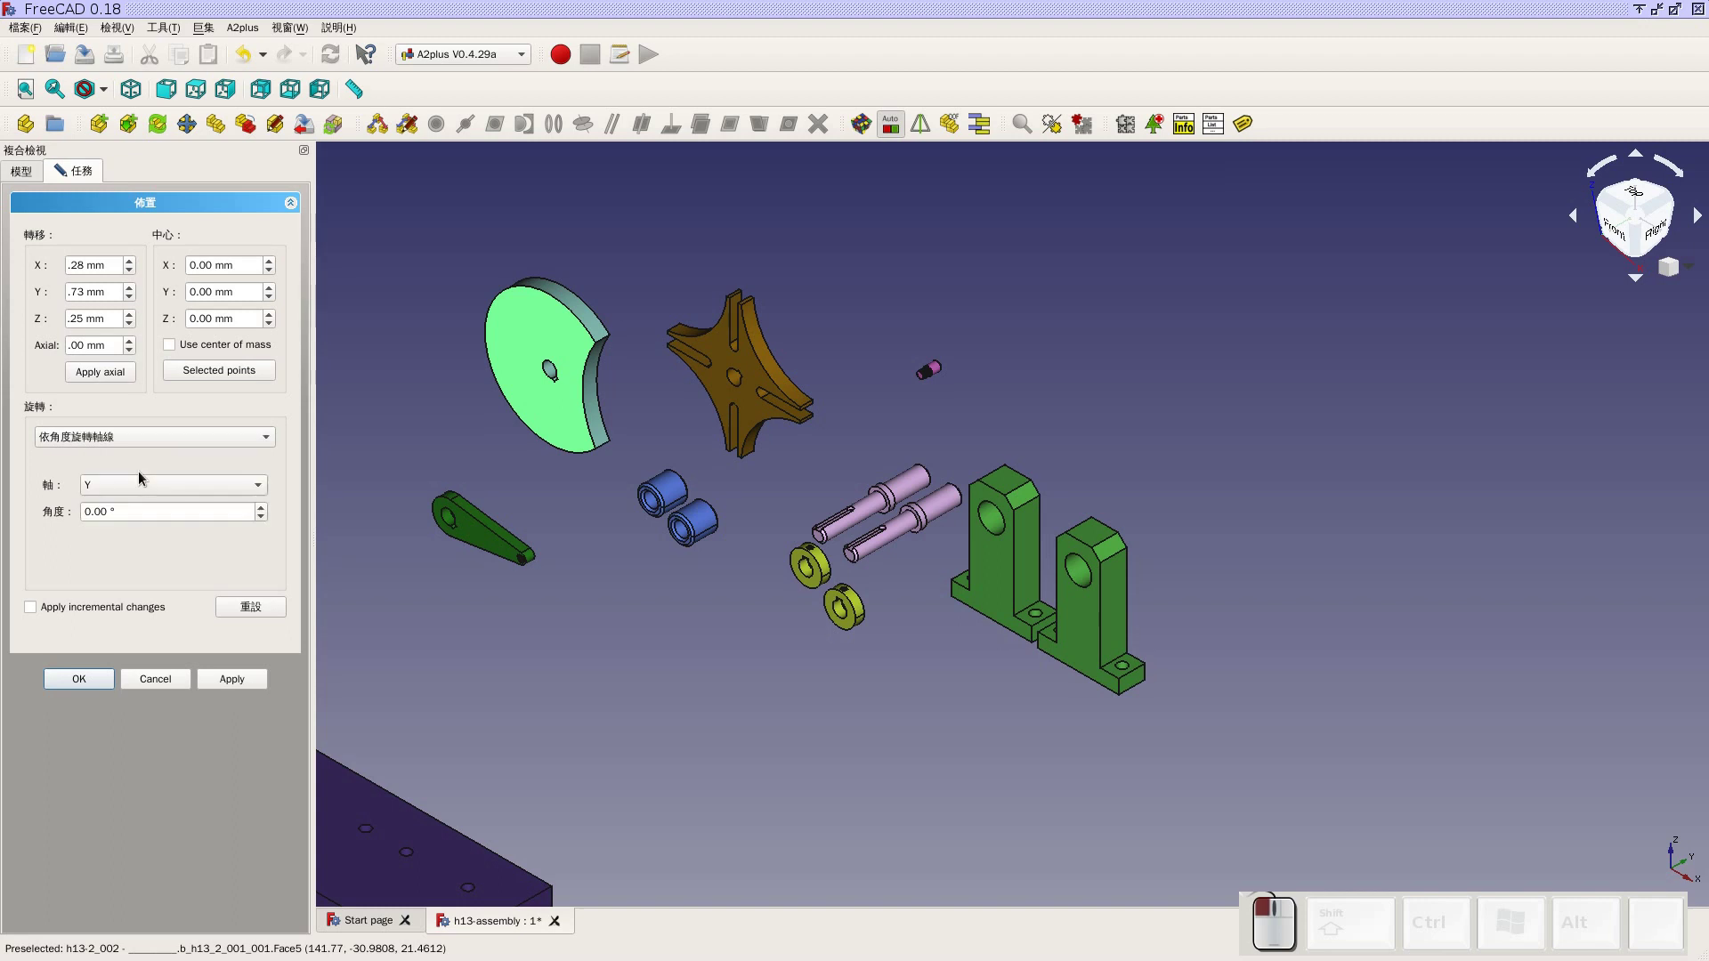
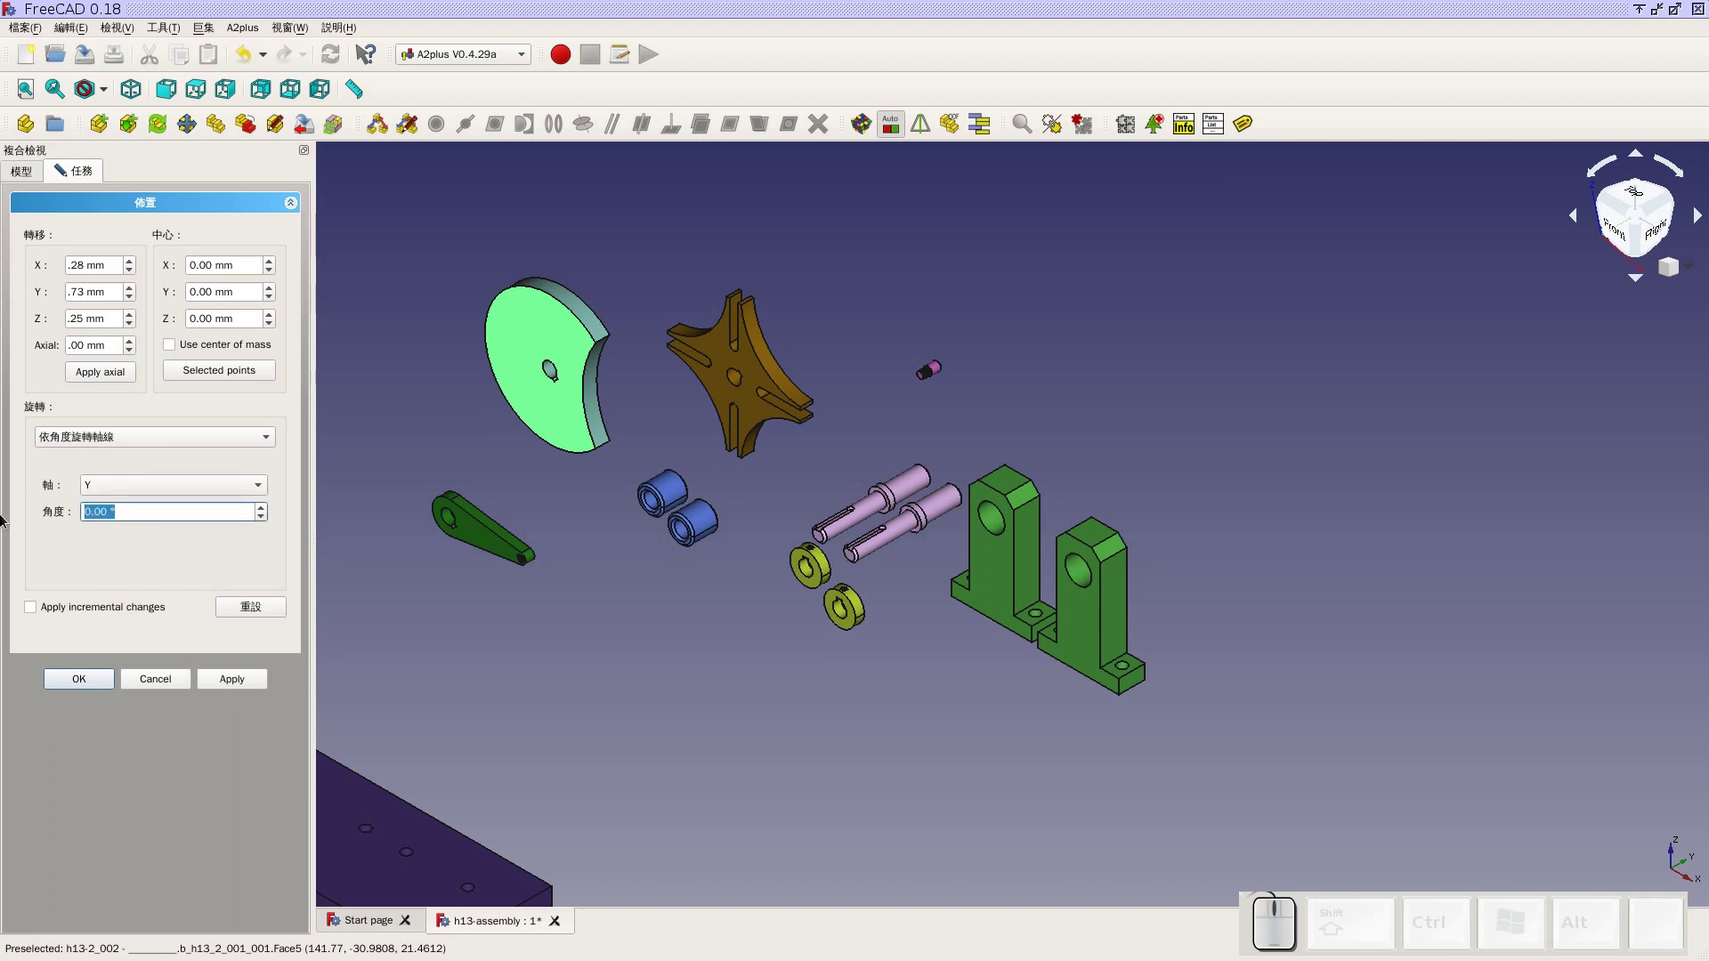
pyautogui.press('-')
pyautogui.press('4')
pyautogui.press('5')
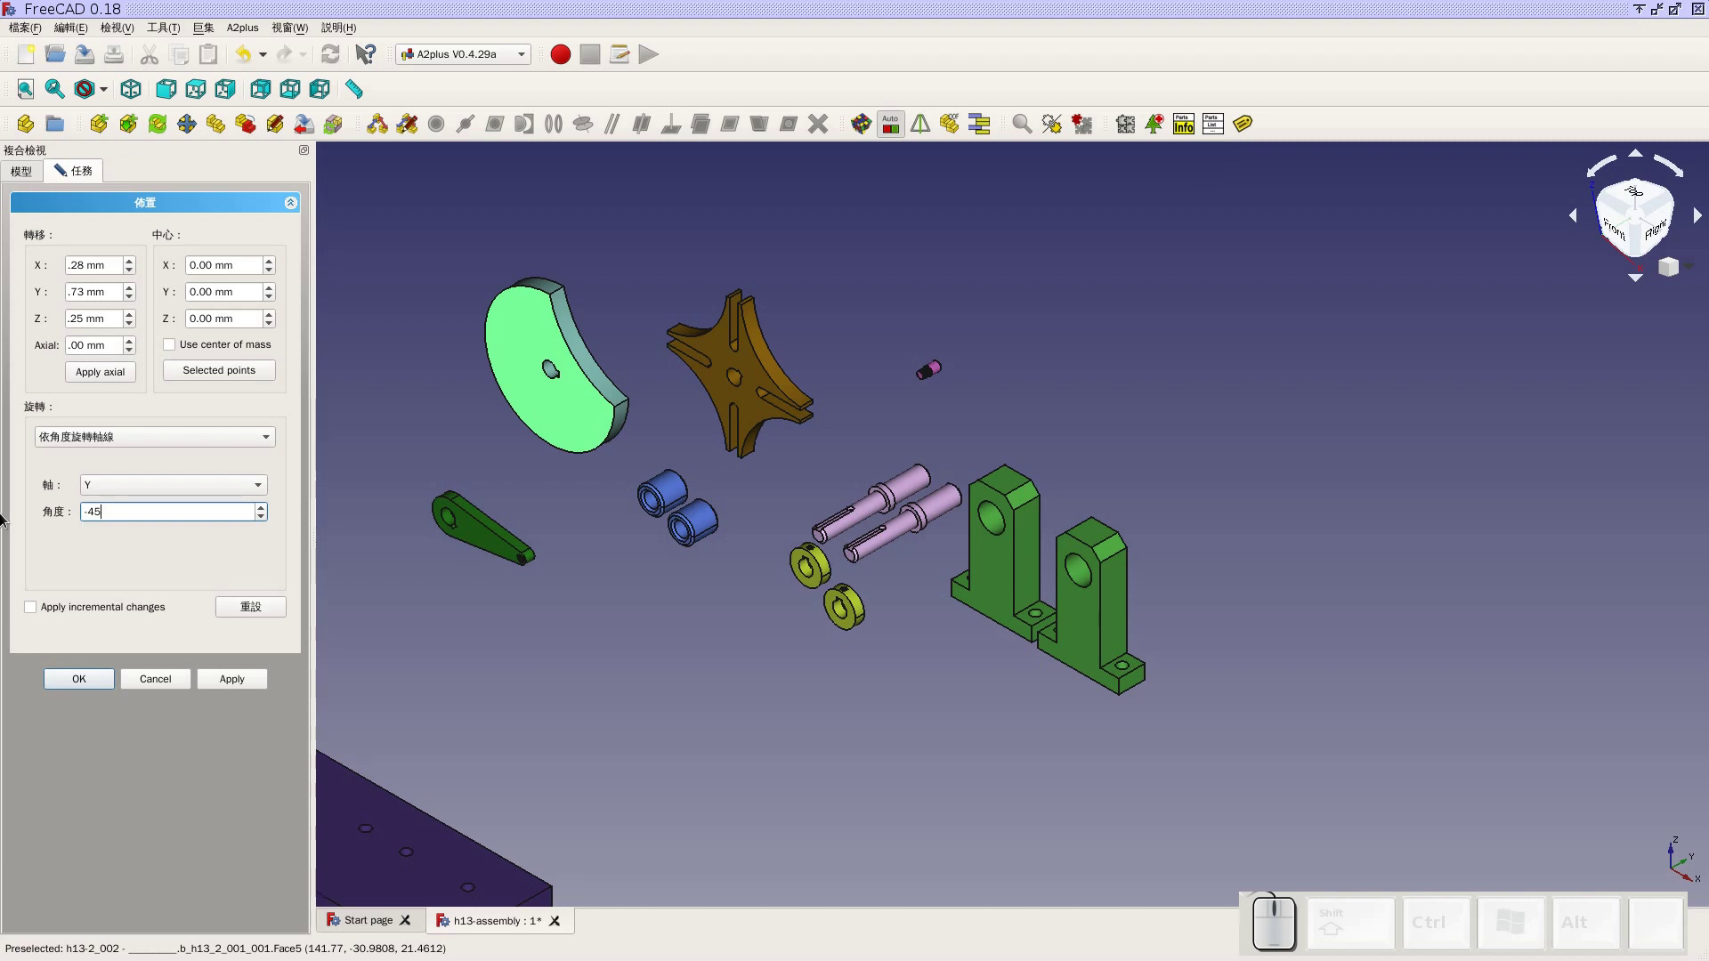
pyautogui.click(178, 91)
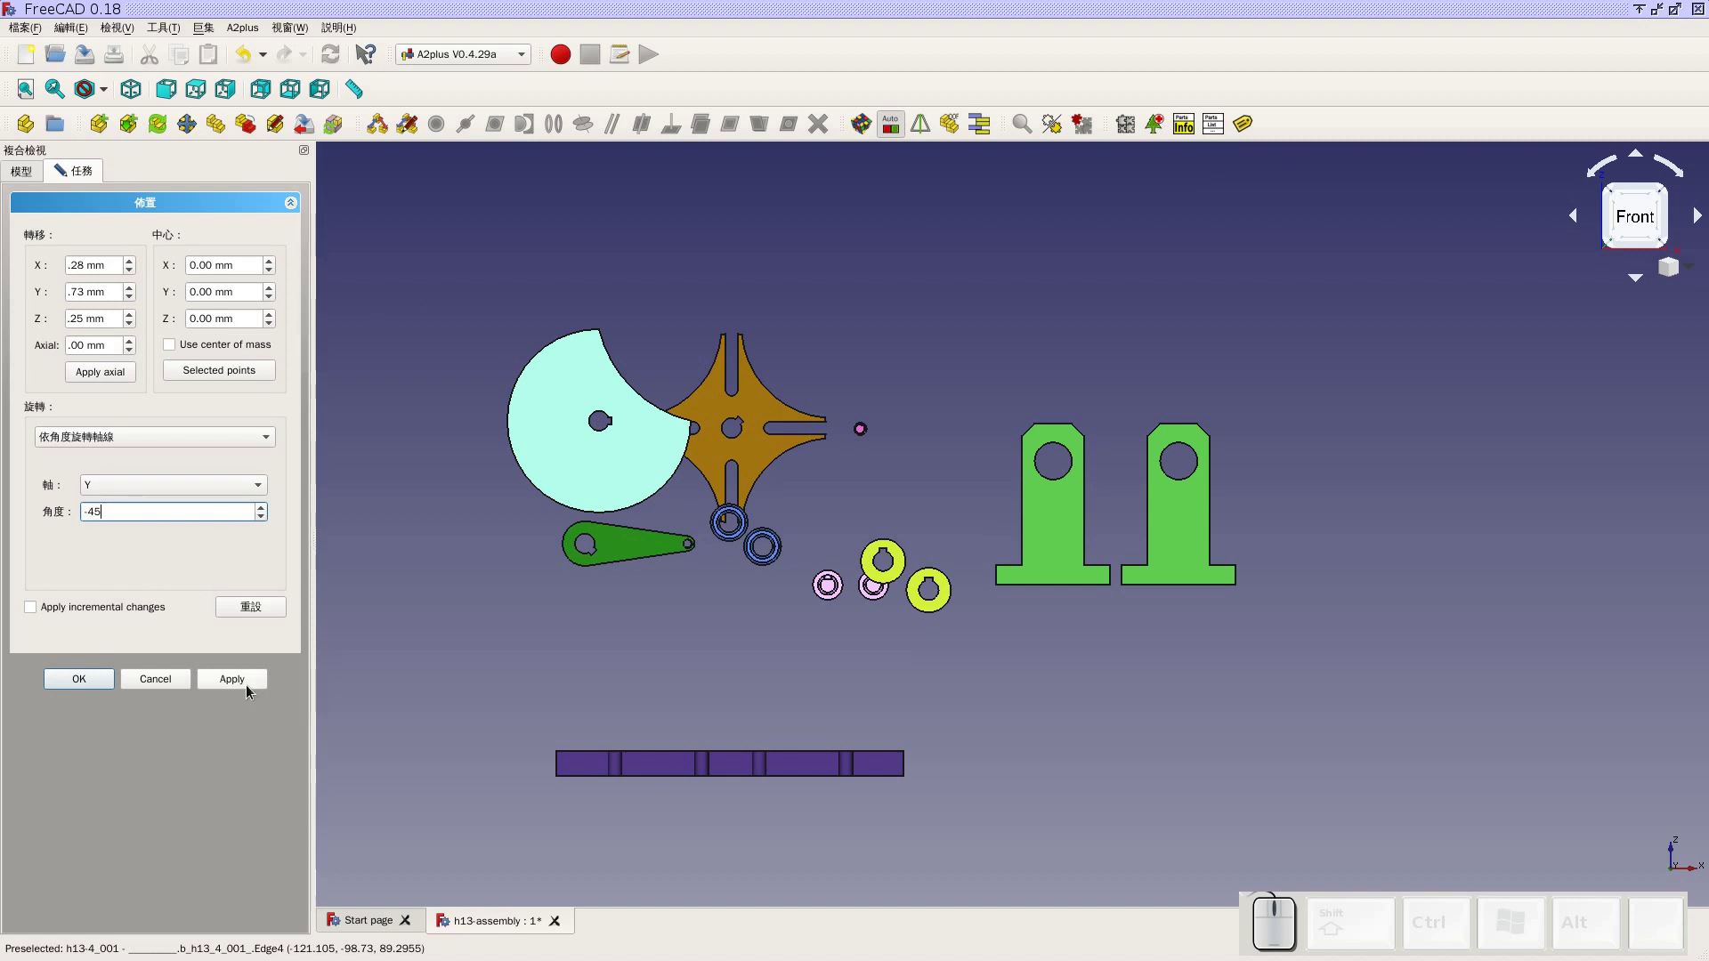
# Apply and confirm the −45° rotation of cam disk h13-4_001, then reselect it
pyautogui.click(244, 685)
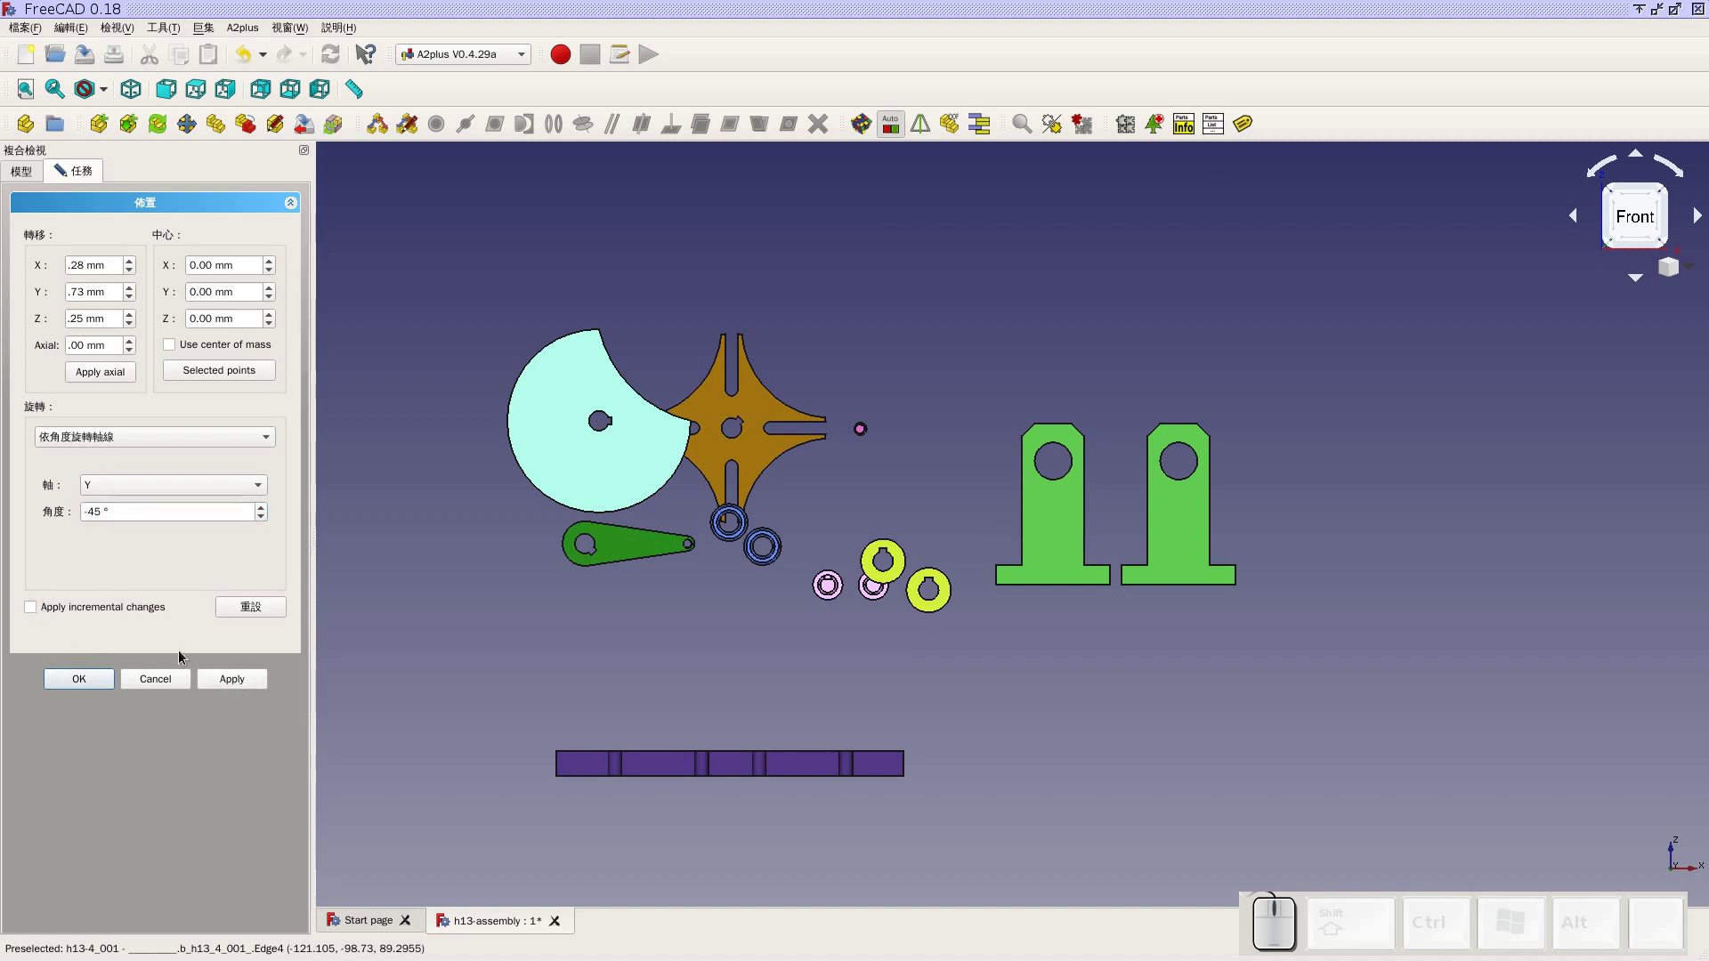
pyautogui.click(46, 611)
pyautogui.click(88, 683)
pyautogui.click(567, 651)
pyautogui.click(587, 492)
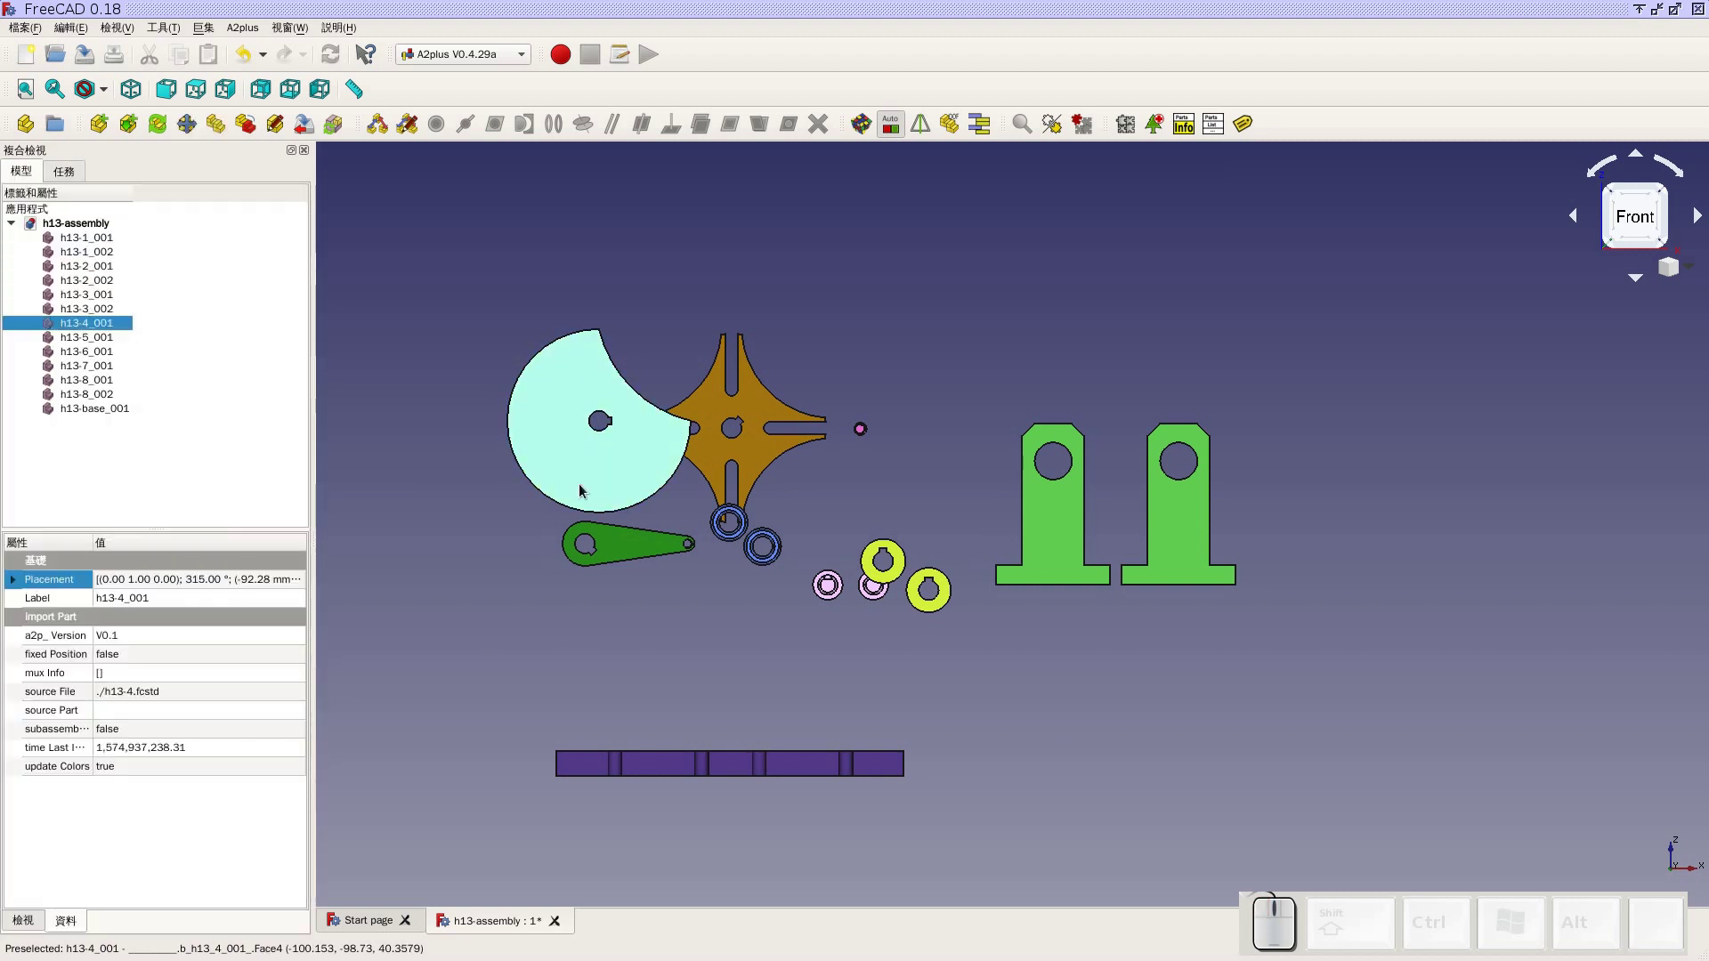
pyautogui.click(372, 275)
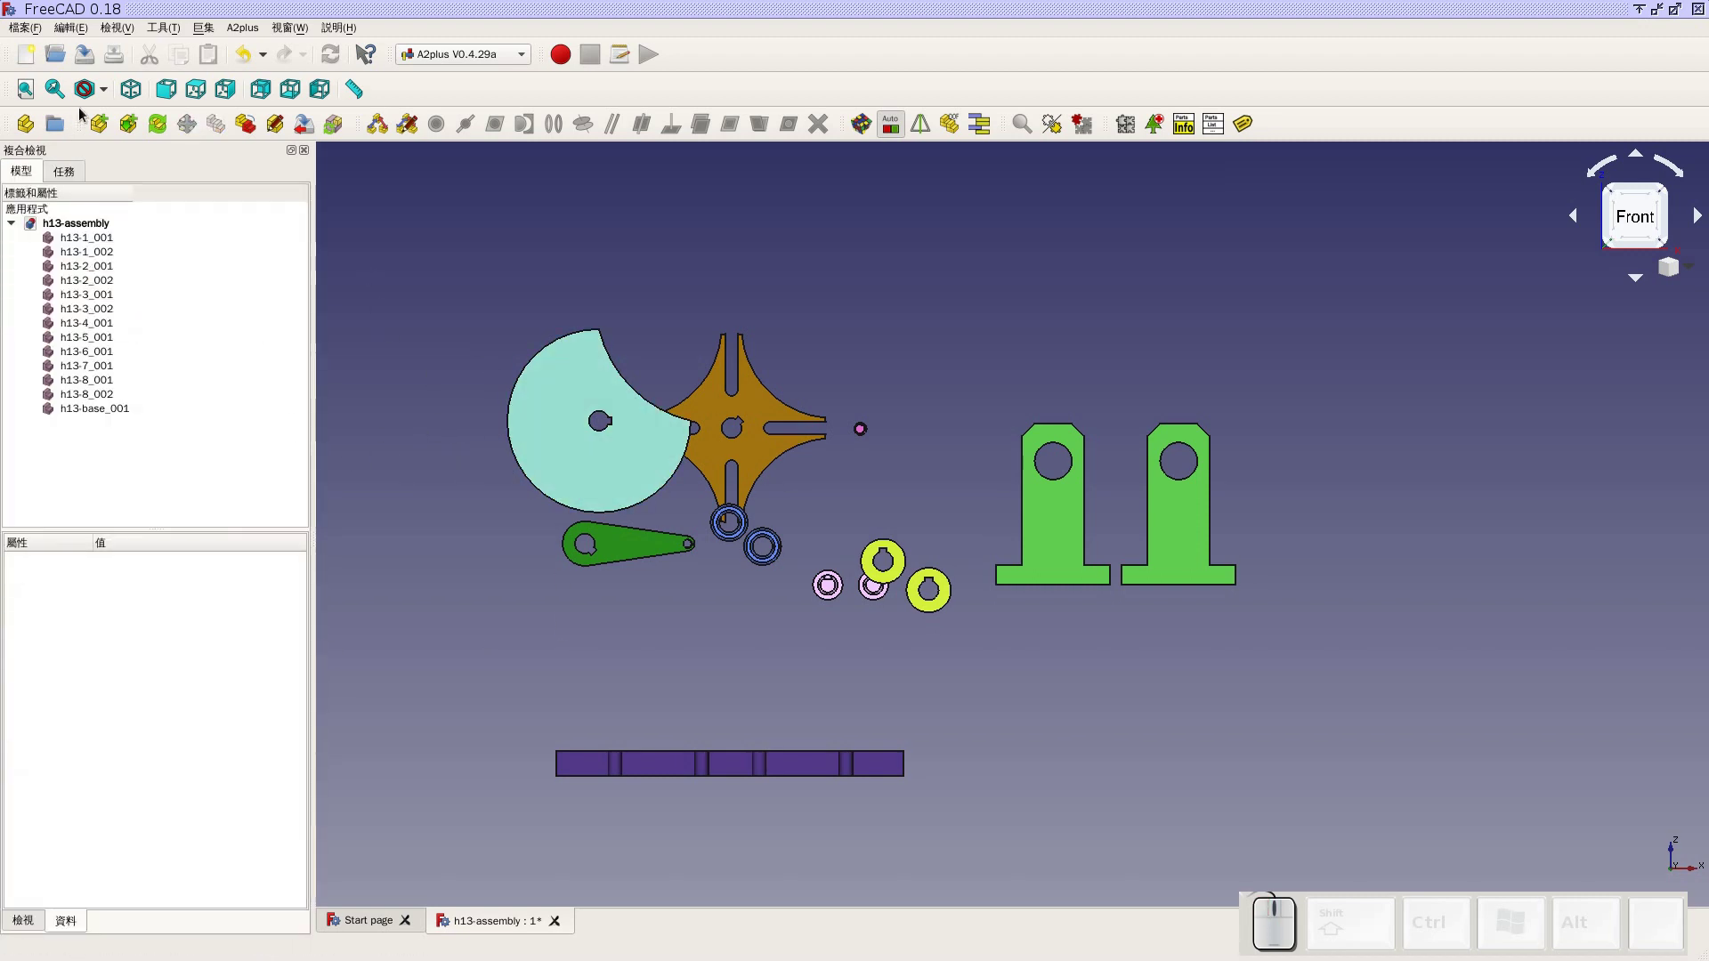
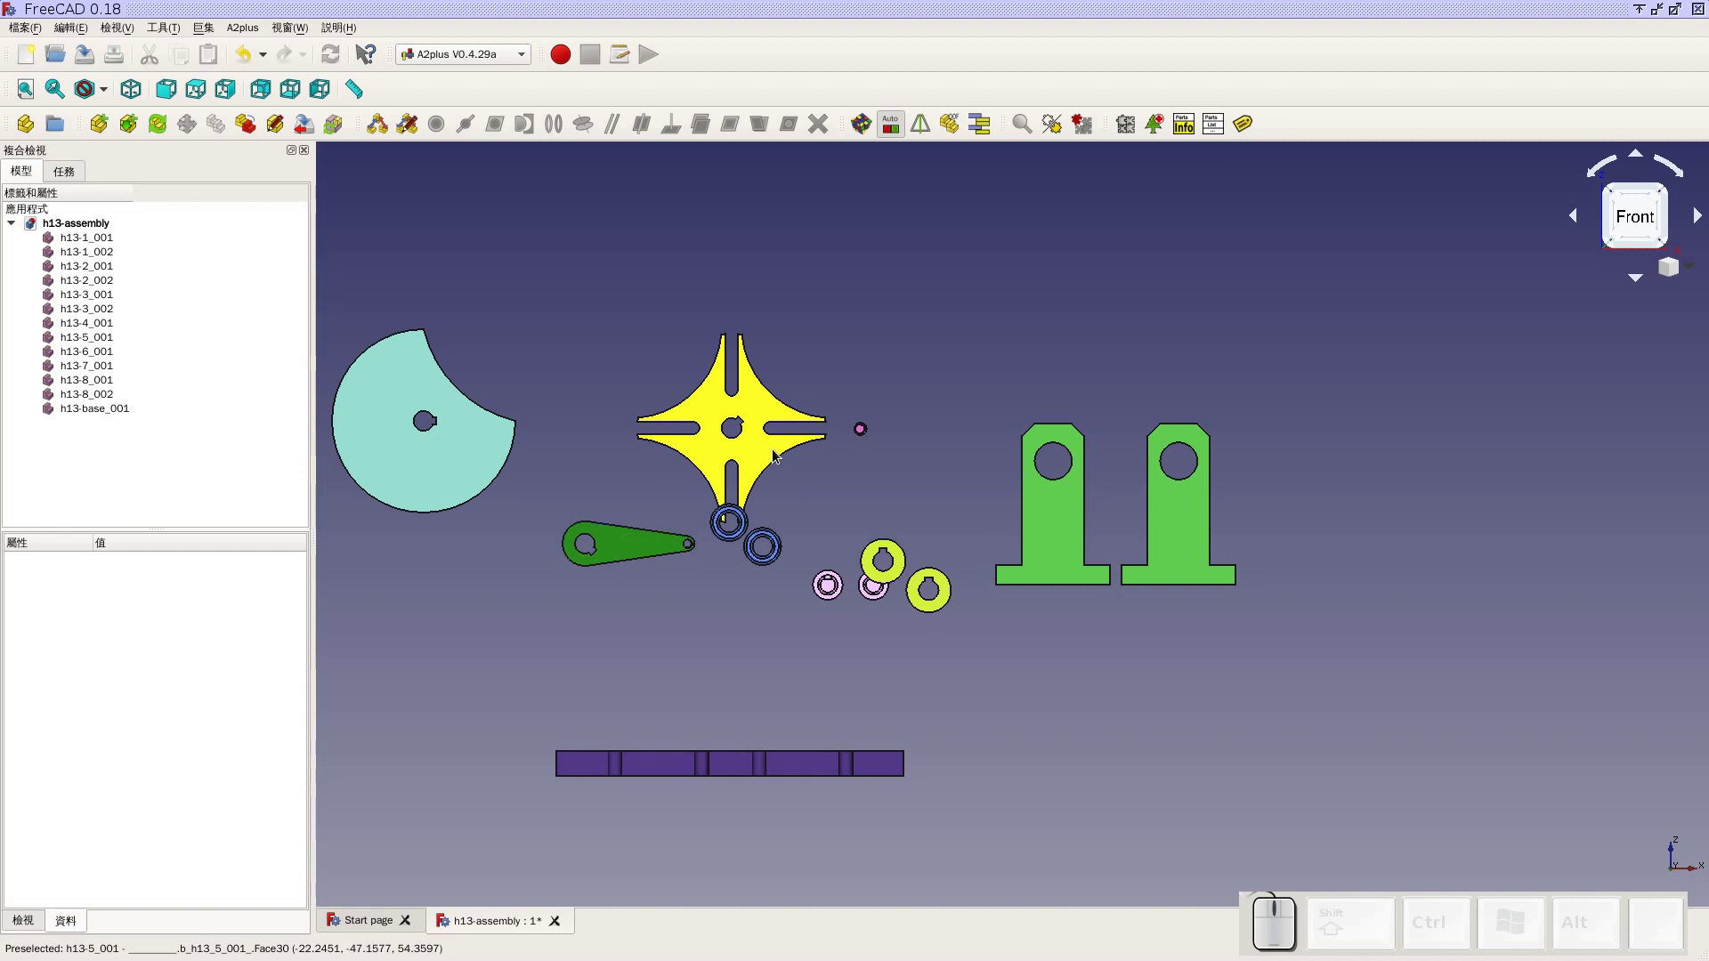
# Rotate the star wheel h13-5 by 45° about the Y axis via Edit > Placement
pyautogui.click(751, 395)
pyautogui.click(299, 585)
pyautogui.click(301, 585)
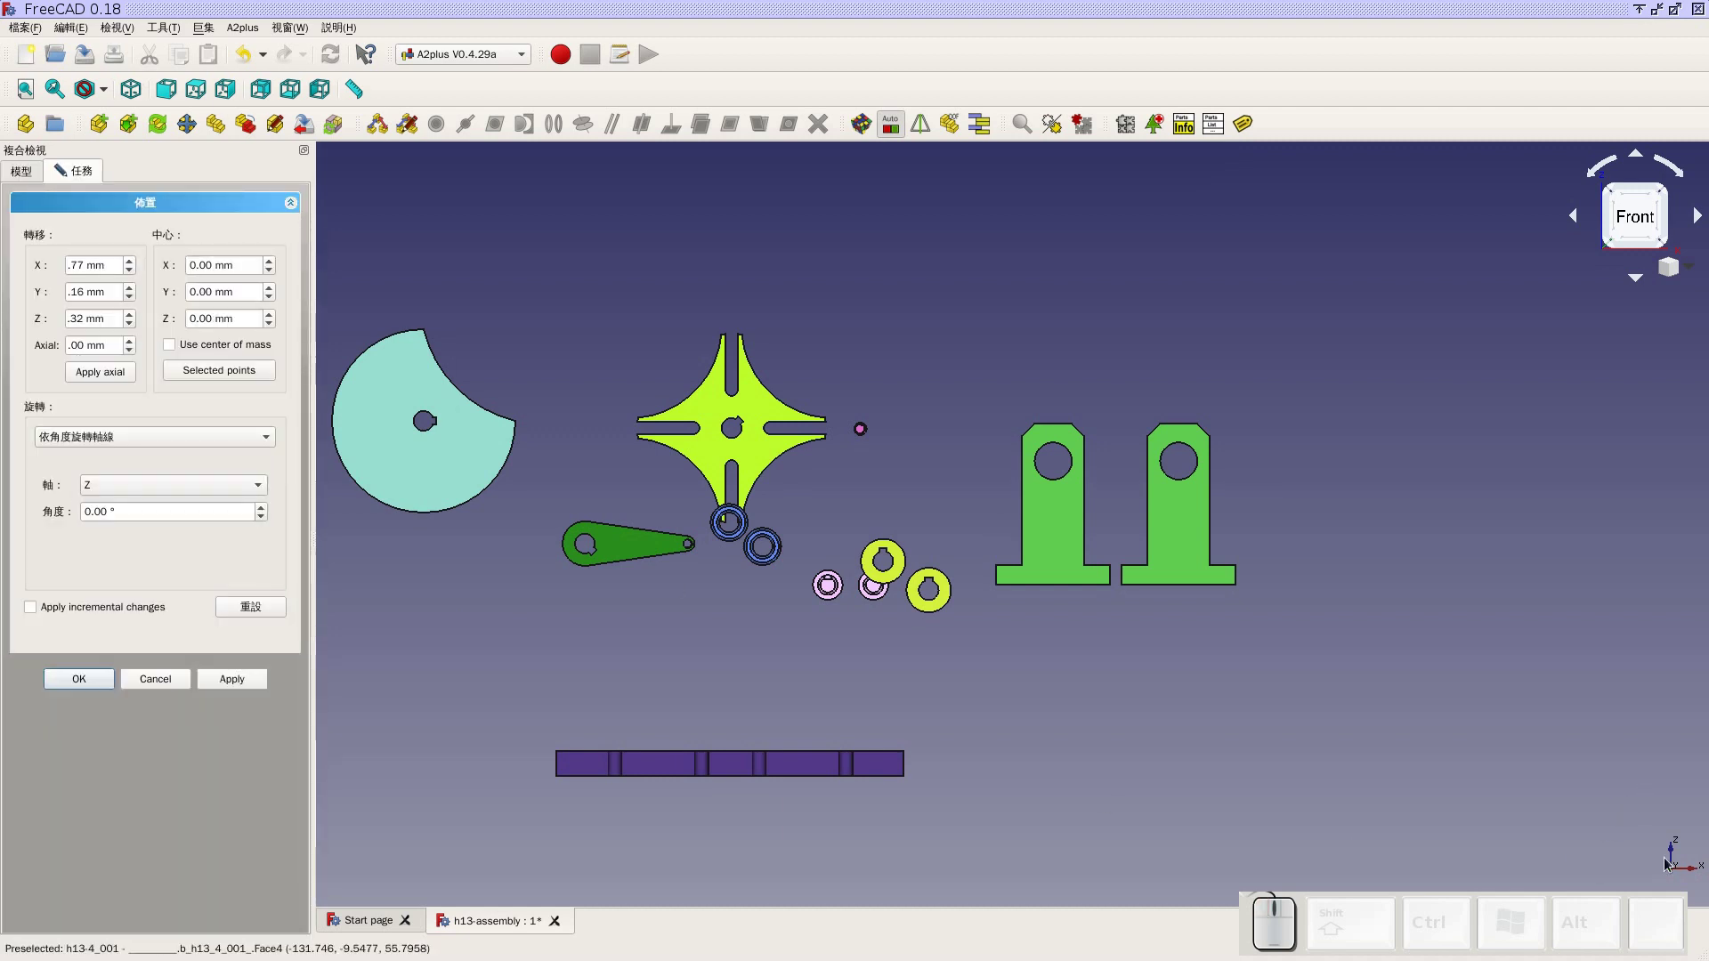
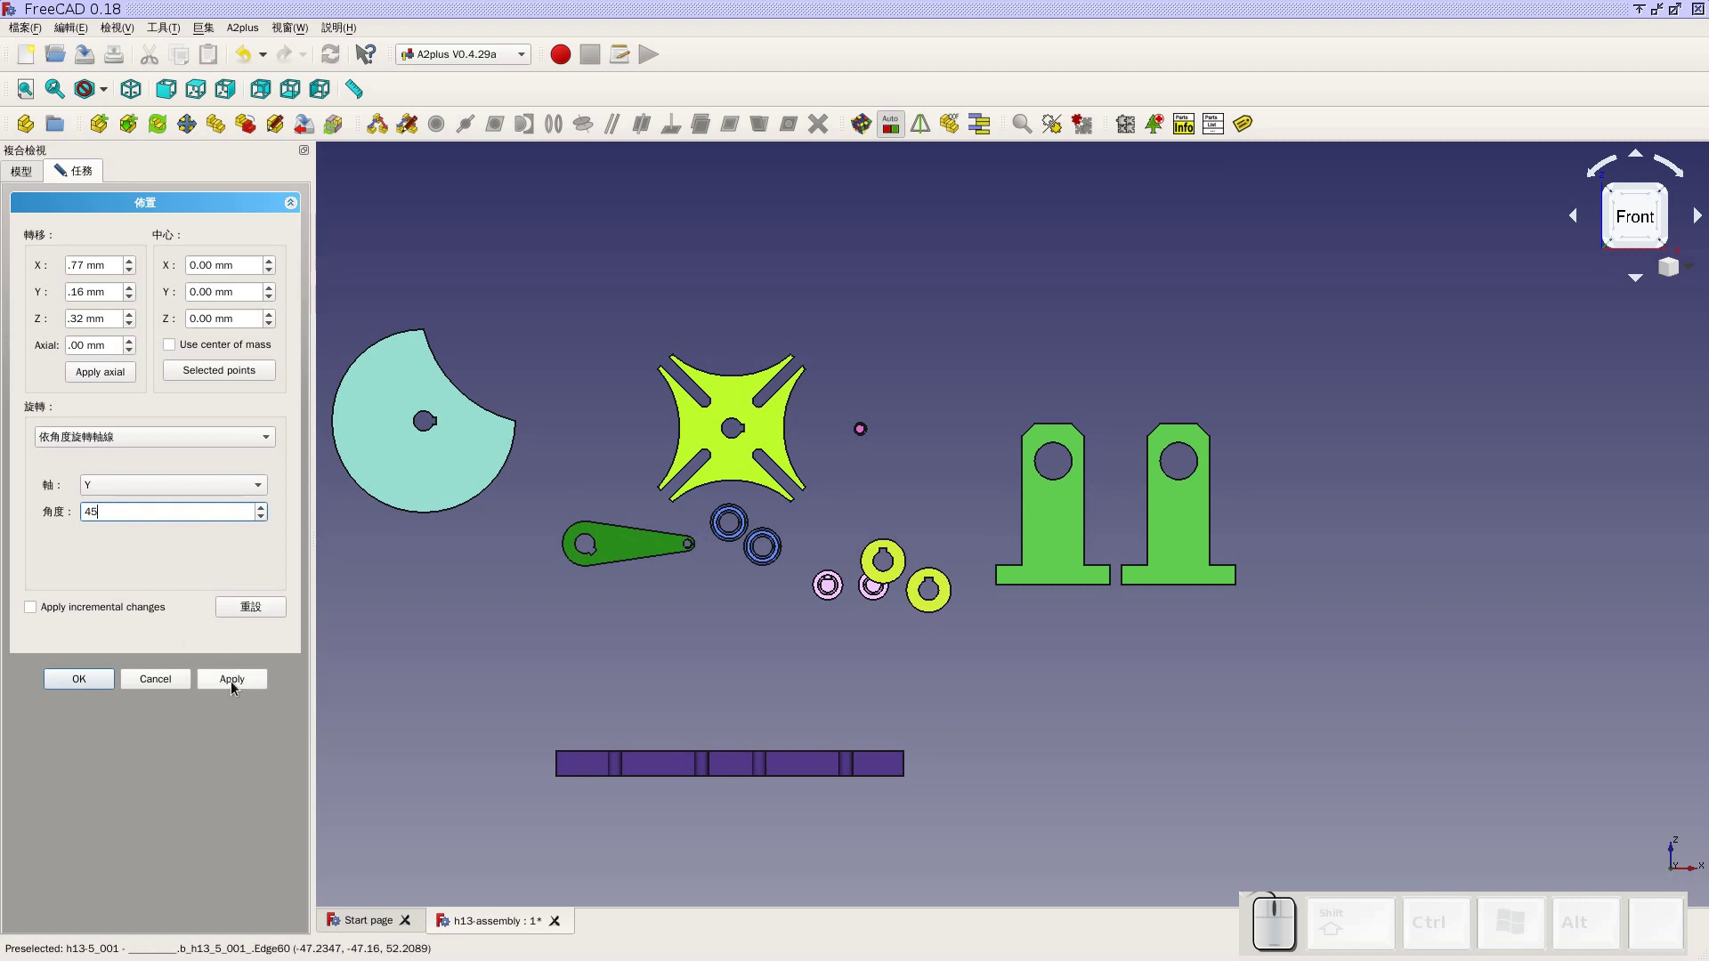
pyautogui.click(237, 688)
pyautogui.click(31, 611)
pyautogui.click(74, 684)
pyautogui.click(583, 664)
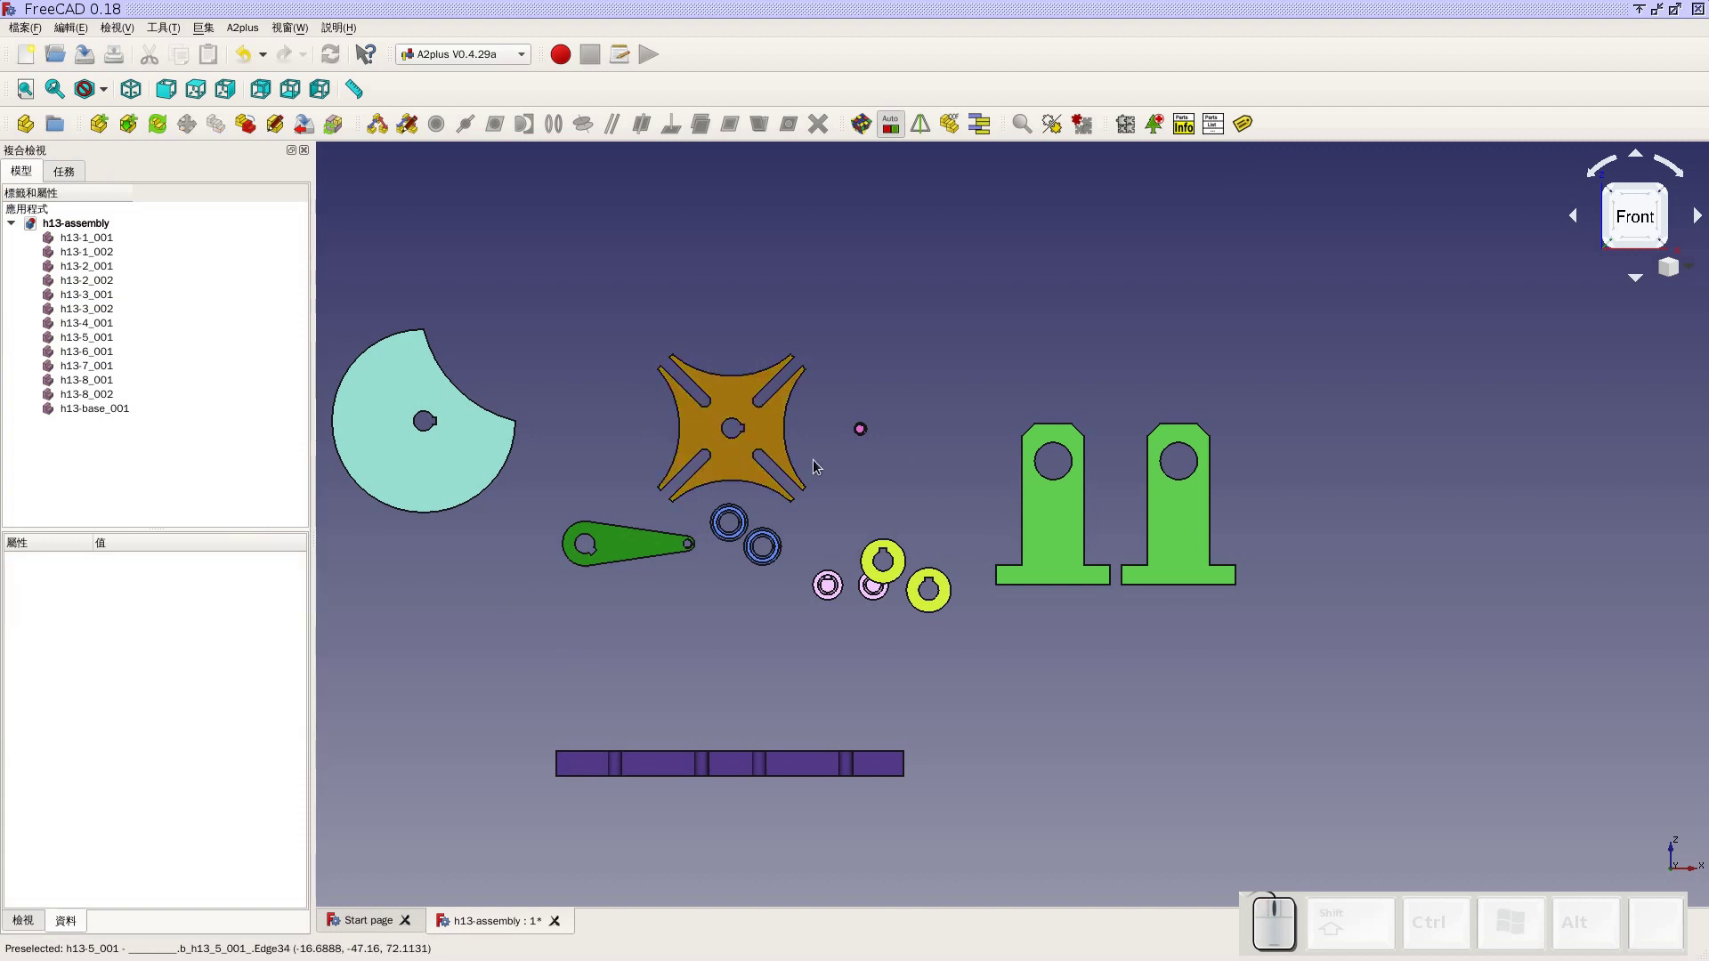
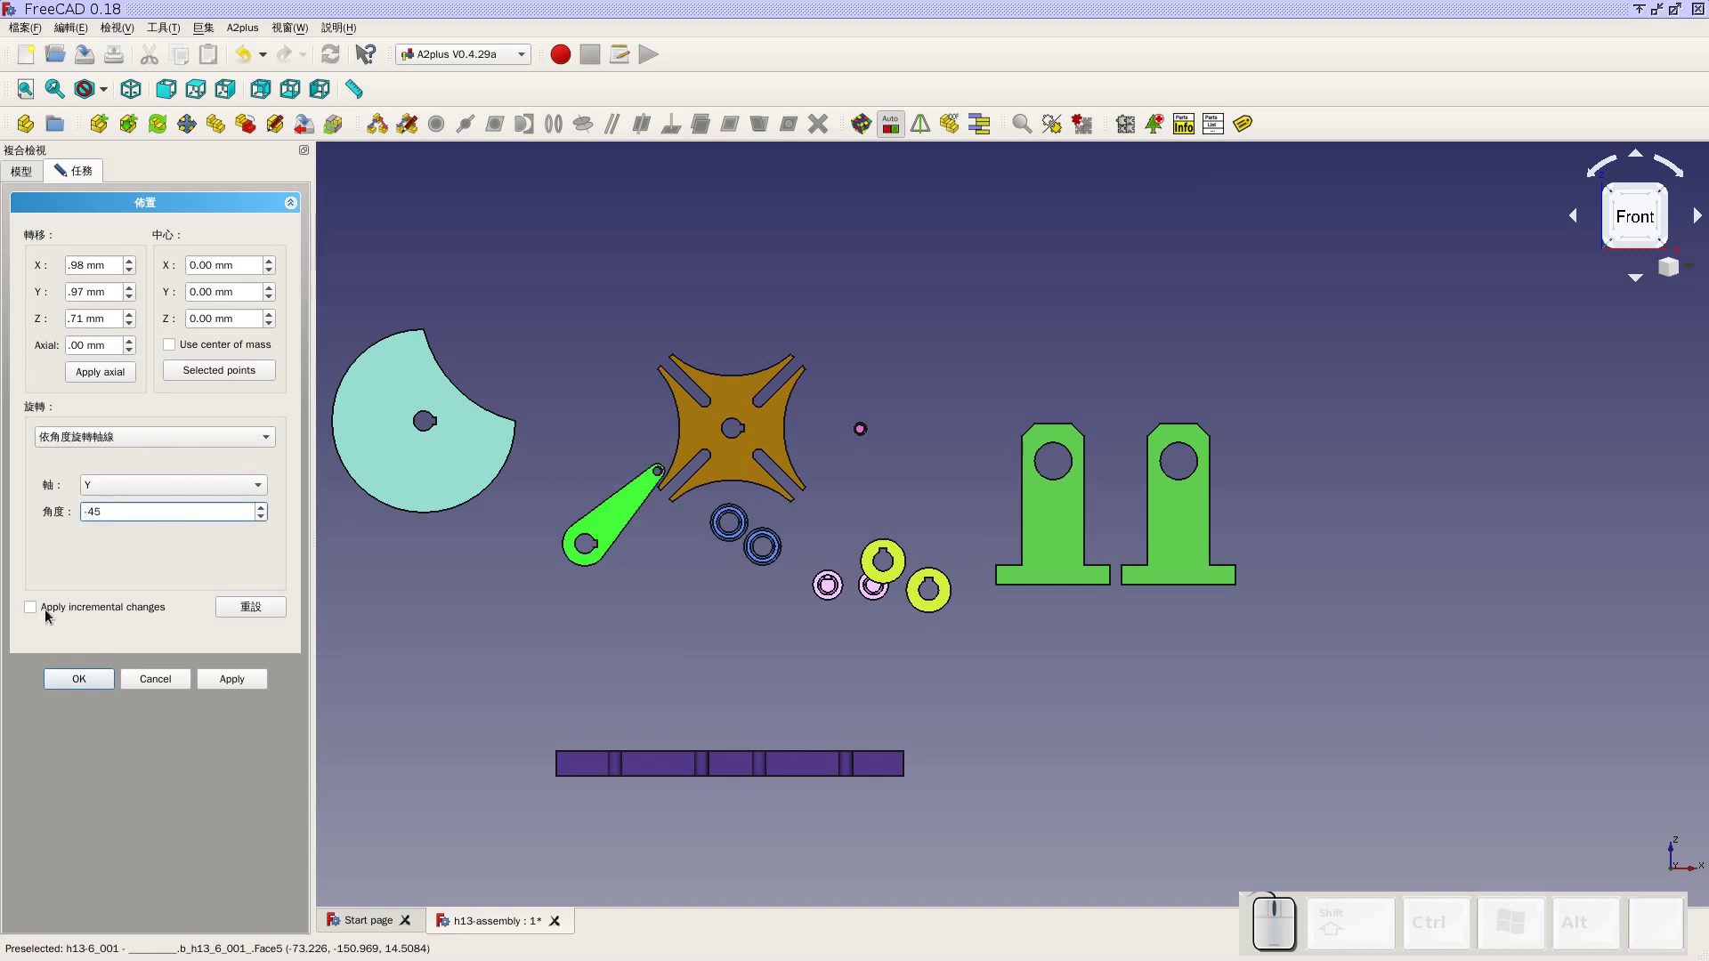
# Apply and confirm the −45° Y-axis rotation of the crank arm, then recentre the view on the shaft ends
pyautogui.click(247, 690)
pyautogui.click(34, 614)
pyautogui.click(73, 682)
pyautogui.click(545, 675)
pyautogui.scroll(3)
pyautogui.moveTo(1051, 641); pyautogui.dragTo(1235, 701)
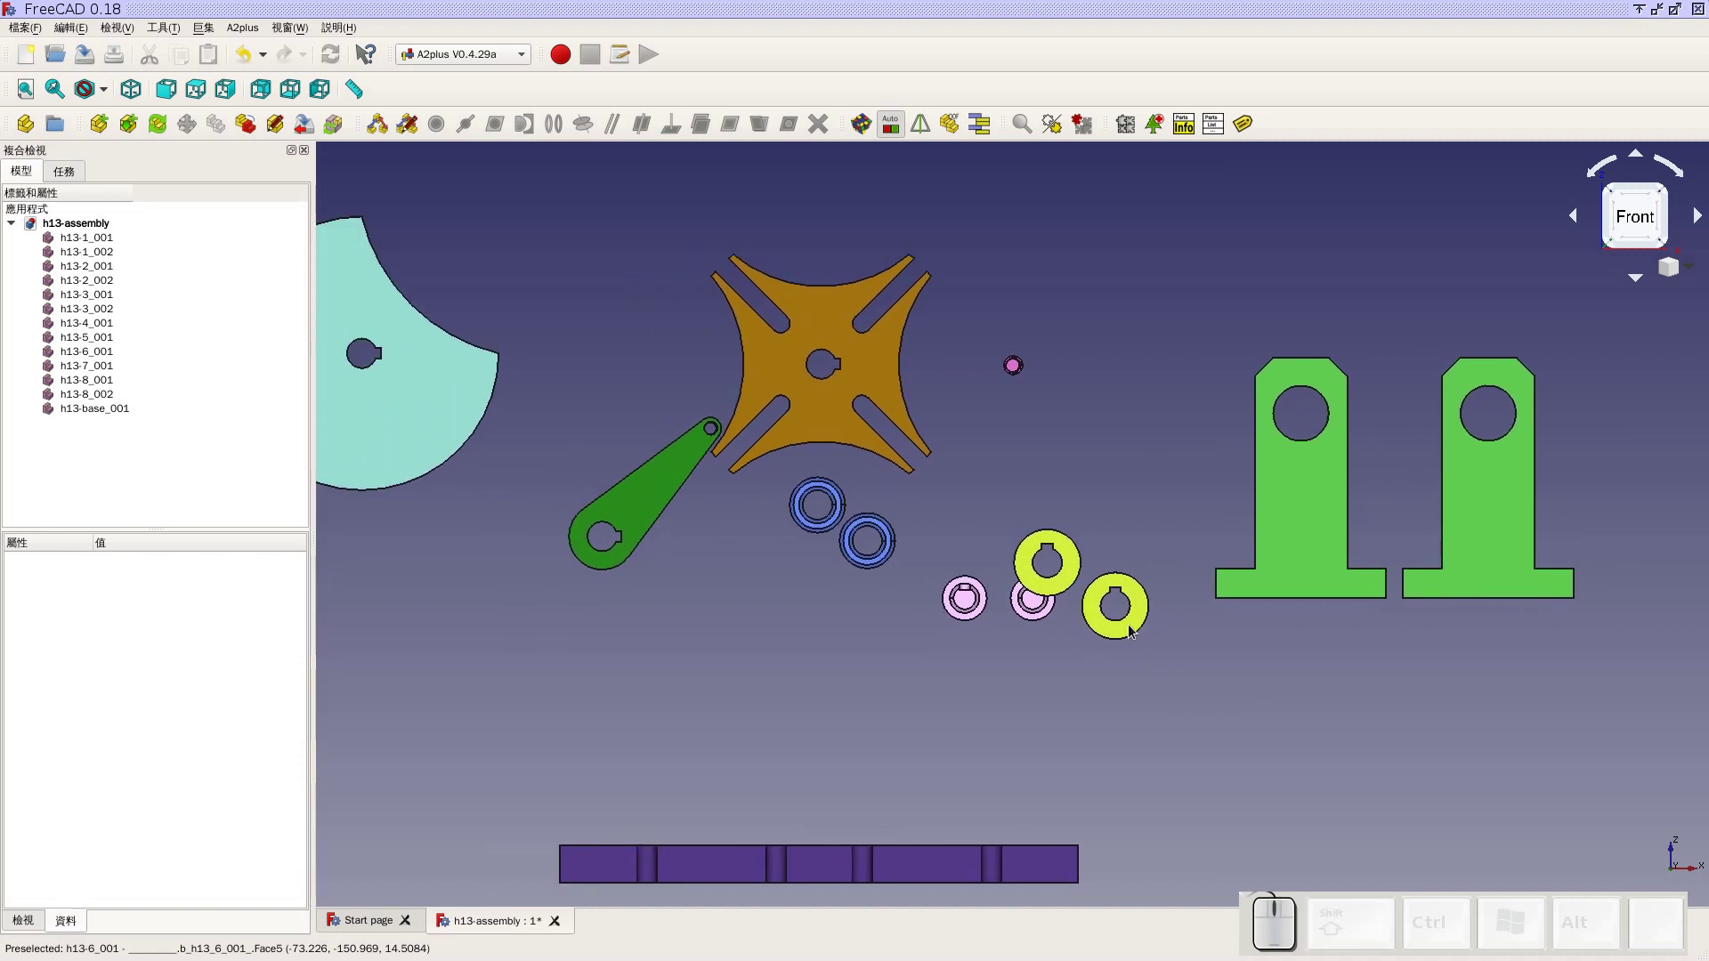
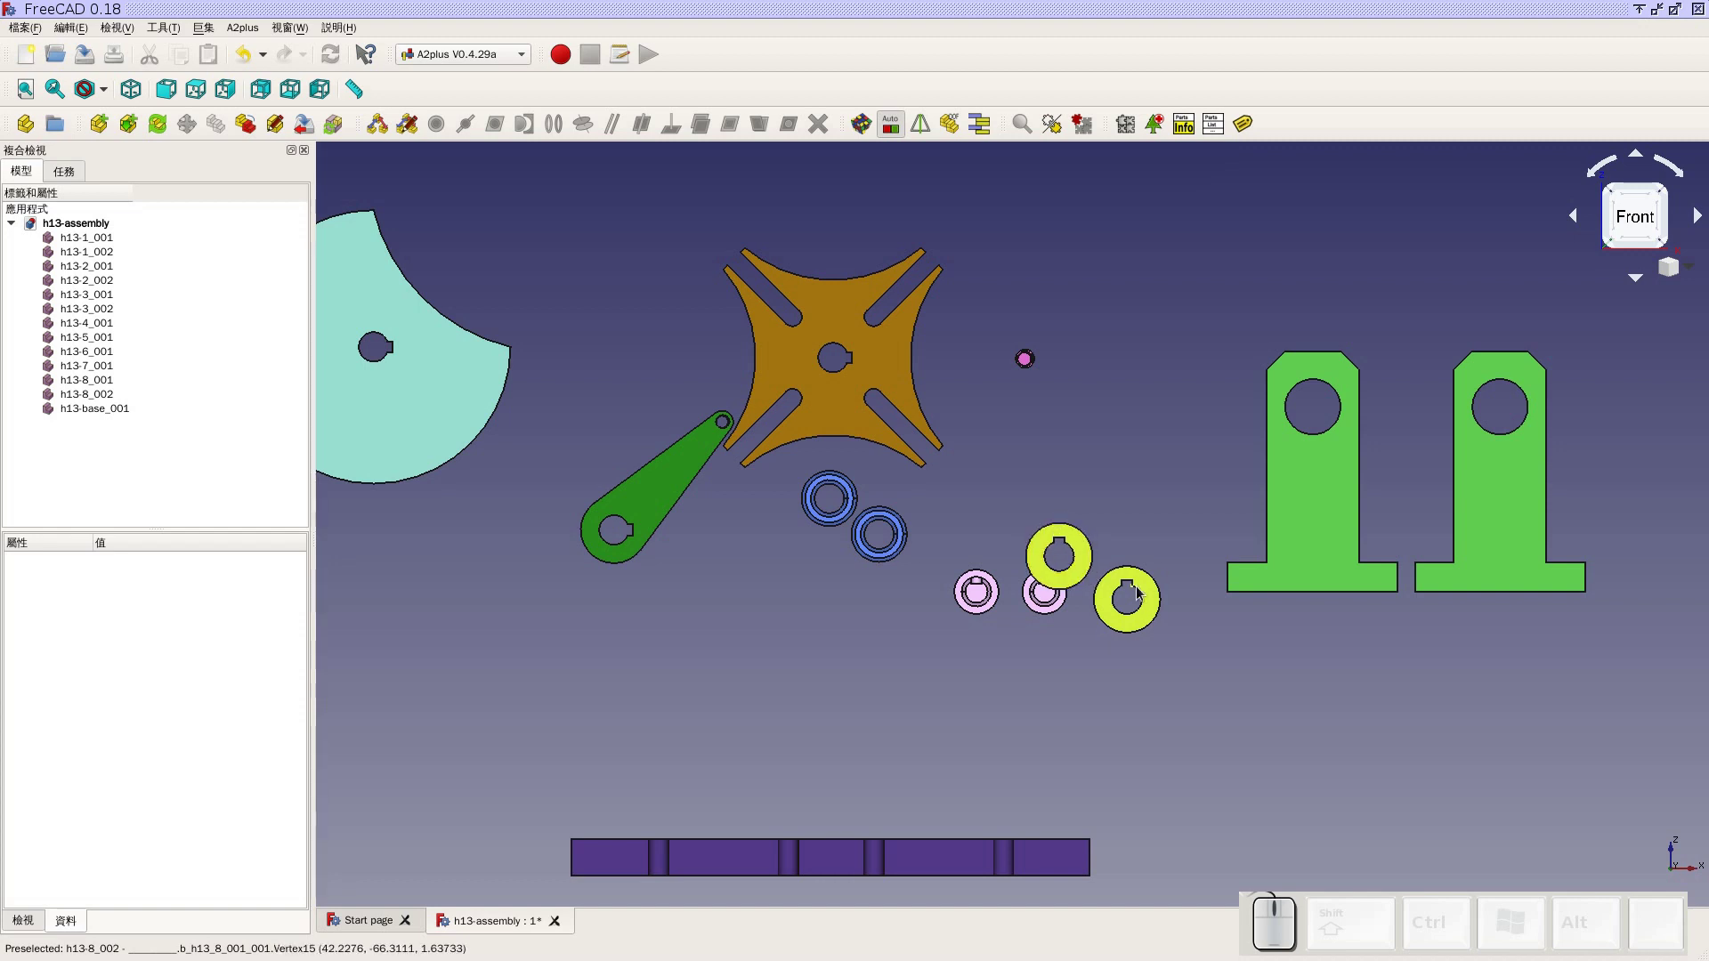
pyautogui.click(1202, 691)
# Rotate the lower right yellow collar 90° about the Y axis so its keyway faces right
pyautogui.scroll(3)
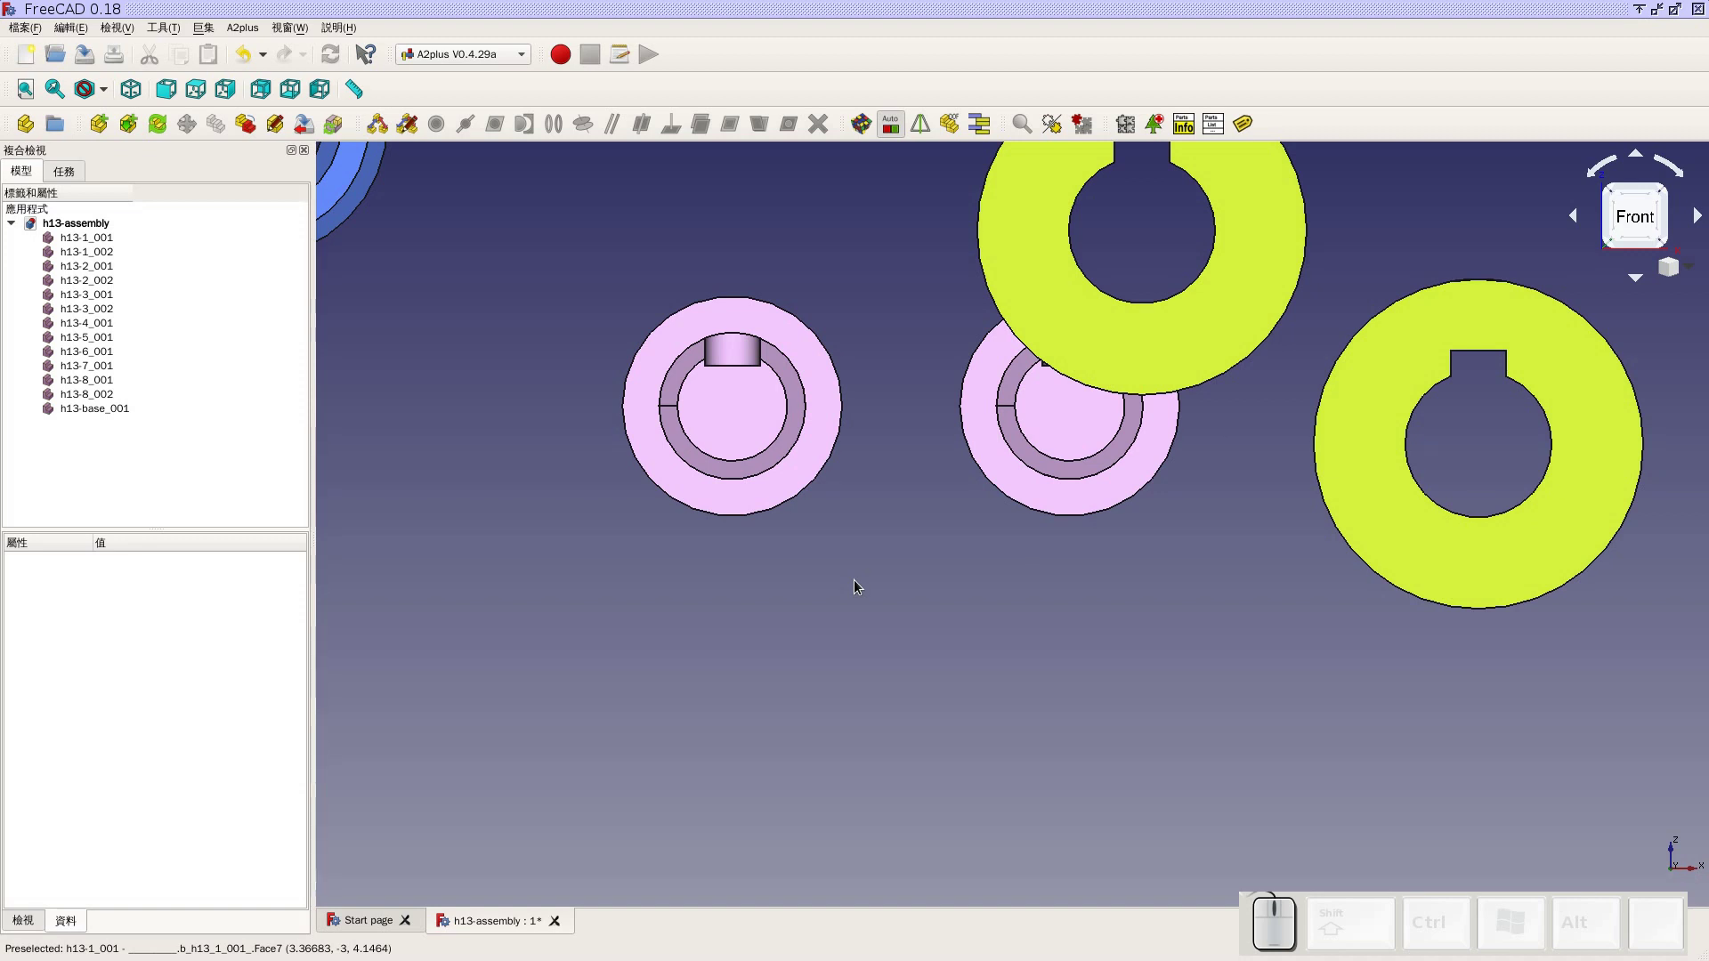
pyautogui.scroll(-3)
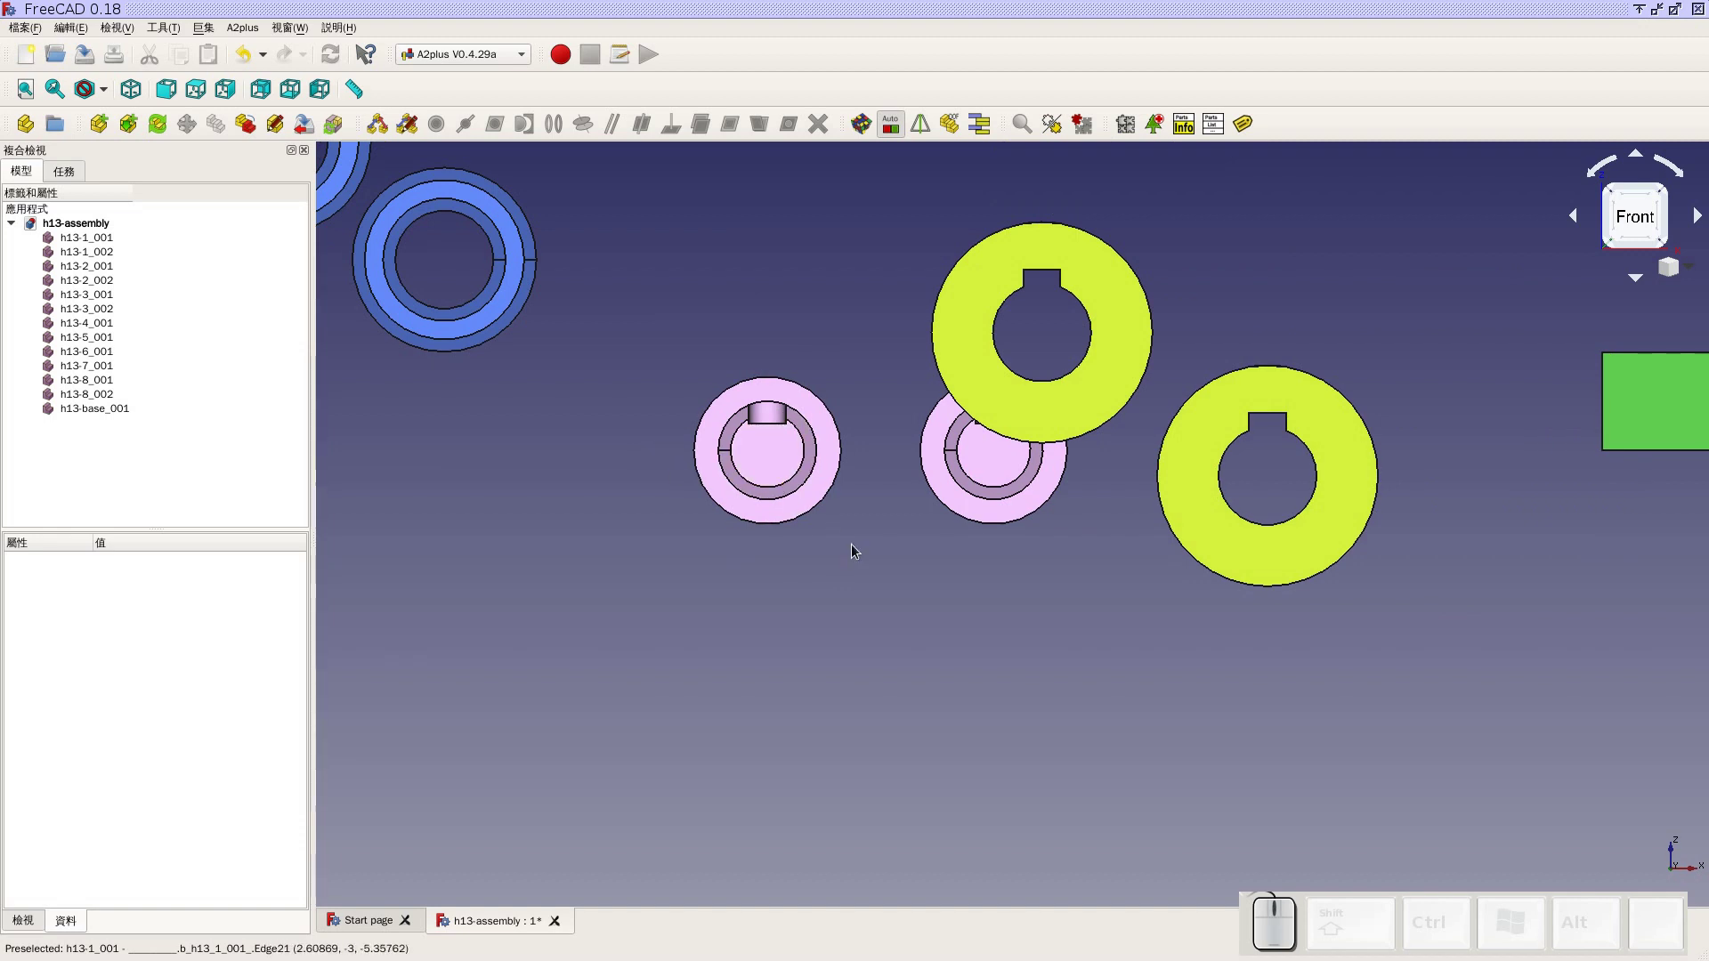
pyautogui.scroll(-3)
pyautogui.middleClick(1062, 621)
pyautogui.scroll(-3)
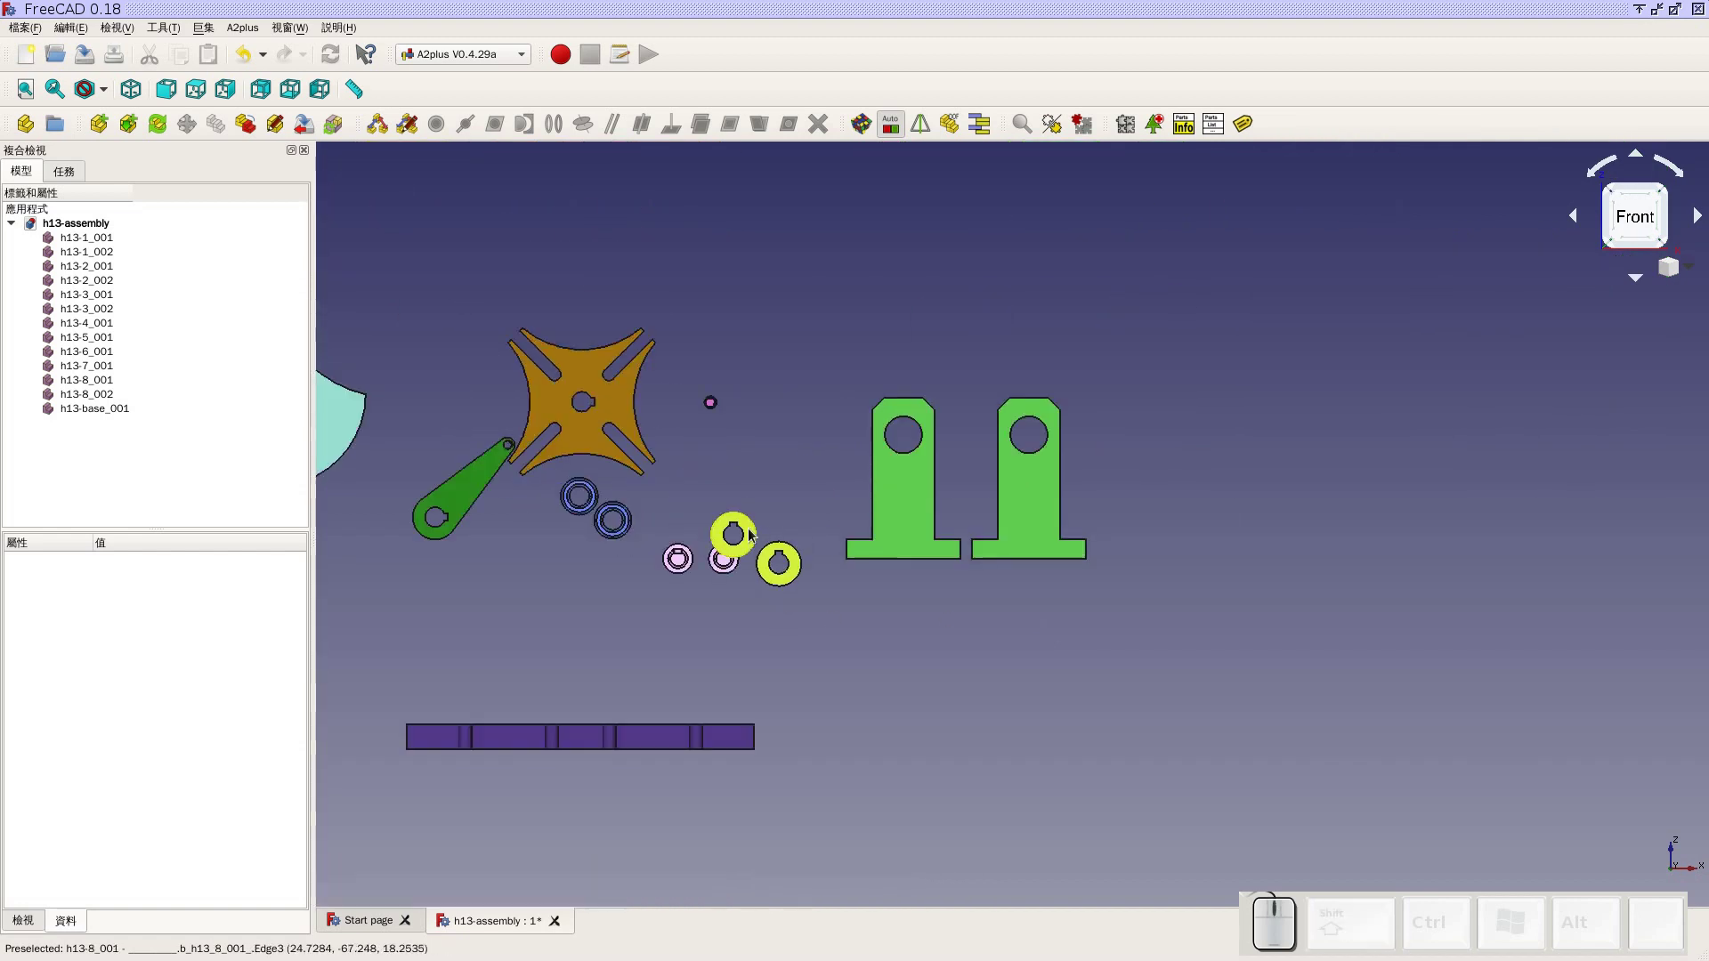
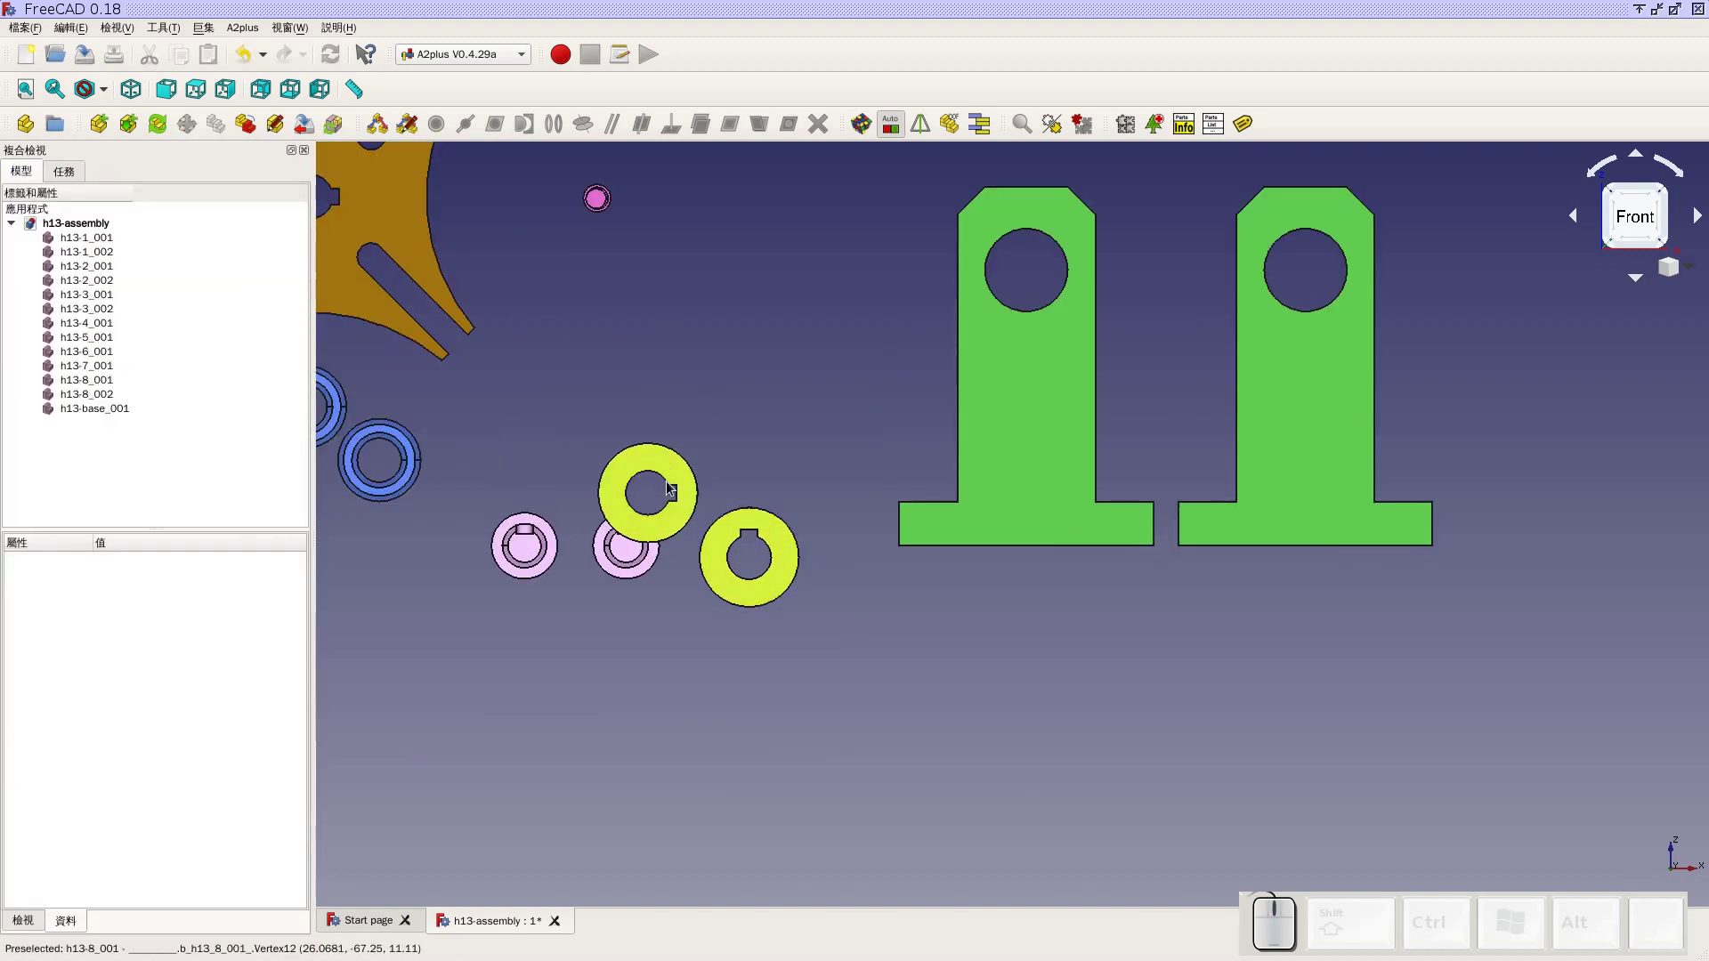
pyautogui.click(783, 542)
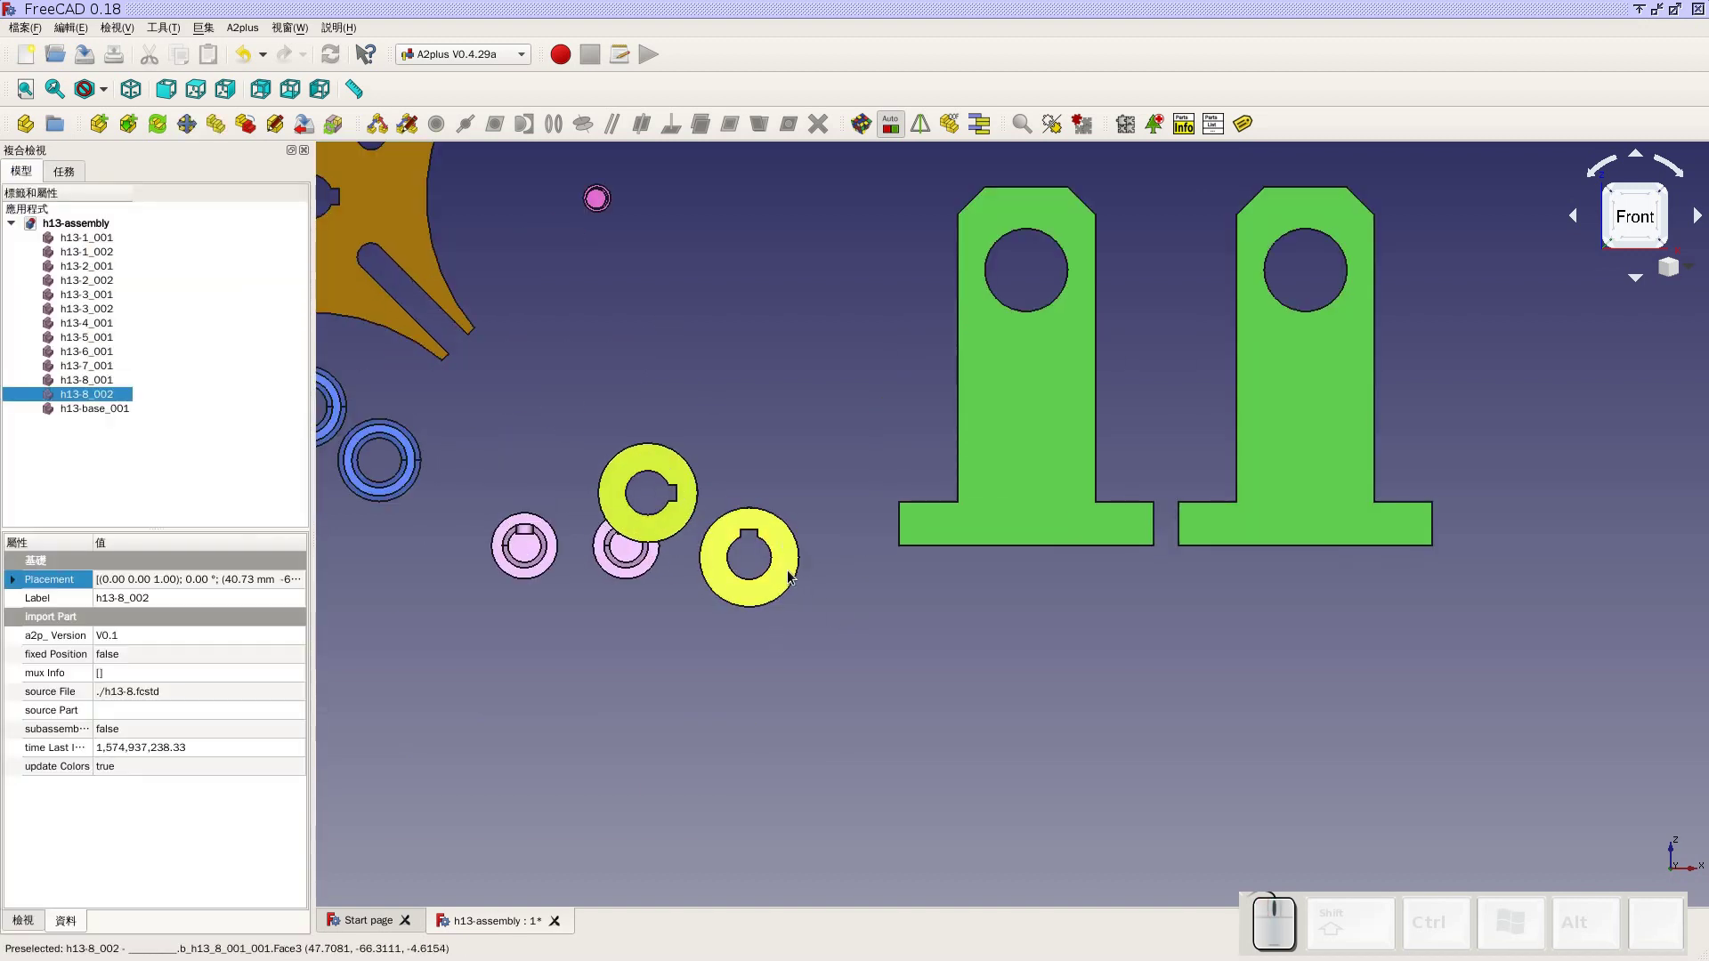
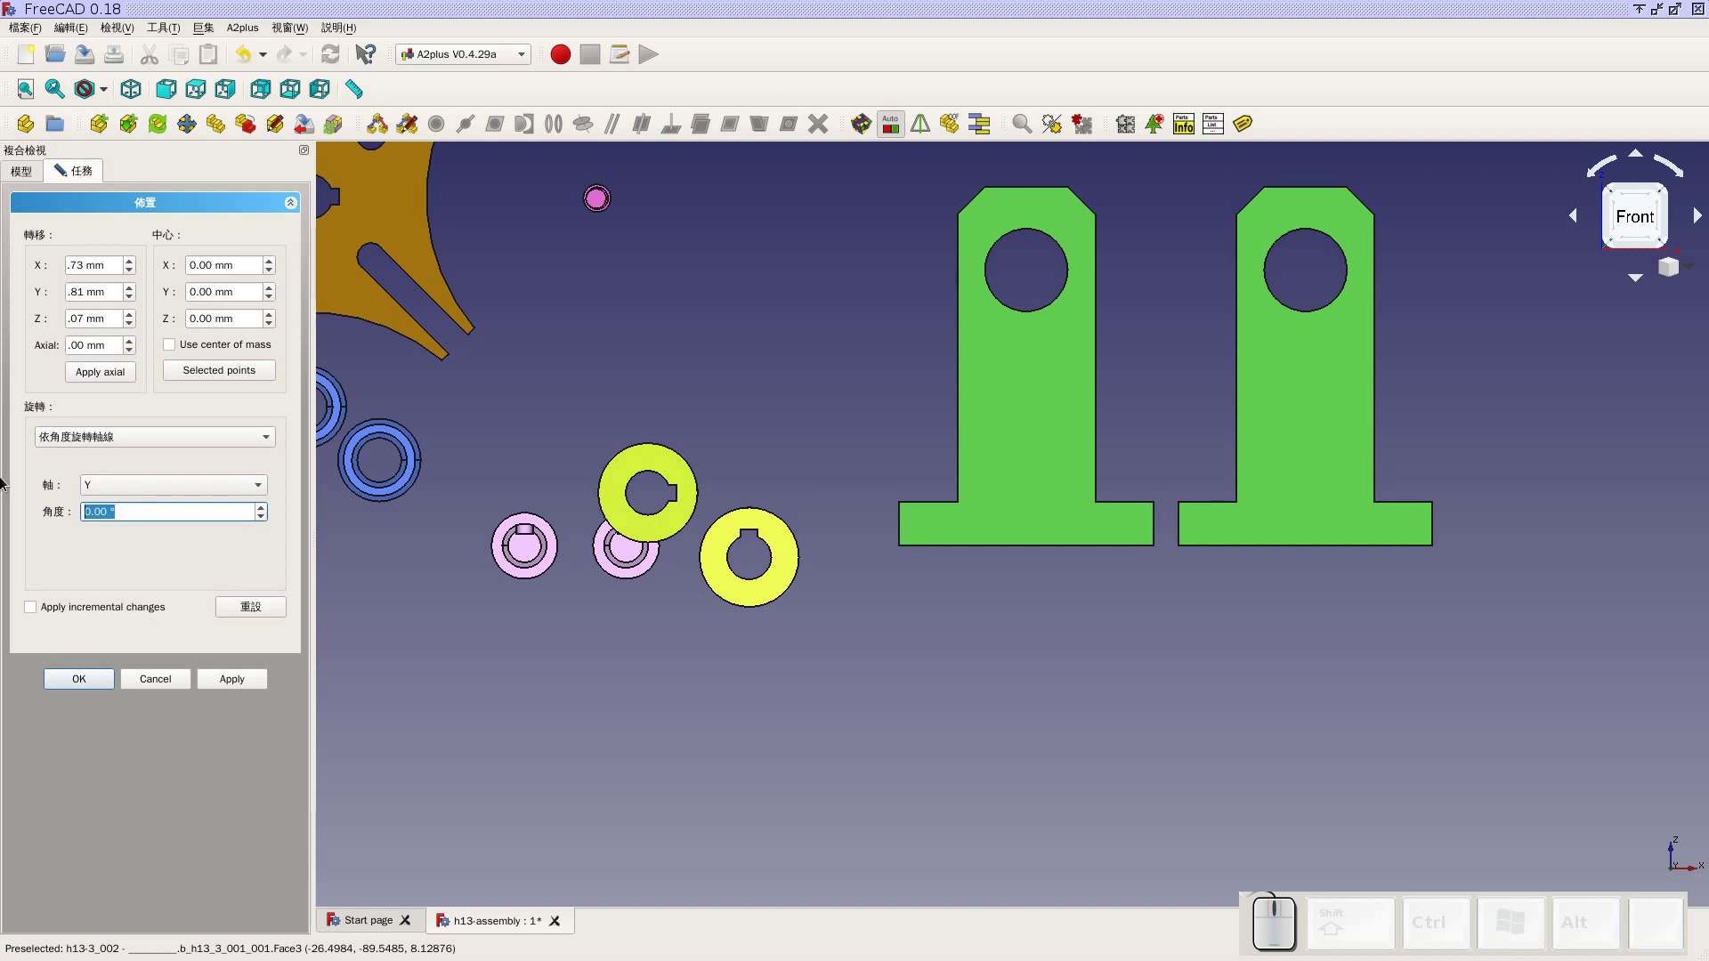
pyautogui.press('9')
pyautogui.press('0')
pyautogui.click(241, 693)
pyautogui.click(36, 607)
pyautogui.click(77, 679)
pyautogui.click(710, 669)
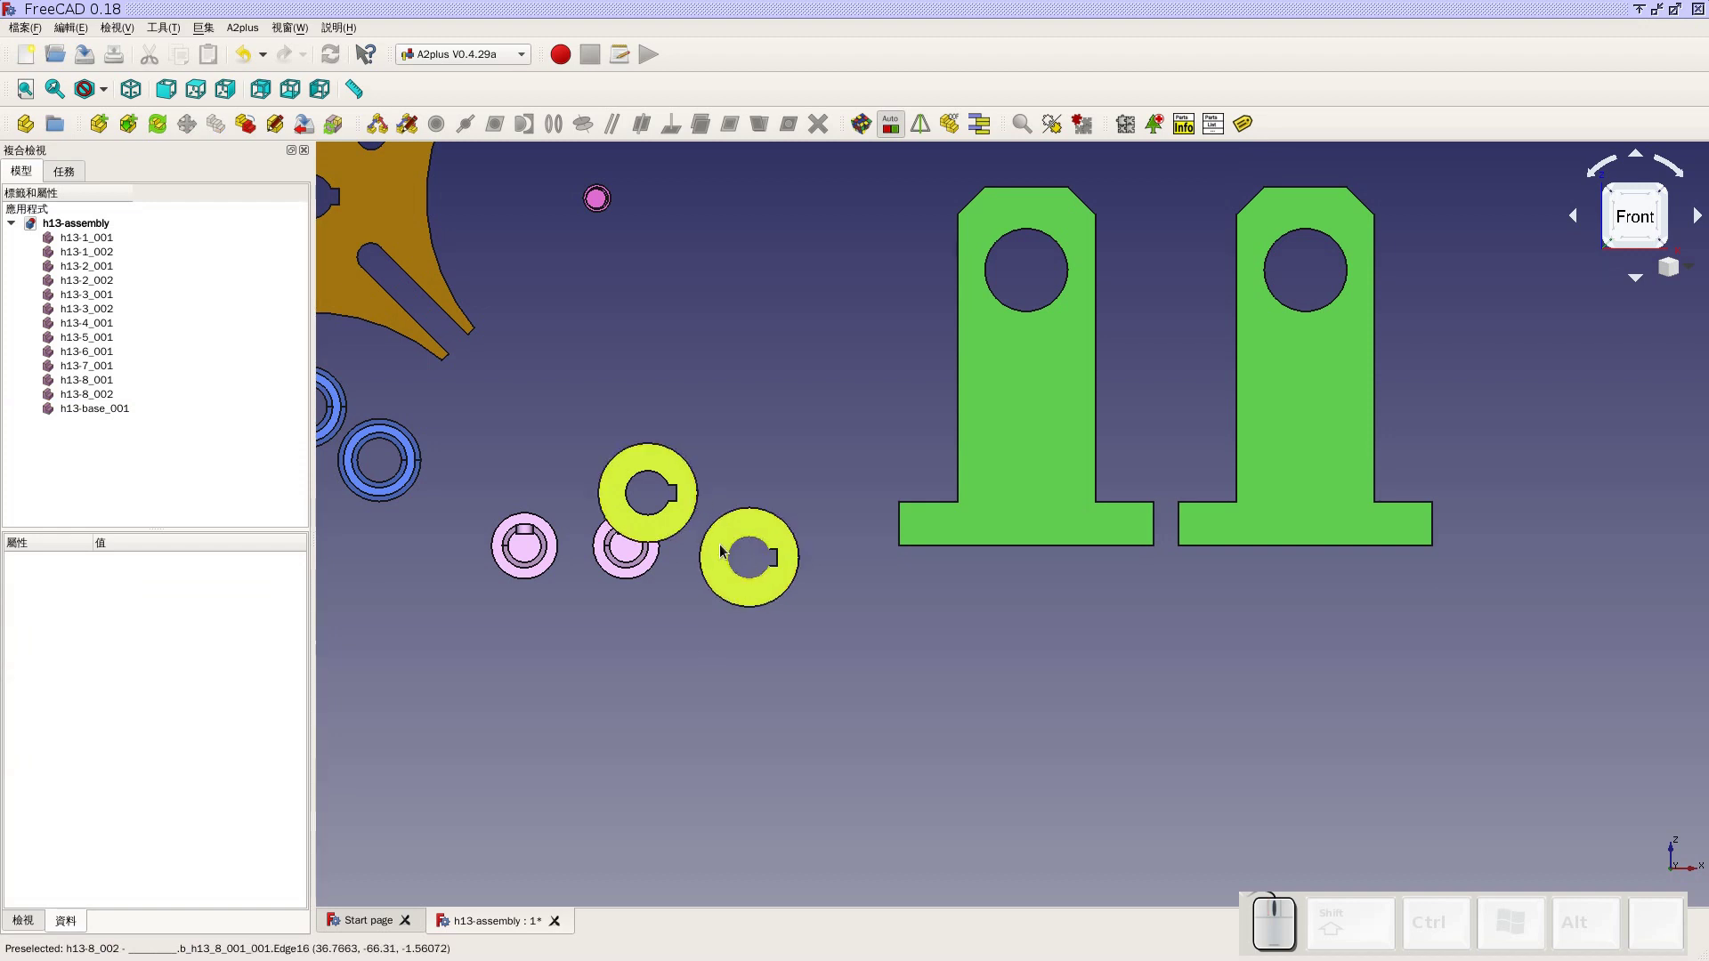
# Rotate the upper yellow collar and move it beside the other collar, then select h13-1_001
pyautogui.scroll(3)
pyautogui.scroll(-3)
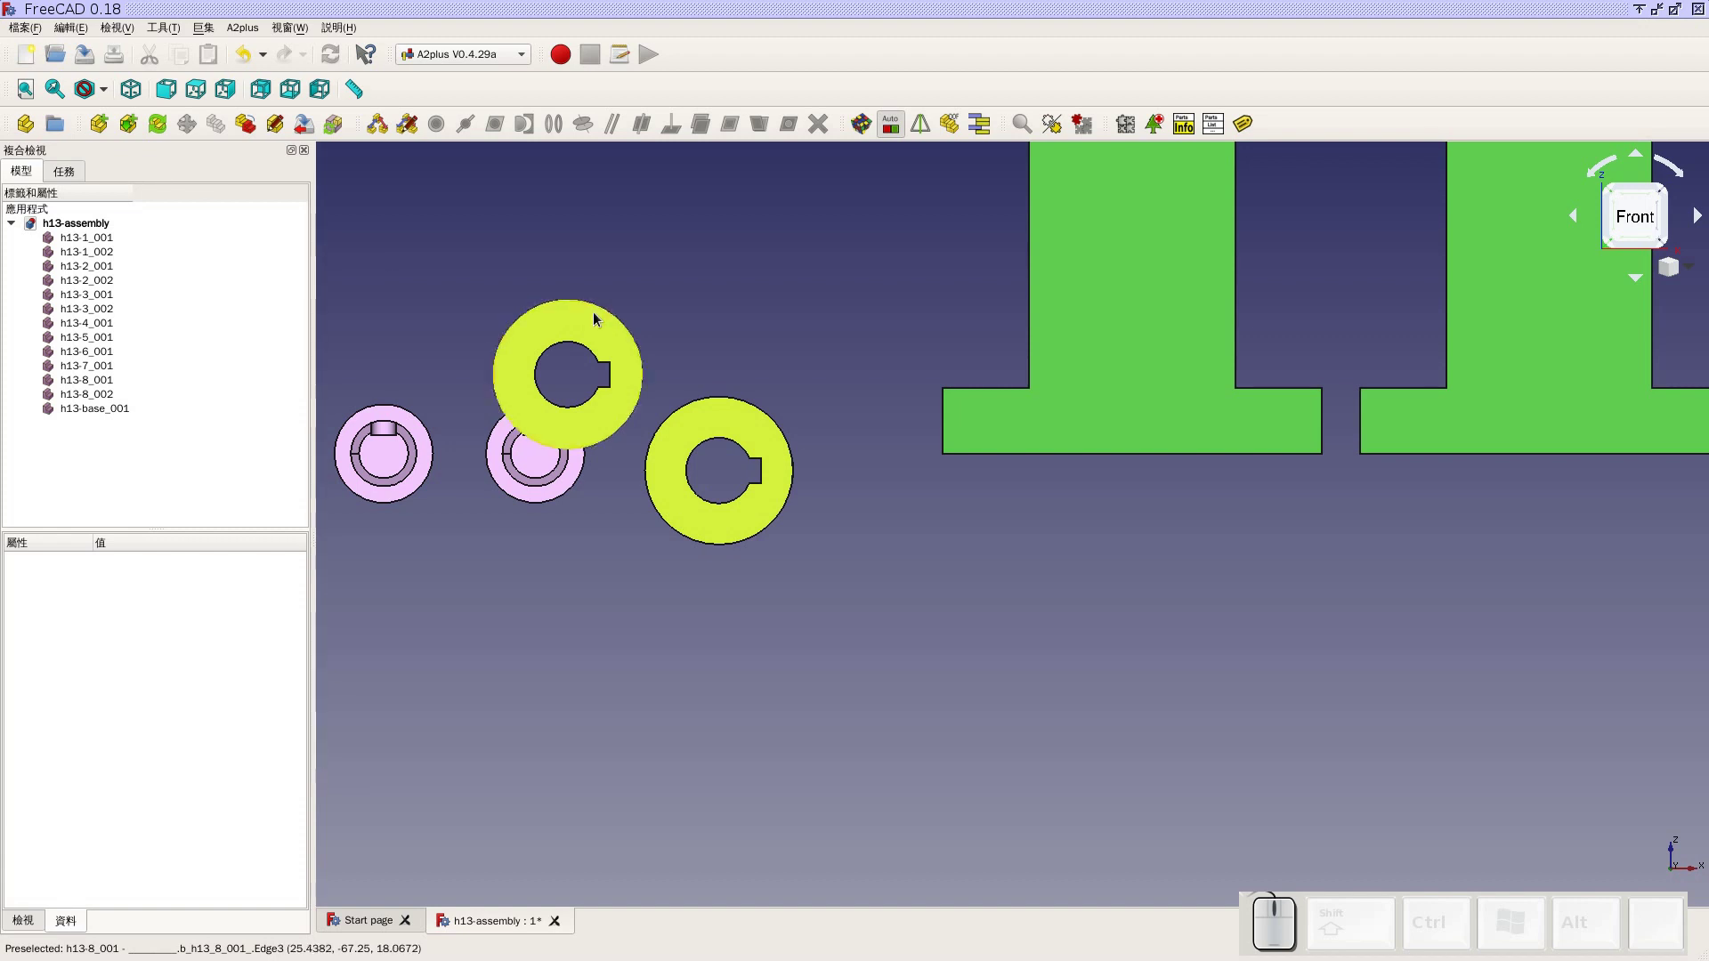
pyautogui.click(600, 322)
pyautogui.click(197, 138)
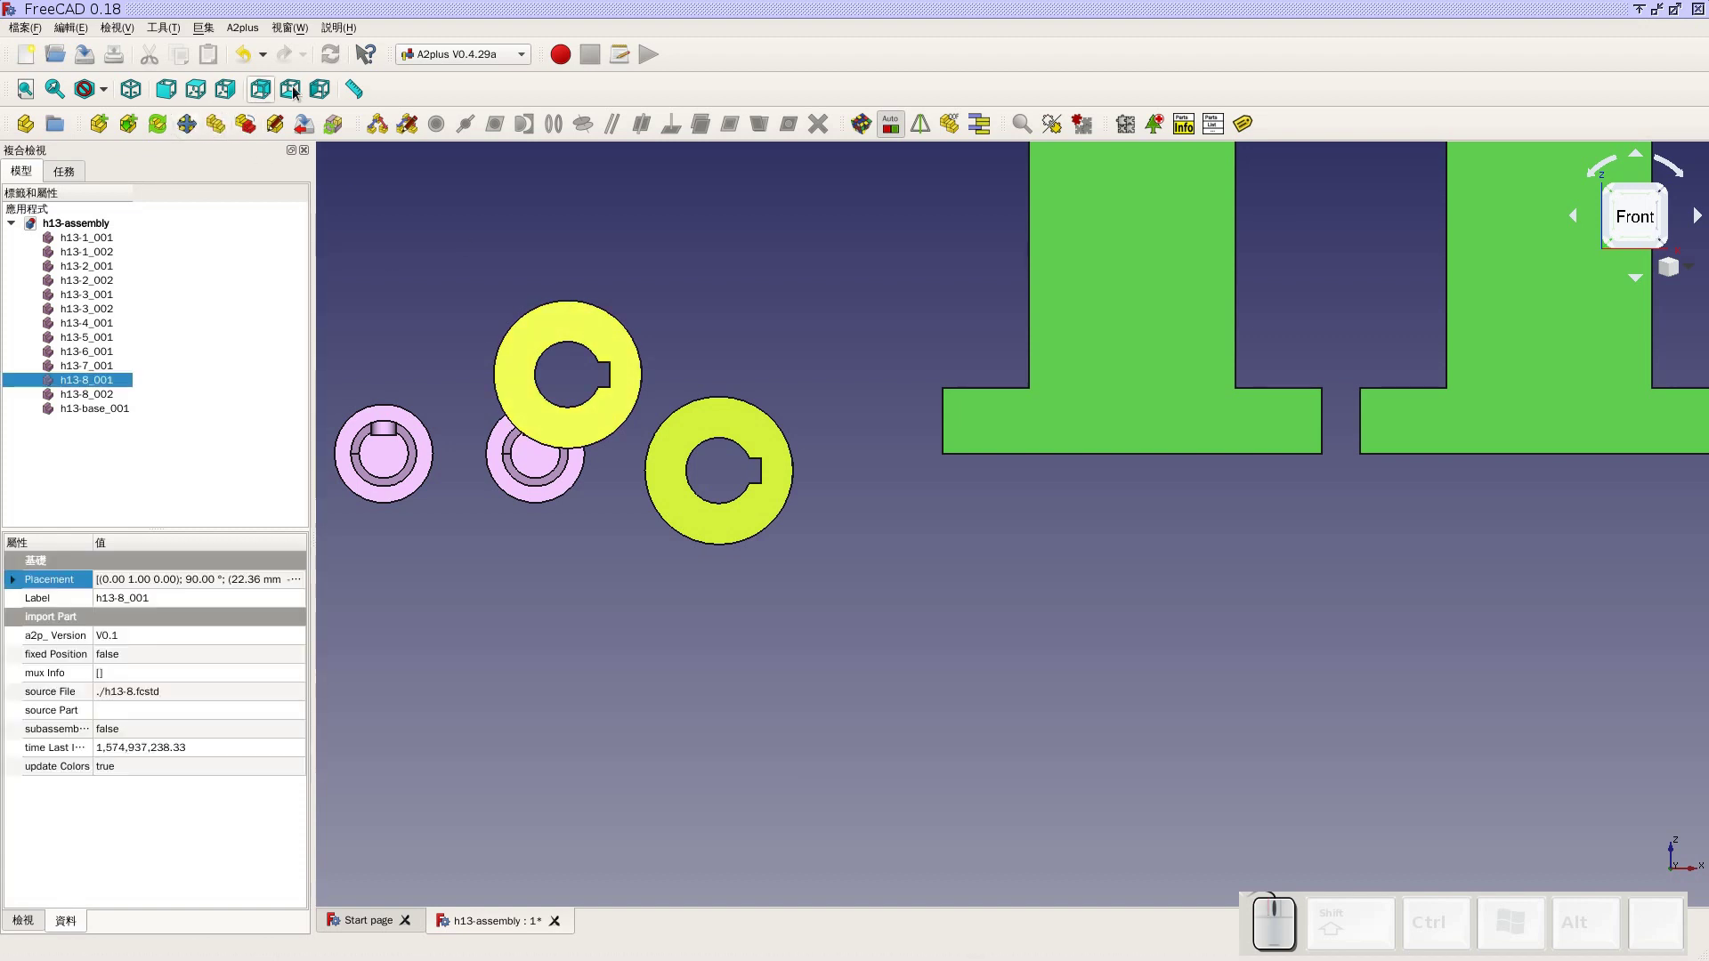
pyautogui.click(522, 241)
pyautogui.click(718, 428)
pyautogui.click(201, 140)
pyautogui.click(695, 238)
pyautogui.click(736, 520)
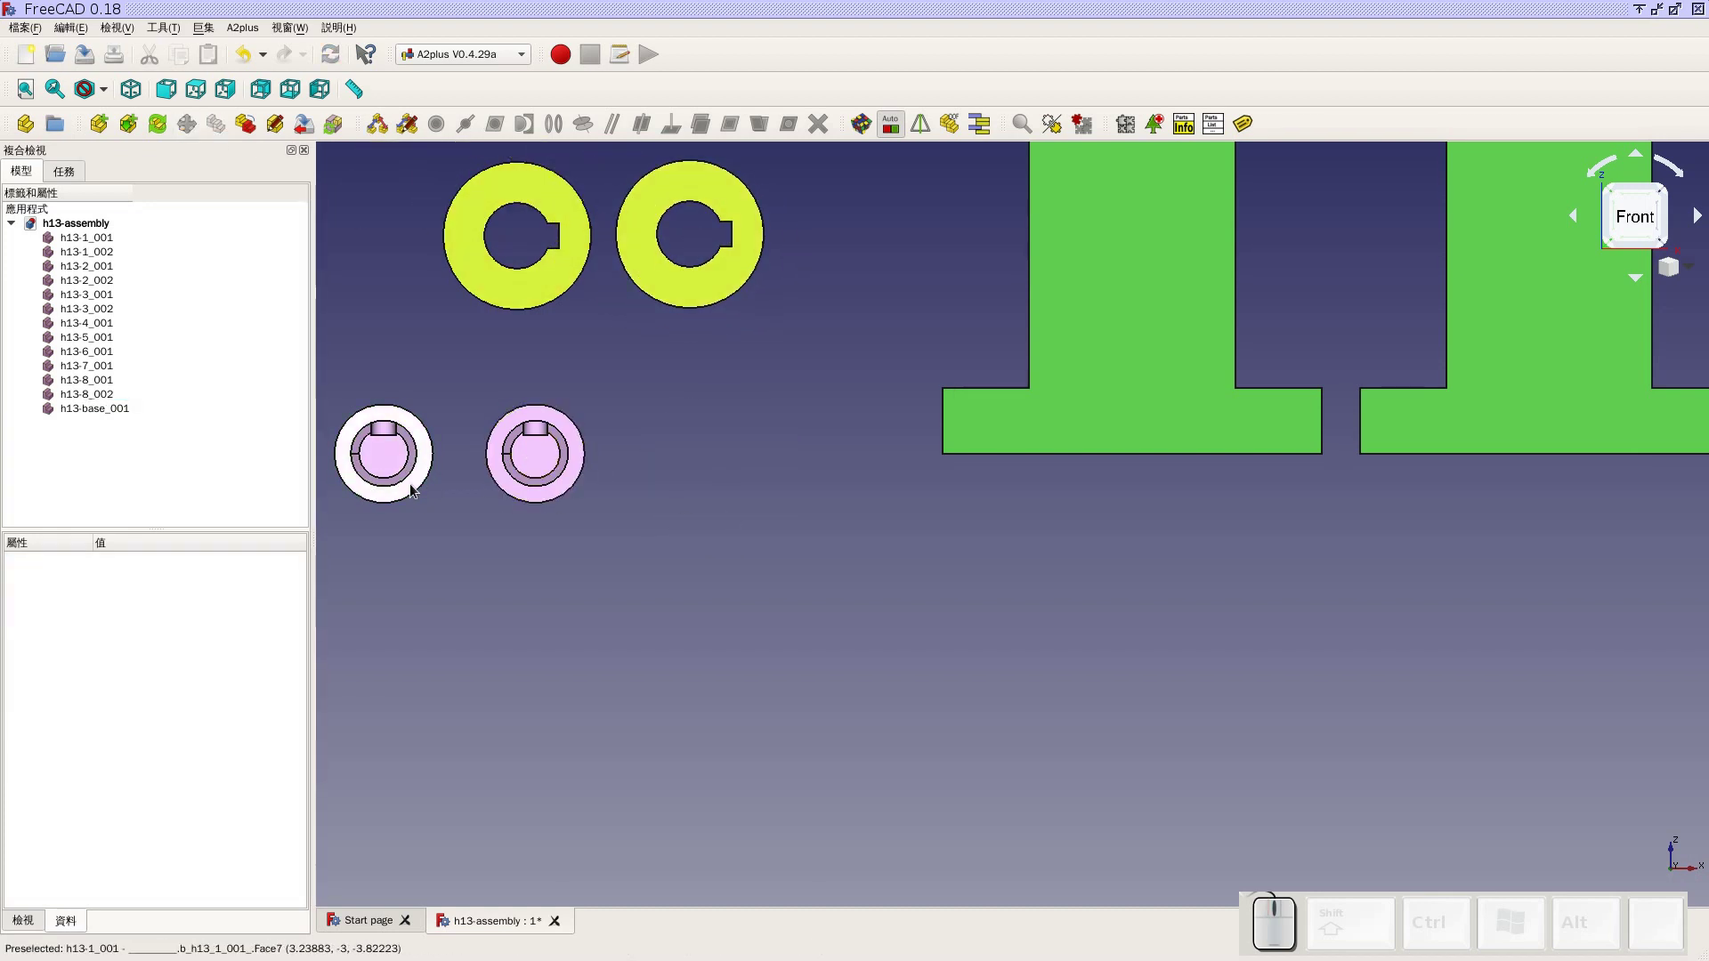
pyautogui.click(415, 429)
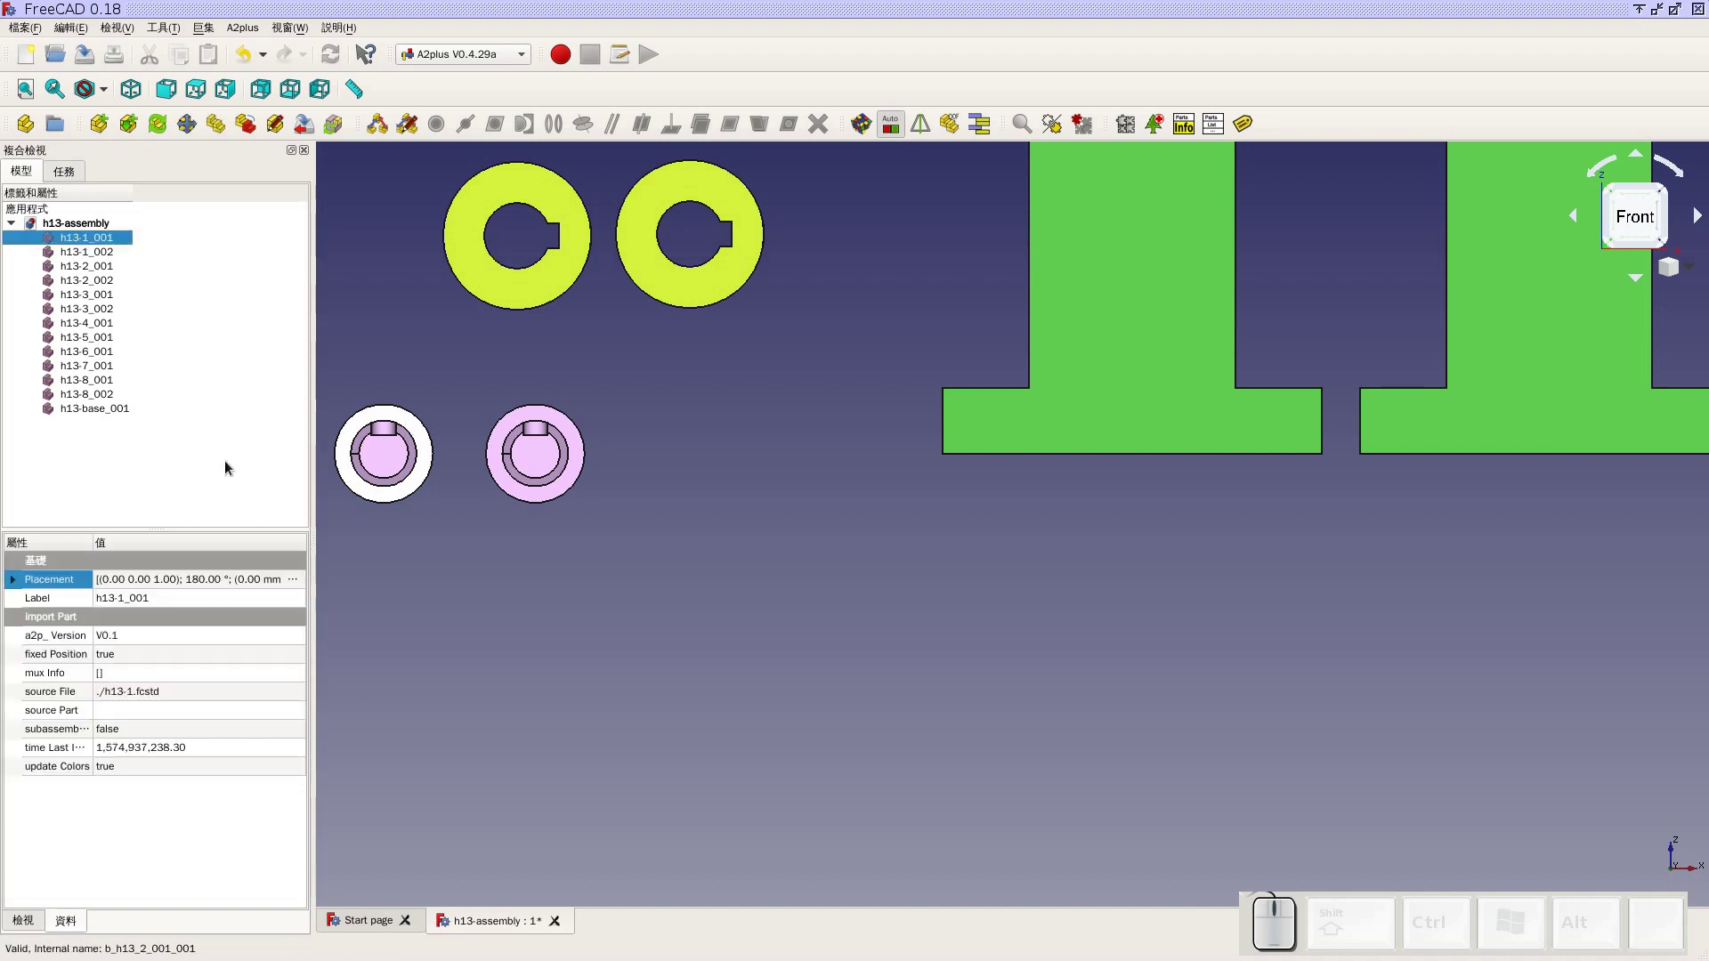
# Set shaft h13-1_001 to rotate about the Y axis in Placement, orbit to check, and reopen the editor
pyautogui.click(298, 586)
pyautogui.click(300, 587)
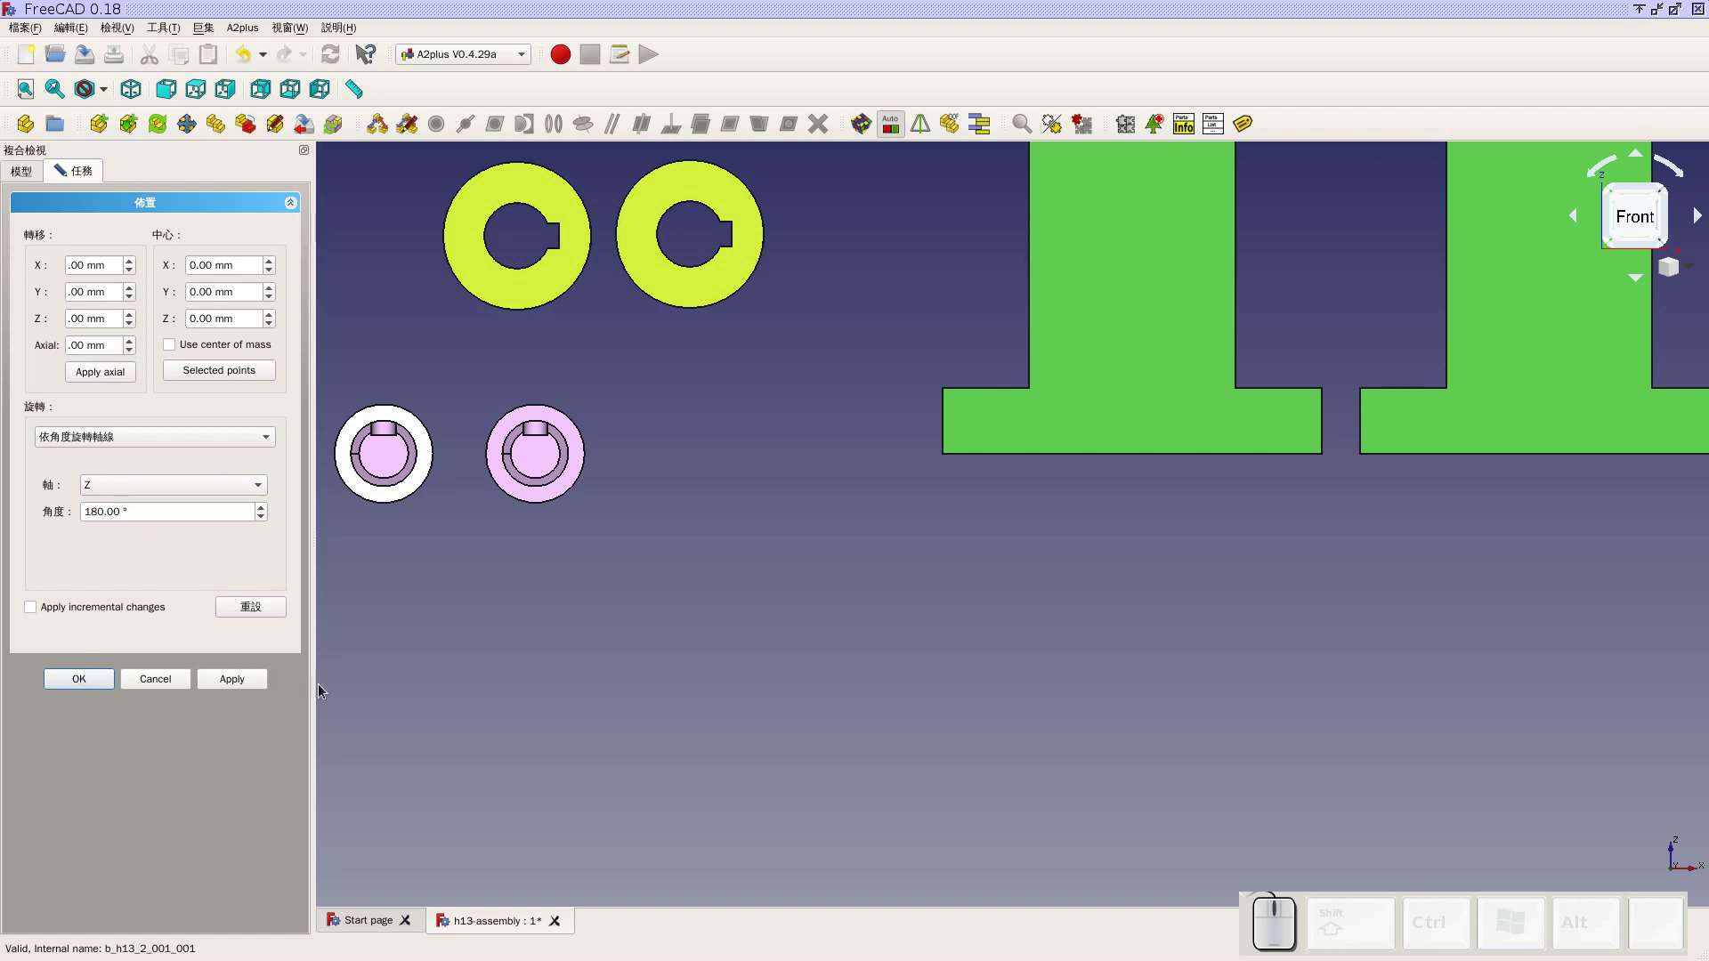
pyautogui.click(192, 498)
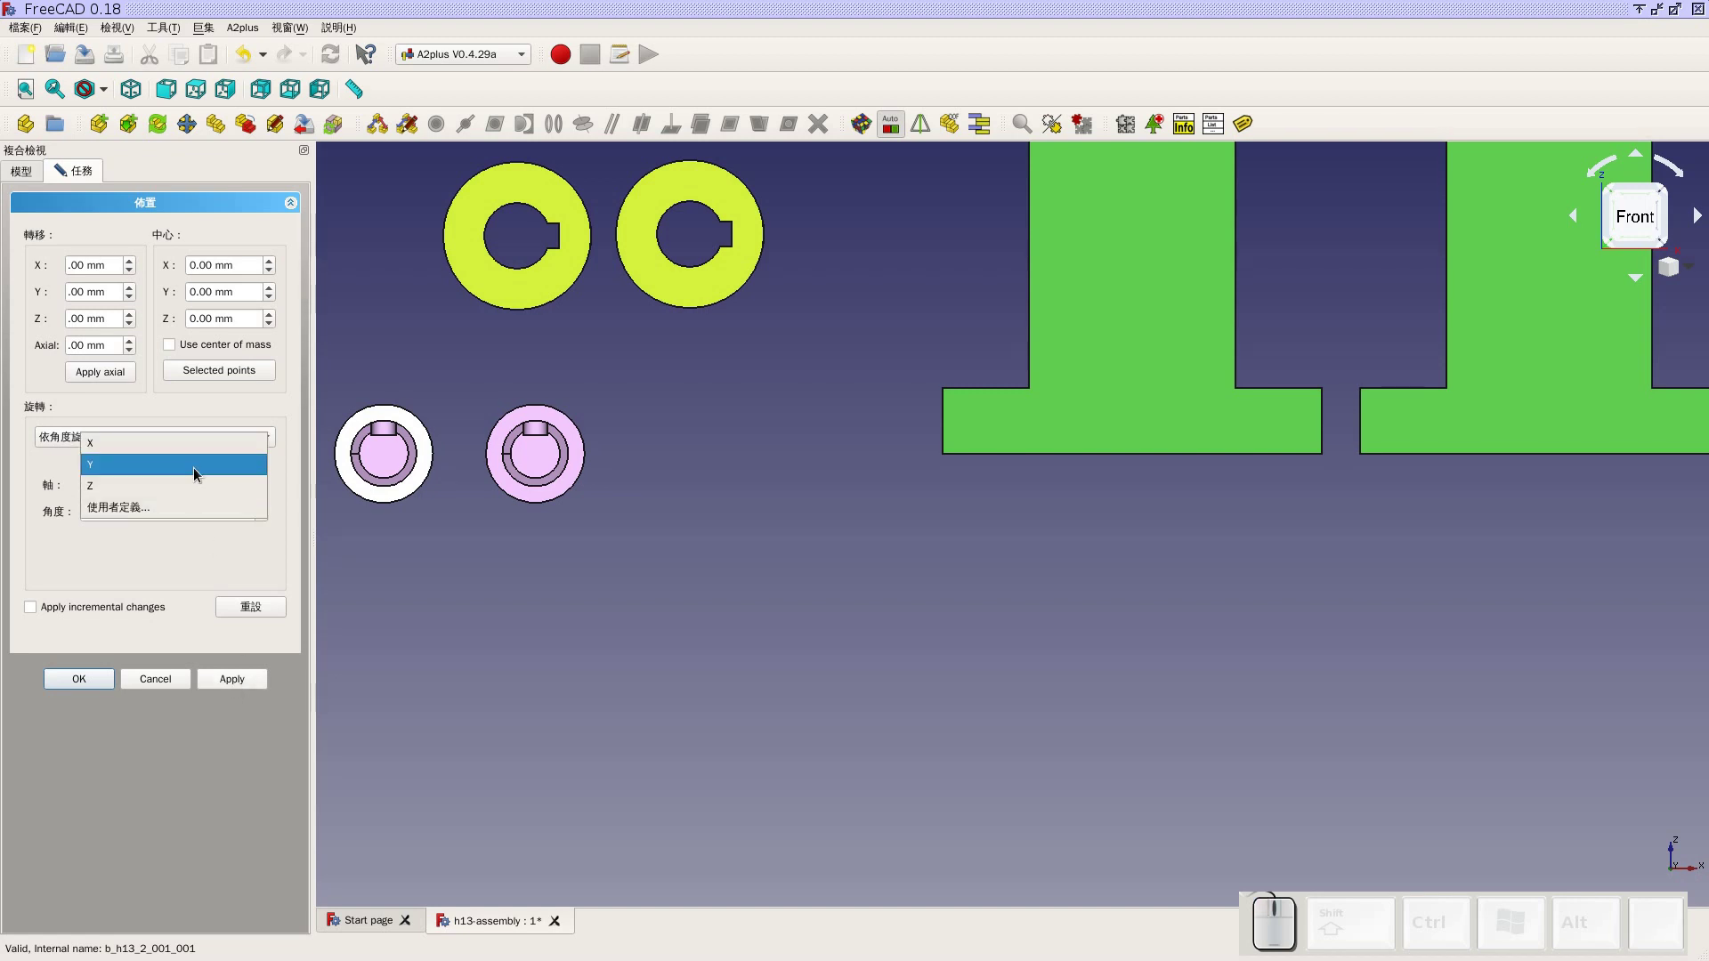
pyautogui.click(196, 479)
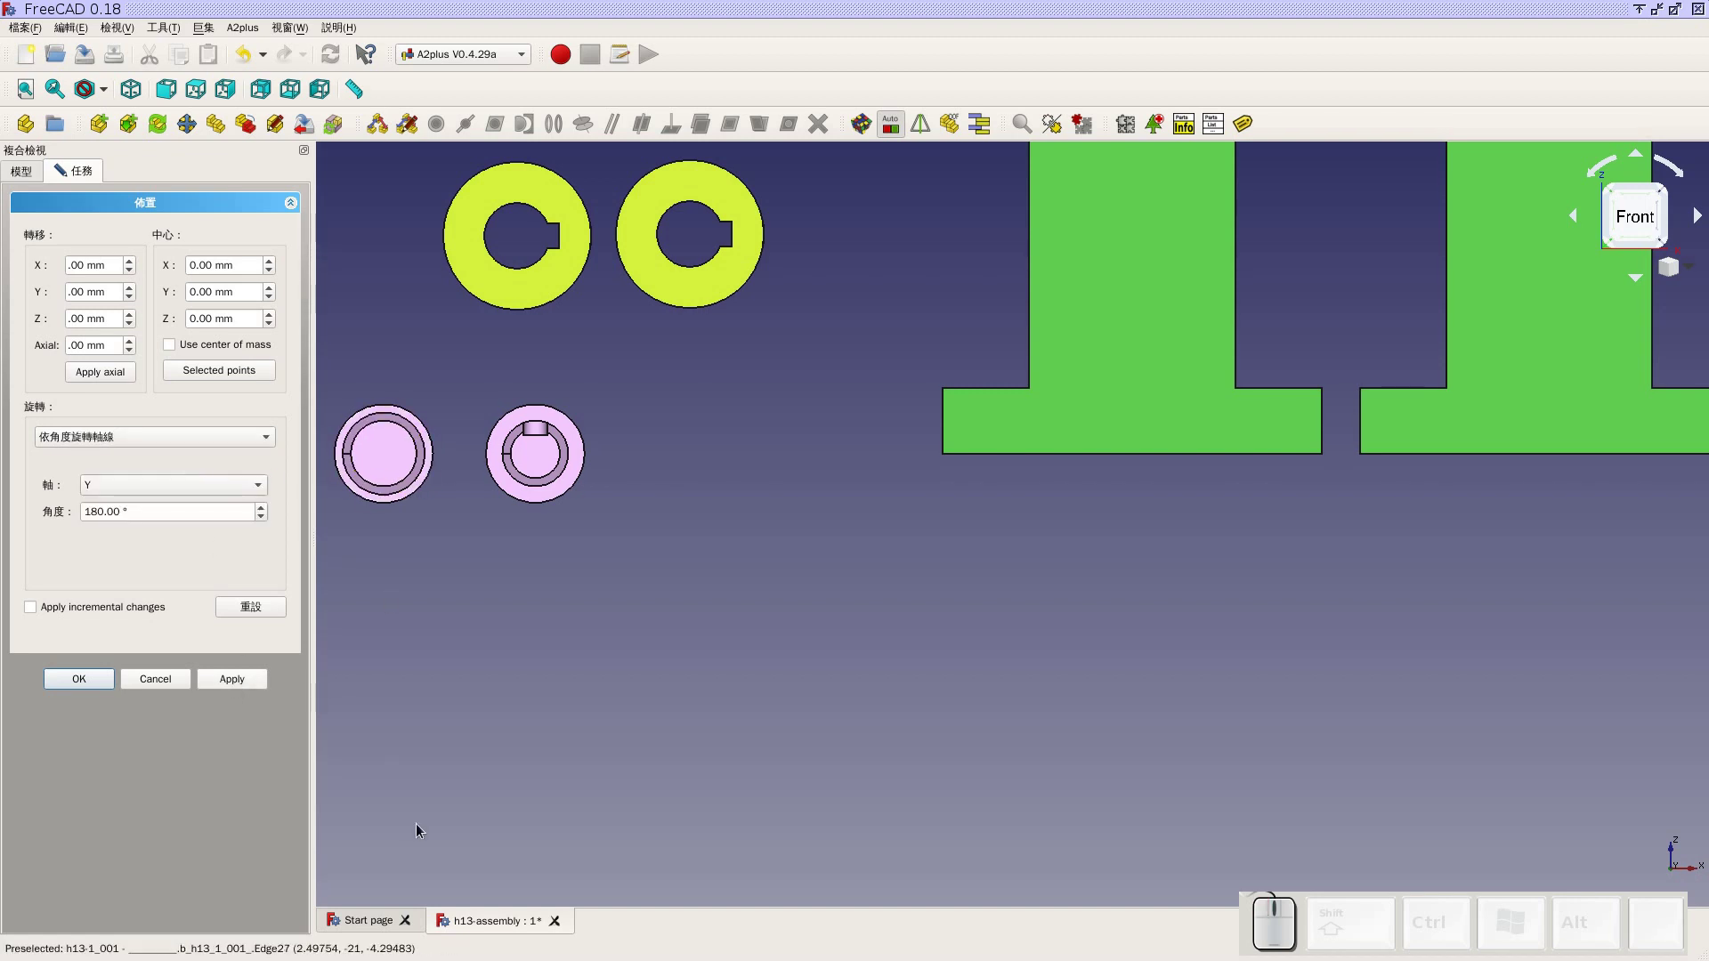
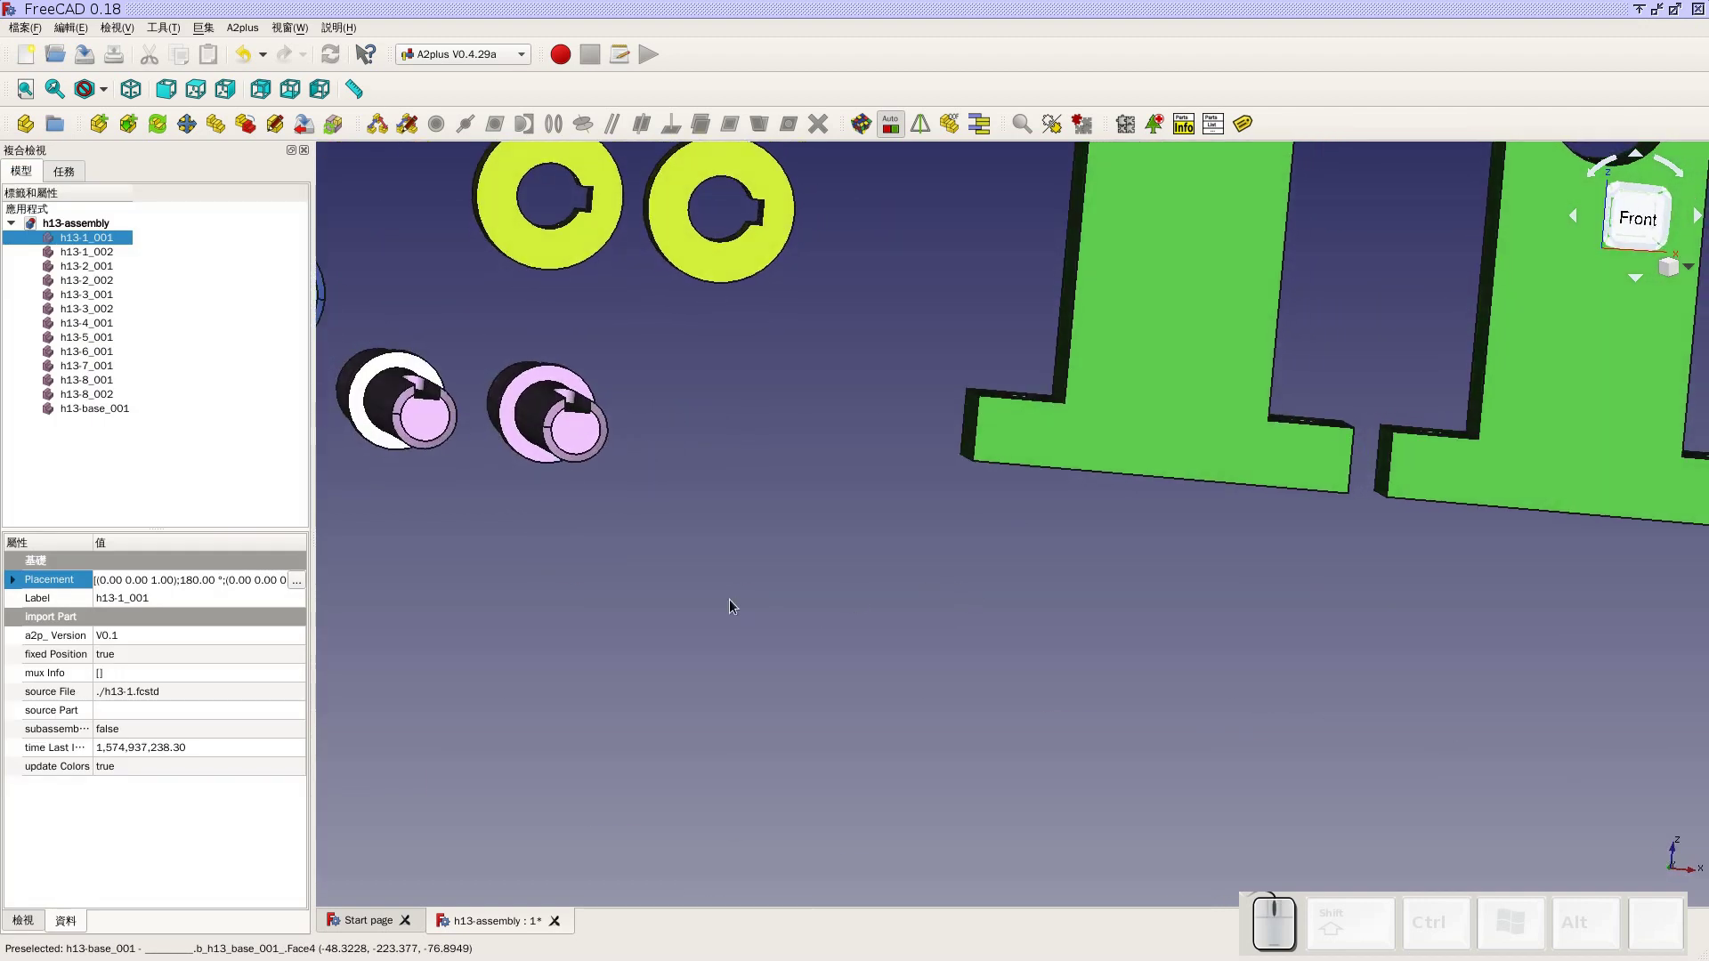
pyautogui.moveTo(742, 593); pyautogui.dragTo(876, 588)
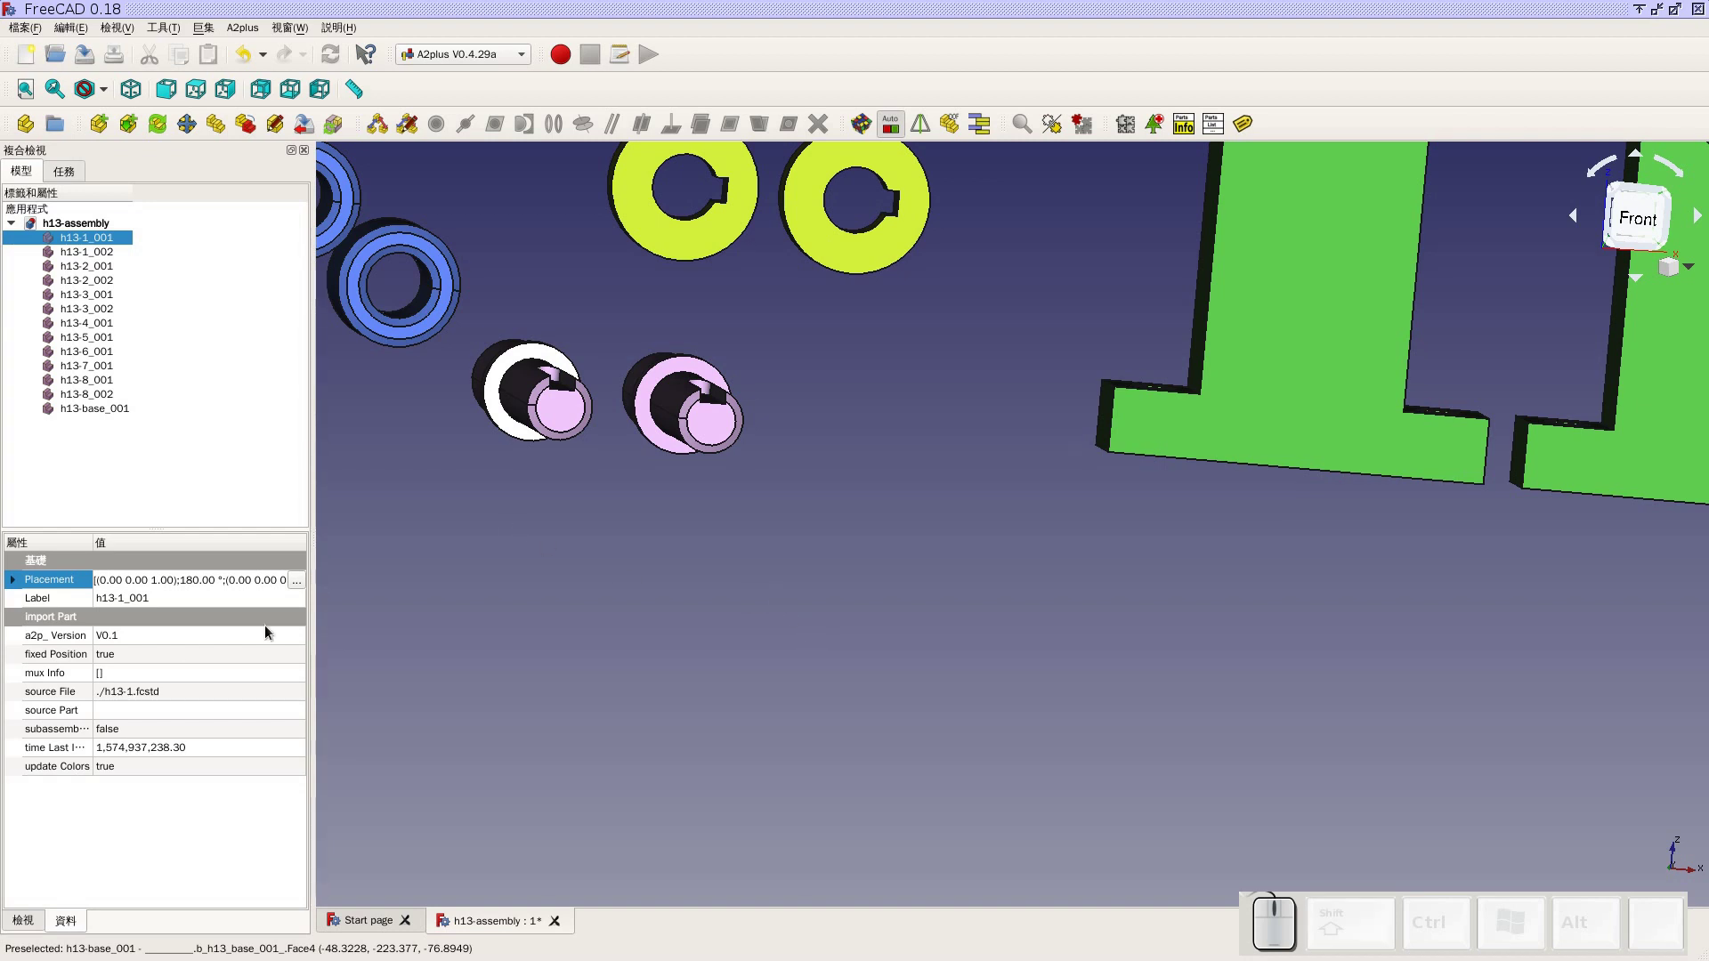
pyautogui.click(303, 588)
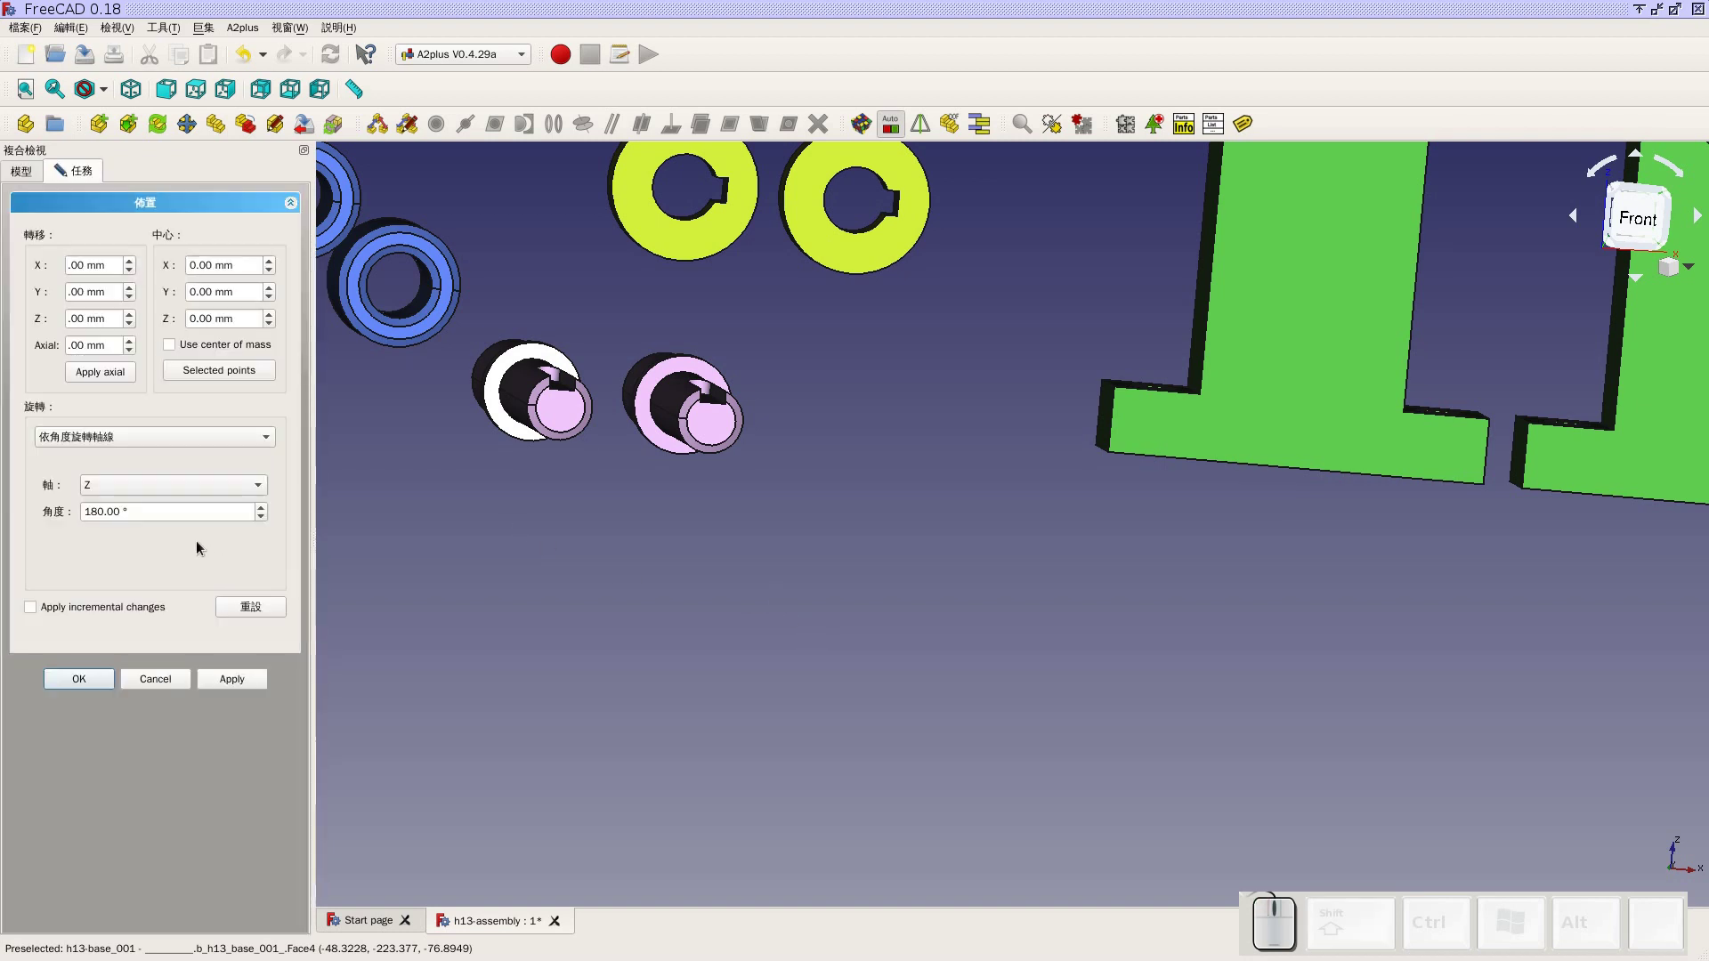
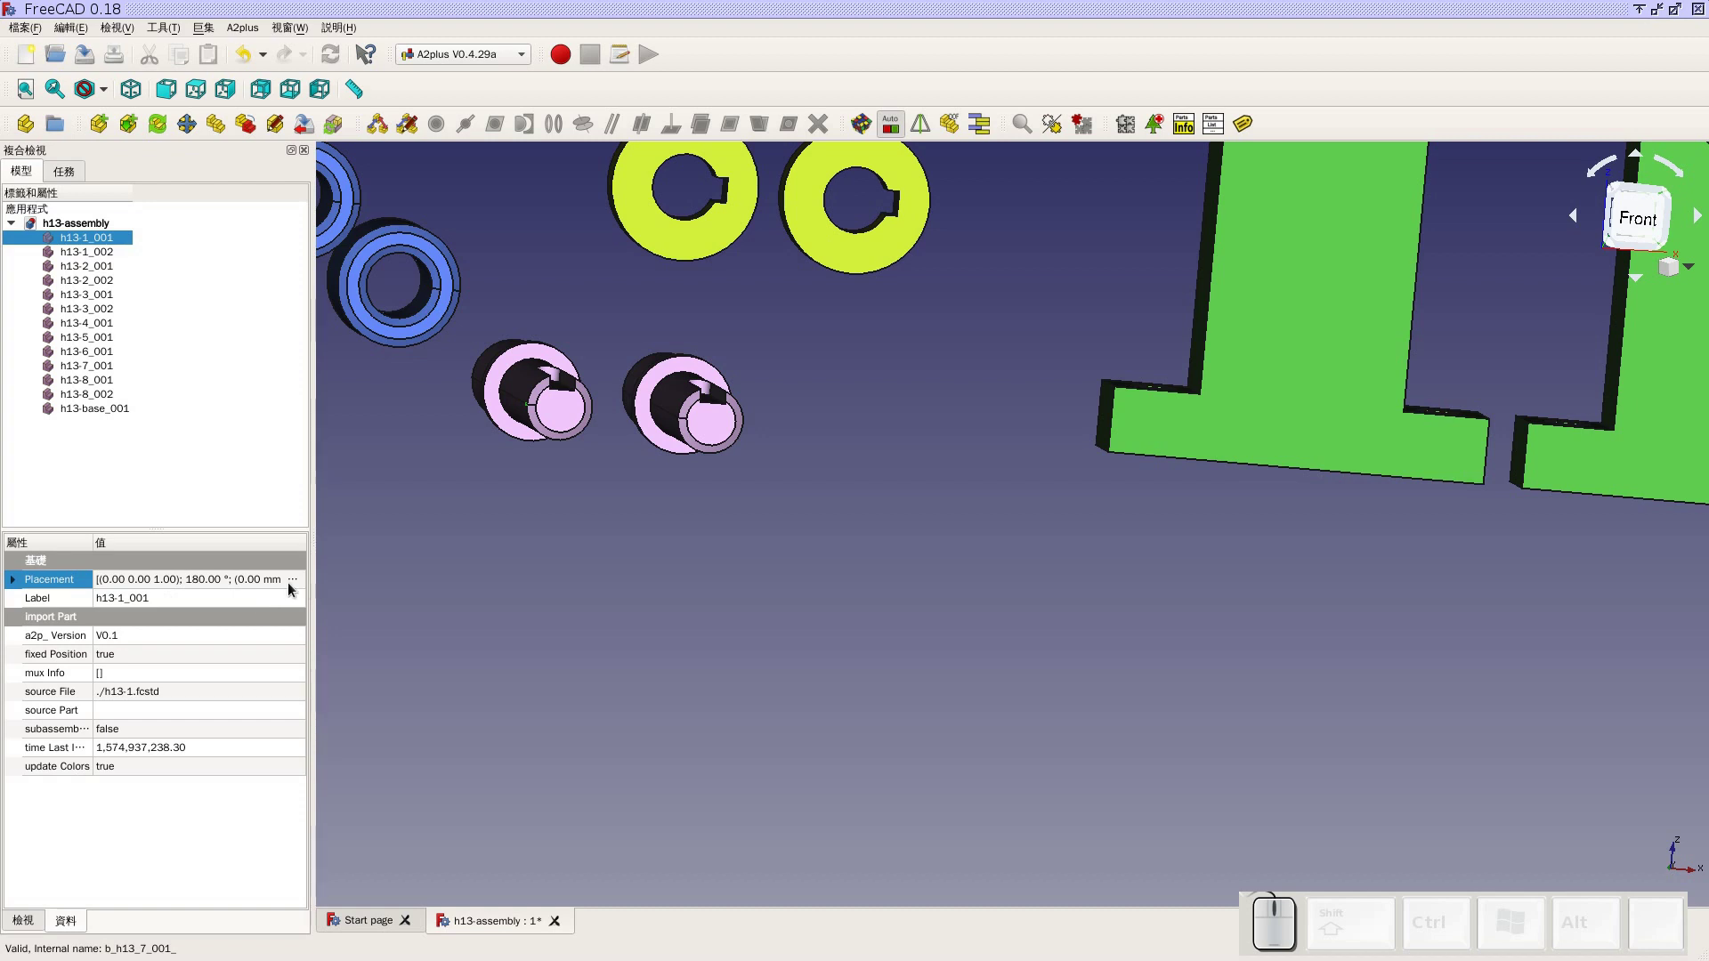
# Reopen the placement editor in incremental mode with Y chosen as the rotation axis
pyautogui.click(296, 586)
pyautogui.click(296, 587)
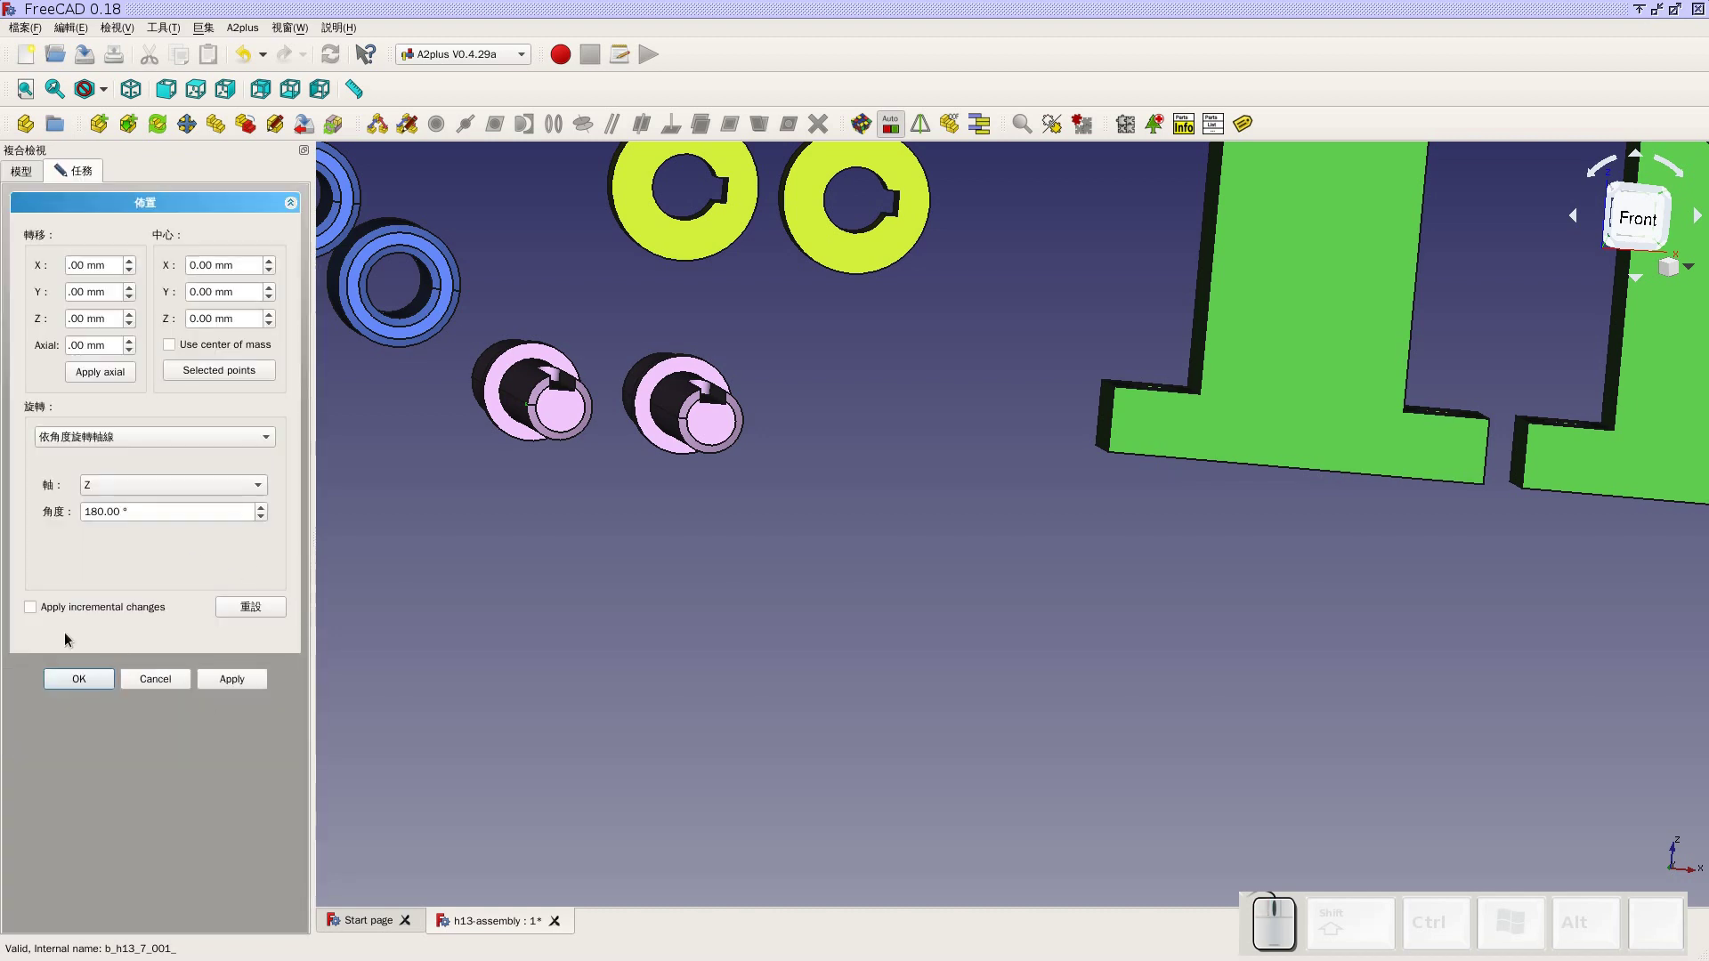
pyautogui.click(228, 688)
pyautogui.click(45, 615)
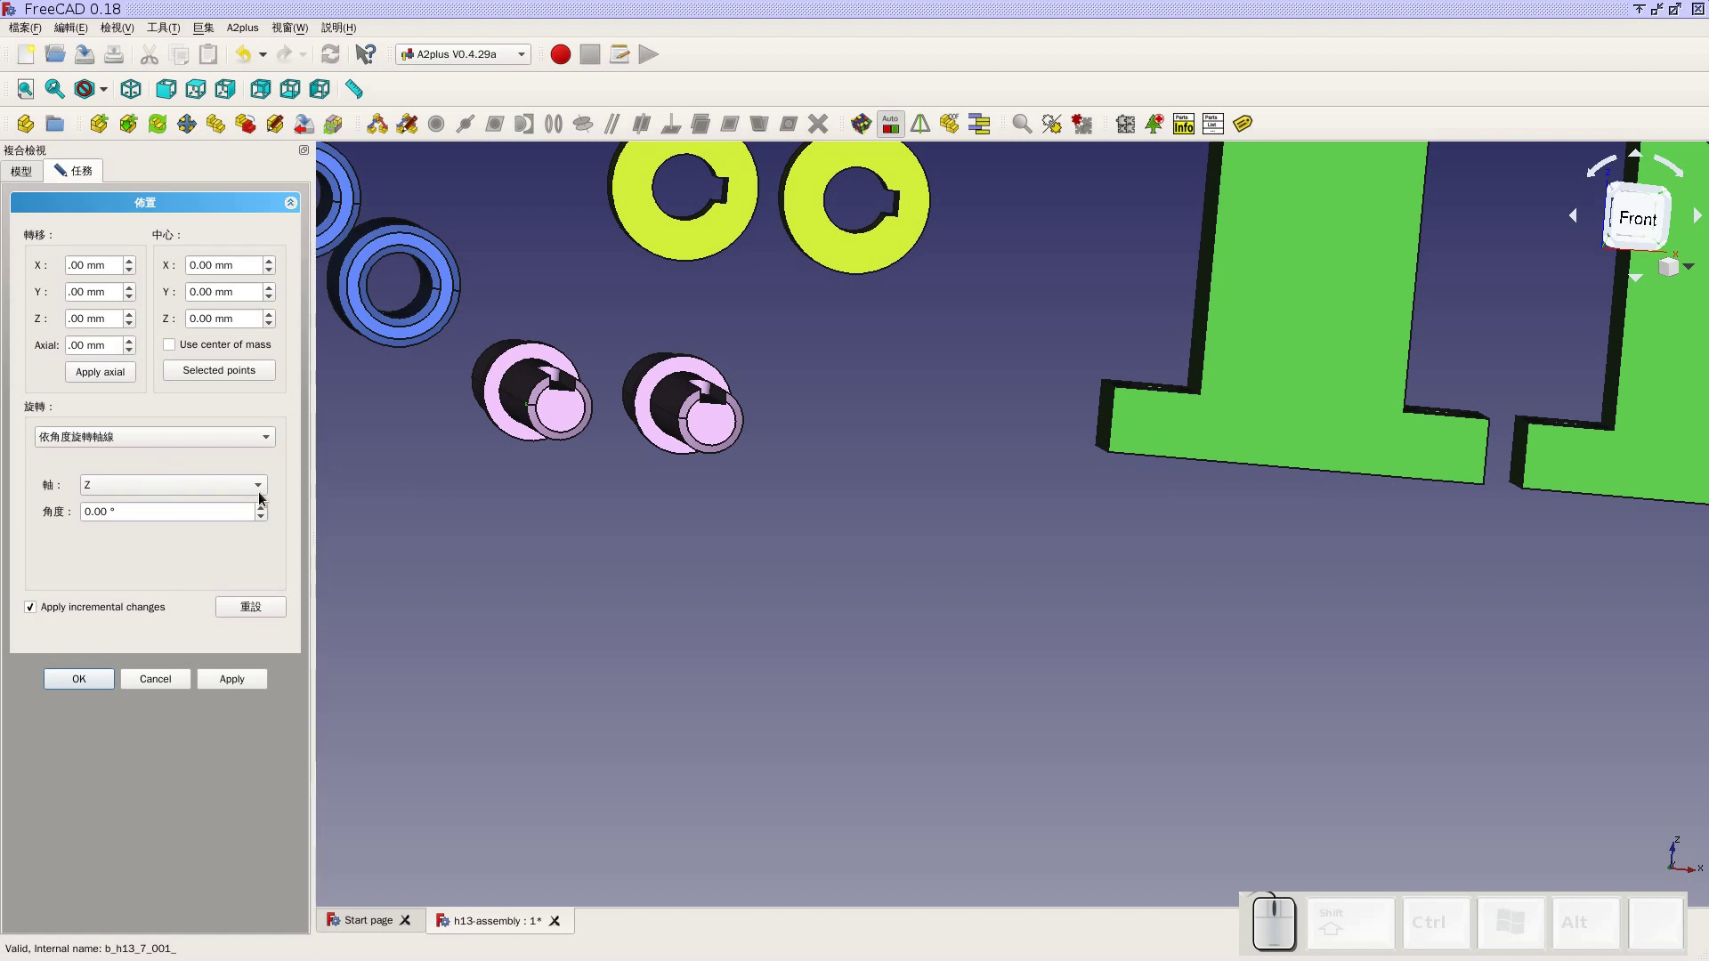
pyautogui.click(232, 483)
pyautogui.click(234, 475)
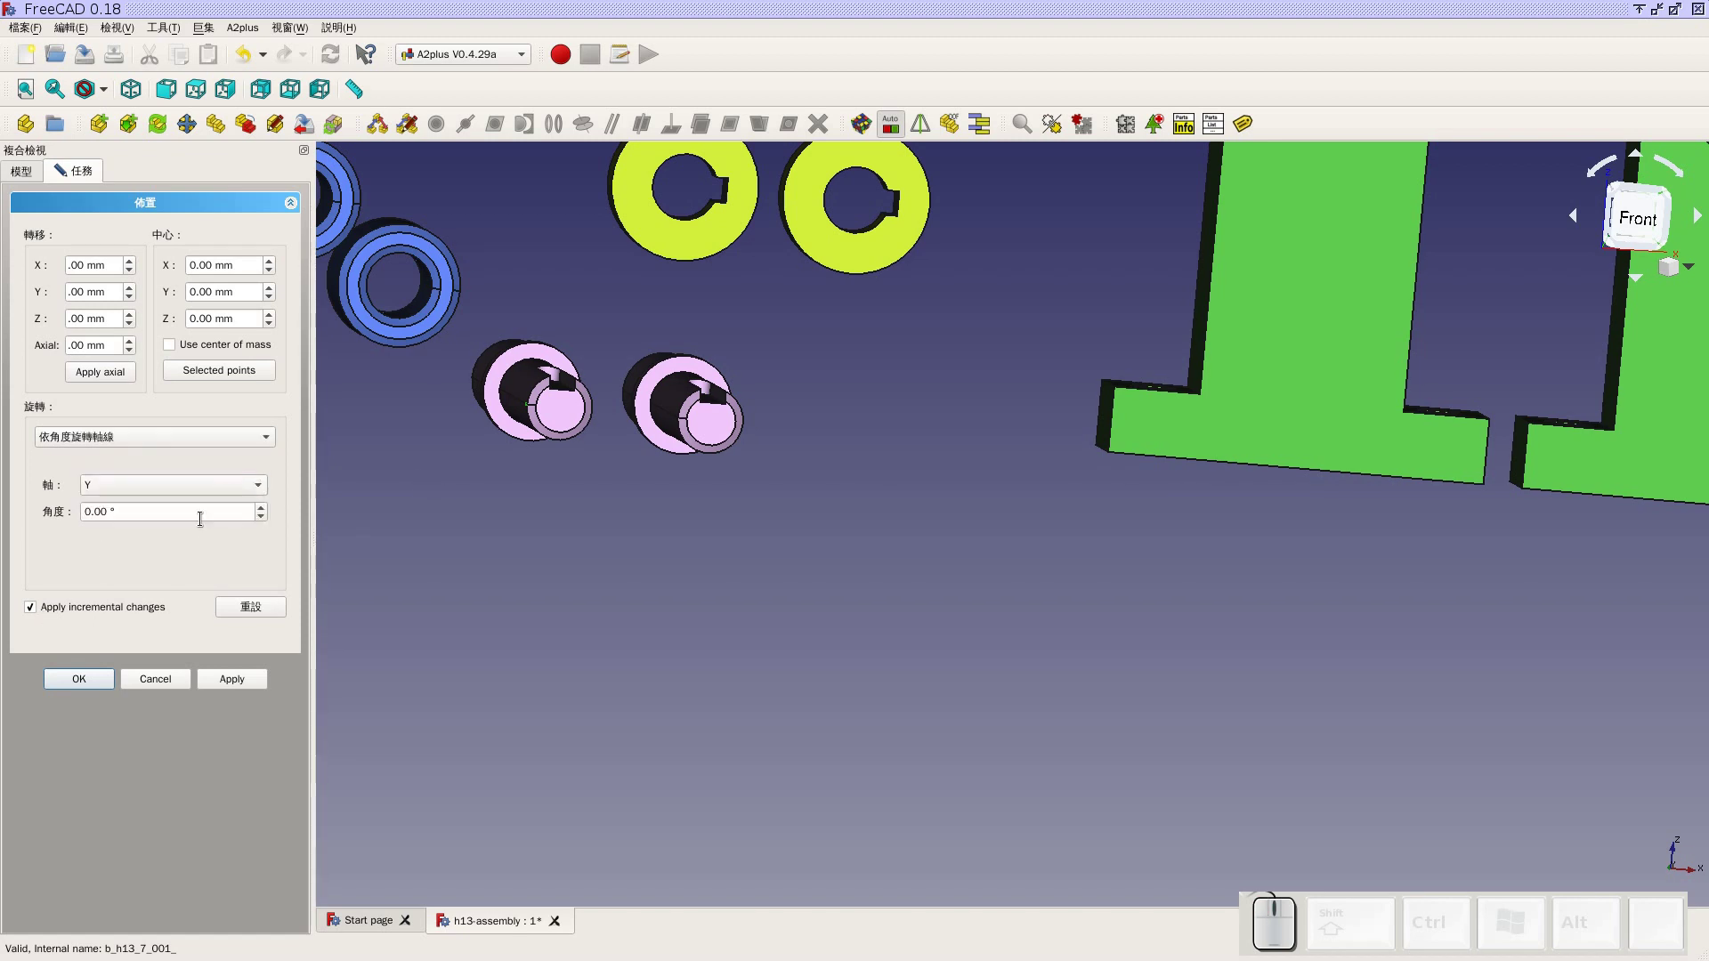
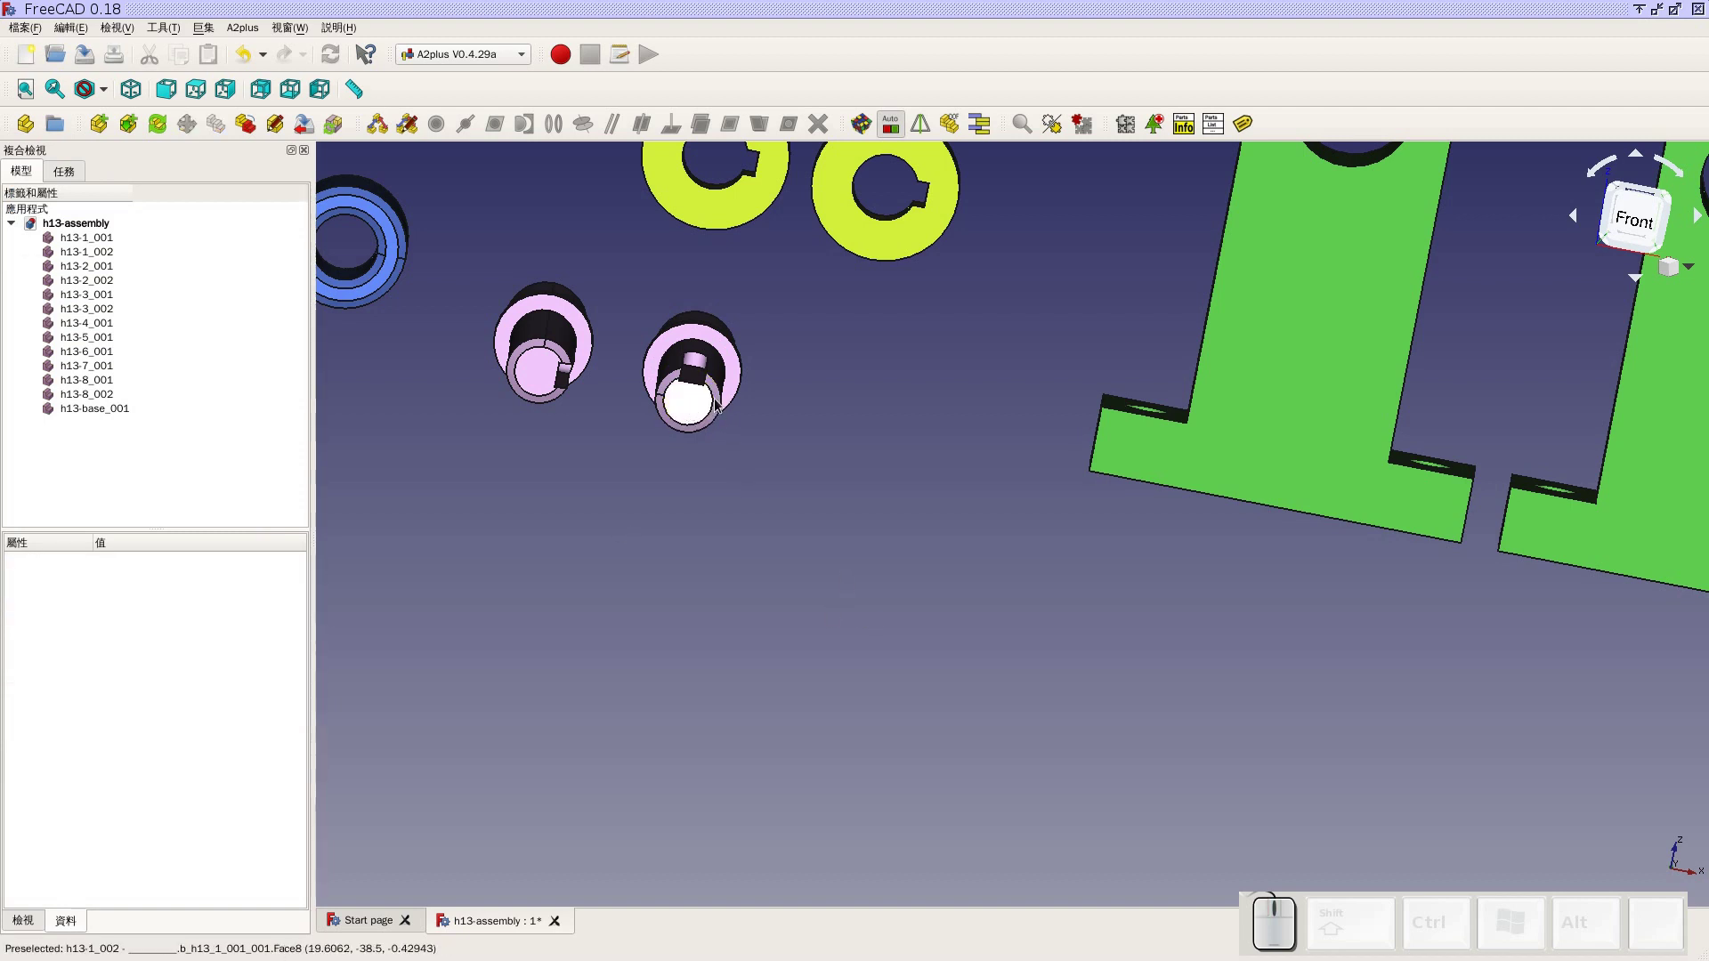
# Rotate the right pink h13-1_002 shaft 90° about Y and confirm the placement with OK
pyautogui.click(737, 376)
pyautogui.doubleClick(305, 590)
pyautogui.click(247, 688)
pyautogui.click(98, 613)
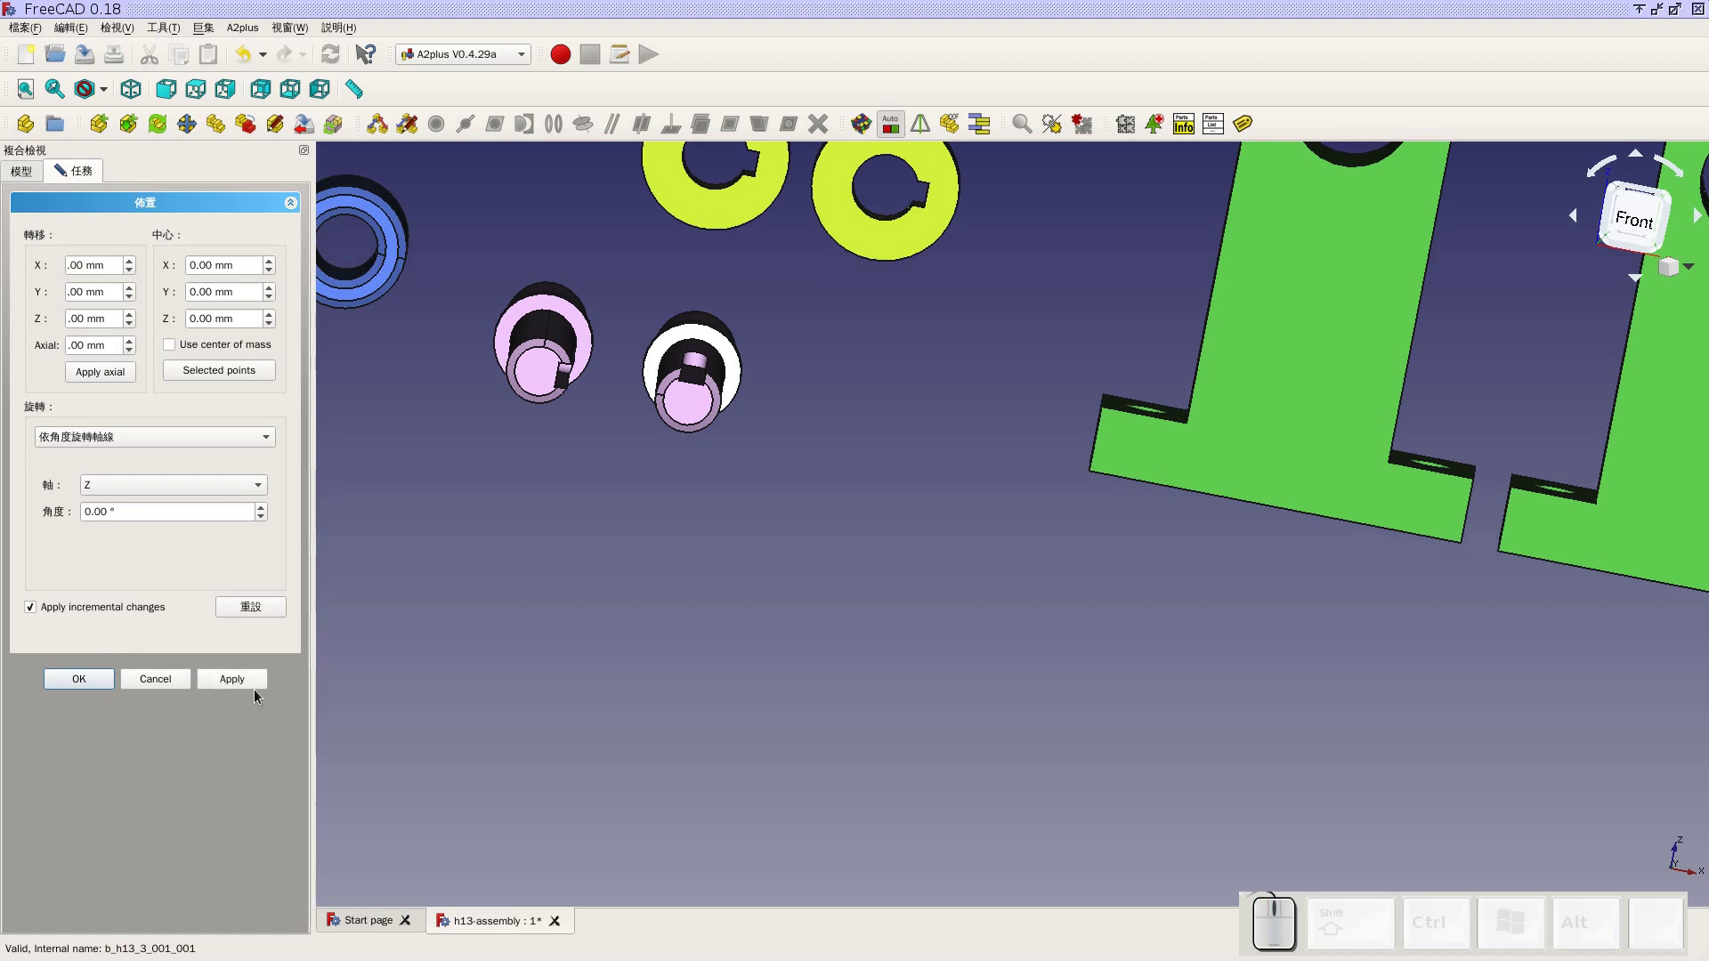
pyautogui.moveTo(92, 680); pyautogui.dragTo(249, 702)
pyautogui.click(243, 685)
pyautogui.click(253, 718)
pyautogui.click(218, 493)
pyautogui.click(219, 471)
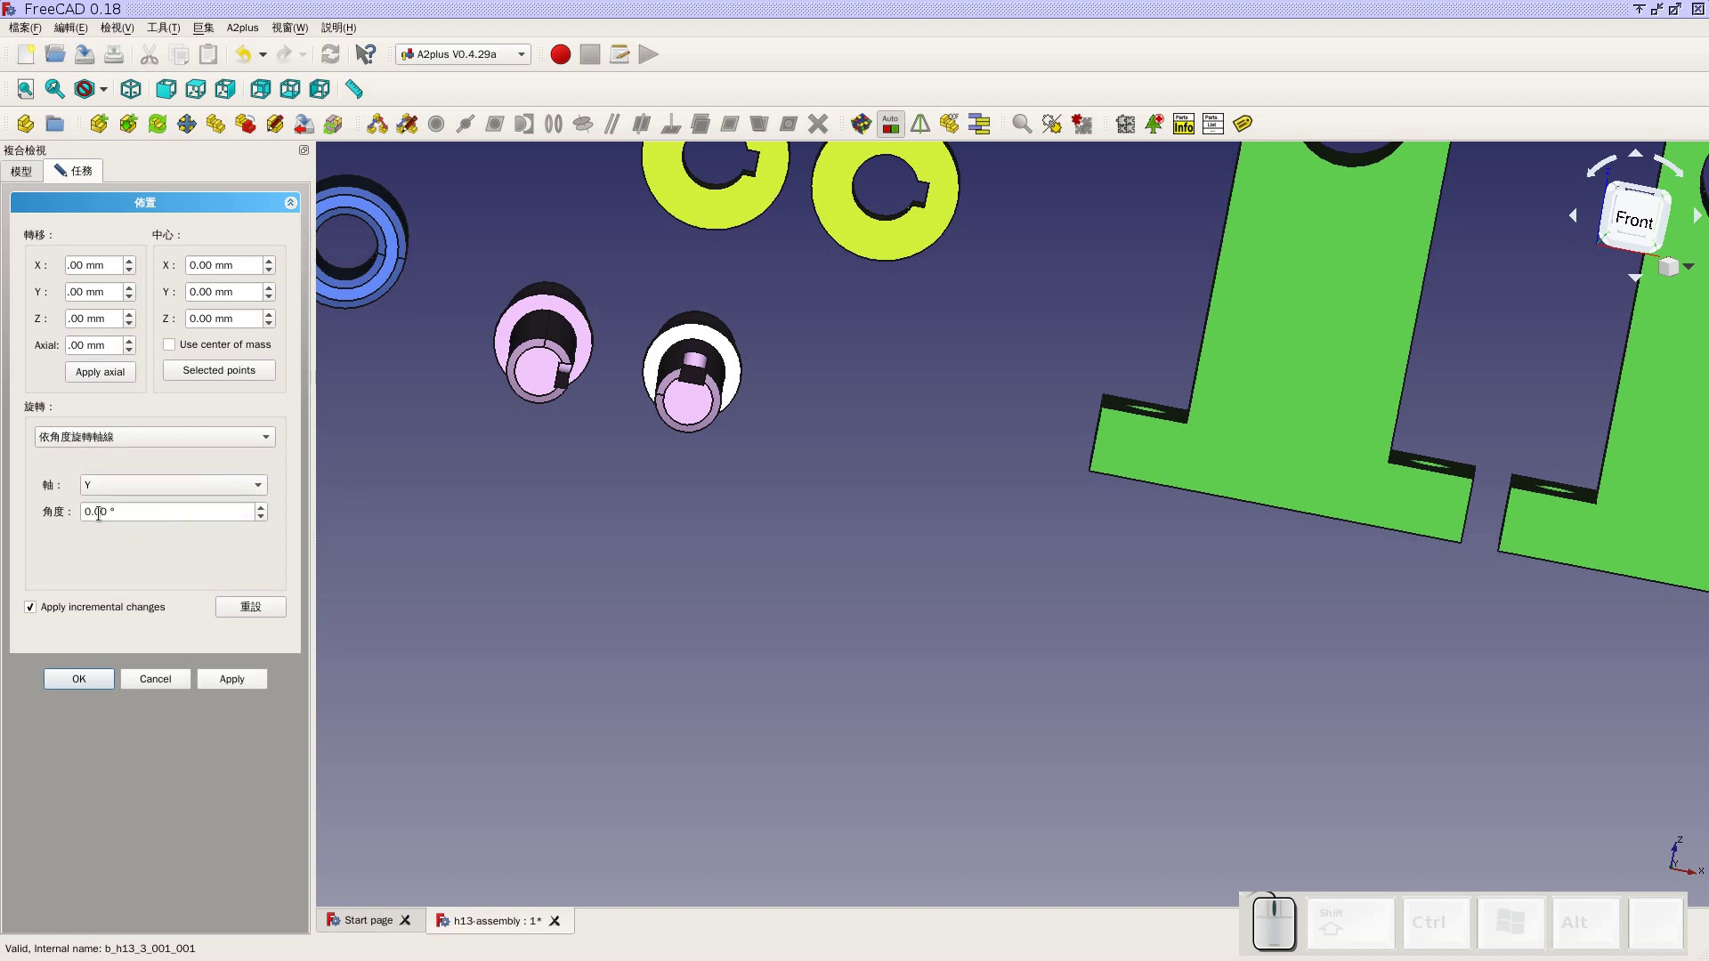
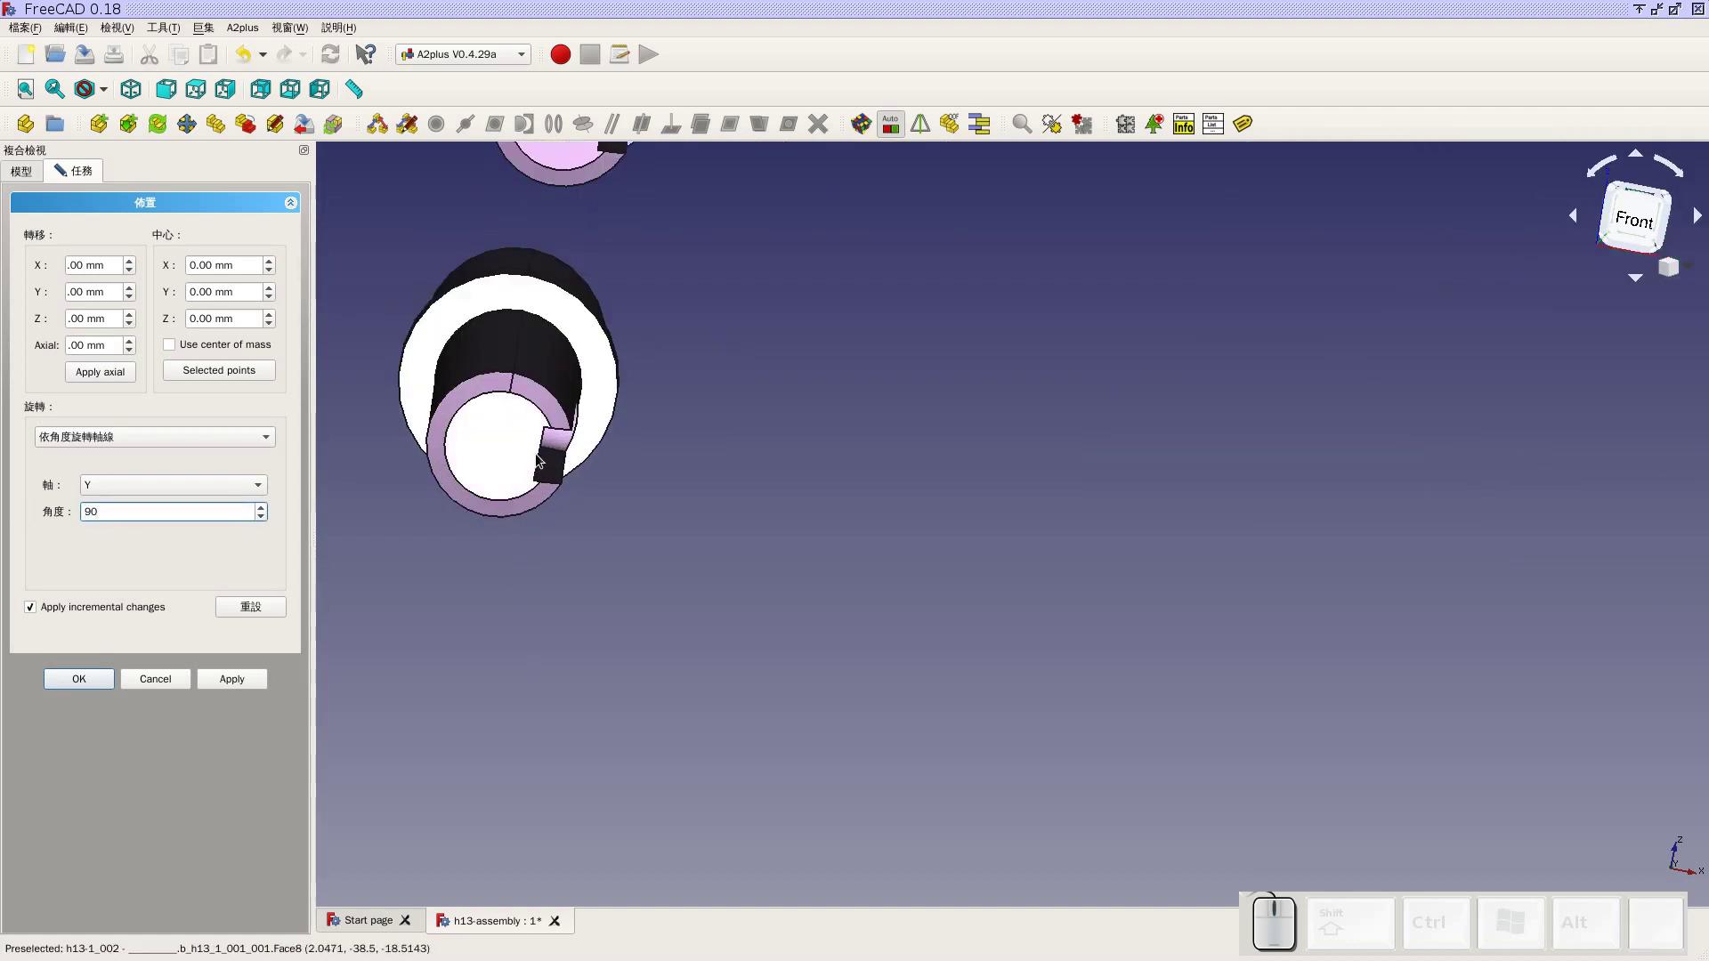
pyautogui.click(234, 684)
pyautogui.click(67, 684)
pyautogui.scroll(-3)
# Look over the loose parts from a wider angle and save the h13-assembly document
pyautogui.middleClick(912, 606)
pyautogui.click(913, 612)
pyautogui.scroll(-3)
pyautogui.scroll(3)
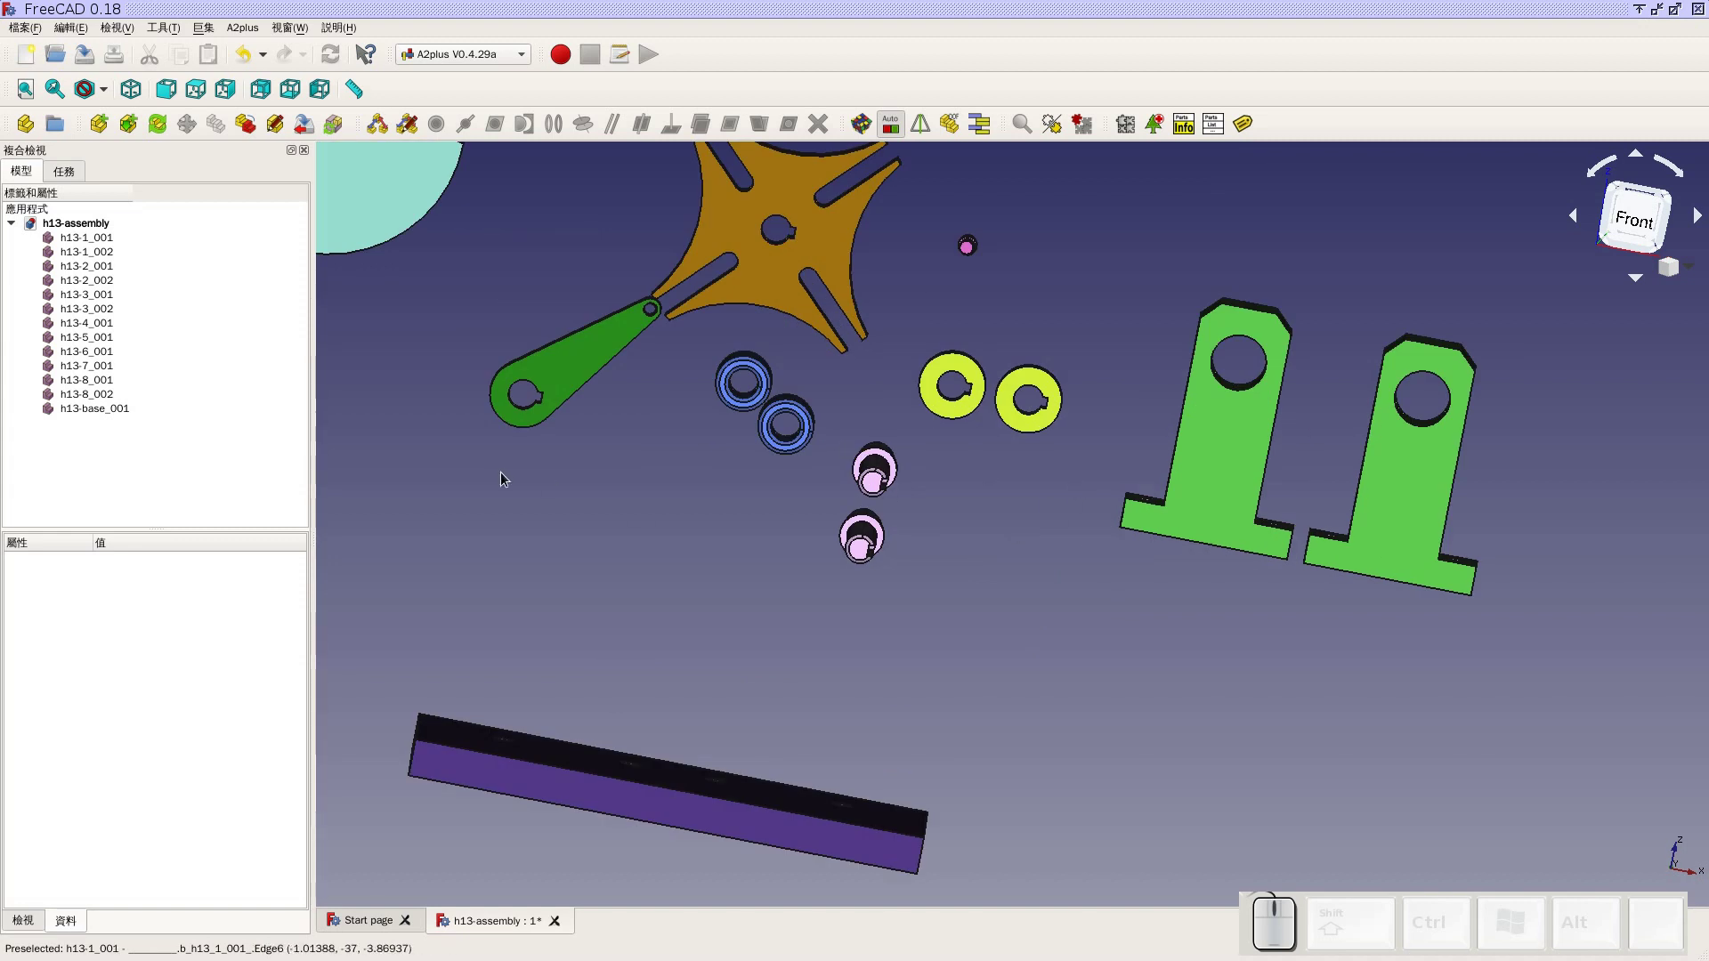
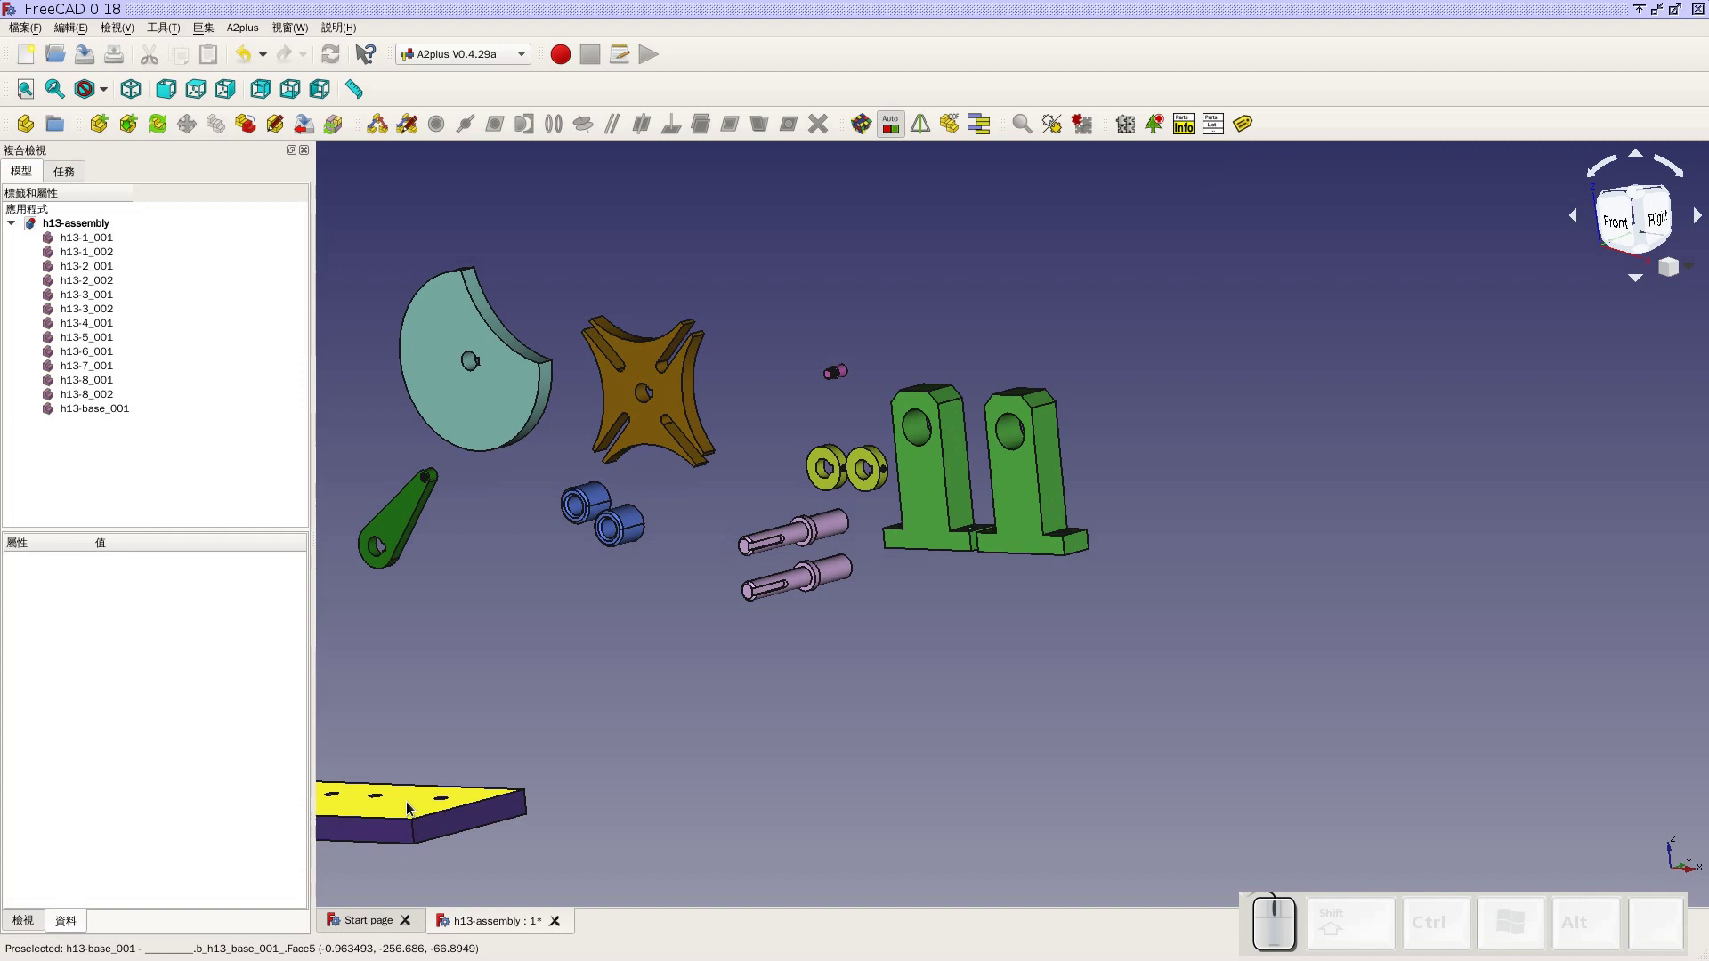
pyautogui.scroll(-3)
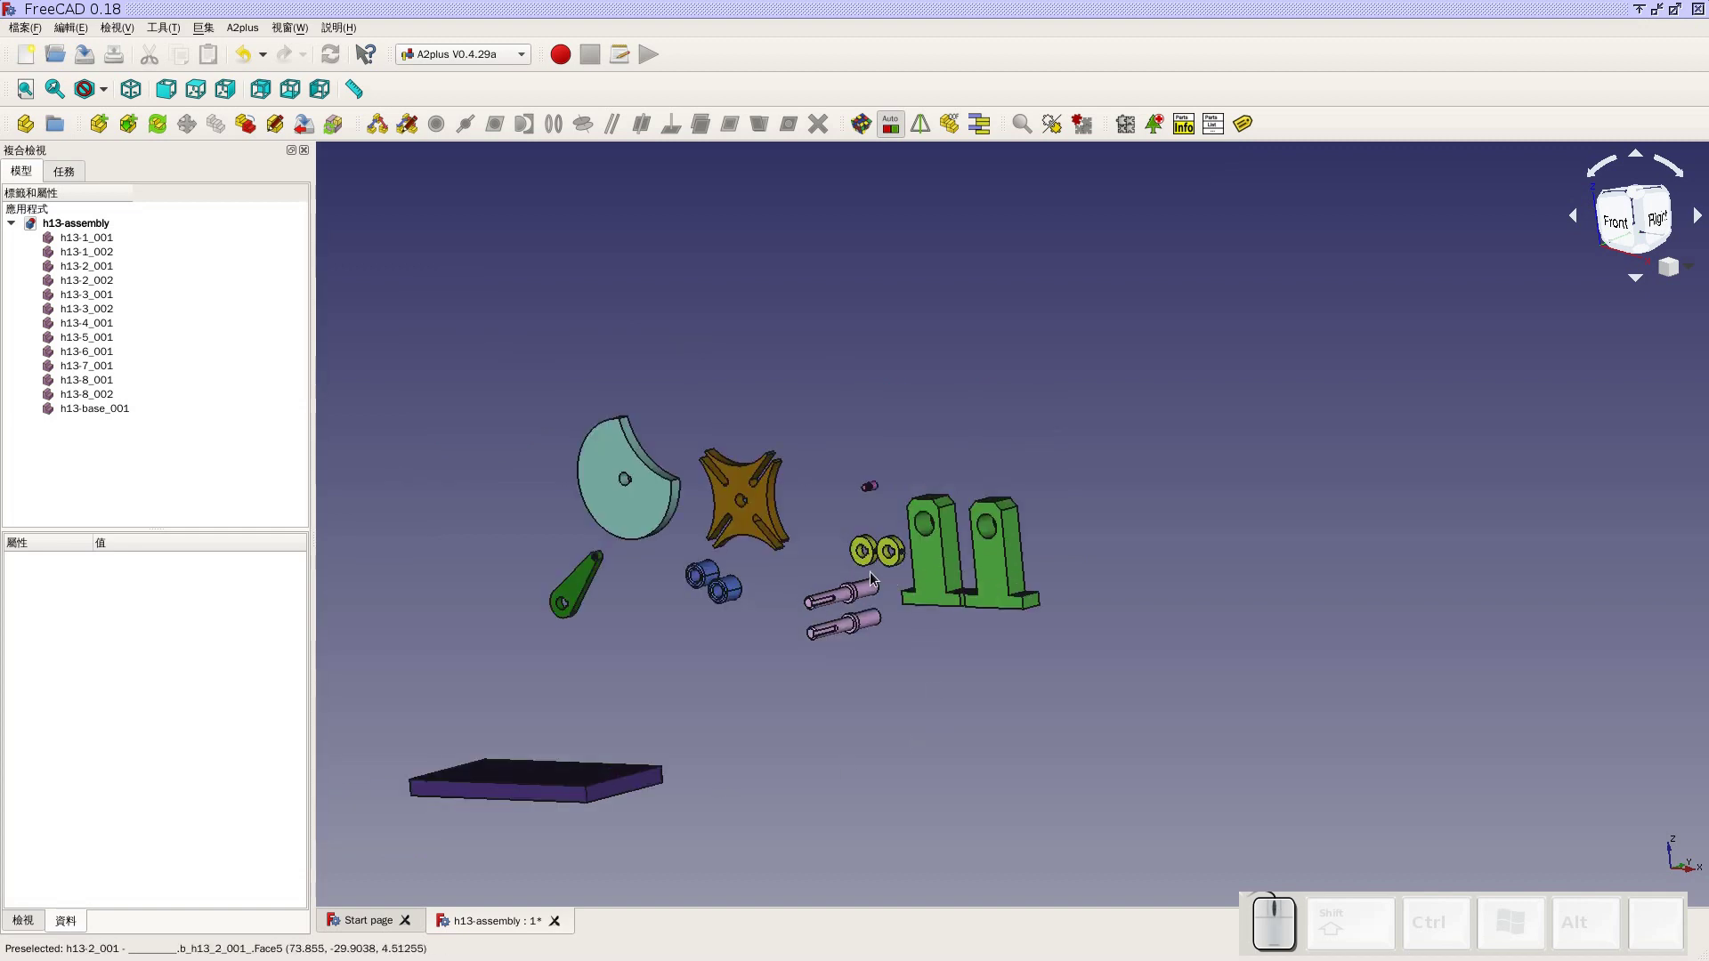
pyautogui.moveTo(932, 560); pyautogui.dragTo(969, 533)
pyautogui.scroll(3)
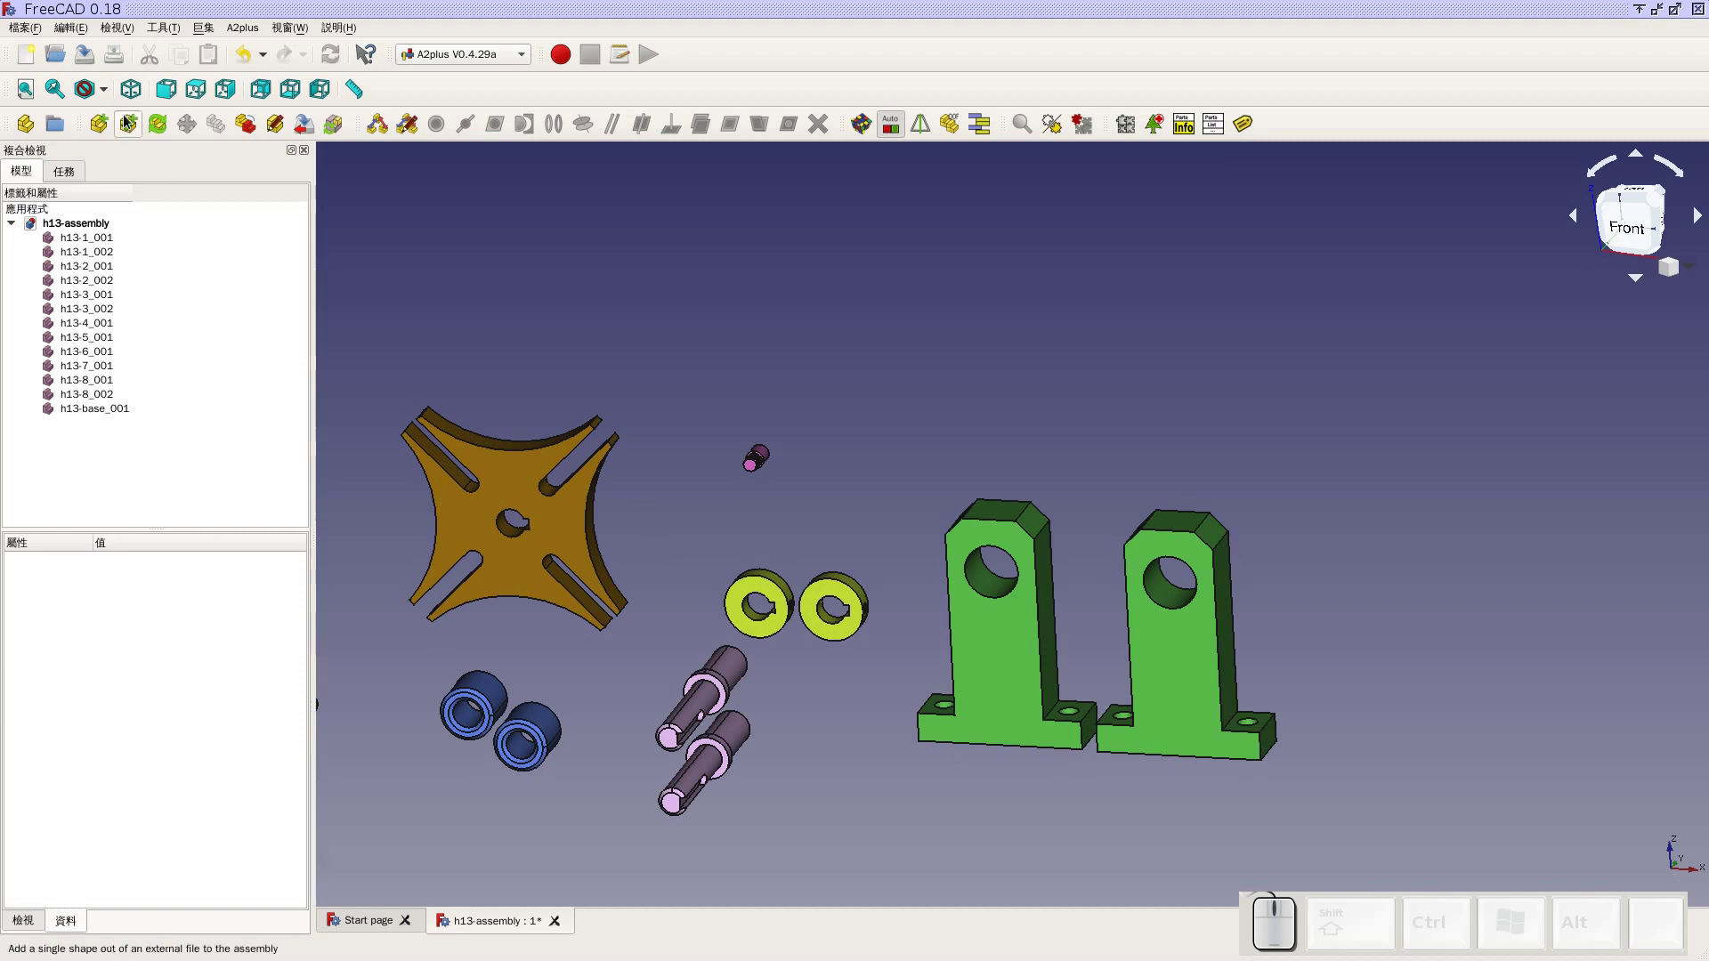
pyautogui.click(91, 67)
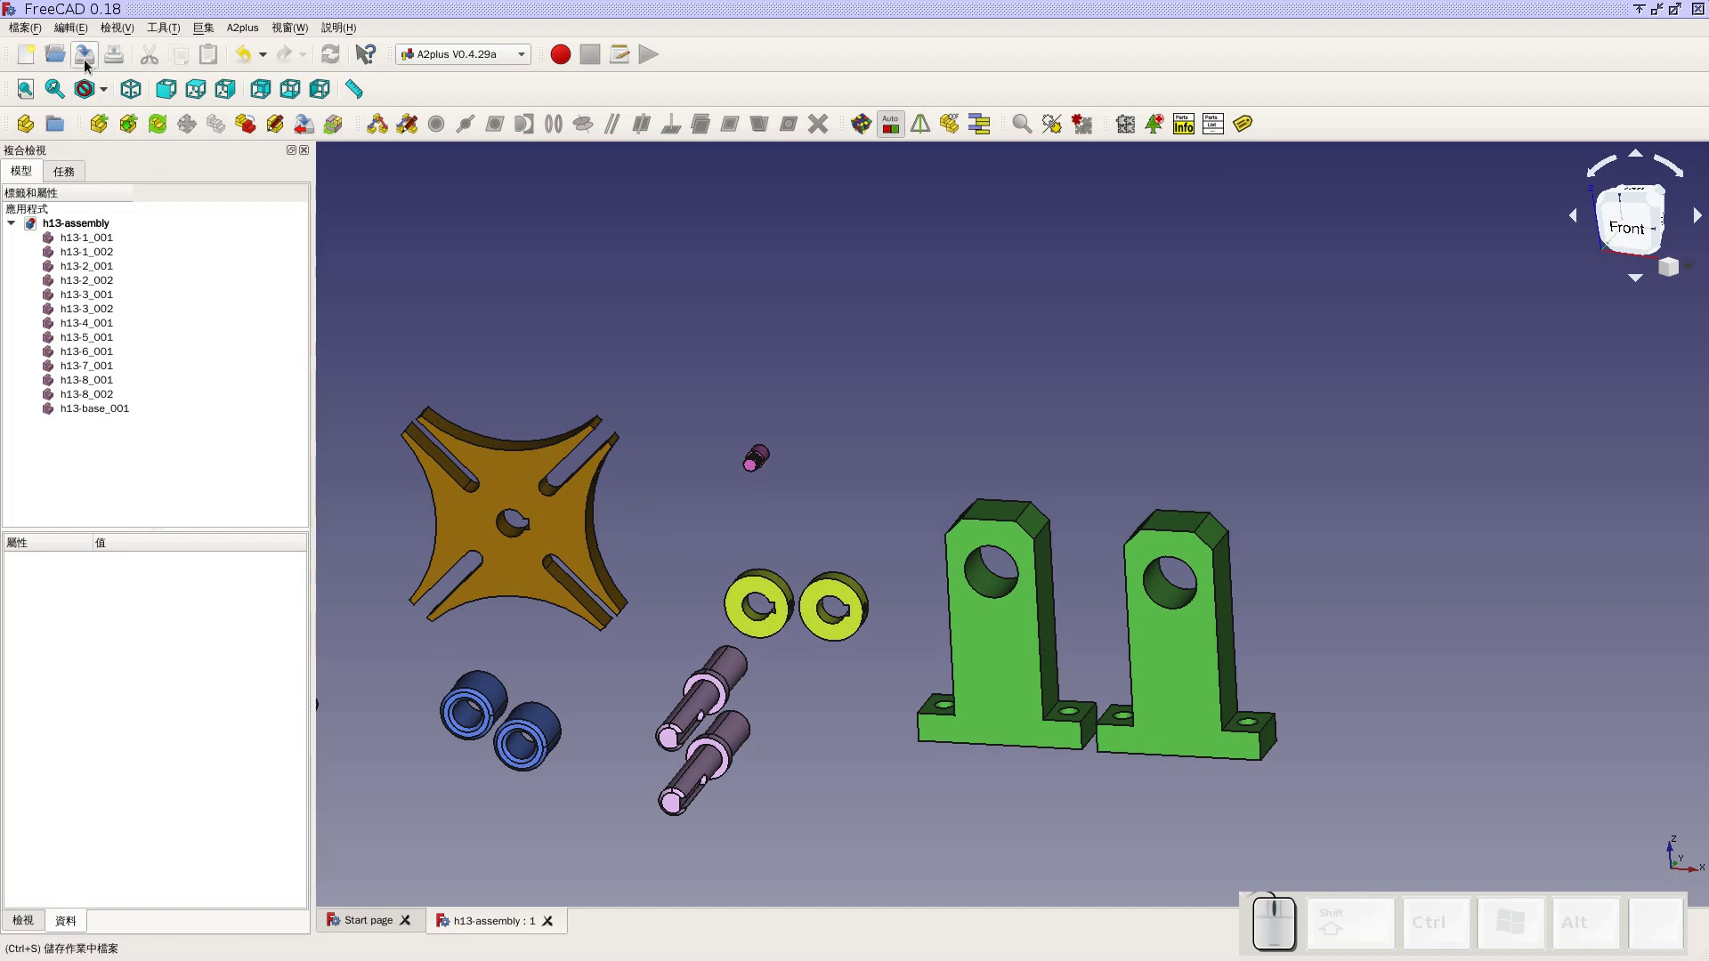
pyautogui.scroll(-3)
pyautogui.scroll(-3)
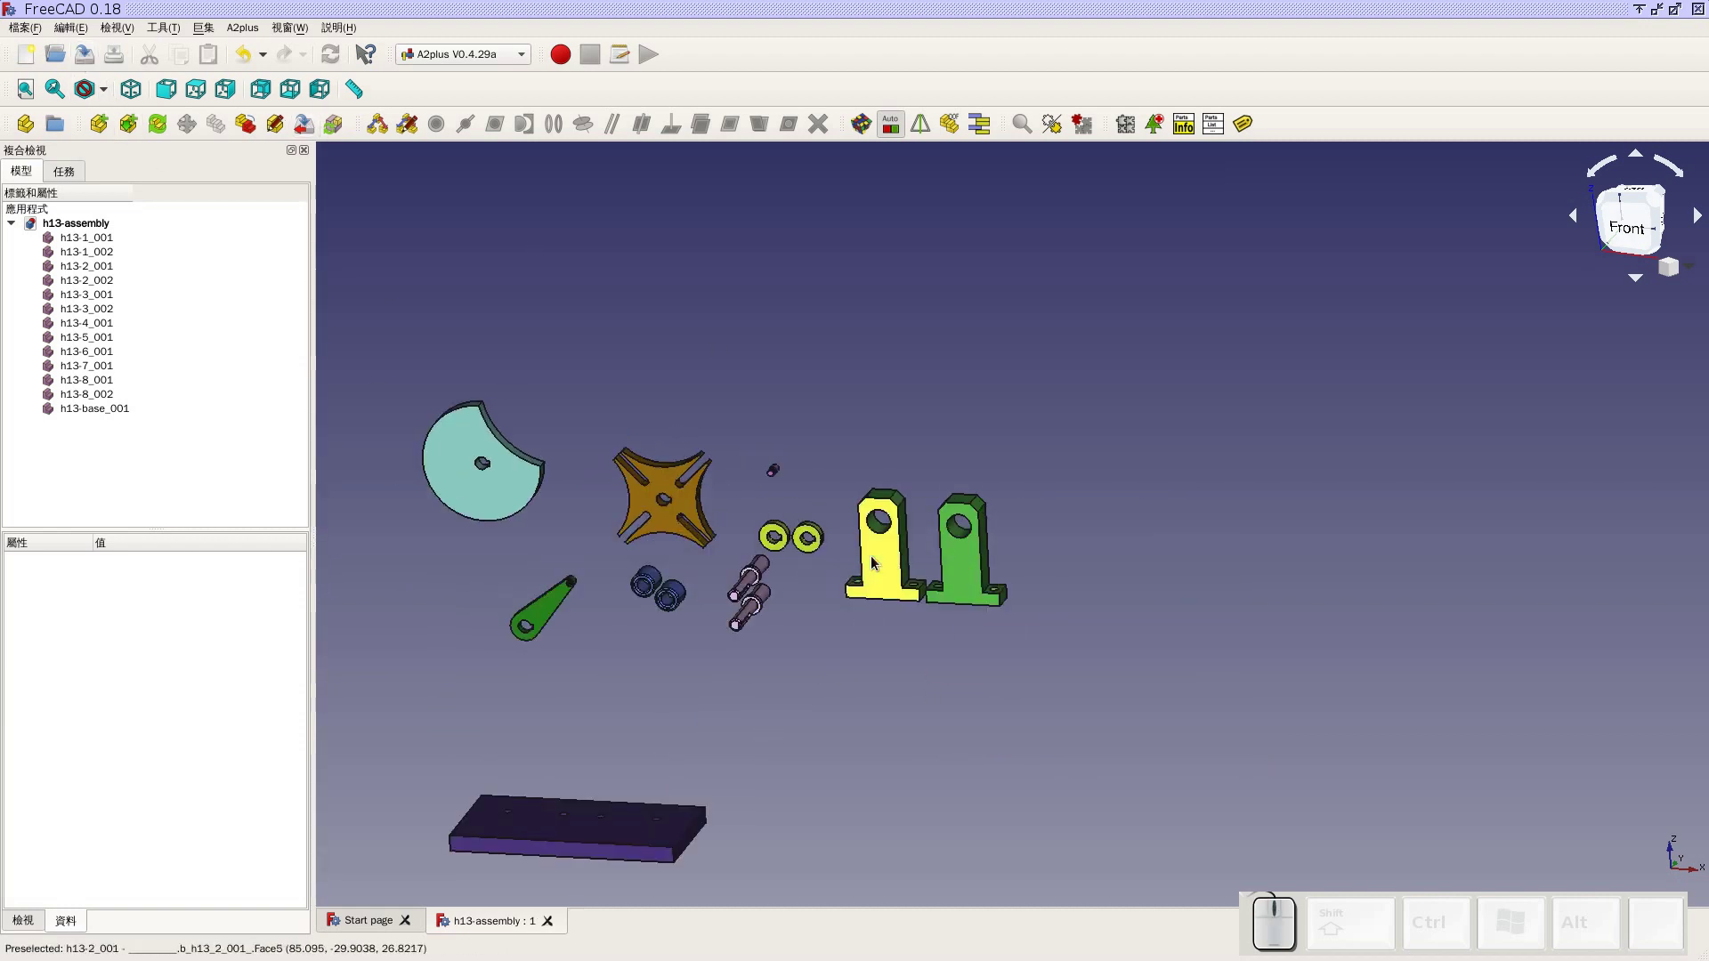
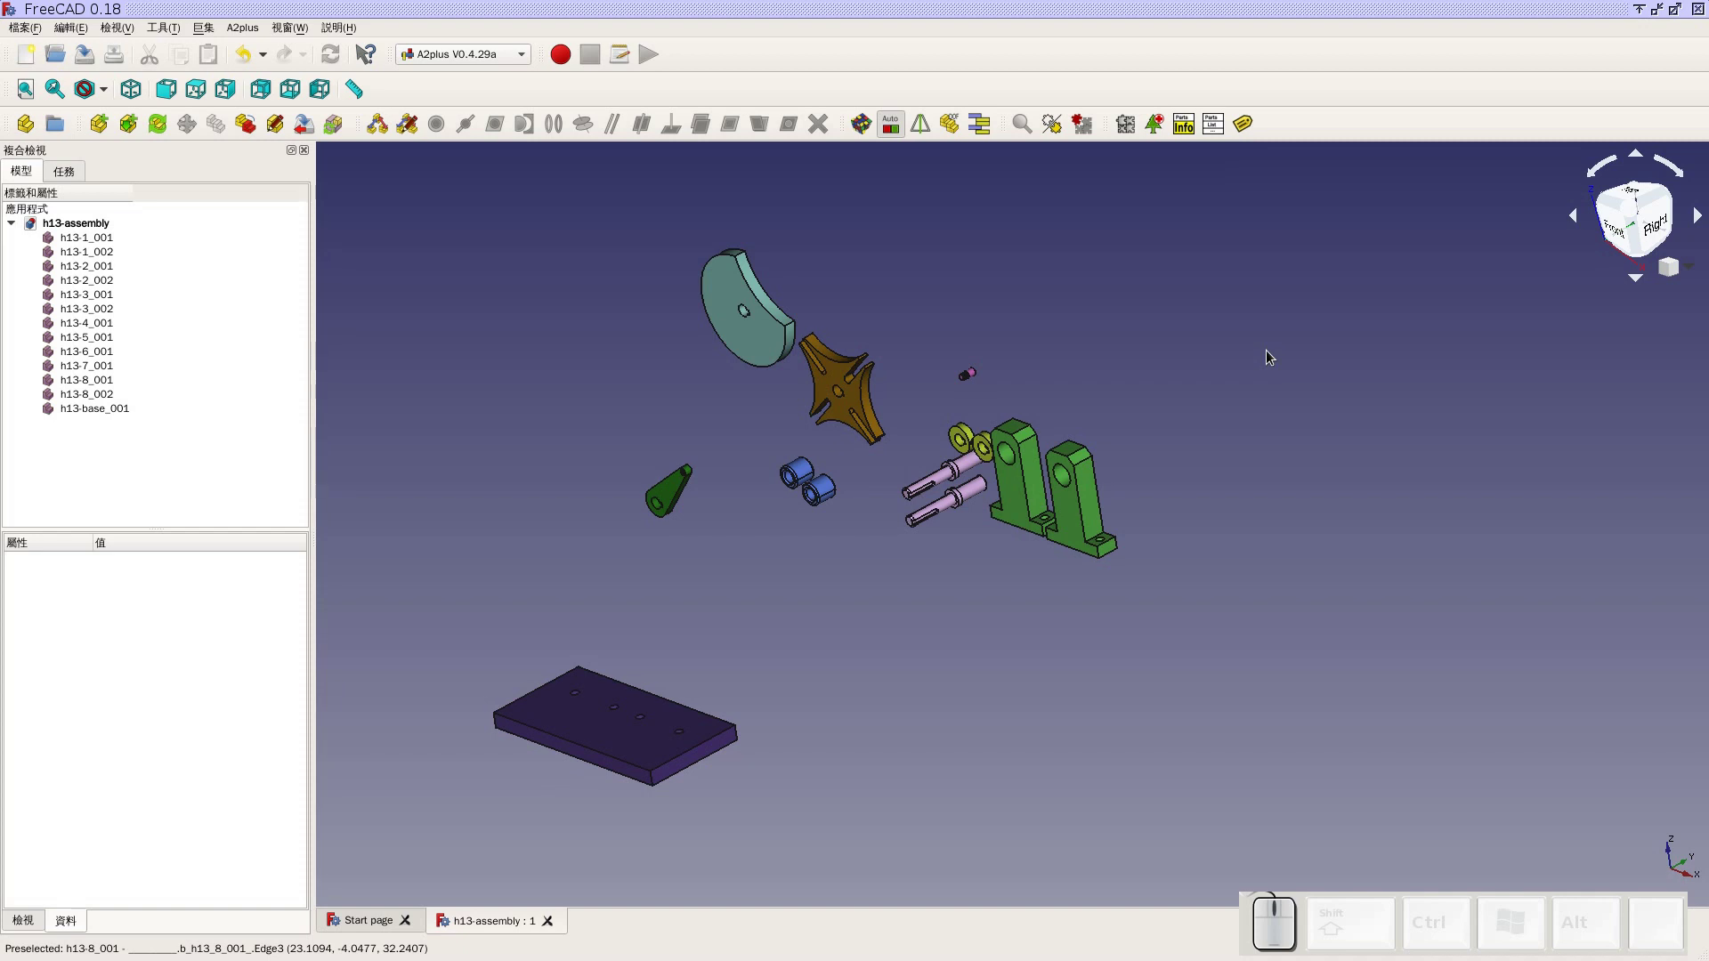
pyautogui.press('super+2')
pyautogui.scroll(3)
pyautogui.scroll(-3)
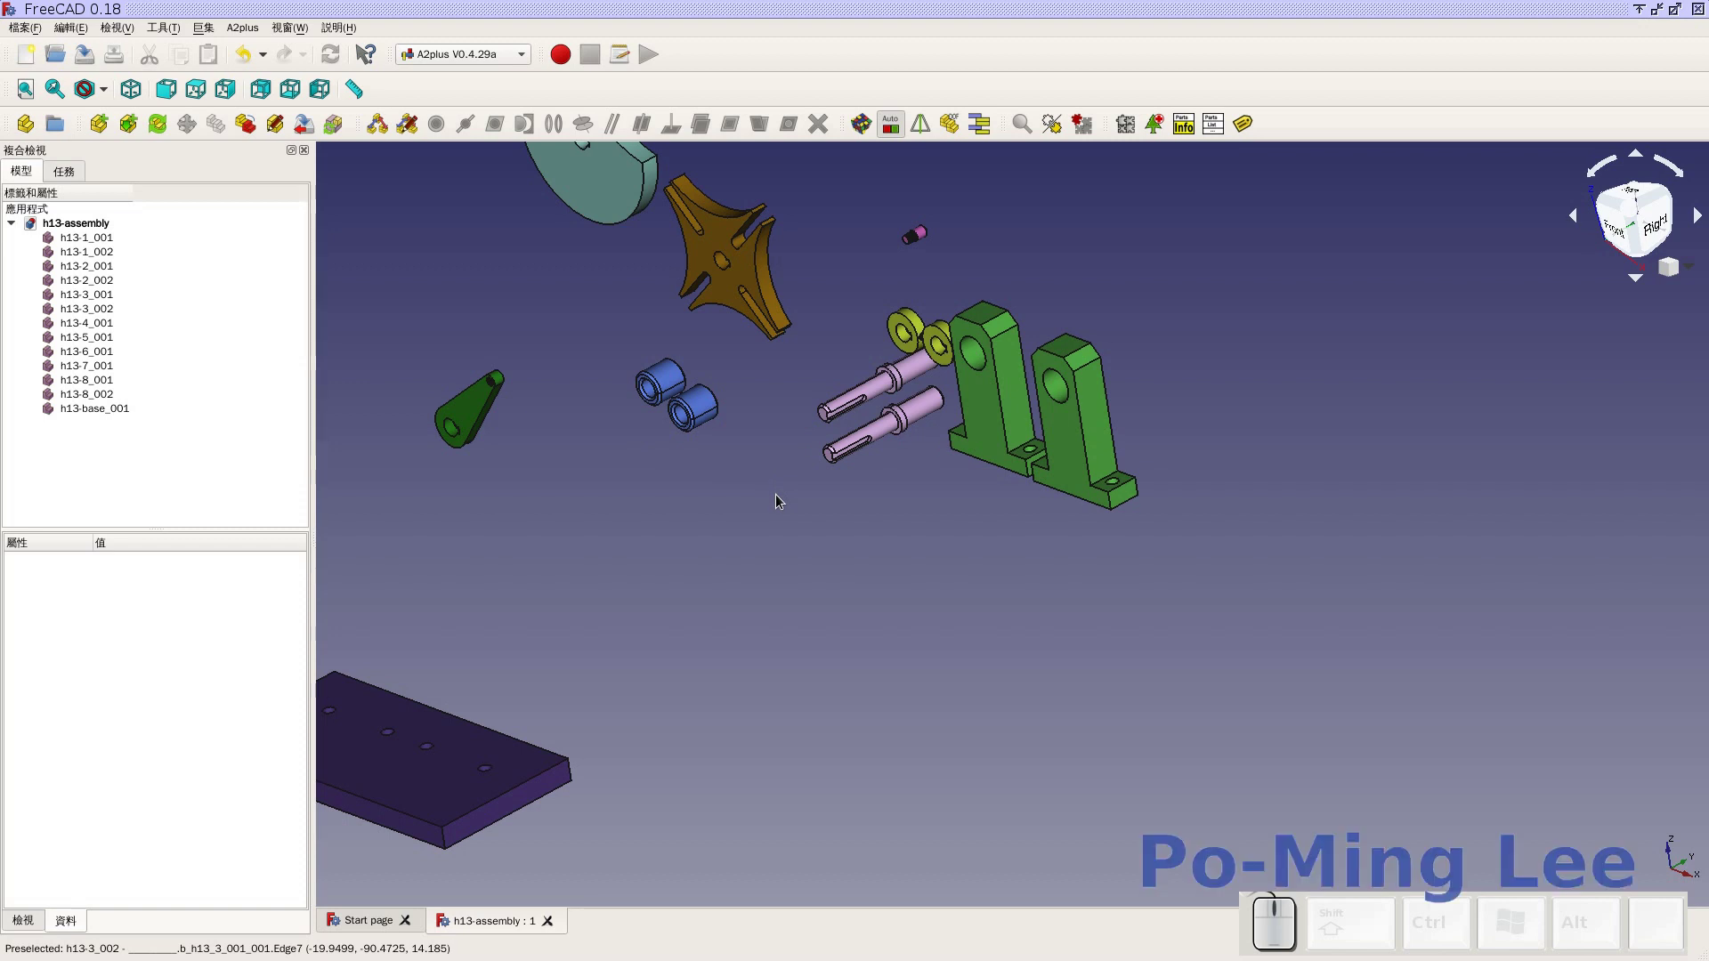
pyautogui.scroll(-3)
pyautogui.middleClick(769, 623)
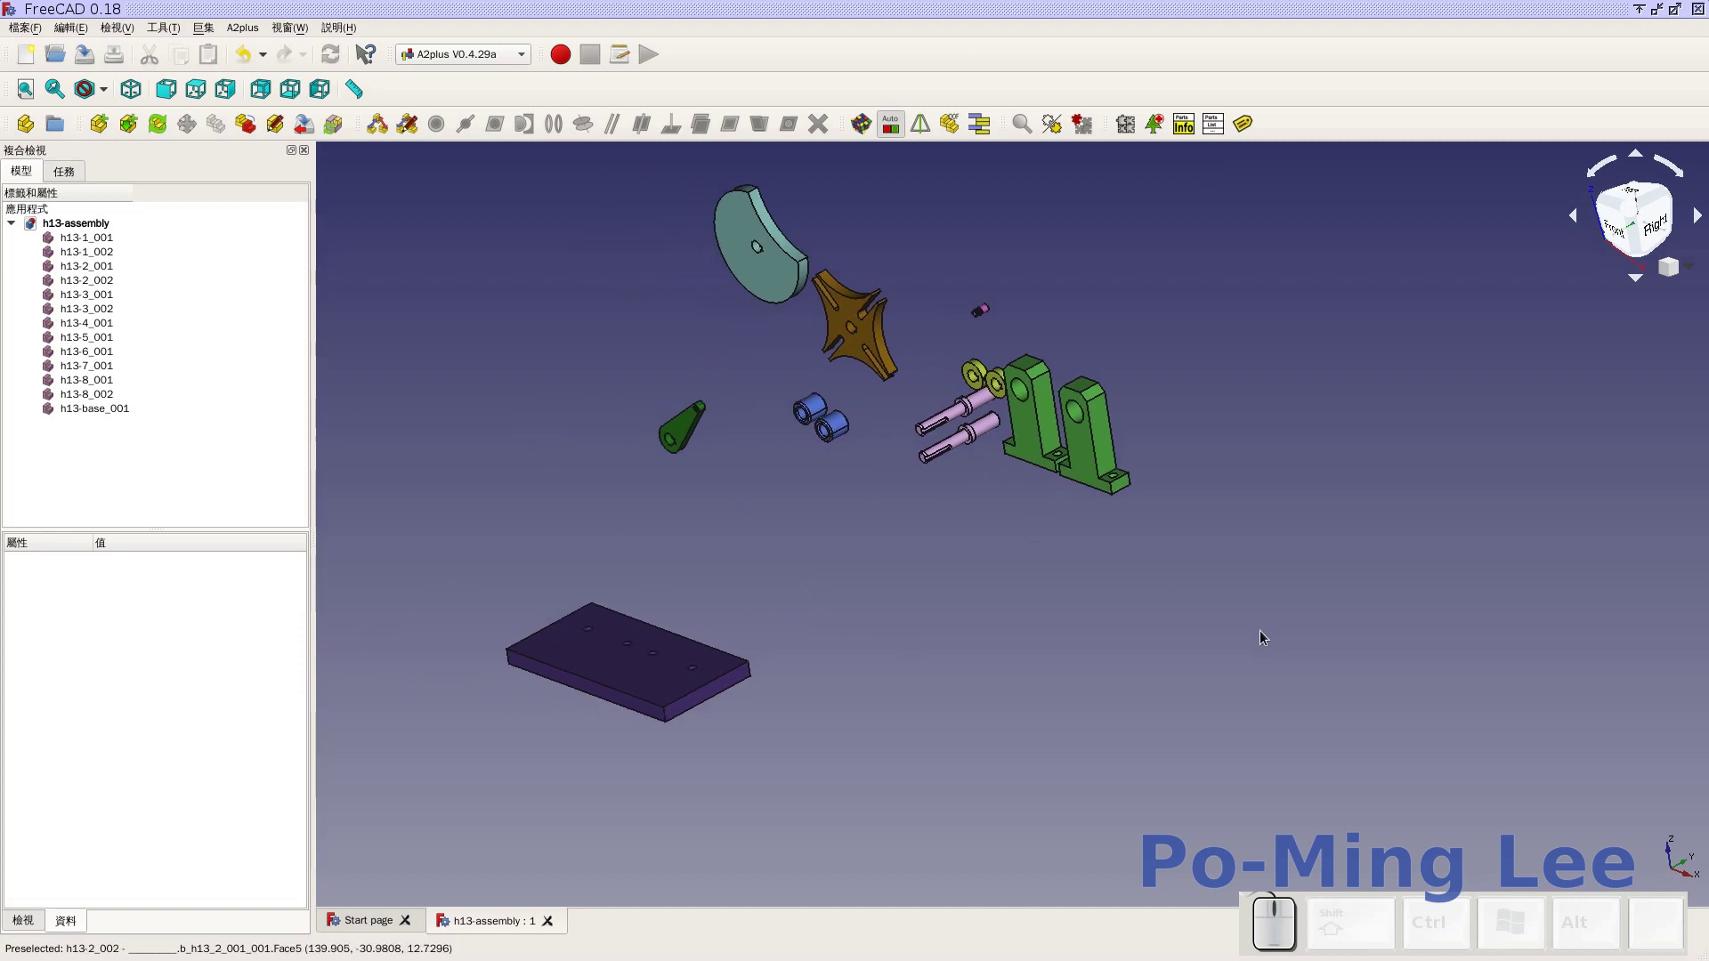
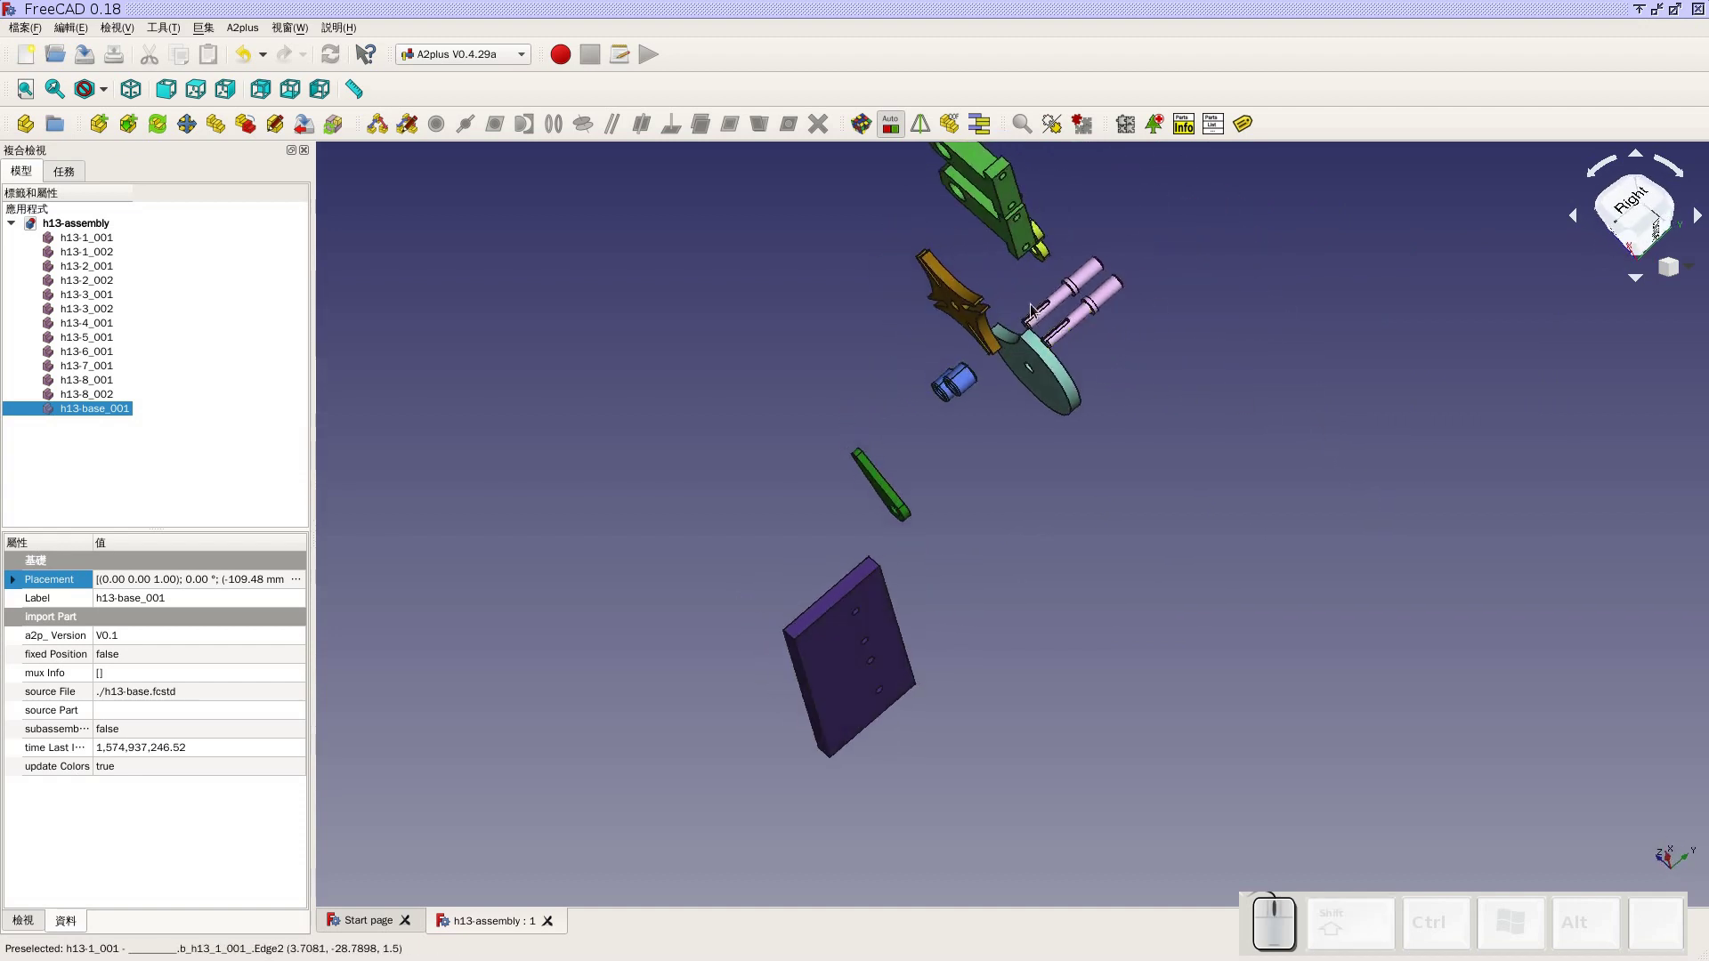
# Select the first h13-2 bracket and then the h13-base plate in the 3D view
pyautogui.click(1035, 249)
pyautogui.middleClick(1023, 453)
pyautogui.click(1204, 562)
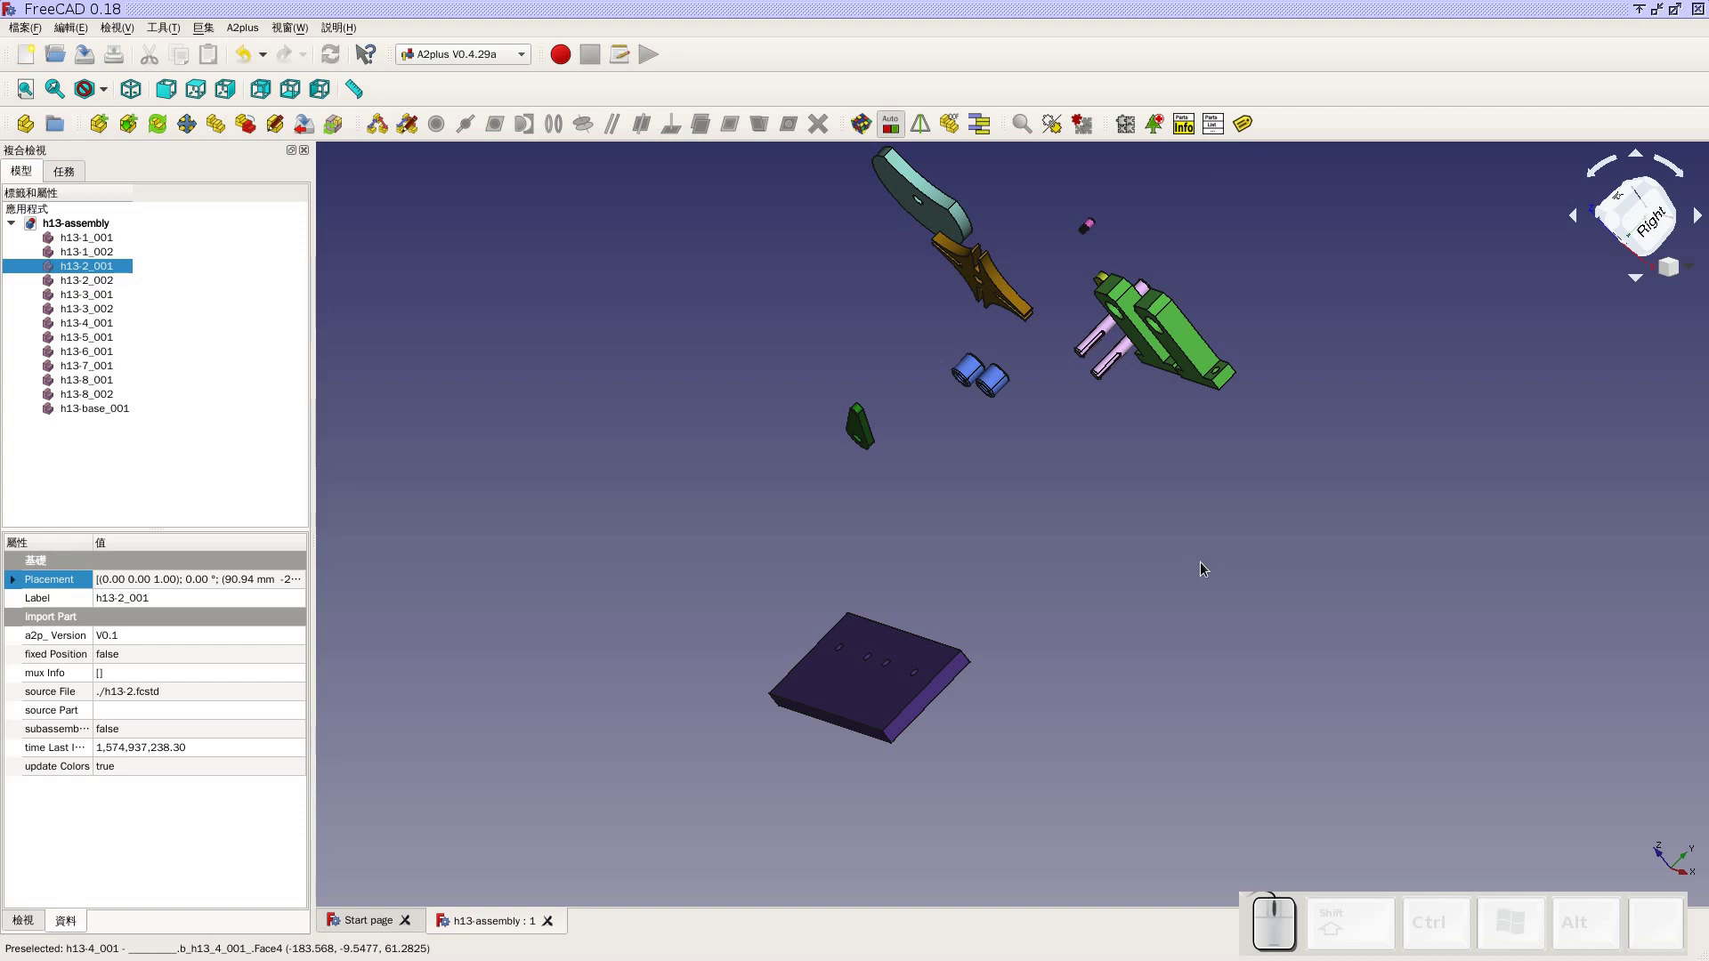
pyautogui.click(1206, 568)
pyautogui.click(841, 651)
pyautogui.middleClick(1178, 606)
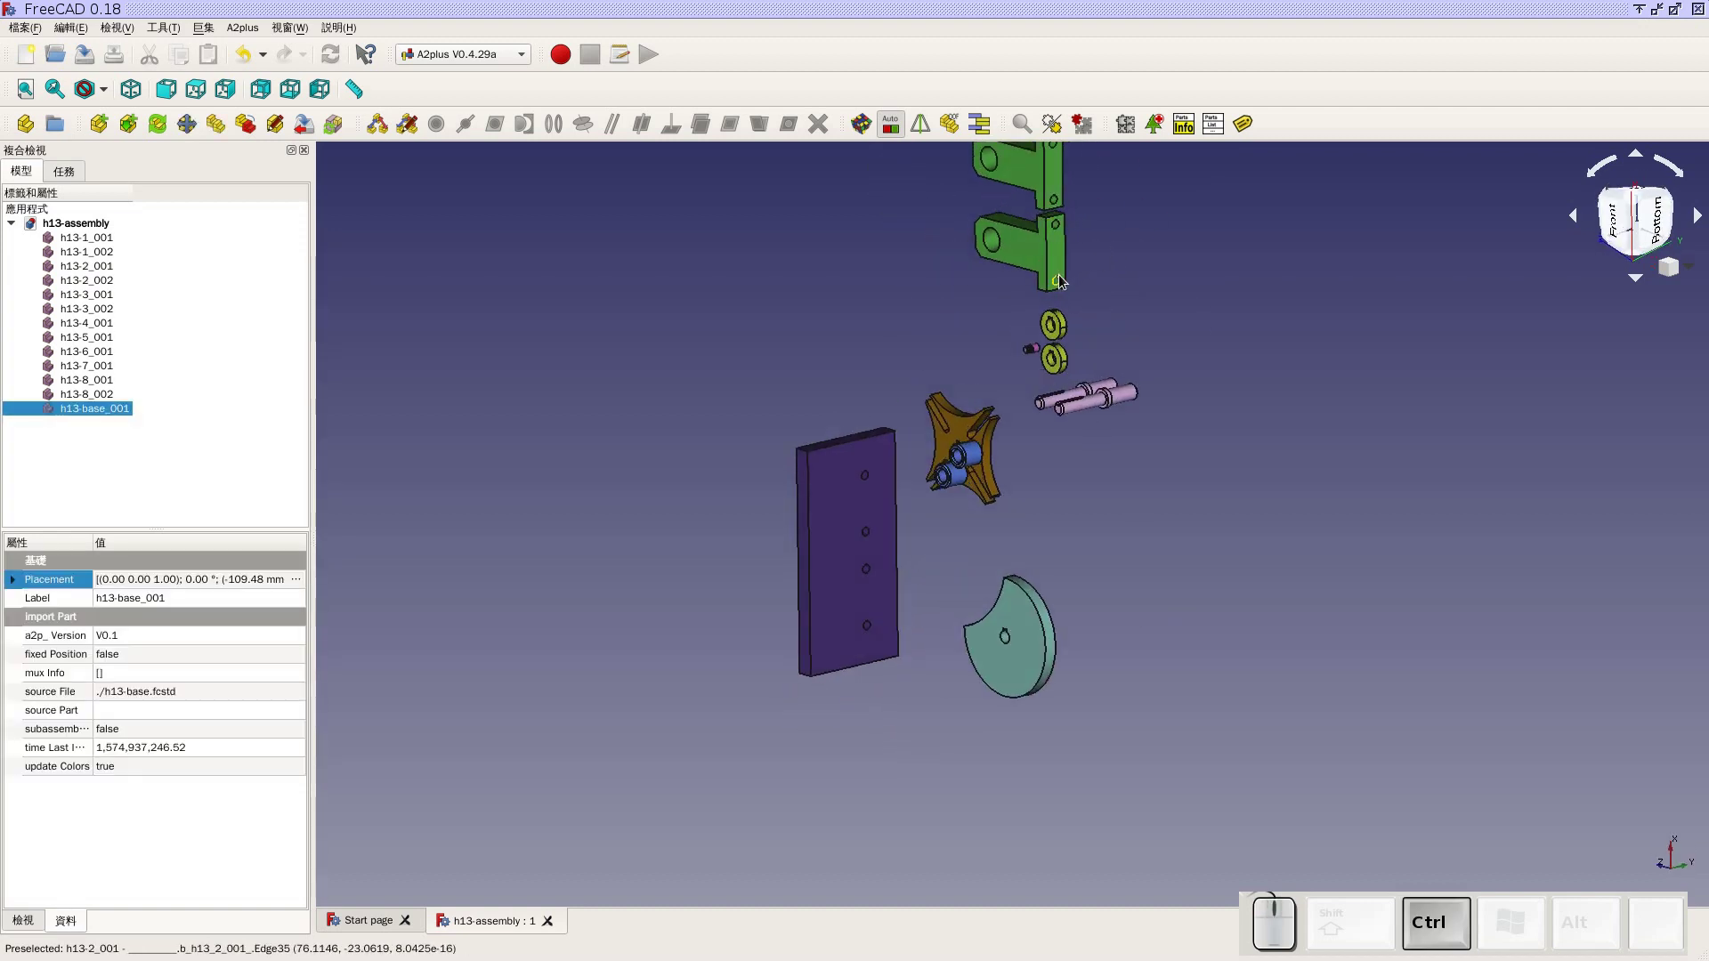
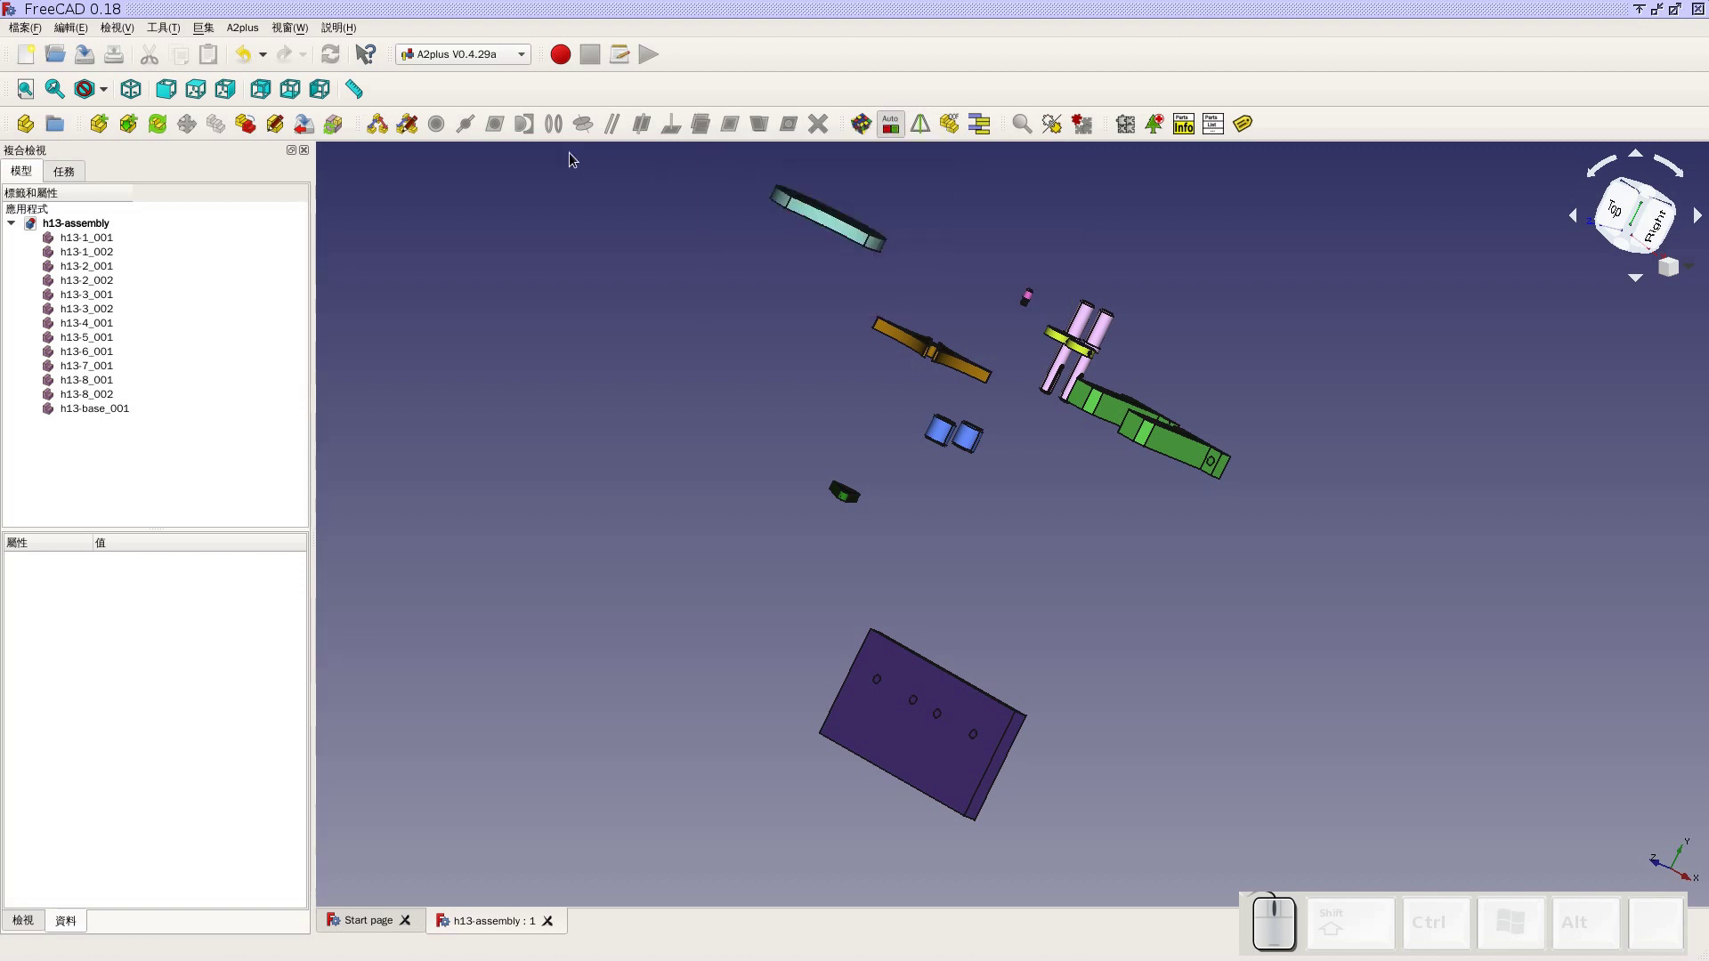
# Pick a mounting-hole edge on the base plate and Ctrl-pick the matching hole edge on the bracket
pyautogui.click(884, 677)
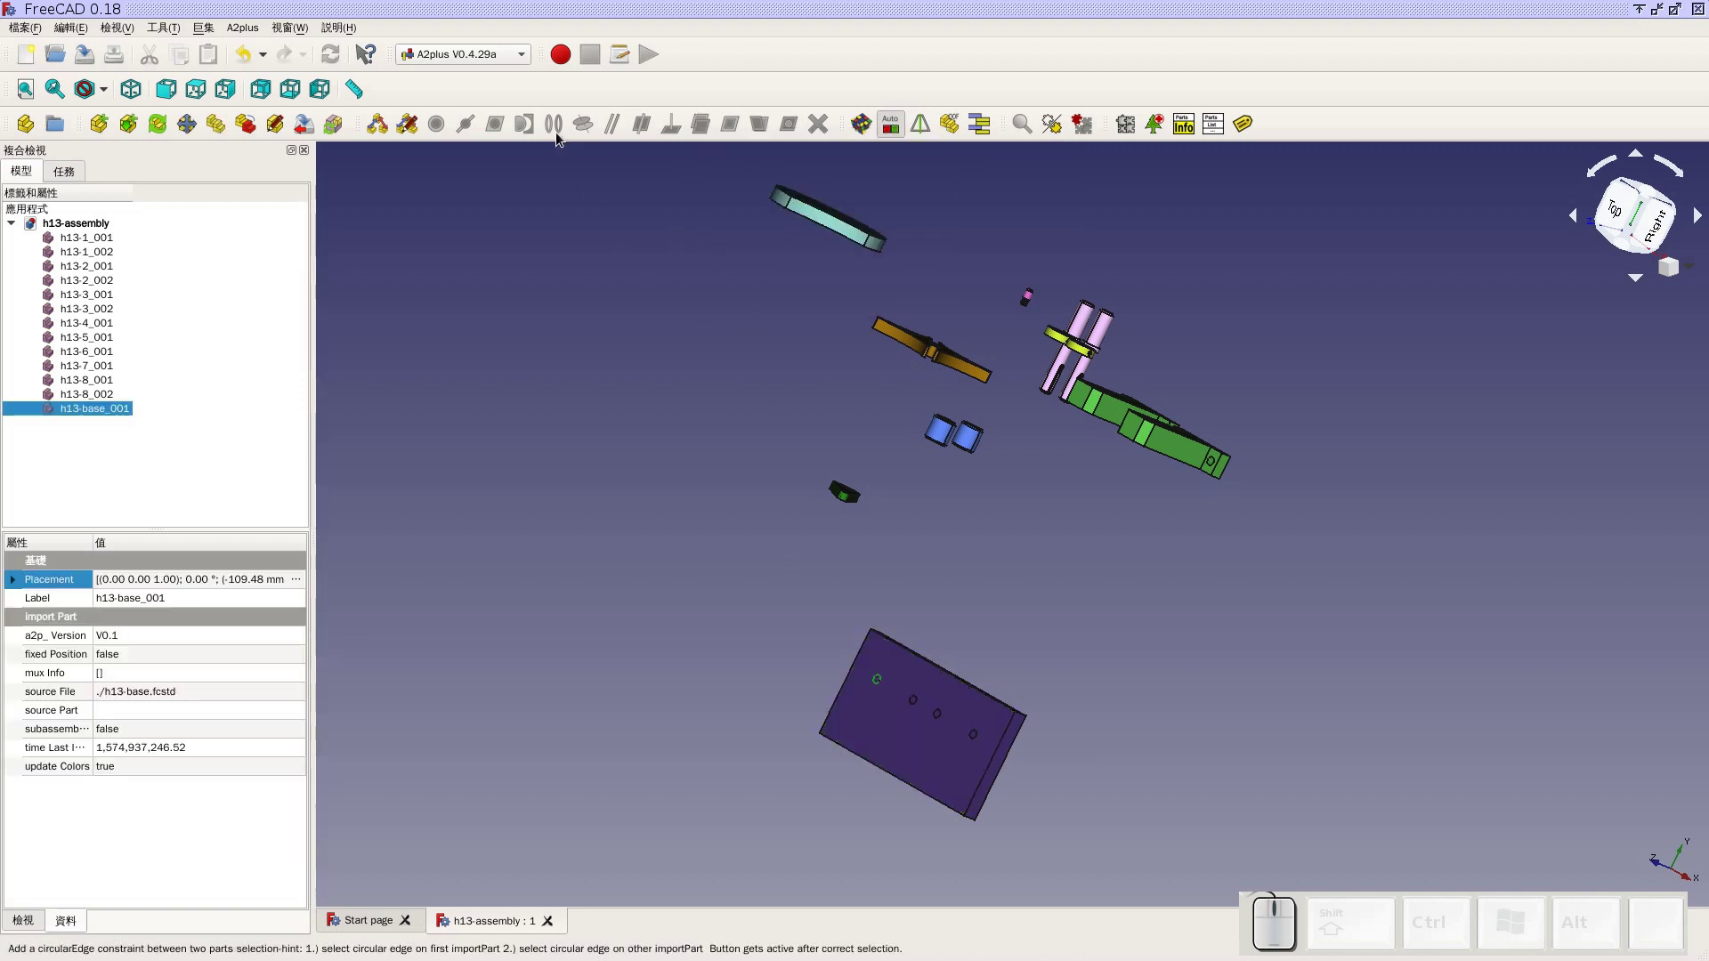
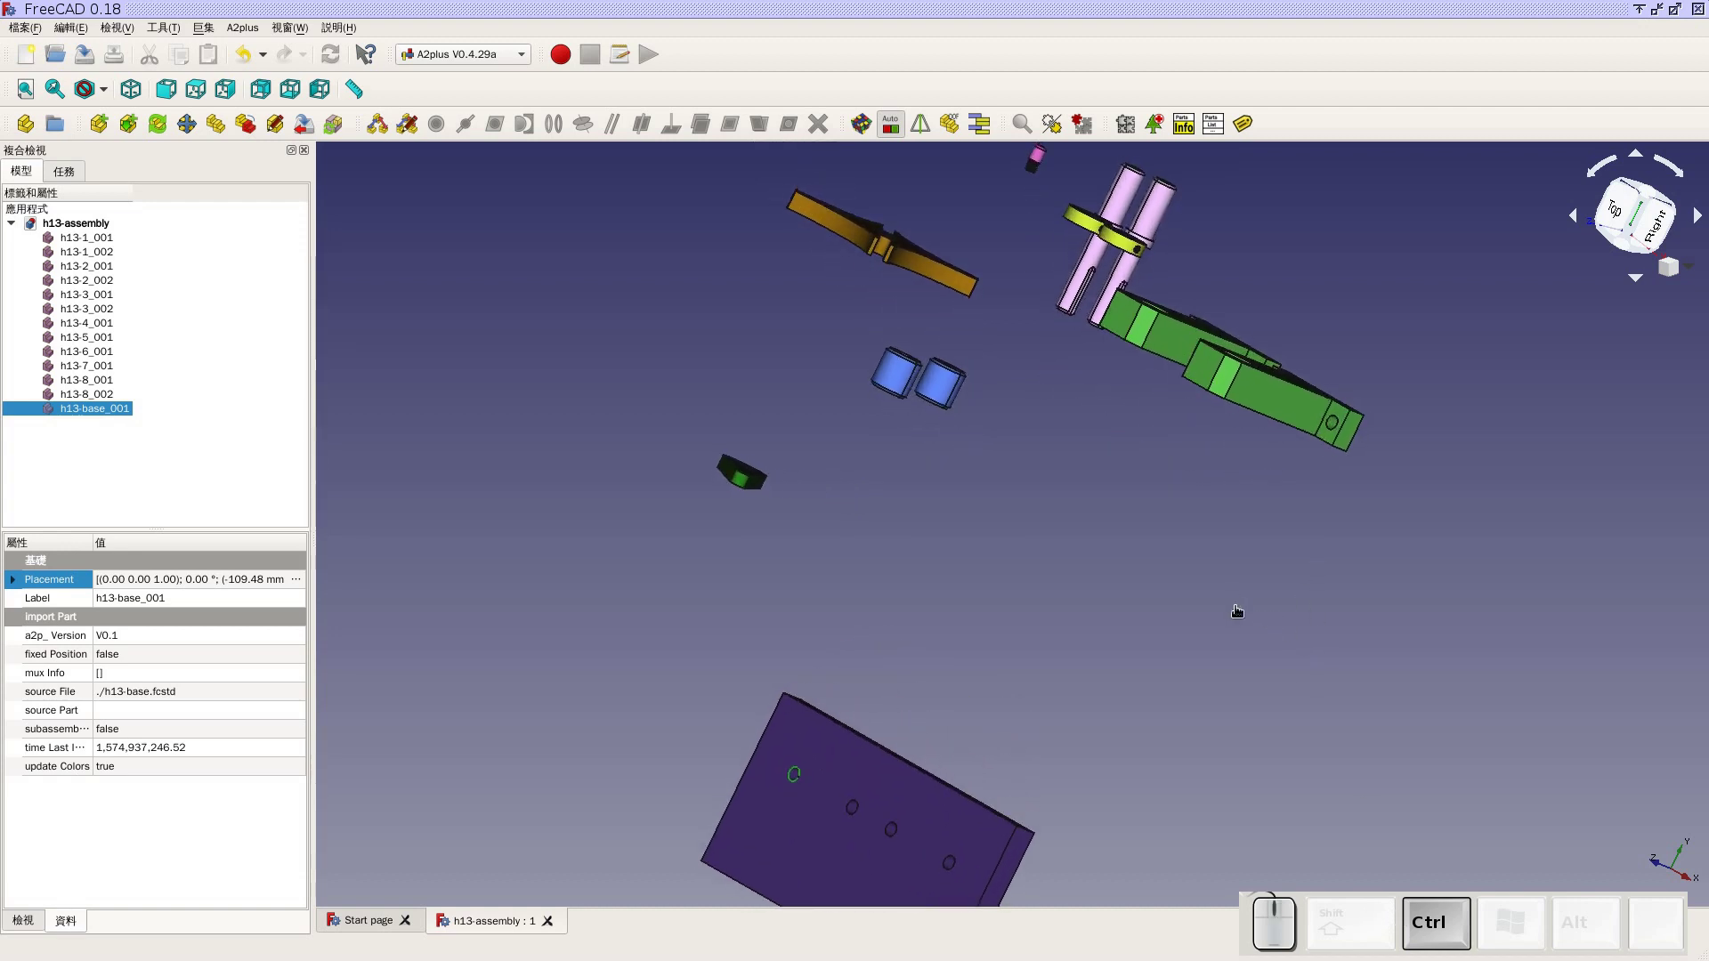
pyautogui.scroll(-3)
pyautogui.moveTo(1344, 618); pyautogui.dragTo(1046, 460)
pyautogui.scroll(3)
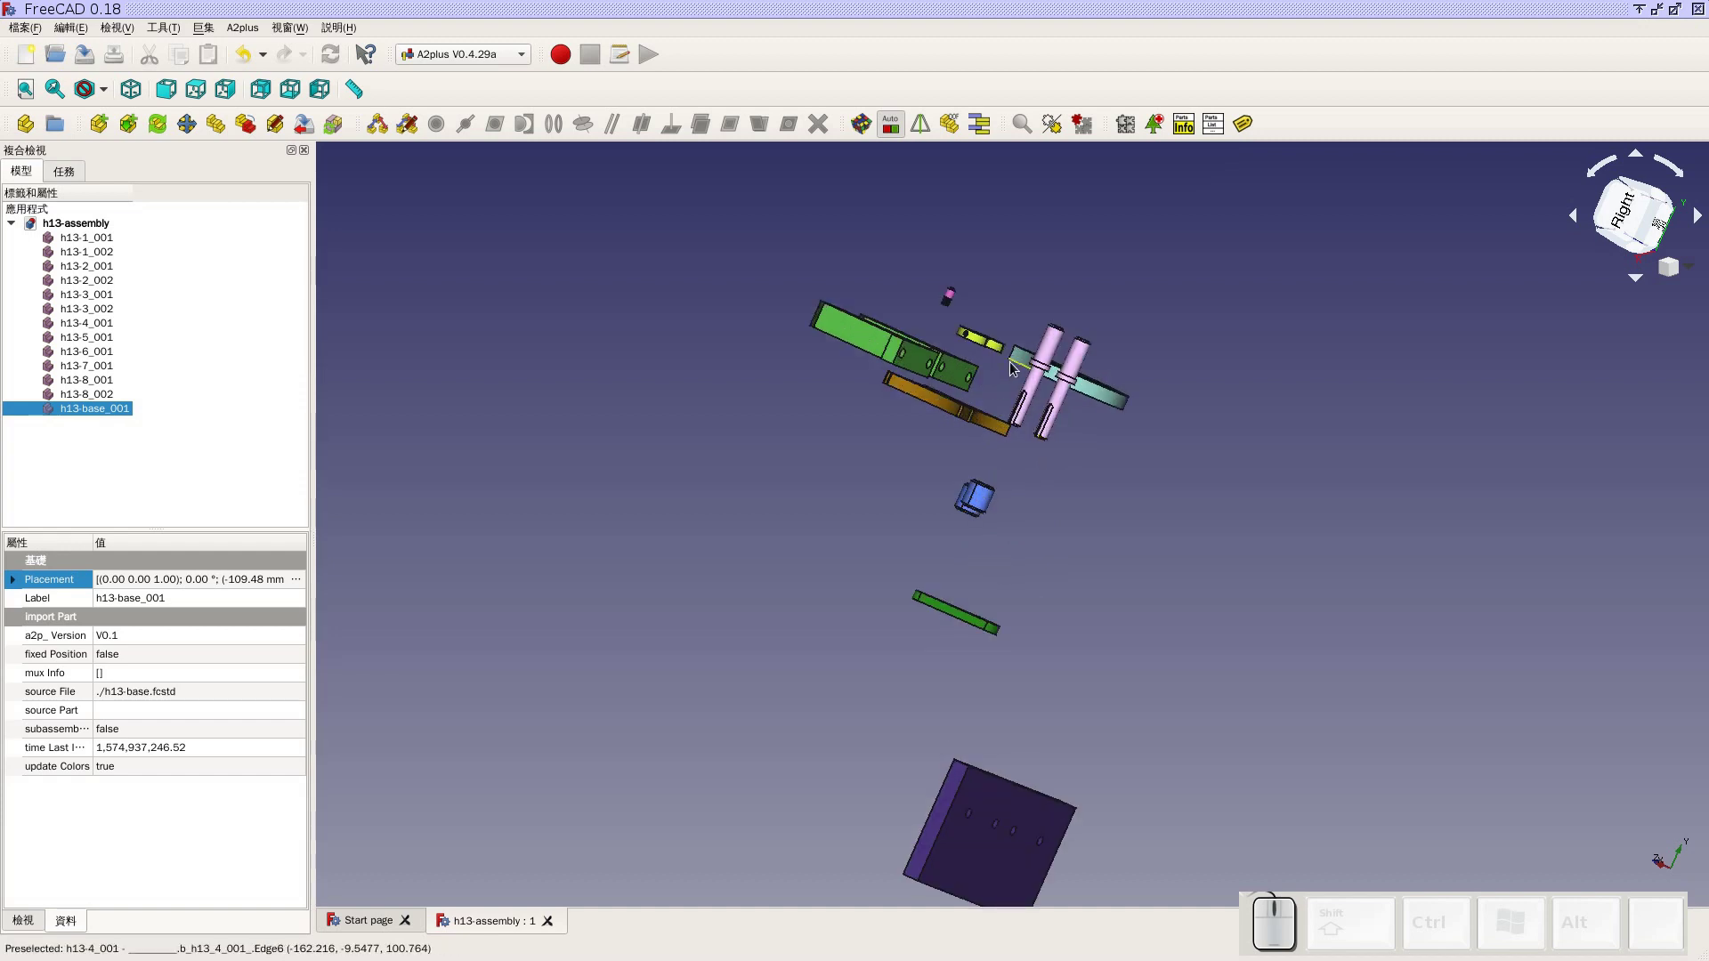
pyautogui.click(980, 381)
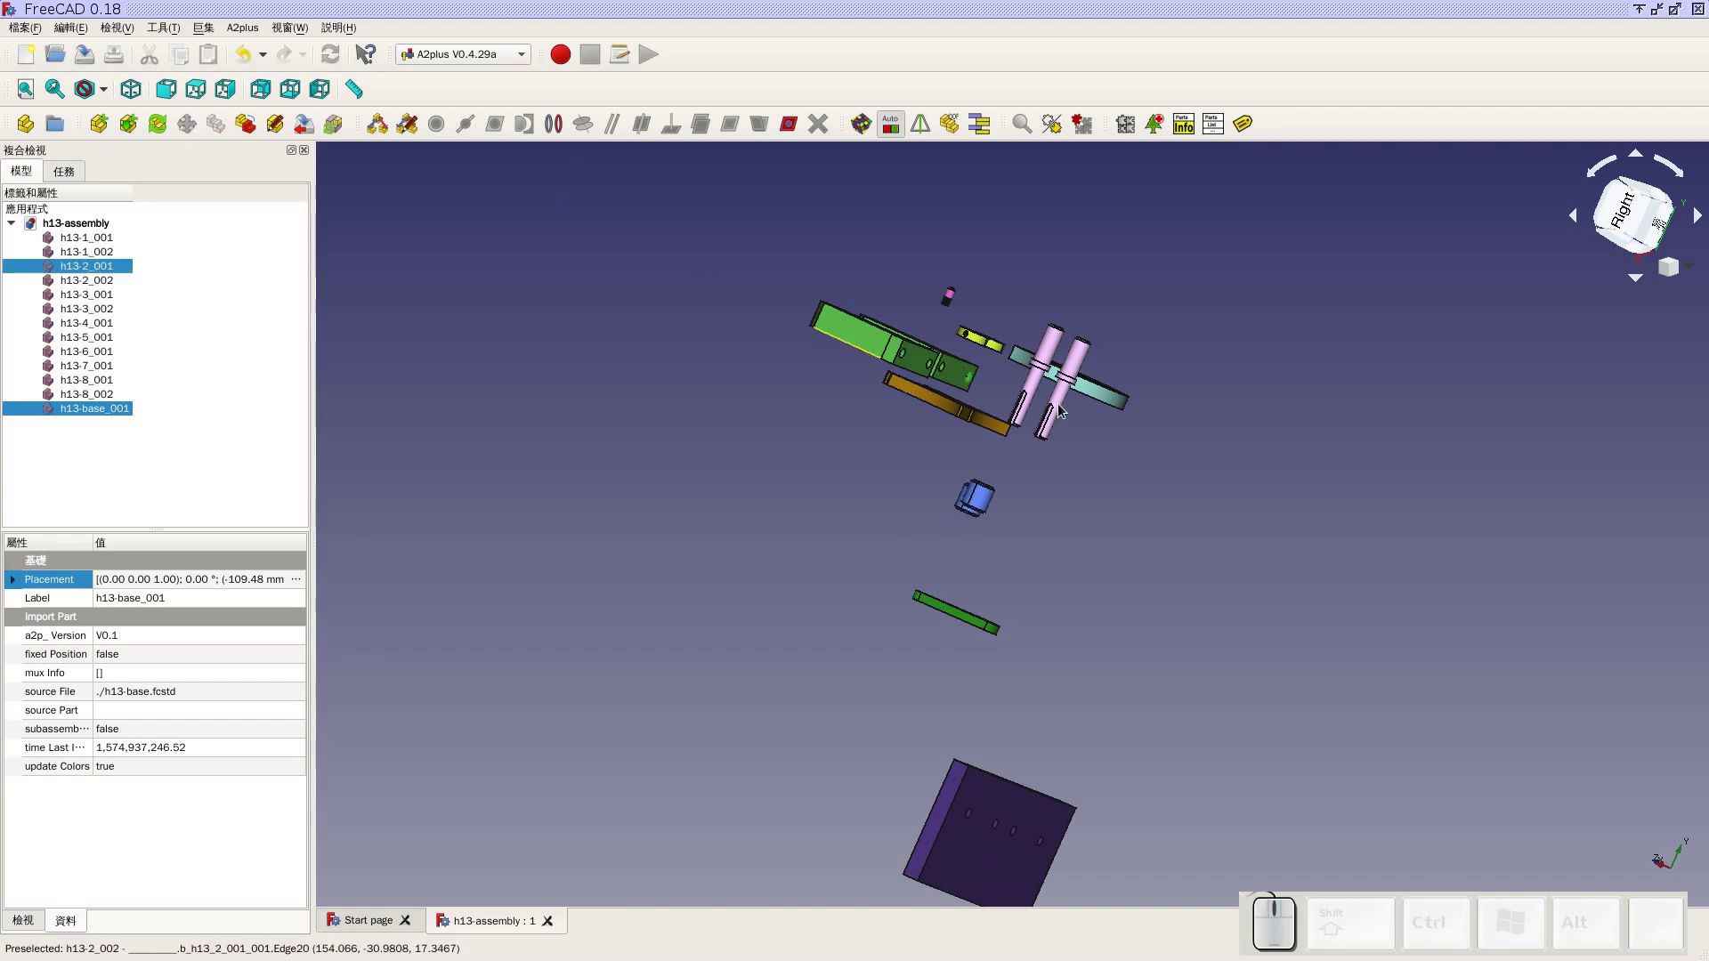
pyautogui.scroll(3)
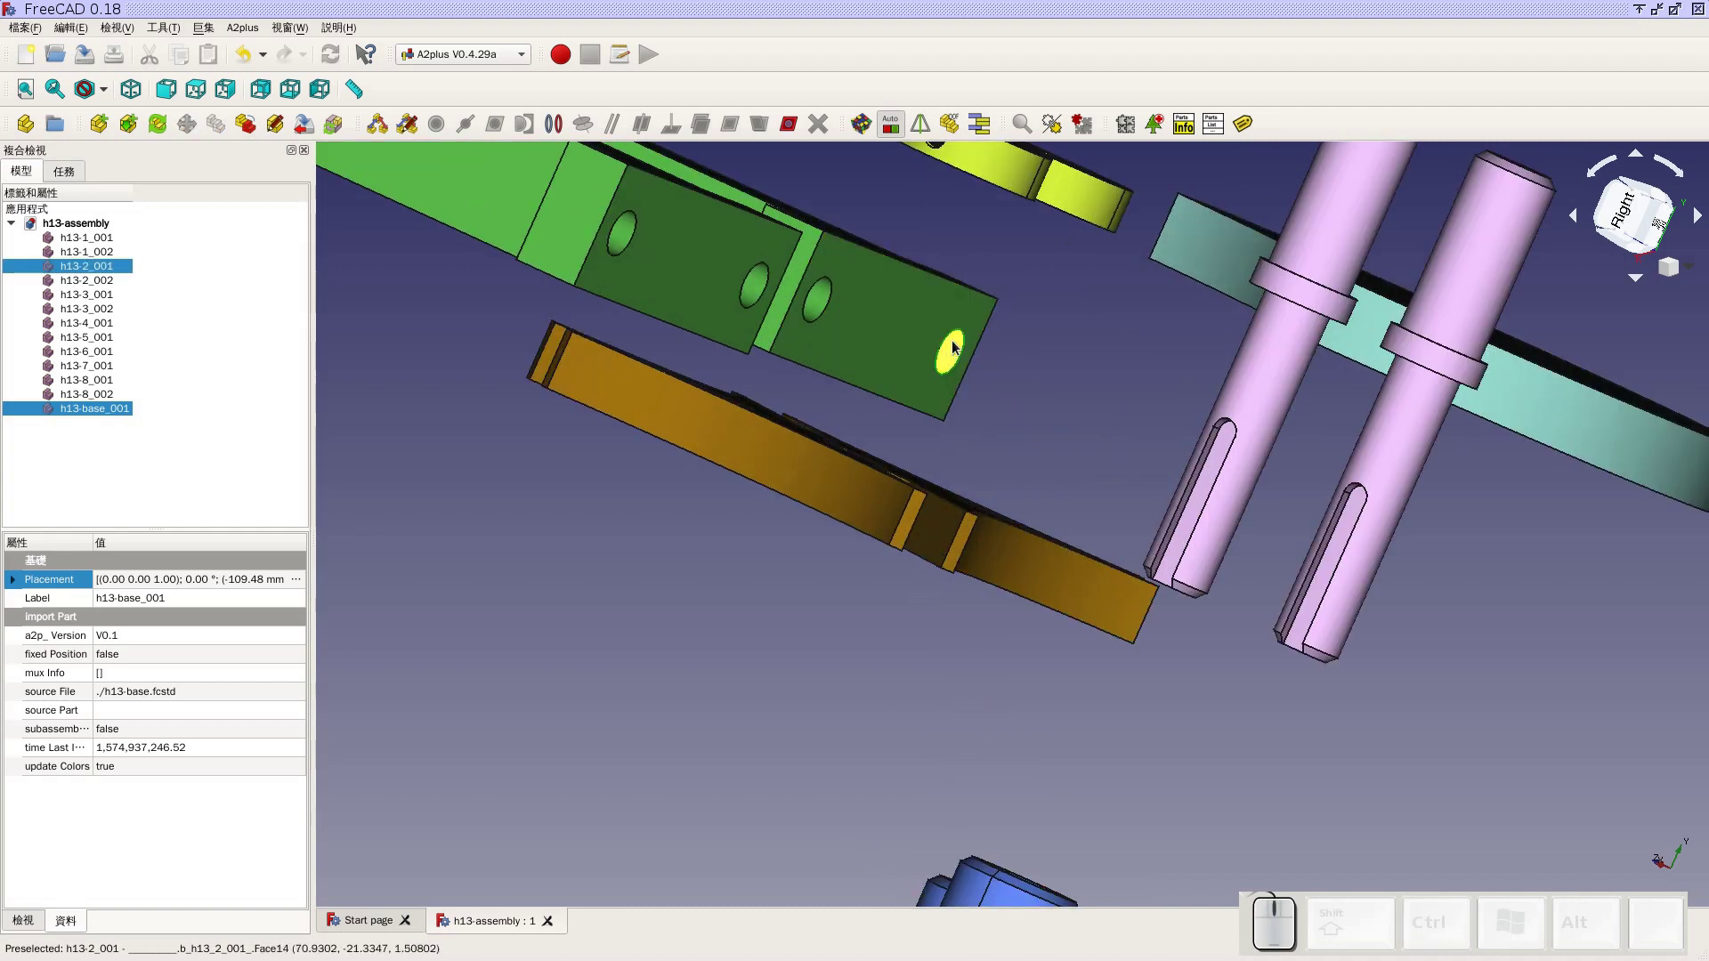
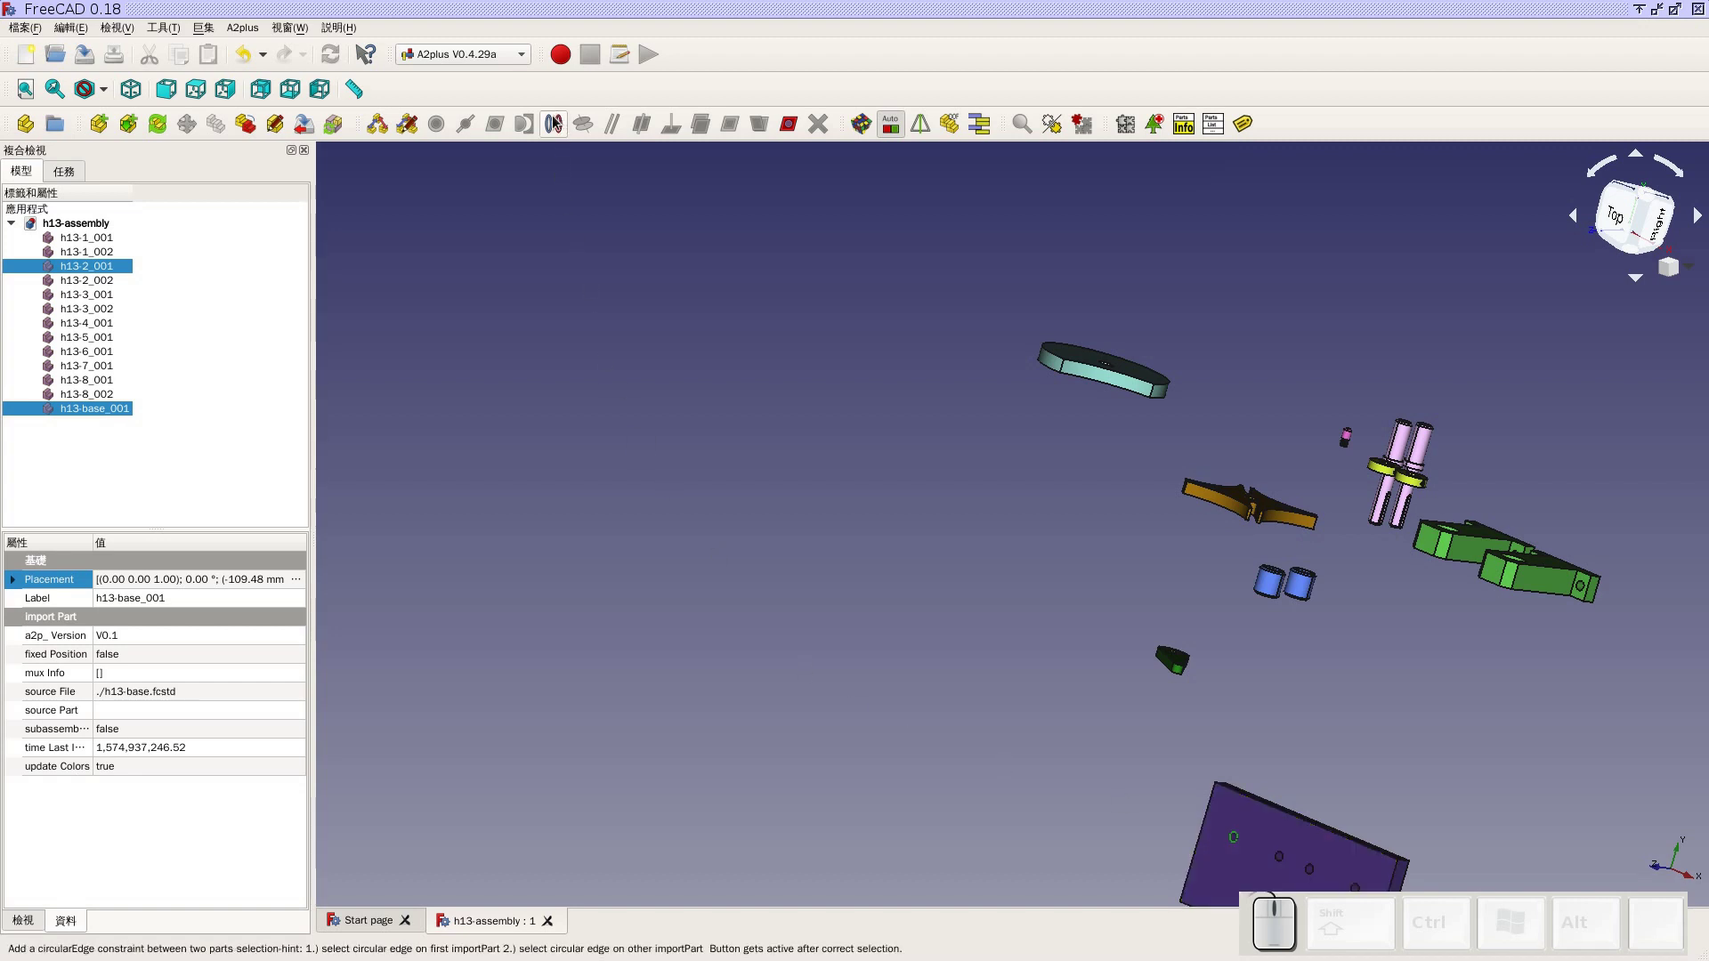
# Add a circularEdge constraint between the two holes, dismiss the warning and set Lock Rotation to True
pyautogui.click(557, 127)
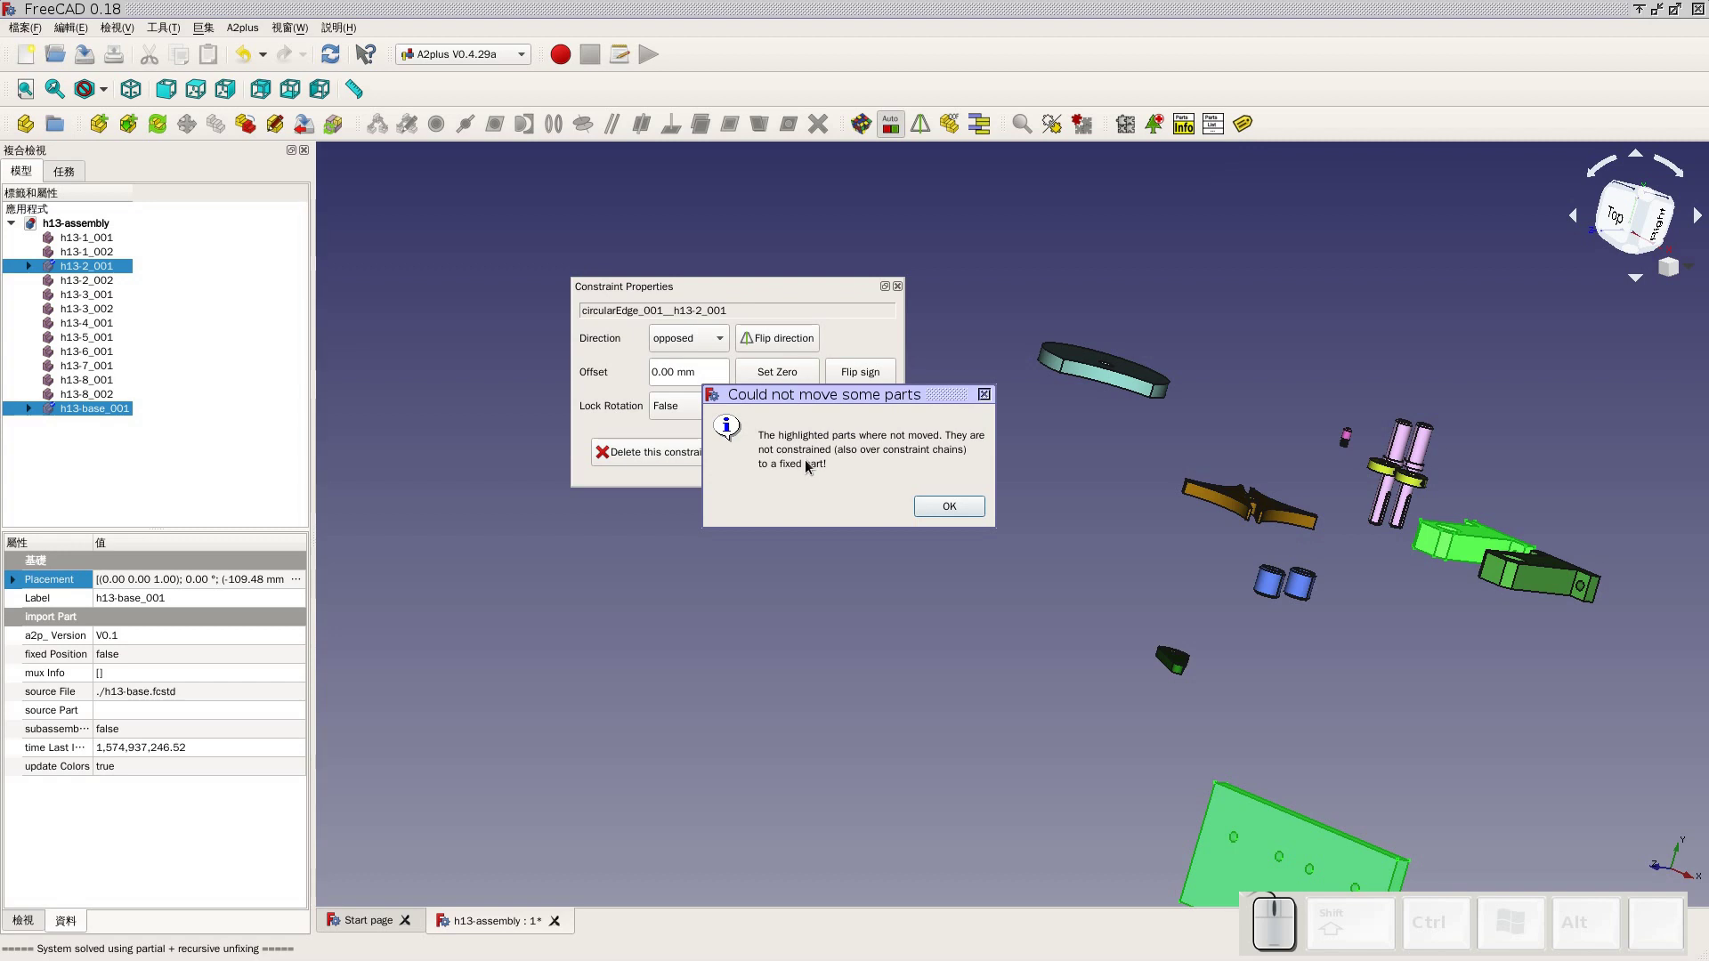
pyautogui.click(943, 509)
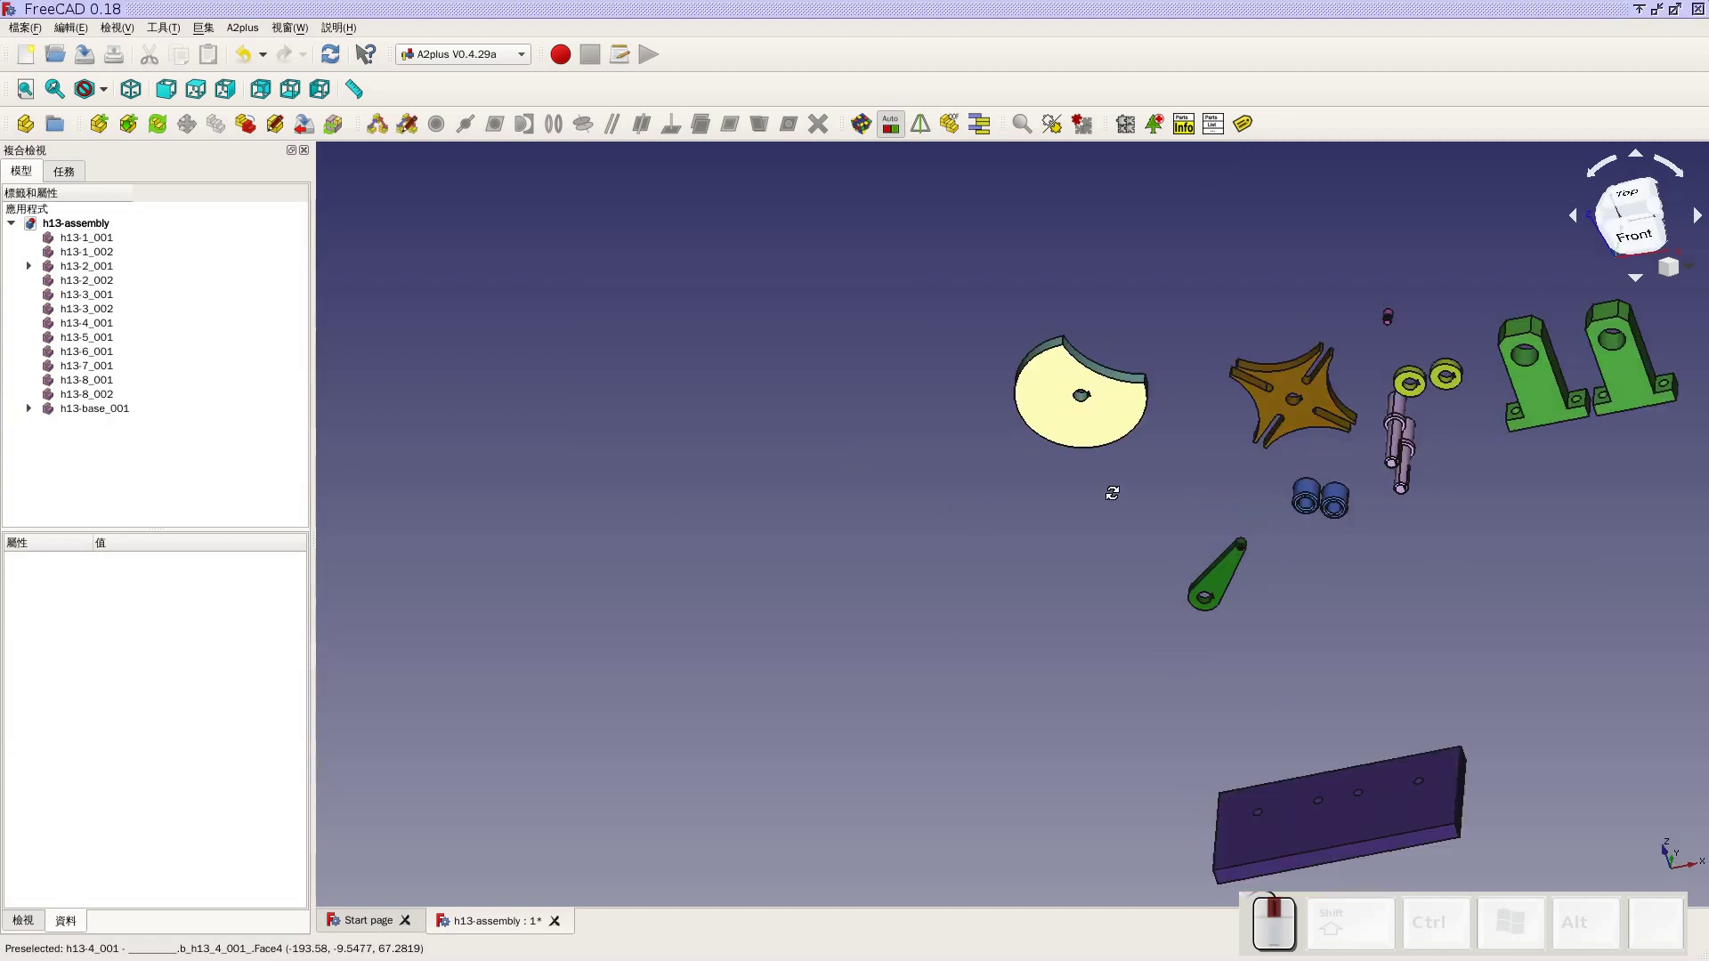
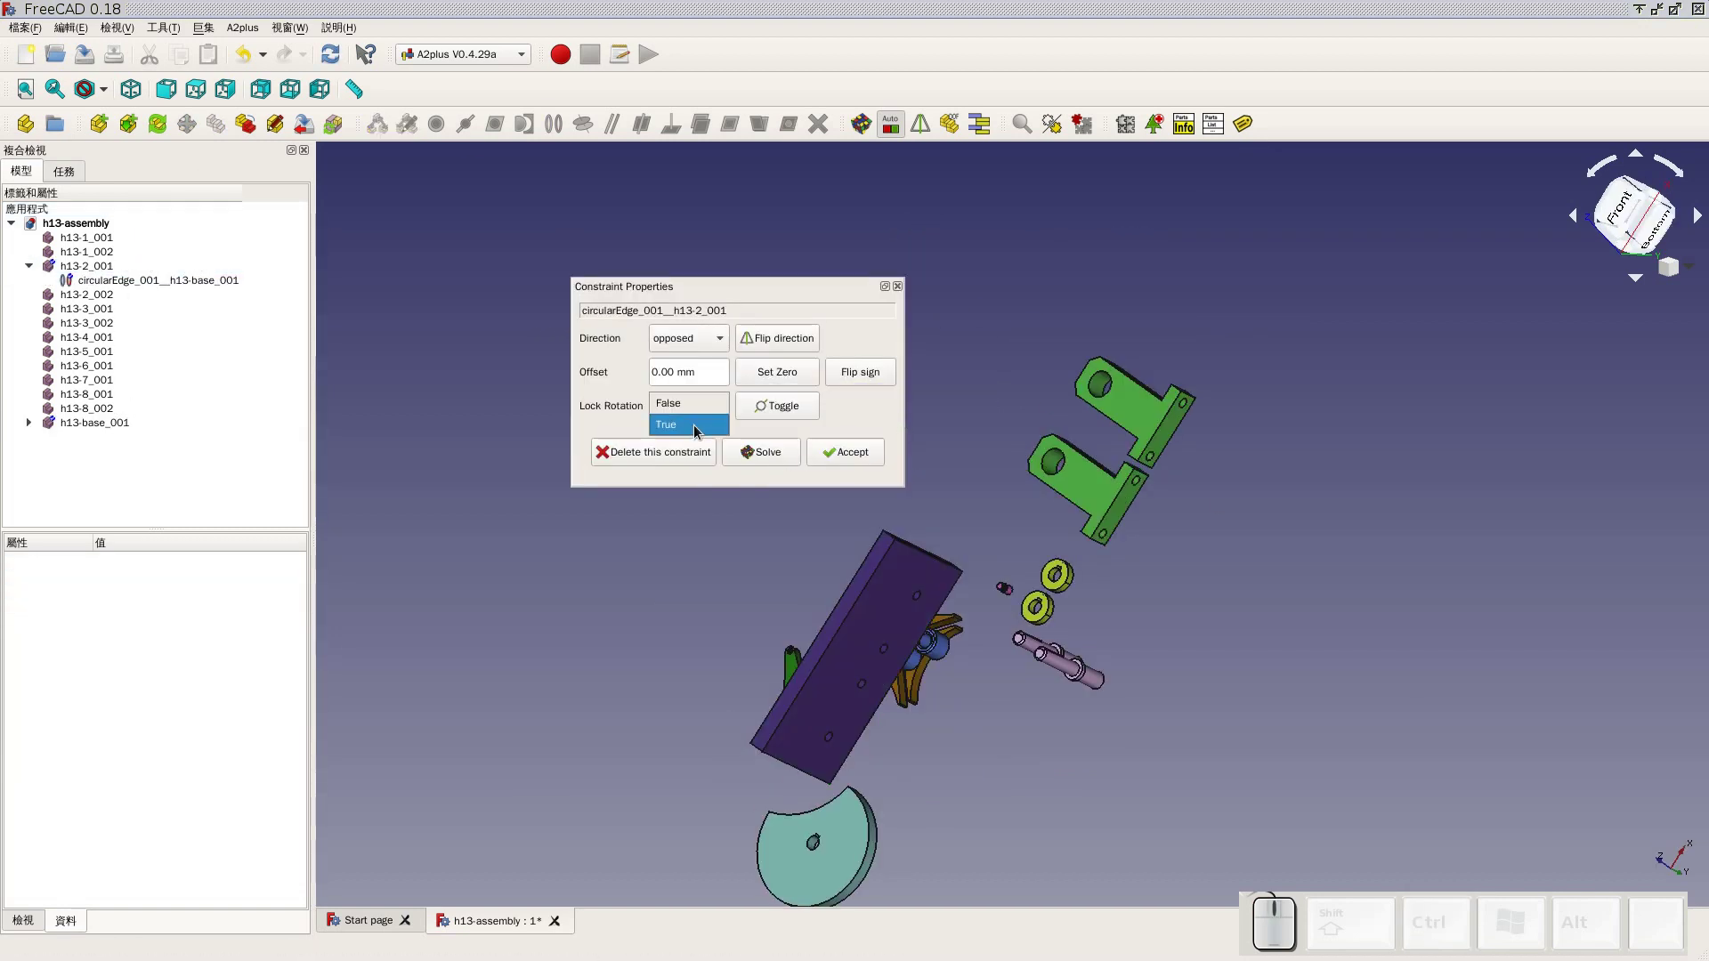
pyautogui.click(703, 413)
pyautogui.click(834, 395)
pyautogui.click(865, 462)
# Click through the model tree and delete an item just before FreeCAD crashes
pyautogui.middleClick(1030, 501)
pyautogui.doubleClick(1030, 501)
pyautogui.doubleClick(179, 138)
pyautogui.click(221, 378)
pyautogui.click(33, 426)
pyautogui.press('Delete')
pyautogui.scroll(3)
pyautogui.middleClick(457, 625)
pyautogui.doubleClick(563, 124)
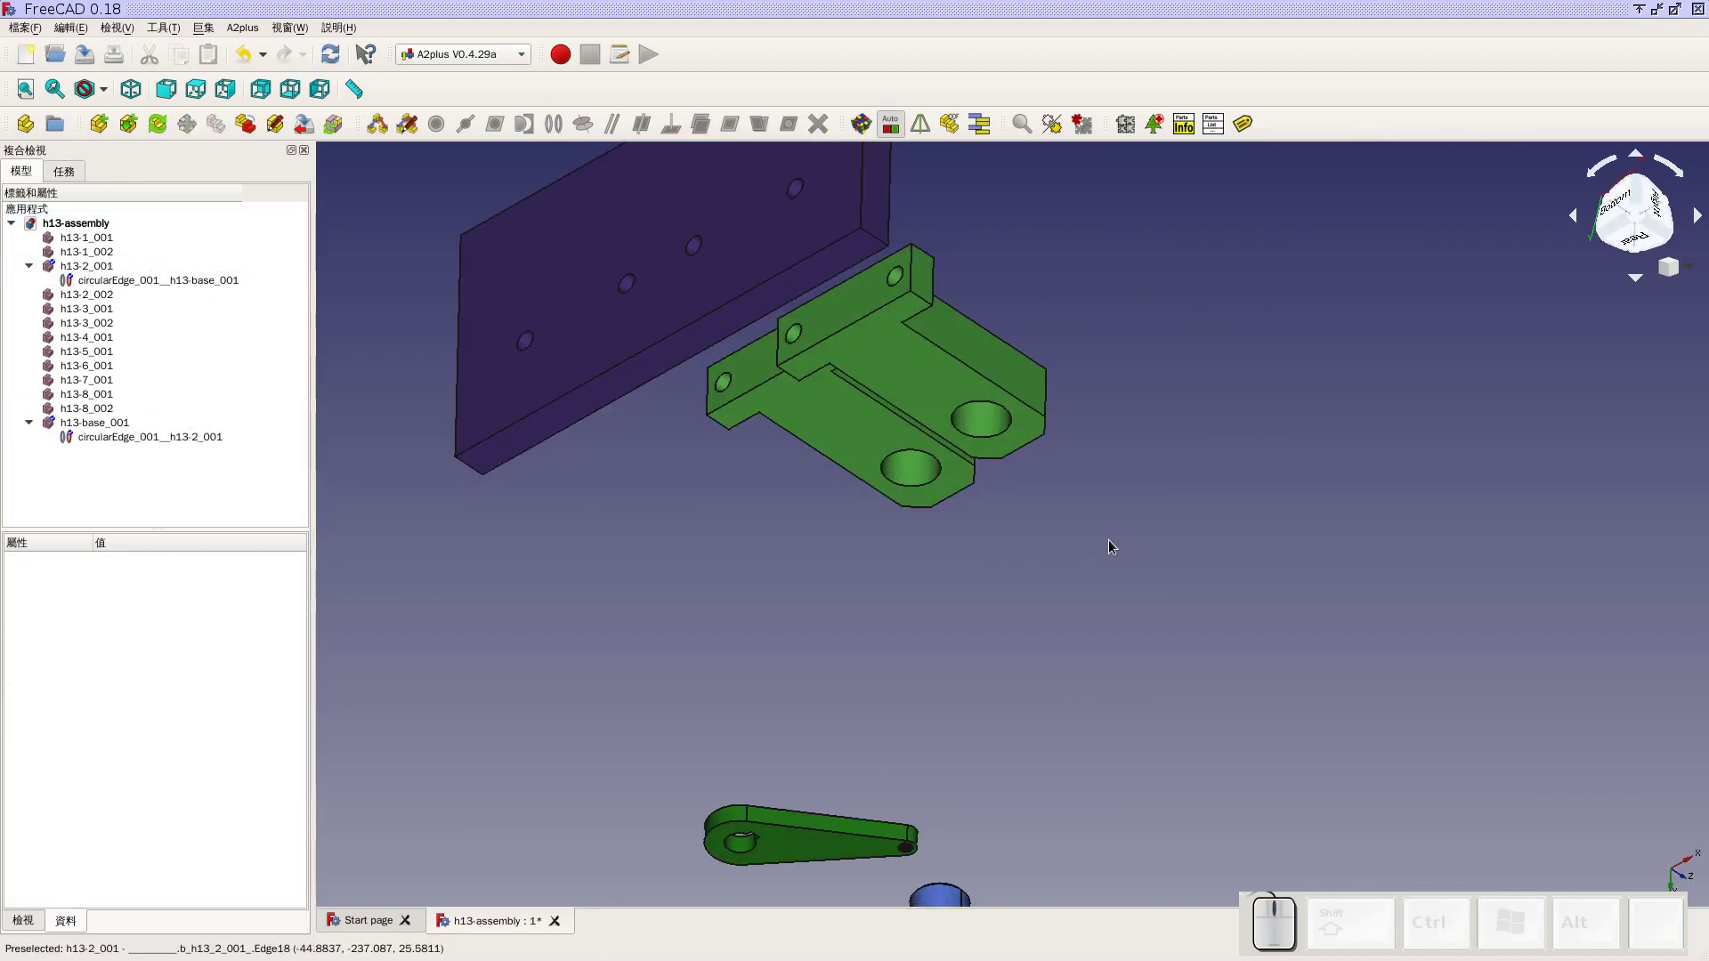
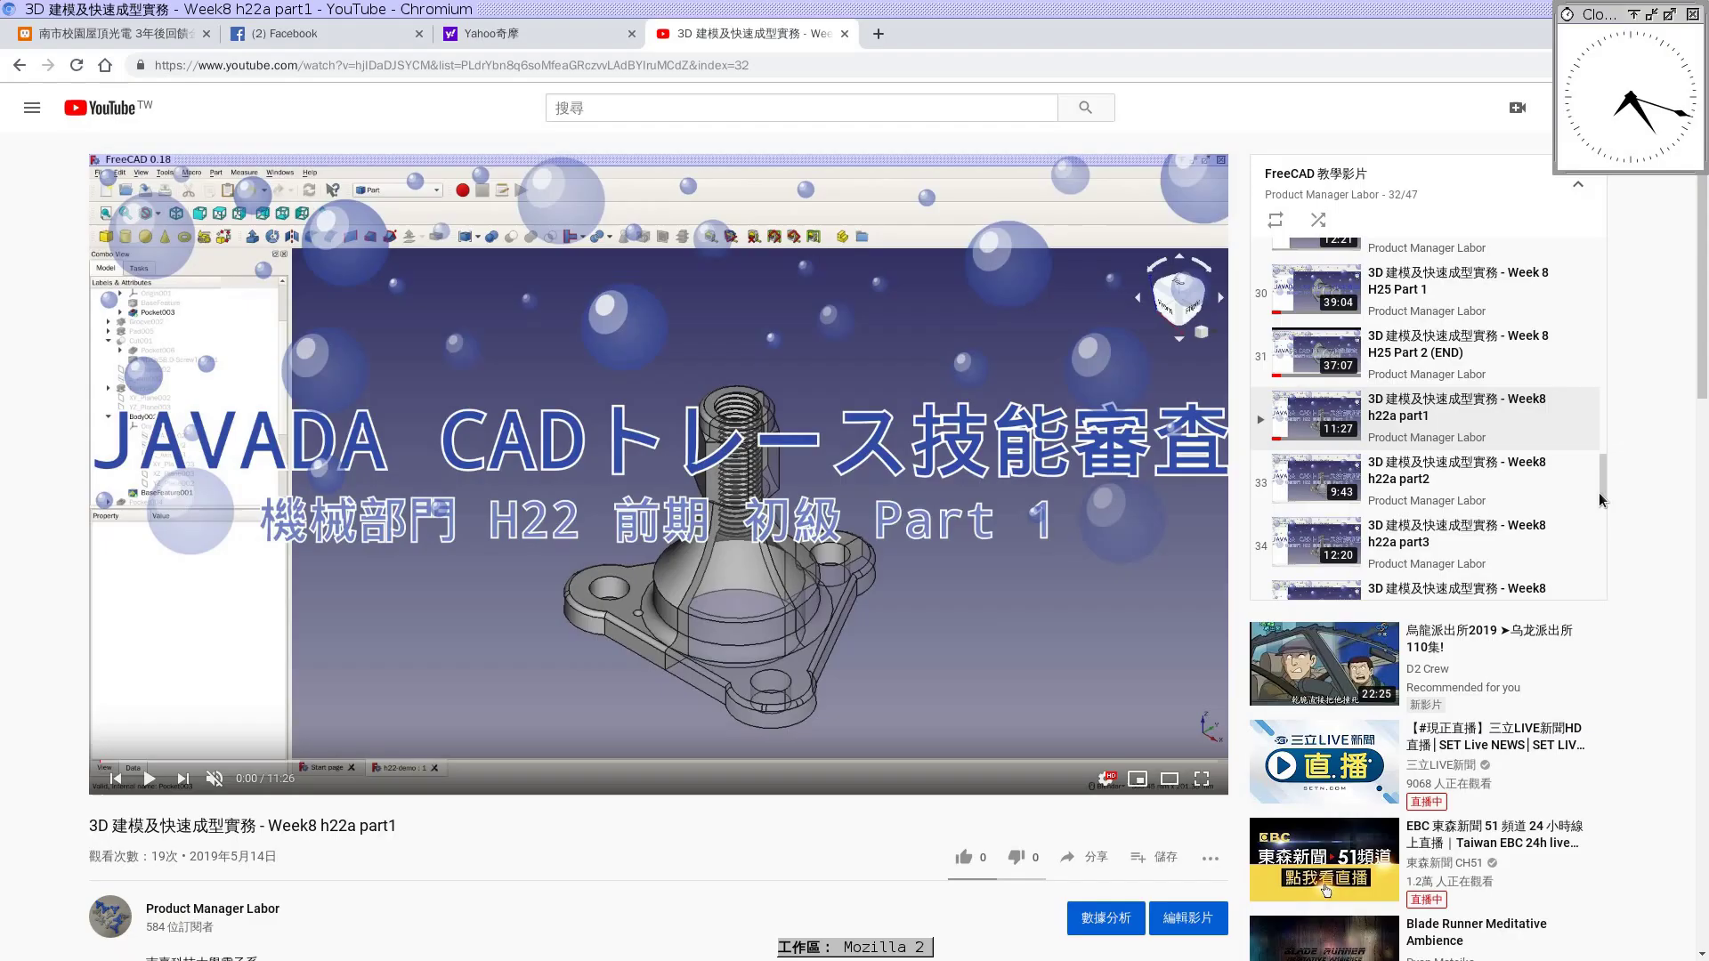
# Switch to the Chromium forum thread about A2plus fixed parts
pyautogui.press('super+2')
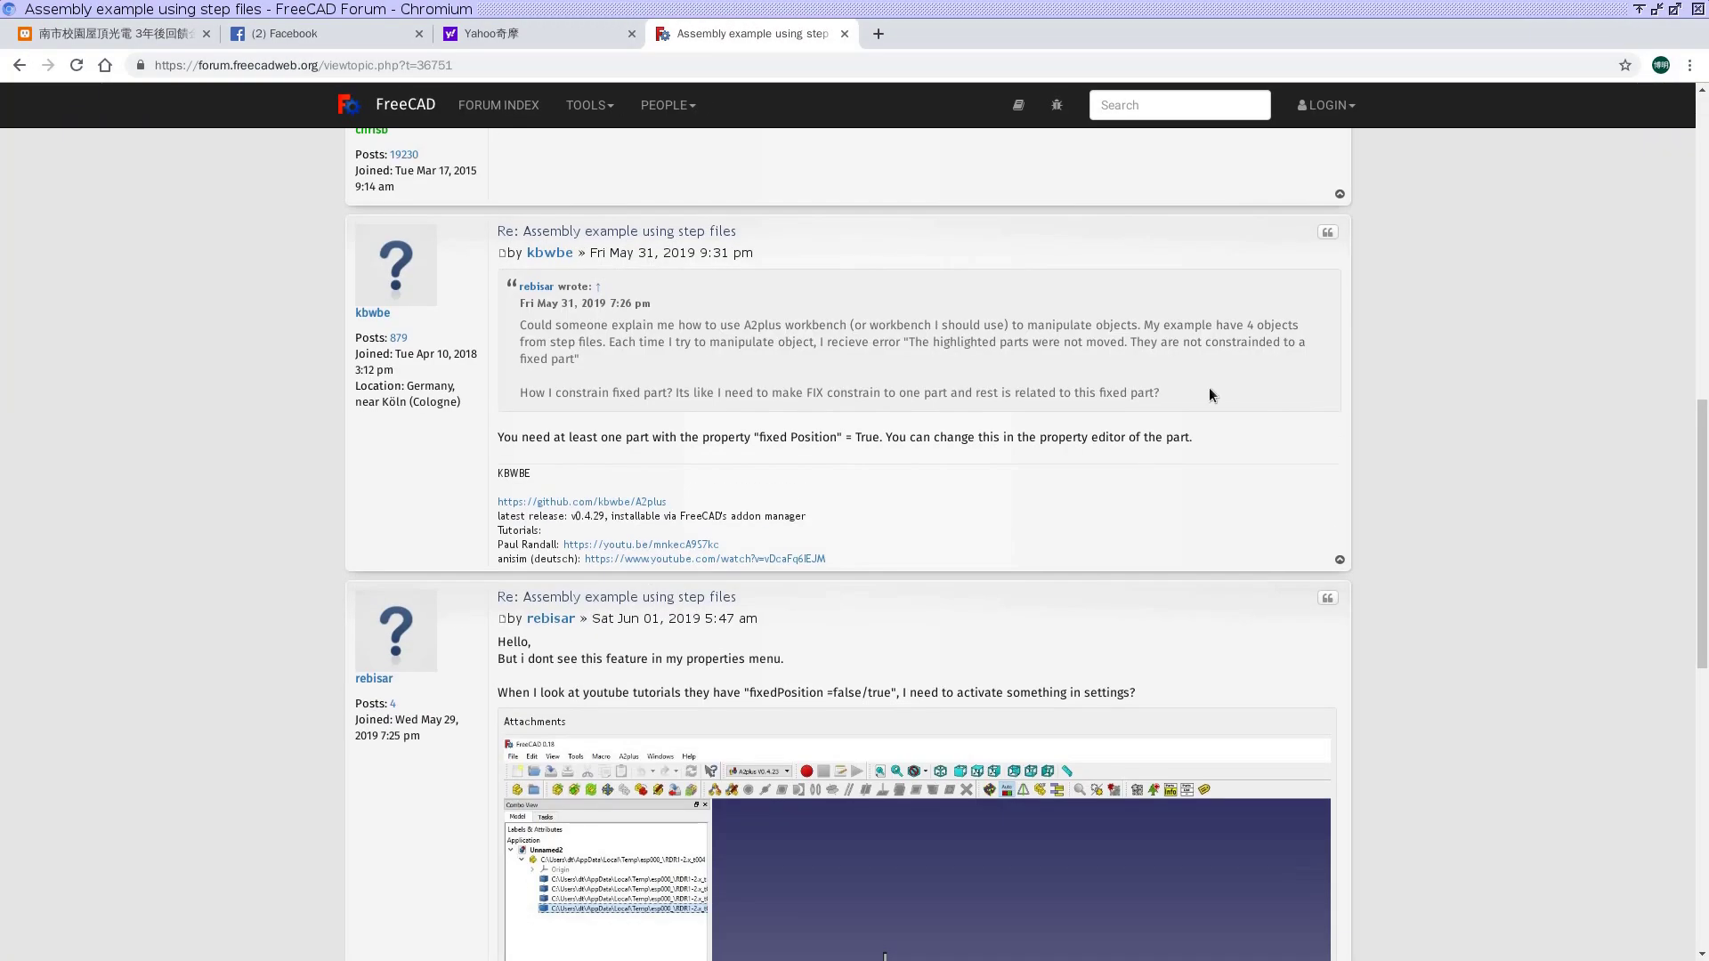
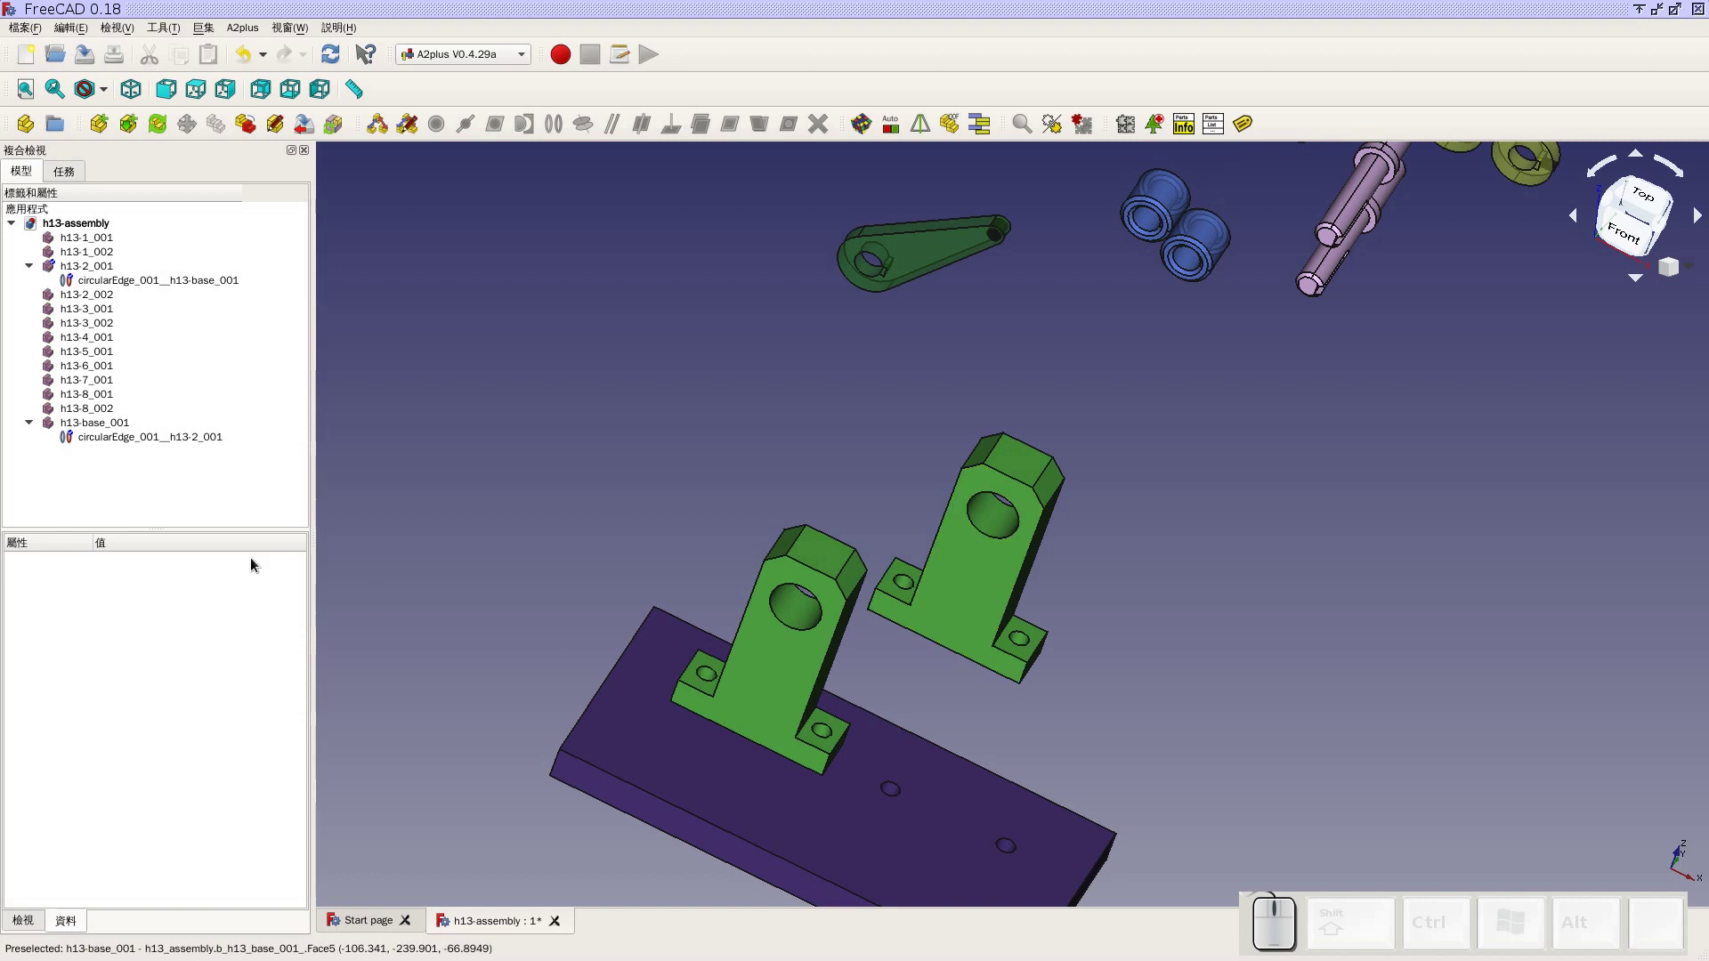
# Remove both existing constraints from the h13-assembly tree
pyautogui.click(167, 440)
pyautogui.press('ctrl+z')
pyautogui.click(199, 291)
pyautogui.press('Delete')
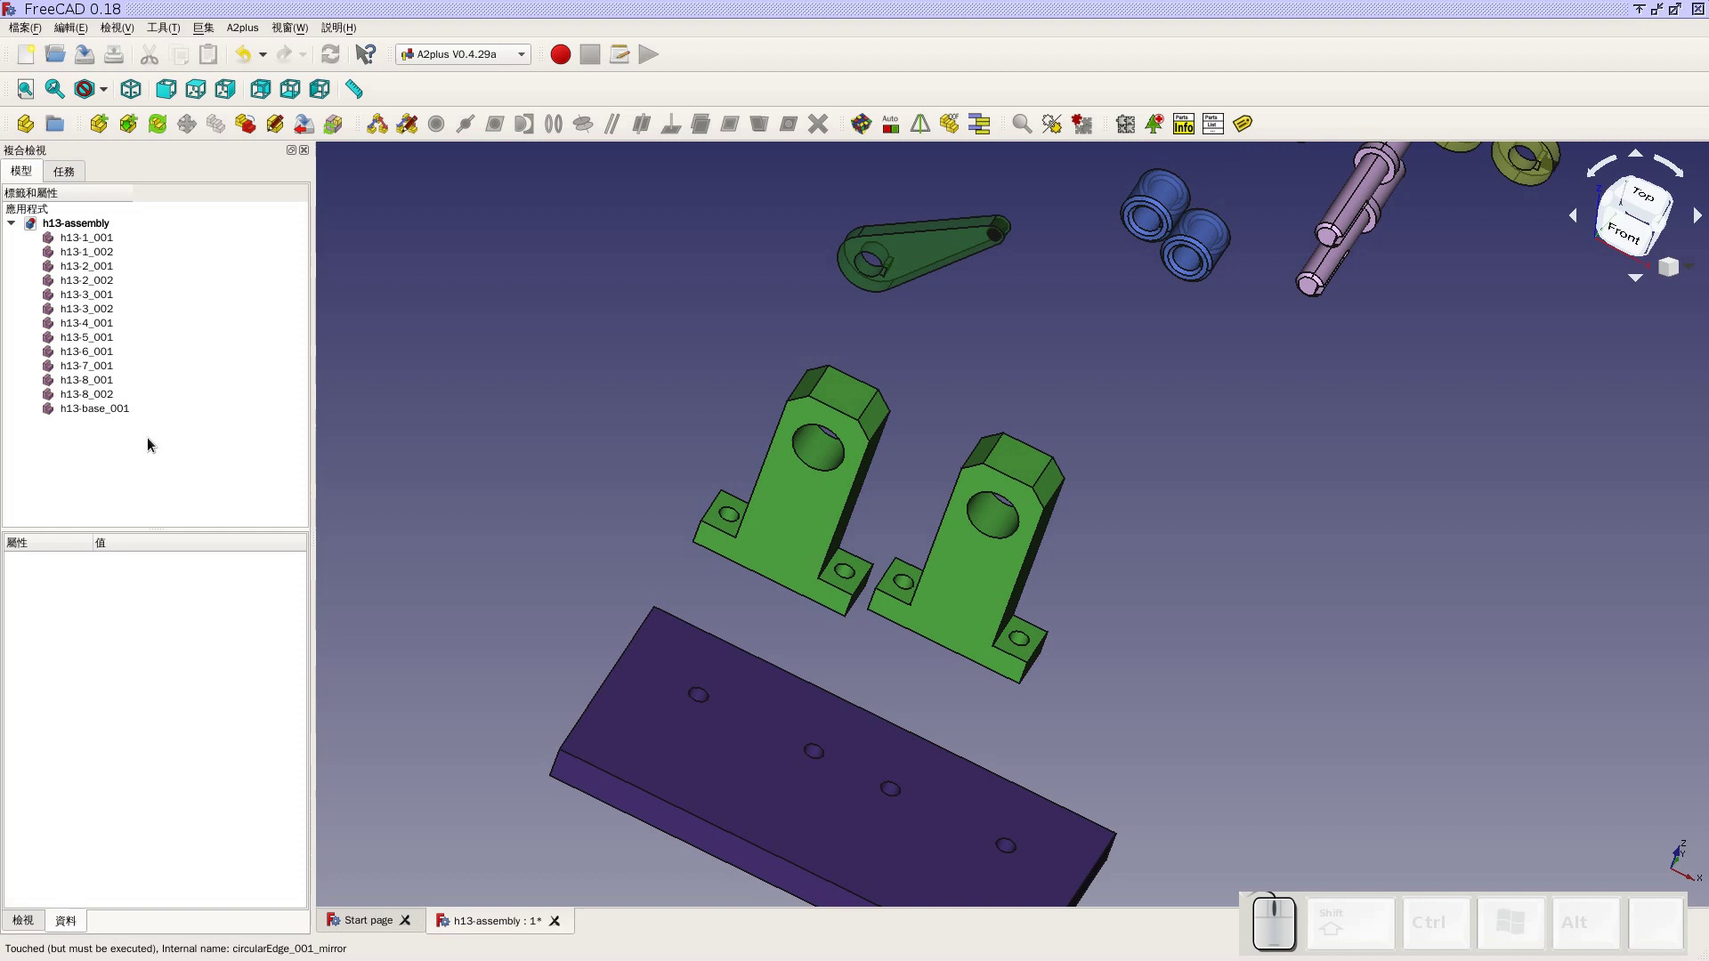
pyautogui.scroll(3)
pyautogui.scroll(-3)
pyautogui.scroll(-3)
pyautogui.middleClick(1360, 587)
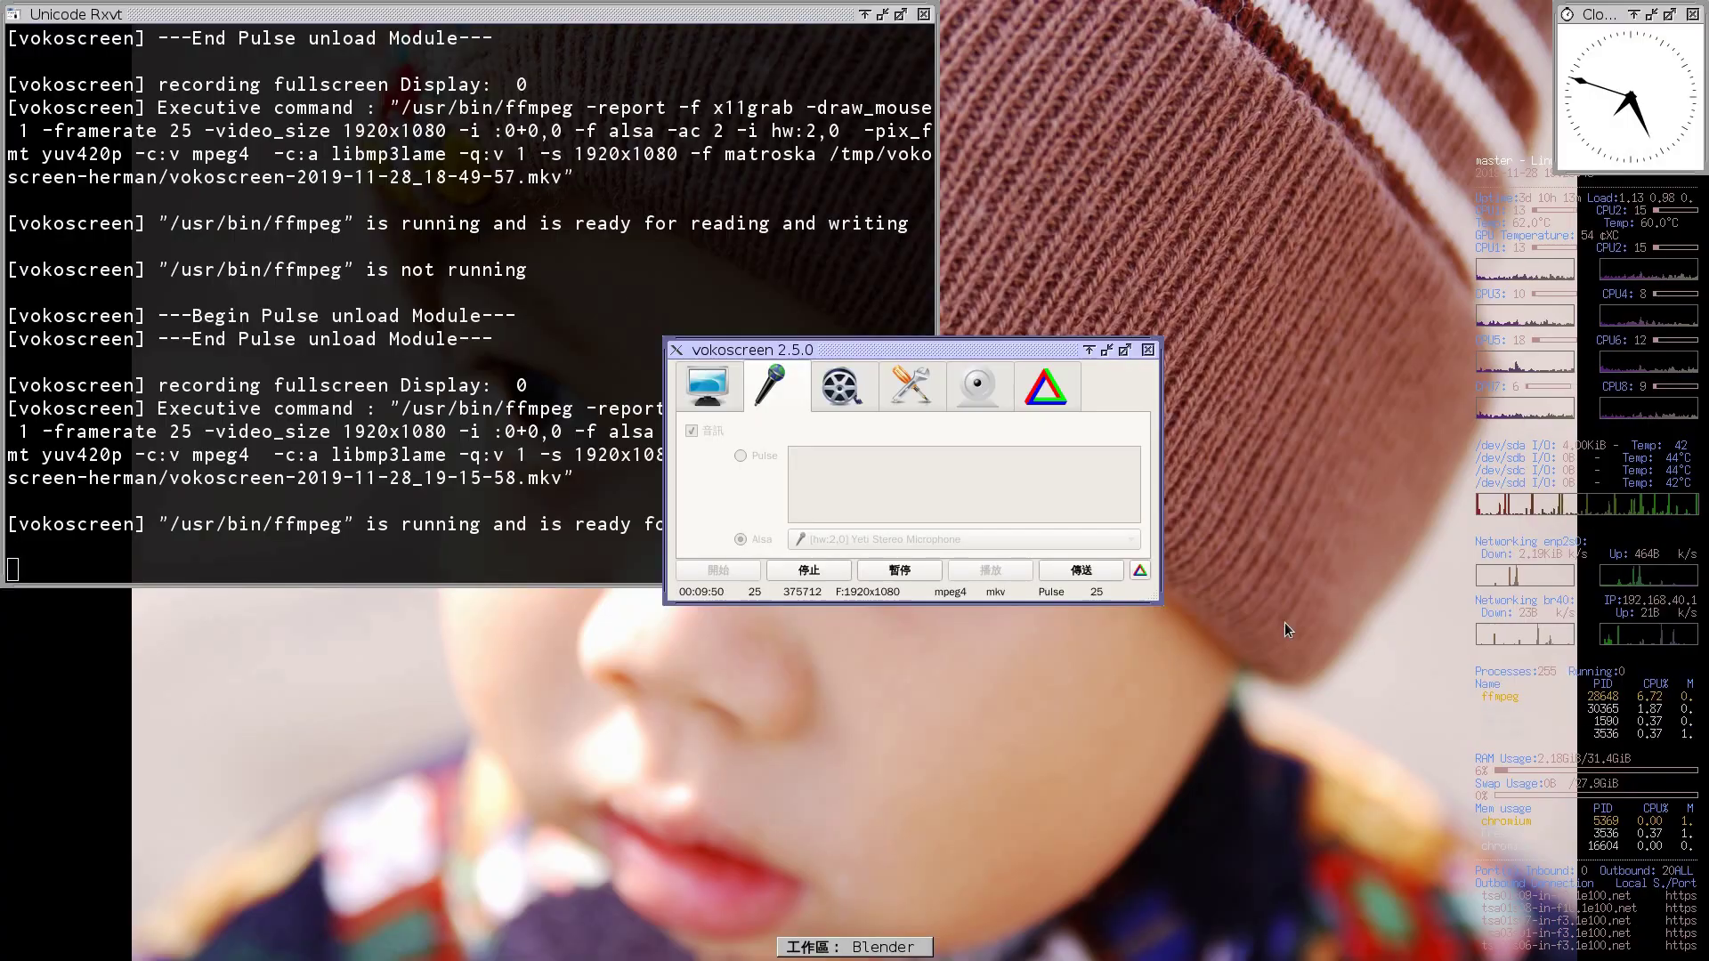
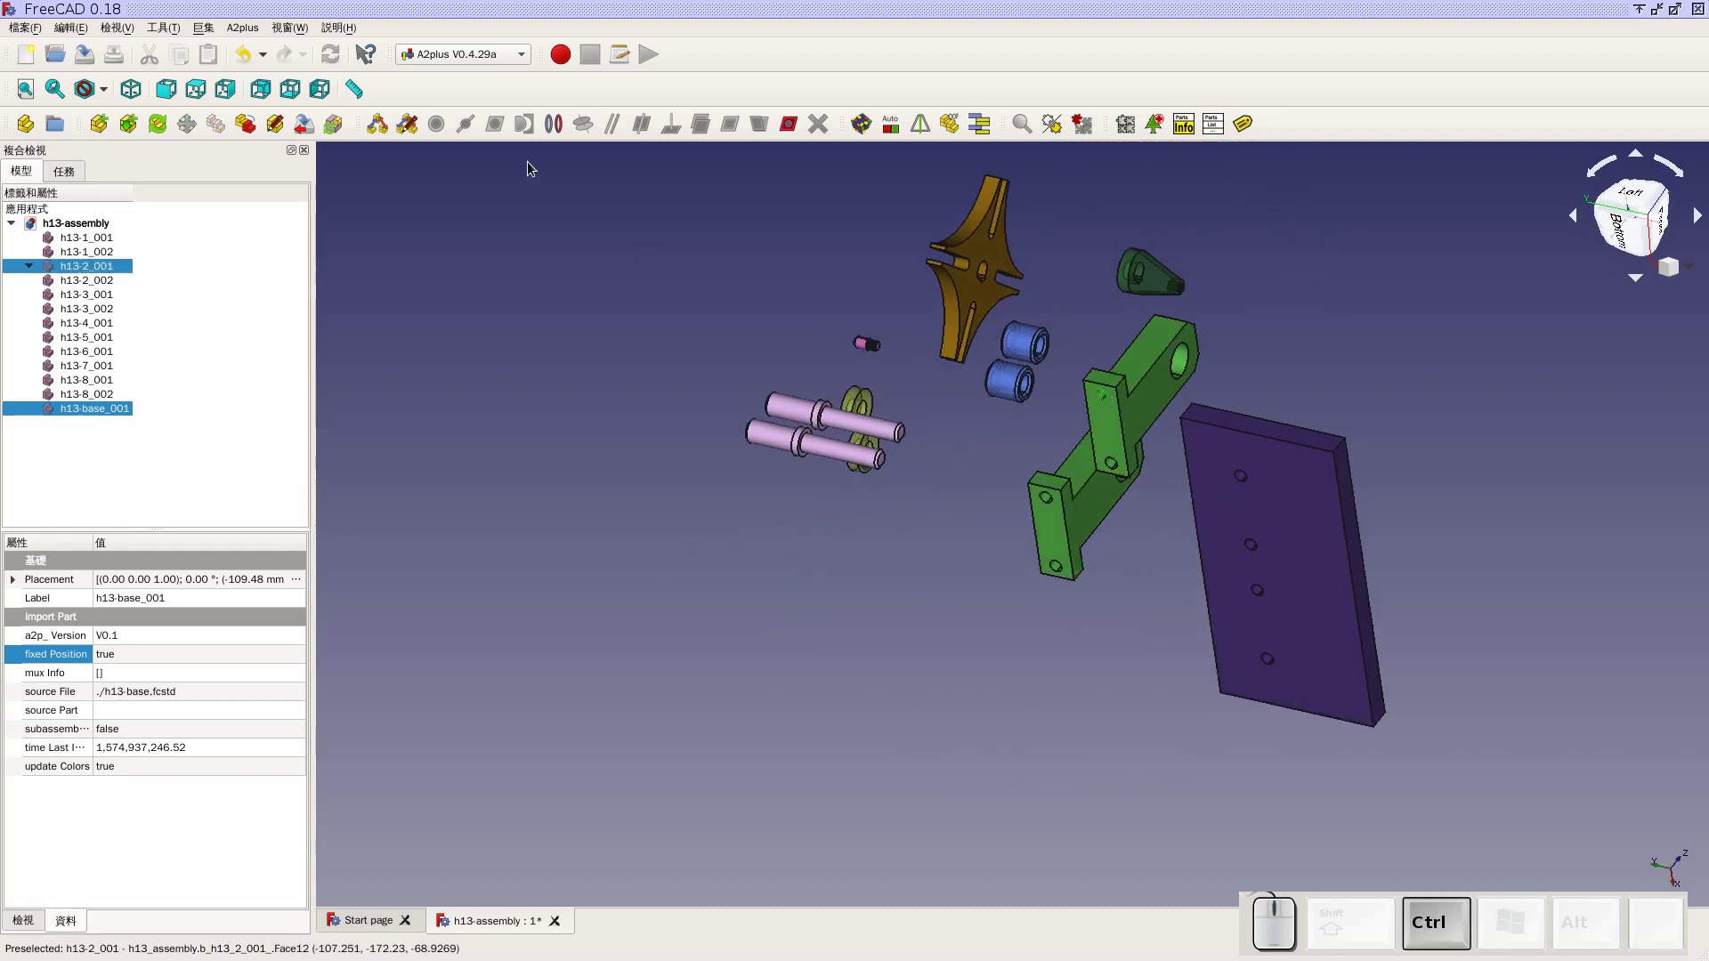
# Delete the leftover tree item and select the h13-base plate to keep it as the fixed part
pyautogui.click(558, 143)
pyautogui.click(836, 459)
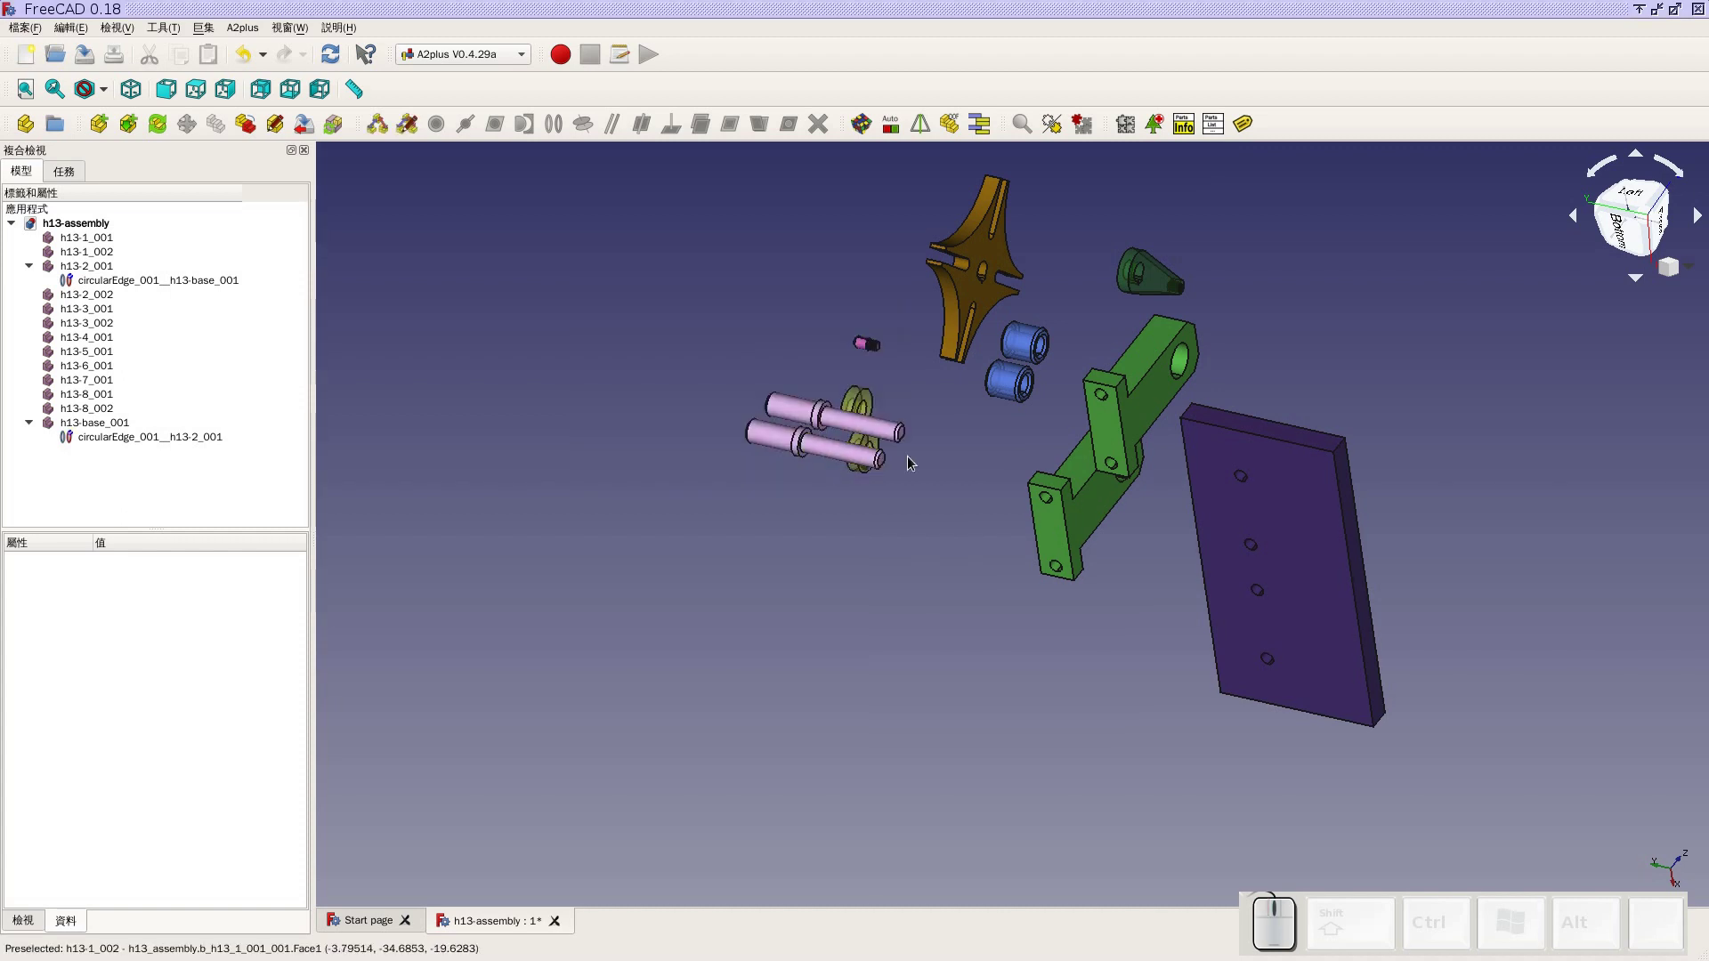
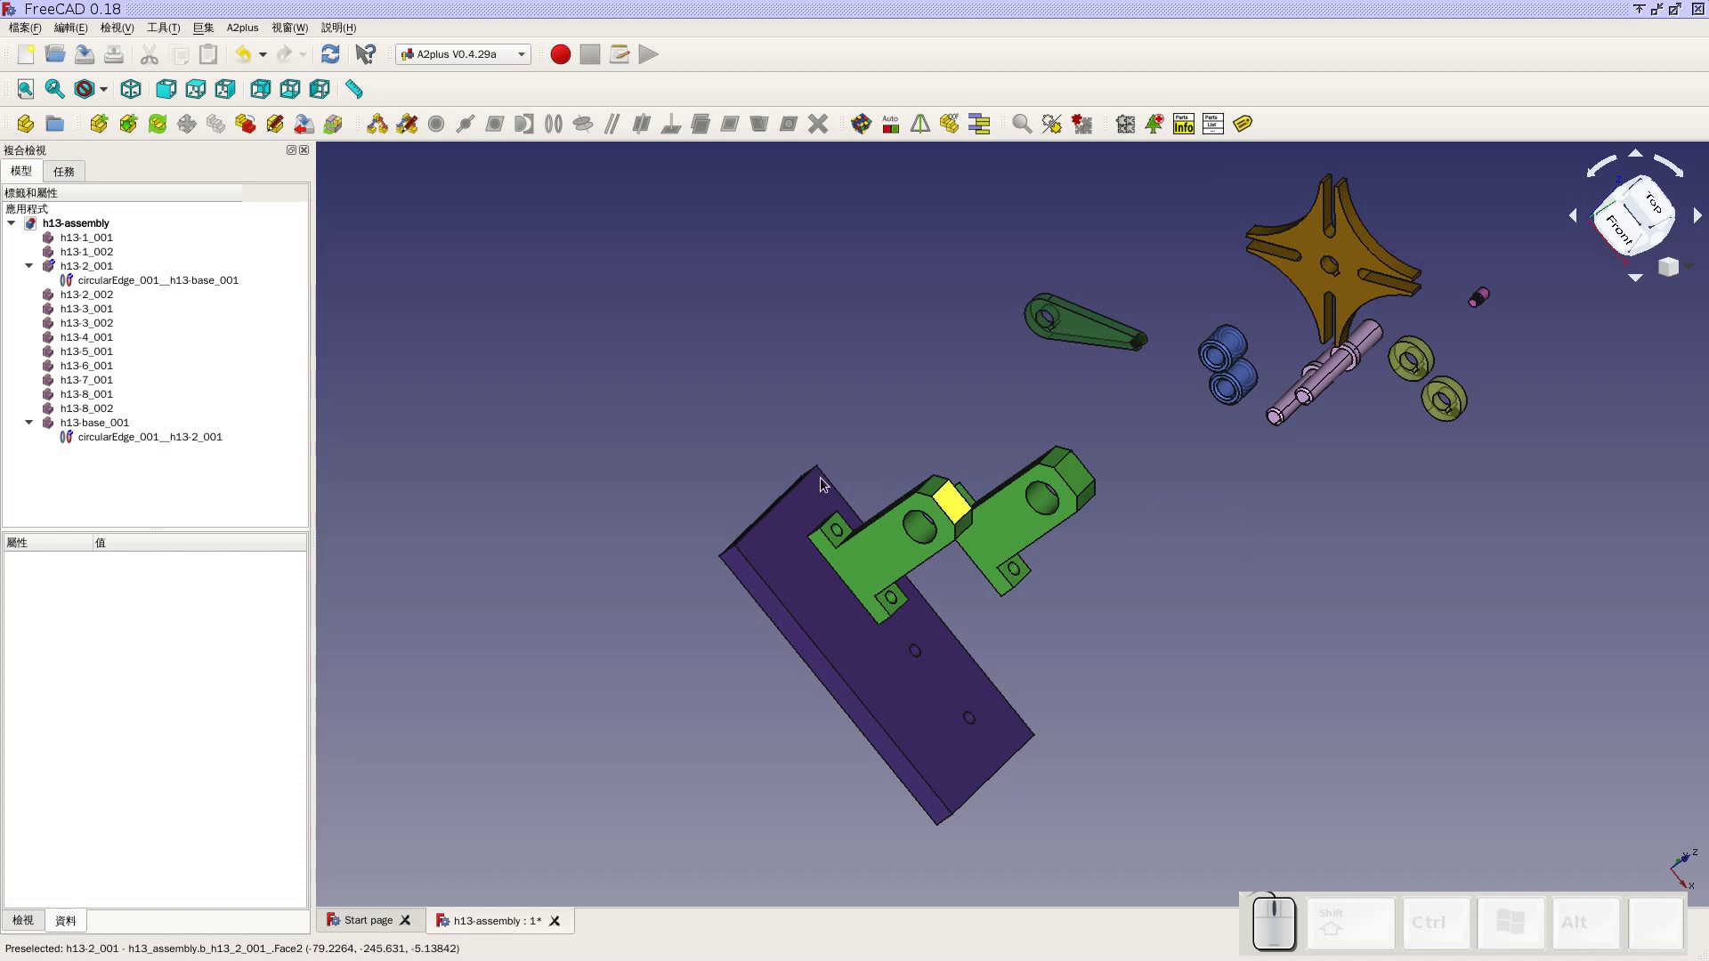
pyautogui.click(410, 519)
pyautogui.click(187, 449)
pyautogui.press('Delete')
pyautogui.click(257, 444)
pyautogui.click(114, 418)
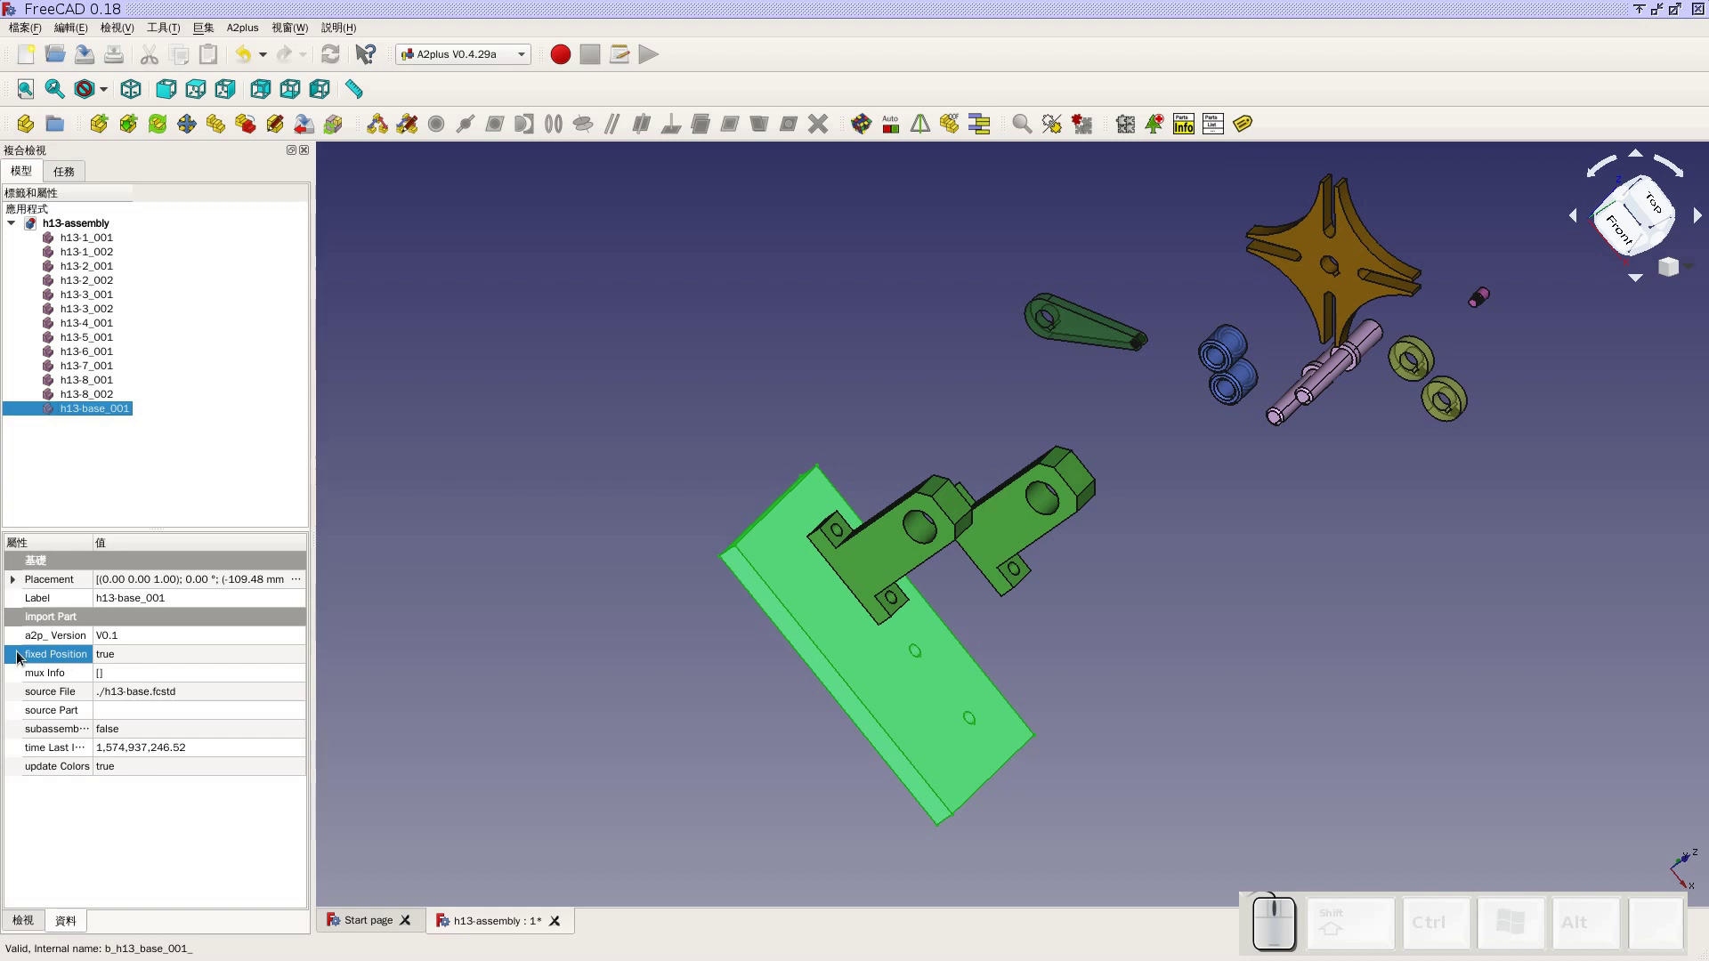
# Deselect the plate and orbit the view so the exploded parts stand upright
pyautogui.click(620, 347)
pyautogui.middleClick(1619, 572)
pyautogui.moveTo(1638, 453); pyautogui.dragTo(1501, 427)
pyautogui.middleClick(1502, 427)
pyautogui.scroll(-3)
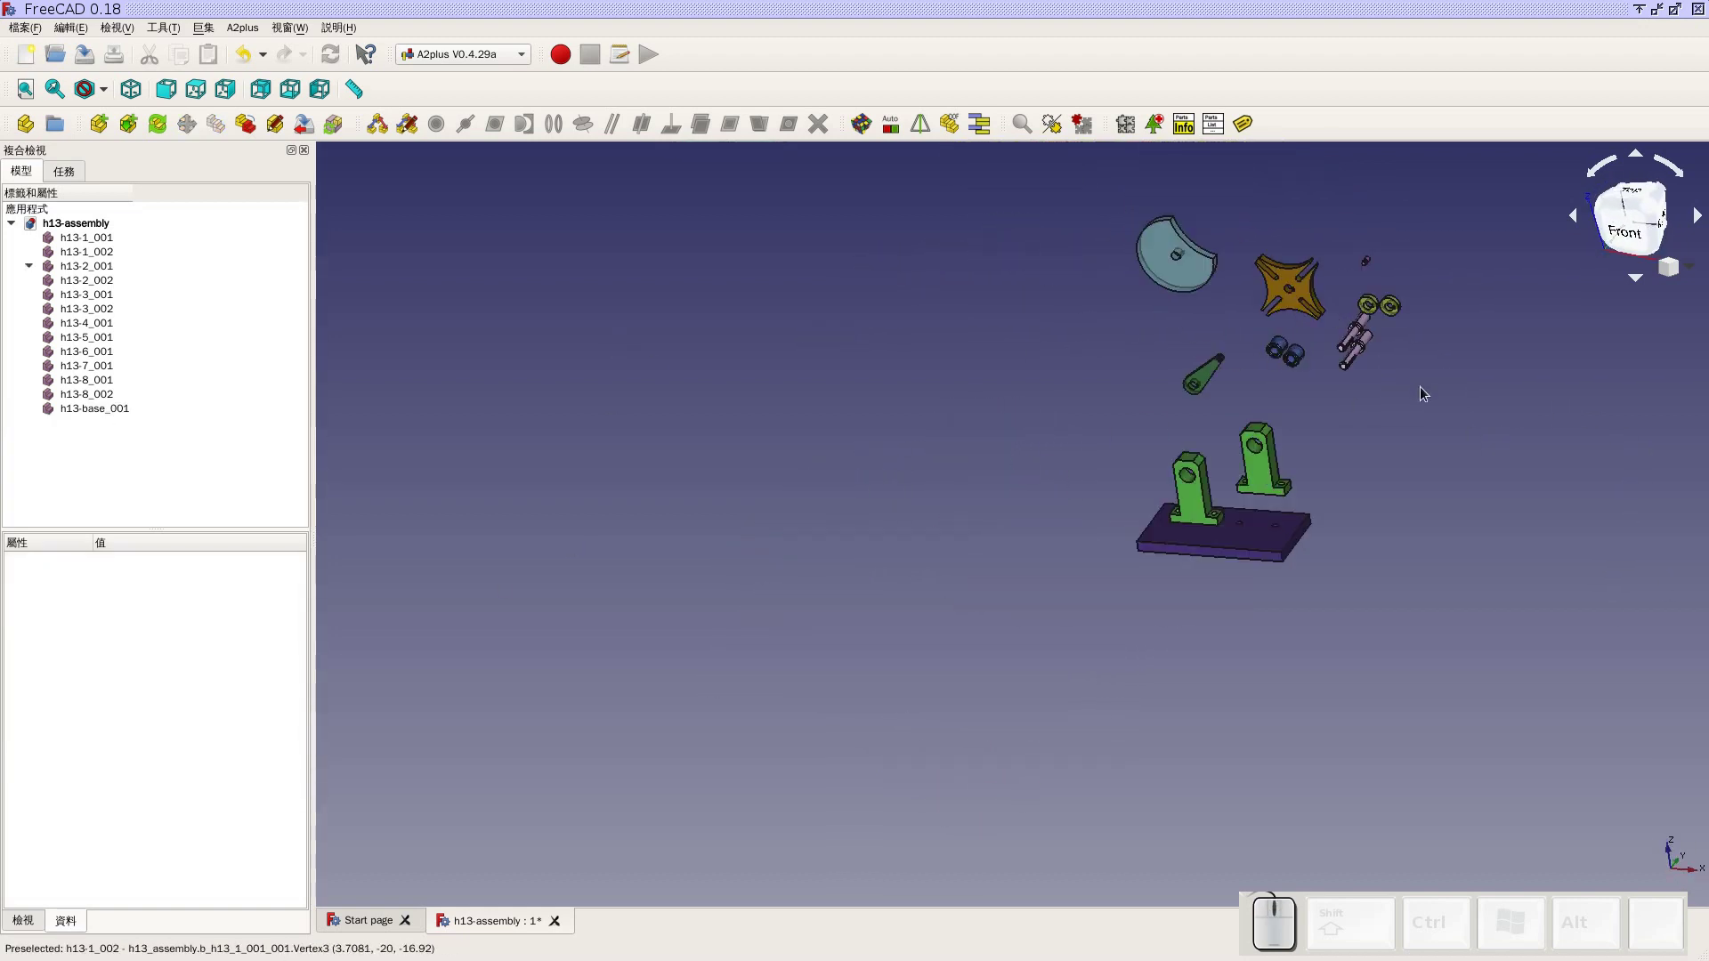
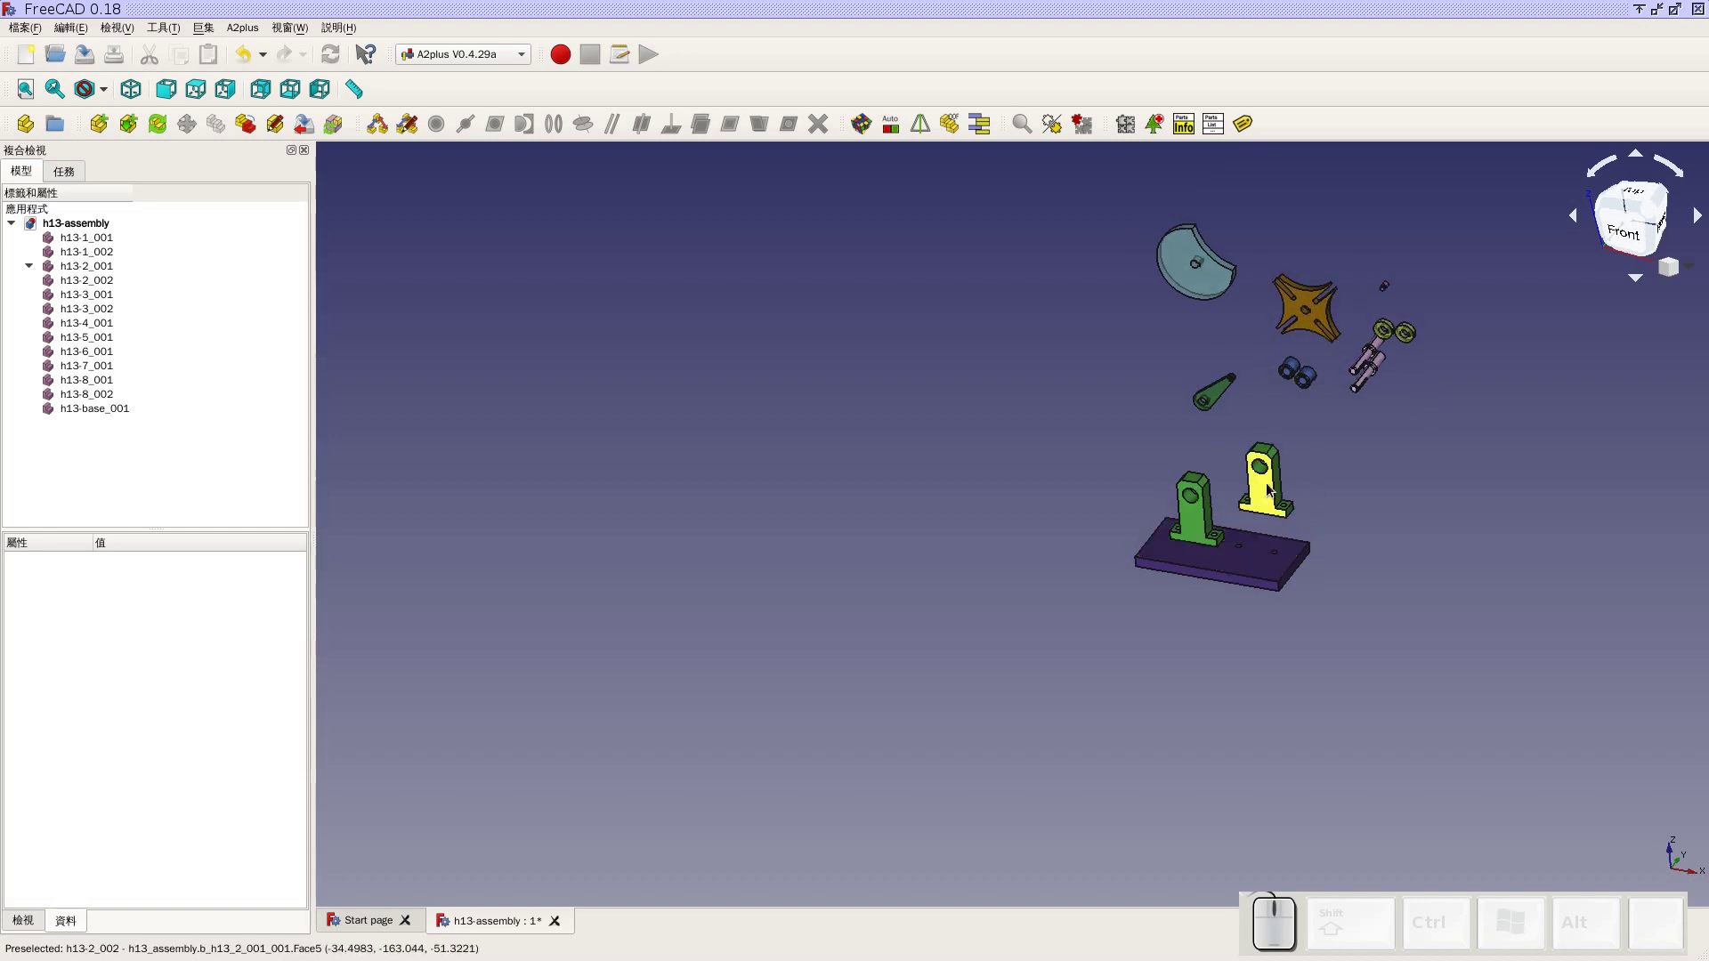
# Check the fixed Position property of both h13-2 brackets
pyautogui.click(1203, 531)
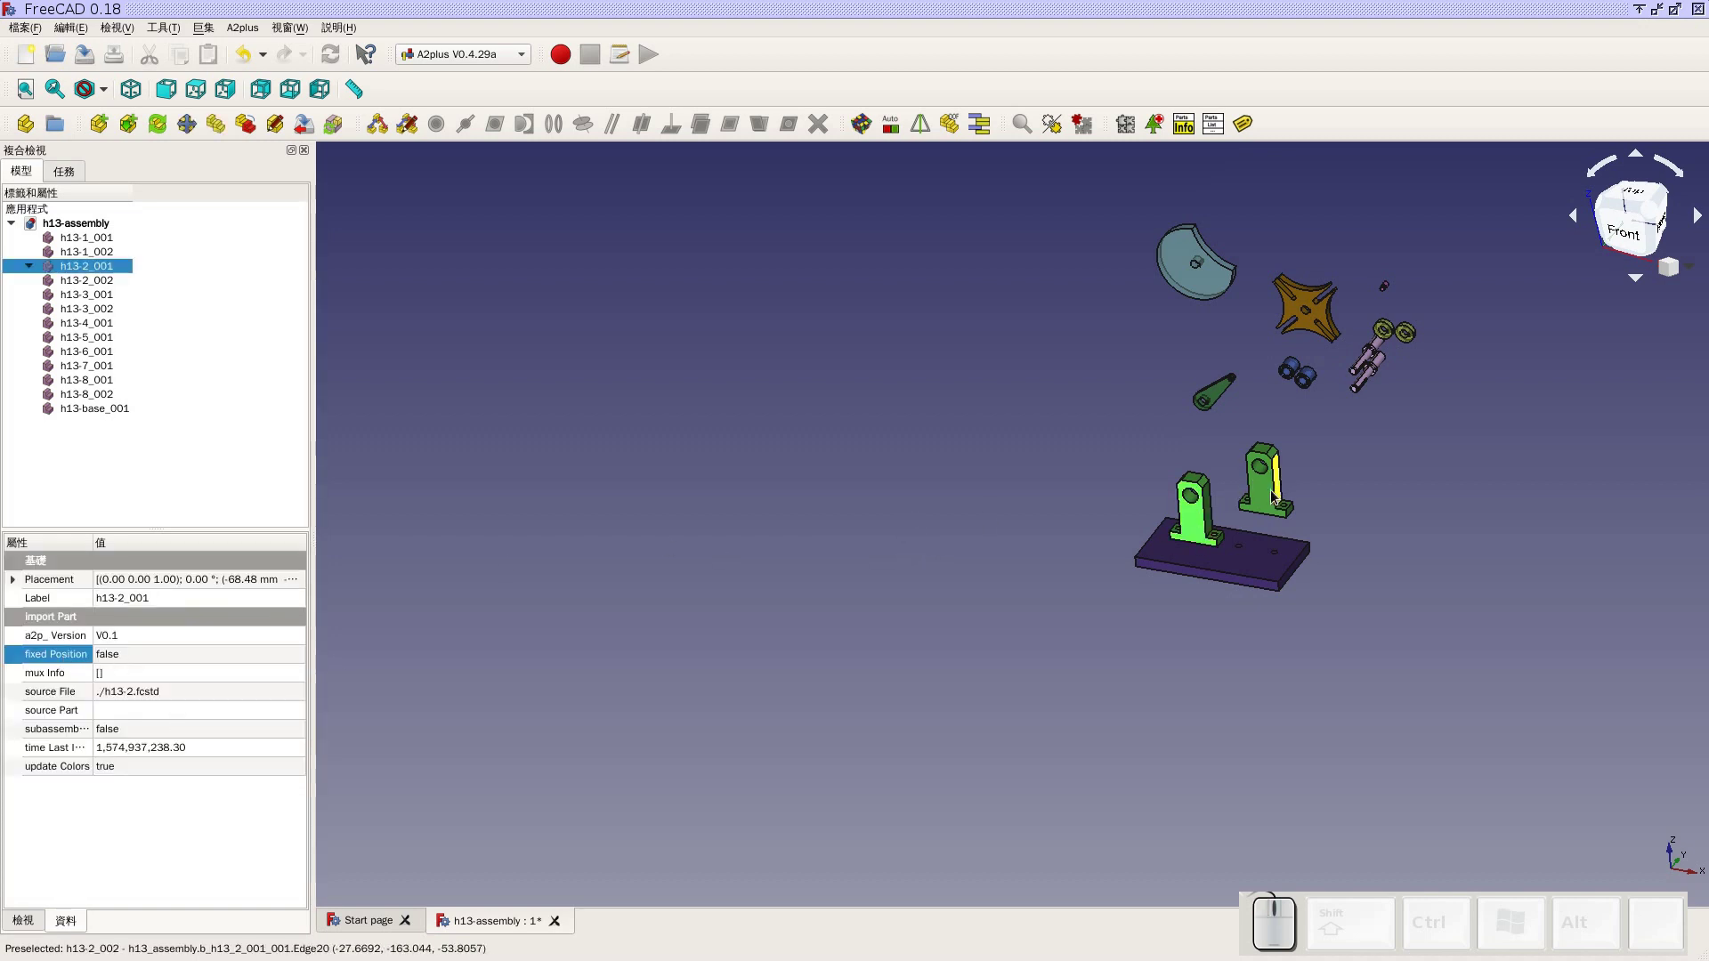
pyautogui.click(1276, 496)
pyautogui.click(1273, 499)
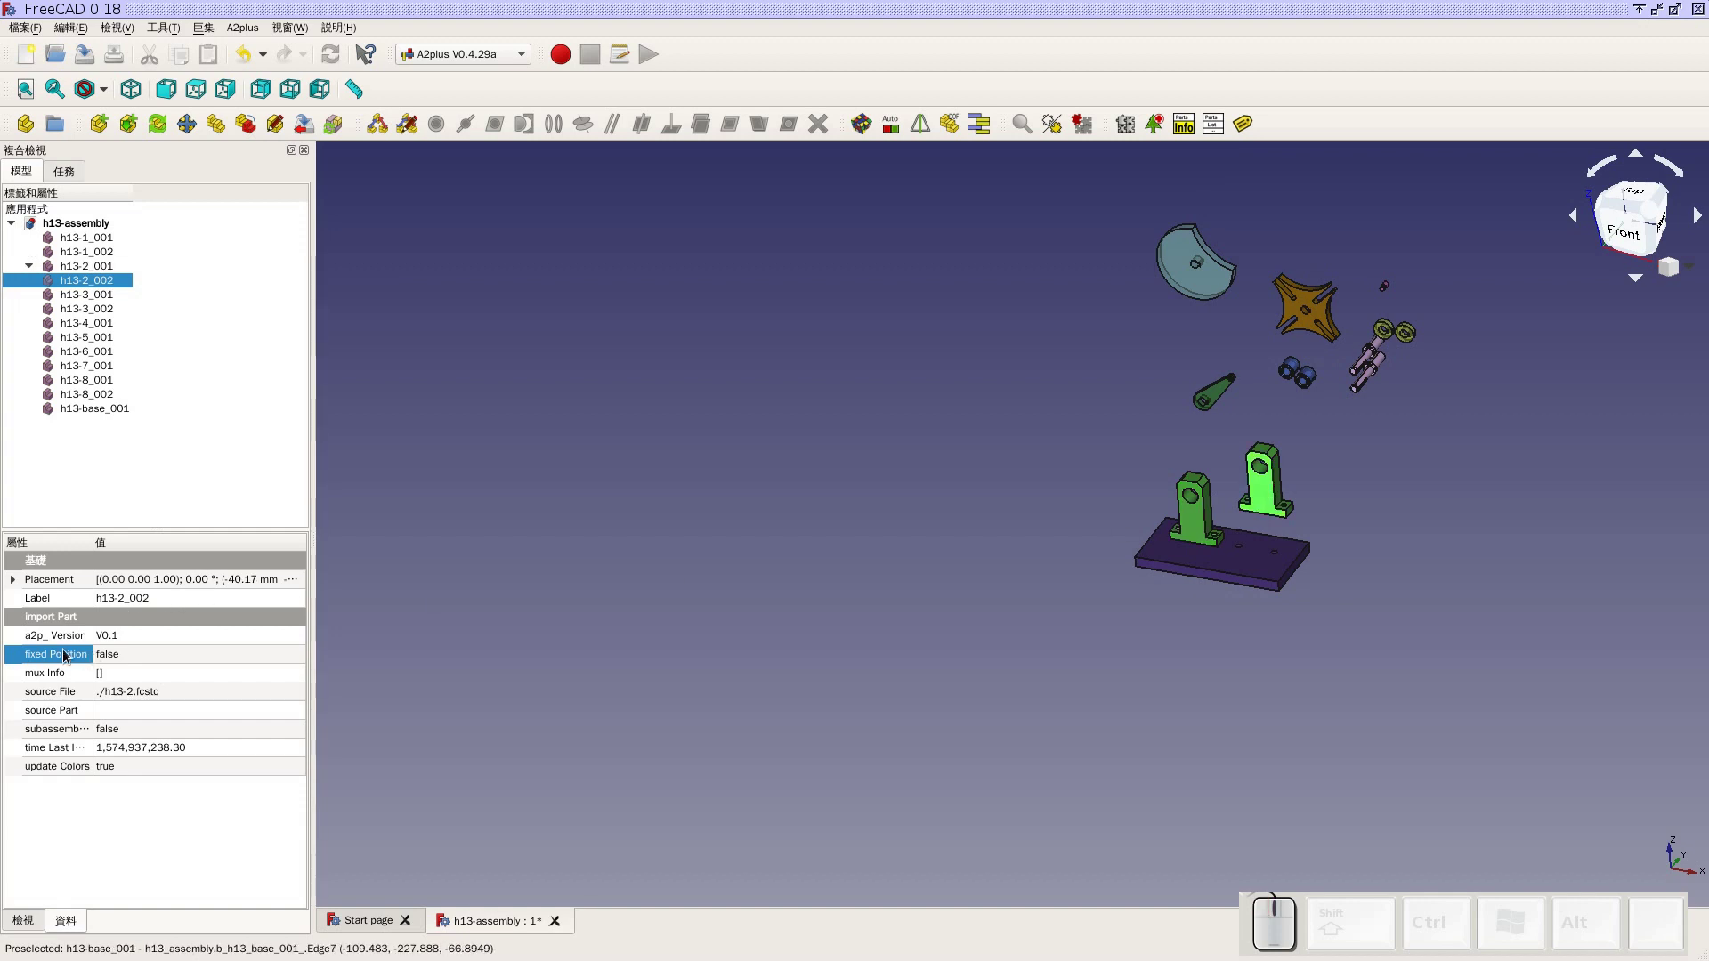
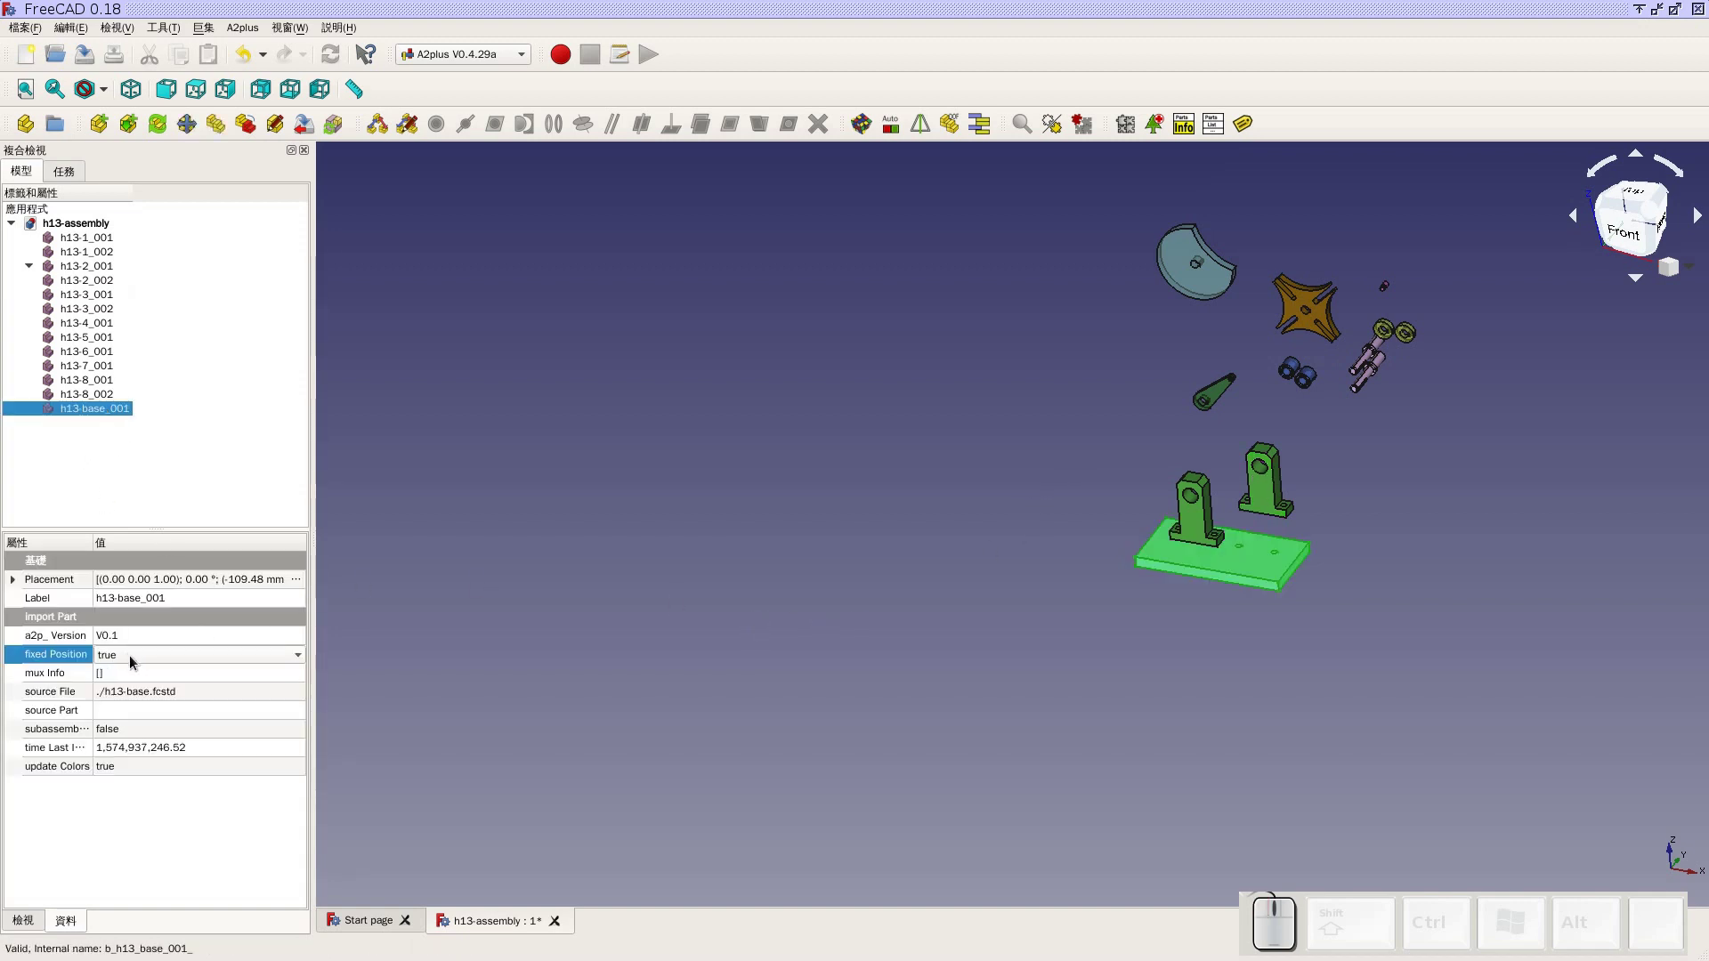
# Edit the base plate's fixed Position value and save the h13-assembly
pyautogui.click(134, 661)
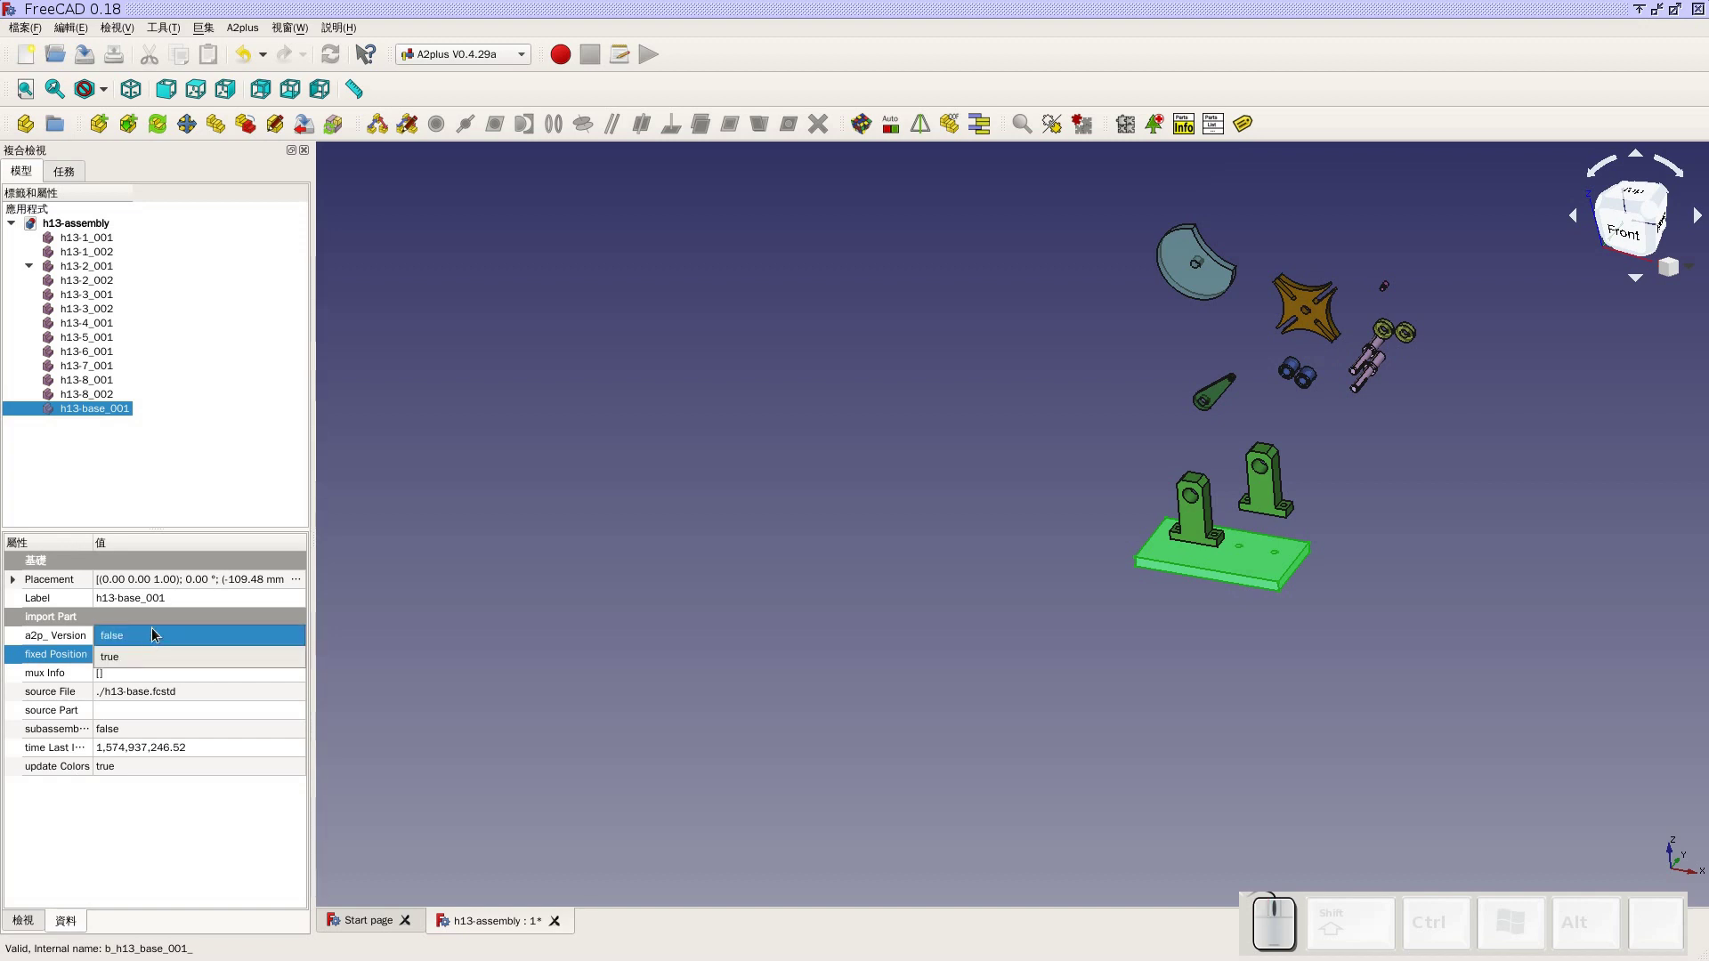
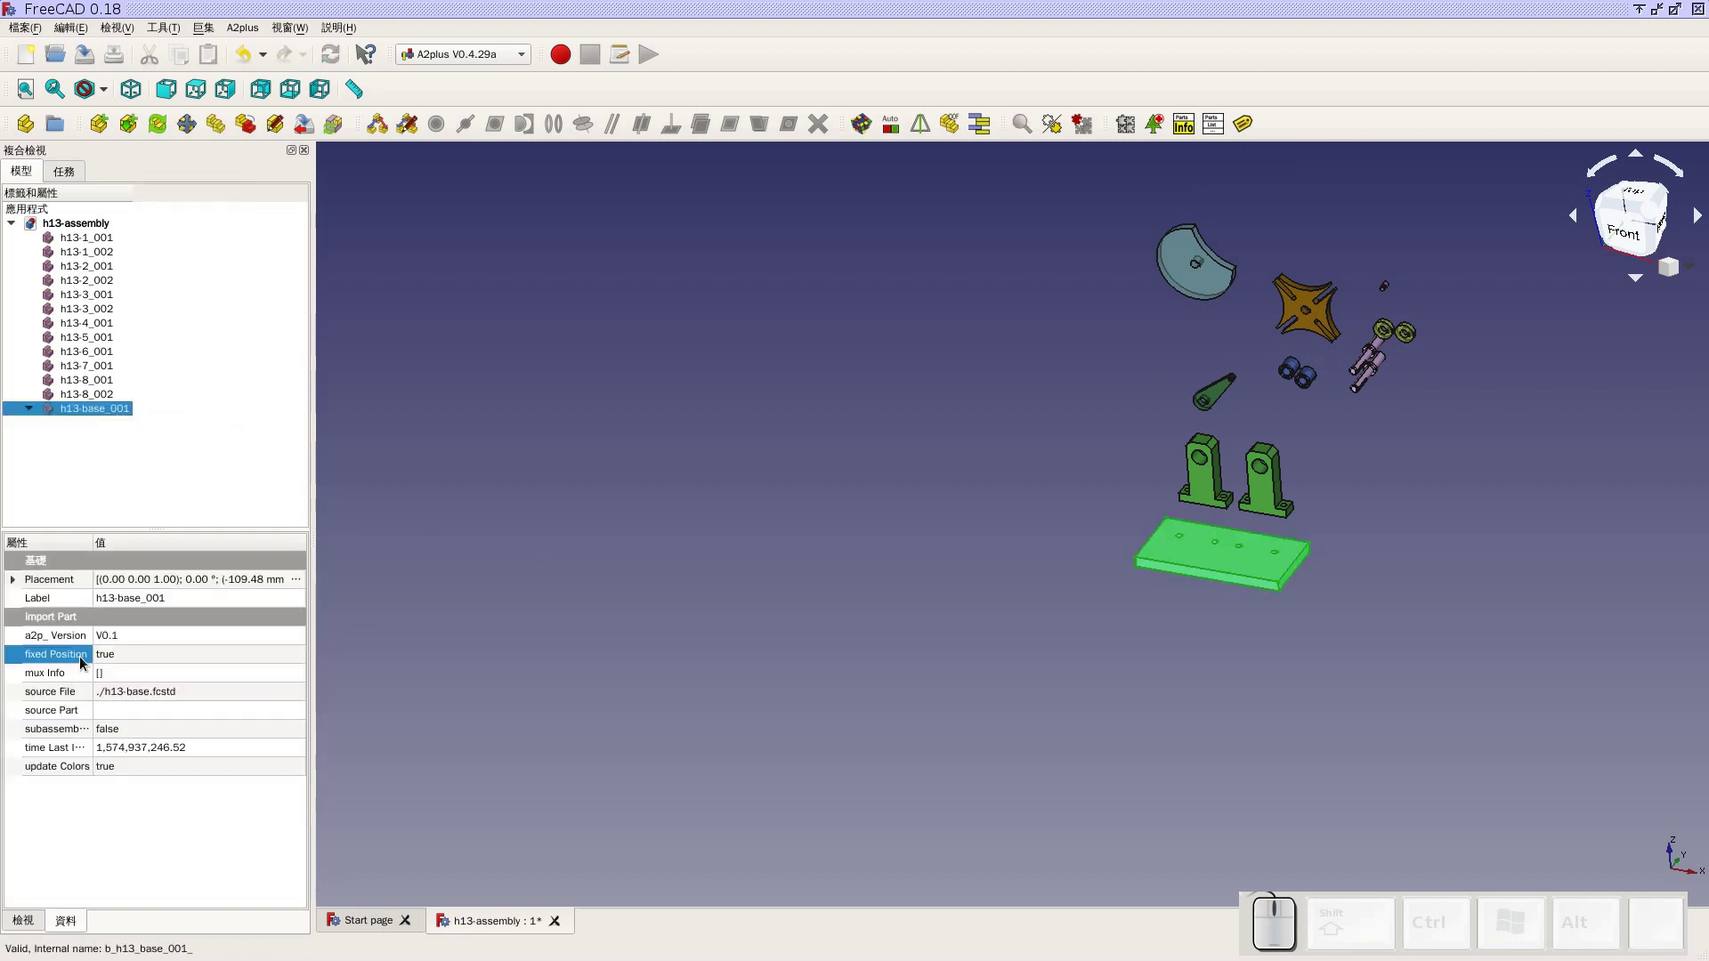
pyautogui.click(114, 661)
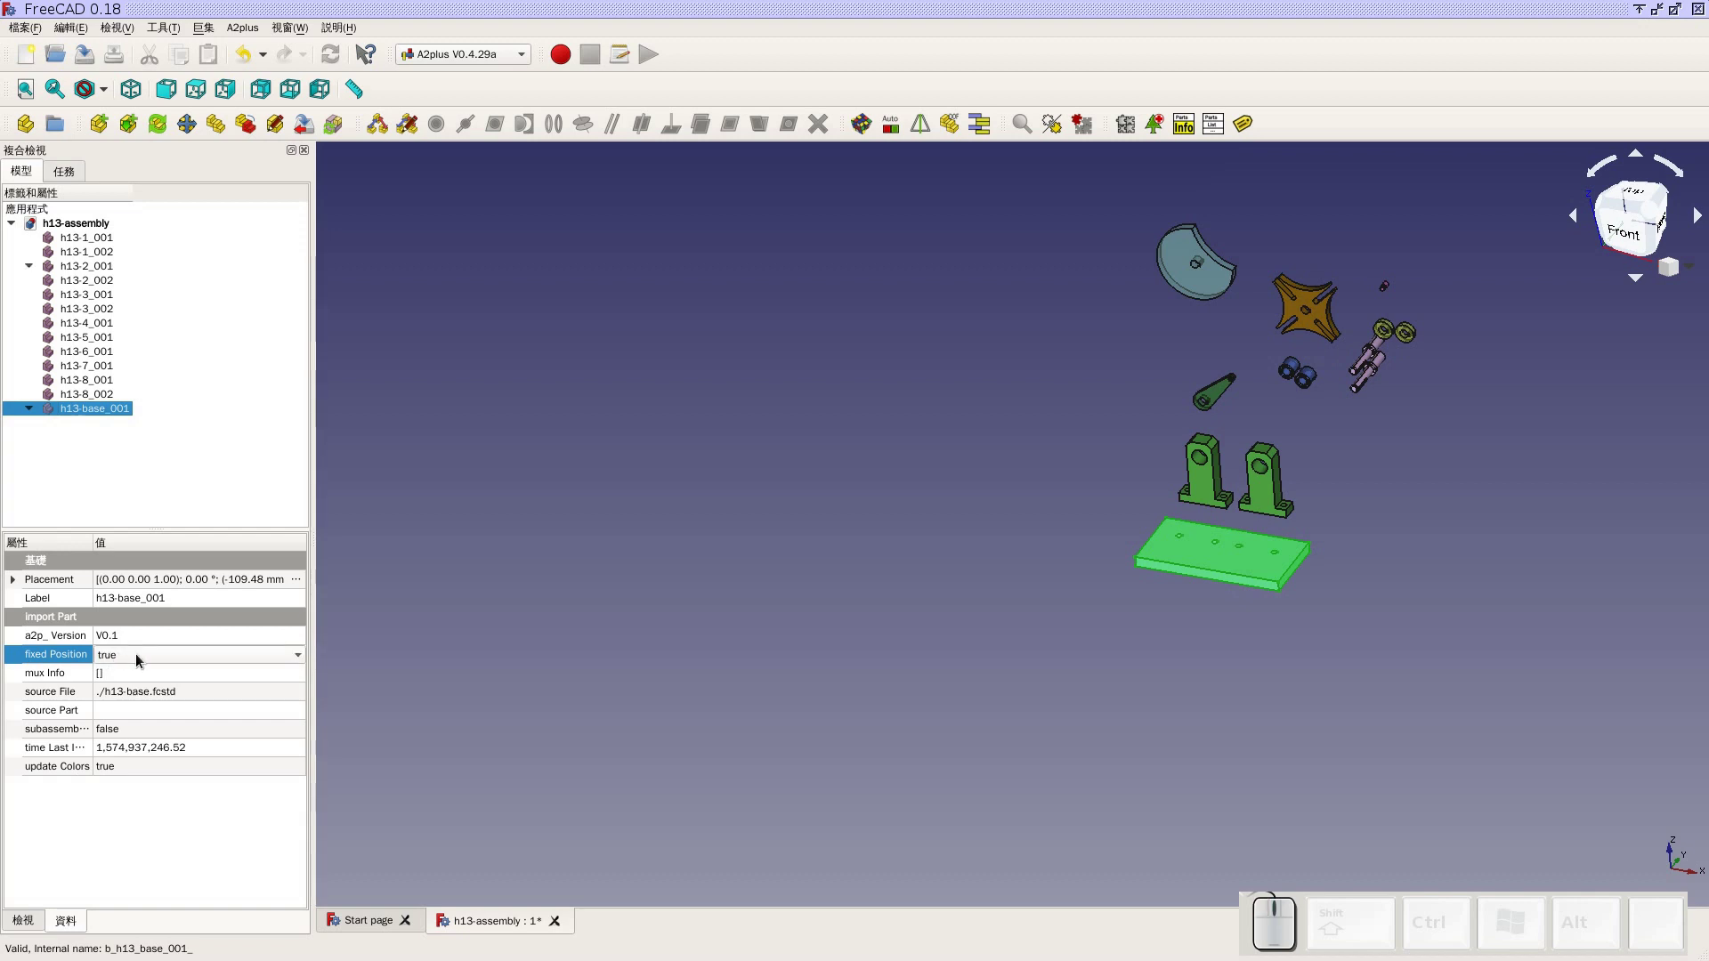
pyautogui.click(143, 660)
pyautogui.click(144, 645)
pyautogui.click(745, 643)
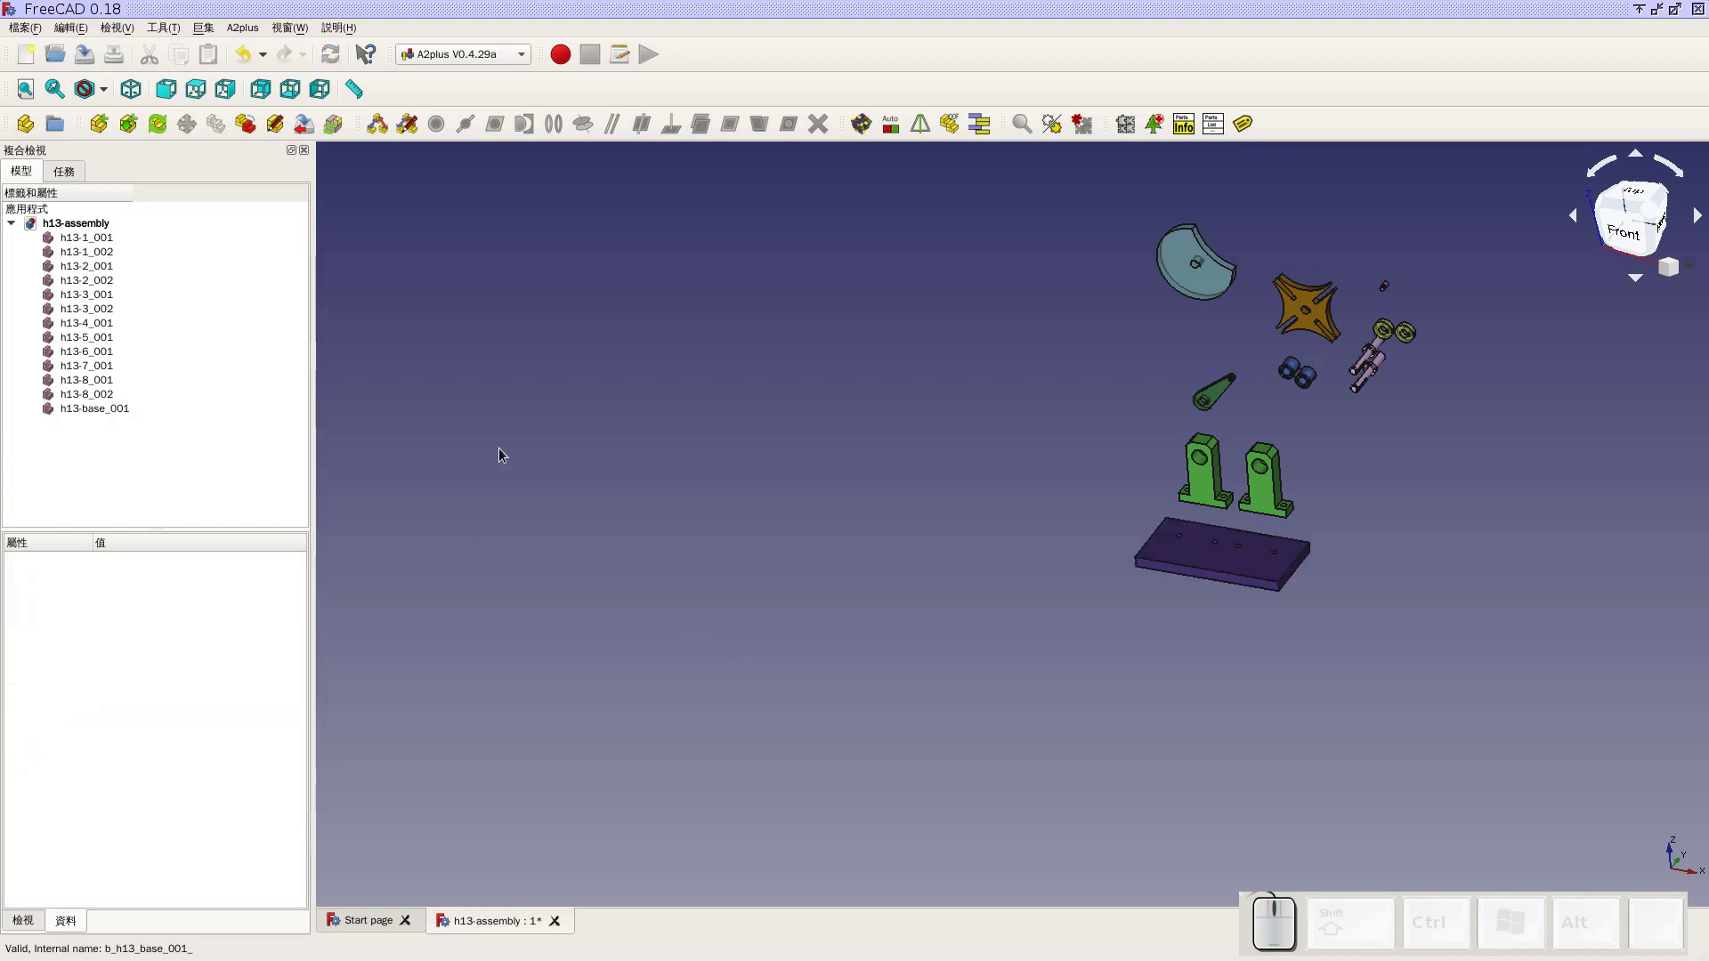
pyautogui.click(95, 61)
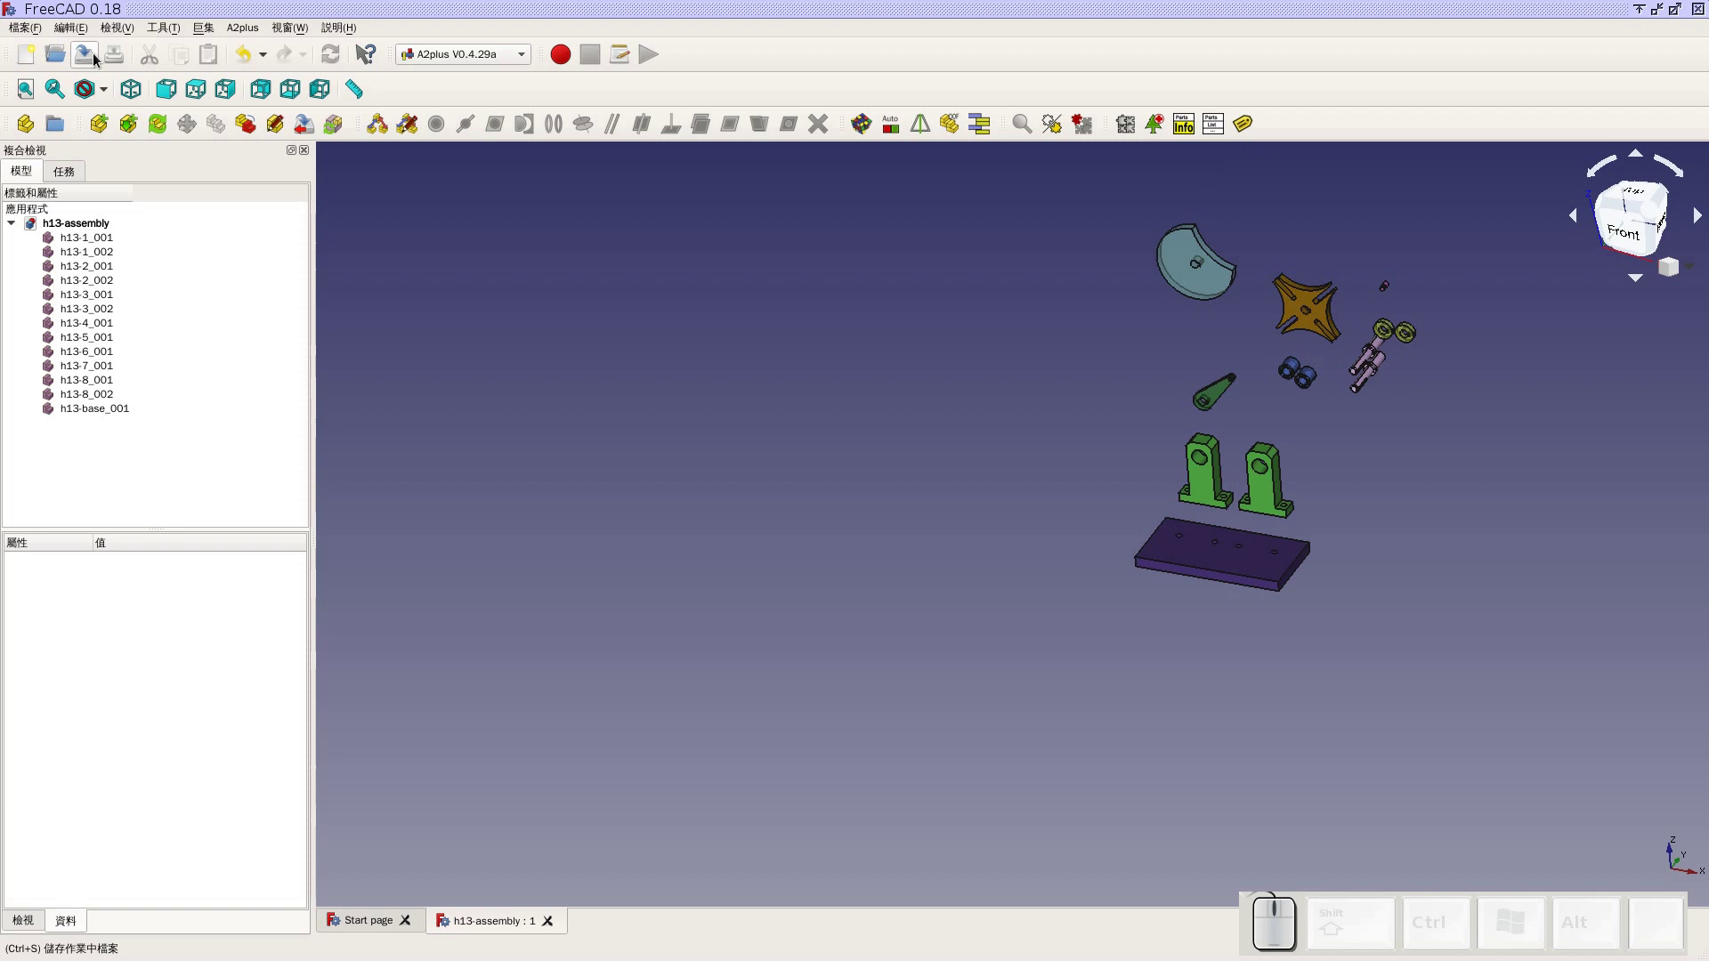
pyautogui.scroll(3)
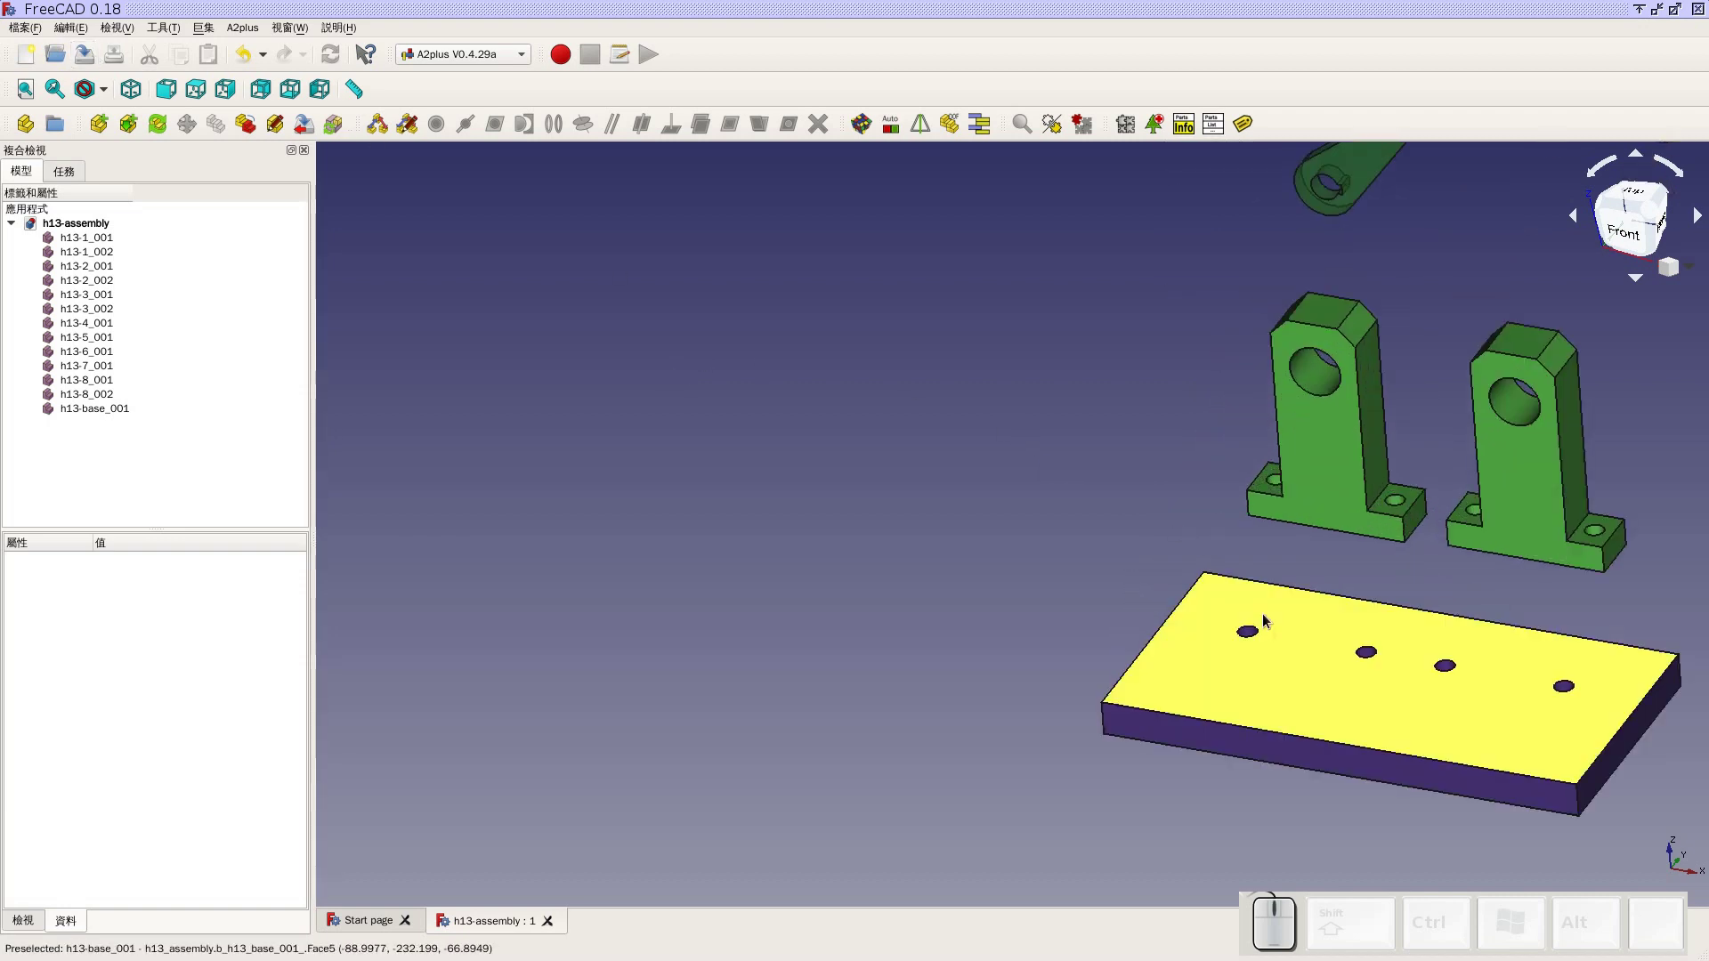
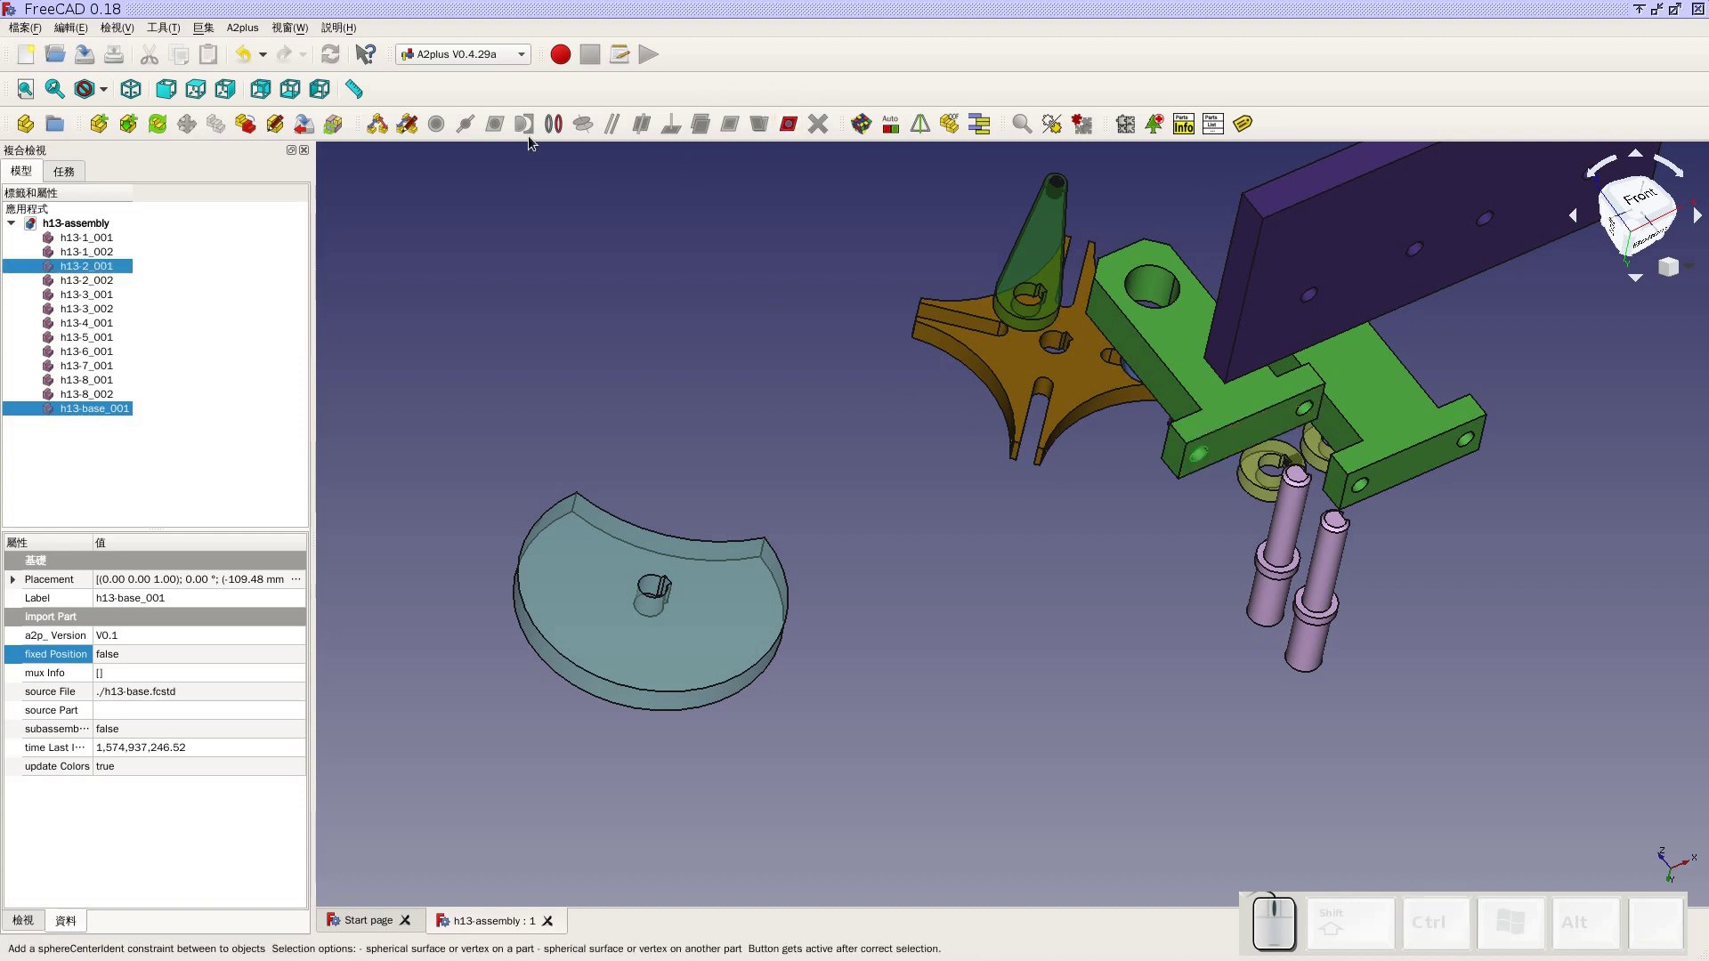
# Create a circularEdge constraint from the bracket hole to the base-plate hole and accept it
pyautogui.click(558, 122)
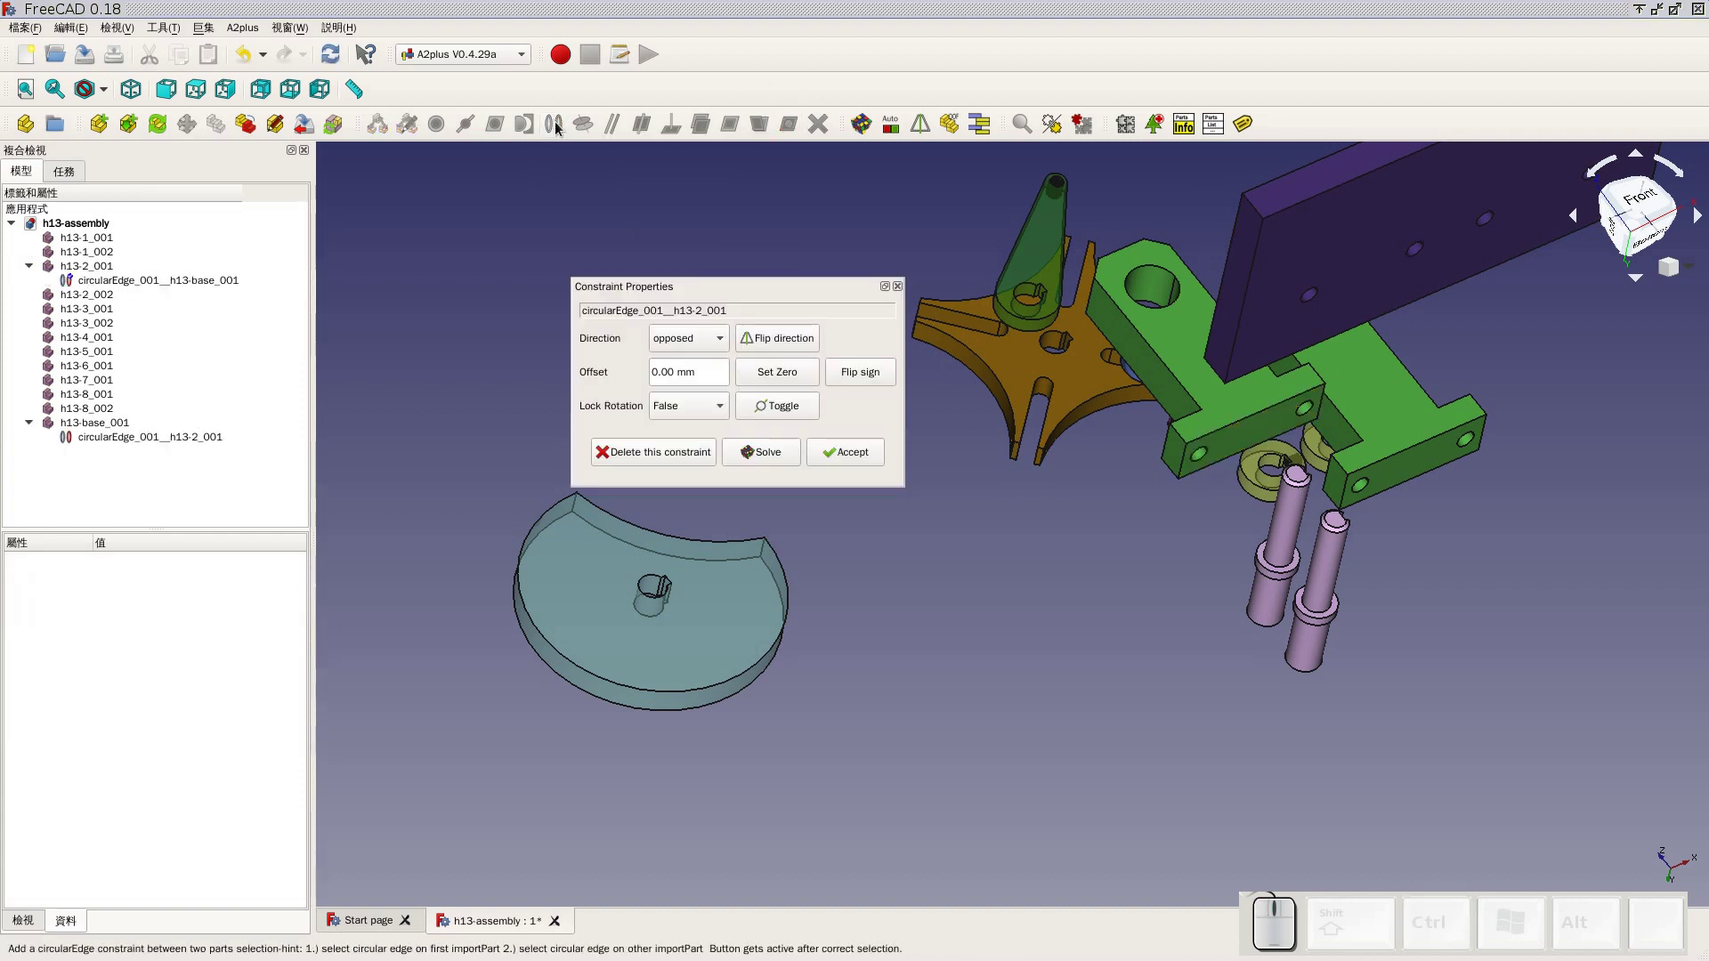
pyautogui.click(852, 453)
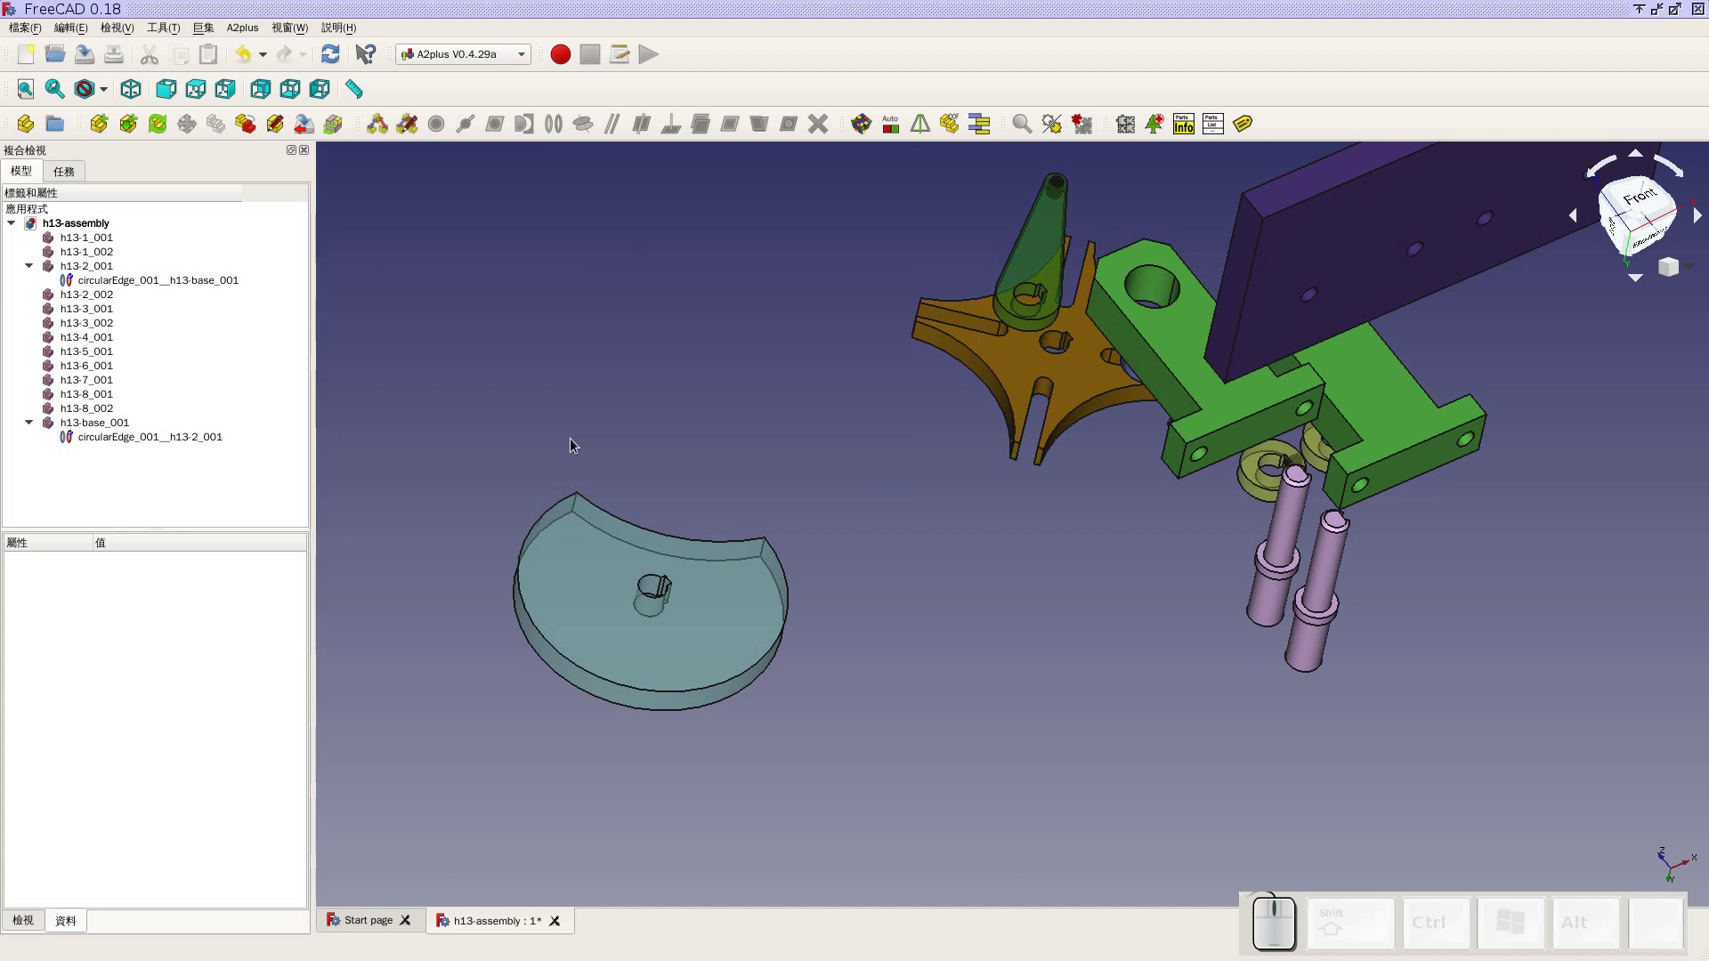
pyautogui.click(96, 426)
pyautogui.click(719, 458)
pyautogui.scroll(-3)
pyautogui.moveTo(1580, 430); pyautogui.dragTo(1179, 503)
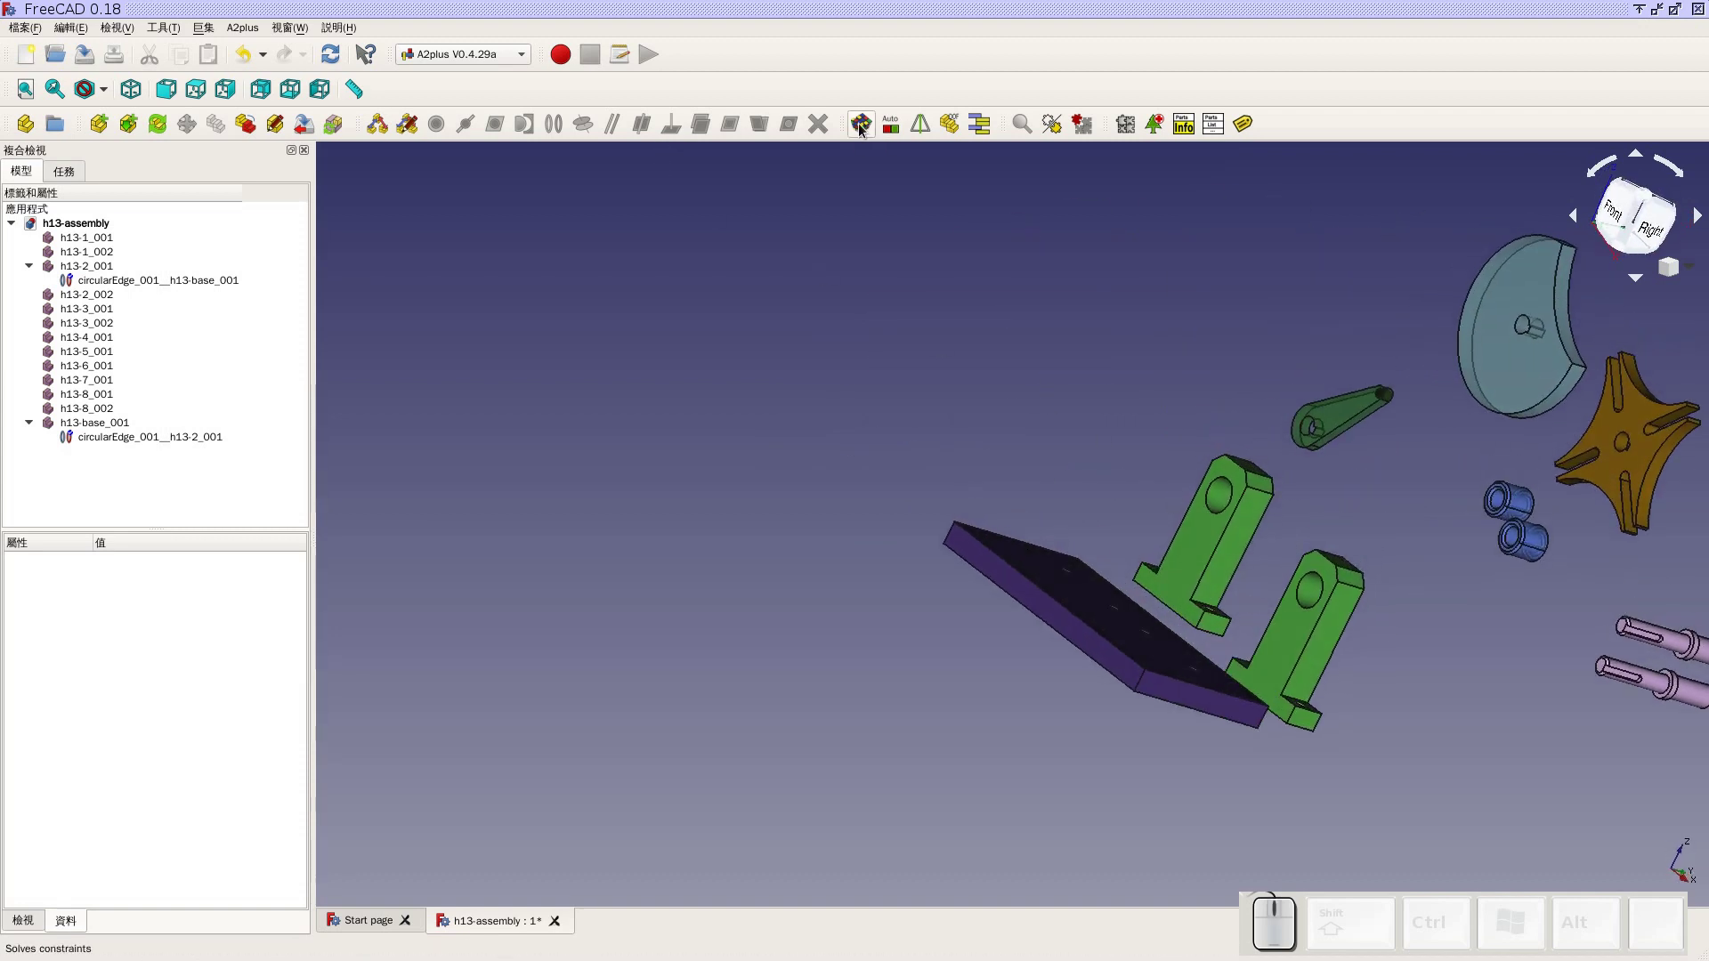
# Solve the constraints, dismiss the unmoved-parts warning and inspect the bracket-to-base constraint
pyautogui.click(866, 131)
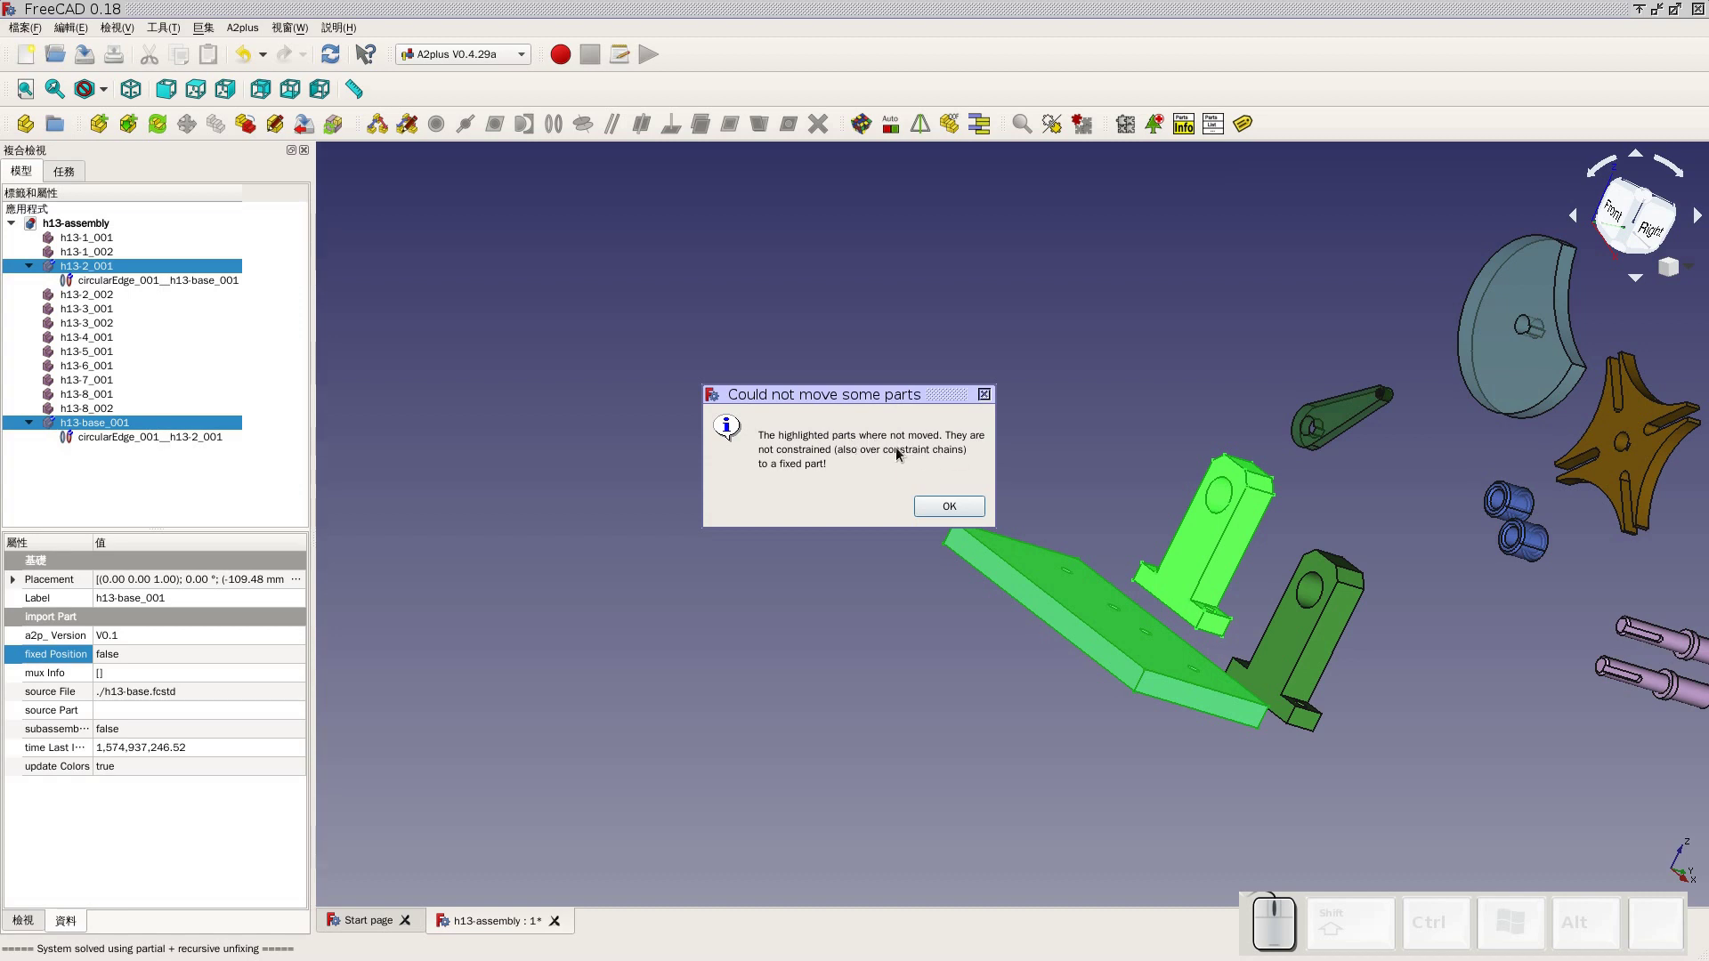
pyautogui.click(959, 517)
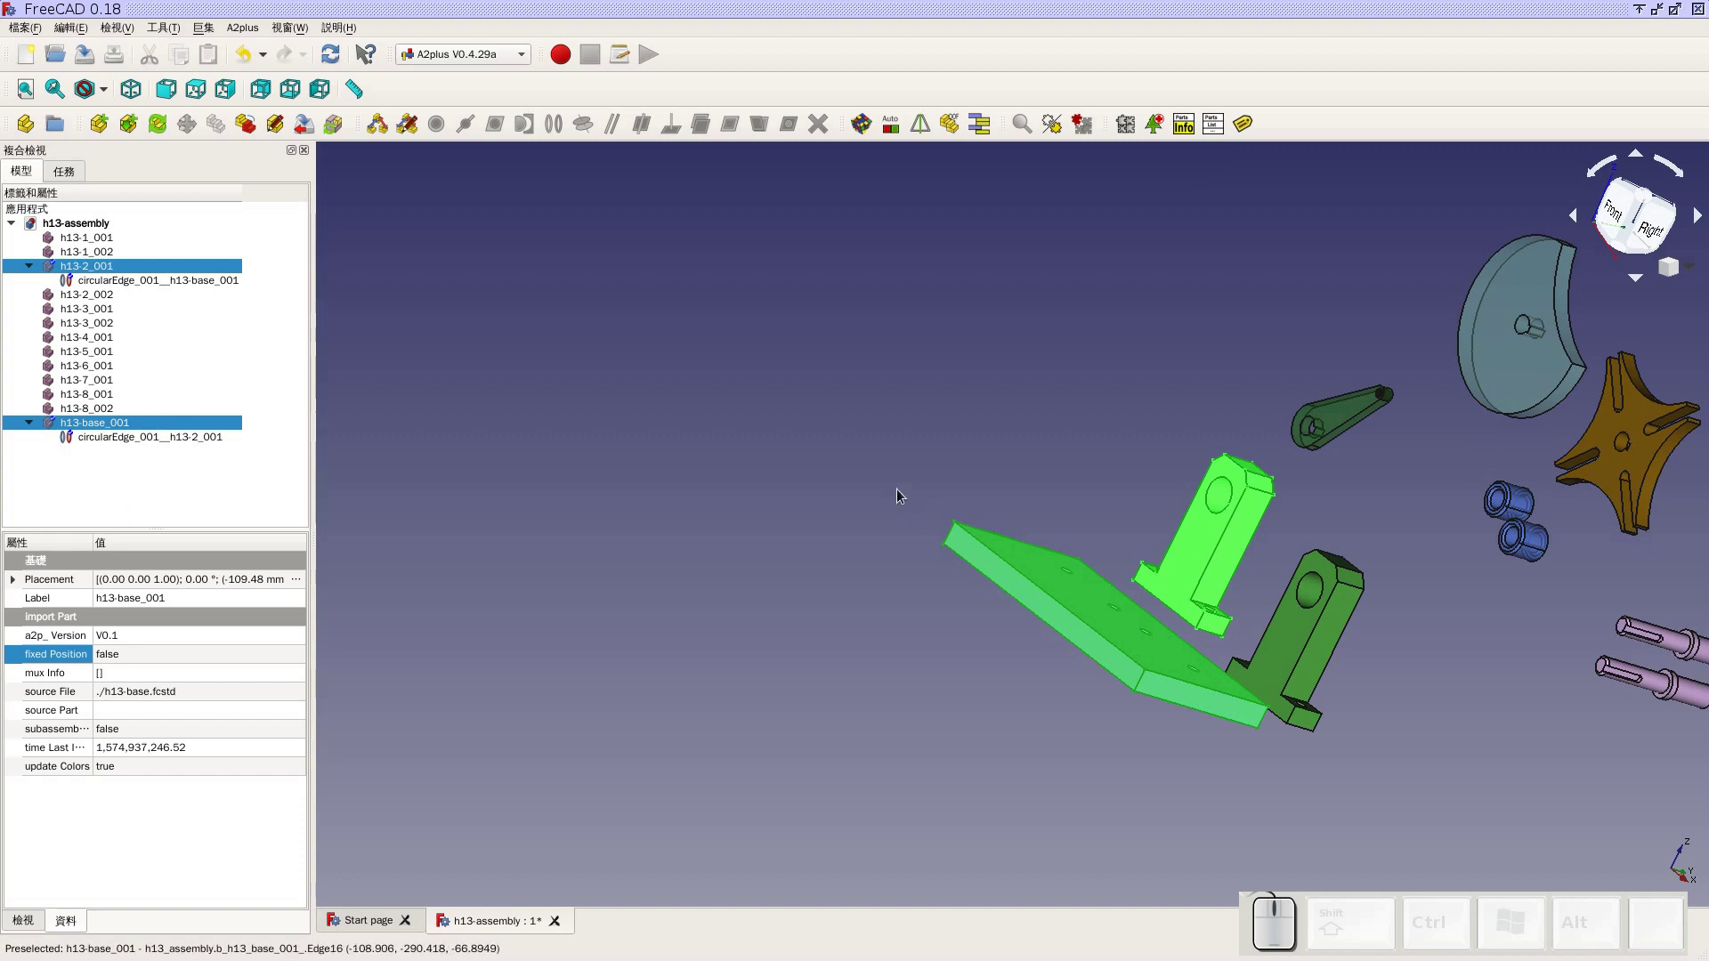
pyautogui.click(843, 454)
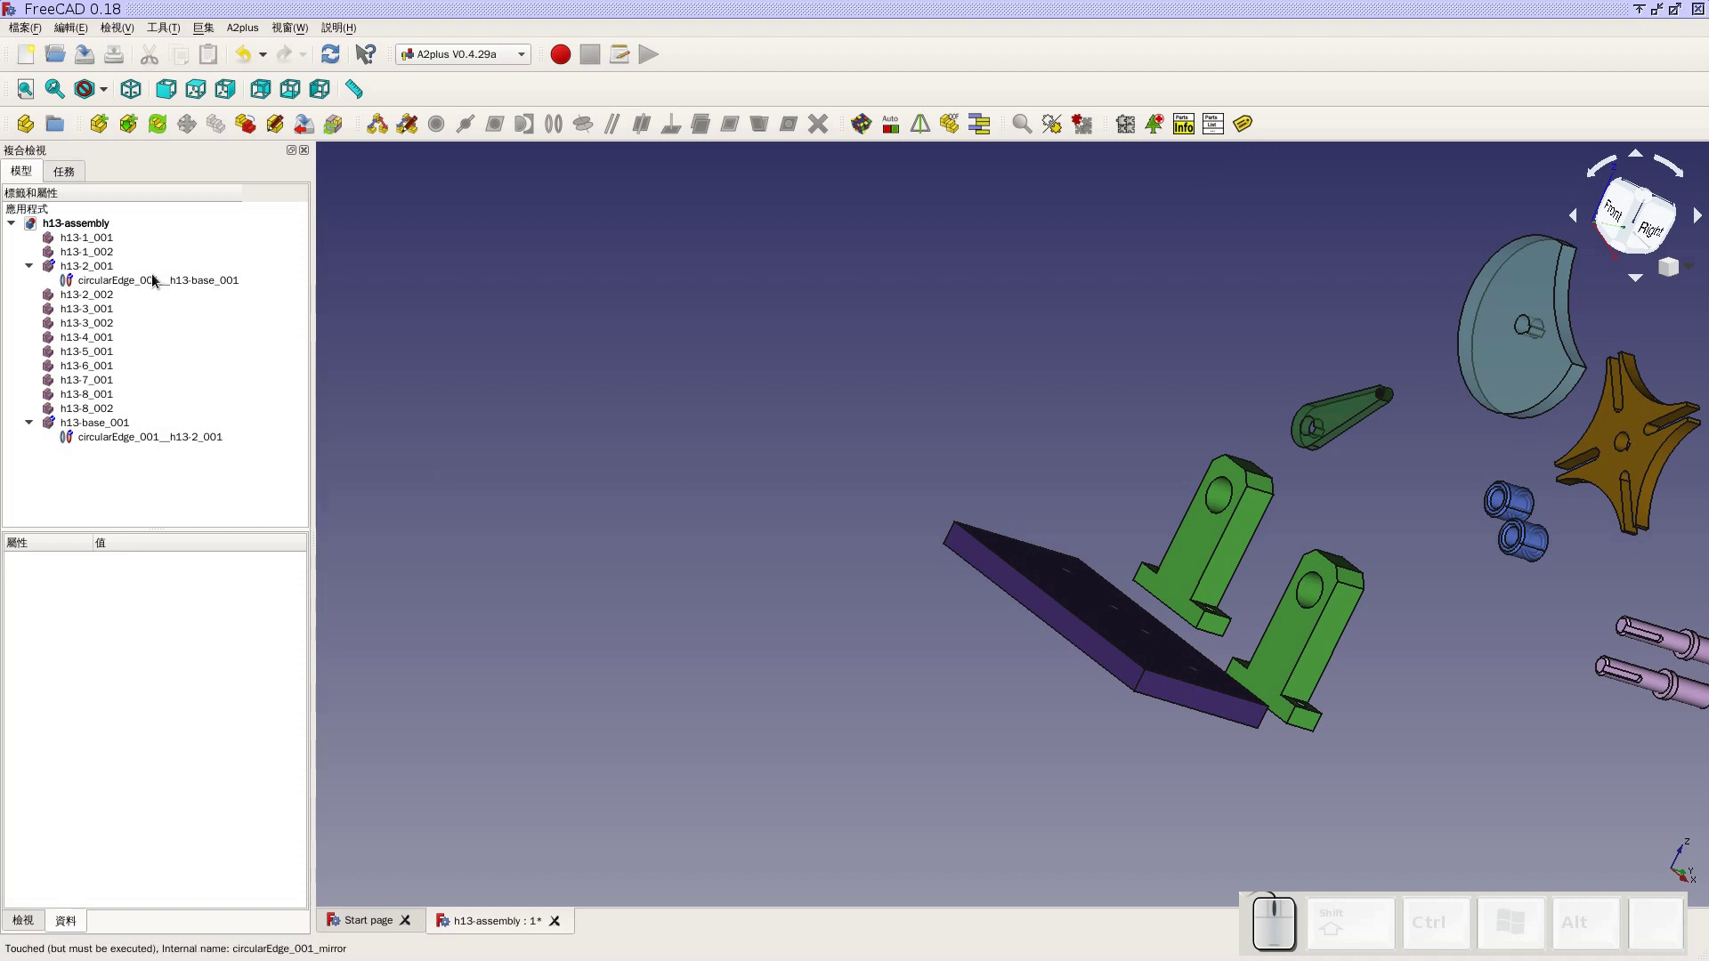
pyautogui.click(158, 279)
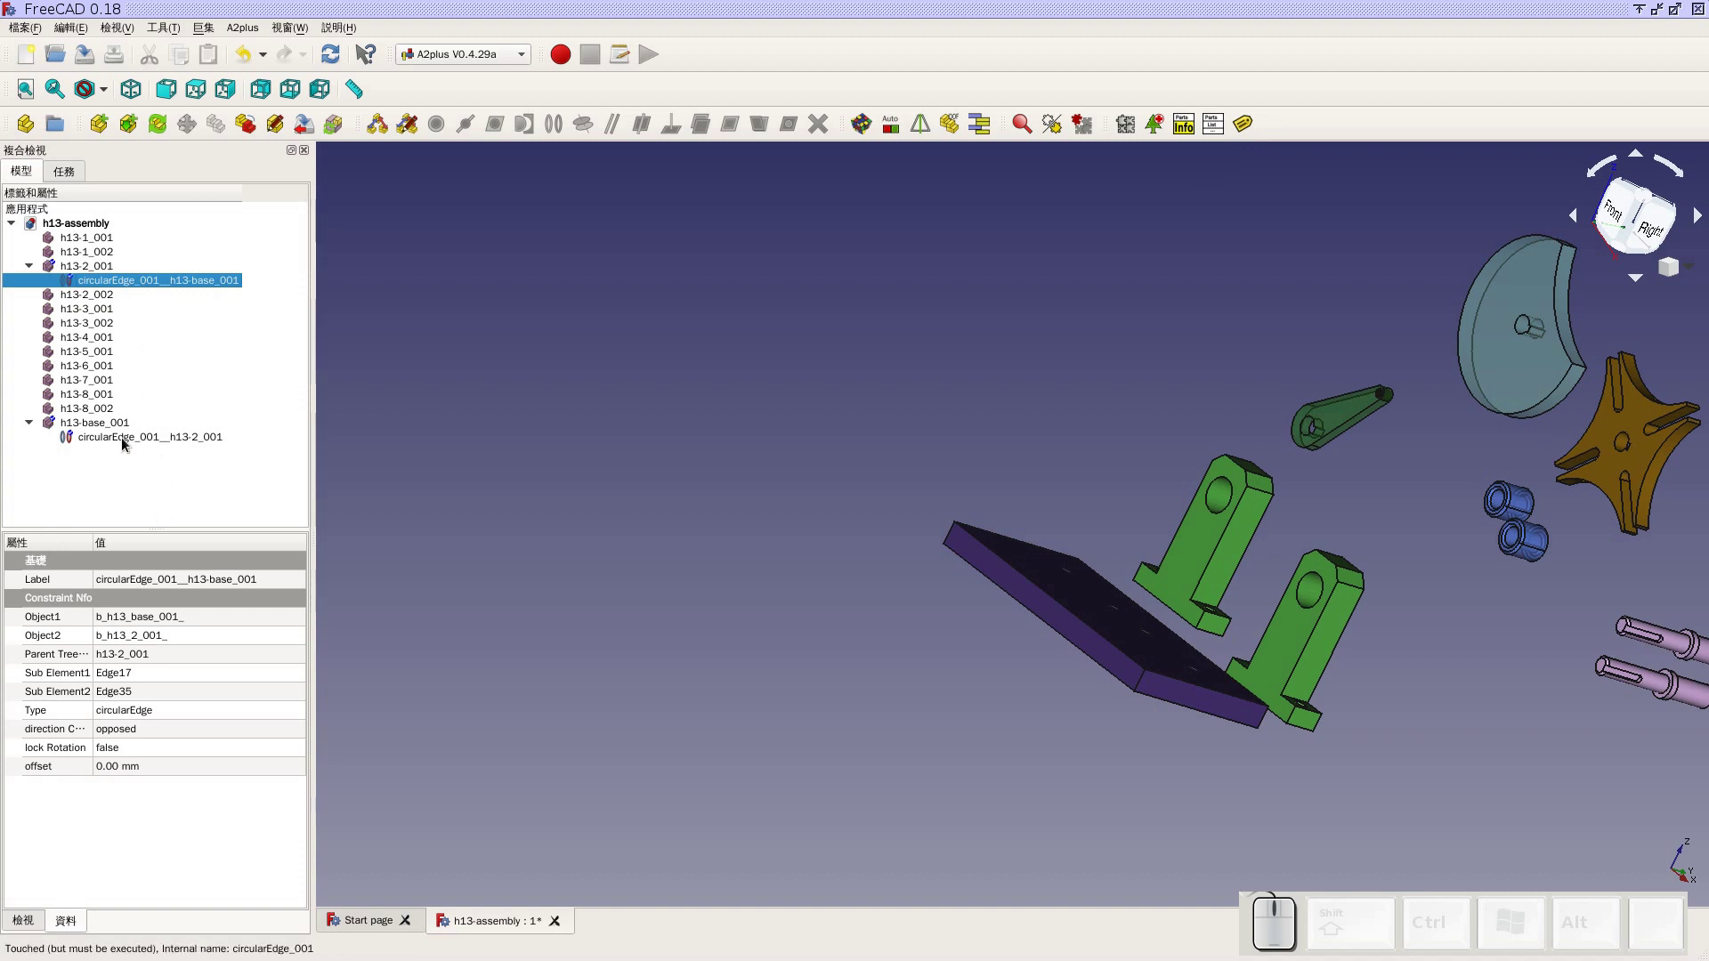
# Set the base plate's fixed Position to true and solve again to seat the first bracket
pyautogui.click(123, 424)
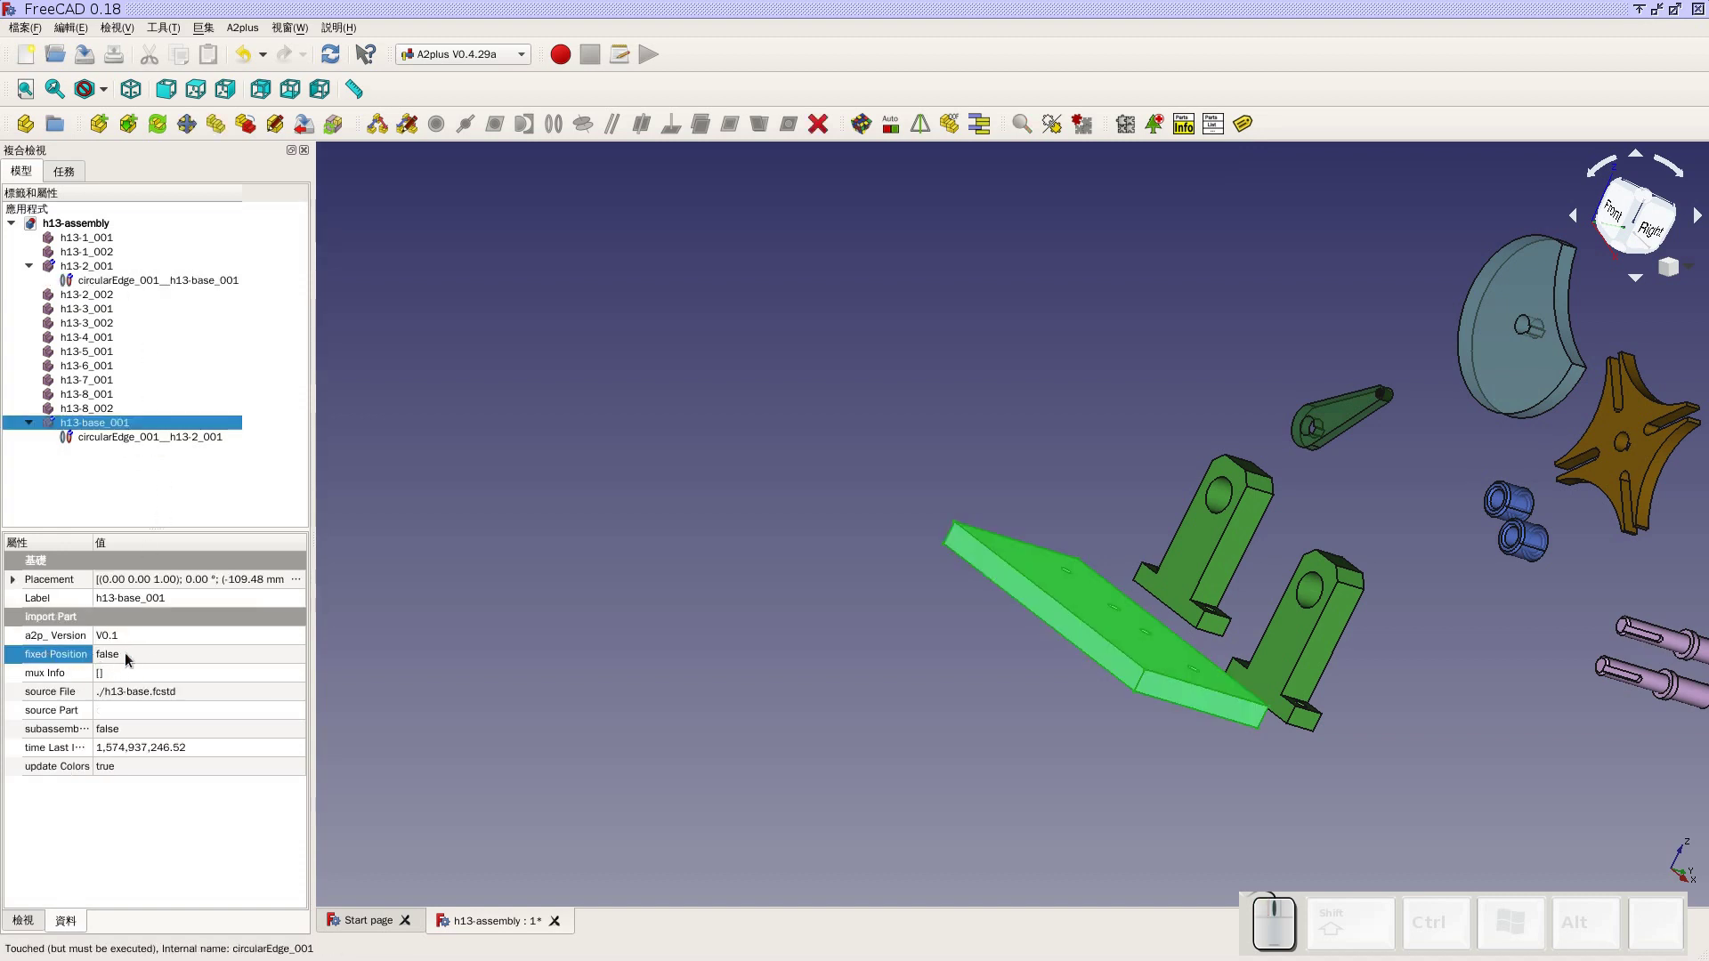
pyautogui.click(135, 657)
pyautogui.click(151, 662)
pyautogui.click(152, 679)
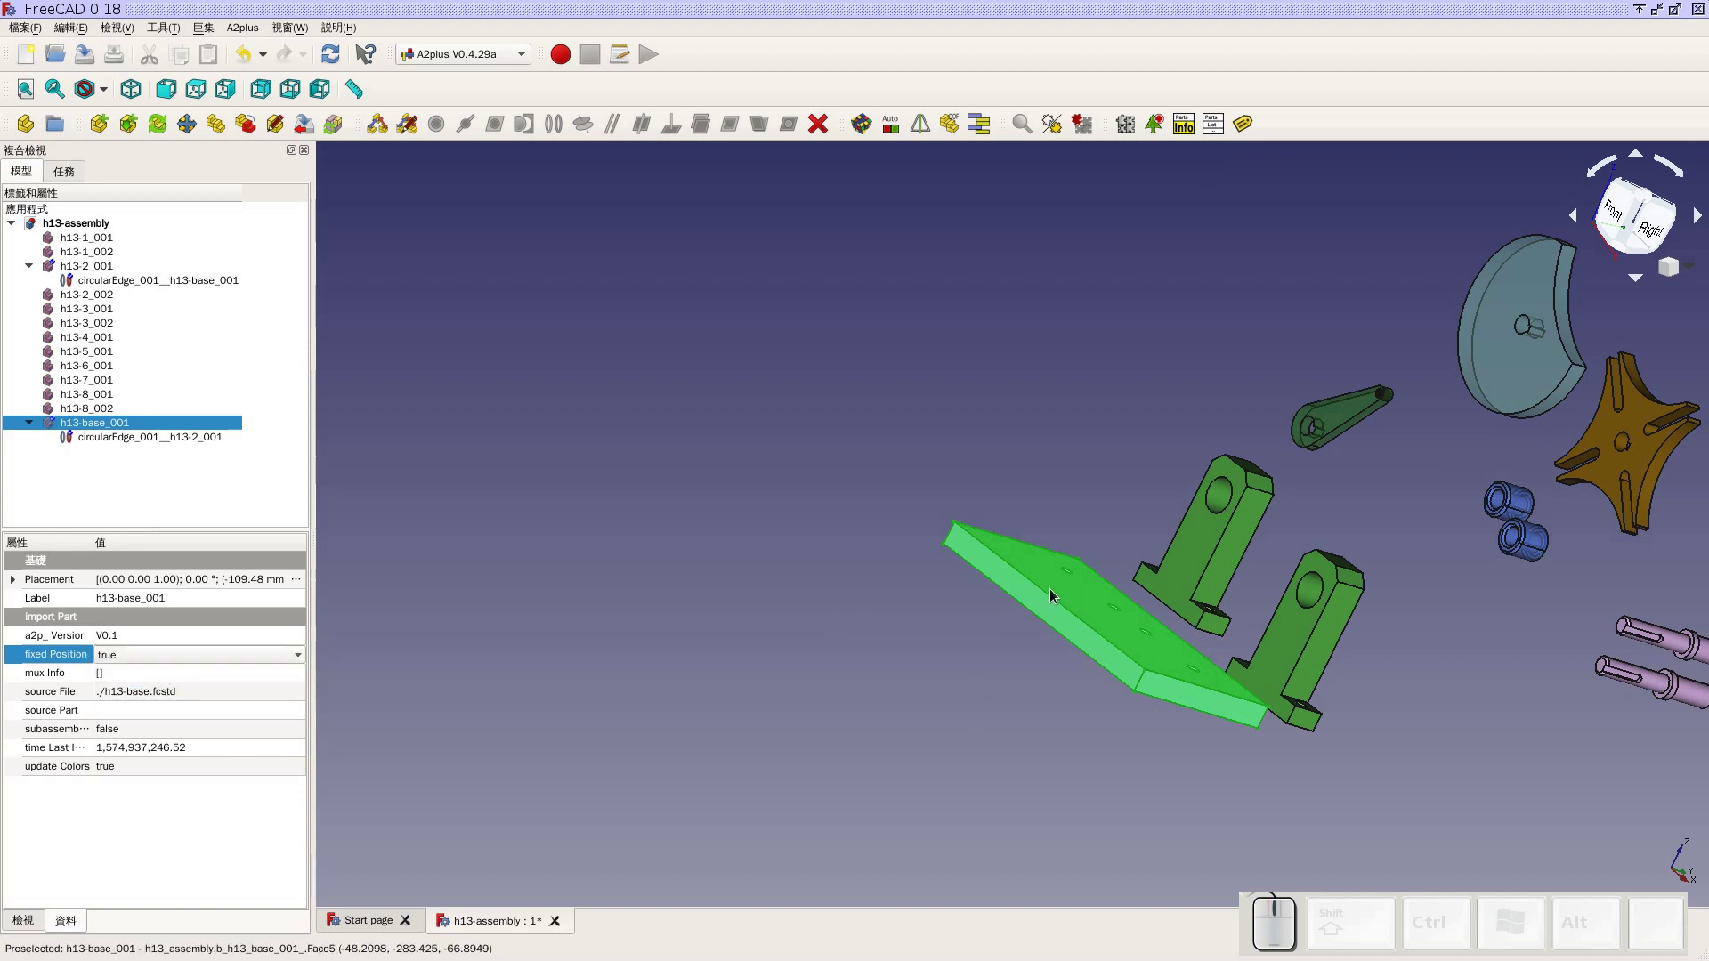
pyautogui.click(702, 623)
pyautogui.click(862, 129)
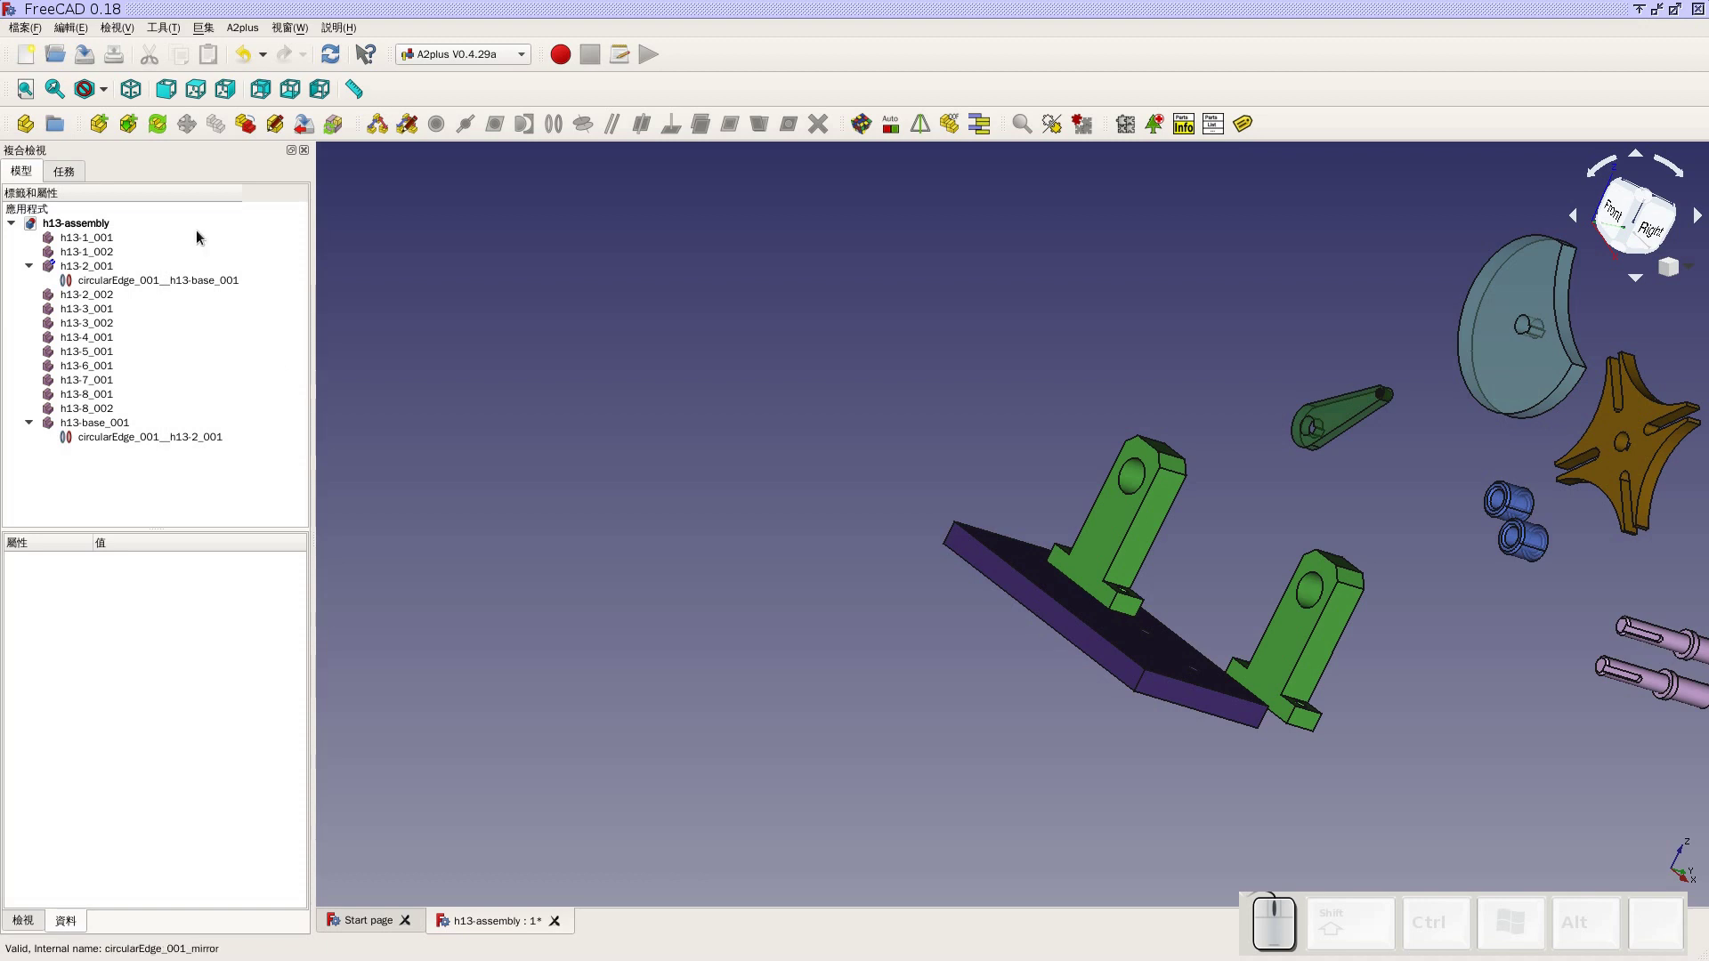
# Save the assembly and orbit toward the holes in the base plate
pyautogui.click(88, 64)
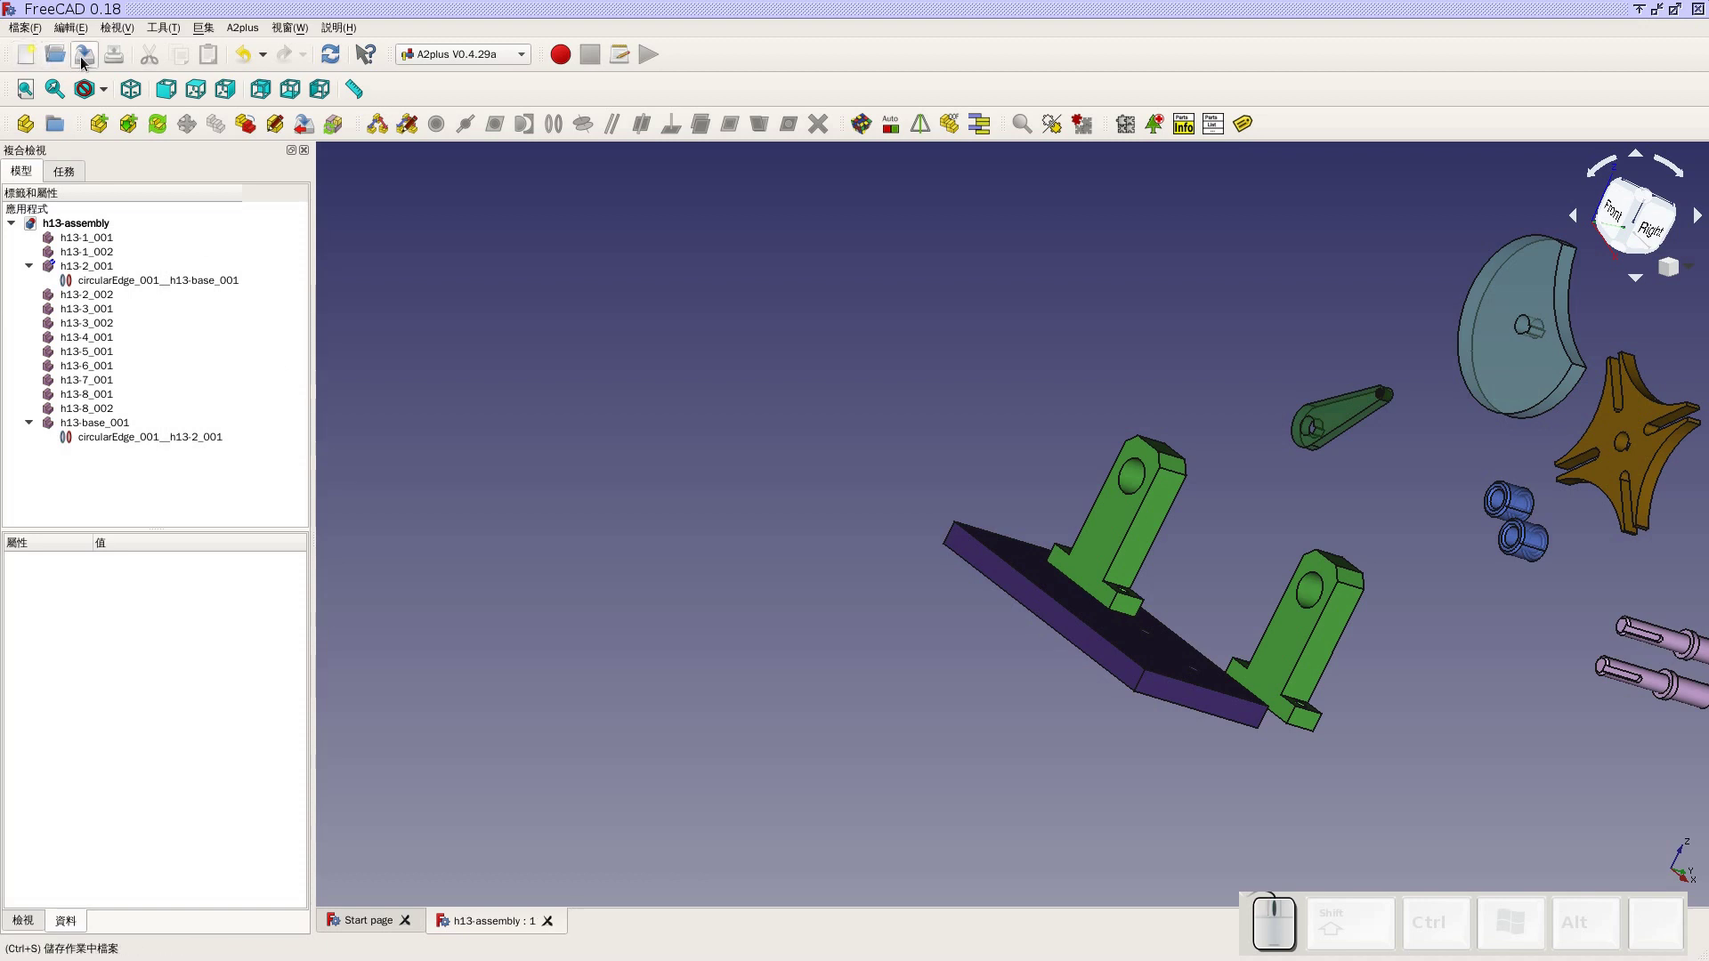
pyautogui.moveTo(943, 546); pyautogui.dragTo(977, 601)
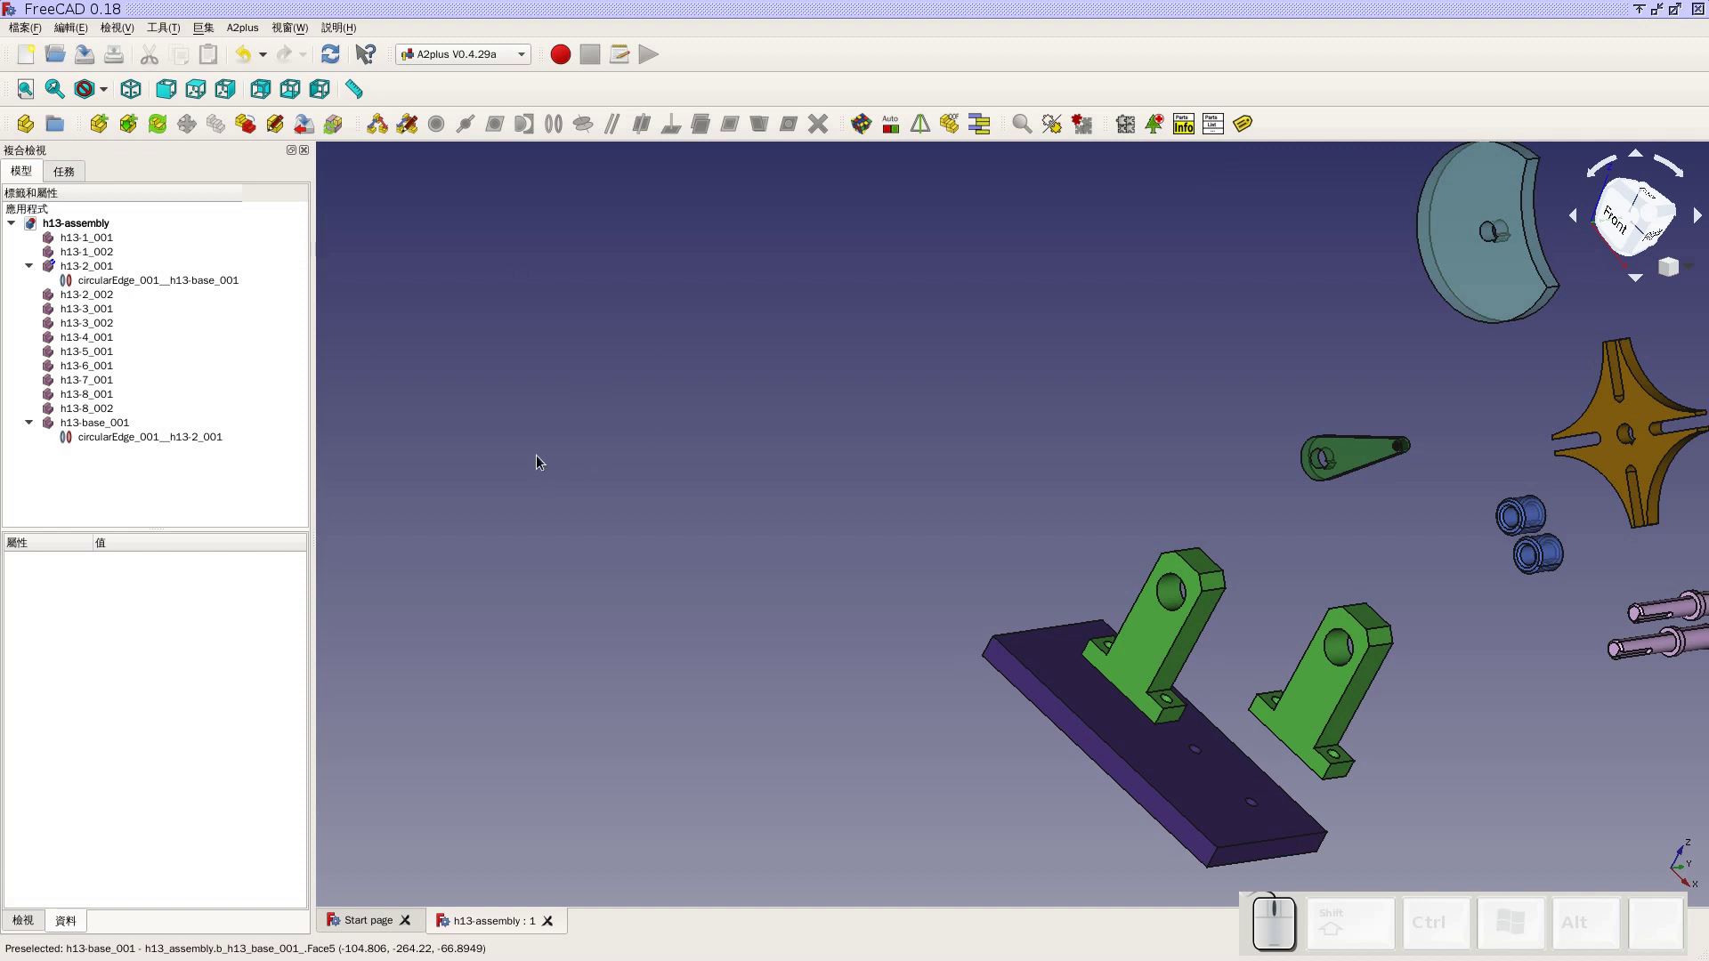
pyautogui.scroll(-3)
pyautogui.scroll(3)
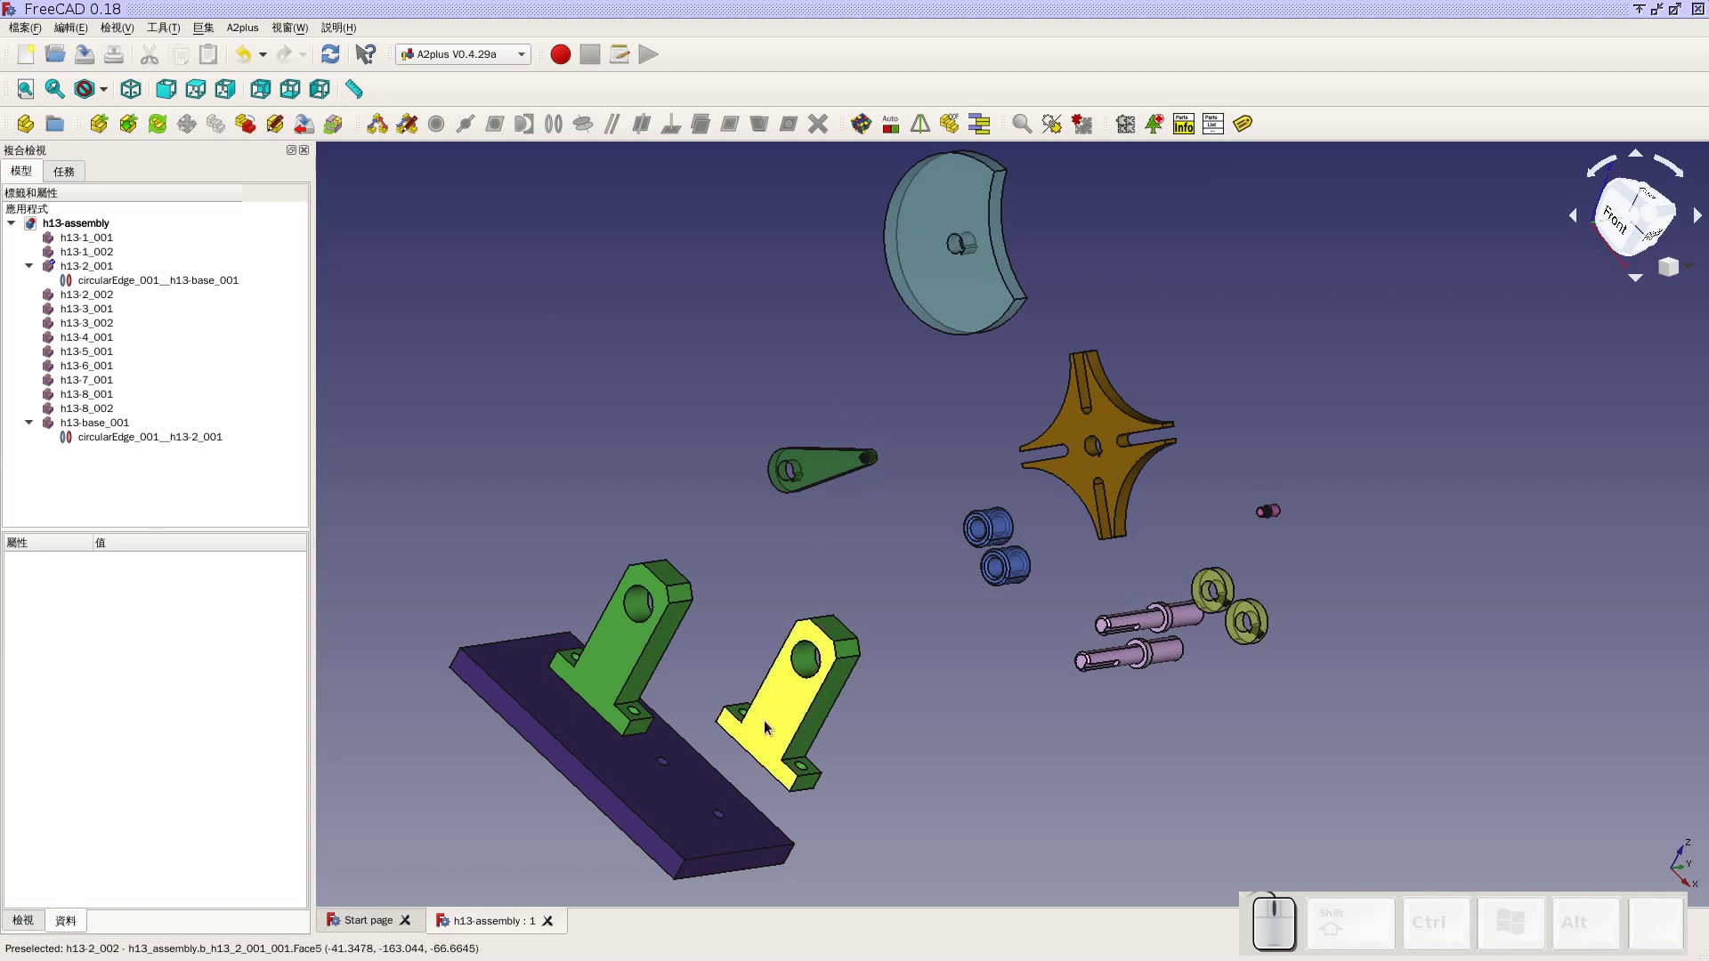
pyautogui.moveTo(1020, 810); pyautogui.dragTo(750, 619)
pyautogui.scroll(3)
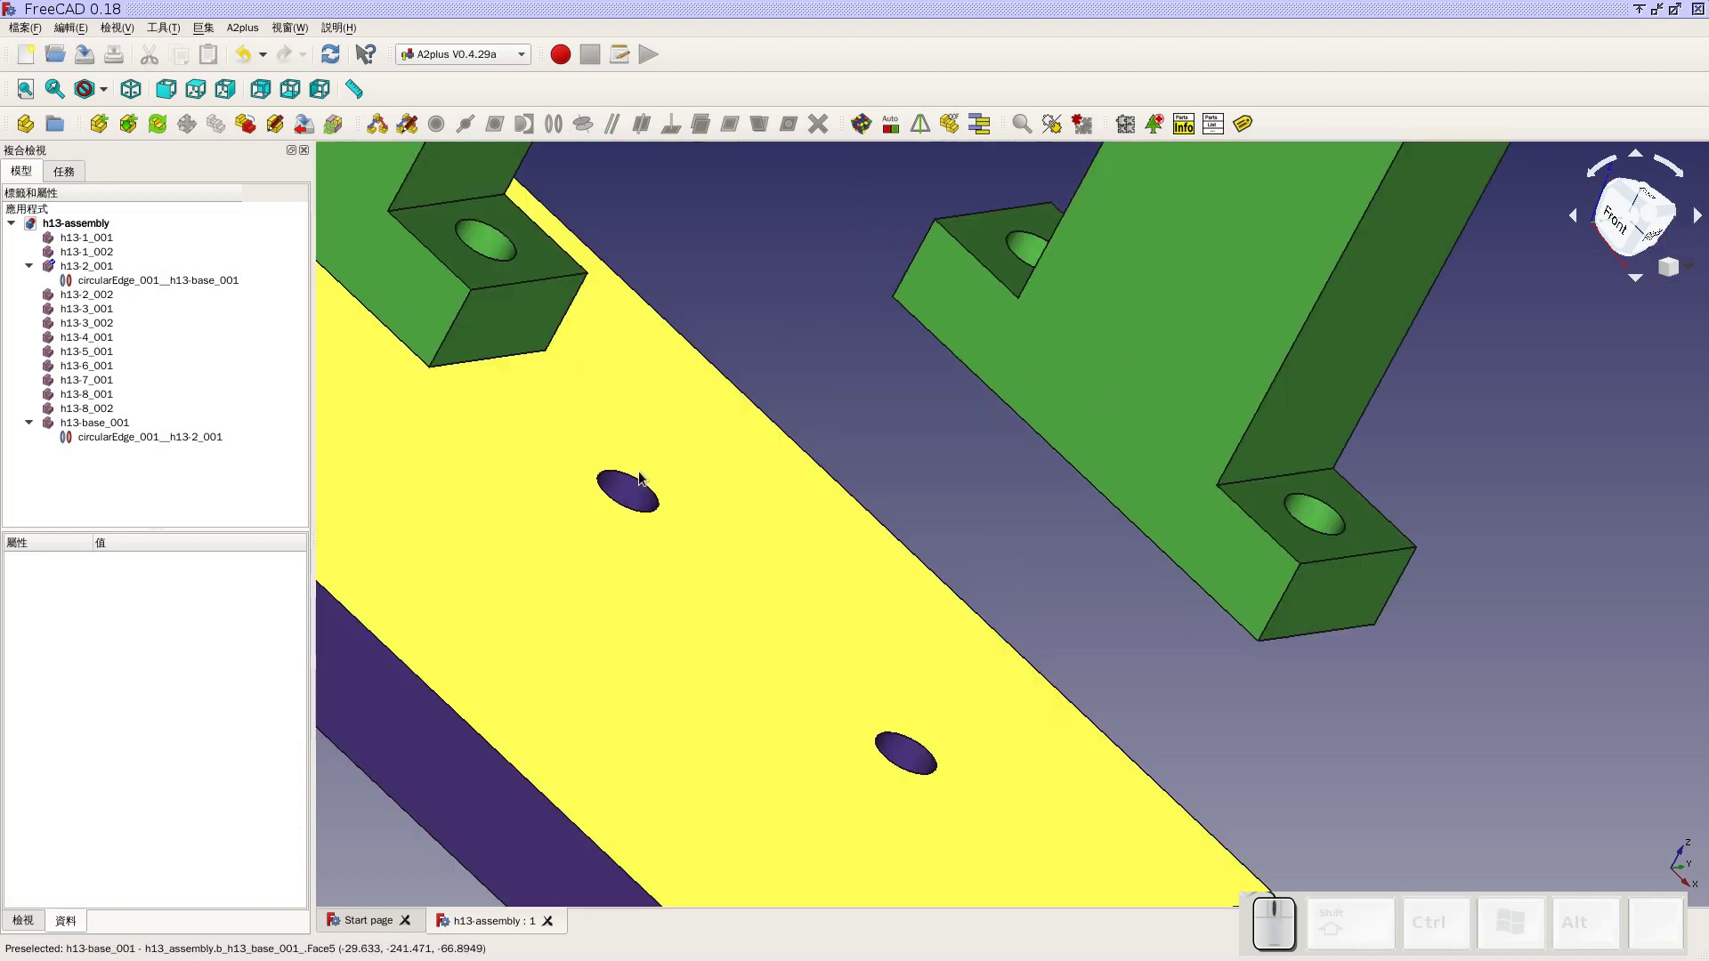
# Select the base plate hole's circular edge and orbit to the second bracket's mounting holes
pyautogui.click(640, 478)
pyautogui.click(632, 496)
pyautogui.click(875, 364)
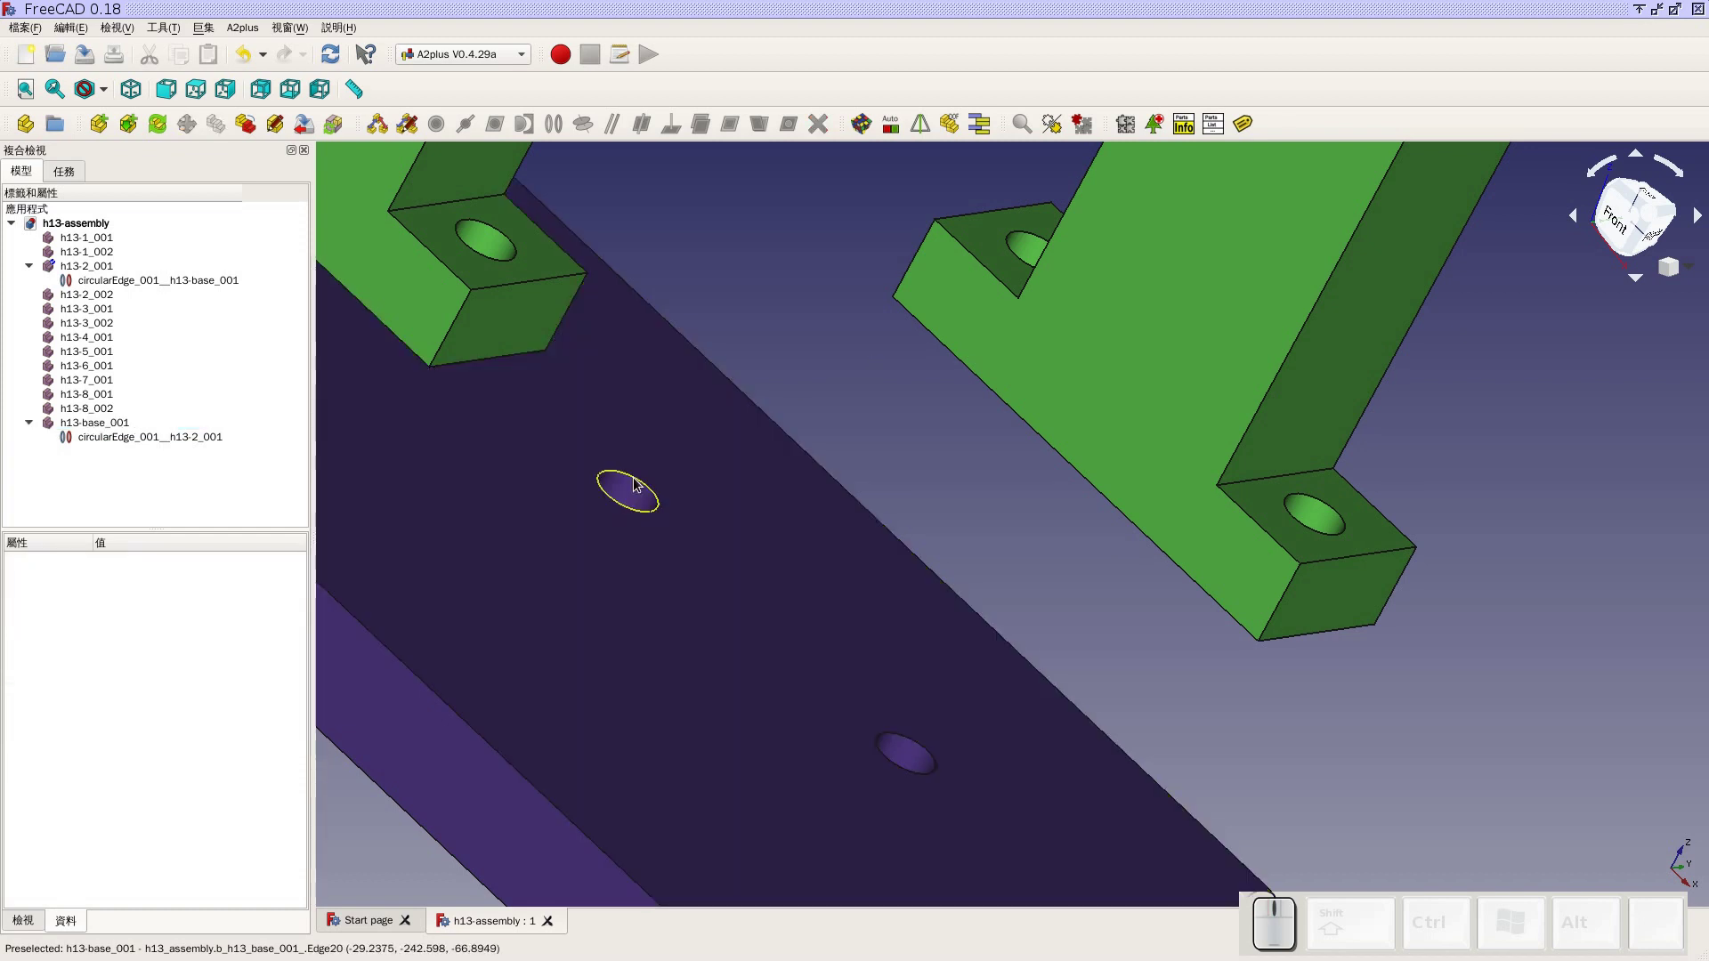
pyautogui.click(639, 484)
pyautogui.moveTo(960, 537); pyautogui.dragTo(1017, 342)
pyautogui.moveTo(1064, 312); pyautogui.dragTo(1006, 548)
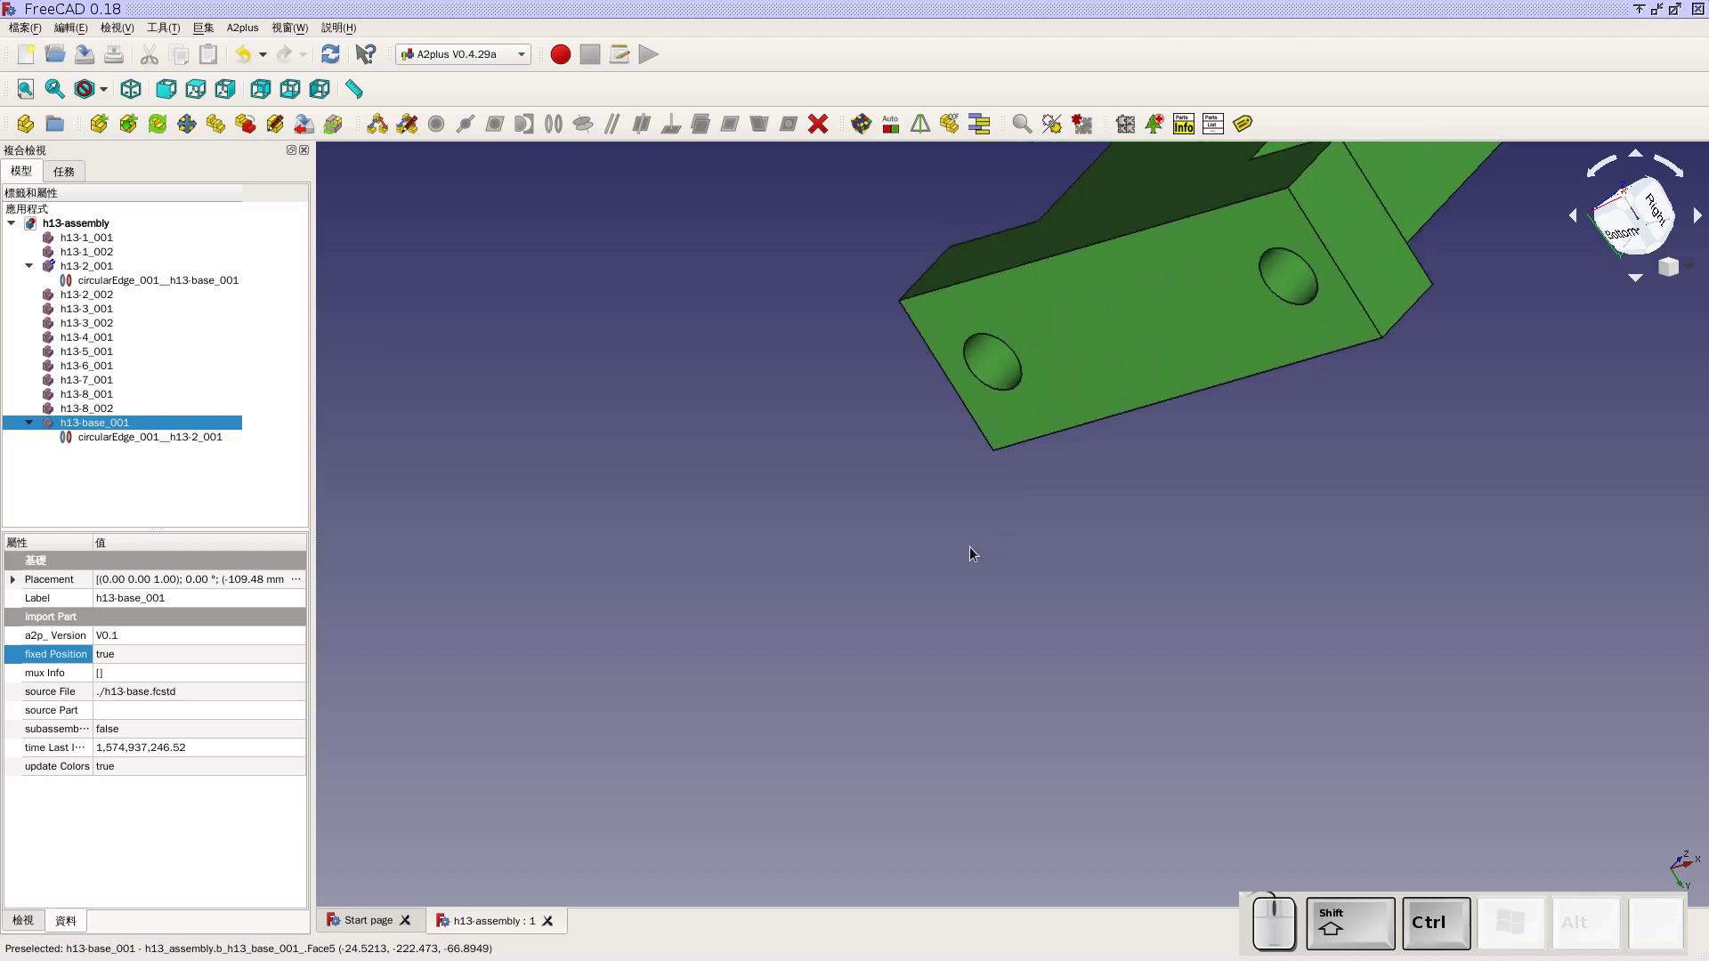
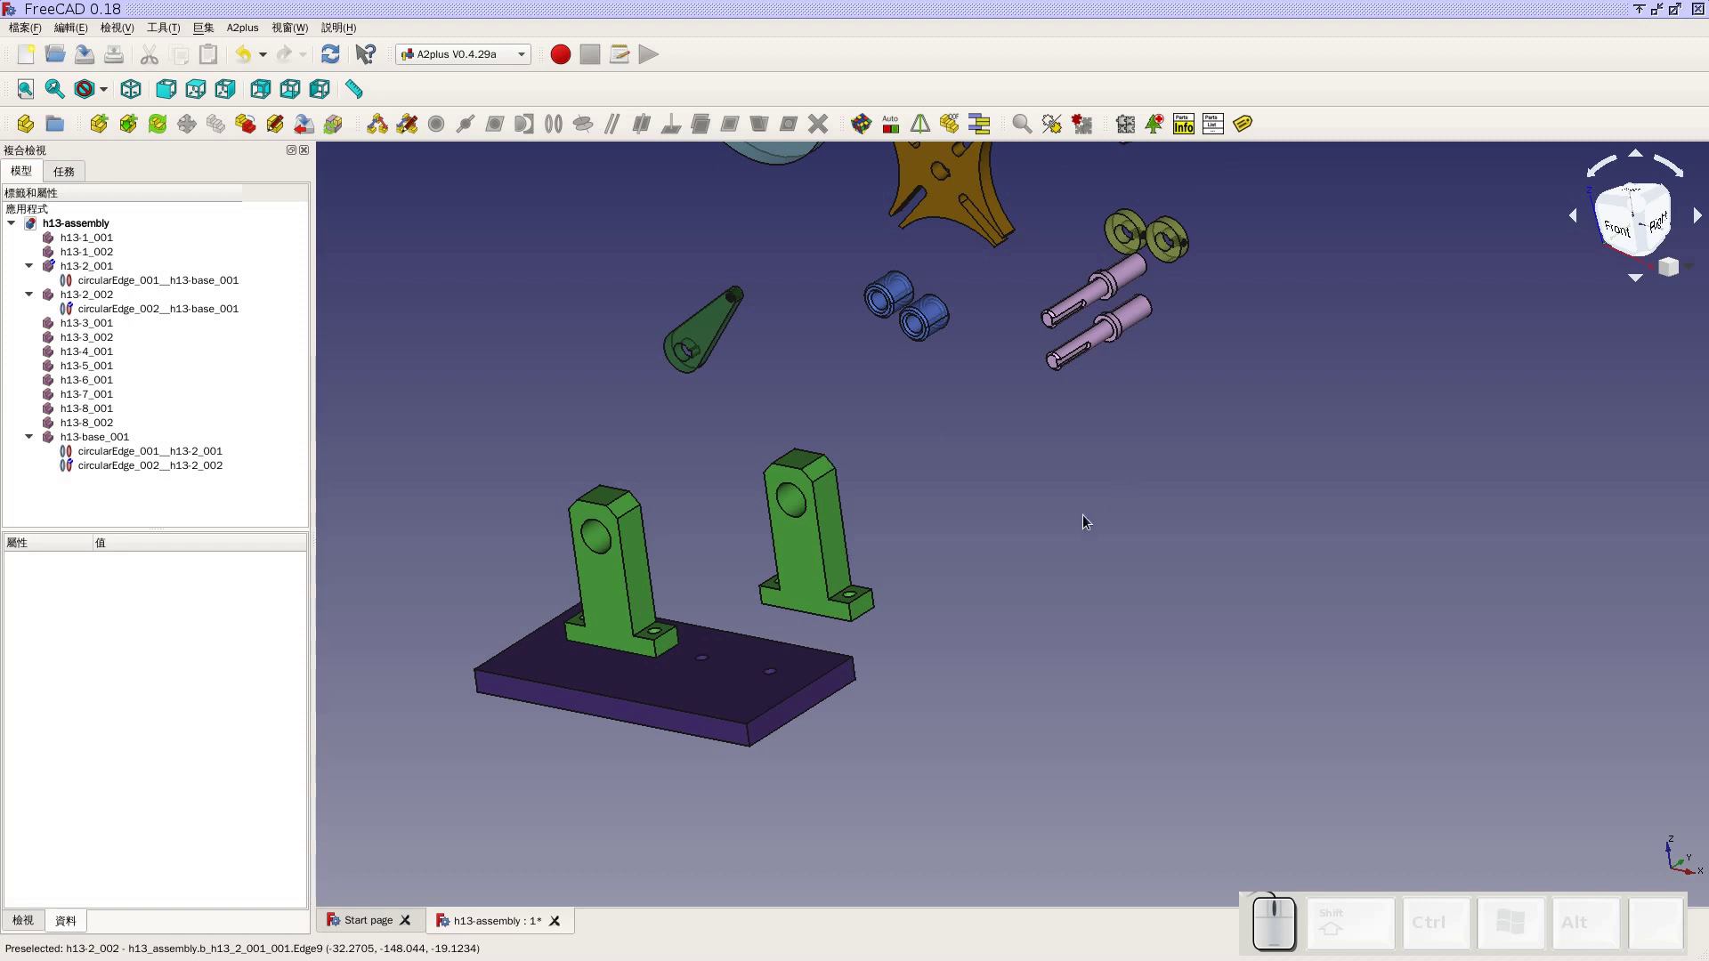
# Solve the circular-edge constraint so the second bracket seats on the base plate
pyautogui.click(1088, 520)
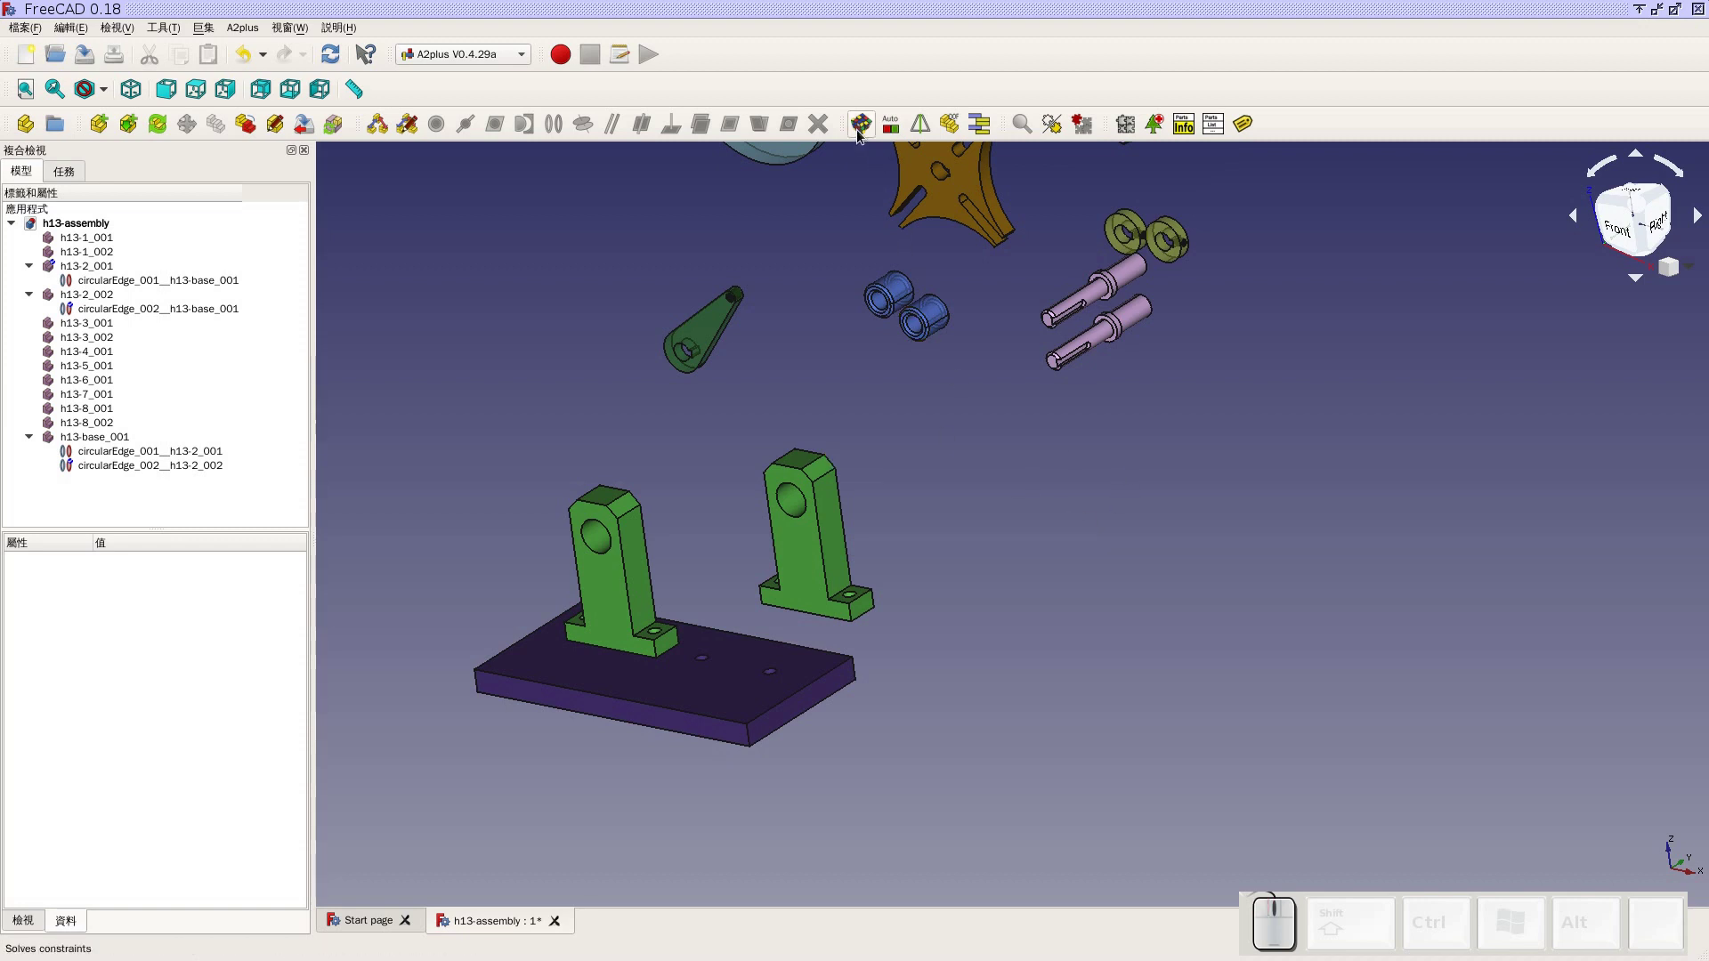
pyautogui.click(863, 135)
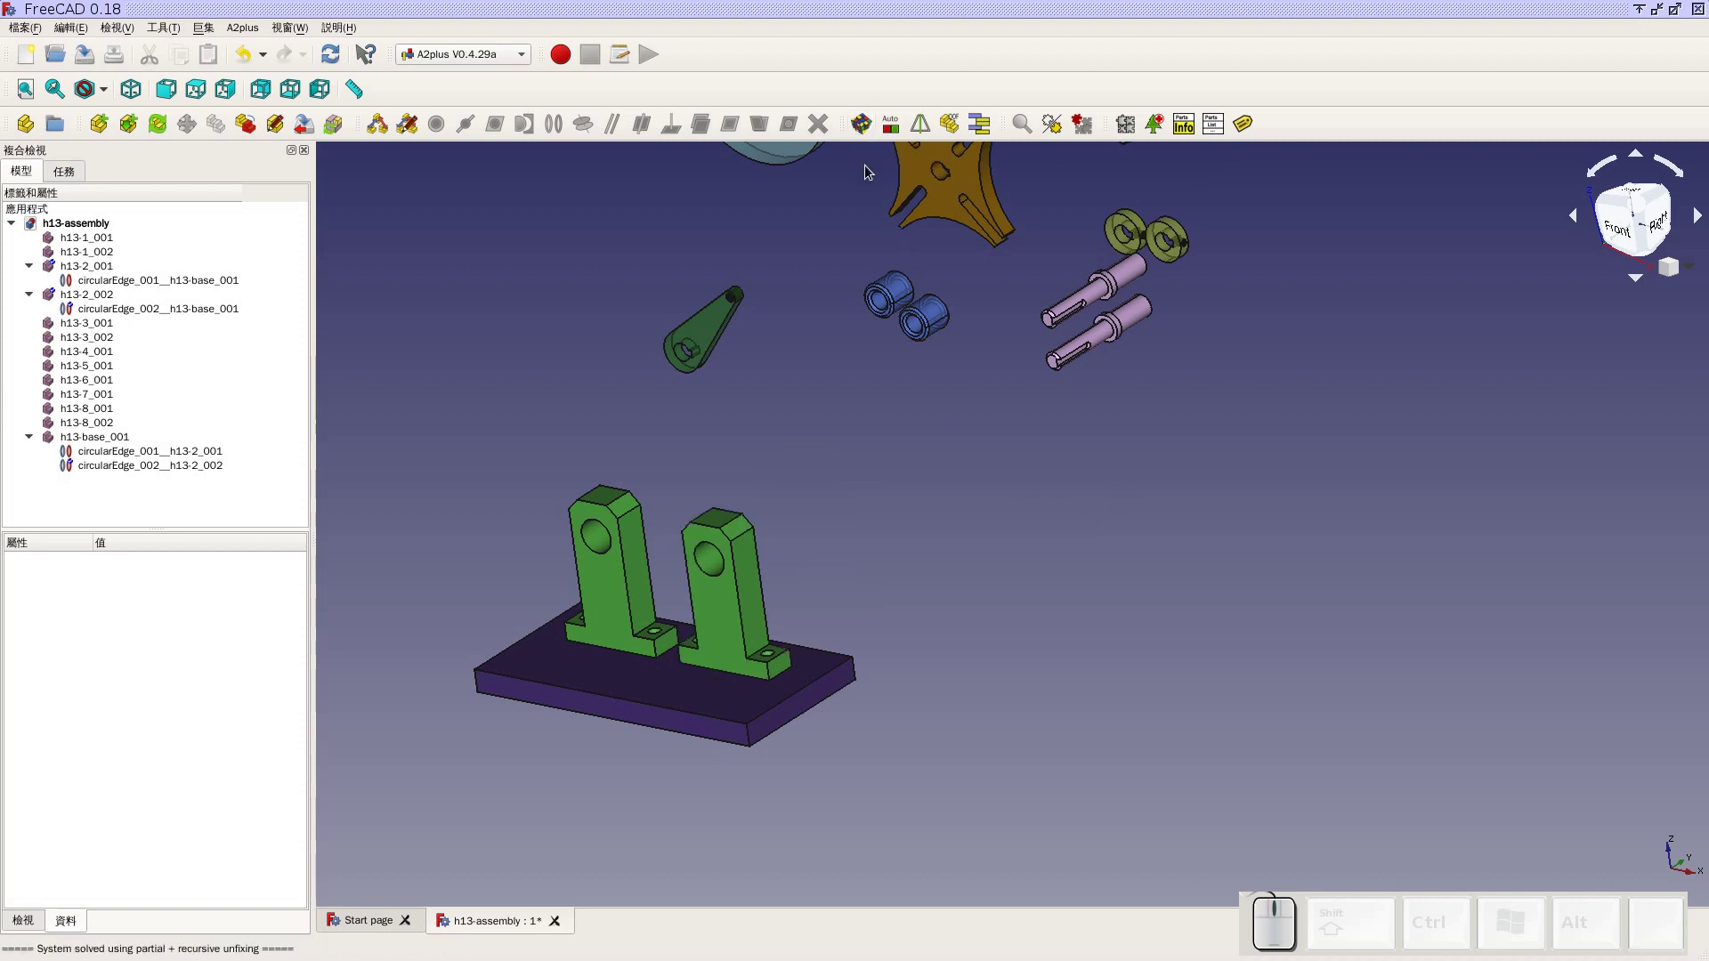
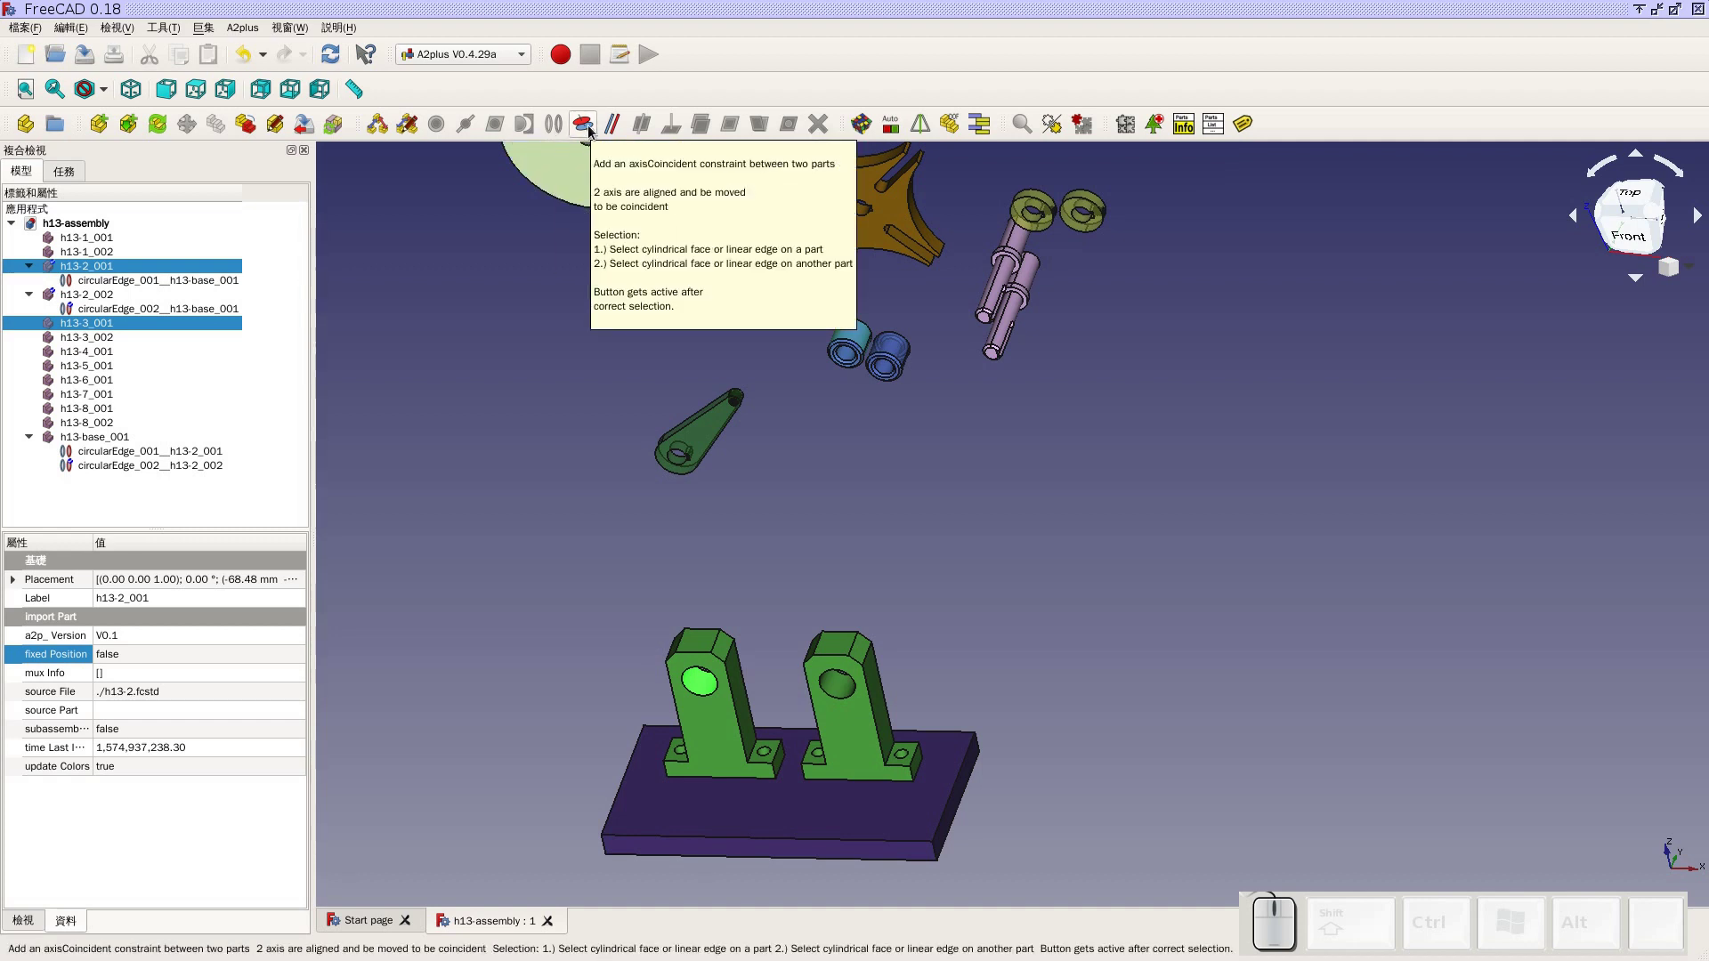
# Apply an axisCoincident constraint between the first bushing and the left bracket hole and solve
pyautogui.click(594, 131)
pyautogui.click(850, 422)
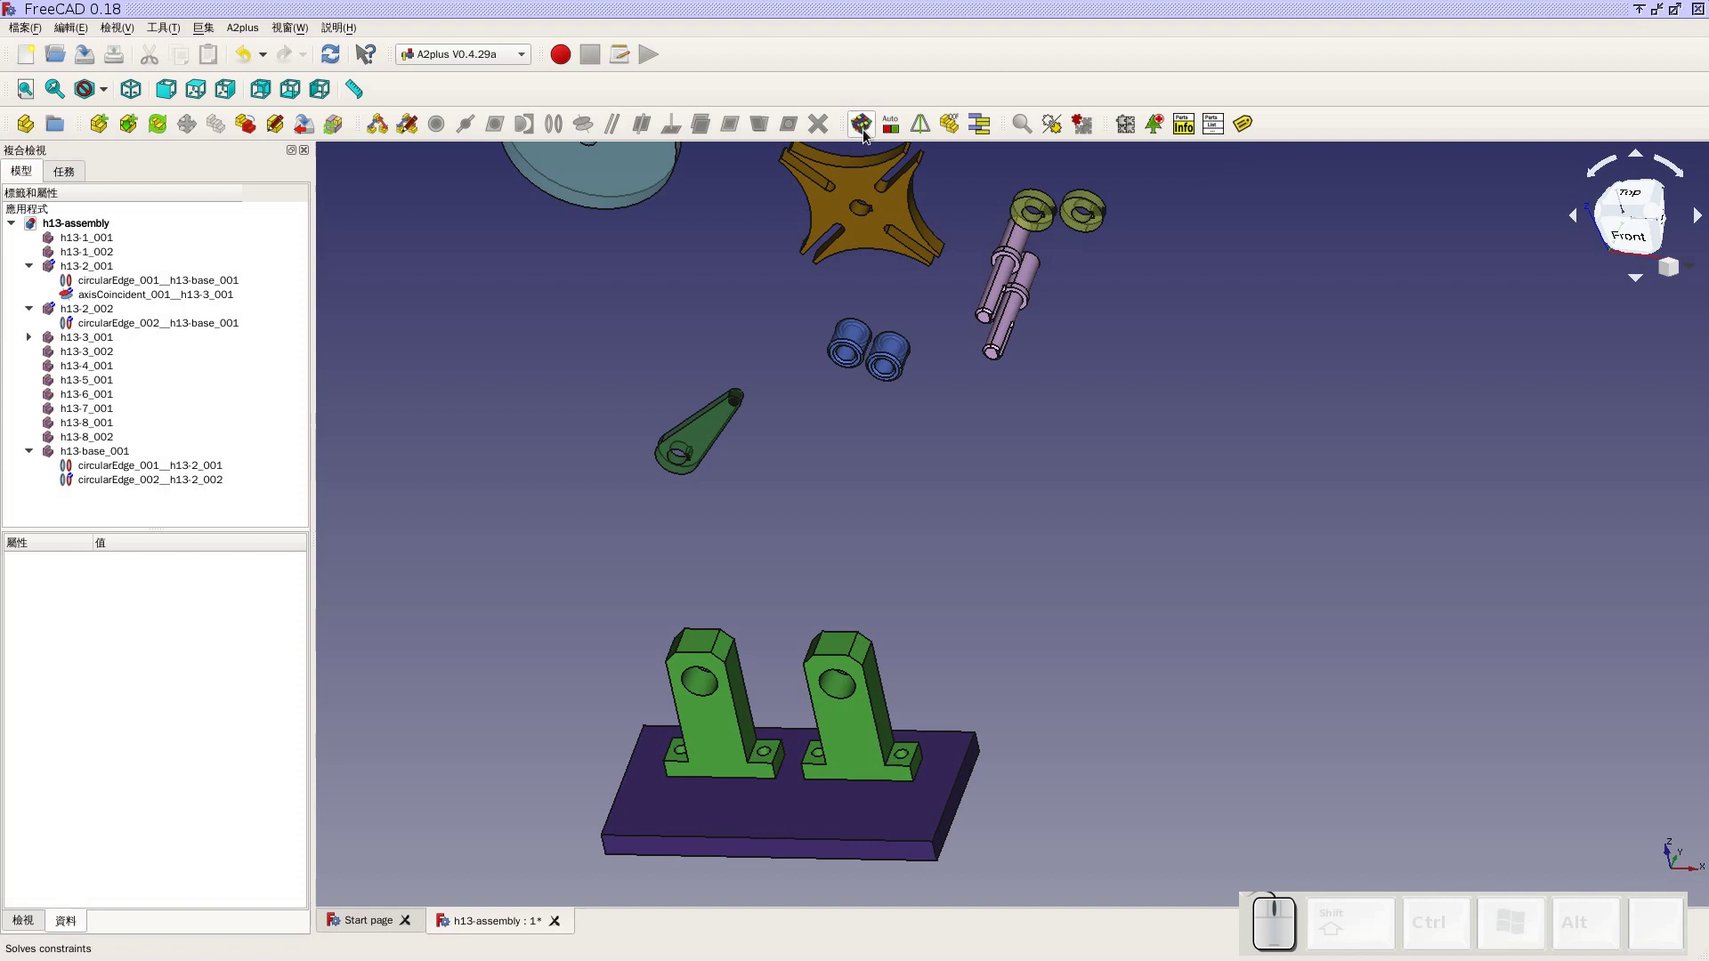
pyautogui.click(868, 135)
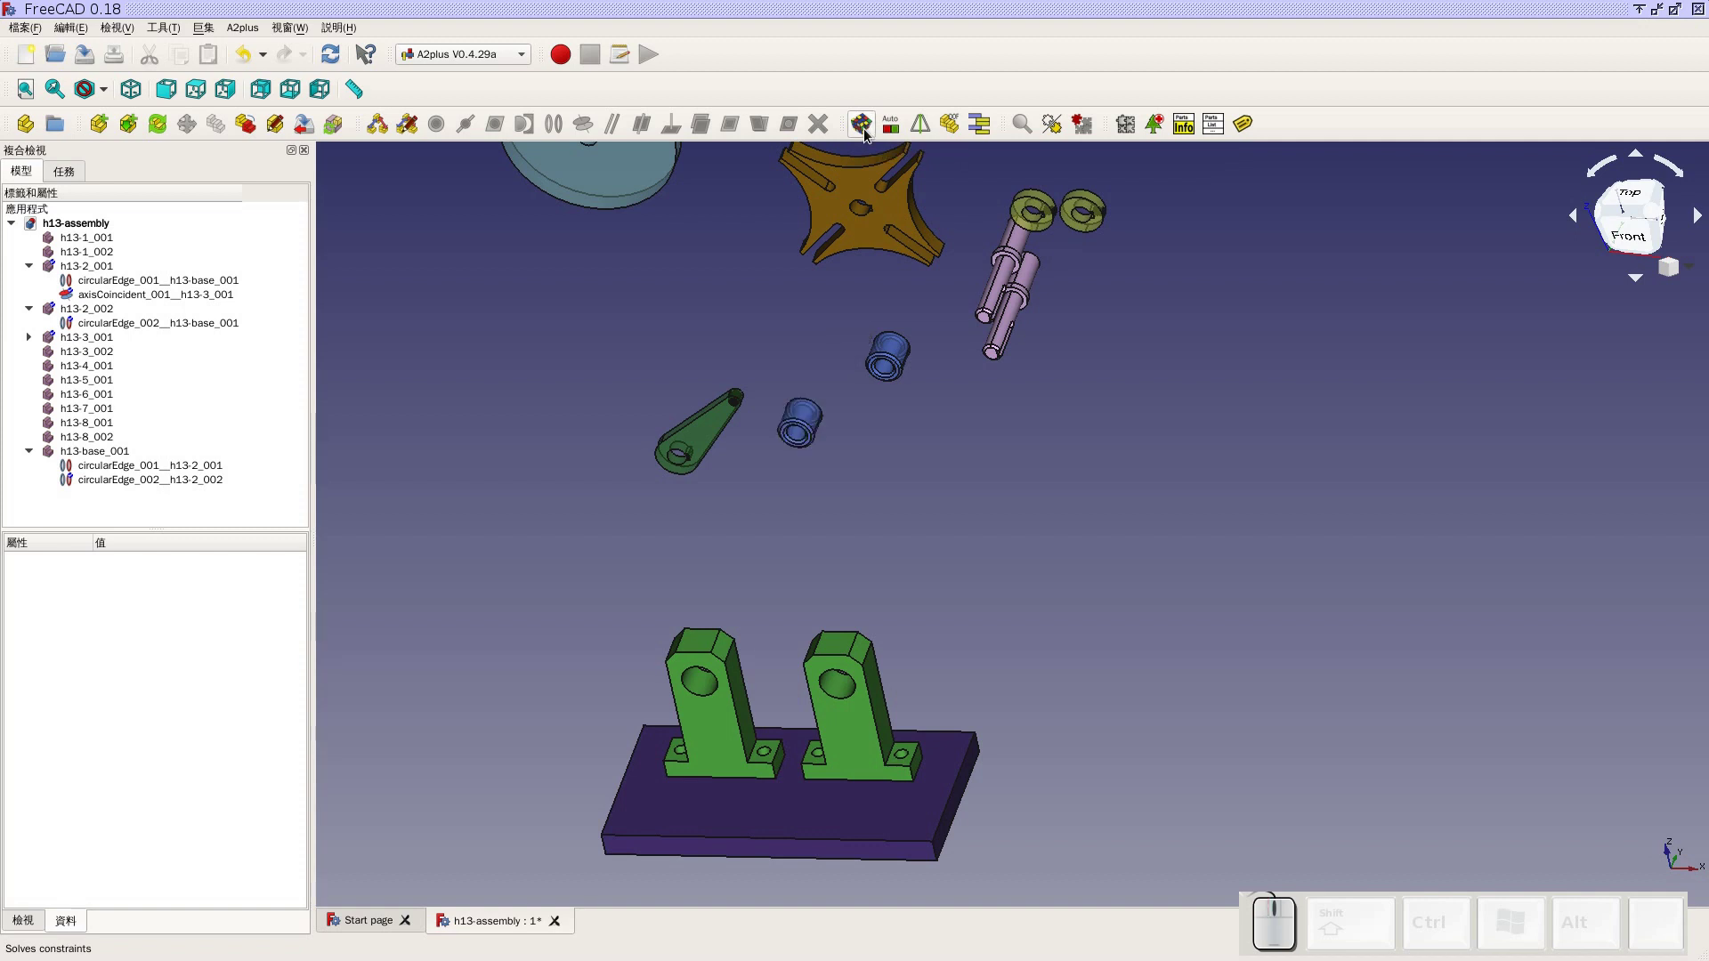
pyautogui.click(174, 98)
# Select the left bracket's front face and the first bushing's end face
pyautogui.scroll(3)
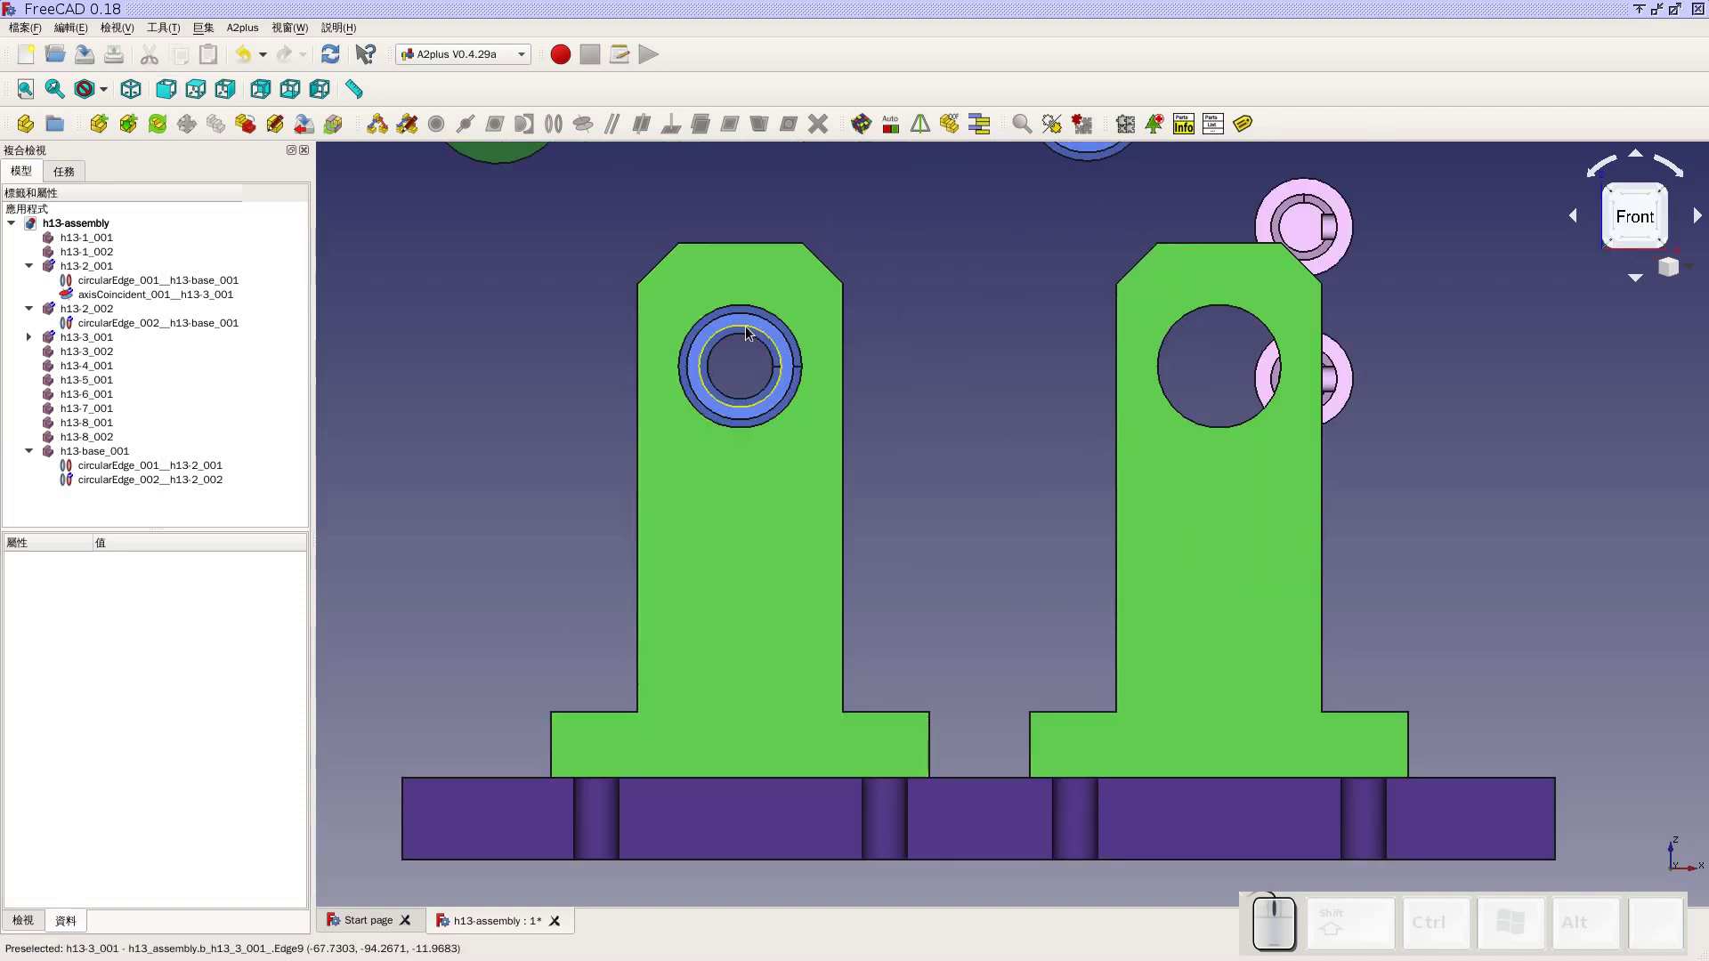
pyautogui.scroll(-3)
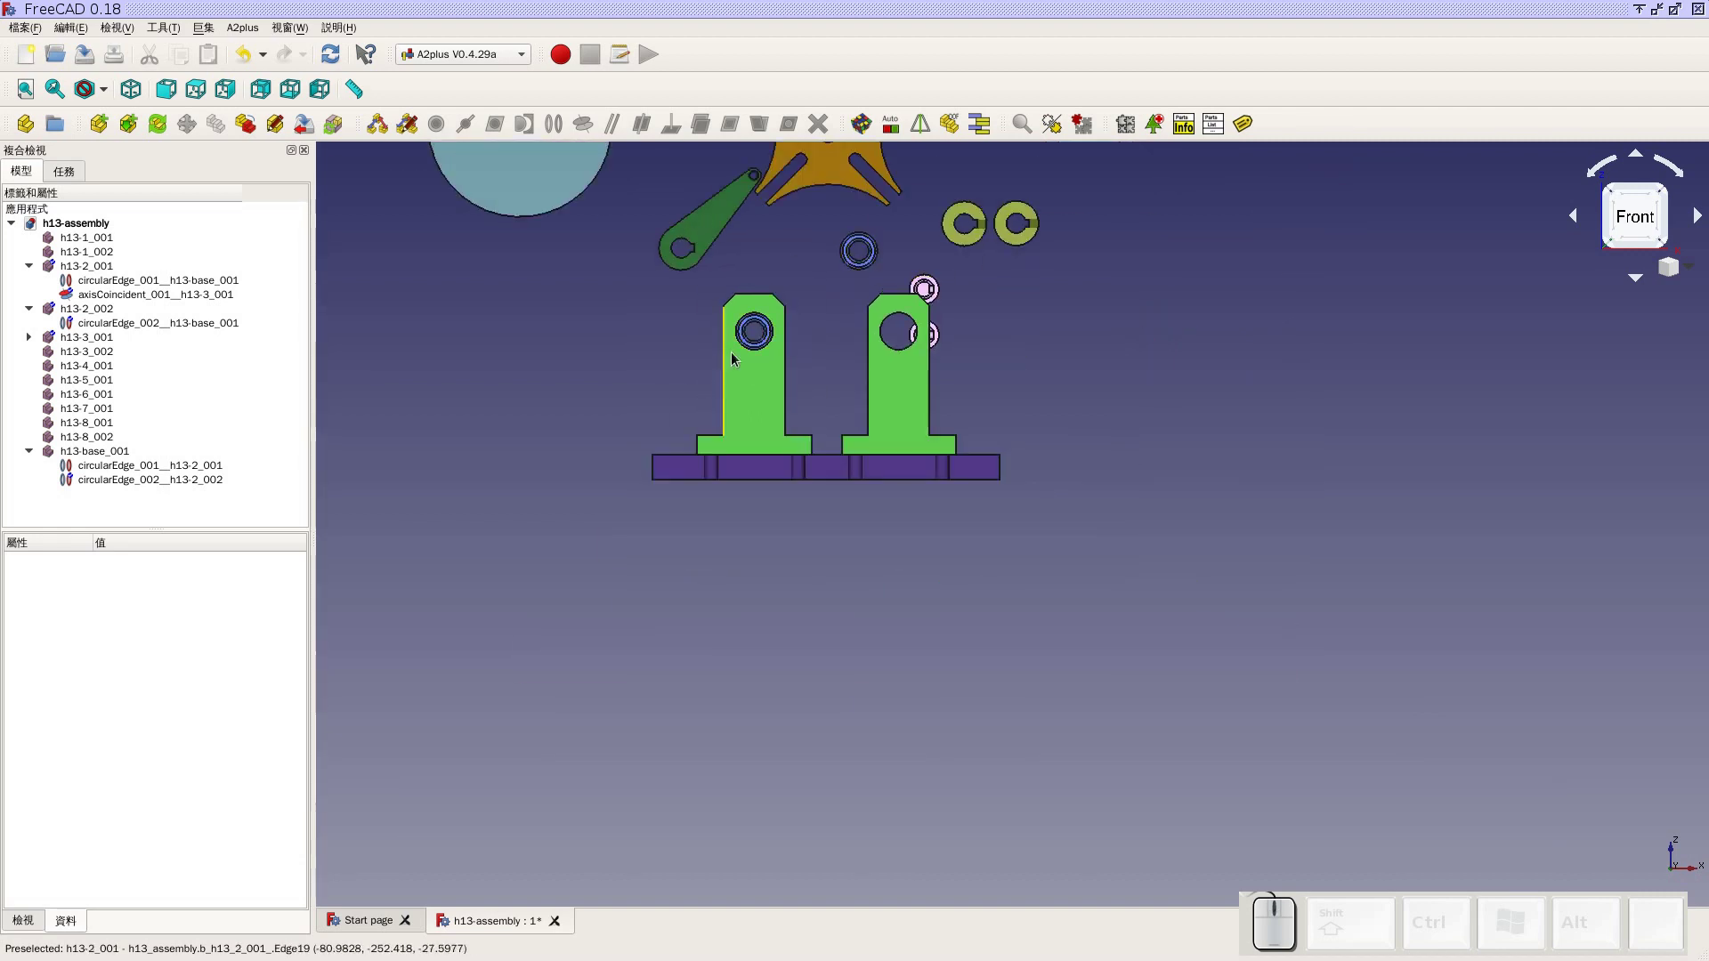
pyautogui.moveTo(947, 350); pyautogui.dragTo(746, 462)
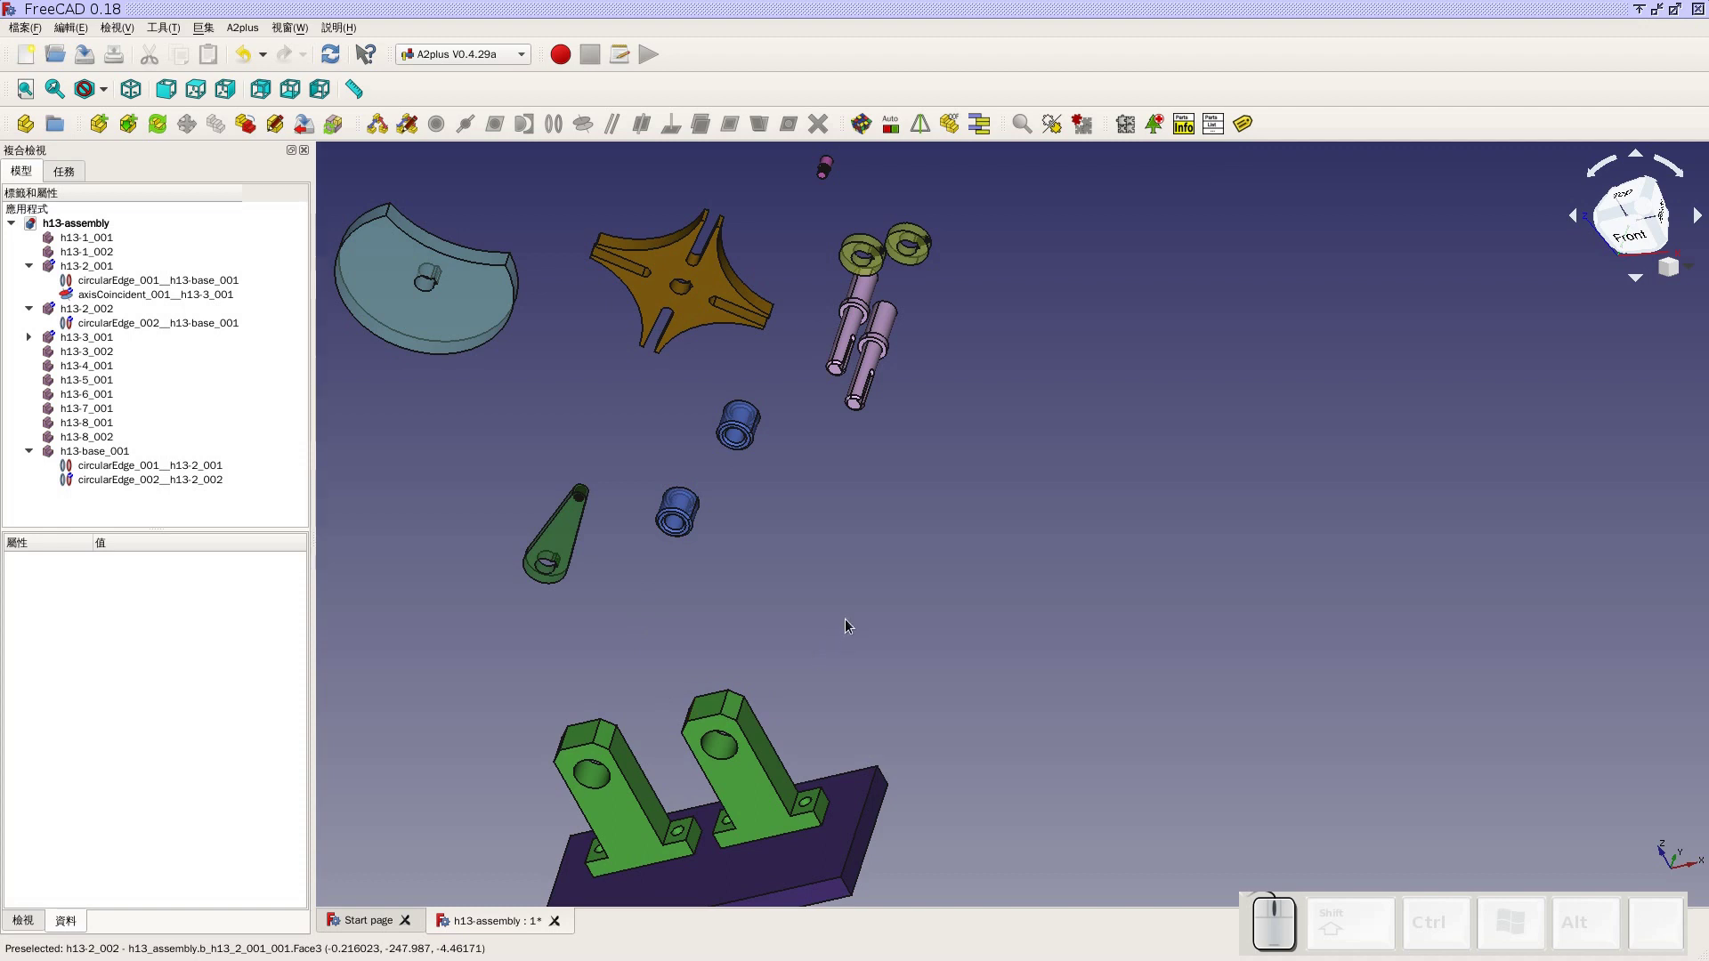
pyautogui.moveTo(718, 562); pyautogui.dragTo(801, 445)
pyautogui.scroll(3)
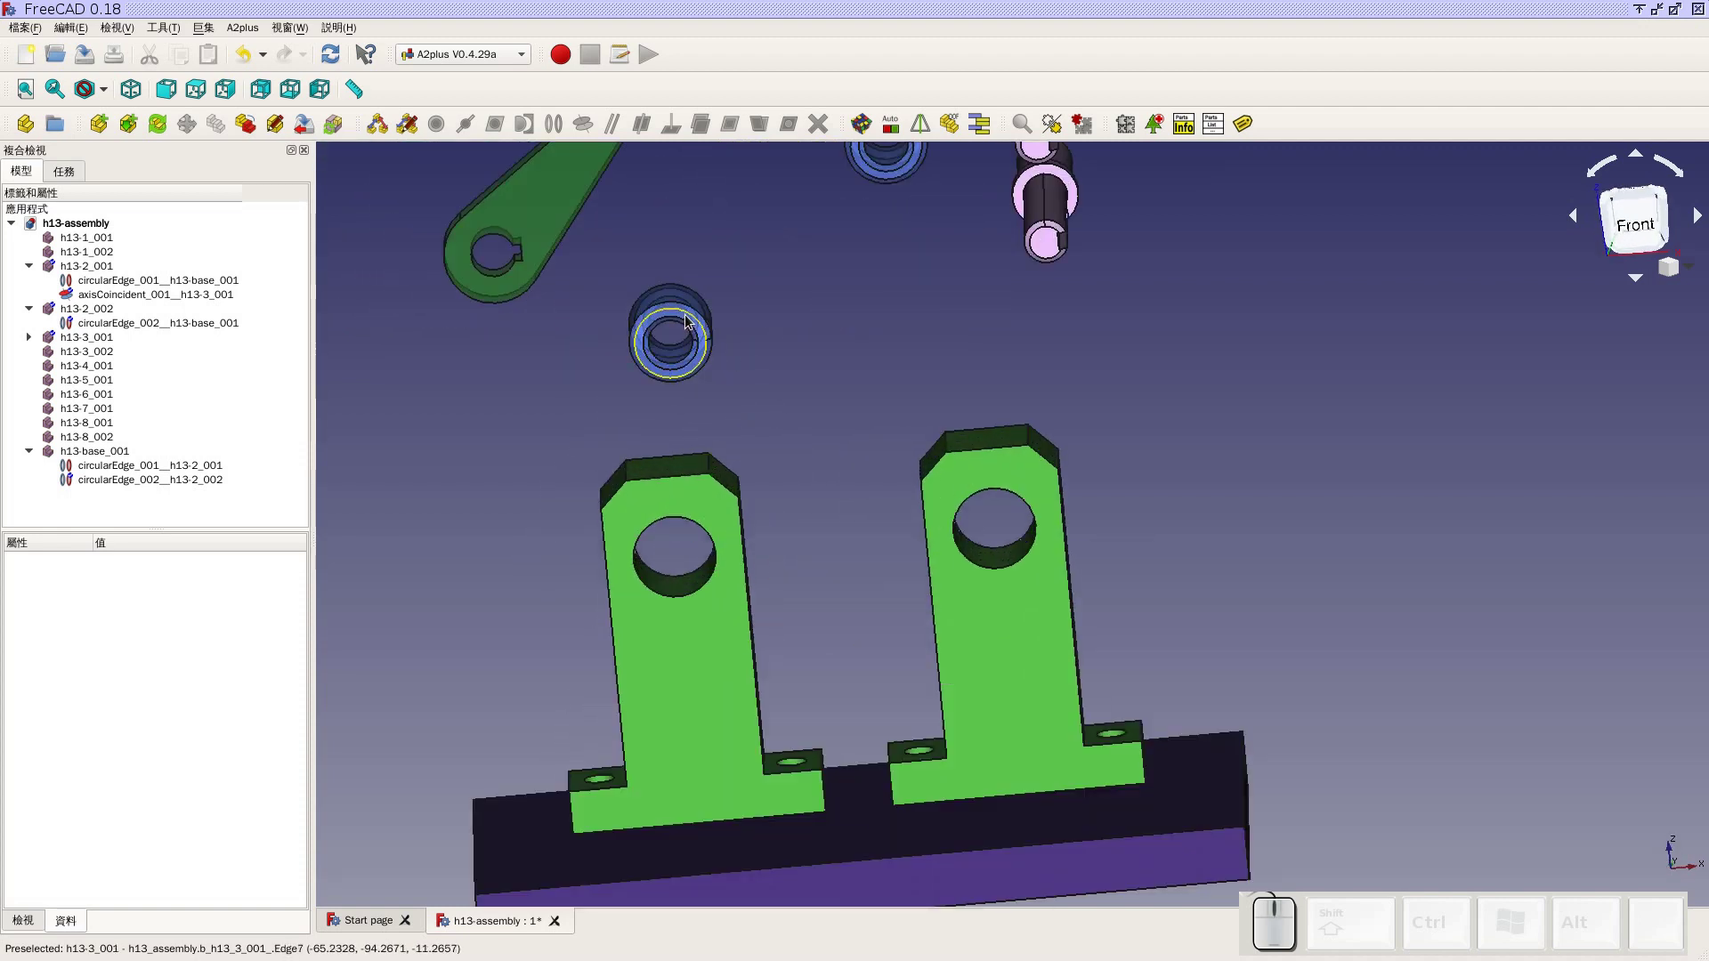
pyautogui.scroll(3)
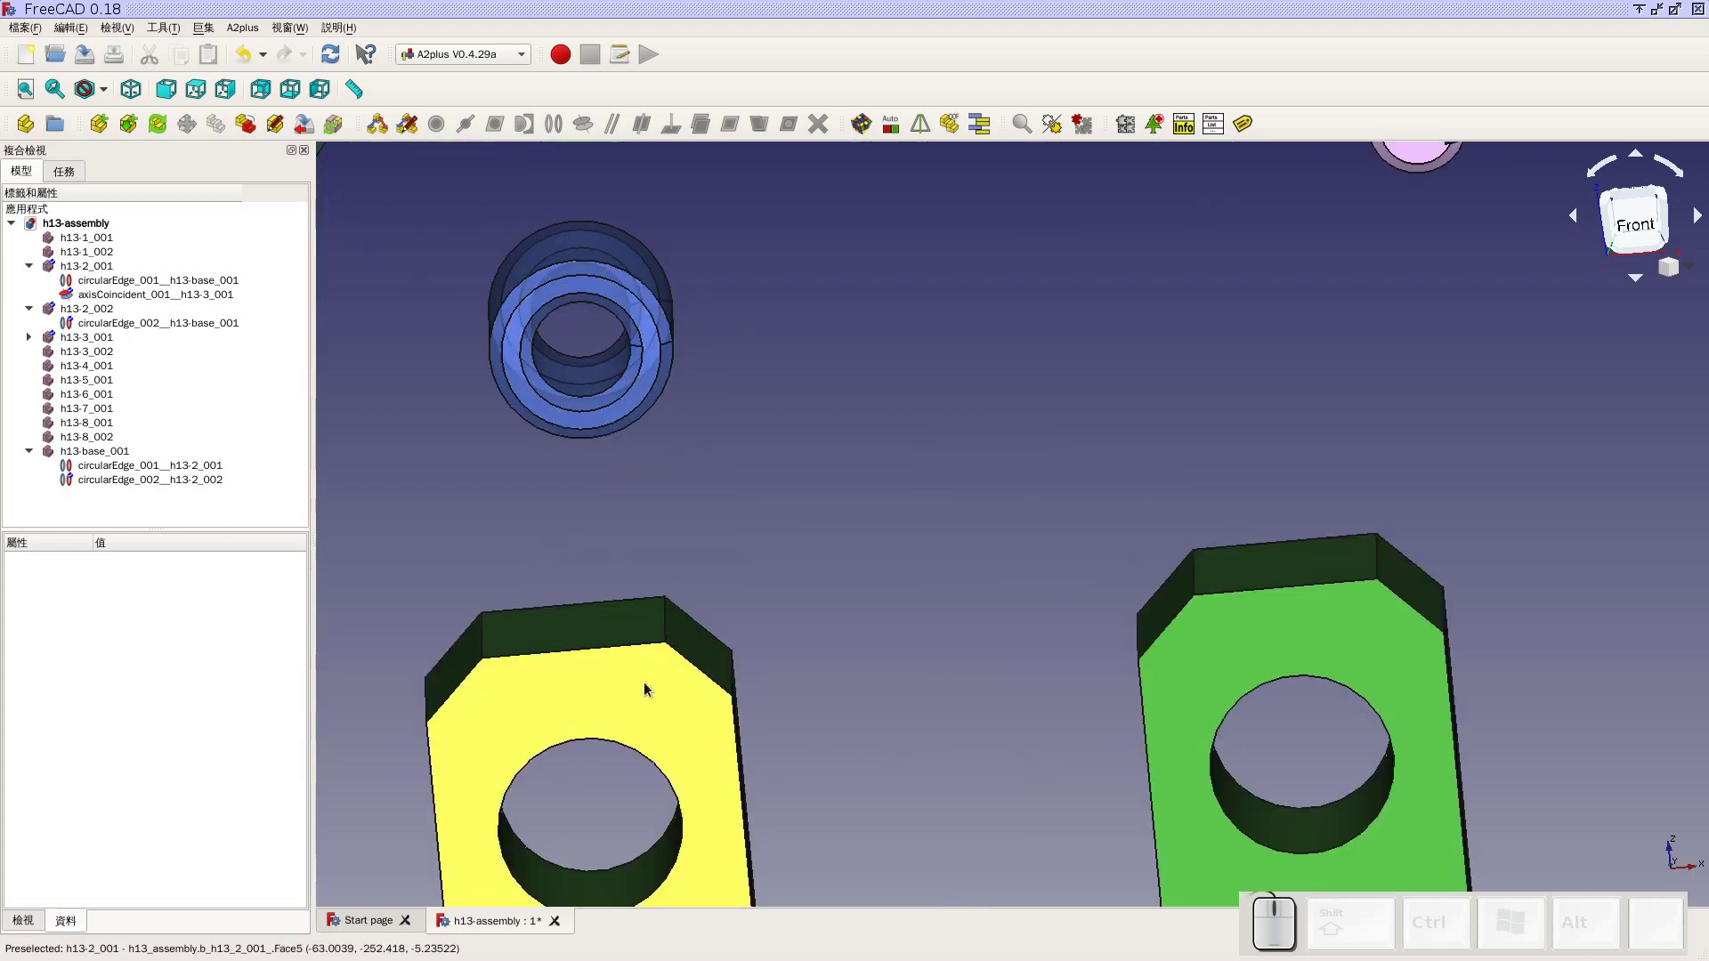
pyautogui.scroll(-3)
pyautogui.click(705, 713)
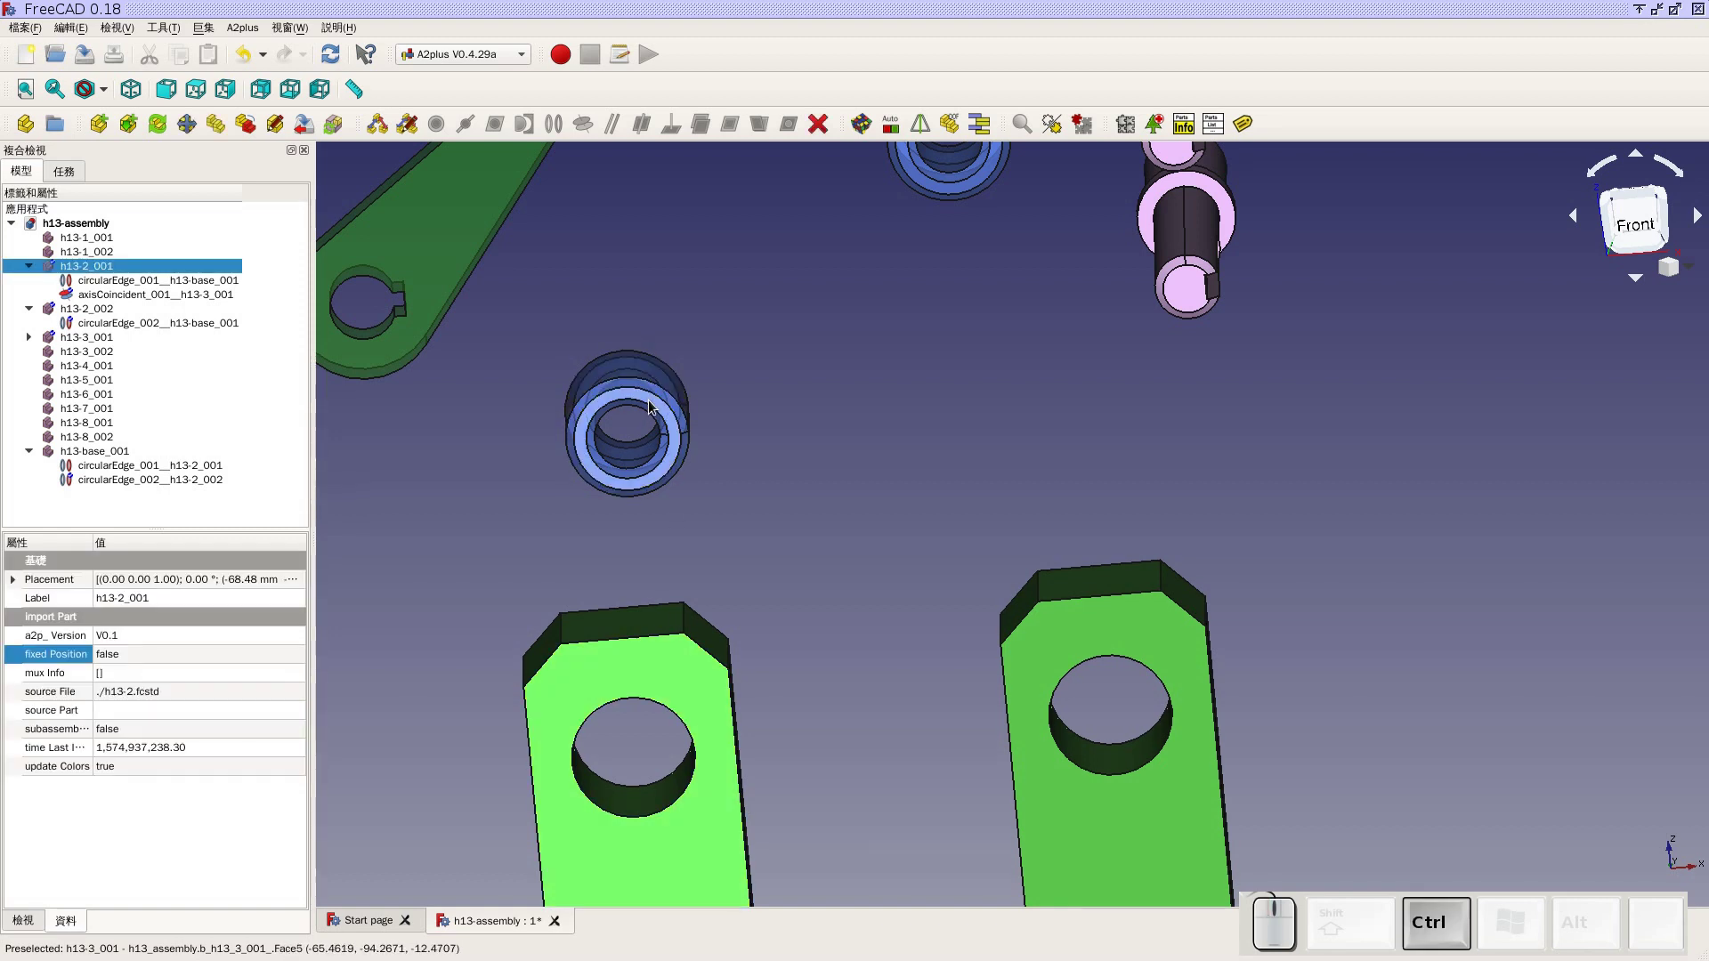
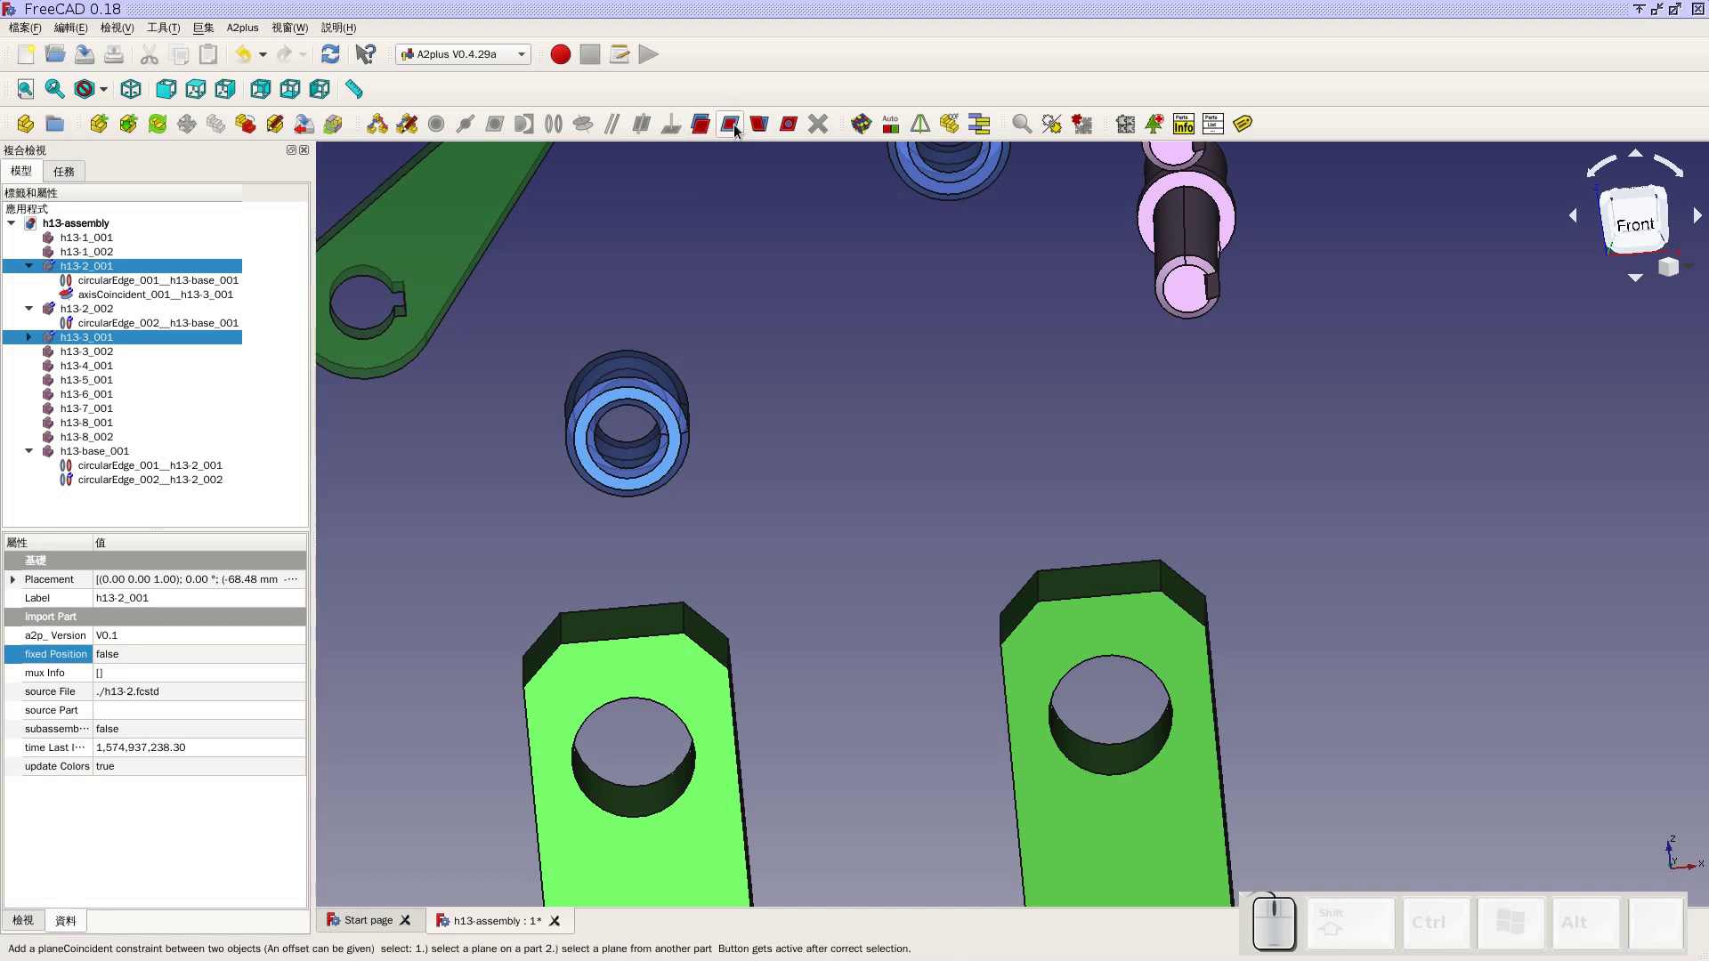
pyautogui.click(741, 132)
# Apply a planeCoincident constraint between them and solve to seat the bushing
pyautogui.click(856, 423)
pyautogui.click(851, 499)
pyautogui.click(868, 134)
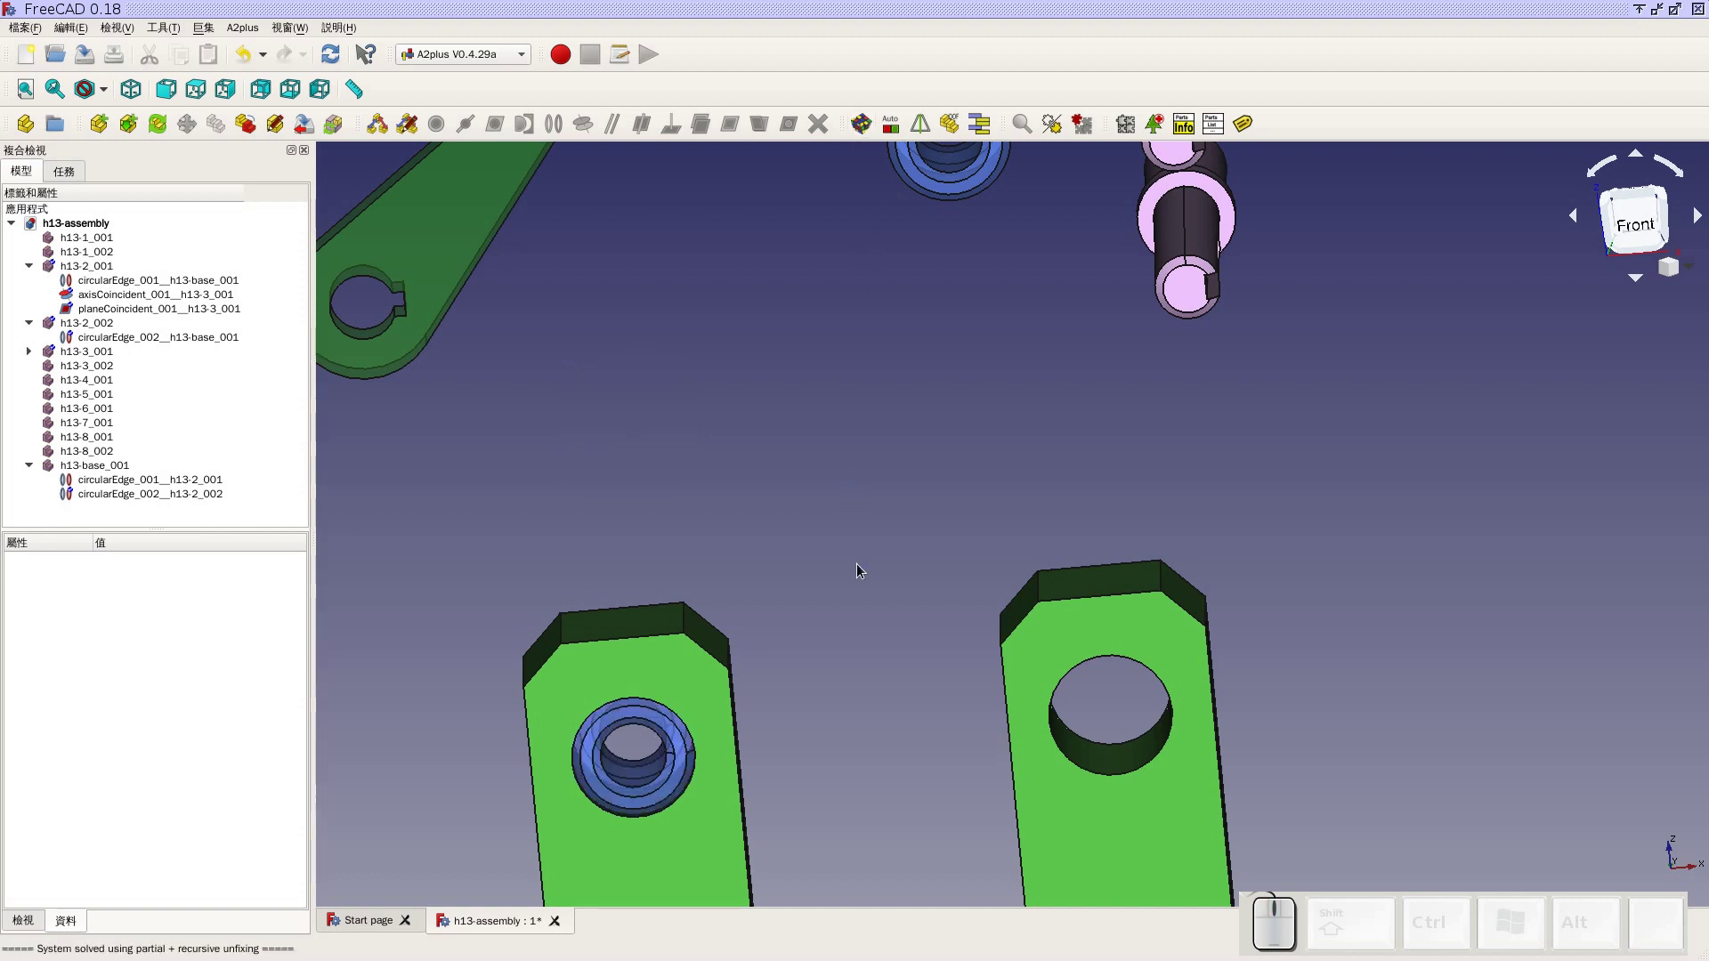
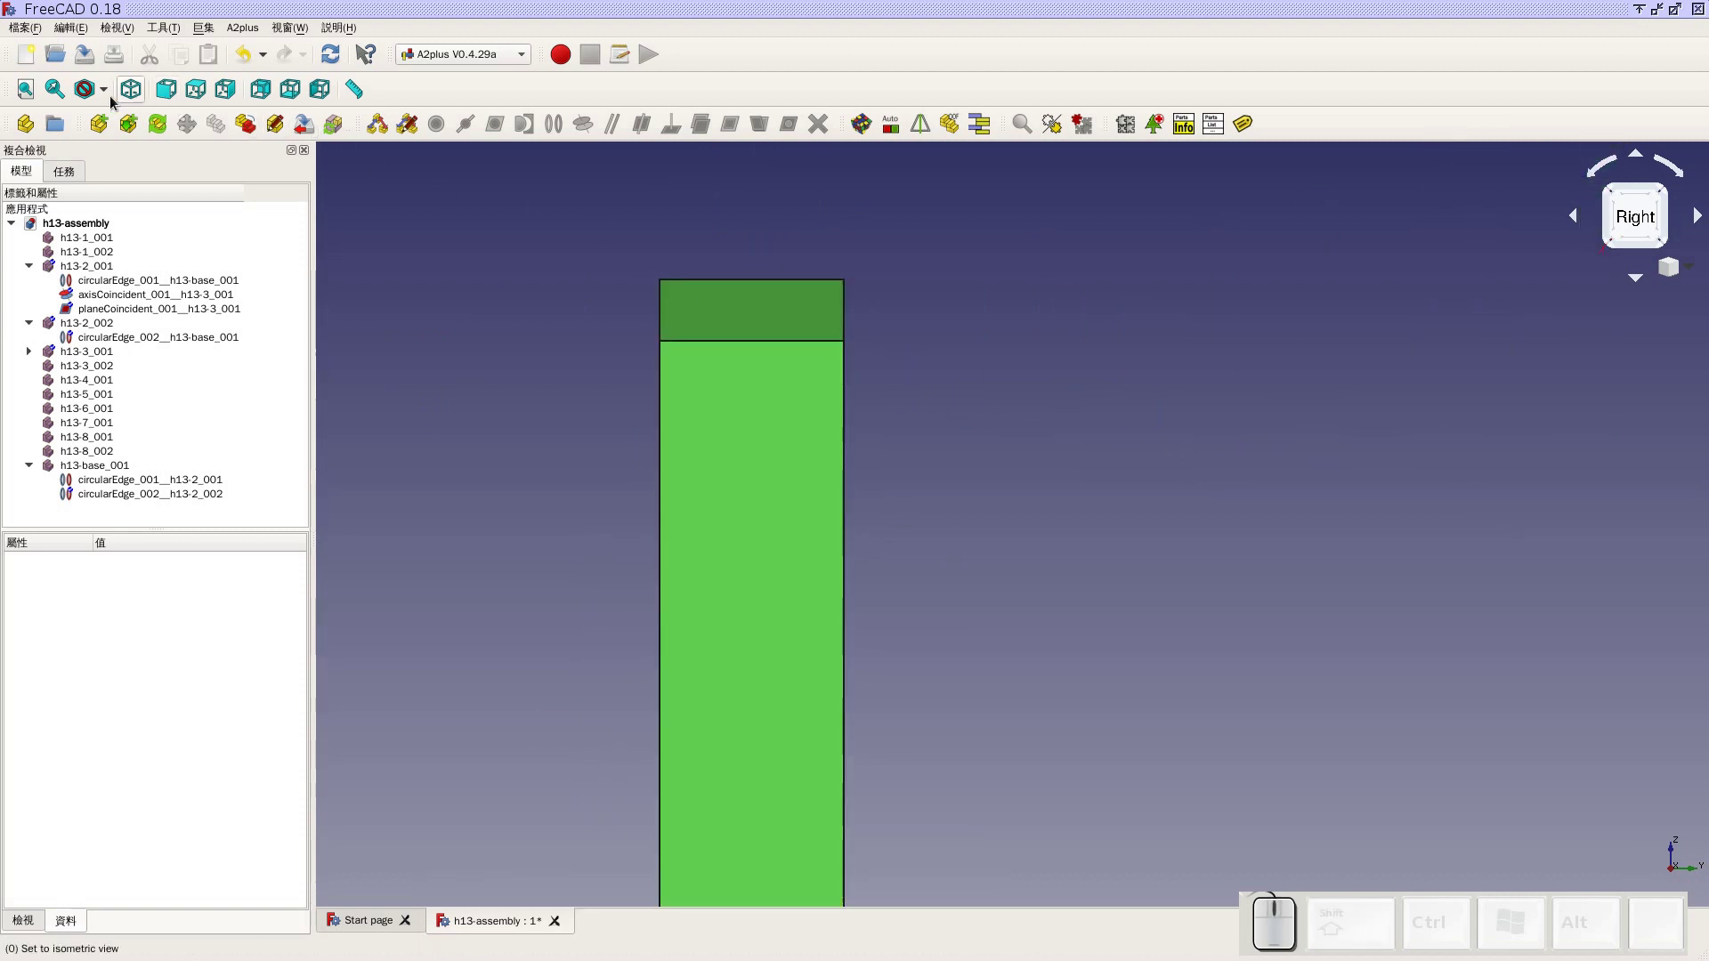
pyautogui.click(113, 88)
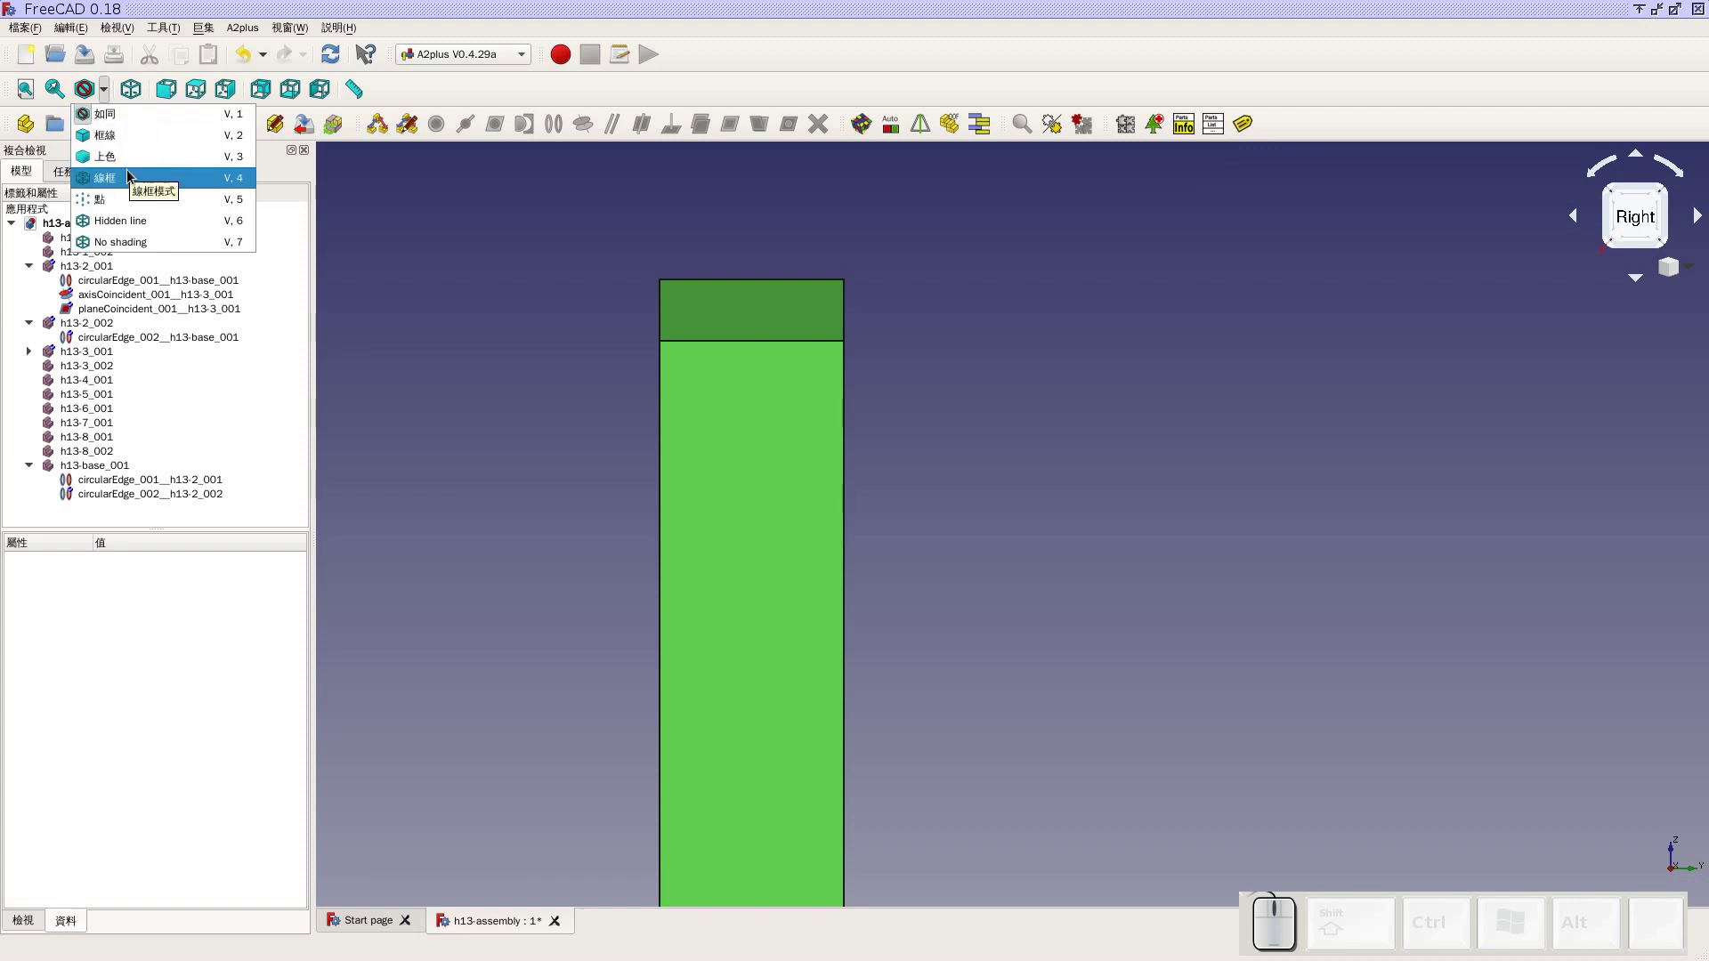
pyautogui.click(132, 176)
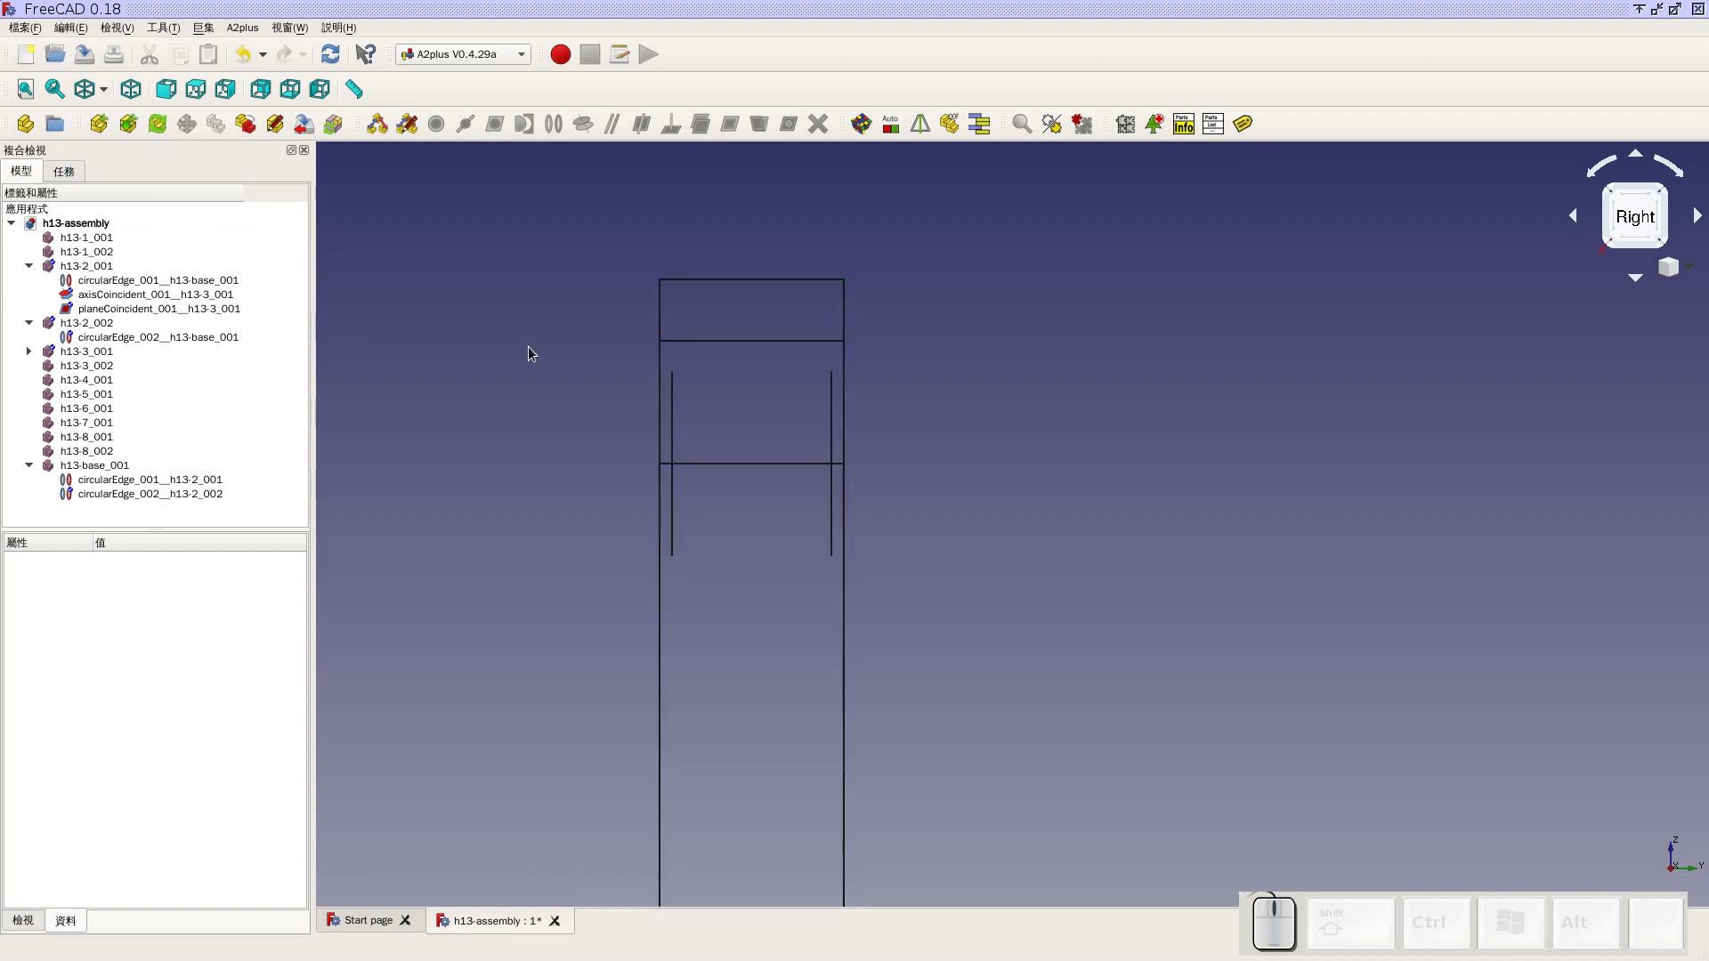
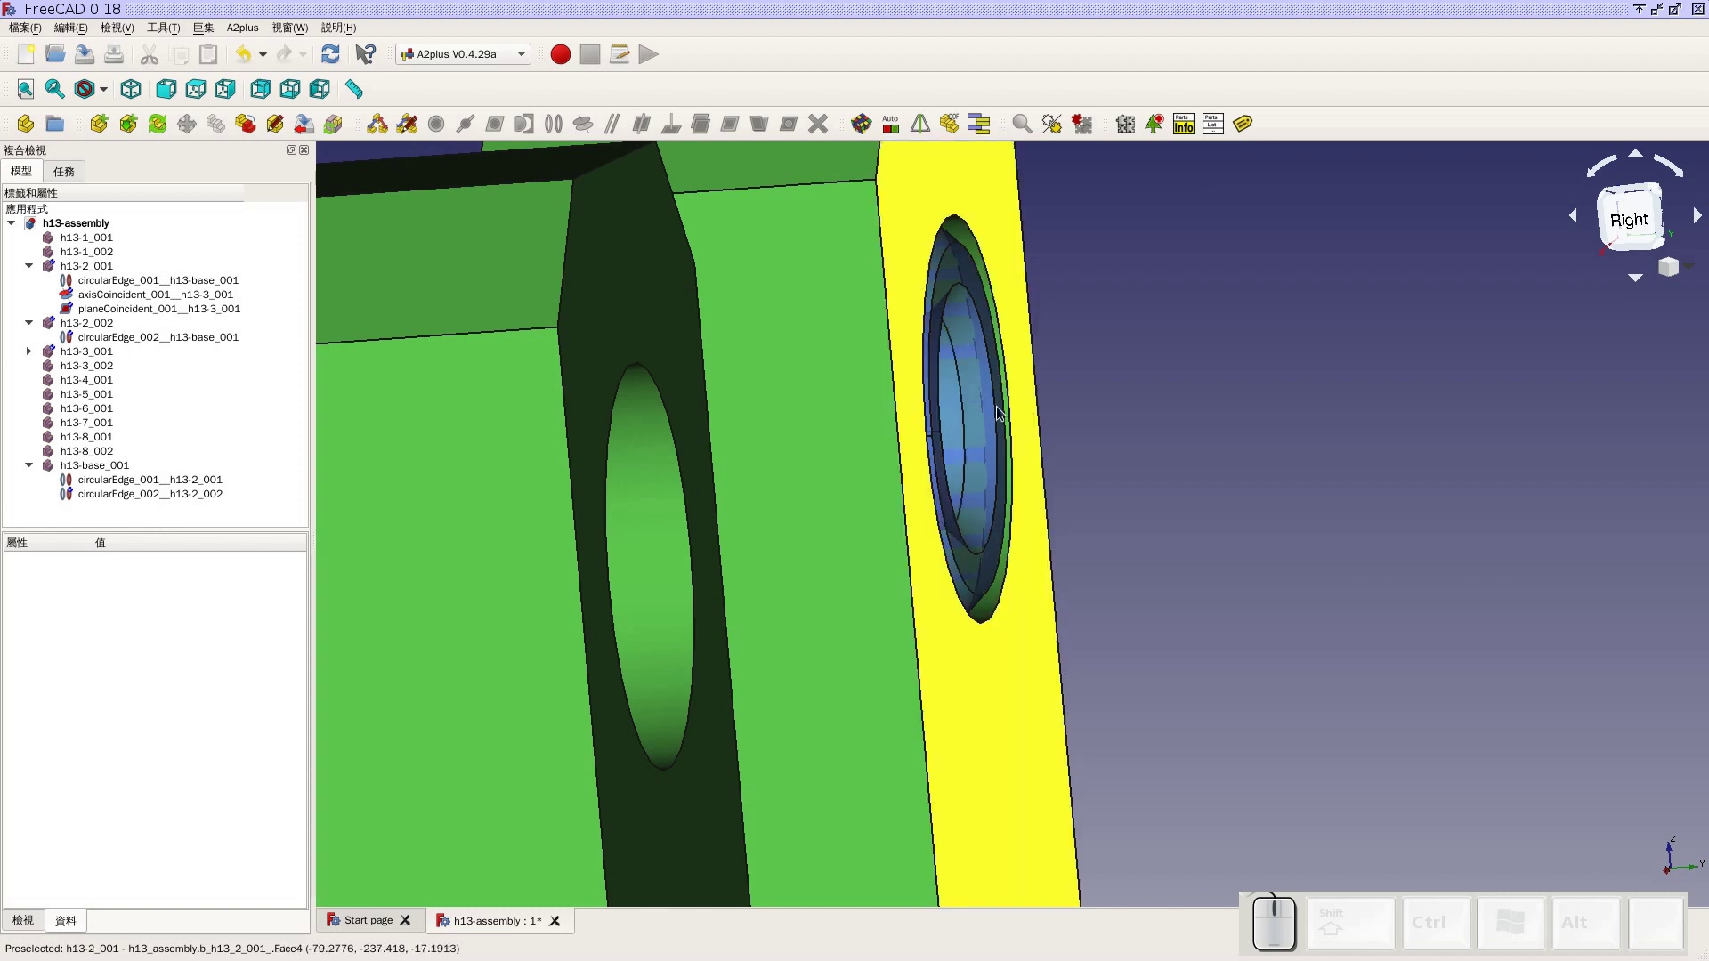
pyautogui.scroll(-3)
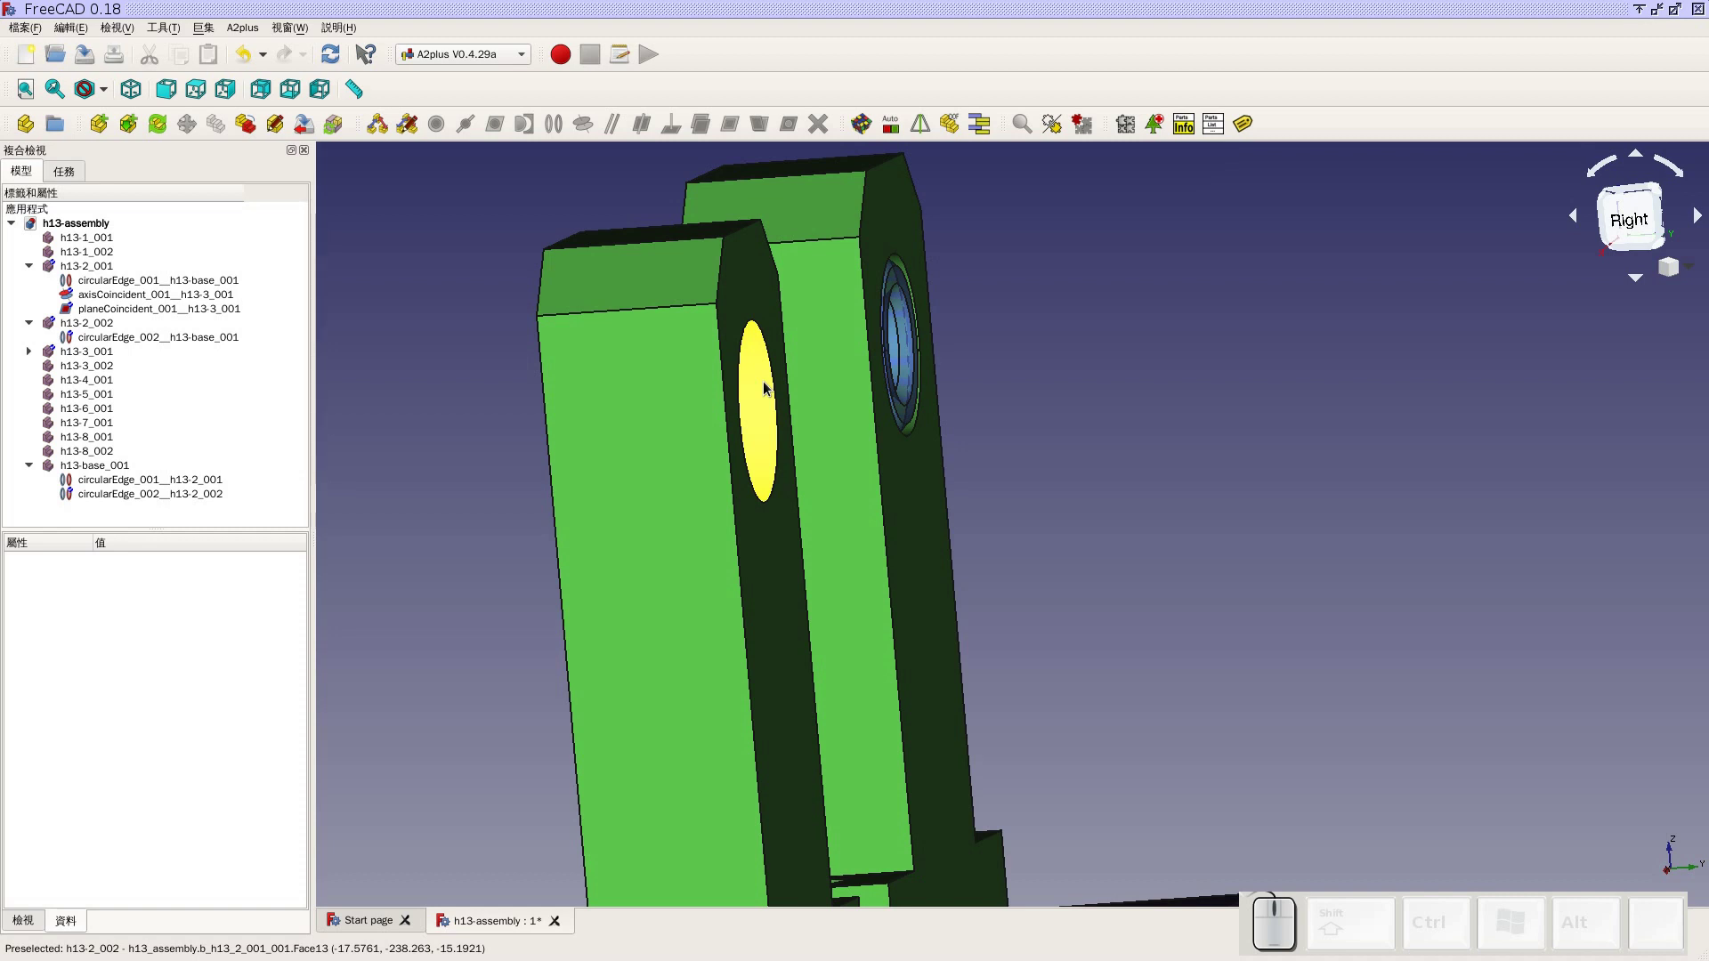
pyautogui.scroll(-3)
pyautogui.scroll(3)
pyautogui.click(746, 370)
# Apply an axisCoincident constraint between the second bushing and the right bracket hole and solve
pyautogui.scroll(-3)
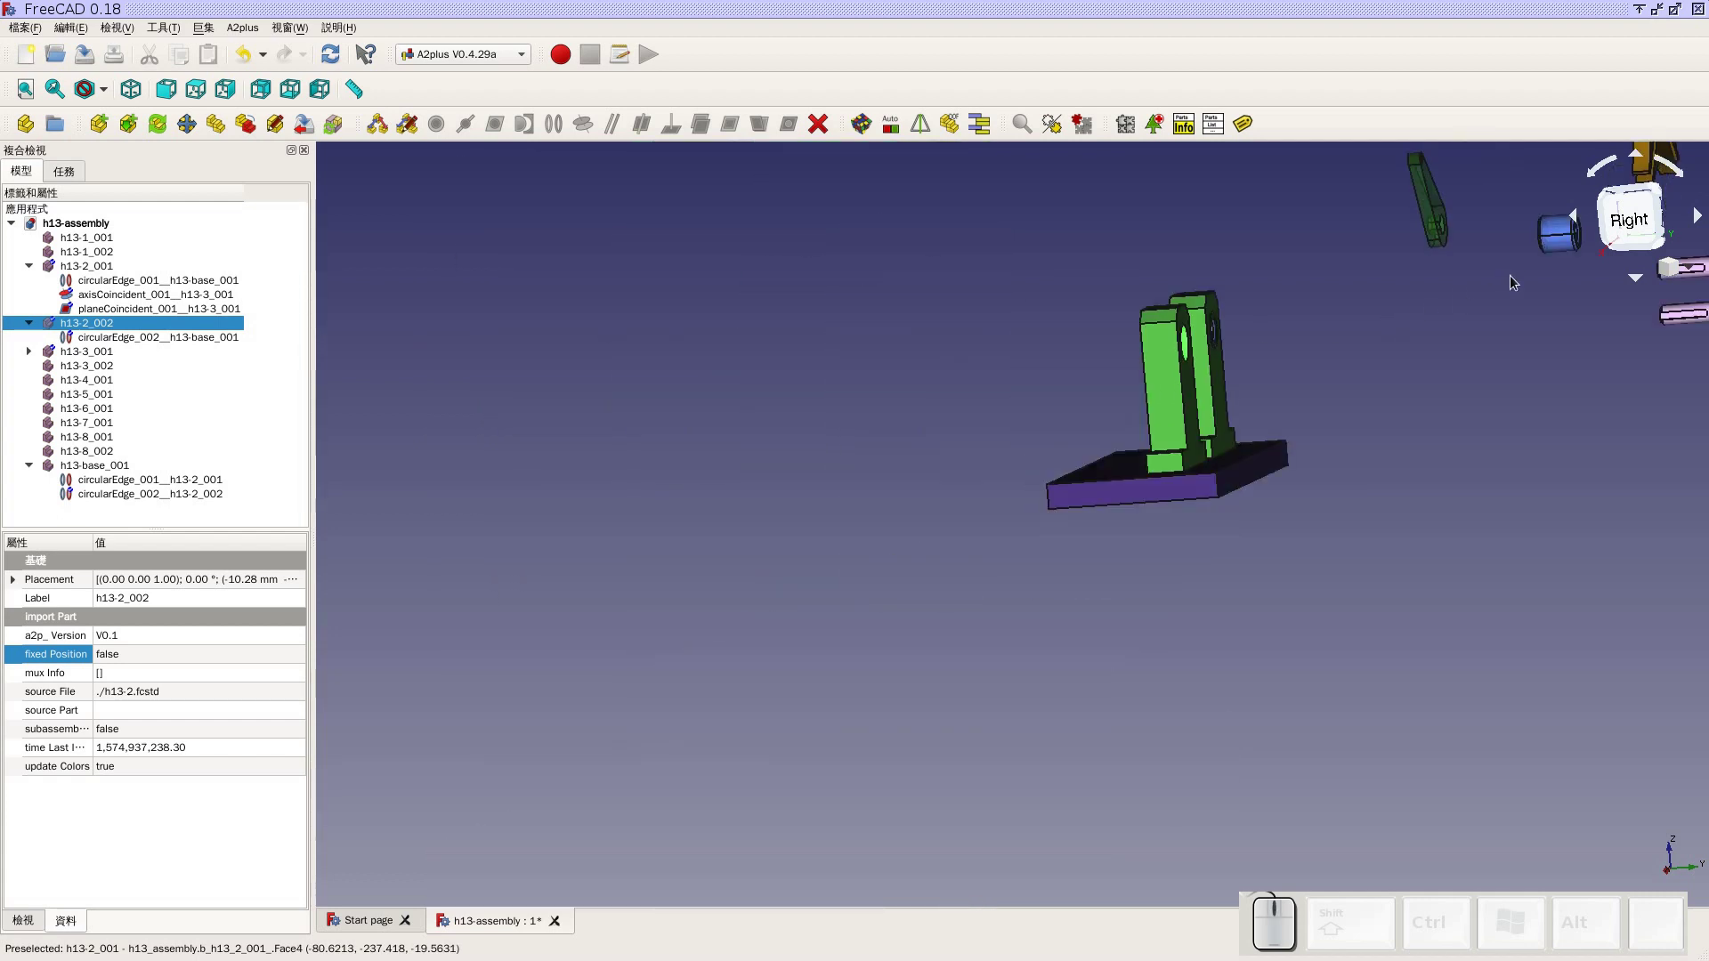
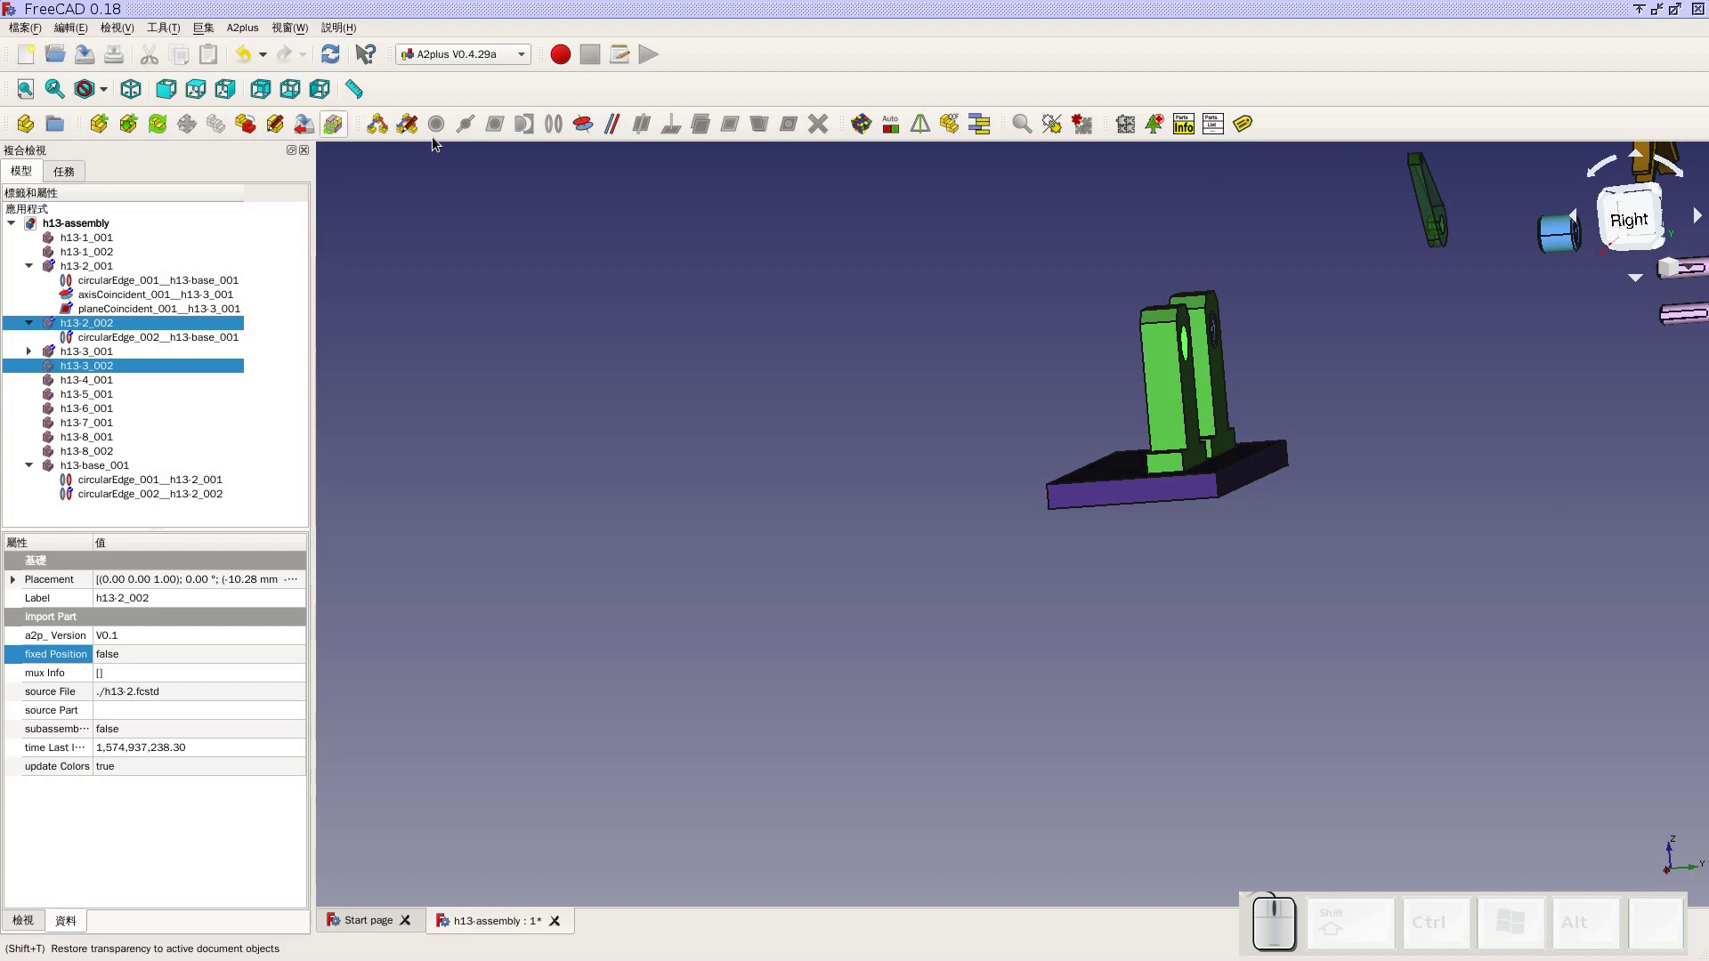
pyautogui.click(586, 136)
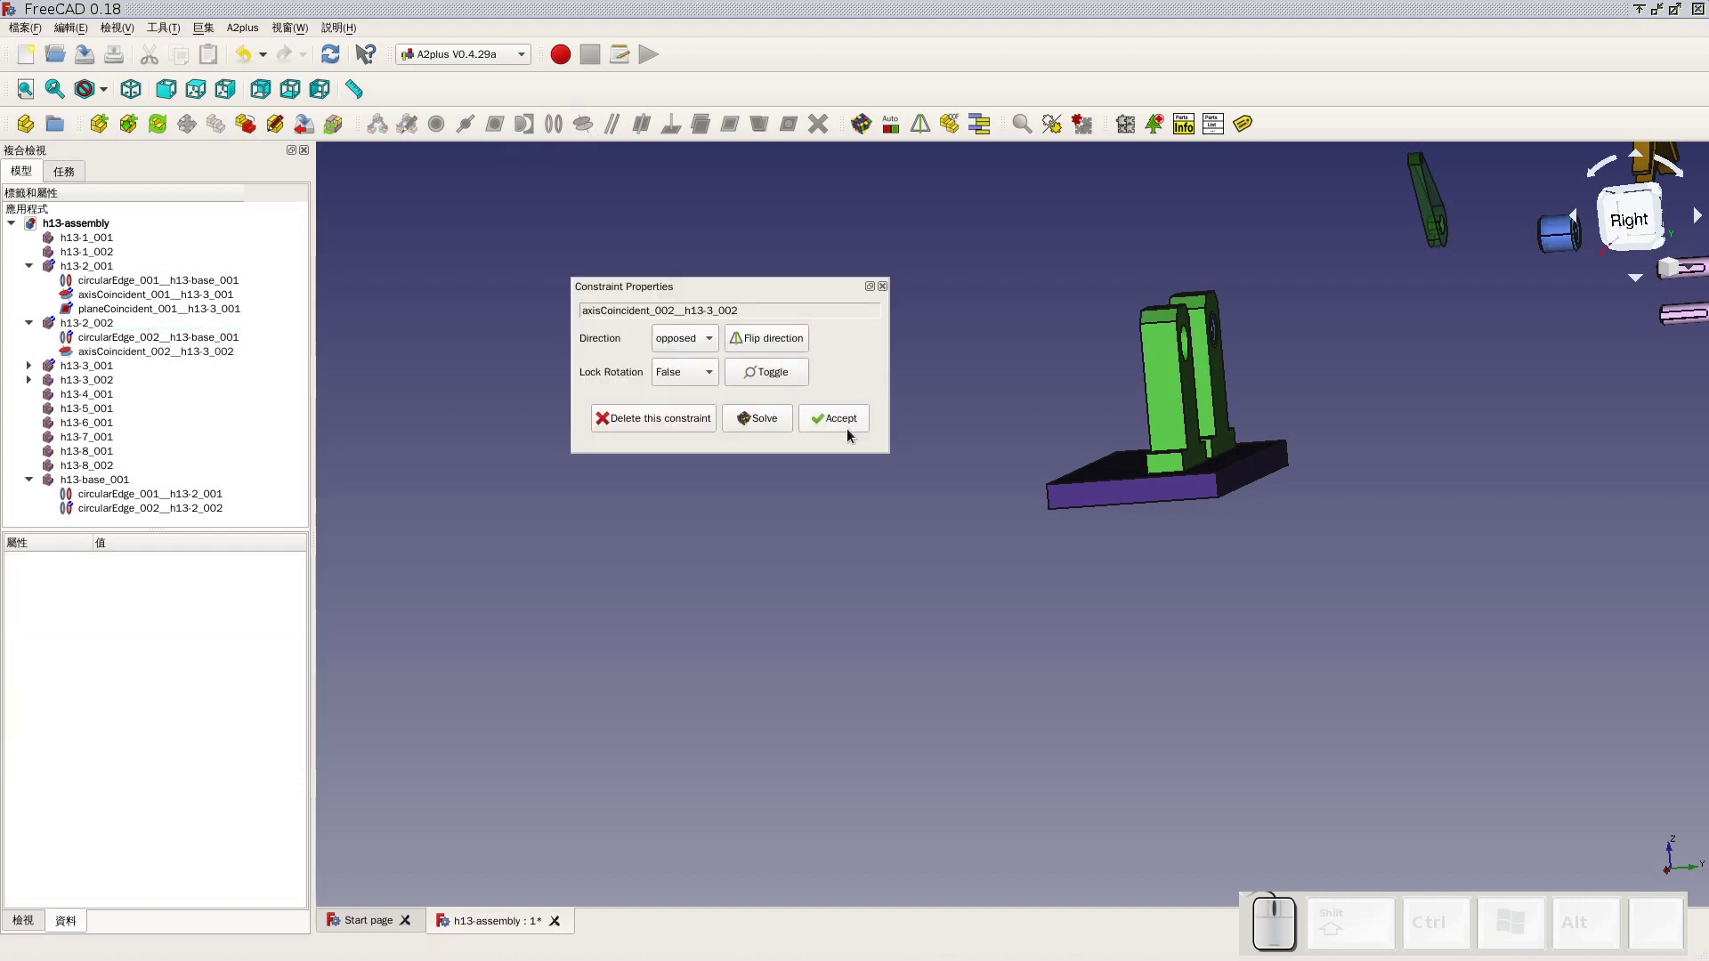
pyautogui.click(850, 431)
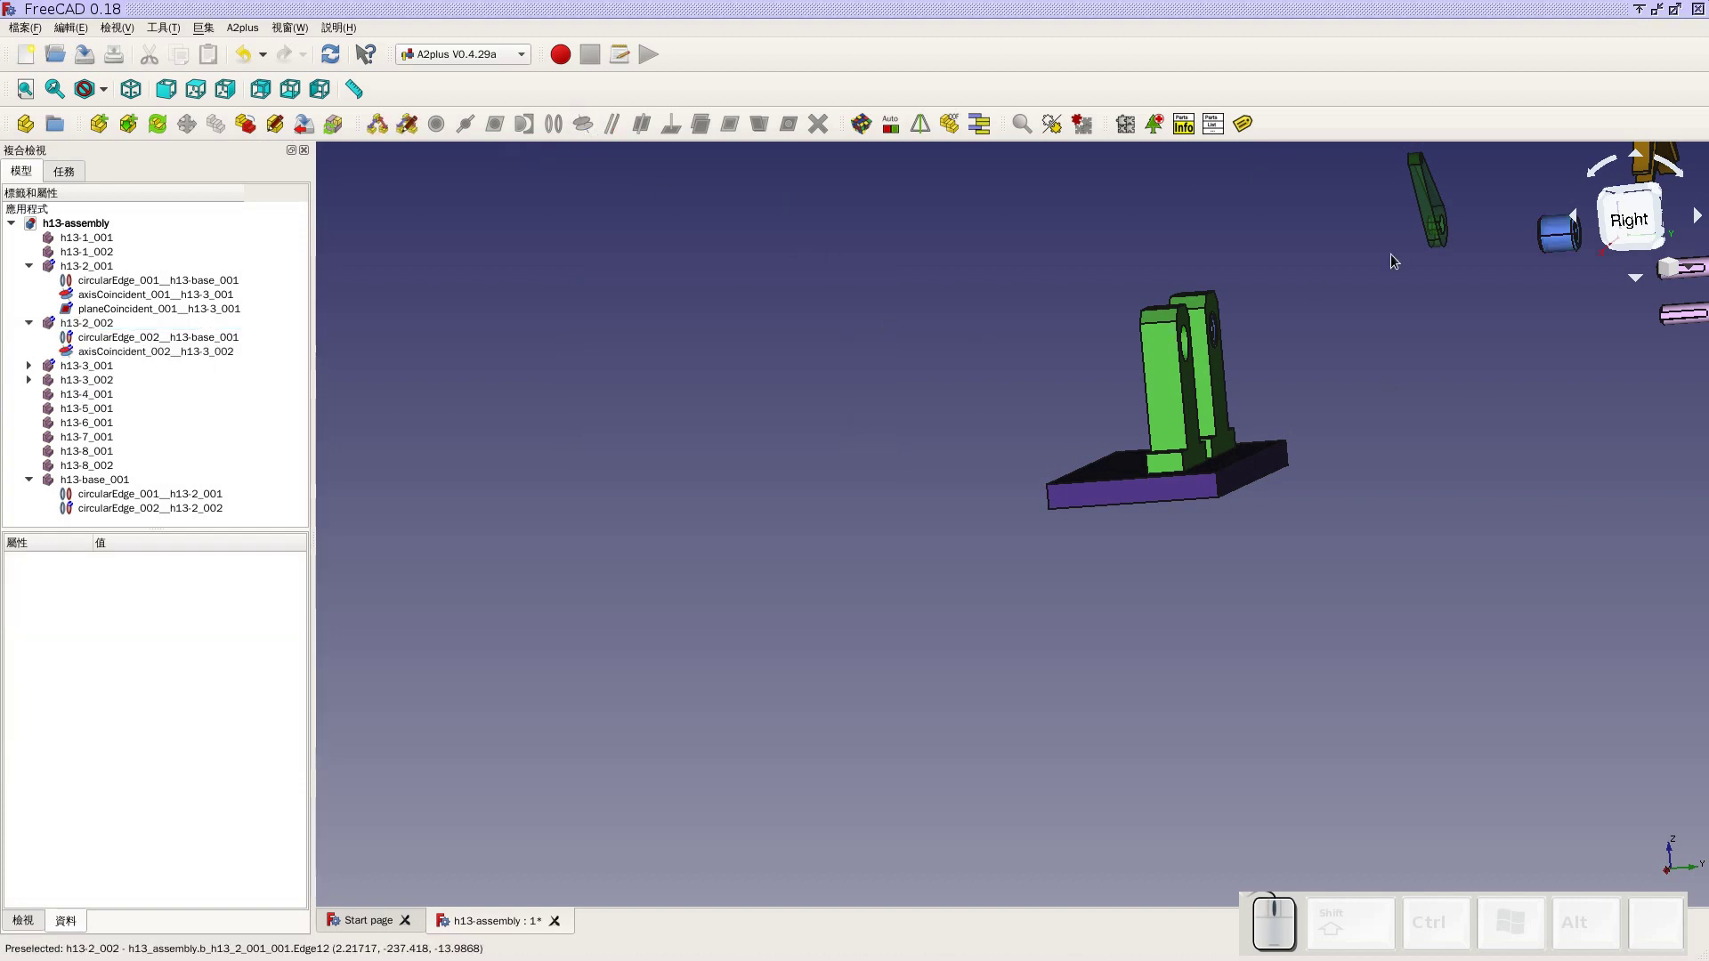
pyautogui.click(176, 96)
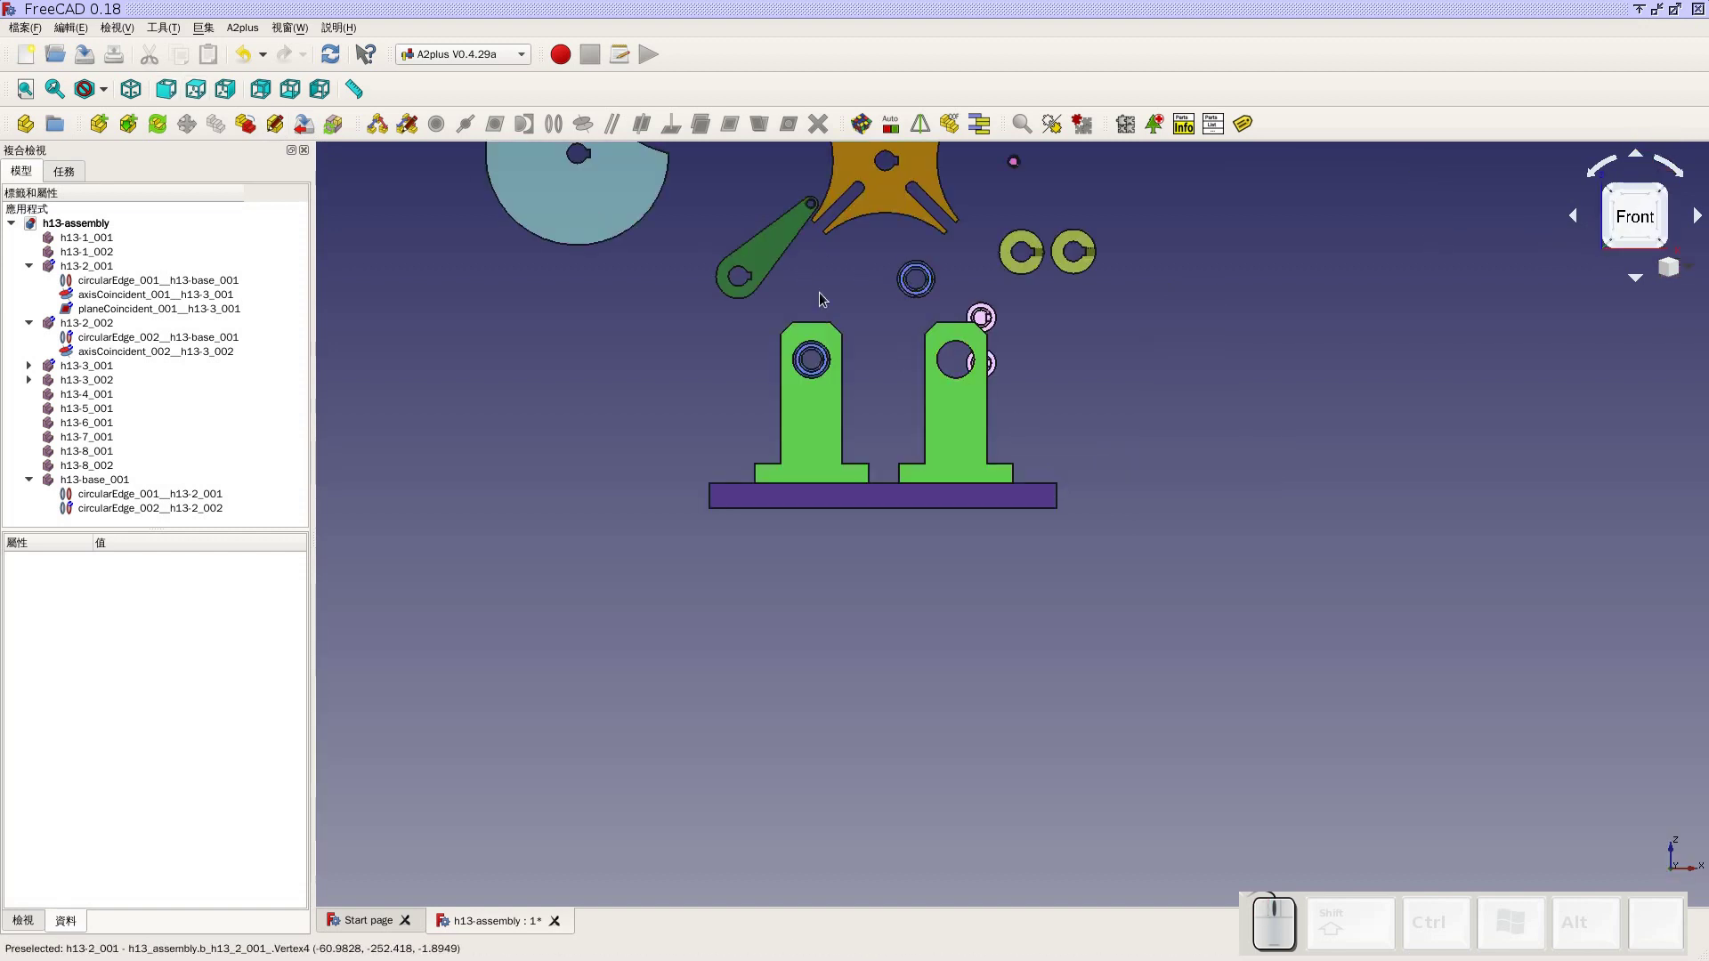
pyautogui.click(866, 131)
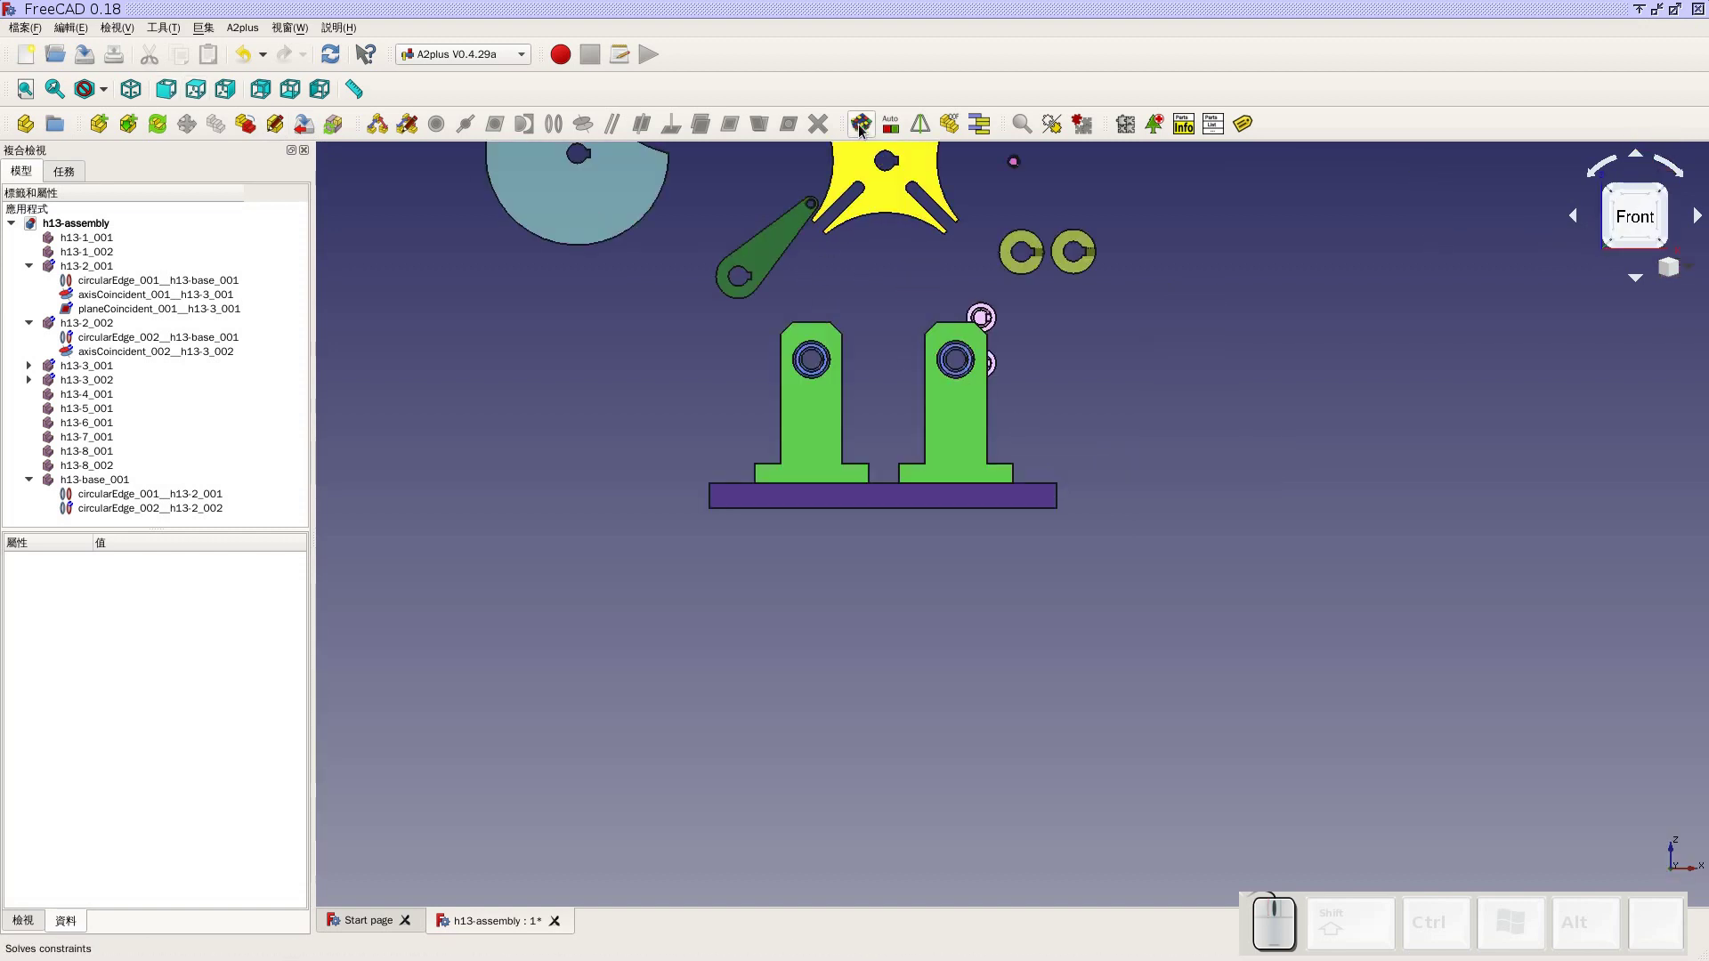
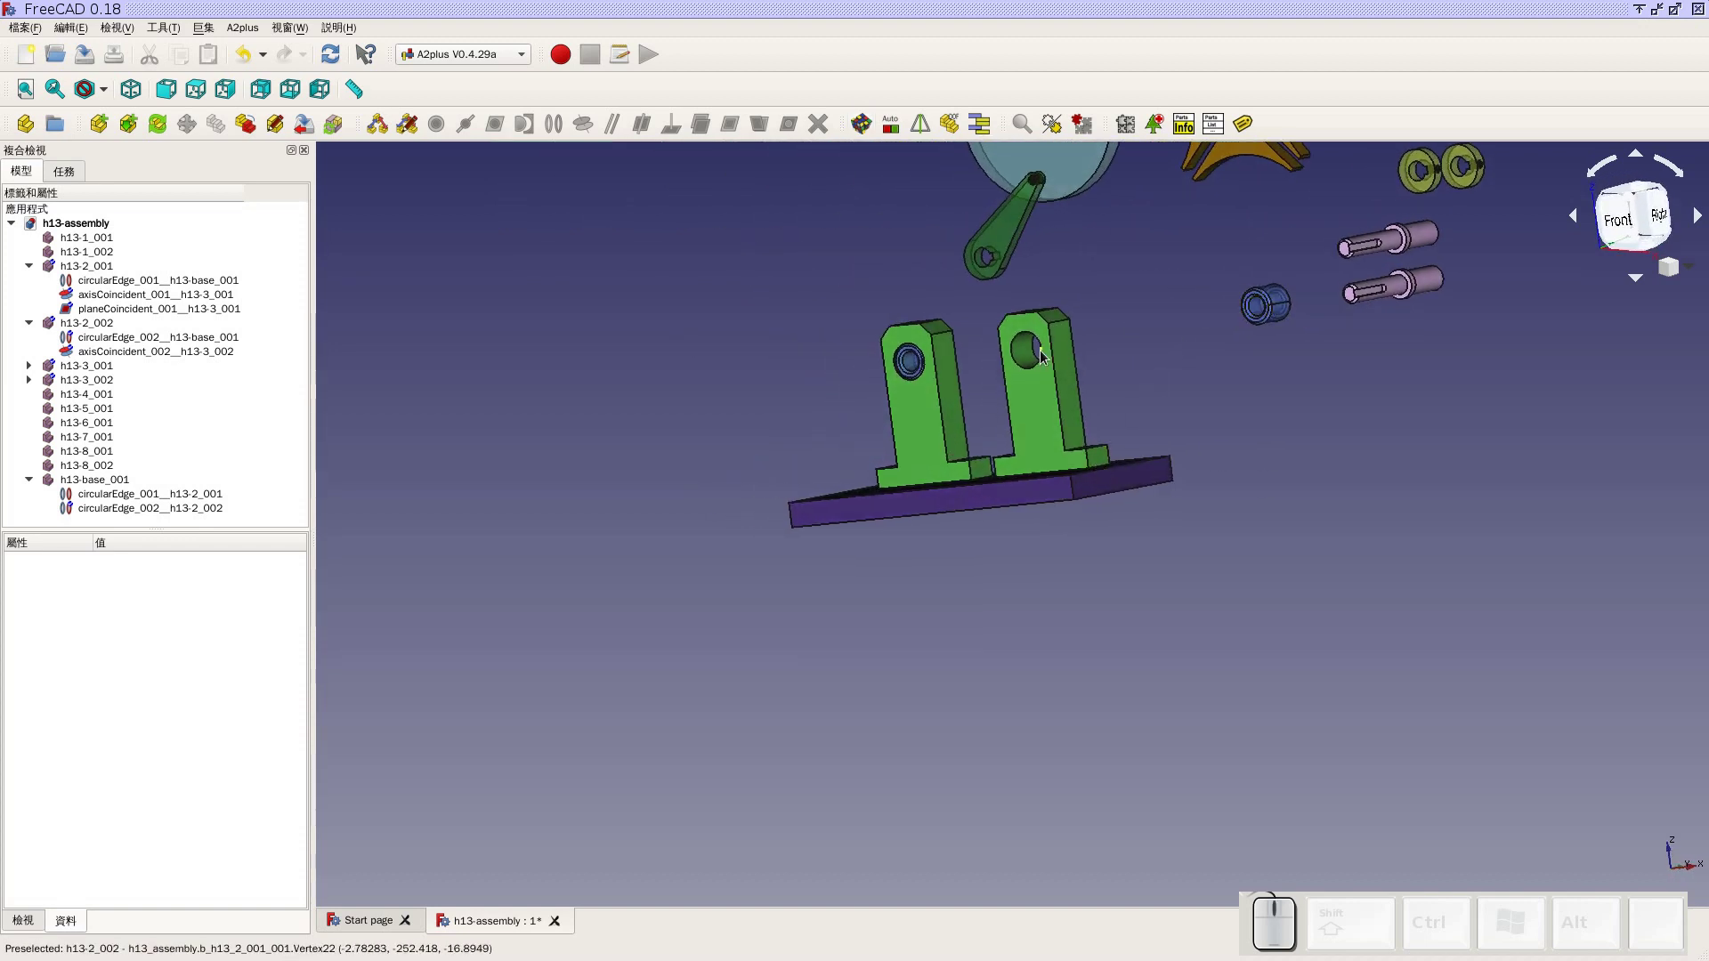
# Apply a planeCoincident constraint between the right bracket face and second bushing end face and solve
pyautogui.scroll(3)
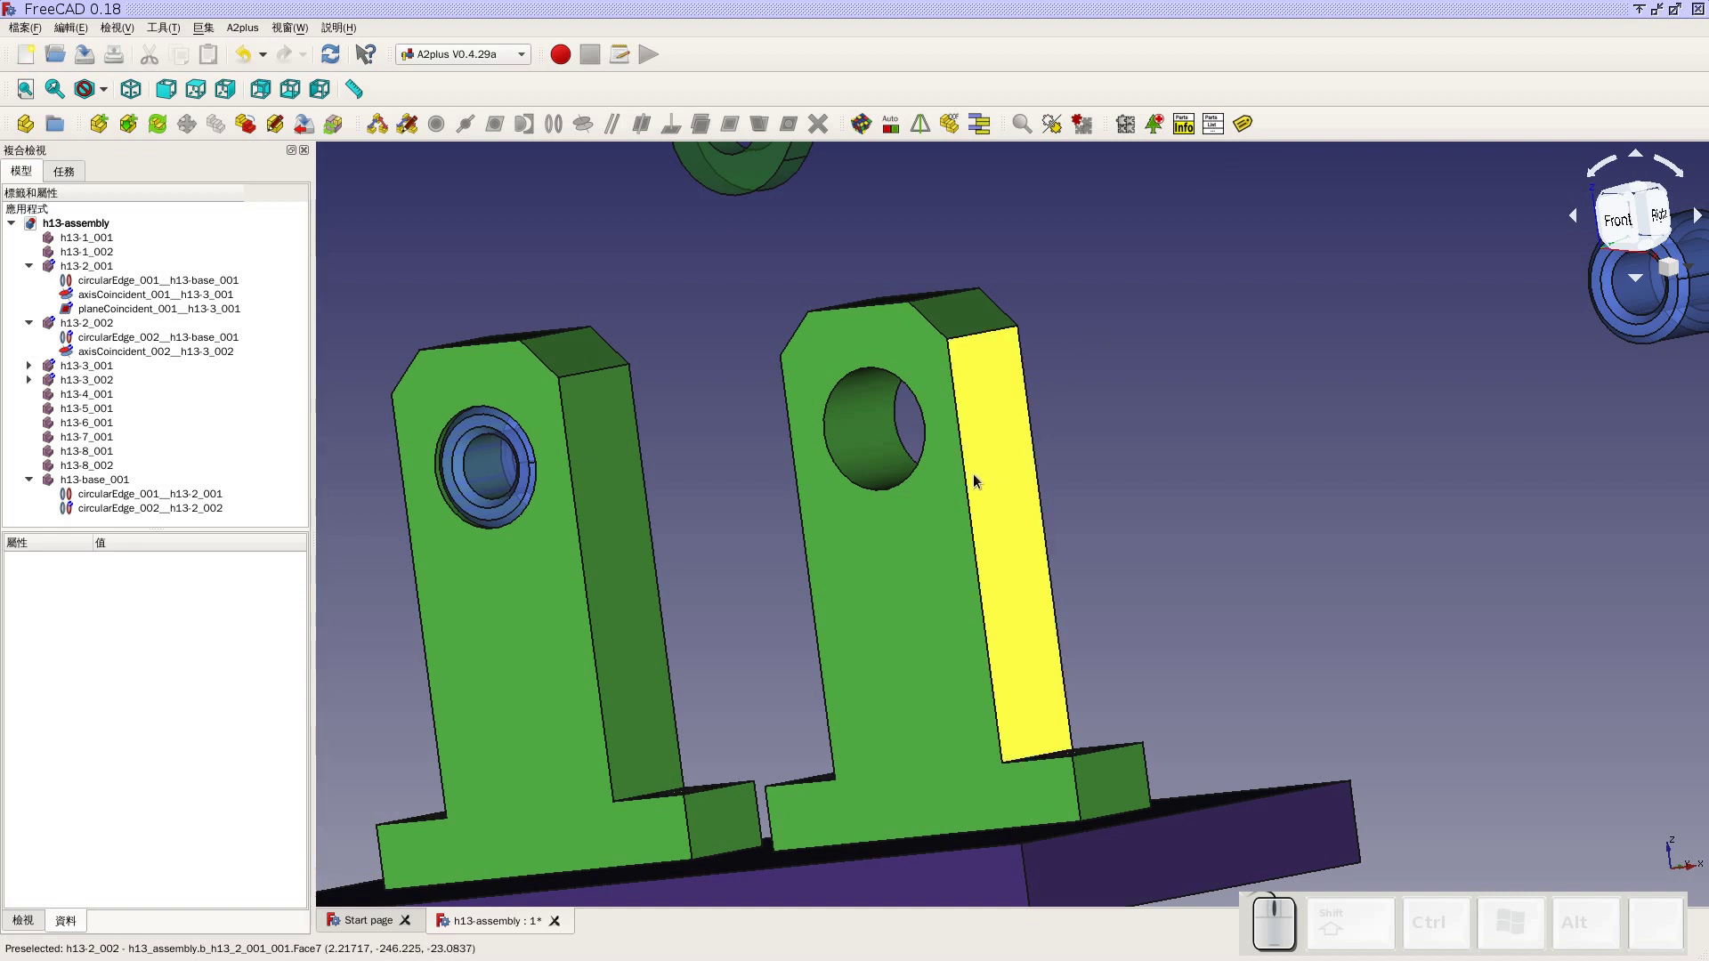
pyautogui.click(942, 513)
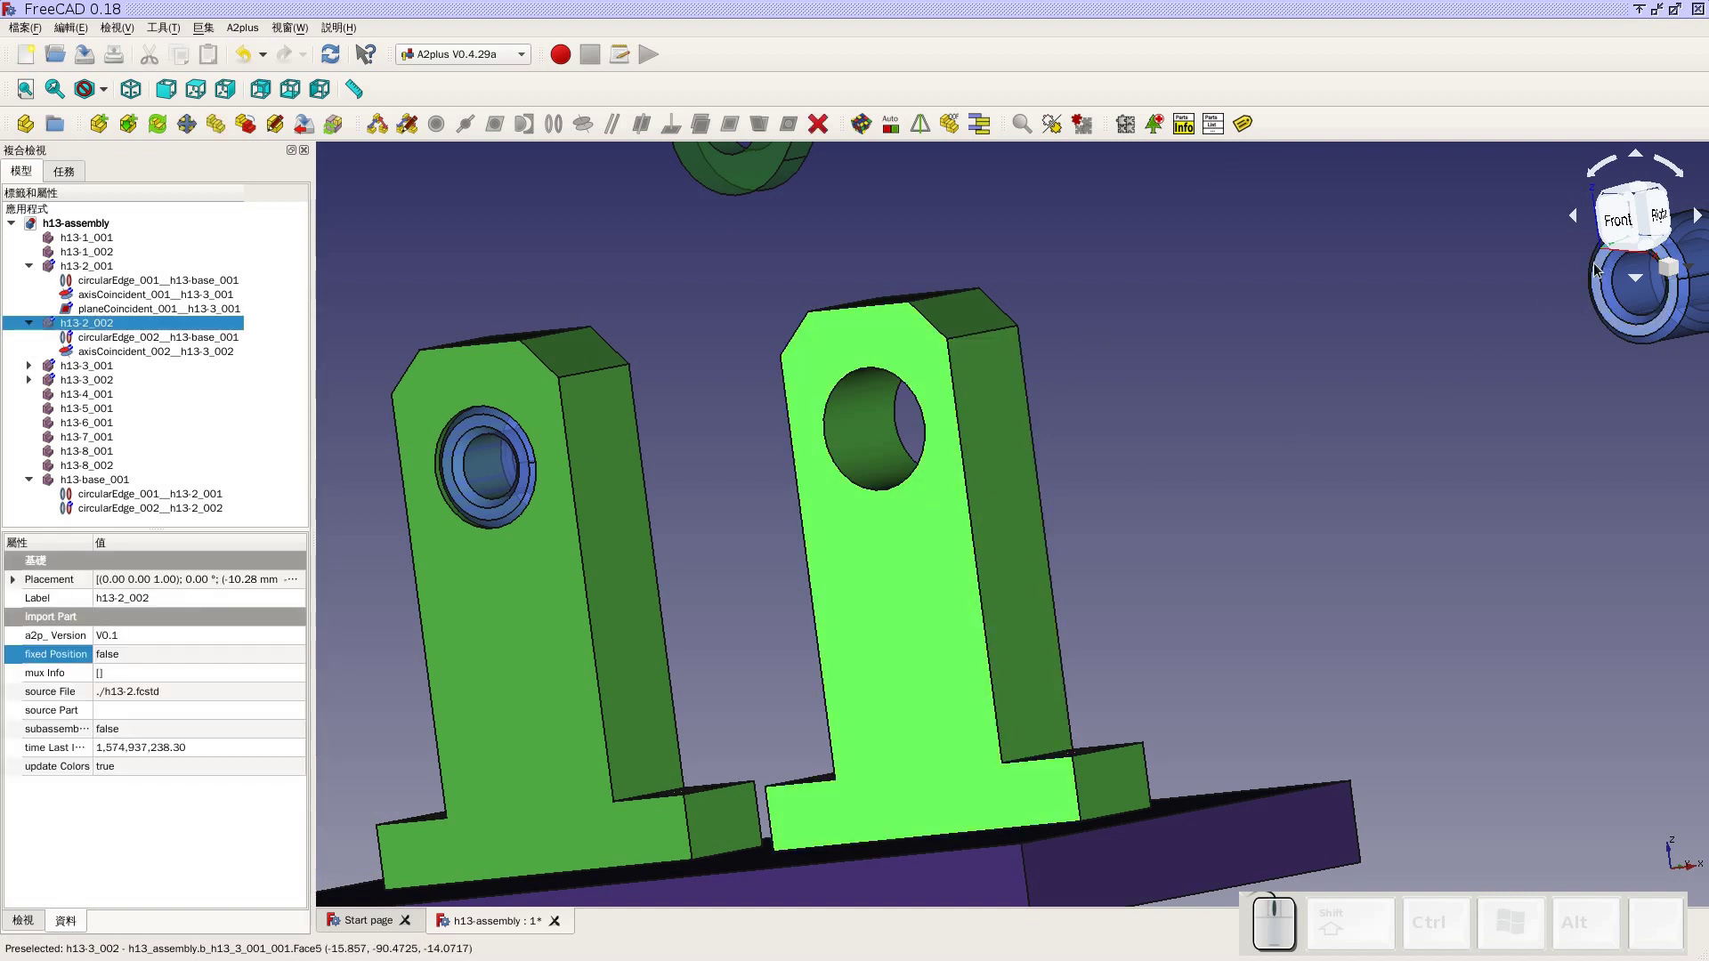
pyautogui.click(1600, 269)
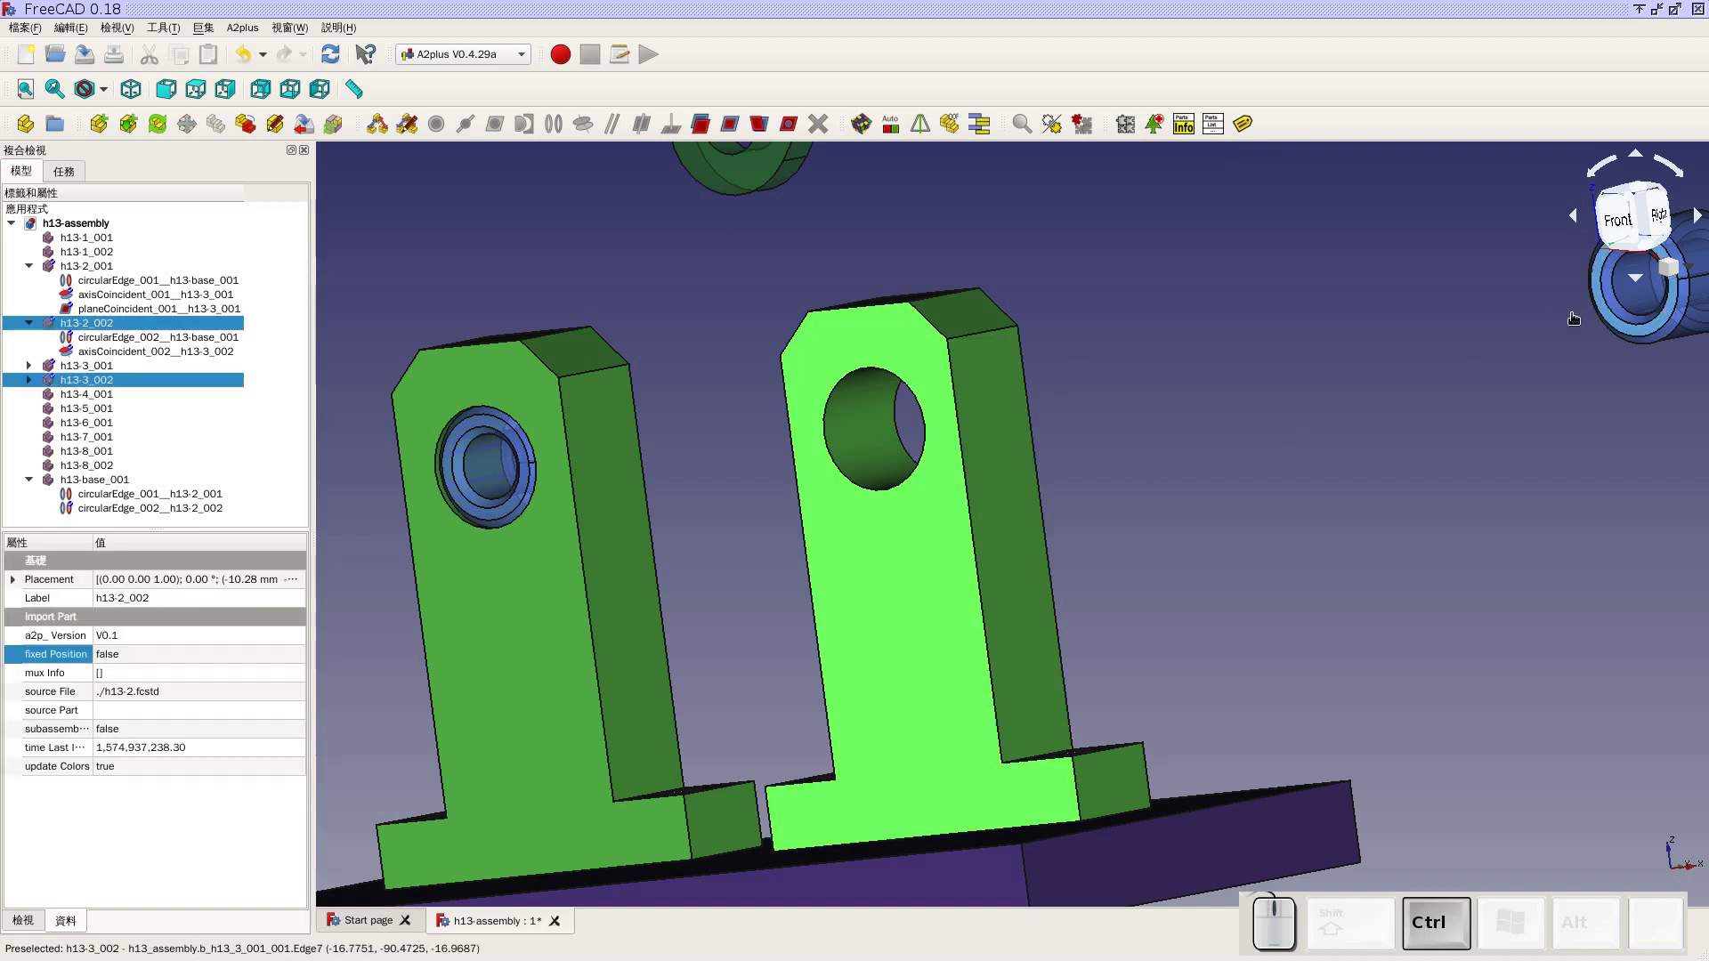
pyautogui.click(730, 130)
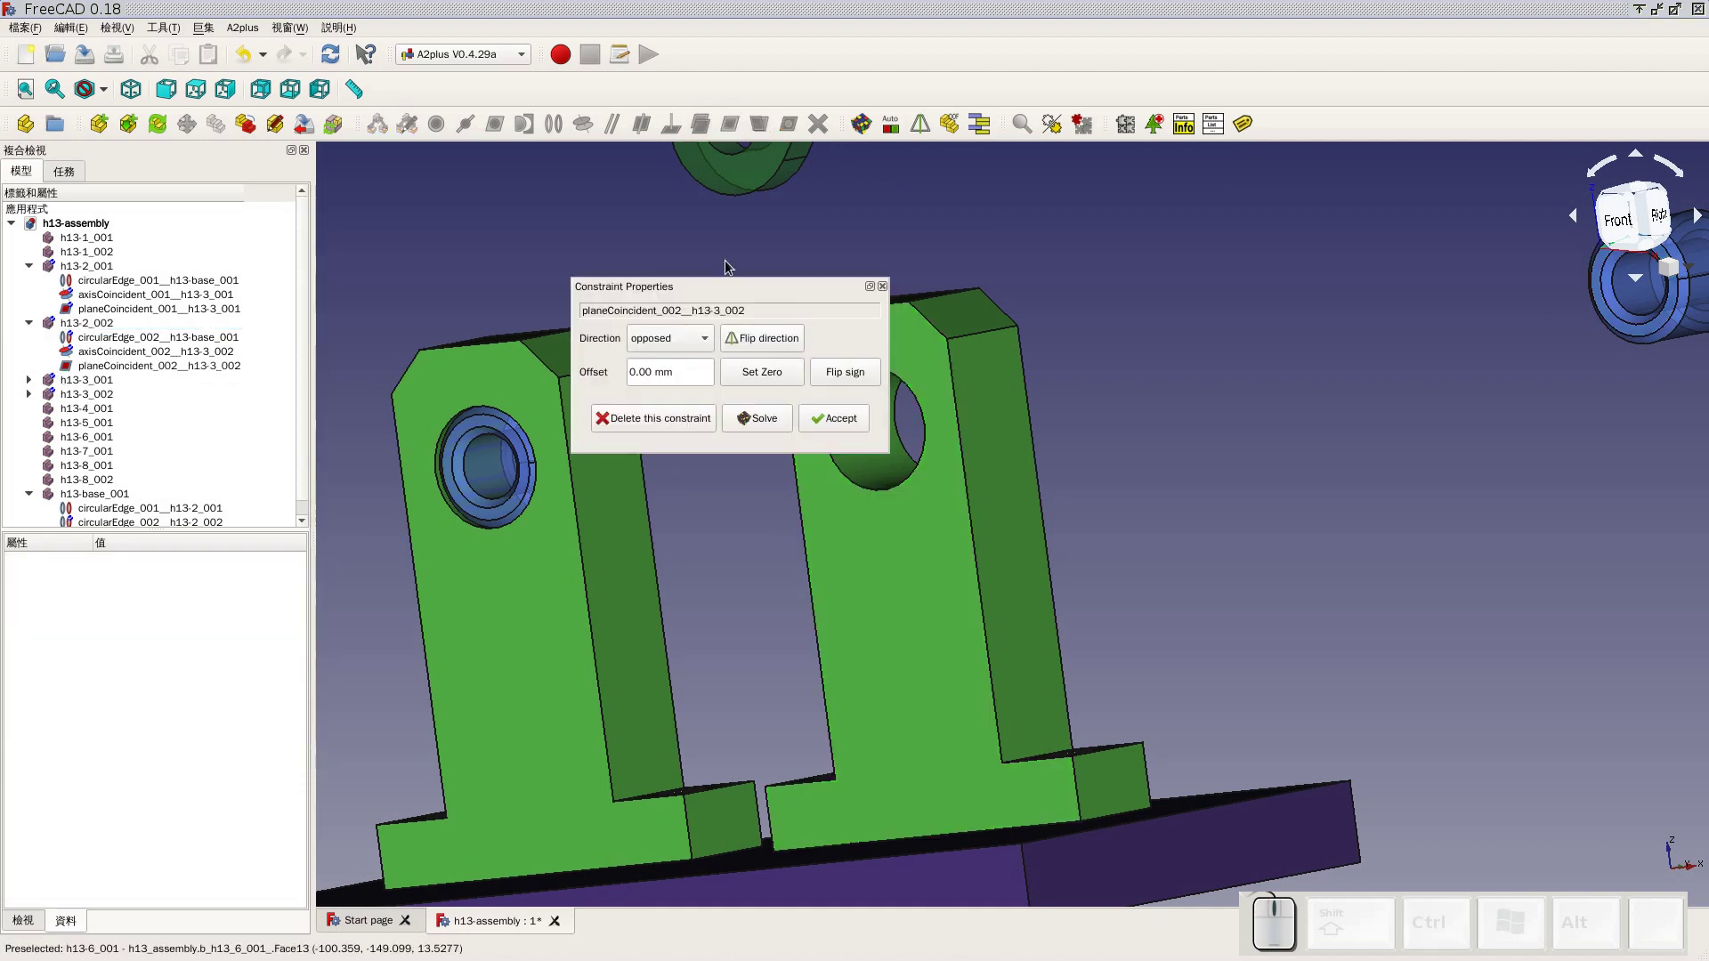
pyautogui.click(840, 418)
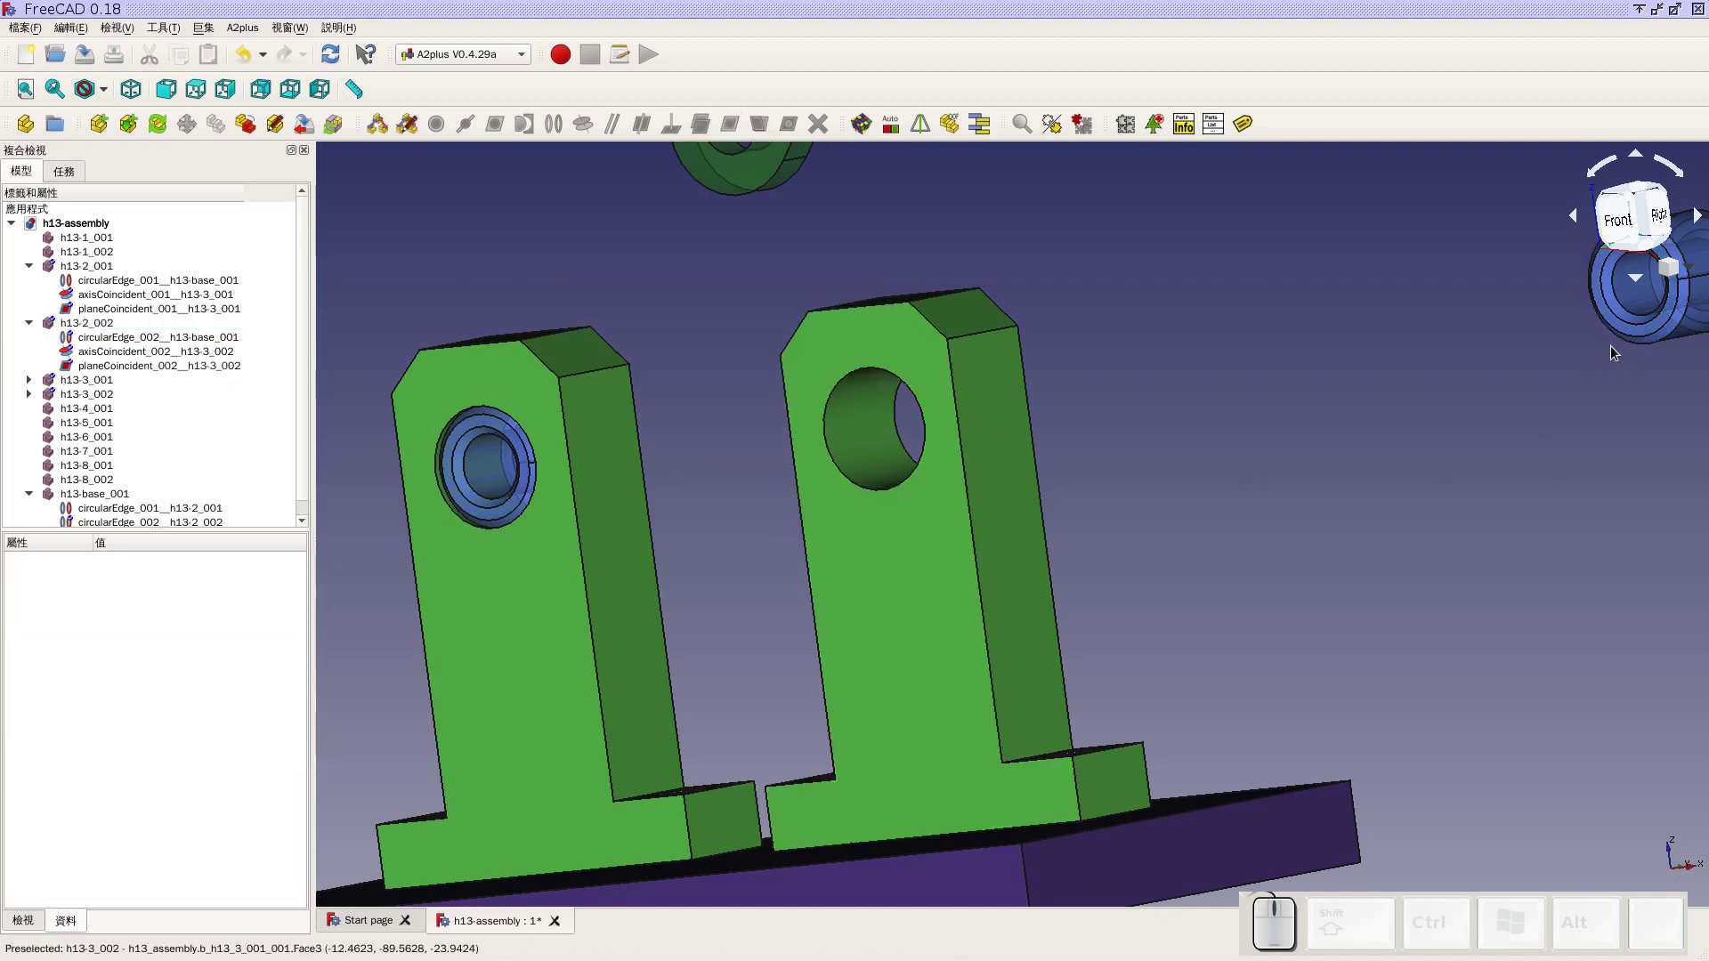
pyautogui.click(860, 134)
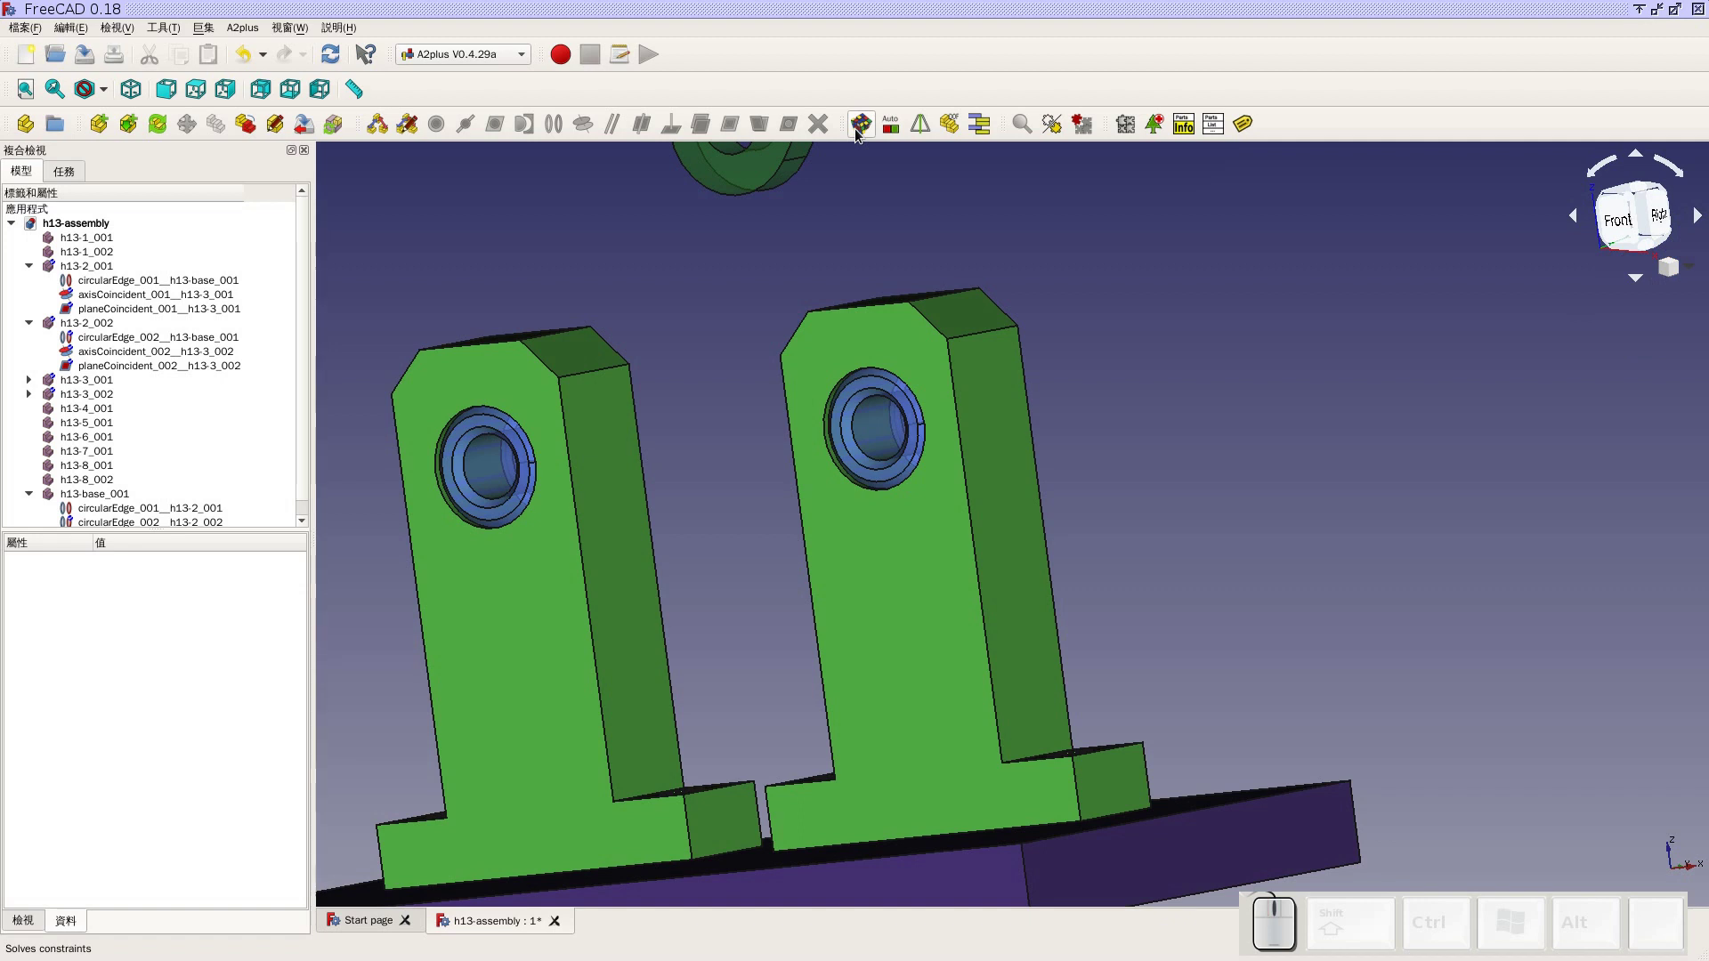
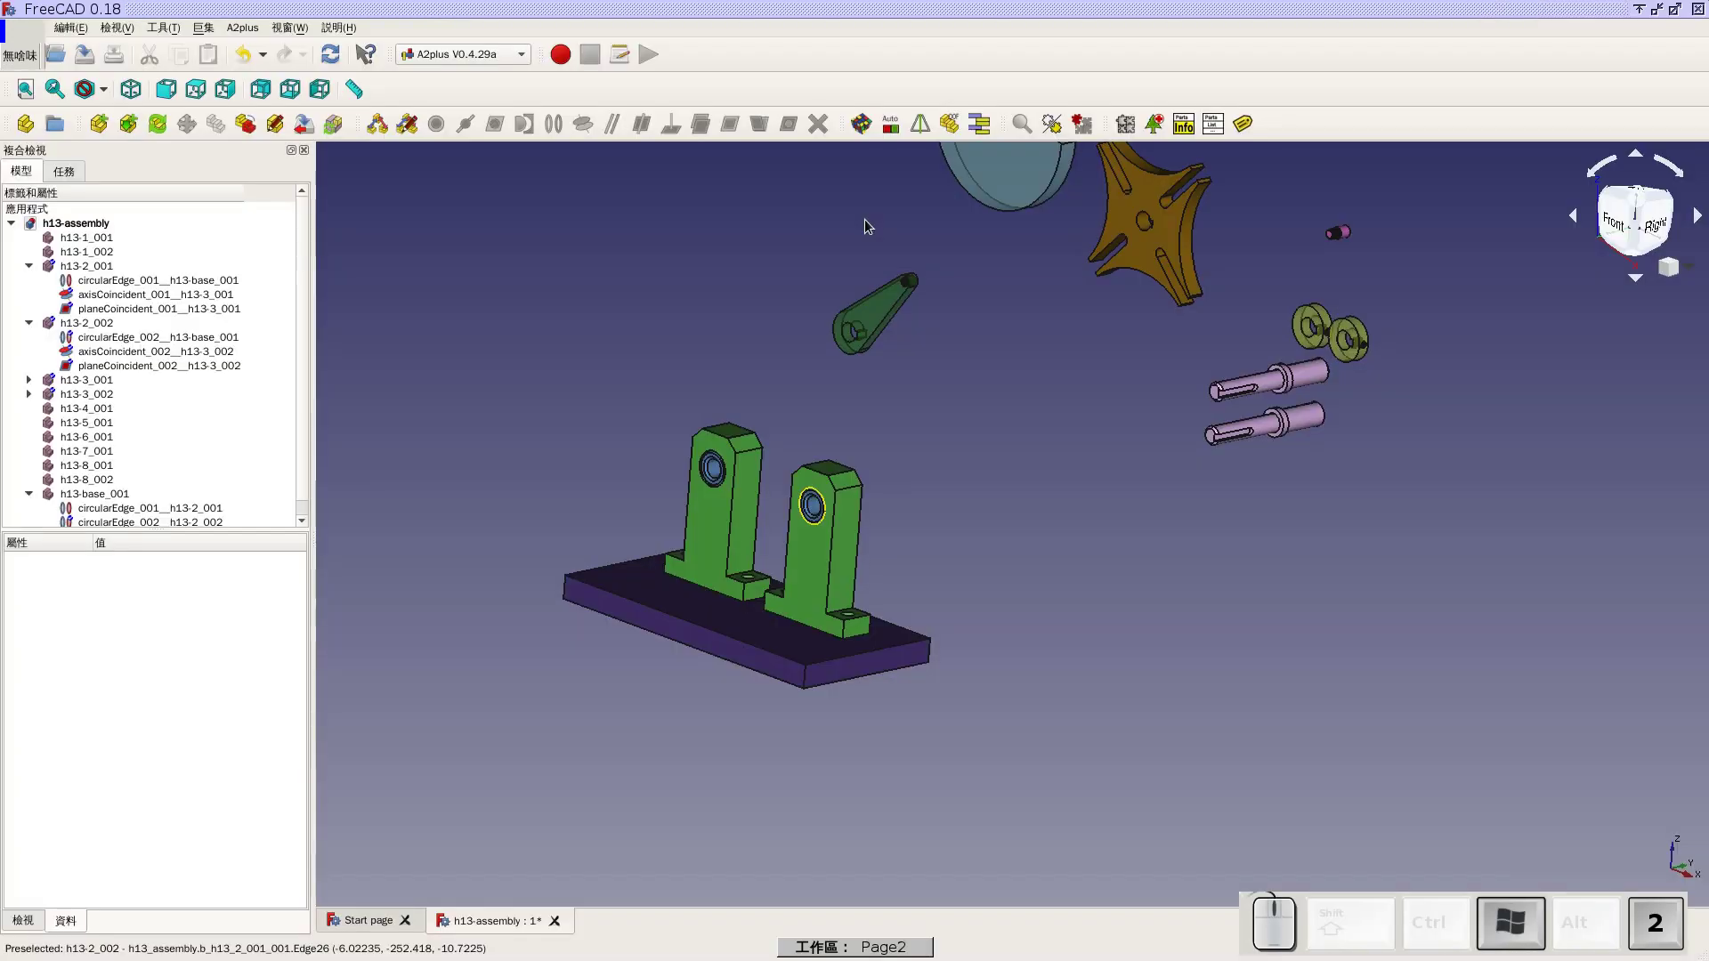
pyautogui.scroll(3)
pyautogui.scroll(-3)
pyautogui.moveTo(1211, 407); pyautogui.dragTo(1192, 309)
pyautogui.scroll(3)
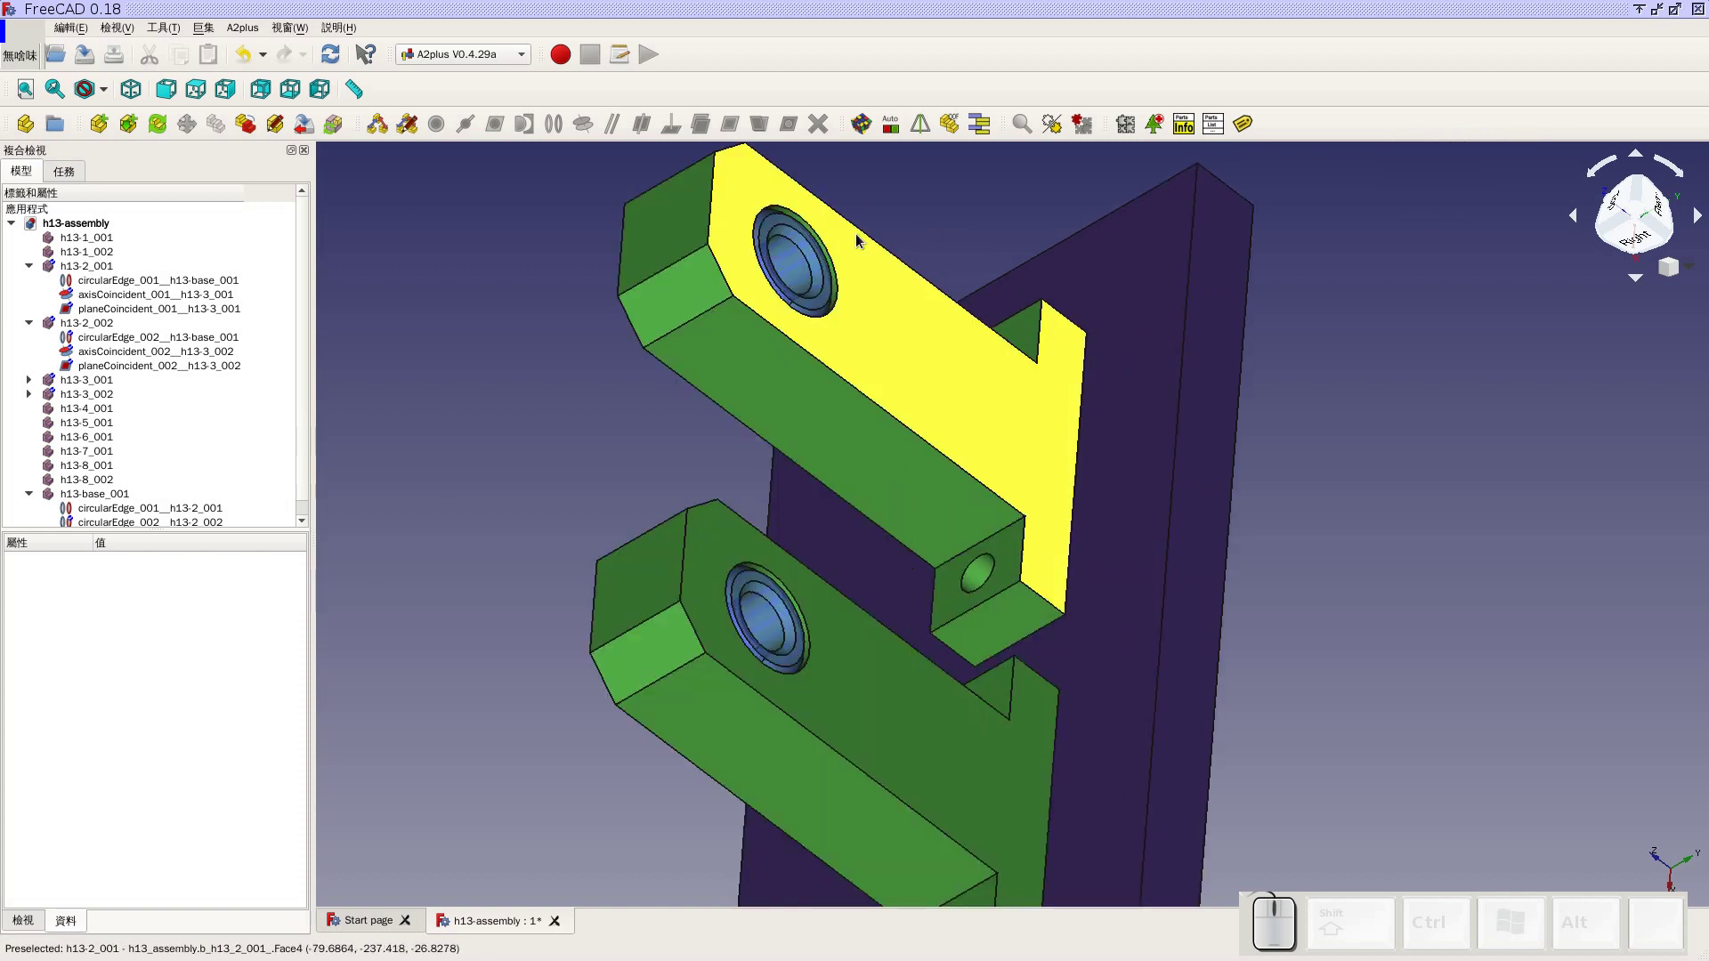
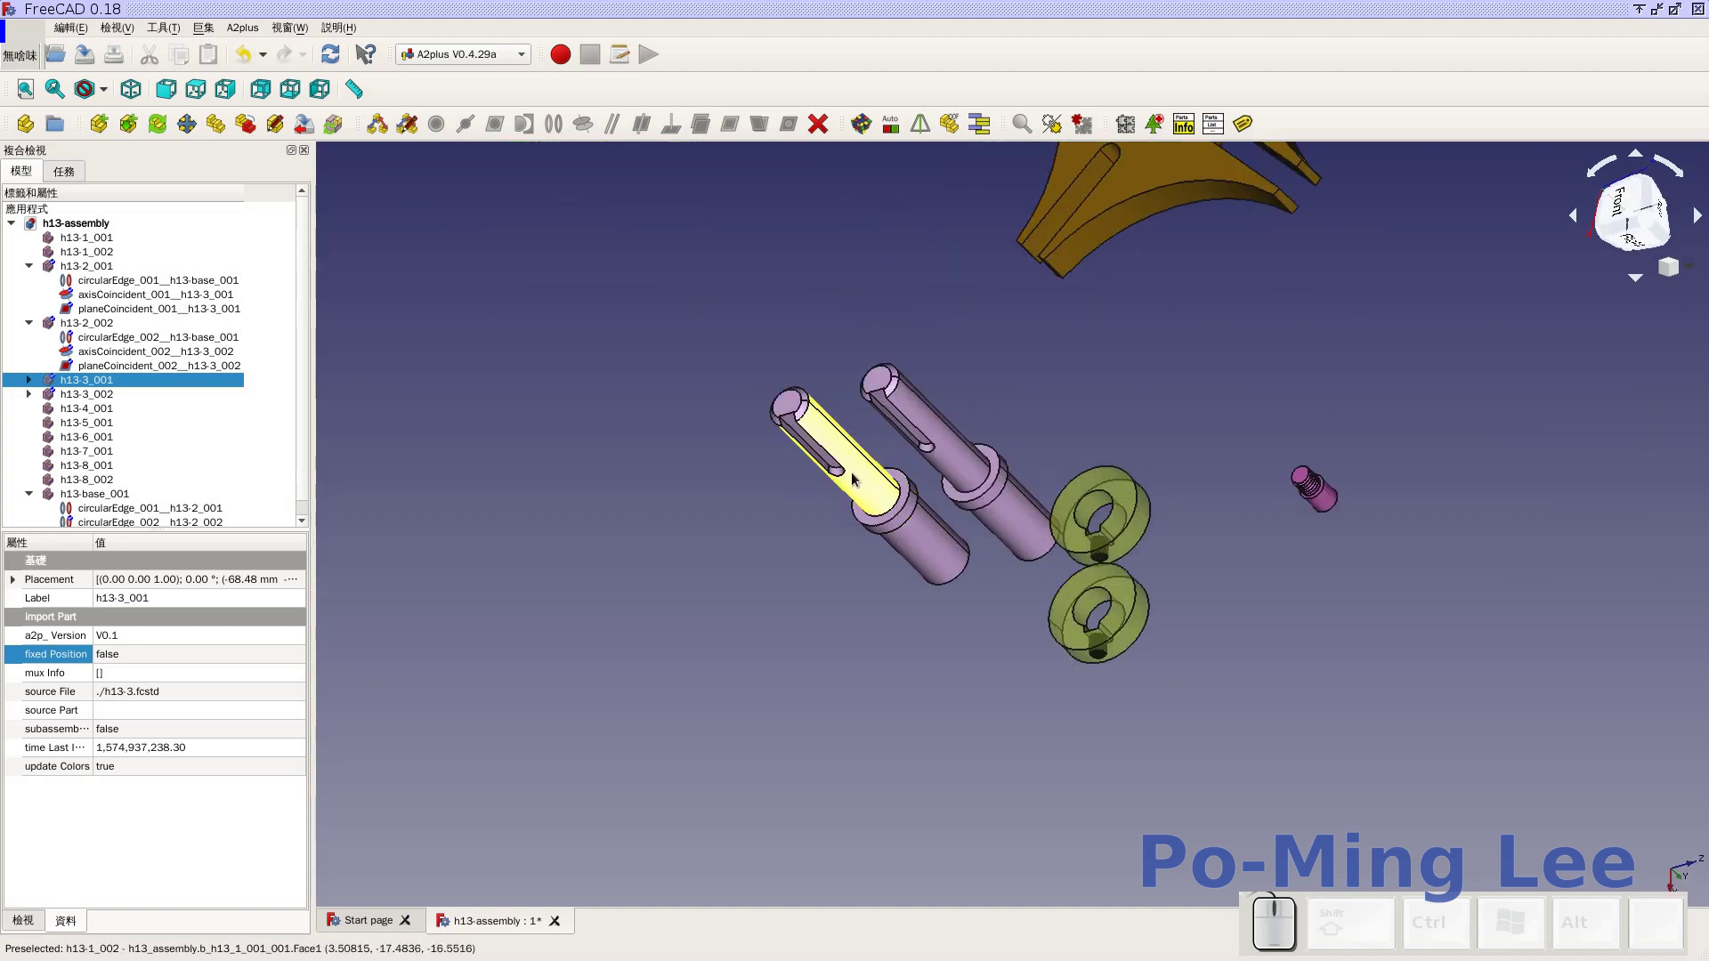
pyautogui.scroll(-3)
pyautogui.scroll(3)
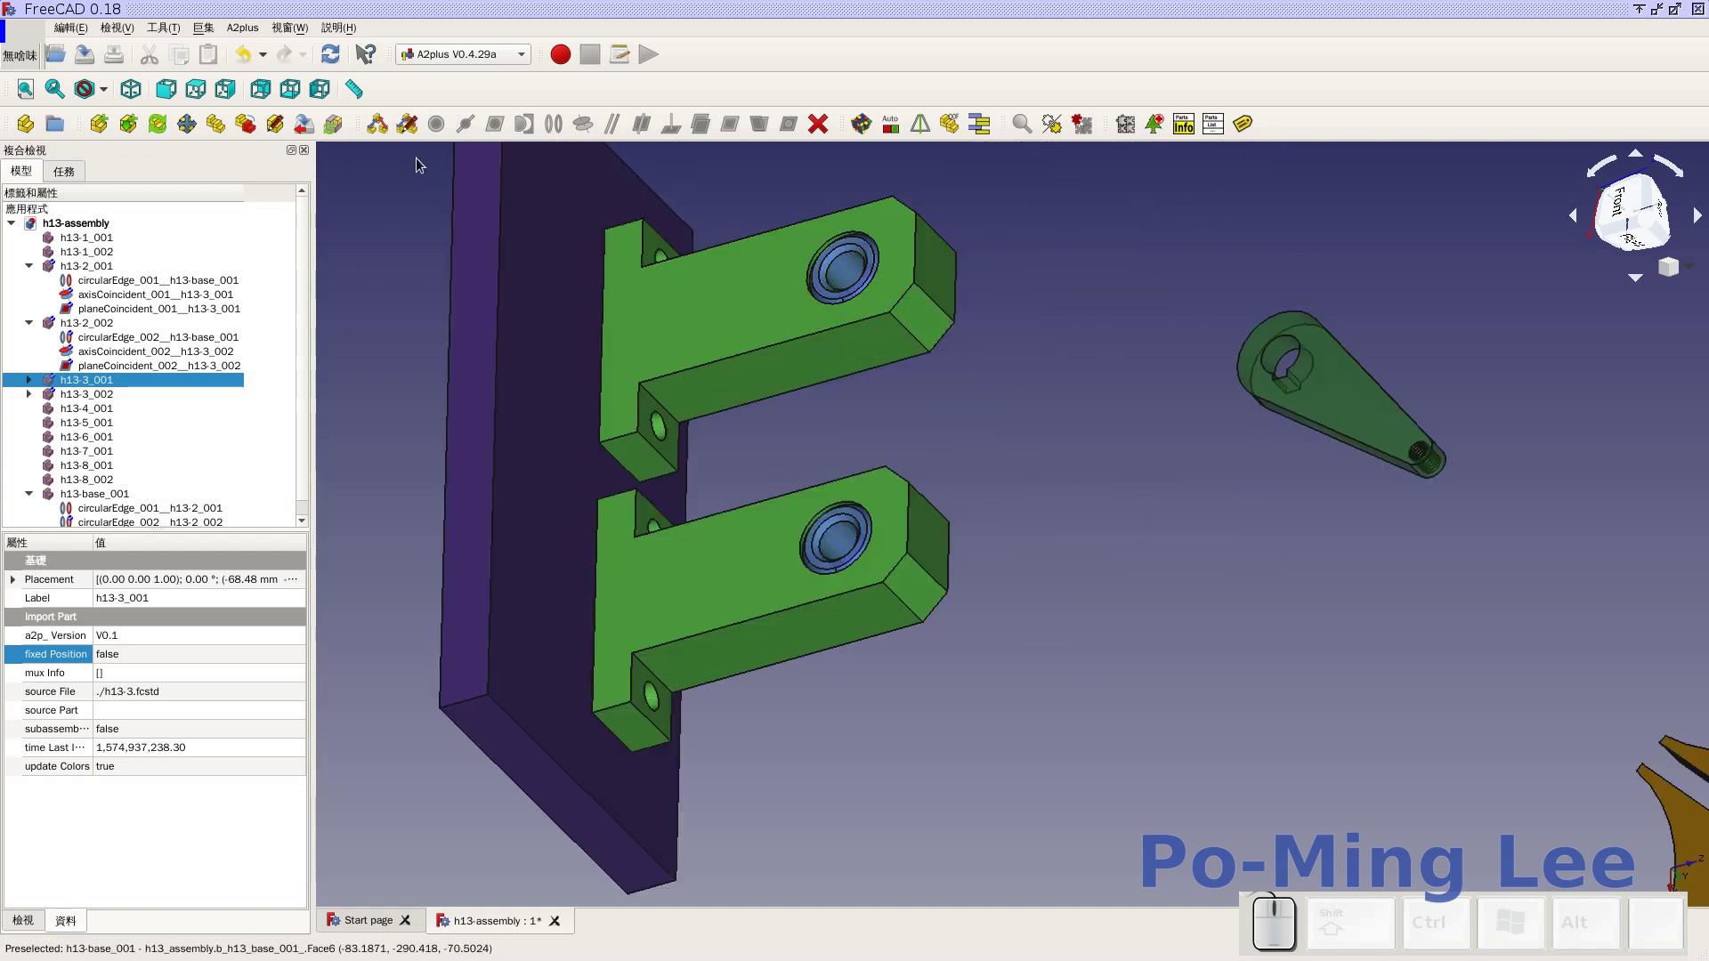
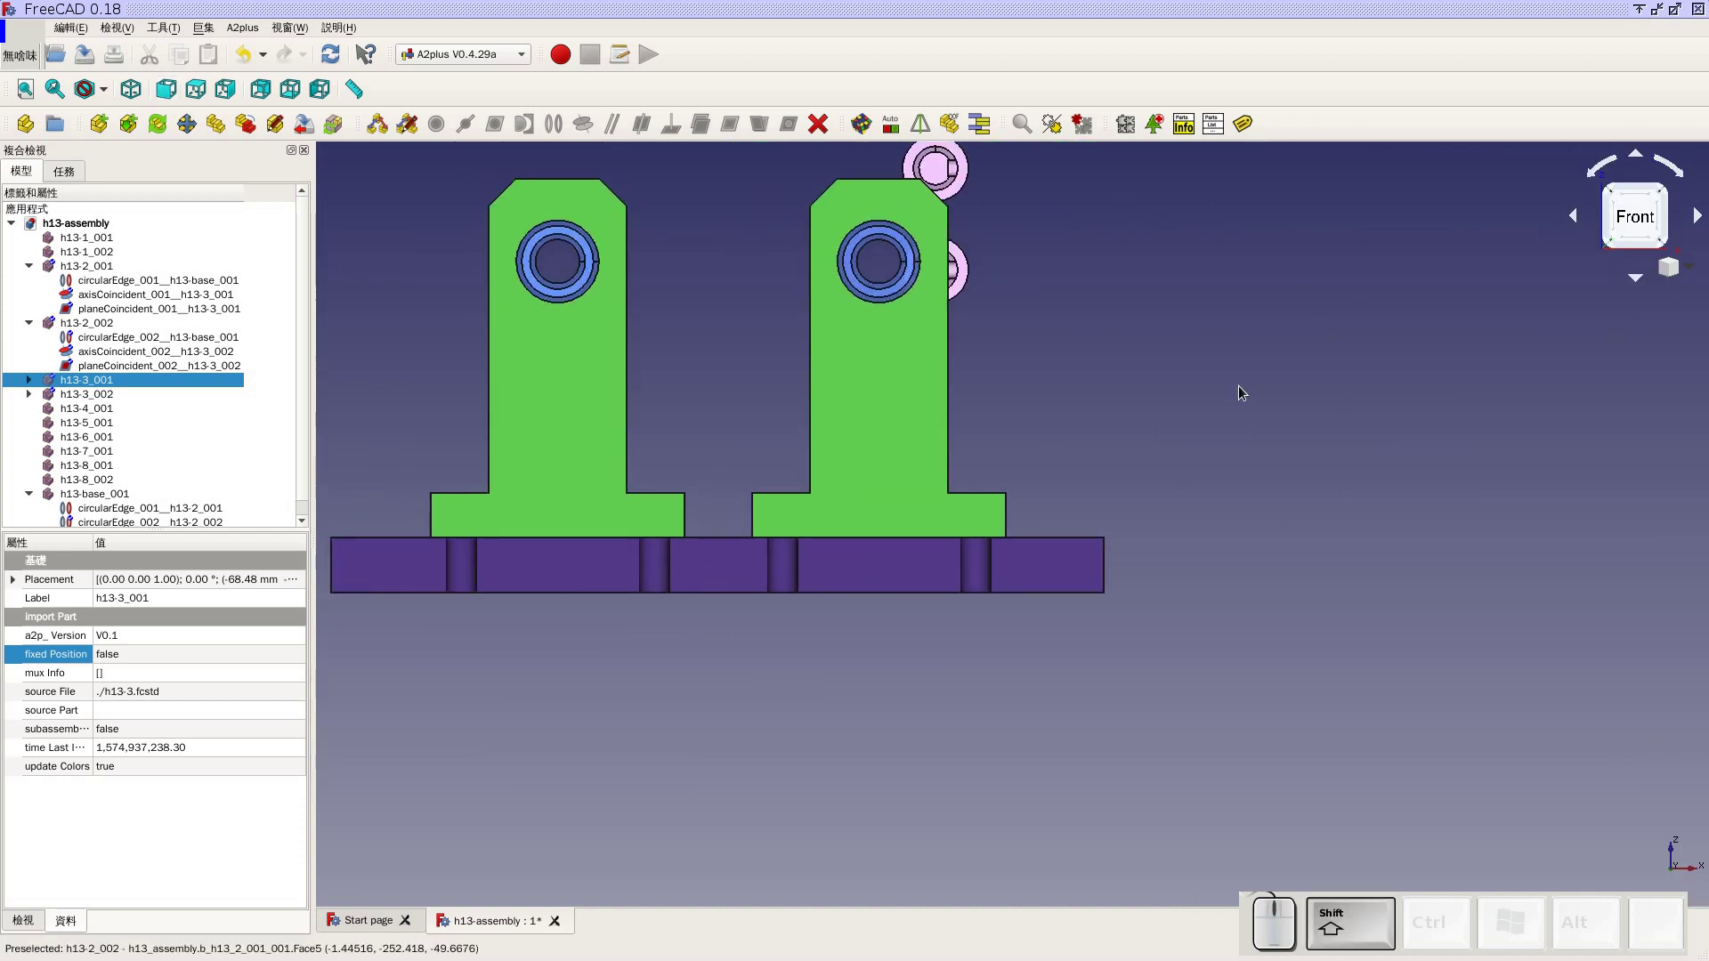
pyautogui.scroll(-3)
pyautogui.moveTo(1263, 296); pyautogui.dragTo(1201, 320)
pyautogui.scroll(3)
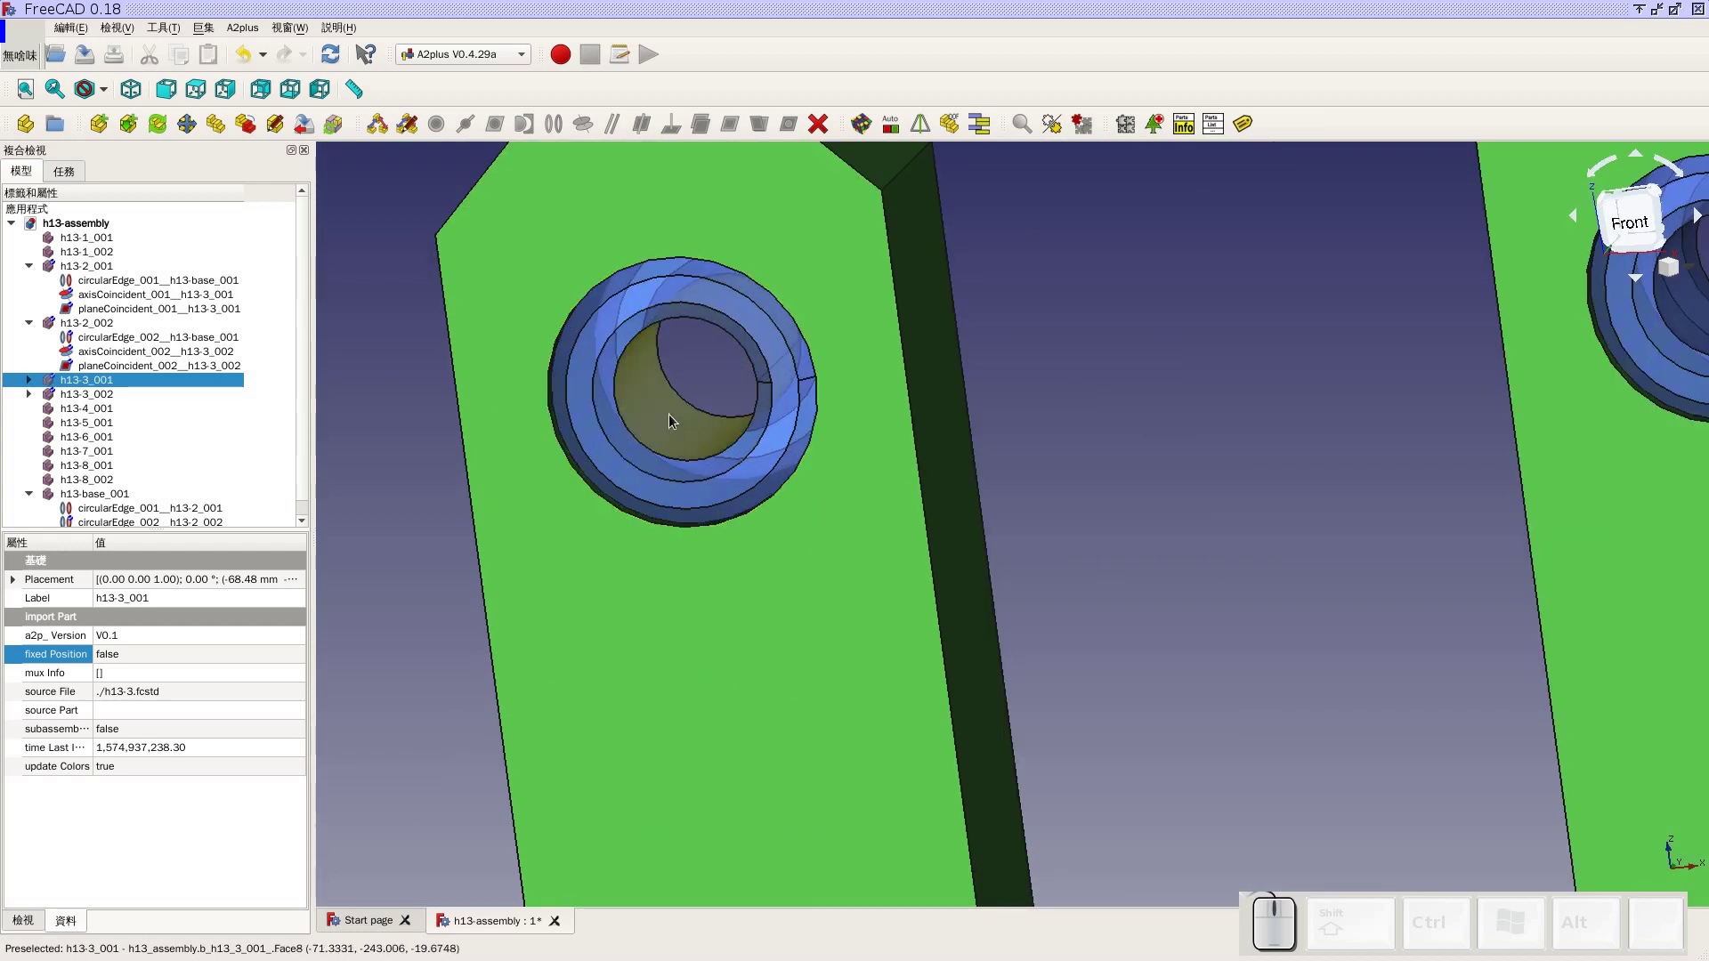
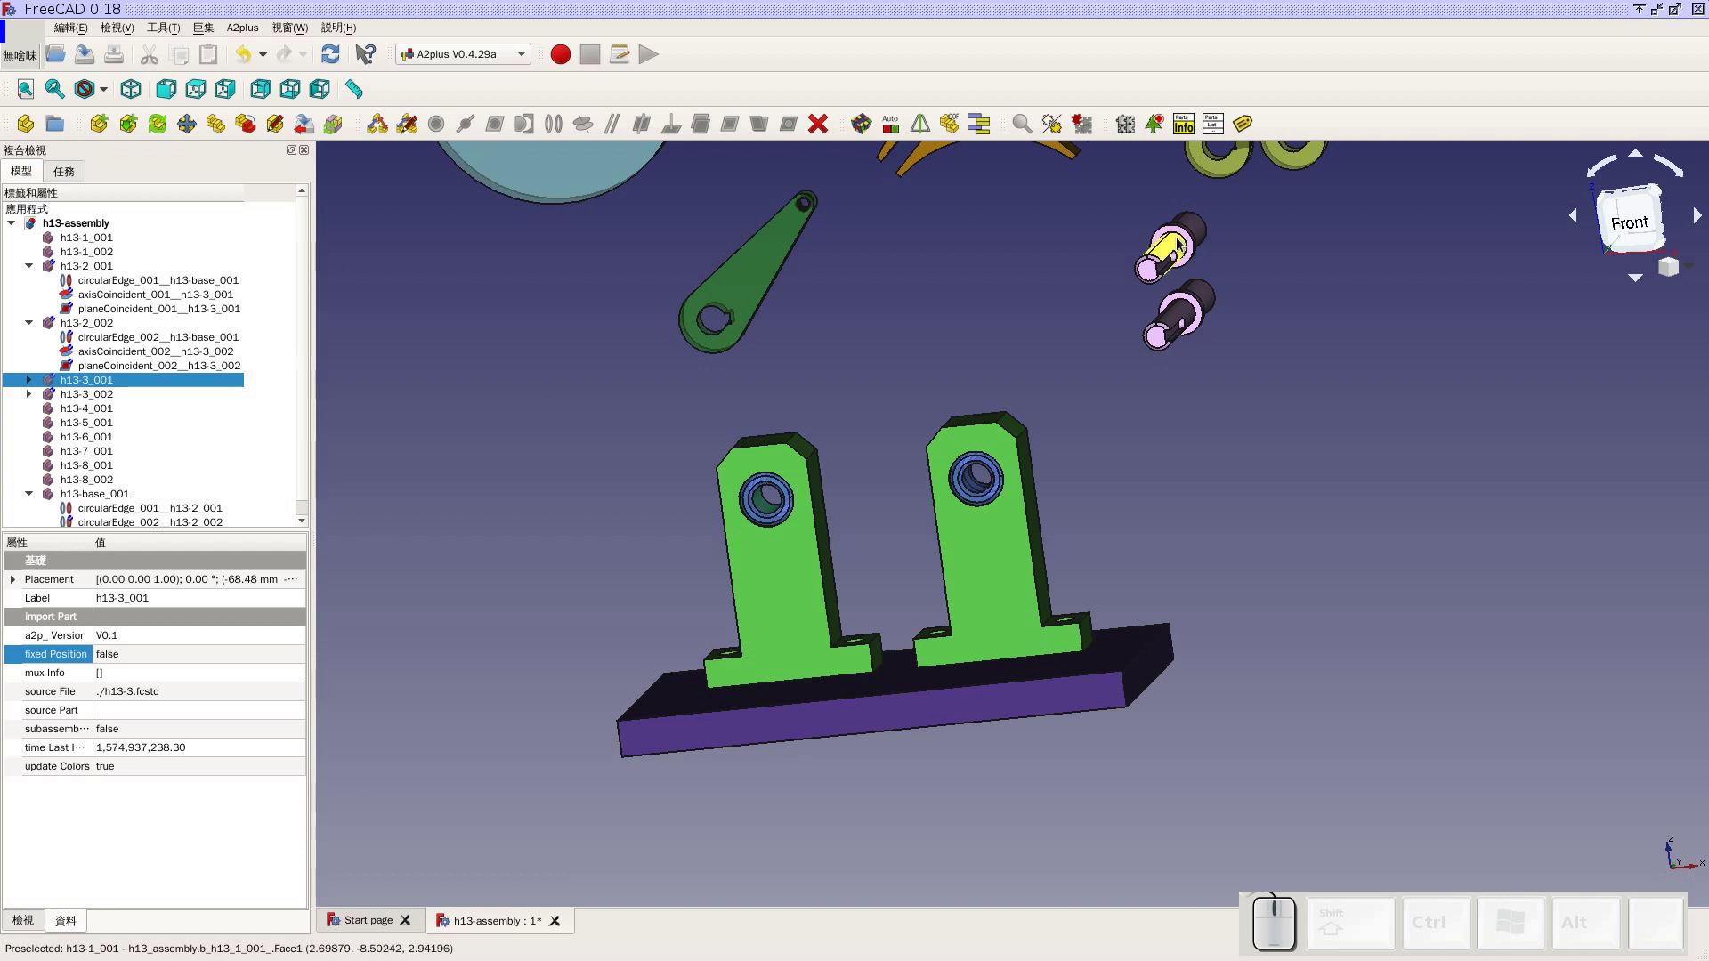
# Apply an axisCoincident constraint between the first shaft and its bearing, keeping it despite the inconsistency warning
pyautogui.click(1182, 243)
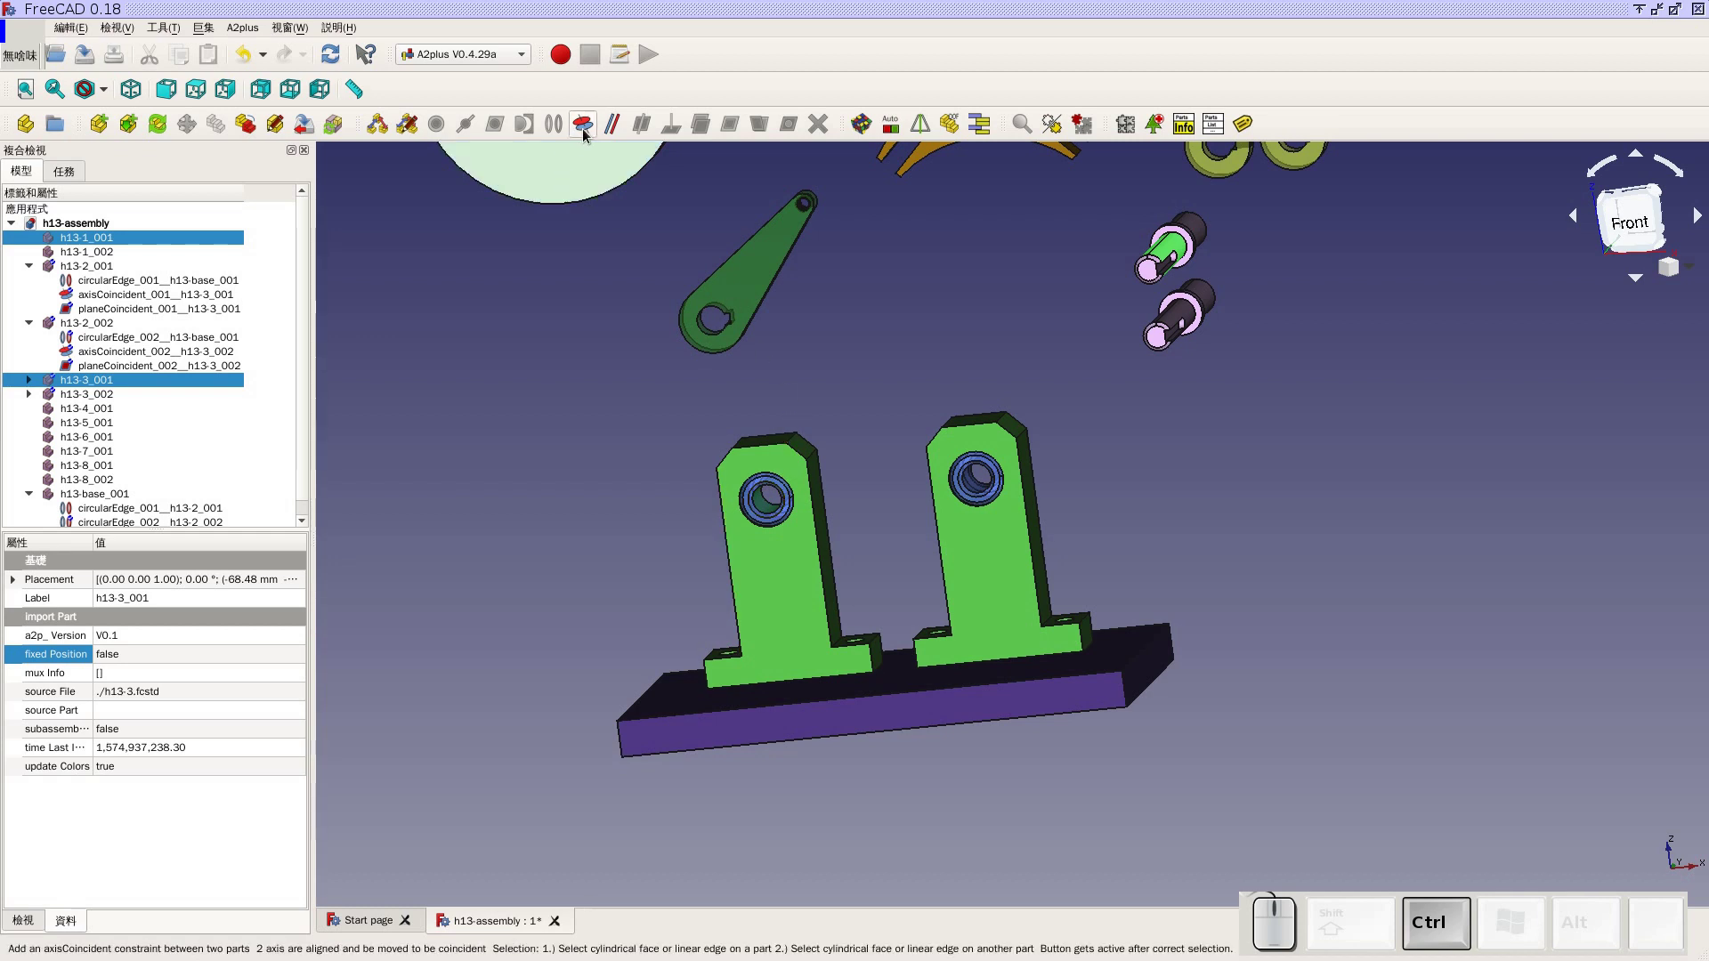
pyautogui.click(591, 135)
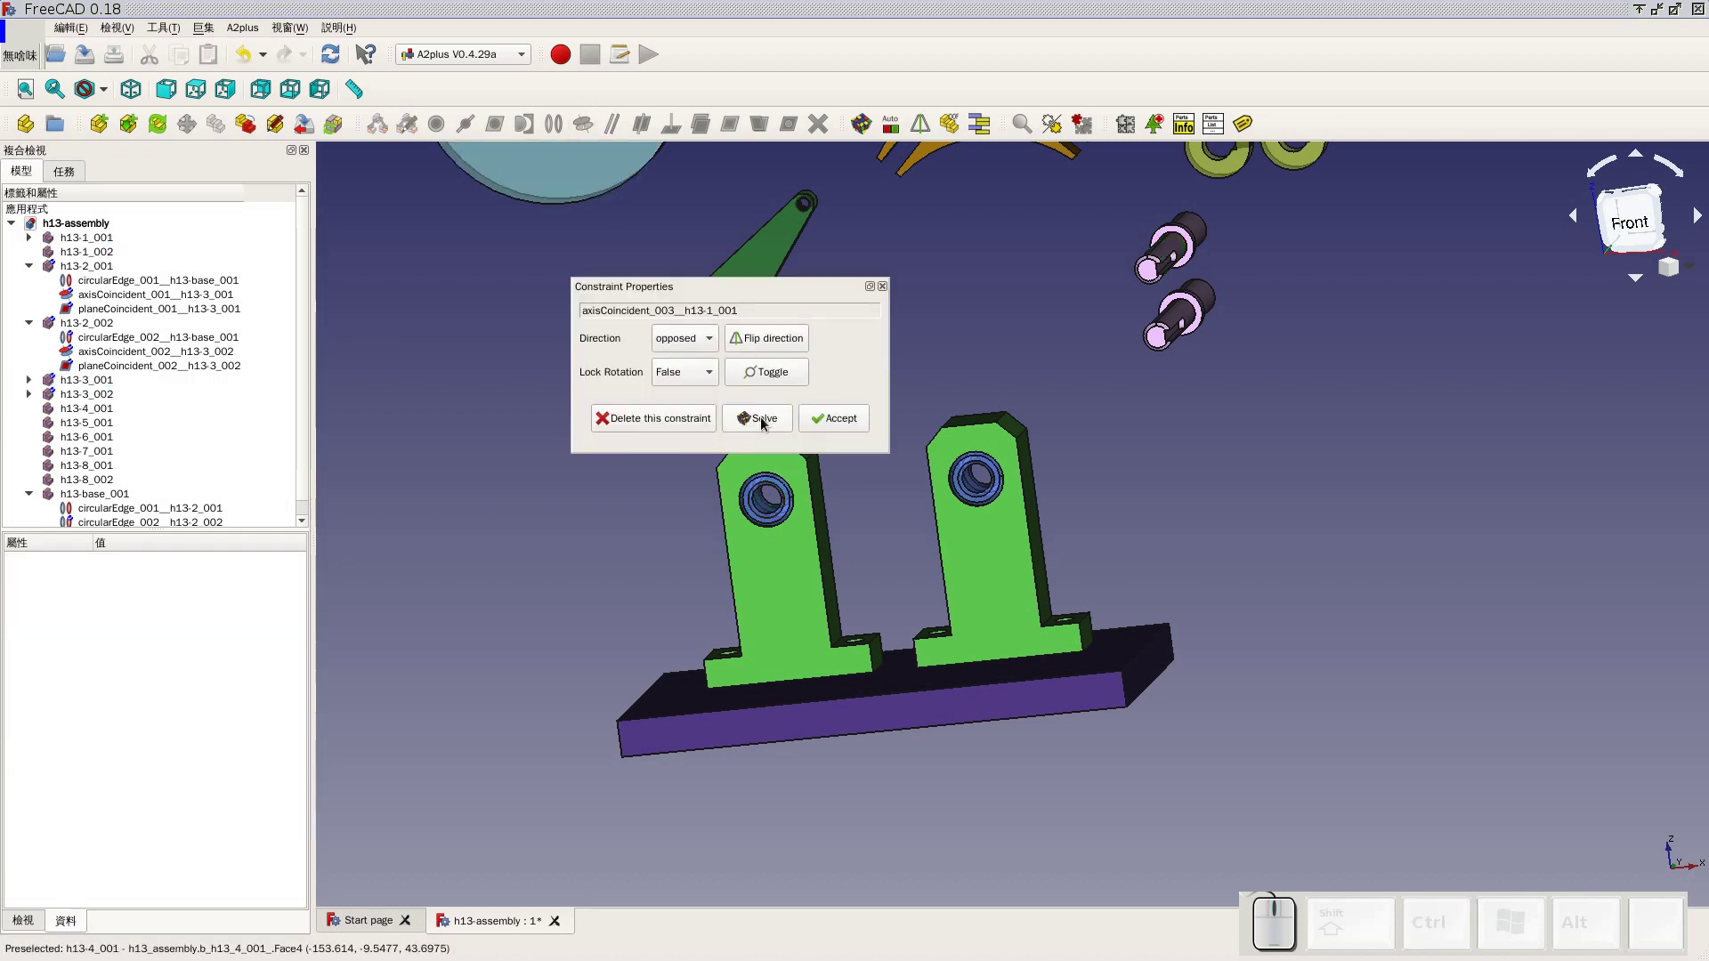
pyautogui.moveTo(780, 294); pyautogui.dragTo(583, 199)
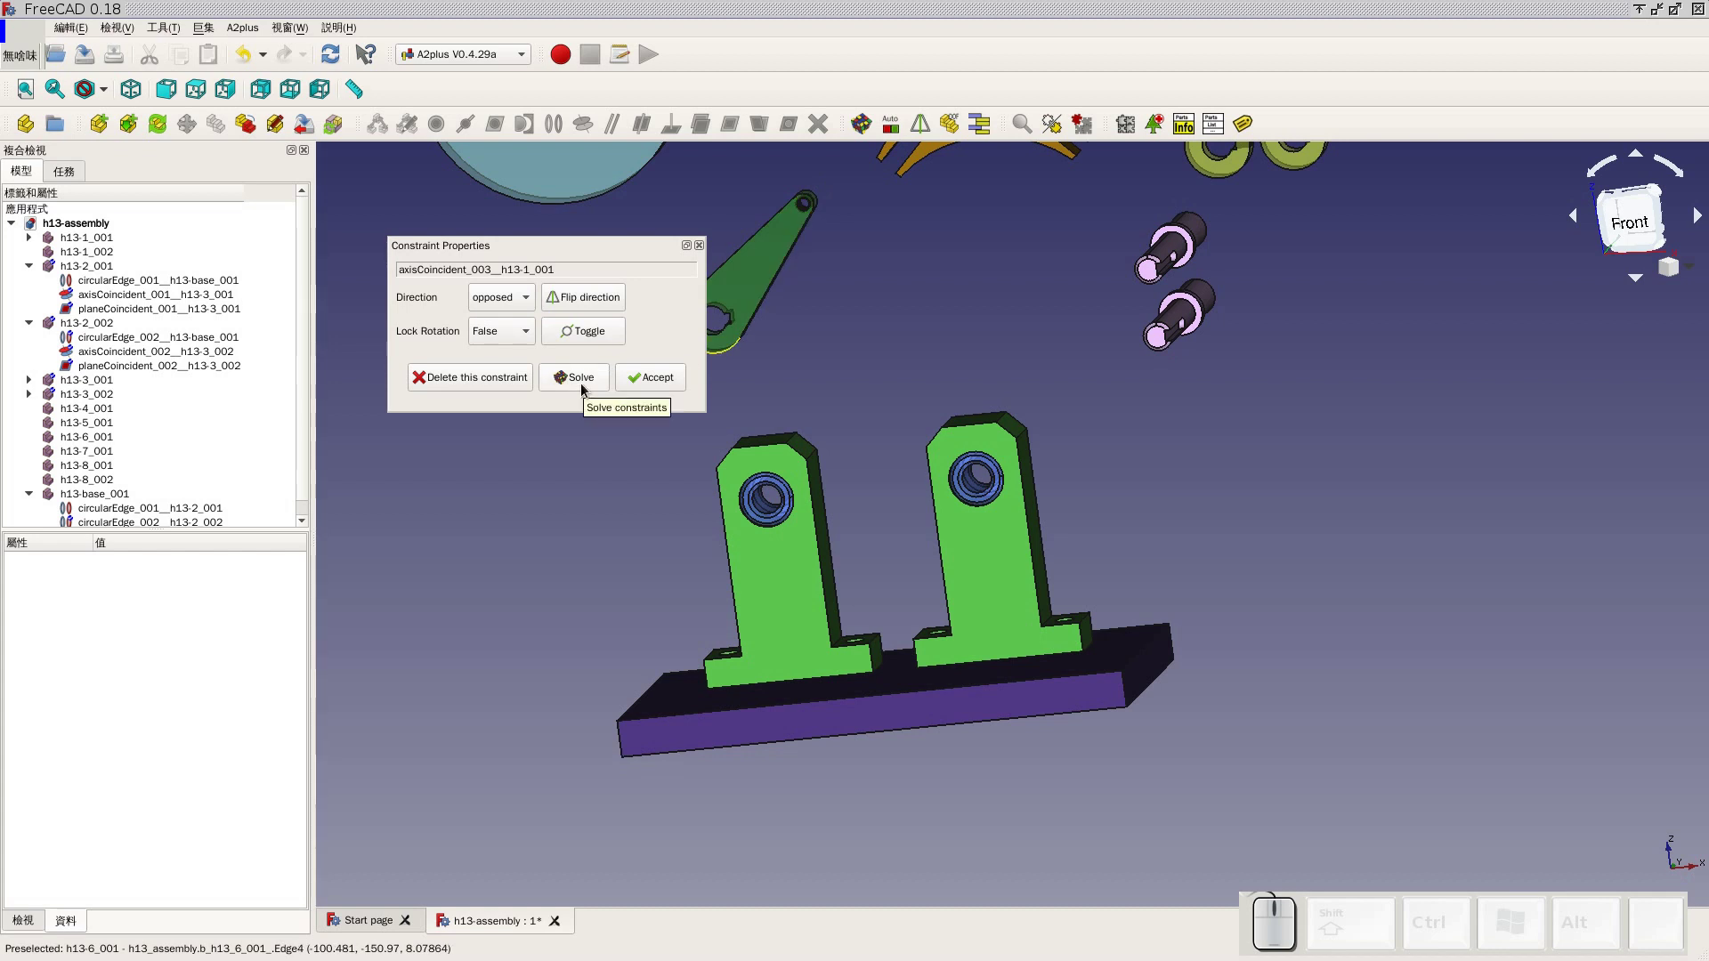
pyautogui.click(589, 390)
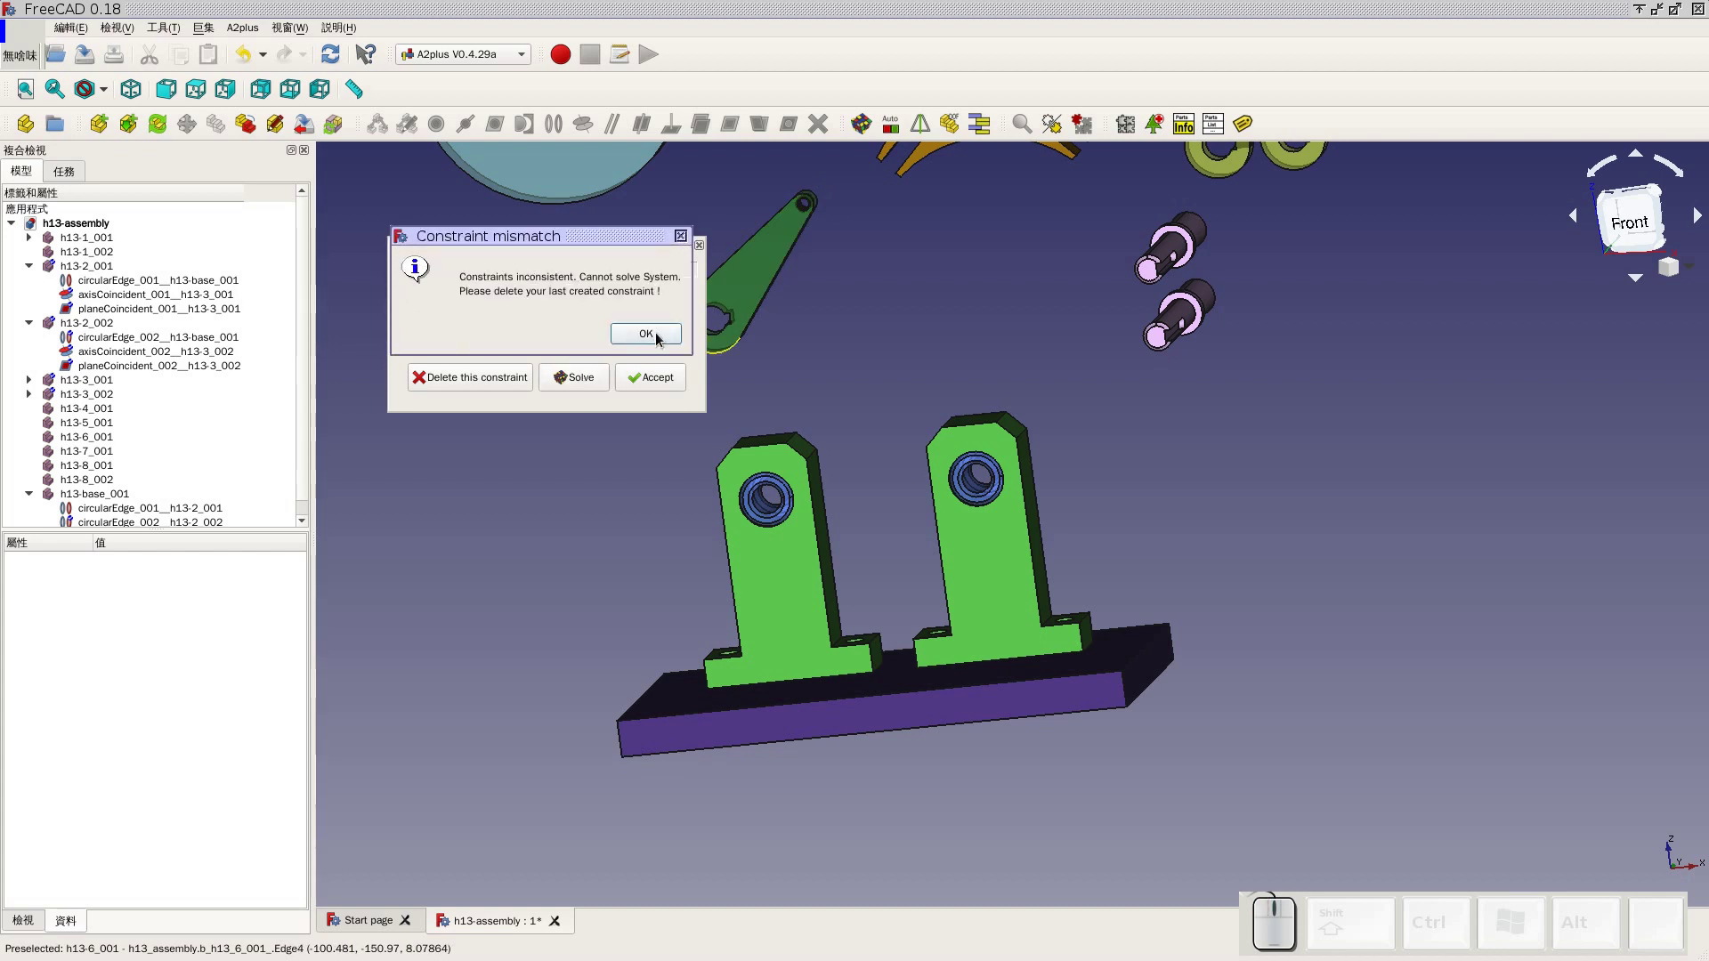
pyautogui.click(663, 340)
pyautogui.click(672, 390)
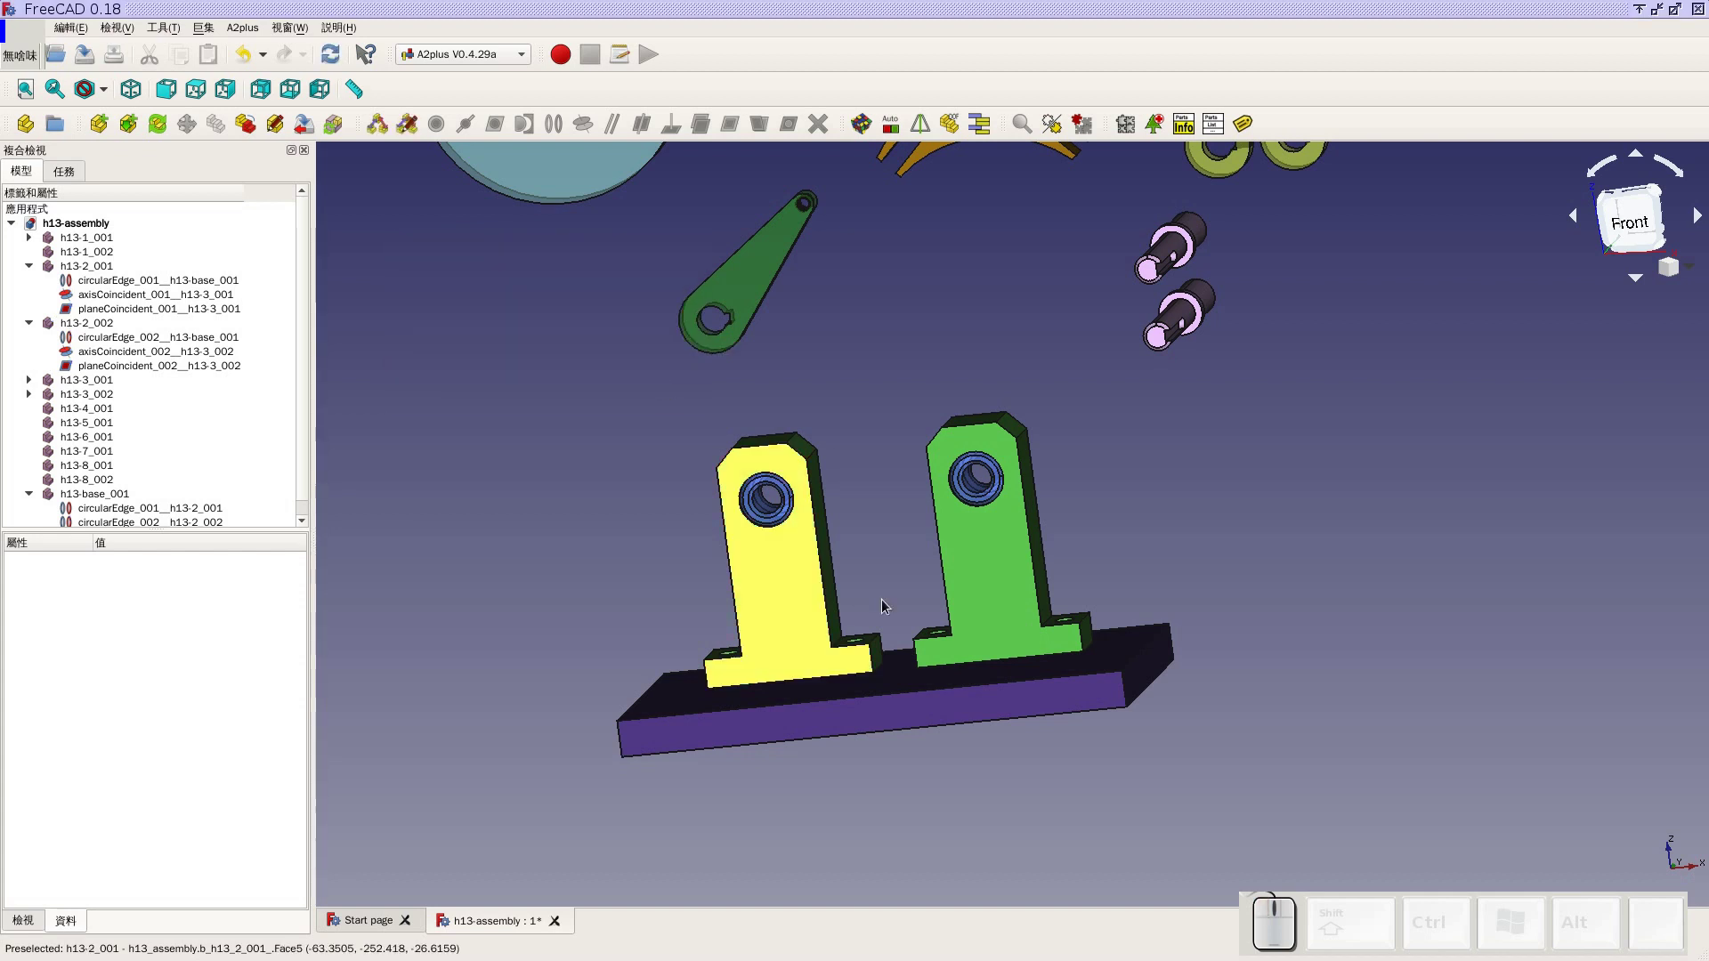
# Re-run the solver and dismiss the repeated inconsistent-constraints warning
pyautogui.click(873, 130)
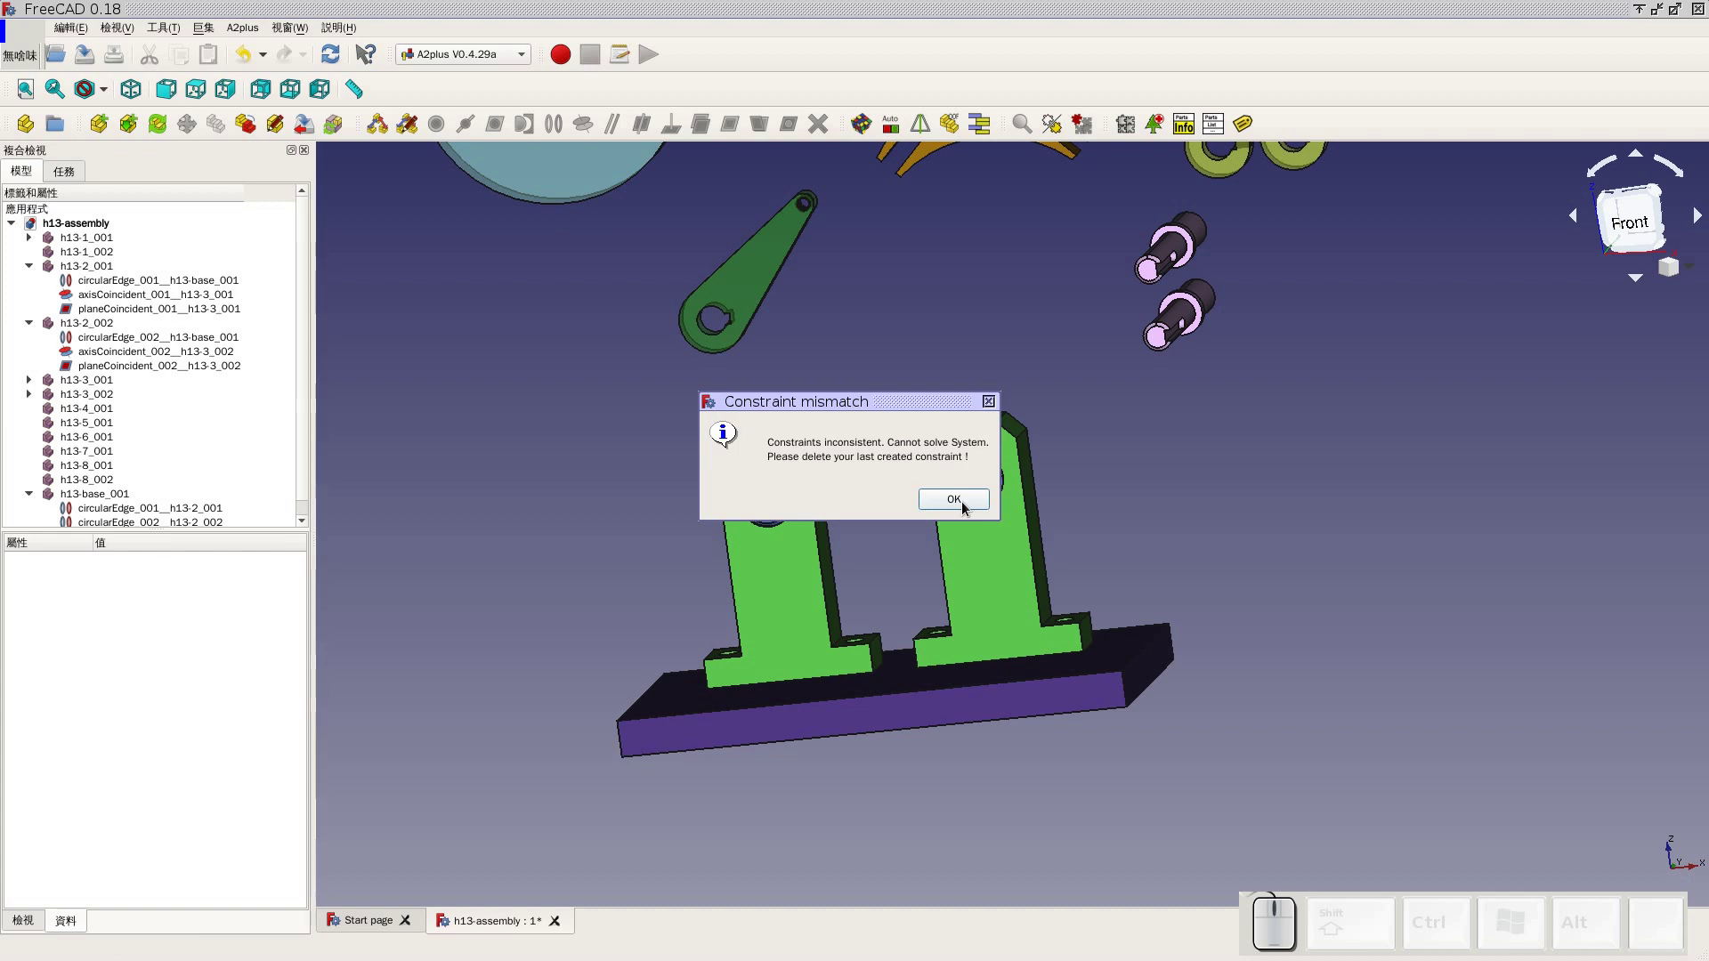
pyautogui.click(967, 507)
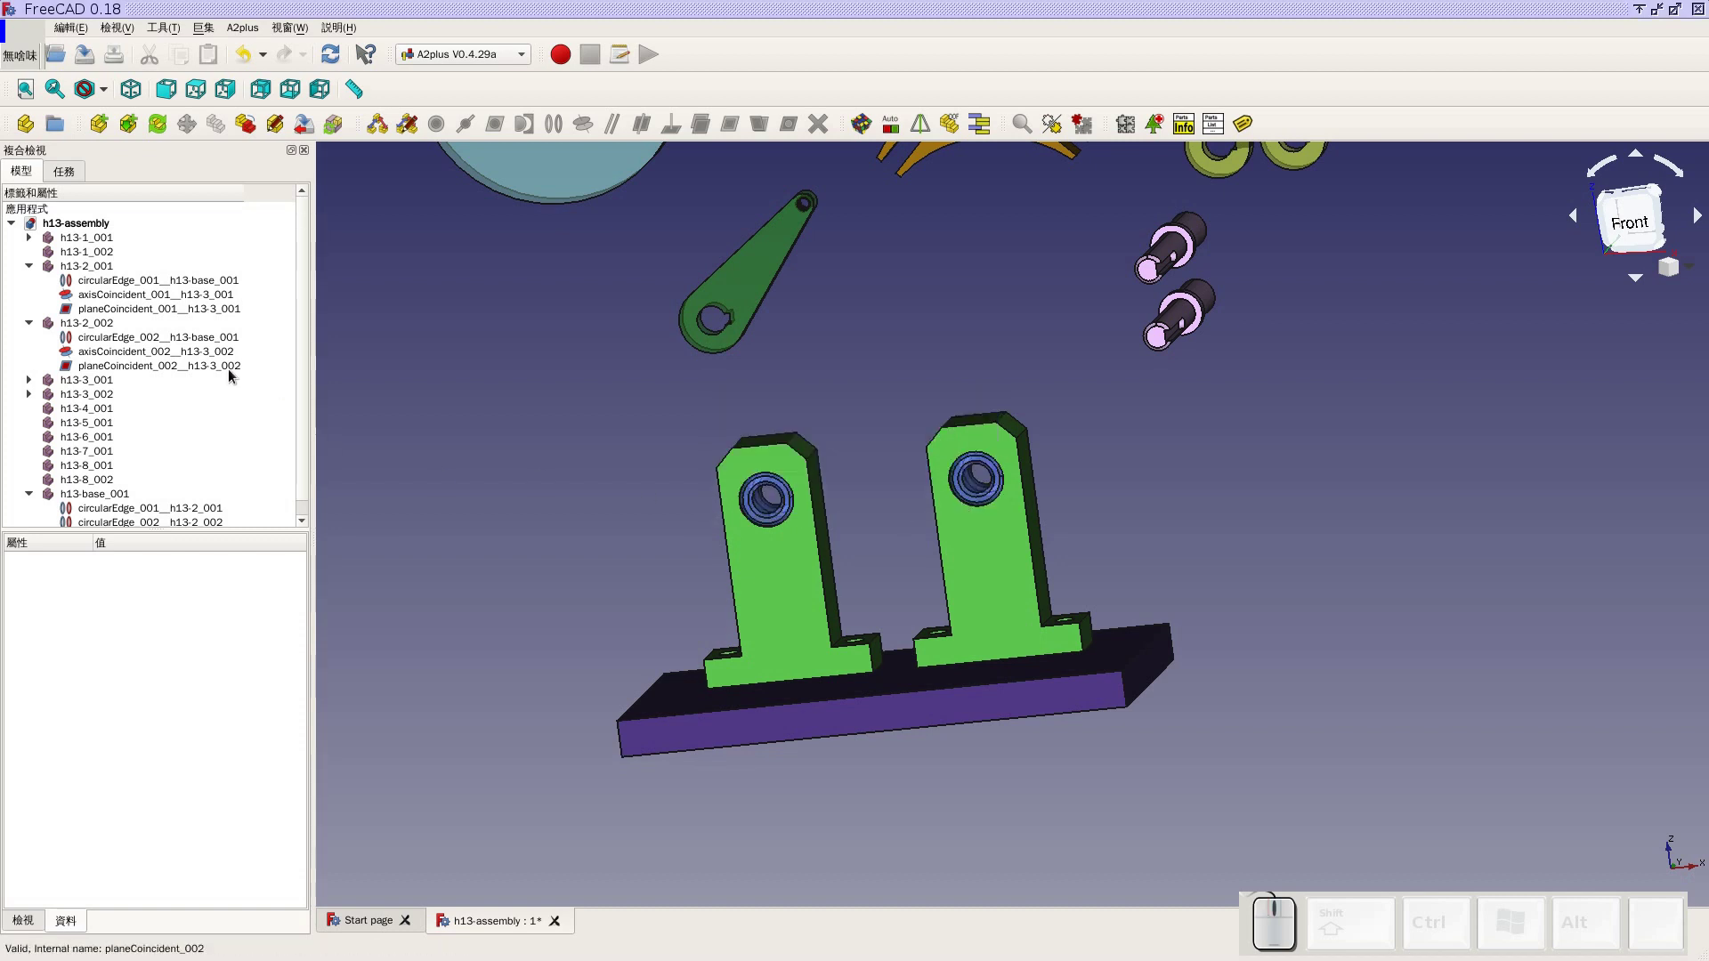
pyautogui.scroll(-3)
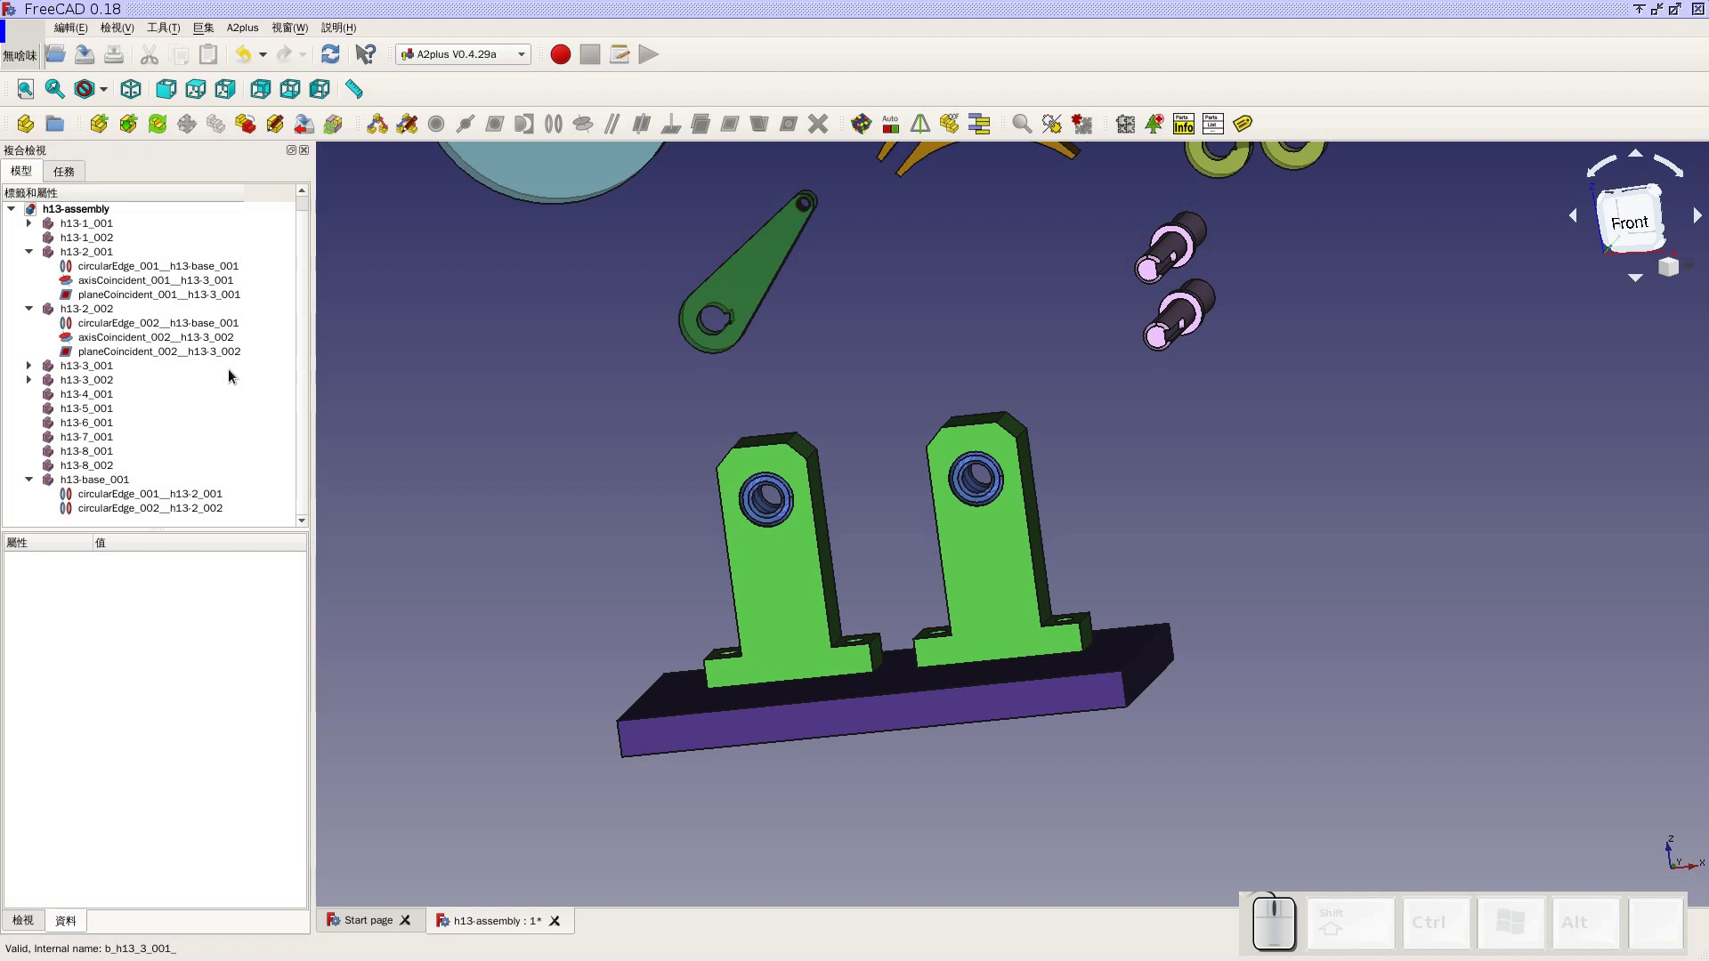
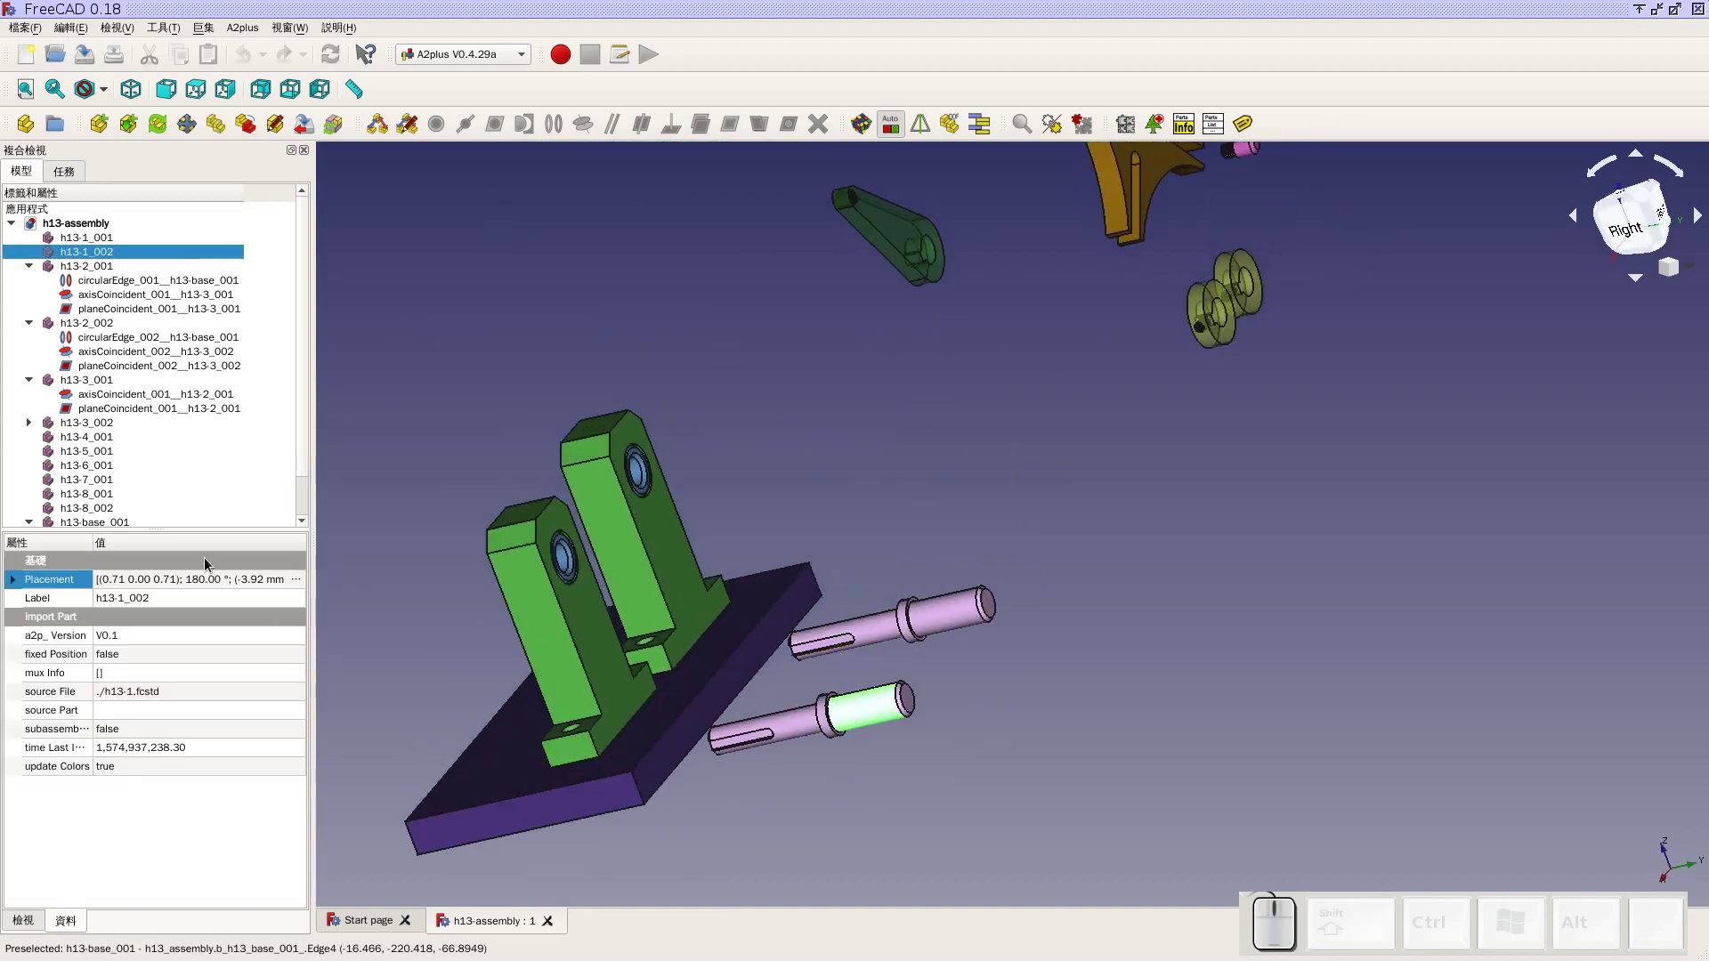
# Review the second shaft's Placement in the editor and close it
pyautogui.click(308, 587)
pyautogui.click(308, 588)
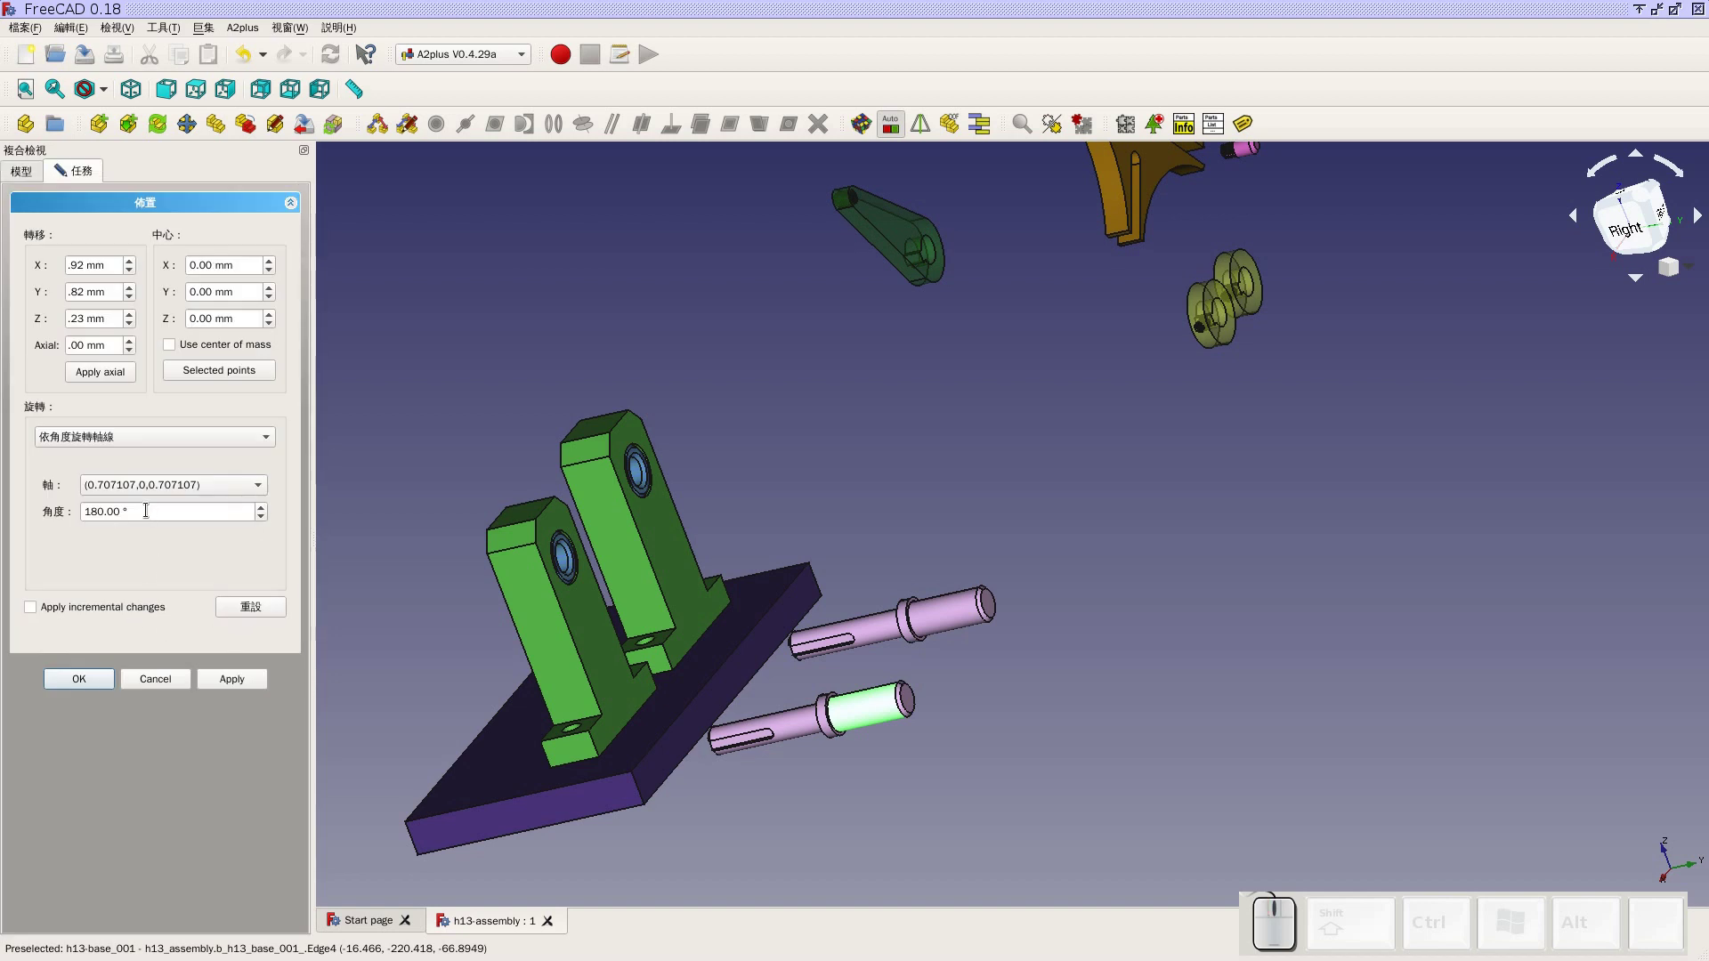
pyautogui.click(36, 616)
pyautogui.click(89, 692)
pyautogui.click(711, 430)
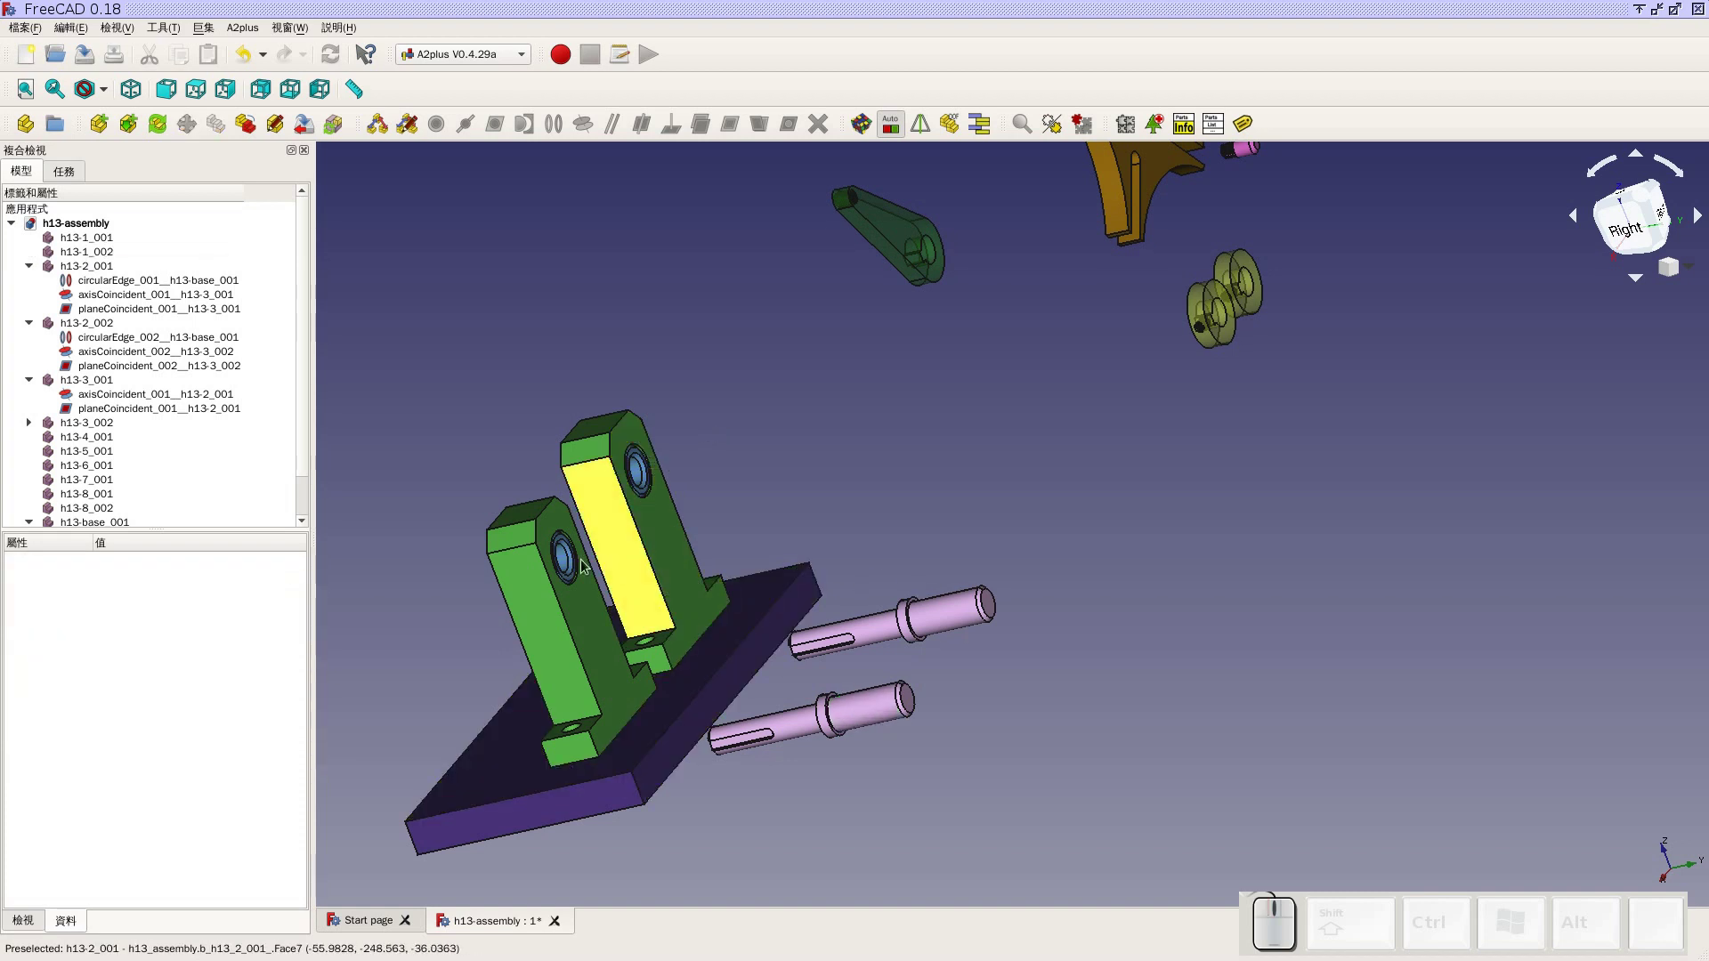
# Select the front bracket's bearing and the second shaft together
pyautogui.scroll(3)
pyautogui.click(563, 558)
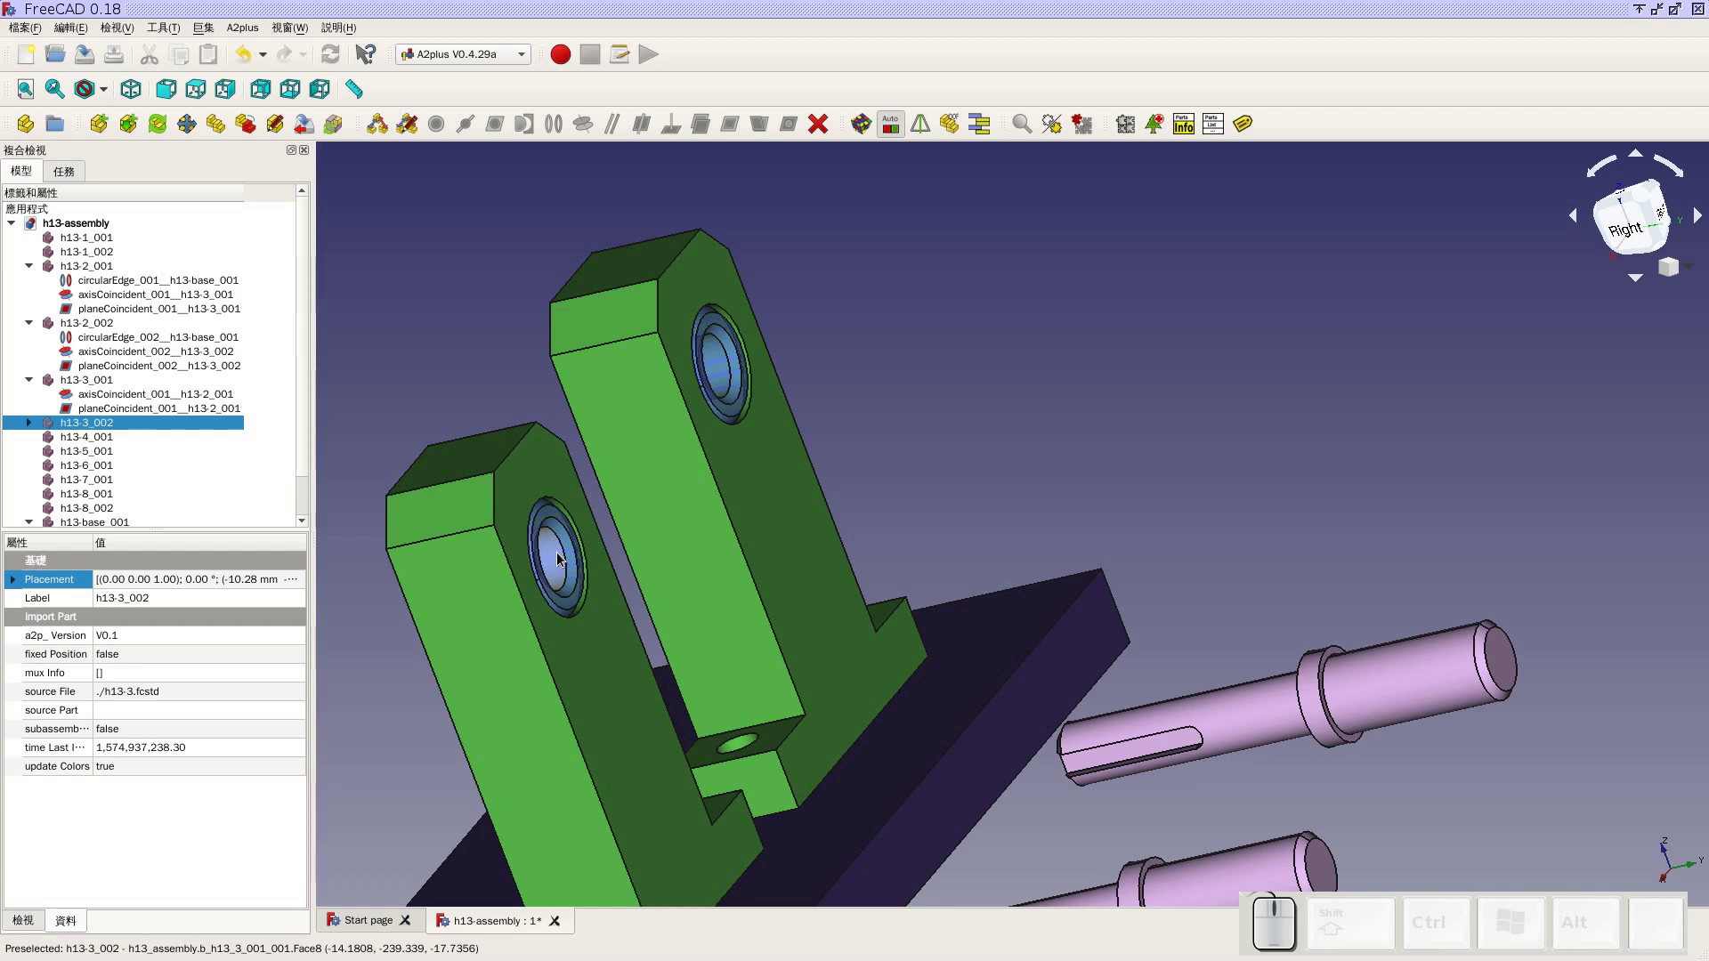
pyautogui.scroll(-3)
pyautogui.scroll(-3)
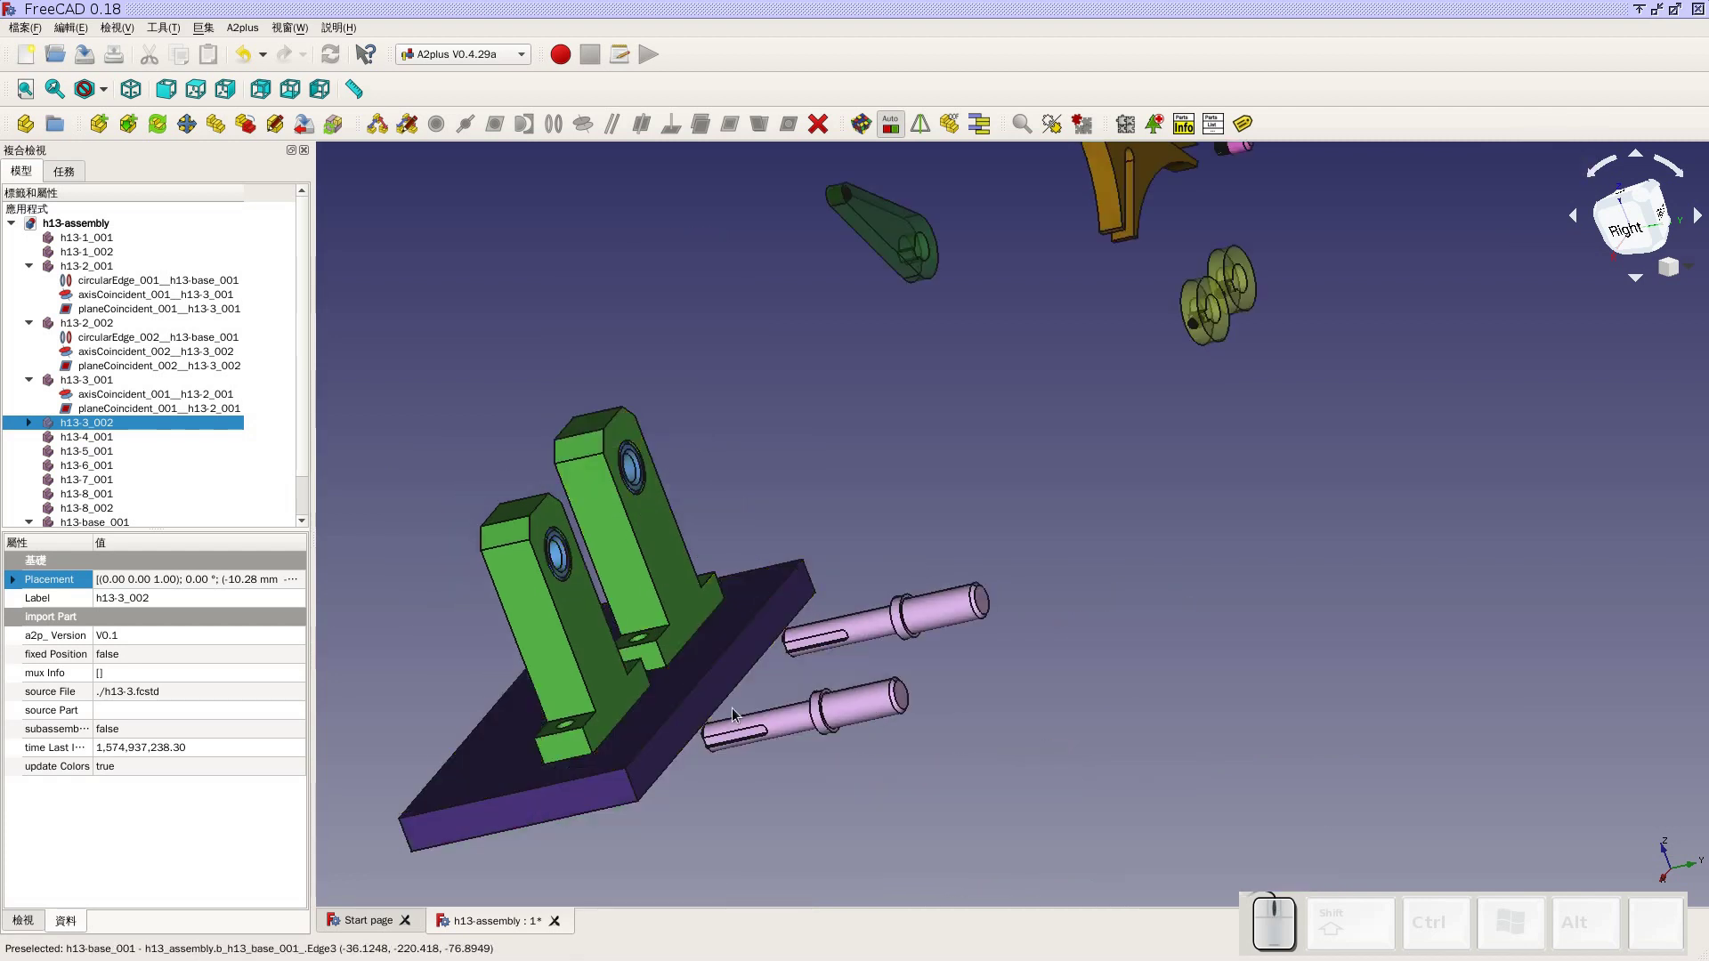
pyautogui.click(790, 717)
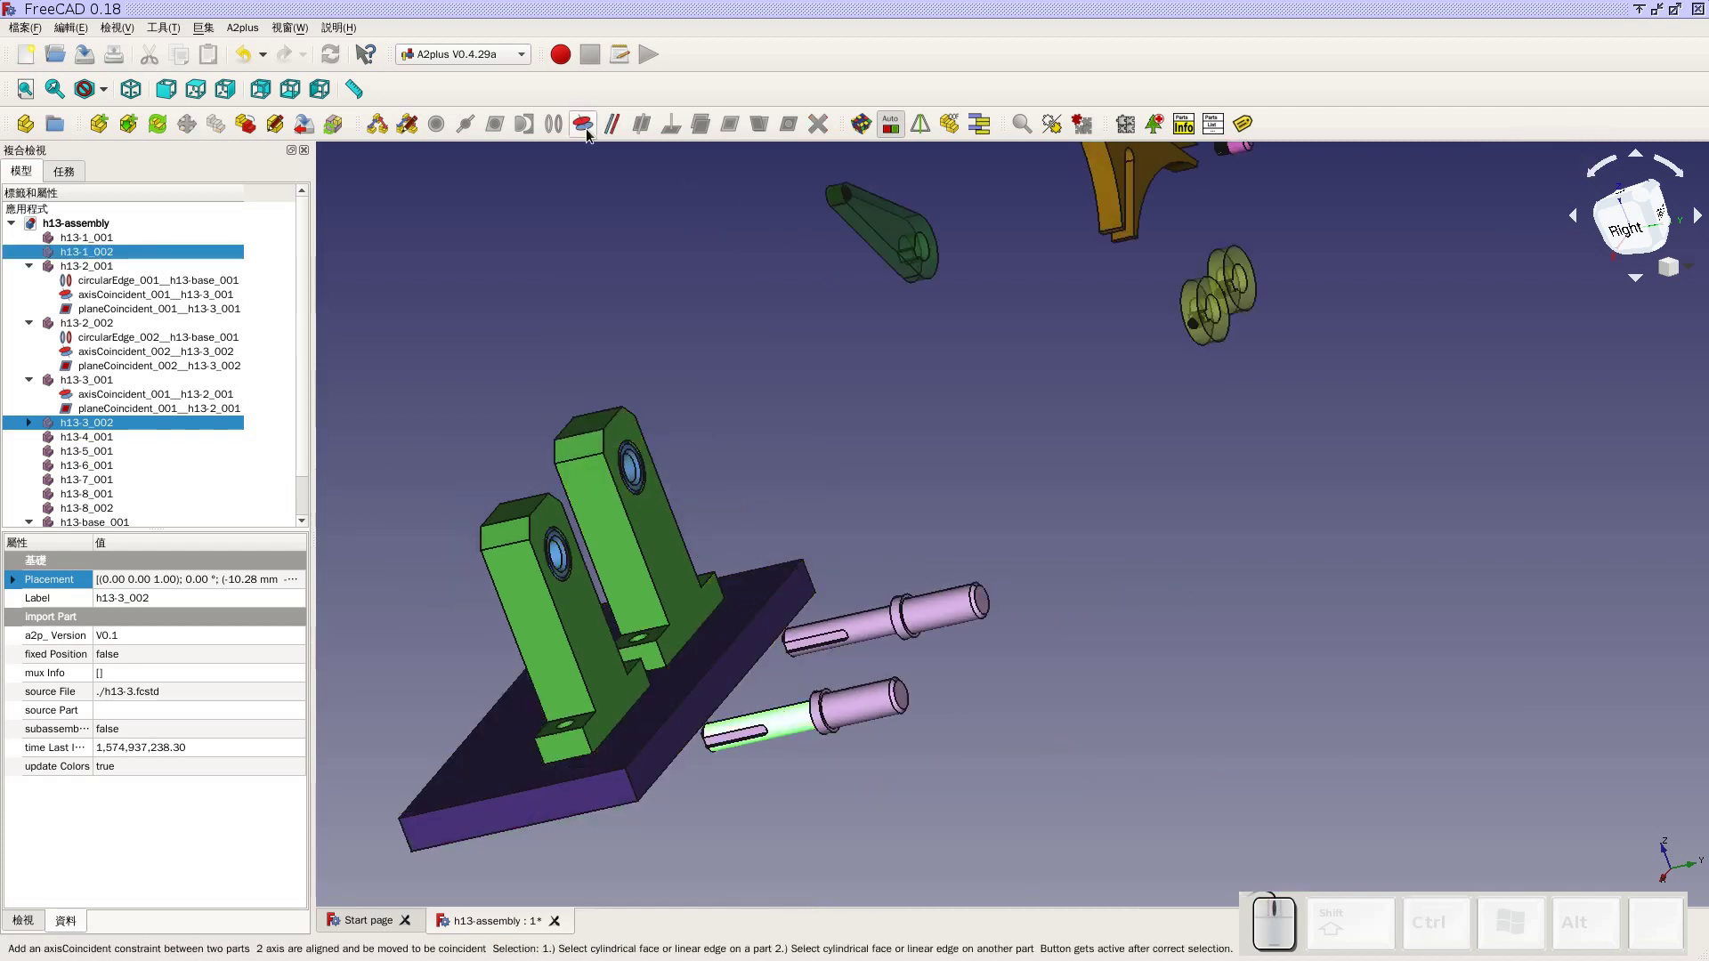
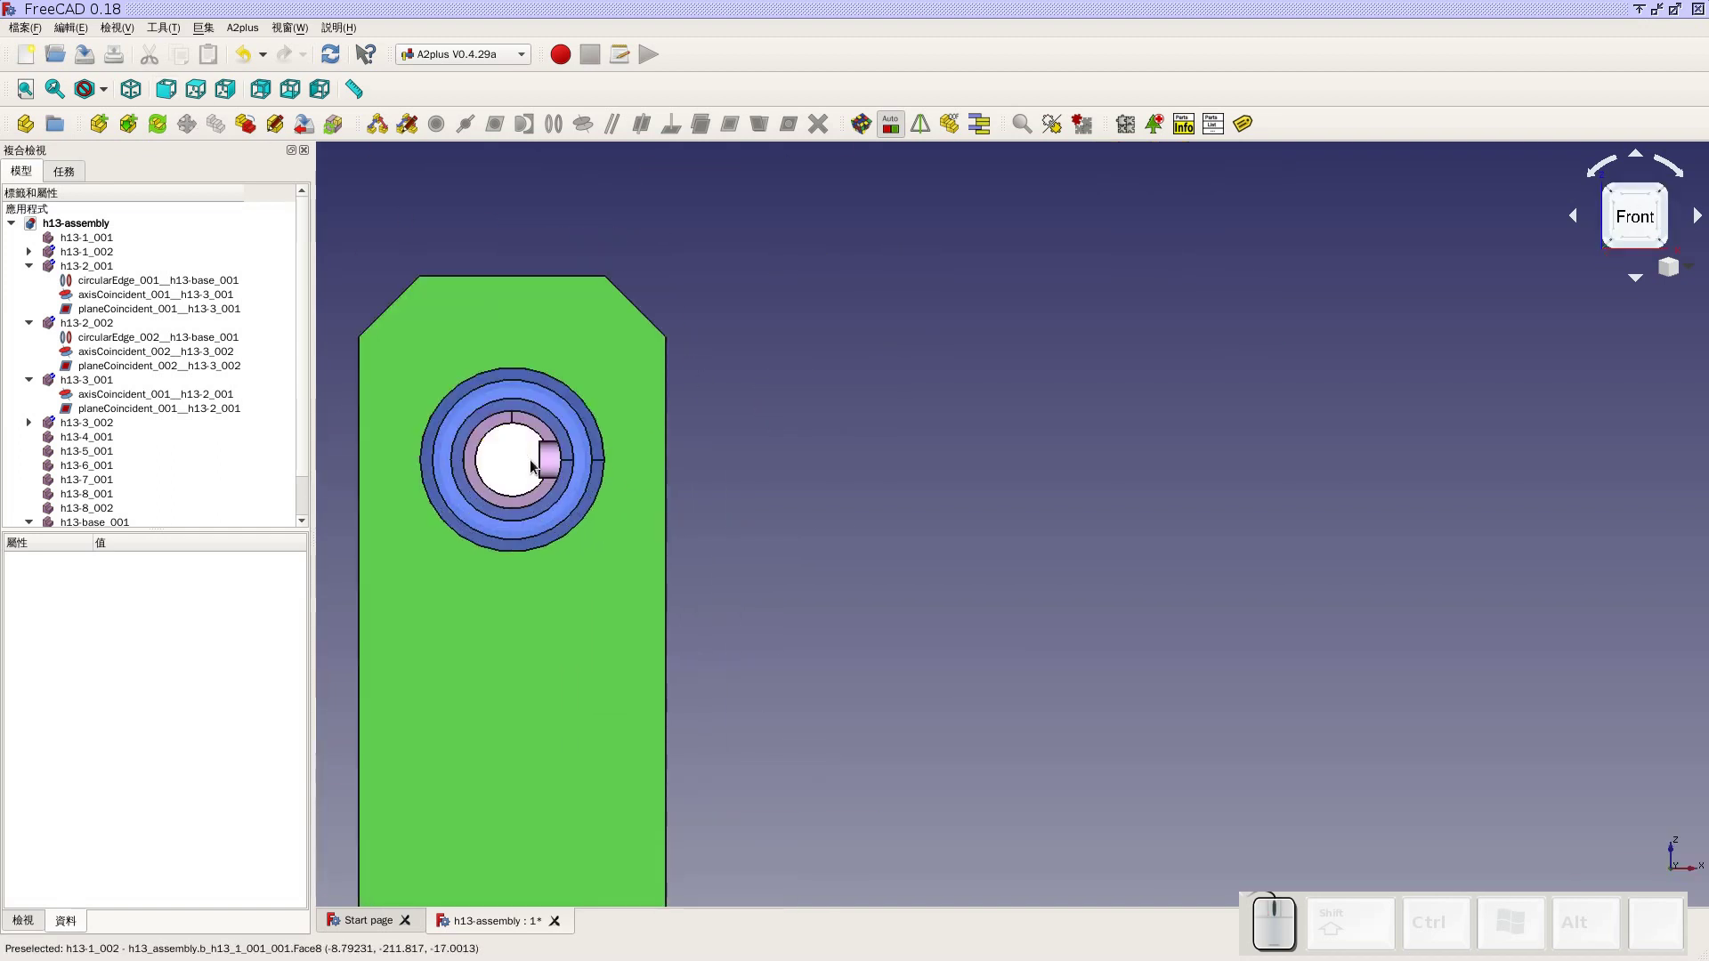
# Apply a planeCoincident constraint between the bracket's side face and the shaft's shoulder face
pyautogui.click(1086, 530)
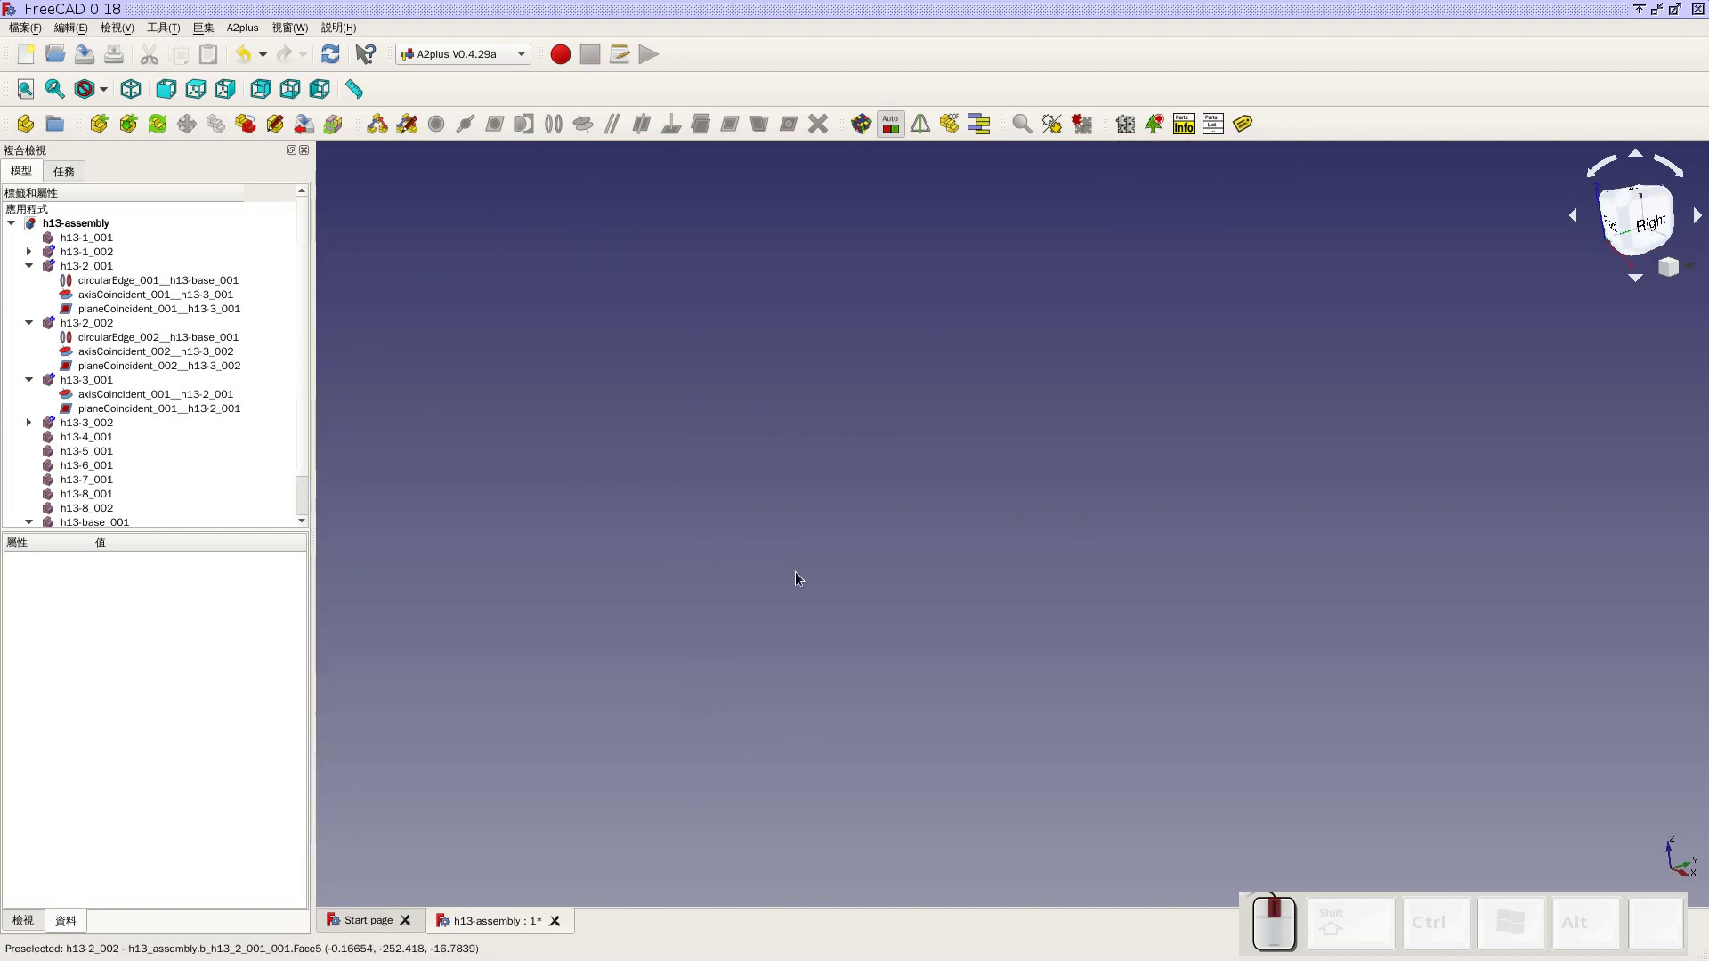
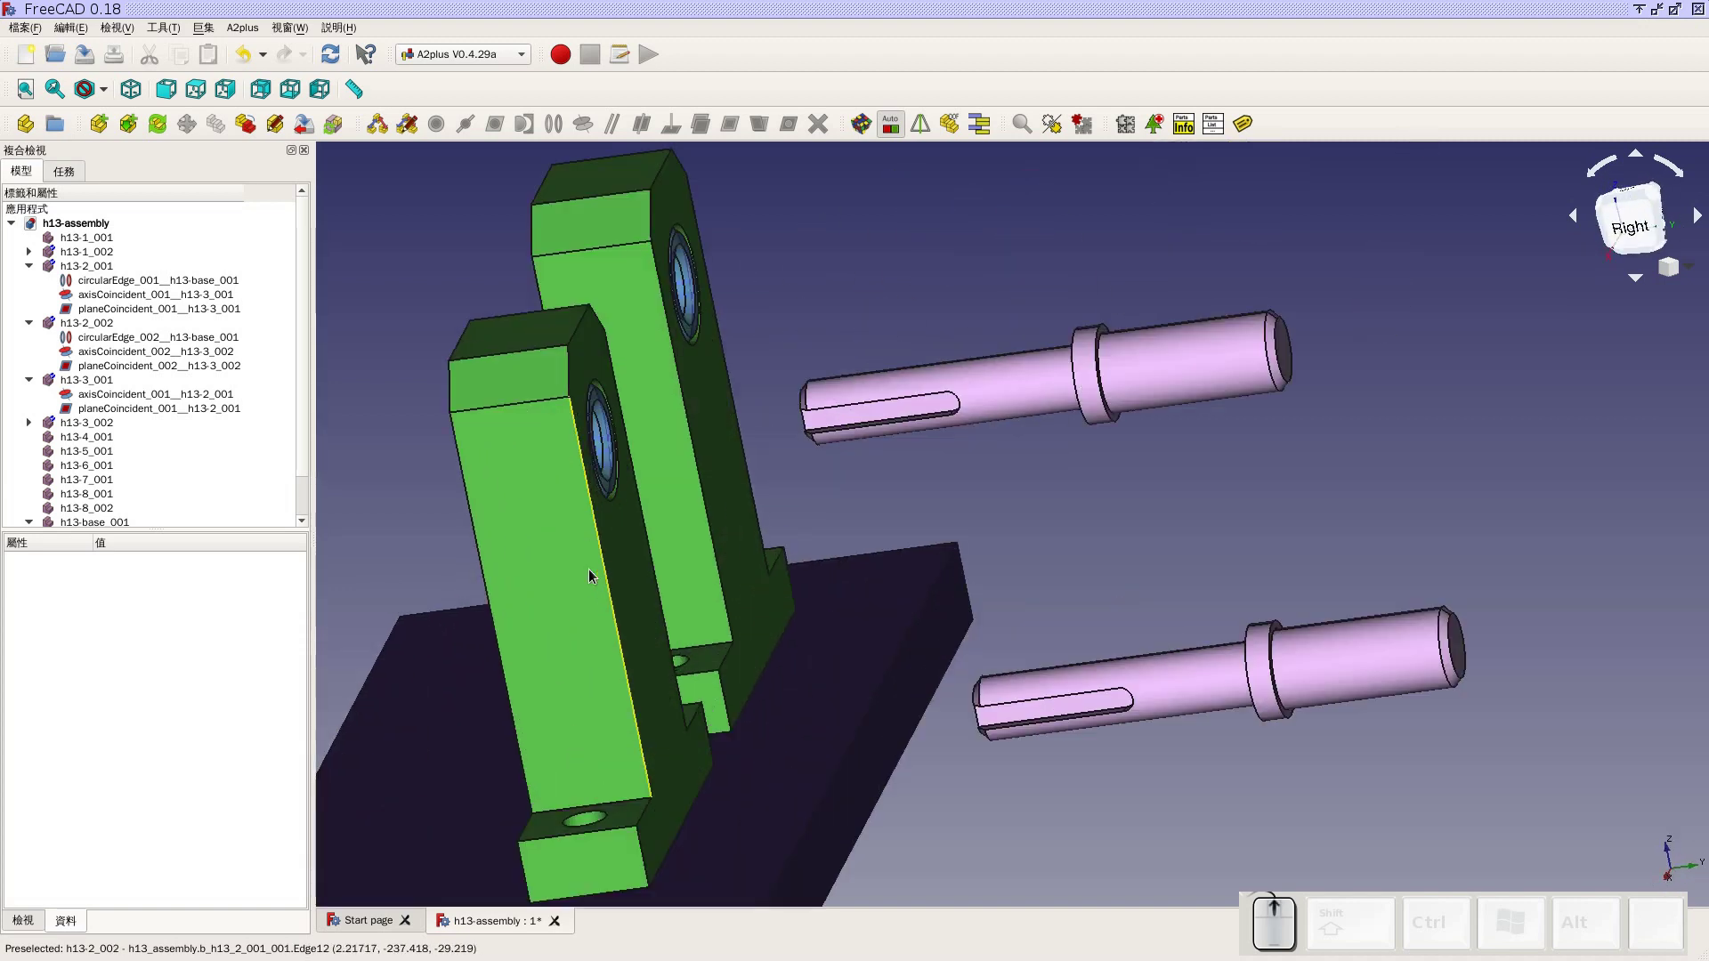
pyautogui.scroll(3)
pyautogui.click(565, 334)
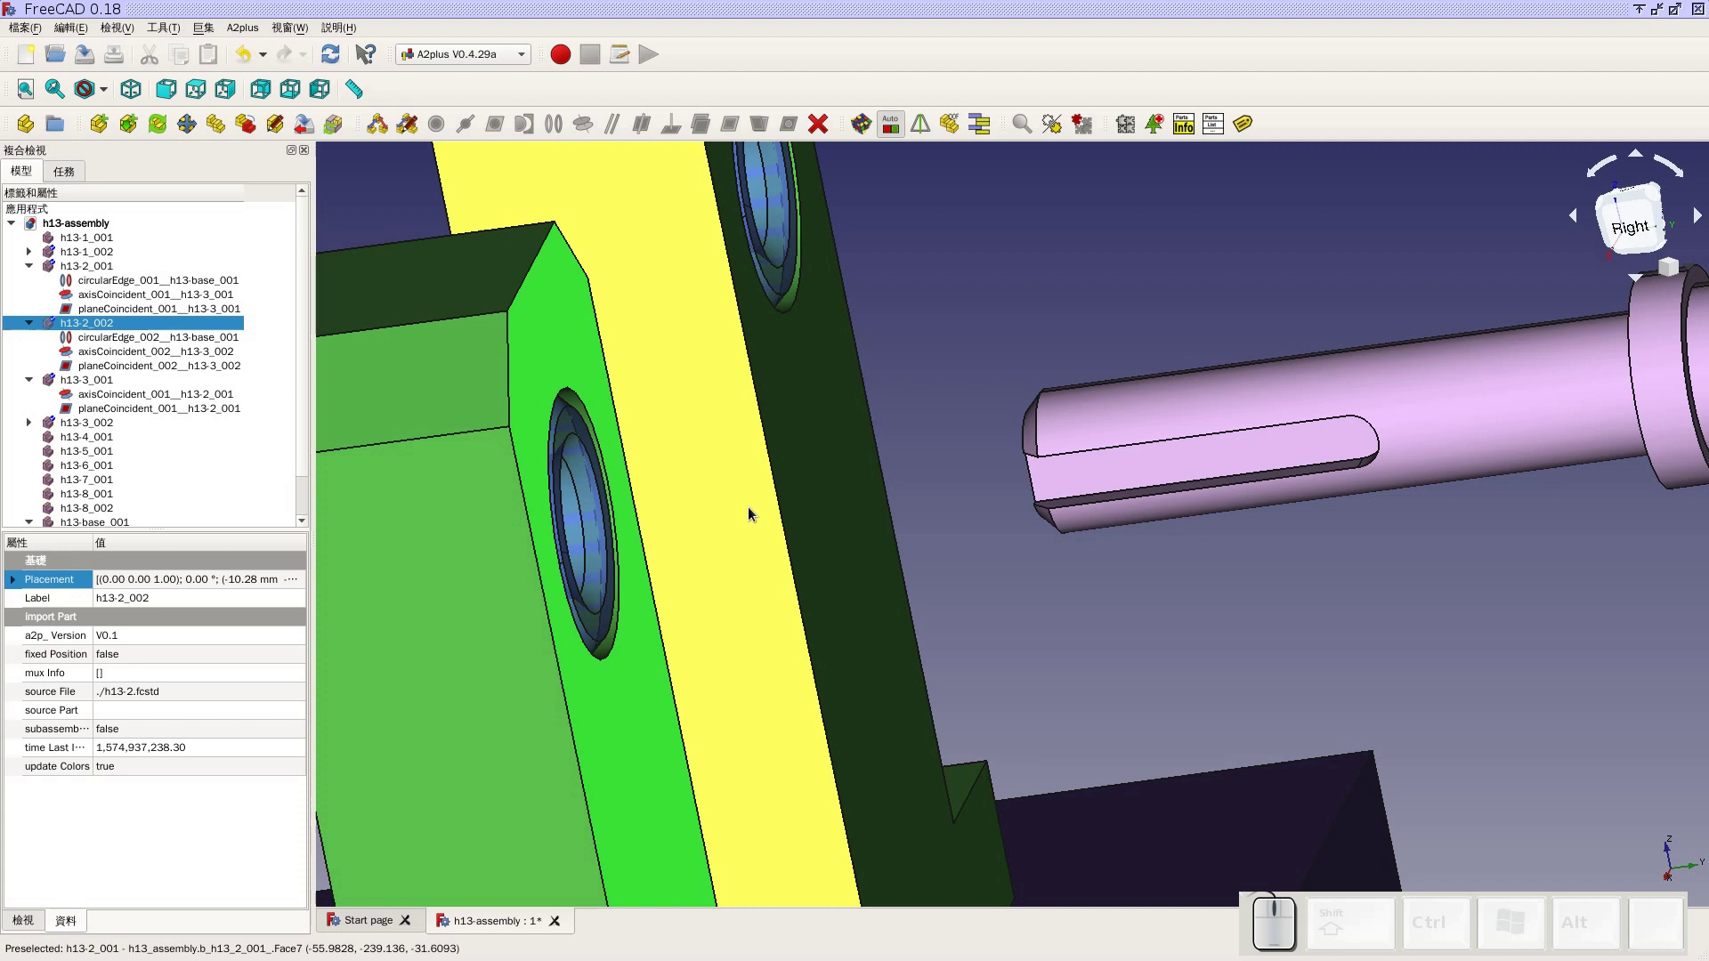
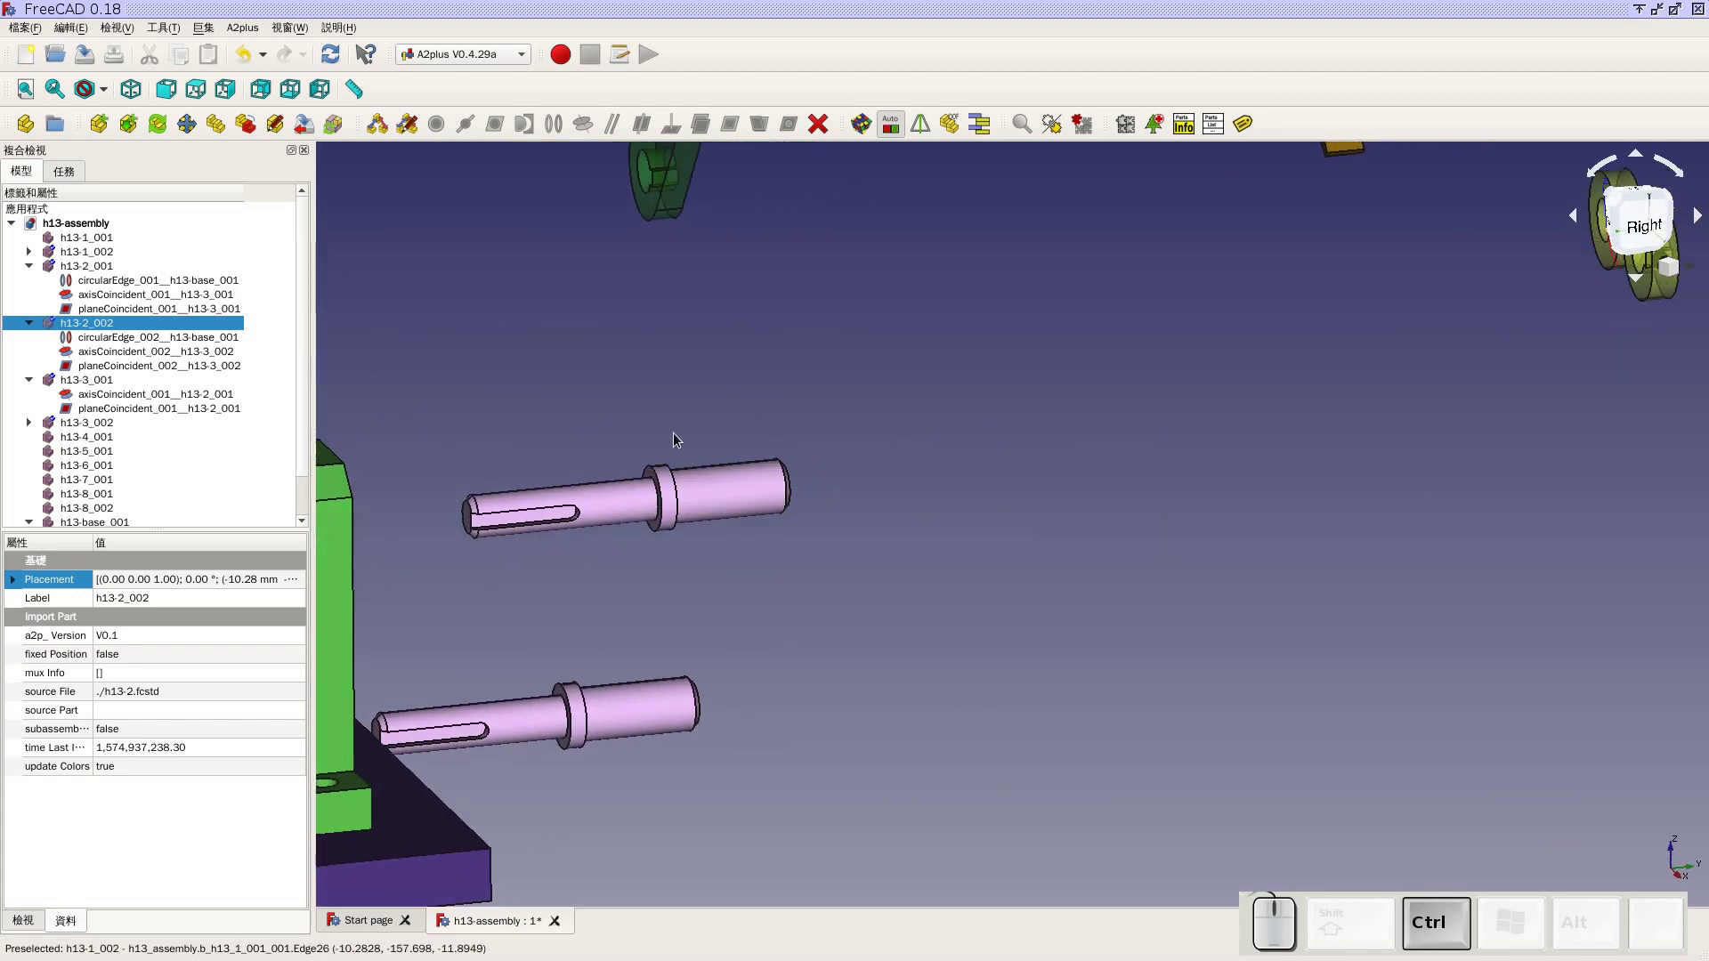
pyautogui.scroll(3)
pyautogui.click(644, 452)
pyautogui.click(736, 131)
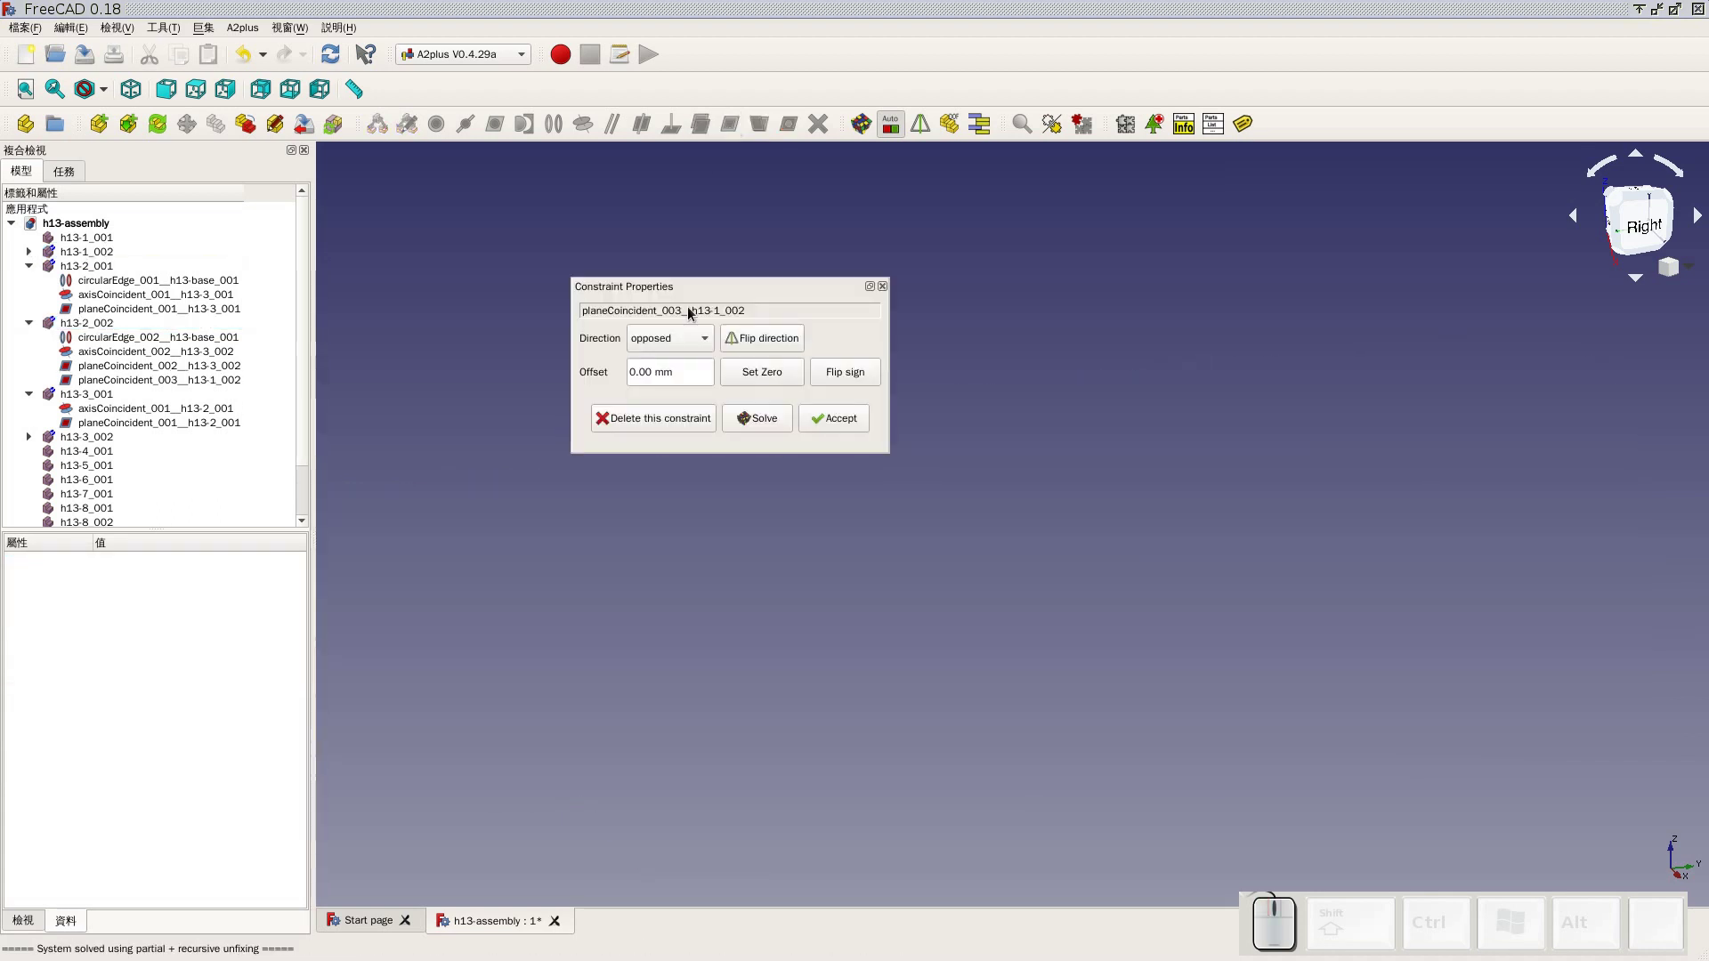
pyautogui.click(837, 433)
# Orbit the model to check the shaft shoulder sitting against the bracket
pyautogui.scroll(-3)
pyautogui.moveTo(863, 420); pyautogui.dragTo(793, 428)
pyautogui.scroll(3)
pyautogui.scroll(3)
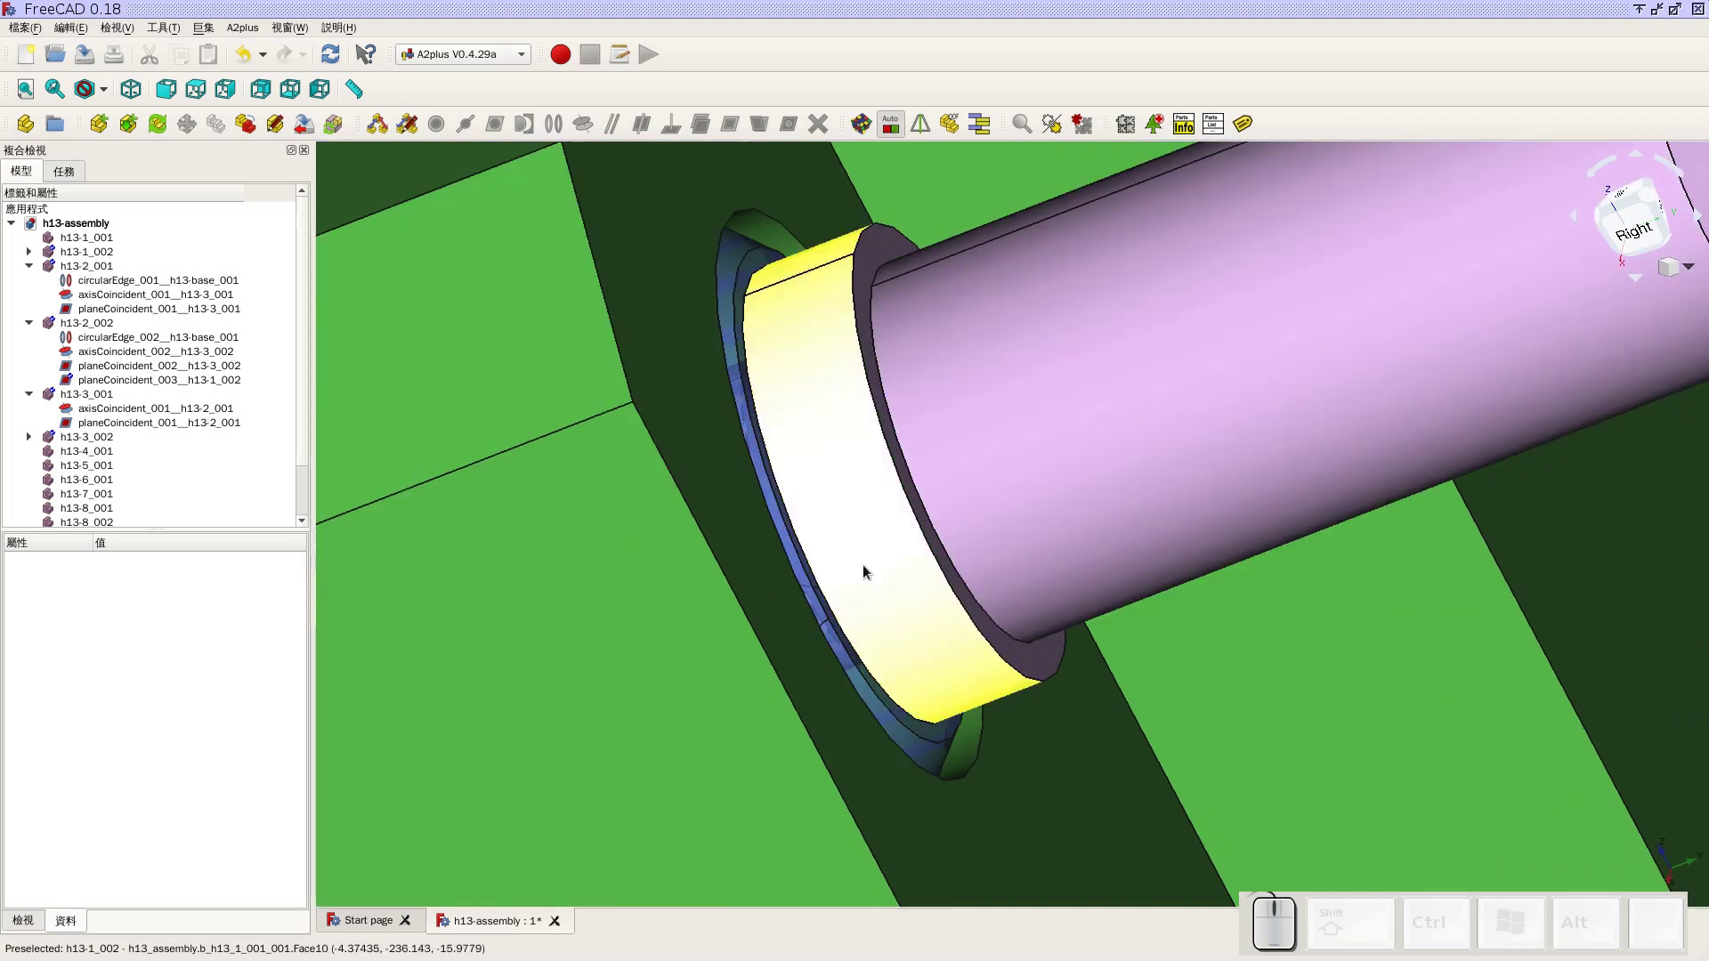
pyautogui.moveTo(850, 497); pyautogui.dragTo(983, 432)
pyautogui.scroll(-3)
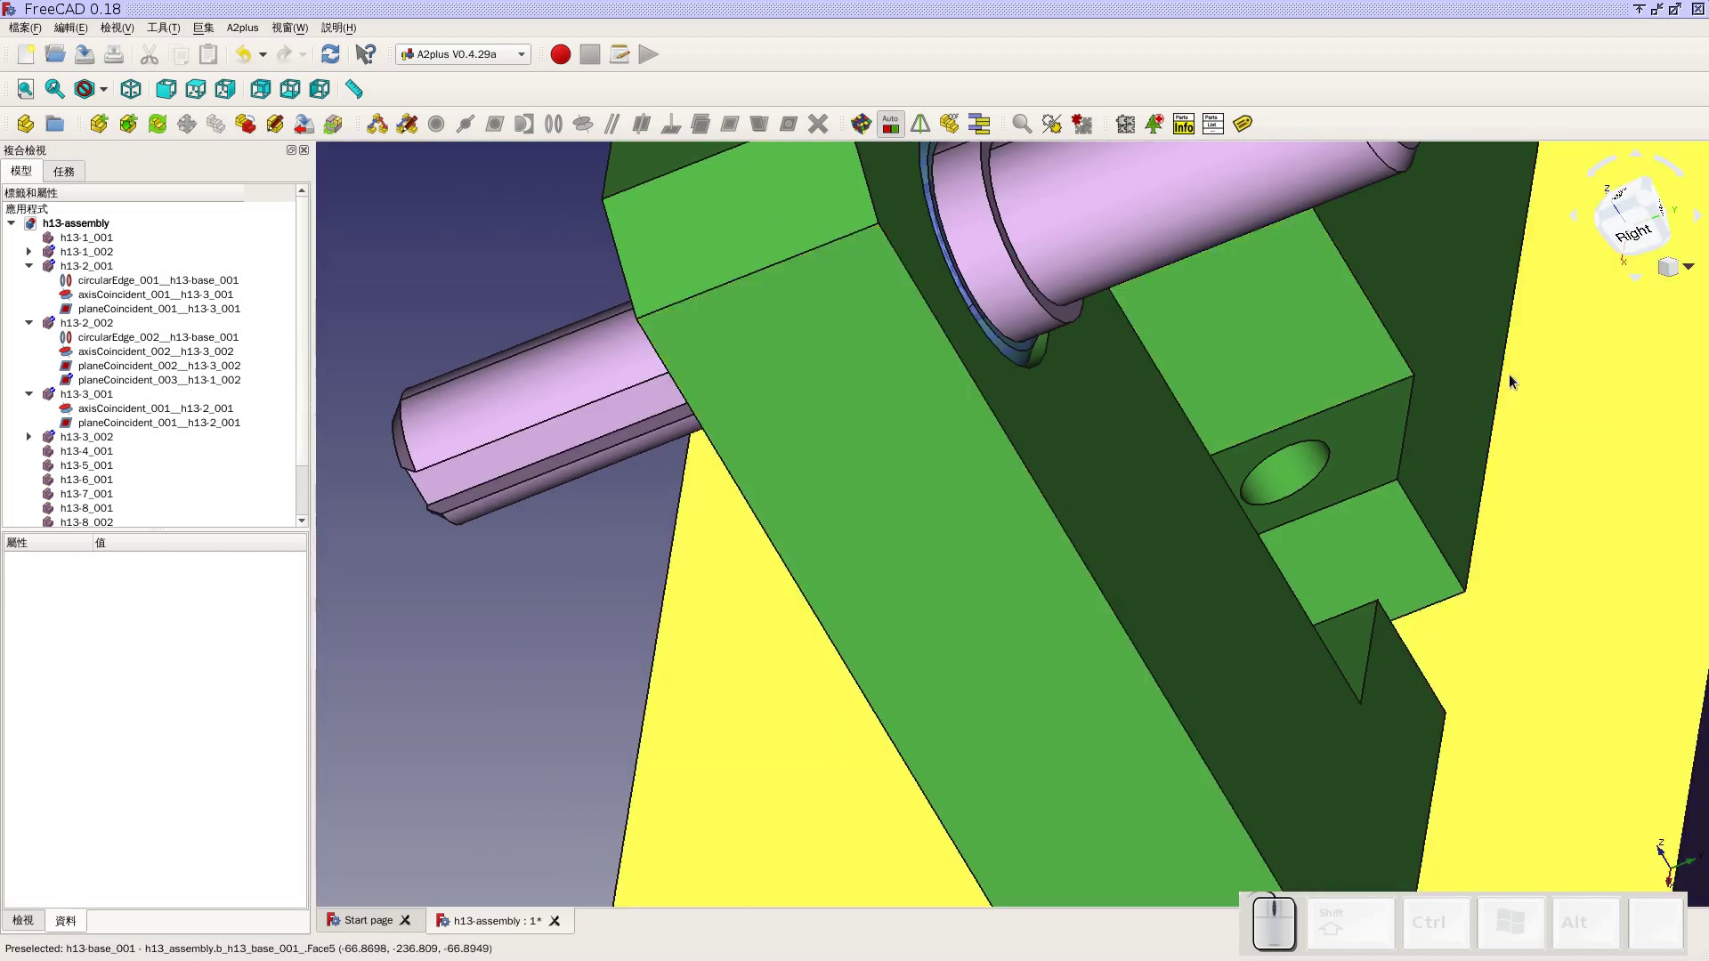
pyautogui.moveTo(1391, 495); pyautogui.dragTo(932, 412)
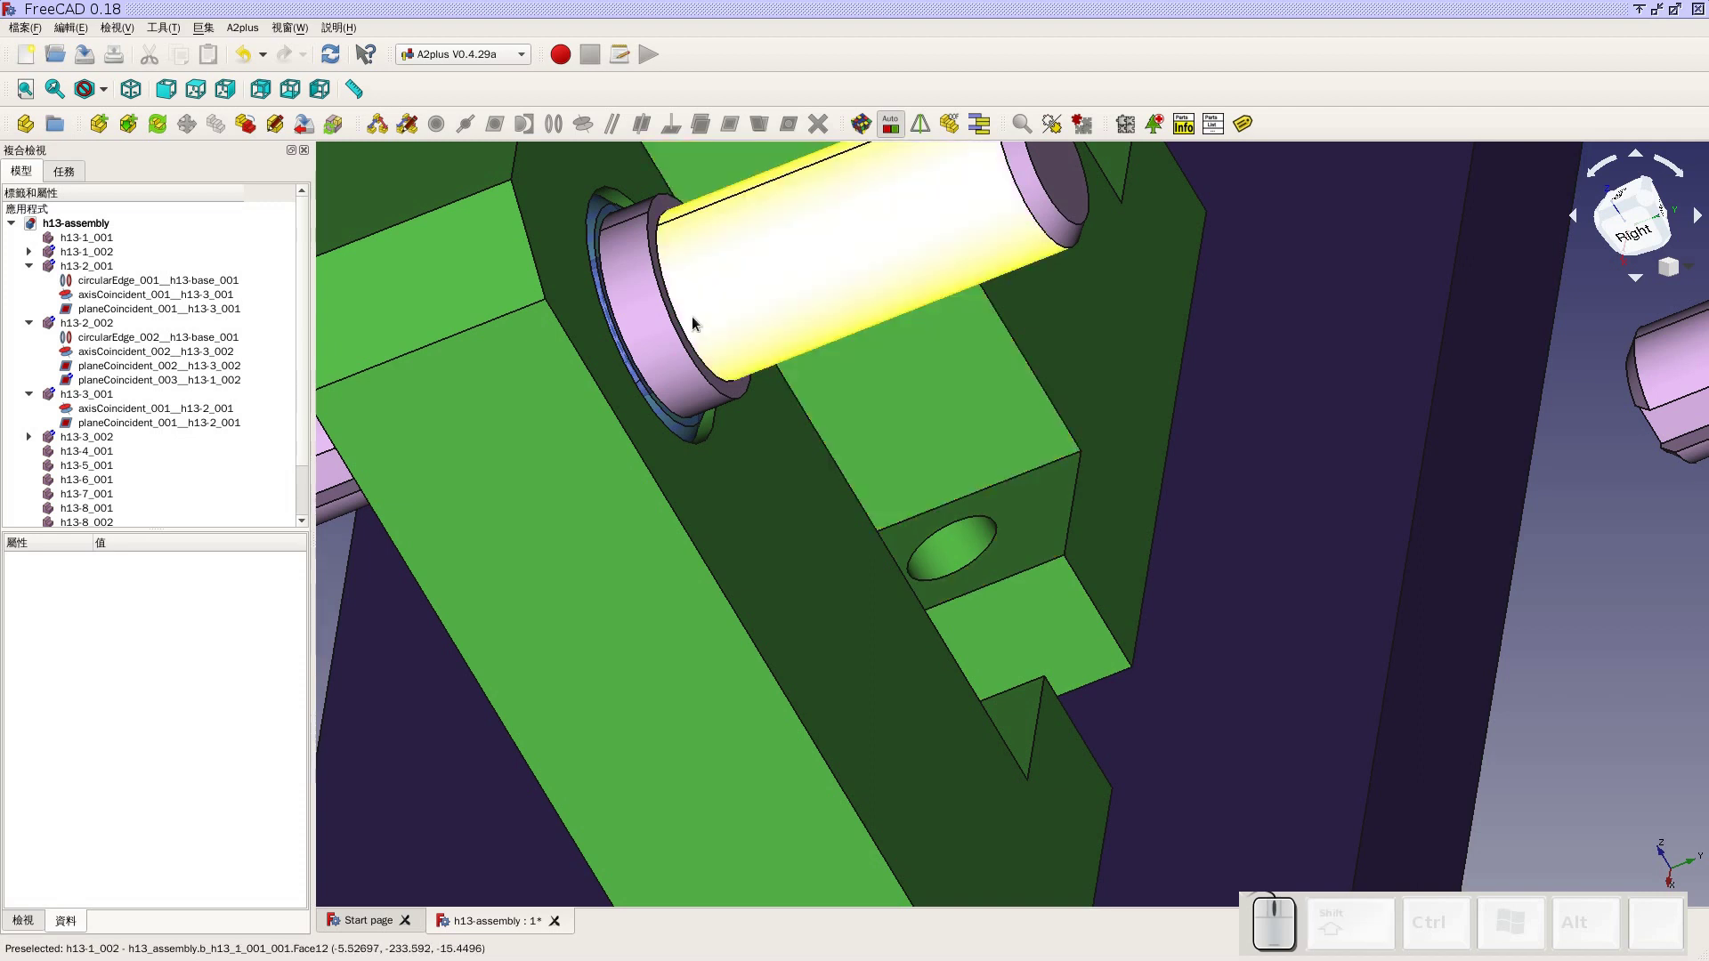
pyautogui.scroll(-3)
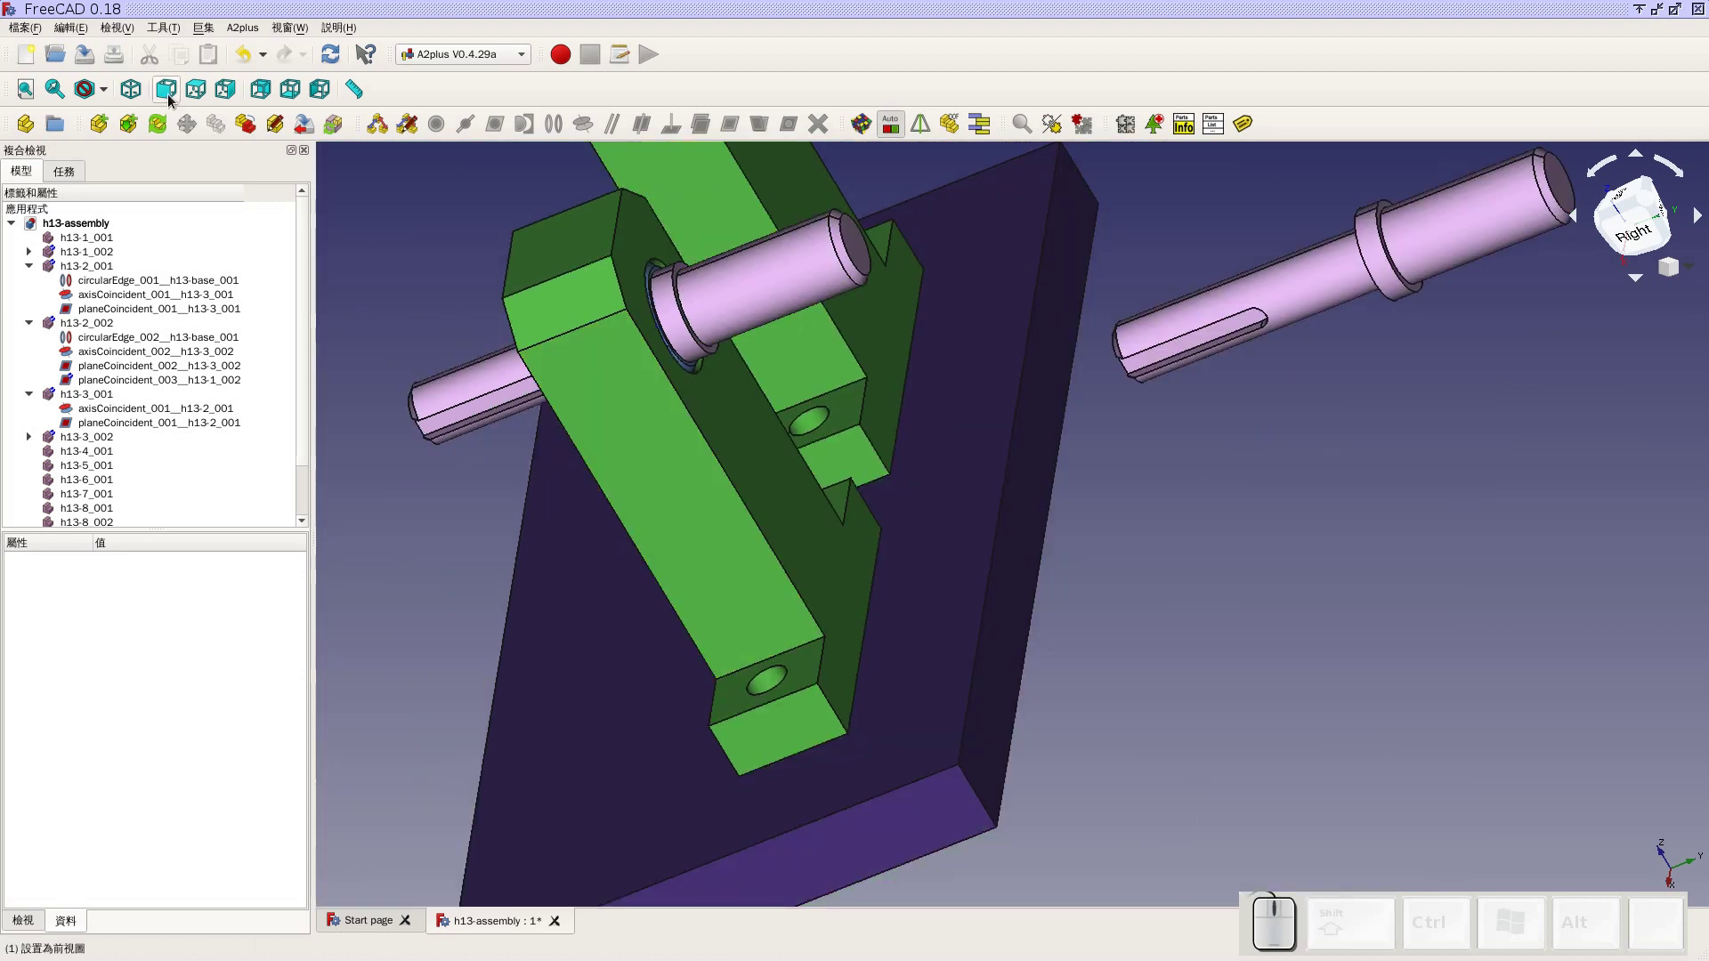
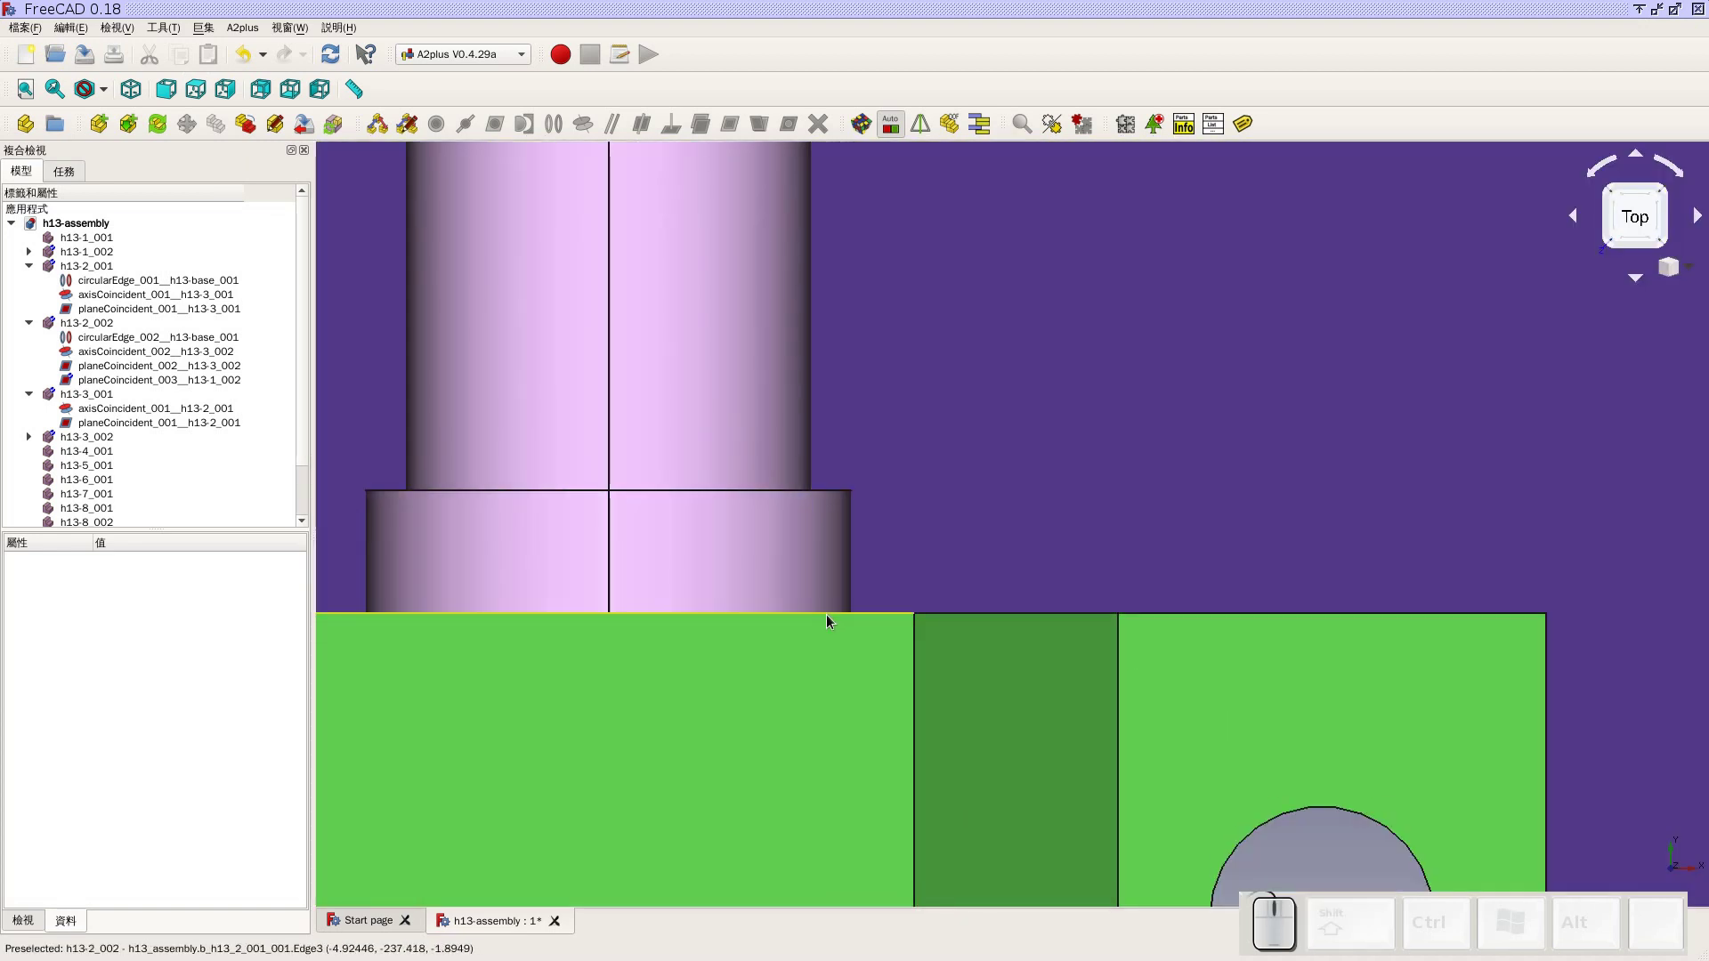
# Centre the base plate in the top view to inspect the seated shaft
pyautogui.scroll(-3)
pyautogui.moveTo(832, 593); pyautogui.dragTo(283, 204)
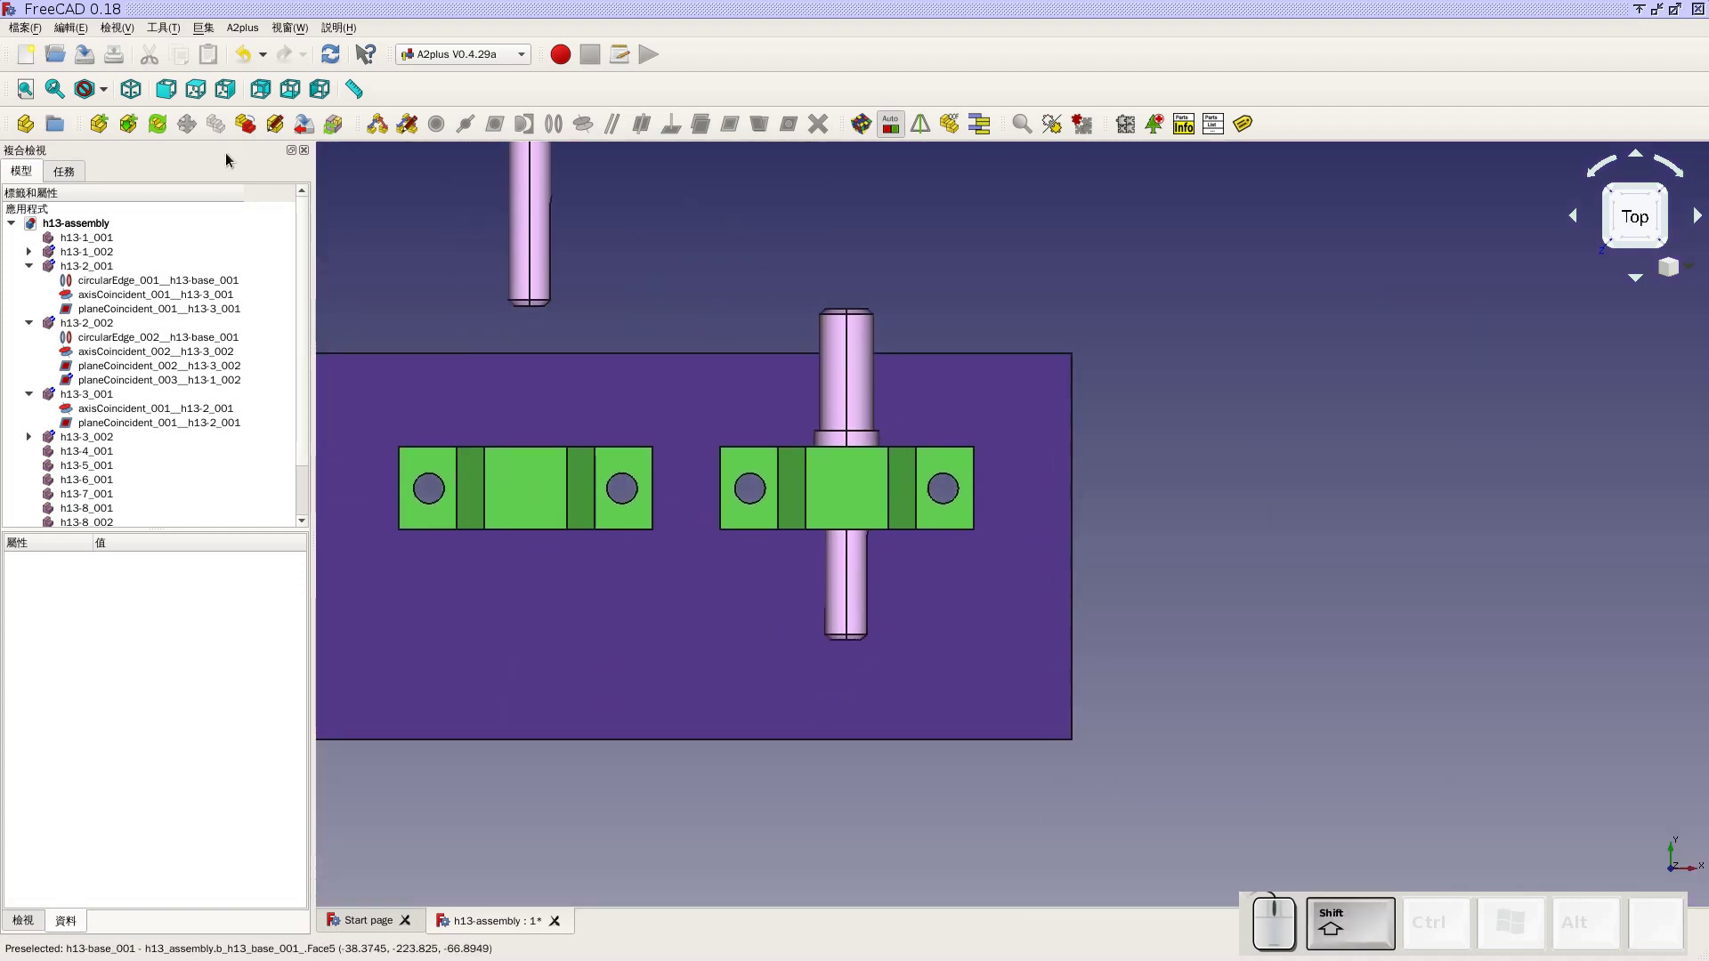
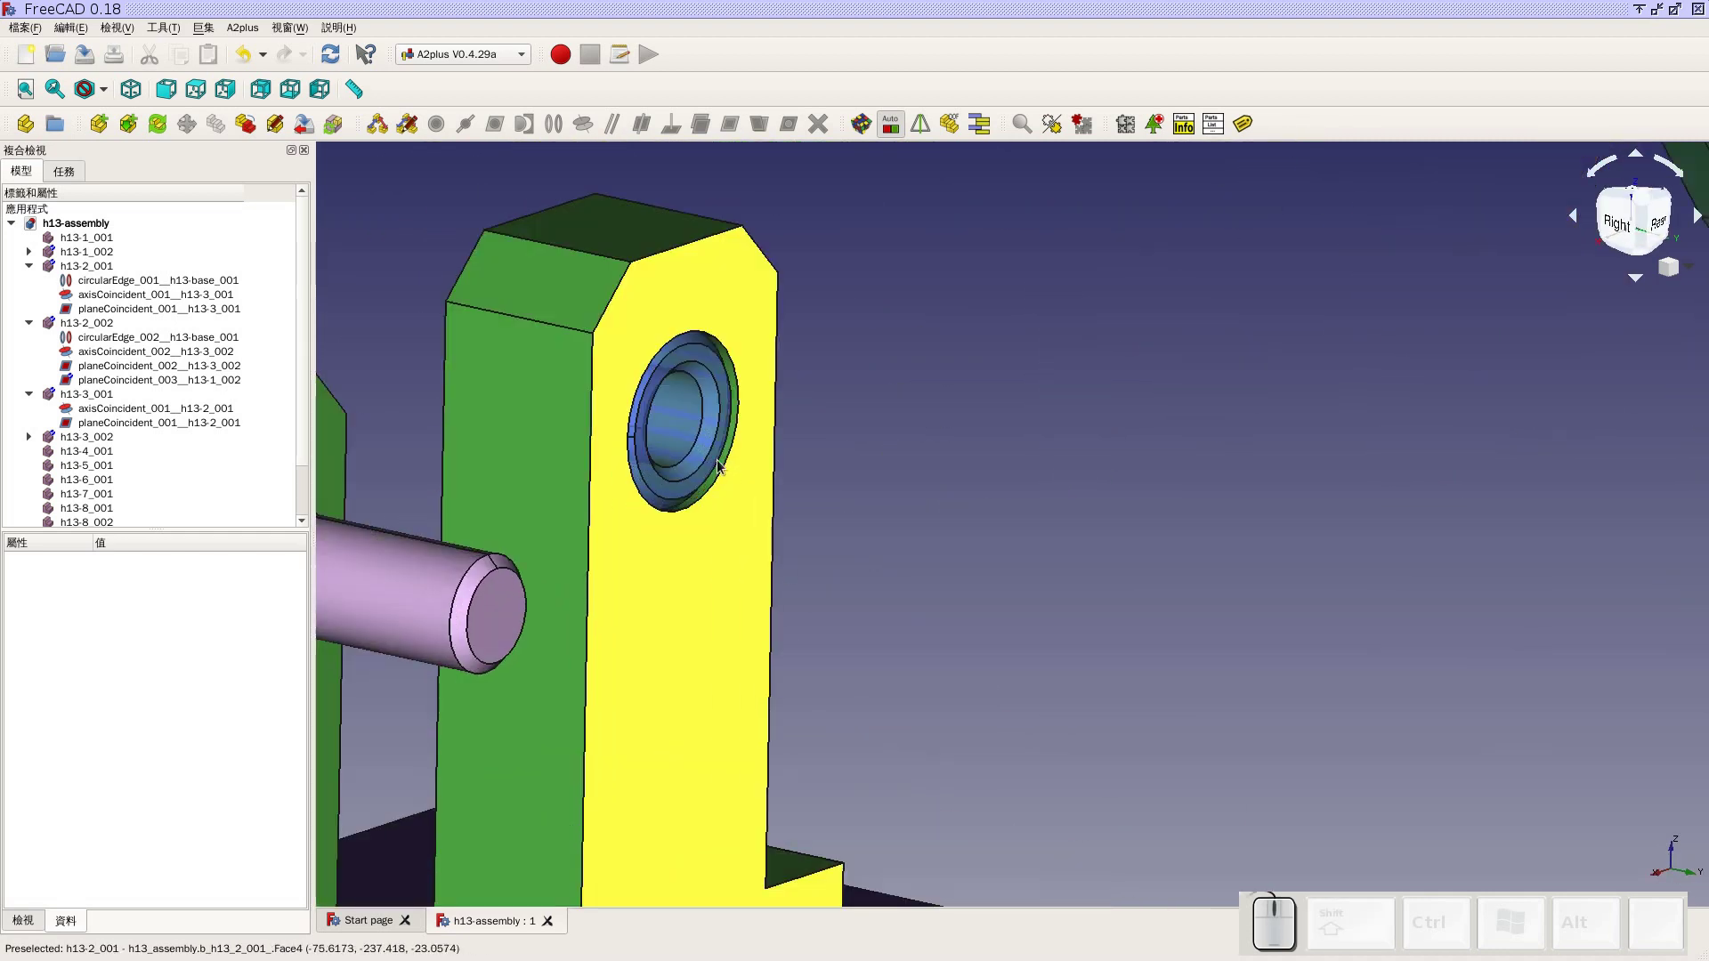
pyautogui.scroll(-3)
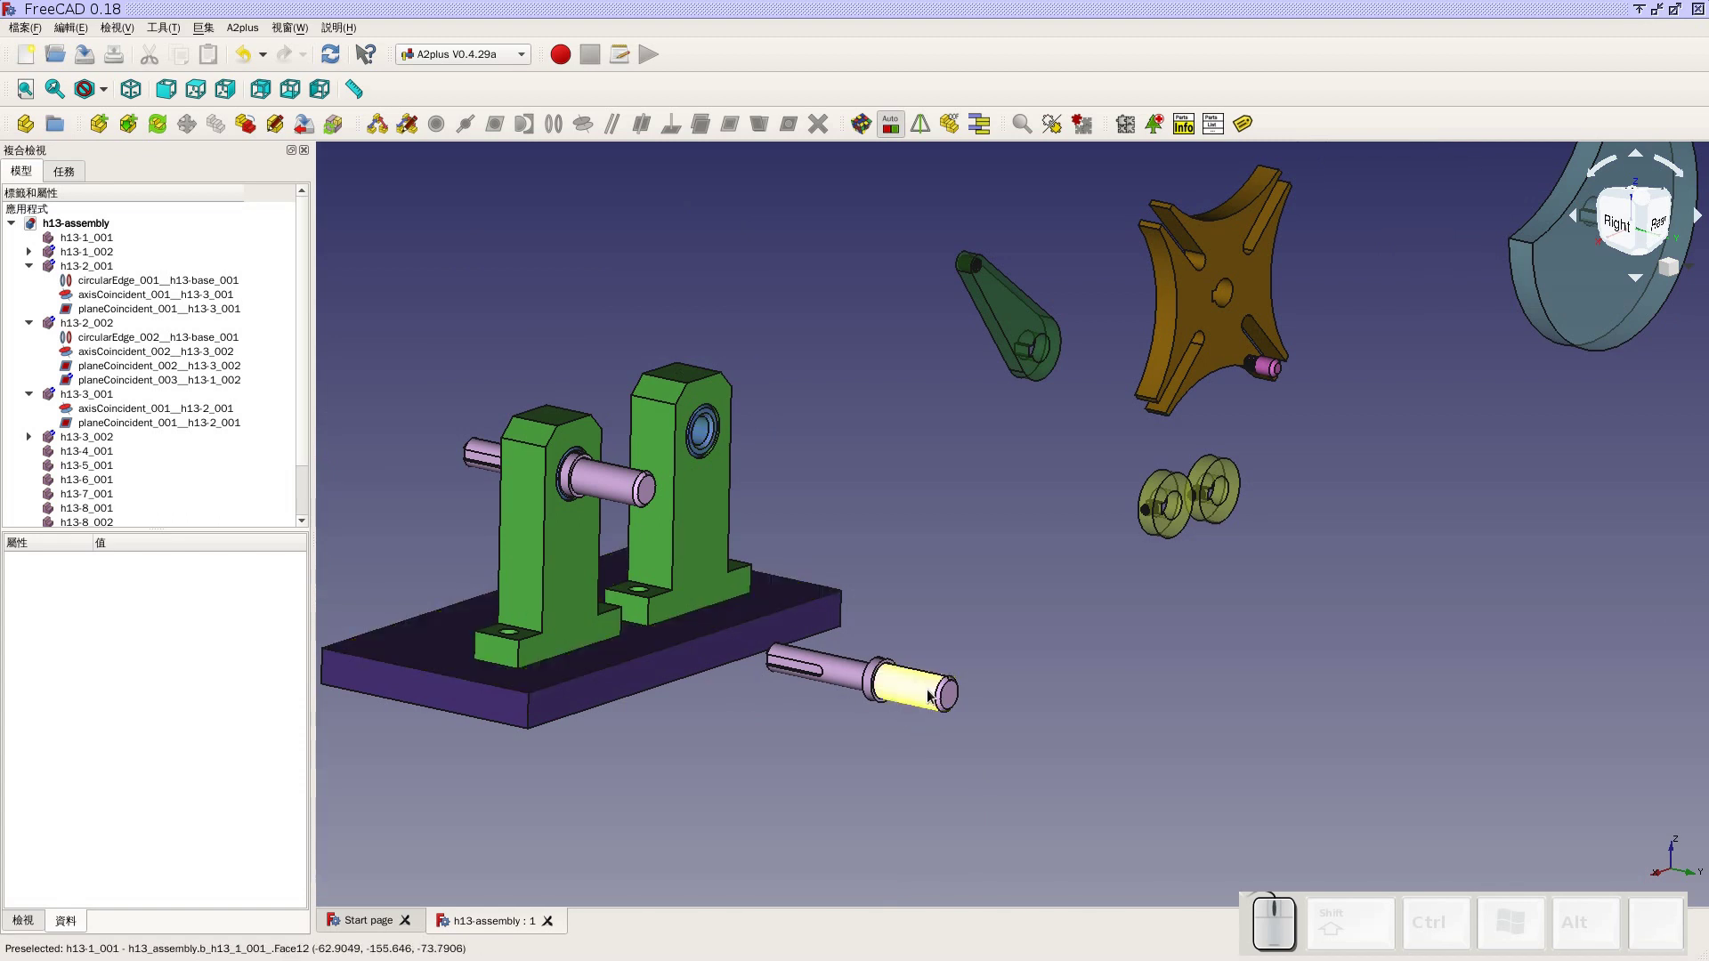
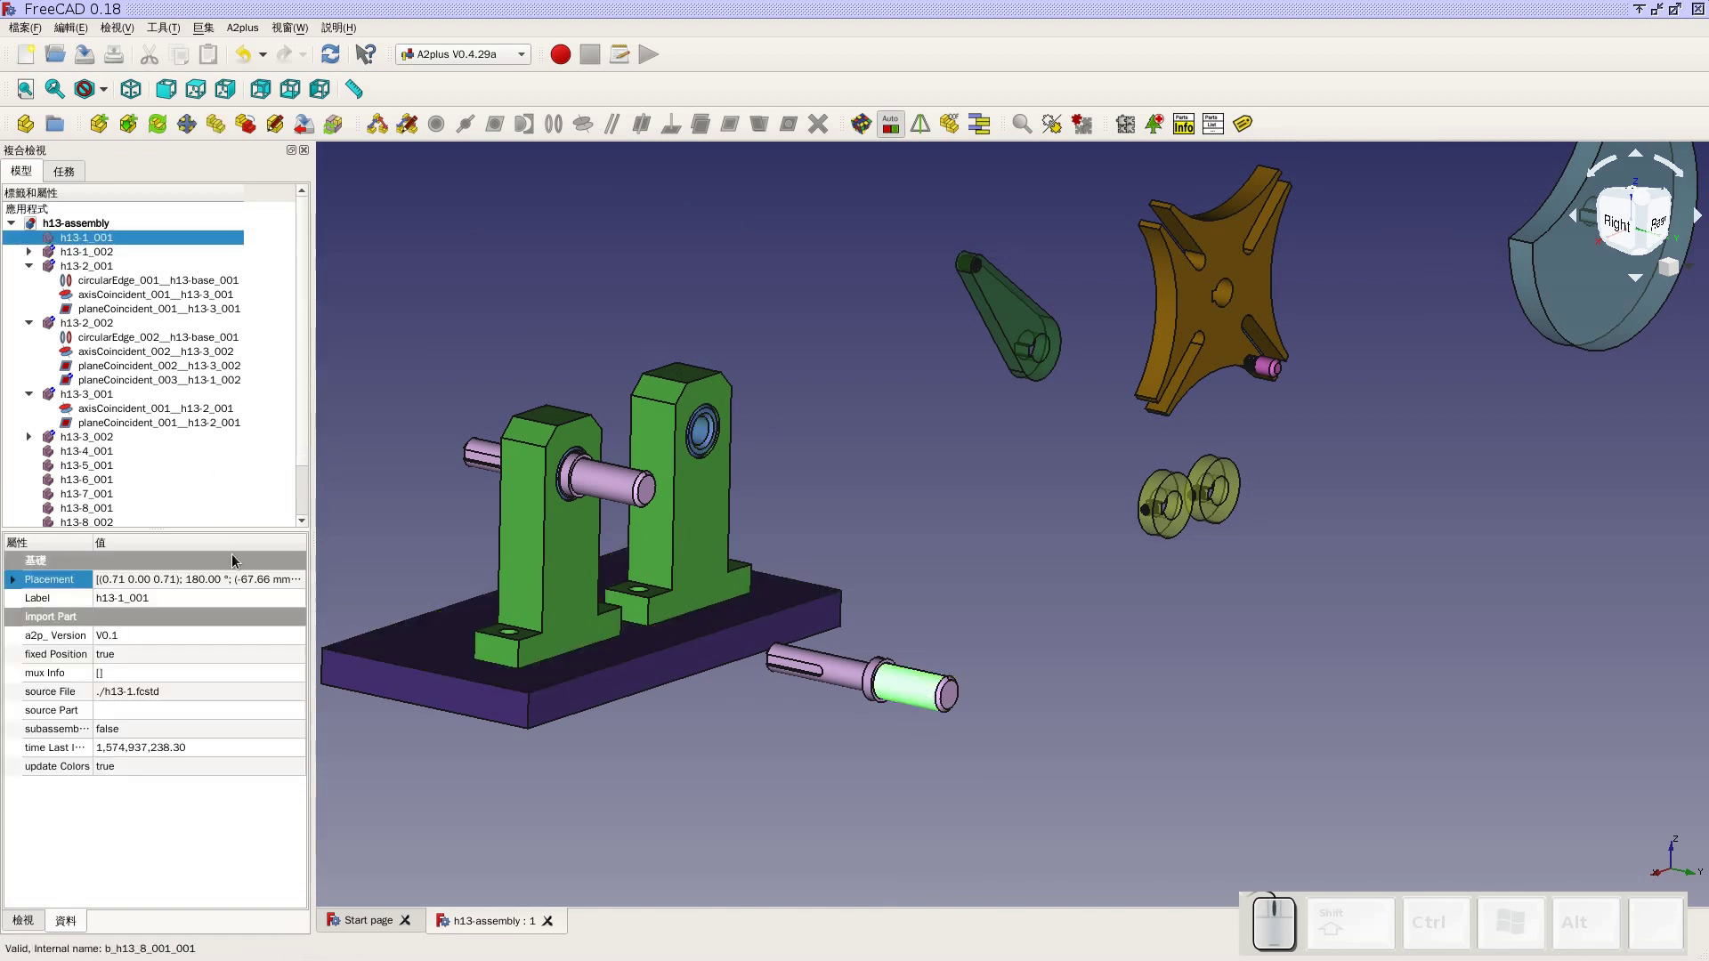
pyautogui.click(303, 588)
pyautogui.click(302, 588)
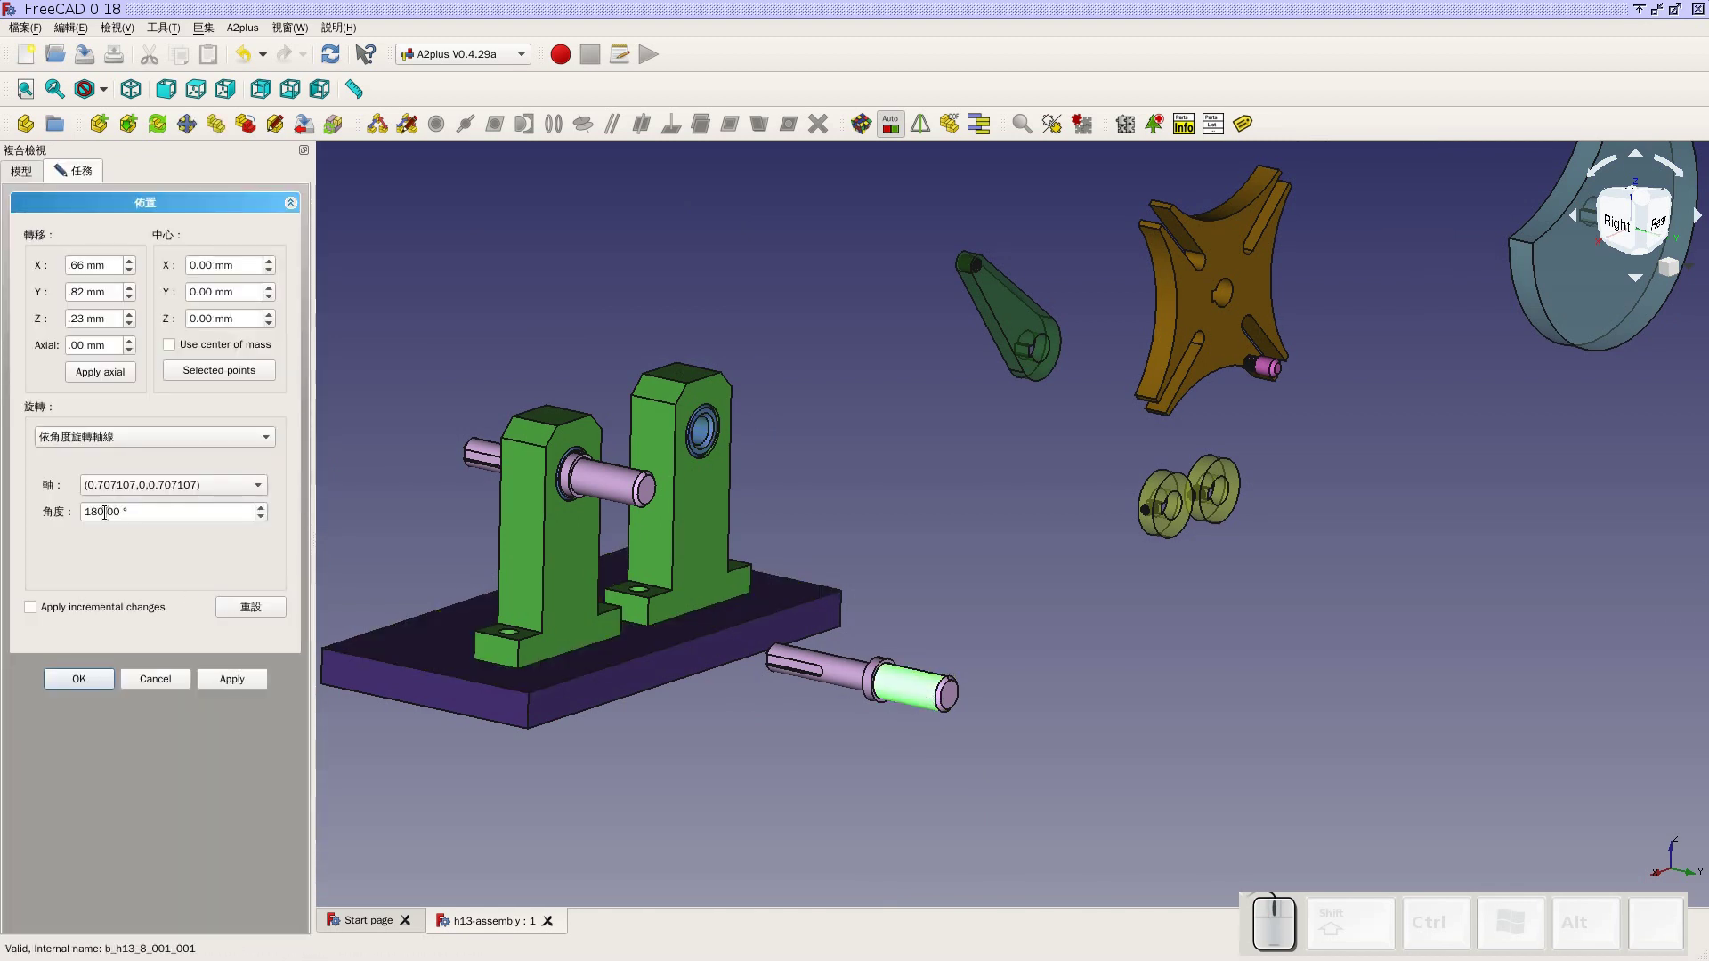
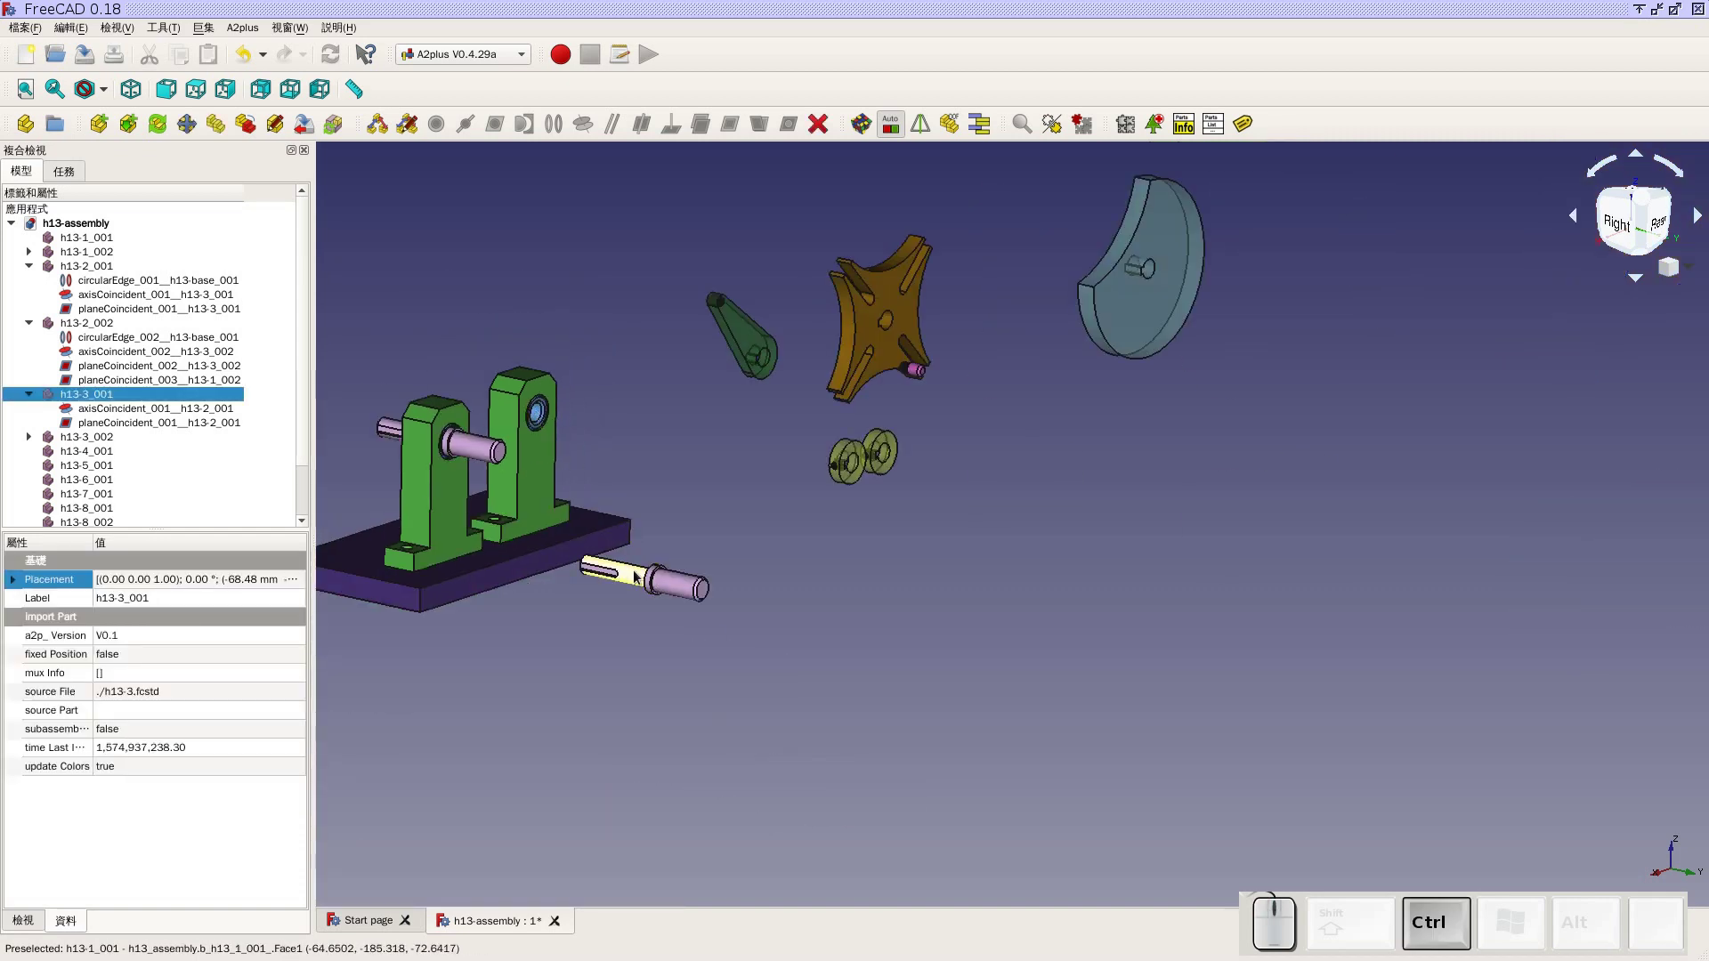
pyautogui.click(639, 576)
pyautogui.click(589, 128)
pyautogui.click(952, 503)
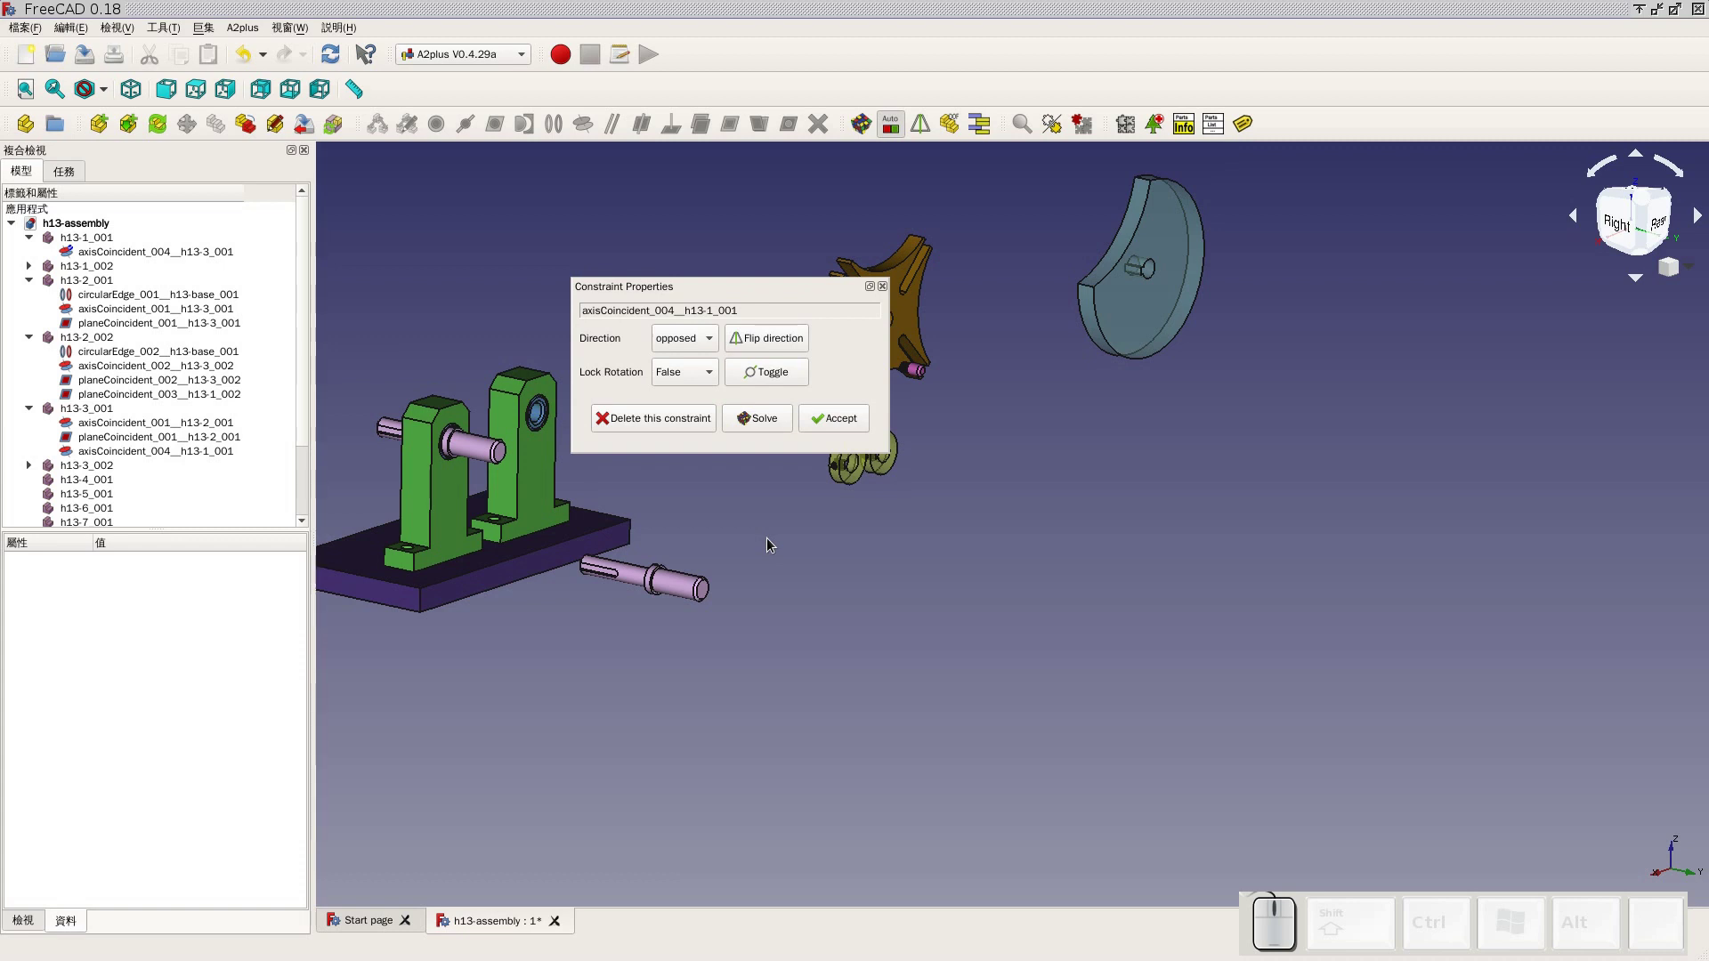
pyautogui.click(820, 421)
pyautogui.click(719, 526)
pyautogui.click(191, 255)
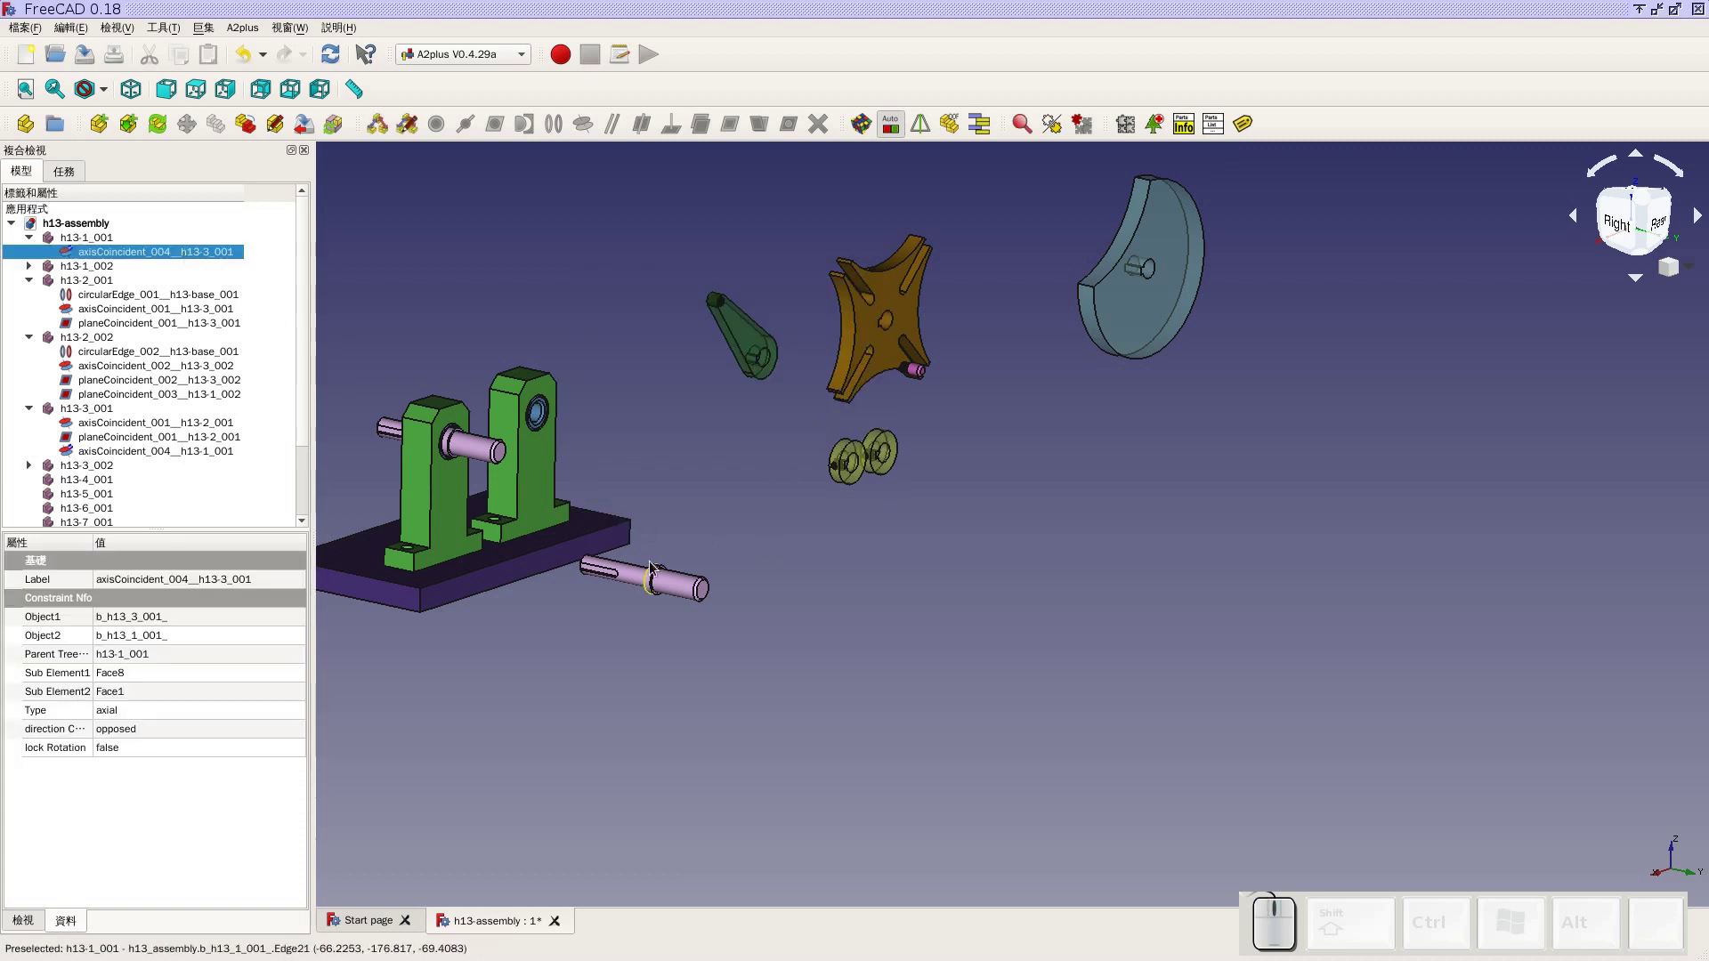
pyautogui.press('Delete')
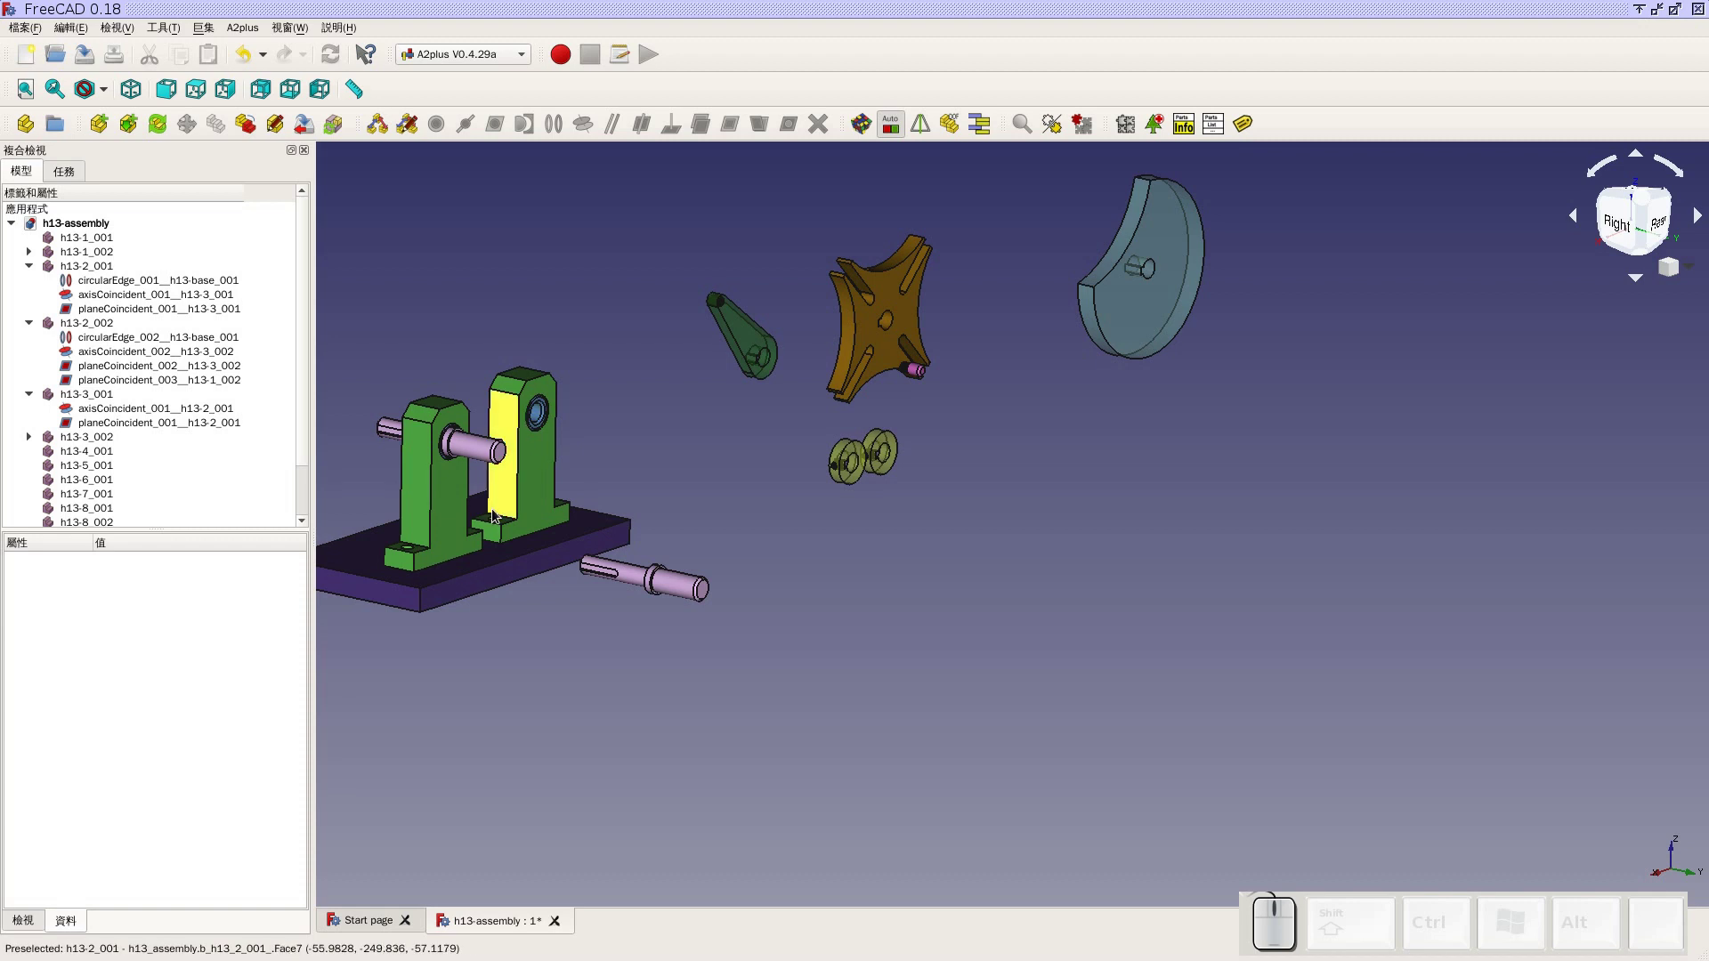
# Delete the loose shaft h13-1_001 lying beside the base plate
pyautogui.scroll(3)
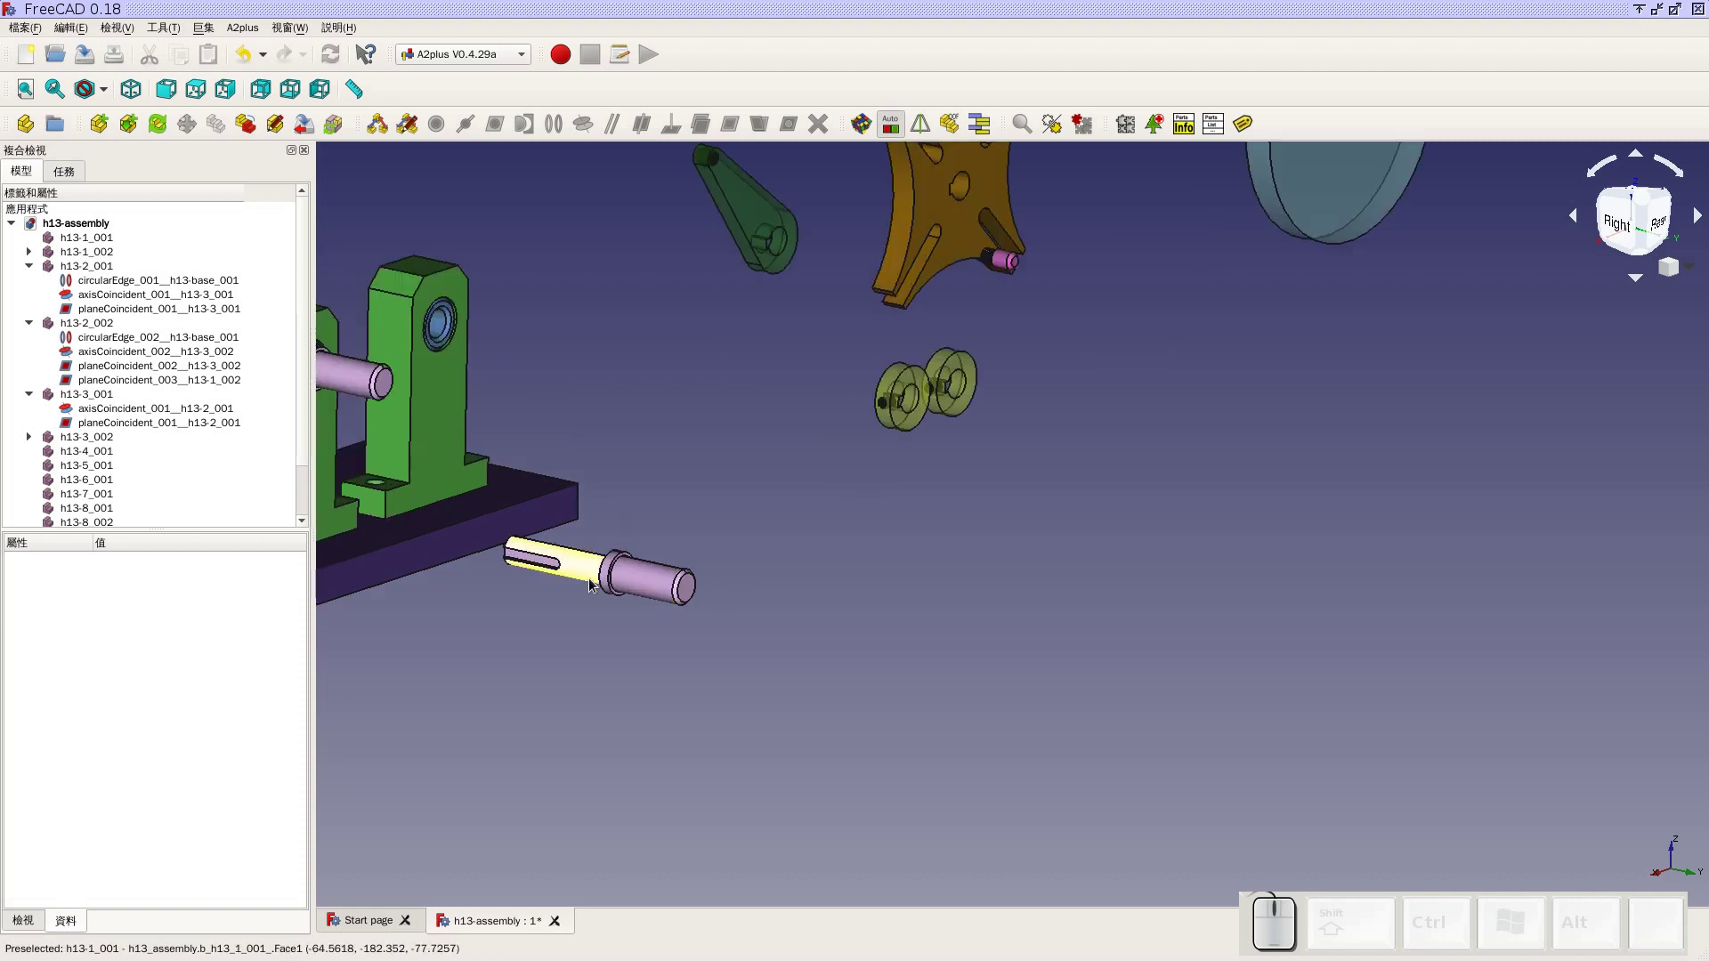
pyautogui.click(631, 577)
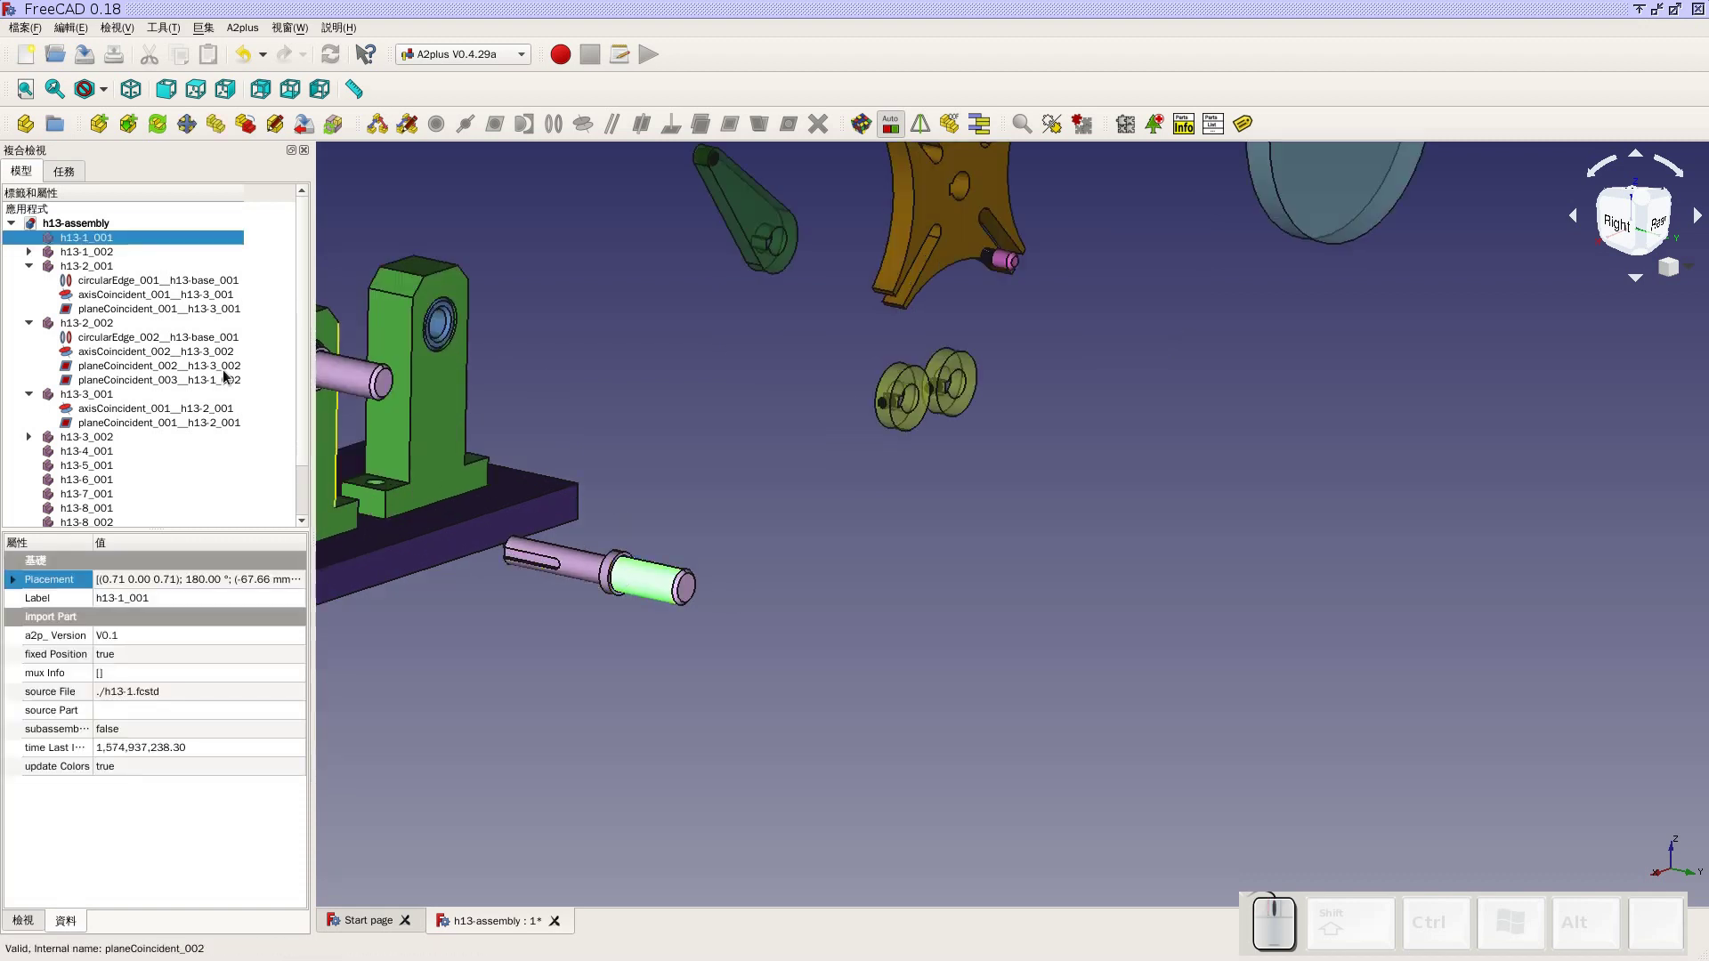
pyautogui.press('Delete')
pyautogui.scroll(-3)
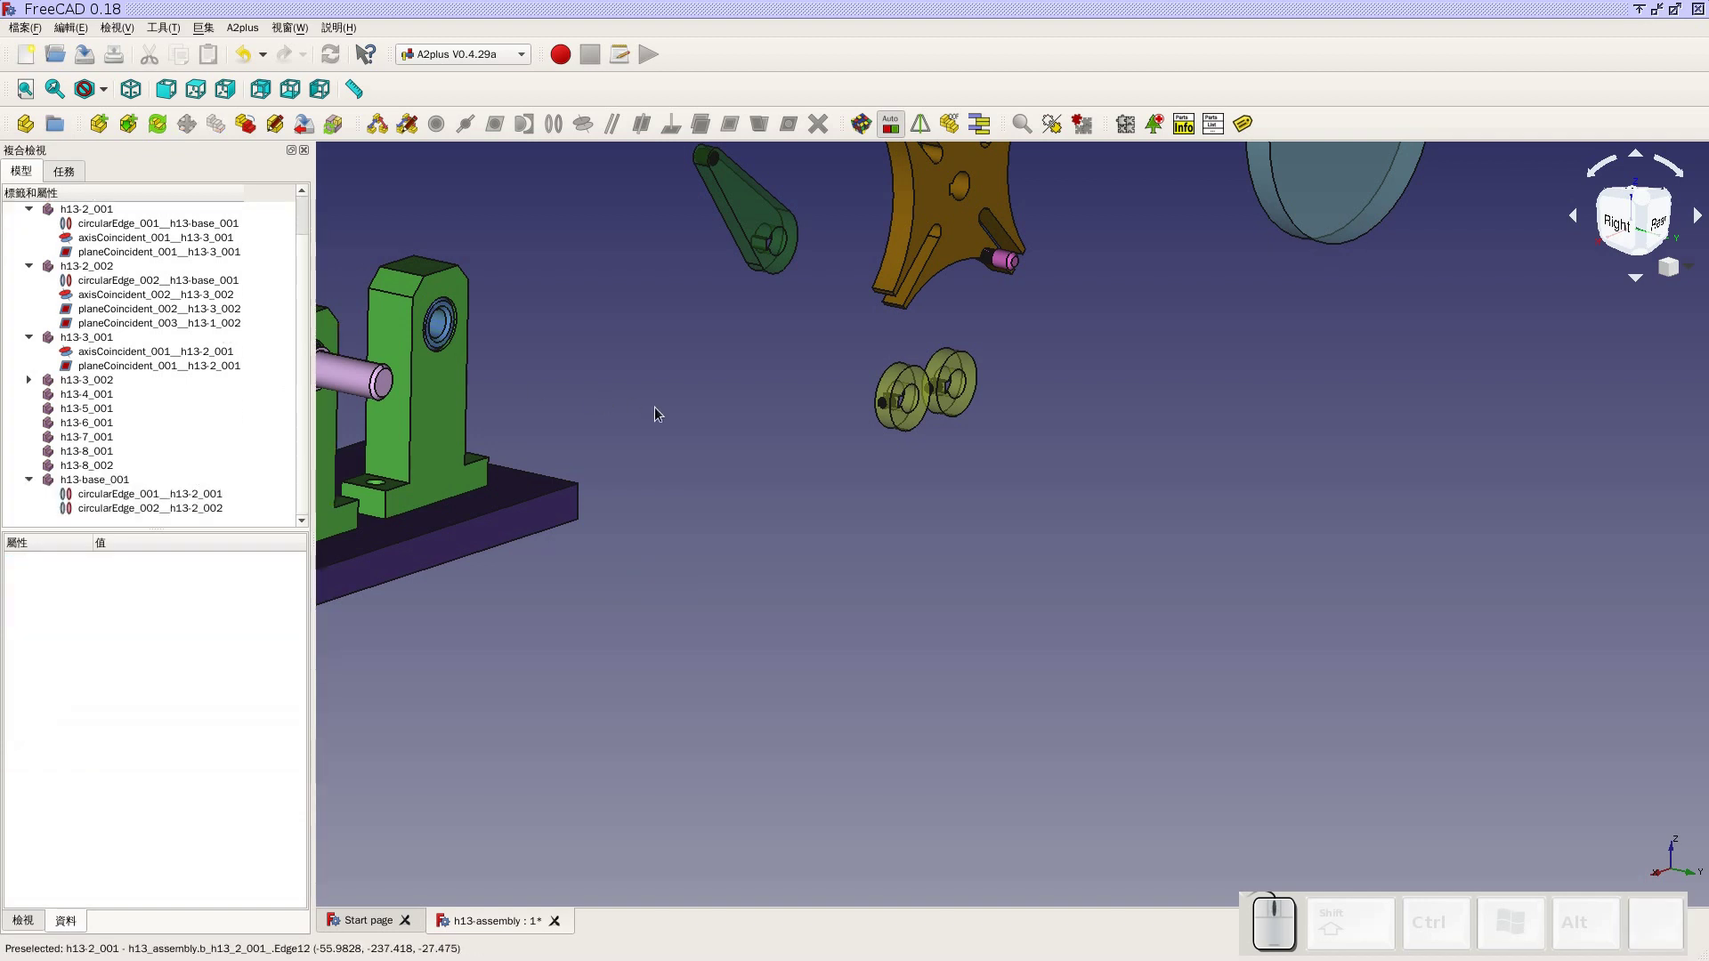
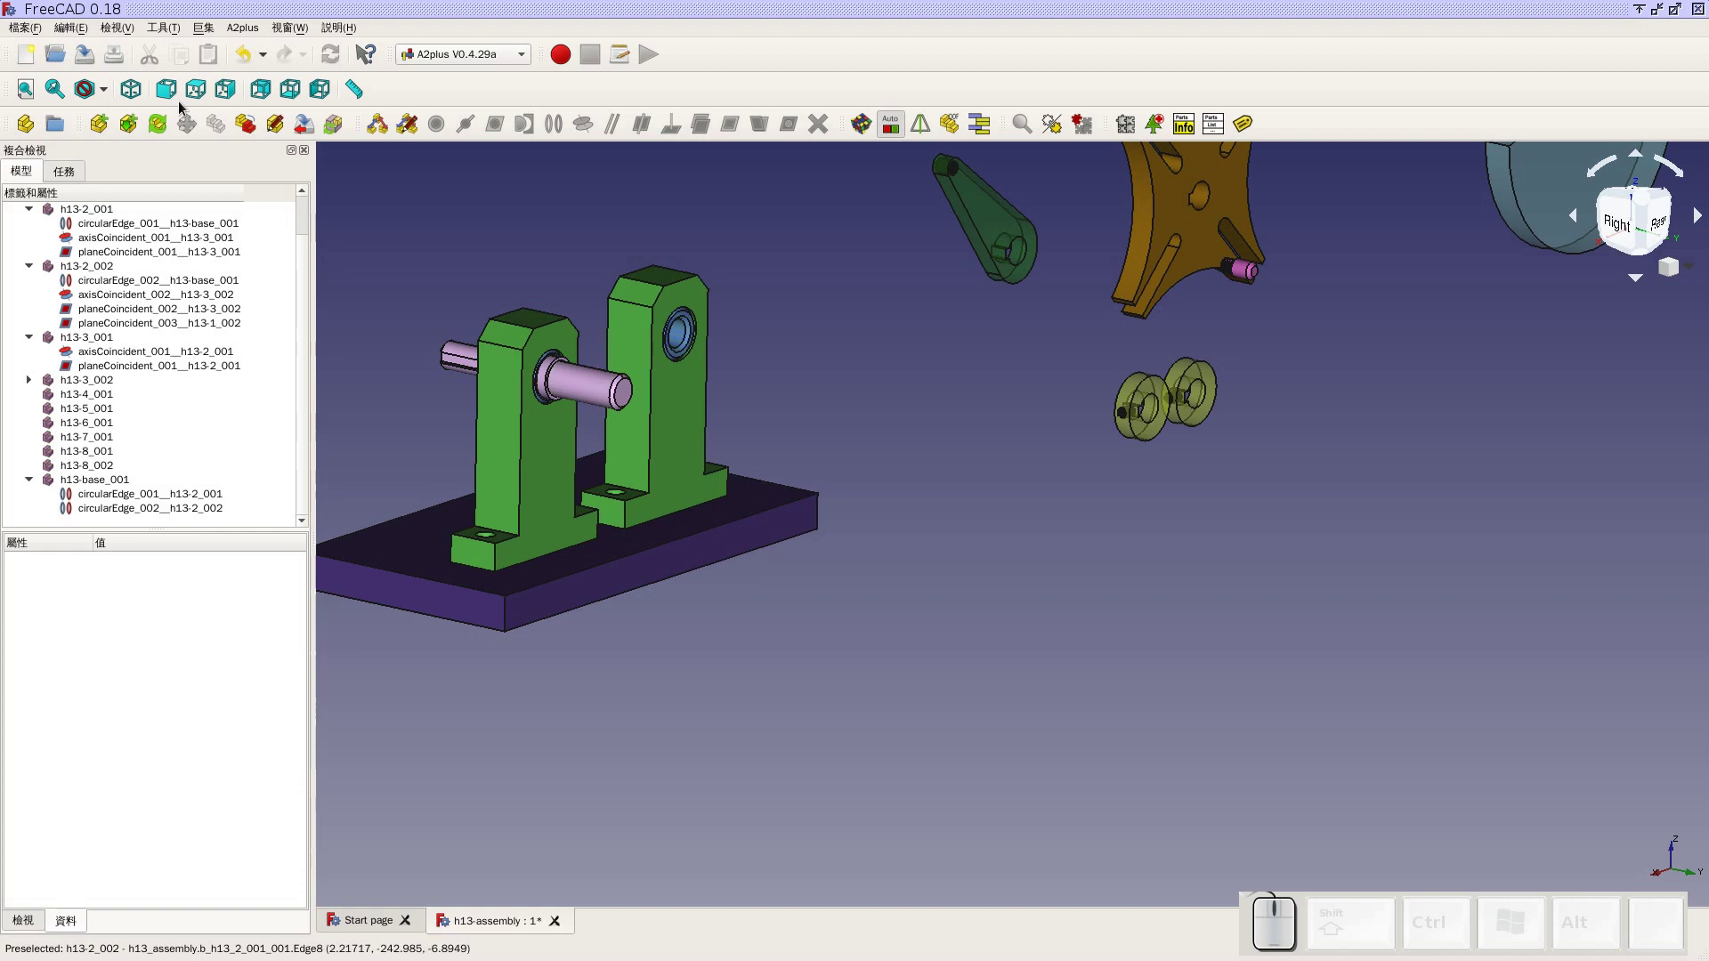
# Save the assembly and select the mounted shaft h13-1_002 to show its properties
pyautogui.click(87, 60)
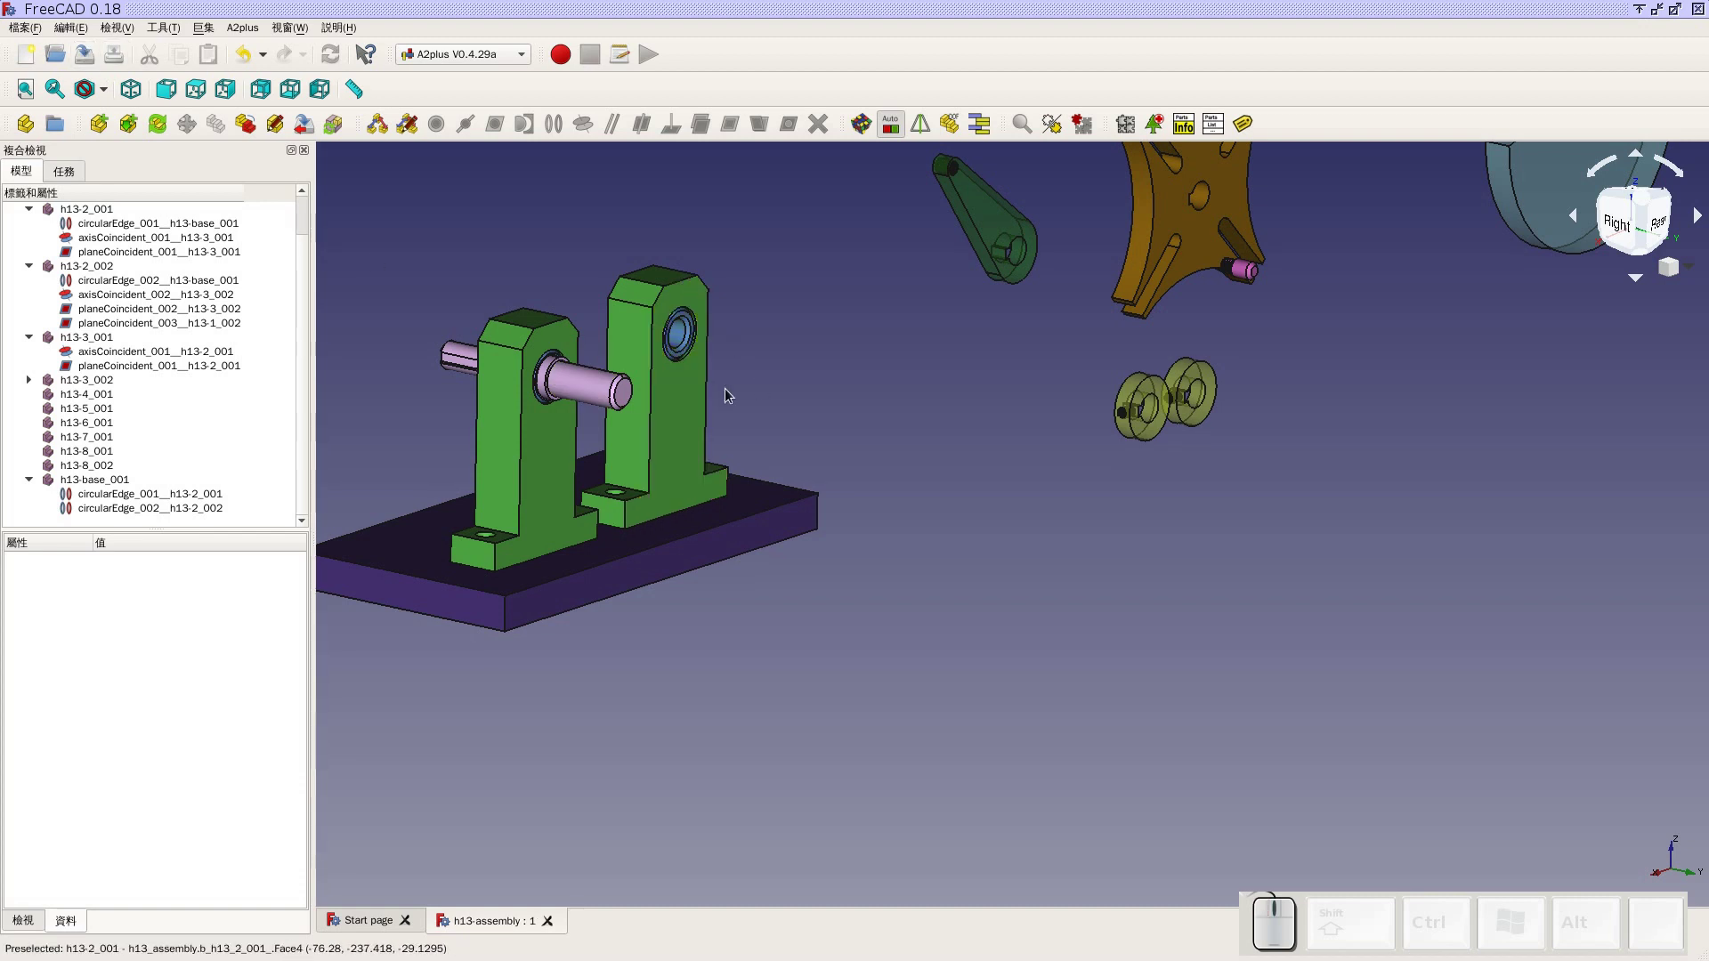
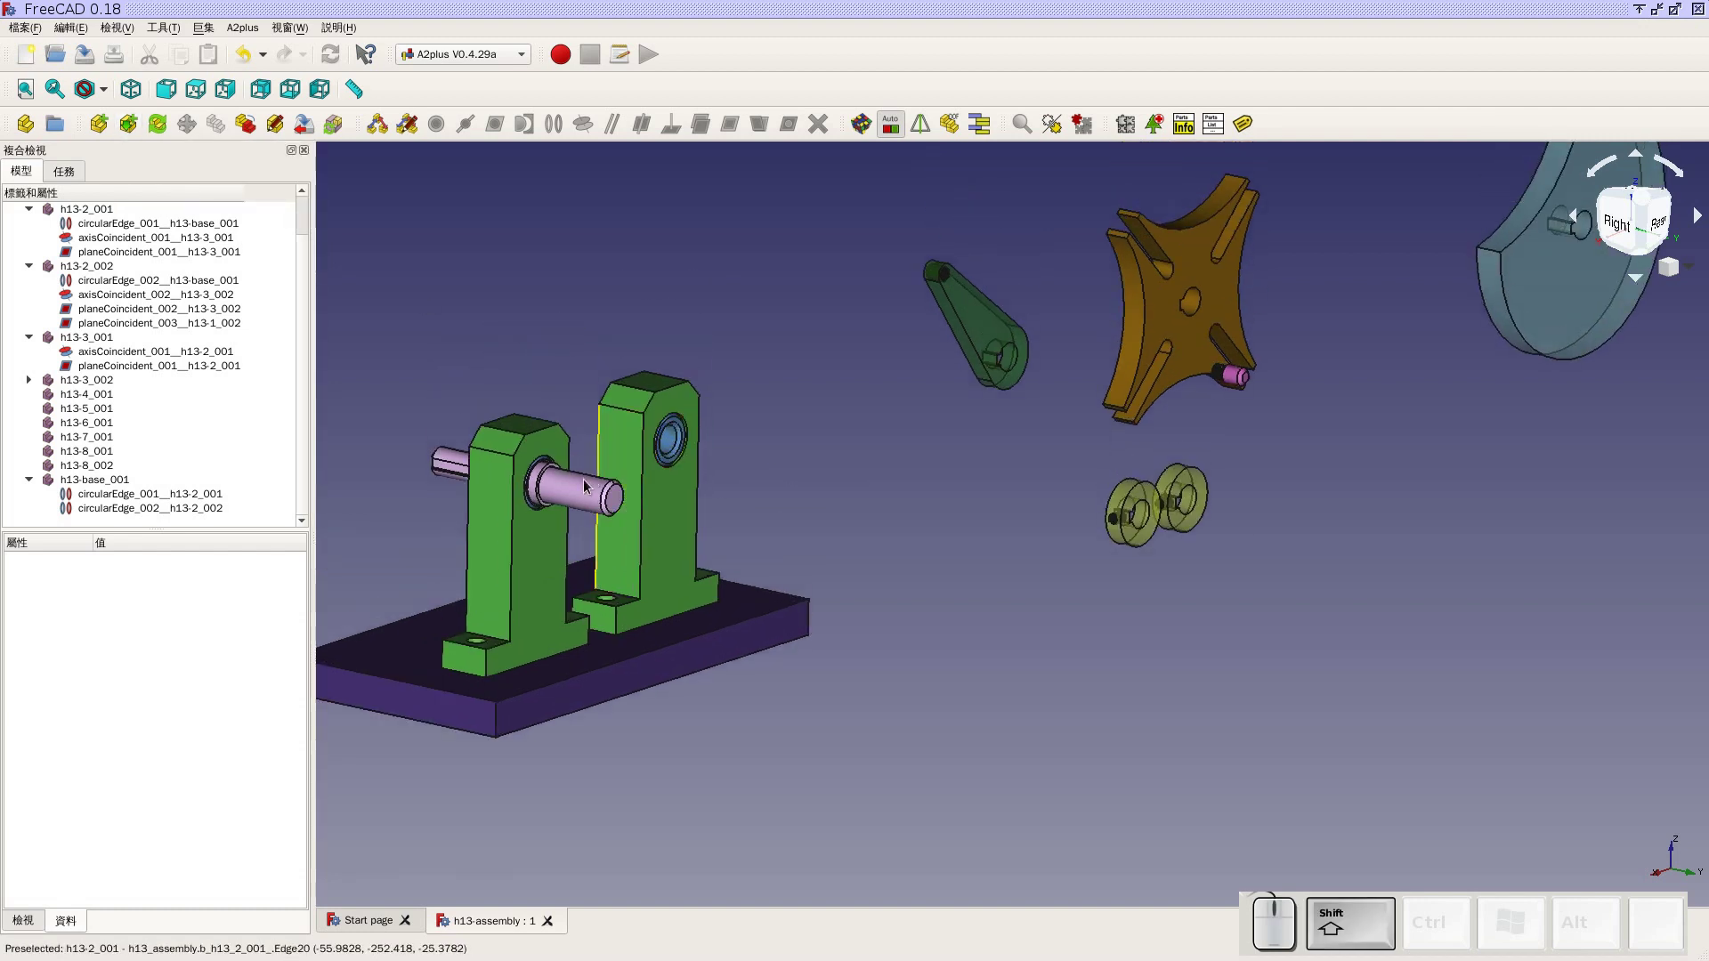
pyautogui.click(589, 487)
pyautogui.click(405, 385)
pyautogui.click(564, 481)
pyautogui.scroll(3)
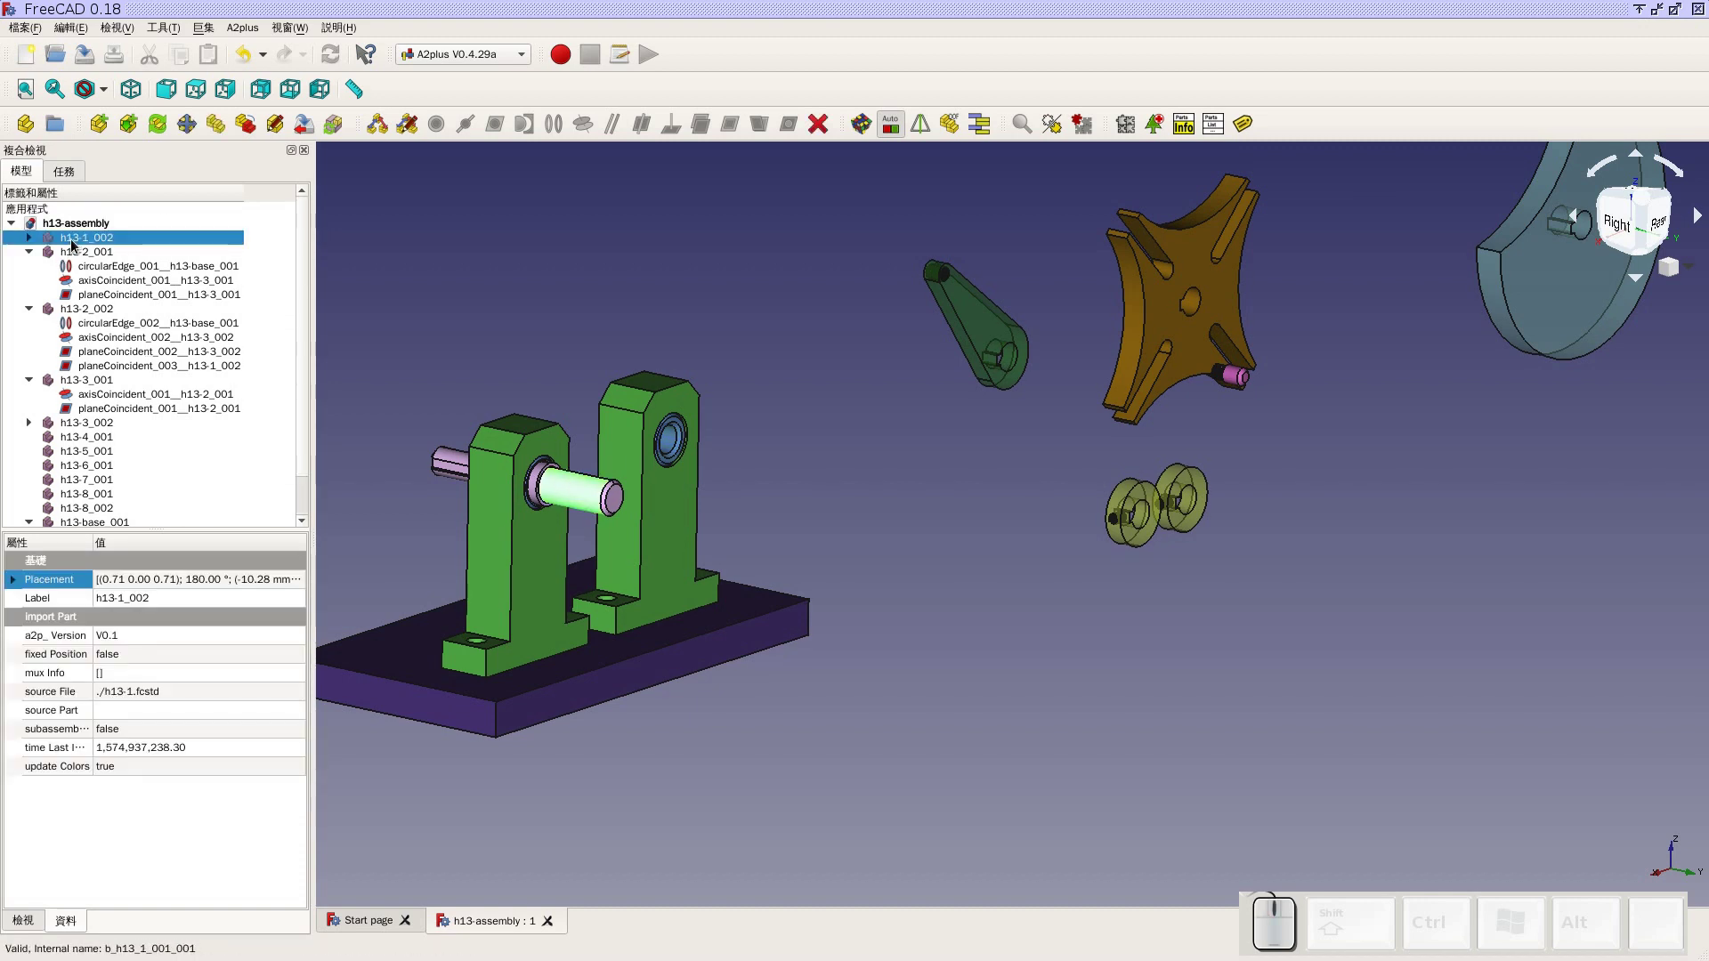
# Duplicate shaft h13-1_002 with A2plus and place the copy above the brackets
pyautogui.click(140, 130)
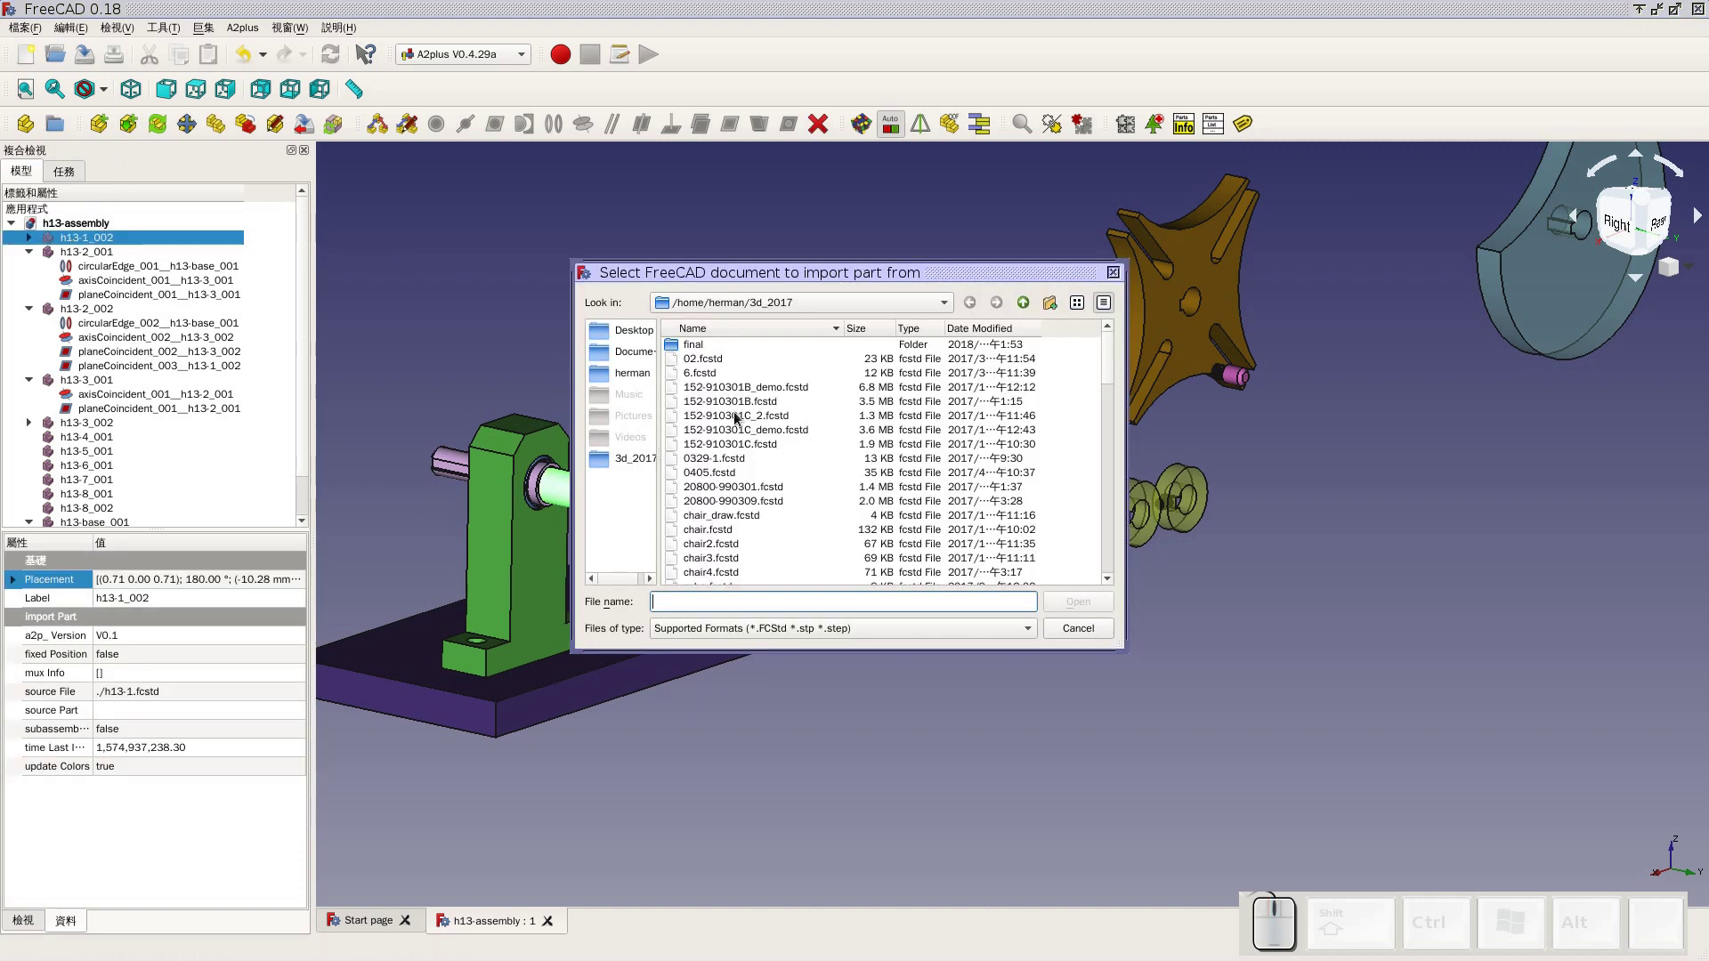
pyautogui.click(1083, 637)
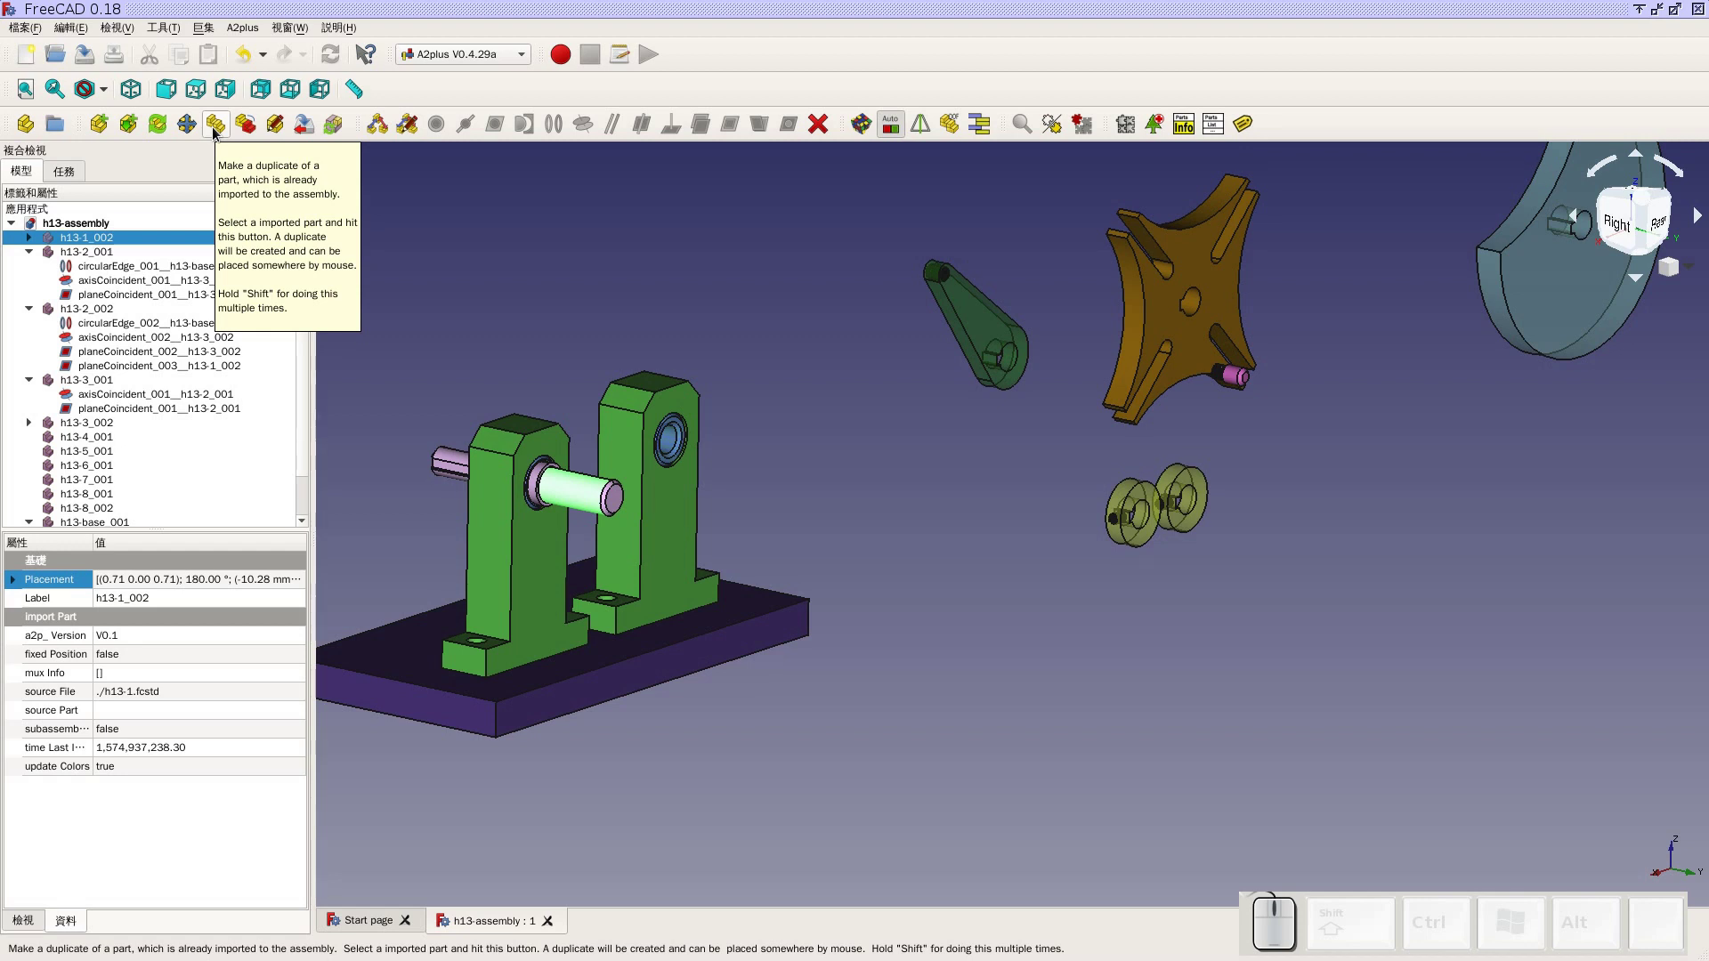
pyautogui.click(218, 133)
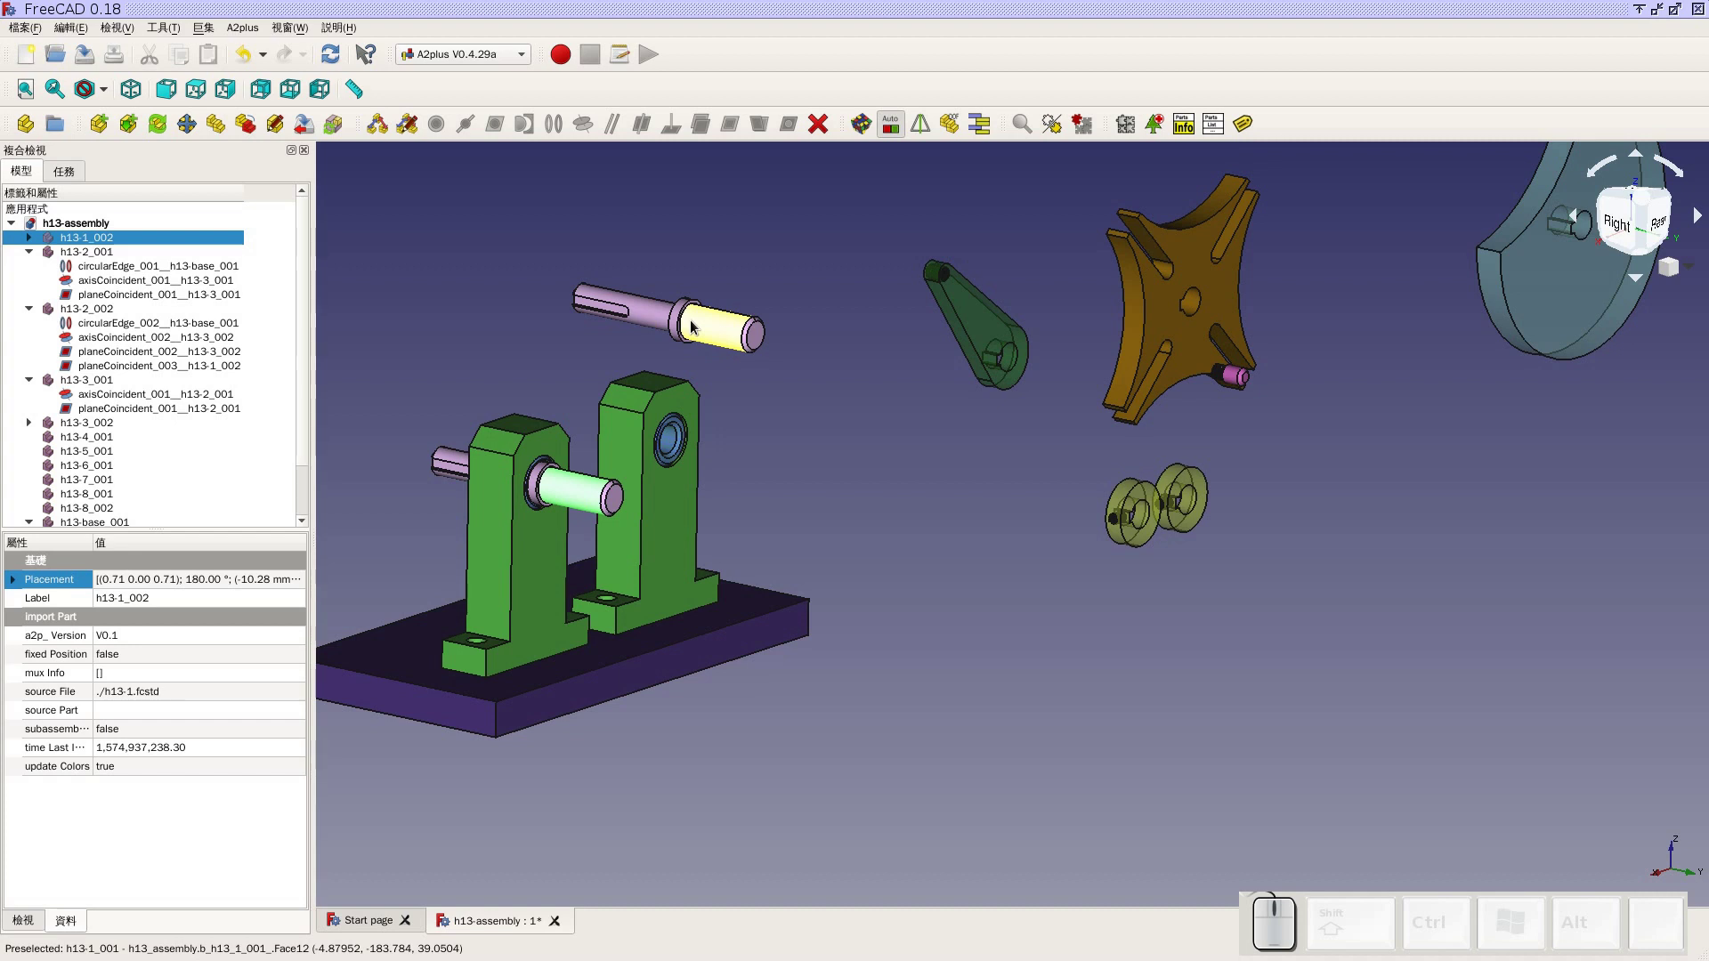
pyautogui.click(696, 326)
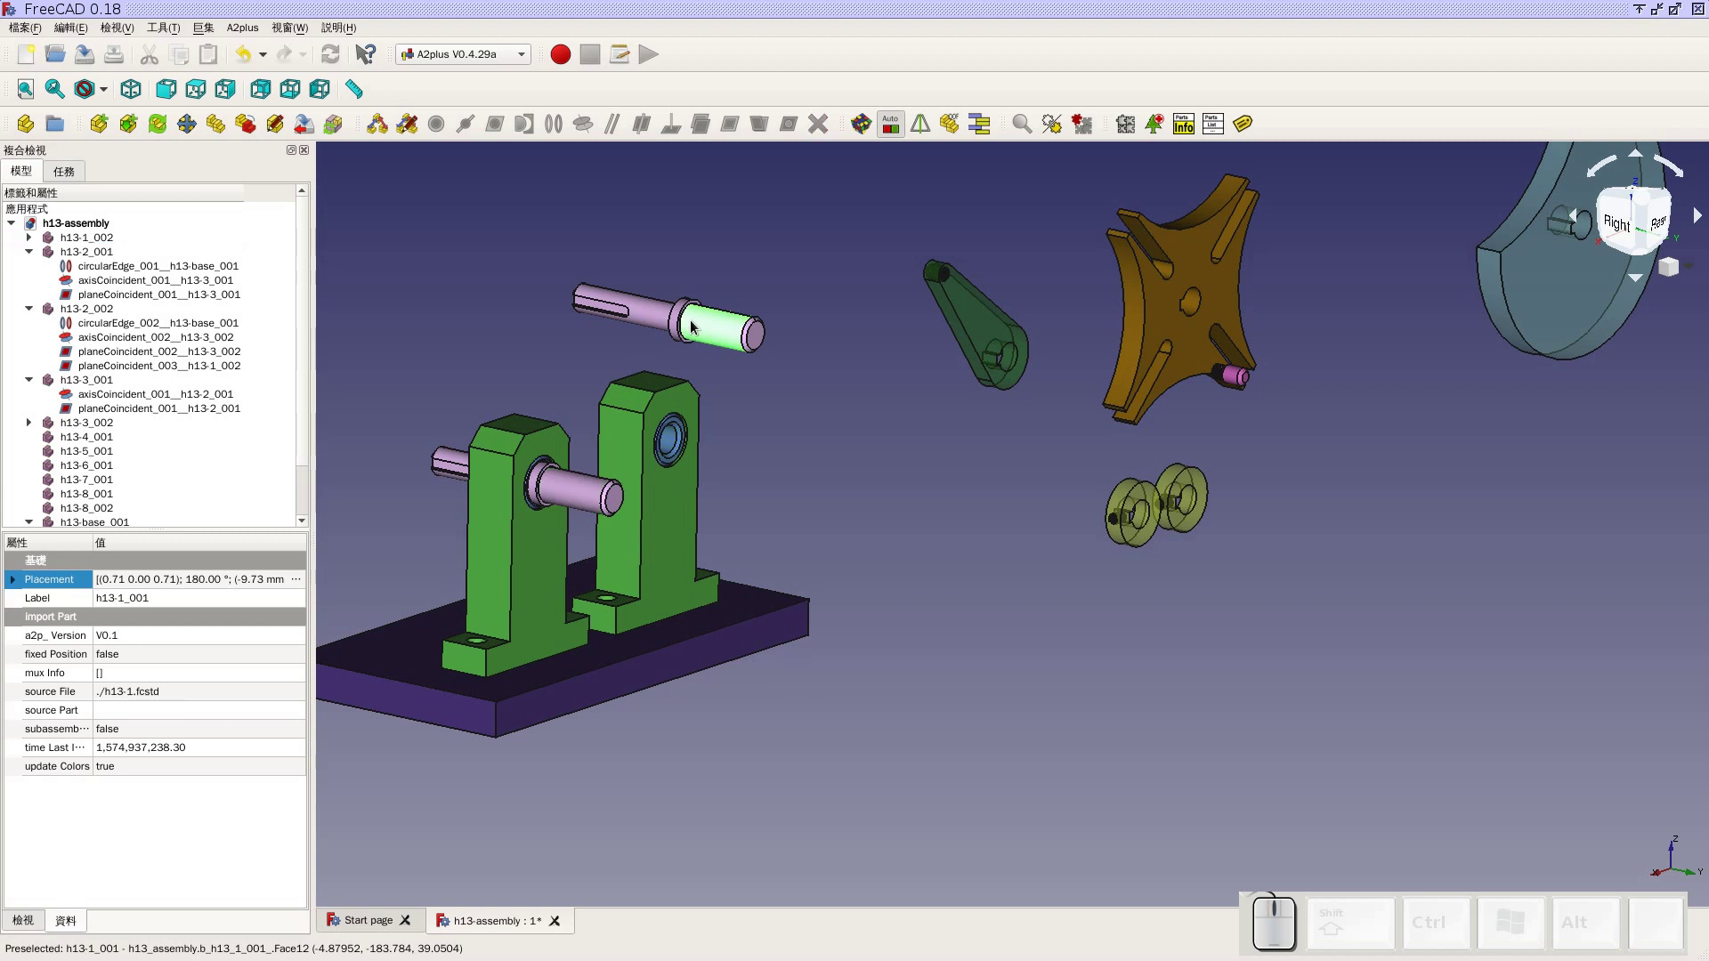
pyautogui.scroll(3)
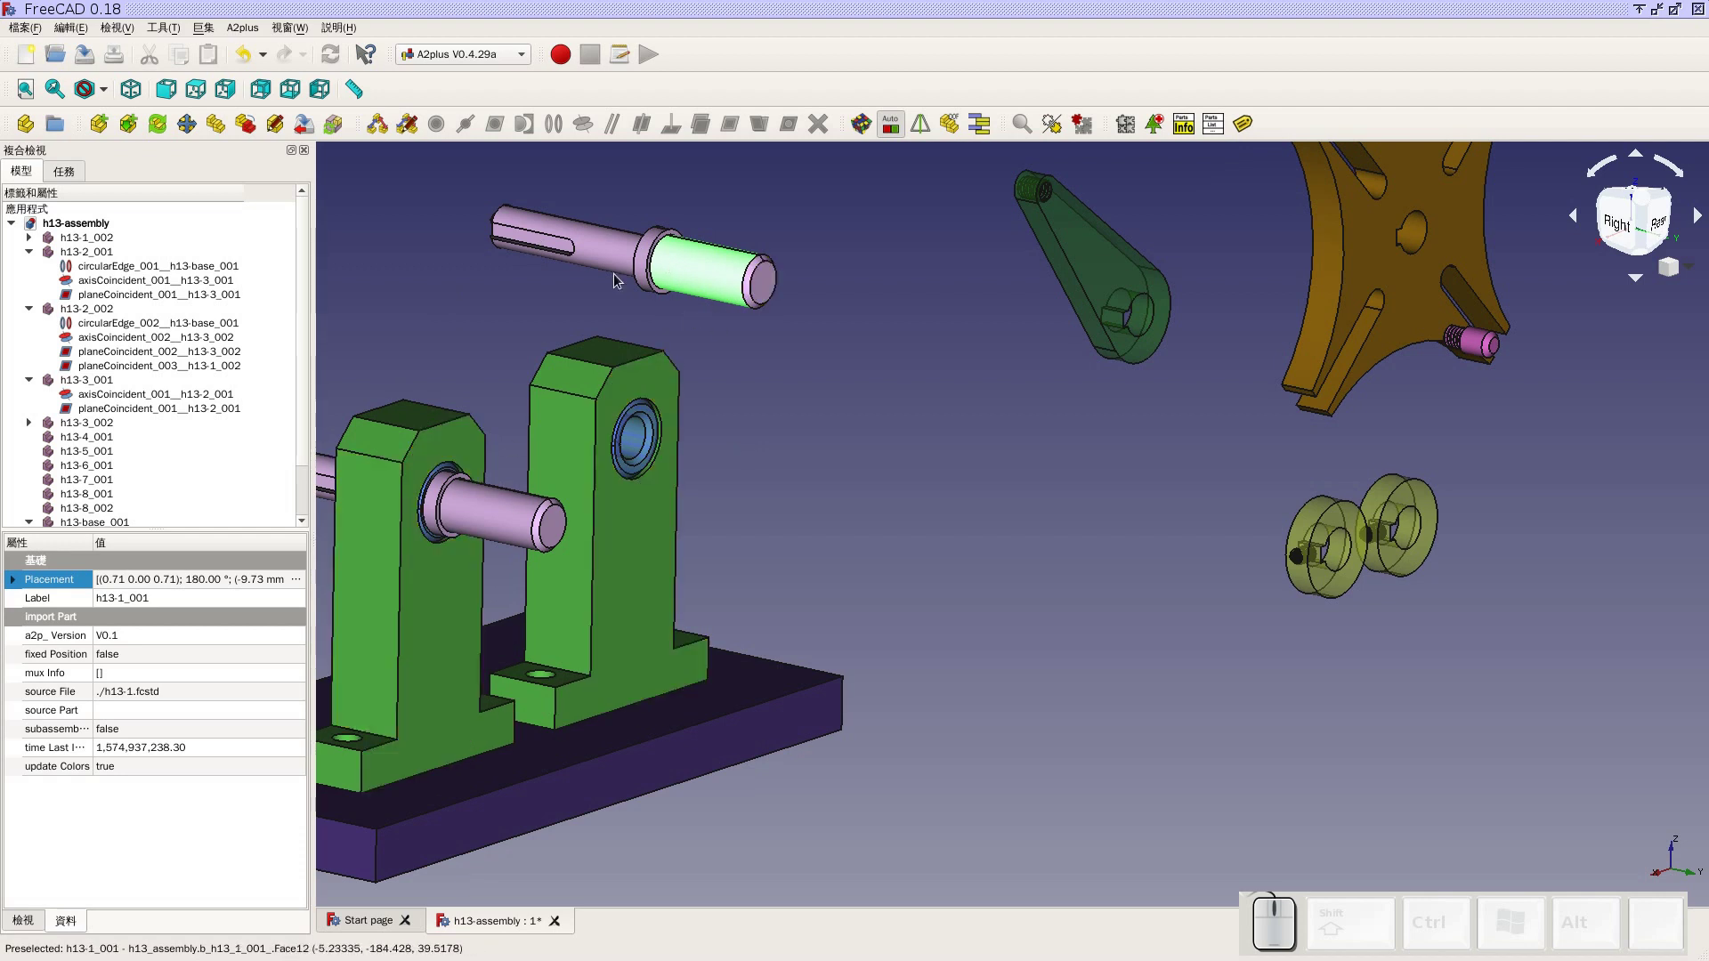
# Make the new shaft's axis coincident with the h13-3_001 bushing in the second bracket and accept
pyautogui.click(431, 293)
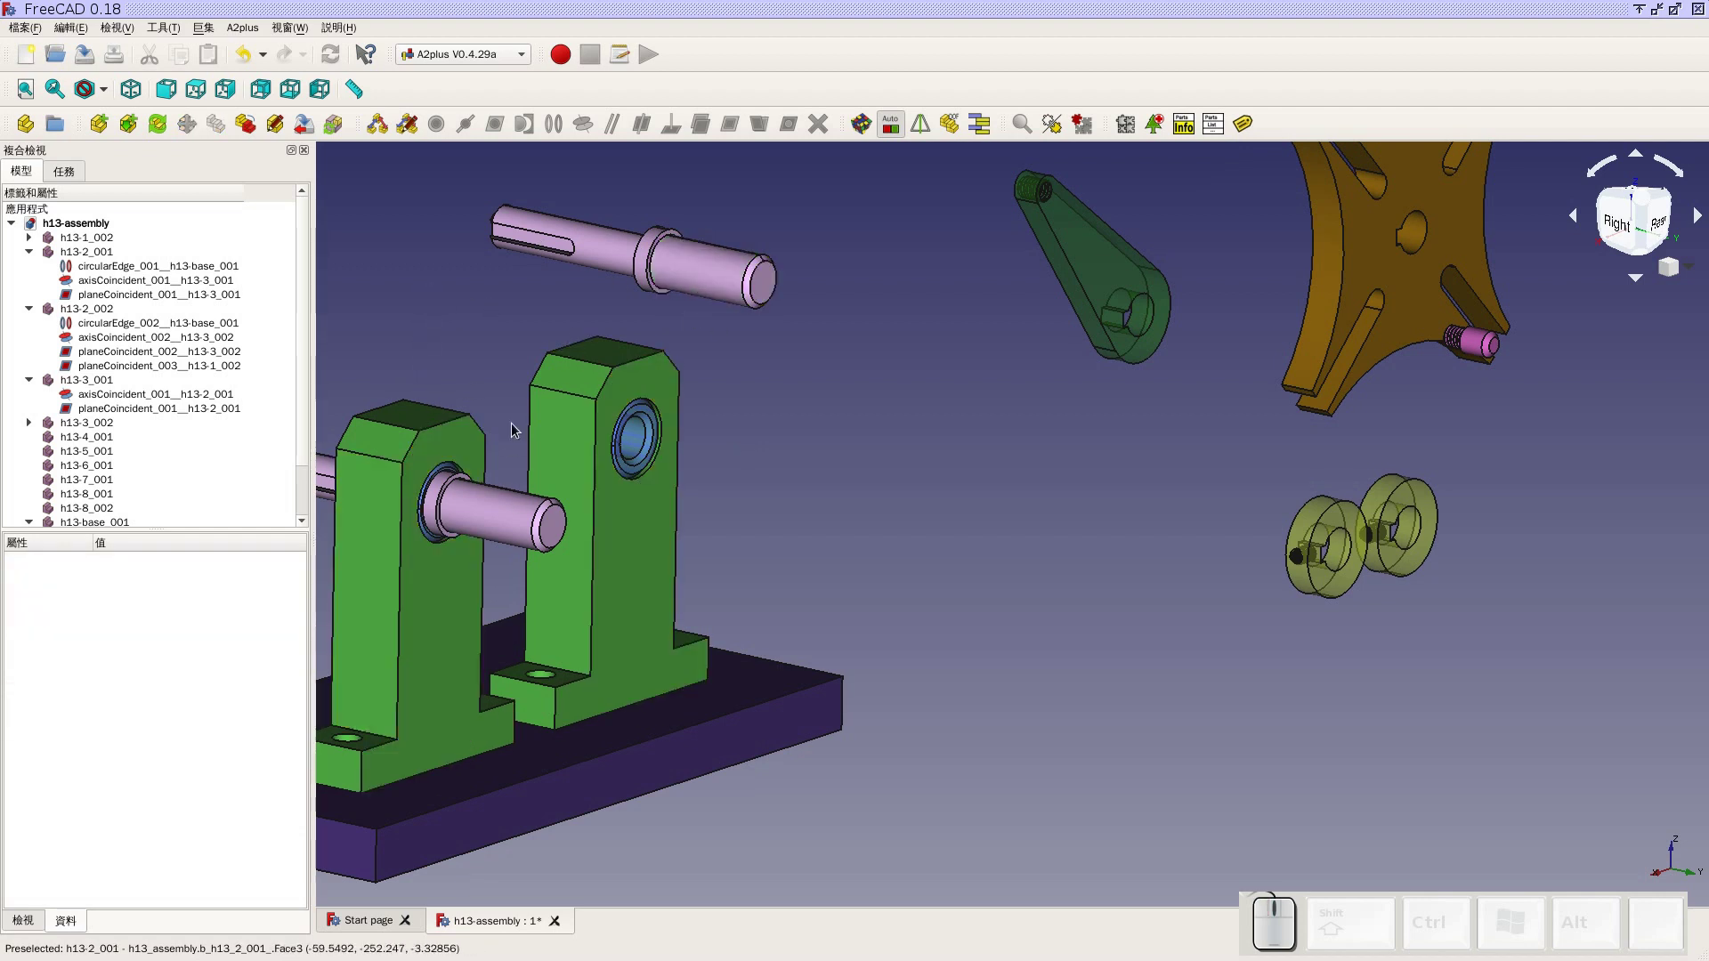
pyautogui.click(632, 436)
pyautogui.click(608, 262)
pyautogui.click(594, 133)
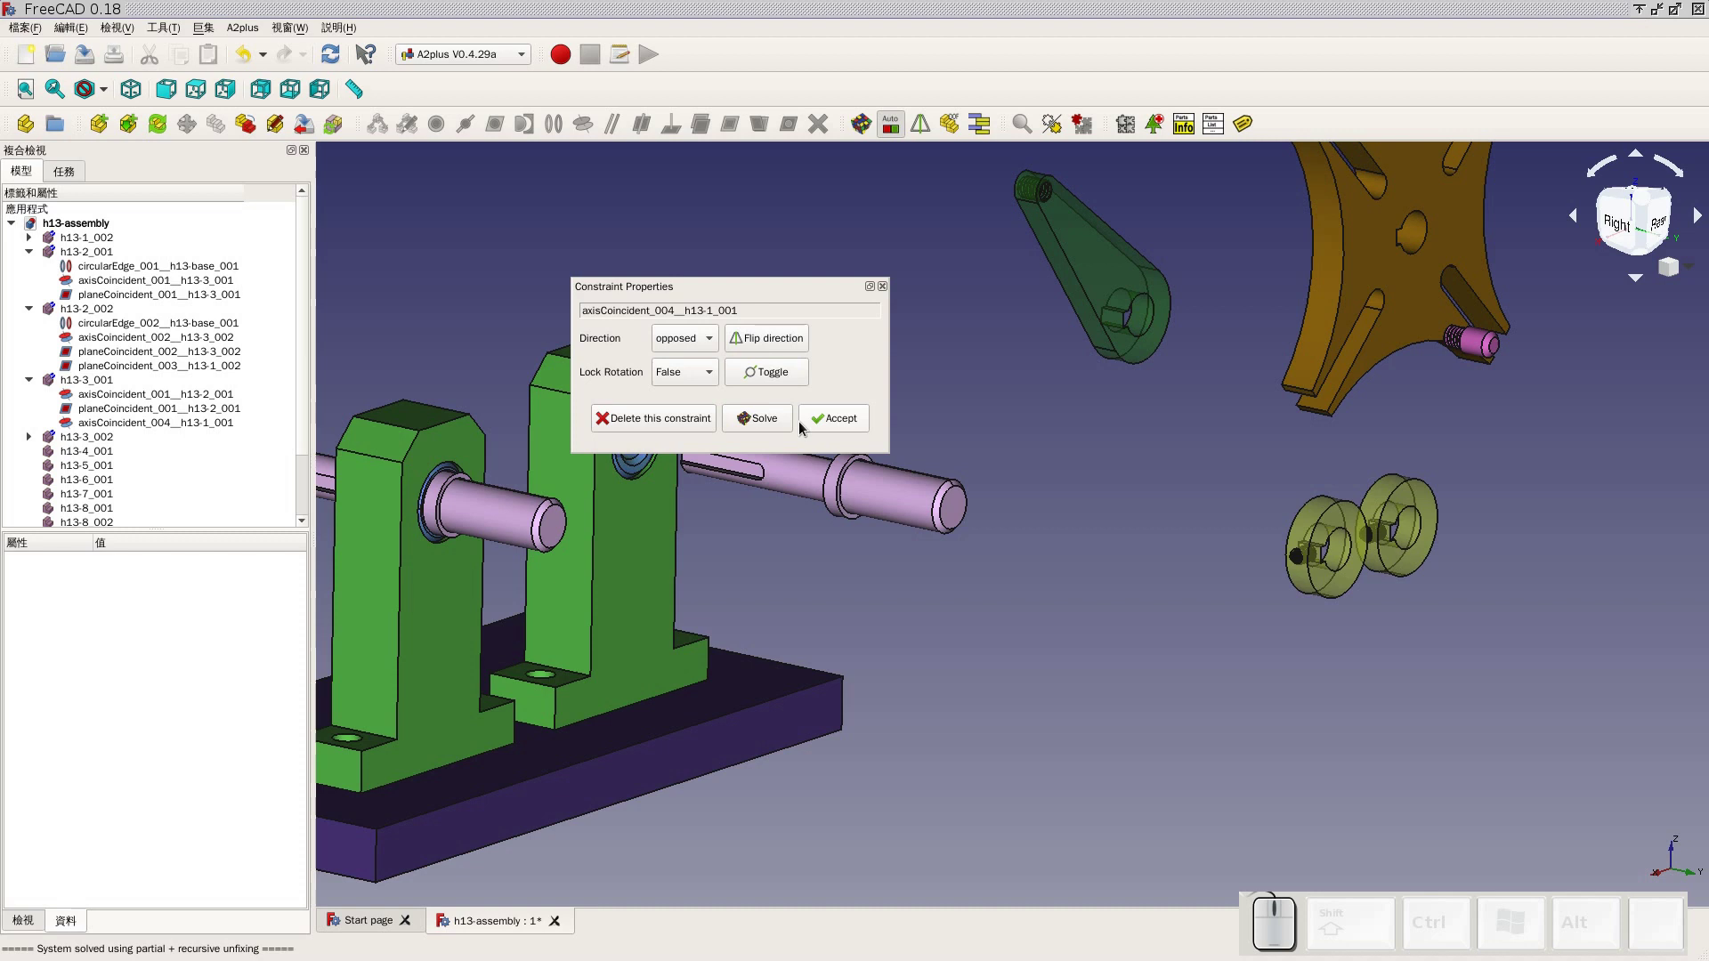
pyautogui.click(833, 427)
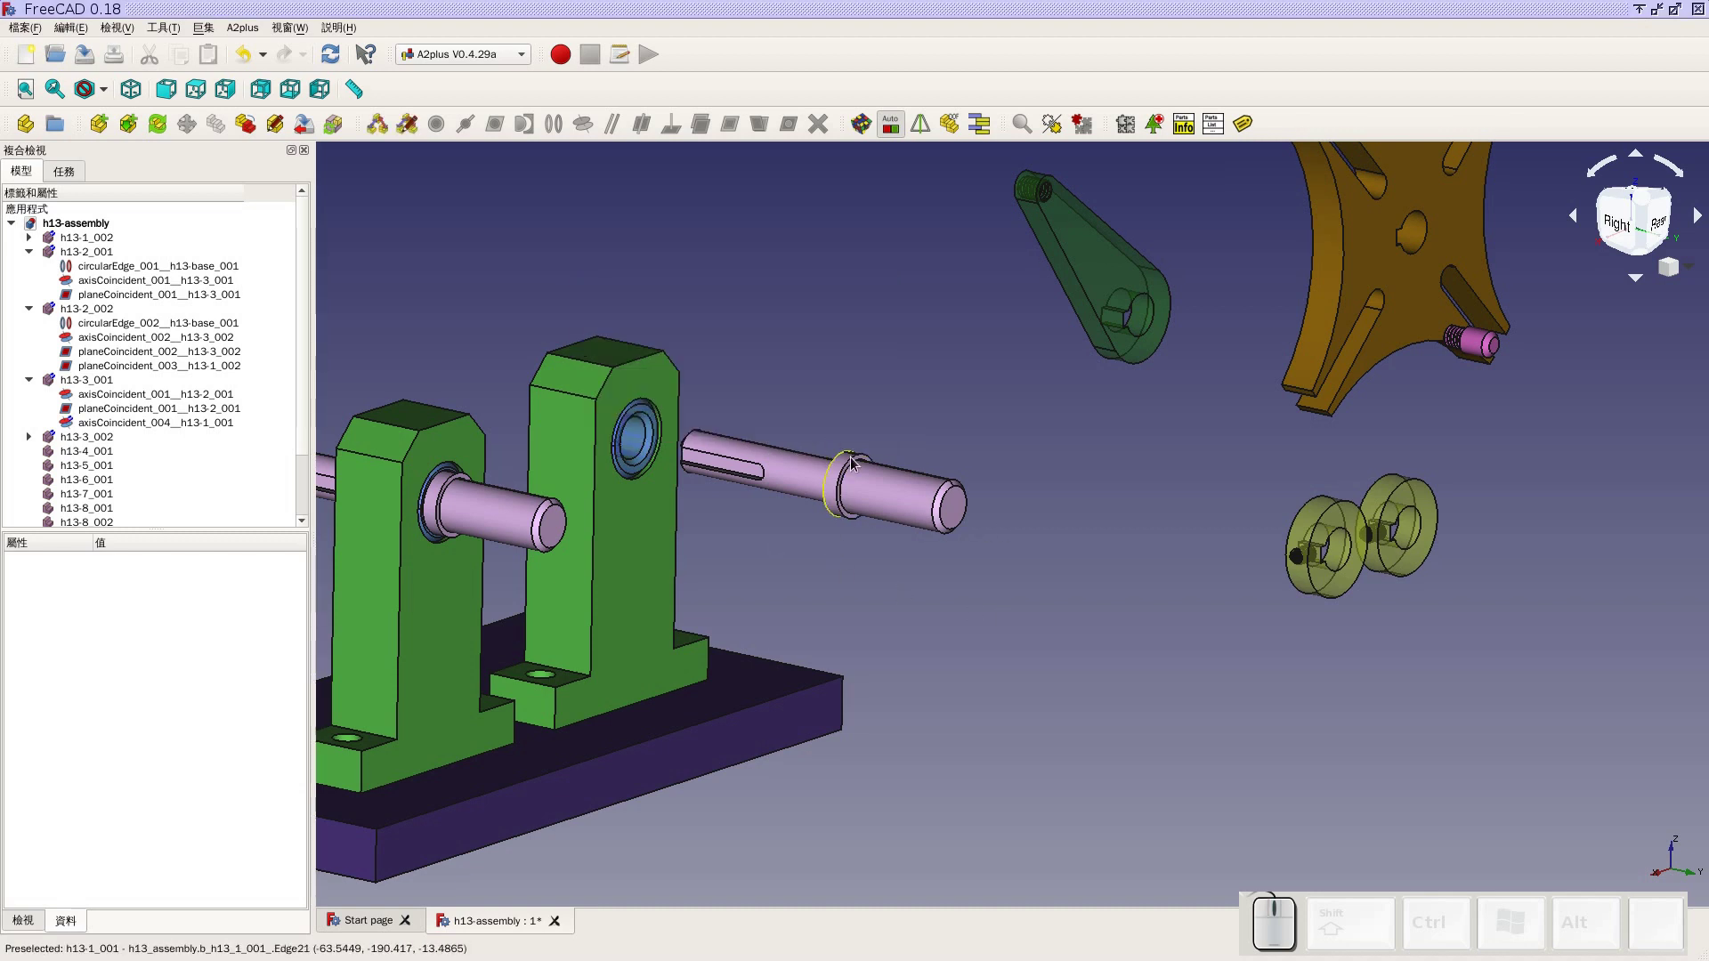
pyautogui.moveTo(909, 540); pyautogui.dragTo(526, 405)
pyautogui.click(538, 357)
pyautogui.middleClick(706, 540)
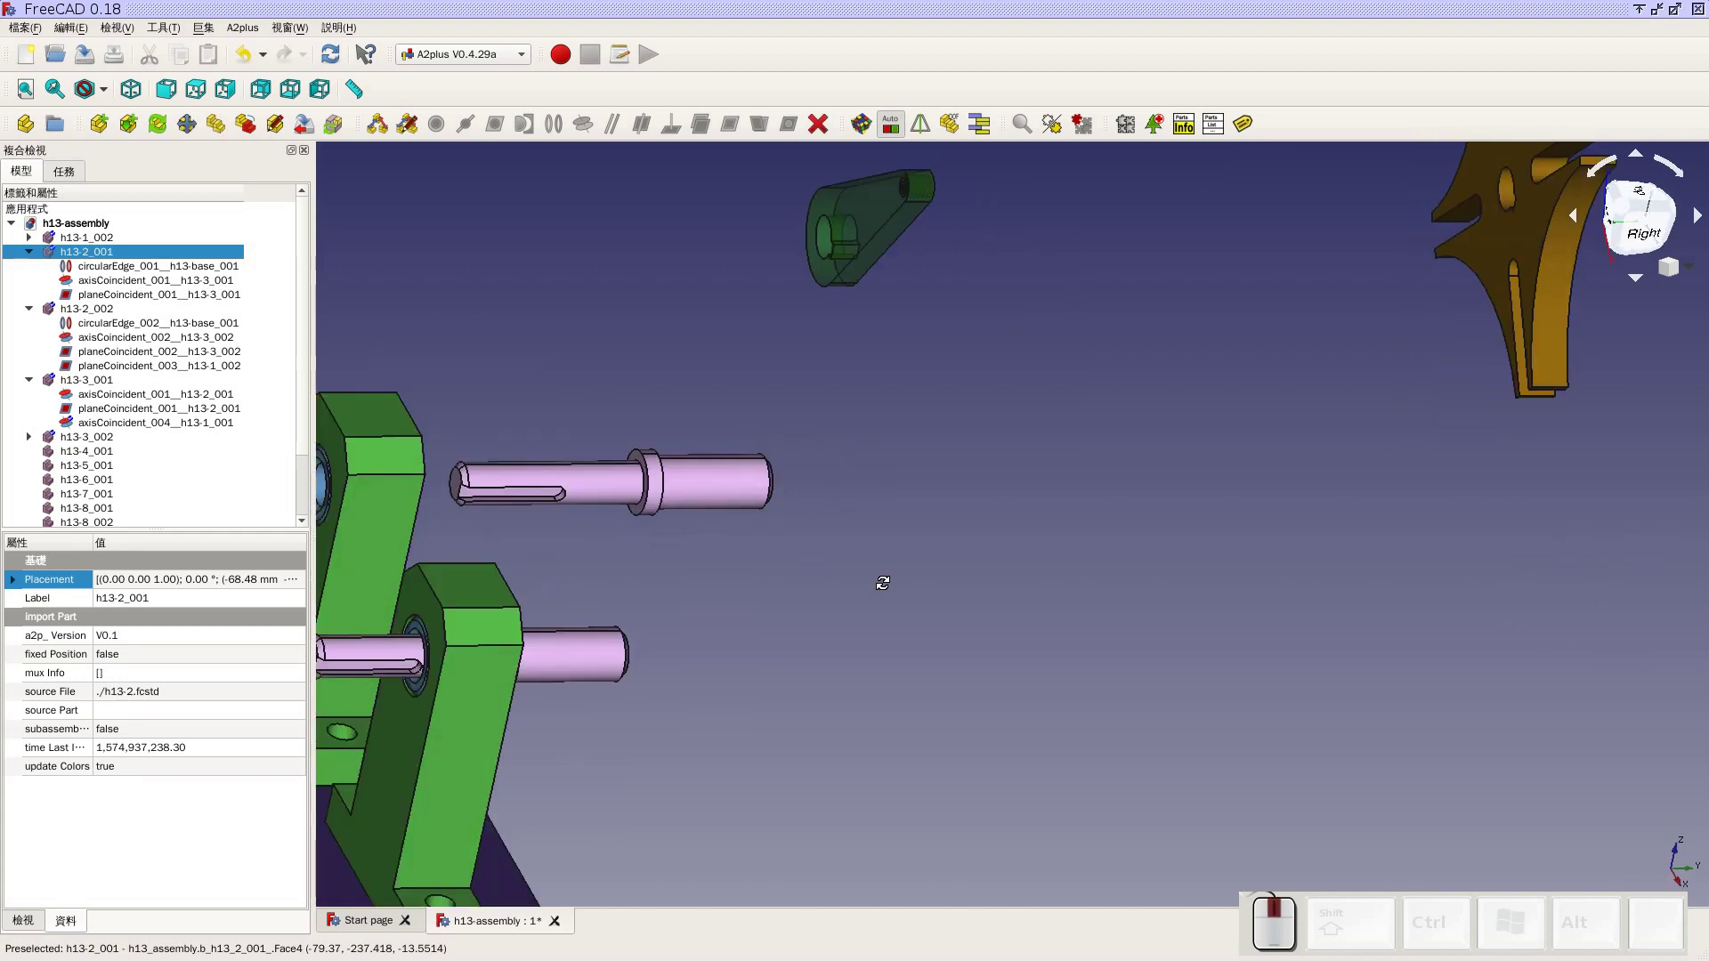
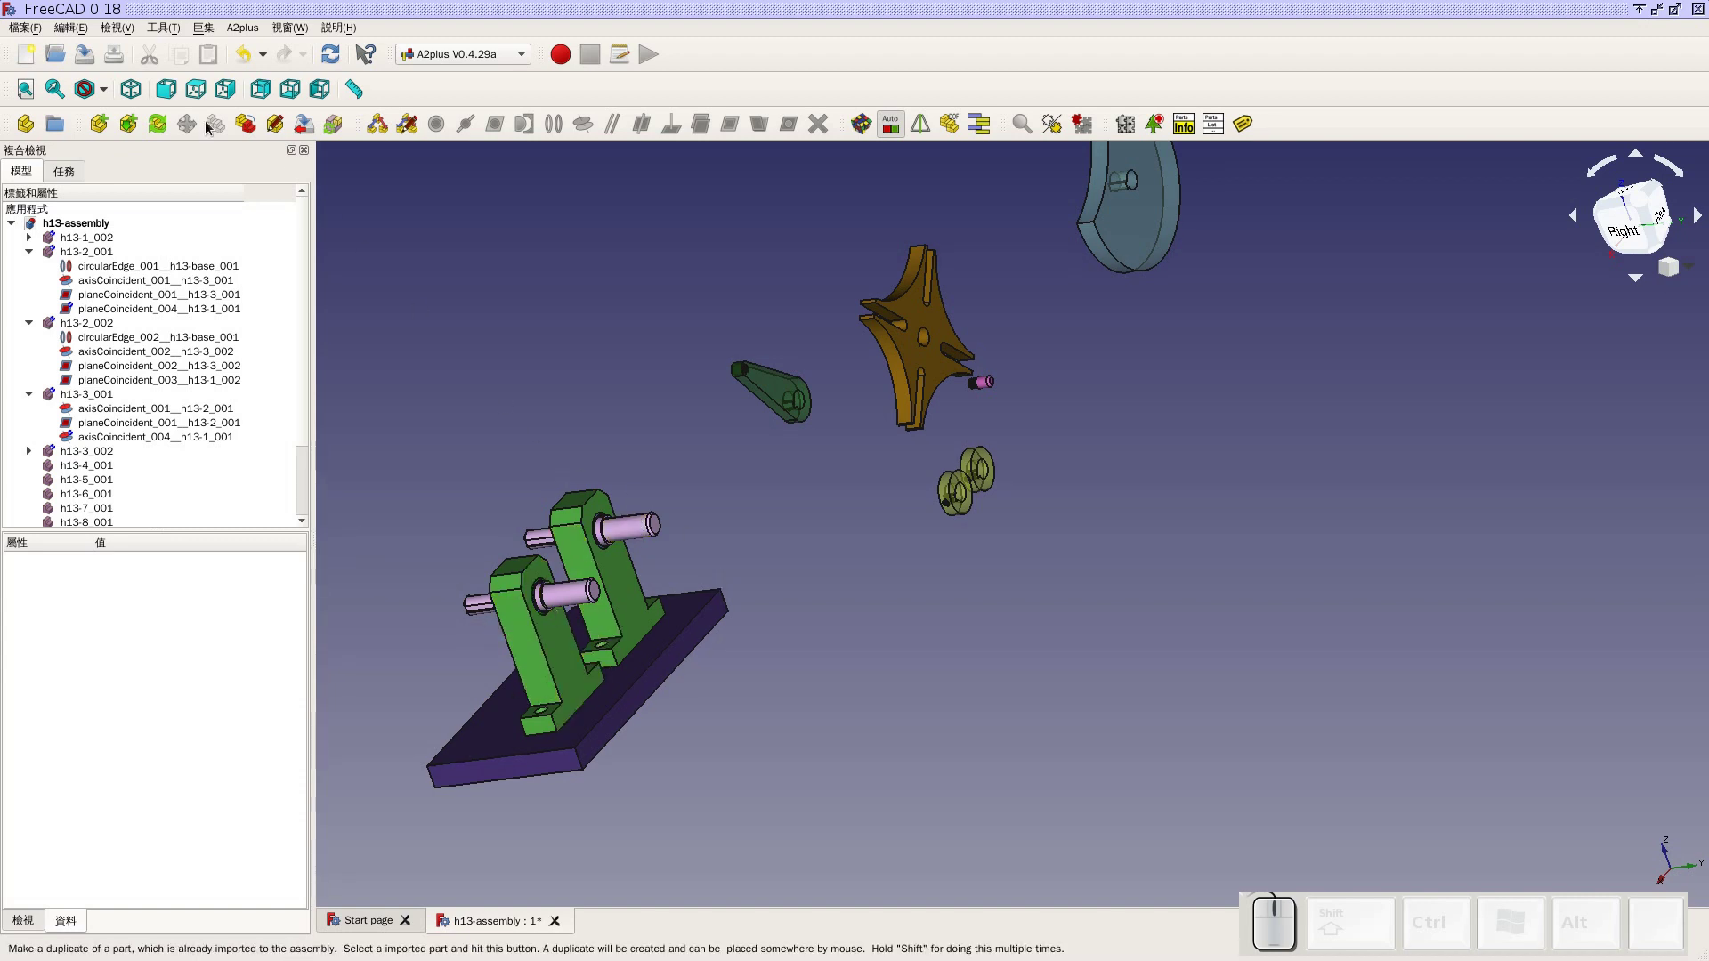
# Save the assembly with shaft h13-1_001 seated in its bracket and refit the view
pyautogui.click(96, 57)
pyautogui.click(145, 92)
pyautogui.click(39, 90)
pyautogui.scroll(3)
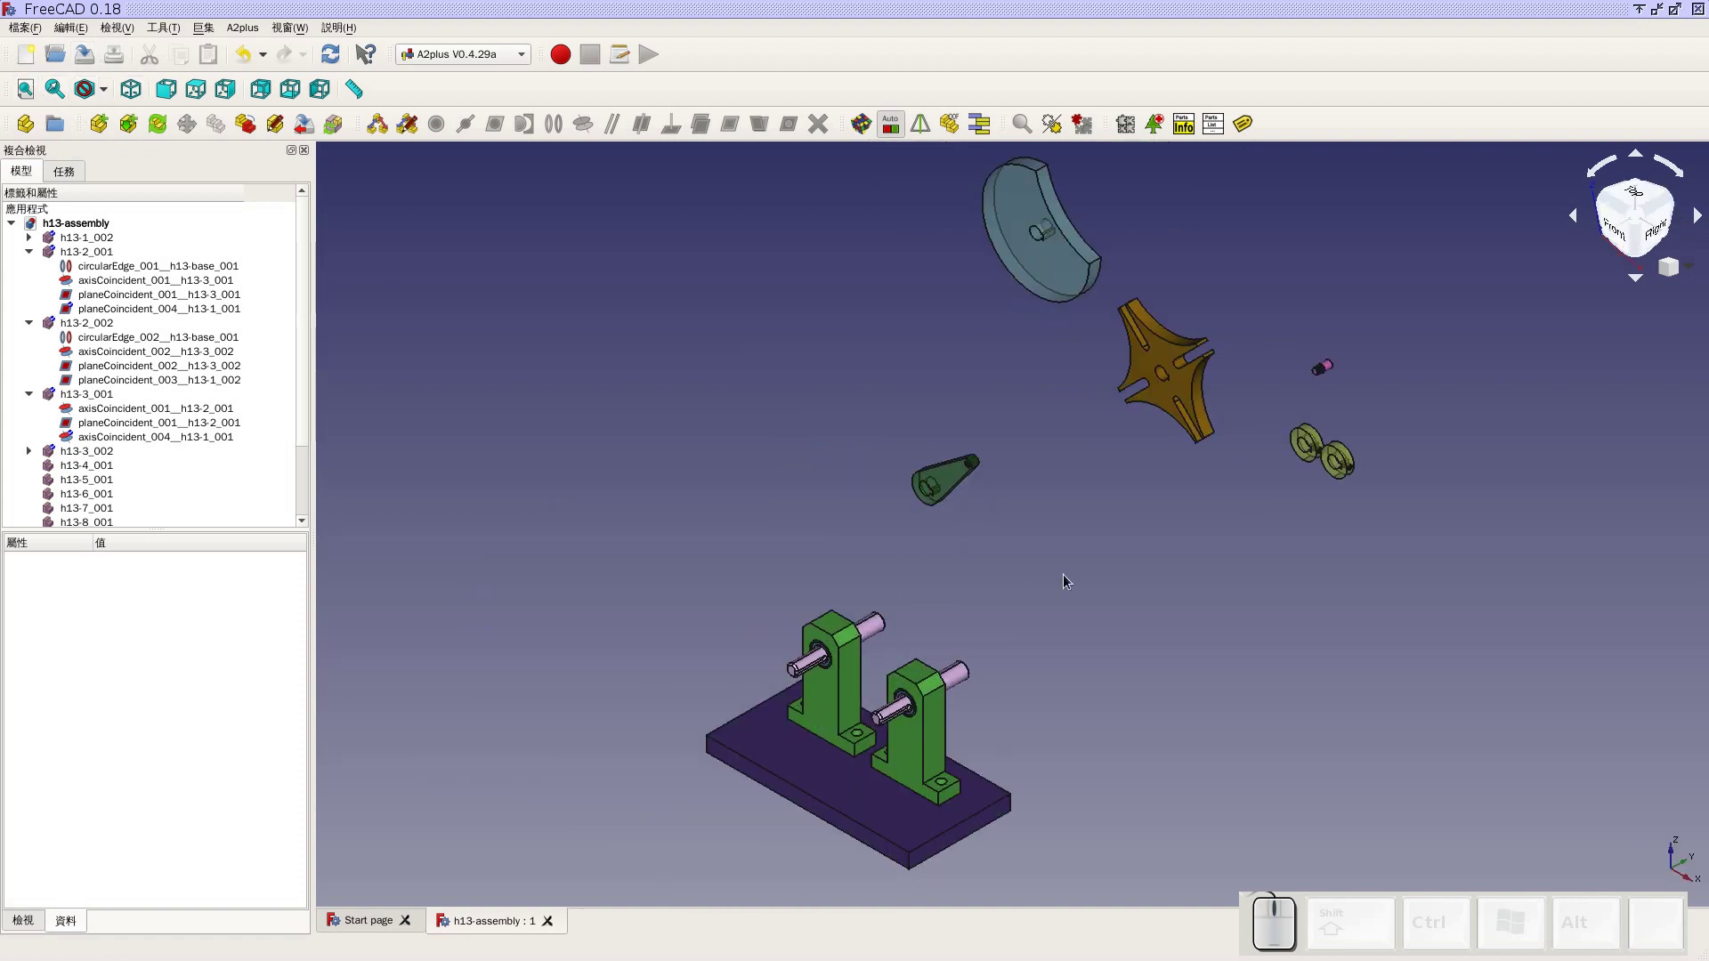
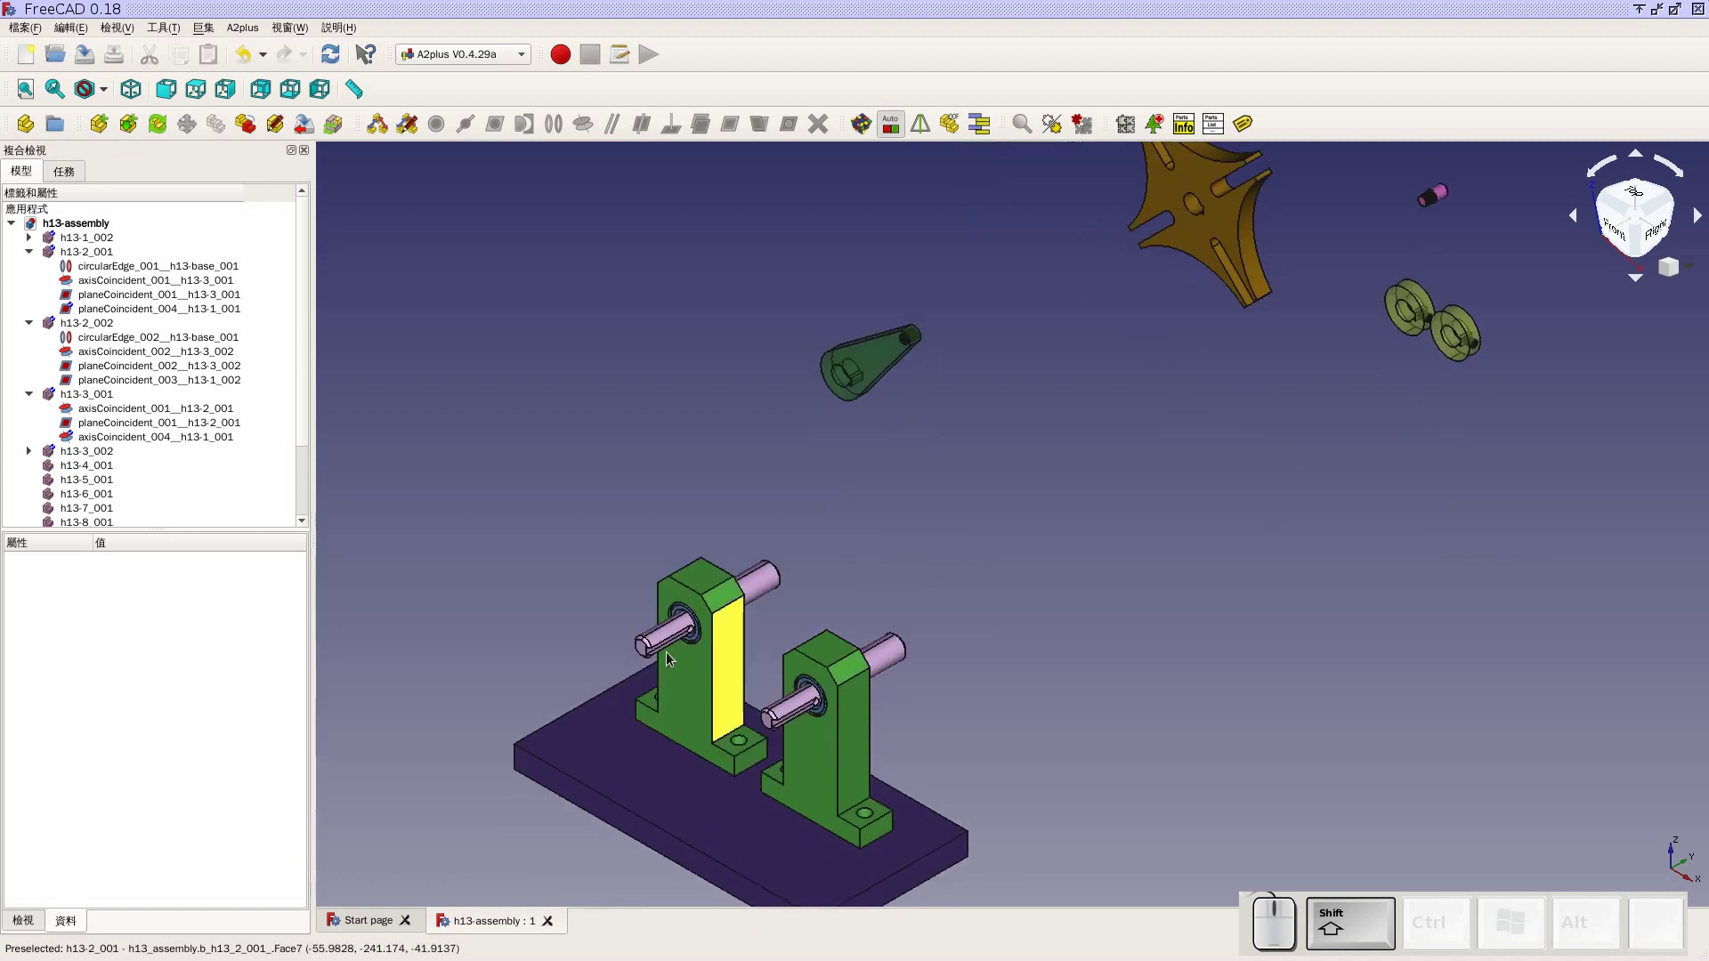
# Add an axis-coincident constraint between the new shaft and the bore of cam disc h13-4_001
pyautogui.scroll(3)
pyautogui.click(696, 618)
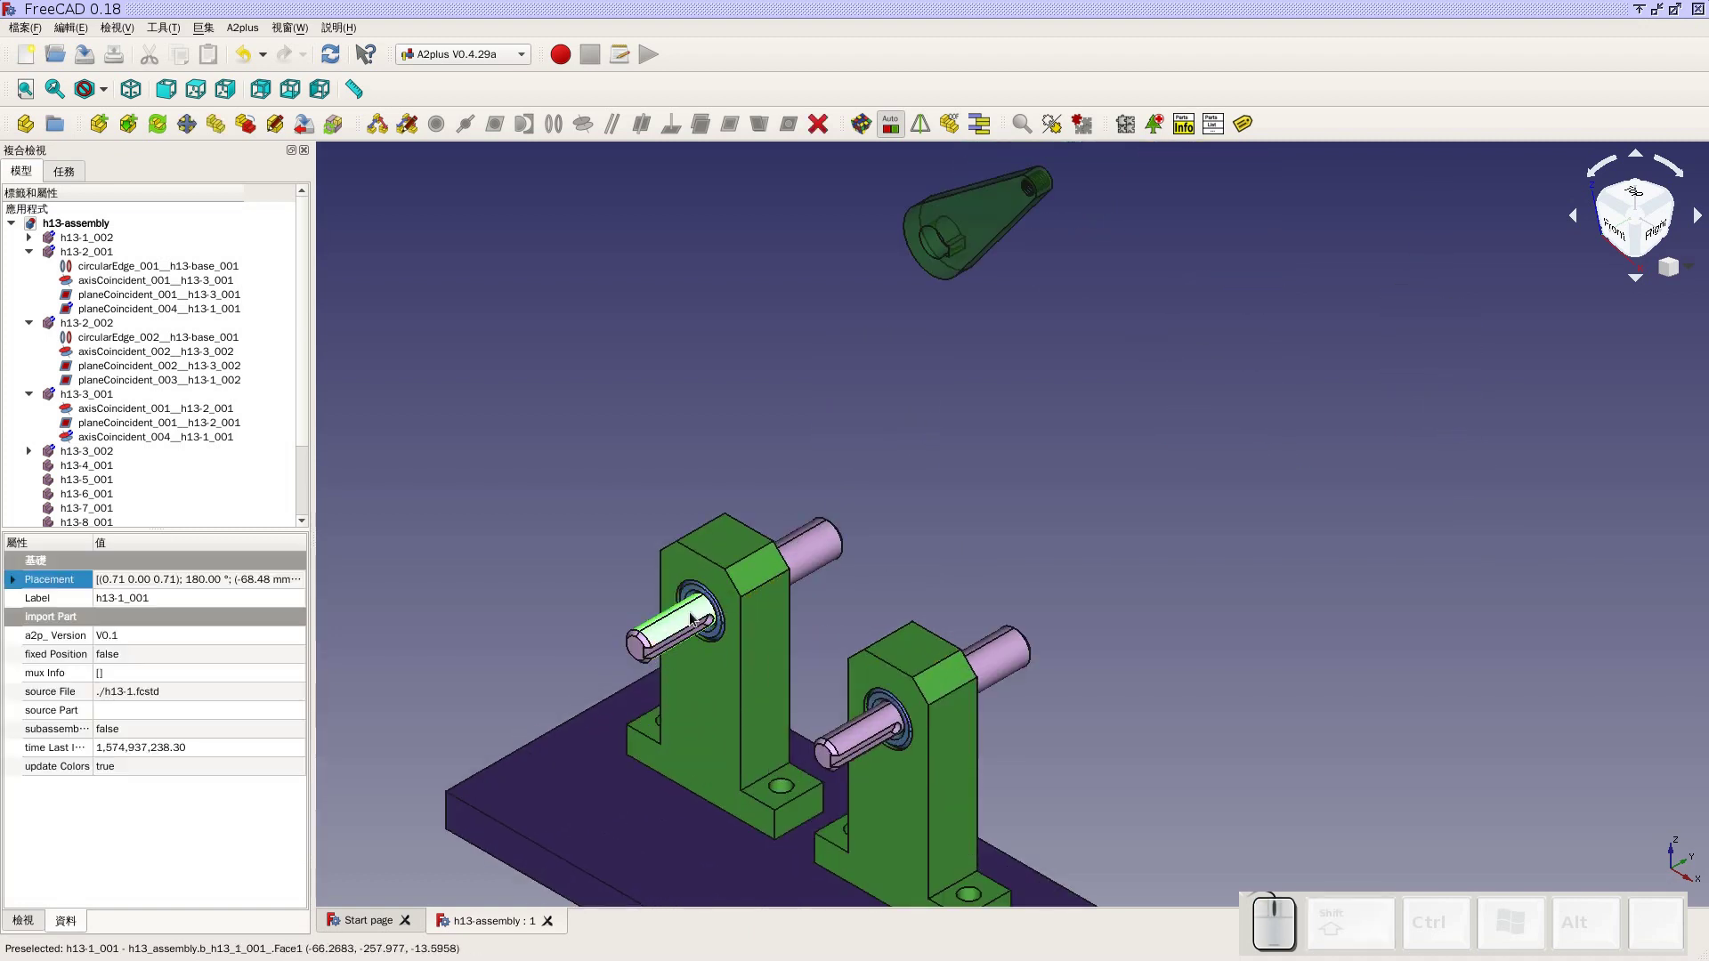
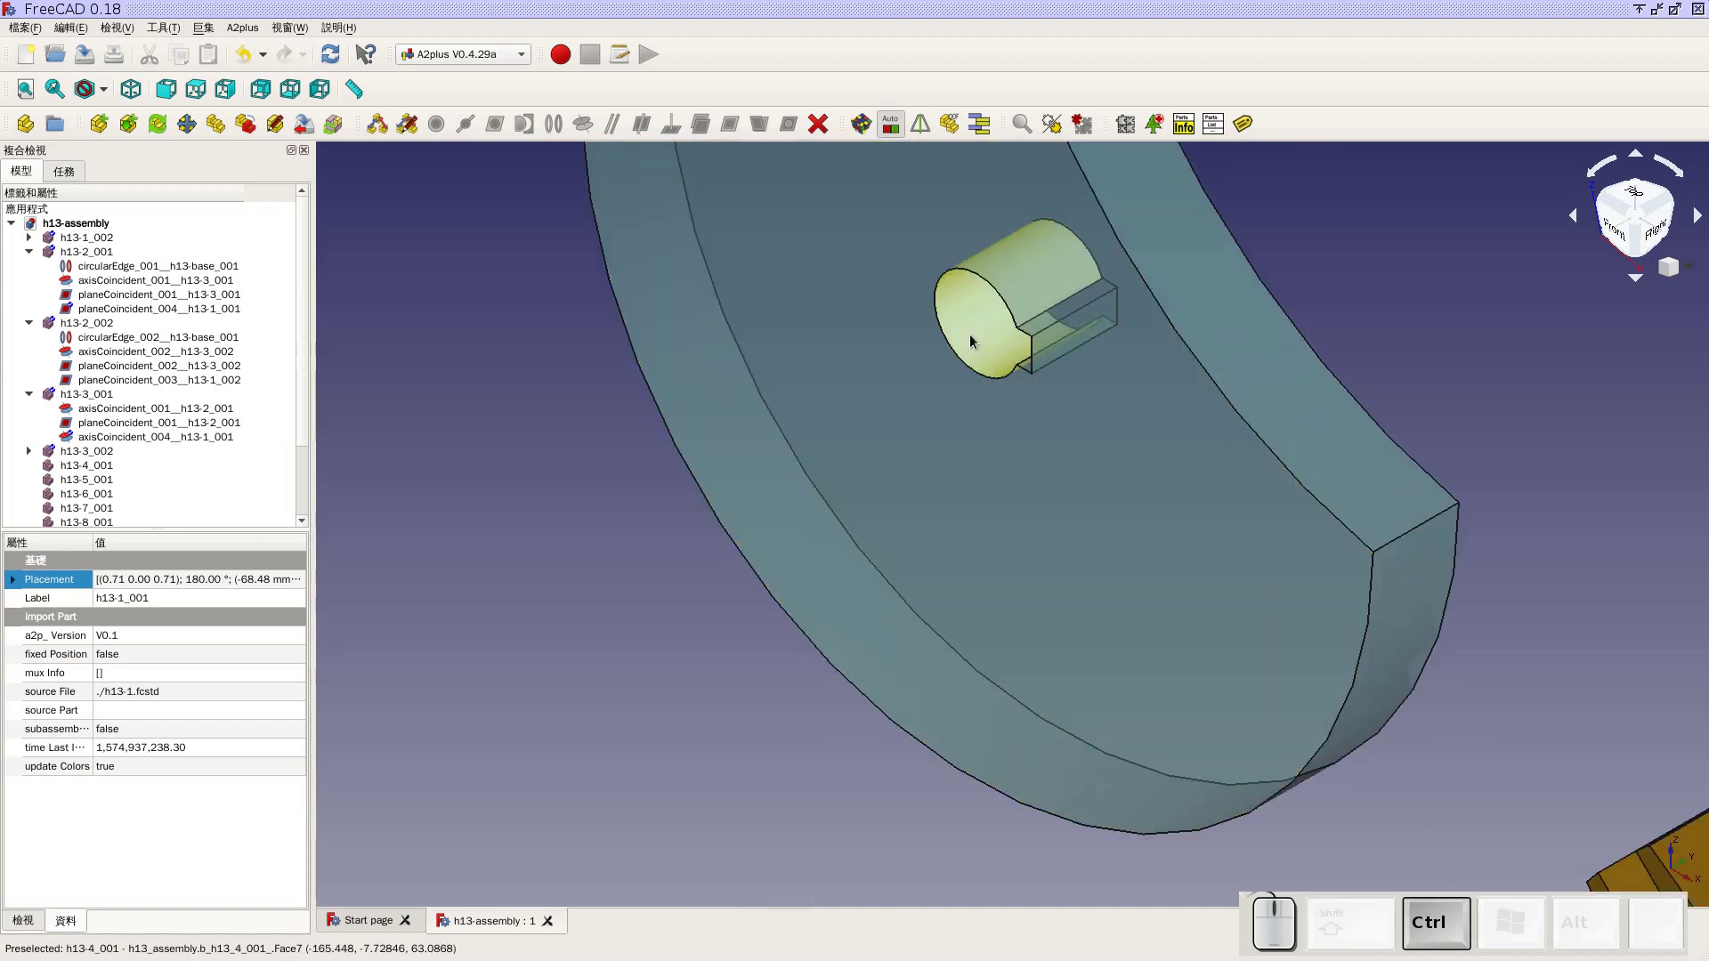
pyautogui.click(975, 340)
pyautogui.scroll(-3)
pyautogui.scroll(-3)
pyautogui.scroll(-3)
pyautogui.scroll(3)
pyautogui.click(585, 134)
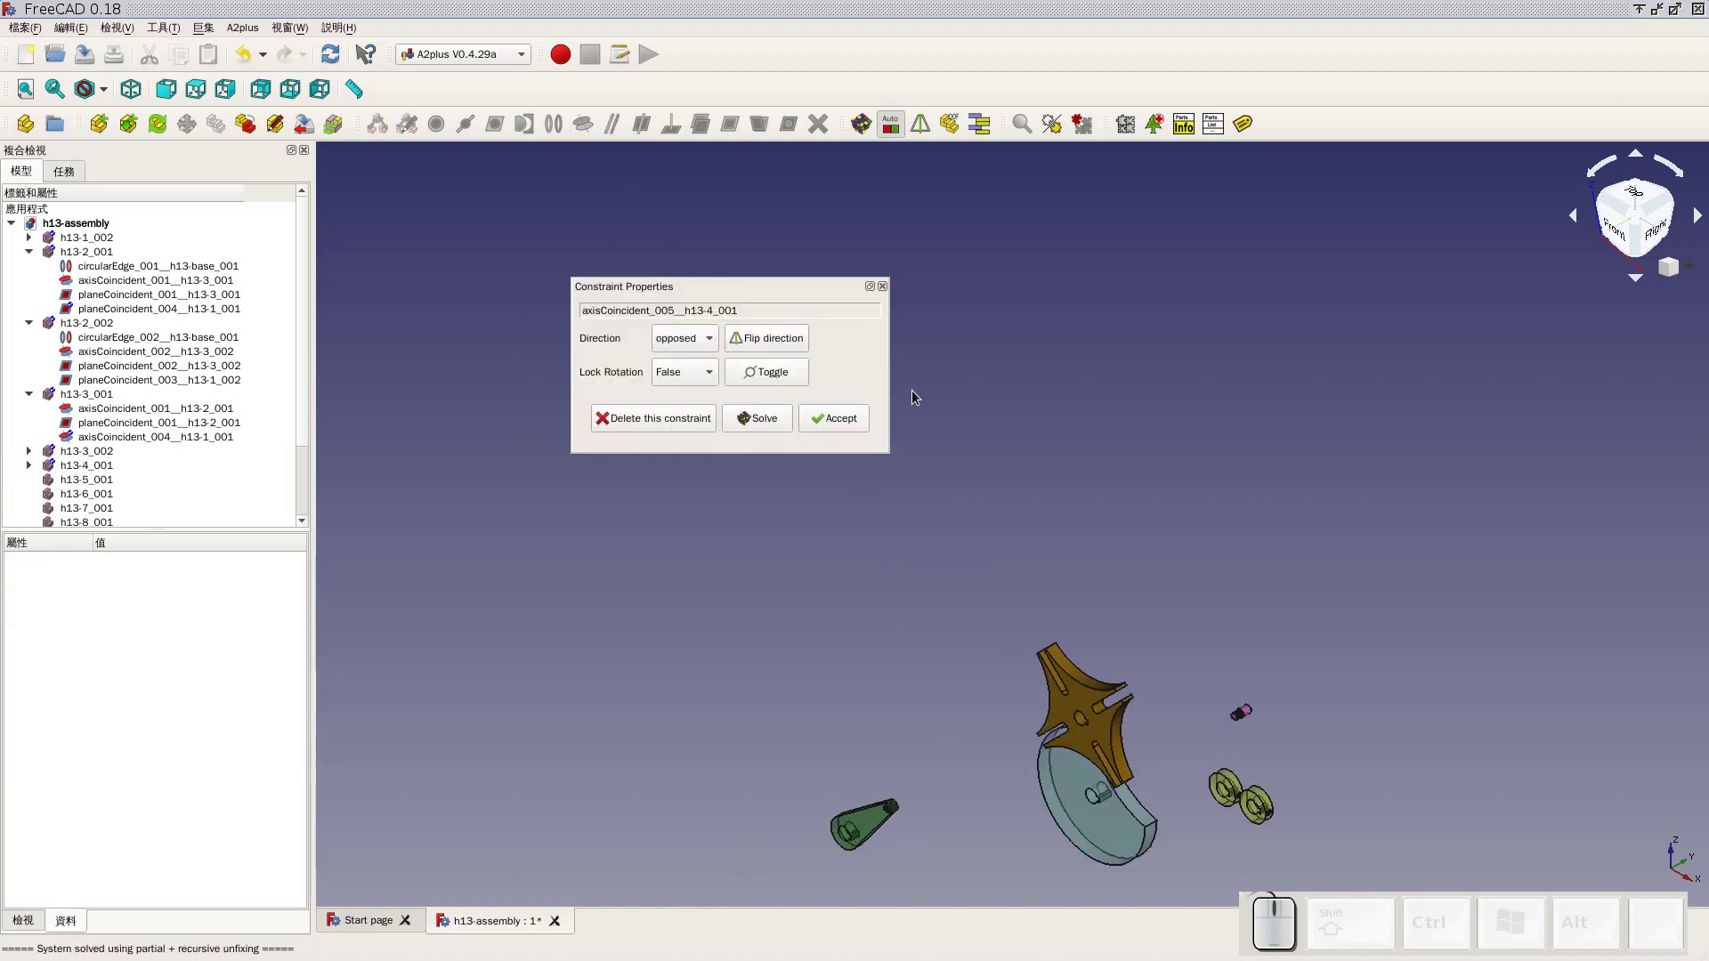
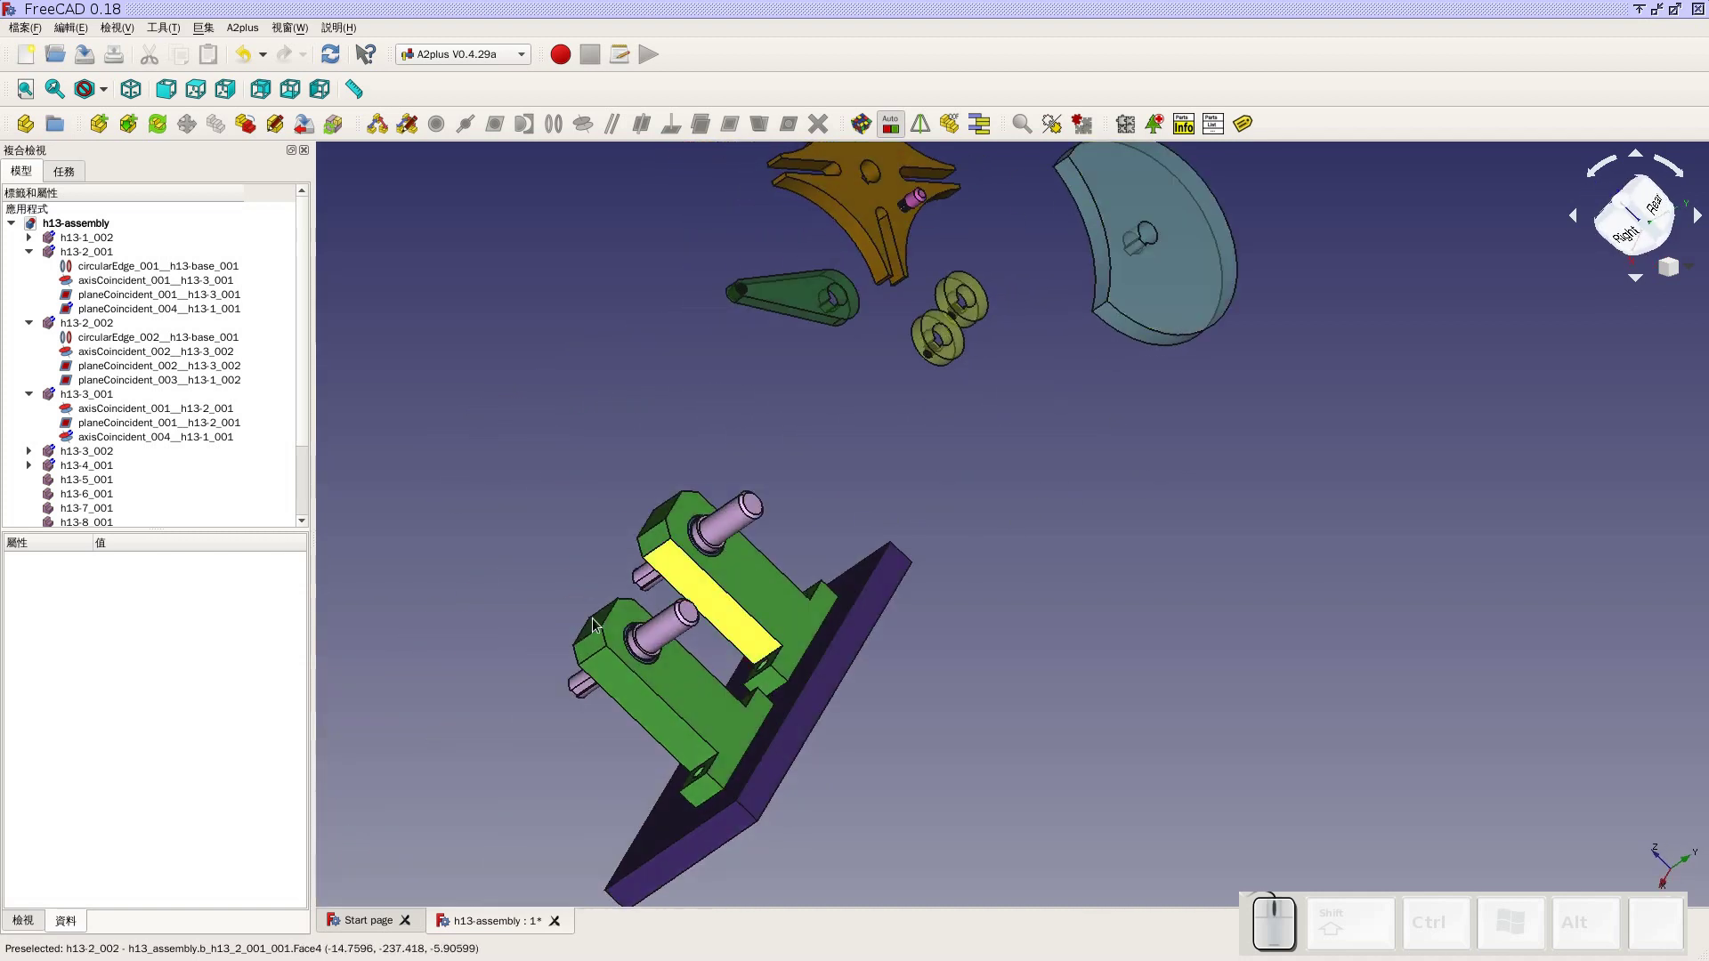
pyautogui.moveTo(600, 613); pyautogui.dragTo(876, 672)
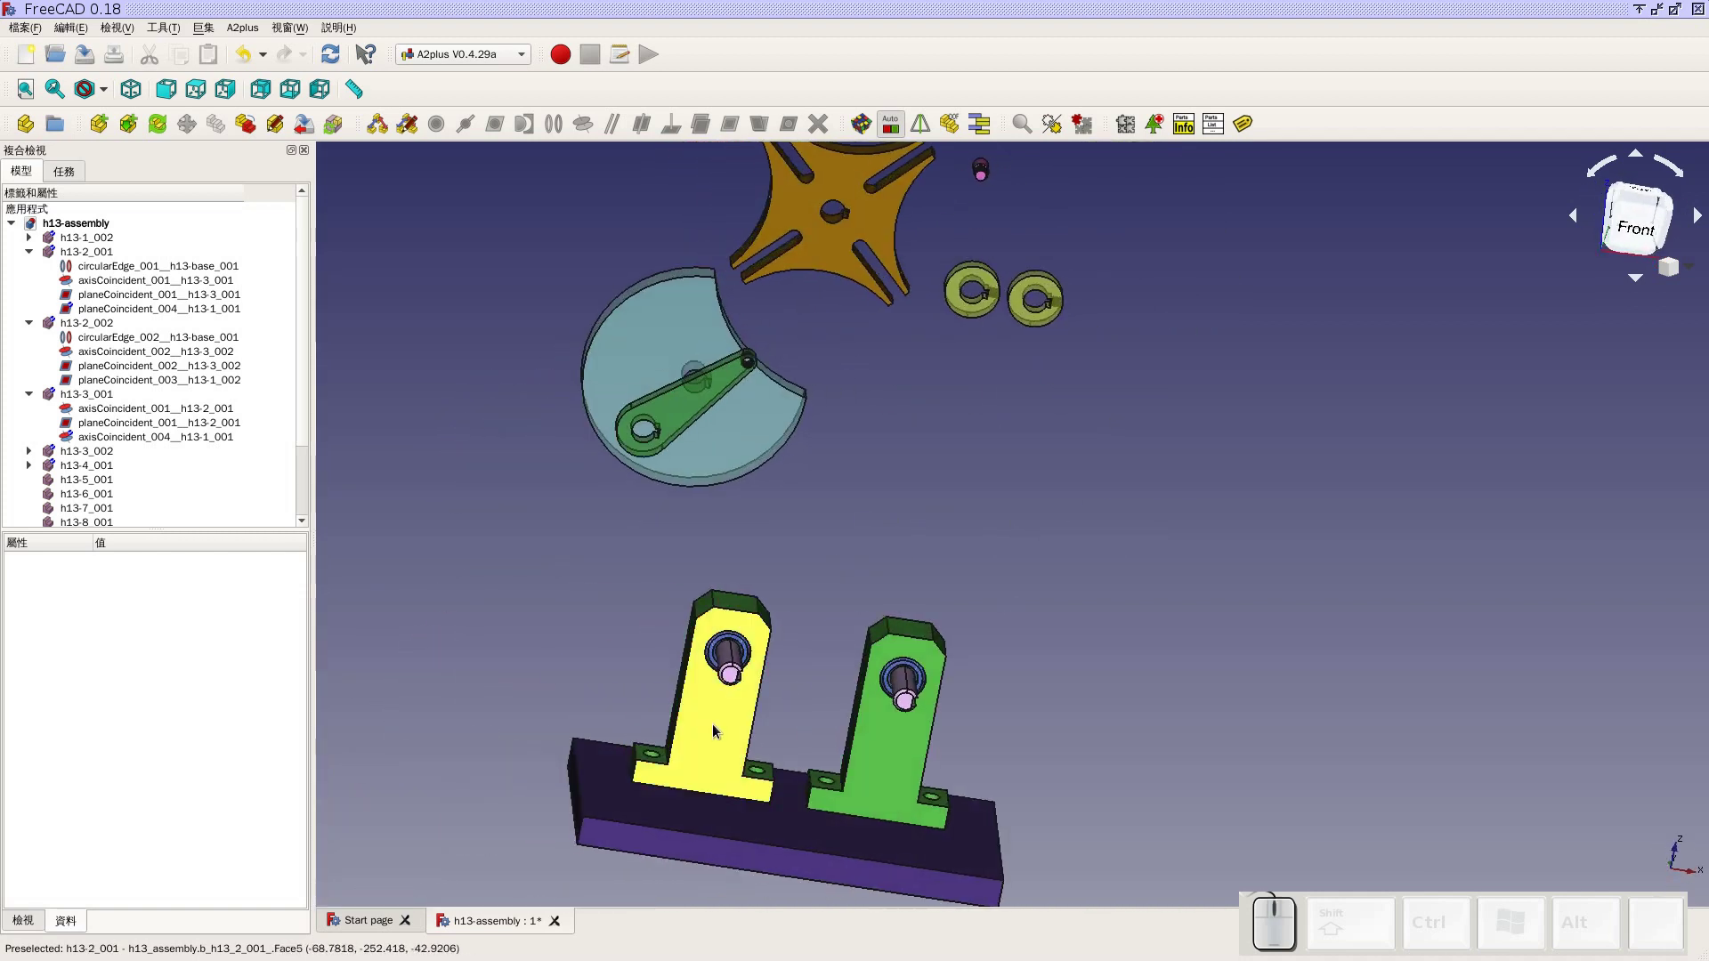
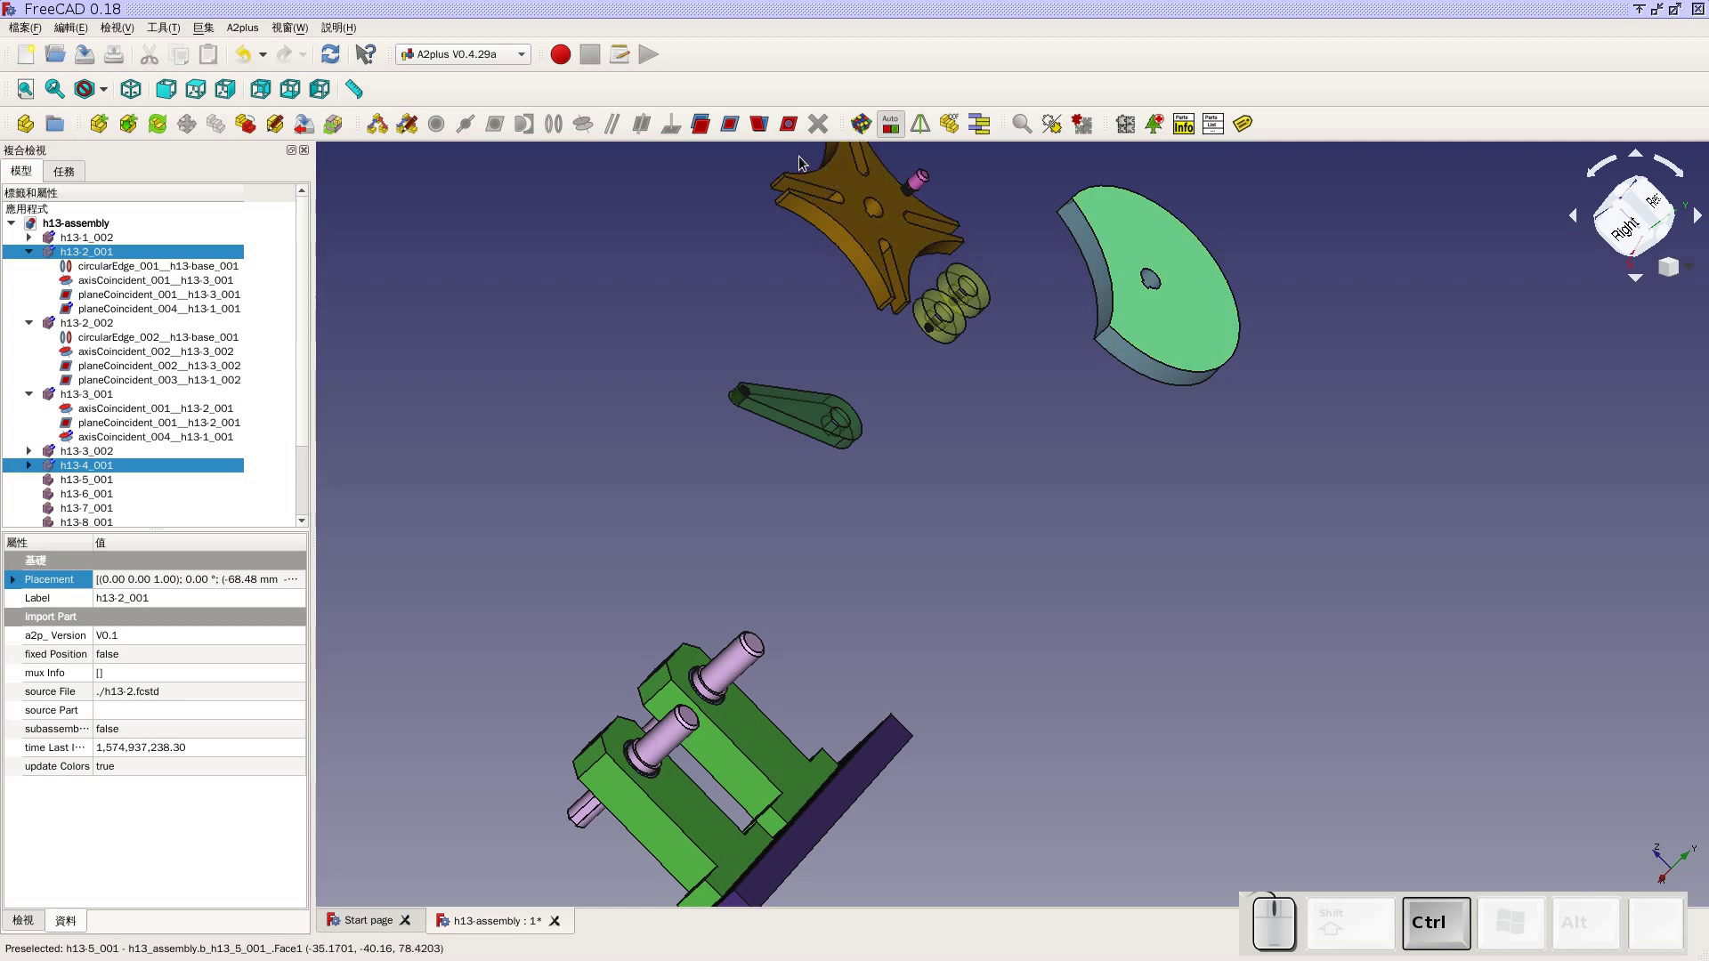
pyautogui.click(739, 134)
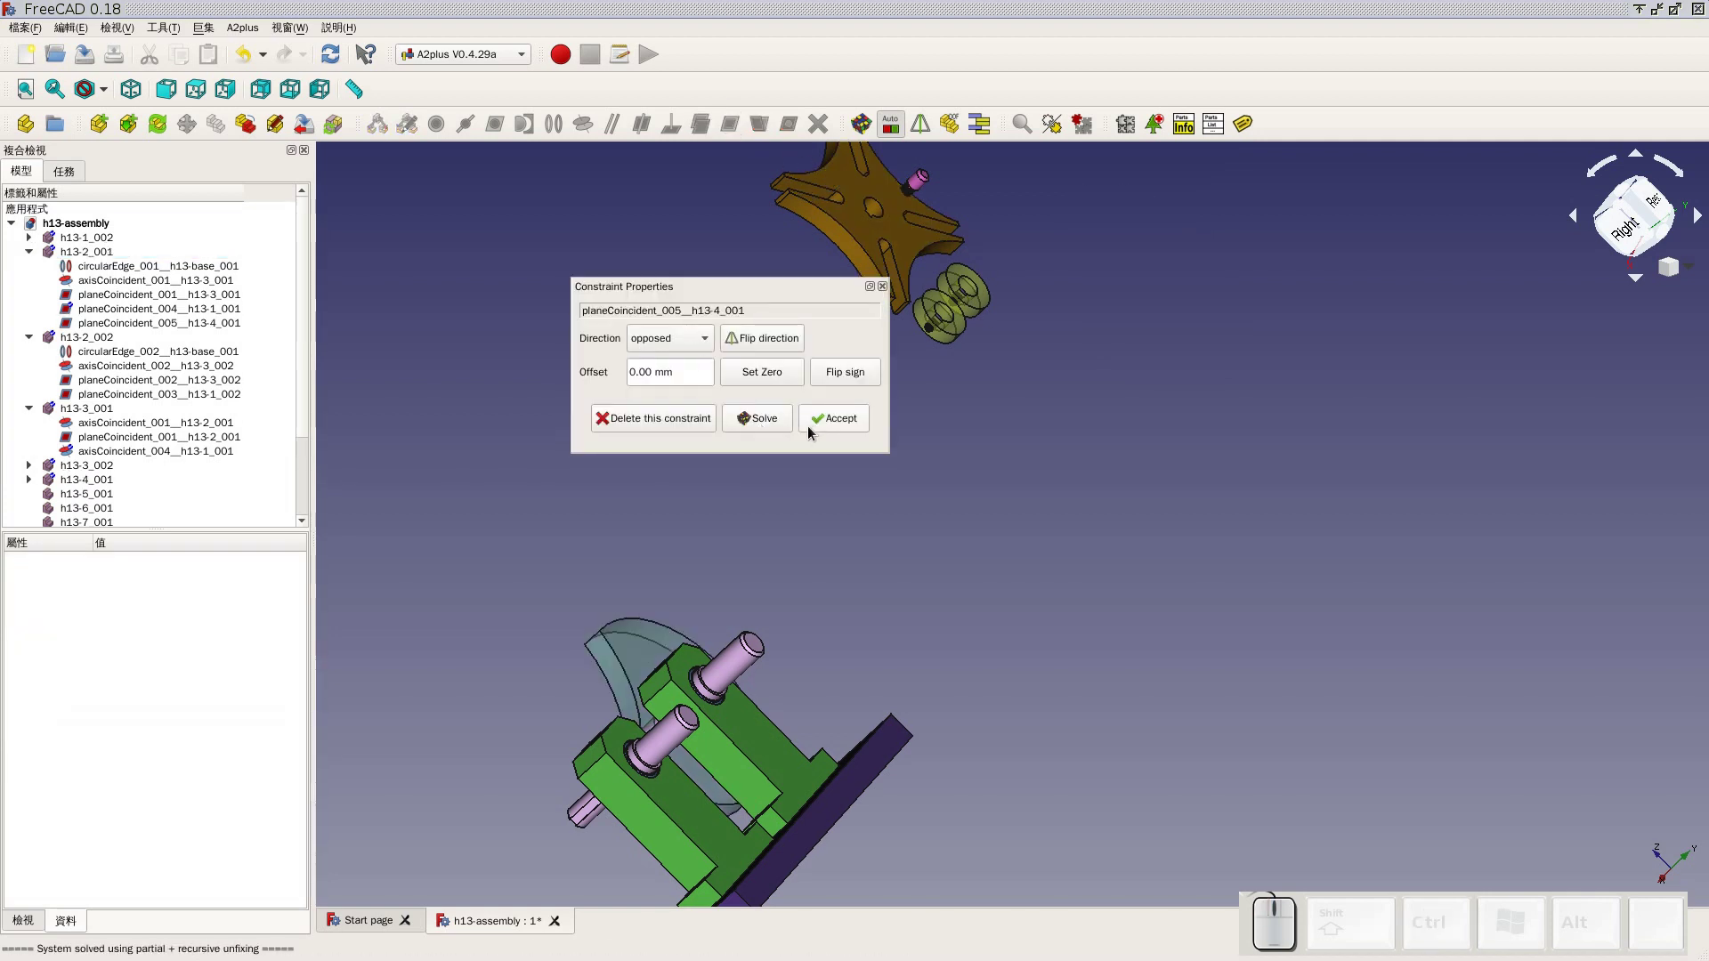
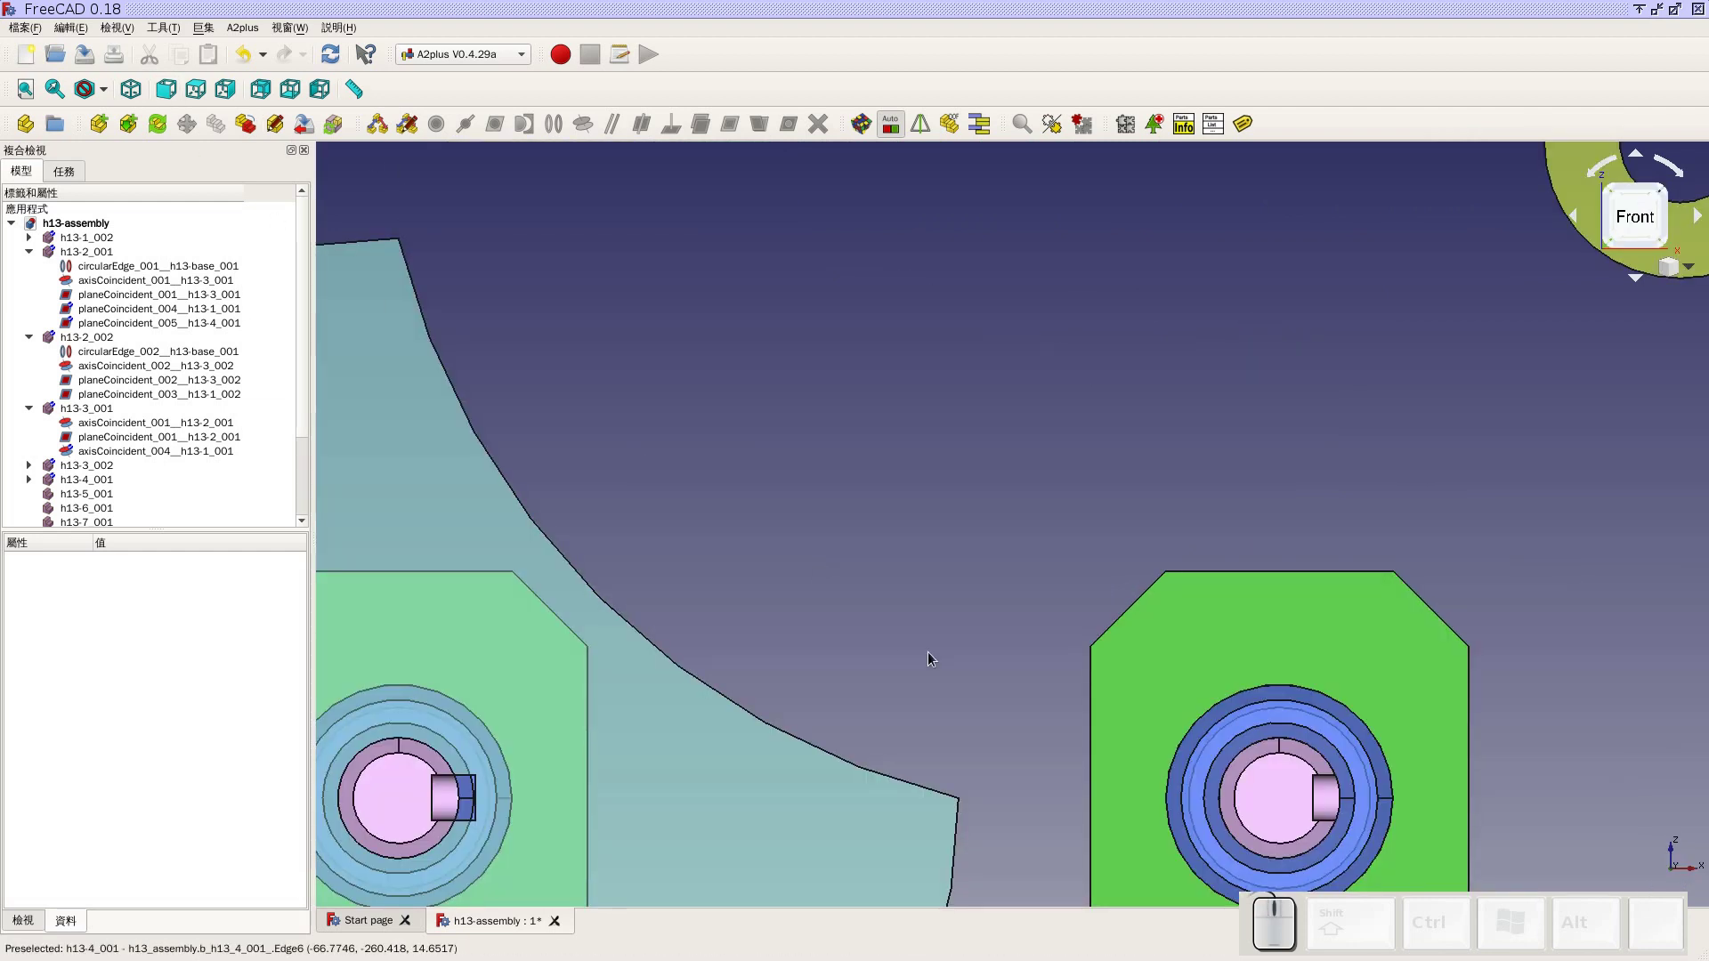
pyautogui.moveTo(693, 682); pyautogui.dragTo(899, 569)
pyautogui.click(946, 541)
pyautogui.scroll(3)
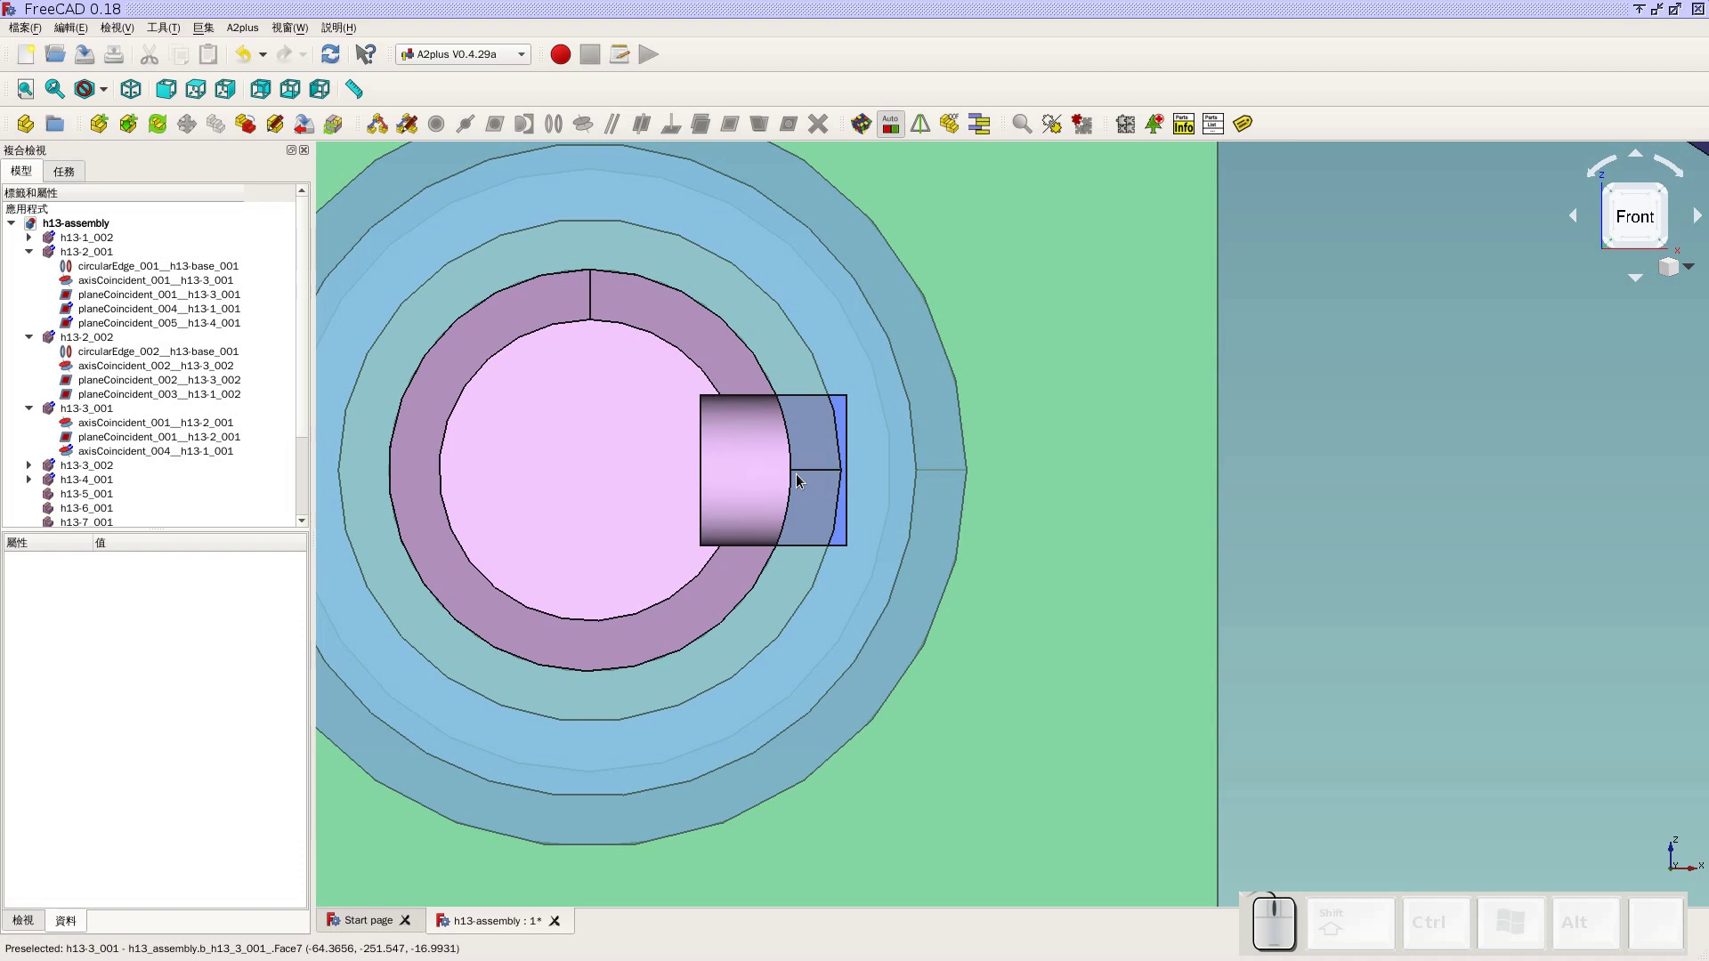
pyautogui.moveTo(816, 470); pyautogui.dragTo(977, 526)
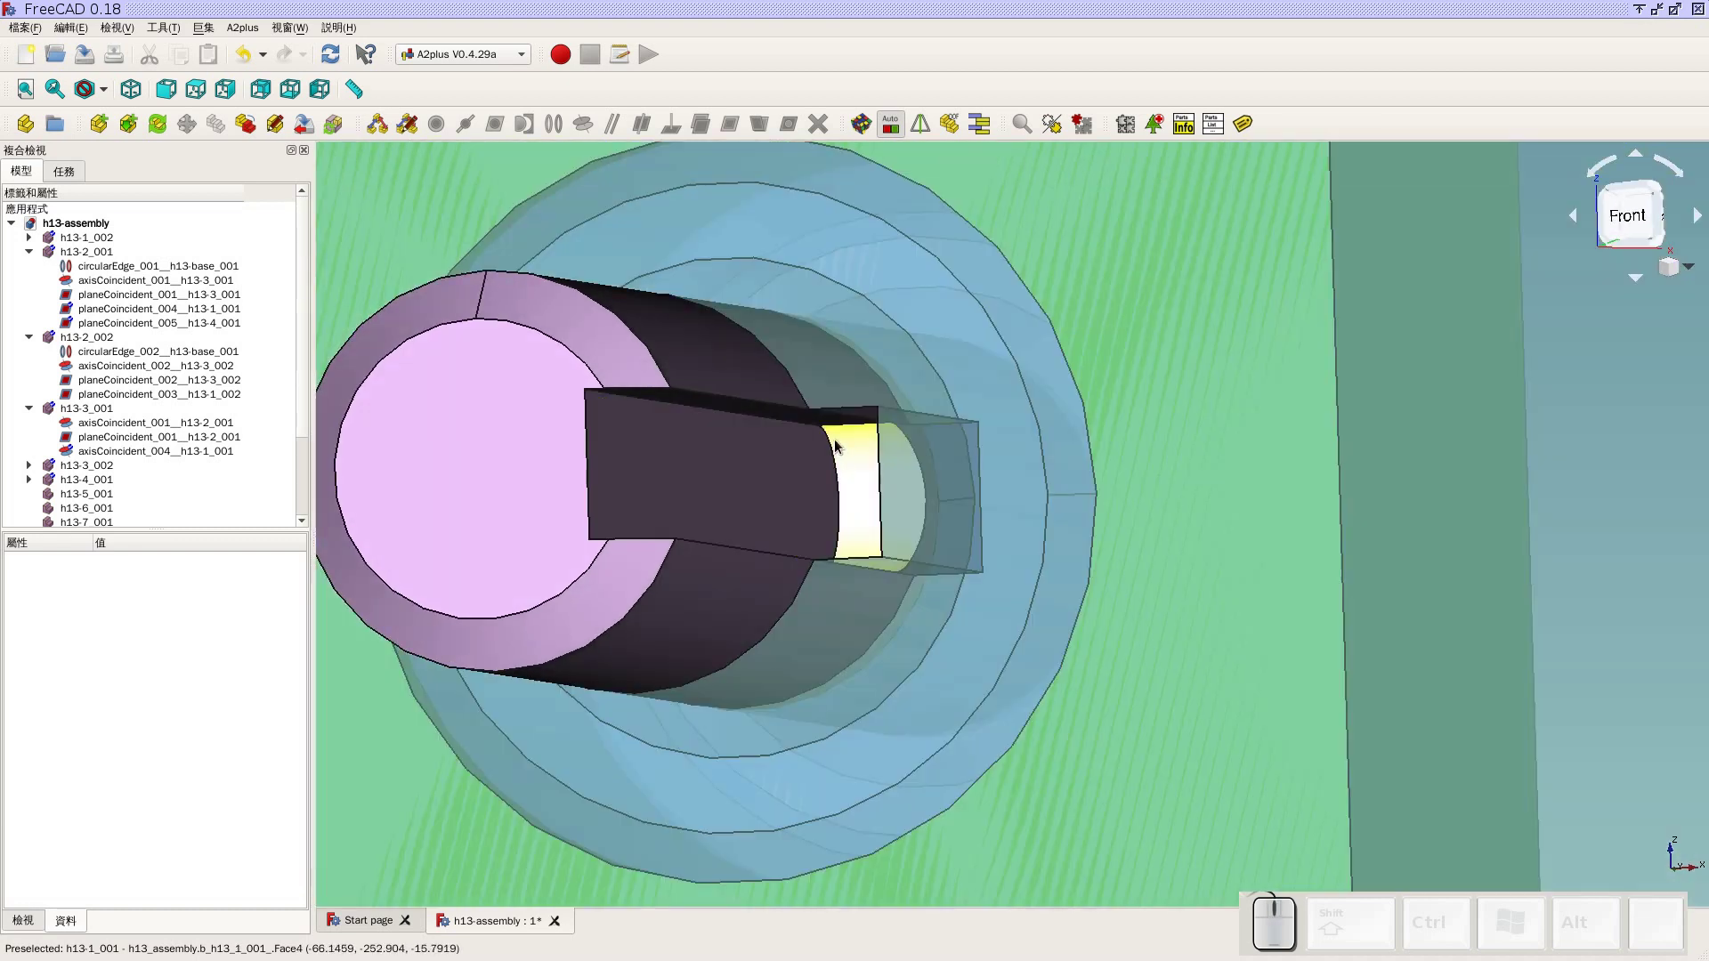
pyautogui.scroll(-3)
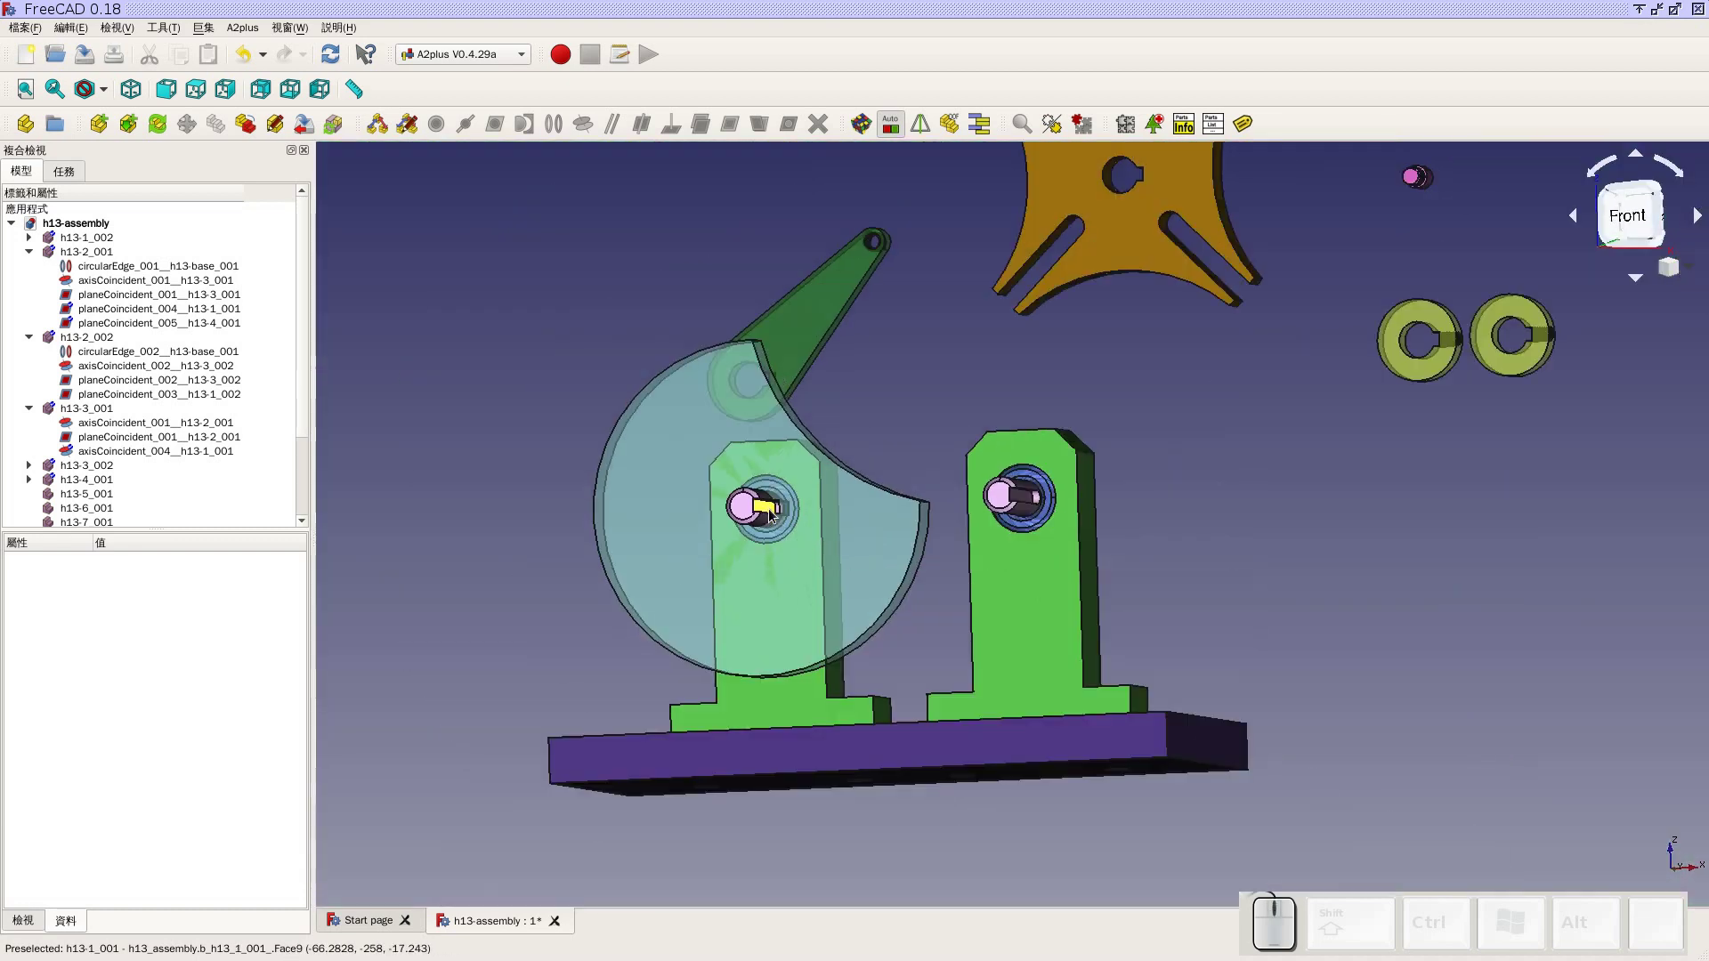
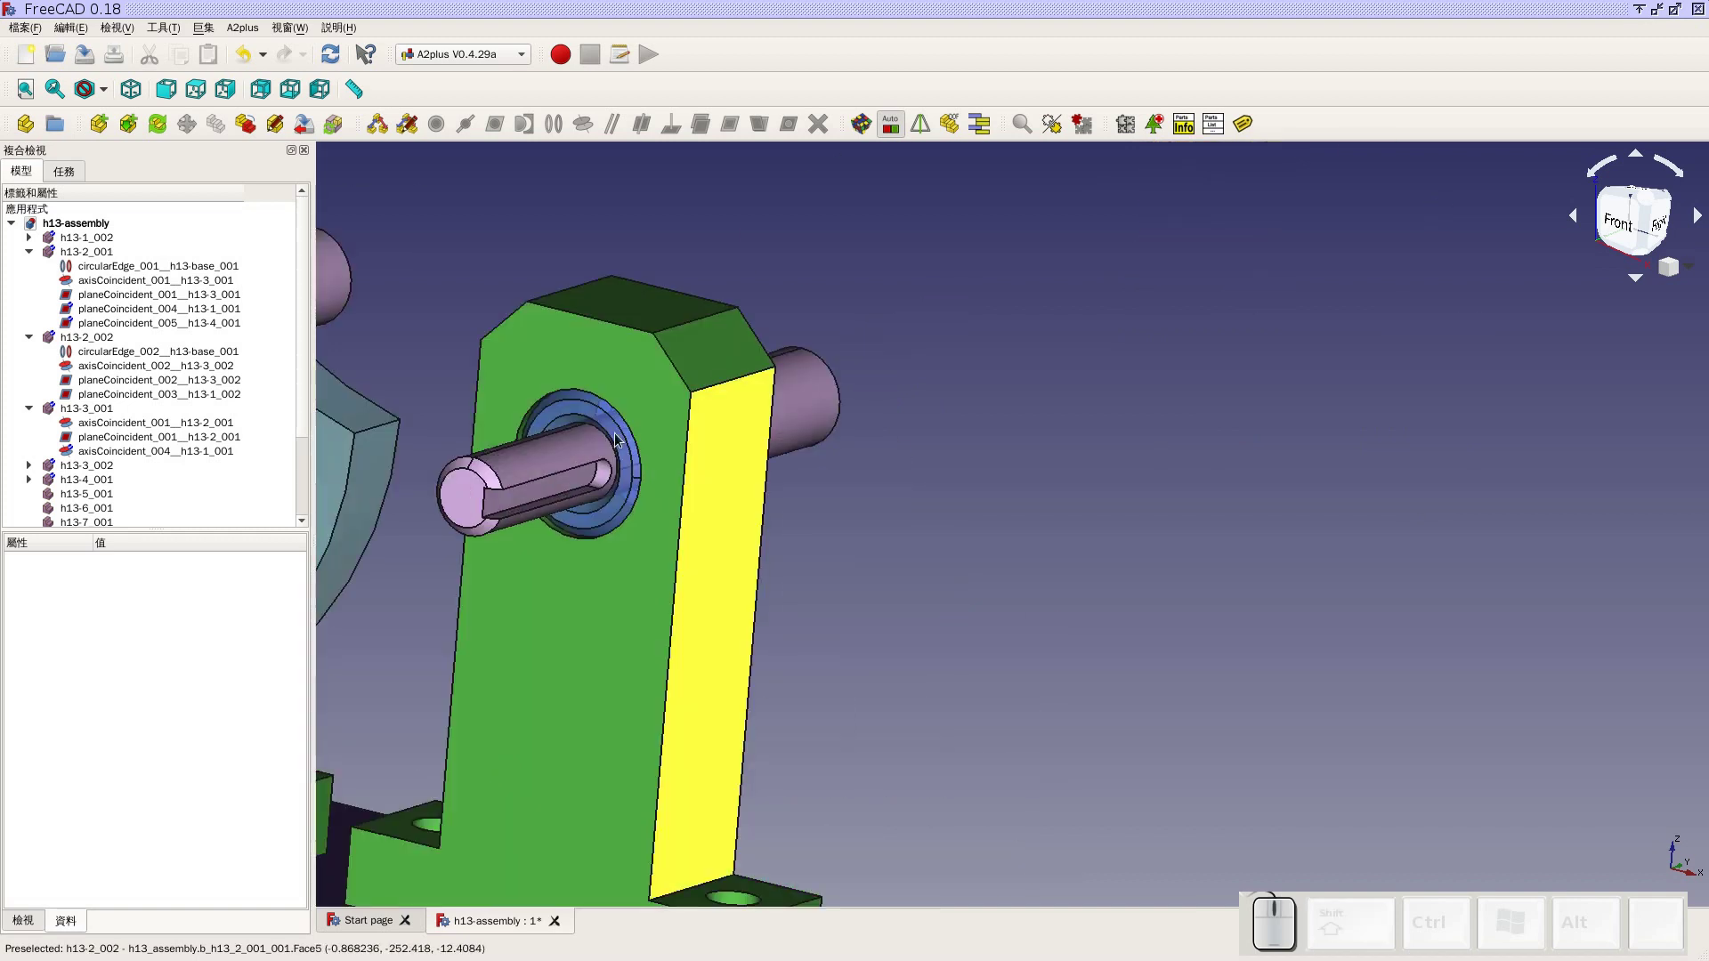
pyautogui.click(556, 461)
pyautogui.scroll(-3)
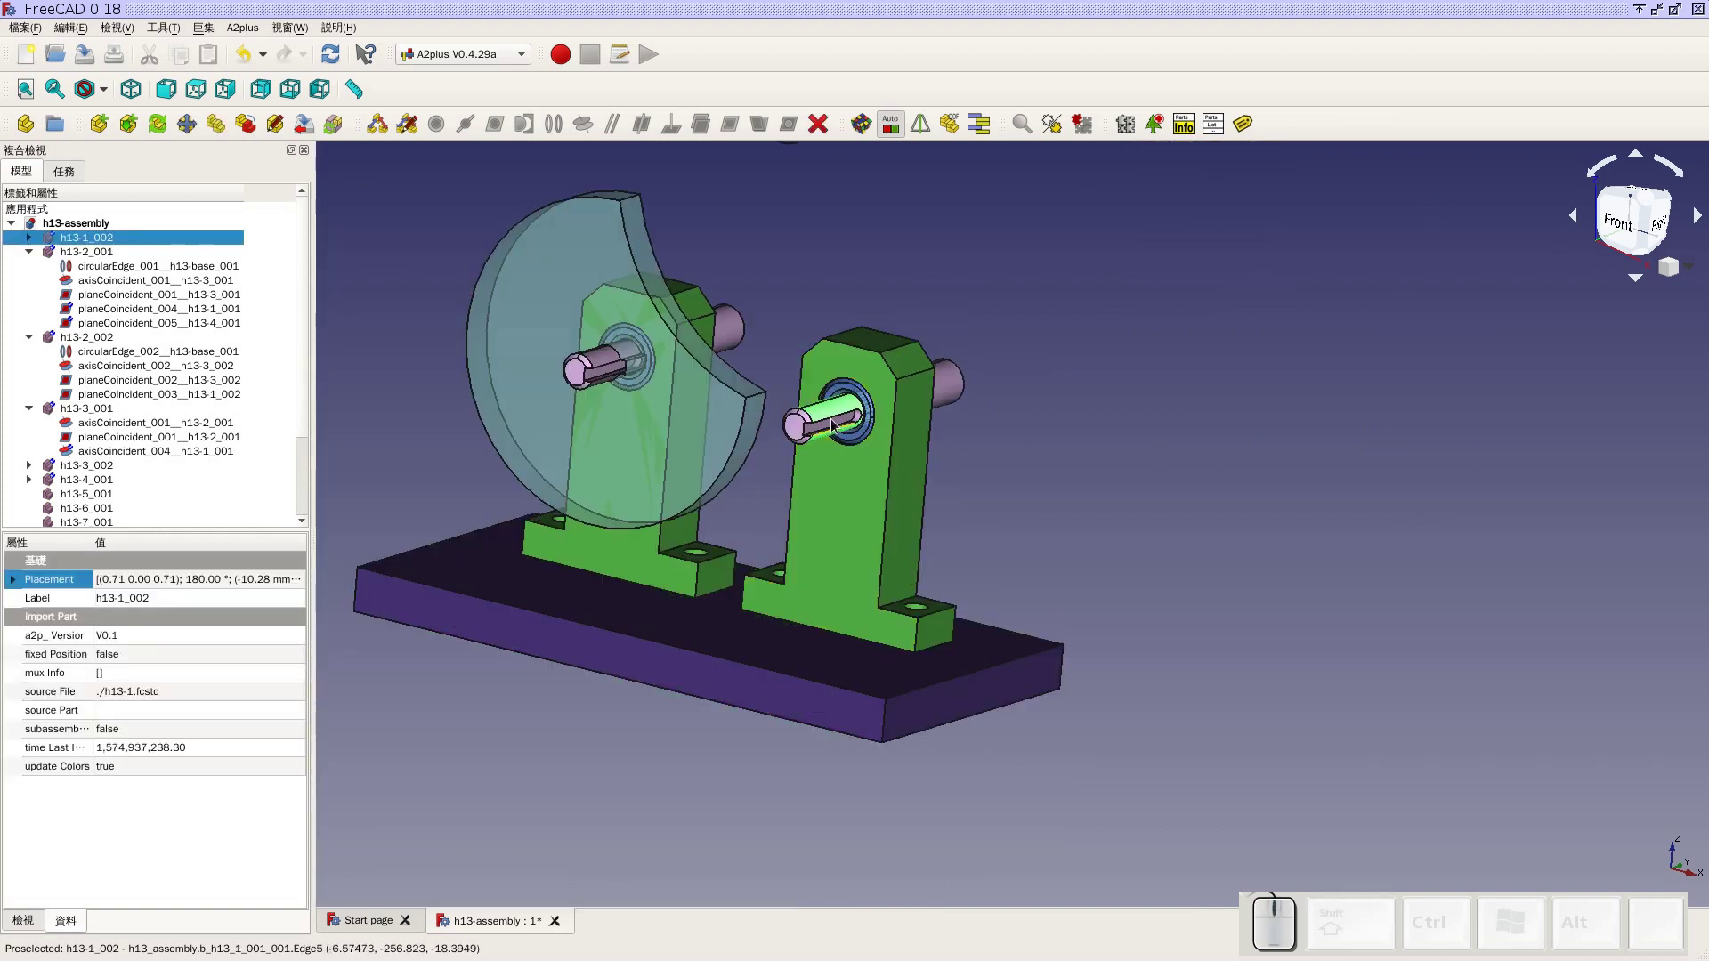
# Make the h13-5 star wheel's face plane-coincident with the second bracket, solve and accept
pyautogui.moveTo(1218, 262); pyautogui.dragTo(1115, 489)
pyautogui.scroll(3)
pyautogui.click(975, 198)
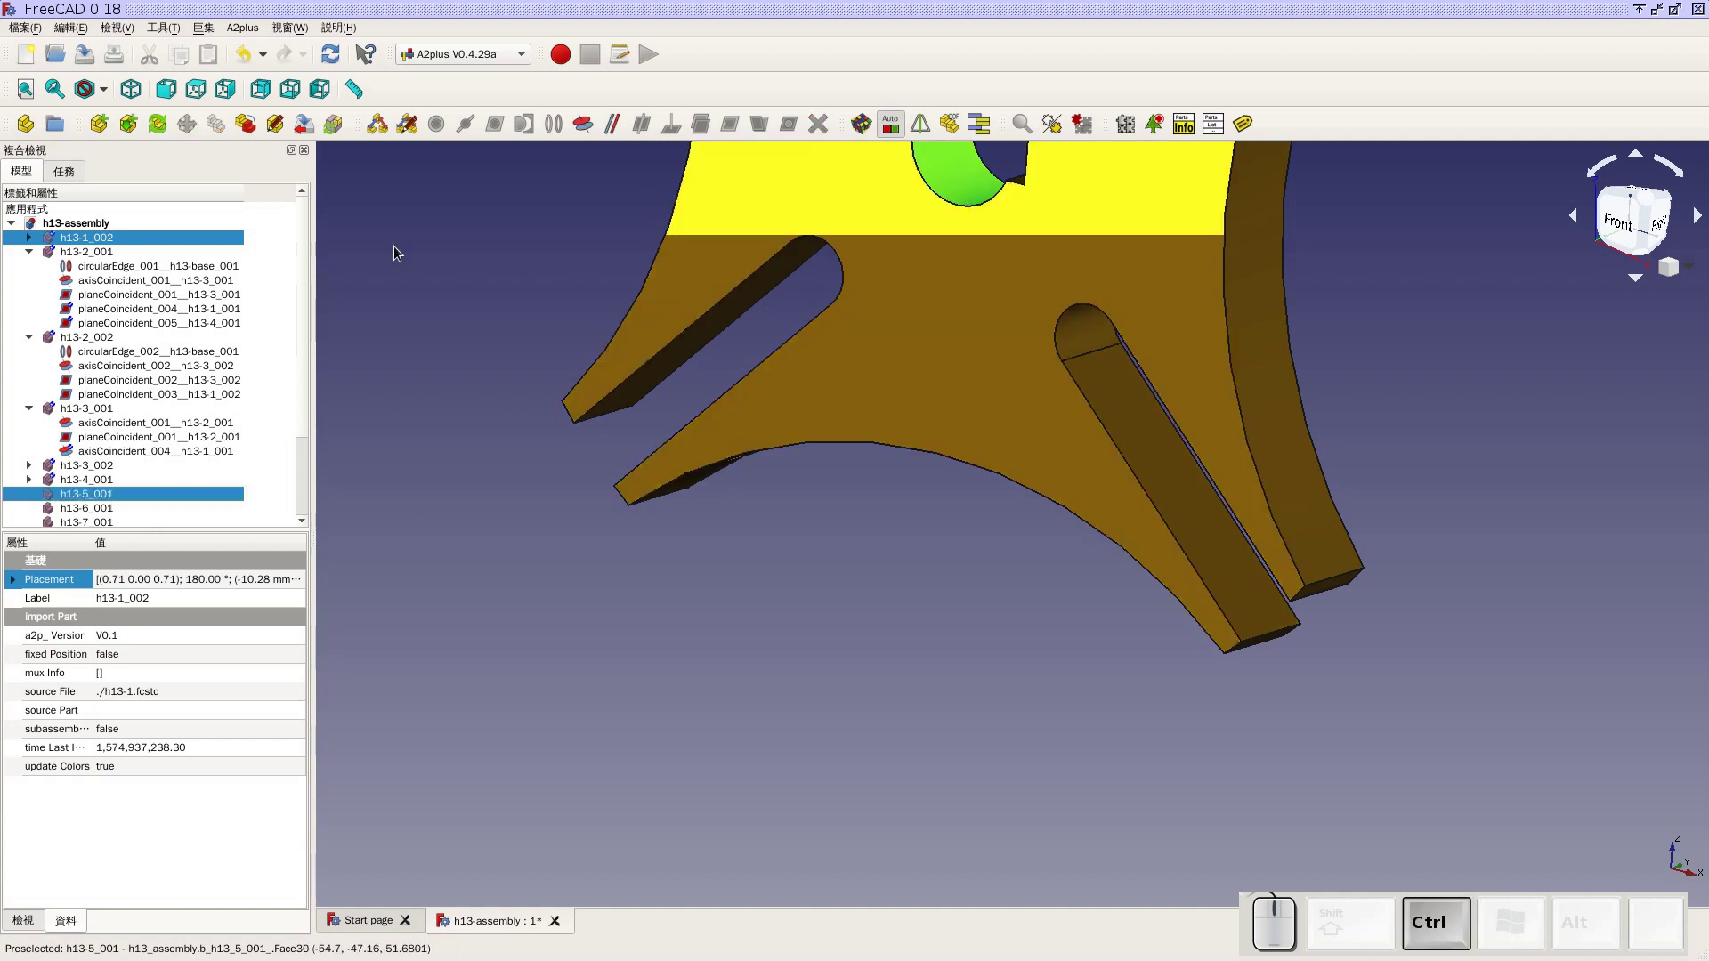
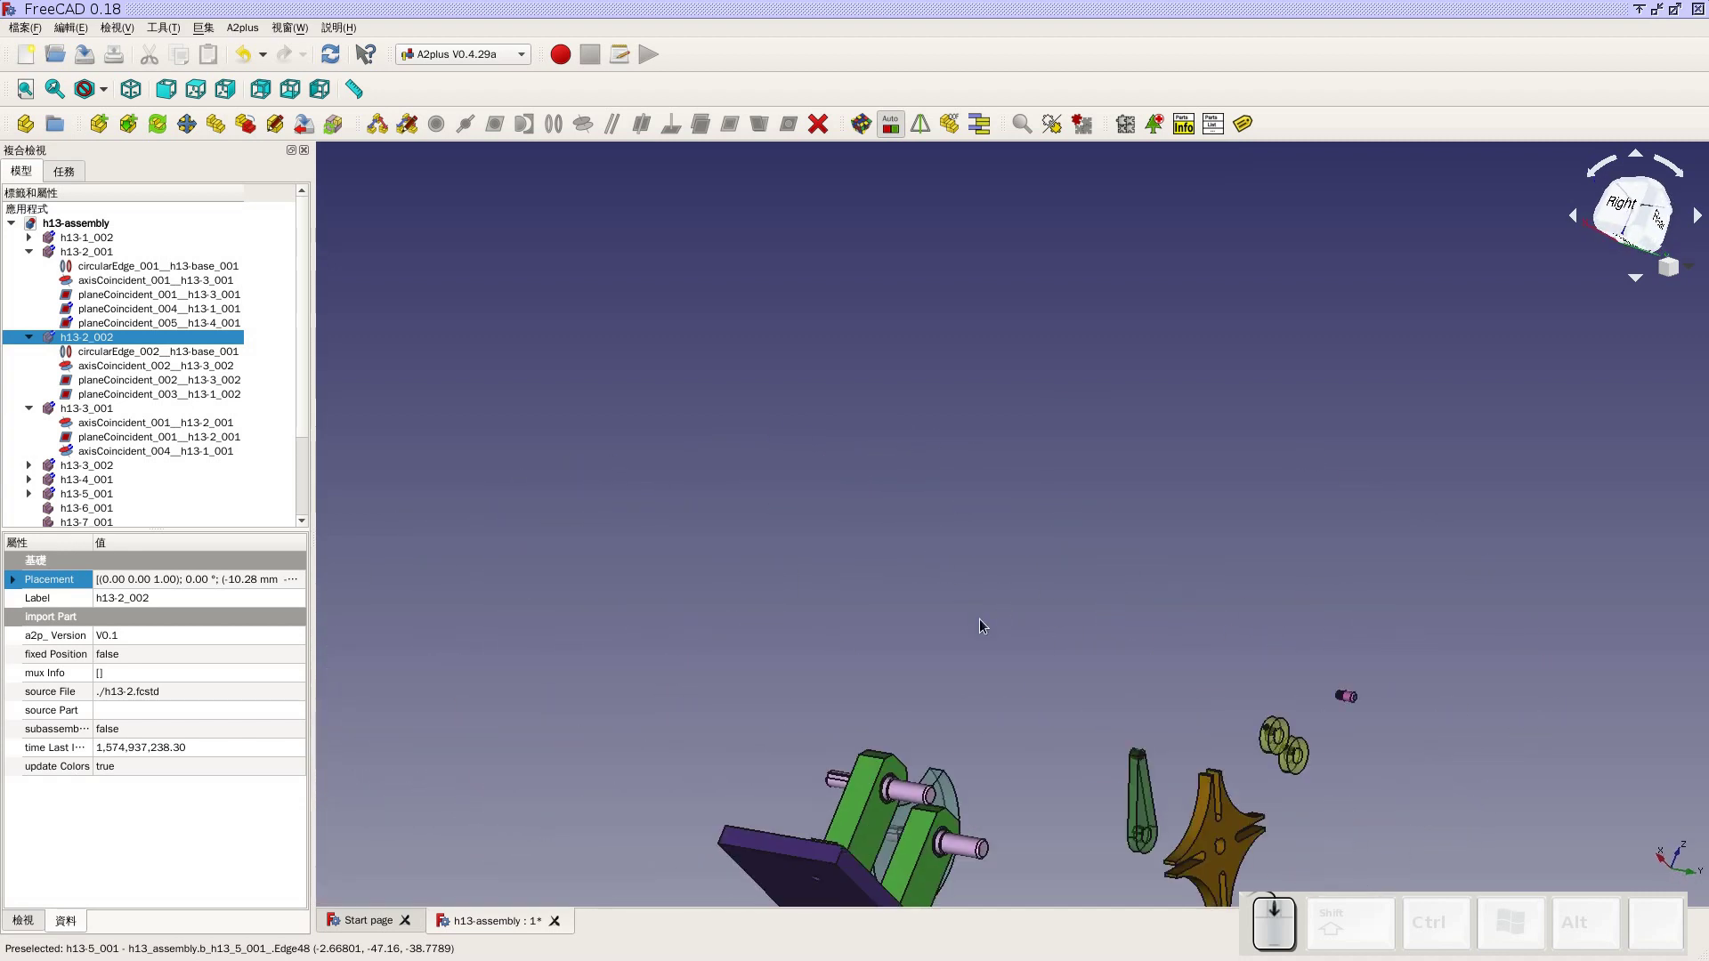
pyautogui.click(1155, 763)
pyautogui.click(745, 131)
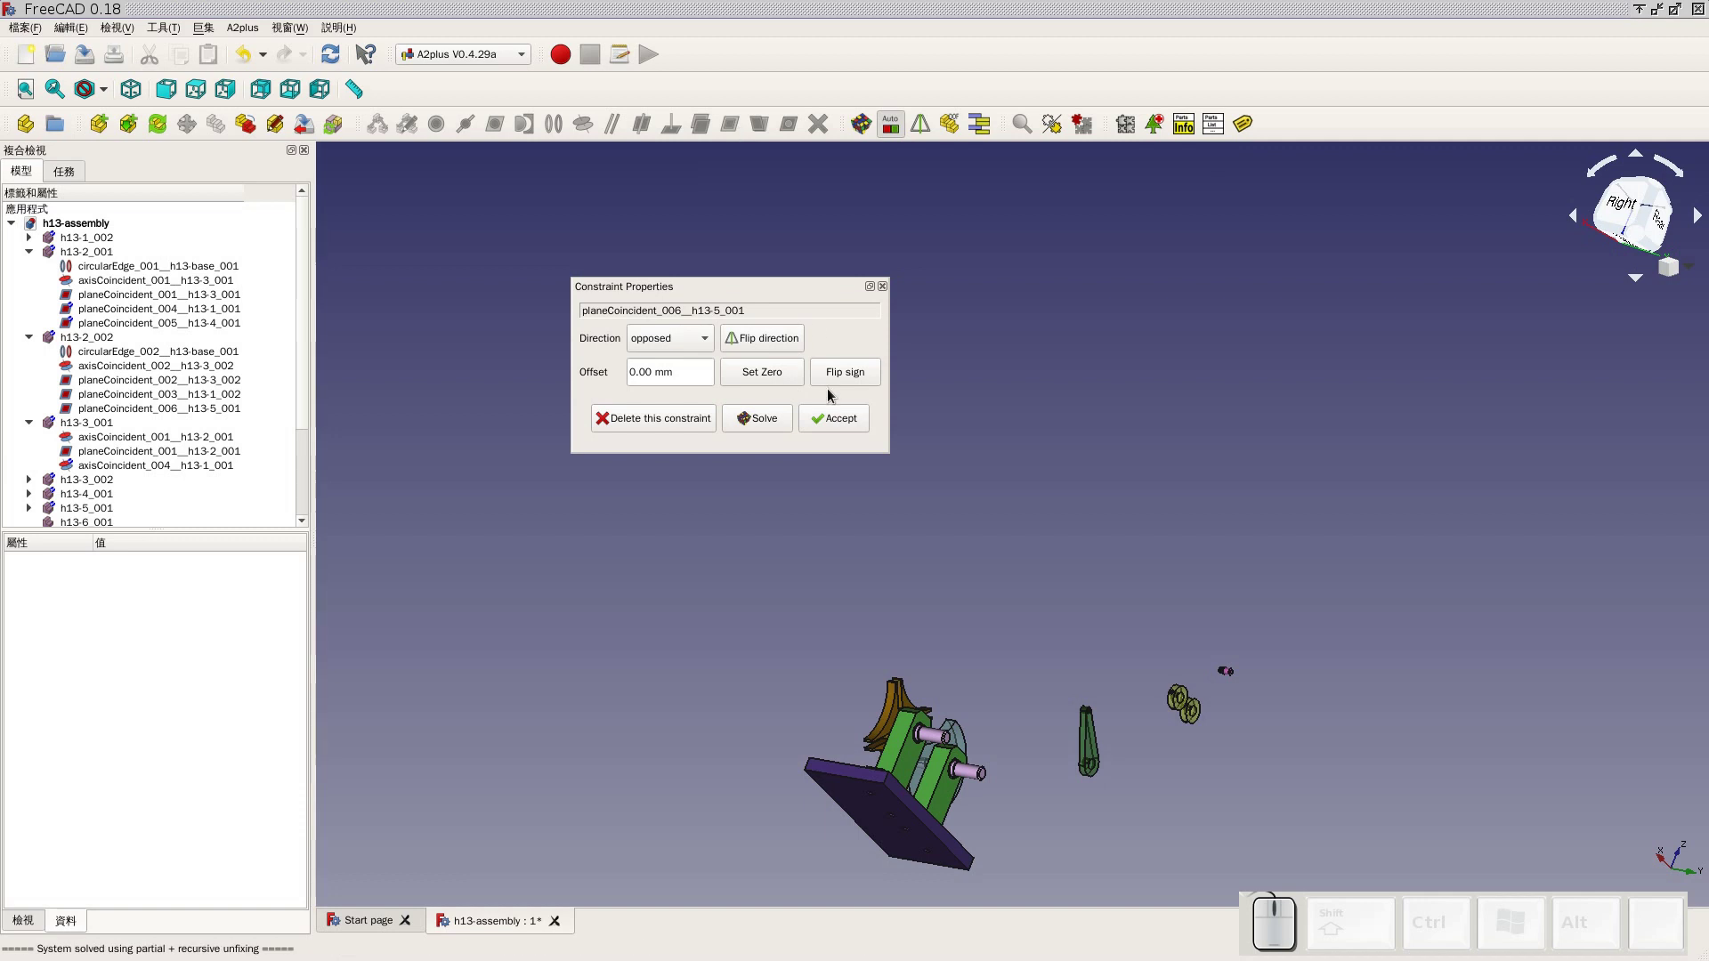
pyautogui.click(833, 423)
pyautogui.click(172, 102)
pyautogui.scroll(3)
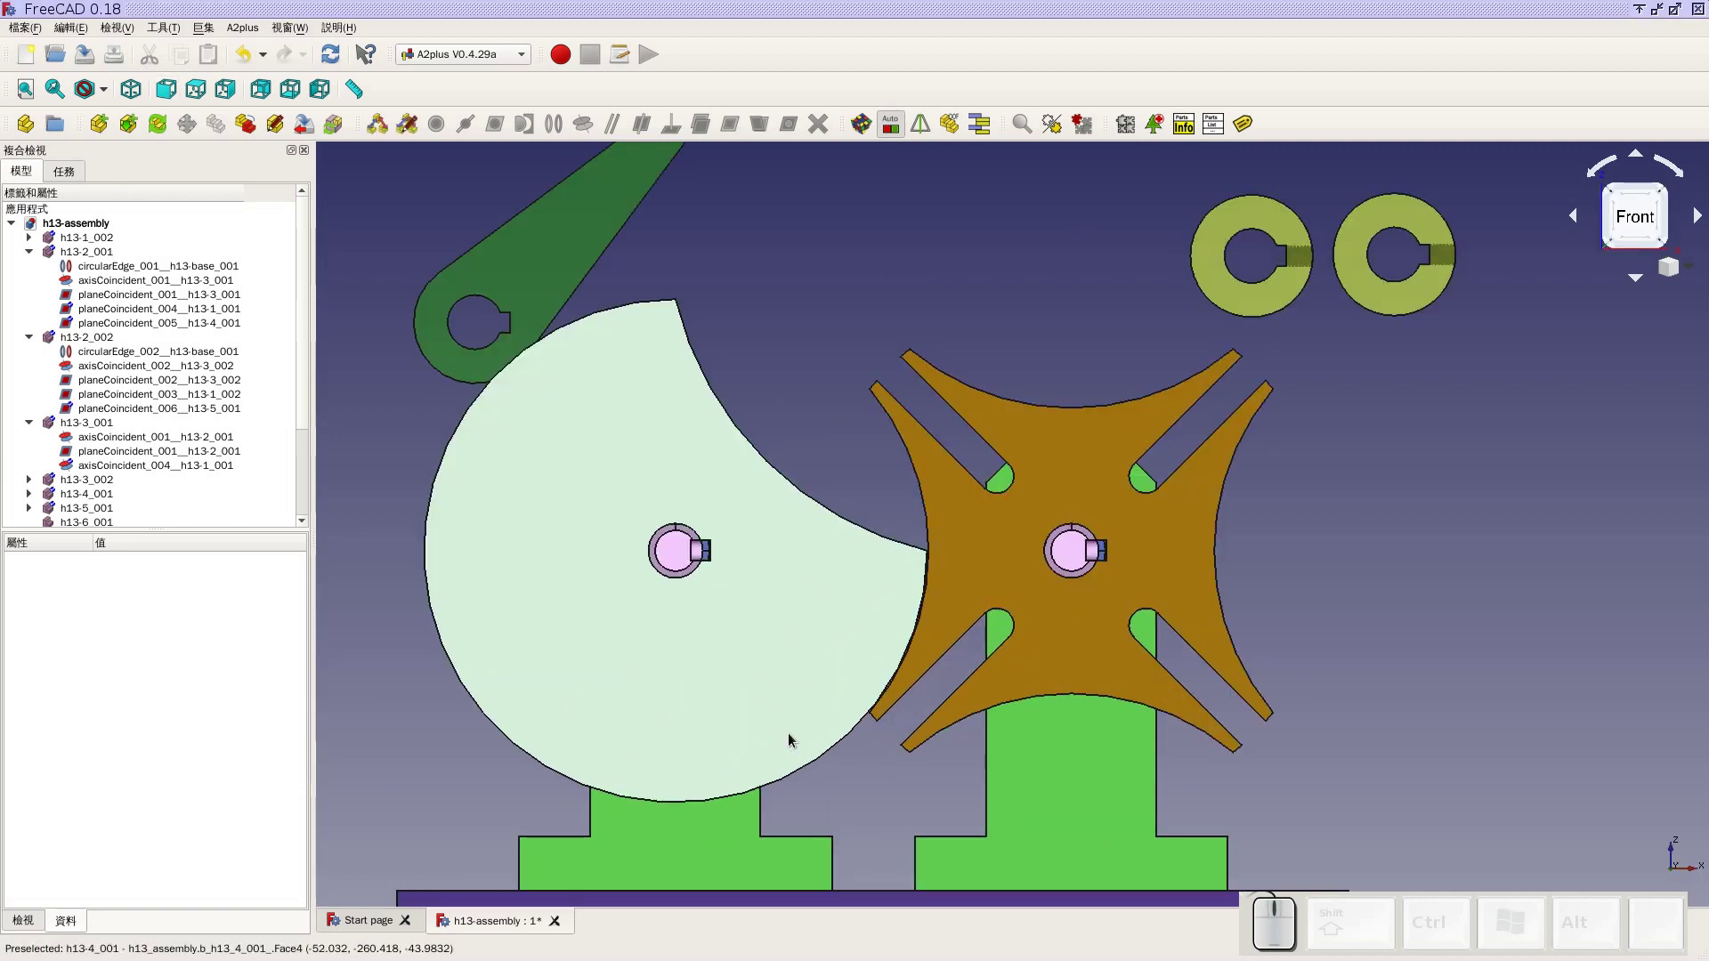
# Inspect the h13-6 crank arm on the first shaft from front and isometric views
pyautogui.moveTo(1058, 690); pyautogui.dragTo(941, 489)
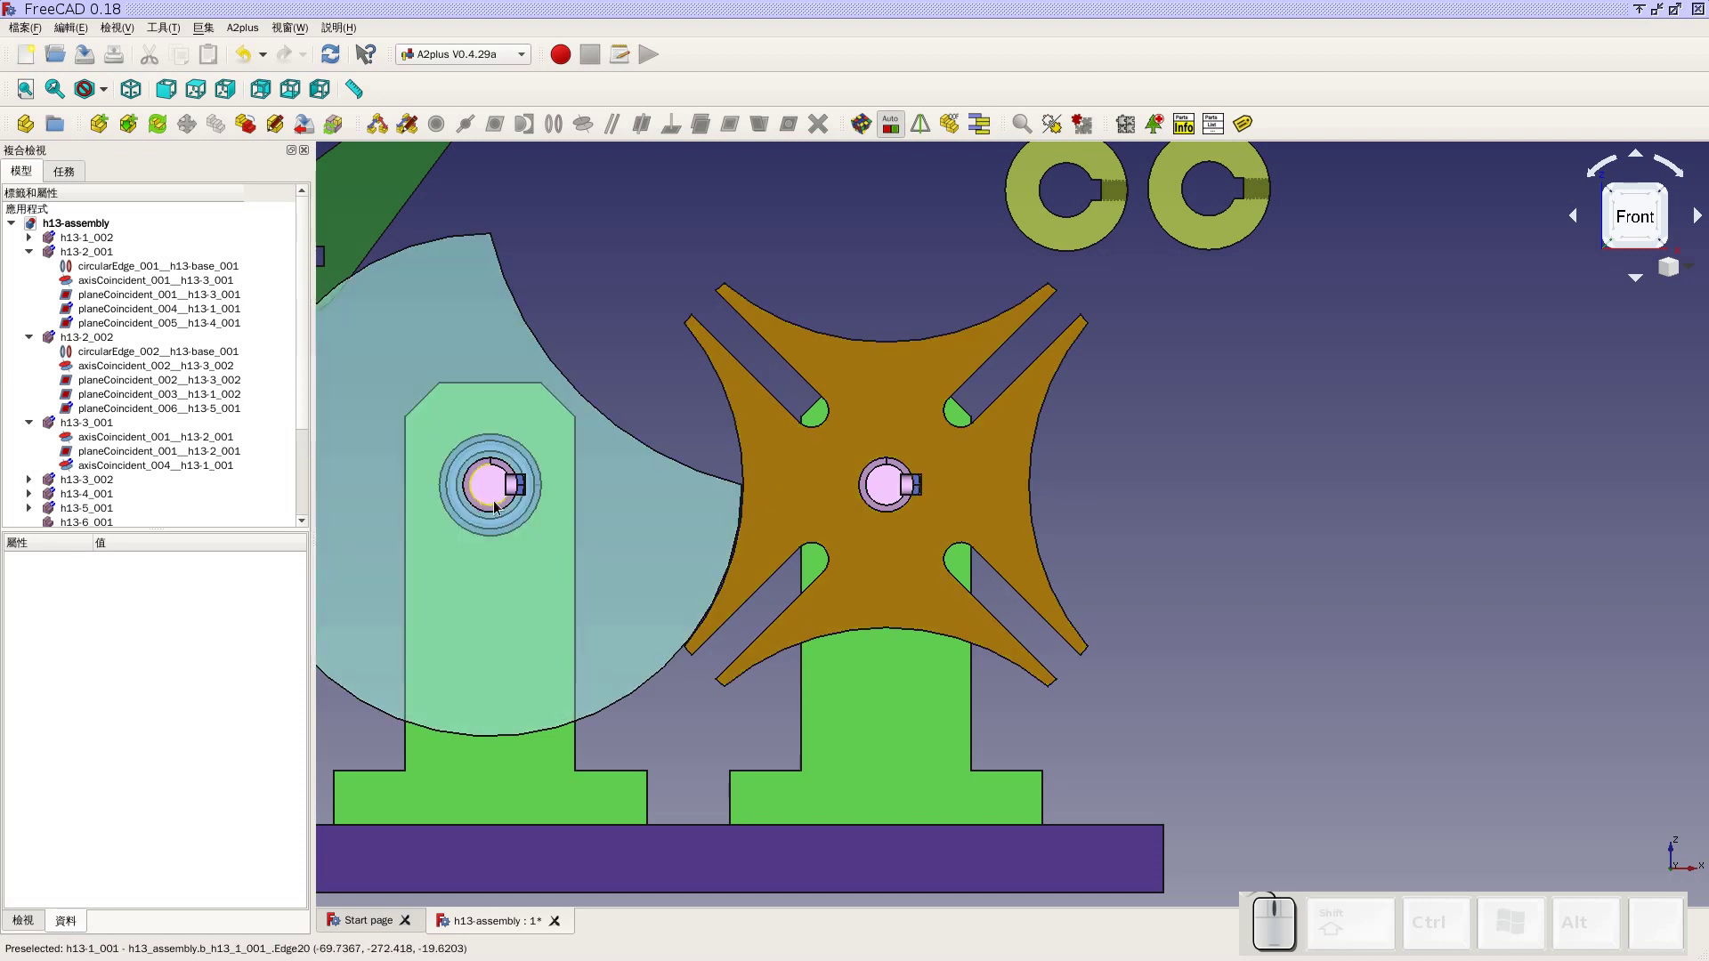
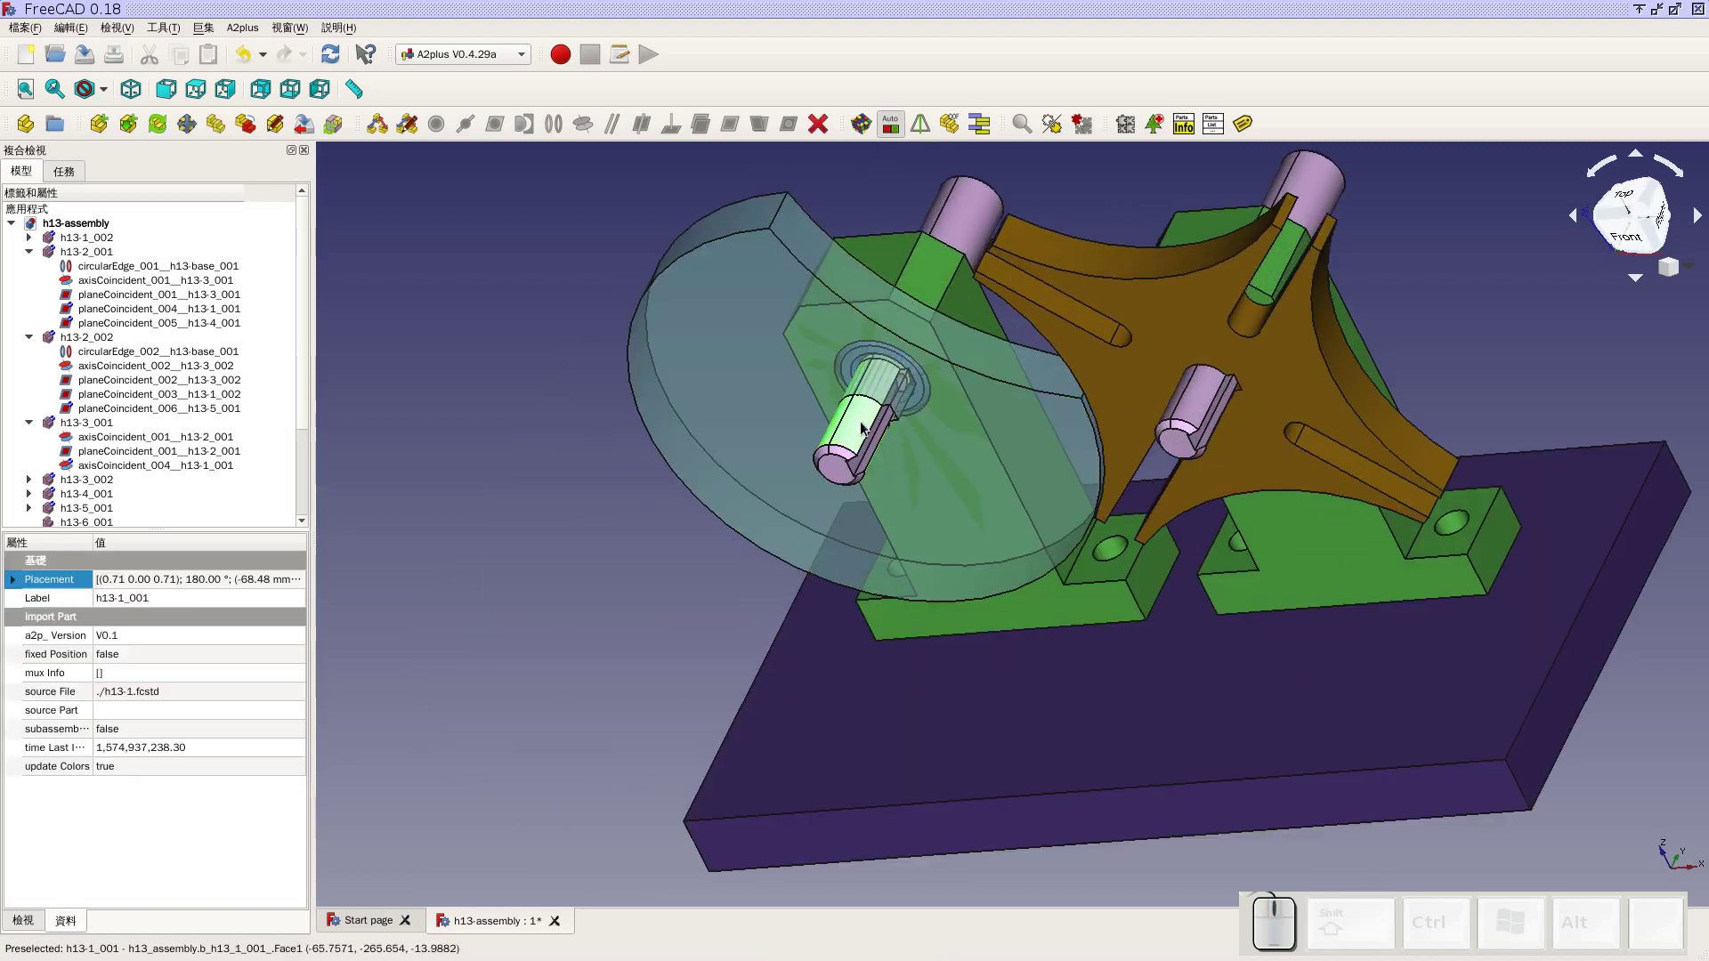
pyautogui.scroll(-3)
pyautogui.middleClick(1016, 200)
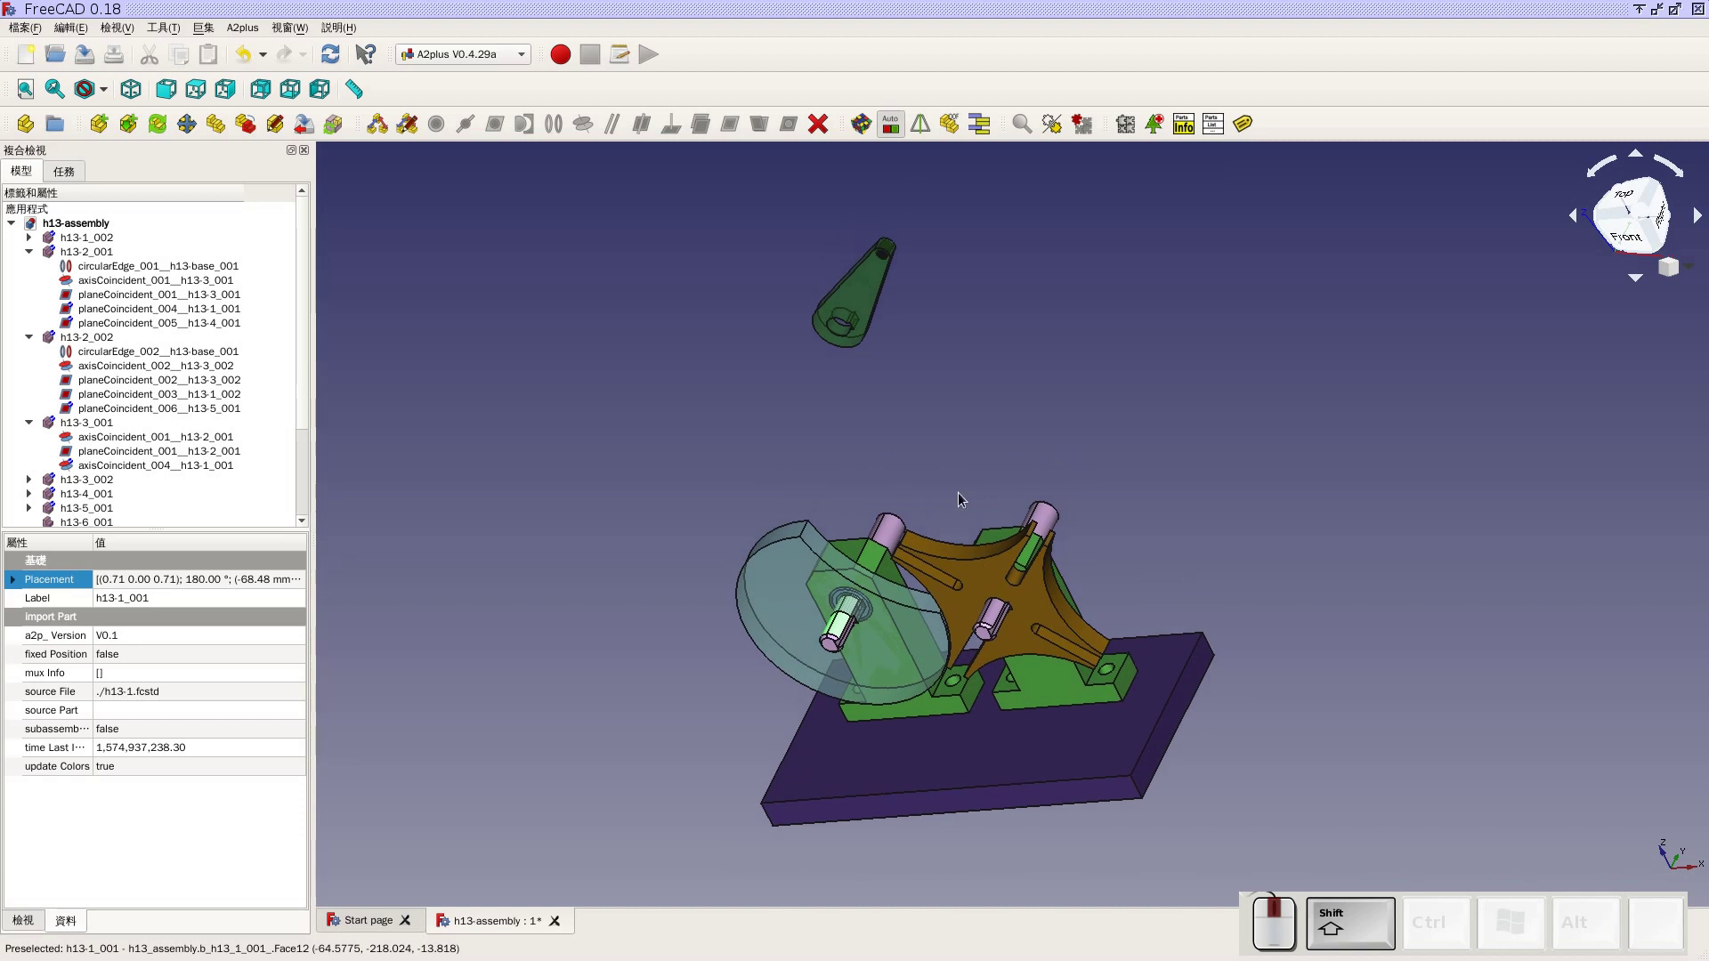
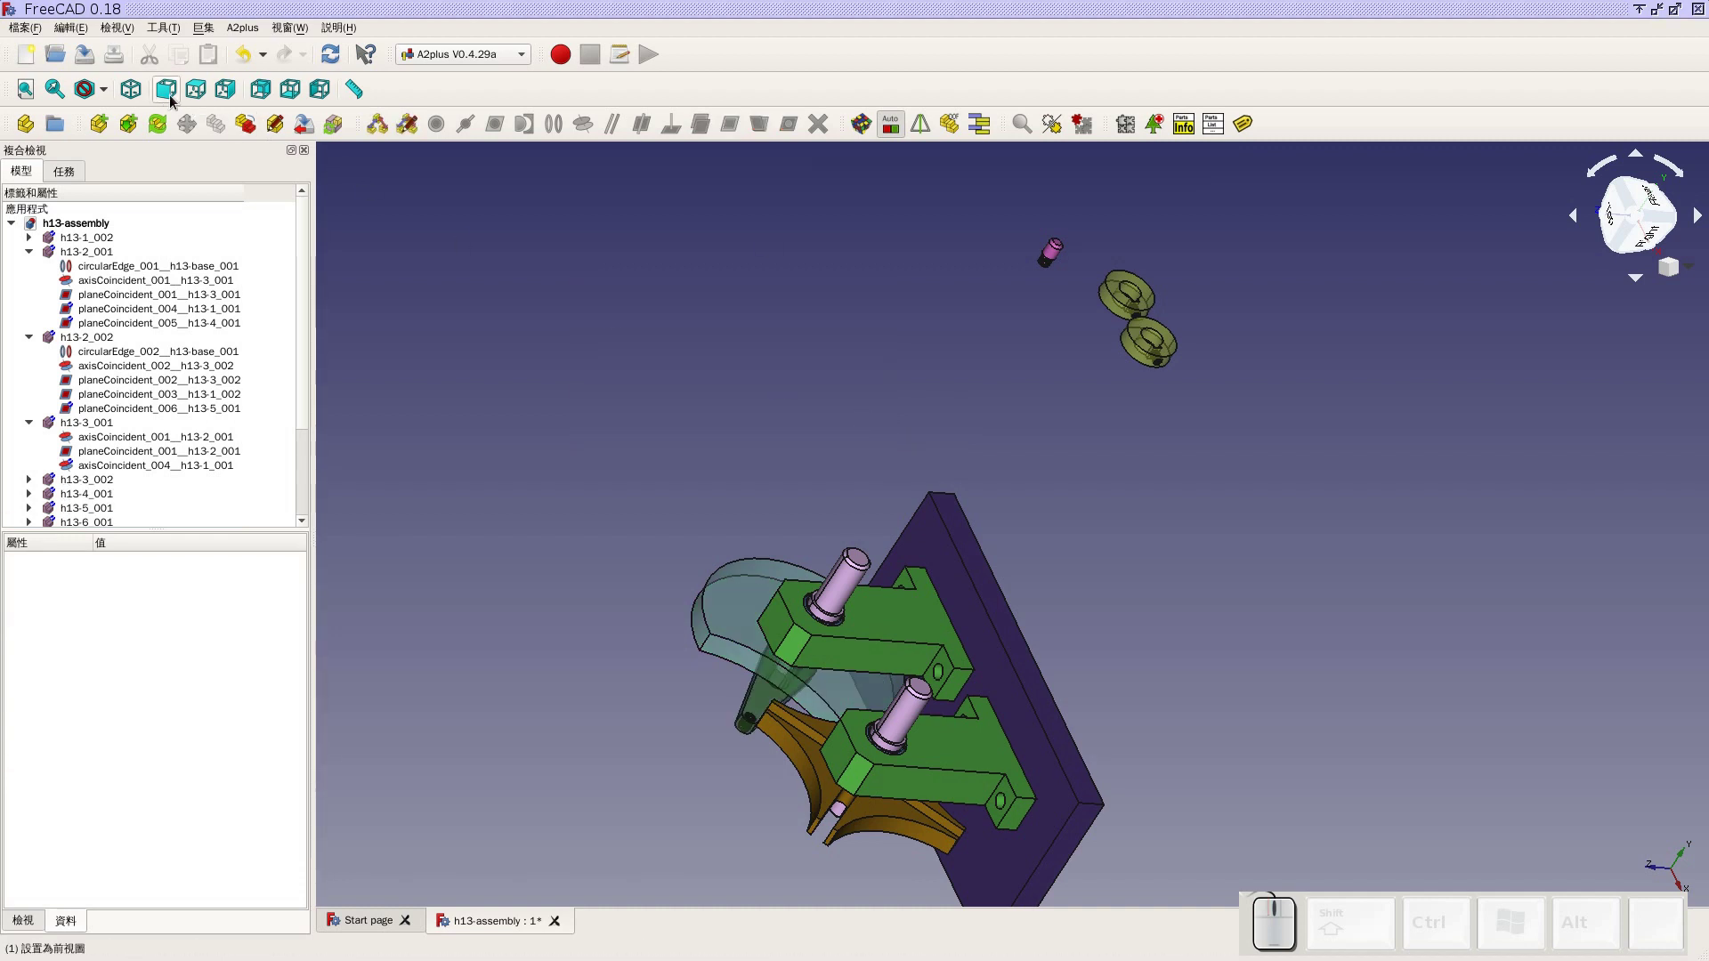
pyautogui.click(167, 97)
pyautogui.scroll(3)
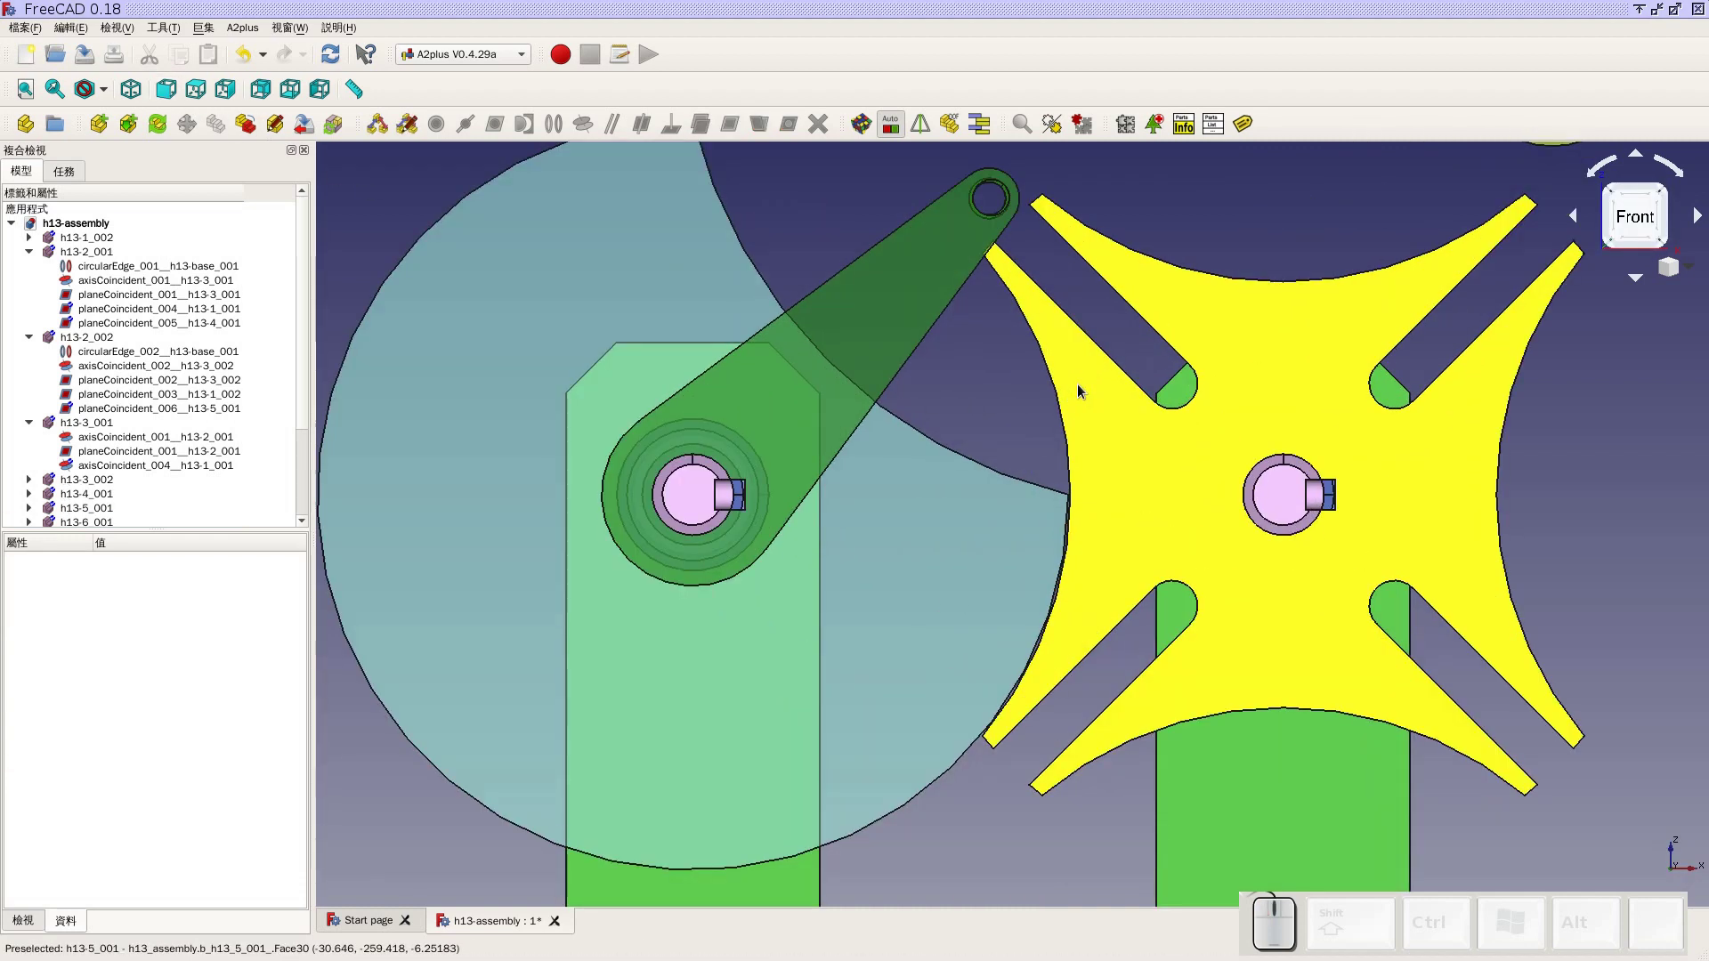
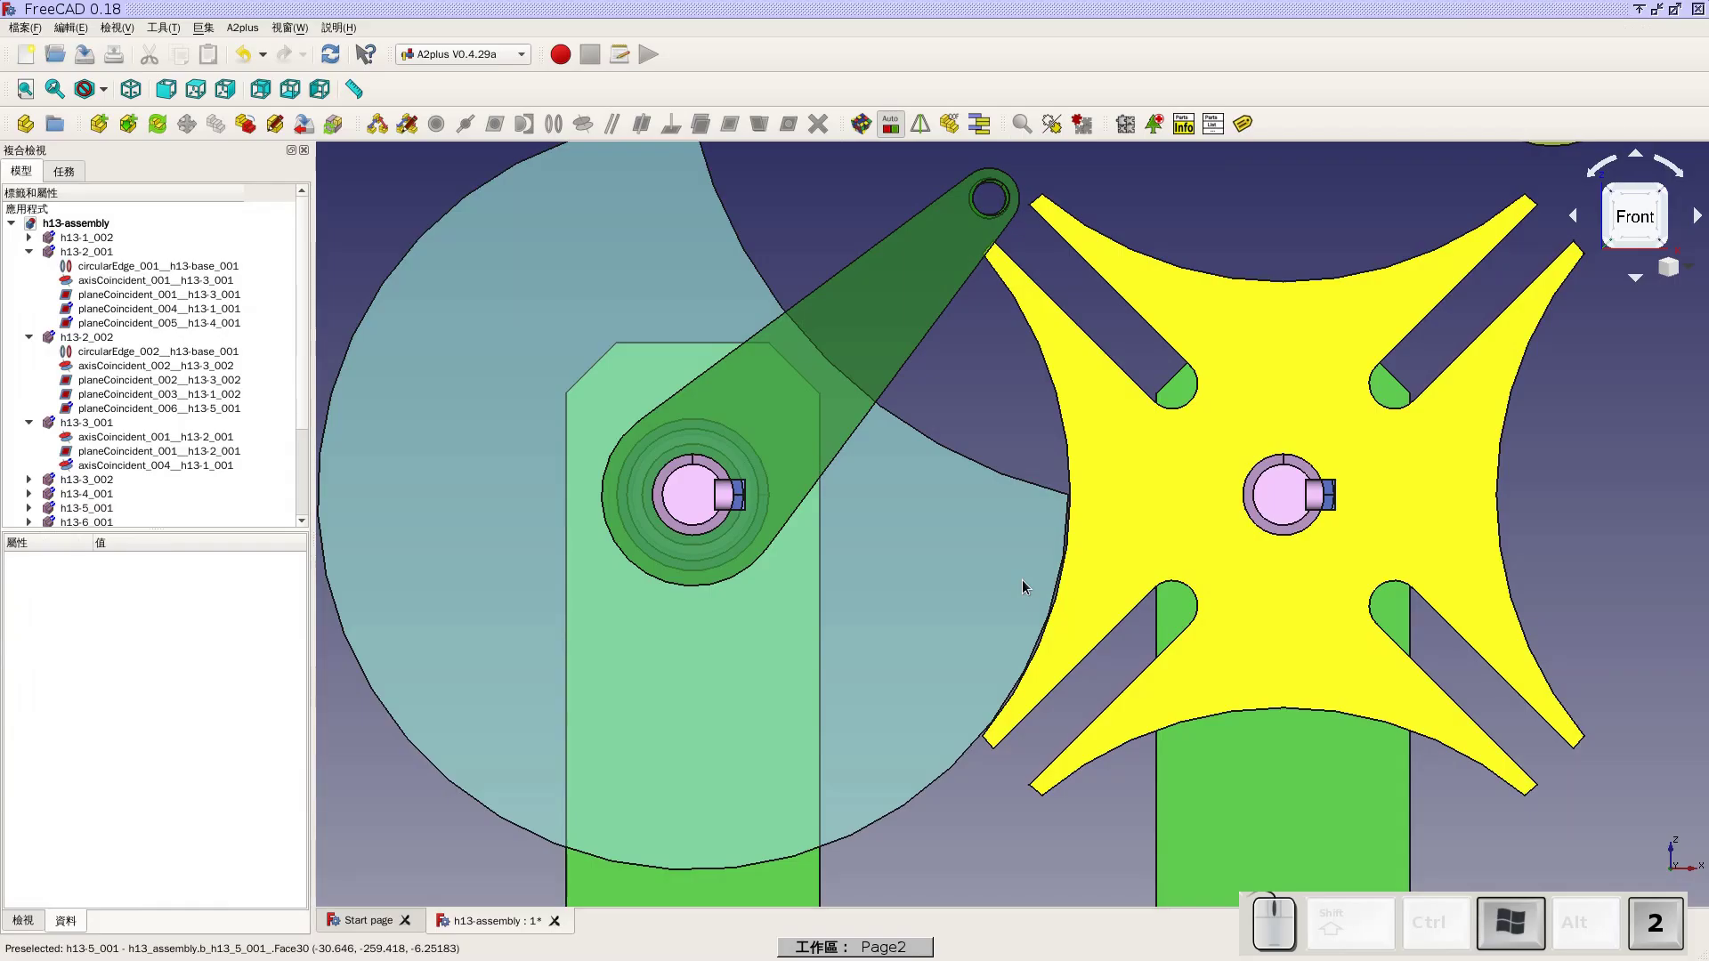
pyautogui.click(1085, 440)
pyautogui.scroll(-3)
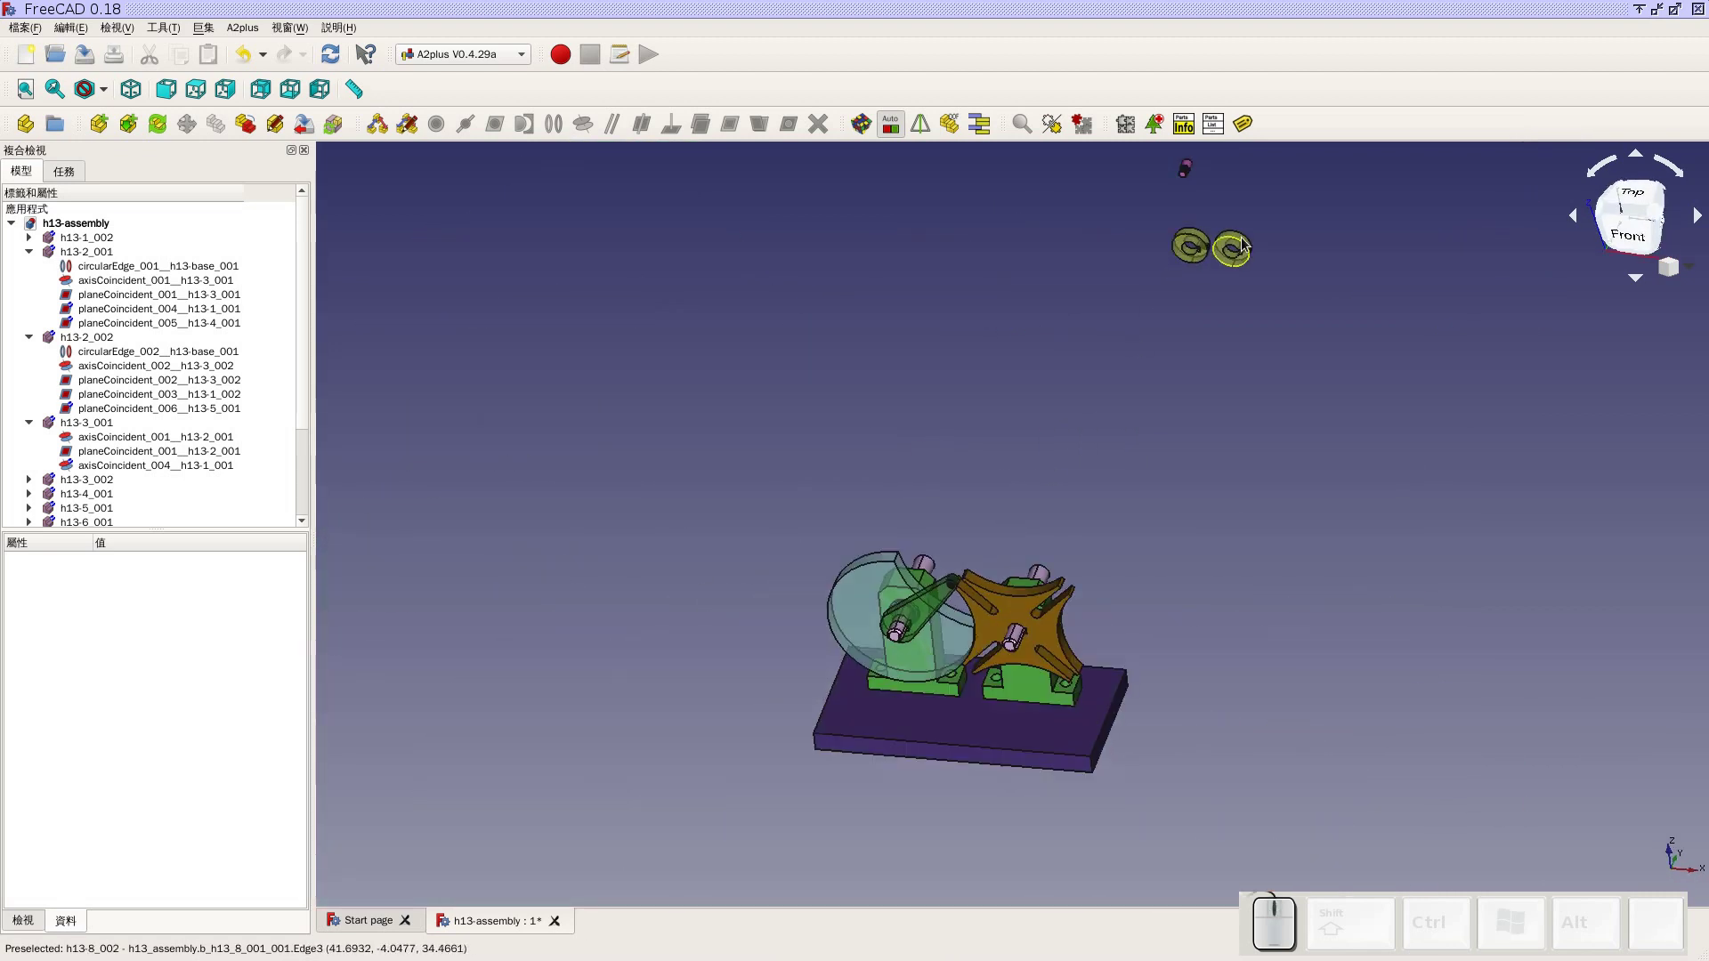
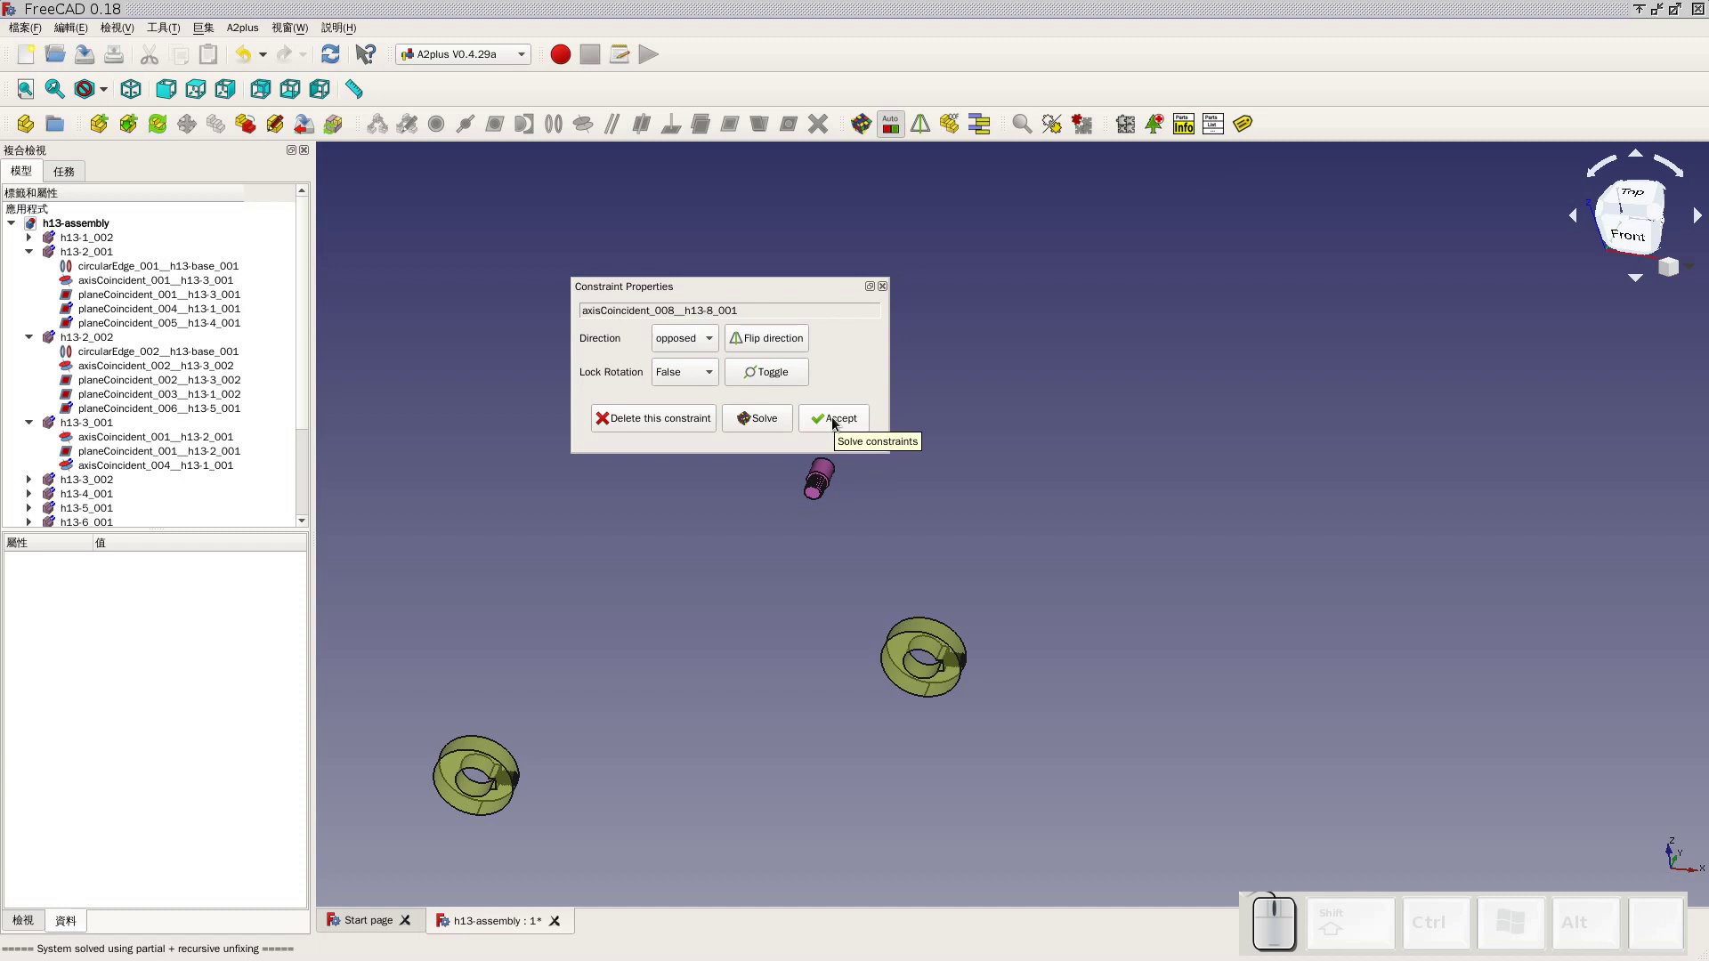
# Accept the h13-8 collar's axis-coincident constraint on the first shaft
pyautogui.click(838, 420)
pyautogui.scroll(-3)
pyautogui.scroll(3)
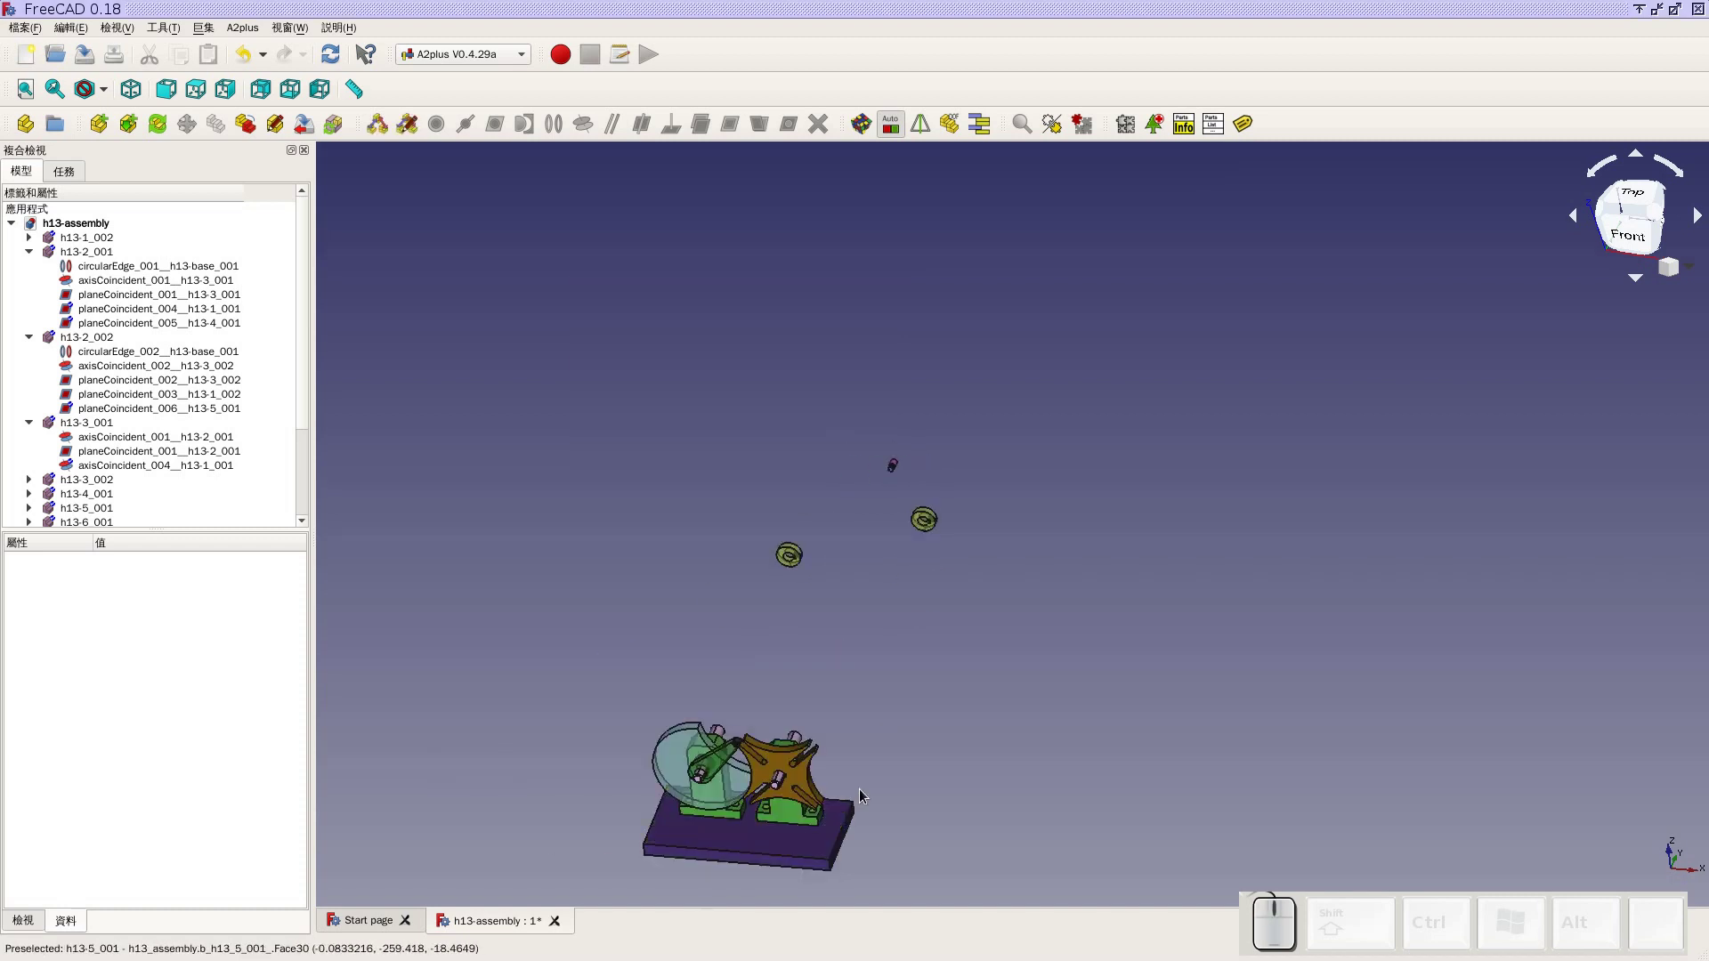
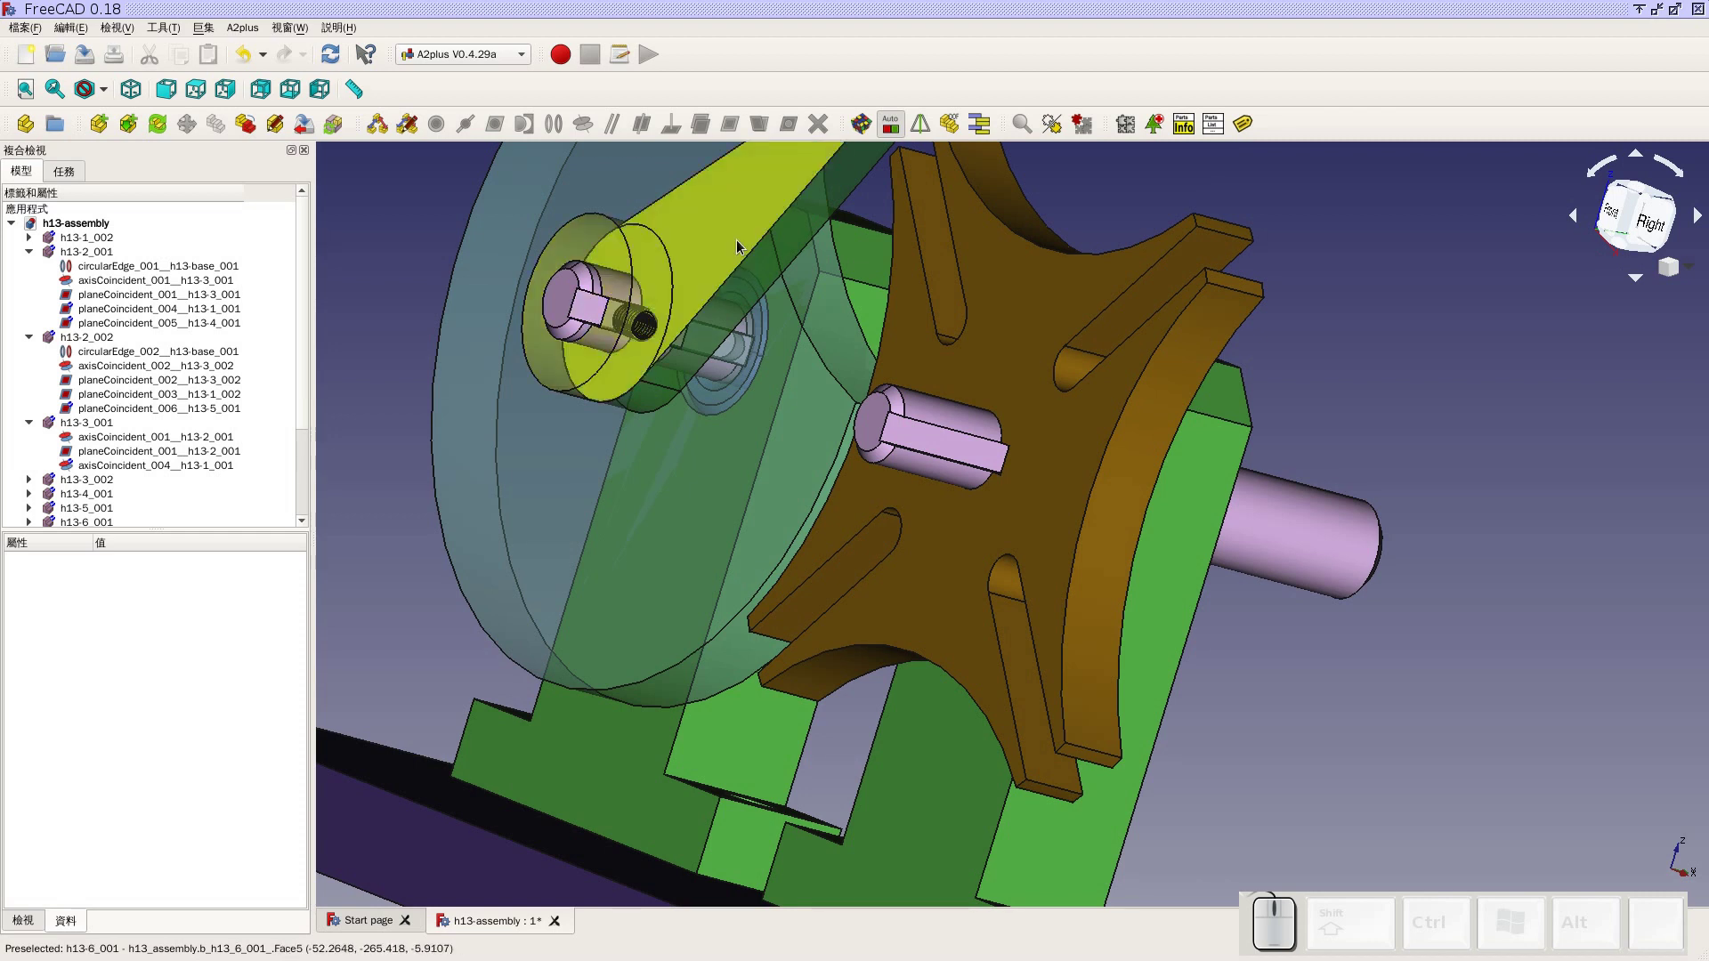
pyautogui.scroll(-3)
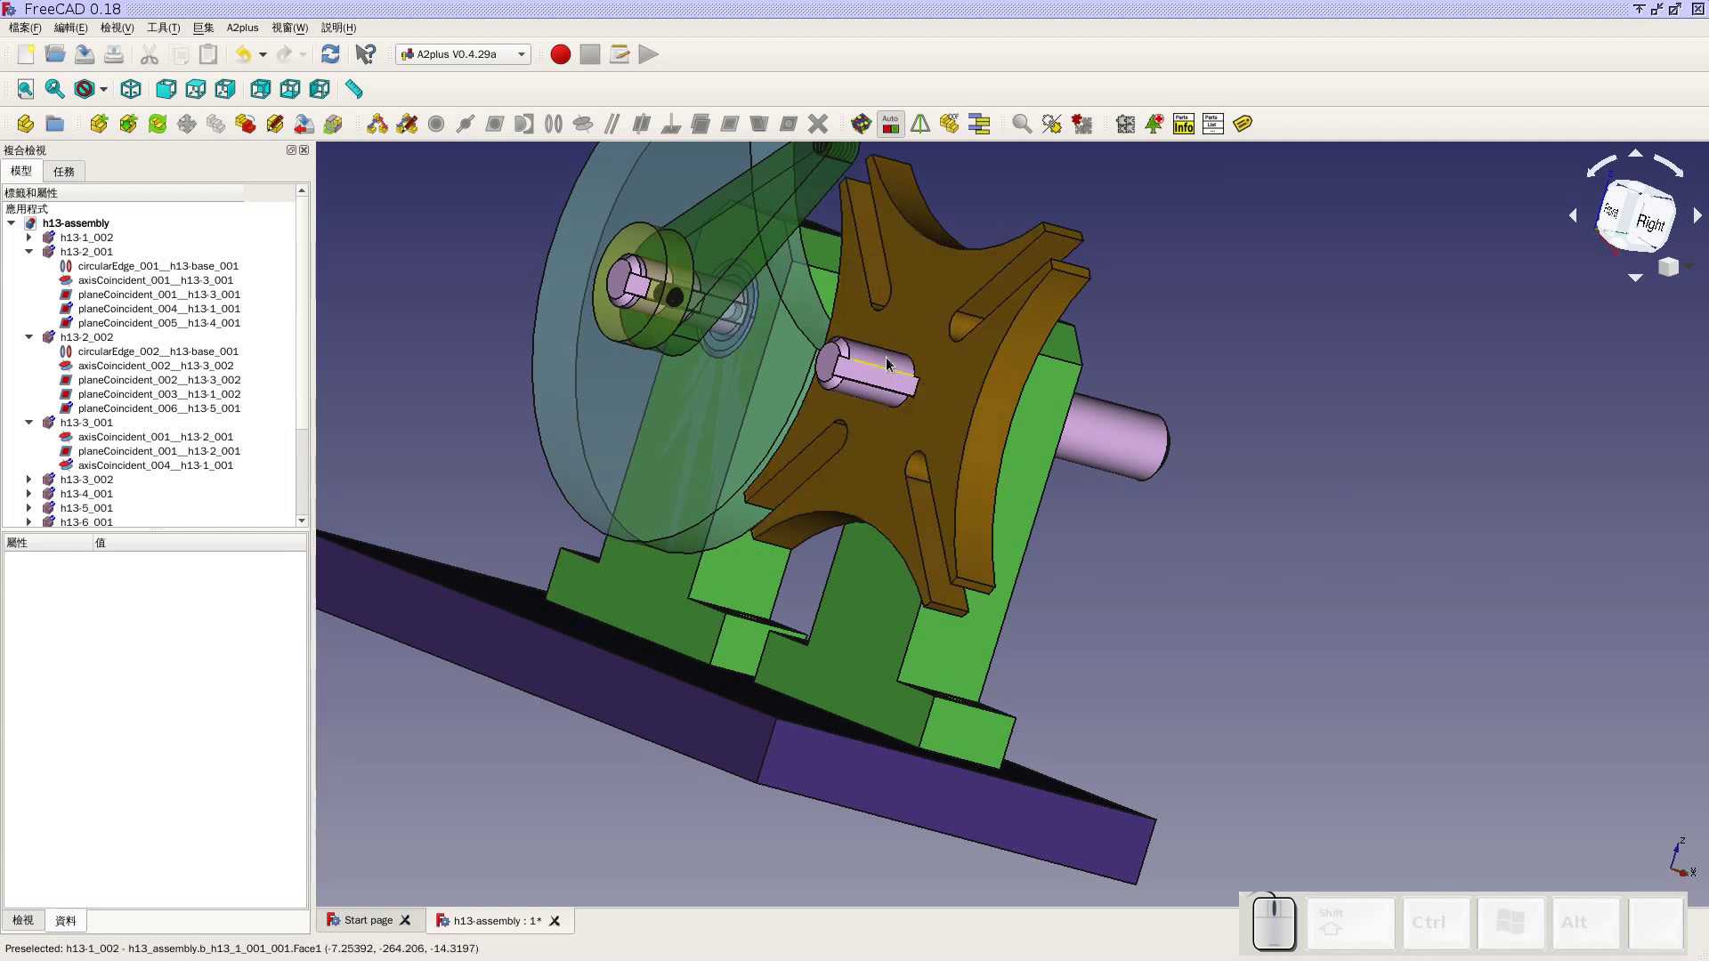
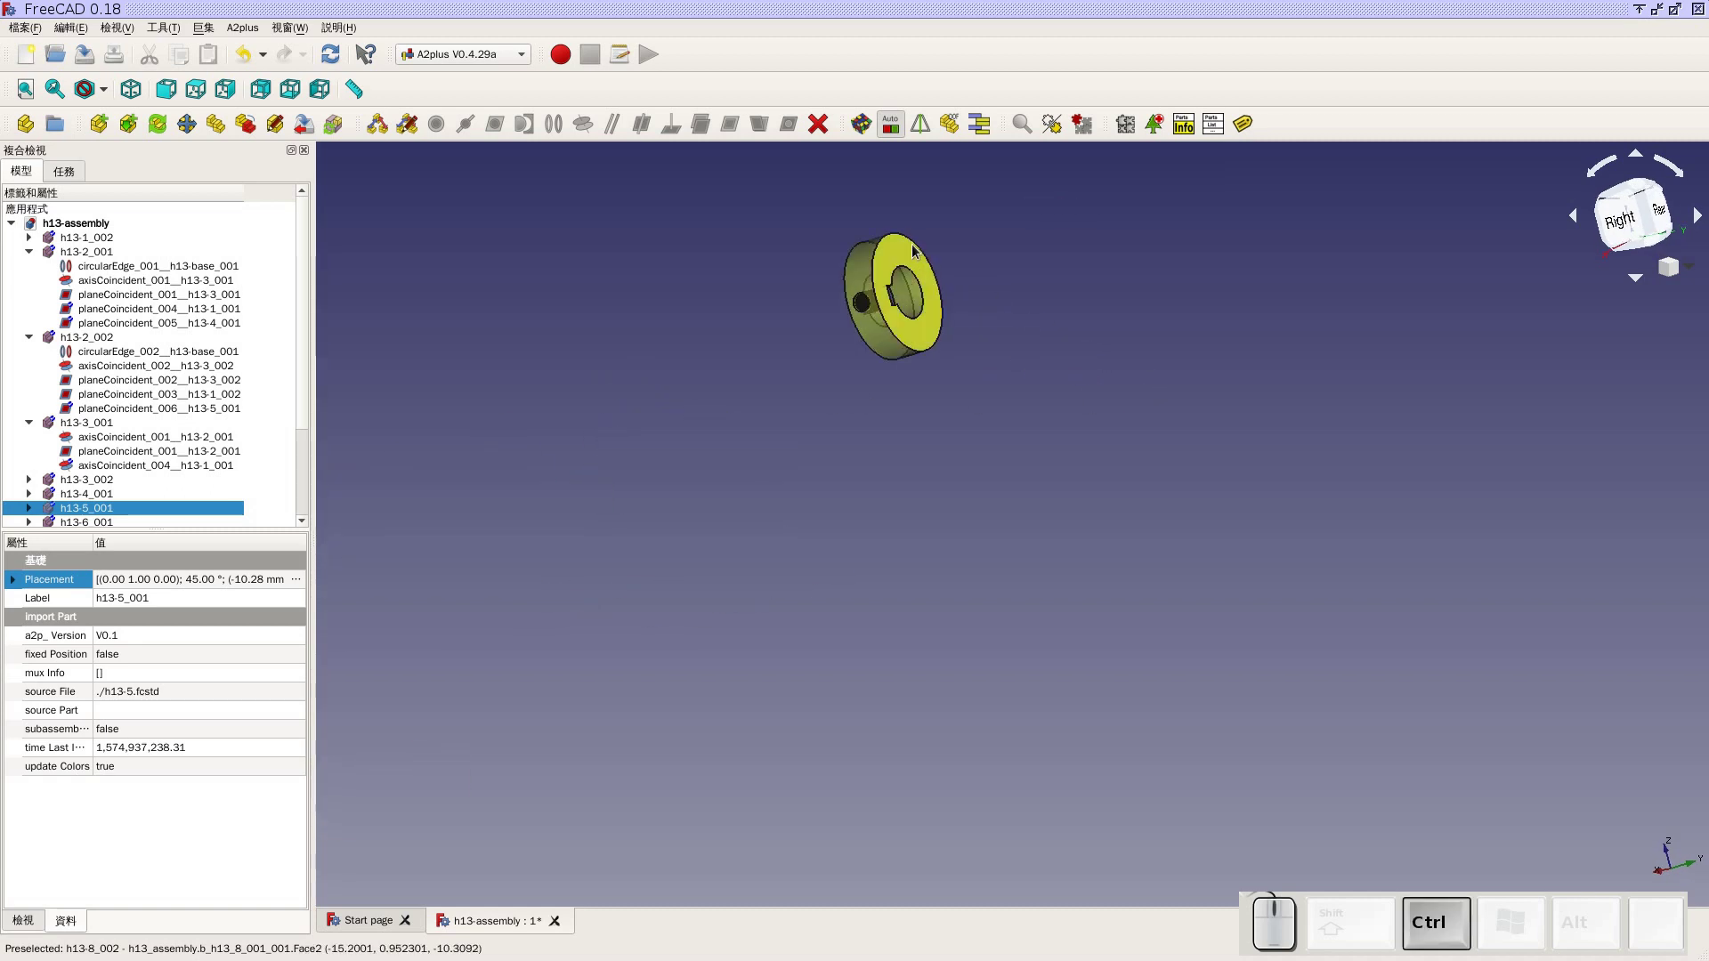
# Align the second collar's bore on the star wheel shaft's axis
pyautogui.click(913, 253)
pyautogui.click(737, 129)
pyautogui.click(848, 427)
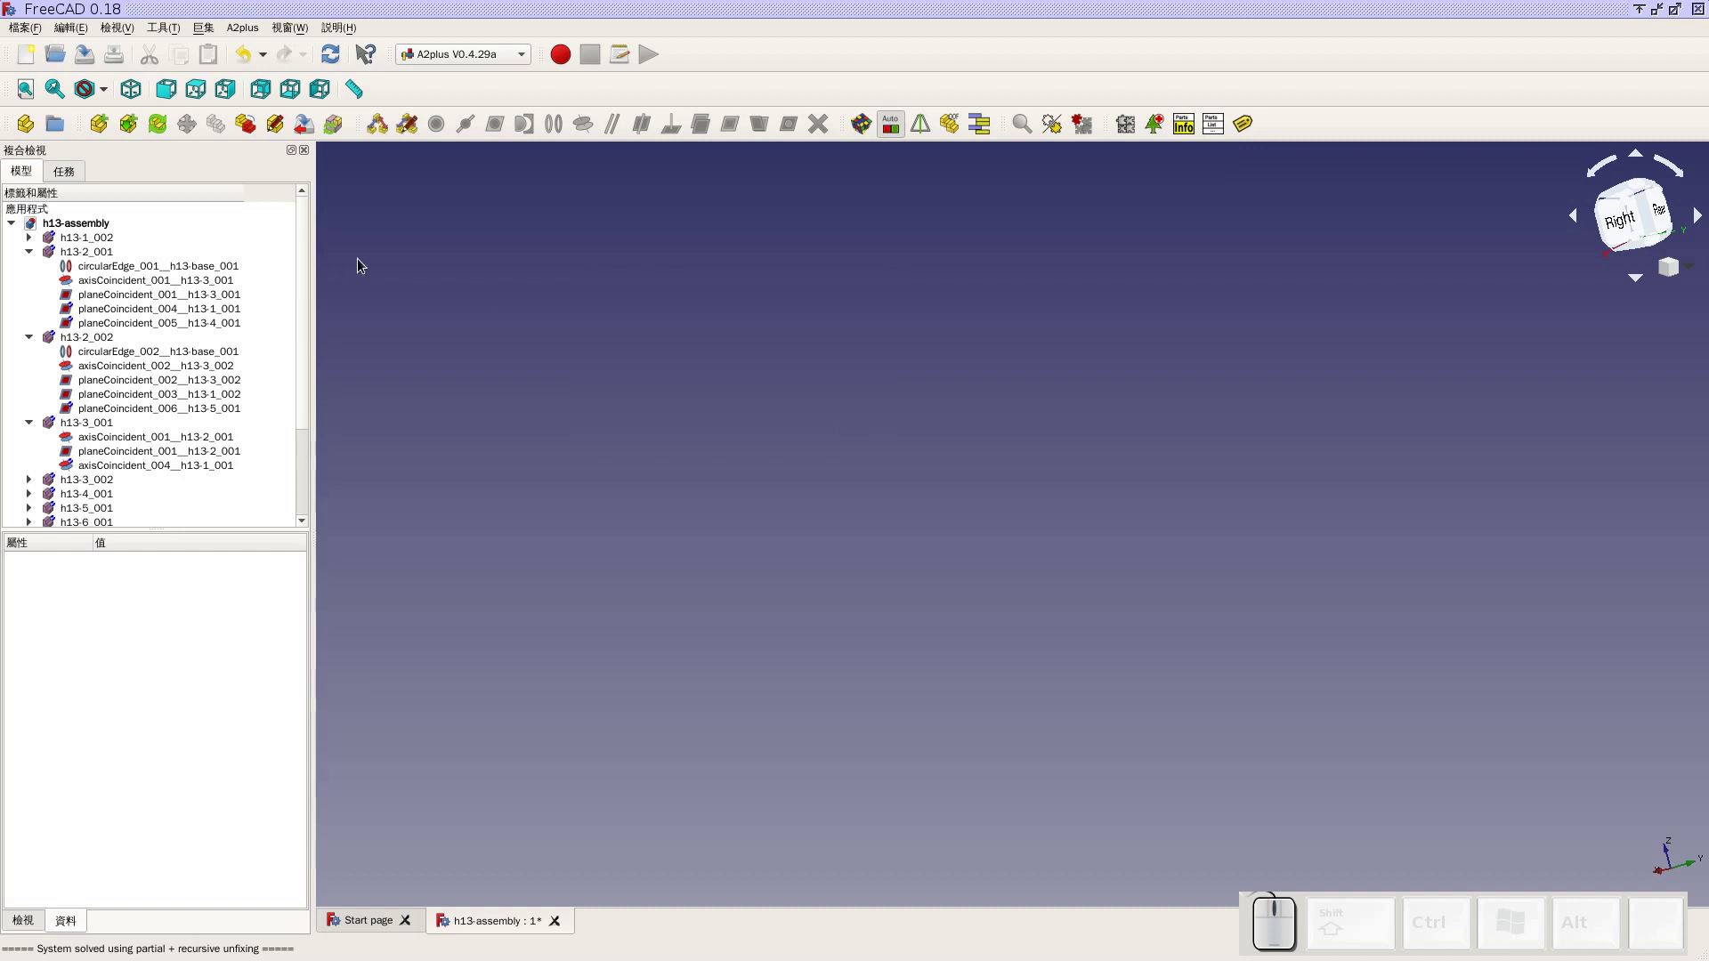
# Examine the crank arm's threaded end hole and select the screw inside it, viewed from the front
pyautogui.click(142, 94)
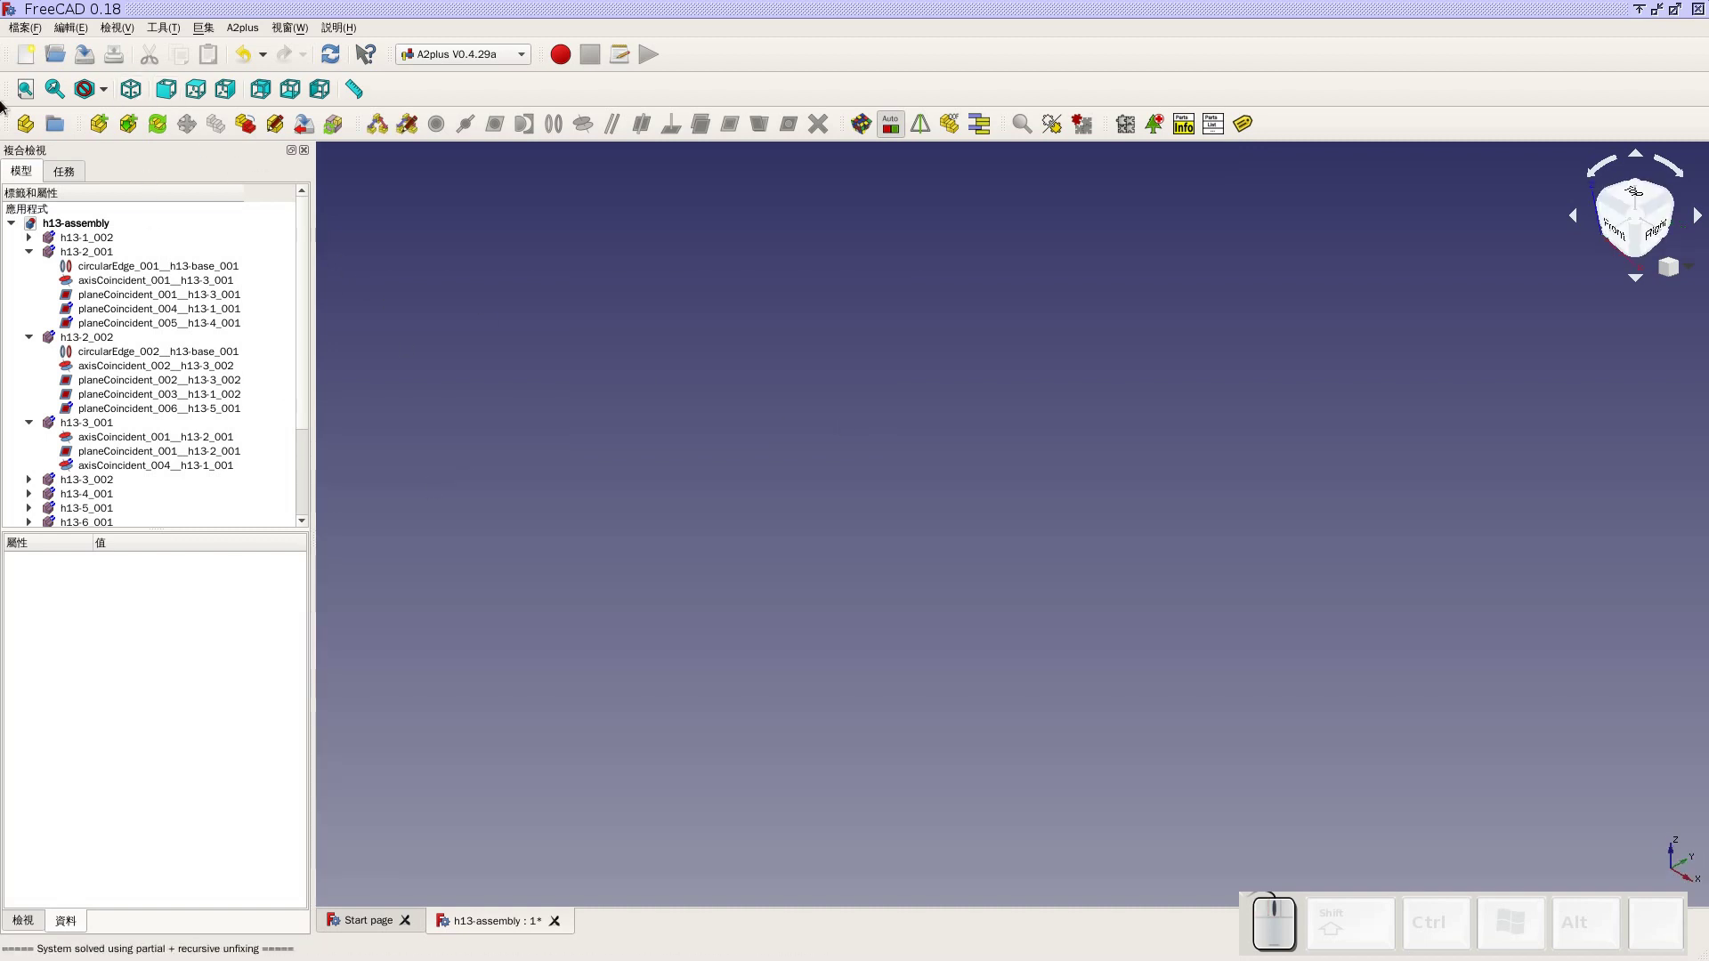
pyautogui.click(41, 89)
pyautogui.scroll(3)
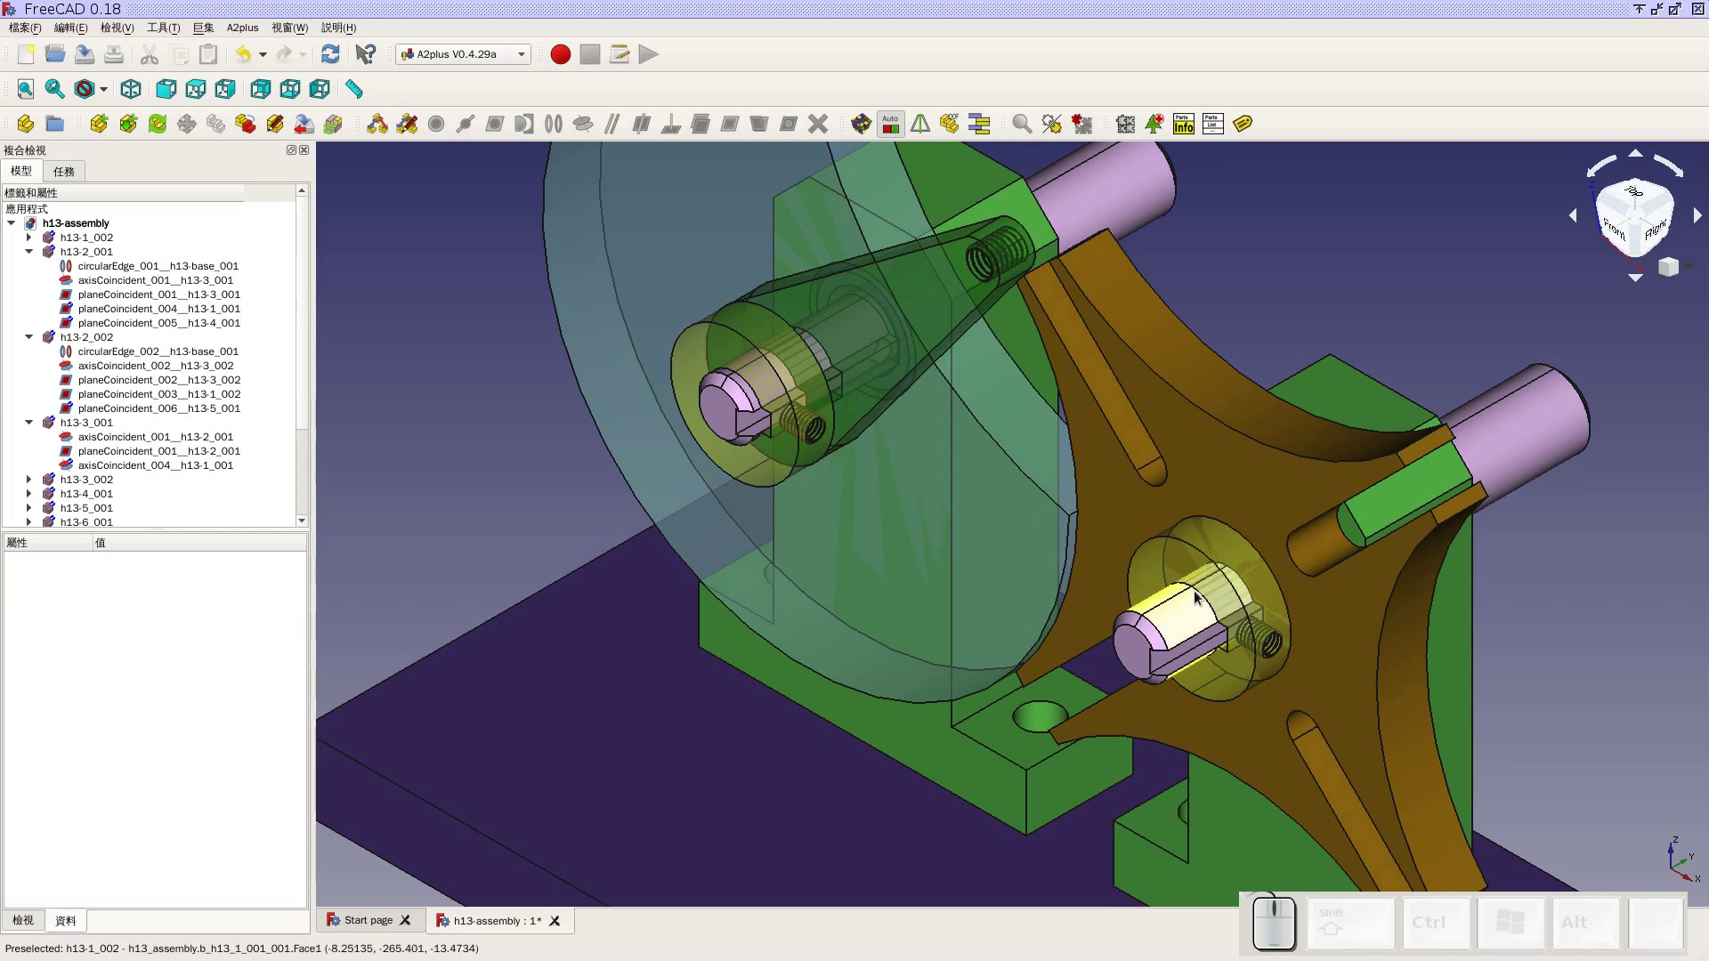
pyautogui.scroll(-3)
pyautogui.middleClick(1386, 544)
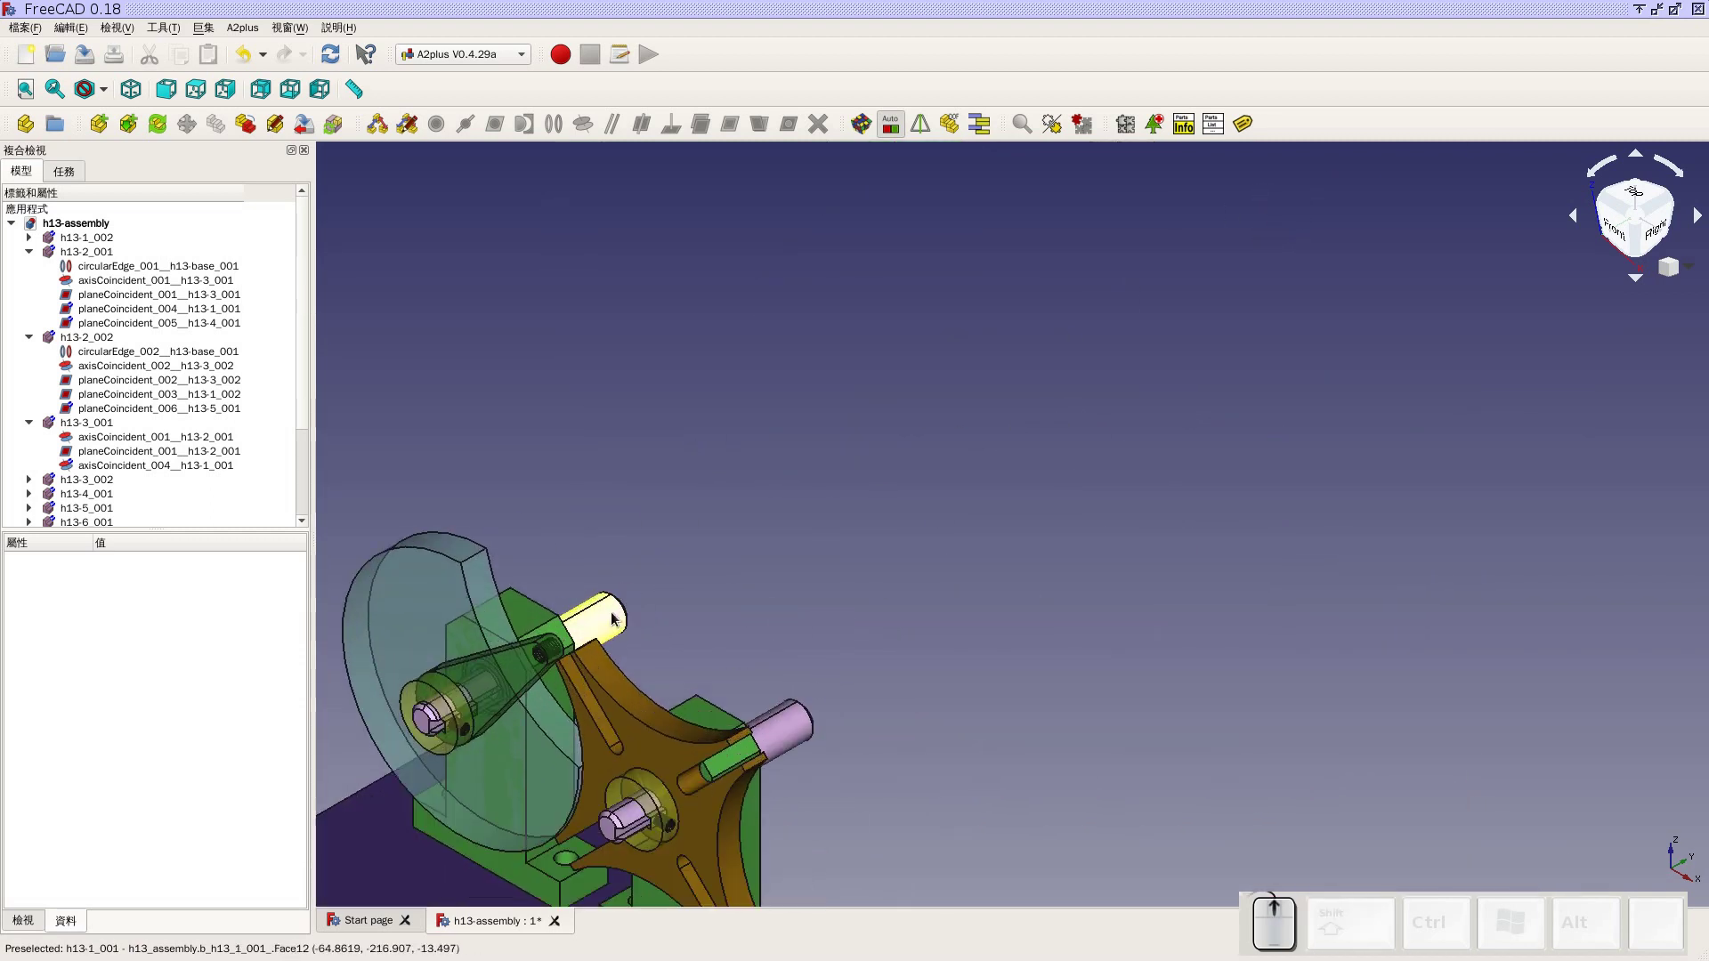
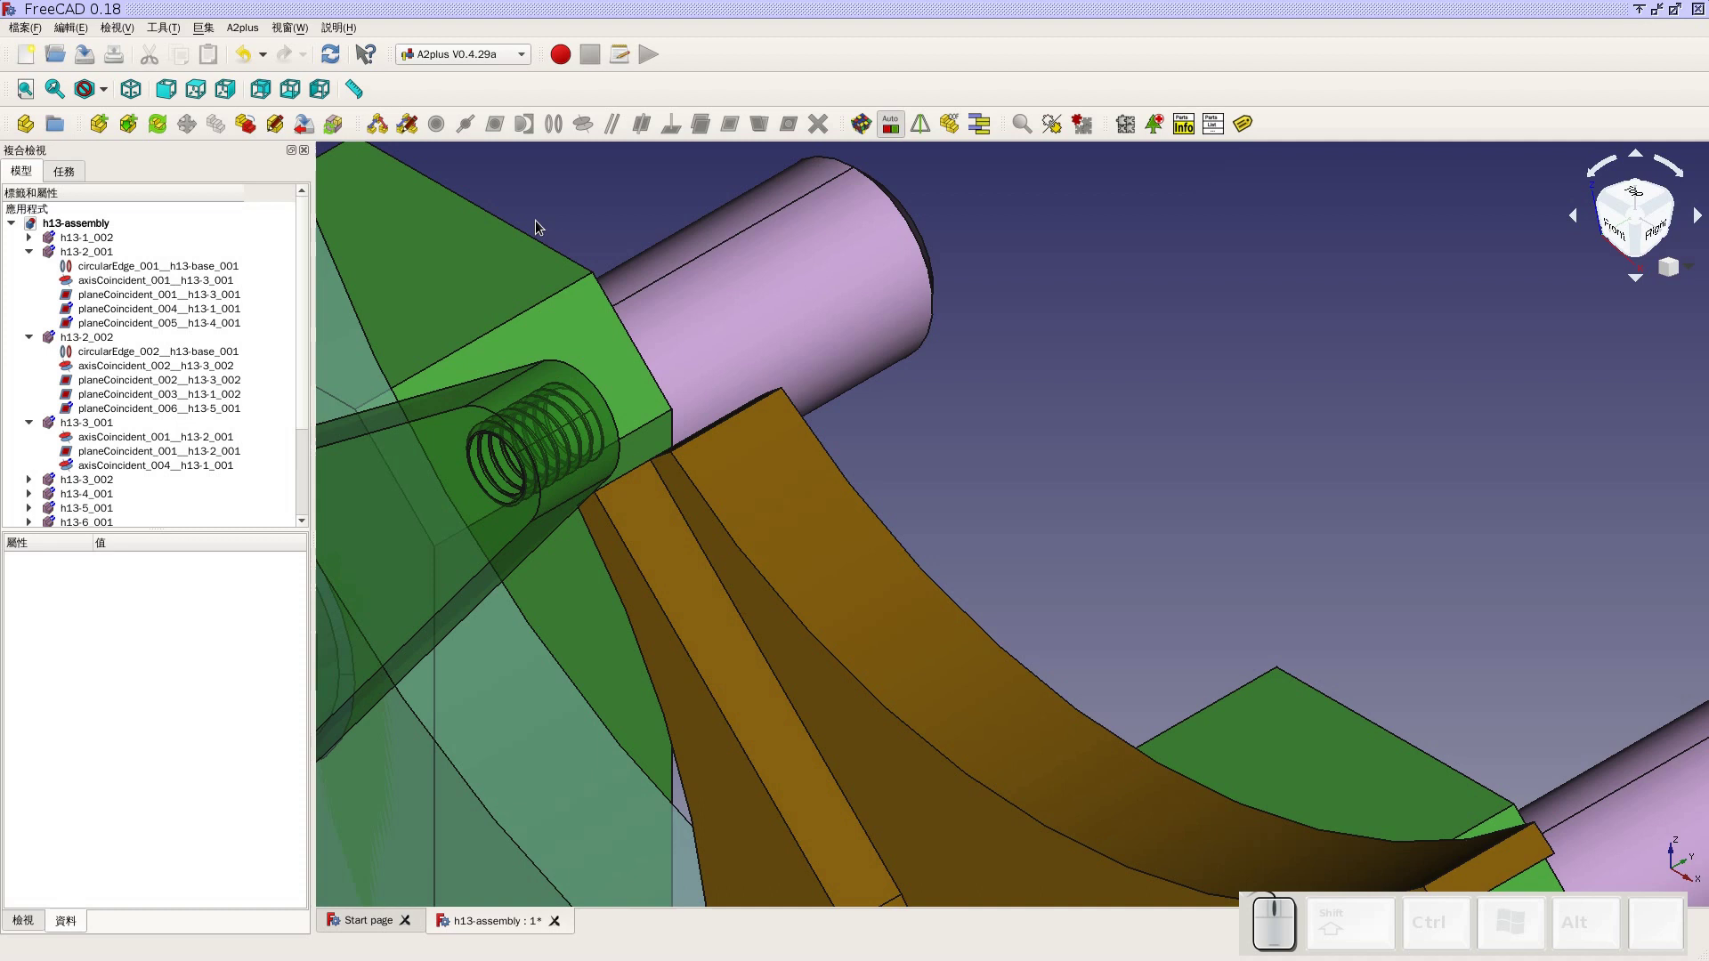
pyautogui.scroll(-3)
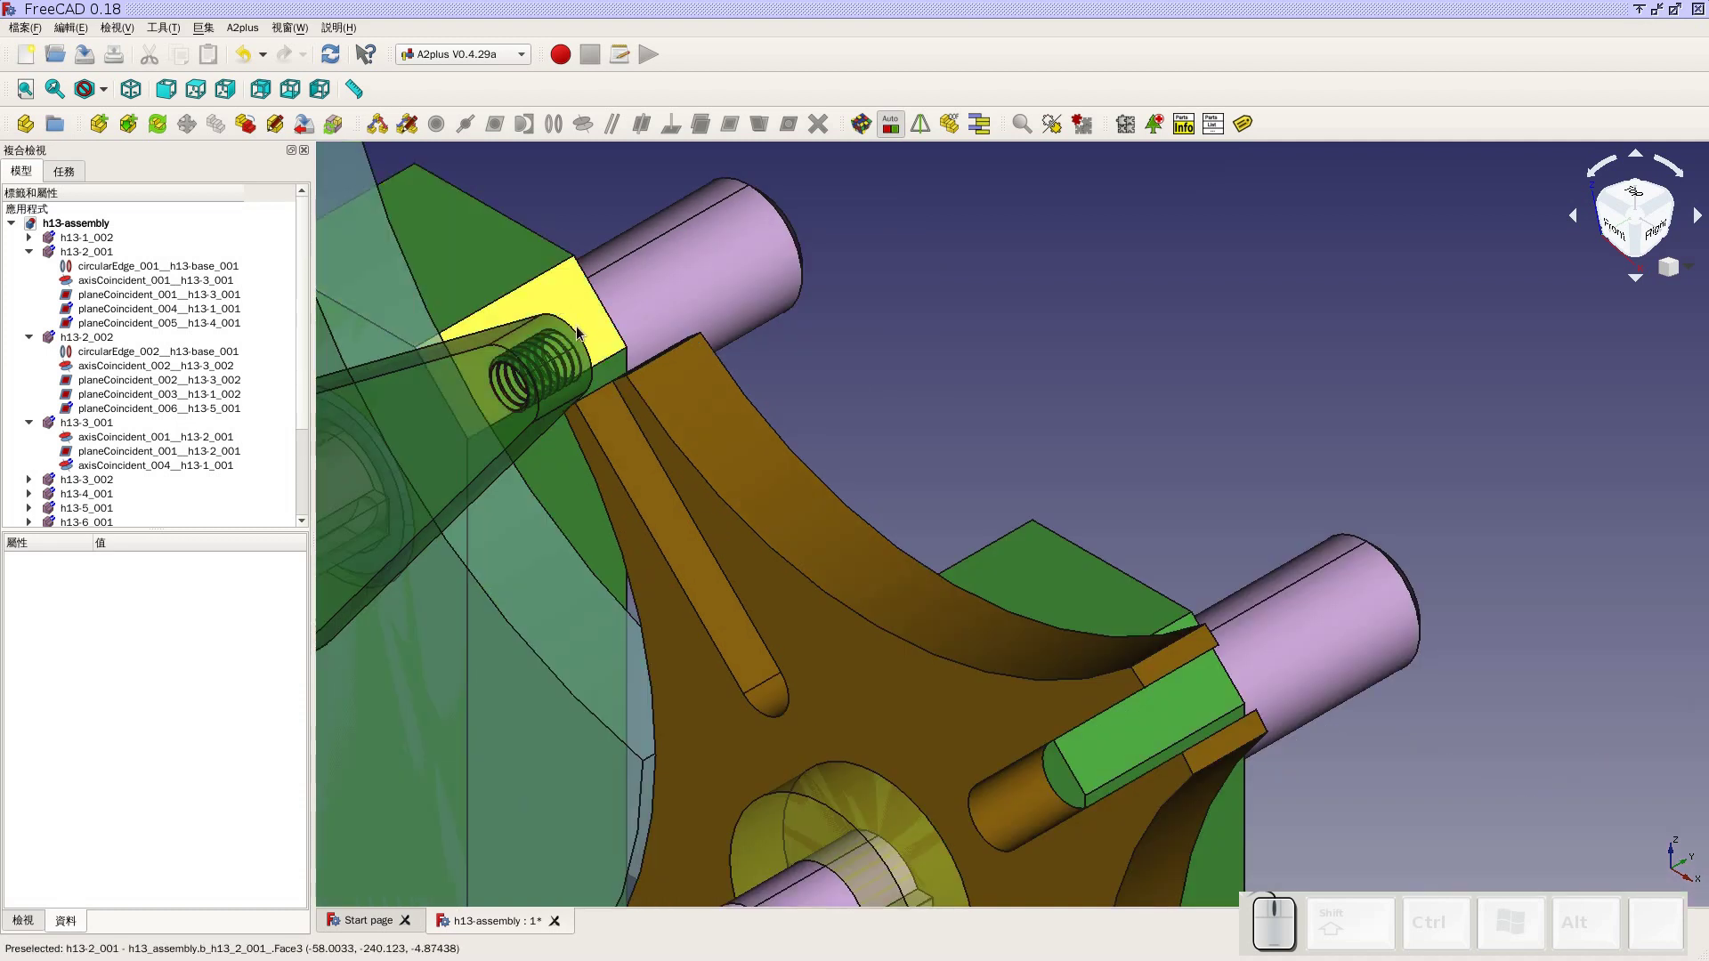
pyautogui.click(582, 339)
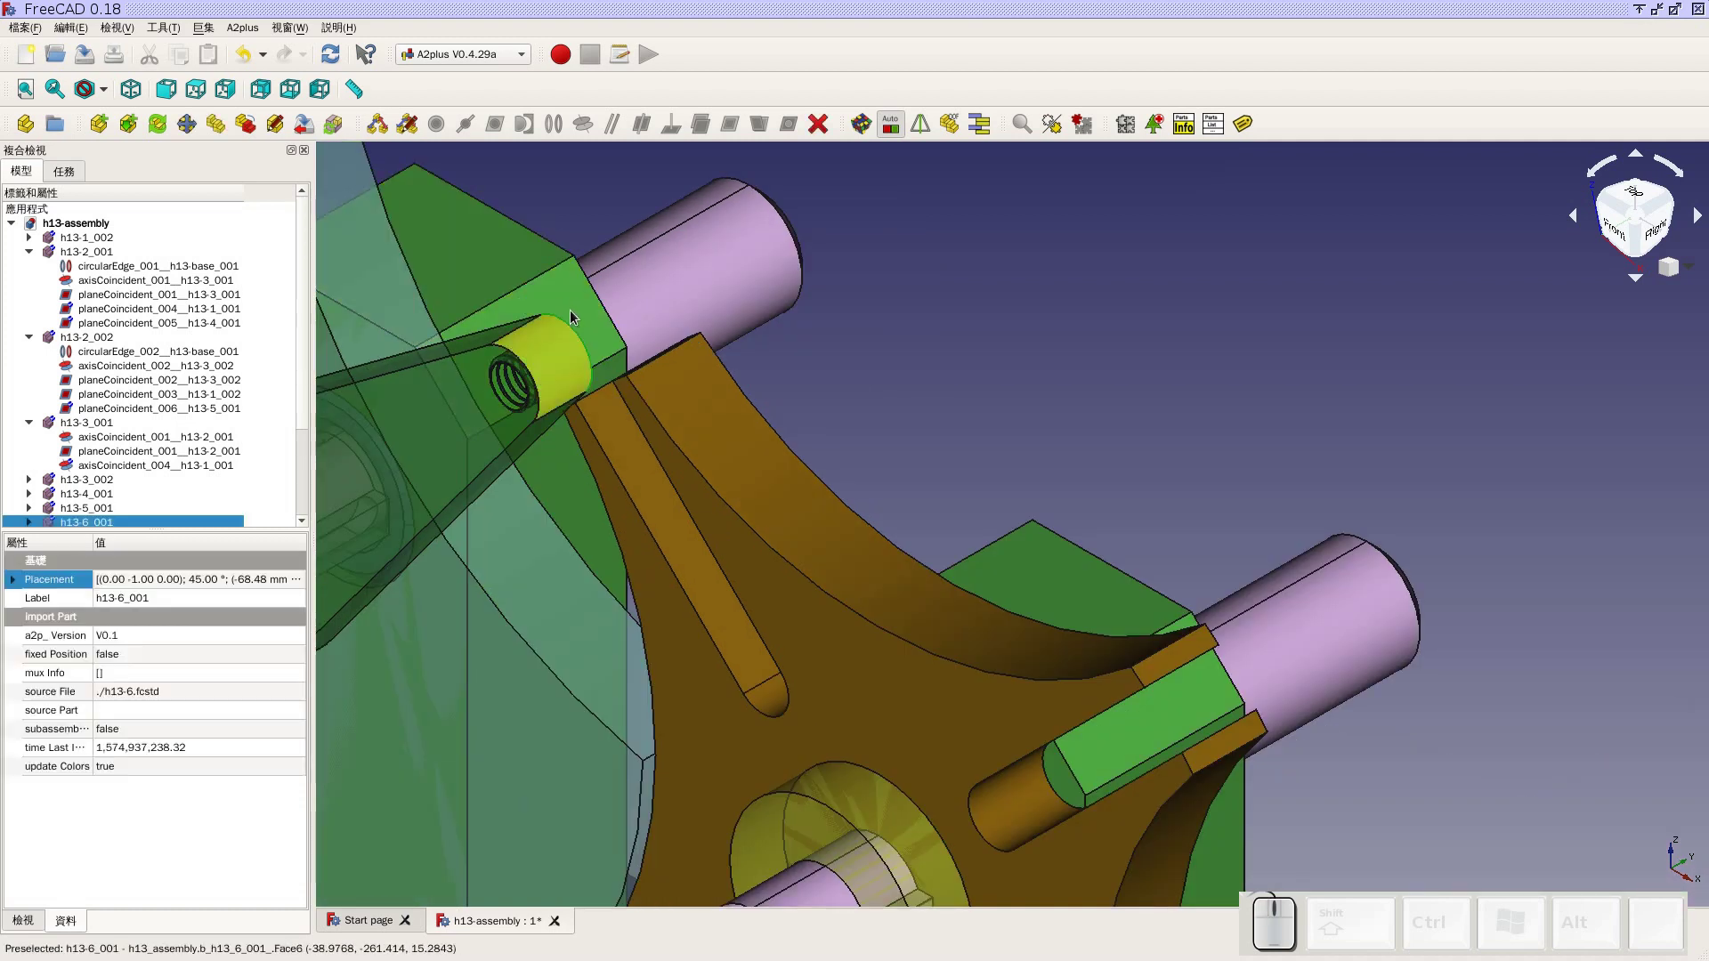
pyautogui.click(174, 97)
pyautogui.moveTo(1077, 299); pyautogui.dragTo(685, 503)
pyautogui.scroll(-3)
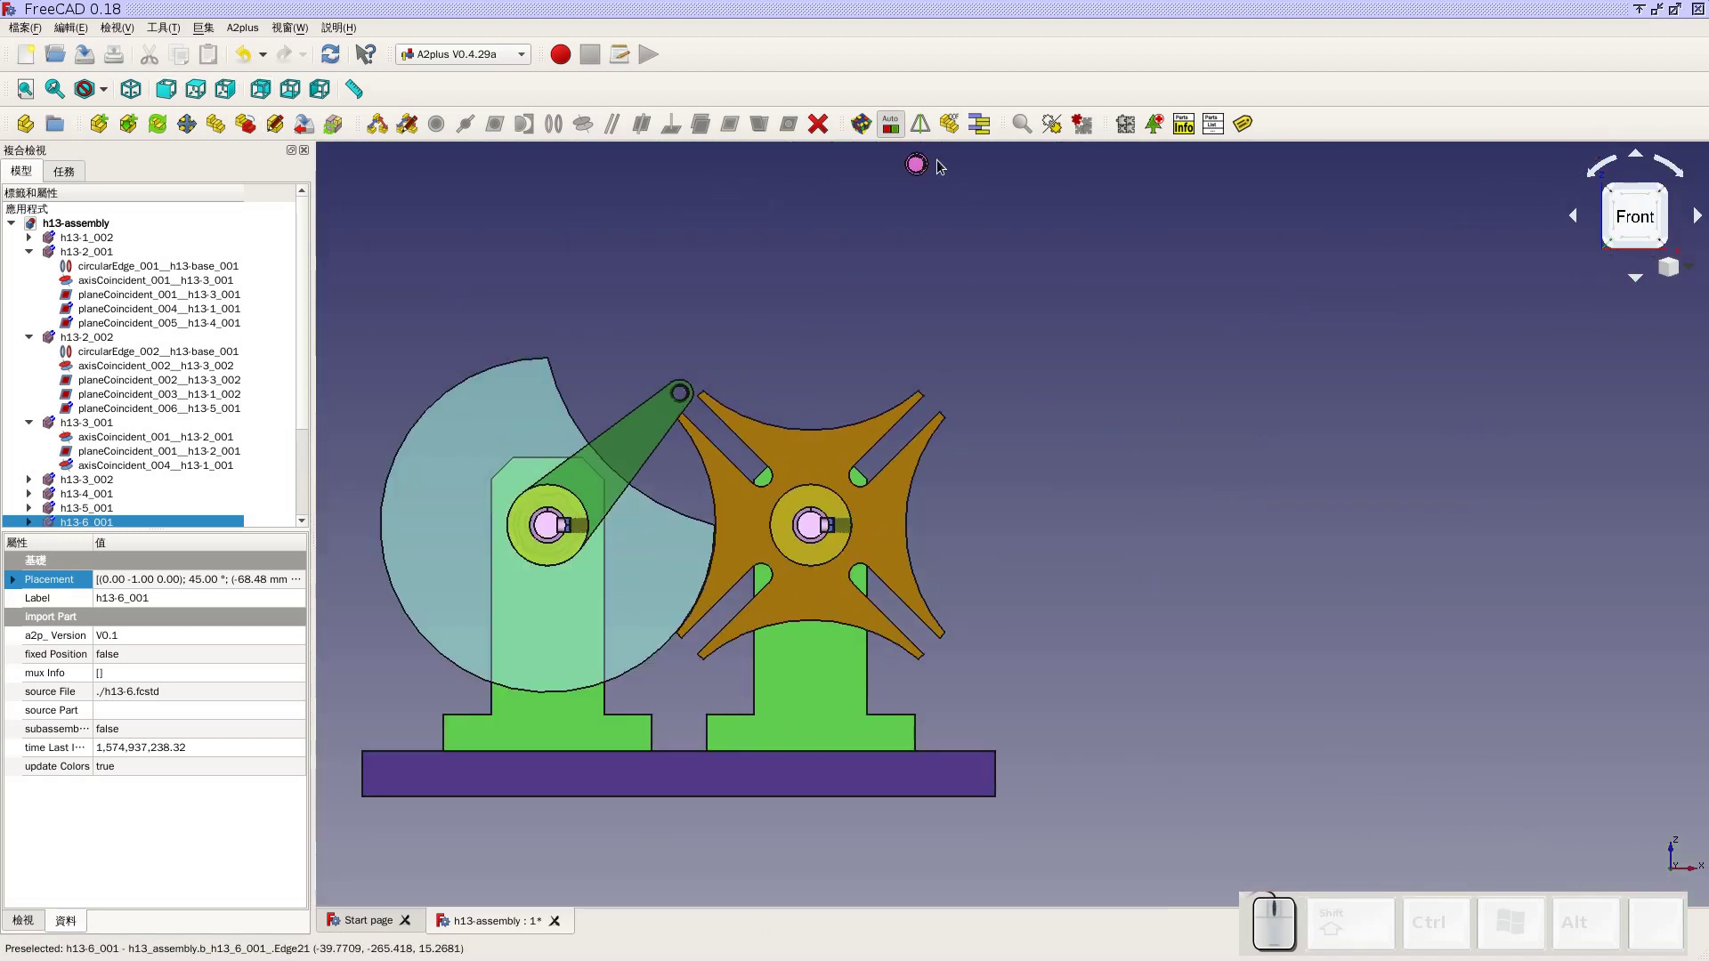
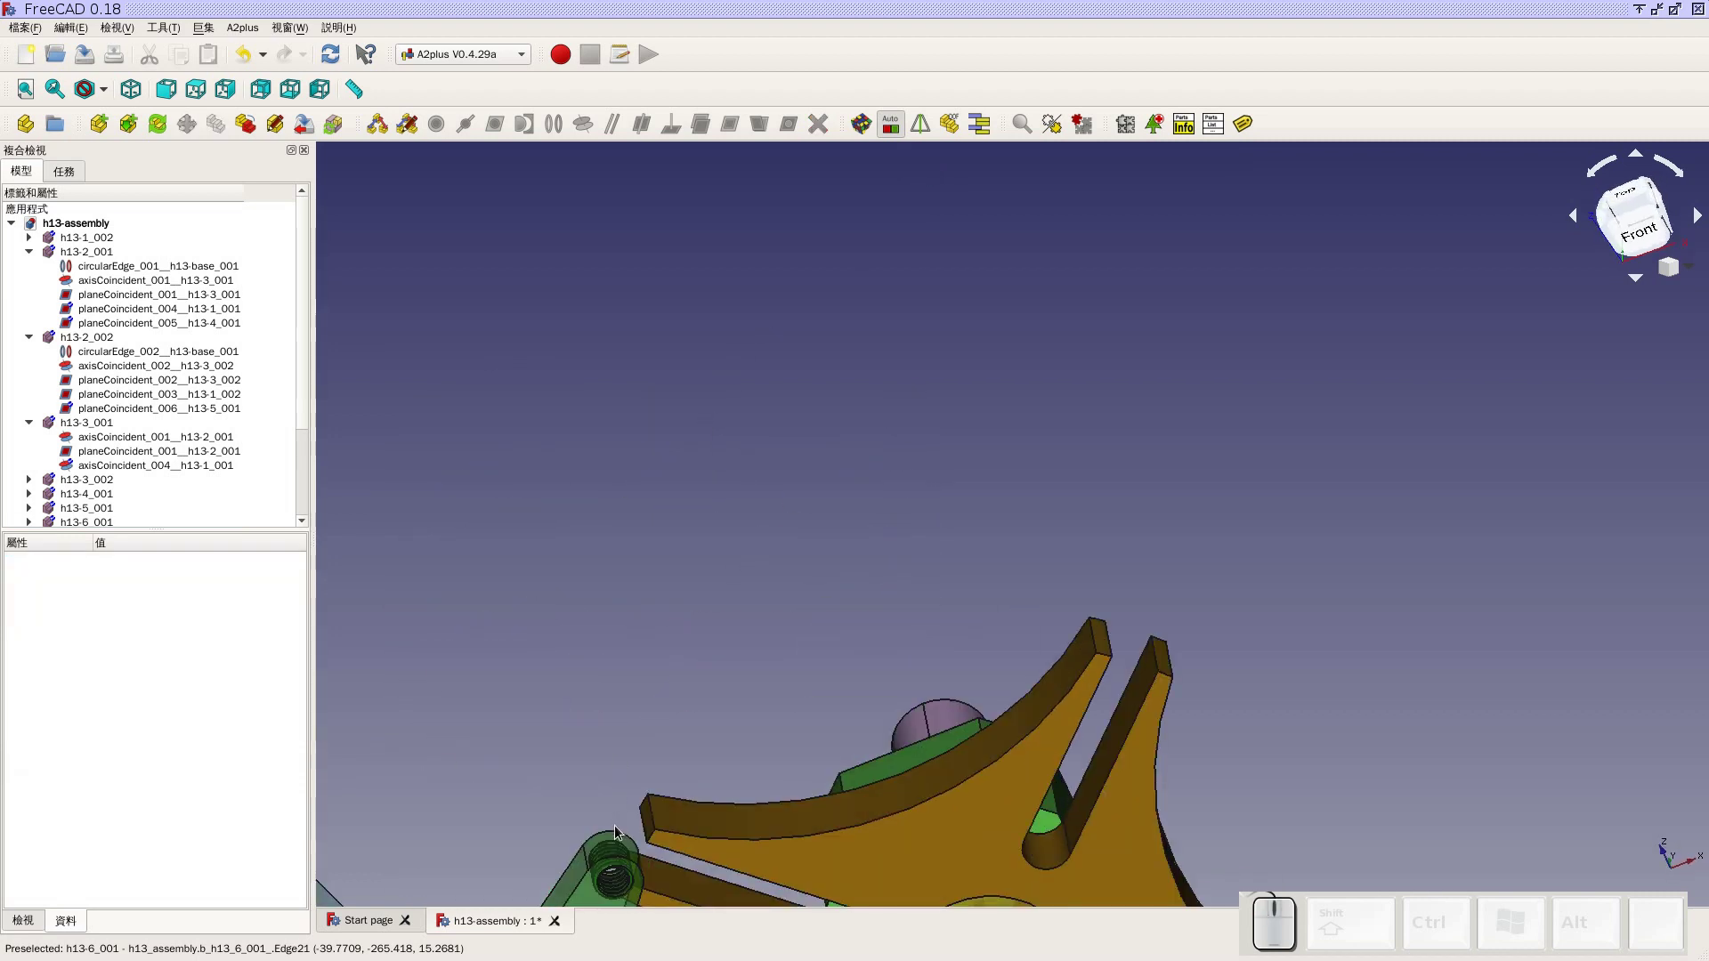
# Attach the h13-7 pin to the crank arm hole with an opposed, 0 mm offset circular-edge constraint
pyautogui.click(621, 833)
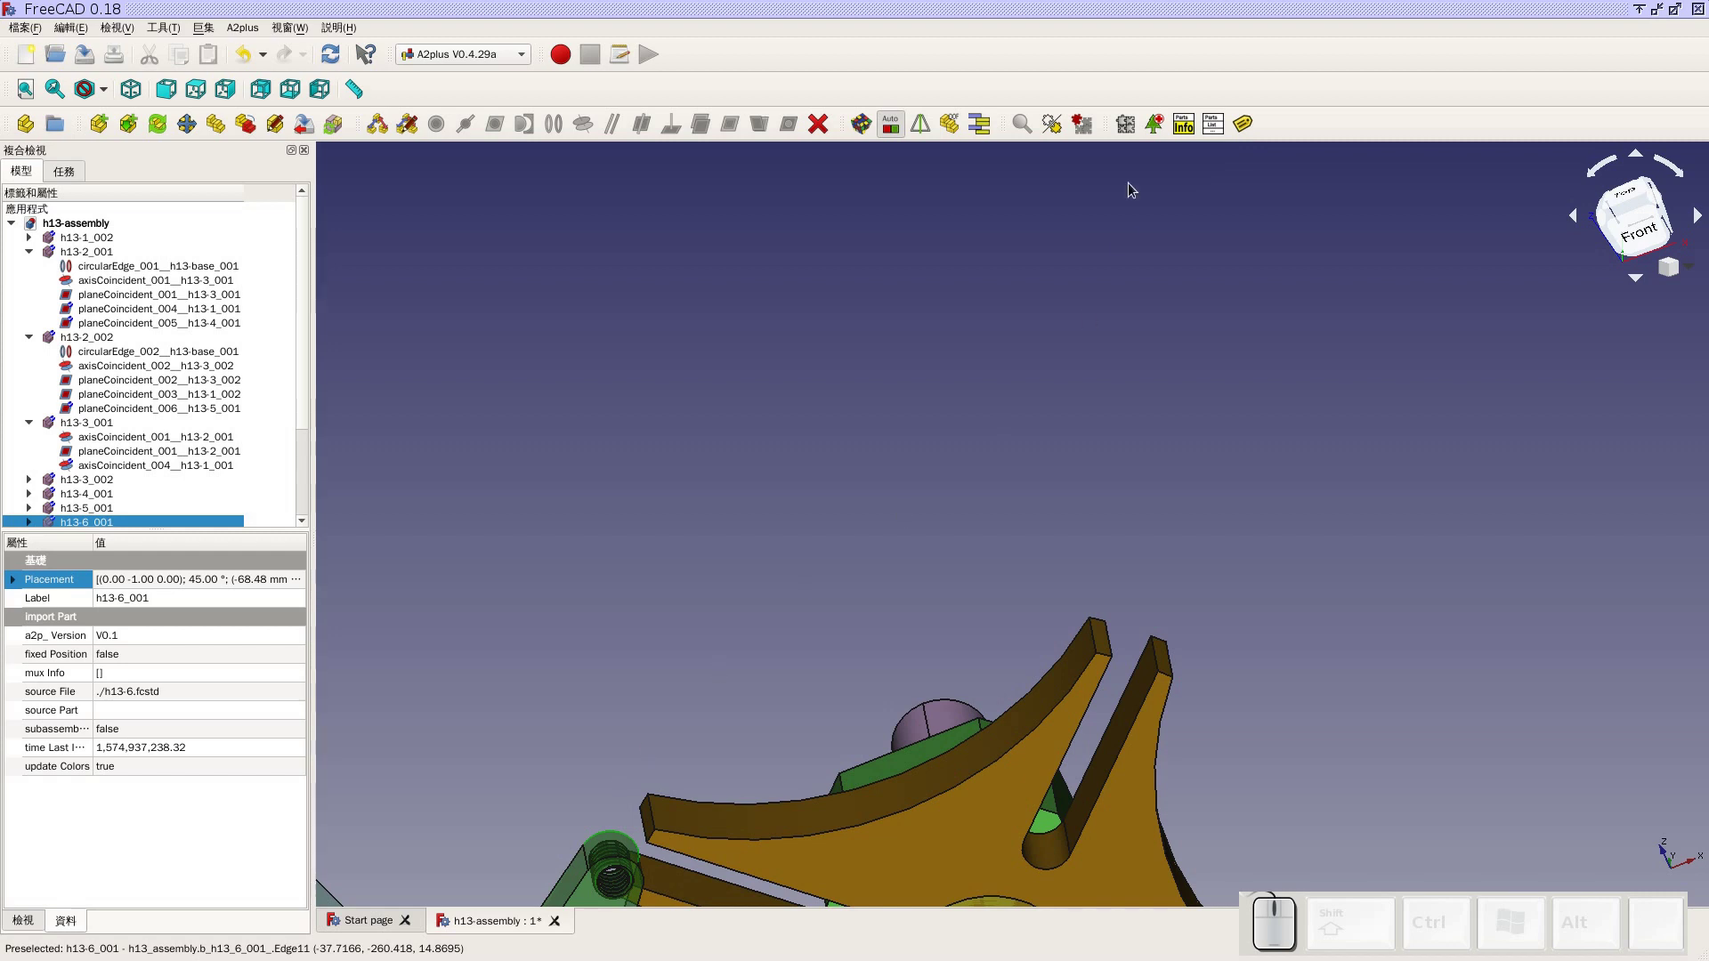
pyautogui.middleClick(1133, 189)
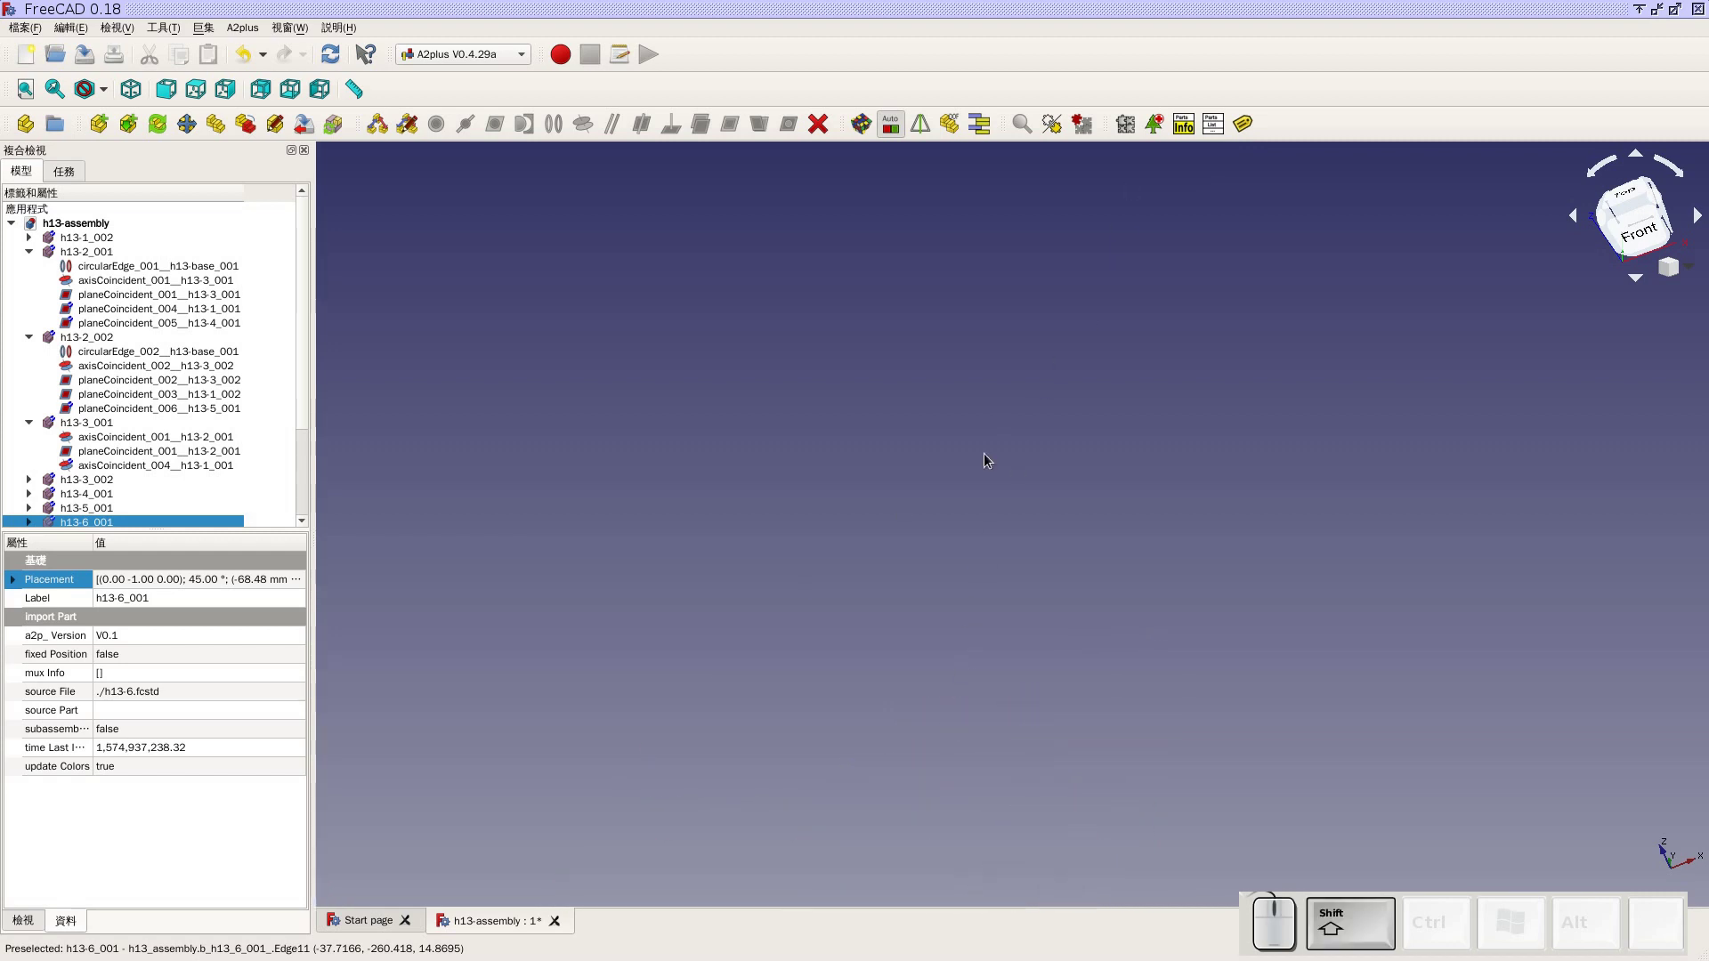
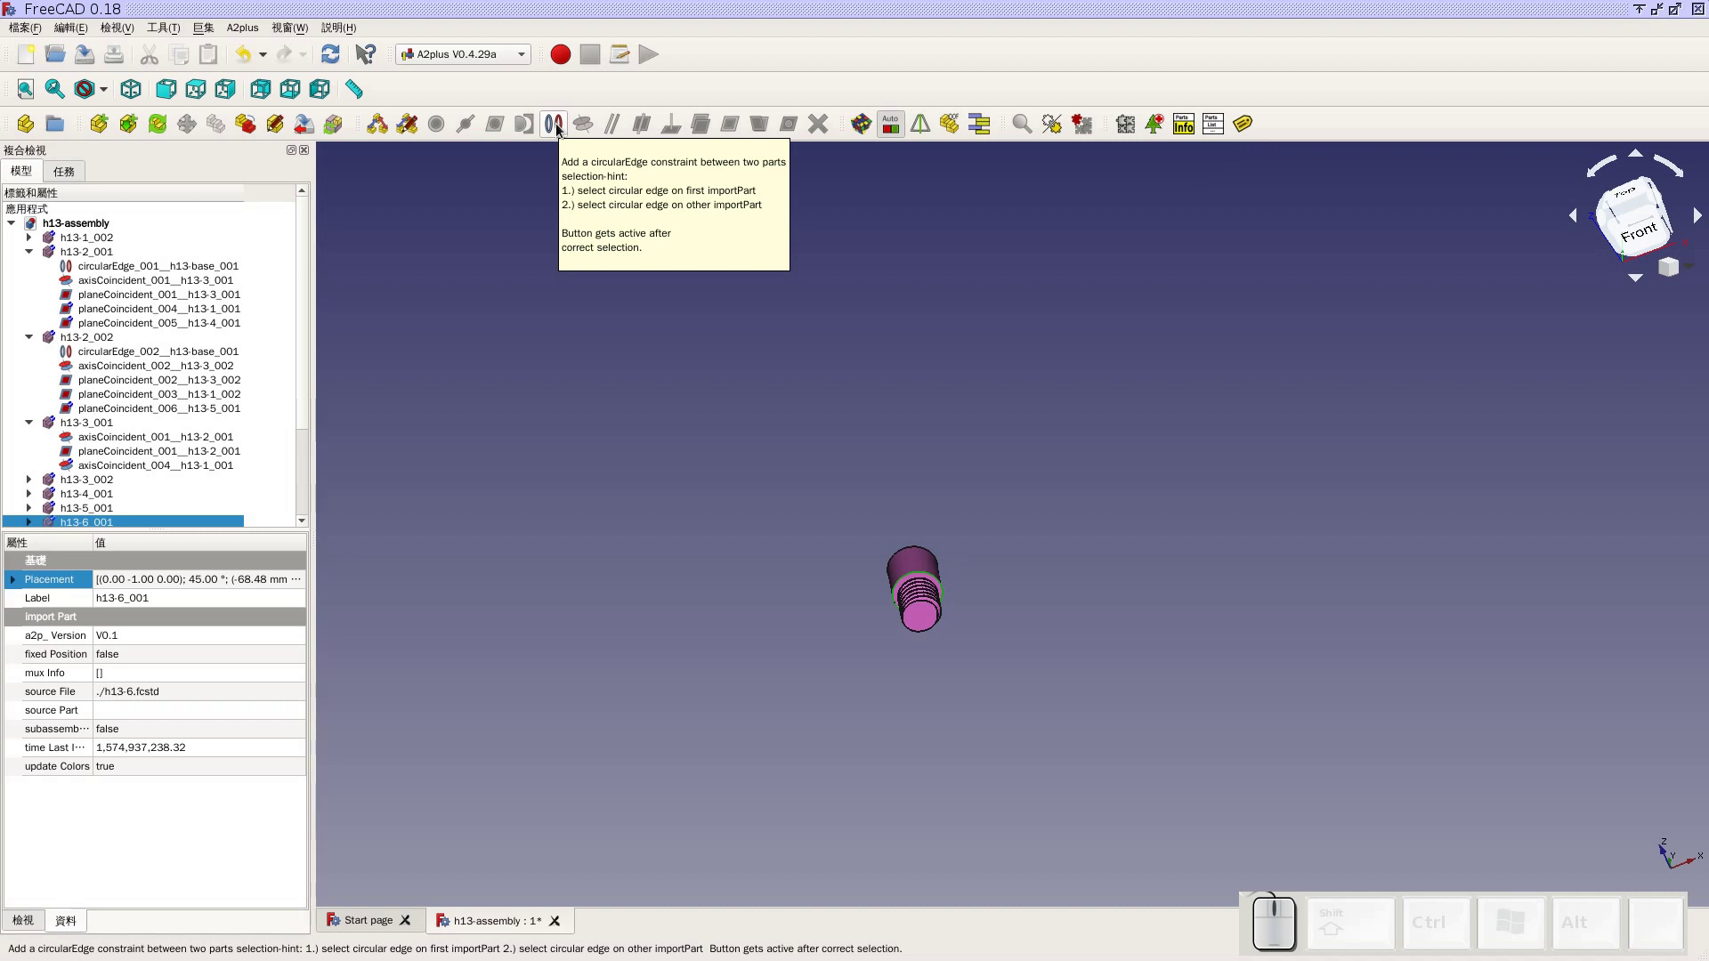
pyautogui.click(561, 130)
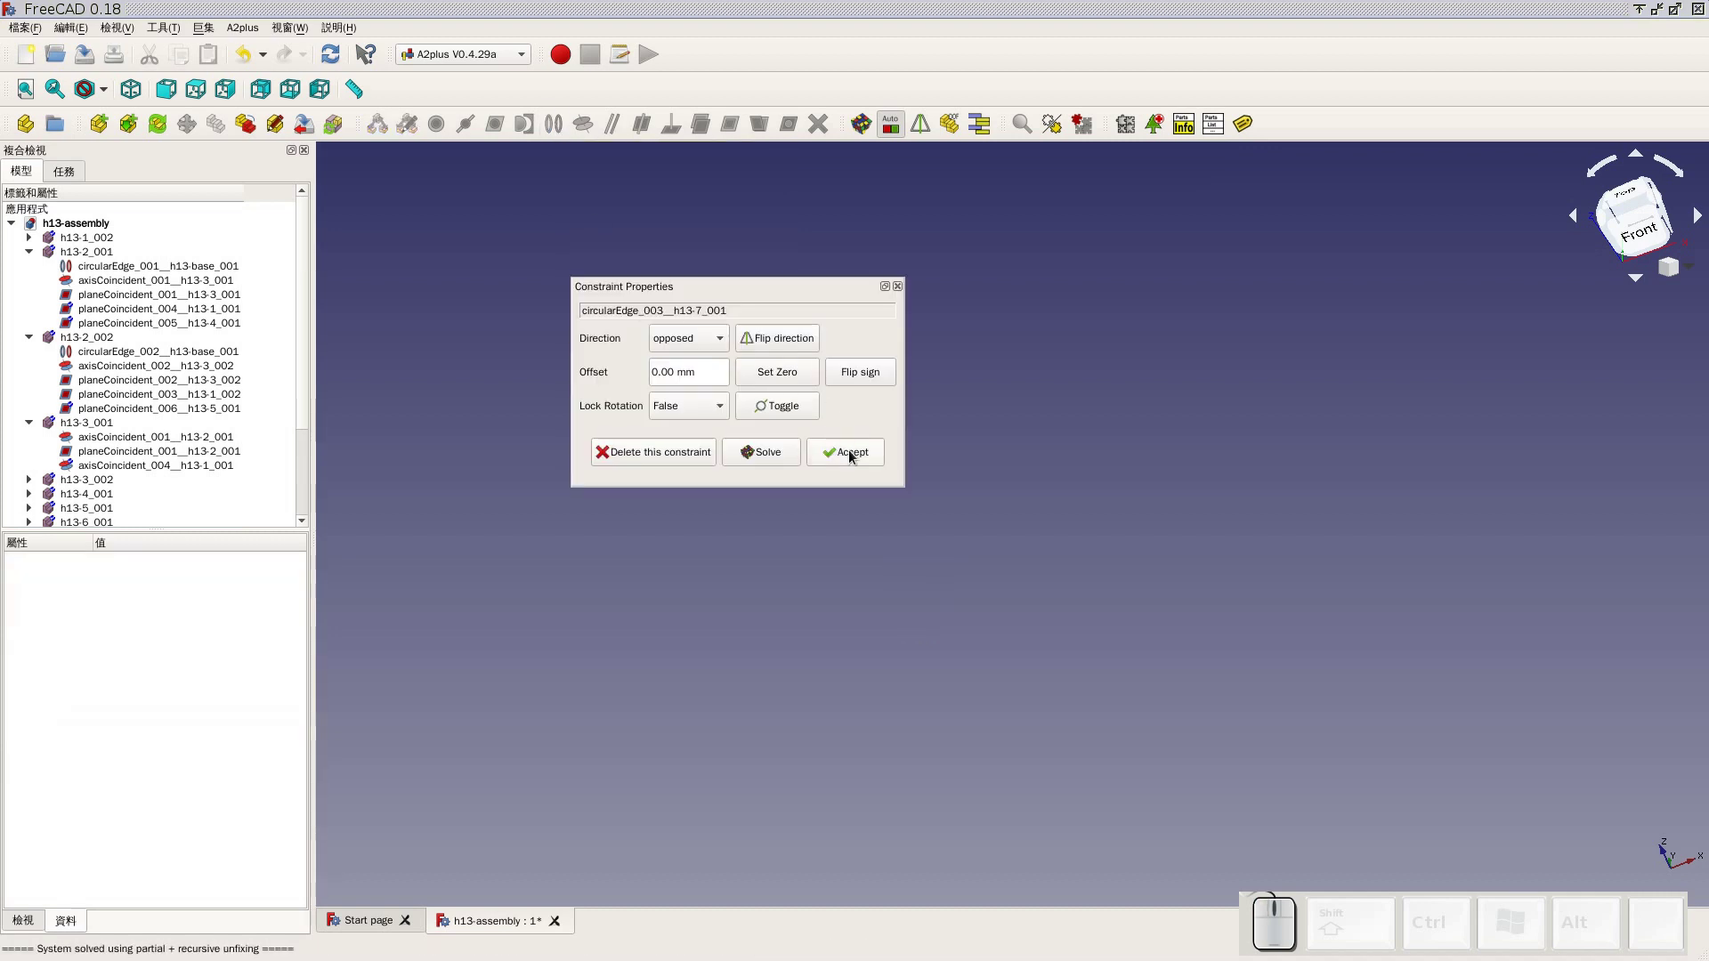
pyautogui.click(856, 458)
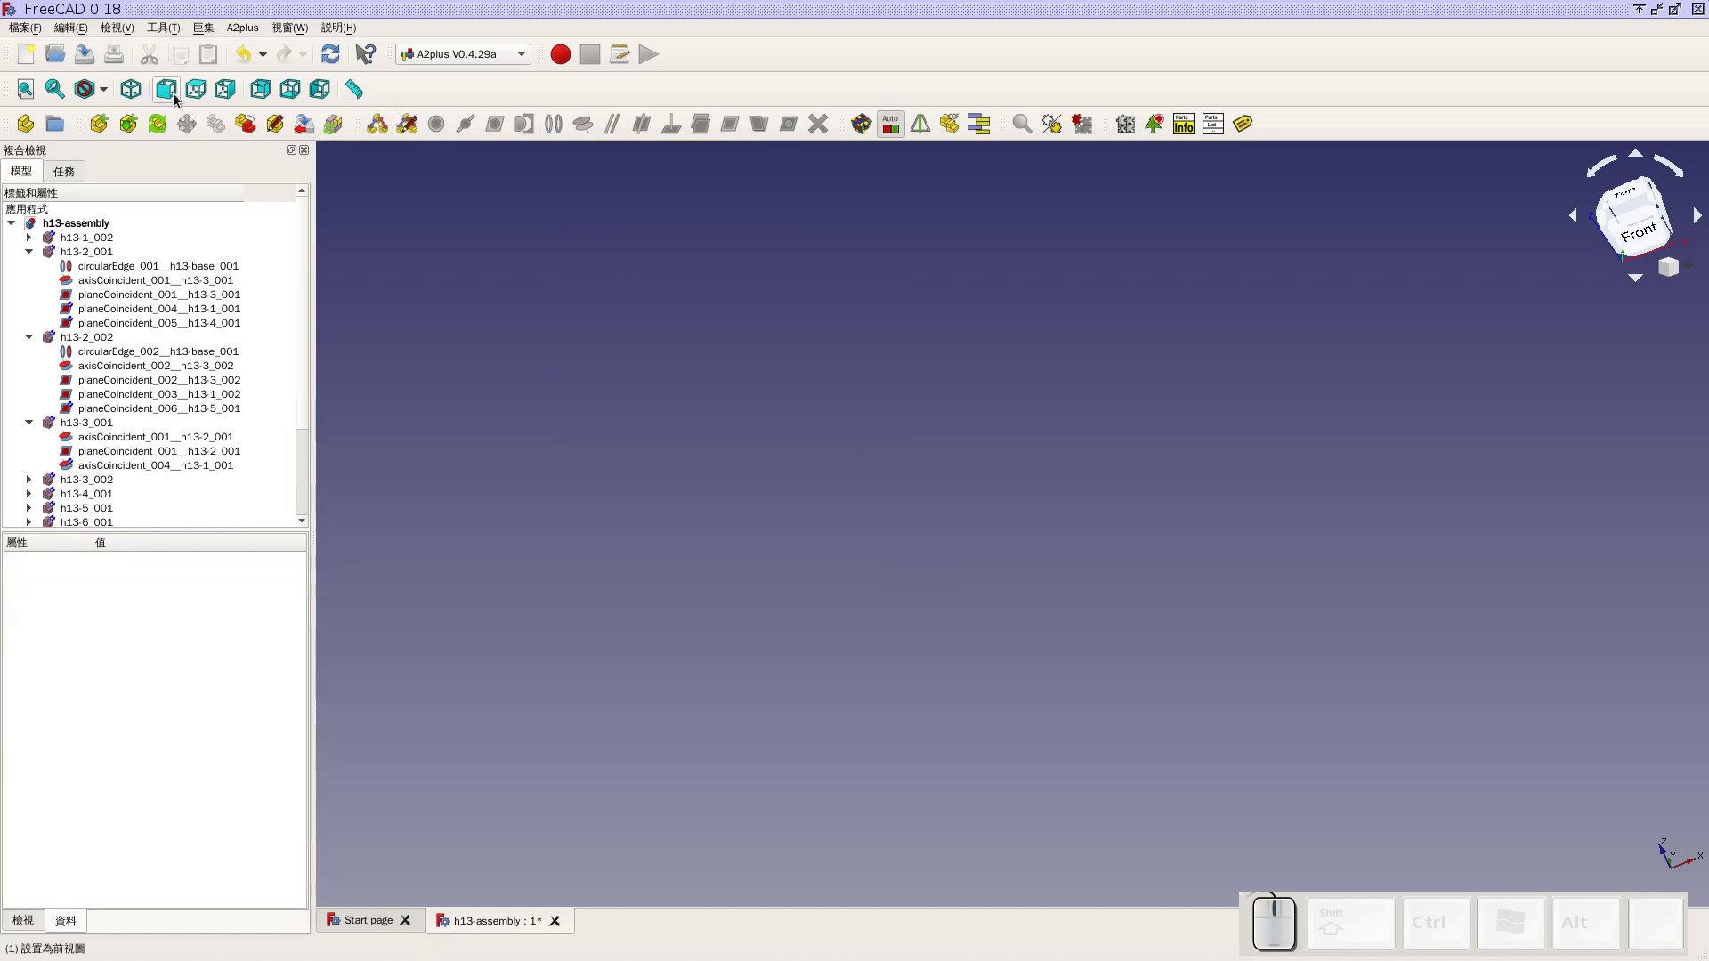
# Check the pin's seat in the crank arm from front, top and orbited angles
pyautogui.click(178, 98)
pyautogui.click(22, 93)
pyautogui.scroll(3)
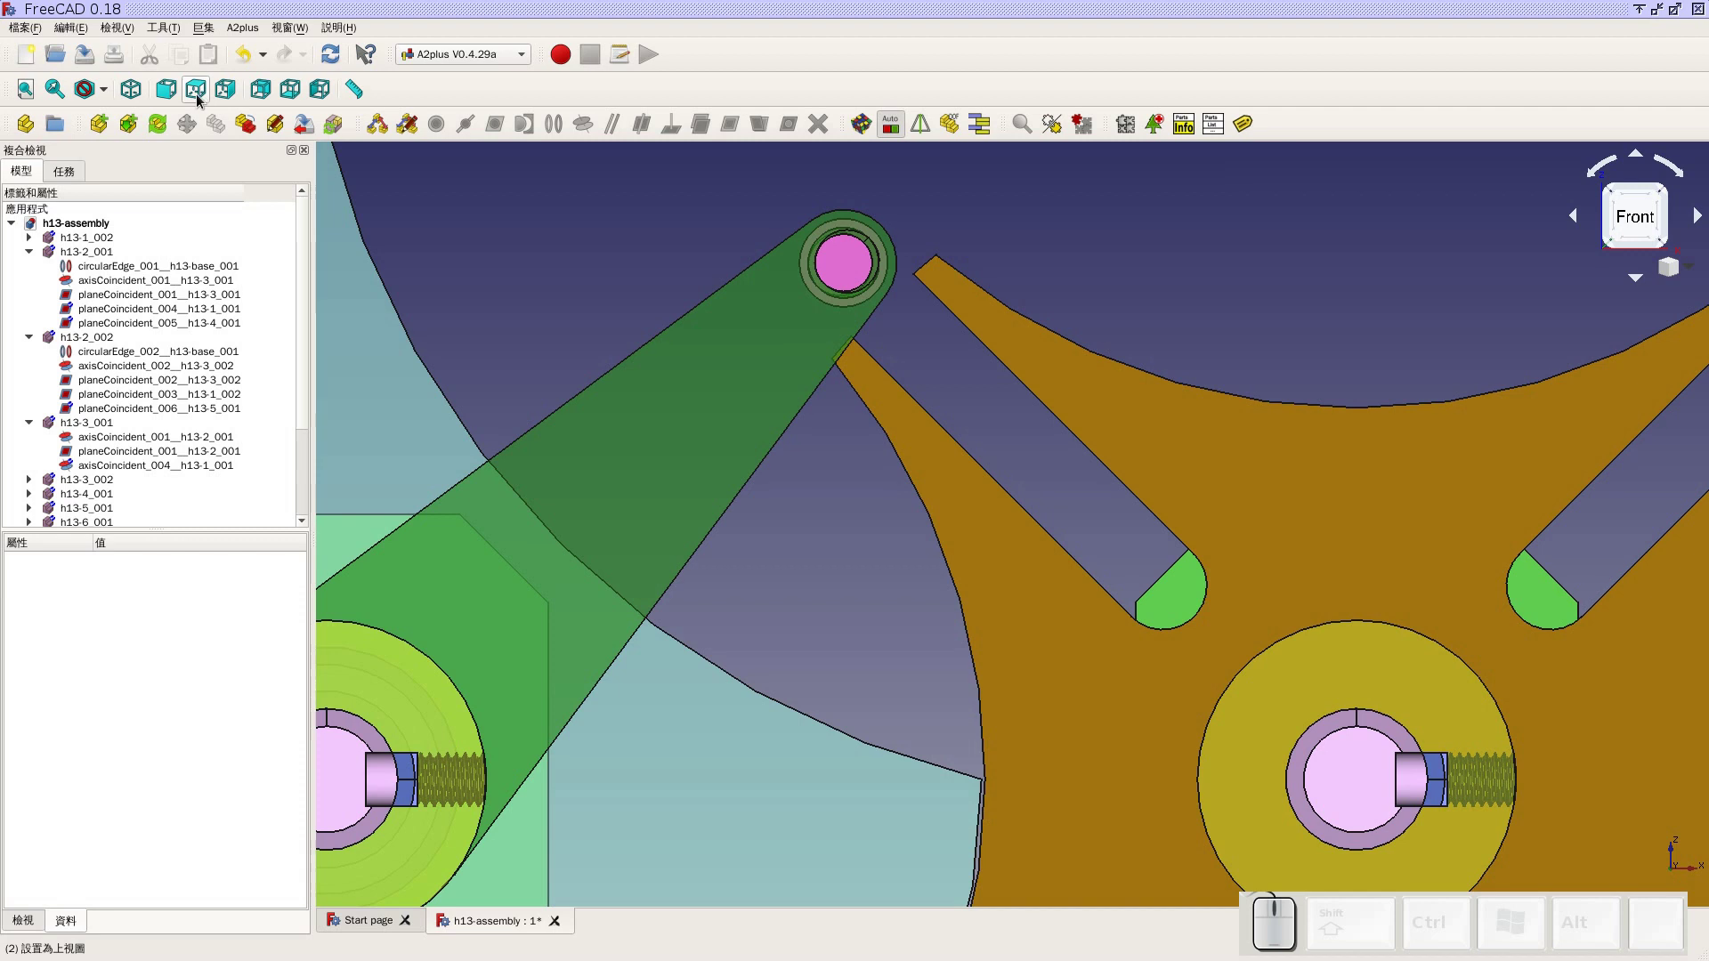
pyautogui.click(202, 100)
pyautogui.scroll(3)
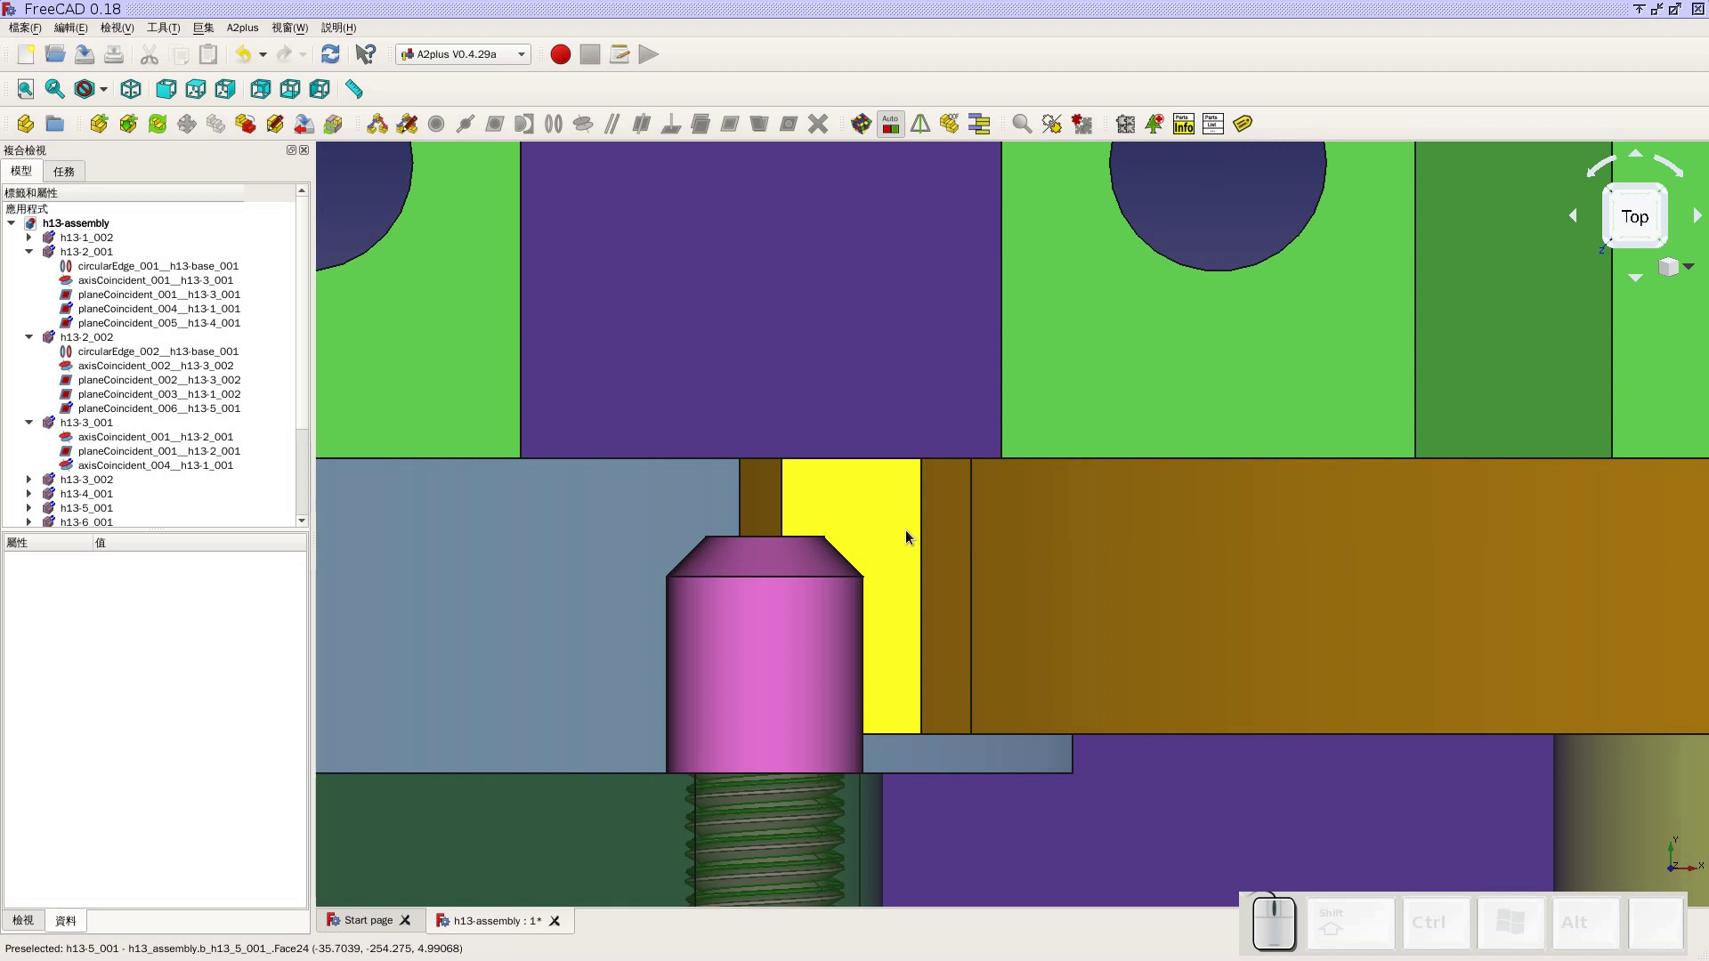
pyautogui.scroll(-3)
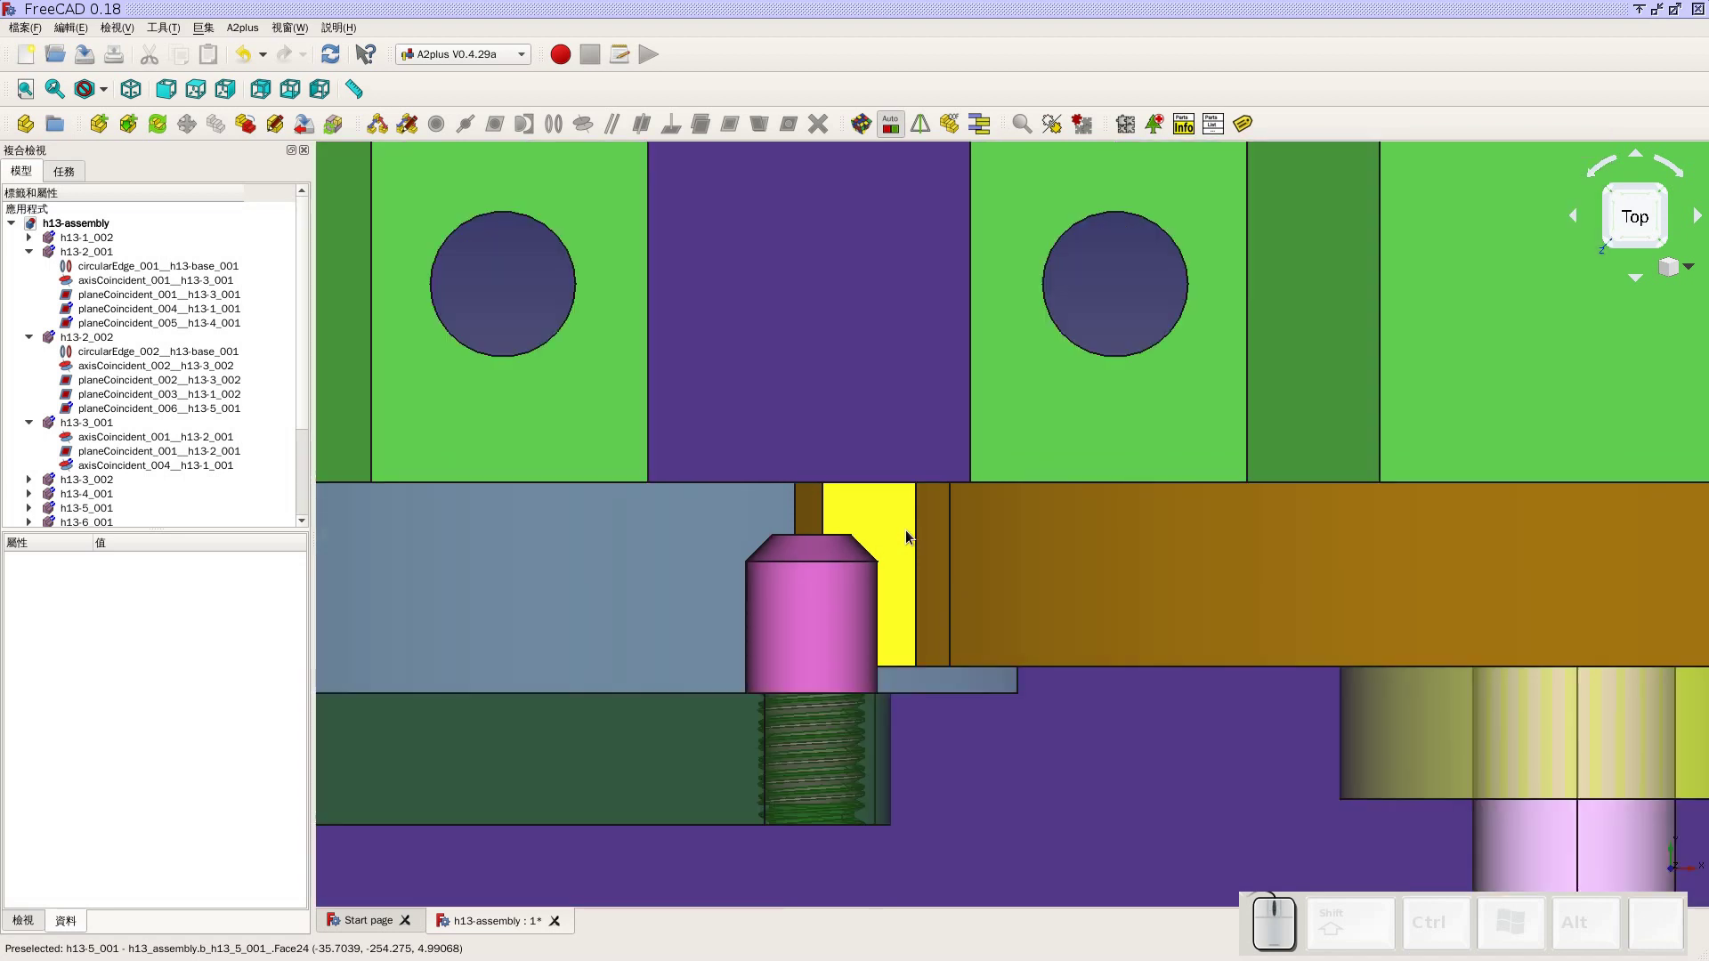
pyautogui.moveTo(881, 730); pyautogui.dragTo(907, 419)
pyautogui.moveTo(907, 382); pyautogui.dragTo(917, 321)
pyautogui.moveTo(1001, 271); pyautogui.dragTo(432, 248)
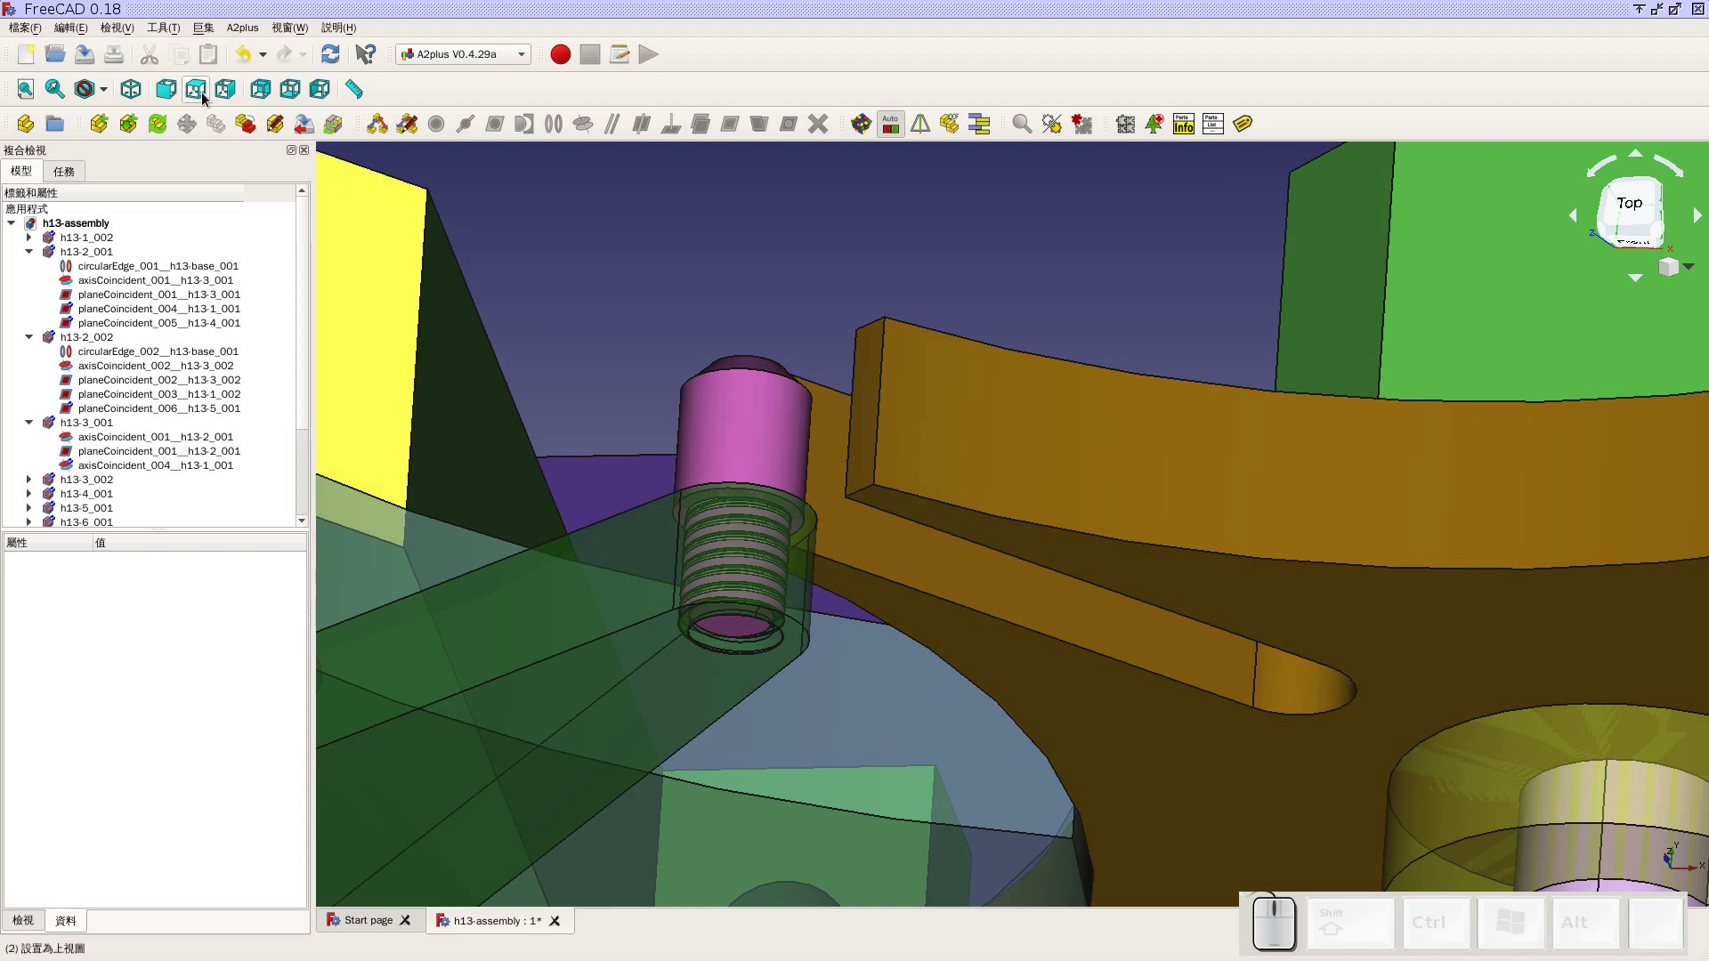
# Return to the top view, fit the whole assembly and show it isometric
pyautogui.click(206, 97)
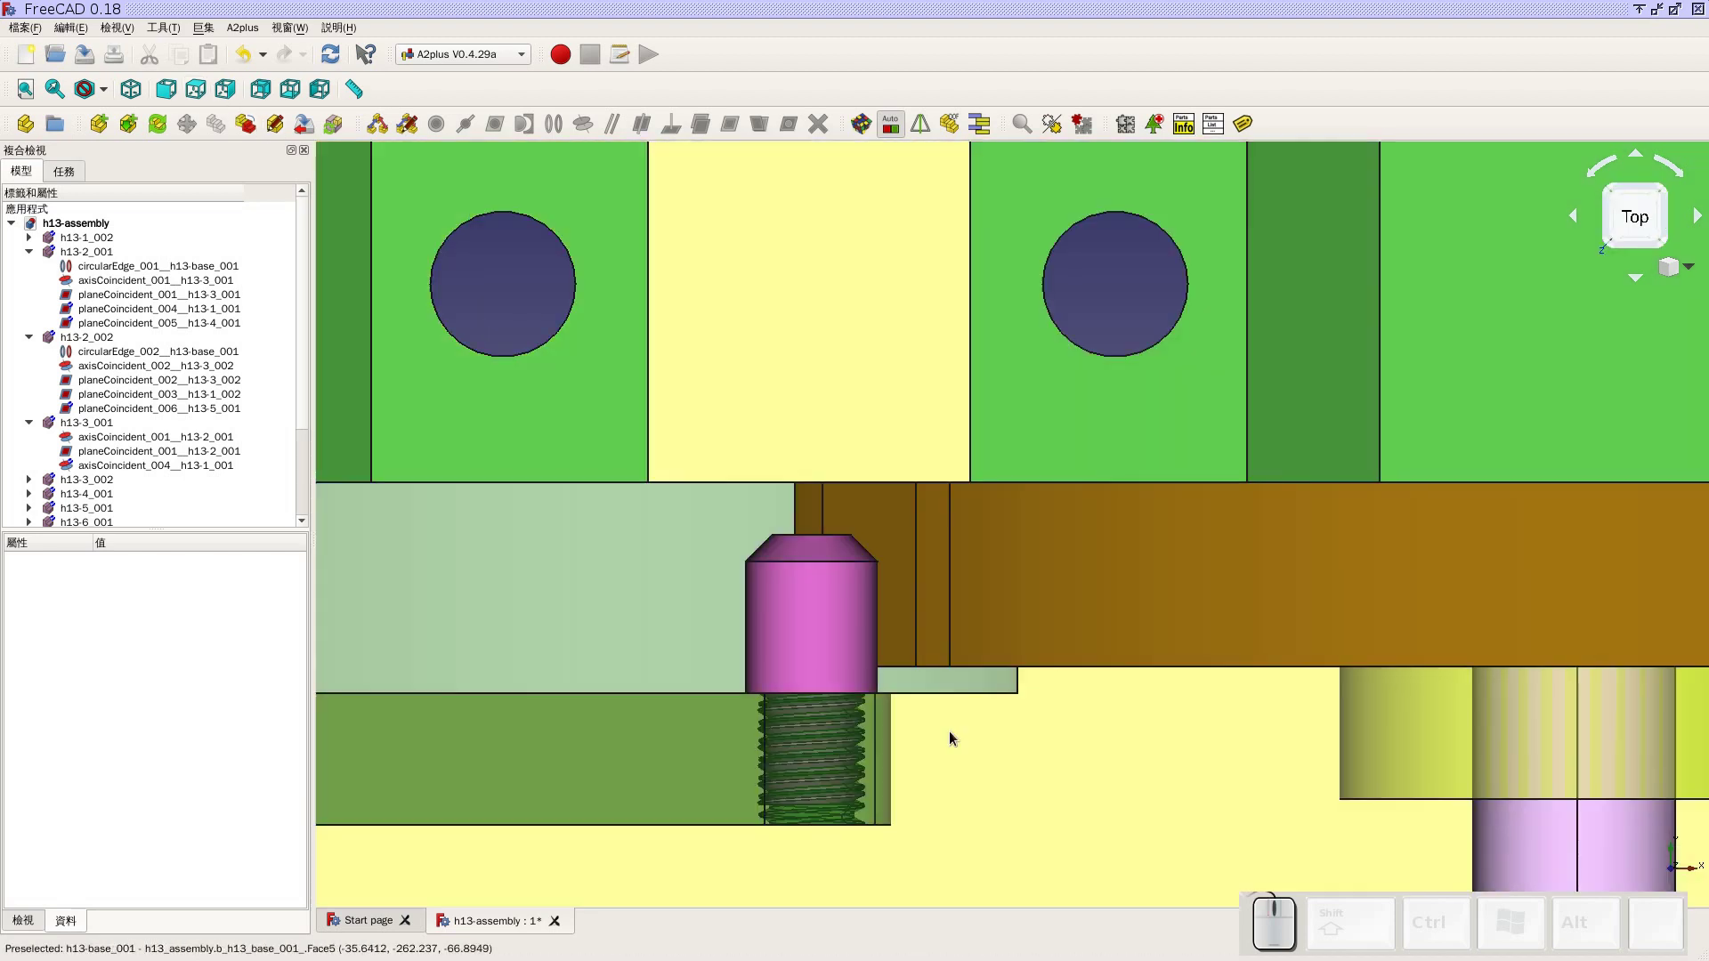
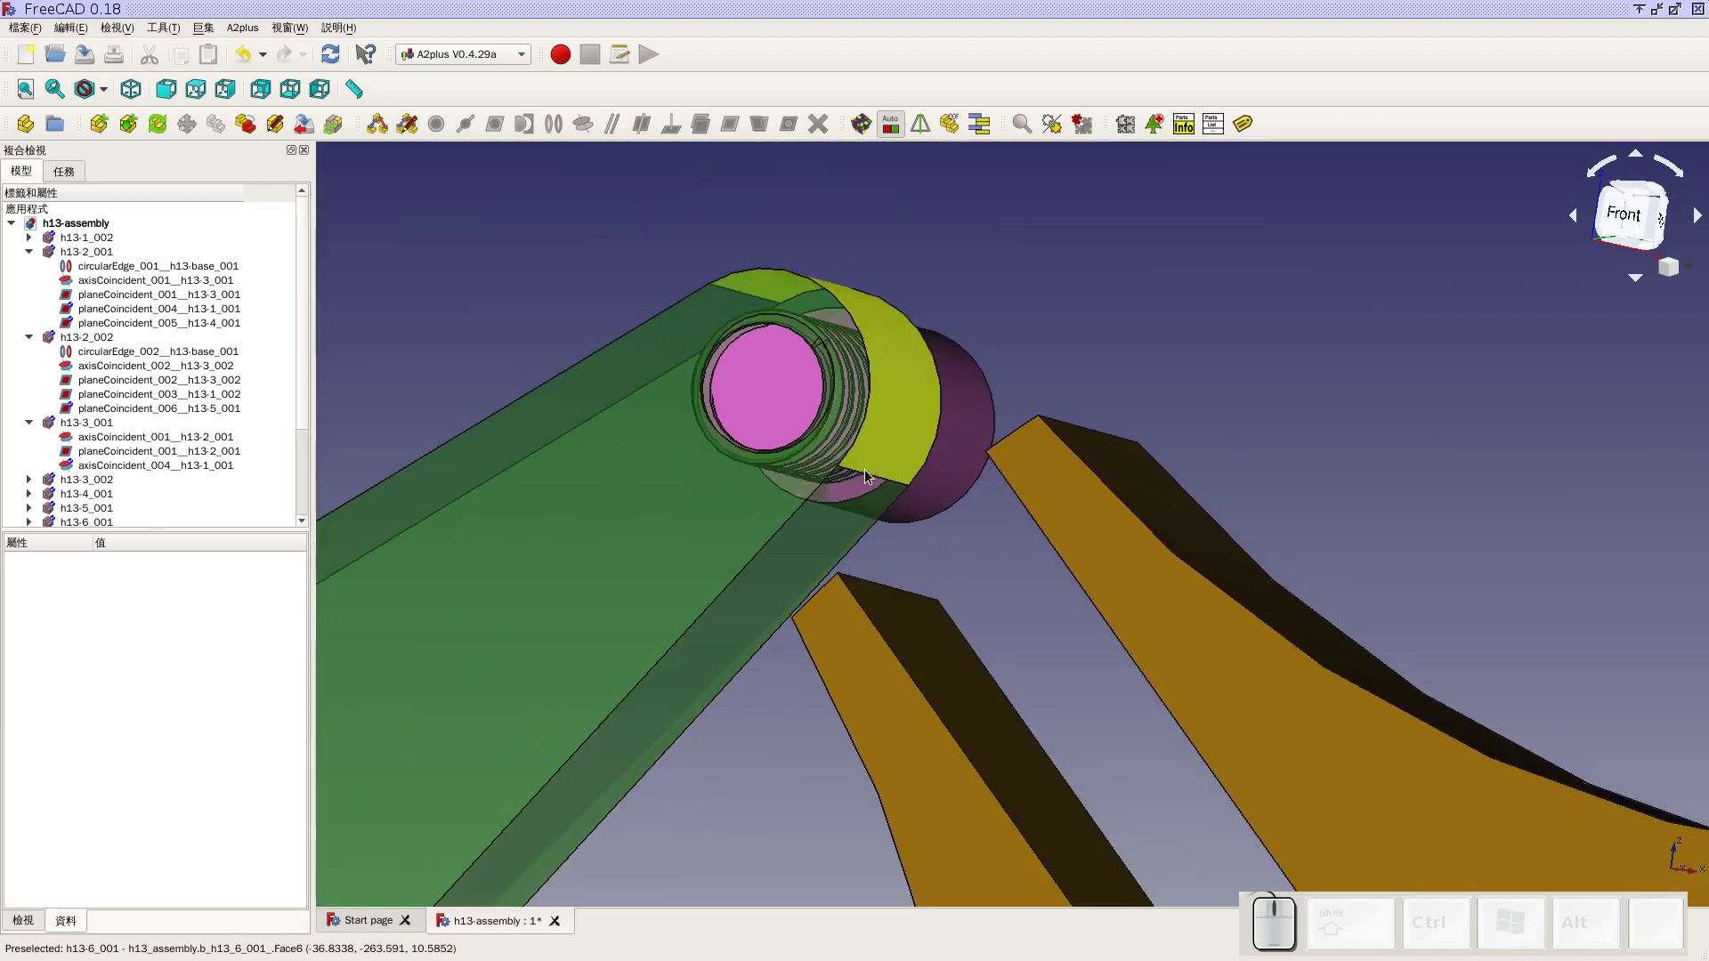
pyautogui.scroll(3)
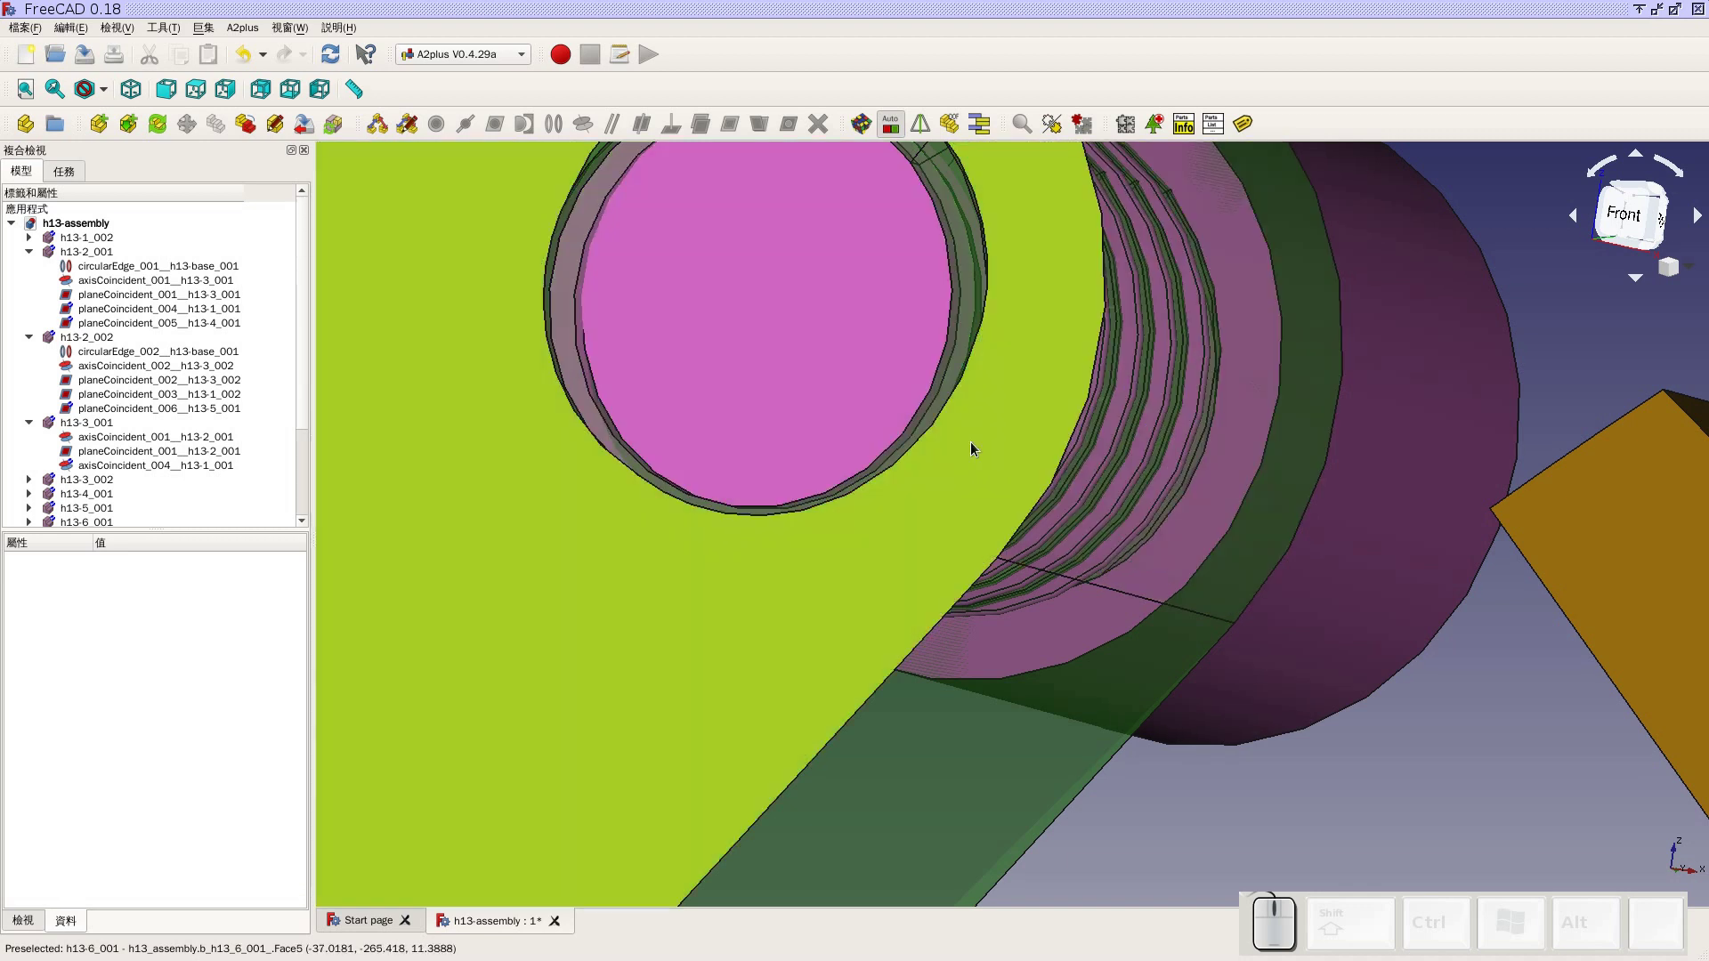
pyautogui.scroll(-3)
pyautogui.click(136, 89)
pyautogui.click(36, 97)
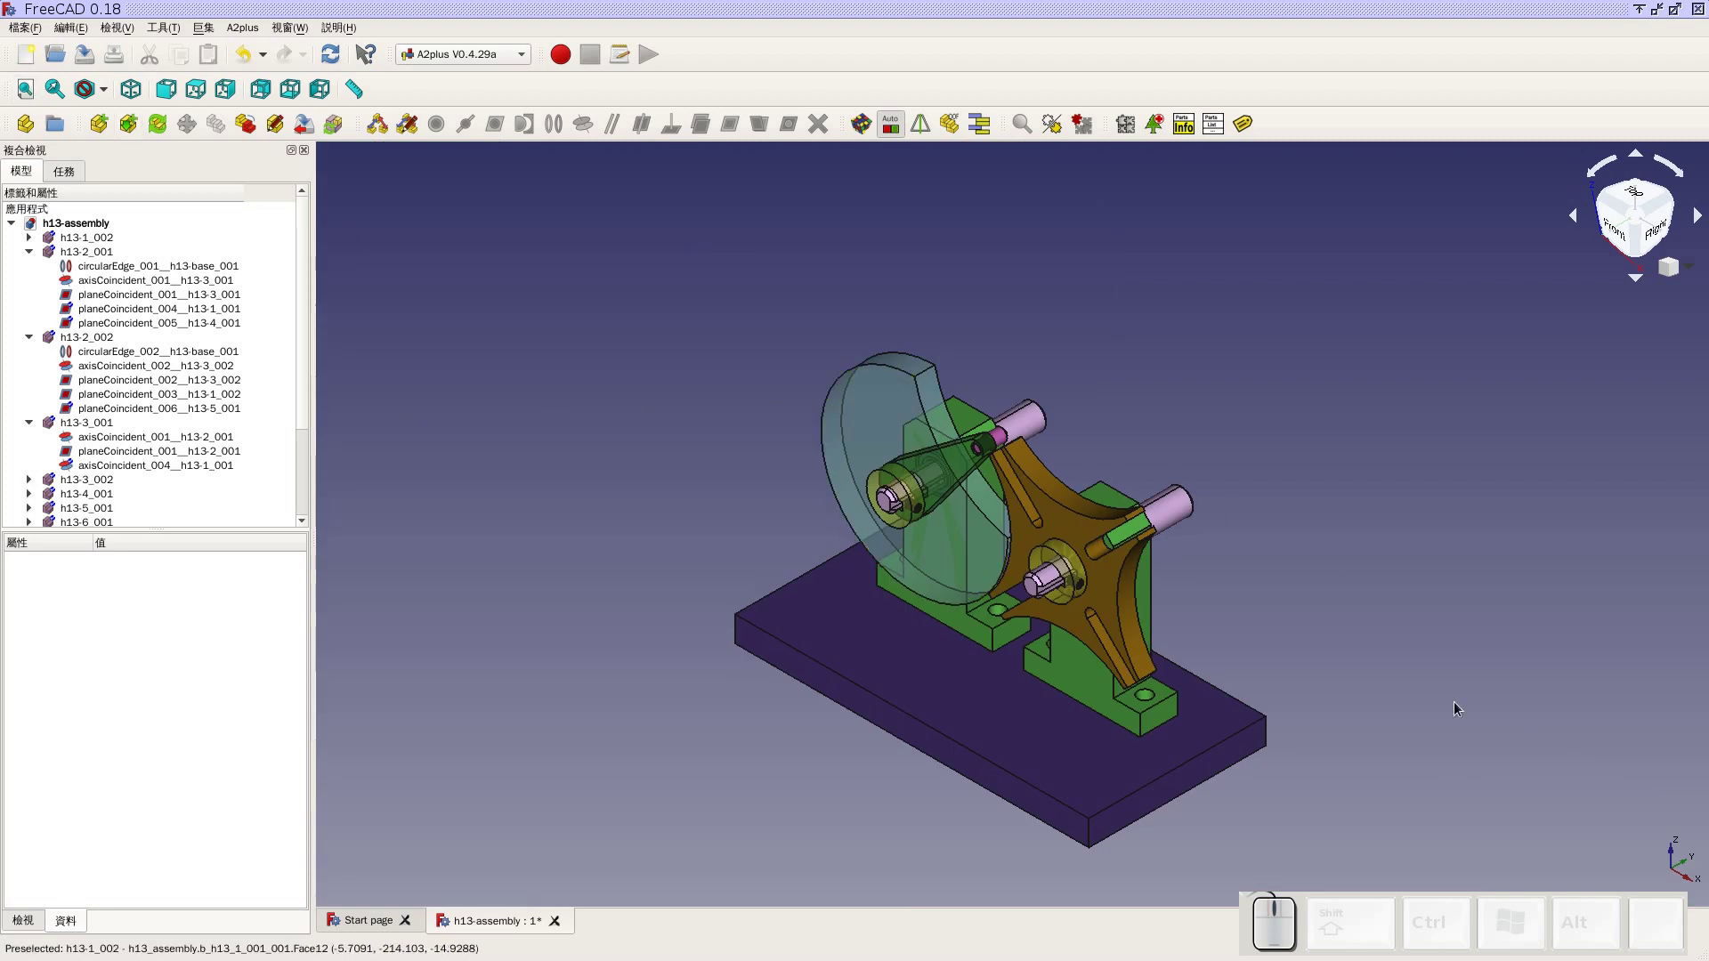
# Save the h13-assembly with the threaded pin constrained in the crank arm
pyautogui.click(91, 59)
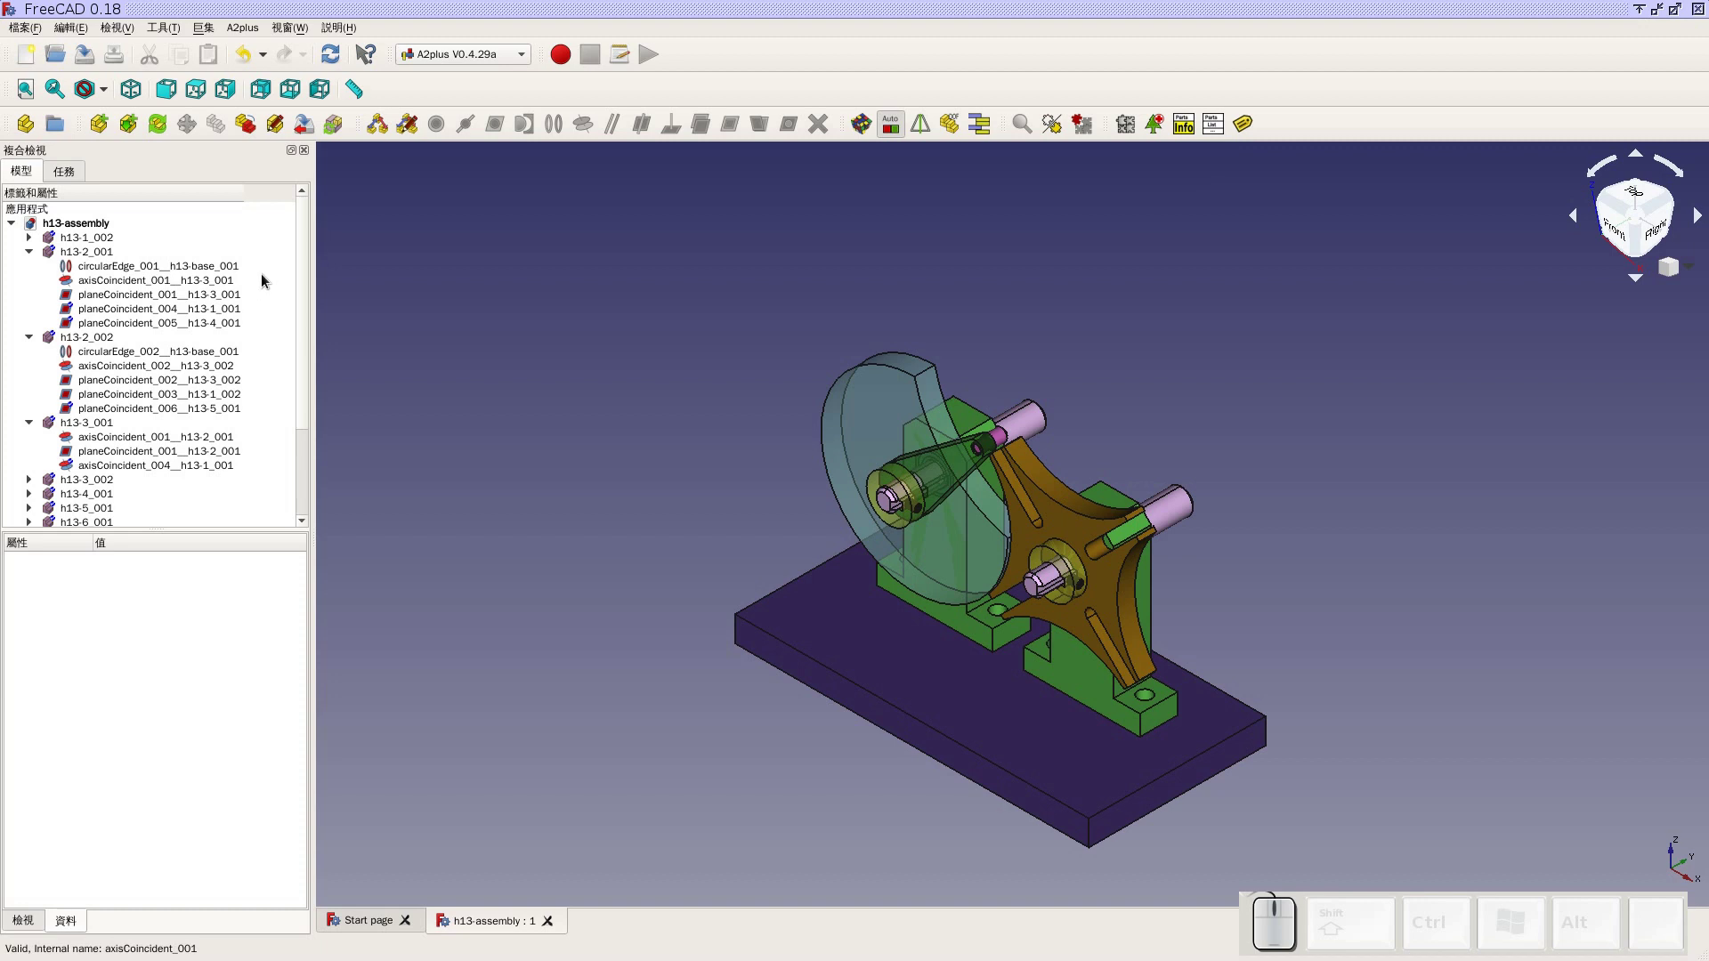
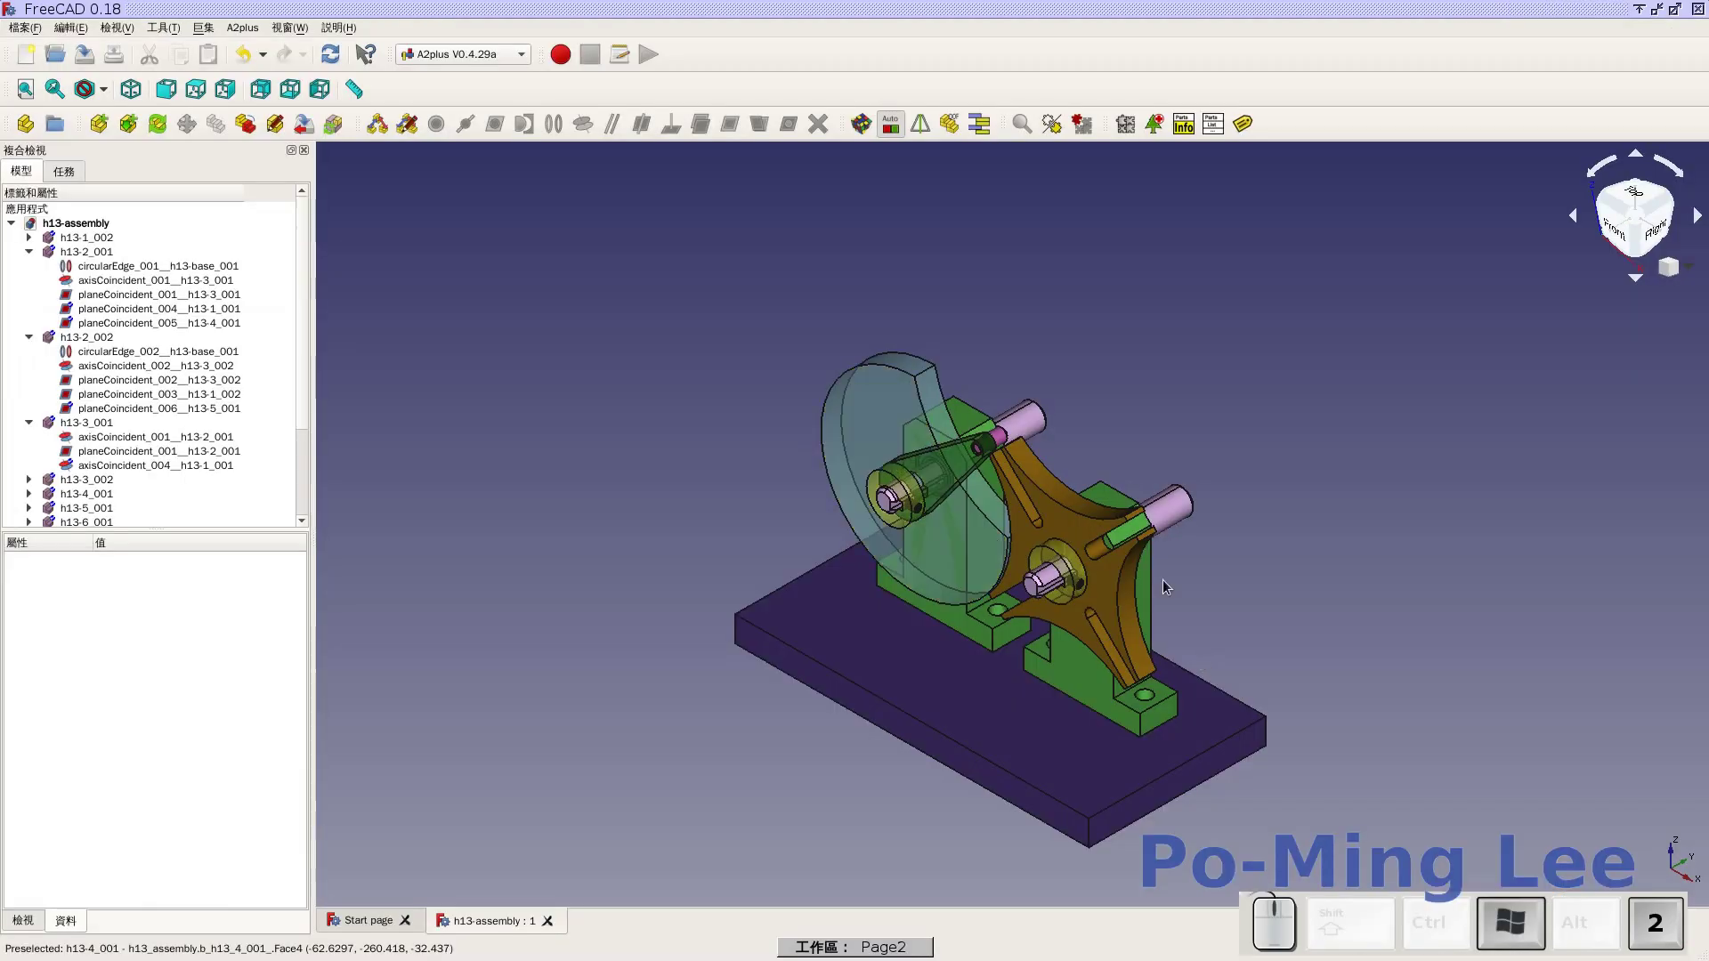
pyautogui.click(199, 89)
pyautogui.scroll(3)
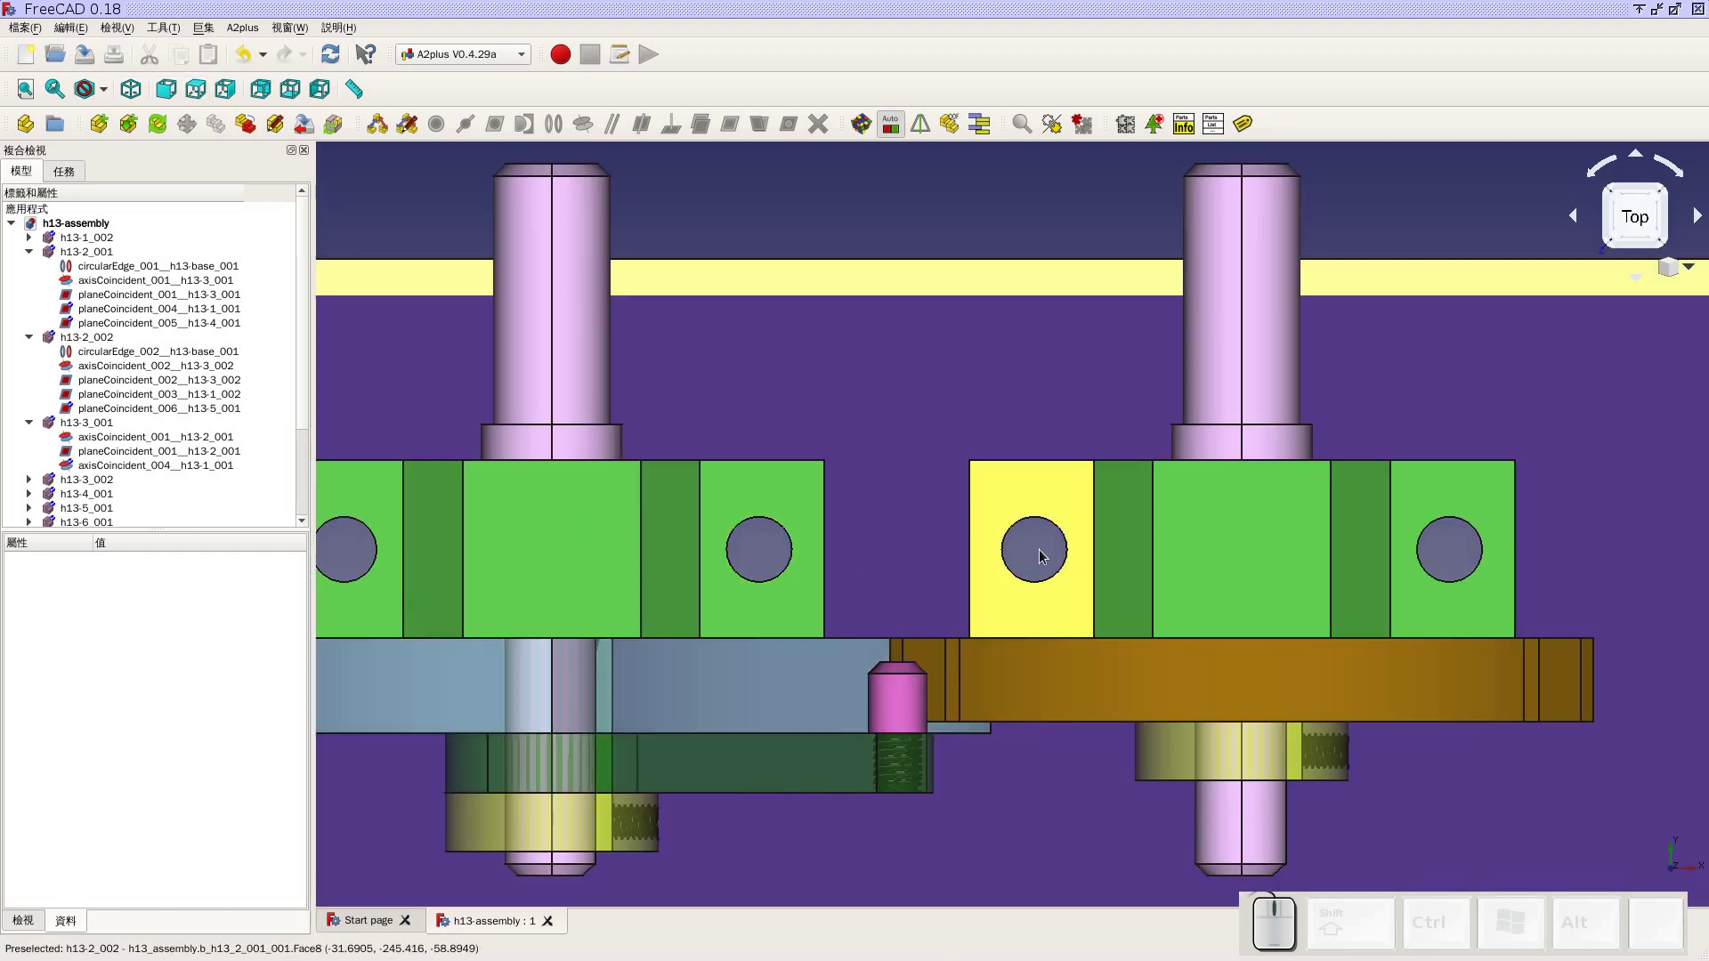
pyautogui.click(1033, 567)
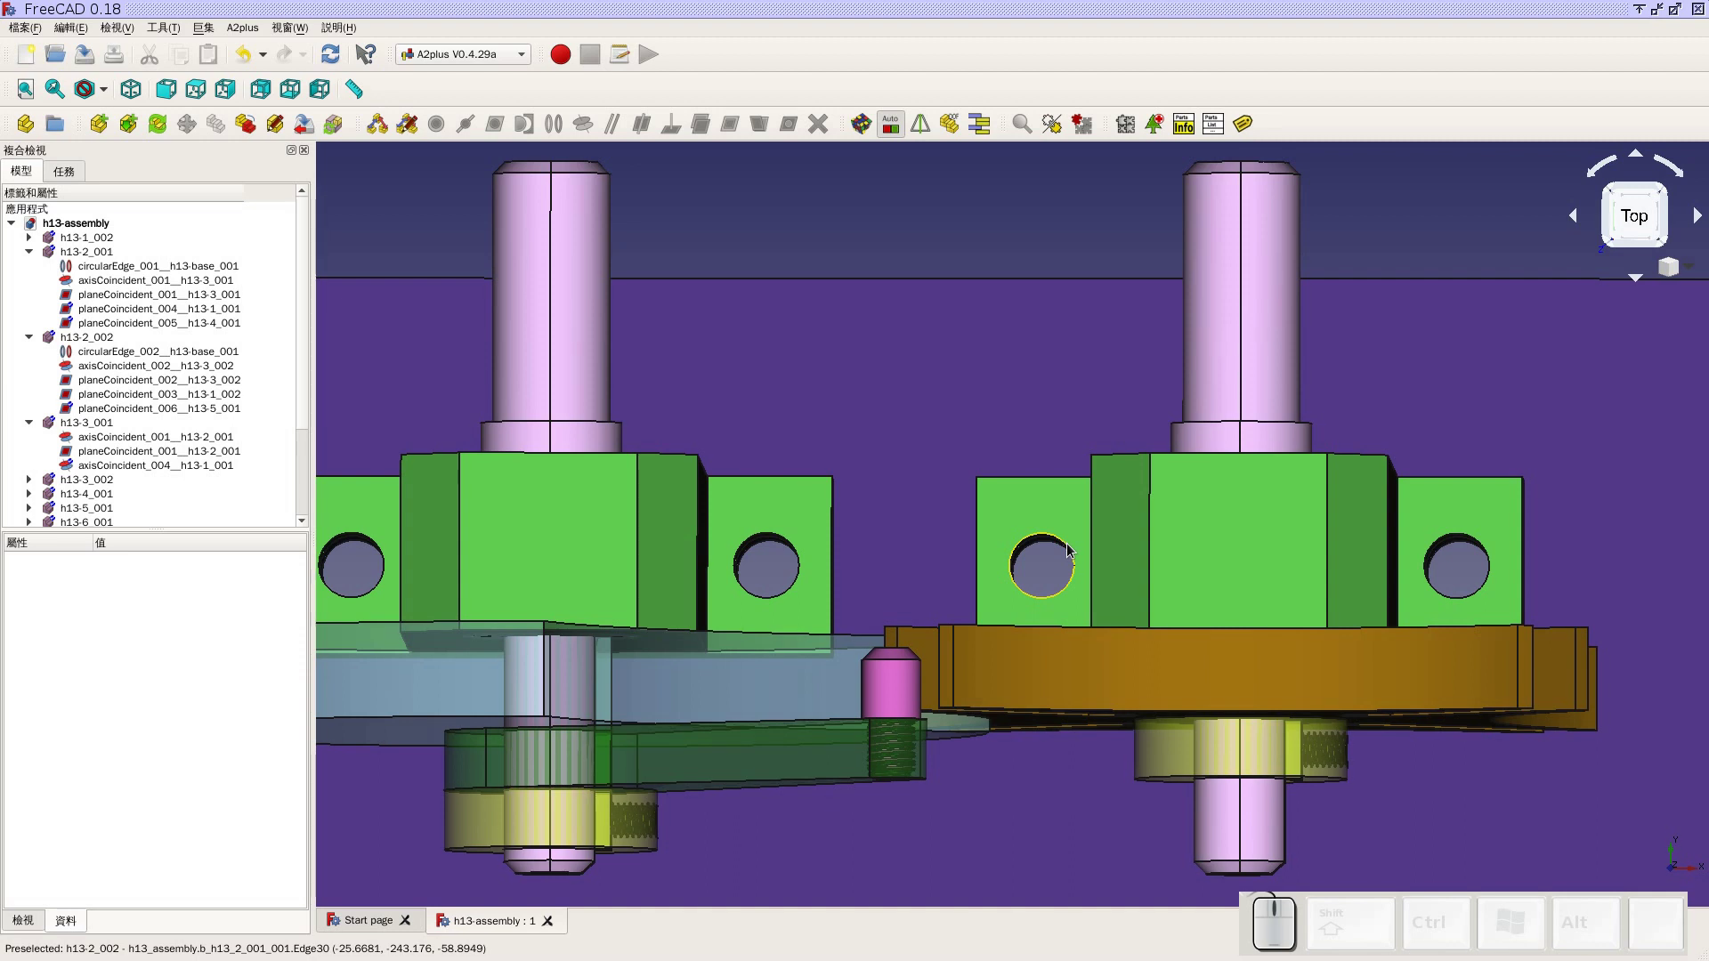
pyautogui.scroll(-3)
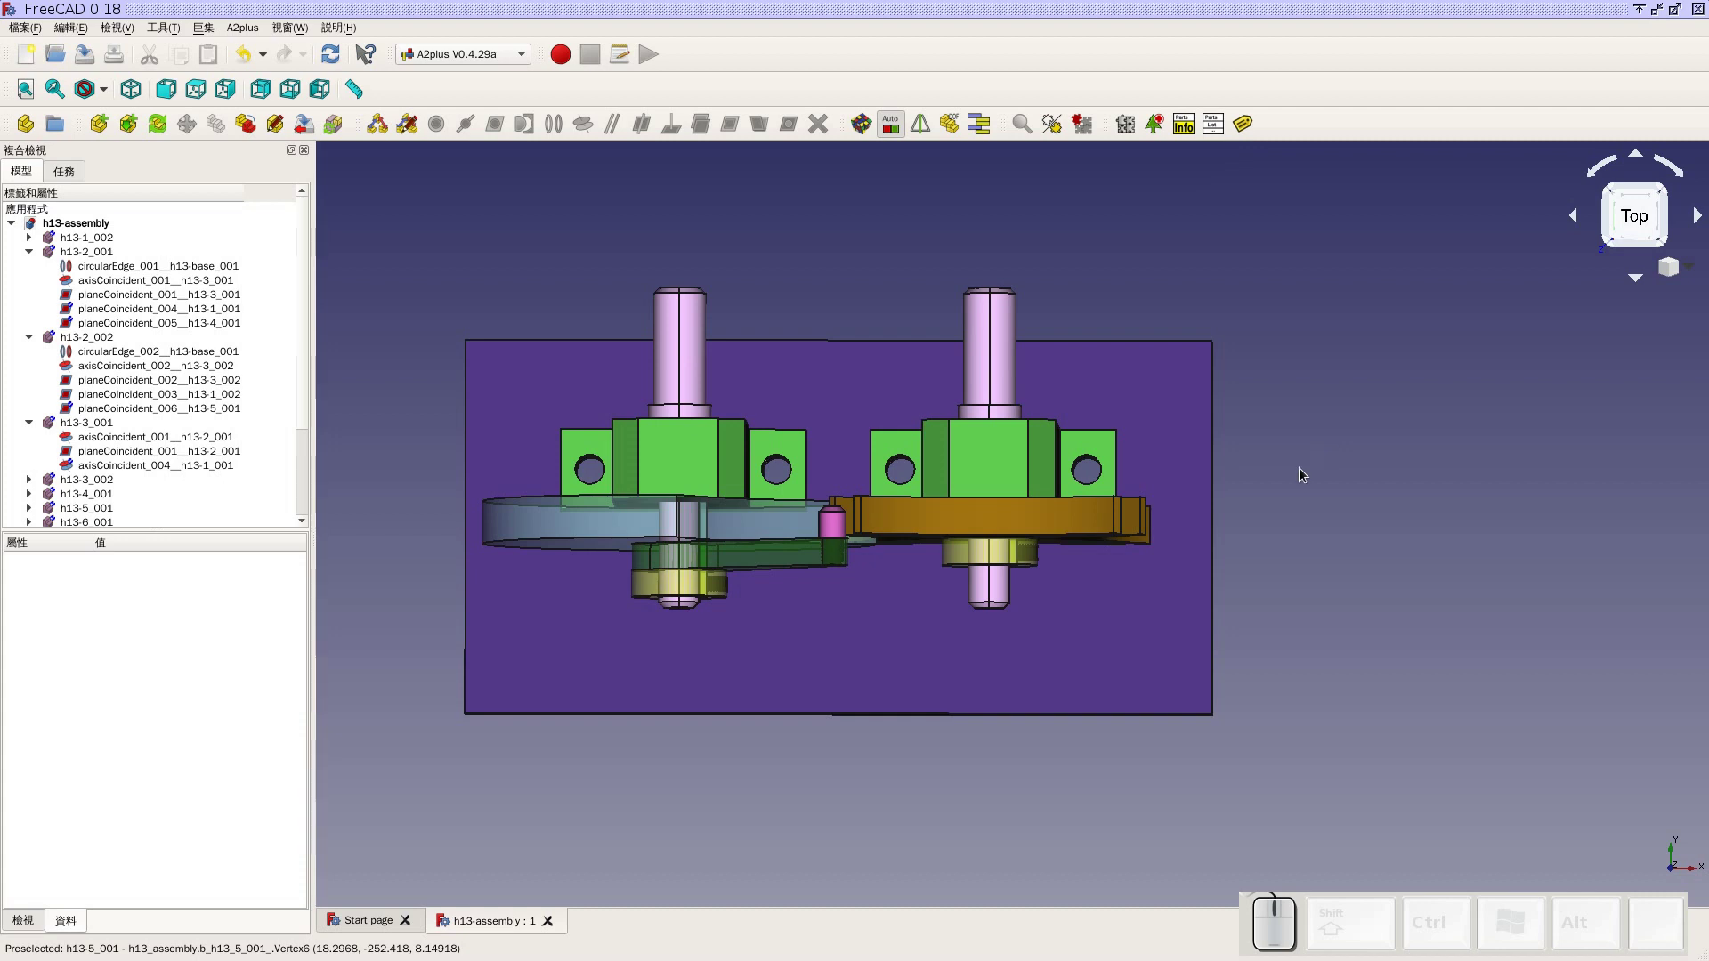
pyautogui.scroll(3)
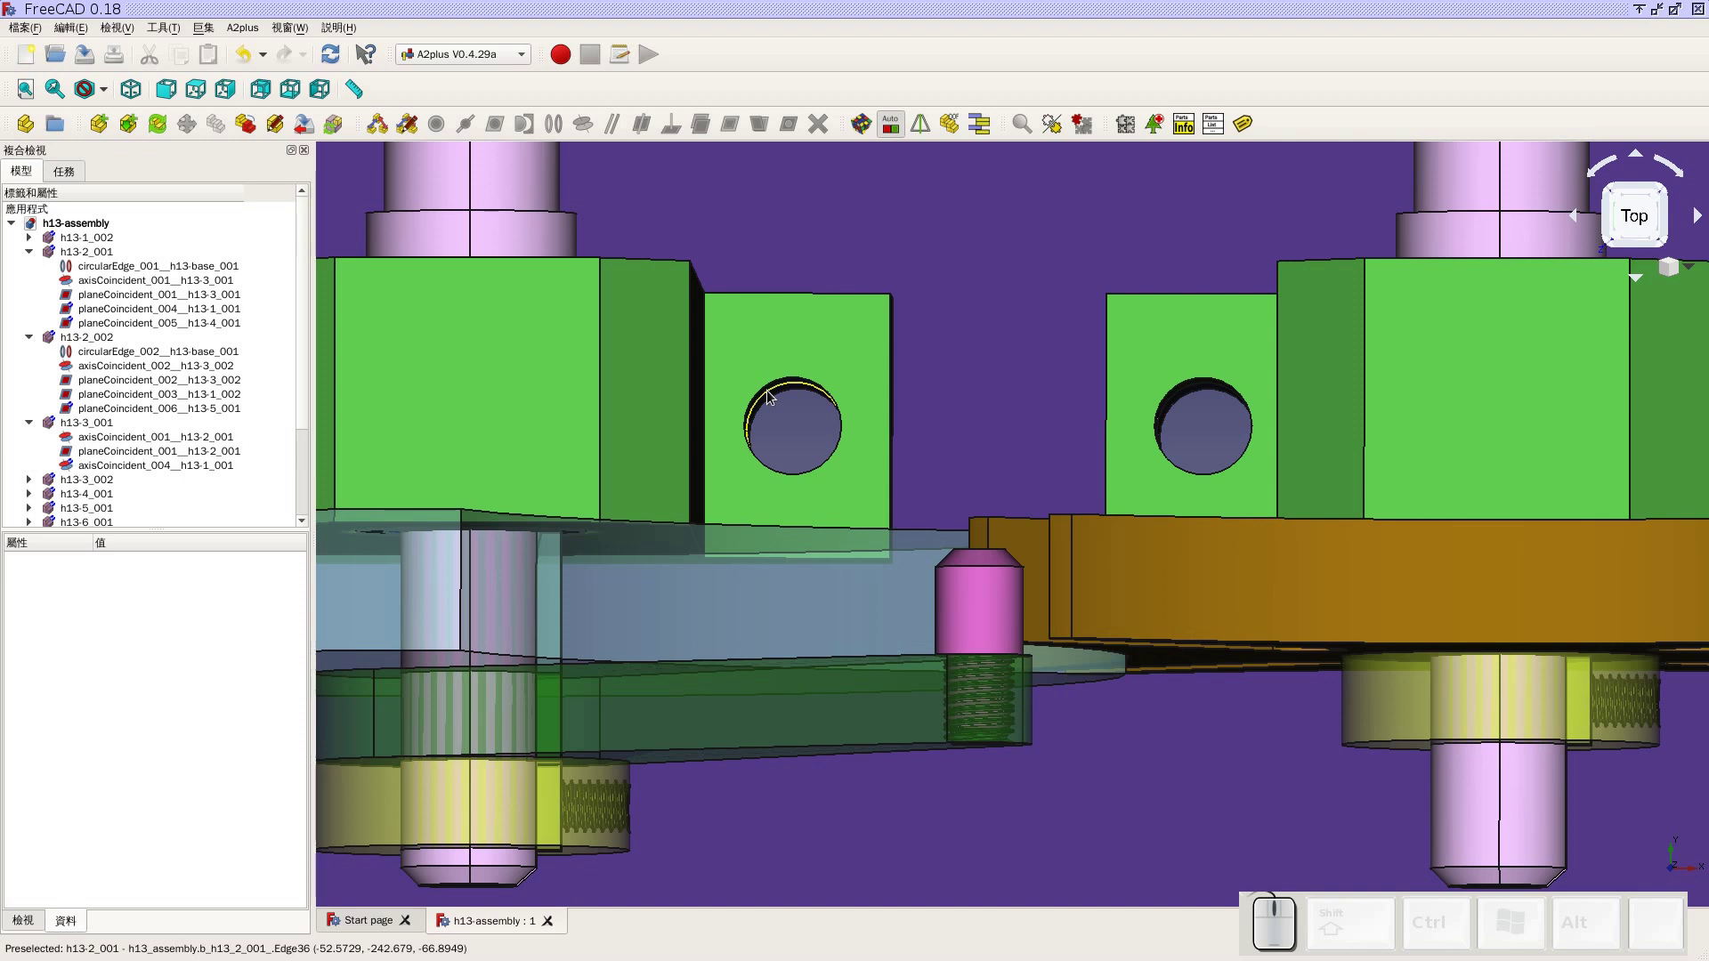
pyautogui.scroll(-3)
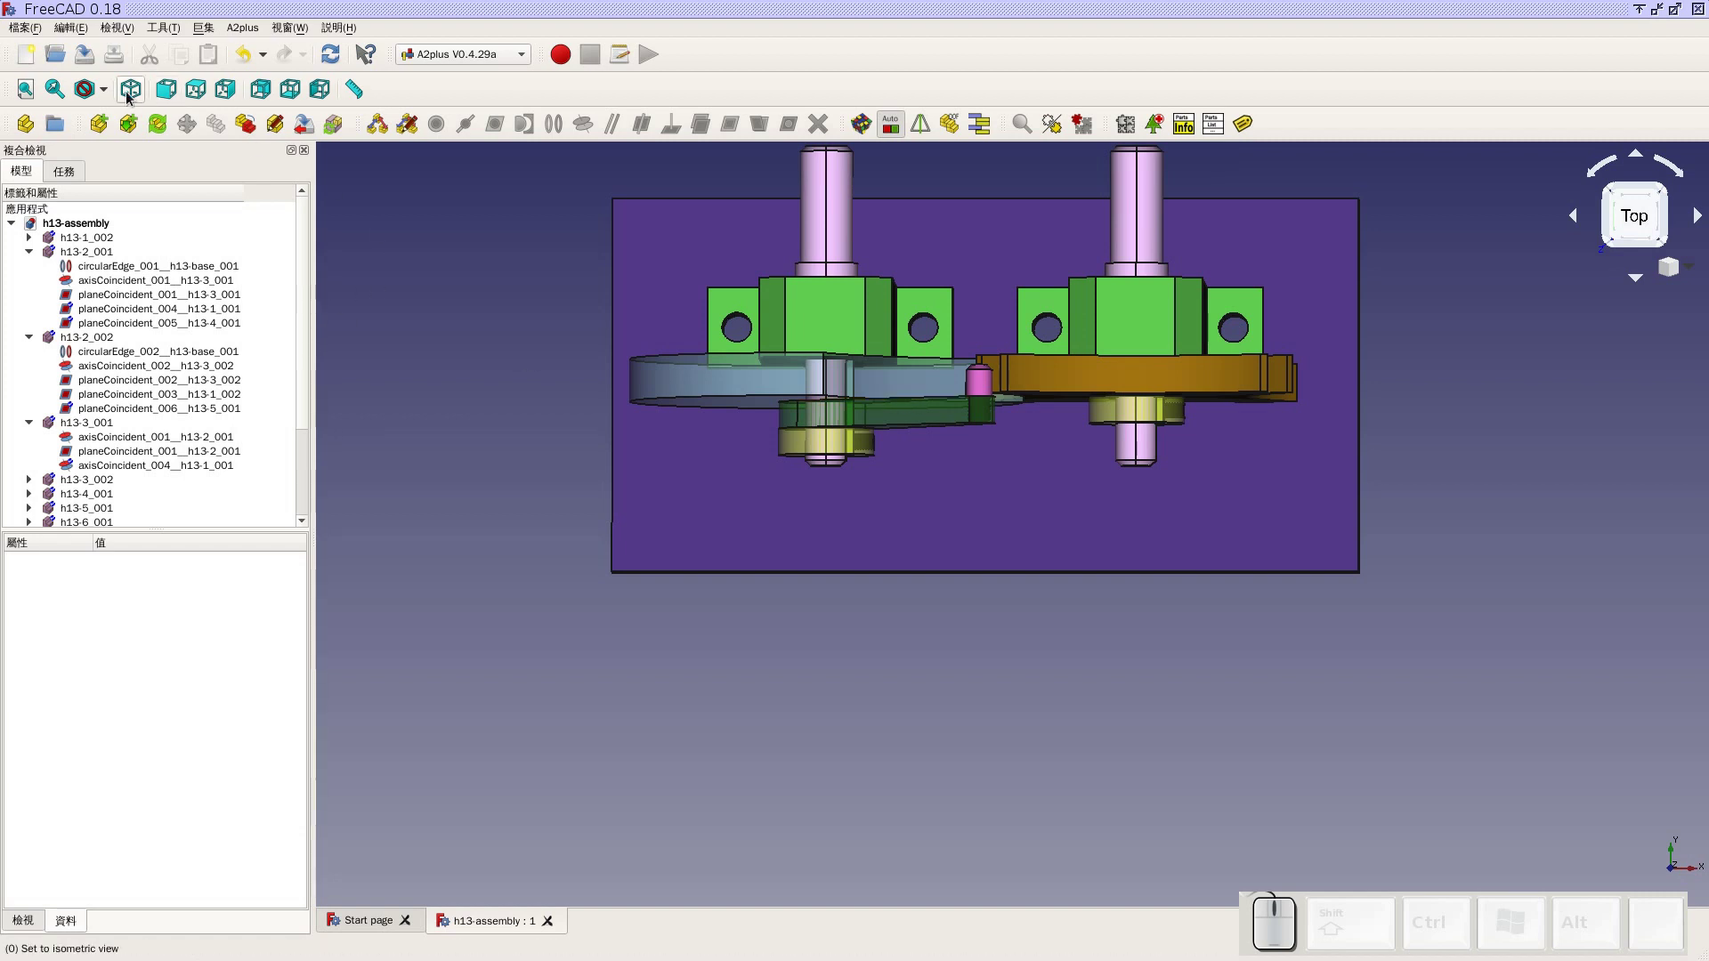
pyautogui.click(132, 97)
pyautogui.click(26, 97)
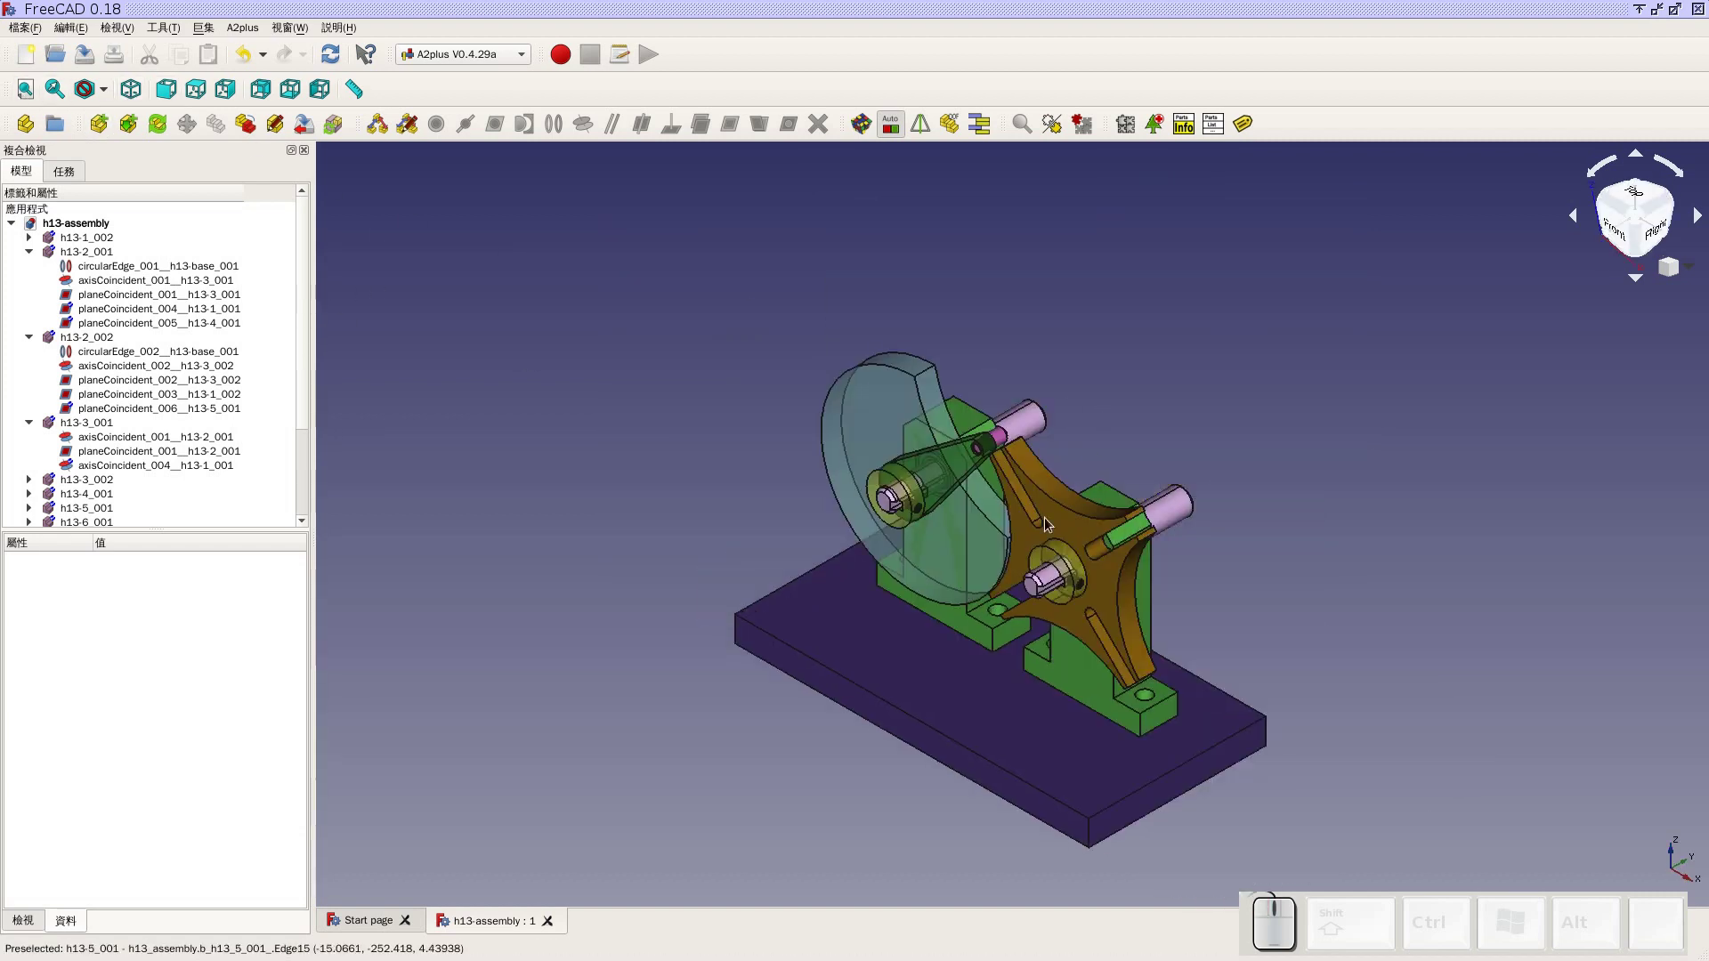
pyautogui.scroll(3)
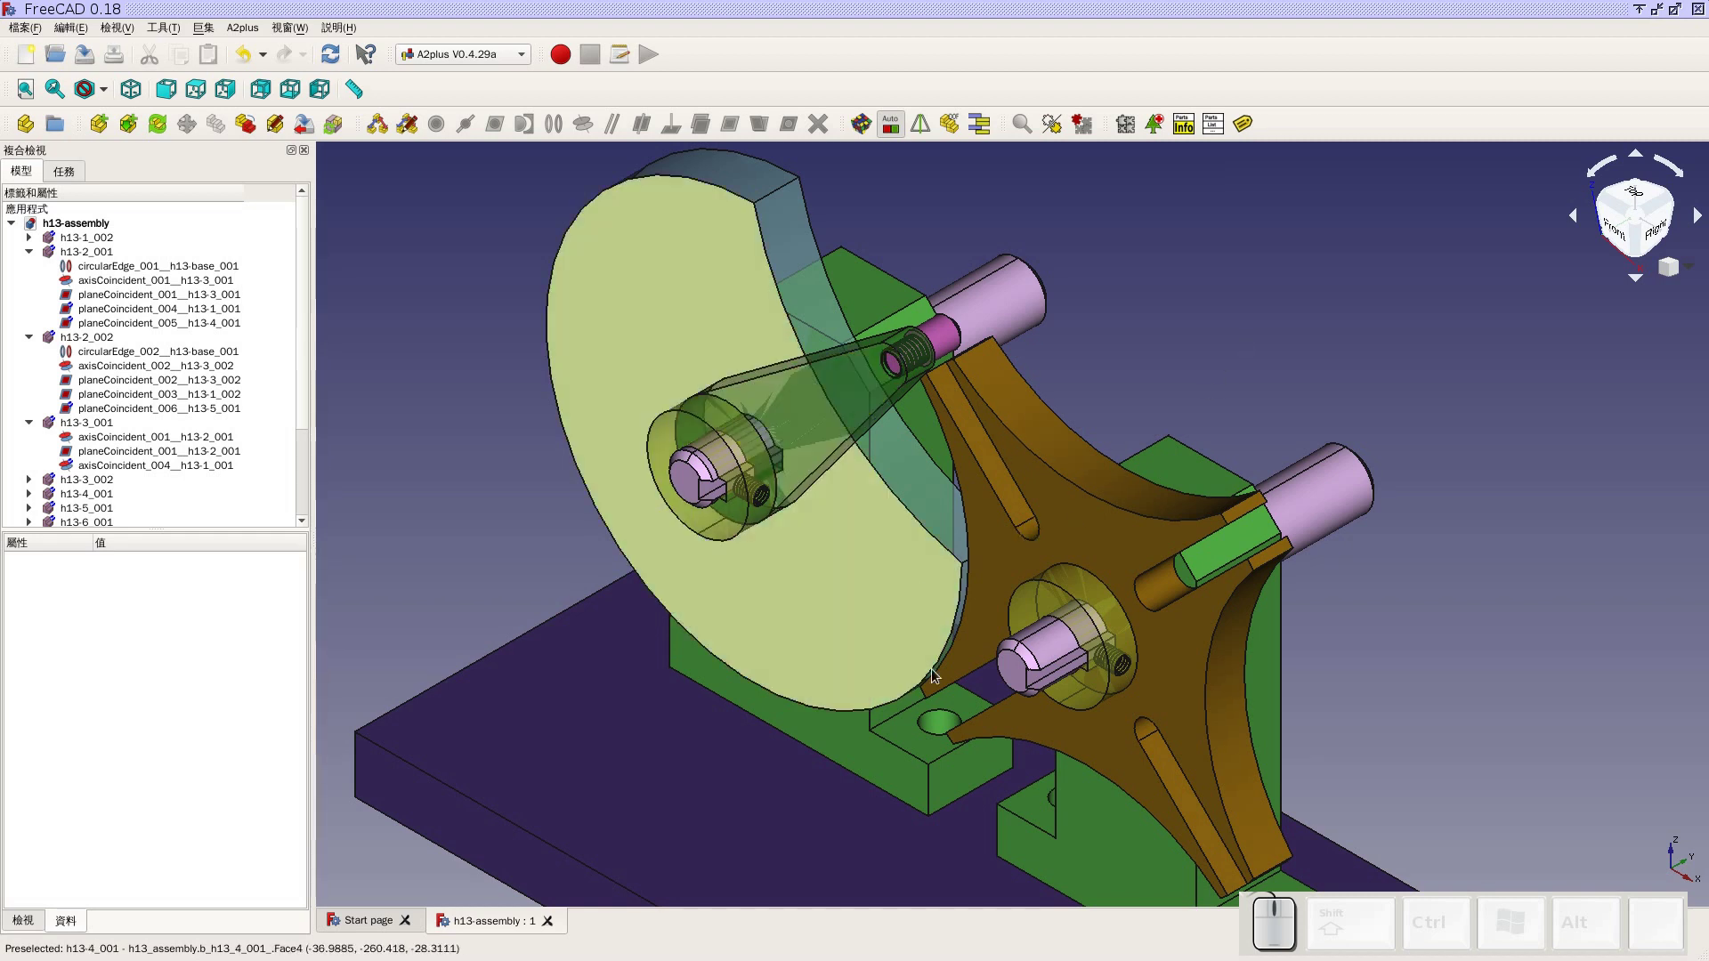
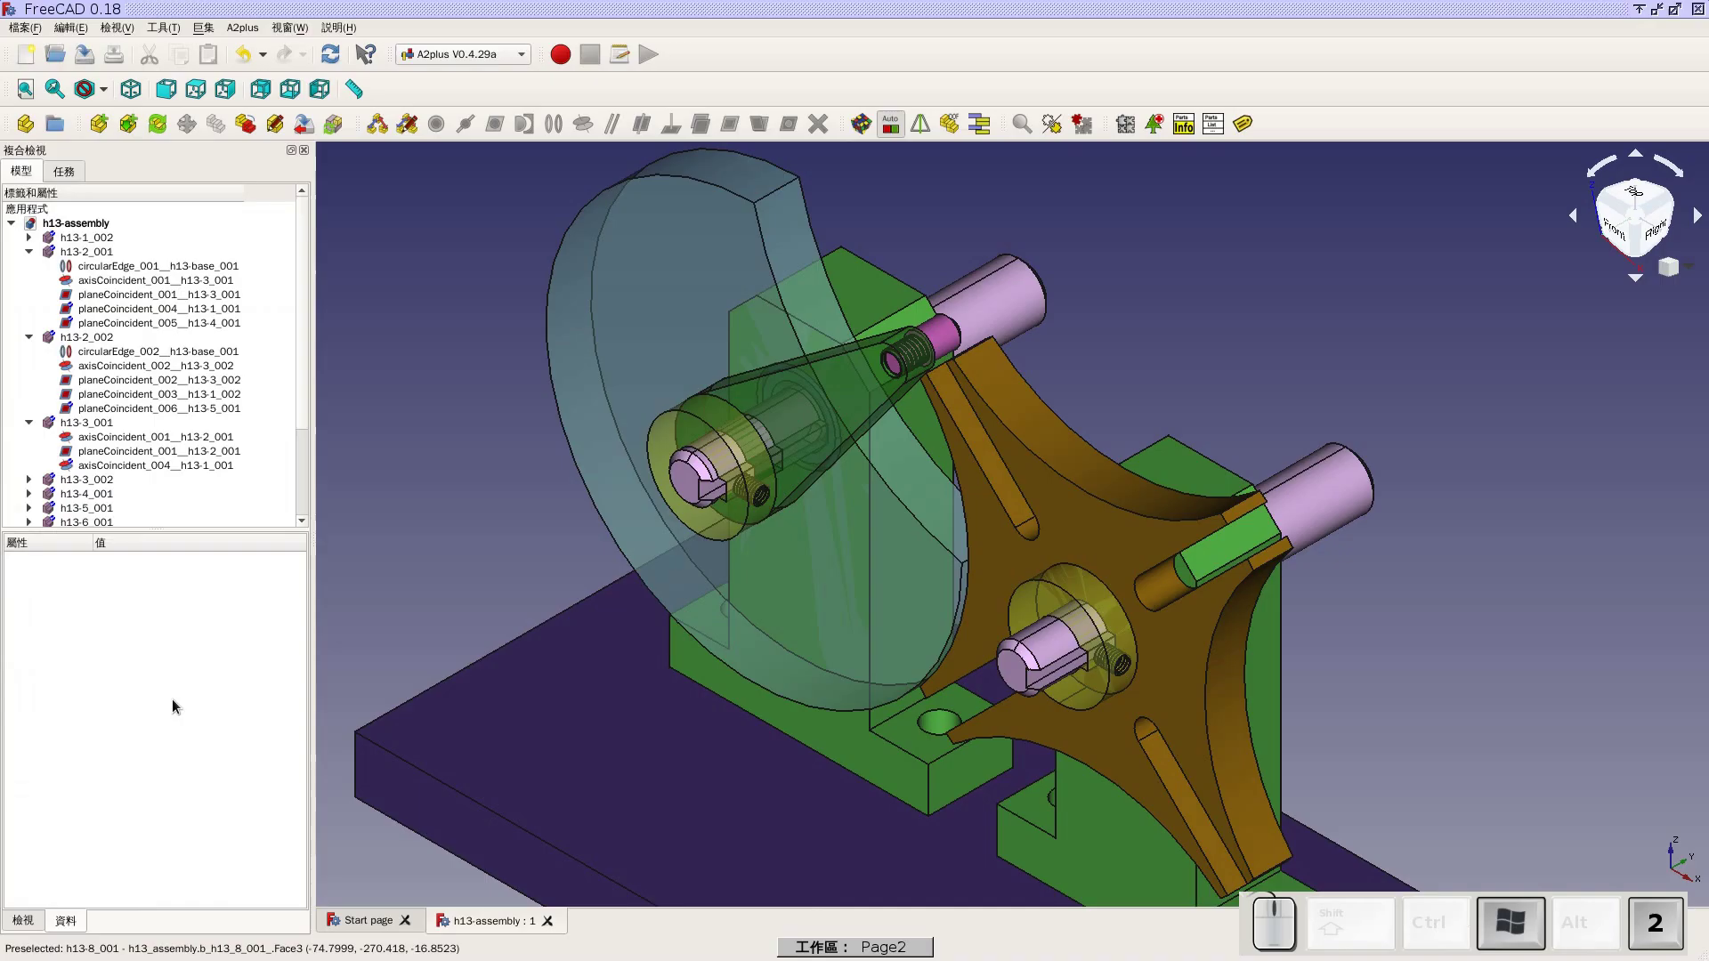
pyautogui.click(133, 105)
pyautogui.click(22, 90)
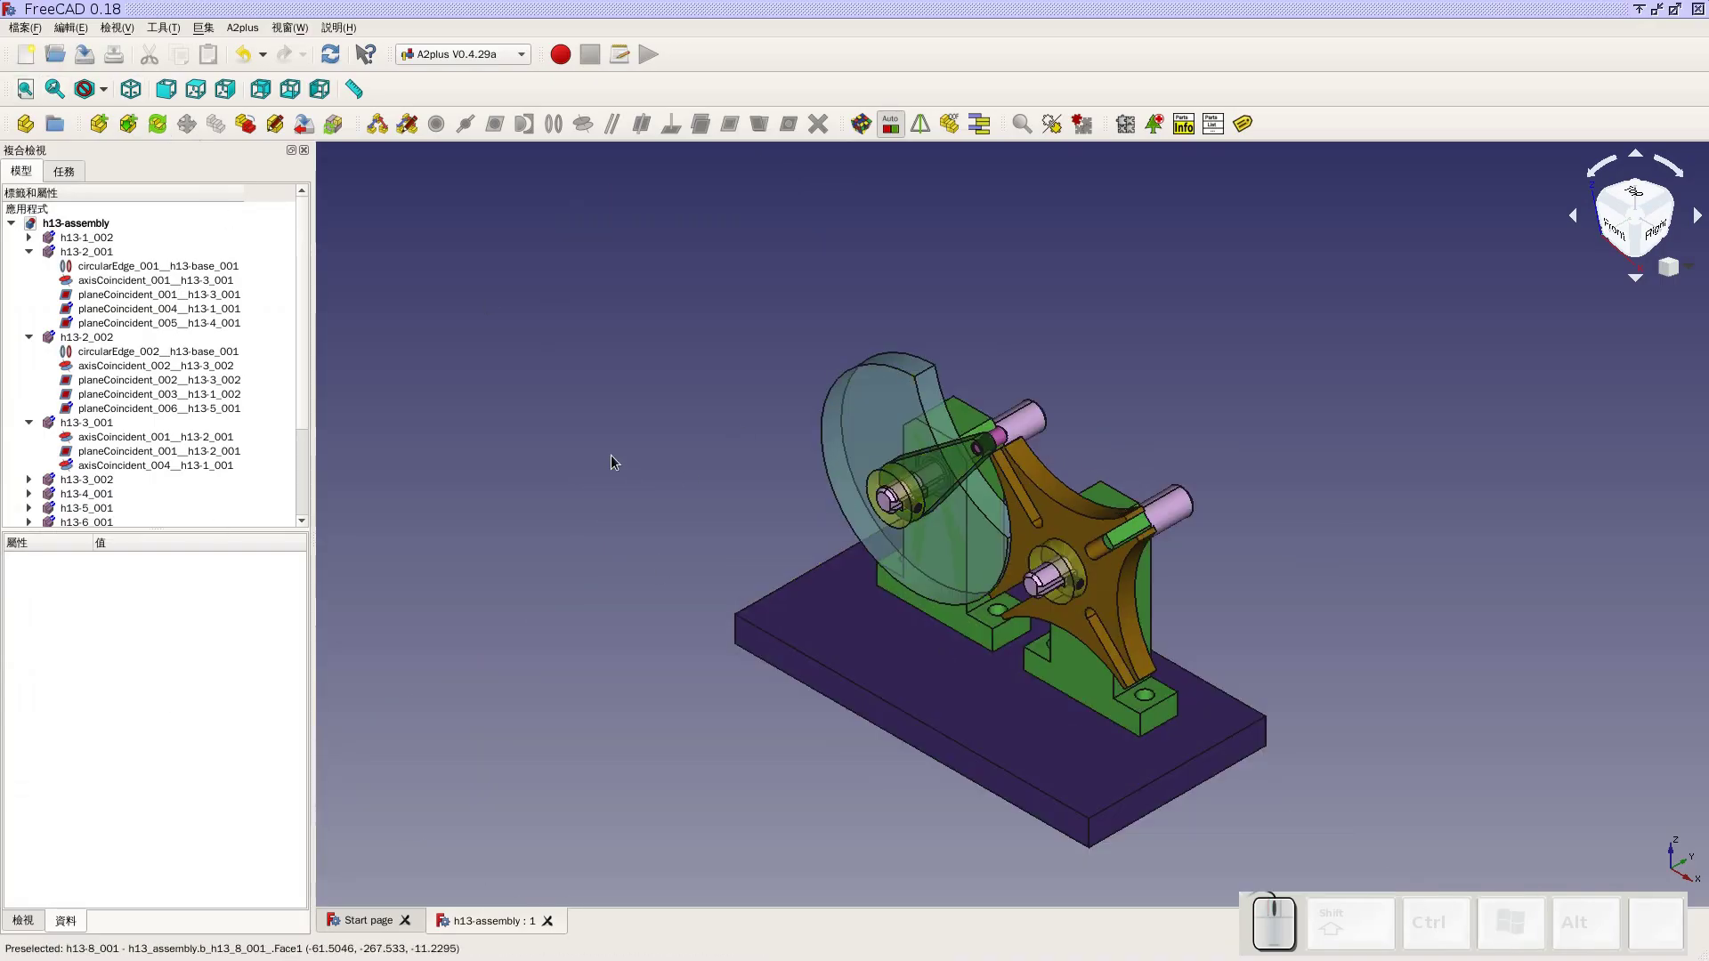